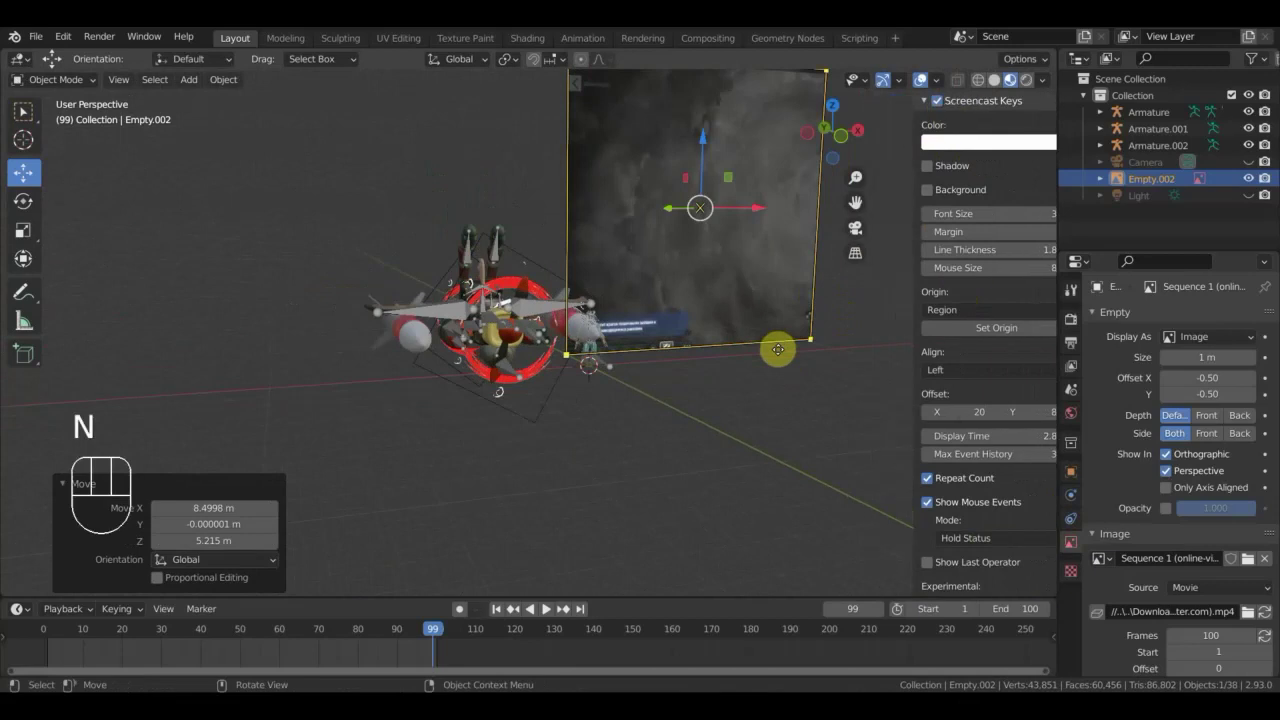
# Scrub the timeline back to frame 1 and orbit/zoom in on the pilot beside the reference video.
pyautogui.moveTo(670, 452); pyautogui.dragTo(716, 471)
pyautogui.moveTo(409, 635); pyautogui.dragTo(59, 671)
pyautogui.moveTo(409, 568); pyautogui.dragTo(521, 562)
pyautogui.moveTo(542, 558); pyautogui.dragTo(554, 535)
pyautogui.moveTo(543, 538); pyautogui.dragTo(485, 547)
pyautogui.moveTo(555, 522); pyautogui.dragTo(591, 503)
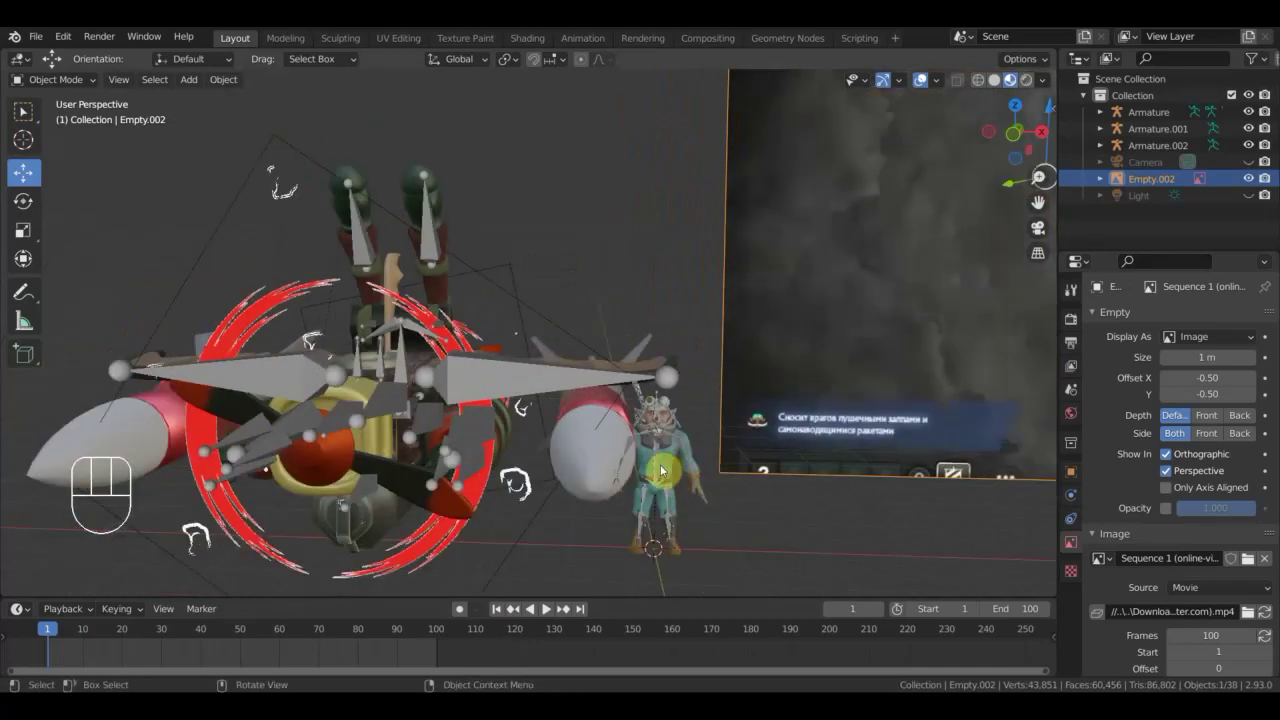
# Select the pilot's armature and add the aircraft's armature to the selection.
pyautogui.click(662, 467)
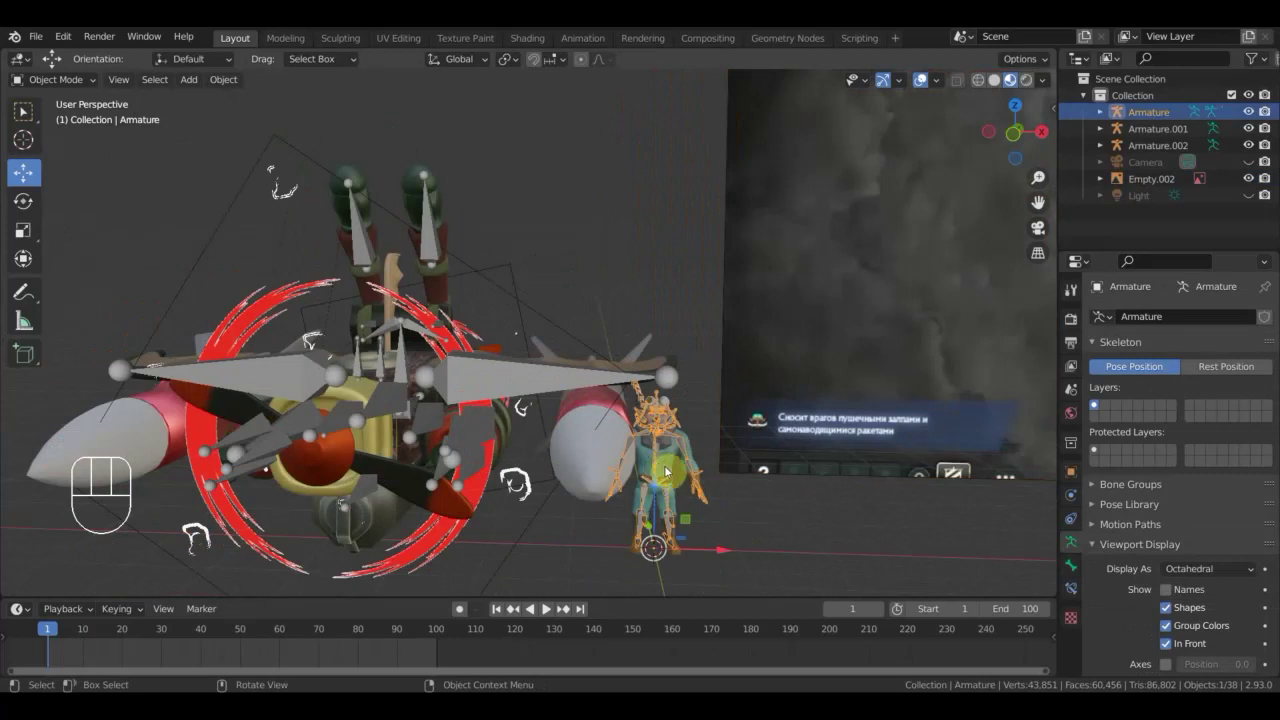
pyautogui.moveTo(683, 474); pyautogui.dragTo(708, 474)
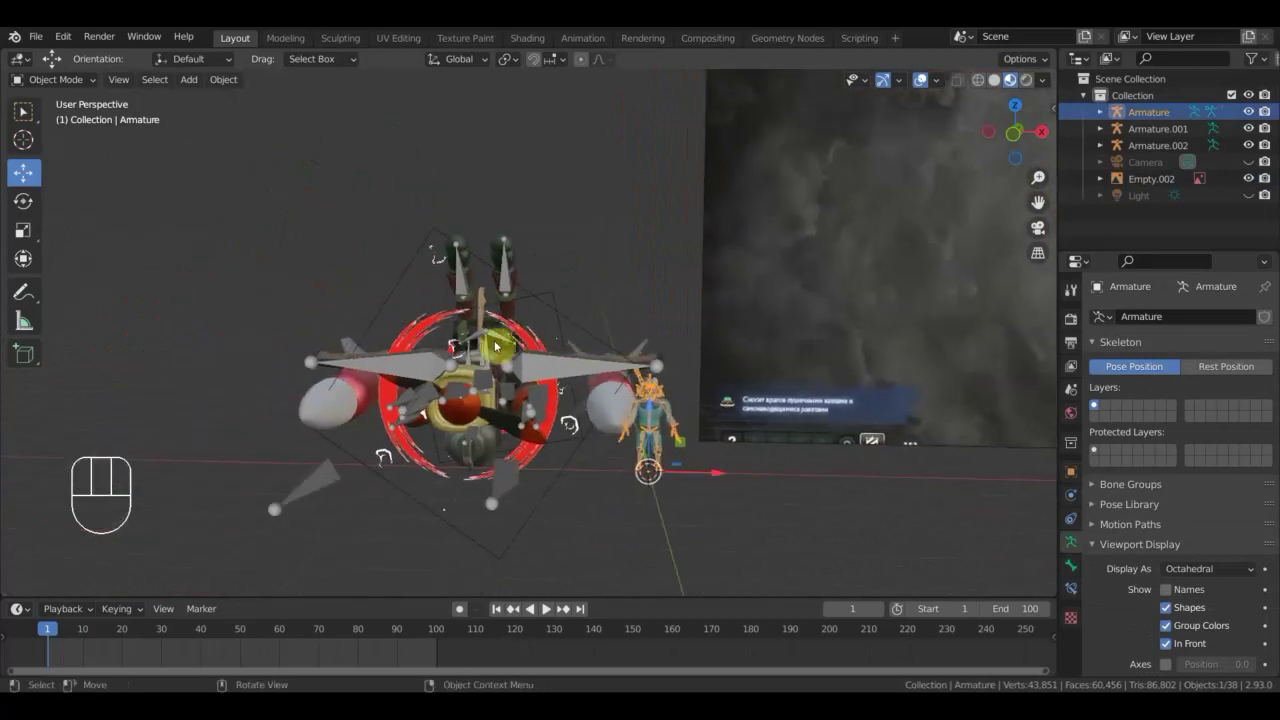
pyautogui.press('s')
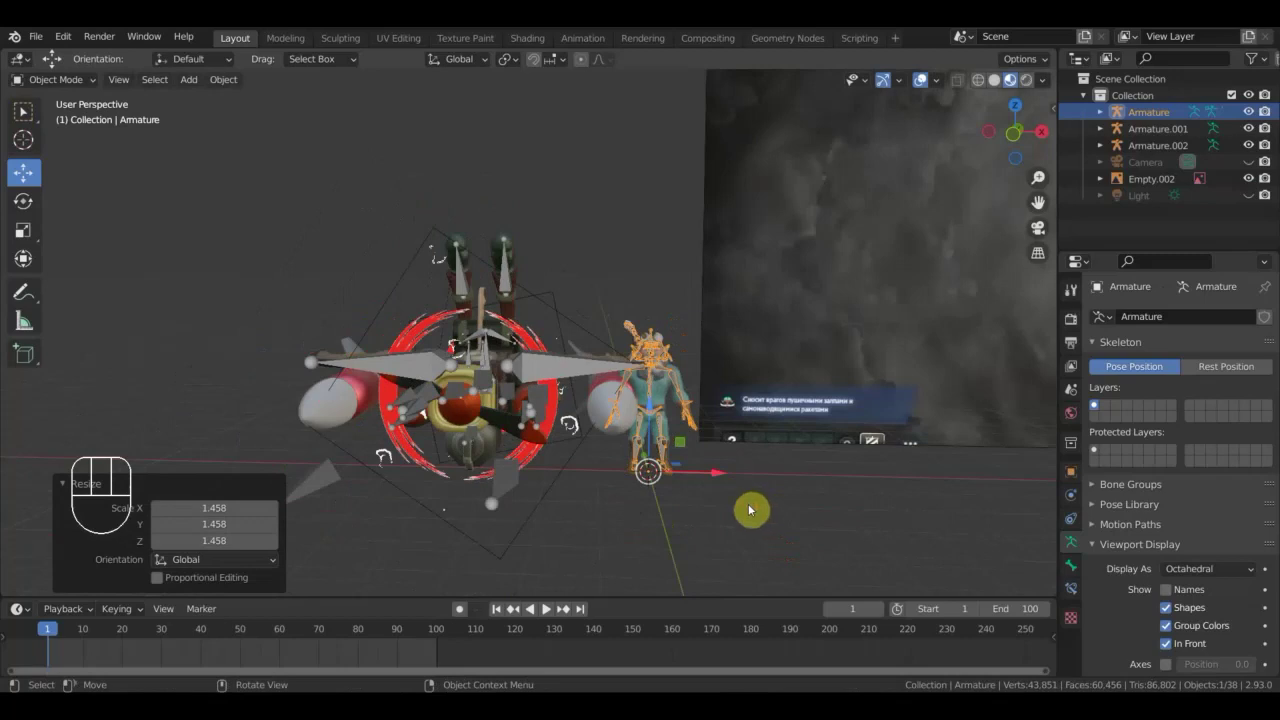
pyautogui.moveTo(758, 510); pyautogui.dragTo(806, 504)
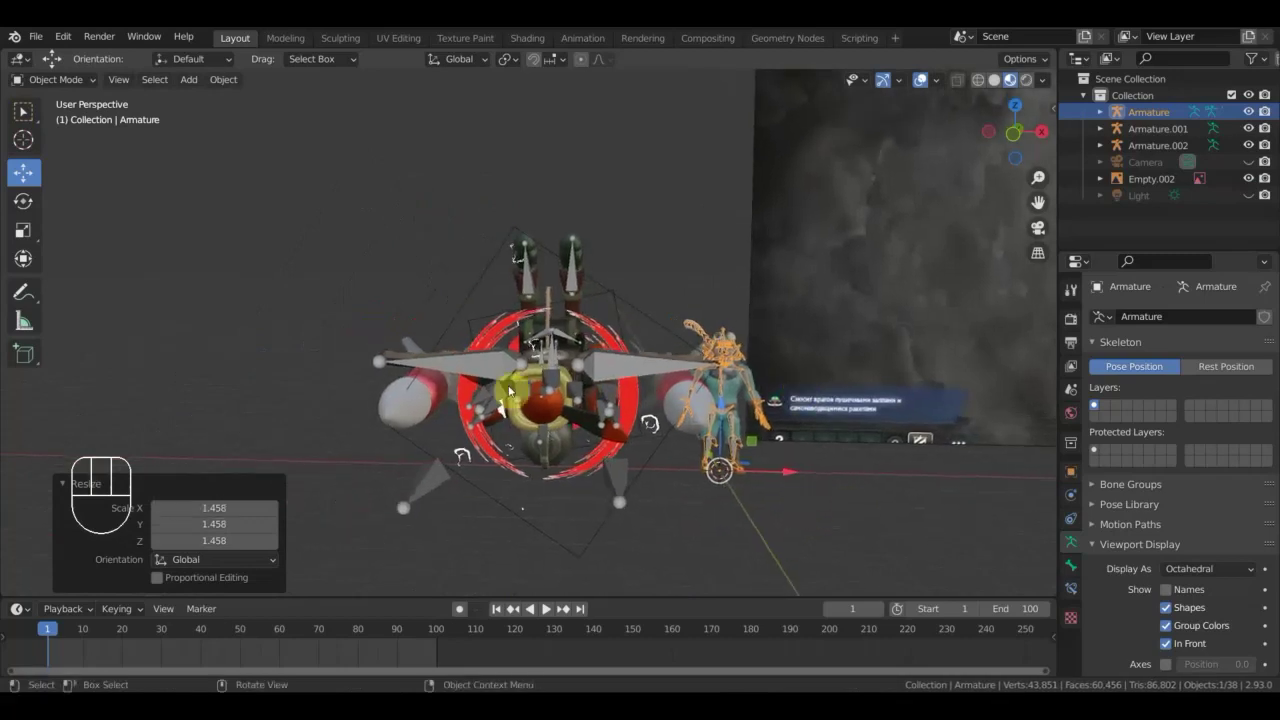
pyautogui.click(635, 371)
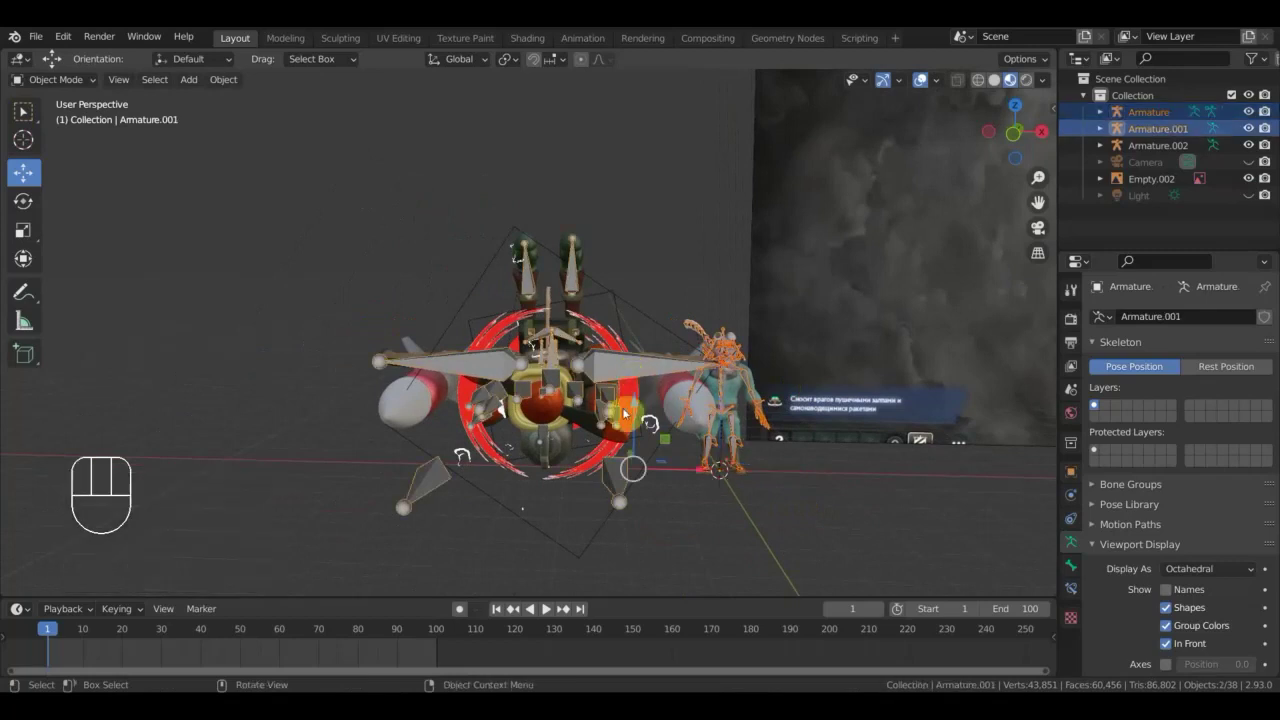
# Add the third armature and switch all three into Pose Mode from the mode dropdown.
pyautogui.moveTo(674, 483); pyautogui.dragTo(720, 467)
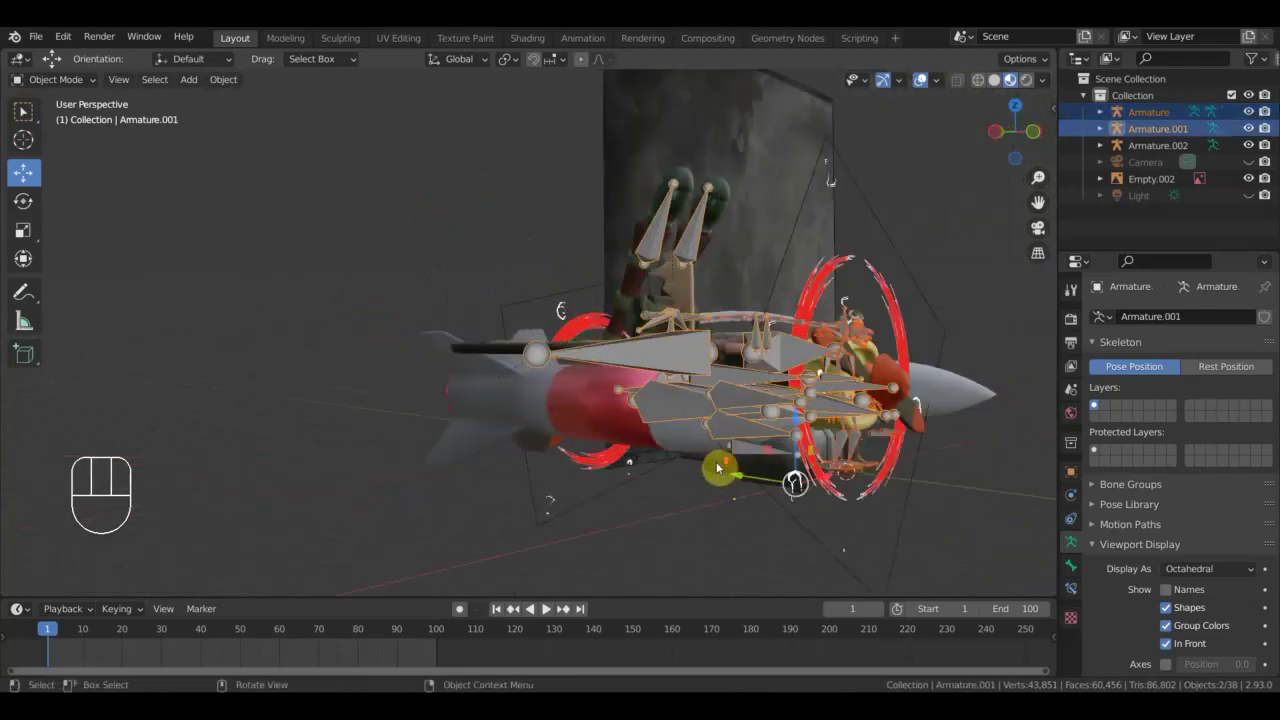
pyautogui.click(756, 452)
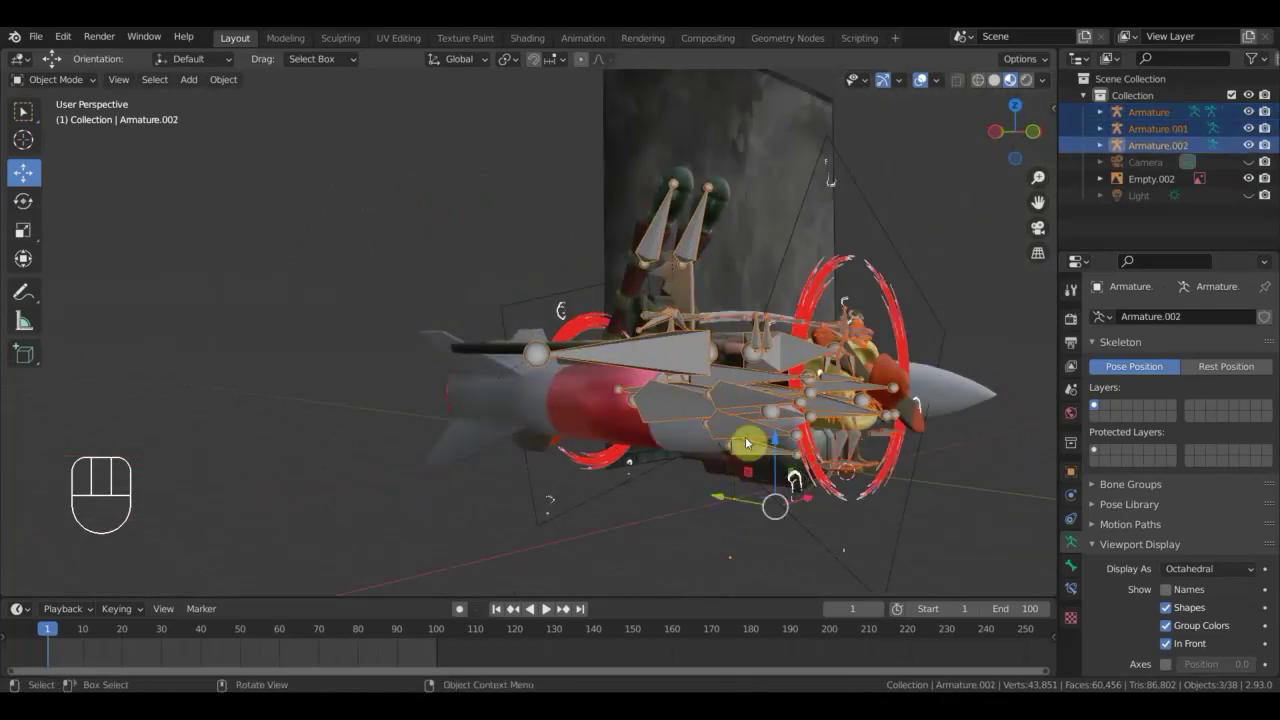
pyautogui.moveTo(573, 446); pyautogui.dragTo(531, 463)
pyautogui.moveTo(527, 472); pyautogui.dragTo(454, 472)
pyautogui.moveTo(67, 88); pyautogui.dragTo(77, 140)
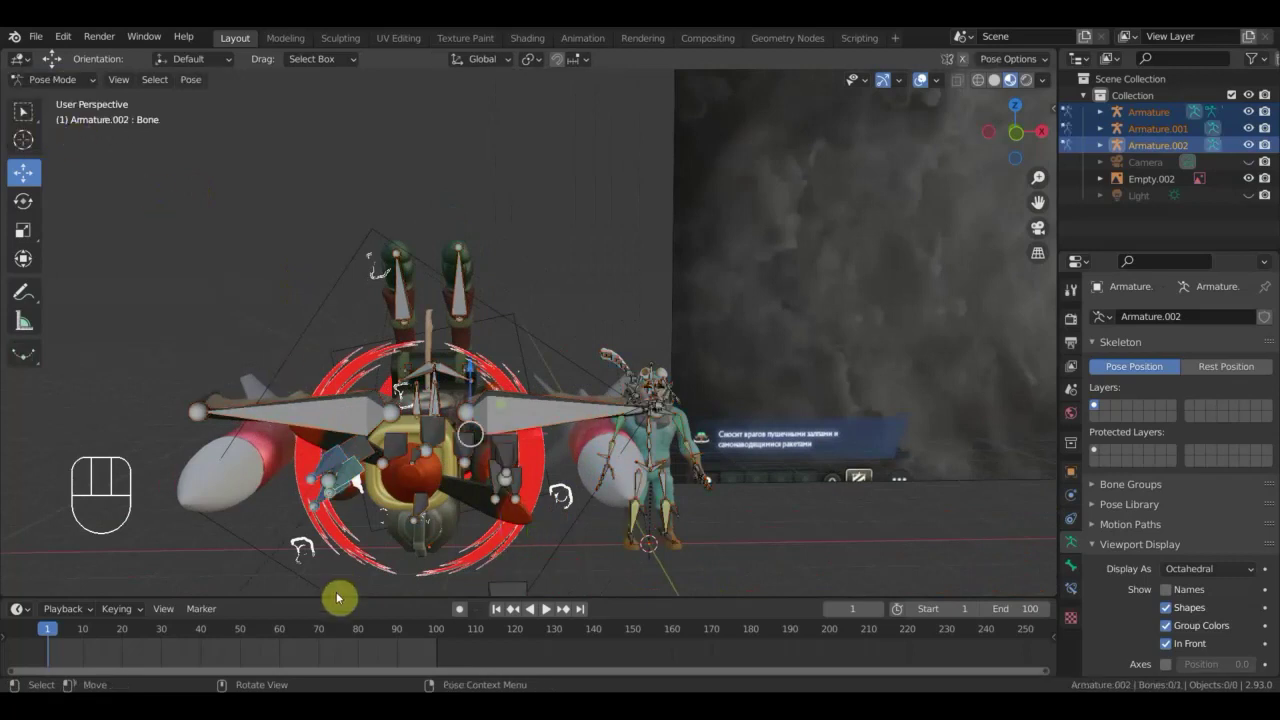
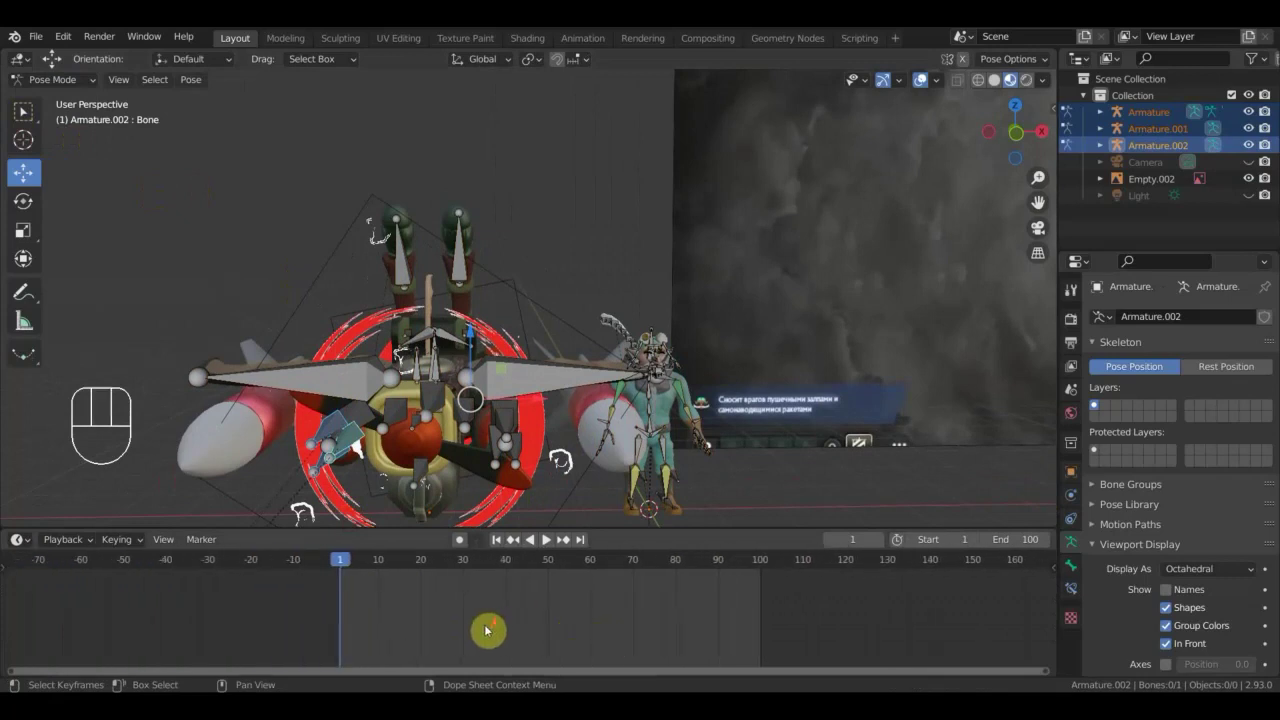
# Select all the armature bones and try moving them, undoing the stray move.
pyautogui.middleClick(482, 629)
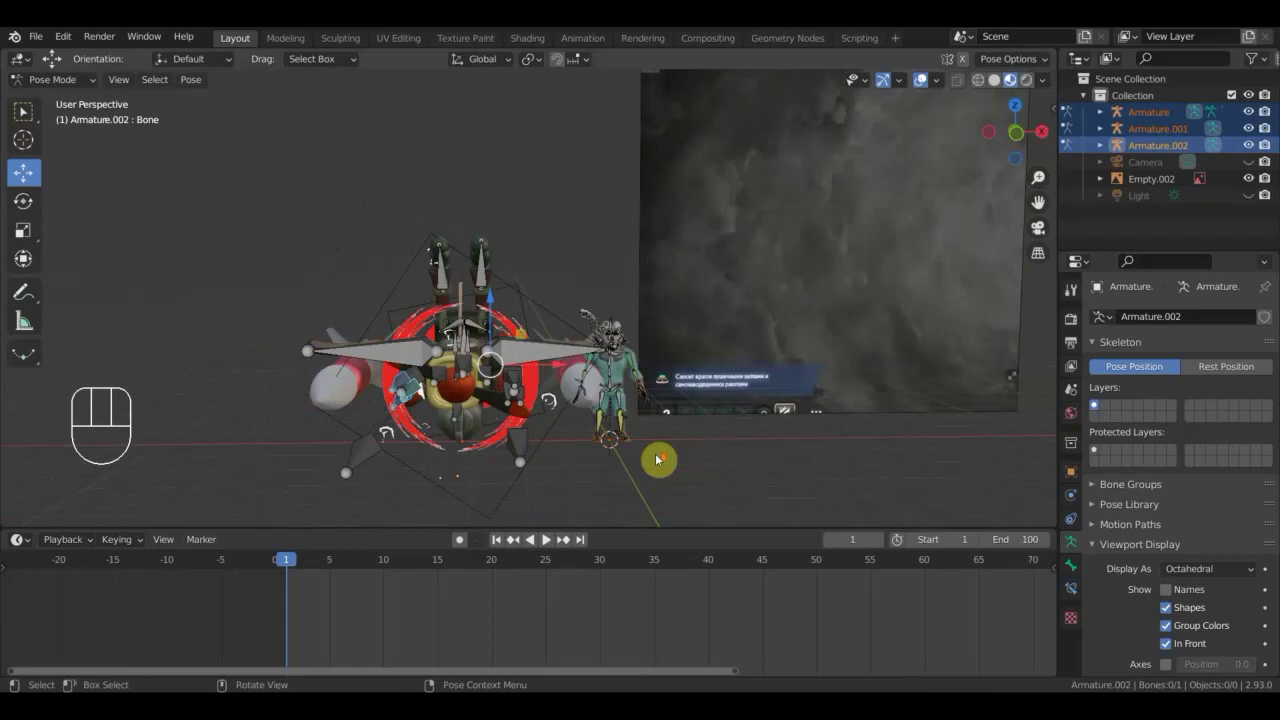
pyautogui.press('a')
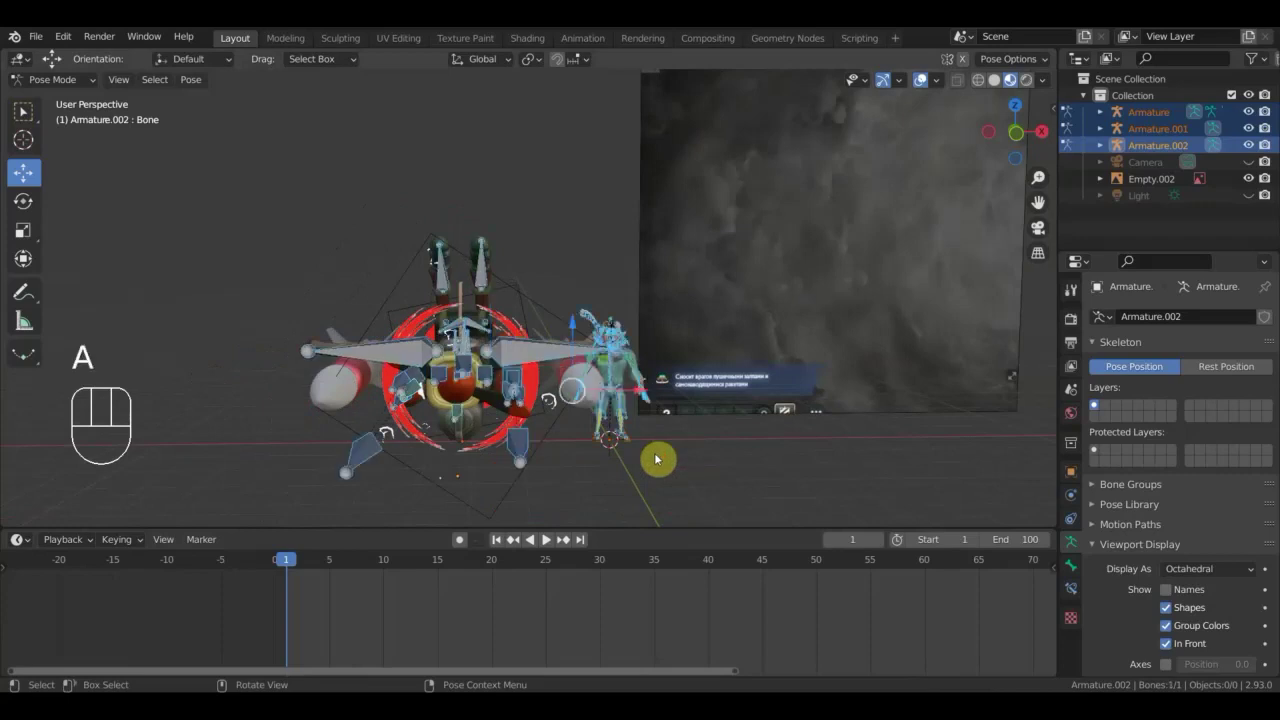
pyautogui.press('i')
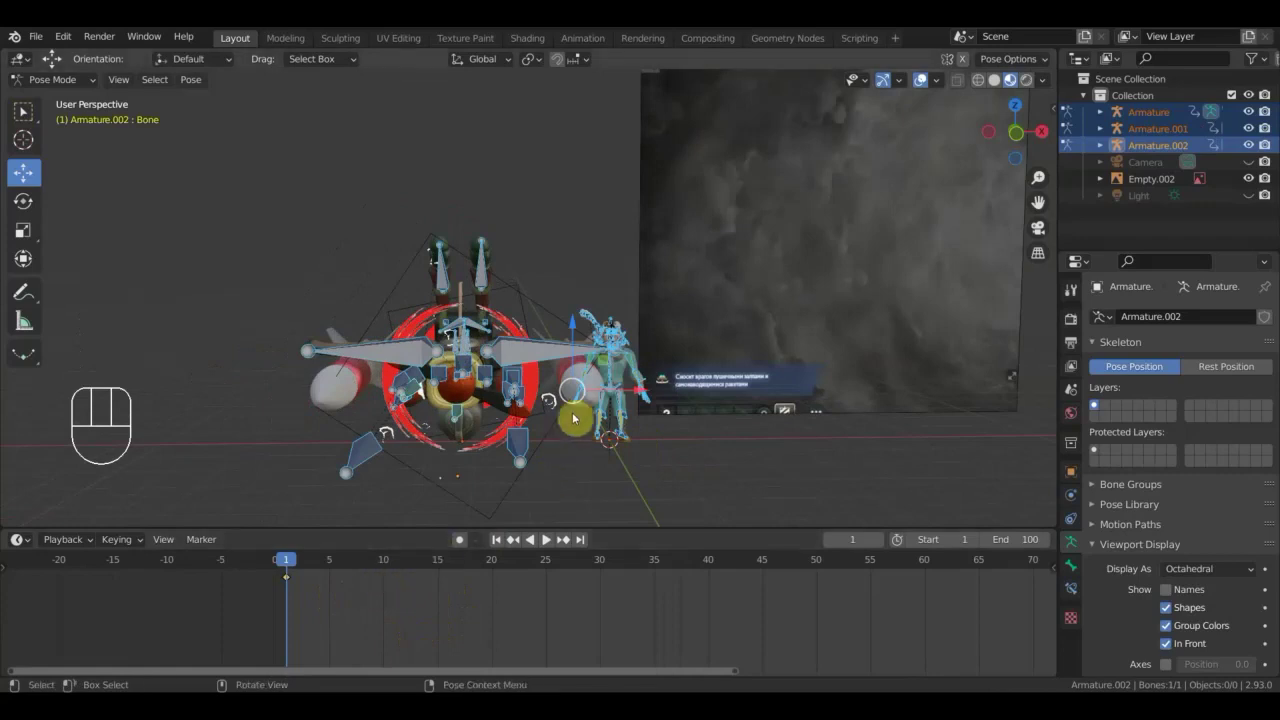
pyautogui.moveTo(609, 409); pyautogui.dragTo(587, 377)
pyautogui.moveTo(589, 368); pyautogui.dragTo(591, 379)
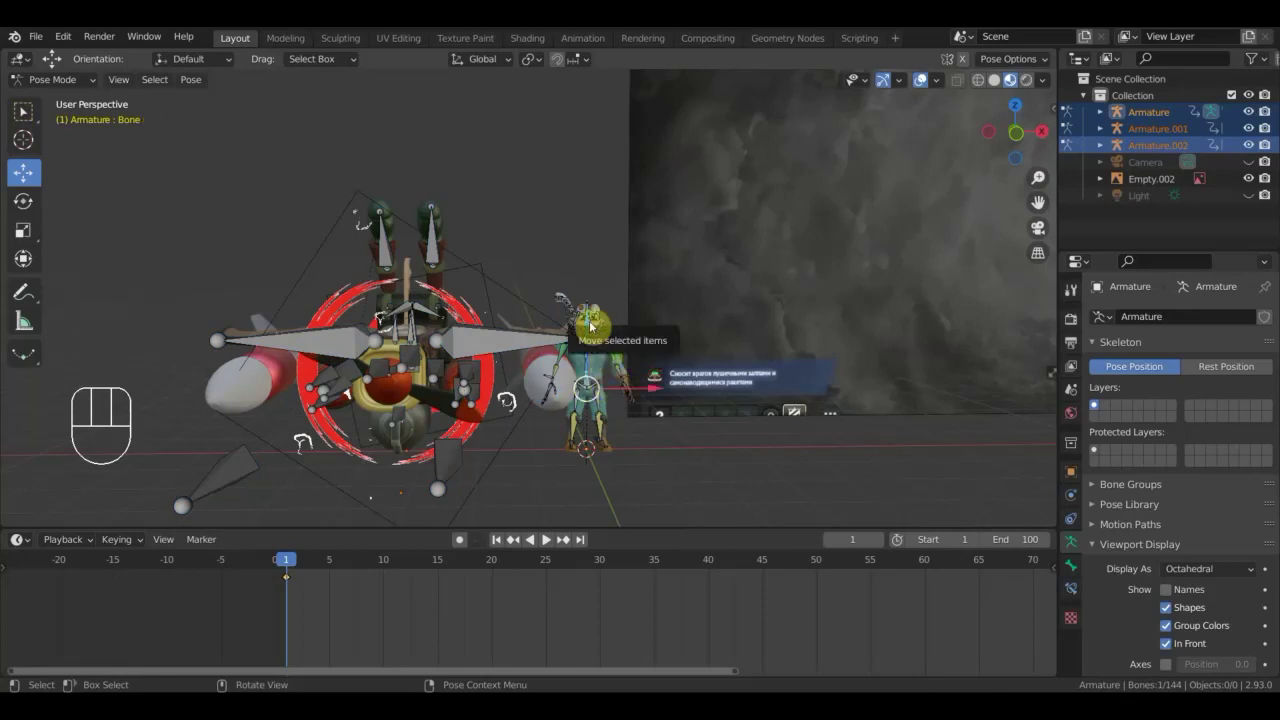
pyautogui.moveTo(592, 325); pyautogui.dragTo(606, 257)
pyautogui.press('ctrl+z')
pyautogui.moveTo(595, 341); pyautogui.dragTo(584, 390)
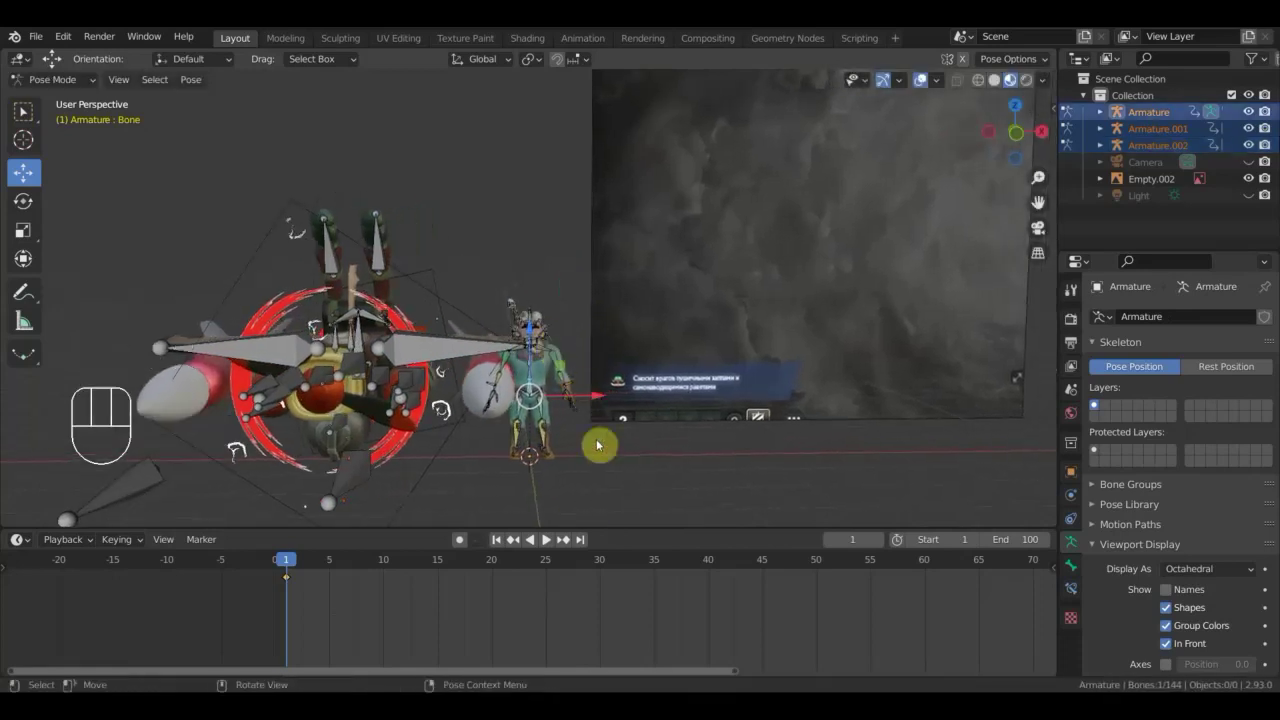
# Box-select a group of the pilot's bones, then undo the changes back to Object Mode.
pyautogui.moveTo(588, 468); pyautogui.dragTo(517, 366)
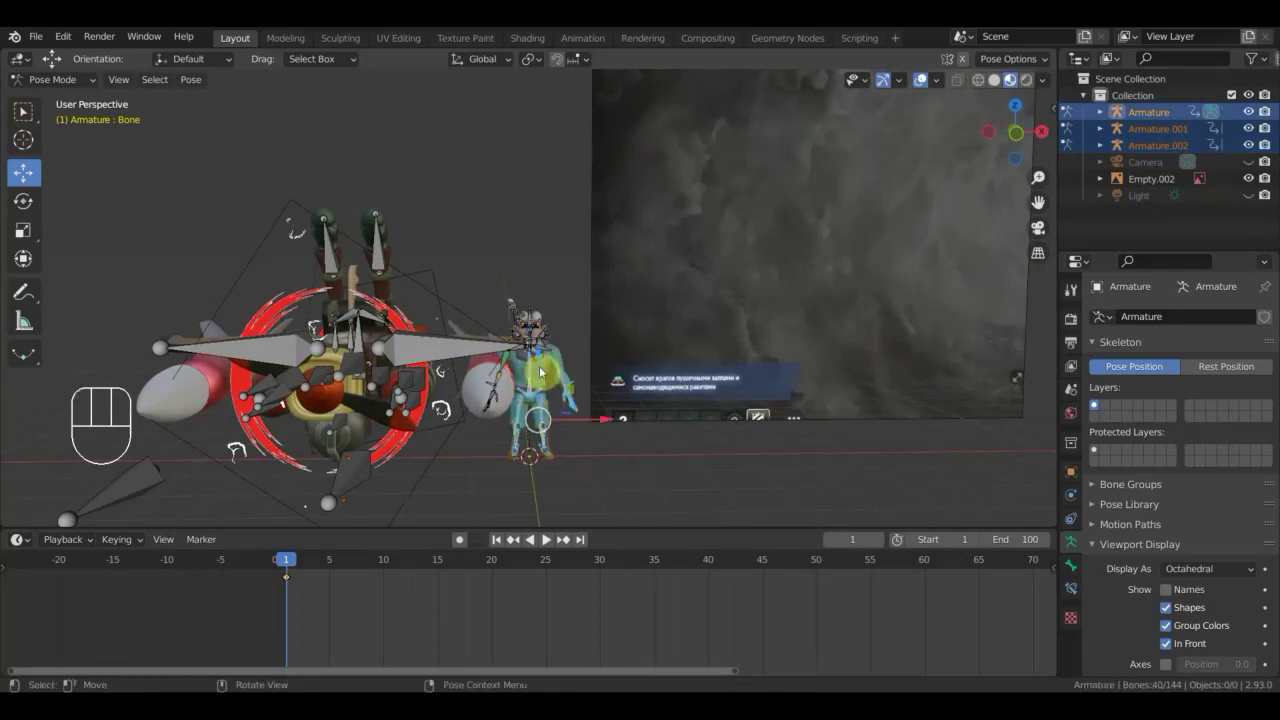
pyautogui.moveTo(528, 402); pyautogui.dragTo(531, 393)
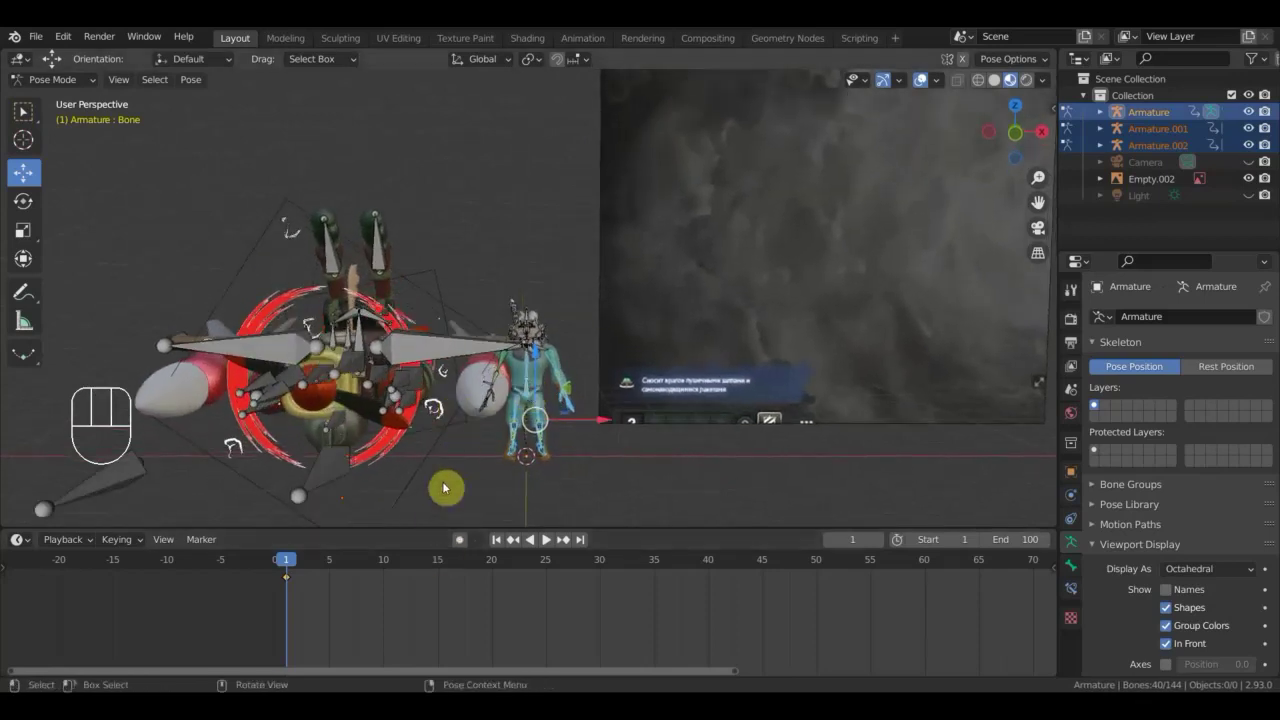
pyautogui.press('ctrl+z')
pyautogui.press('ctrl+z')
pyautogui.press('ctrl+z')
pyautogui.press('ctrl+z')
pyautogui.press('ctrl+z')
pyautogui.press('ctrl+z')
pyautogui.press('ctrl+z')
pyautogui.press('ctrl+z')
pyautogui.press('ctrl+z')
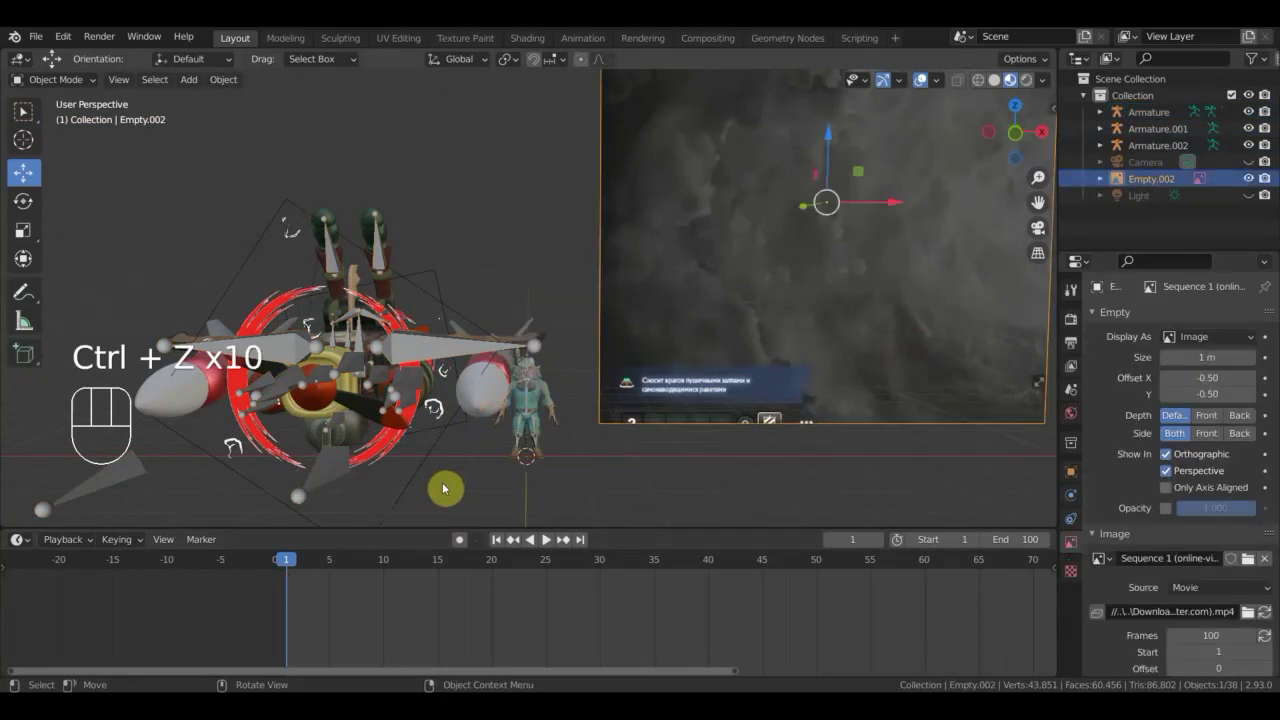
# Switch to front orthographic view and select the pilot's body mesh.
pyautogui.middleClick(497, 415)
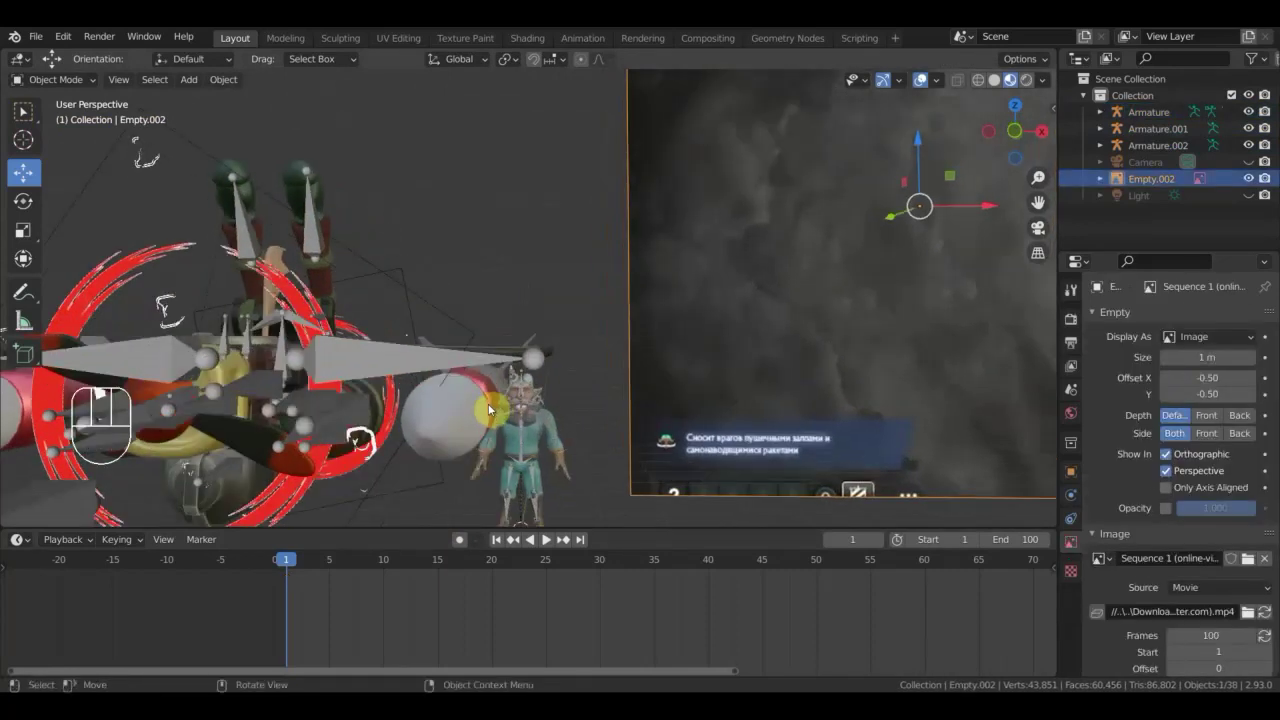
pyautogui.press('KP_1')
pyautogui.moveTo(590, 518); pyautogui.dragTo(497, 379)
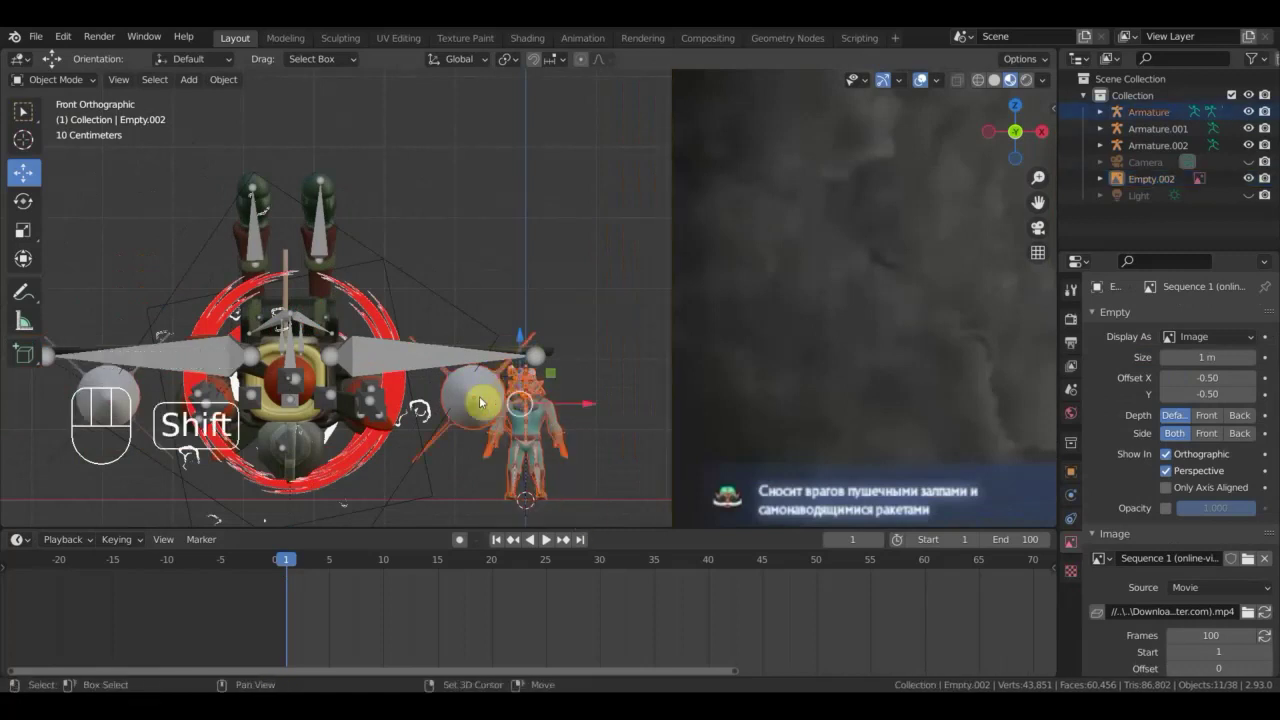
pyautogui.click(469, 399)
pyautogui.click(469, 399)
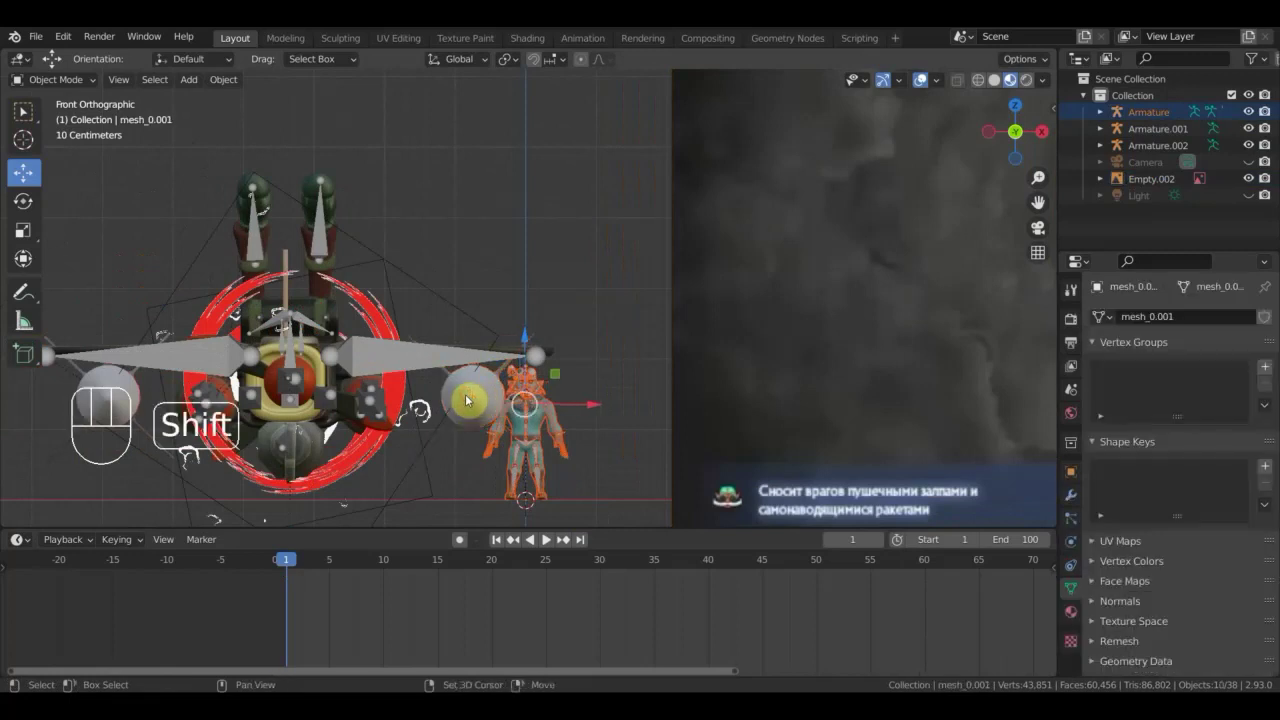
# Zoom out to the whole aircraft, orbit to its side and start a scale on it.
pyautogui.moveTo(596, 362); pyautogui.dragTo(222, 375)
pyautogui.moveTo(335, 375); pyautogui.dragTo(432, 387)
pyautogui.moveTo(405, 358); pyautogui.dragTo(367, 365)
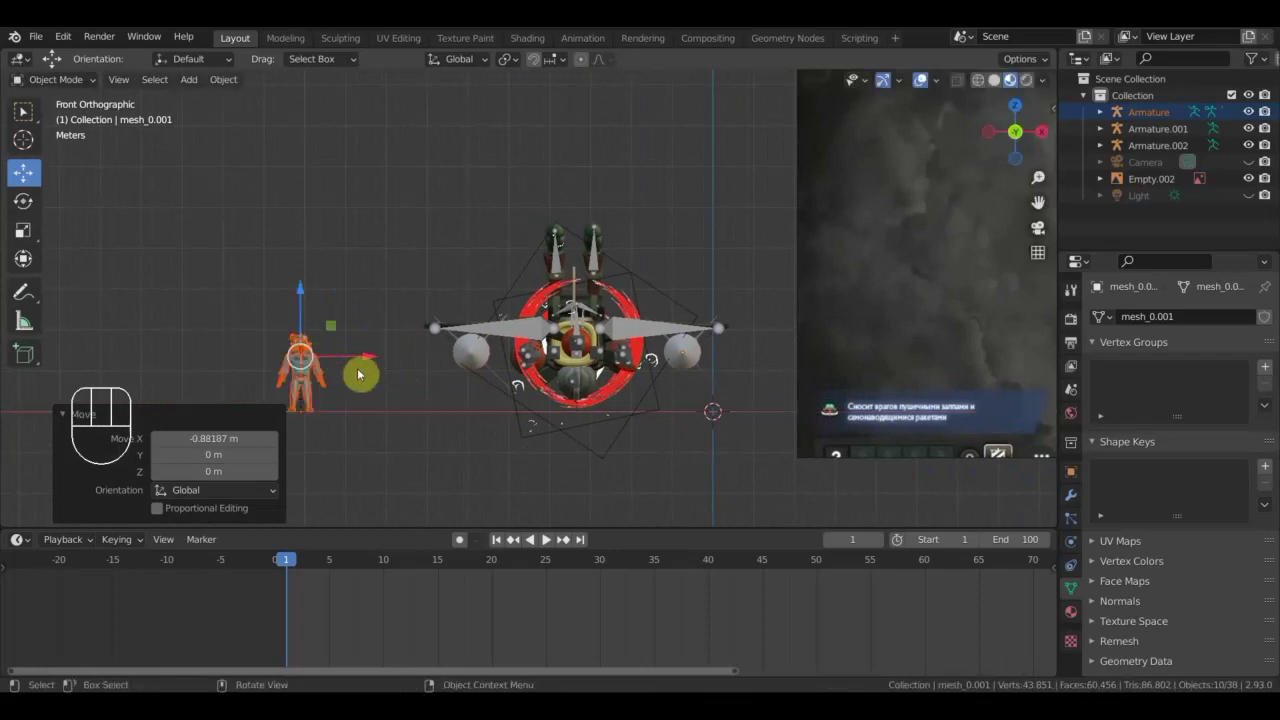
pyautogui.moveTo(443, 381); pyautogui.dragTo(427, 356)
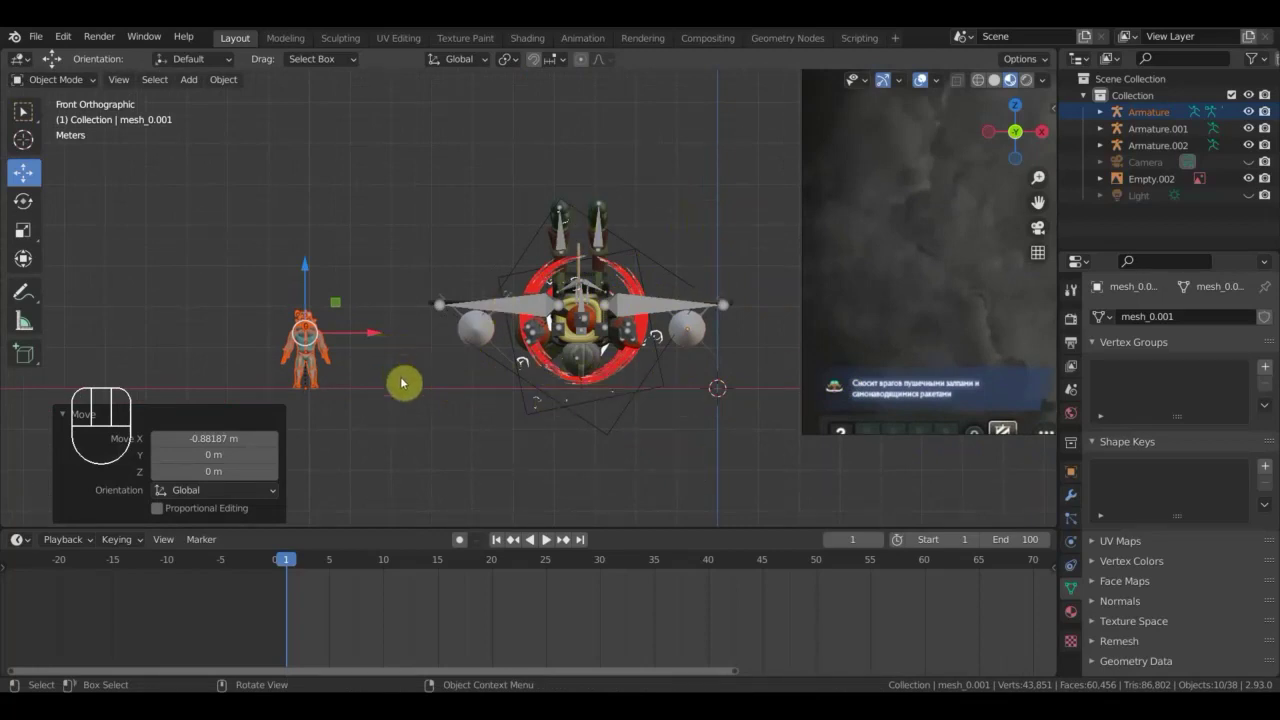
pyautogui.press('s')
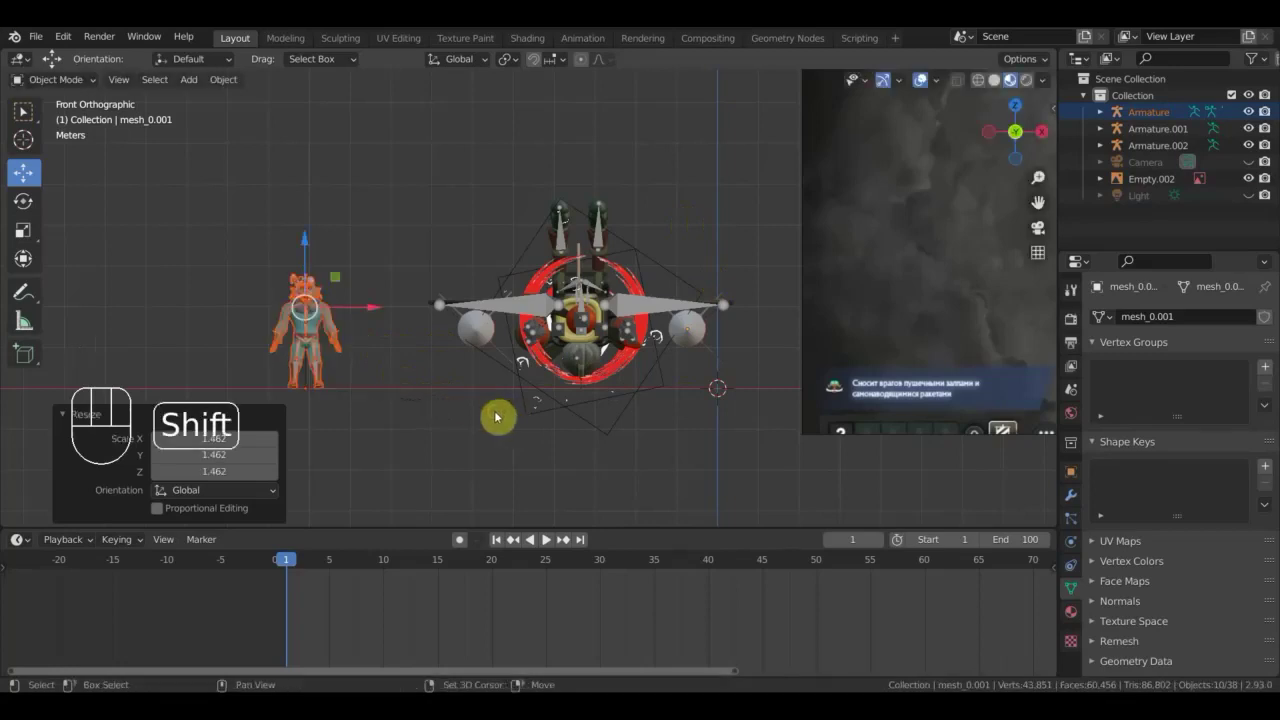
# Orbit around the aircraft, enter Pose Mode and select the pilot's hand bone Bone.084.
pyautogui.middleClick(511, 420)
pyautogui.moveTo(531, 424); pyautogui.dragTo(633, 427)
pyautogui.moveTo(663, 427); pyautogui.dragTo(686, 422)
pyautogui.moveTo(693, 401); pyautogui.dragTo(687, 387)
pyautogui.moveTo(75, 85); pyautogui.dragTo(316, 245)
pyautogui.click(389, 217)
pyautogui.moveTo(57, 85); pyautogui.dragTo(80, 140)
pyautogui.moveTo(377, 285); pyautogui.dragTo(371, 255)
pyautogui.moveTo(343, 246); pyautogui.dragTo(357, 253)
pyautogui.moveTo(392, 265); pyautogui.dragTo(413, 267)
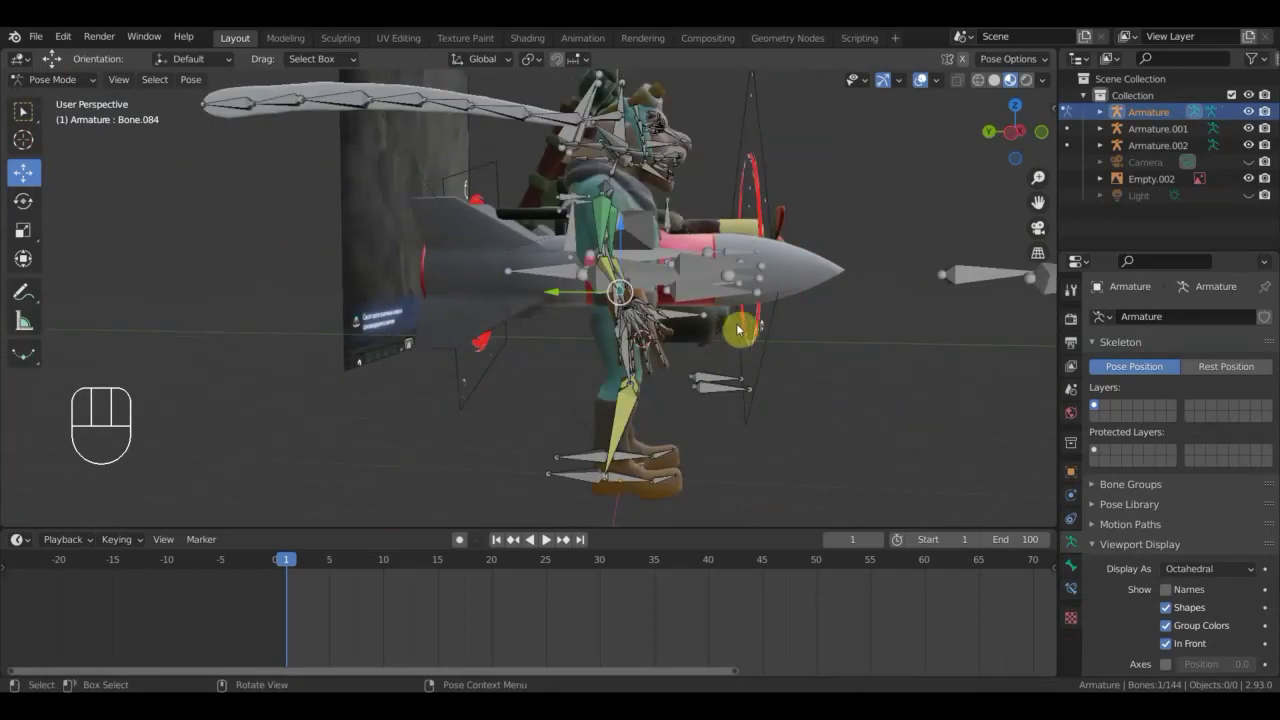
# Move and rotate the hand bone forward so it sits near the aircraft's nose.
pyautogui.press('g')
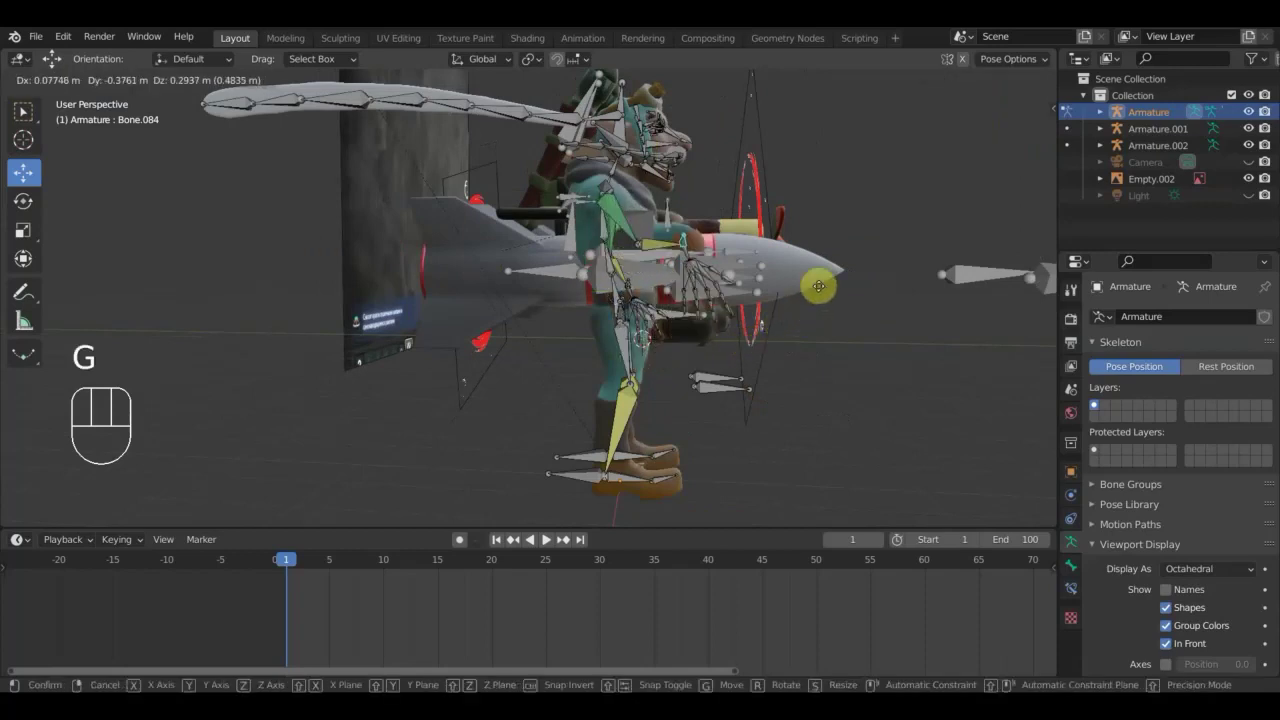
pyautogui.click(824, 286)
pyautogui.press('r')
pyautogui.click(785, 139)
pyautogui.press('g')
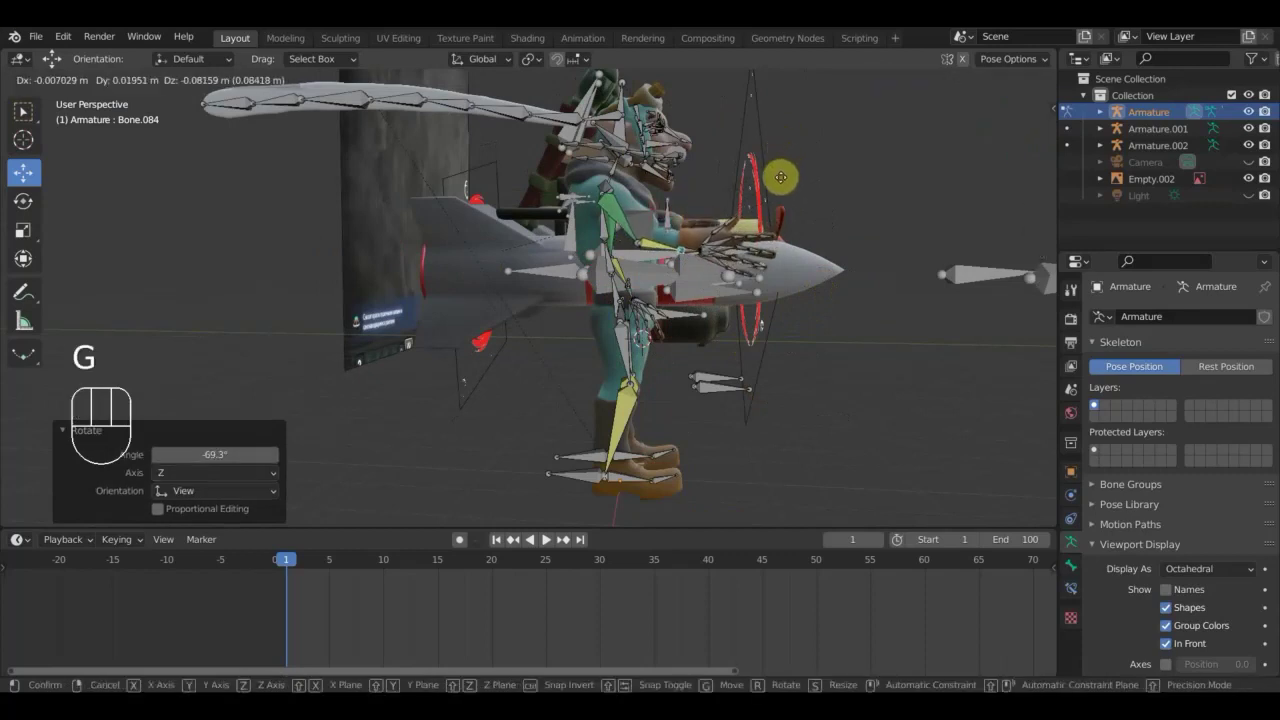
pyautogui.click(783, 182)
# Orbit over the aircraft to check the hand and return to Object Mode.
pyautogui.moveTo(741, 235); pyautogui.dragTo(585, 285)
pyautogui.moveTo(698, 220); pyautogui.dragTo(831, 159)
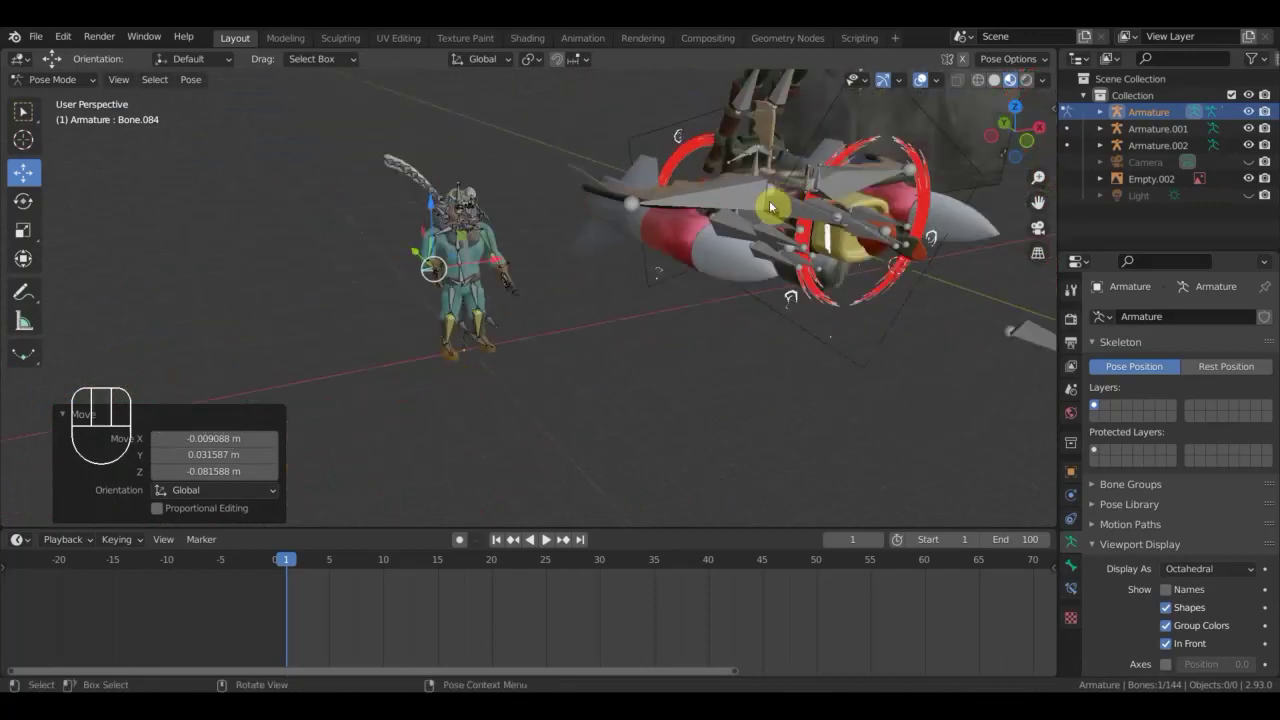
pyautogui.moveTo(679, 225); pyautogui.dragTo(381, 149)
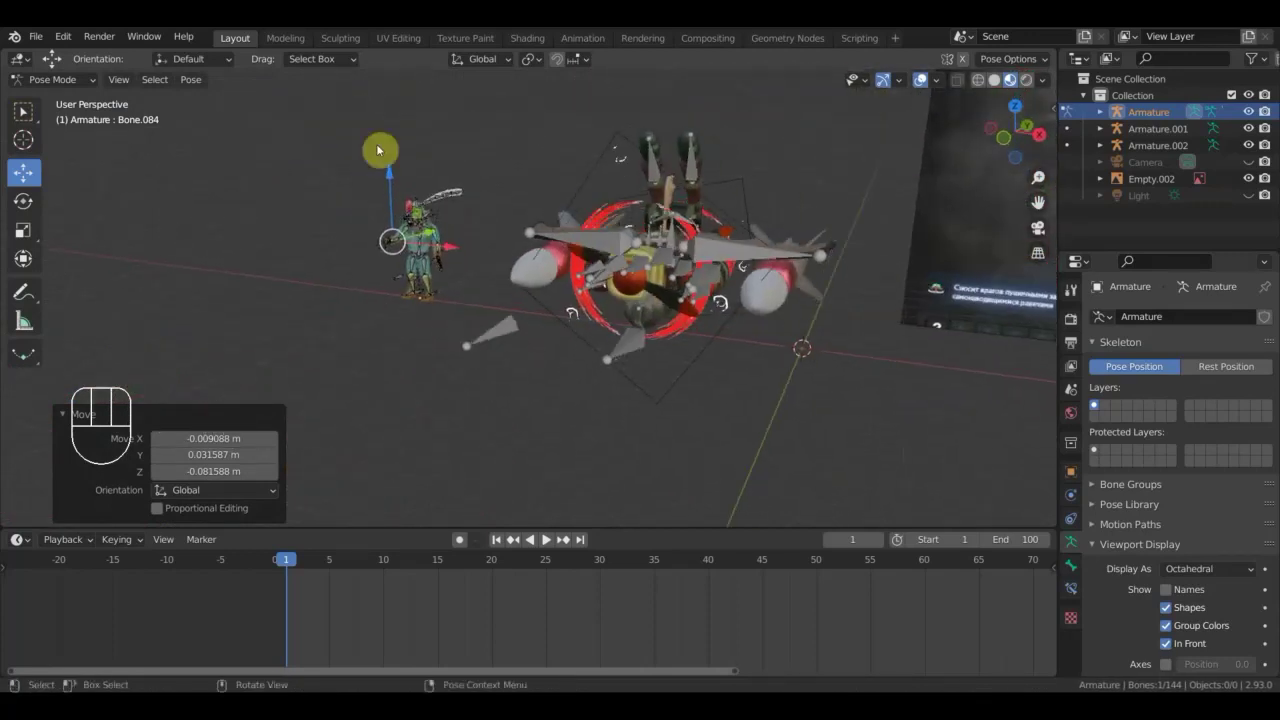
pyautogui.click(70, 91)
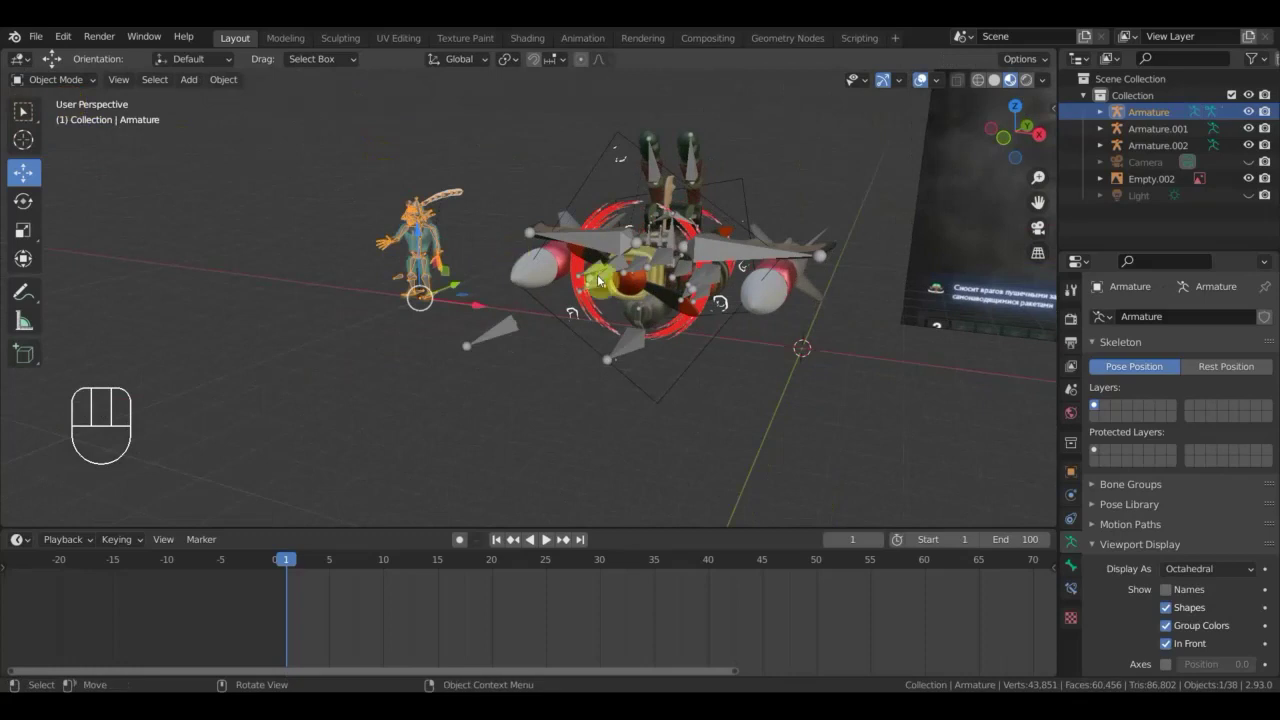
# Hide the aircraft and other armatures, then close in on the pilot's upper body in Pose Mode.
pyautogui.moveTo(631, 268); pyautogui.dragTo(655, 283)
pyautogui.moveTo(768, 406); pyautogui.dragTo(541, 183)
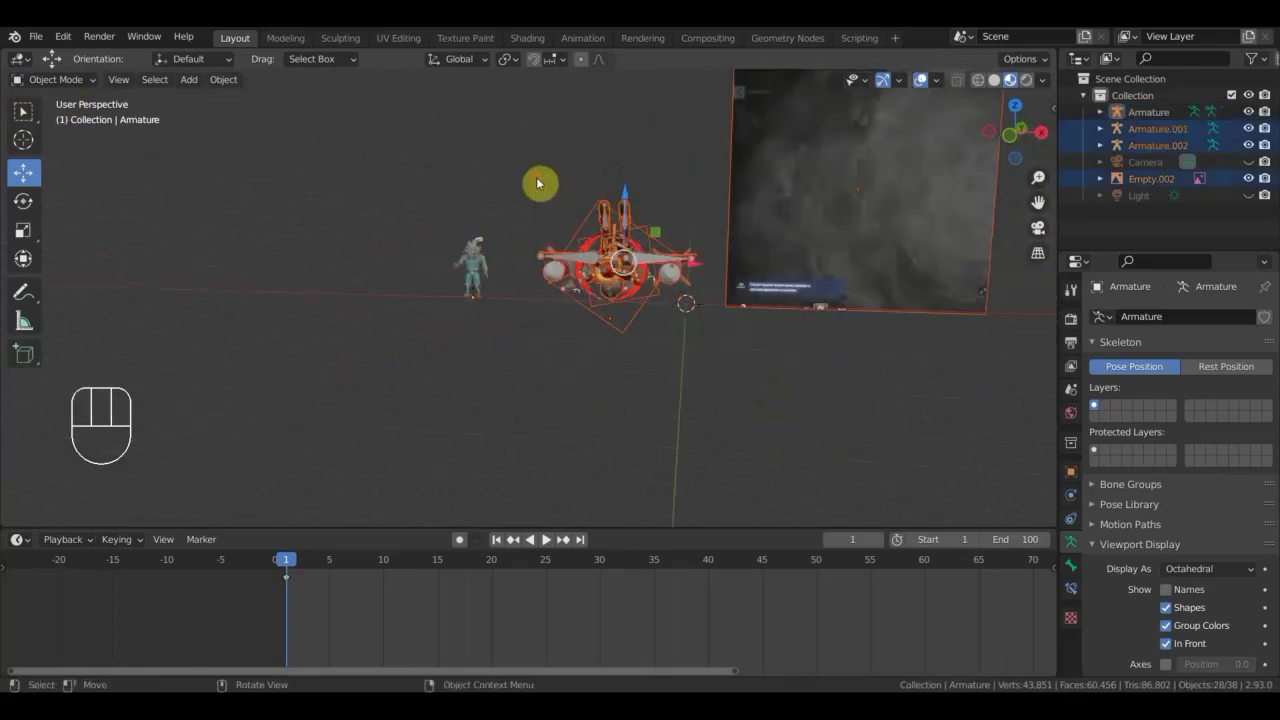
pyautogui.press('h')
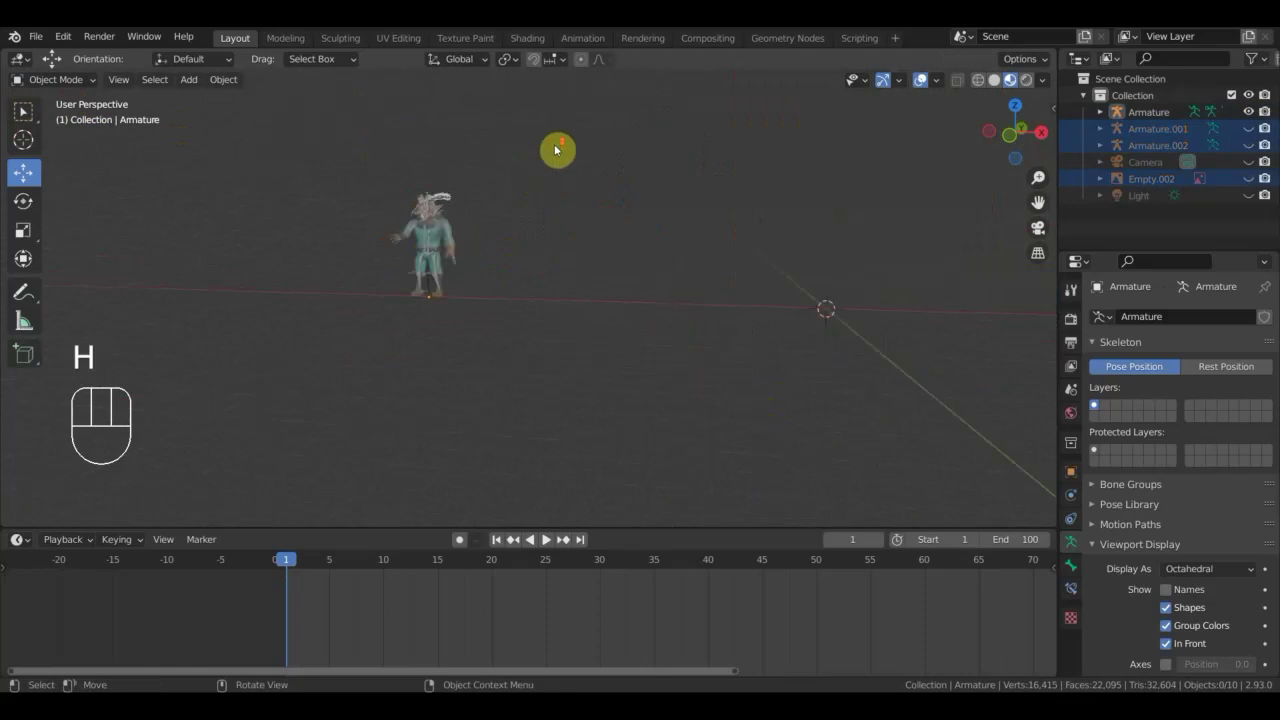
pyautogui.moveTo(733, 311); pyautogui.dragTo(775, 341)
pyautogui.moveTo(627, 275); pyautogui.dragTo(613, 247)
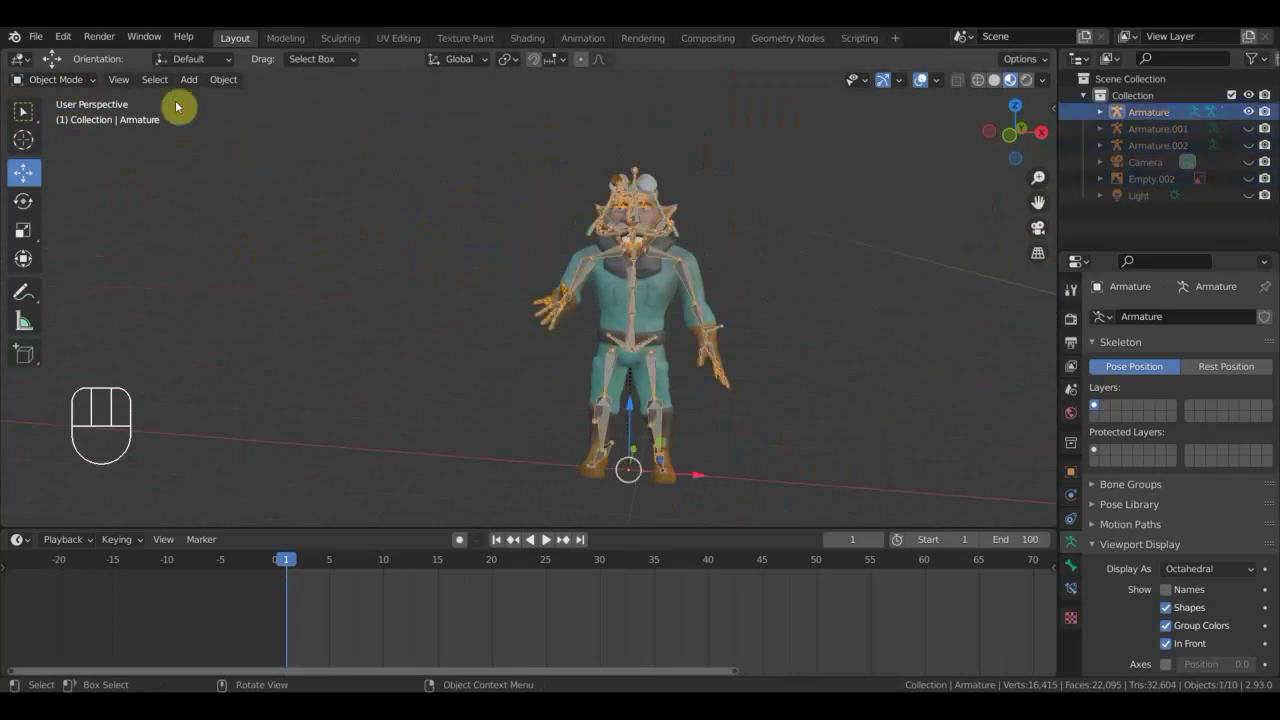
pyautogui.moveTo(83, 80); pyautogui.dragTo(508, 349)
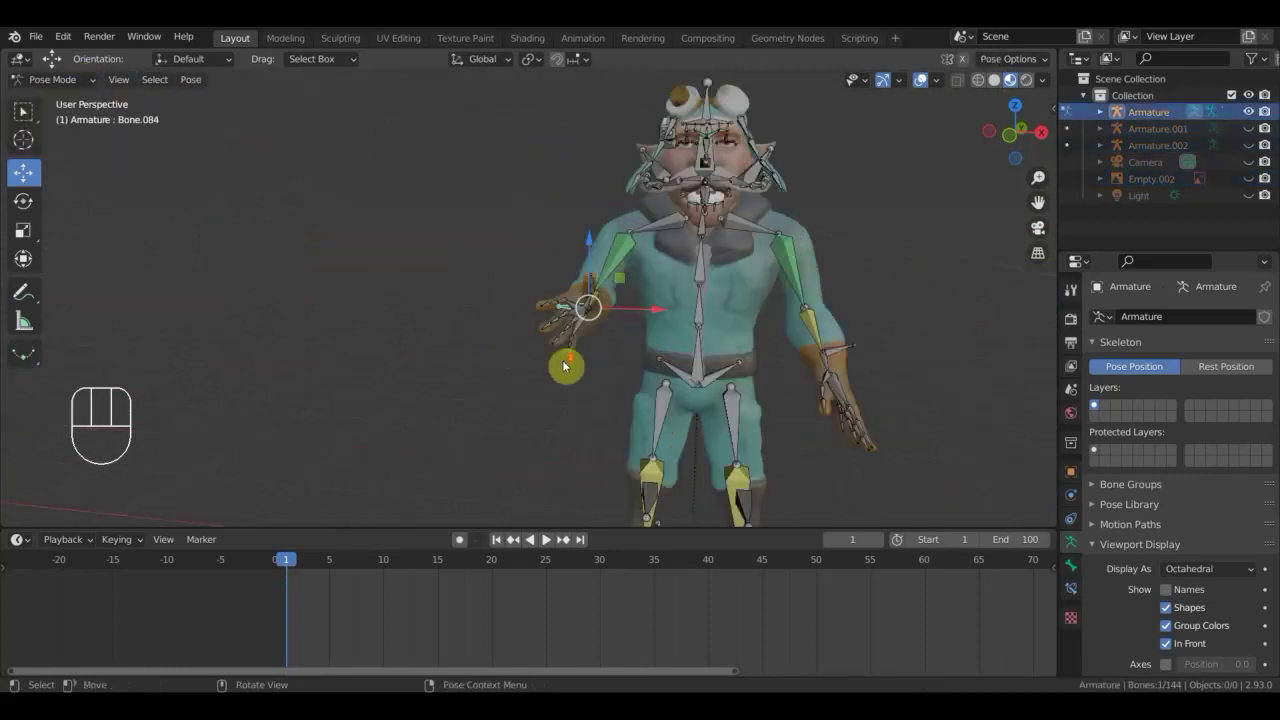
# Select the arm bone and rotate and move it forward in the side orthographic view.
pyautogui.moveTo(483, 353); pyautogui.dragTo(411, 354)
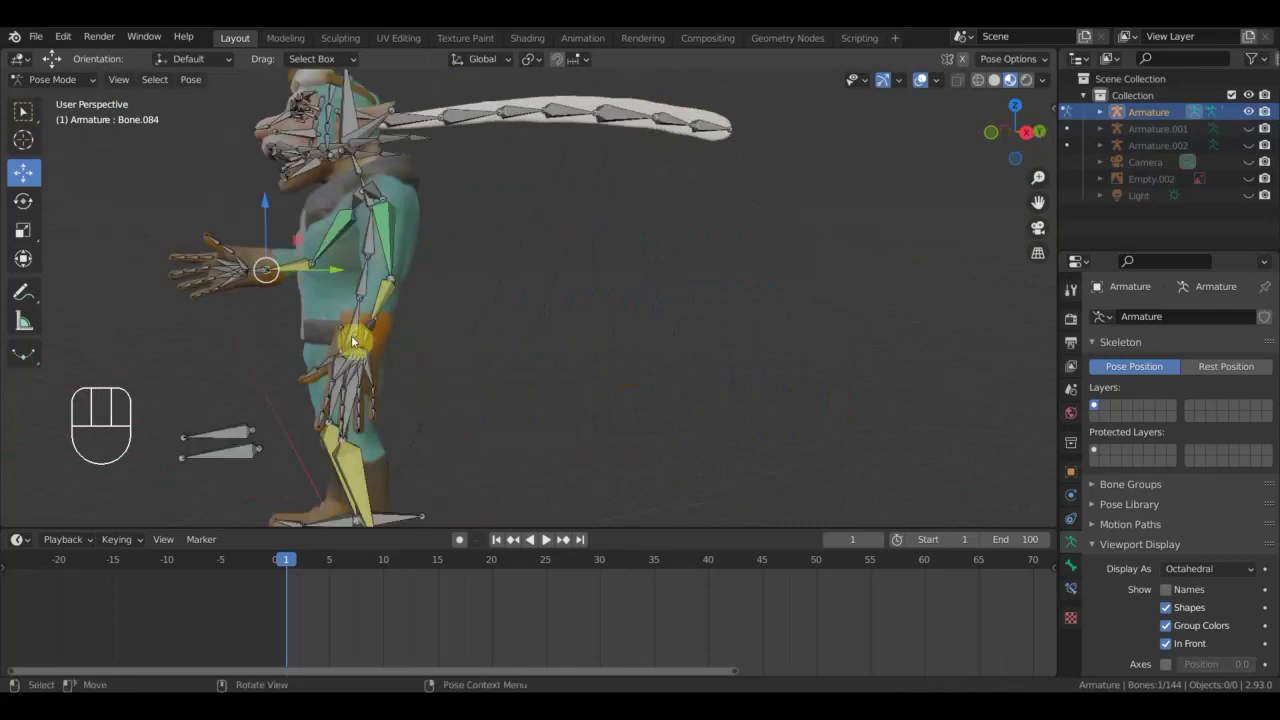
pyautogui.moveTo(364, 341); pyautogui.dragTo(511, 340)
pyautogui.click(655, 320)
pyautogui.press('KP_3')
pyautogui.press('g')
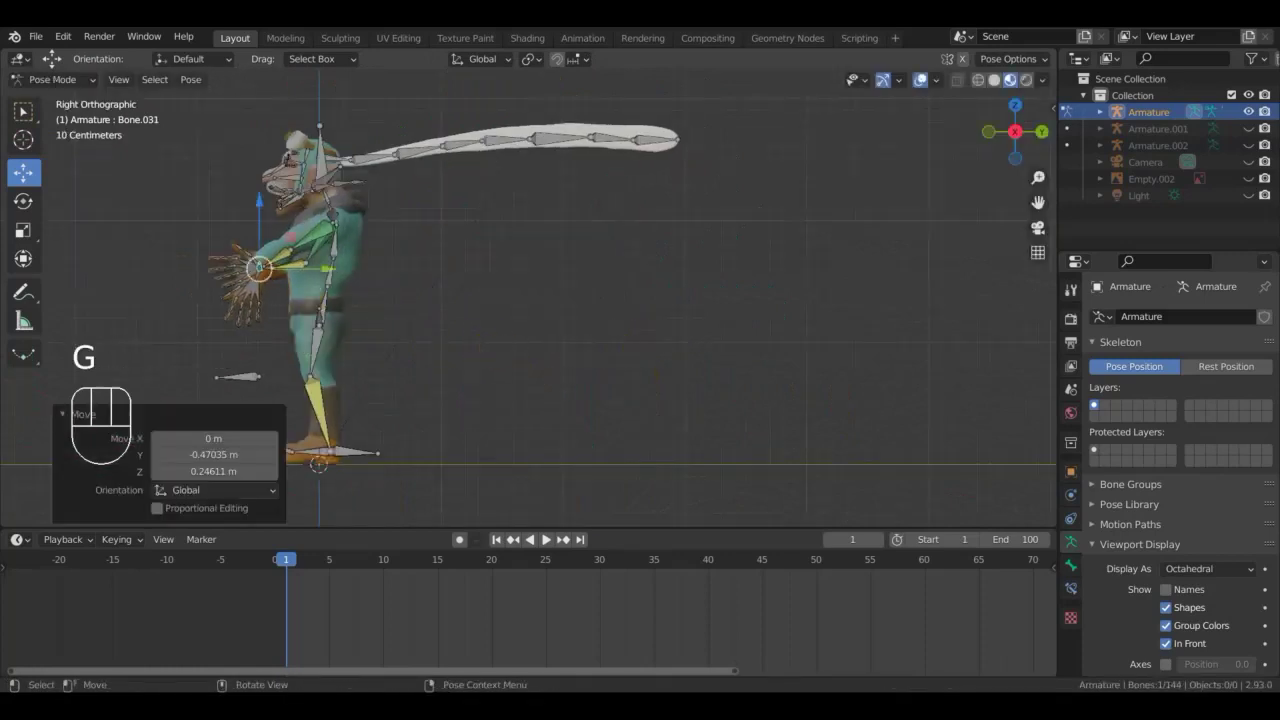
pyautogui.press('r')
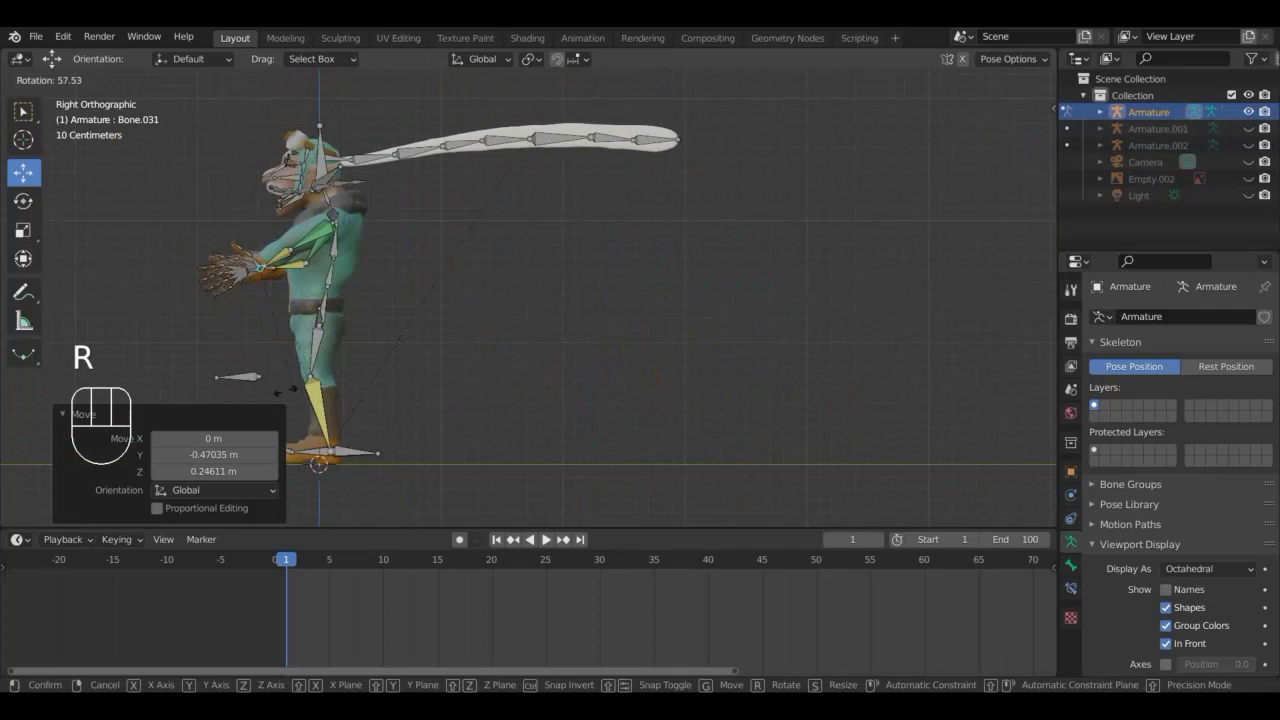
pyautogui.click(273, 389)
pyautogui.press('g')
pyautogui.click(329, 372)
# From the top view rotate the arm further forward and move the hand in front of the body.
pyautogui.moveTo(454, 387); pyautogui.dragTo(546, 403)
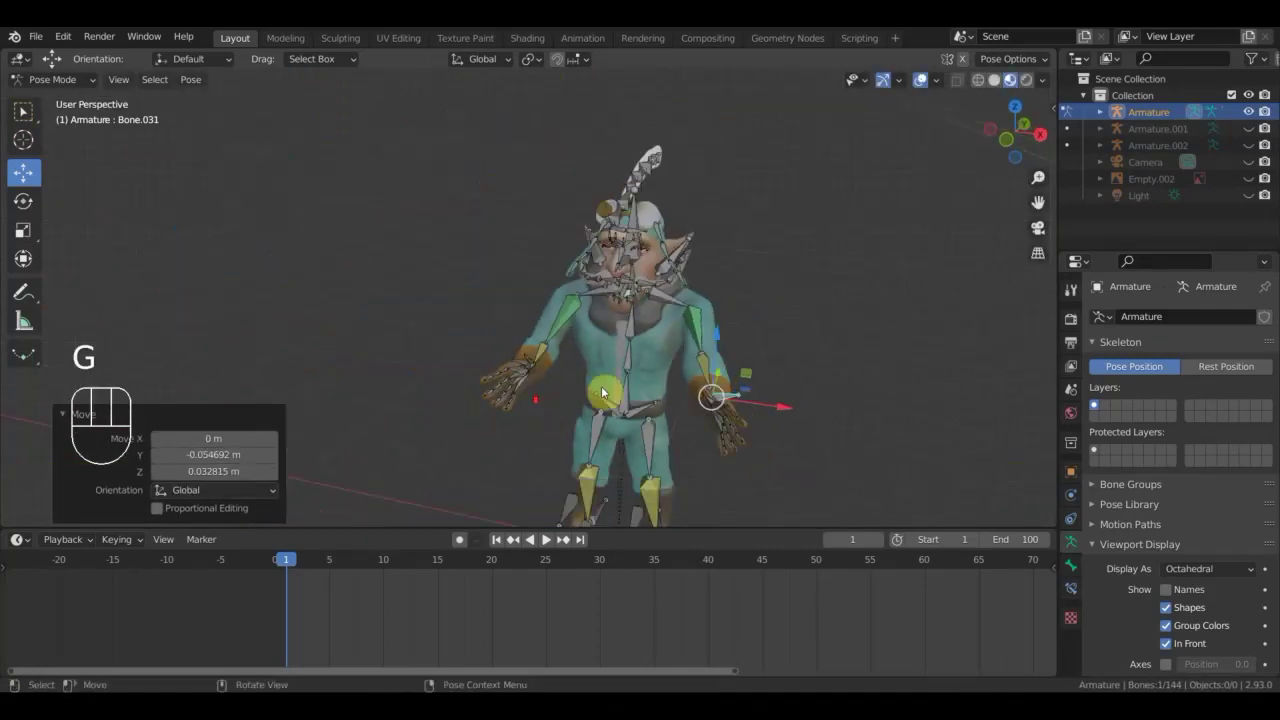
pyautogui.moveTo(657, 391); pyautogui.dragTo(663, 418)
pyautogui.moveTo(689, 379); pyautogui.dragTo(665, 312)
pyautogui.moveTo(683, 341); pyautogui.dragTo(687, 361)
pyautogui.scroll(-3)
pyautogui.press('KP_7')
pyautogui.moveTo(706, 346); pyautogui.dragTo(623, 199)
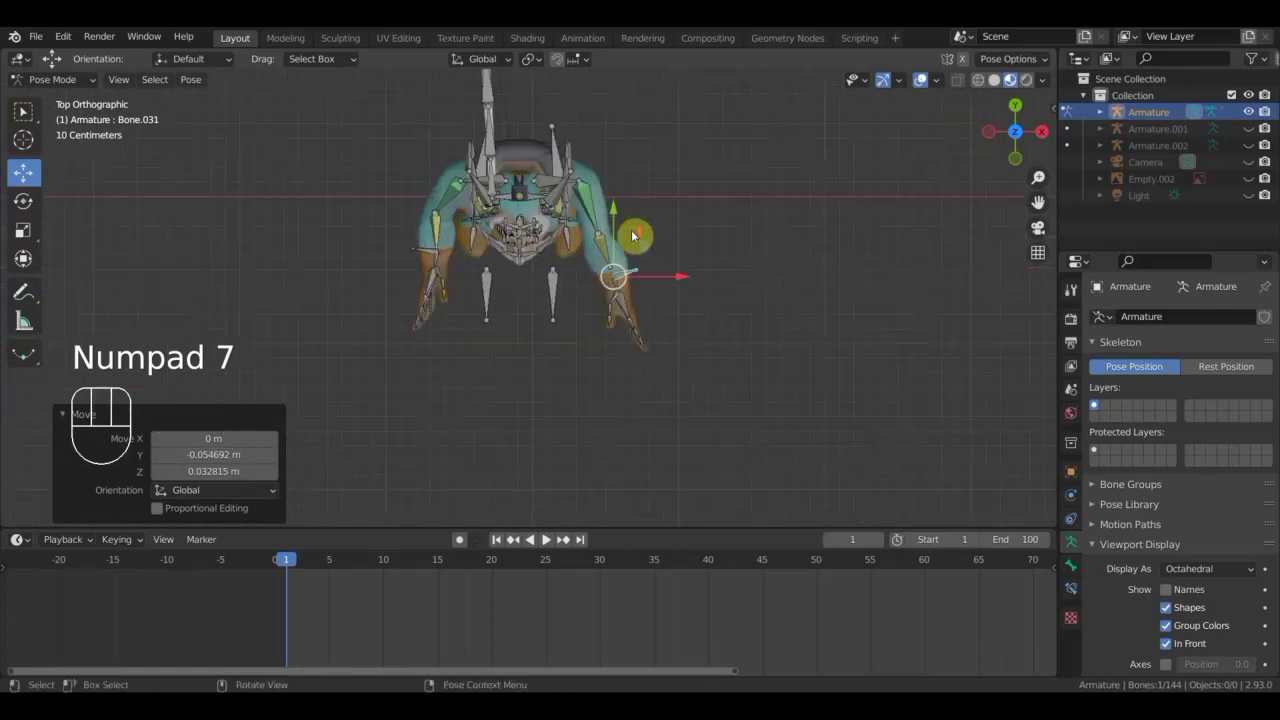
pyautogui.press('r')
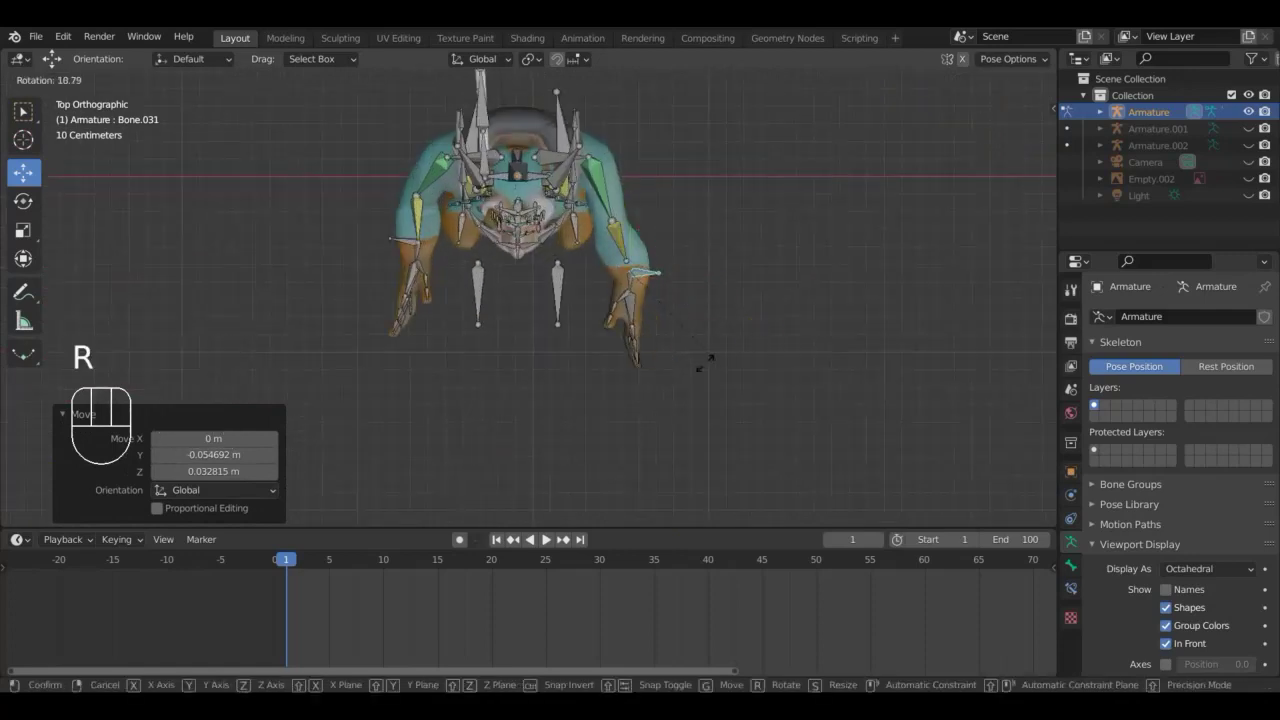
pyautogui.press('g')
pyautogui.middleClick(703, 302)
pyautogui.press('g')
pyautogui.moveTo(674, 298); pyautogui.dragTo(557, 267)
pyautogui.scroll(3)
pyautogui.middleClick(554, 273)
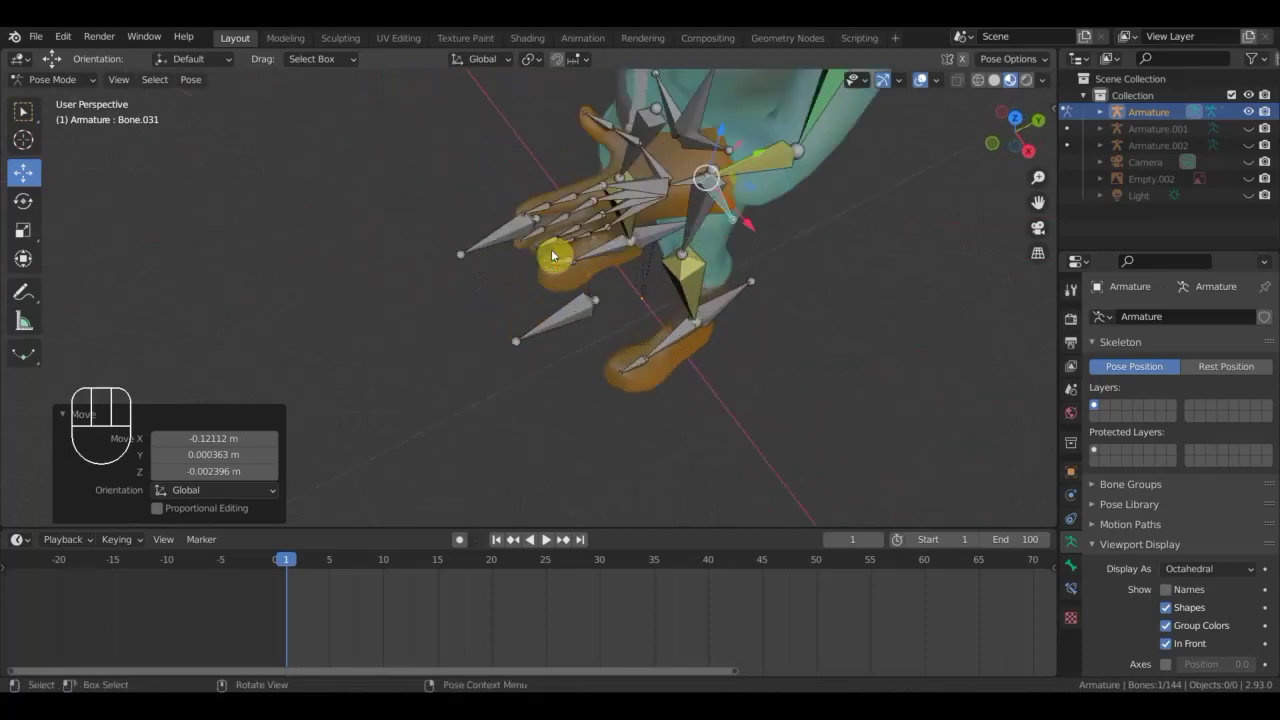
# Select a finger bone of the outstretched hand and rotate it inward from the top view.
pyautogui.moveTo(608, 130); pyautogui.dragTo(635, 163)
pyautogui.moveTo(631, 178); pyautogui.dragTo(659, 262)
pyautogui.press('r')
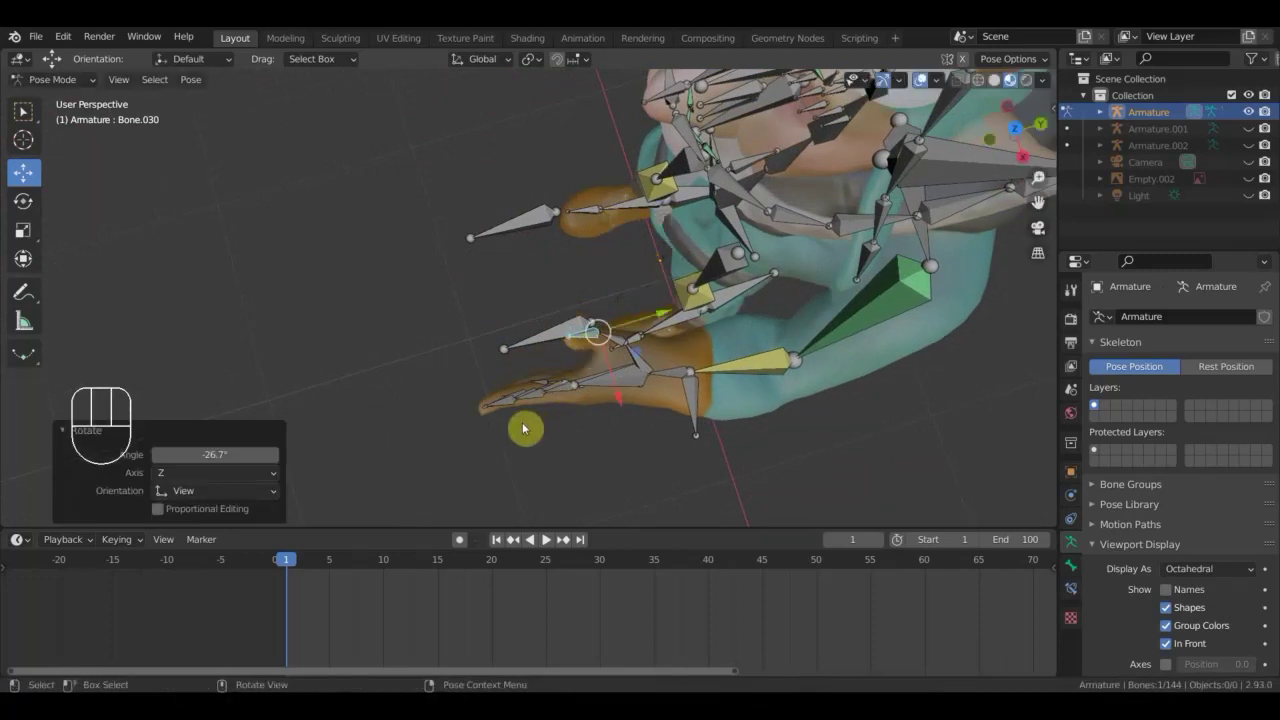
pyautogui.moveTo(508, 399); pyautogui.dragTo(488, 341)
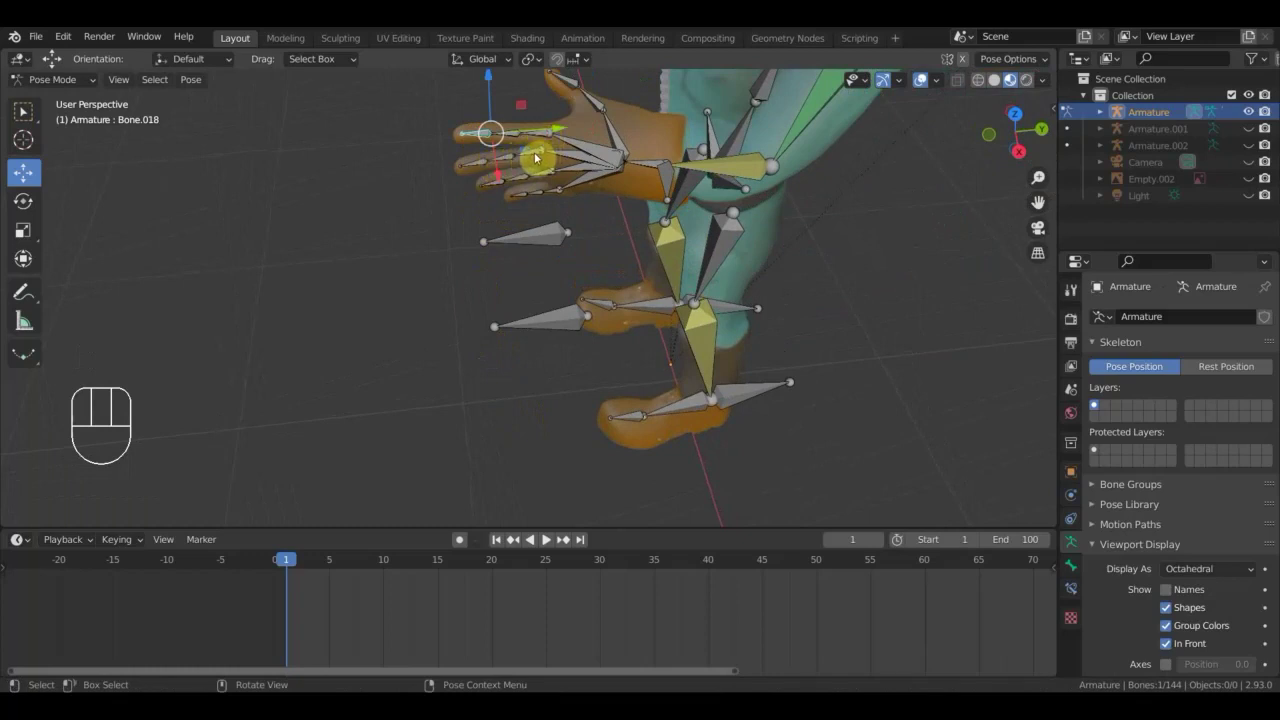
pyautogui.moveTo(540, 156); pyautogui.dragTo(545, 175)
pyautogui.moveTo(545, 175); pyautogui.dragTo(556, 192)
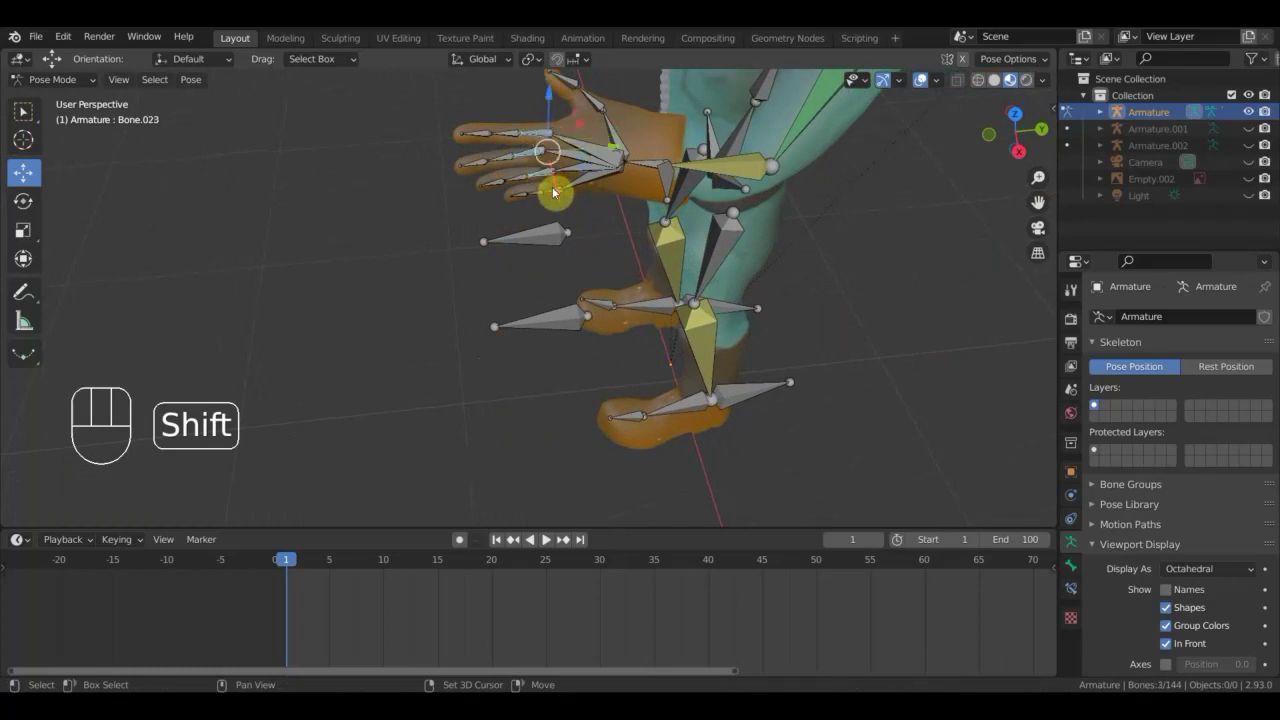
pyautogui.click(556, 192)
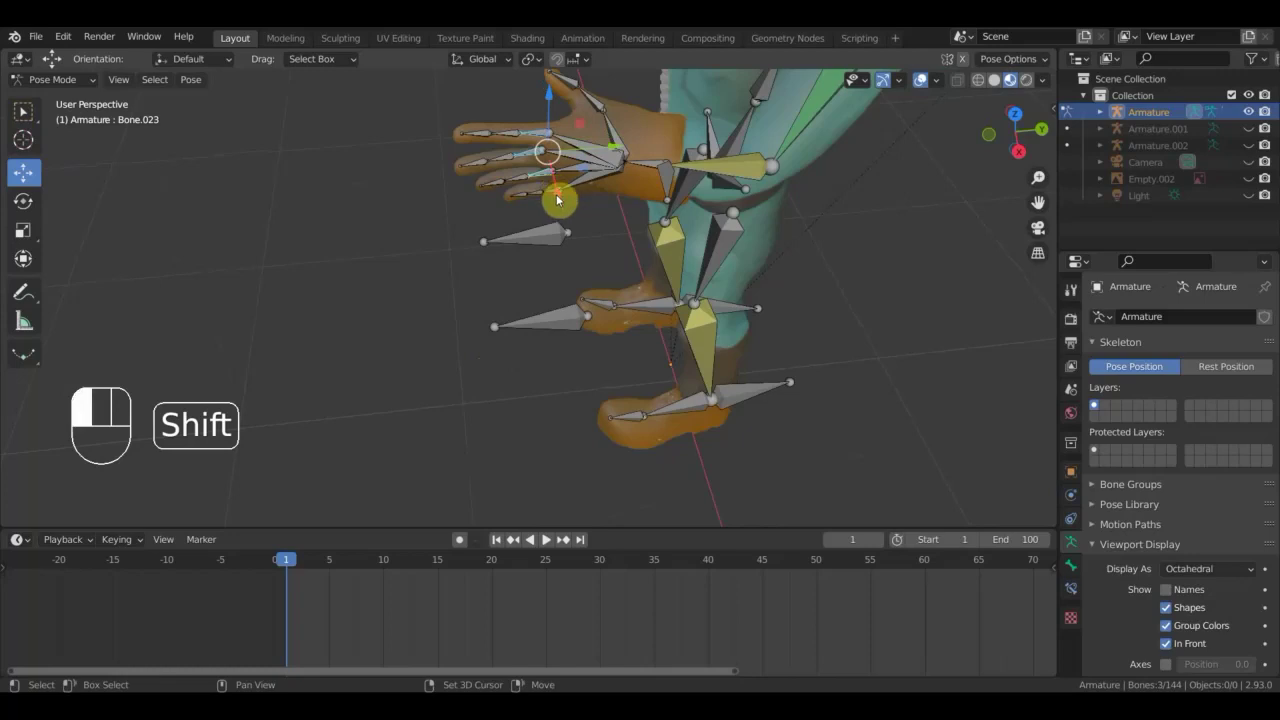
pyautogui.press('KP_7')
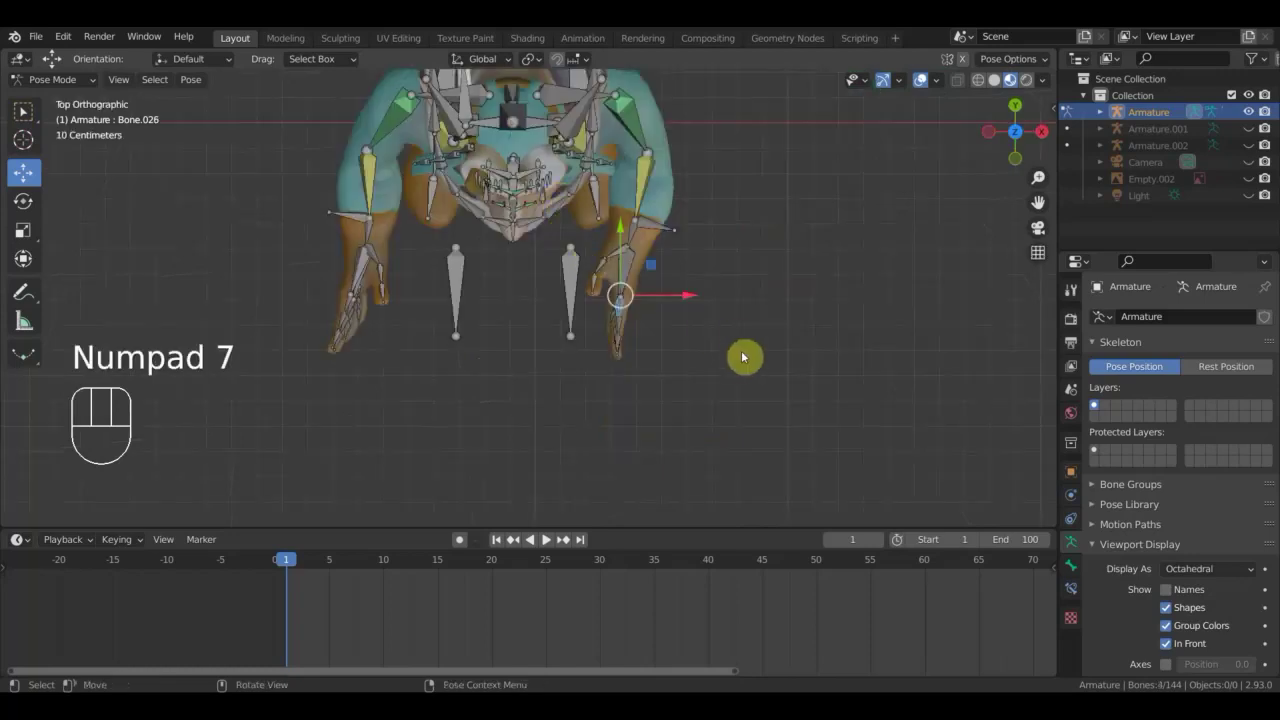
pyautogui.press('r')
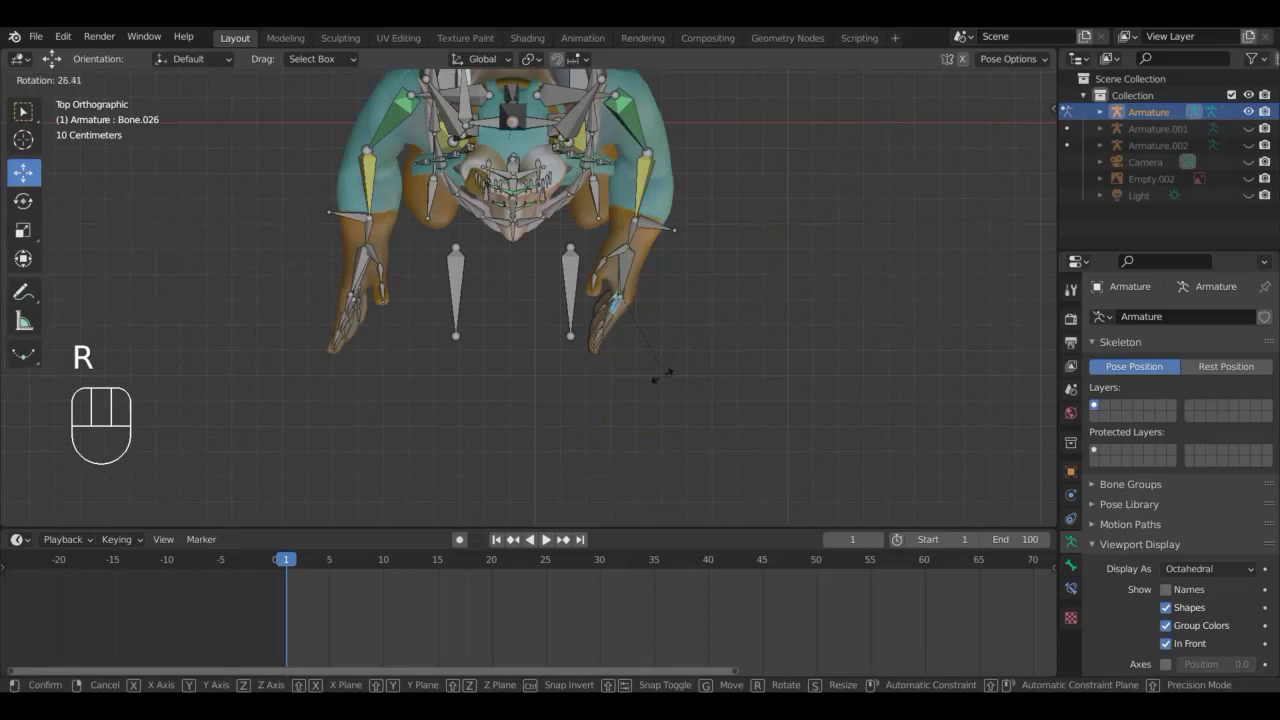
pyautogui.click(638, 359)
# Rotate the next finger bone inward, checking the curl in perspective view.
pyautogui.moveTo(634, 343); pyautogui.dragTo(481, 213)
pyautogui.moveTo(501, 239); pyautogui.dragTo(535, 300)
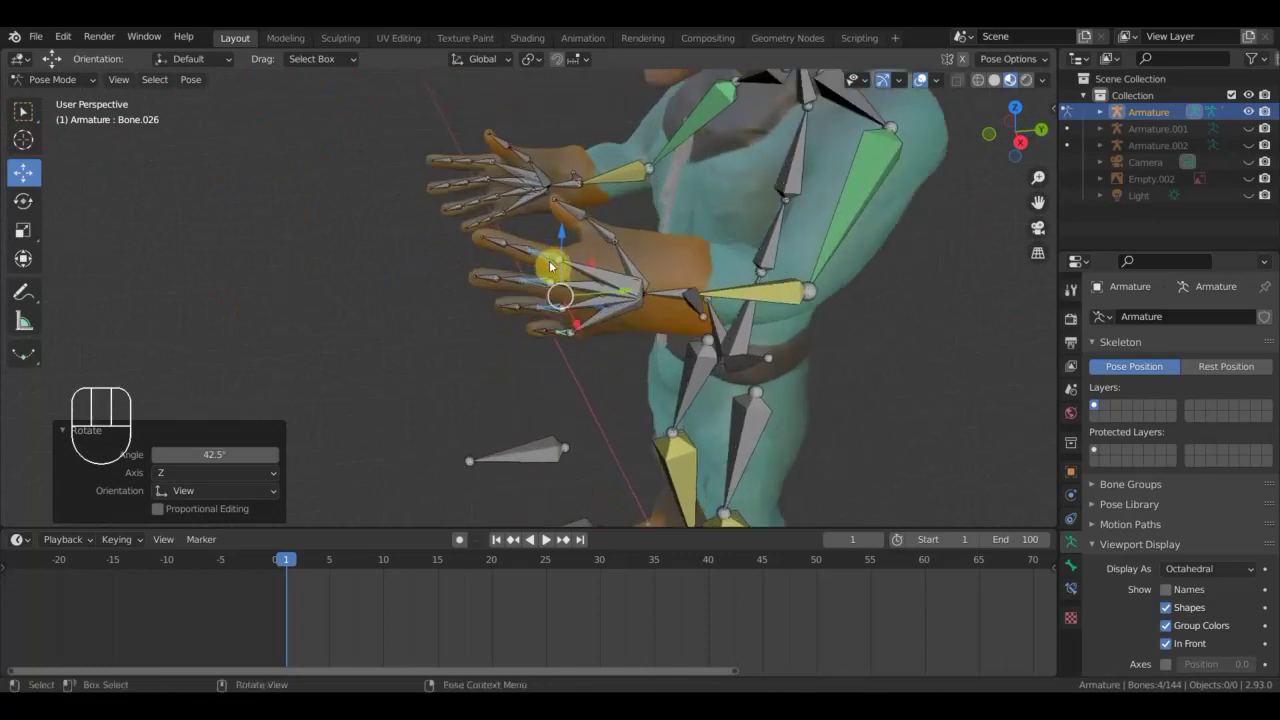
pyautogui.press('r')
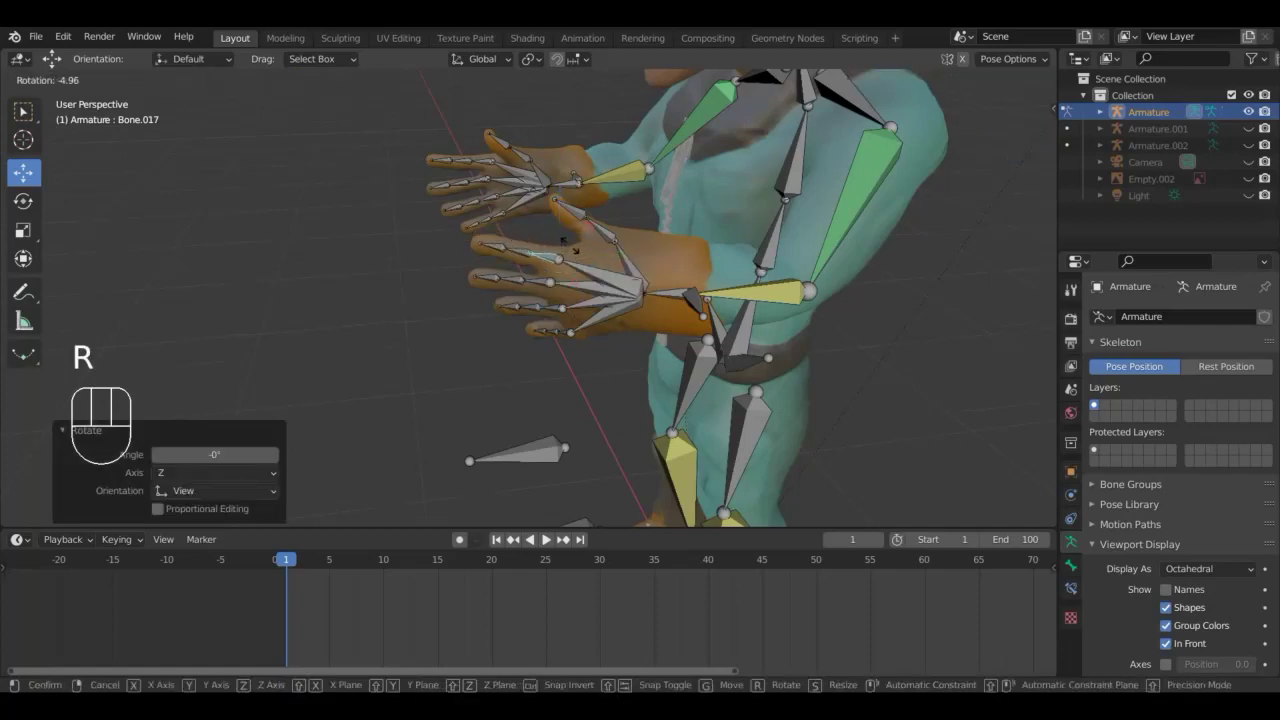
pyautogui.click(569, 264)
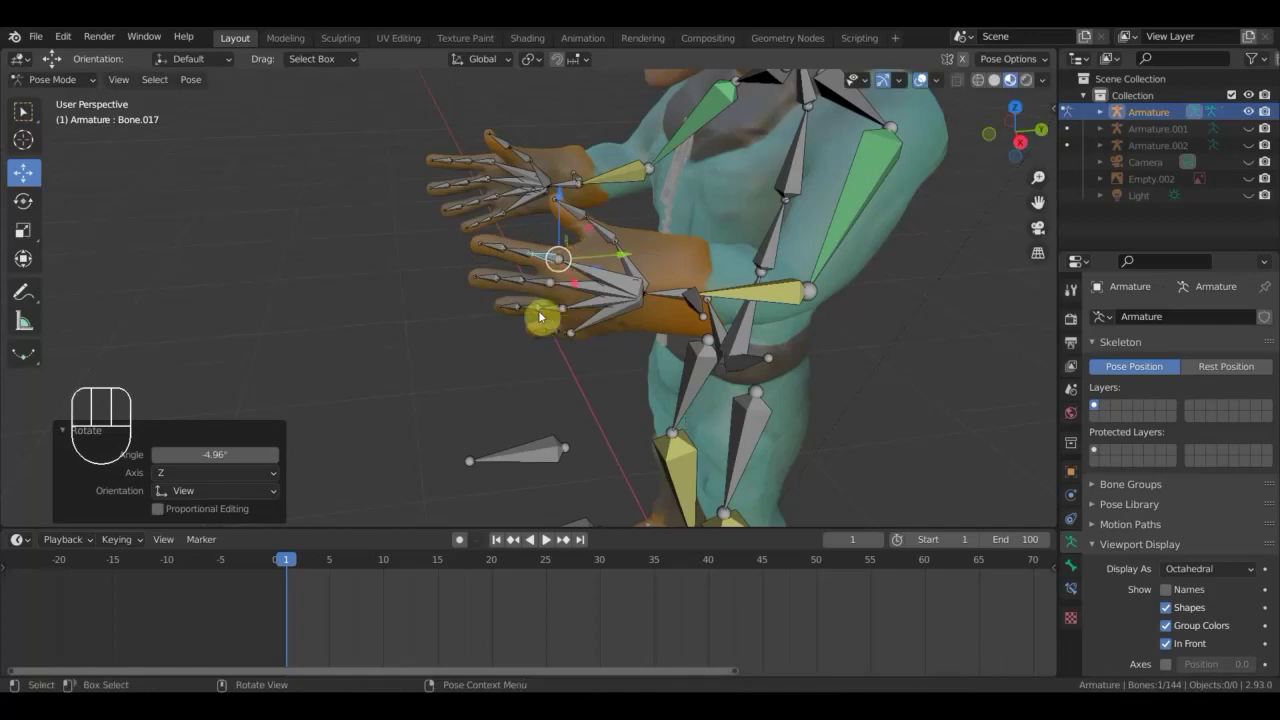
pyautogui.moveTo(521, 283); pyautogui.dragTo(525, 256)
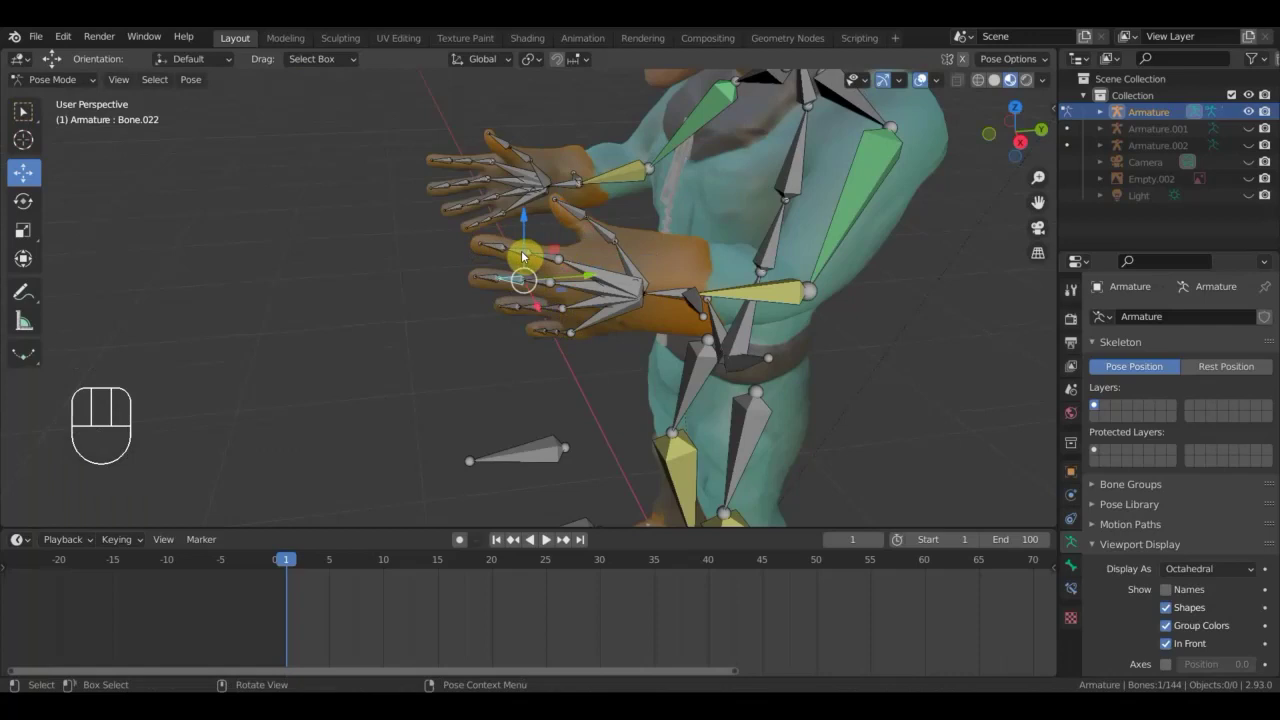
pyautogui.moveTo(525, 256); pyautogui.dragTo(557, 337)
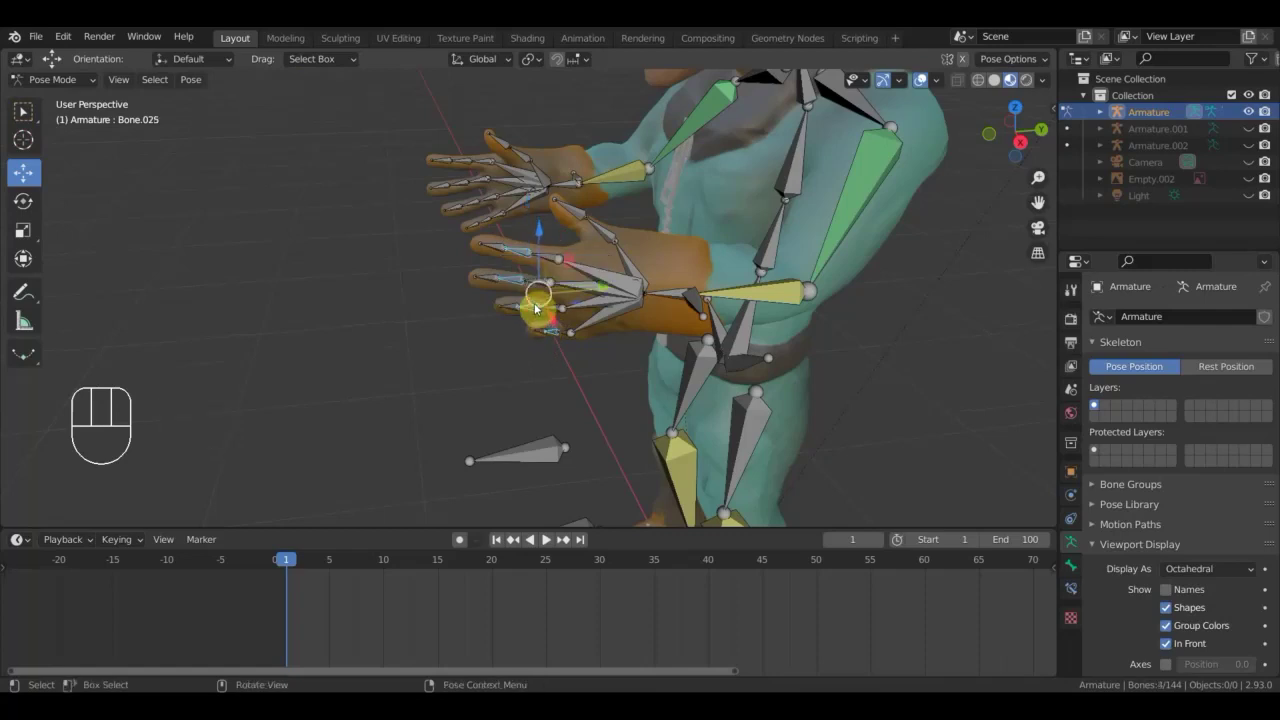
pyautogui.press('KP_7')
# Curl the selected finger bone inward in top view and check it in perspective.
pyautogui.press('r')
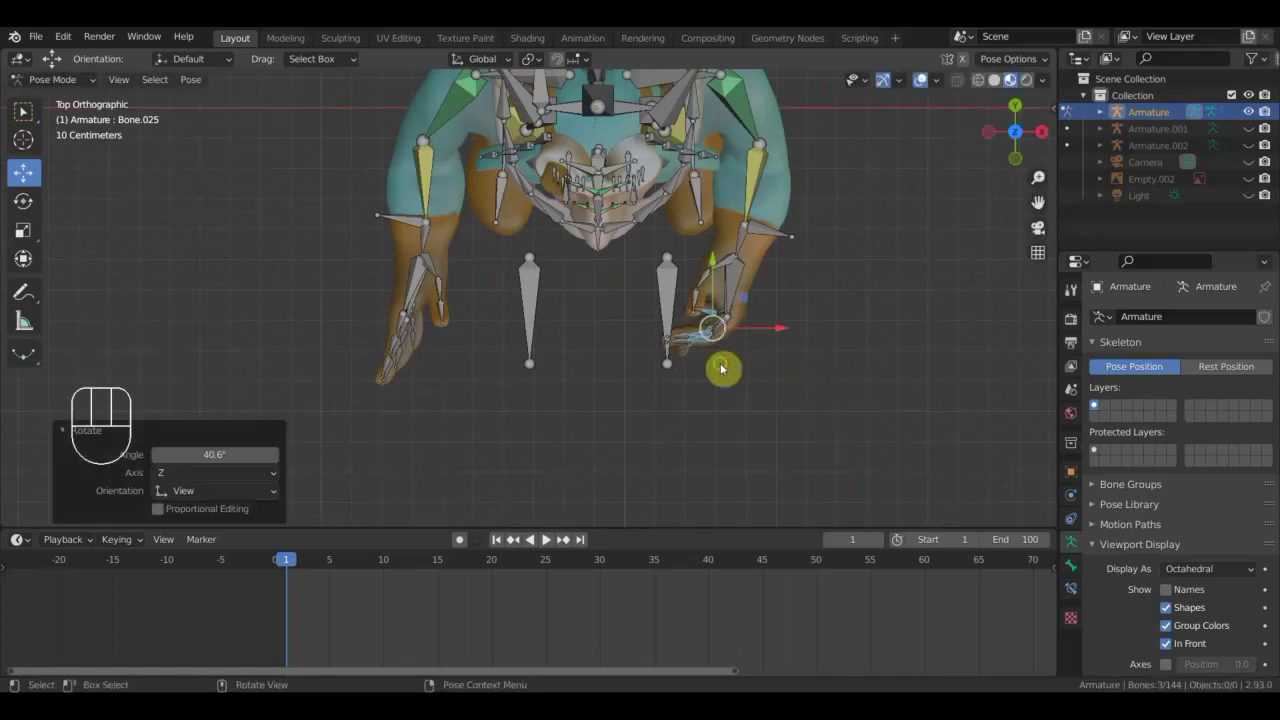
pyautogui.moveTo(695, 341); pyautogui.dragTo(621, 240)
pyautogui.click(599, 253)
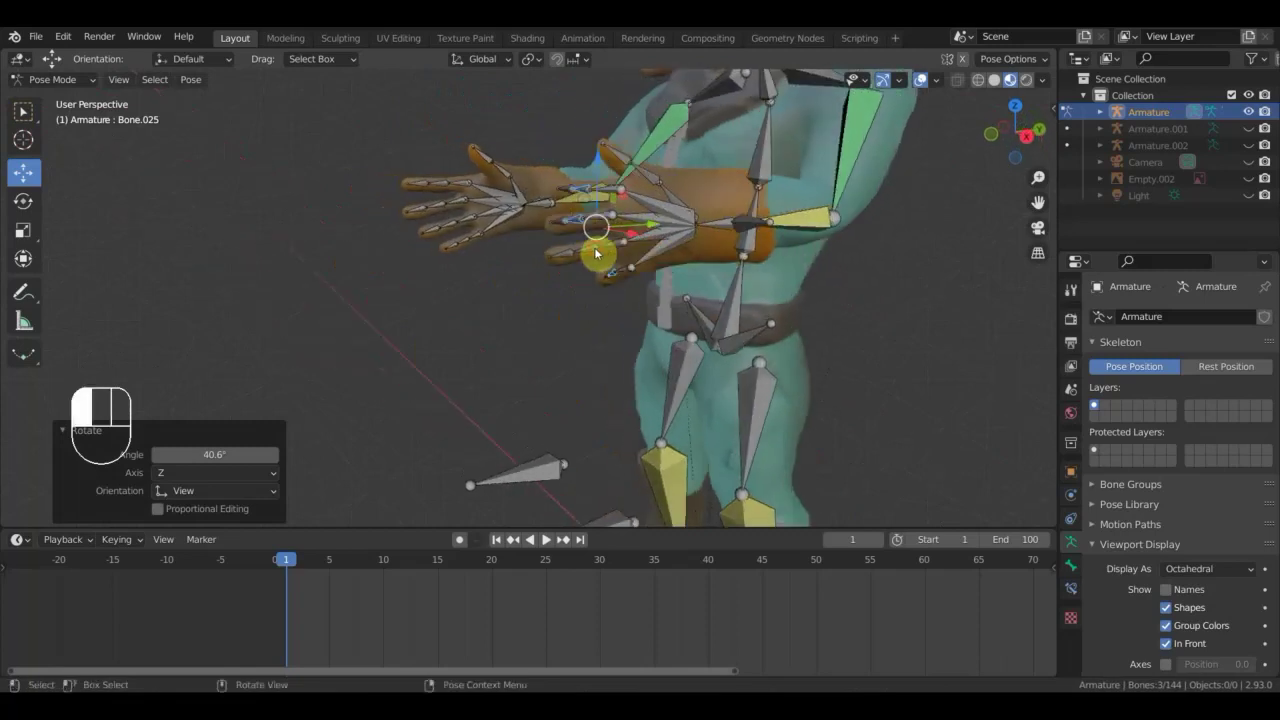
pyautogui.press('KP_7')
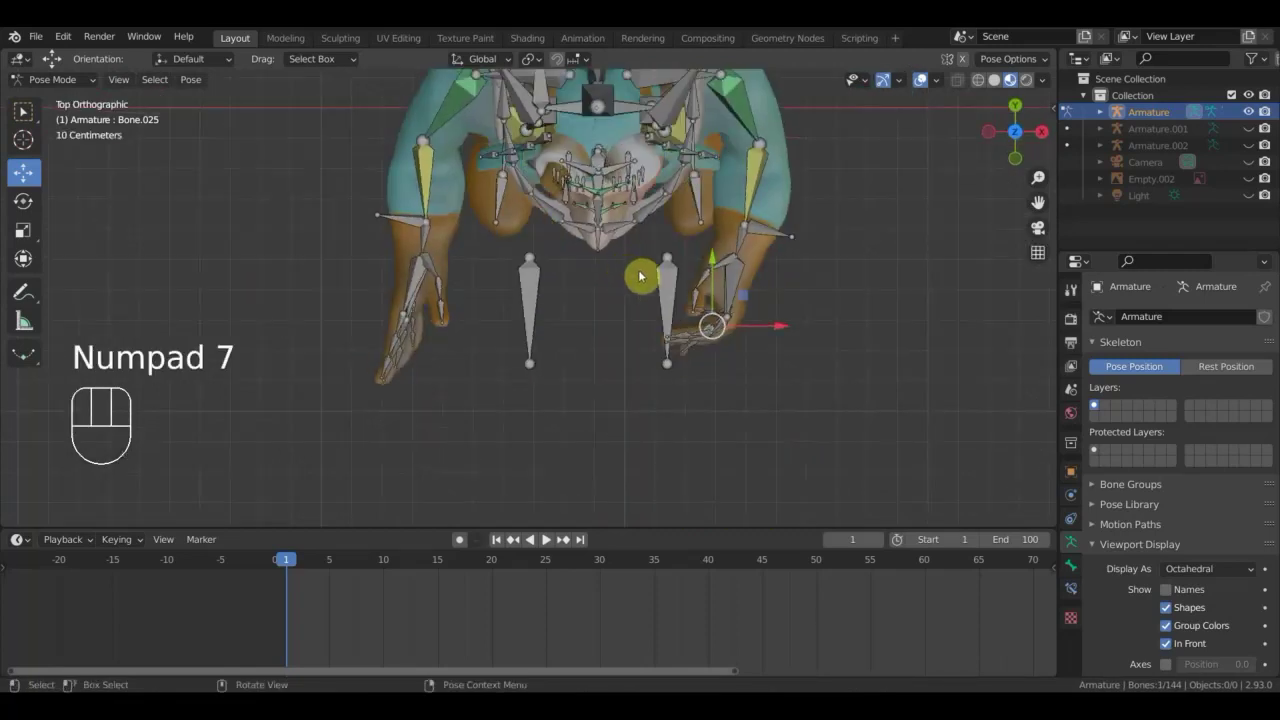
pyautogui.press('r')
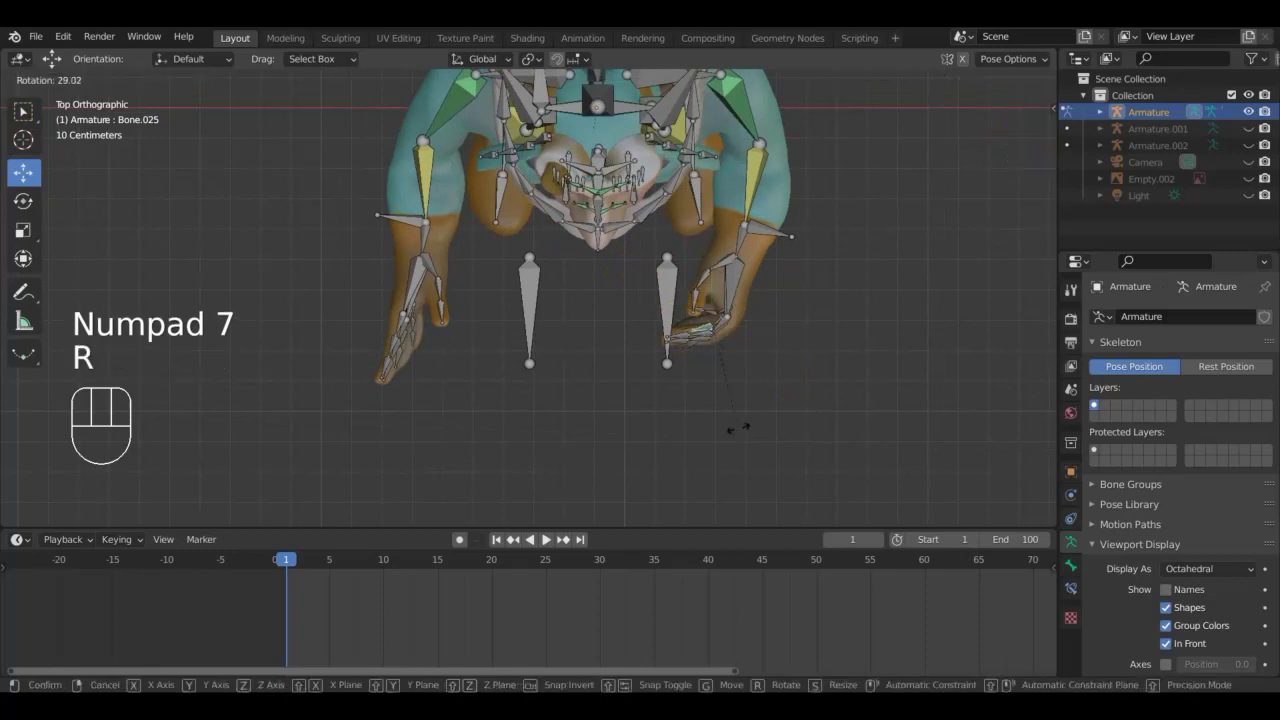
pyautogui.moveTo(673, 375); pyautogui.dragTo(629, 230)
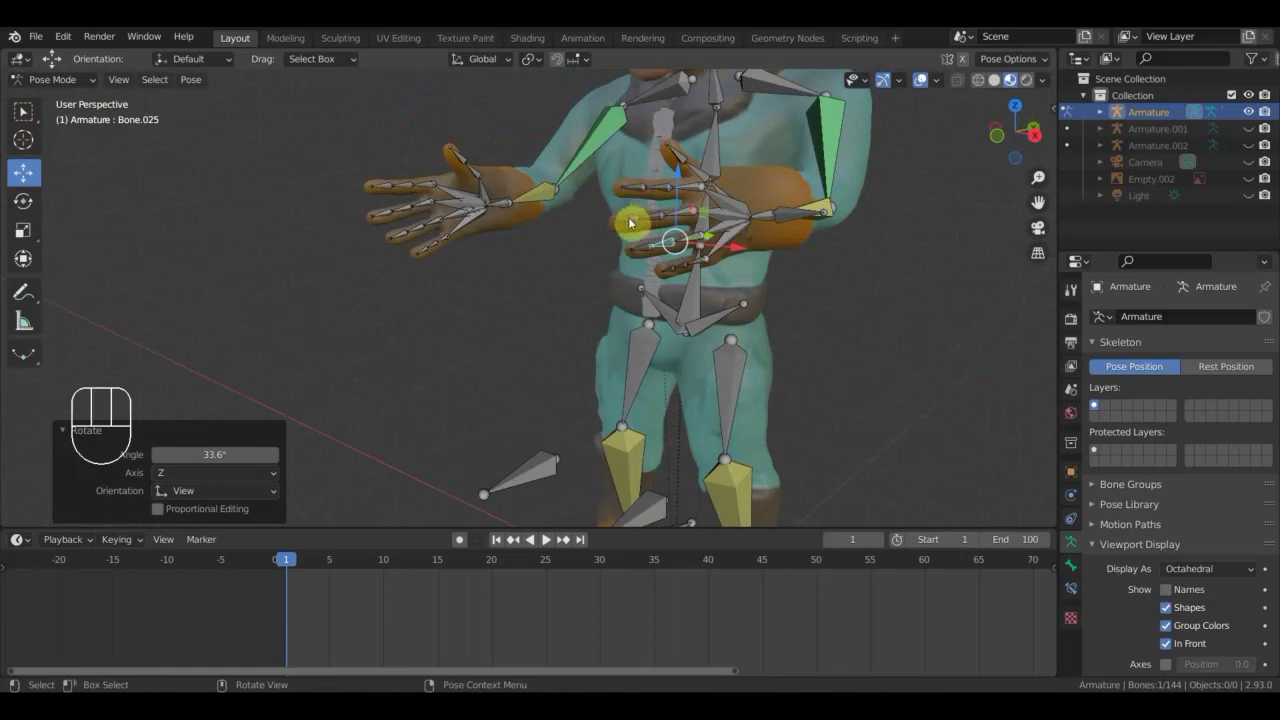
pyautogui.moveTo(633, 226); pyautogui.dragTo(646, 251)
pyautogui.moveTo(646, 251); pyautogui.dragTo(686, 283)
# Curl the next finger and bend its segment so the hand closes into a grip.
pyautogui.press('KP_7')
pyautogui.press('r')
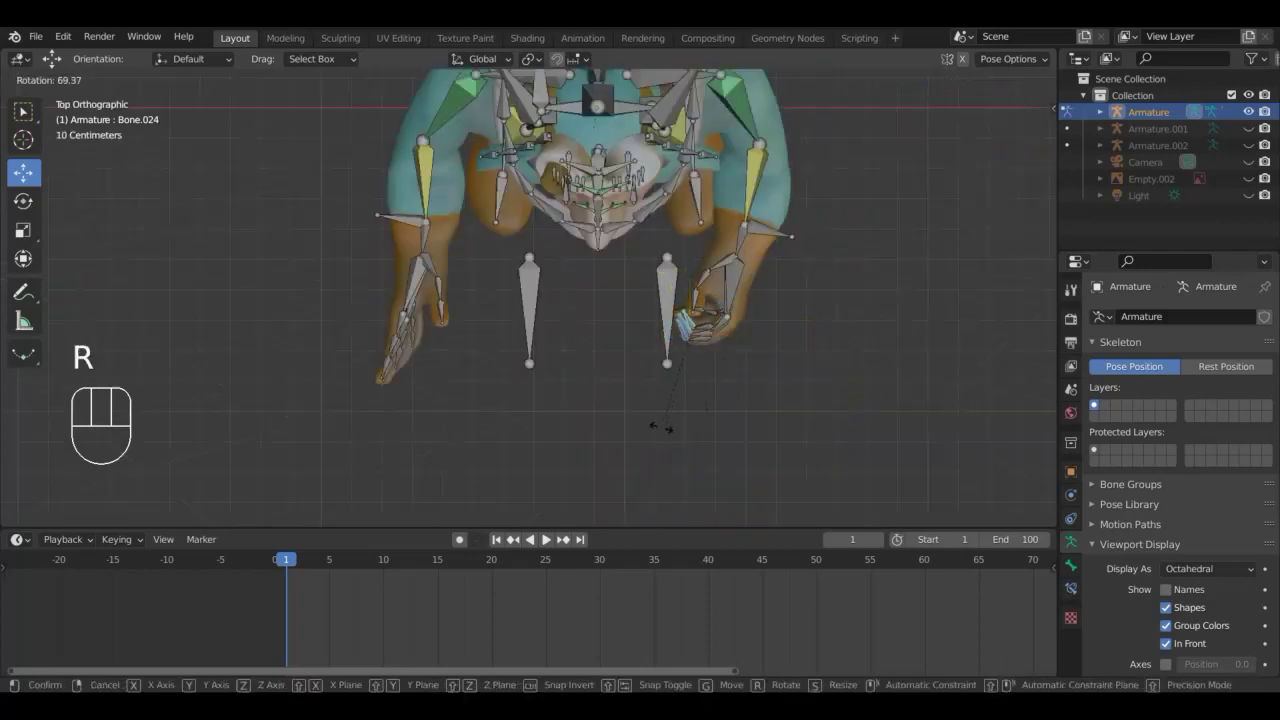
pyautogui.moveTo(659, 373); pyautogui.dragTo(563, 244)
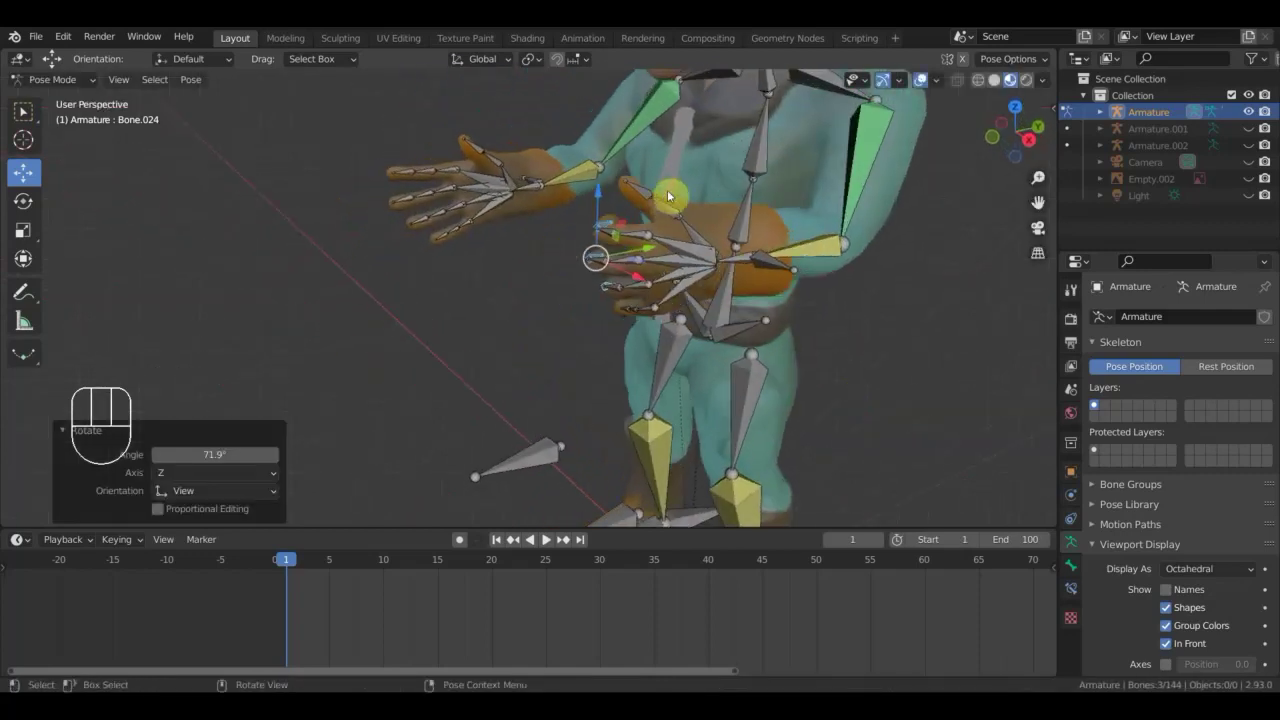
pyautogui.moveTo(653, 199); pyautogui.dragTo(681, 211)
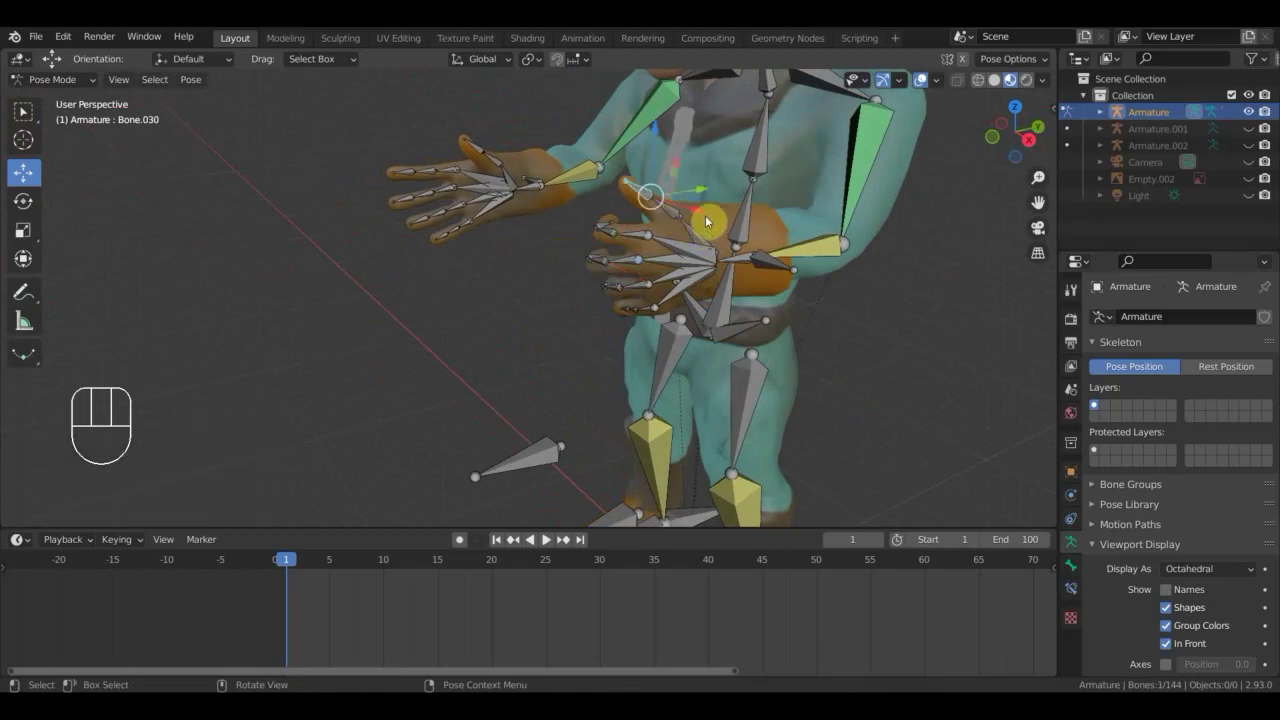
pyautogui.press('r')
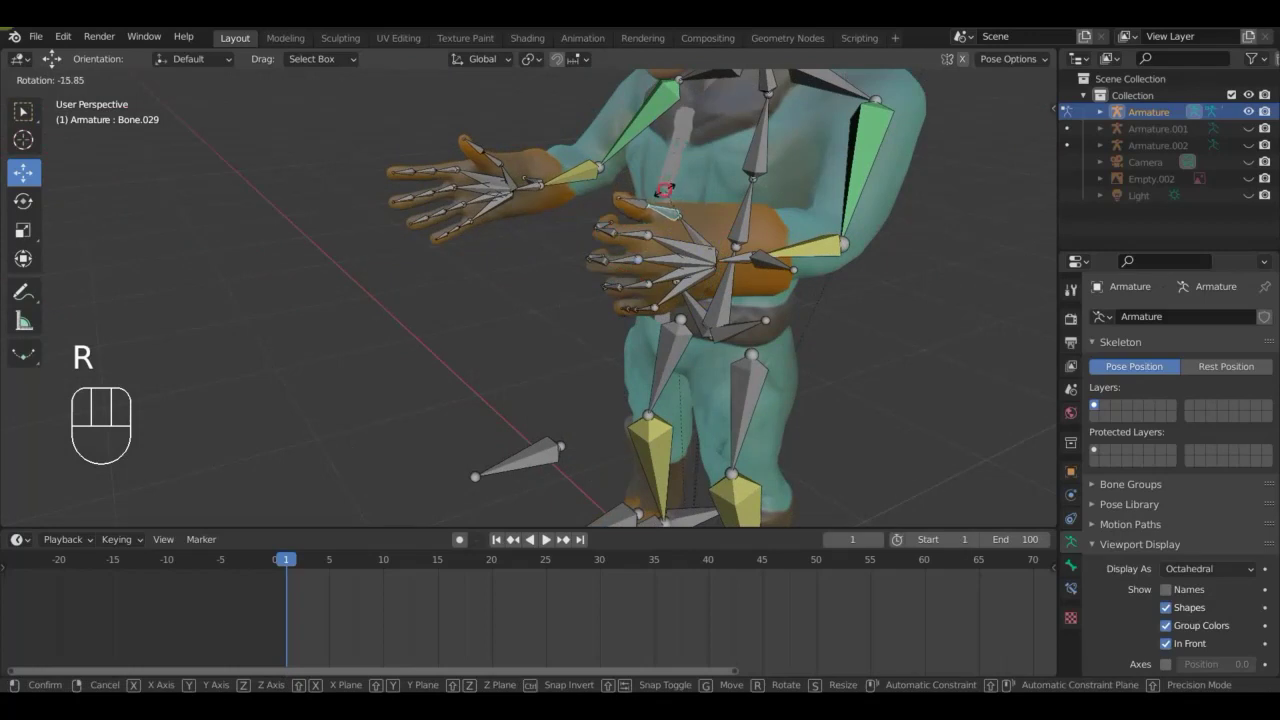
pyautogui.moveTo(643, 204); pyautogui.dragTo(680, 206)
# Rotate a finger of the right-side hand inward and inspect it from top and side views.
pyautogui.press('r')
pyautogui.moveTo(680, 293); pyautogui.dragTo(757, 368)
pyautogui.moveTo(727, 343); pyautogui.dragTo(723, 337)
pyautogui.moveTo(721, 336); pyautogui.dragTo(686, 249)
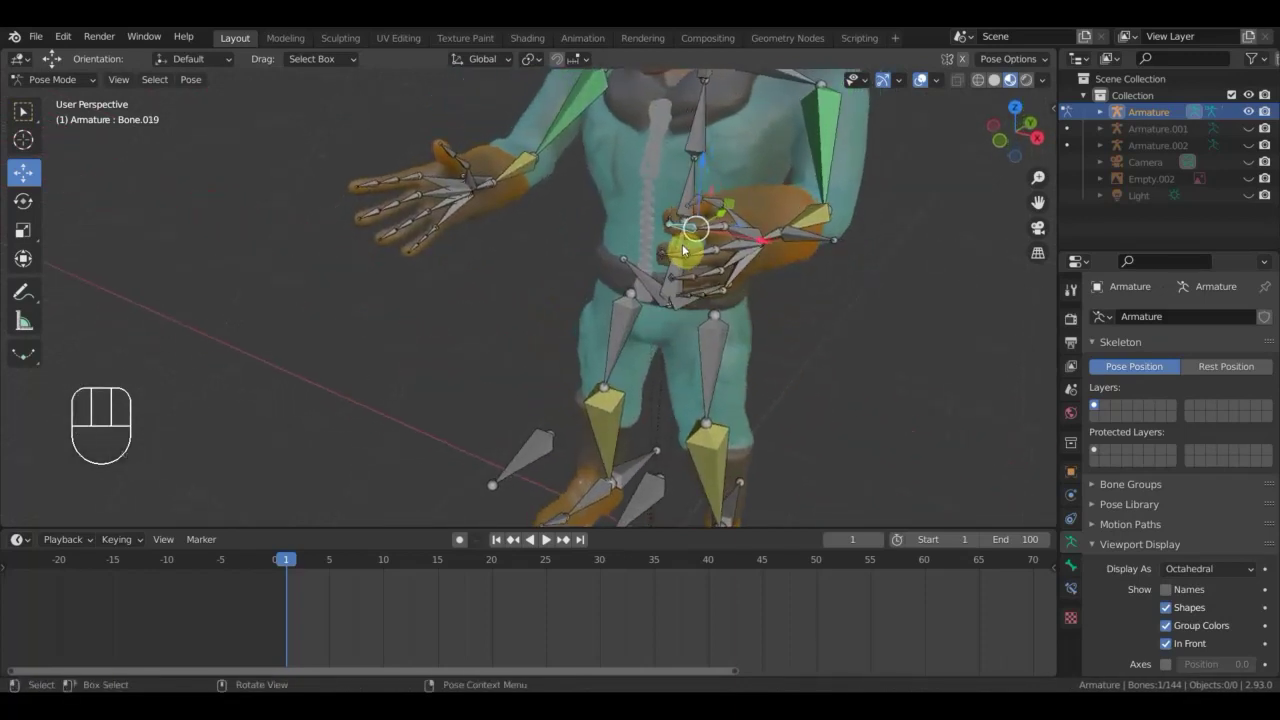
pyautogui.moveTo(684, 261); pyautogui.dragTo(691, 279)
pyautogui.moveTo(691, 280); pyautogui.dragTo(737, 311)
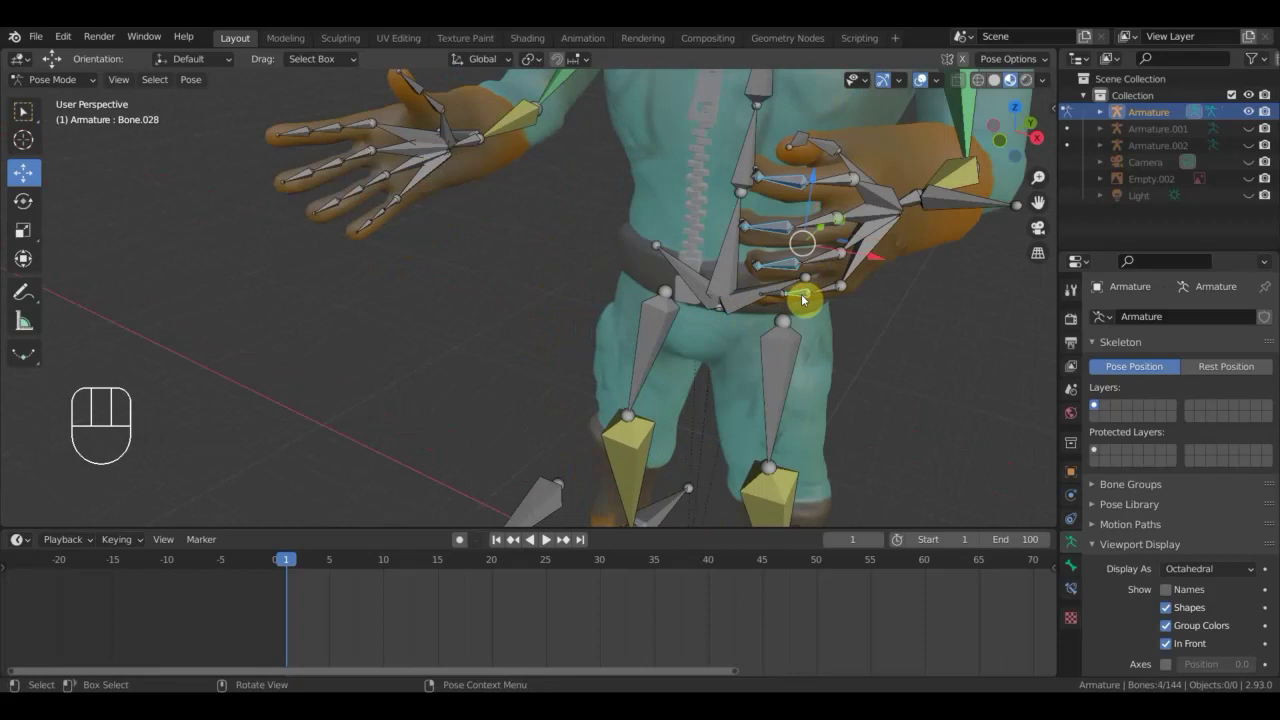
pyautogui.press('KP_7')
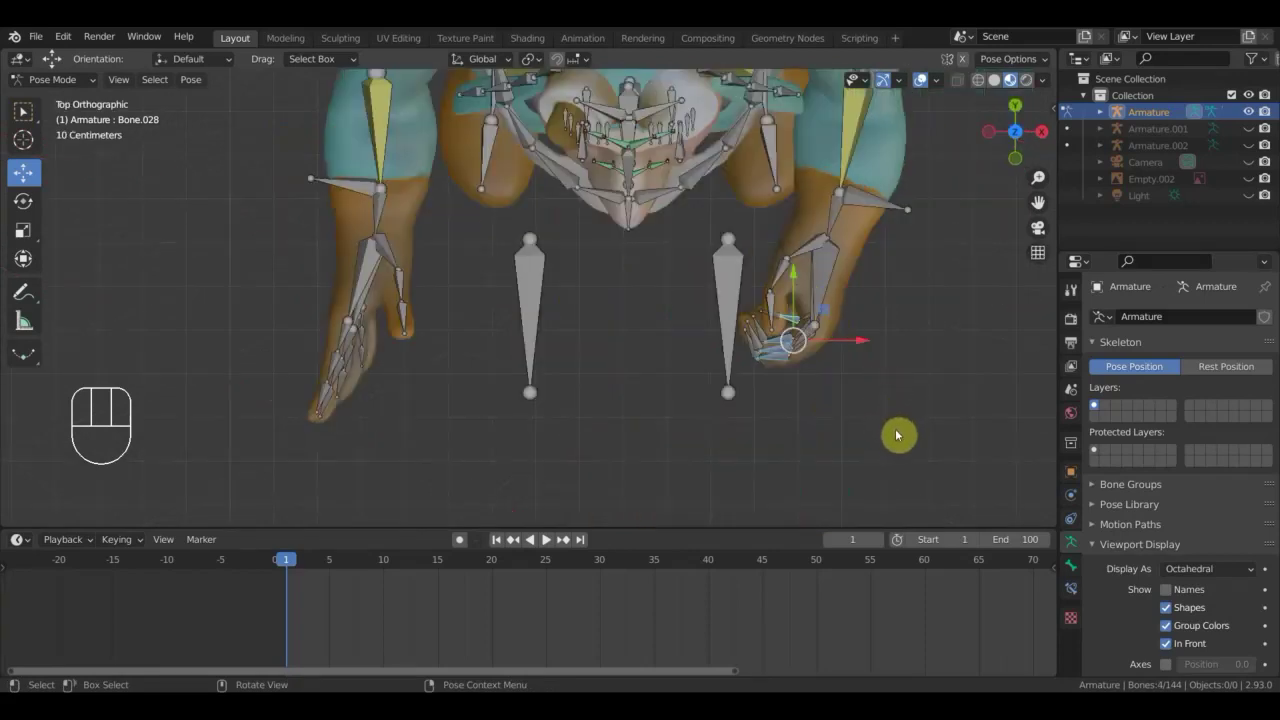
pyautogui.press('KP_4')
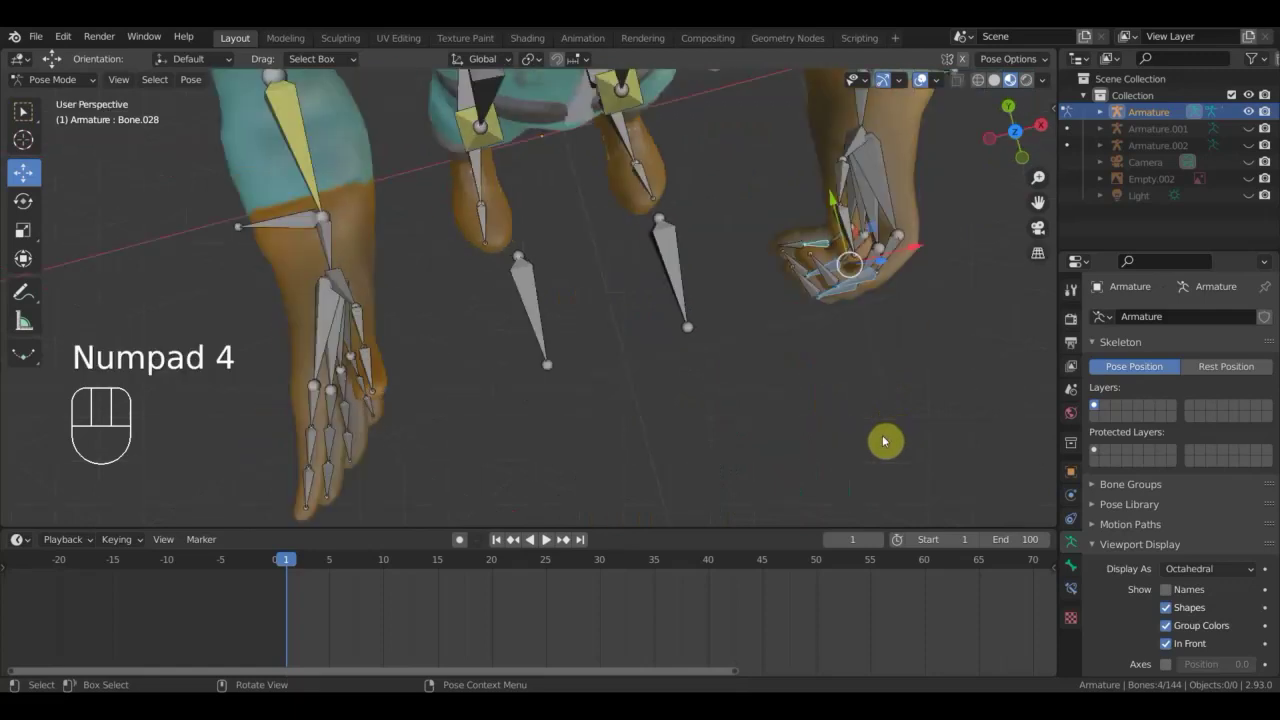
pyautogui.press('KP_7')
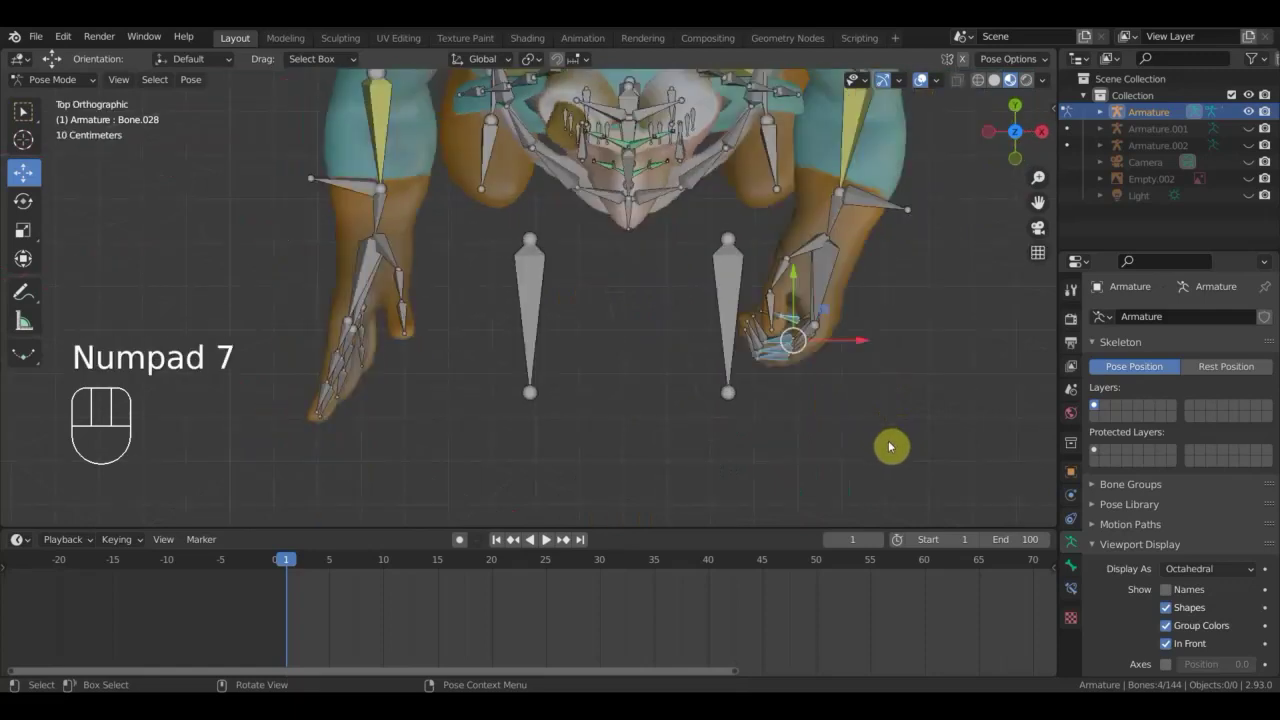
pyautogui.press('KP_7')
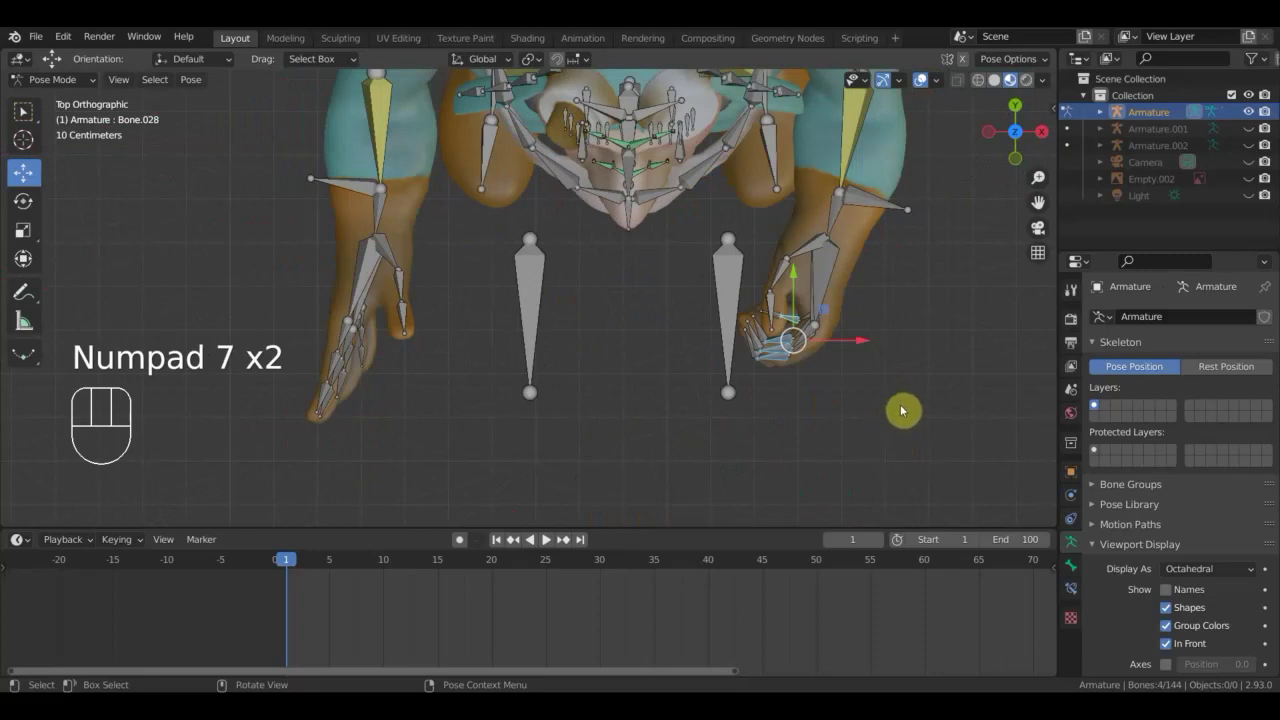
# Rotate another finger bone further inward to tighten the grip, then orbit around the hands.
pyautogui.press('r')
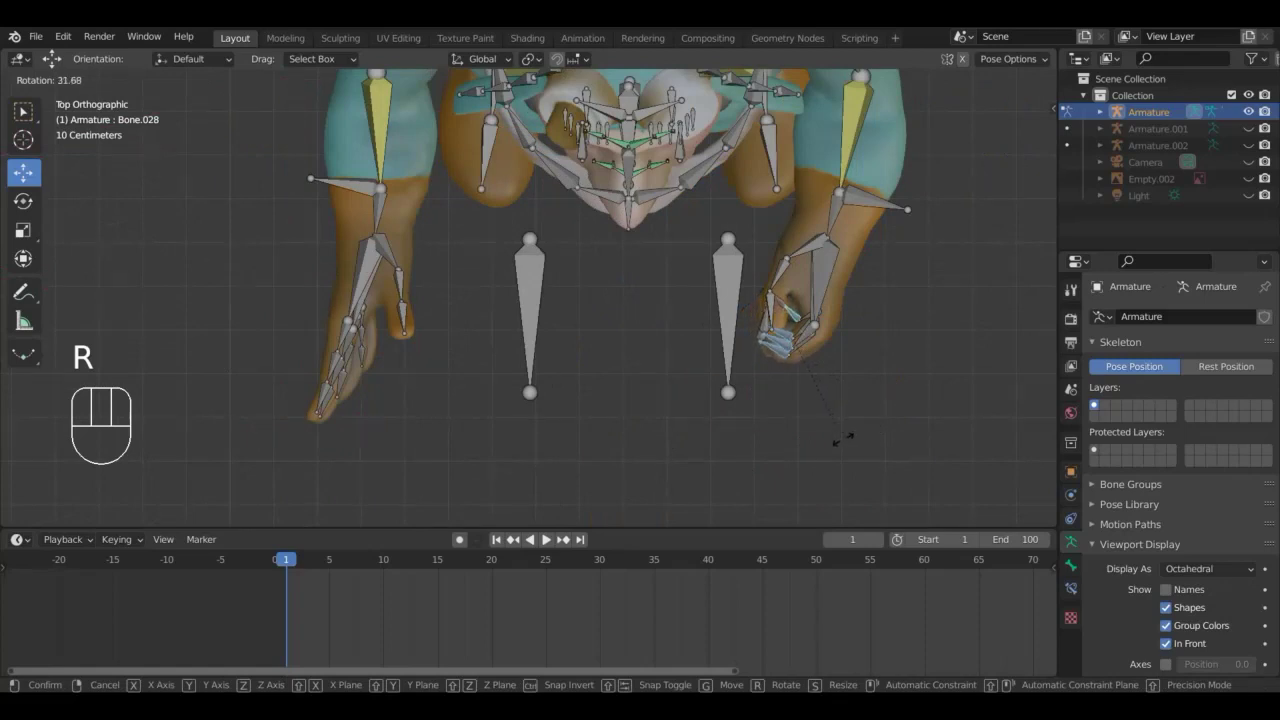
pyautogui.click(839, 443)
pyautogui.moveTo(822, 415); pyautogui.dragTo(740, 267)
pyautogui.moveTo(770, 266); pyautogui.dragTo(838, 337)
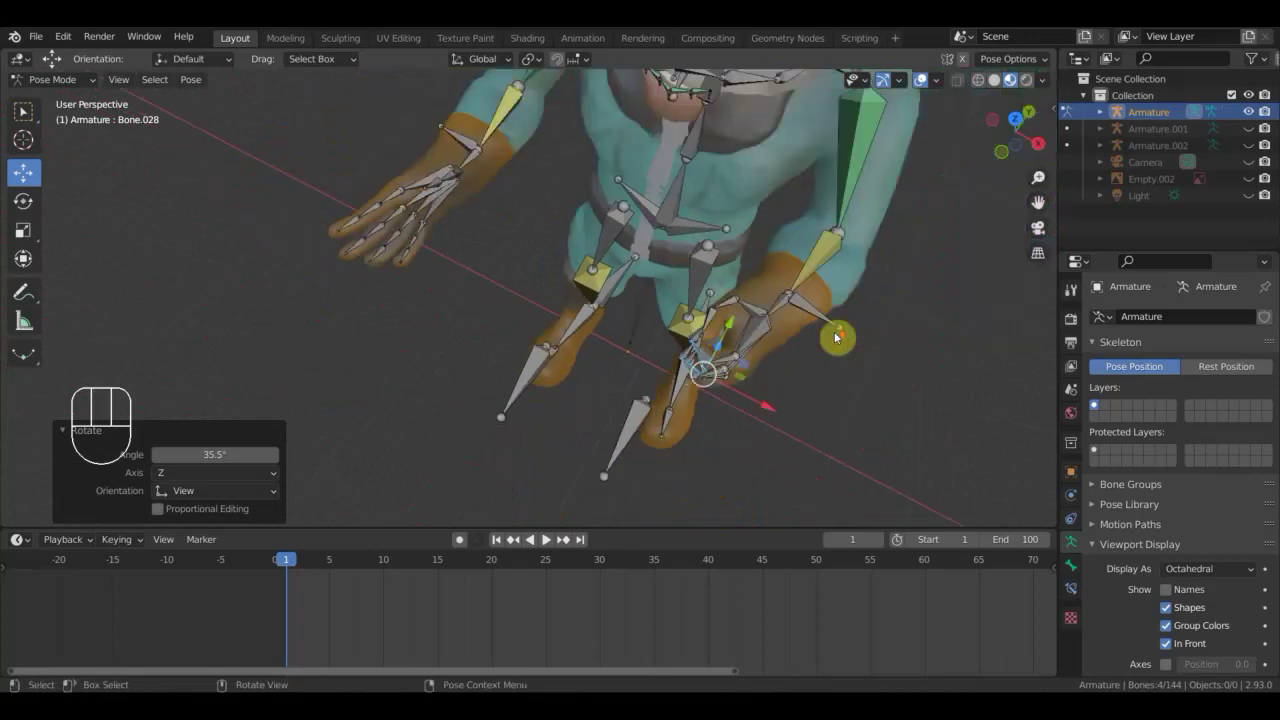
# From the front view, bend three finger bones of the gripping hand to curl them tighter.
pyautogui.press('KP_1')
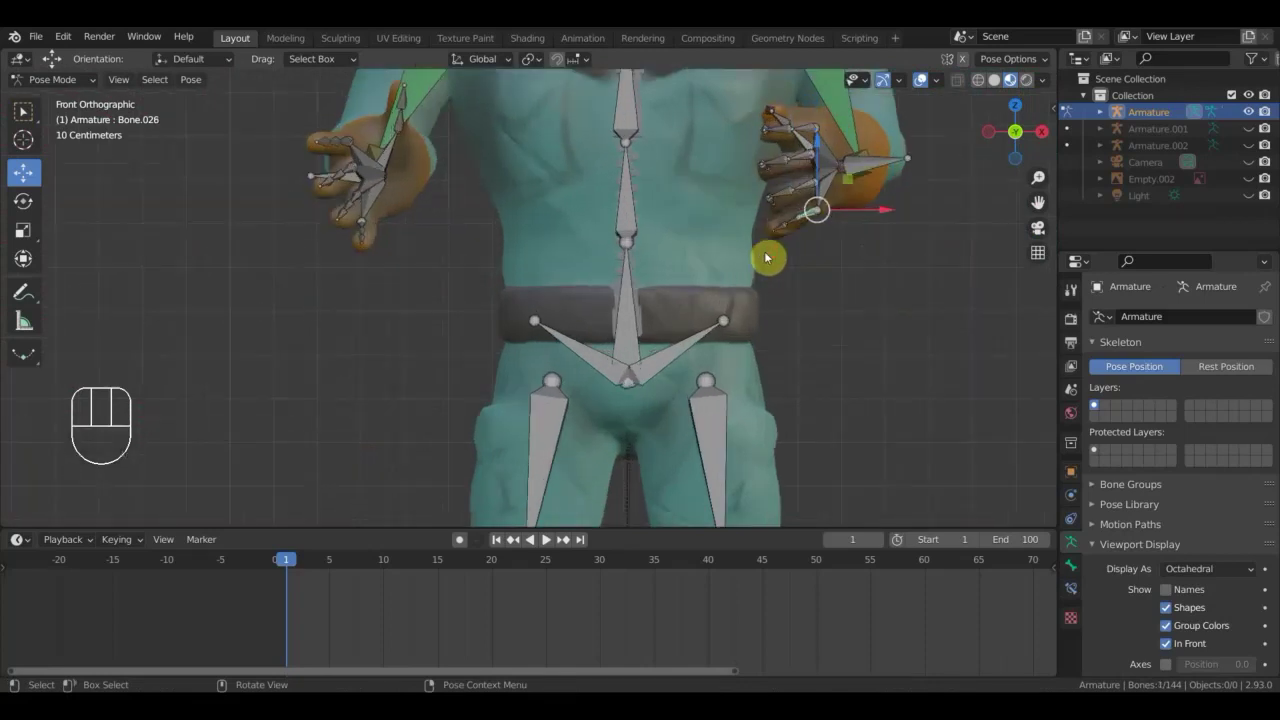
pyautogui.press('r')
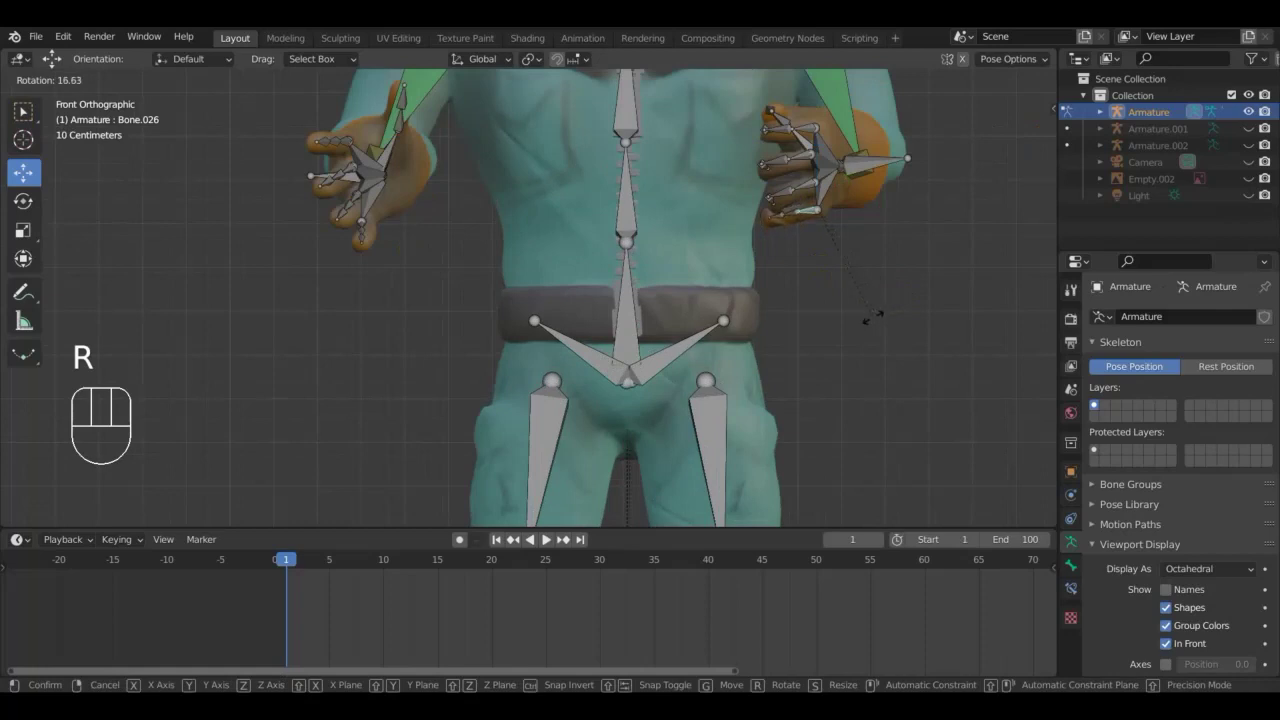
pyautogui.moveTo(810, 191); pyautogui.dragTo(894, 291)
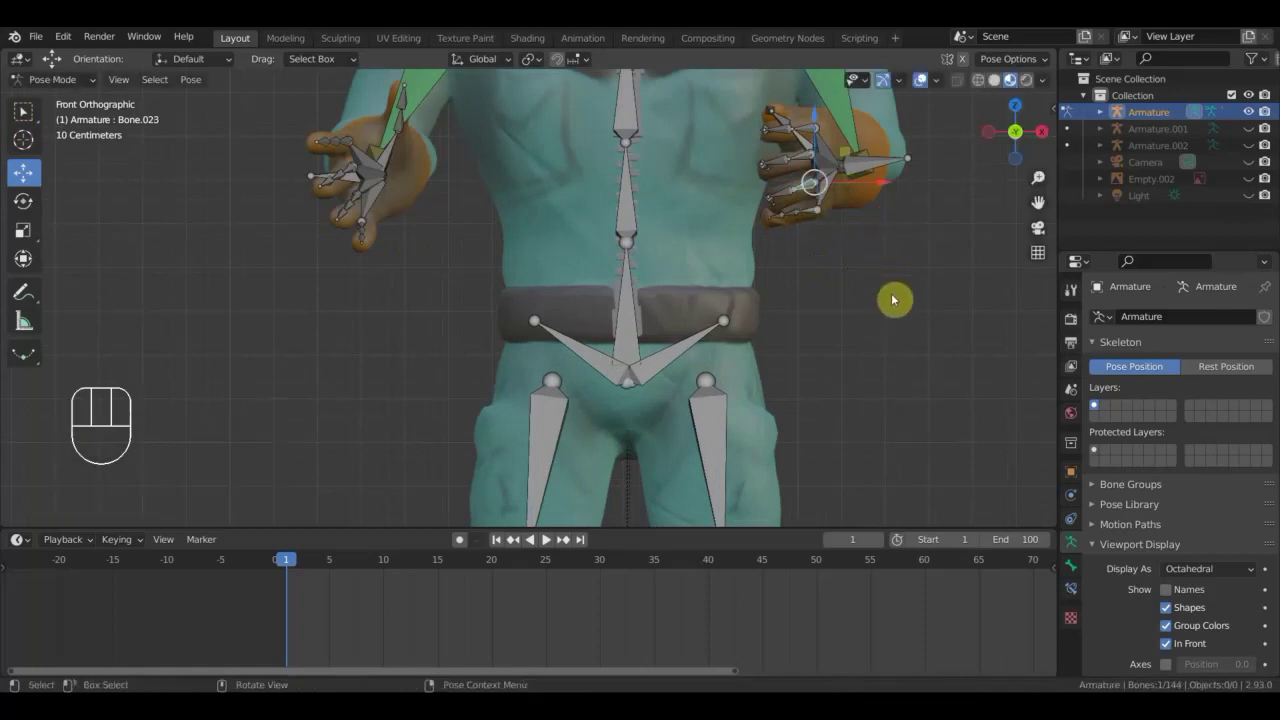
pyautogui.press('r')
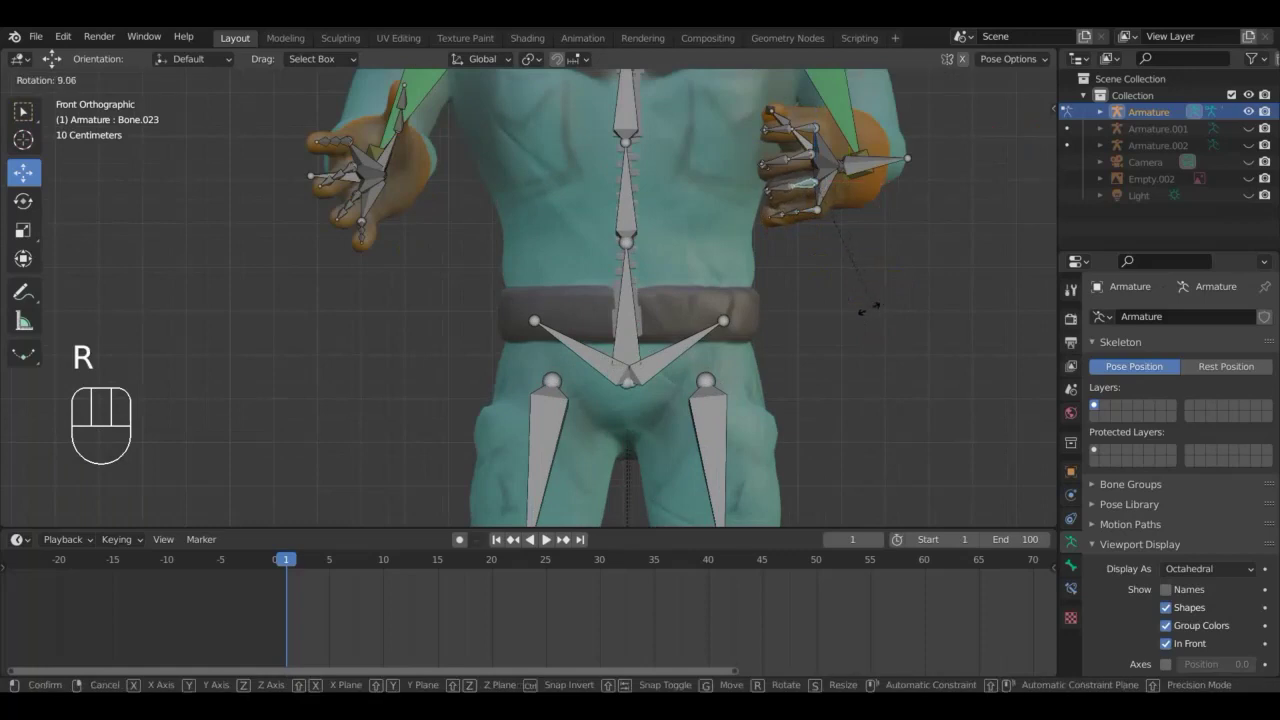
pyautogui.click(866, 303)
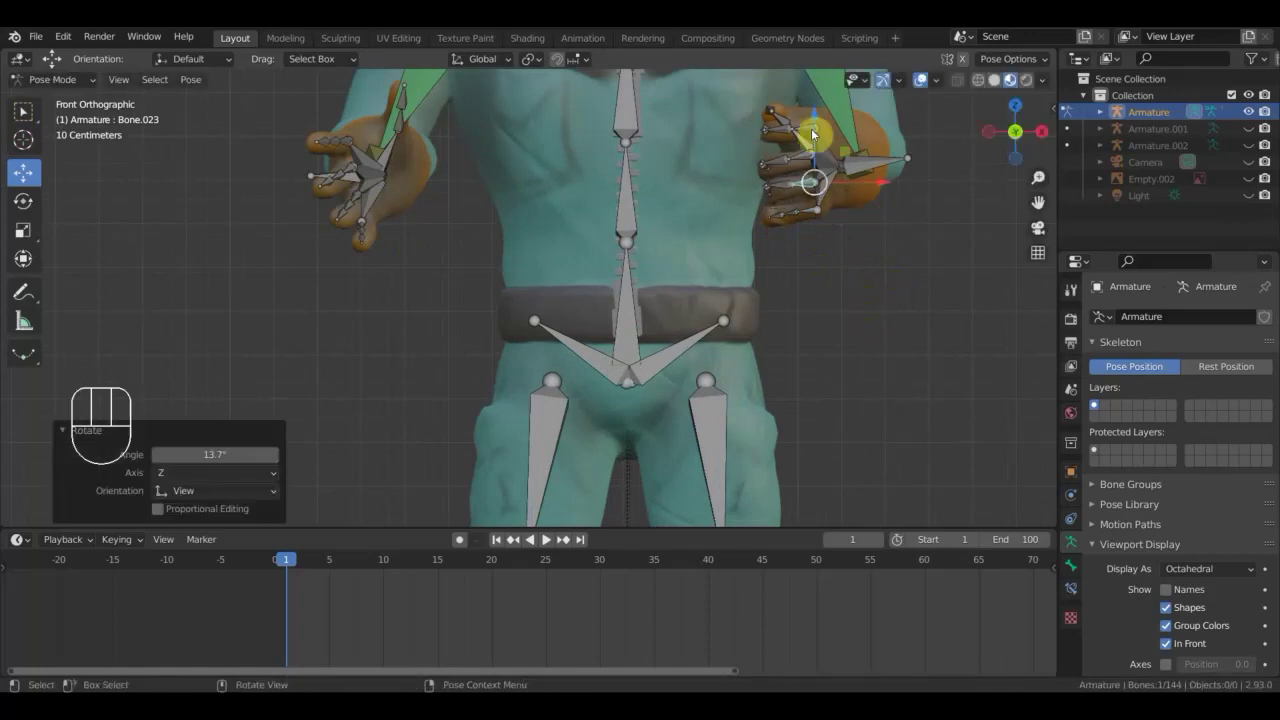
pyautogui.moveTo(813, 134); pyautogui.dragTo(920, 197)
pyautogui.press('r')
pyautogui.click(920, 177)
# Move in close on the other hand and bend one of its finger joints, then pick the next finger bone.
pyautogui.moveTo(822, 253); pyautogui.dragTo(871, 353)
pyautogui.moveTo(673, 388); pyautogui.dragTo(680, 390)
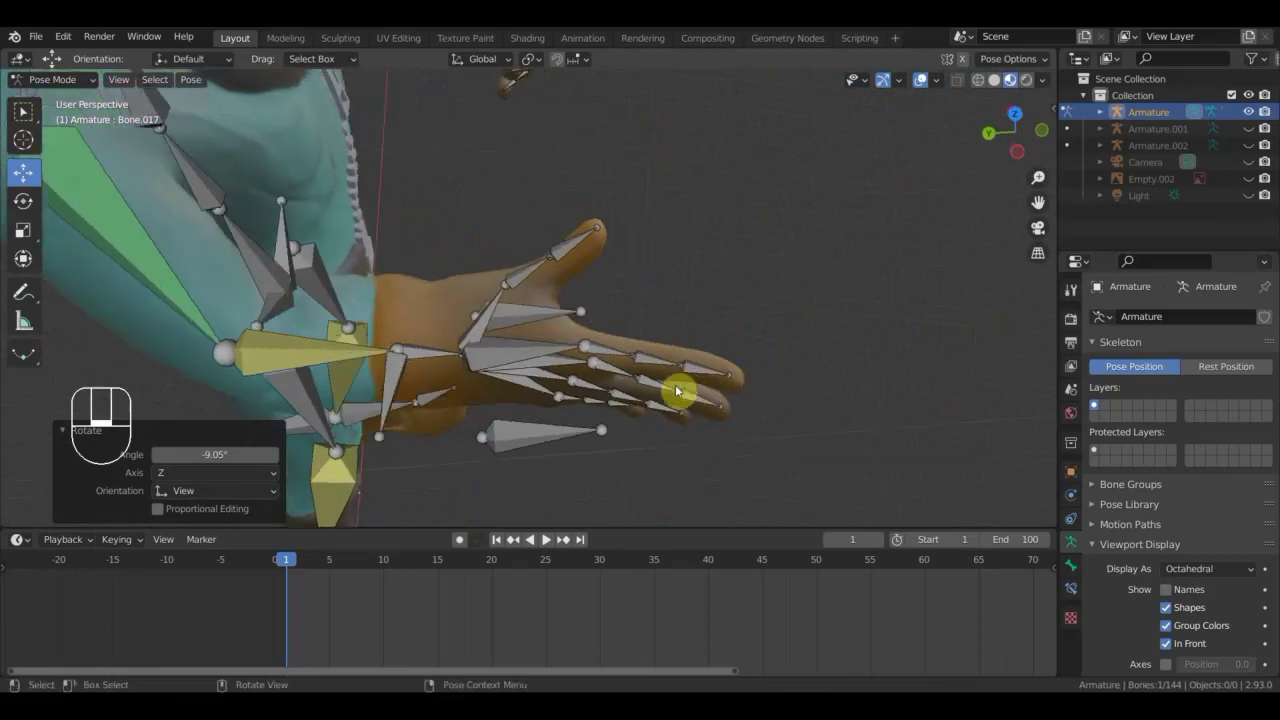
pyautogui.click(615, 356)
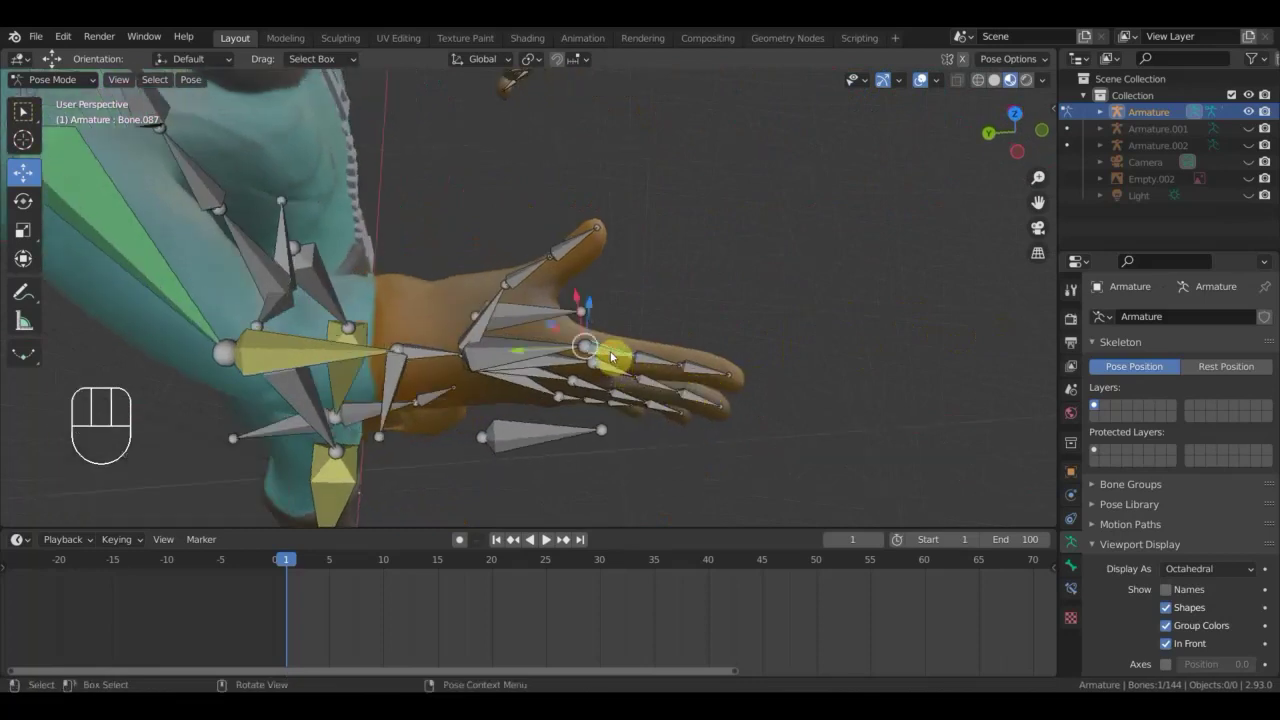
pyautogui.press('KP_7')
pyautogui.moveTo(574, 396); pyautogui.dragTo(587, 192)
pyautogui.moveTo(584, 191); pyautogui.dragTo(569, 225)
pyautogui.moveTo(569, 225); pyautogui.dragTo(551, 260)
pyautogui.click(551, 260)
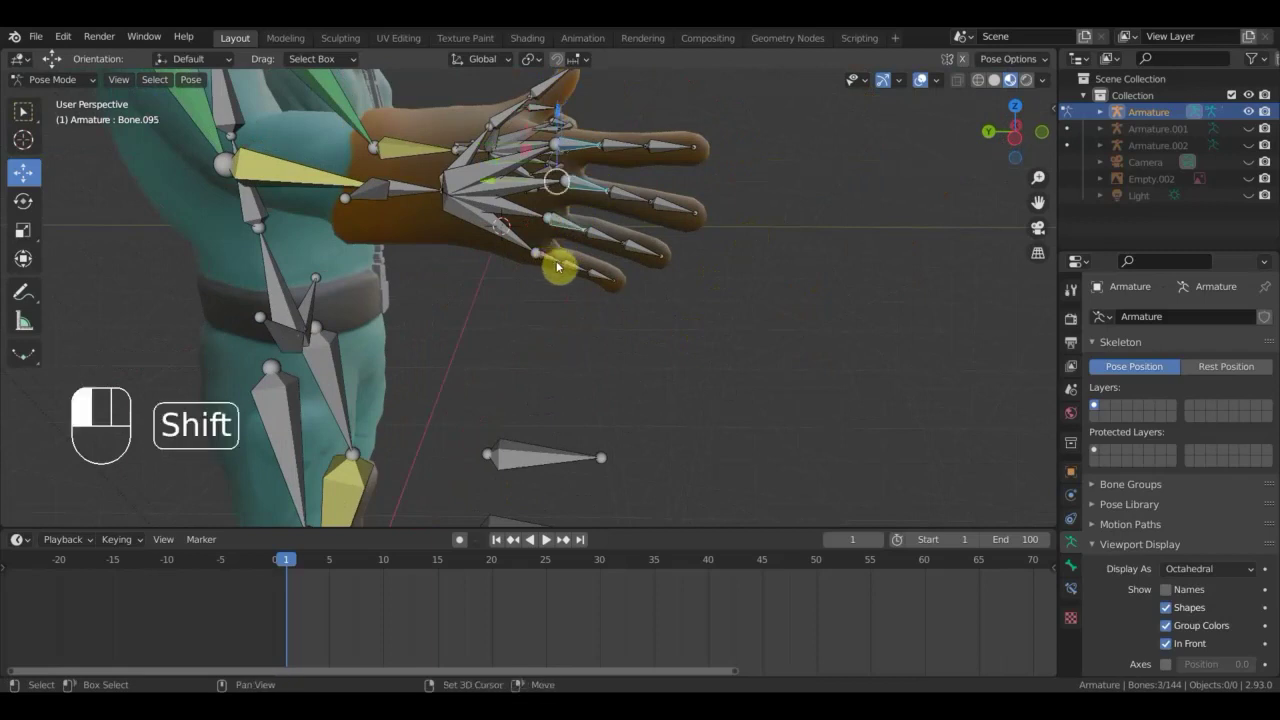
# From a top view, rotate a finger bone of the pilot's other hand into a curled angle.
pyautogui.press('KP_7')
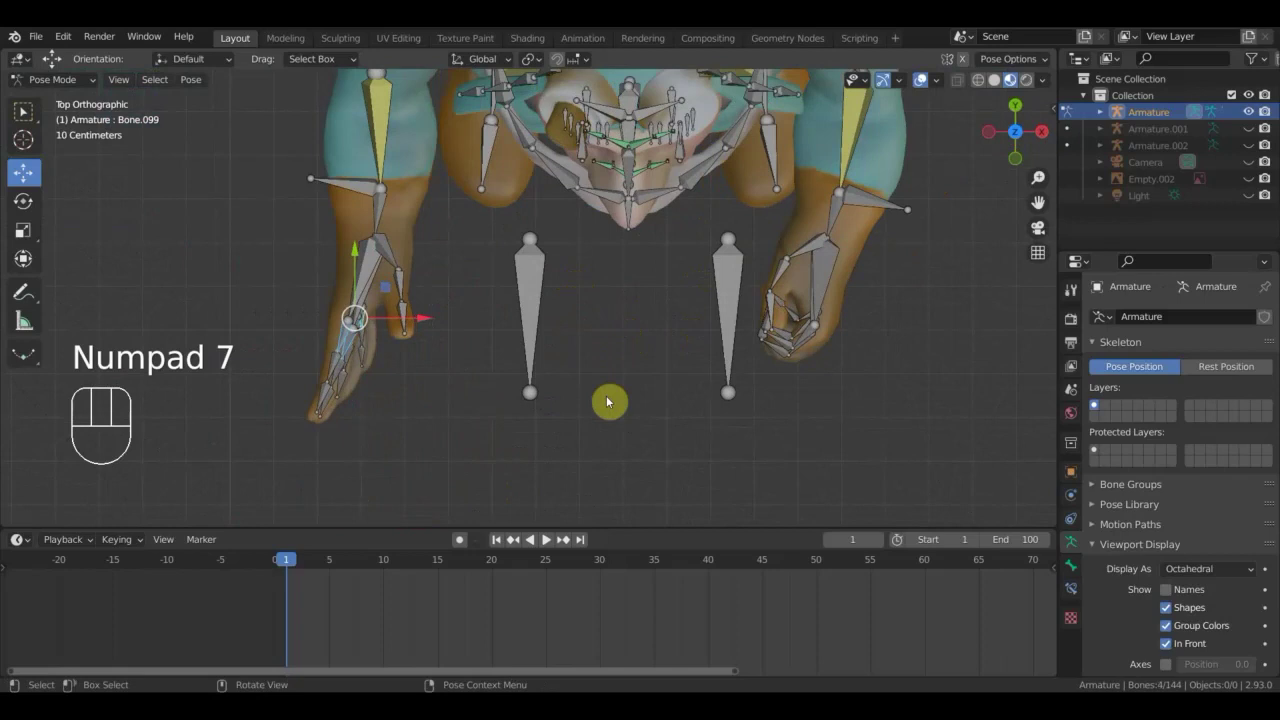
pyautogui.press('r')
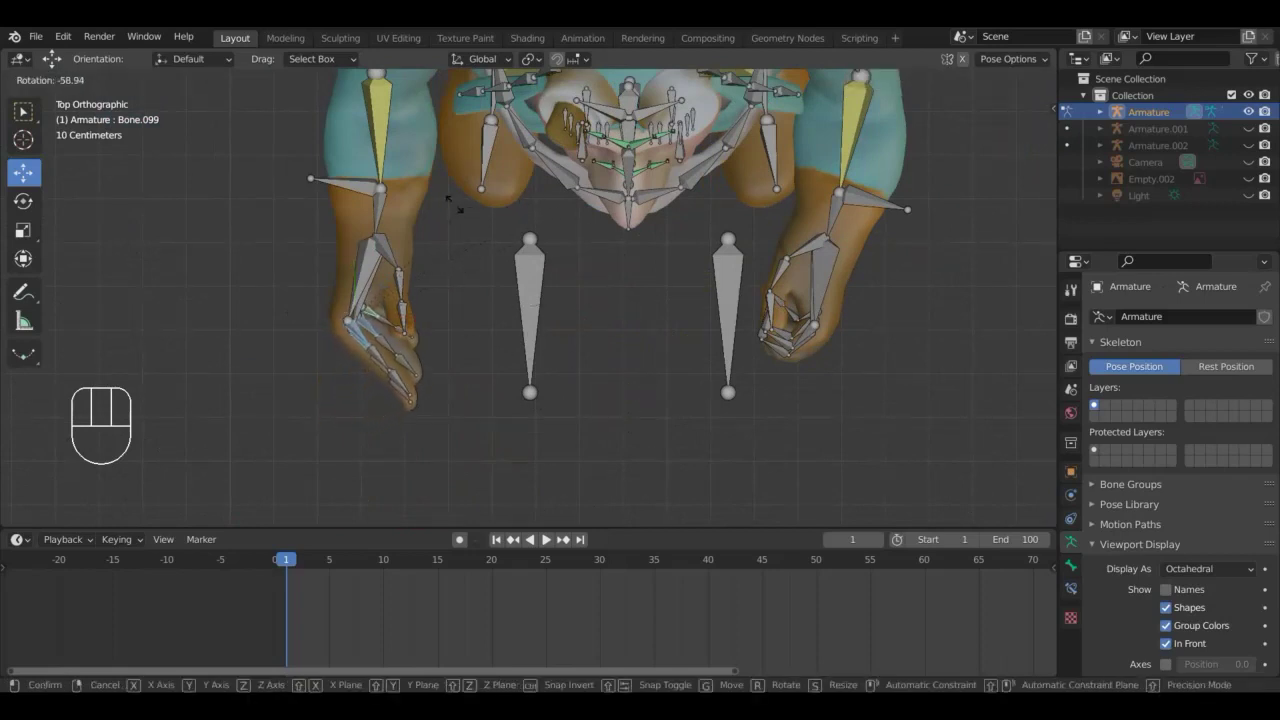
pyautogui.moveTo(477, 262); pyautogui.dragTo(543, 149)
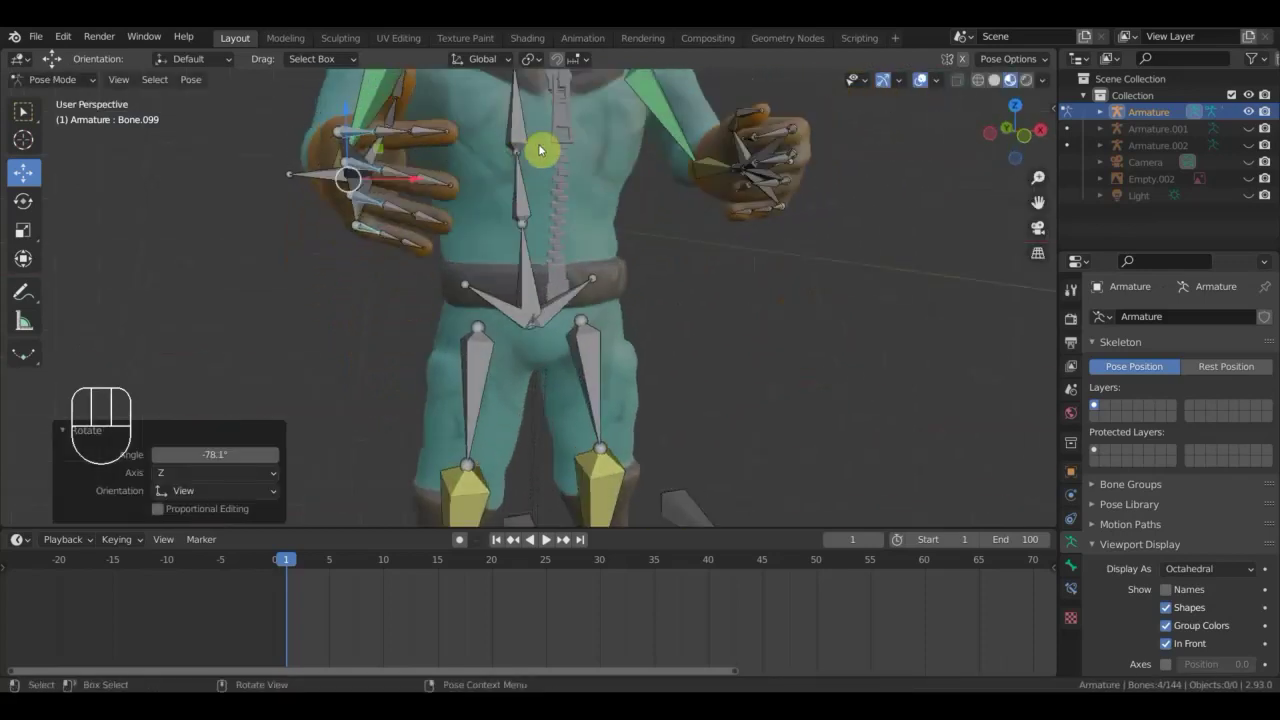
pyautogui.moveTo(544, 133); pyautogui.dragTo(494, 155)
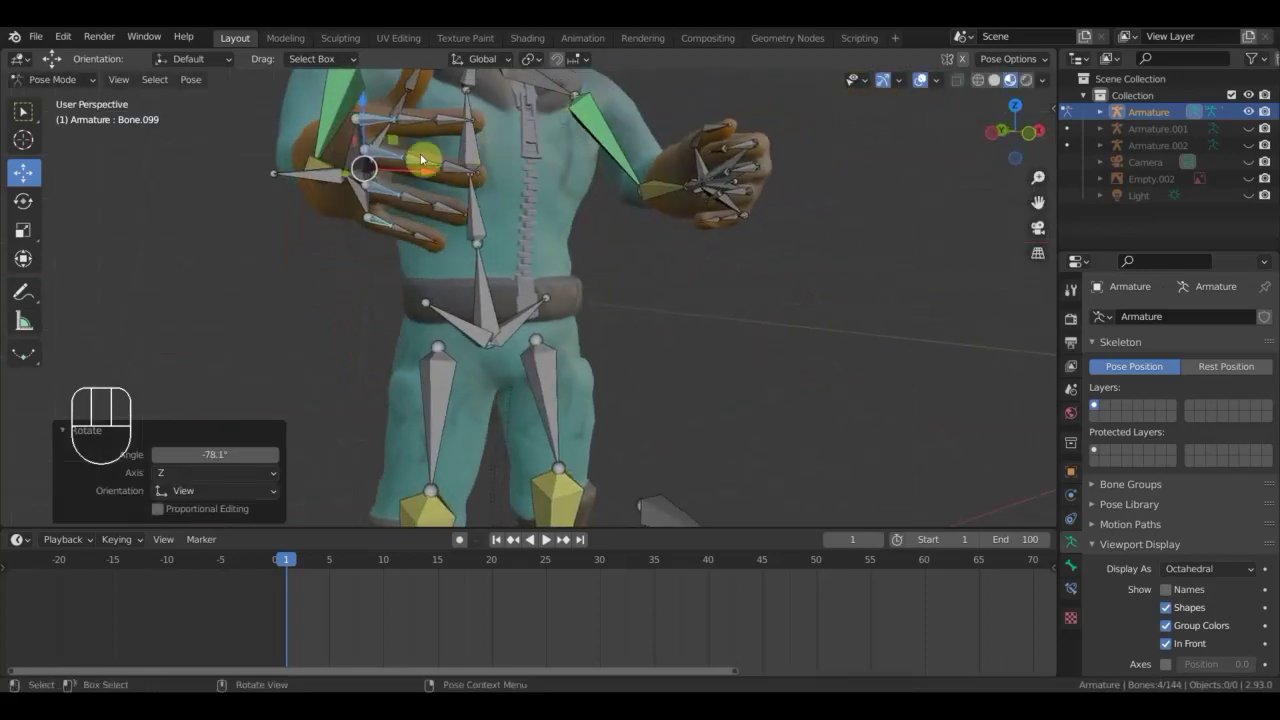
pyautogui.moveTo(391, 158); pyautogui.dragTo(427, 203)
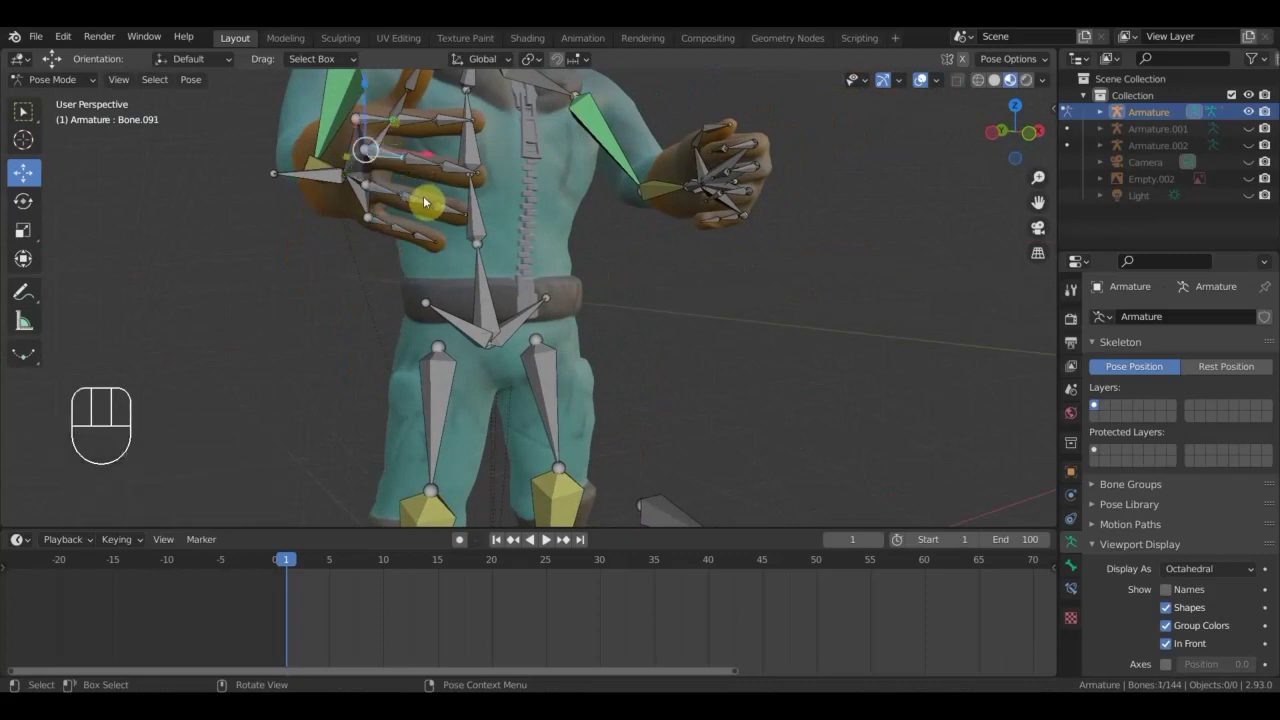
pyautogui.press('r')
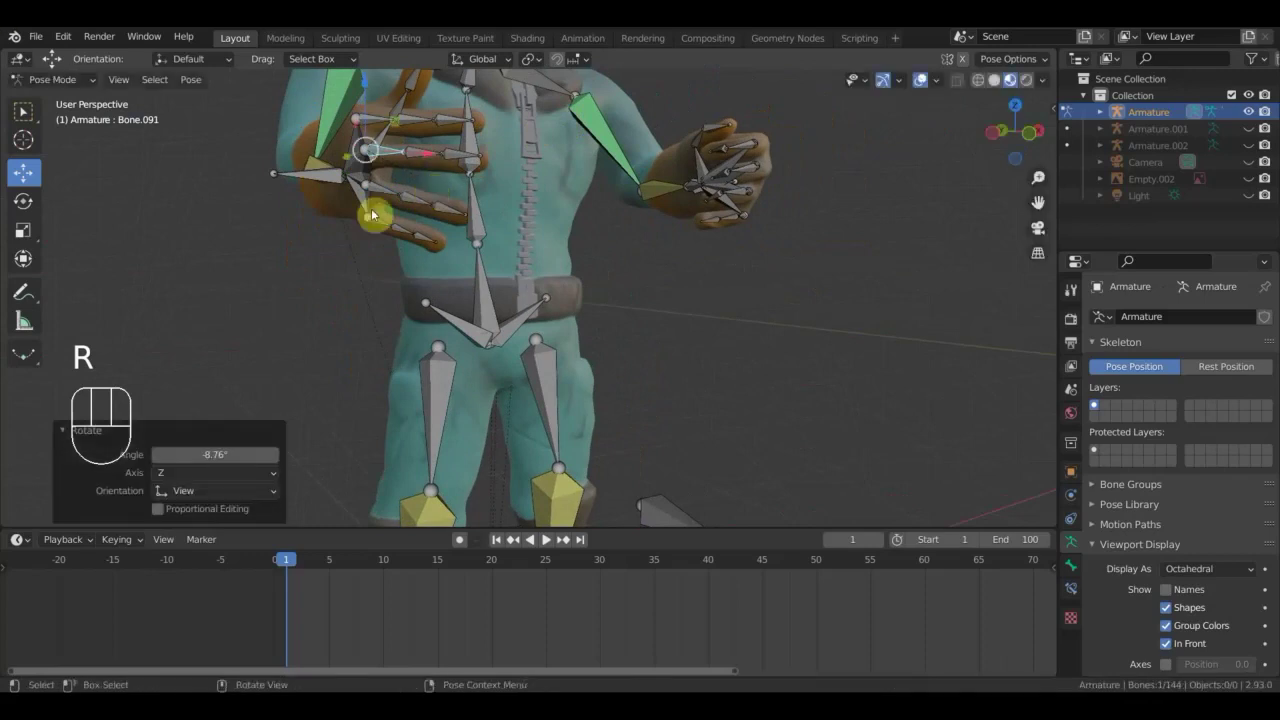
pyautogui.moveTo(381, 199); pyautogui.dragTo(403, 209)
pyautogui.press('r')
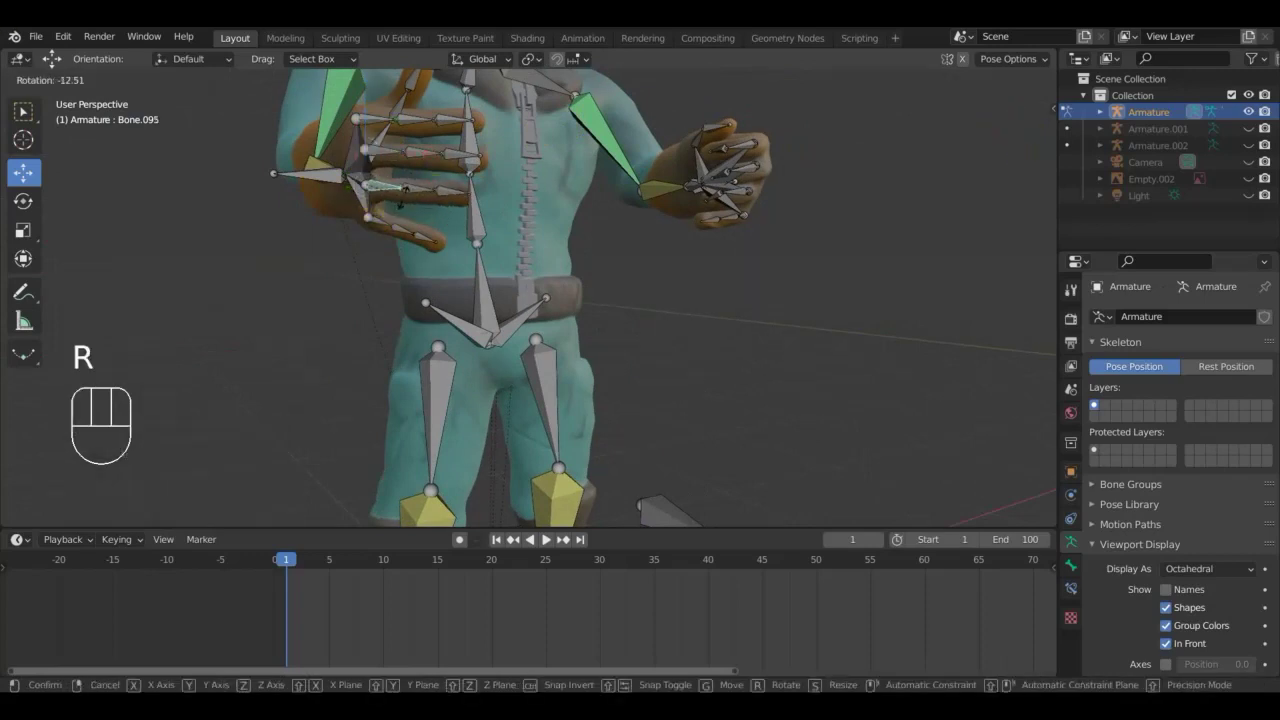
pyautogui.click(407, 202)
# Curl the next finger toward the palm and switch the viewport to solid shading.
pyautogui.click(387, 227)
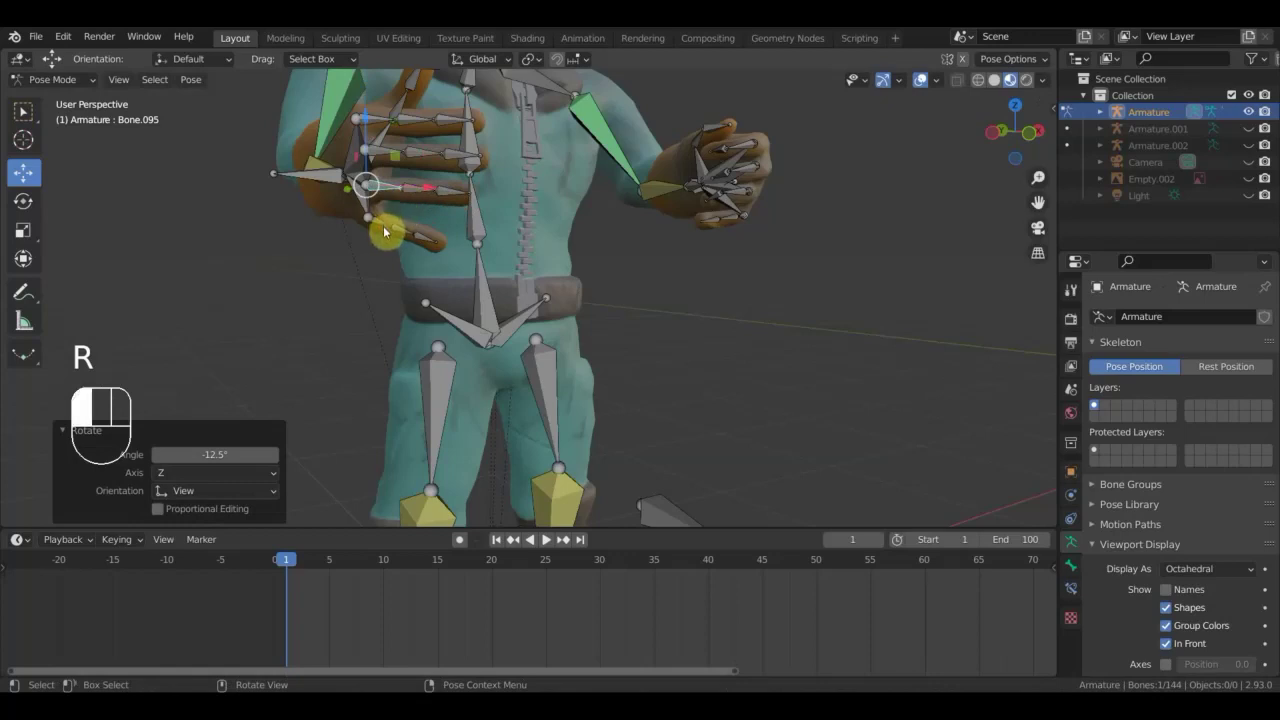
pyautogui.press('r')
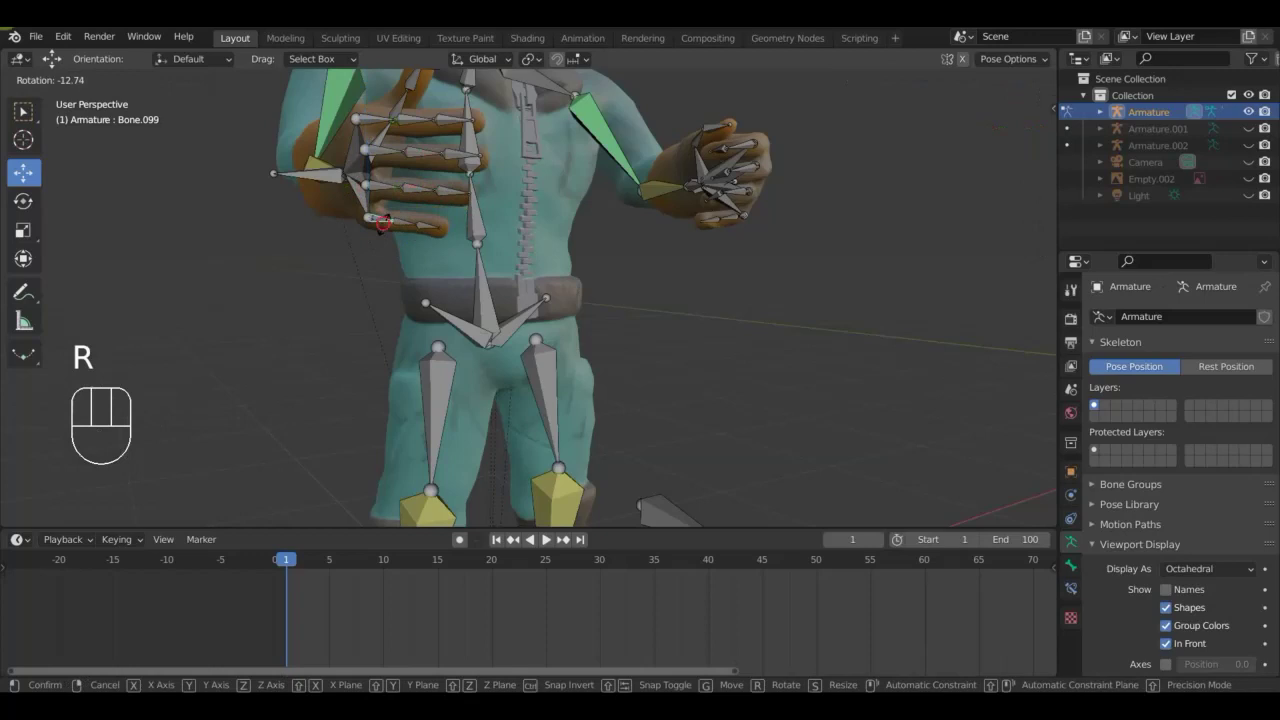
pyautogui.moveTo(408, 224); pyautogui.dragTo(415, 199)
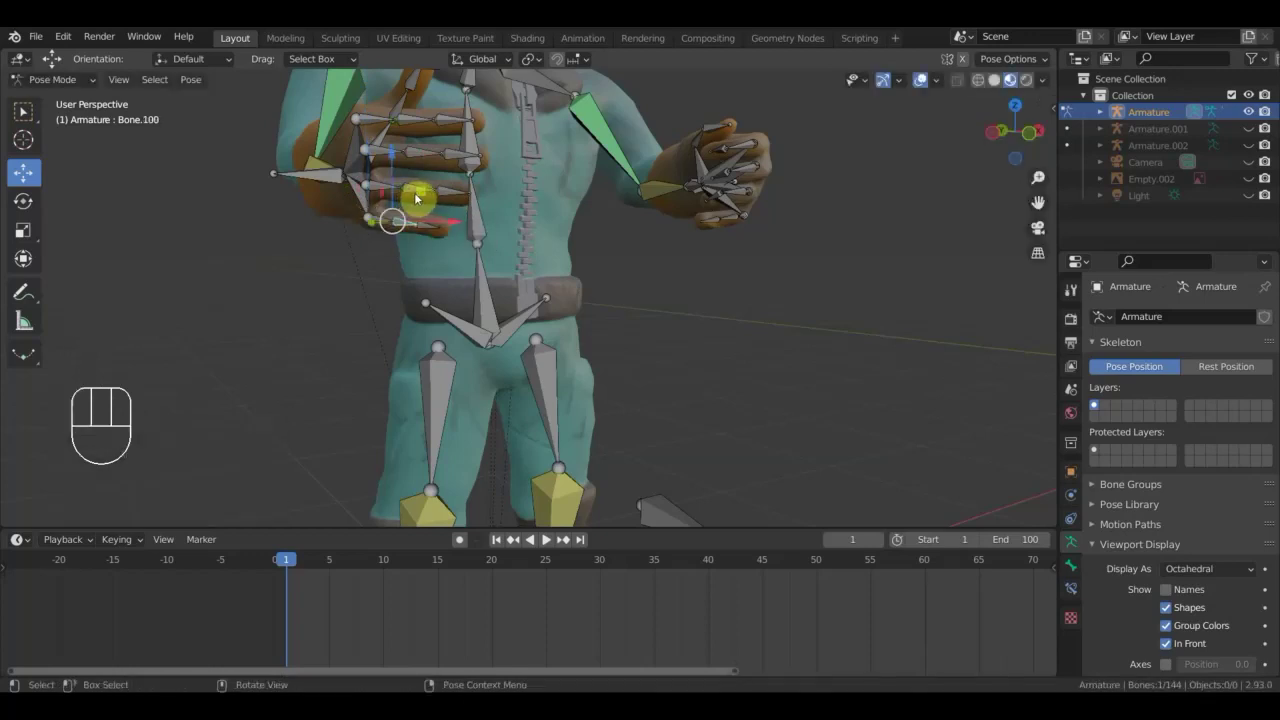
pyautogui.moveTo(417, 197); pyautogui.dragTo(425, 157)
pyautogui.click(1003, 85)
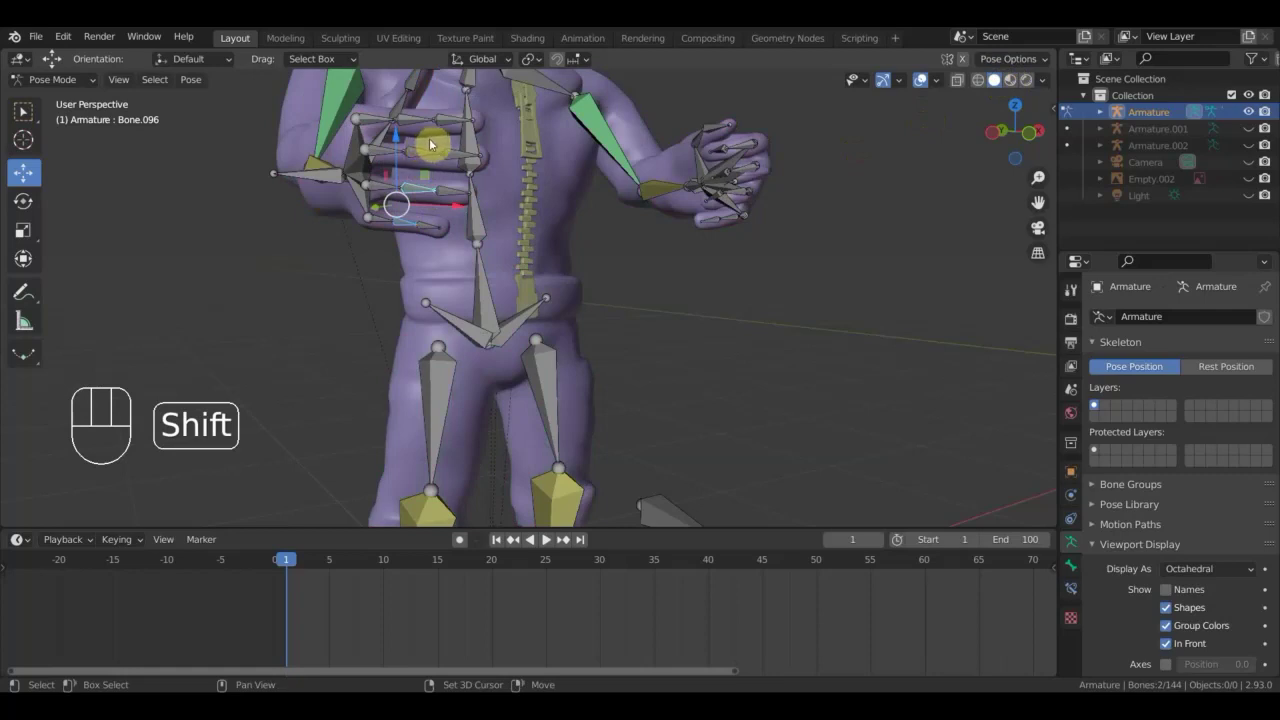
# Adjust the thumb bone's angle on the pilot's hand from the top view.
pyautogui.moveTo(417, 122); pyautogui.dragTo(453, 237)
pyautogui.press('KP_7')
pyautogui.press('r')
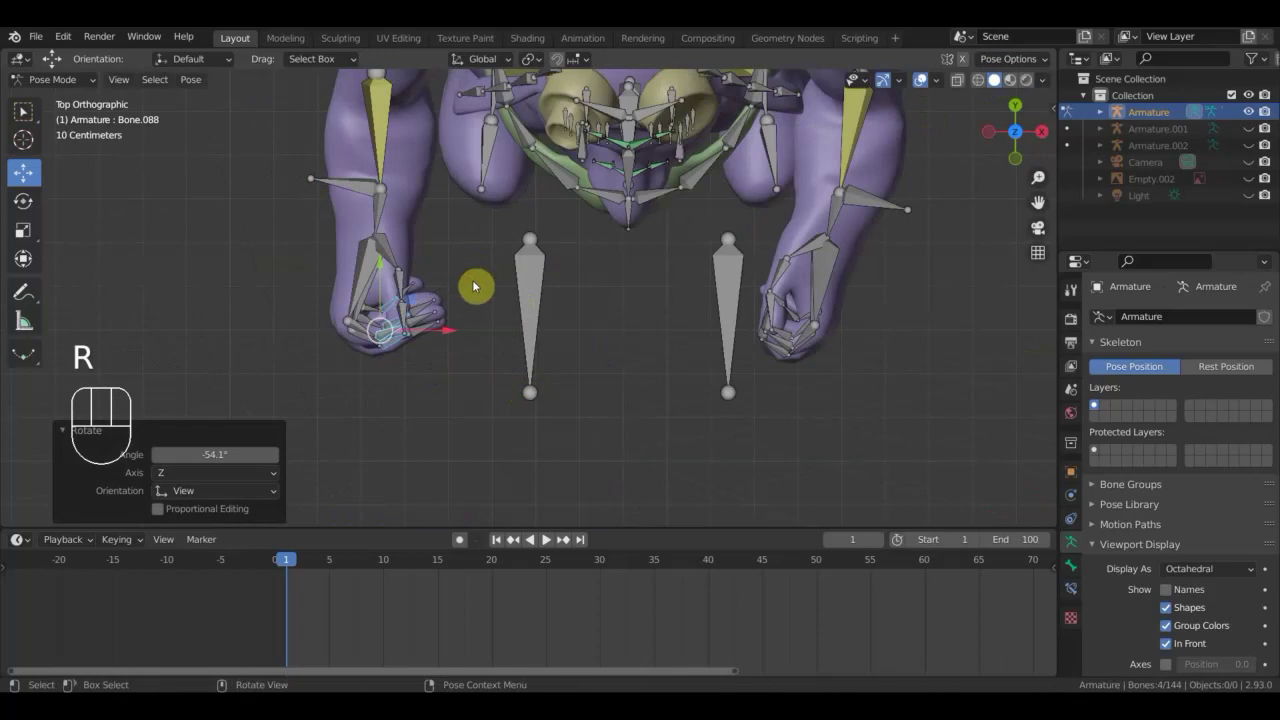
pyautogui.moveTo(448, 309); pyautogui.dragTo(438, 123)
pyautogui.press('r')
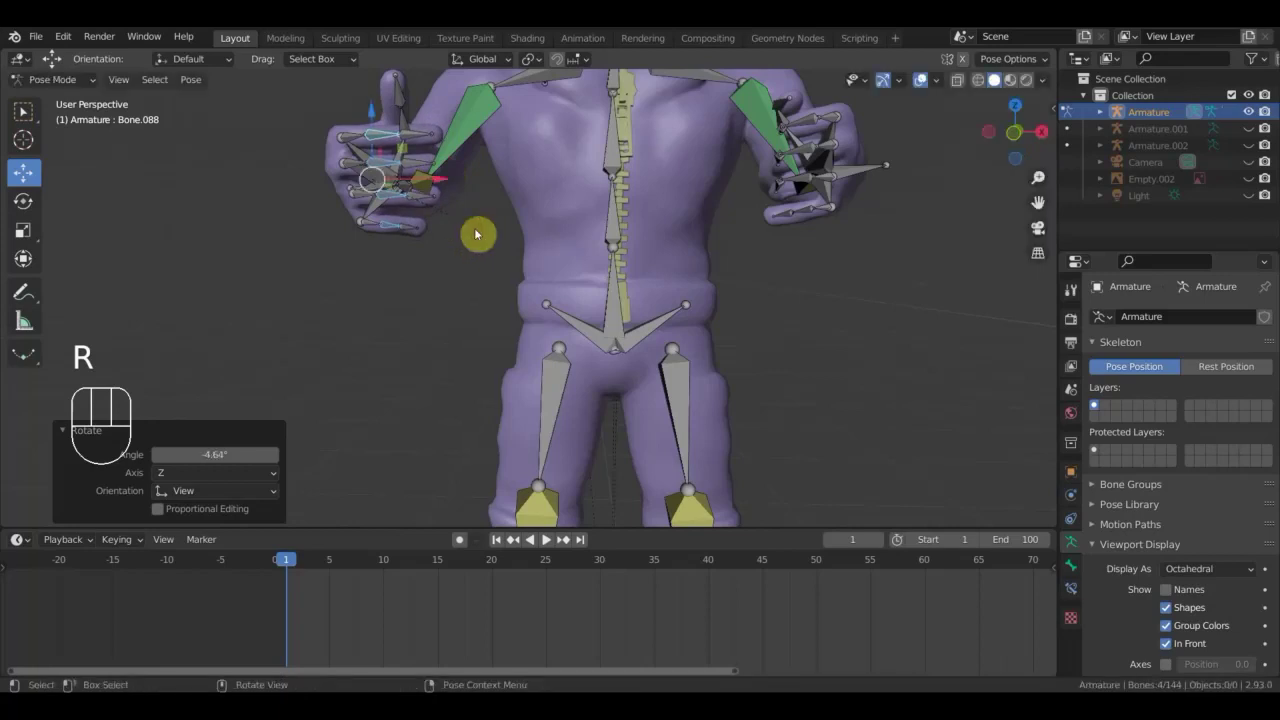
pyautogui.moveTo(424, 141); pyautogui.dragTo(427, 161)
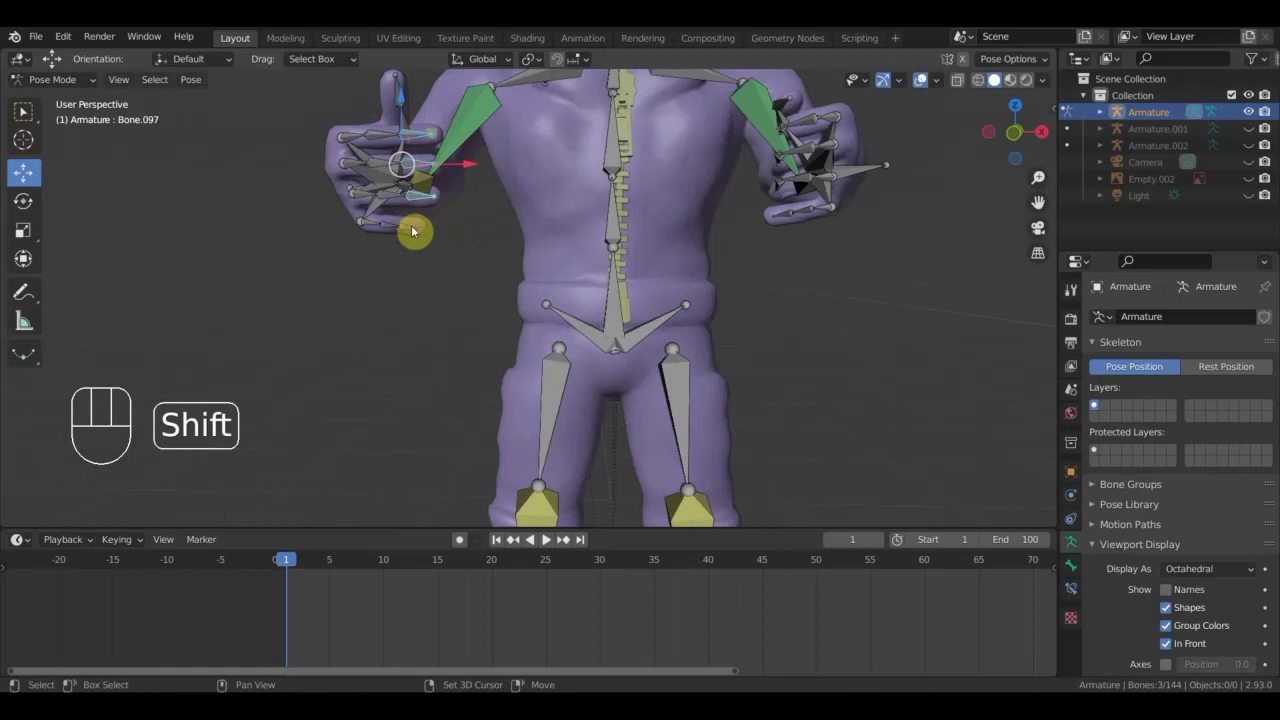
# Rotate two more finger bones to tighten the grip, checking it from several angles.
pyautogui.press('KP_7')
pyautogui.press('r')
pyautogui.moveTo(364, 259); pyautogui.dragTo(391, 108)
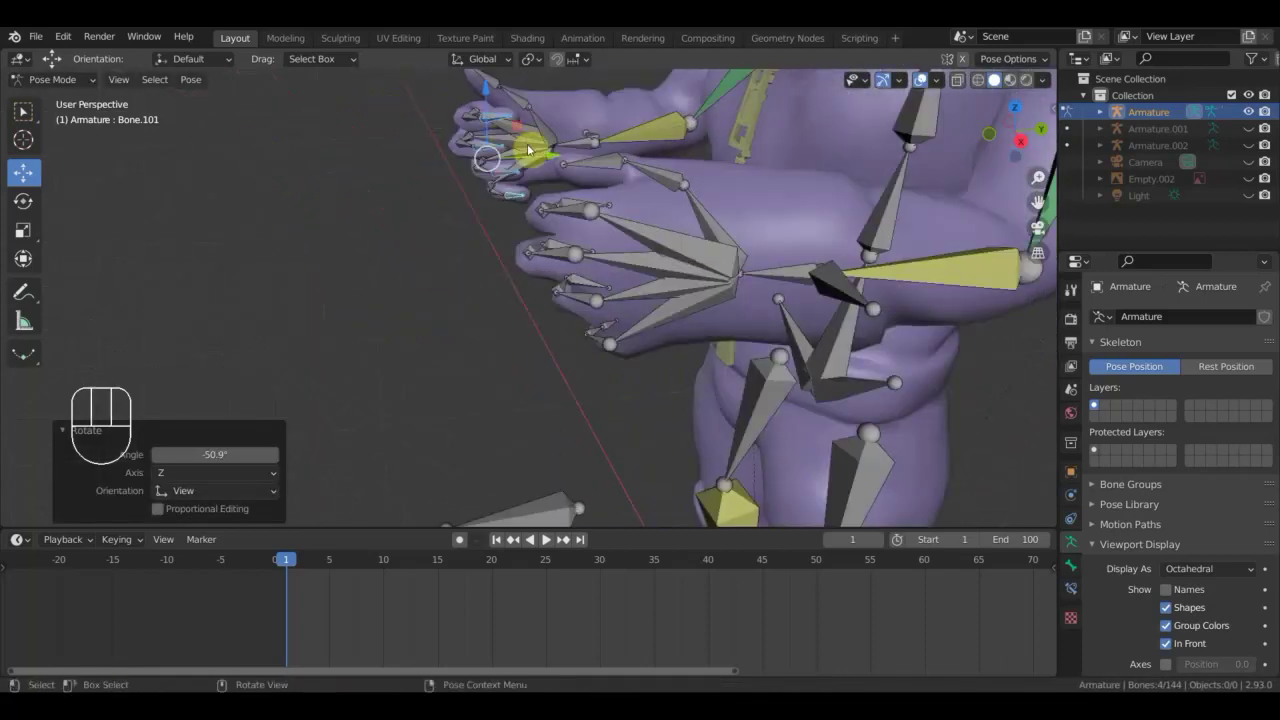
pyautogui.moveTo(515, 96); pyautogui.dragTo(560, 120)
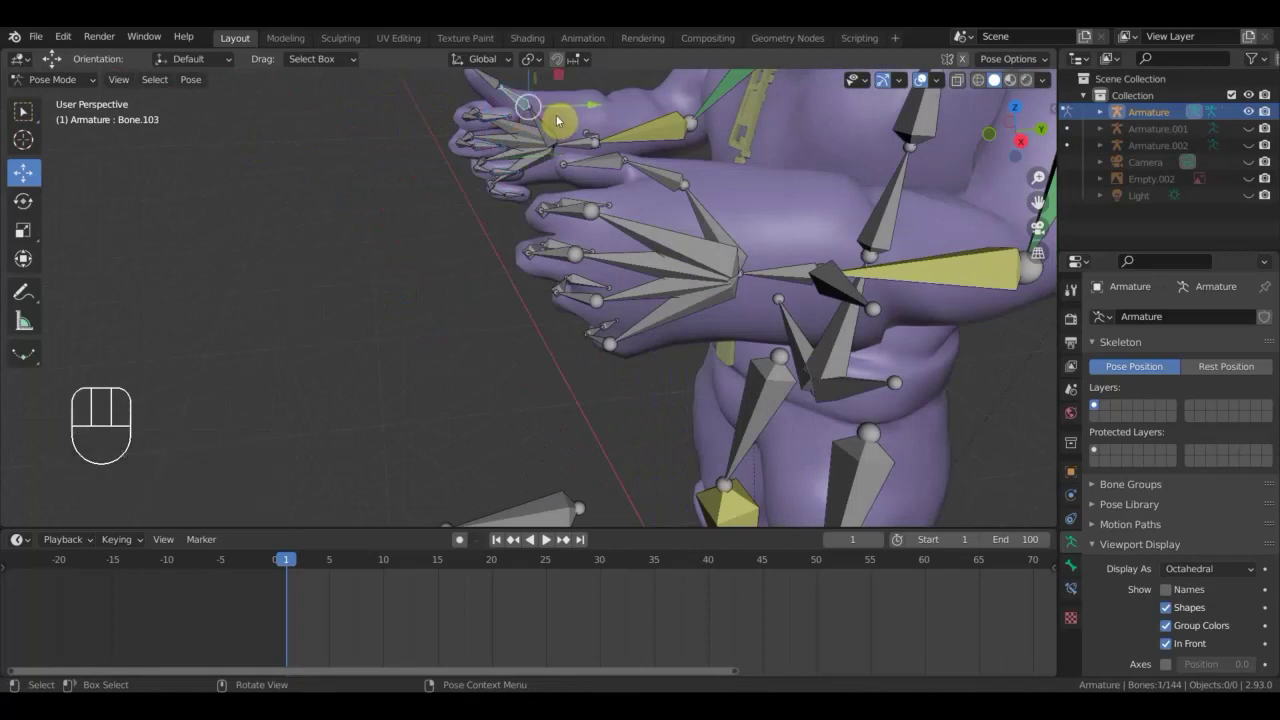
pyautogui.press('r')
pyautogui.click(558, 107)
pyautogui.moveTo(567, 133); pyautogui.dragTo(625, 236)
pyautogui.press('r')
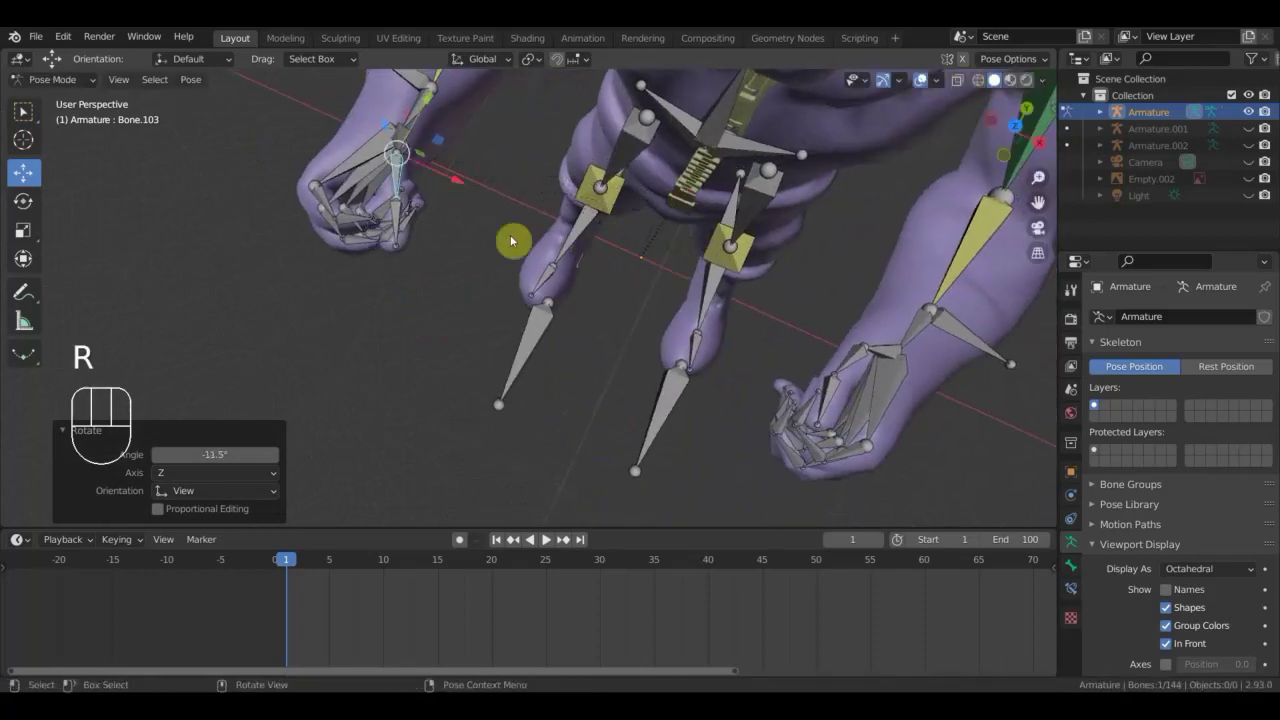
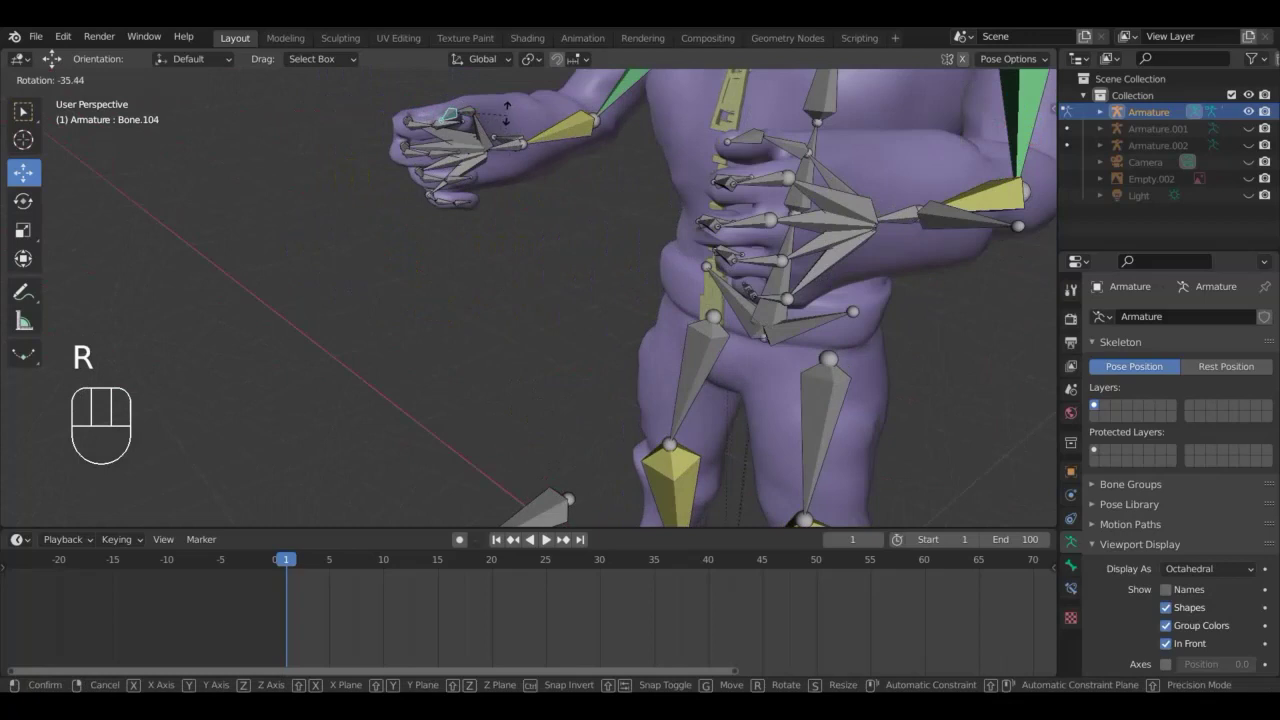
pyautogui.moveTo(525, 163); pyautogui.dragTo(696, 163)
# Rotate hand bones Bone.104 and Bone.027 so the first gripping hand rests in front of the torso.
pyautogui.press('r')
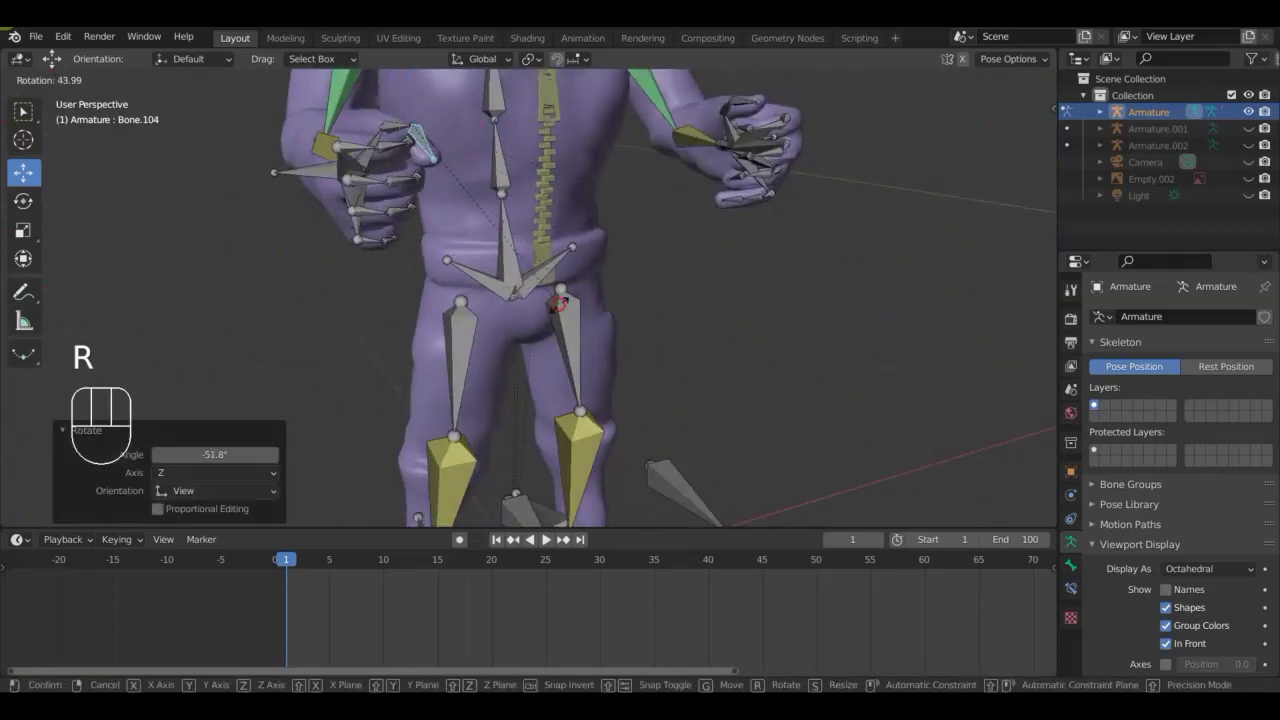
pyautogui.moveTo(512, 313); pyautogui.dragTo(464, 303)
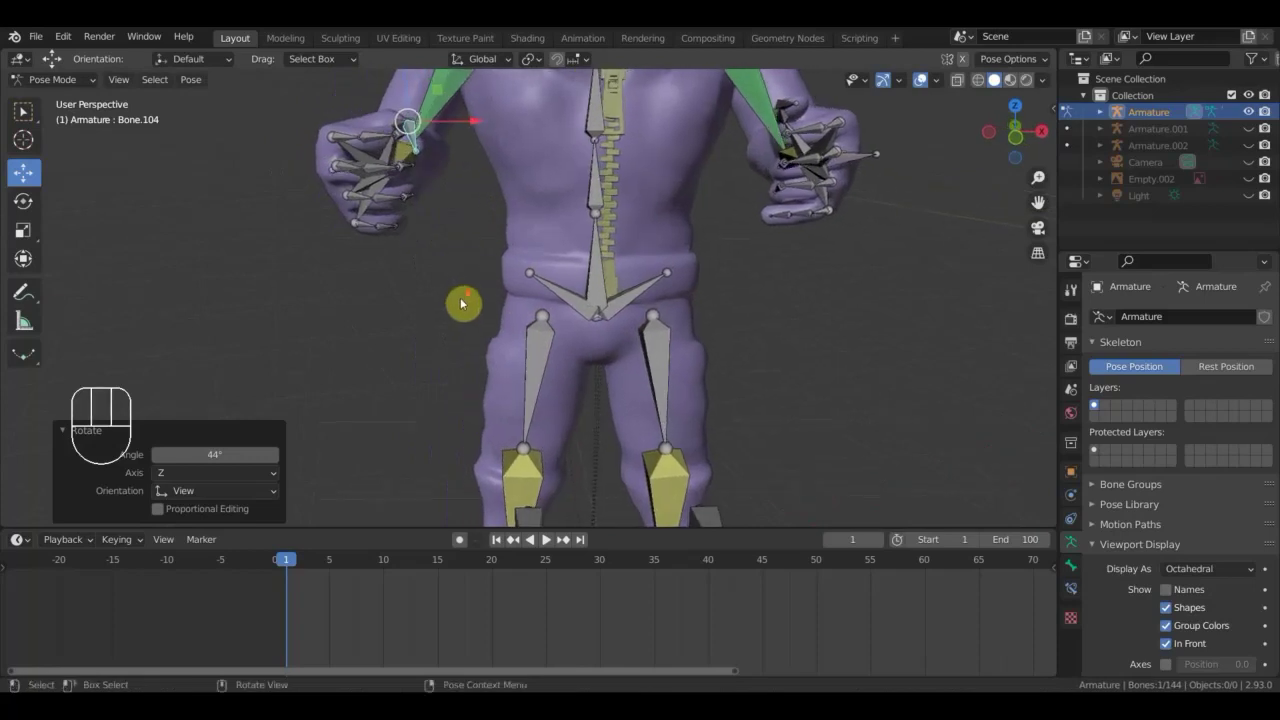
pyautogui.moveTo(507, 320); pyautogui.dragTo(661, 291)
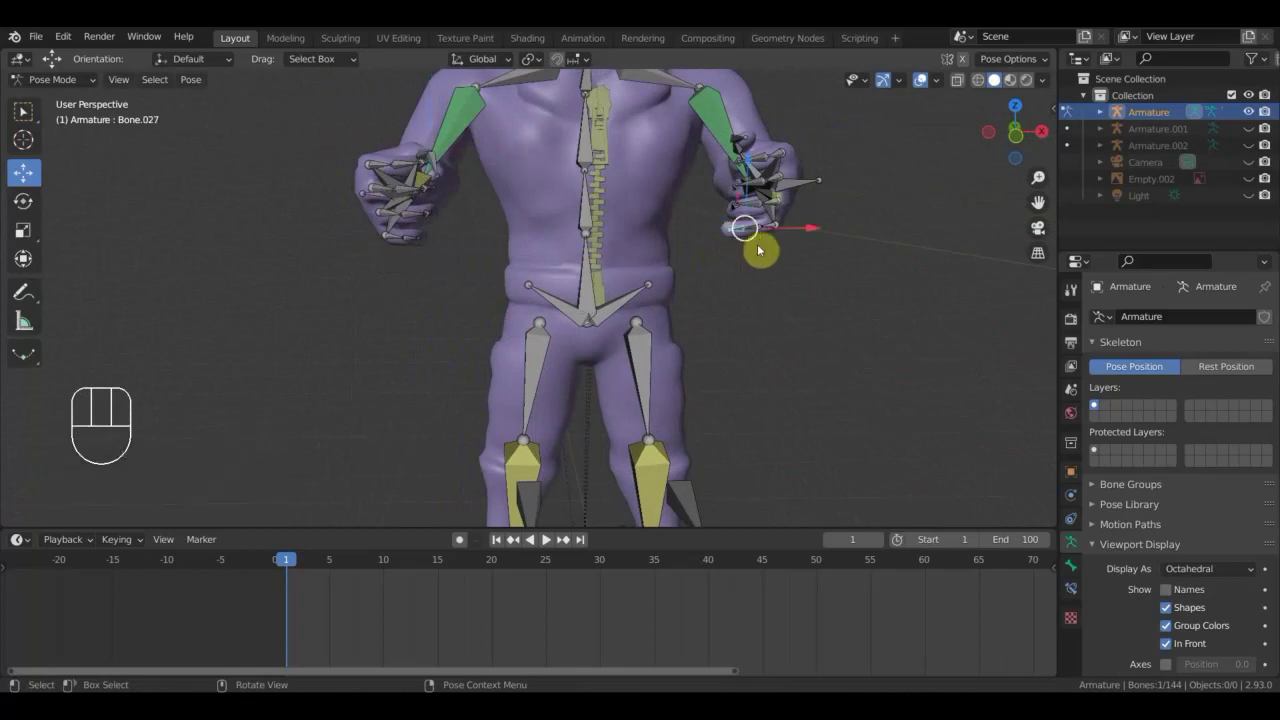
pyautogui.press('KP_7')
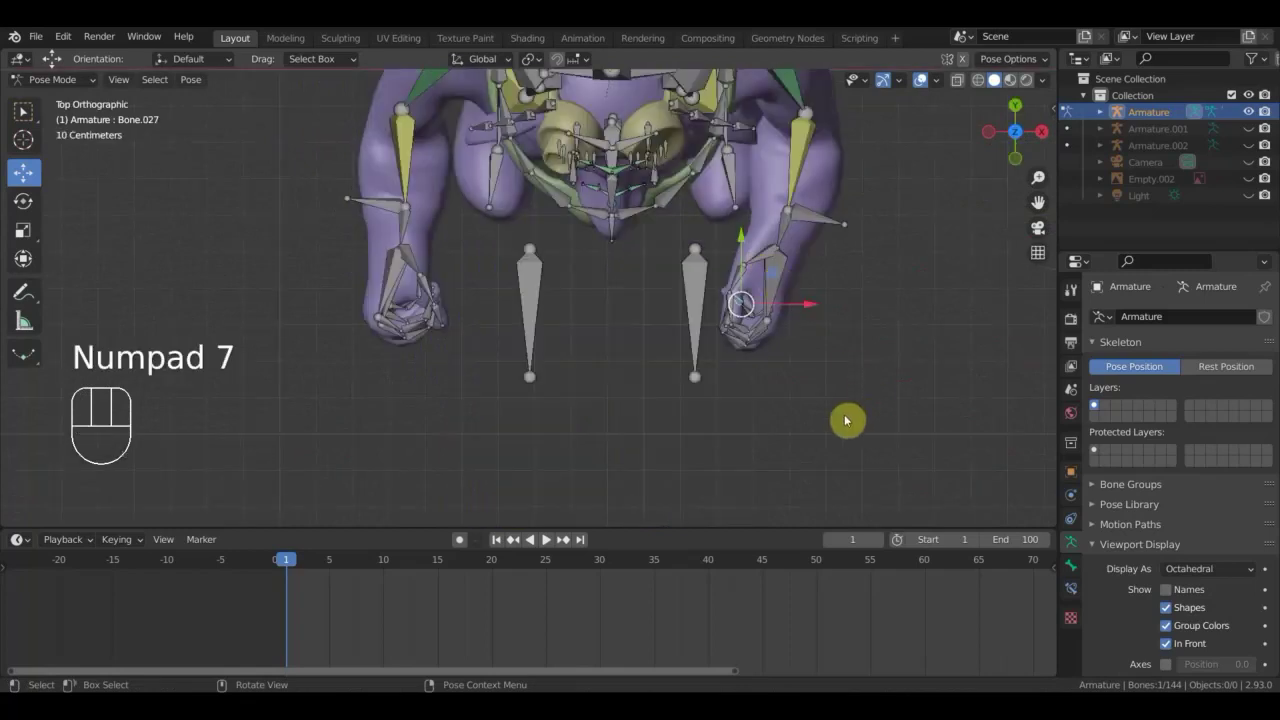
pyautogui.press('r')
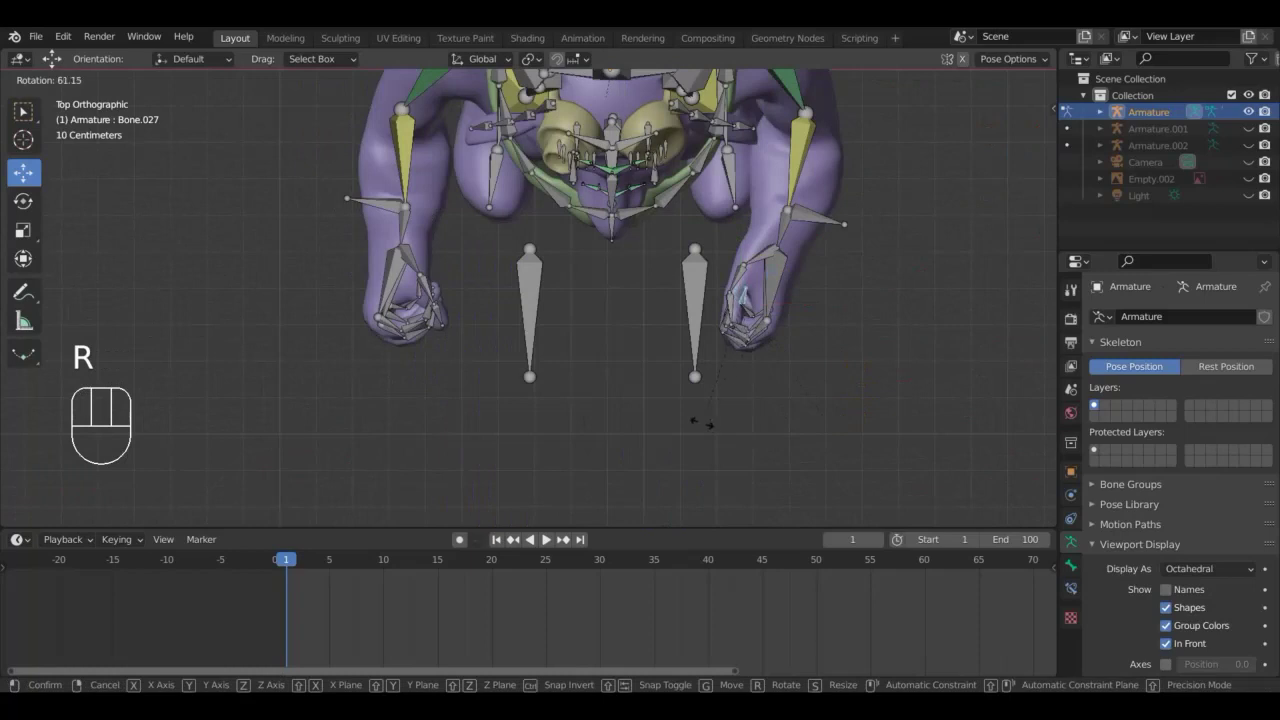
pyautogui.click(707, 426)
pyautogui.moveTo(723, 394); pyautogui.dragTo(705, 377)
# Rotate the other hand bone Bone.084 and move it in toward the belly beside the first hand.
pyautogui.click(345, 215)
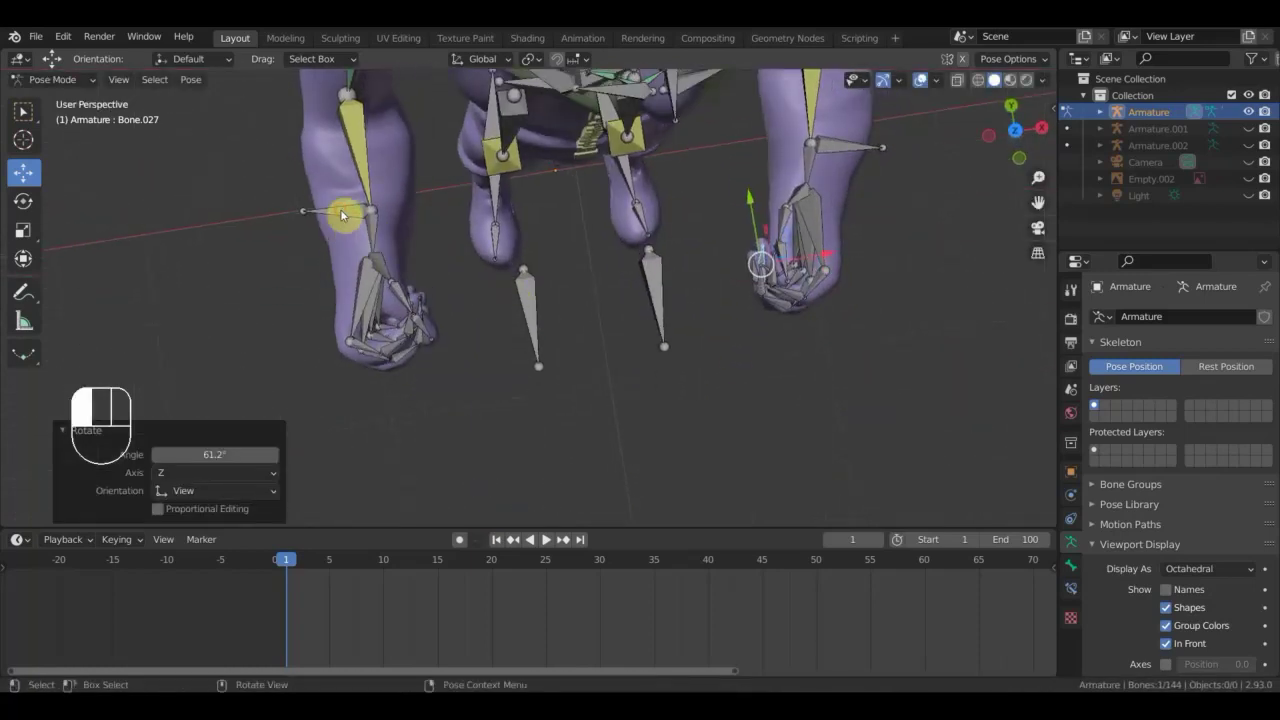
pyautogui.press('KP_7')
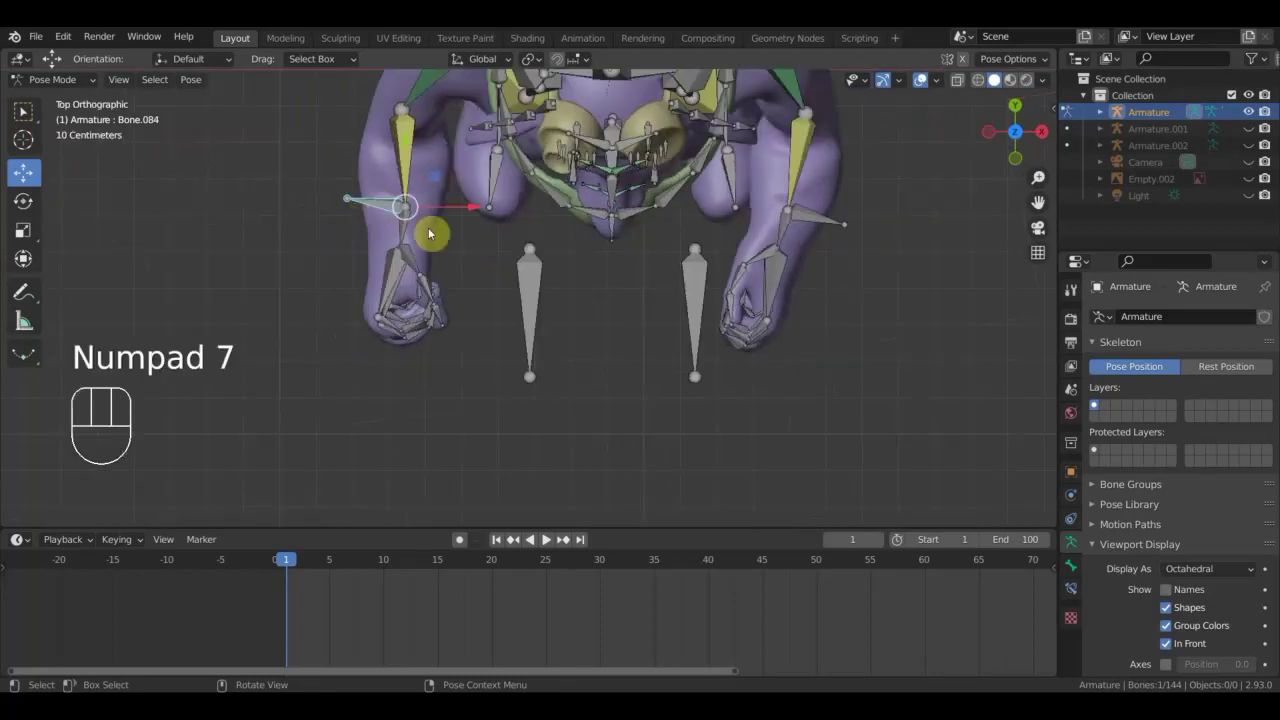
pyautogui.press('r')
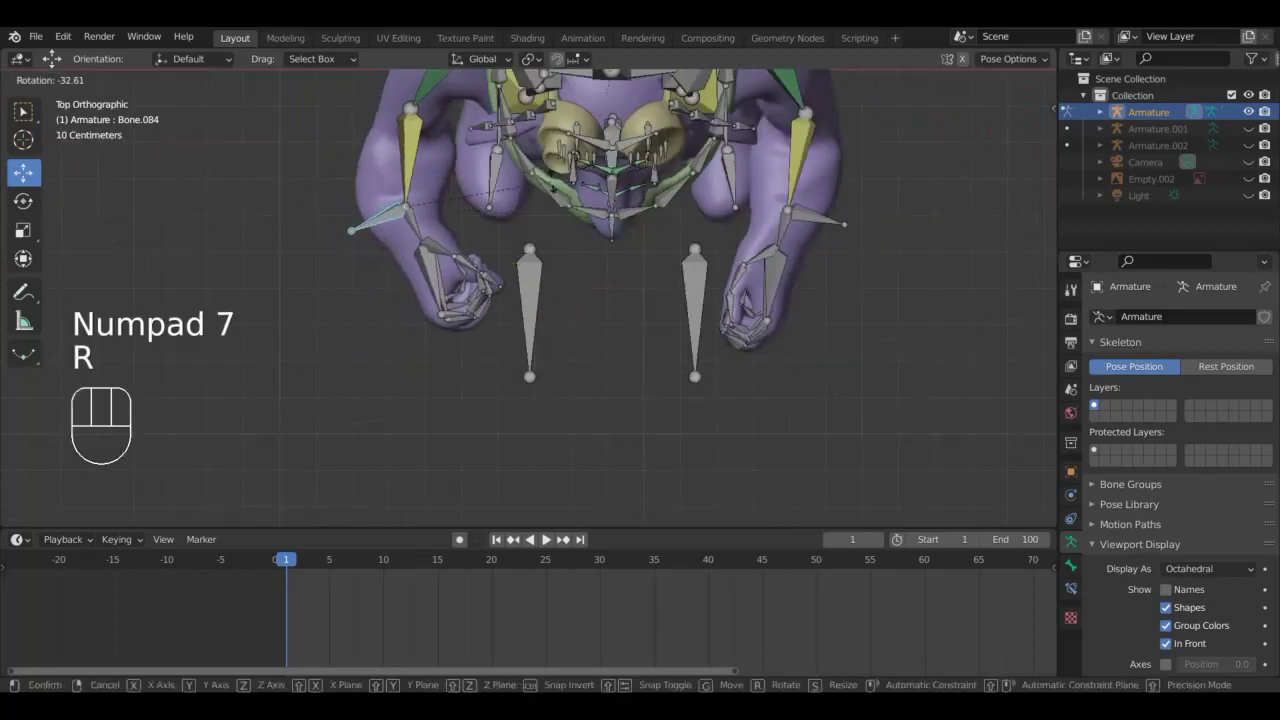
pyautogui.click(555, 195)
pyautogui.press('g')
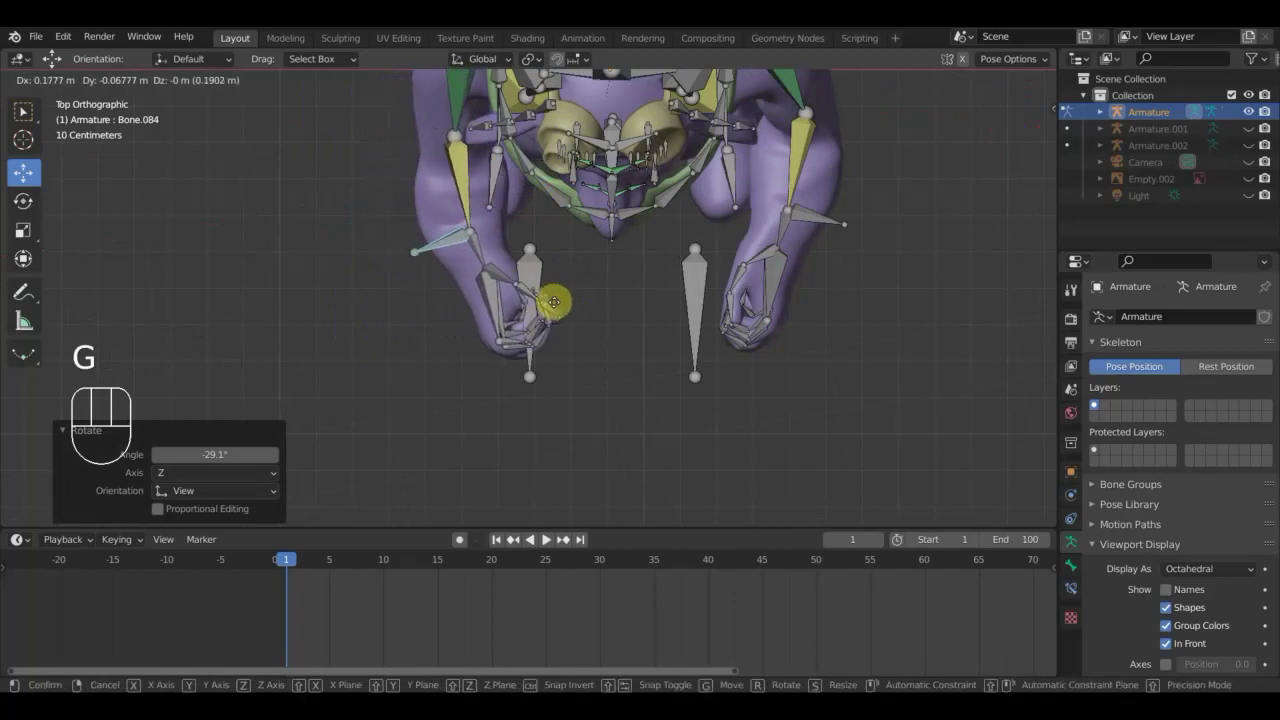
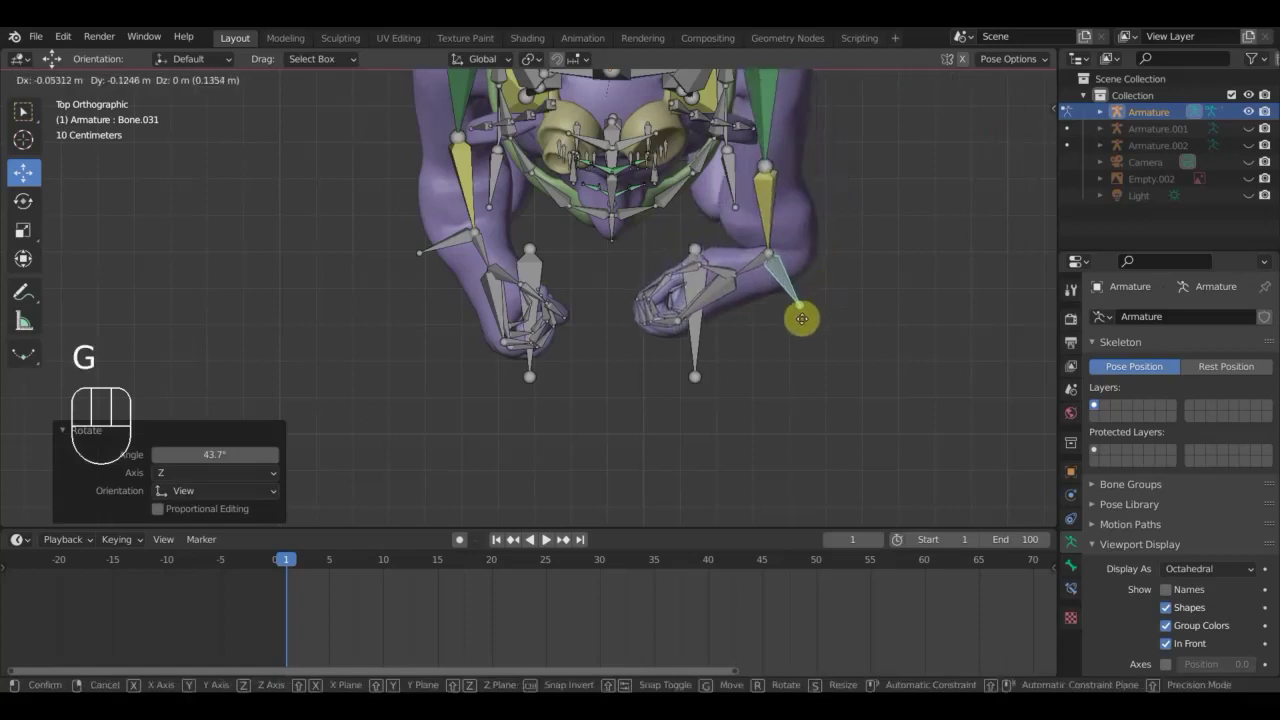
pyautogui.moveTo(751, 273); pyautogui.dragTo(755, 159)
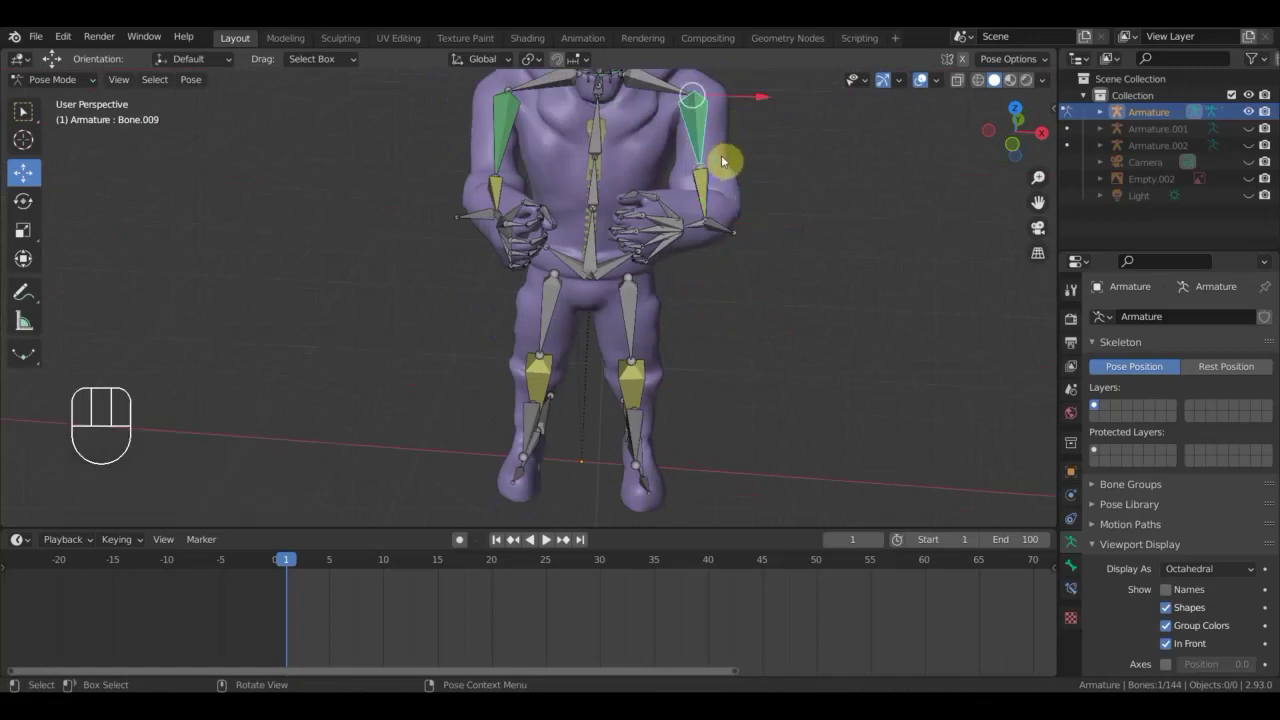
# Try rotating the upper arm bone, then undo the rotations back to the previous pose.
pyautogui.press('r')
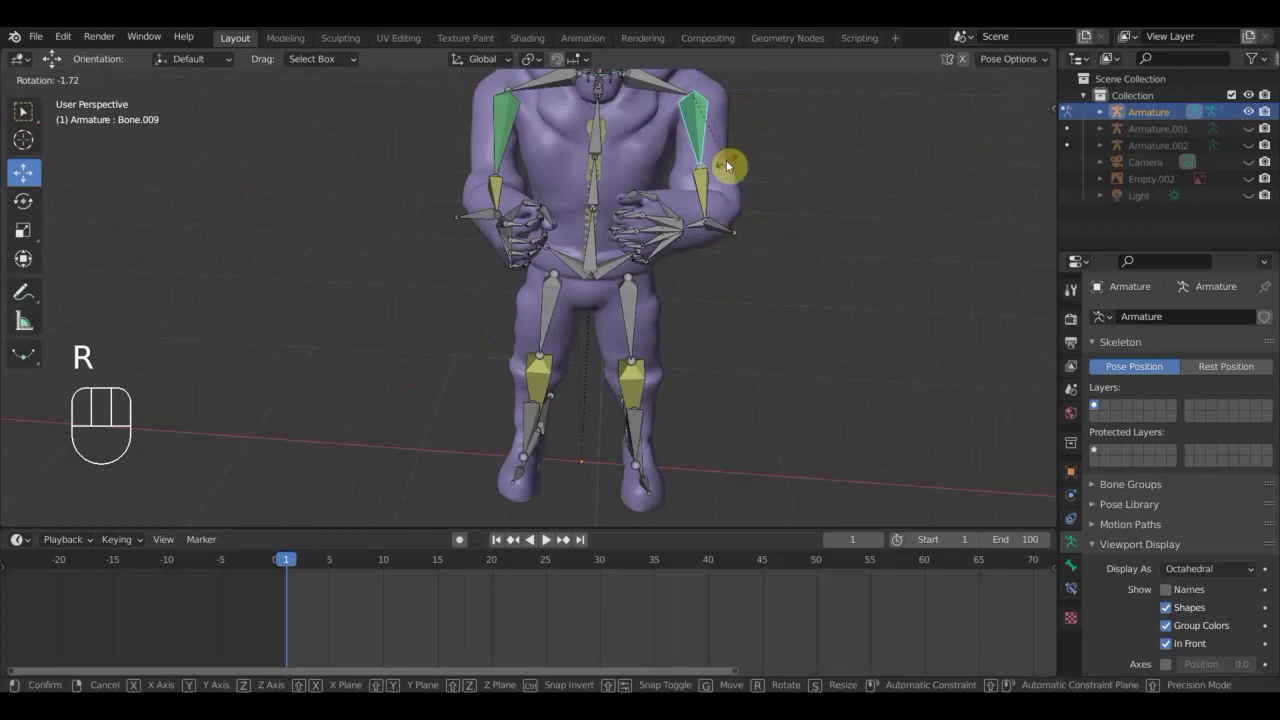
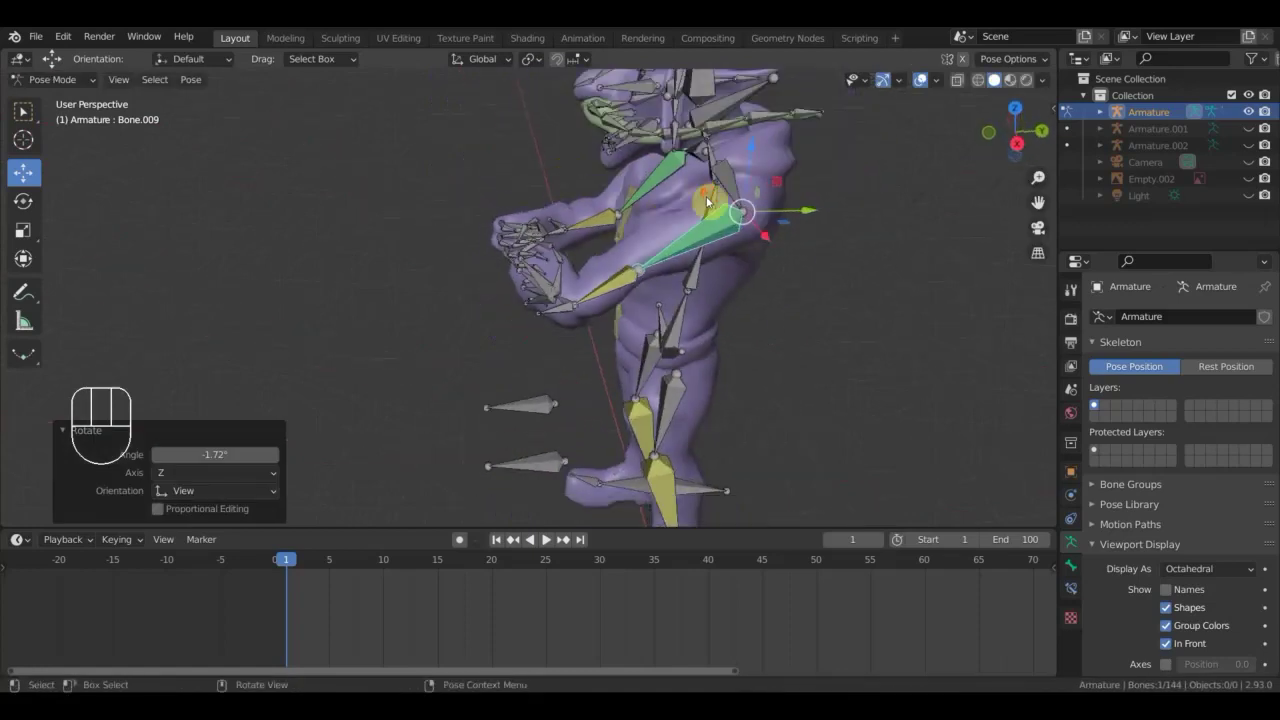
pyautogui.press('r')
pyautogui.click(749, 237)
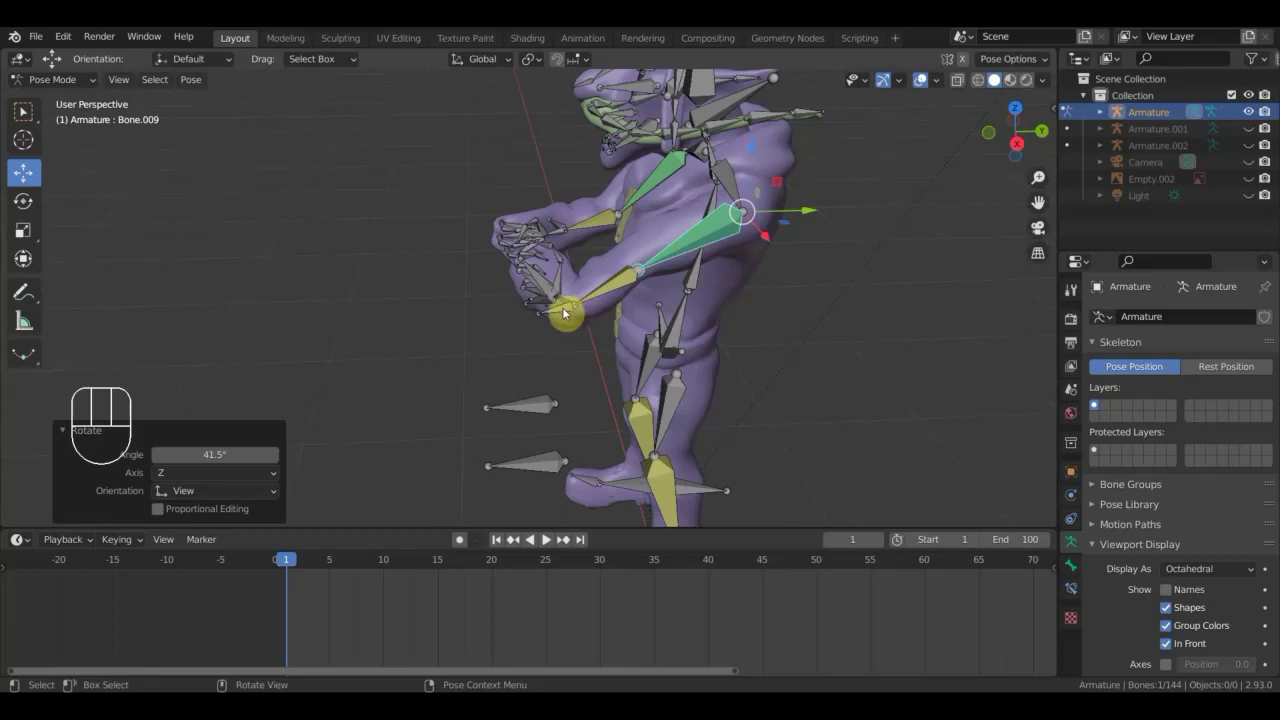
pyautogui.press('ctrl+z')
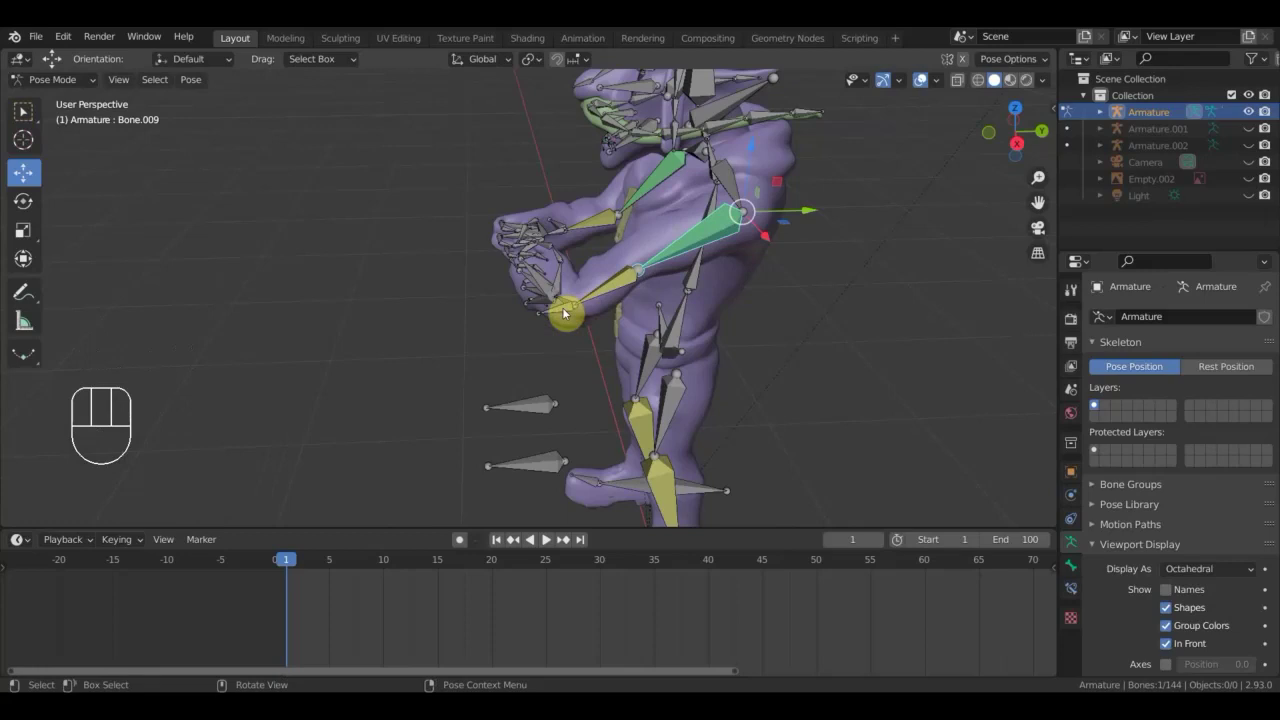
pyautogui.press('ctrl+z')
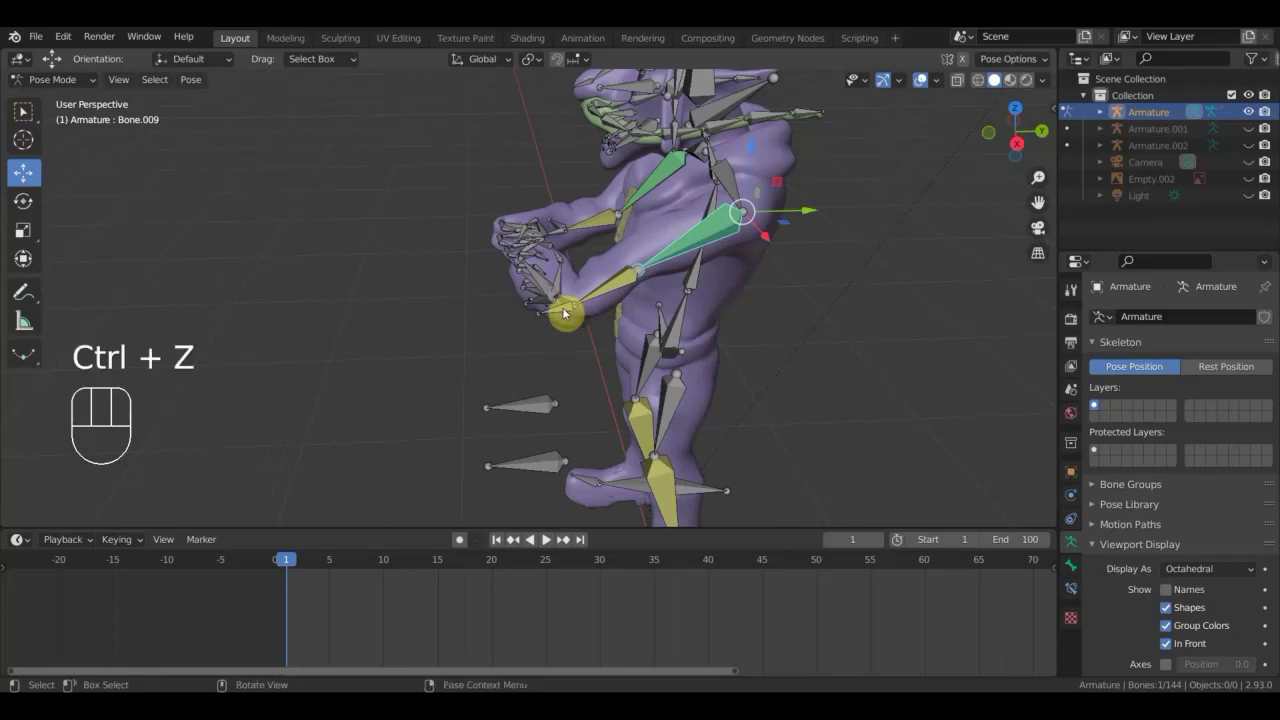
pyautogui.press('ctrl+z')
pyautogui.press('ctrl+z')
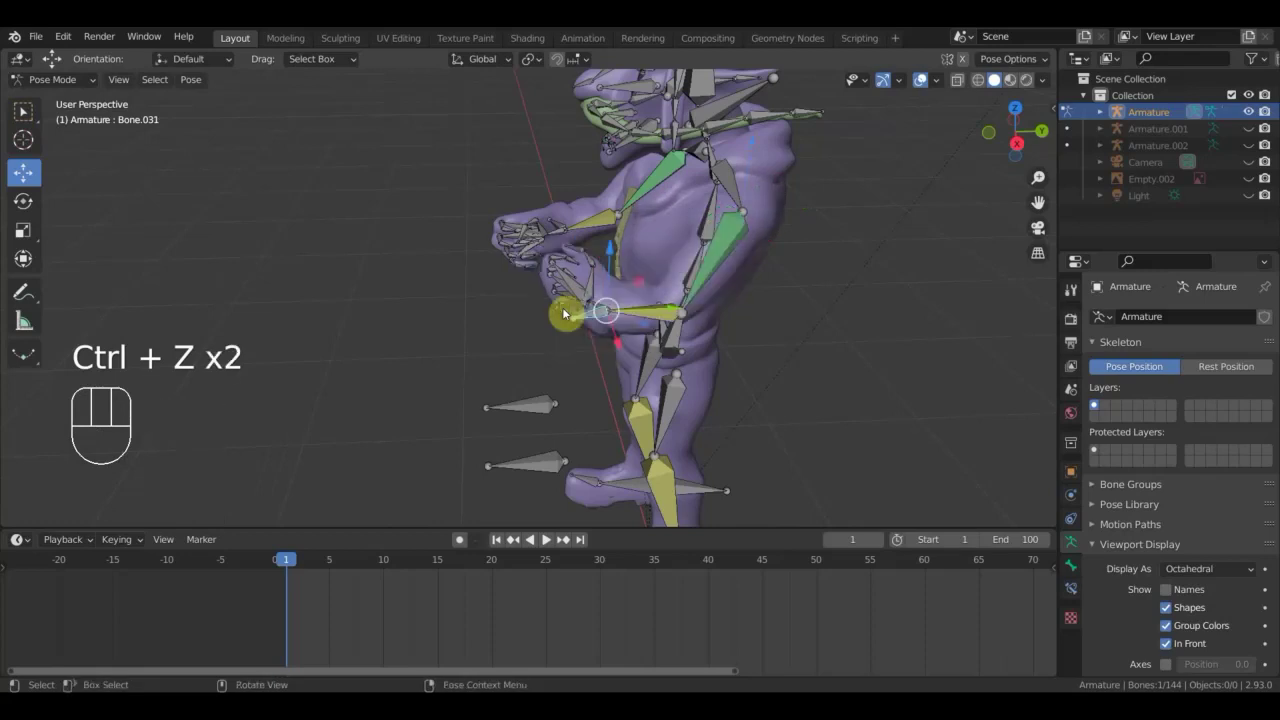
# Move hand bone Bone.084 up to chest height in front of the body, checked from front and side.
pyautogui.moveTo(651, 343); pyautogui.dragTo(799, 389)
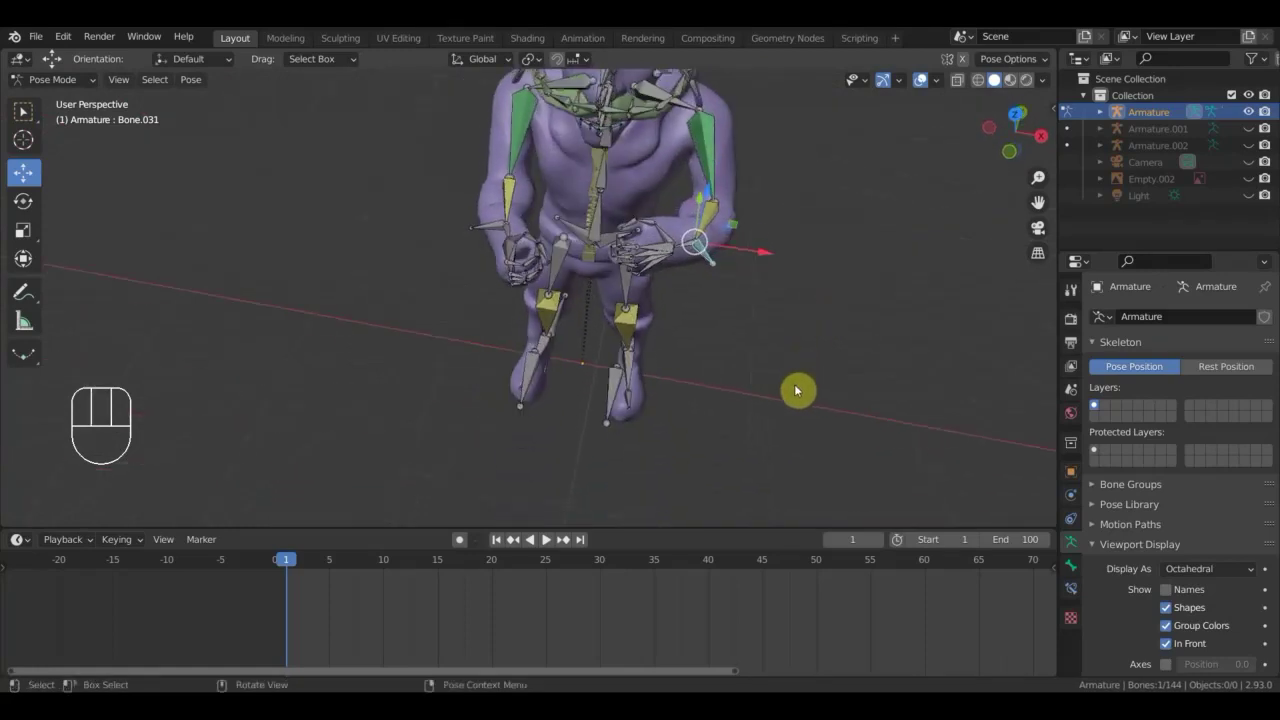
pyautogui.moveTo(781, 366); pyautogui.dragTo(740, 392)
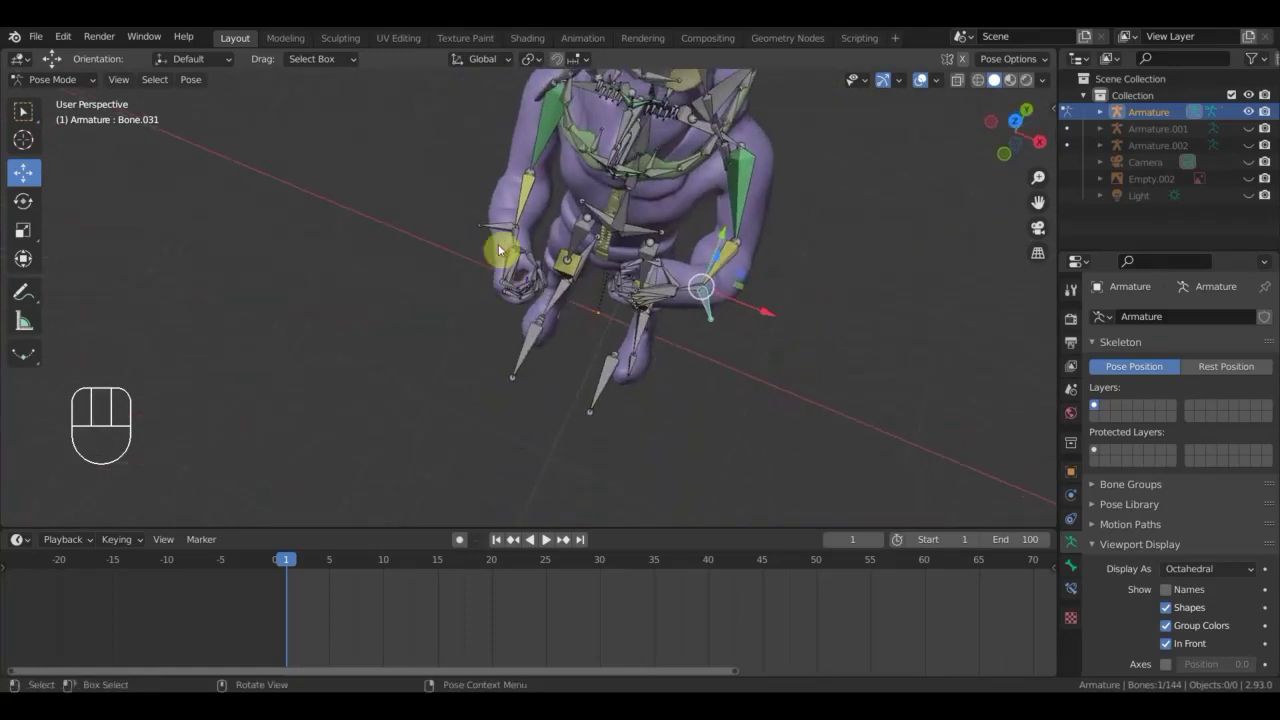
pyautogui.moveTo(501, 231); pyautogui.dragTo(503, 247)
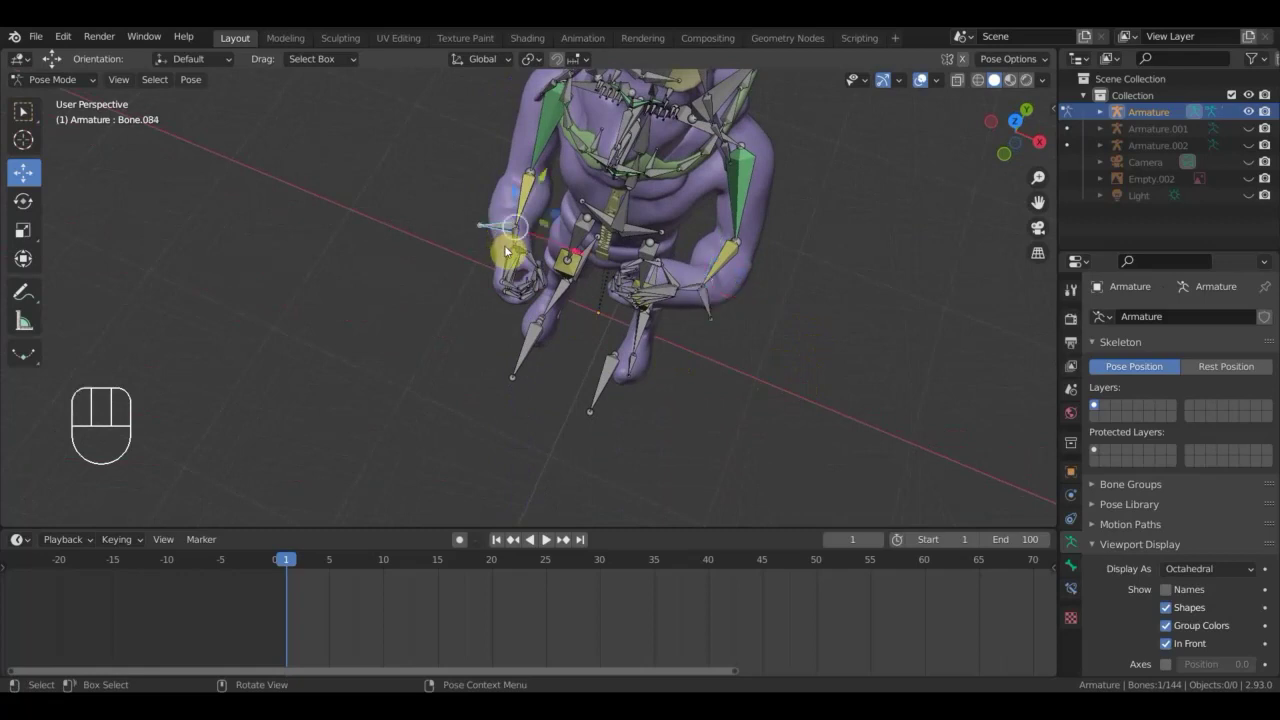
pyautogui.press('g')
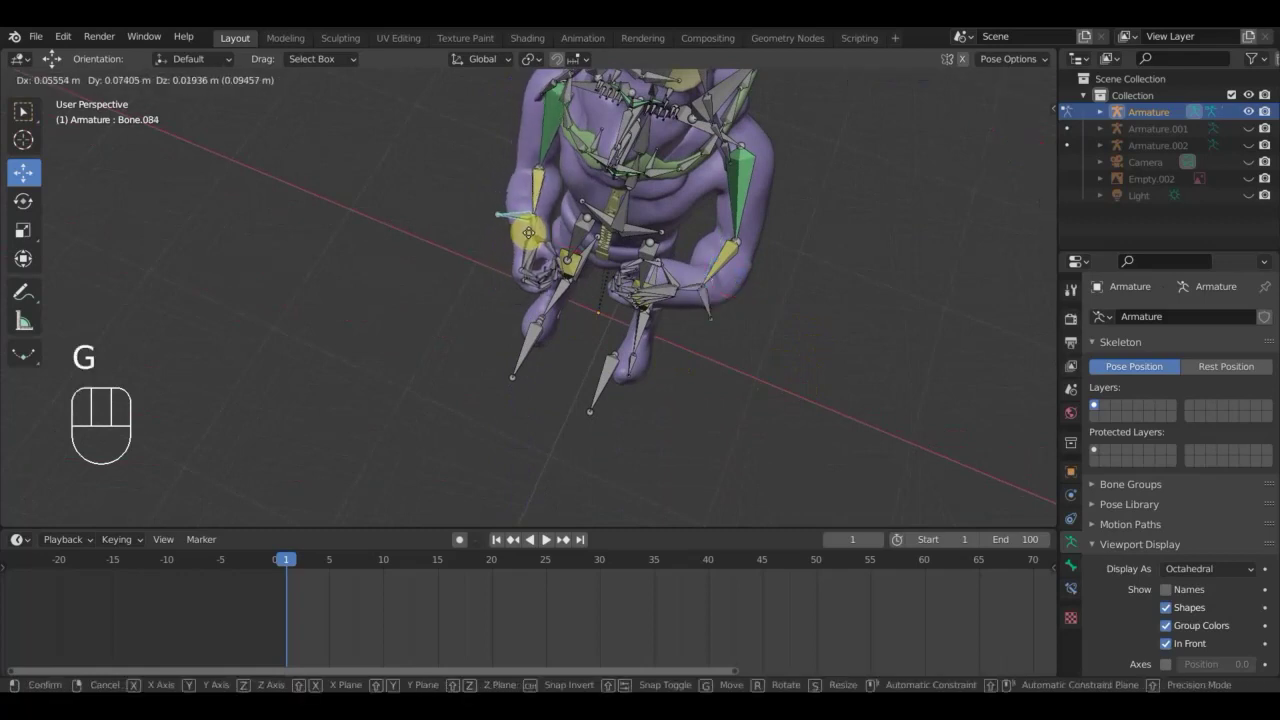
pyautogui.click(1099, 286)
pyautogui.moveTo(1099, 286); pyautogui.dragTo(717, 180)
pyautogui.press('g')
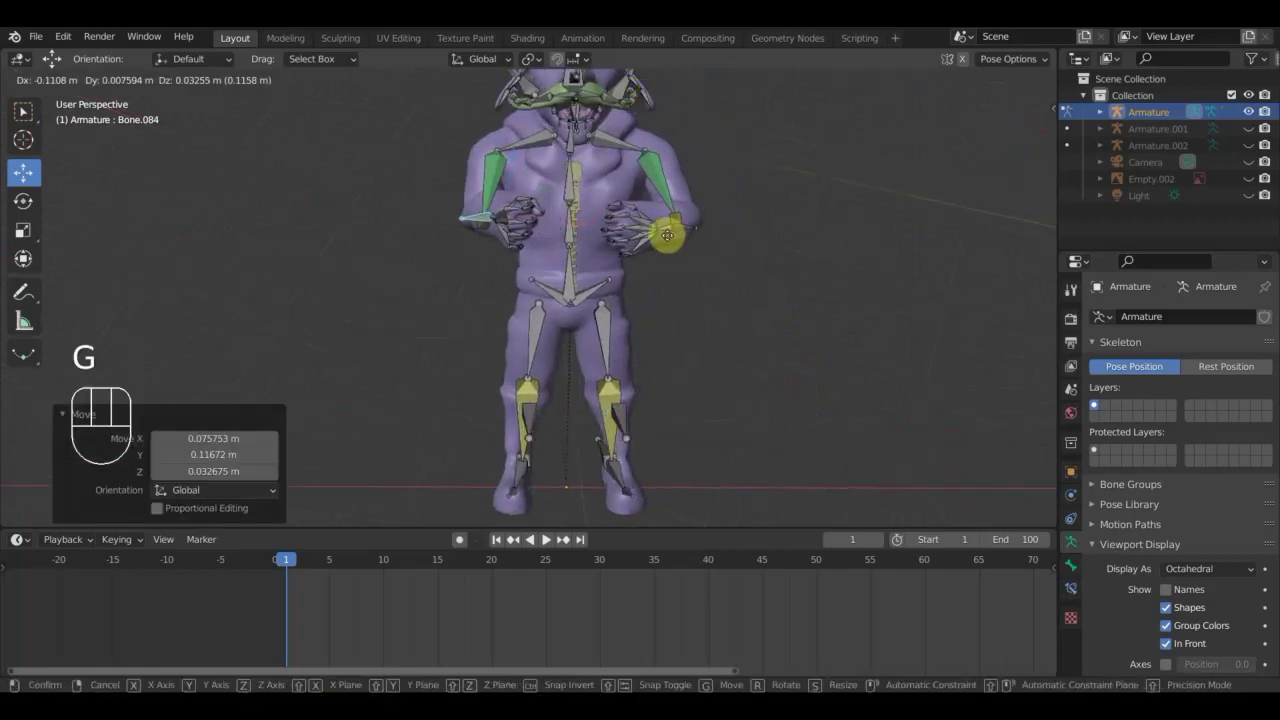
pyautogui.click(1099, 286)
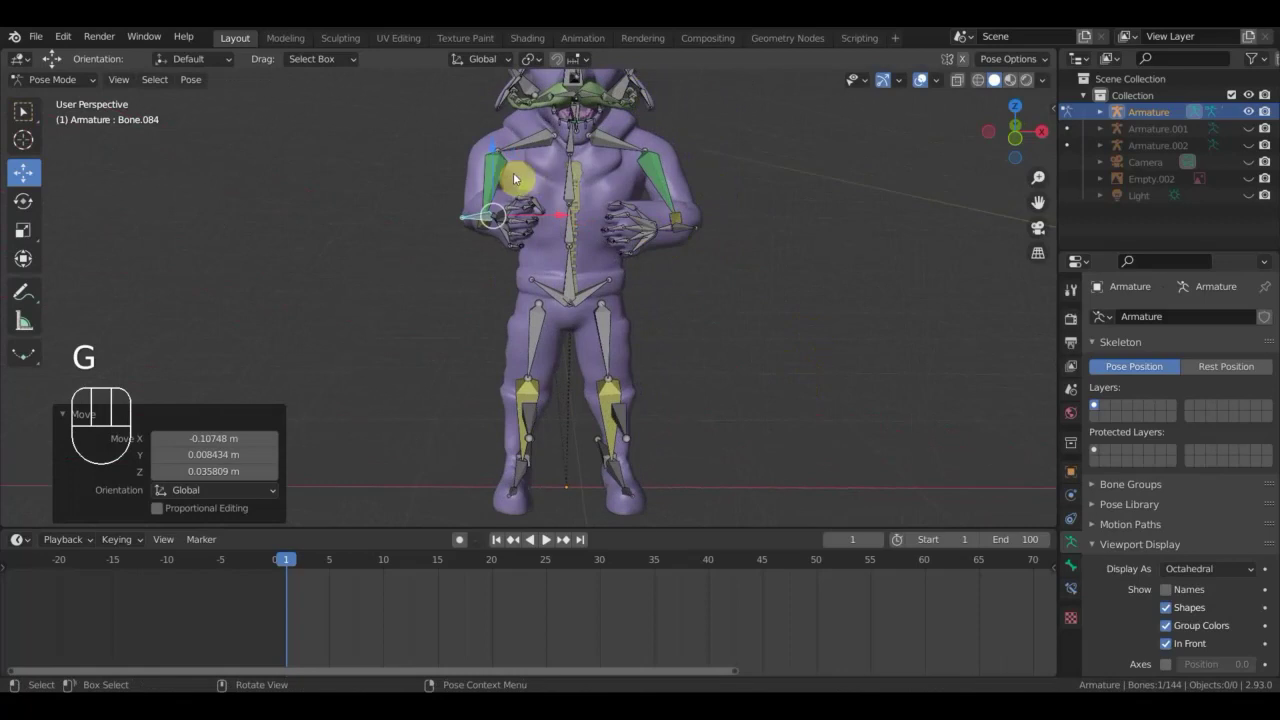
pyautogui.moveTo(620, 183); pyautogui.dragTo(390, 187)
# Delete the Copy Location constraint from the shoulder bone in Bone Constraint Properties.
pyautogui.scroll(-3)
pyautogui.moveTo(720, 237); pyautogui.dragTo(1001, 527)
pyautogui.click(1078, 595)
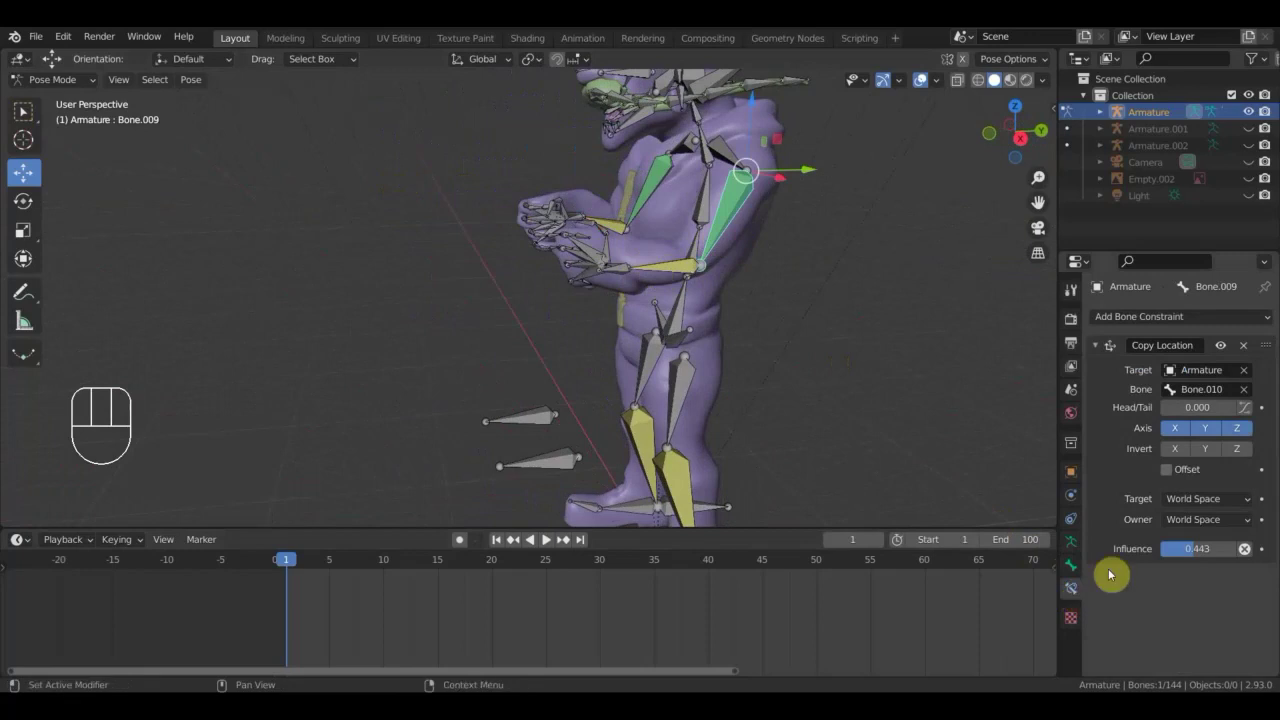
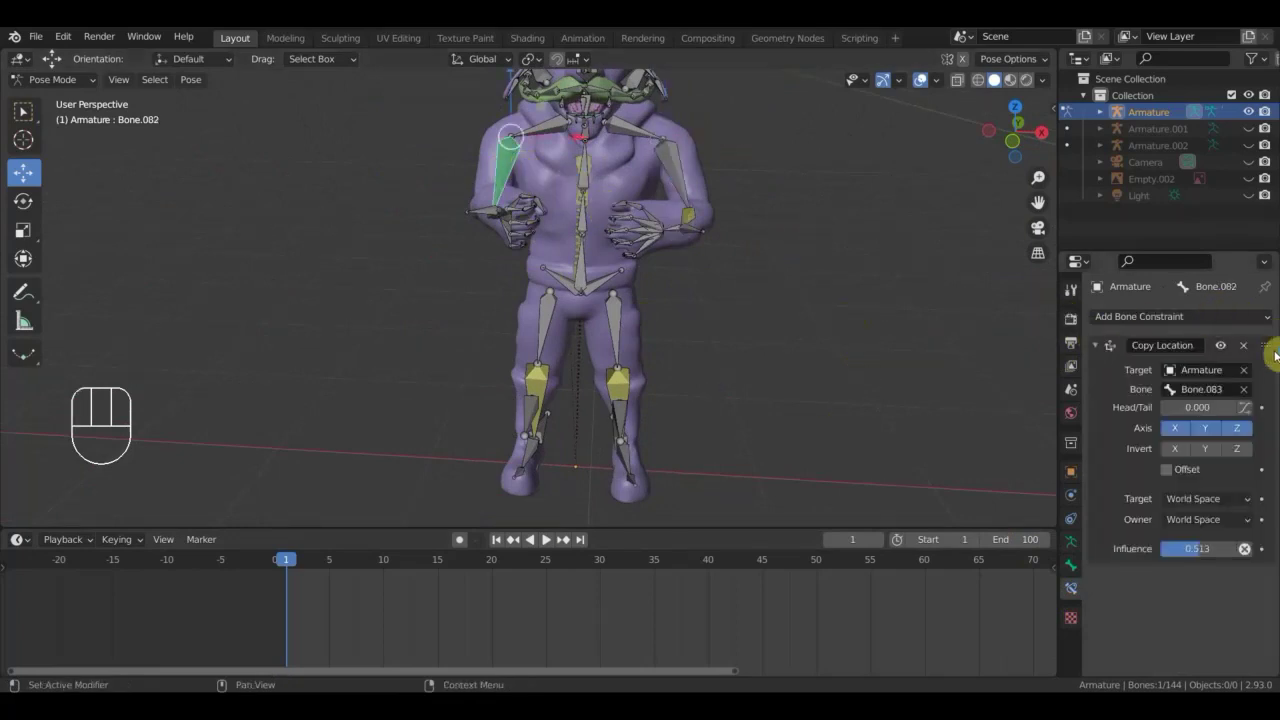
pyautogui.click(1251, 349)
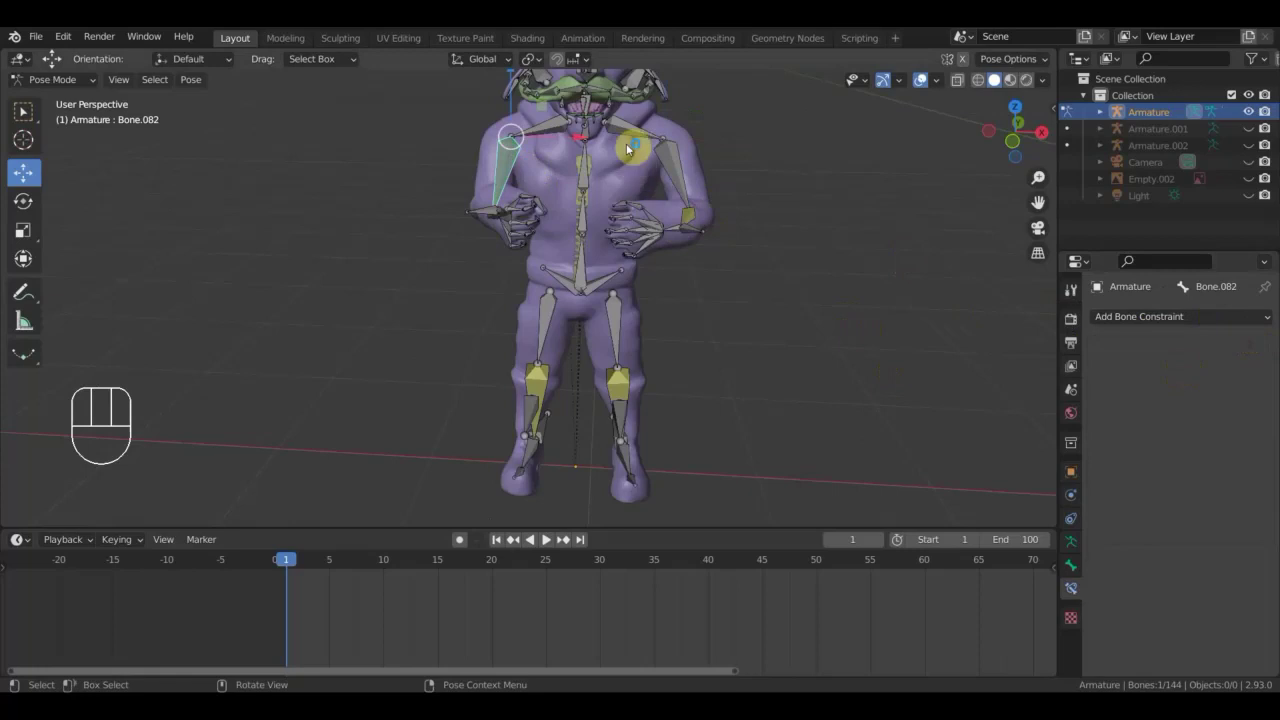
# Move the shoulder bones, including Bone.008, into position and view them from the back.
pyautogui.moveTo(638, 137); pyautogui.dragTo(763, 243)
pyautogui.moveTo(761, 274); pyautogui.dragTo(753, 307)
pyautogui.moveTo(753, 301); pyautogui.dragTo(742, 291)
pyautogui.press('g')
pyautogui.click(743, 291)
pyautogui.click(541, 212)
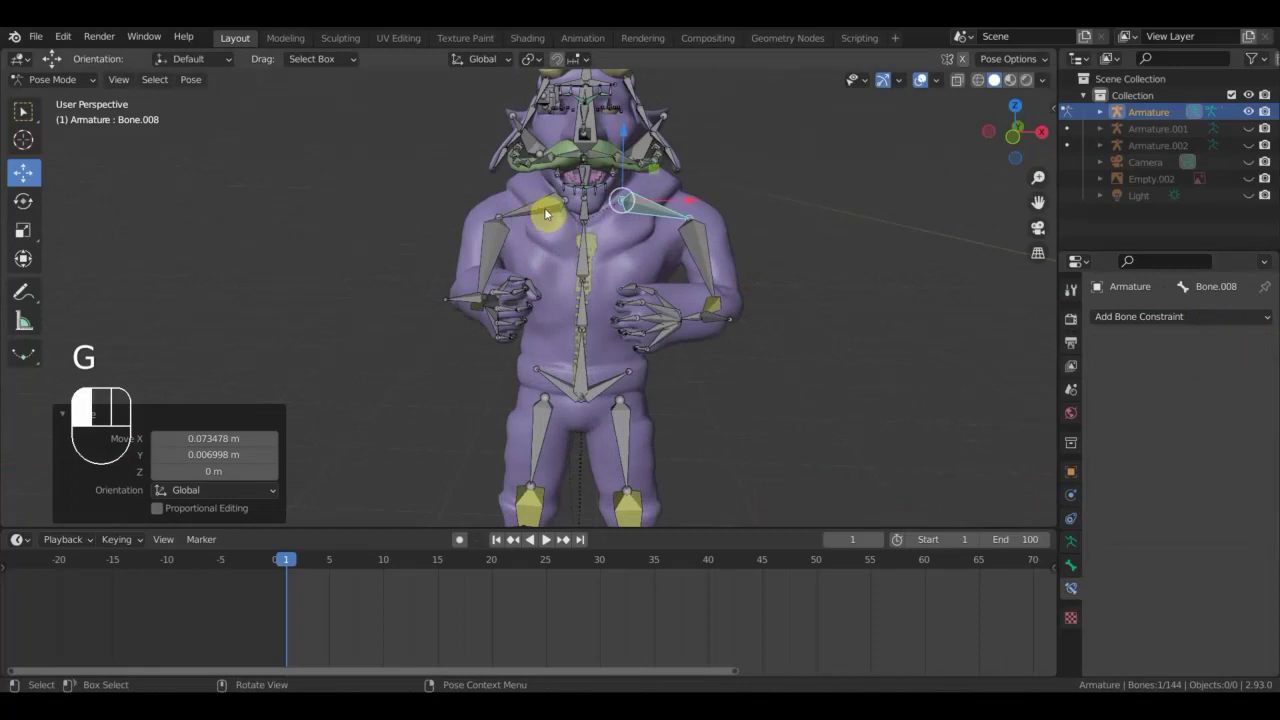
pyautogui.press('g')
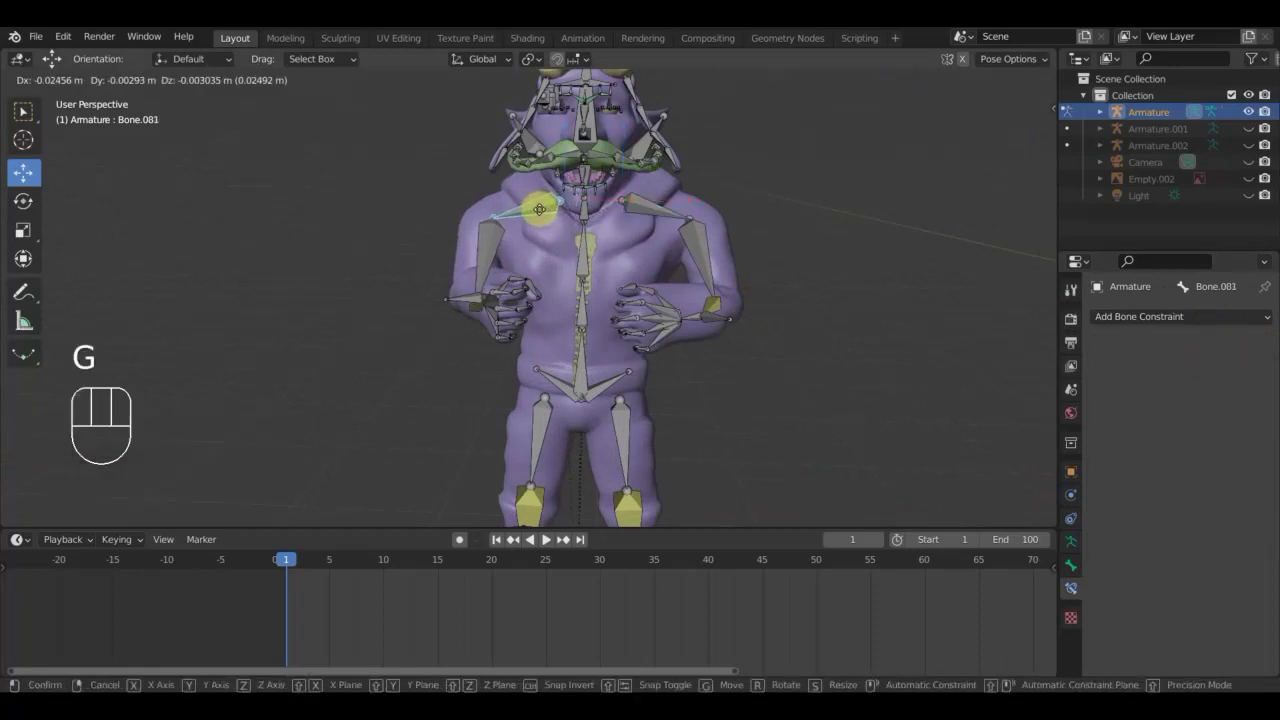
pyautogui.moveTo(696, 257); pyautogui.dragTo(380, 242)
pyautogui.moveTo(357, 283); pyautogui.dragTo(408, 310)
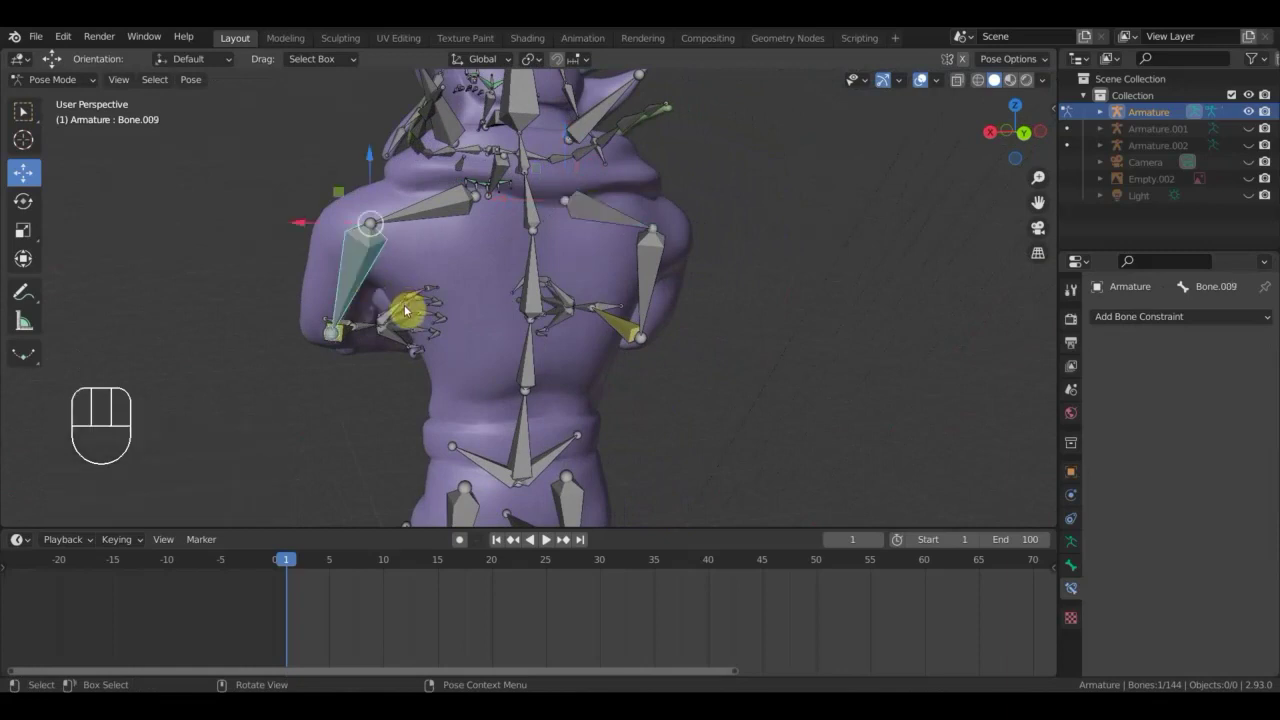
# Rotate shoulder bones Bone.009 and Bone.082, then tilt Bone.002 to lean the torso forward.
pyautogui.press('r')
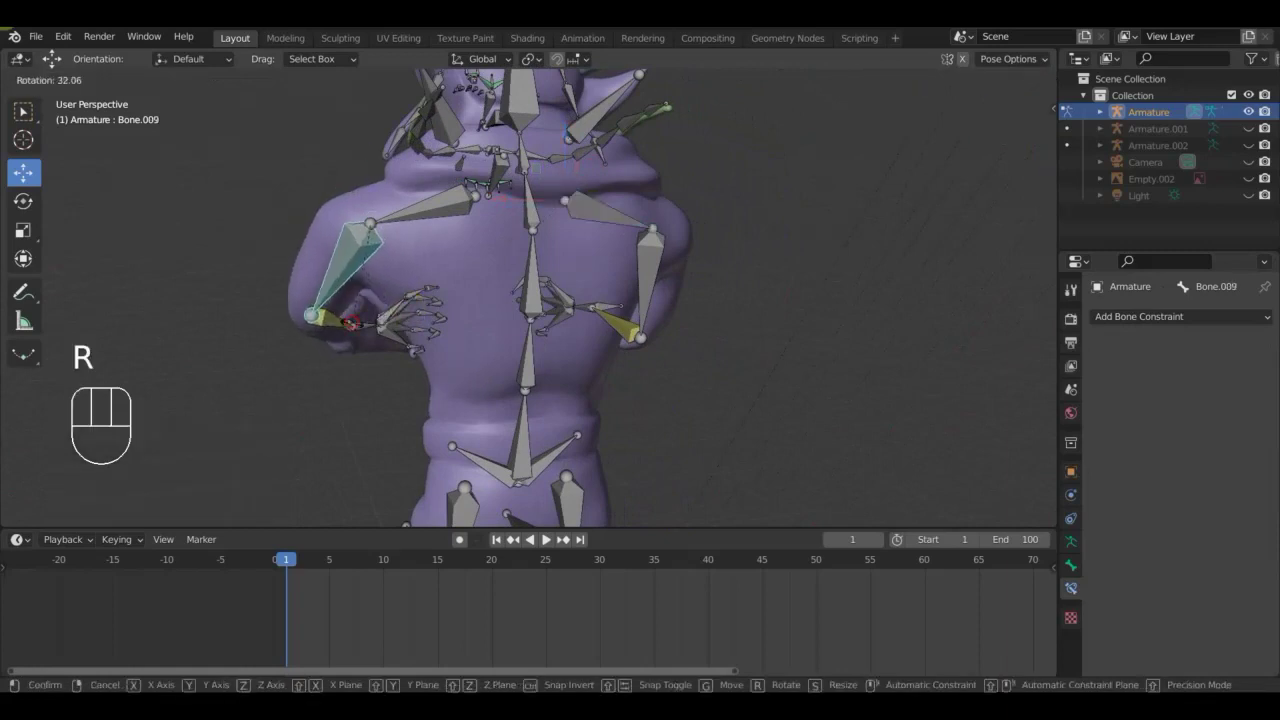
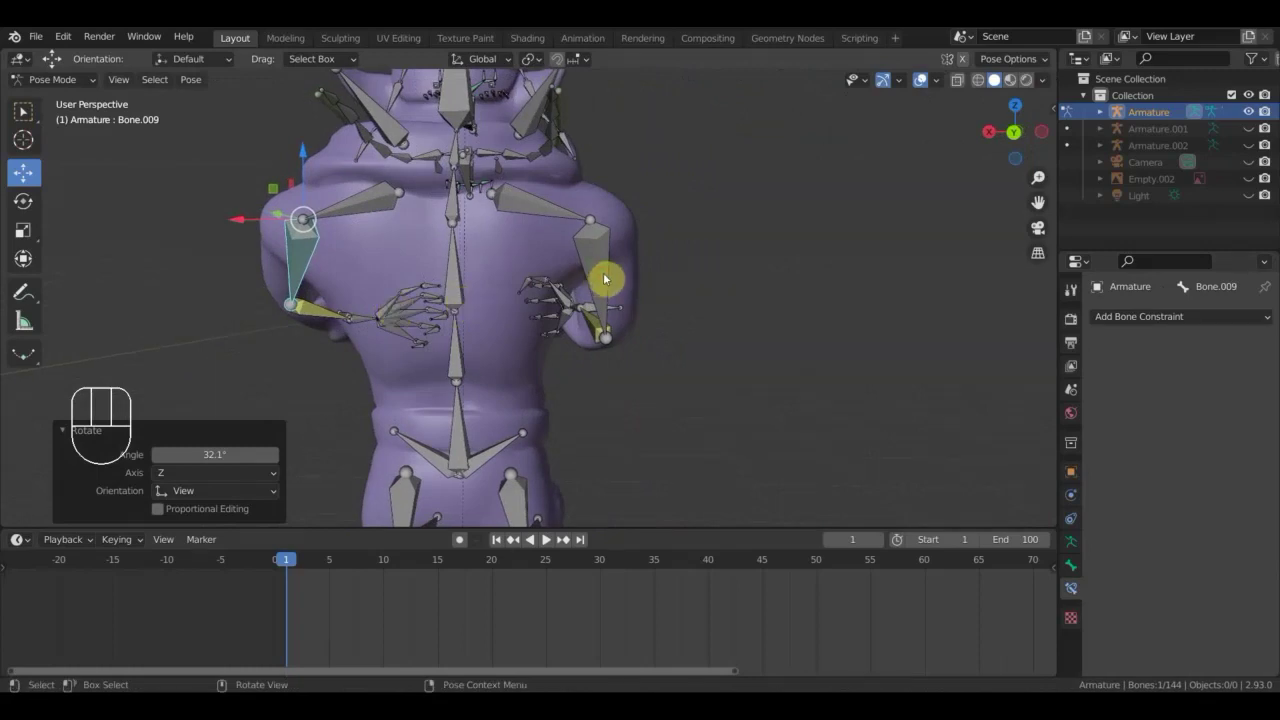
pyautogui.press('r')
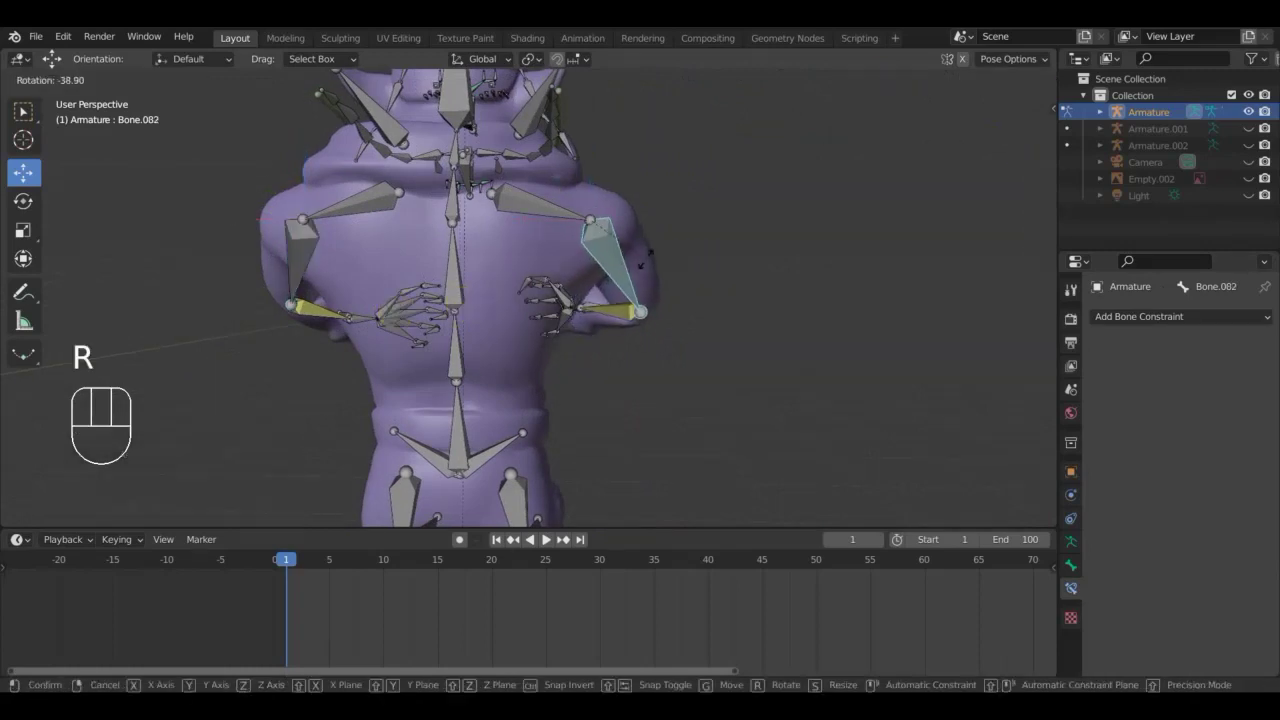
pyautogui.click(651, 263)
pyautogui.moveTo(569, 294); pyautogui.dragTo(447, 285)
pyautogui.moveTo(374, 284); pyautogui.dragTo(570, 365)
pyautogui.press('r')
pyautogui.click(559, 395)
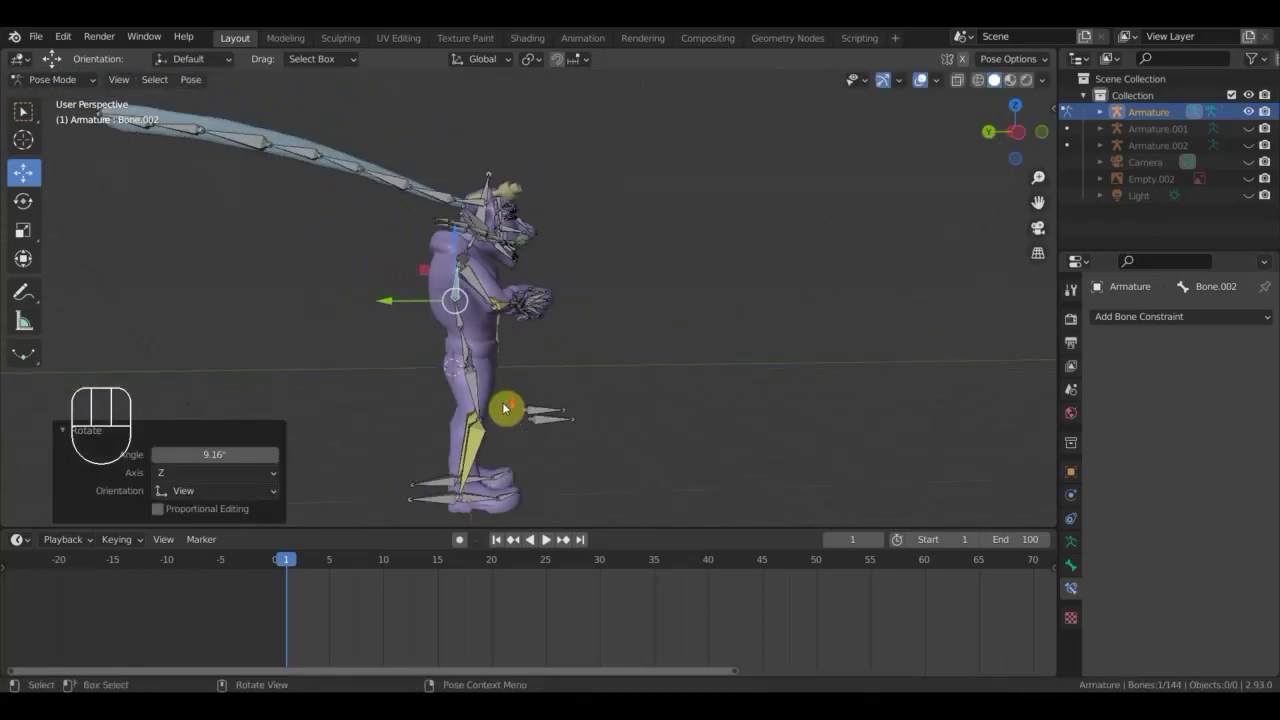
# From the side view, bend the thigh to raise the knee and move the first foot up and forward.
pyautogui.moveTo(429, 498); pyautogui.dragTo(411, 466)
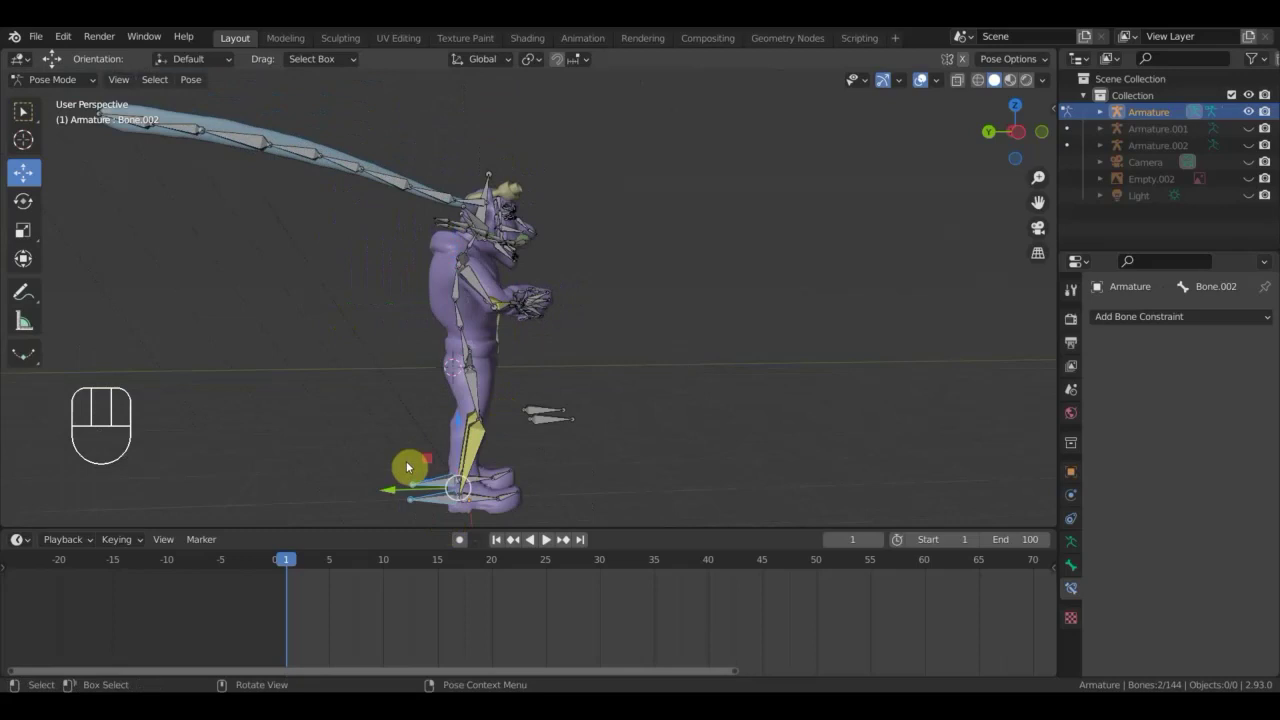
pyautogui.press('KP_3')
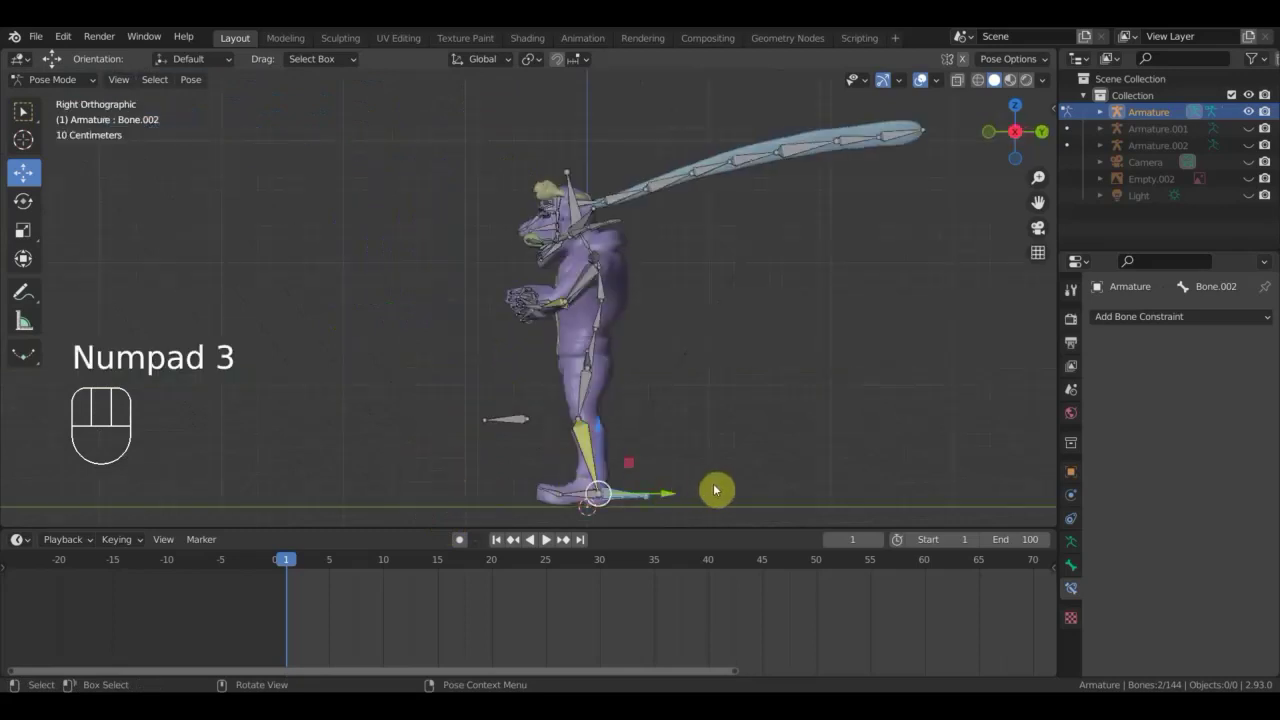
pyautogui.press('g')
pyautogui.click(640, 421)
pyautogui.press('r')
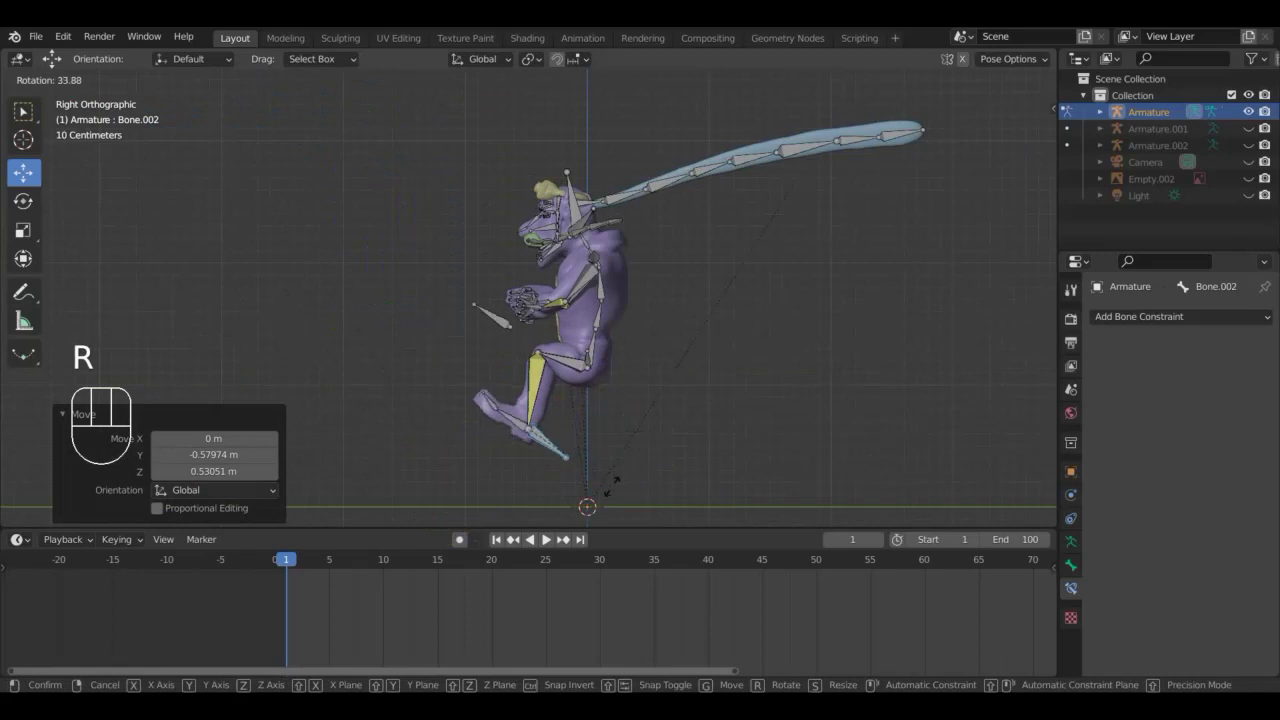
pyautogui.press('g')
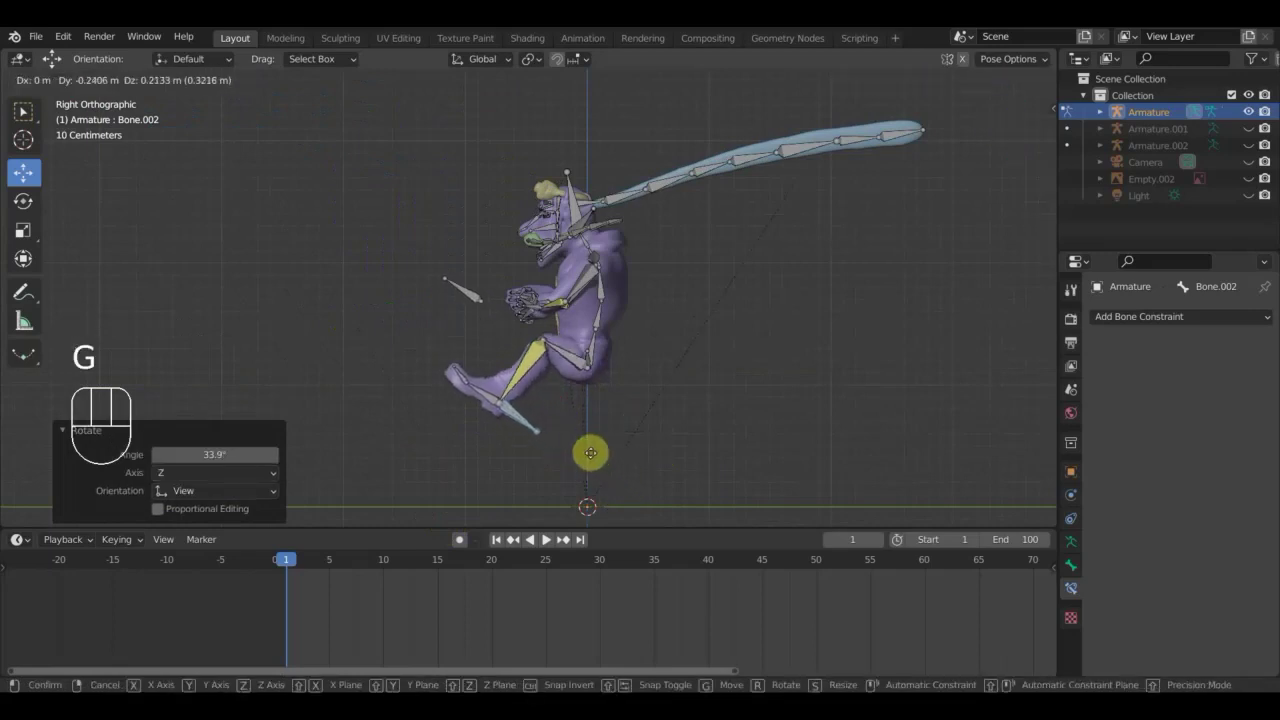
pyautogui.click(593, 458)
# Move both foot bones, Bone.107 and Bone.035, into their seated positions.
pyautogui.moveTo(675, 443); pyautogui.dragTo(668, 455)
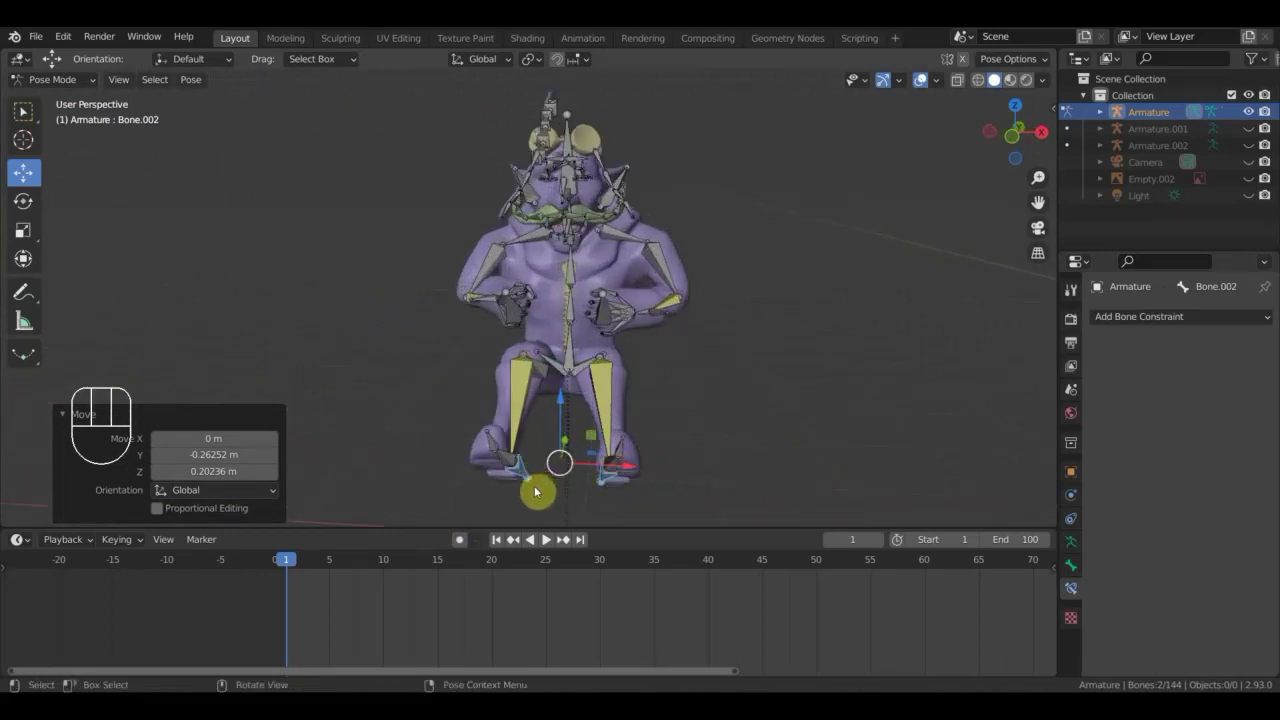
pyautogui.press('g')
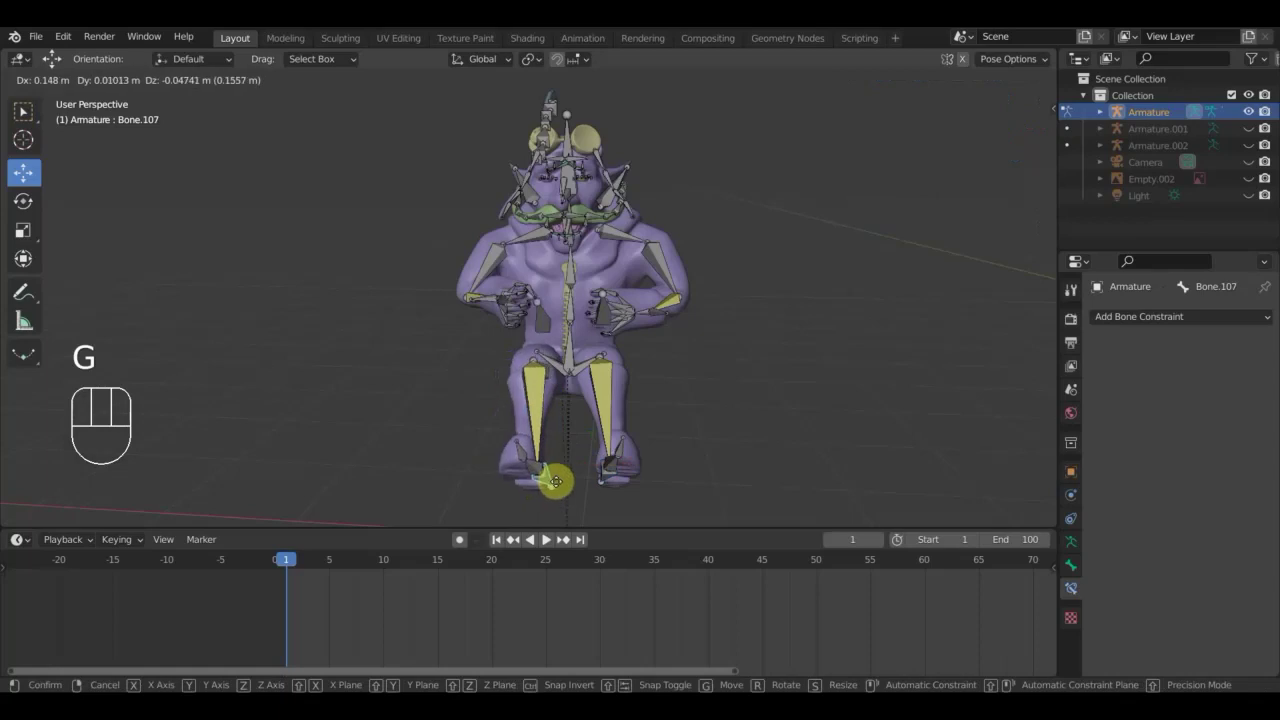
pyautogui.moveTo(603, 487); pyautogui.dragTo(683, 493)
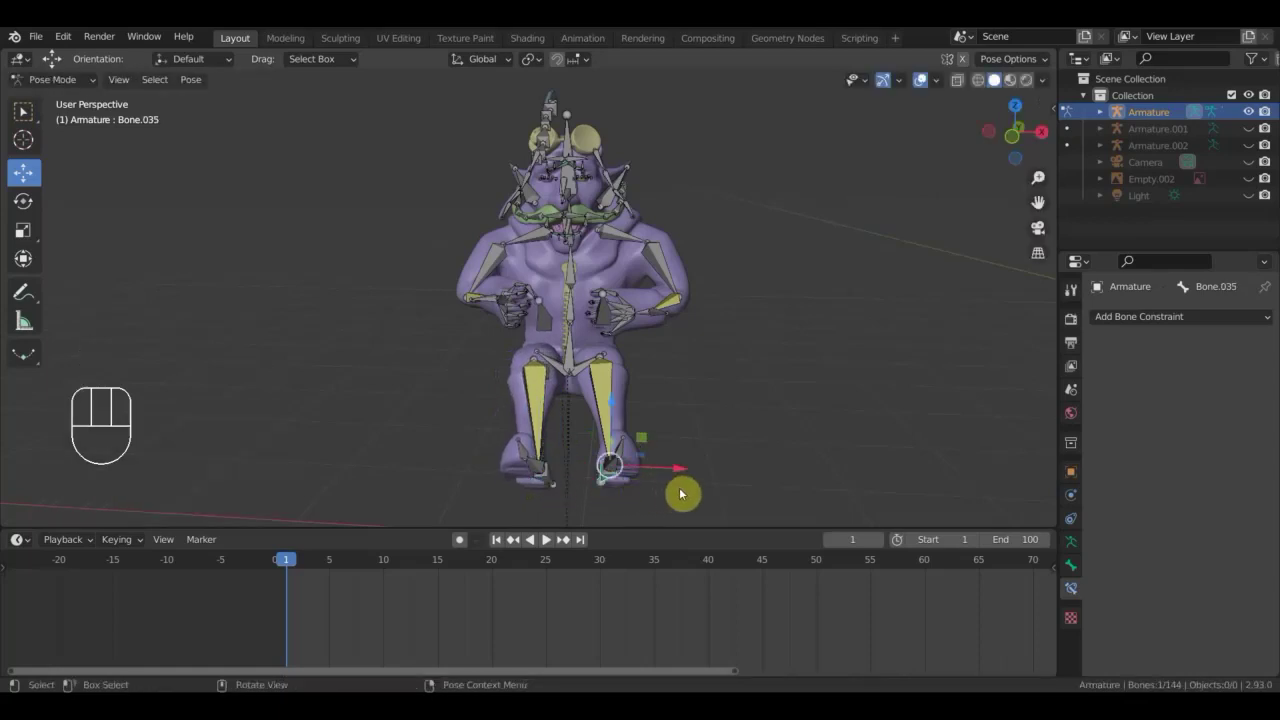
pyautogui.press('g')
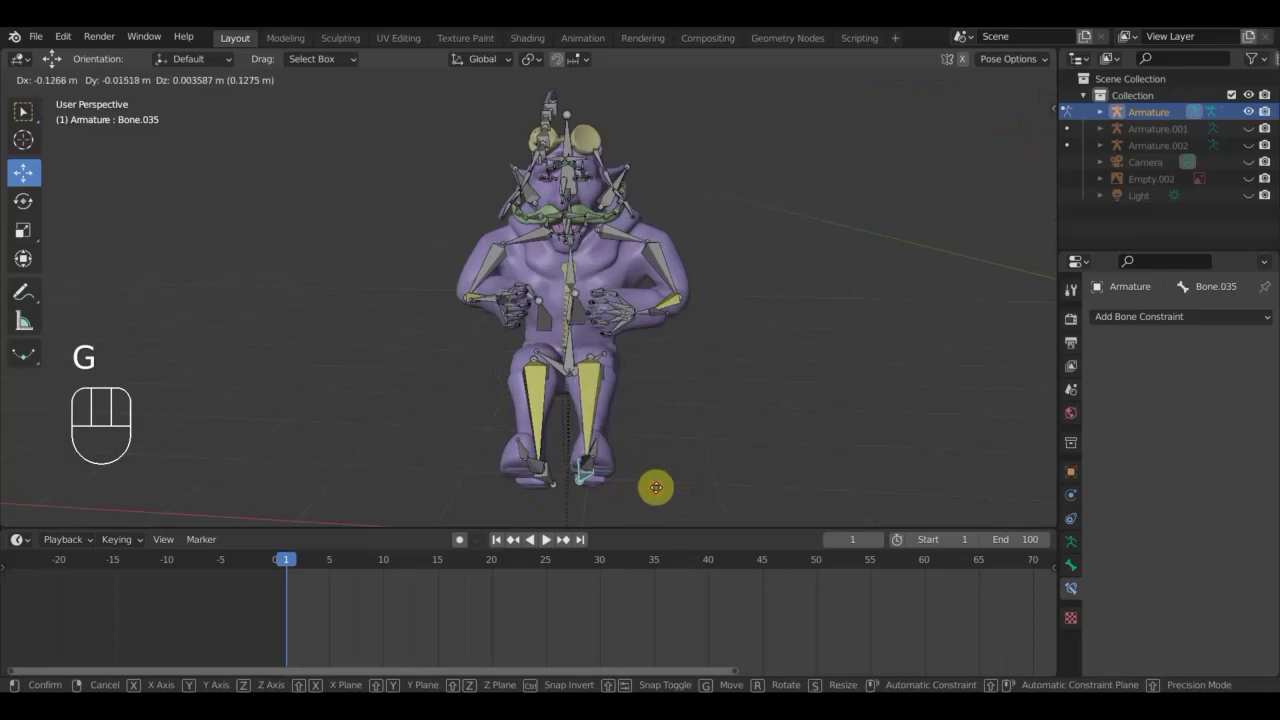
pyautogui.click(660, 492)
pyautogui.scroll(3)
pyautogui.moveTo(536, 489); pyautogui.dragTo(436, 461)
# Rotate the lower and upper spine bones to hunch the torso forward.
pyautogui.scroll(-3)
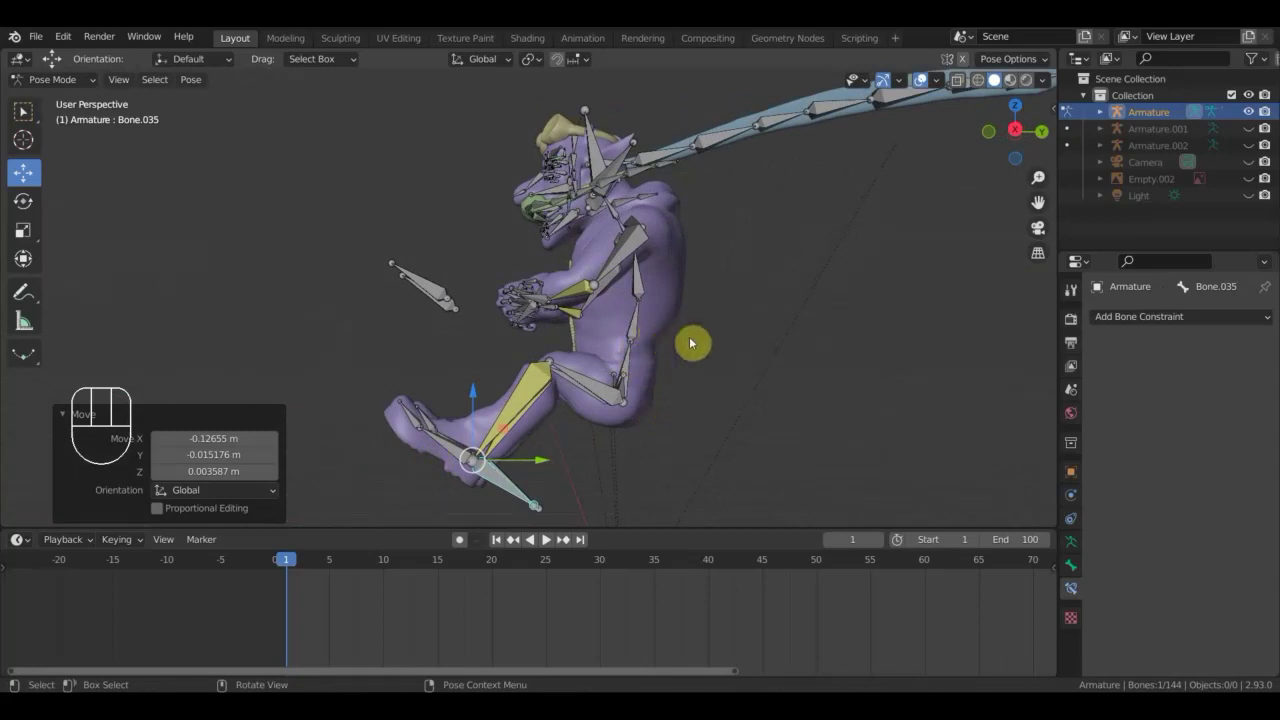
pyautogui.press('r')
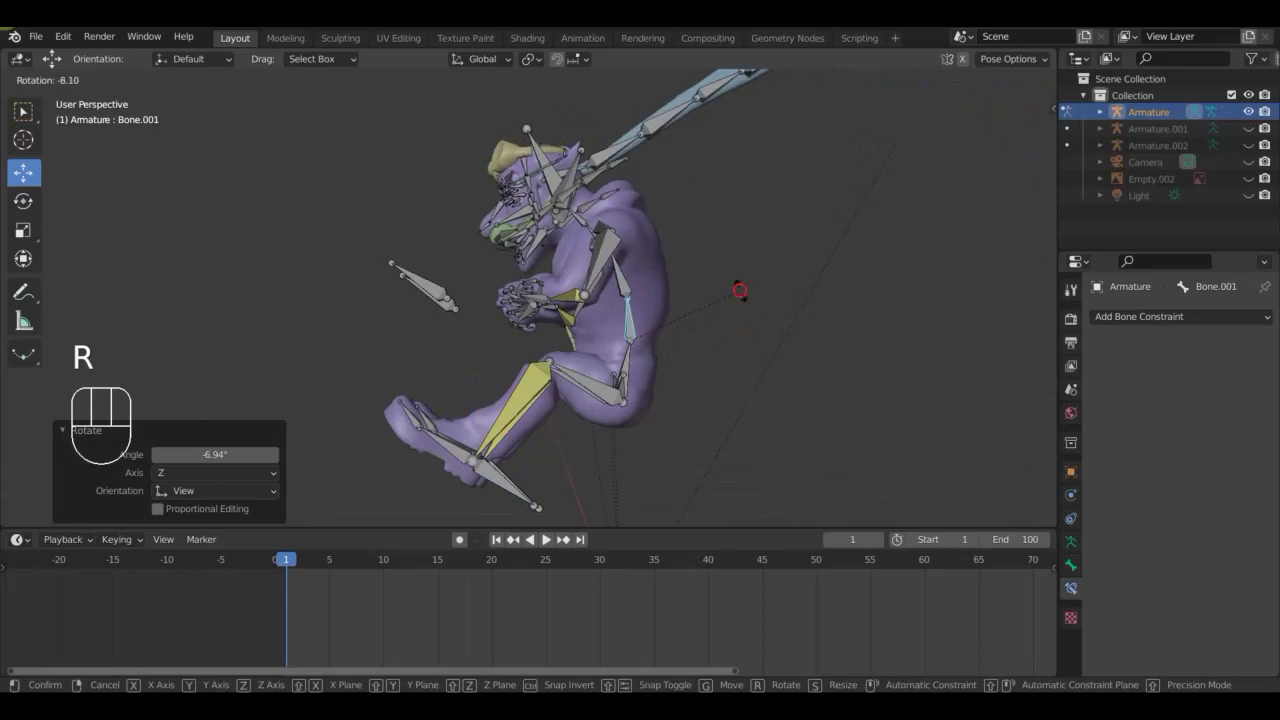
pyautogui.click(745, 295)
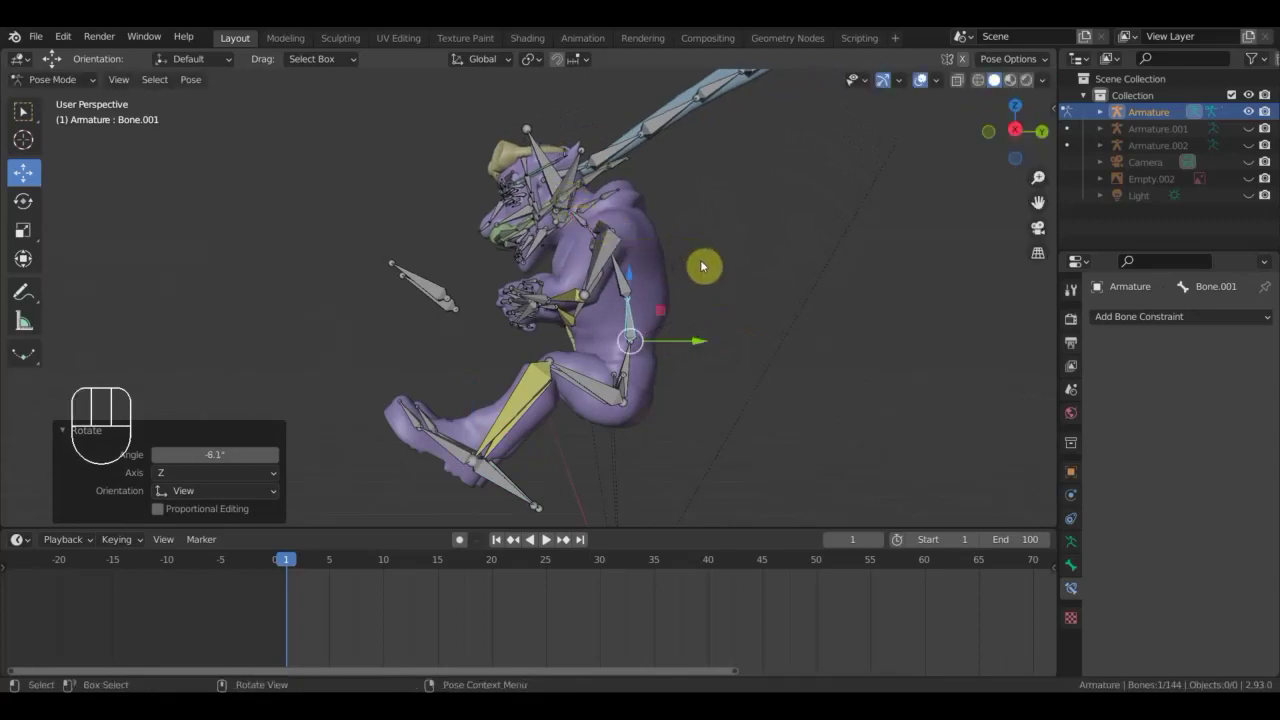
pyautogui.press('r')
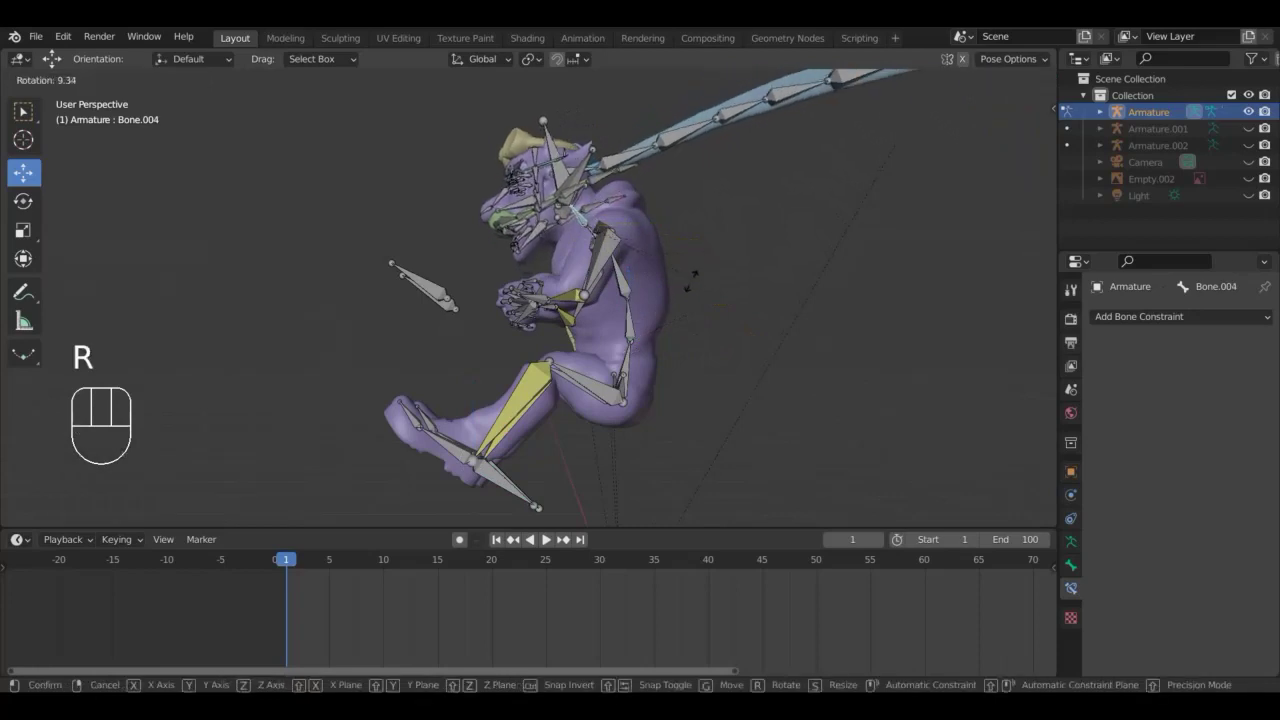
pyautogui.click(683, 298)
# Move the collar bones inward from the front view to narrow the shoulders.
pyautogui.moveTo(748, 347); pyautogui.dragTo(865, 350)
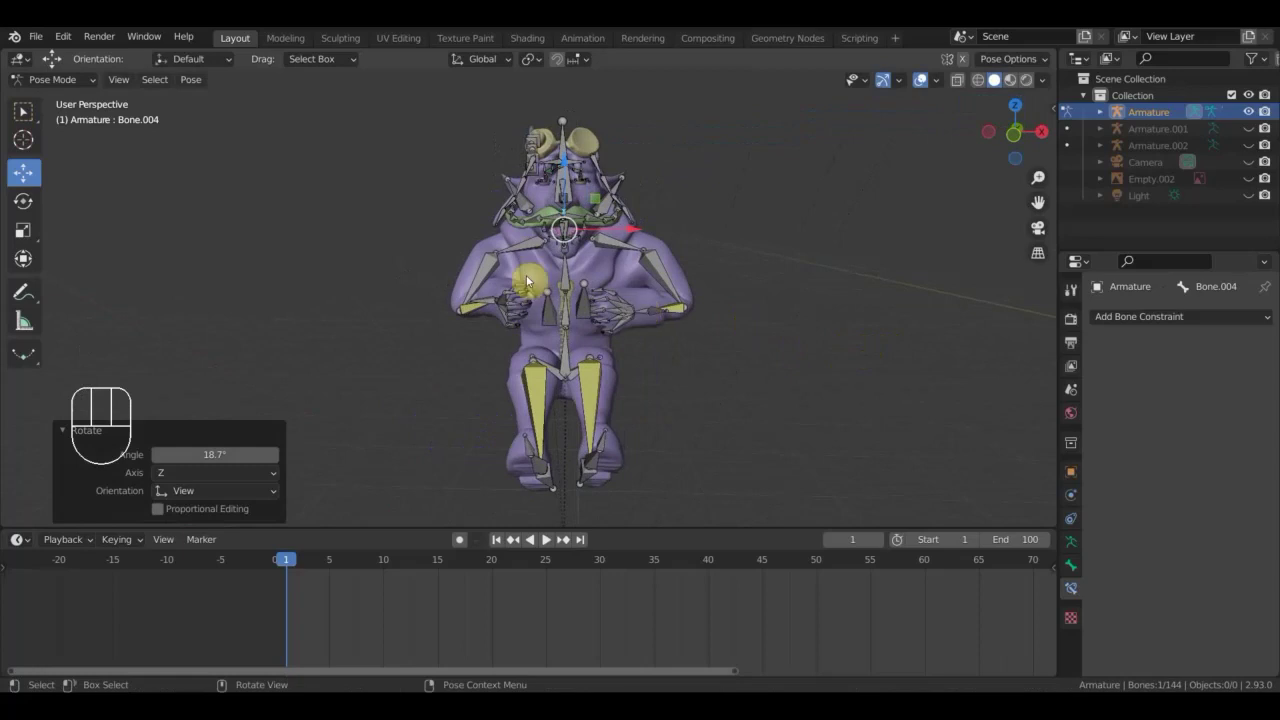
pyautogui.moveTo(539, 247); pyautogui.dragTo(557, 253)
pyautogui.press('g')
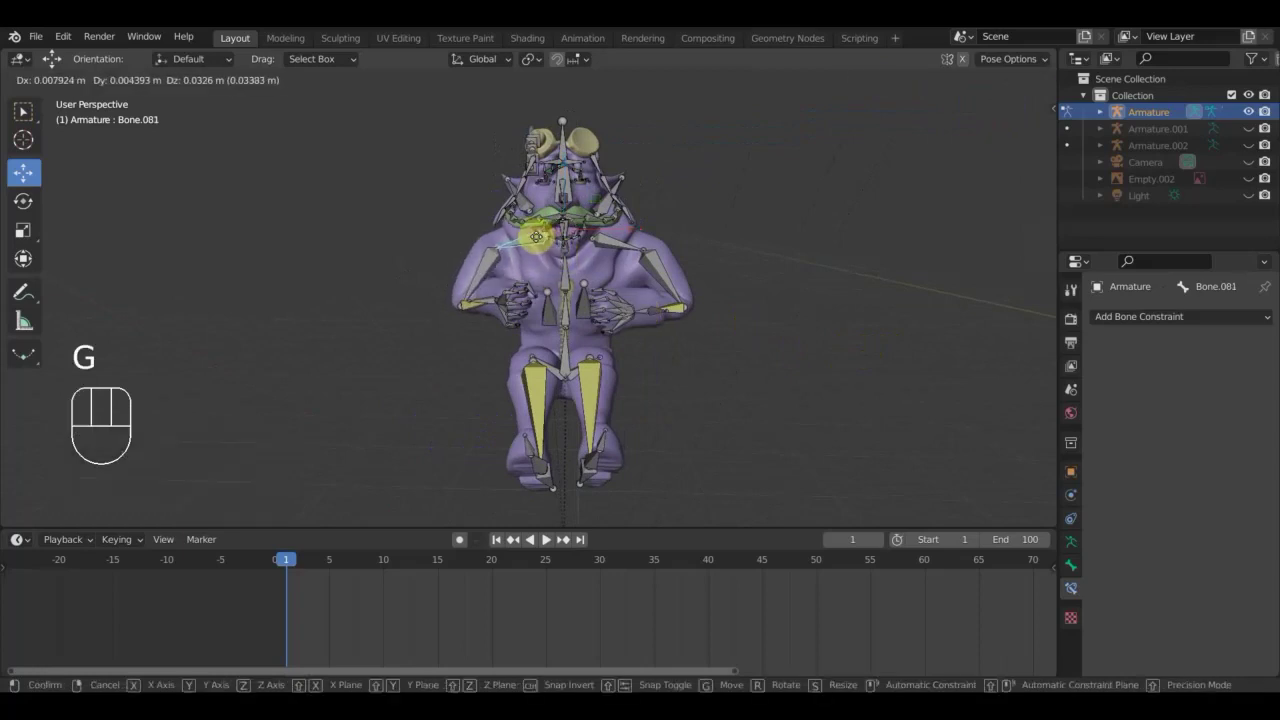
pyautogui.click(536, 238)
pyautogui.moveTo(614, 249); pyautogui.dragTo(627, 250)
pyautogui.press('g')
pyautogui.moveTo(631, 245); pyautogui.dragTo(589, 271)
pyautogui.moveTo(577, 302); pyautogui.dragTo(768, 450)
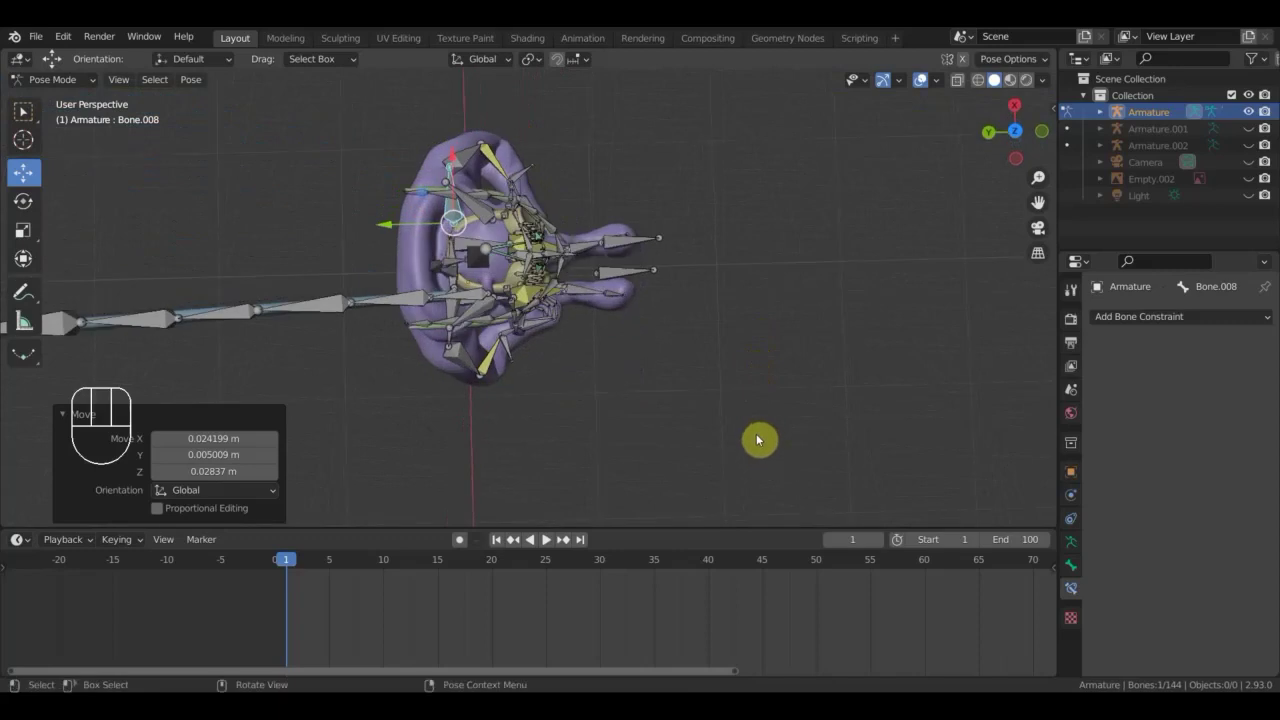
# Rotate both shoulder bones from the top view and check the seated pose from the front.
pyautogui.press('KP_7')
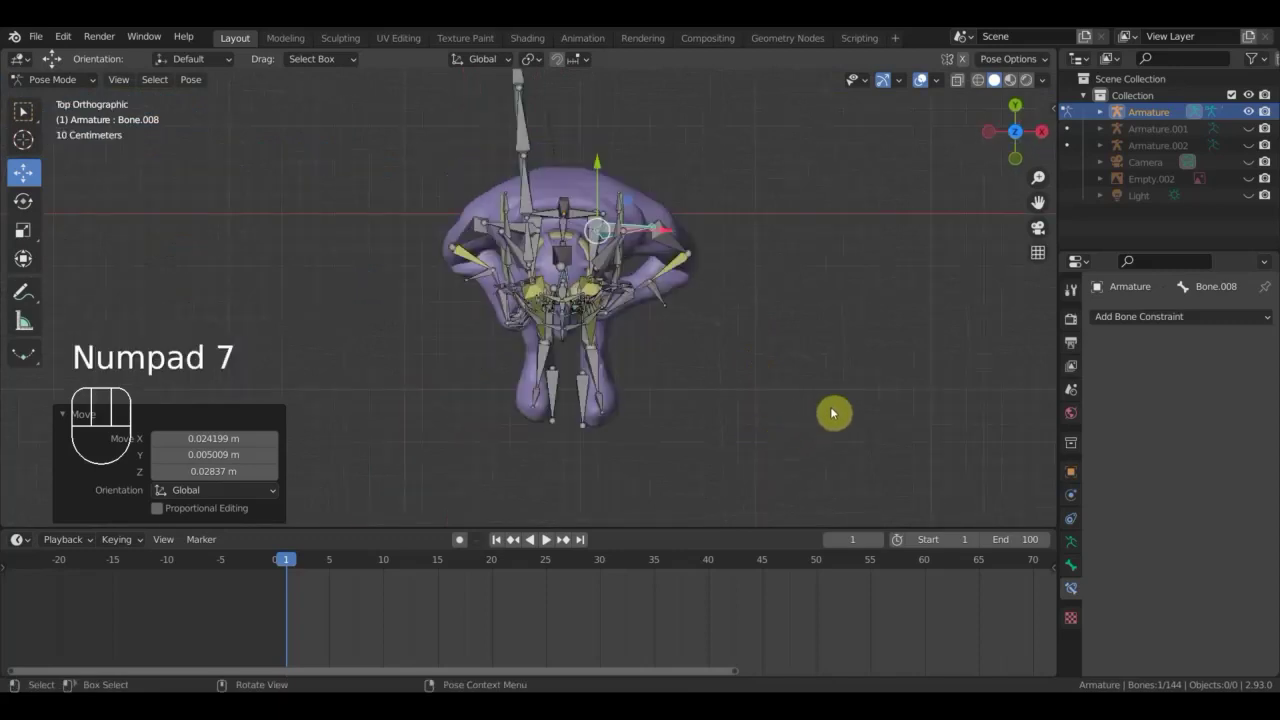
pyautogui.press('r')
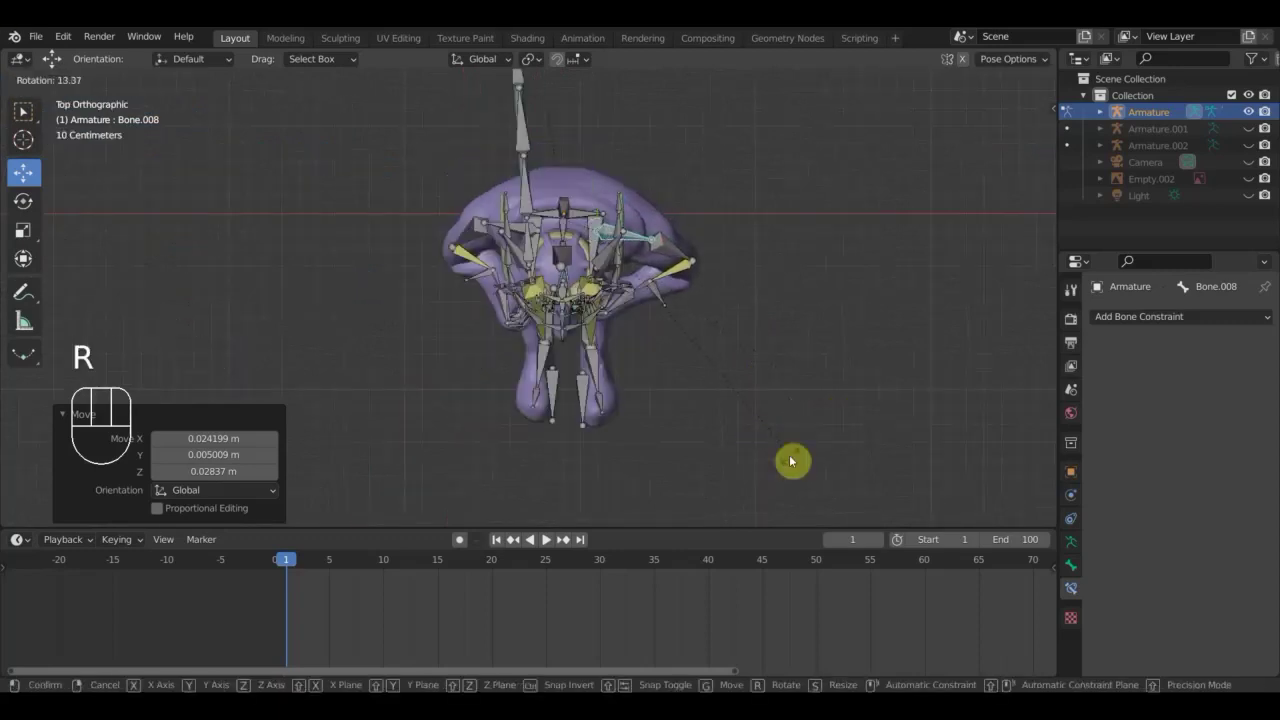
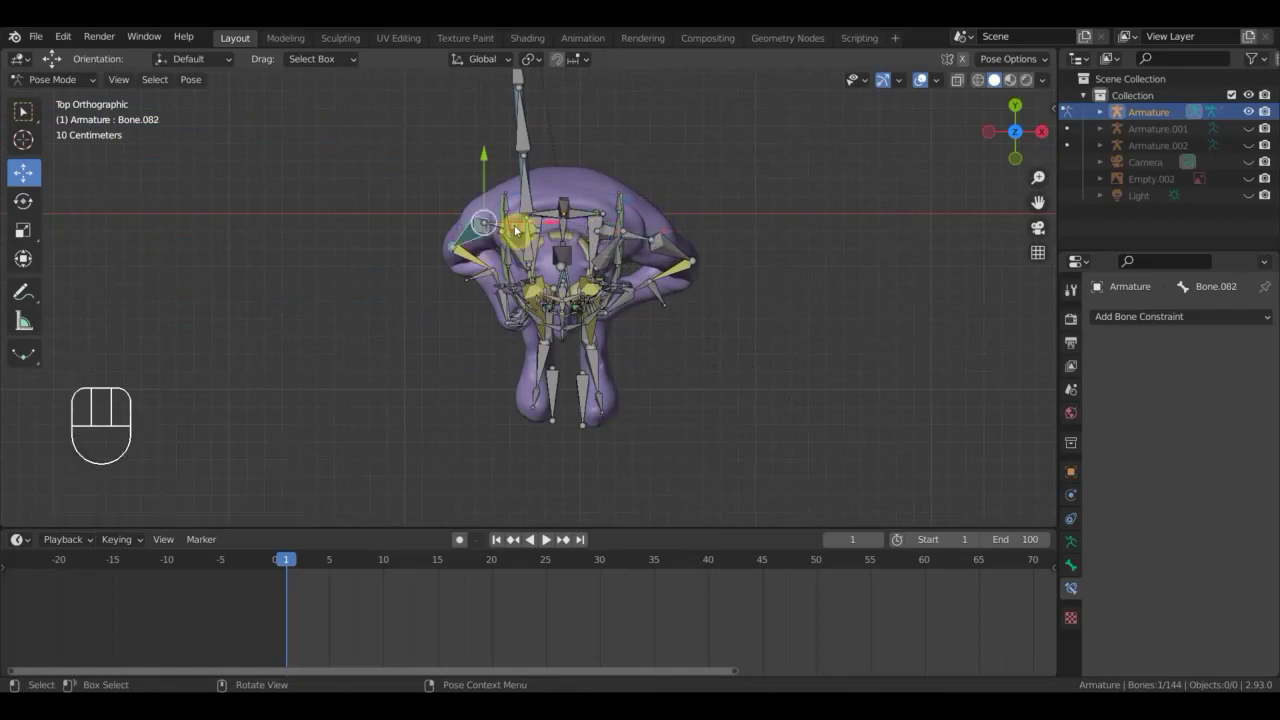
pyautogui.press('r')
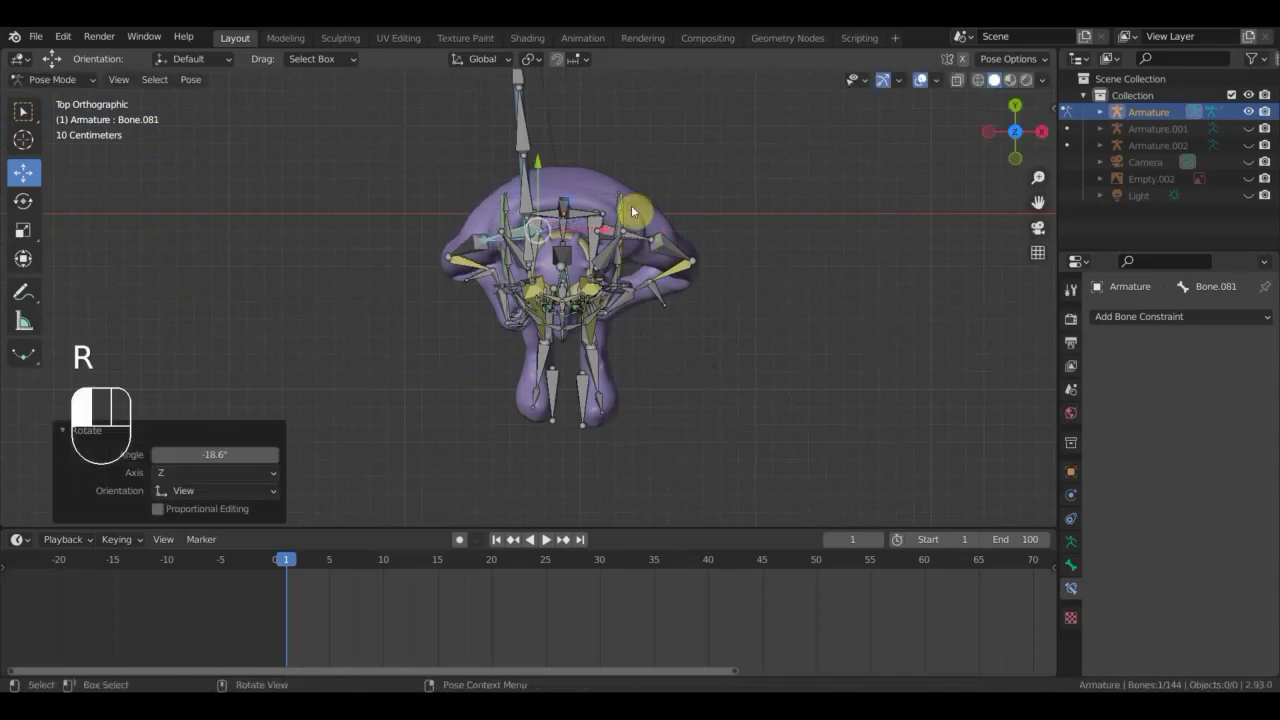
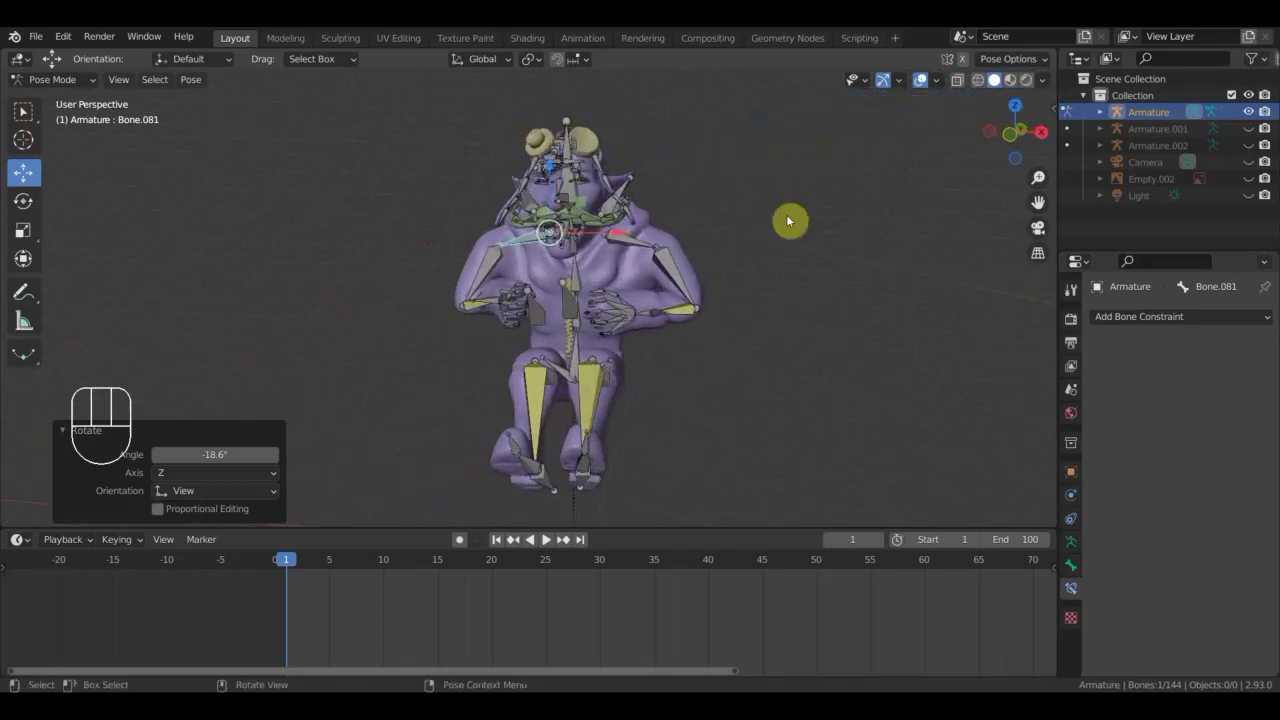
pyautogui.moveTo(658, 351); pyautogui.dragTo(649, 351)
pyautogui.press('KP_1')
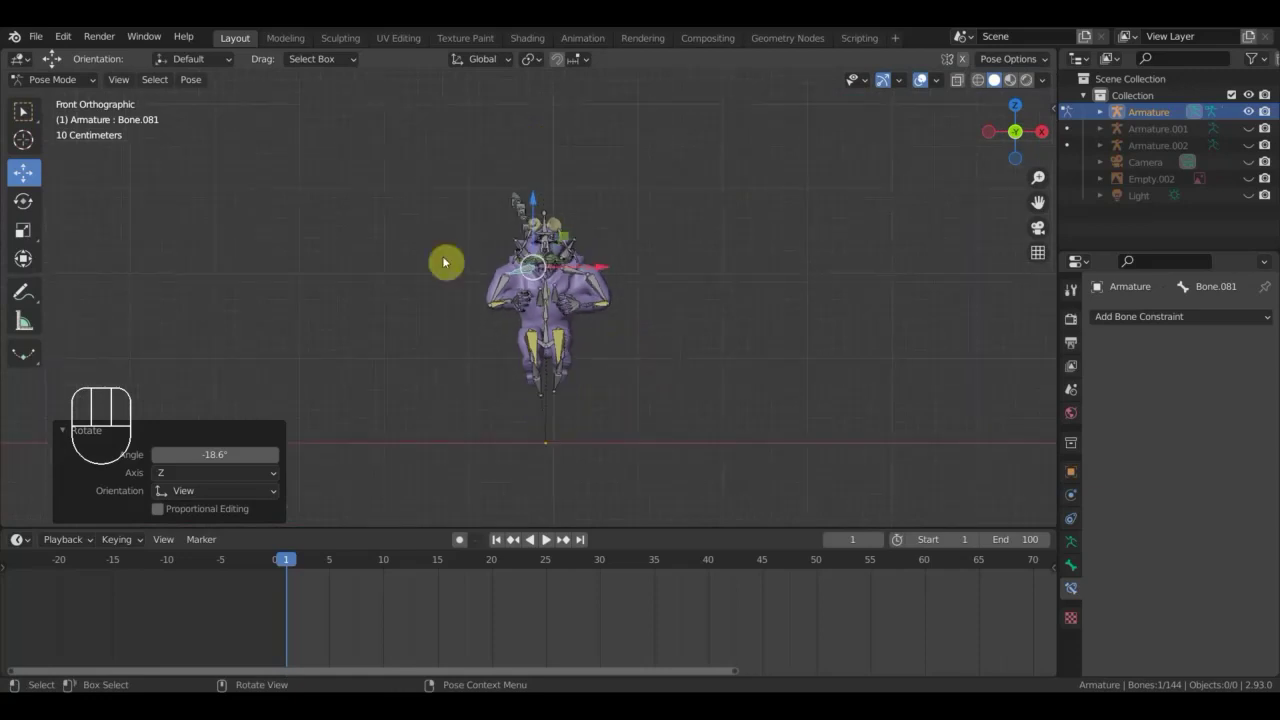
# Return to Object Mode and unhide the aircraft and its rigs with Alt+H.
pyautogui.moveTo(60, 84); pyautogui.dragTo(79, 111)
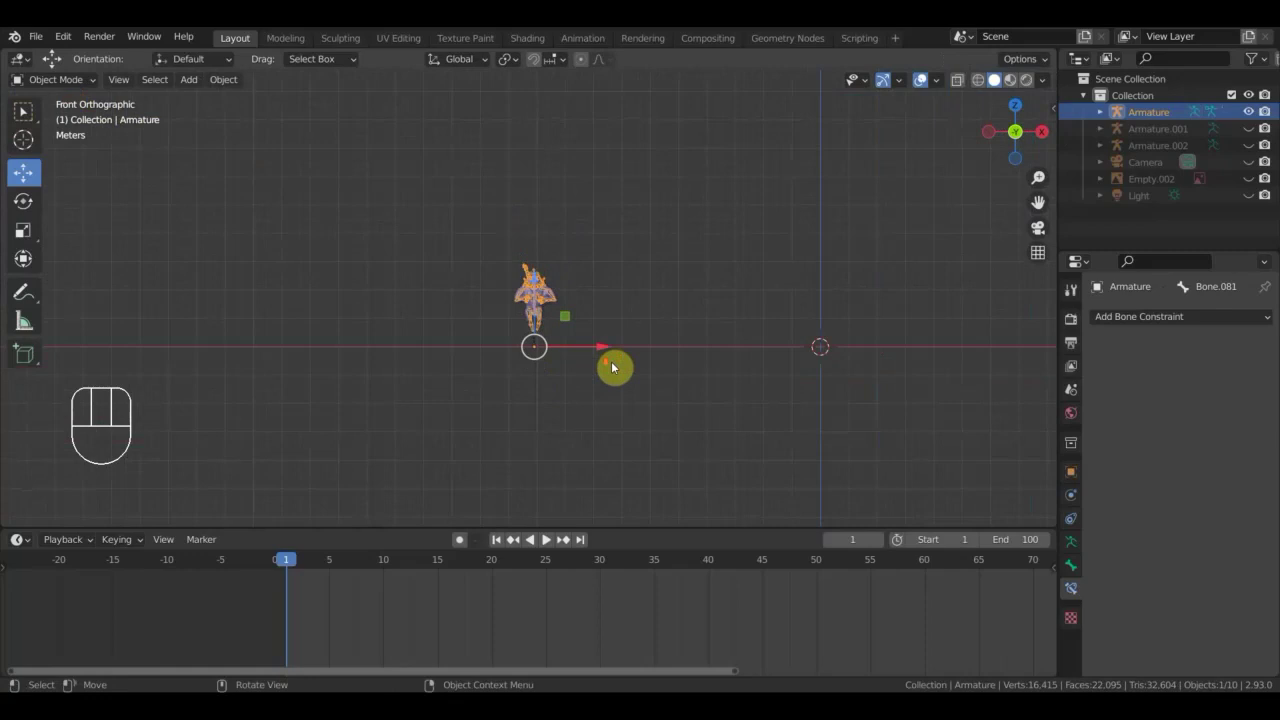
pyautogui.moveTo(516, 385); pyautogui.dragTo(441, 401)
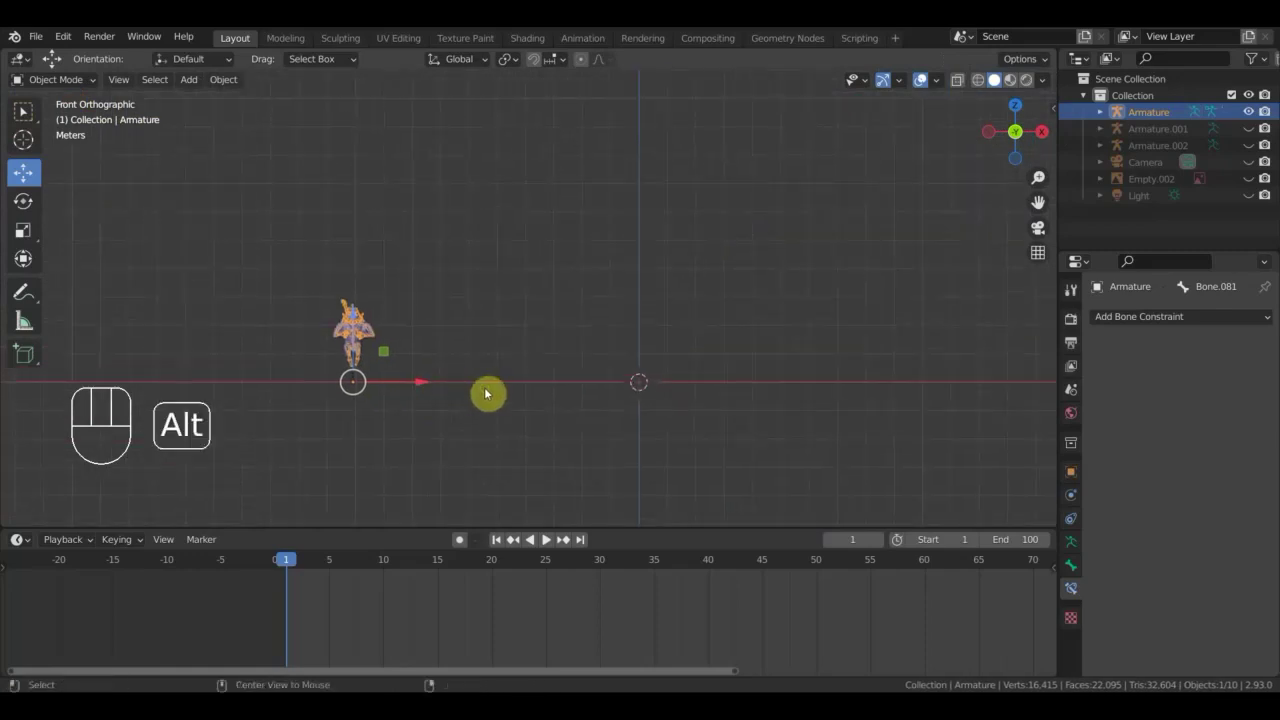
pyautogui.press('alt+h')
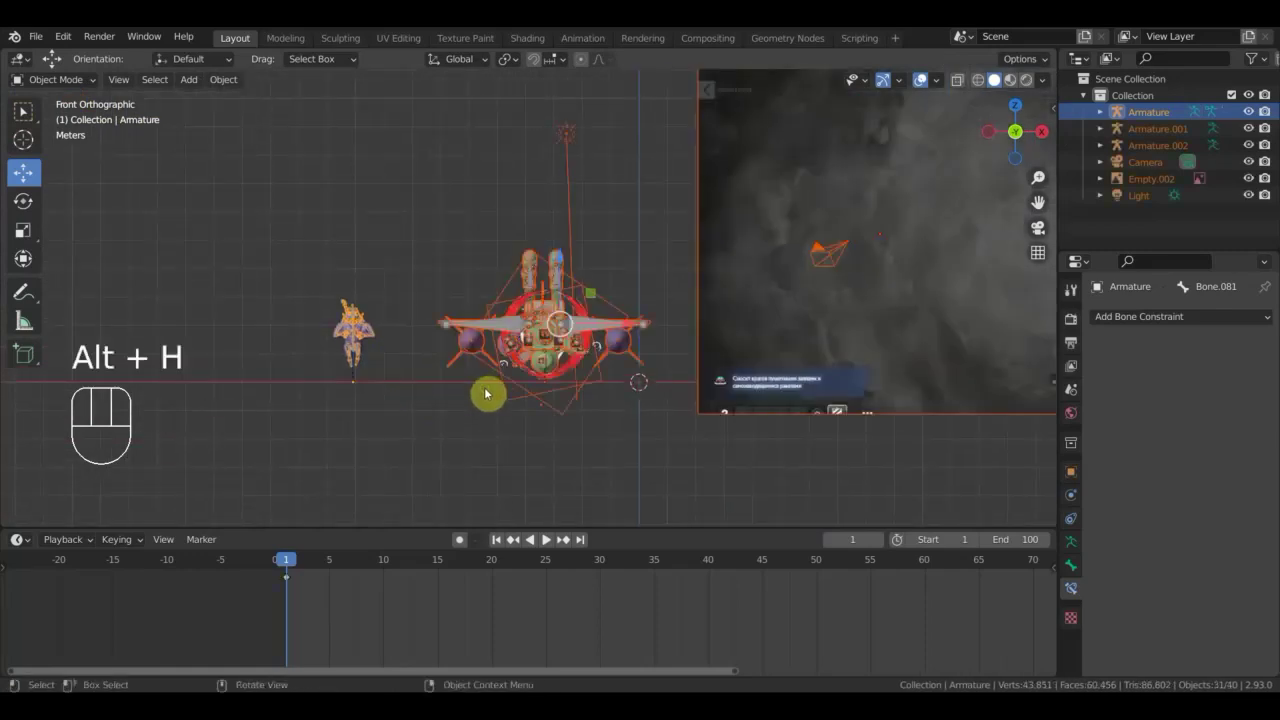
pyautogui.moveTo(497, 411); pyautogui.dragTo(532, 396)
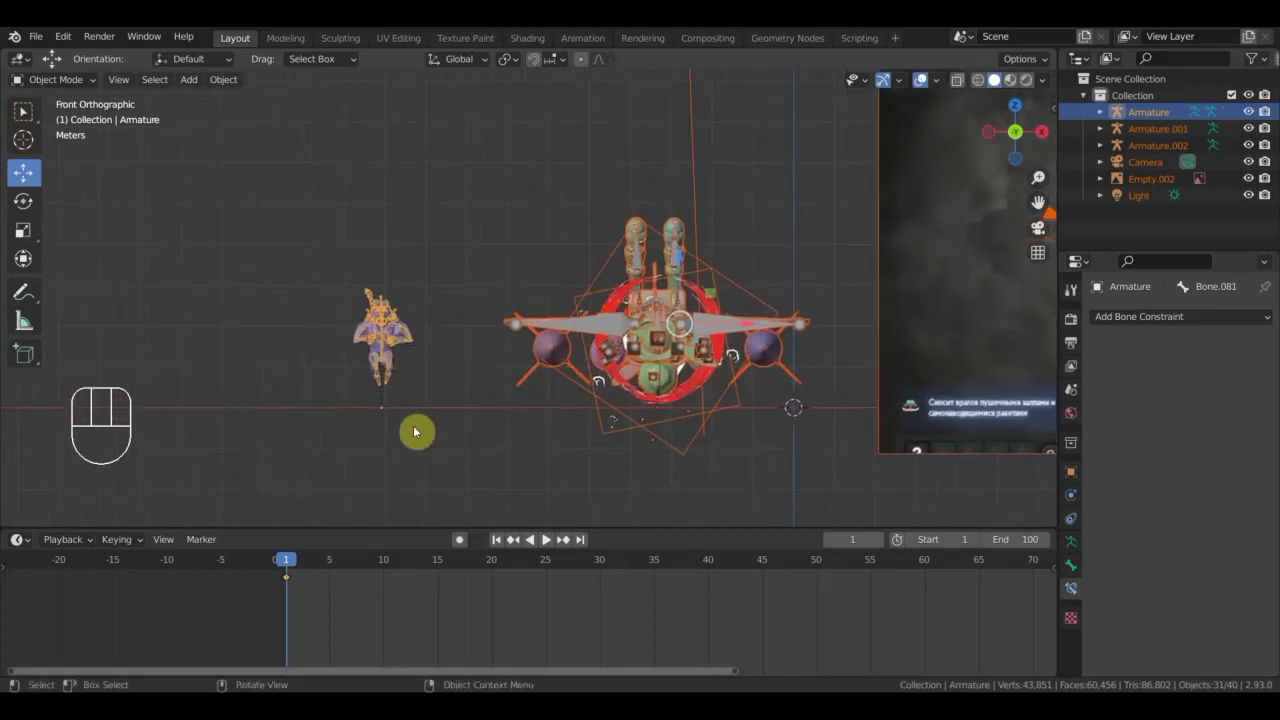
pyautogui.moveTo(421, 429); pyautogui.dragTo(316, 258)
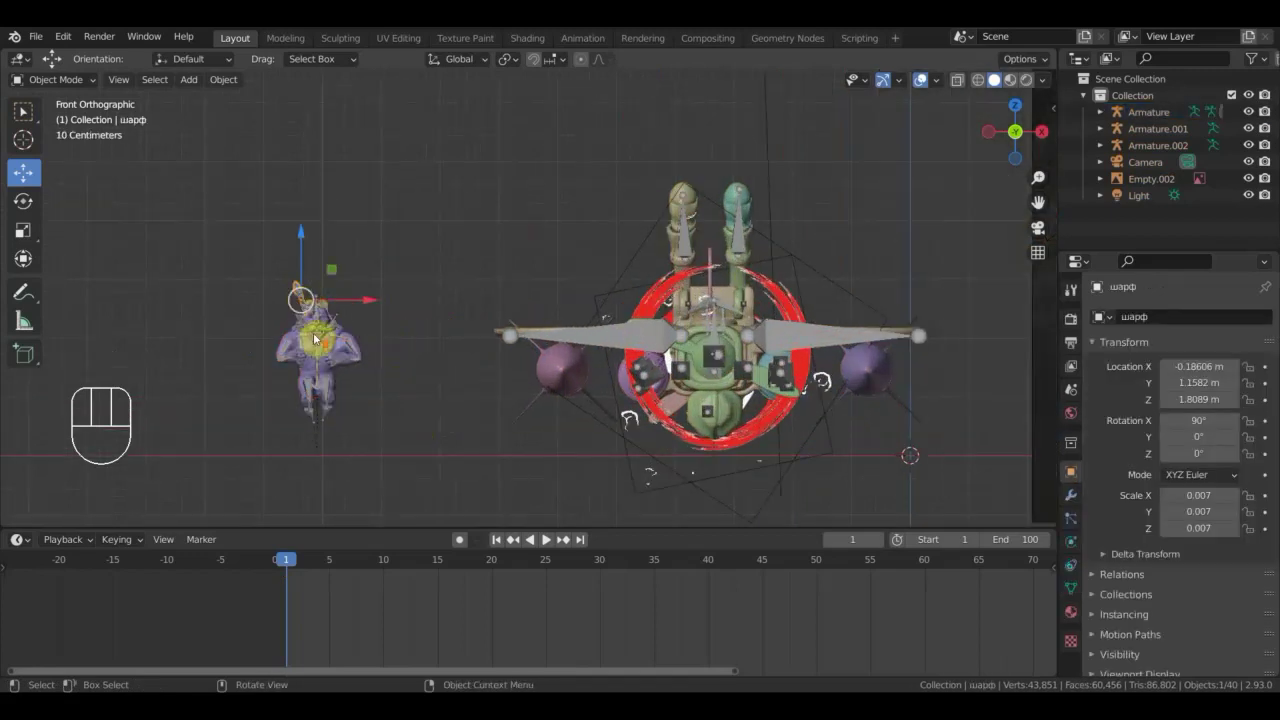
# Select Armature.001 and Armature.002 with the pilot rig and enter Pose Mode on all three.
pyautogui.click(224, 381)
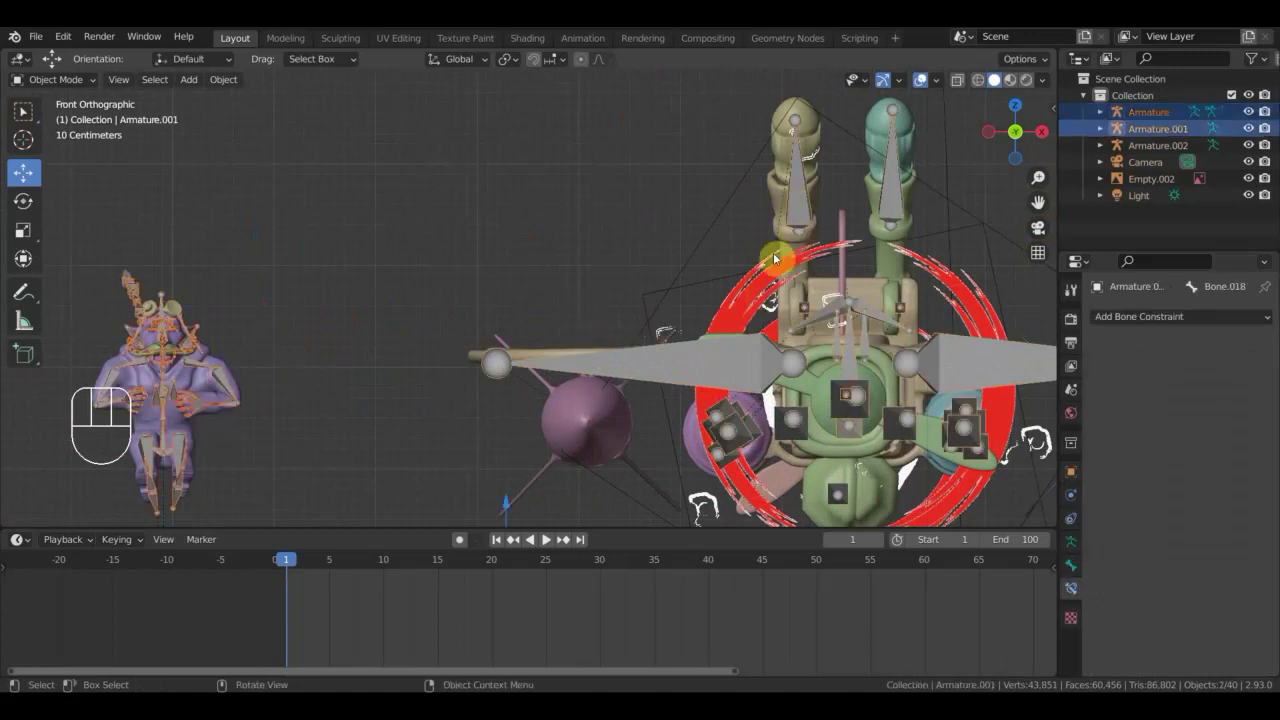
pyautogui.moveTo(835, 449); pyautogui.dragTo(759, 444)
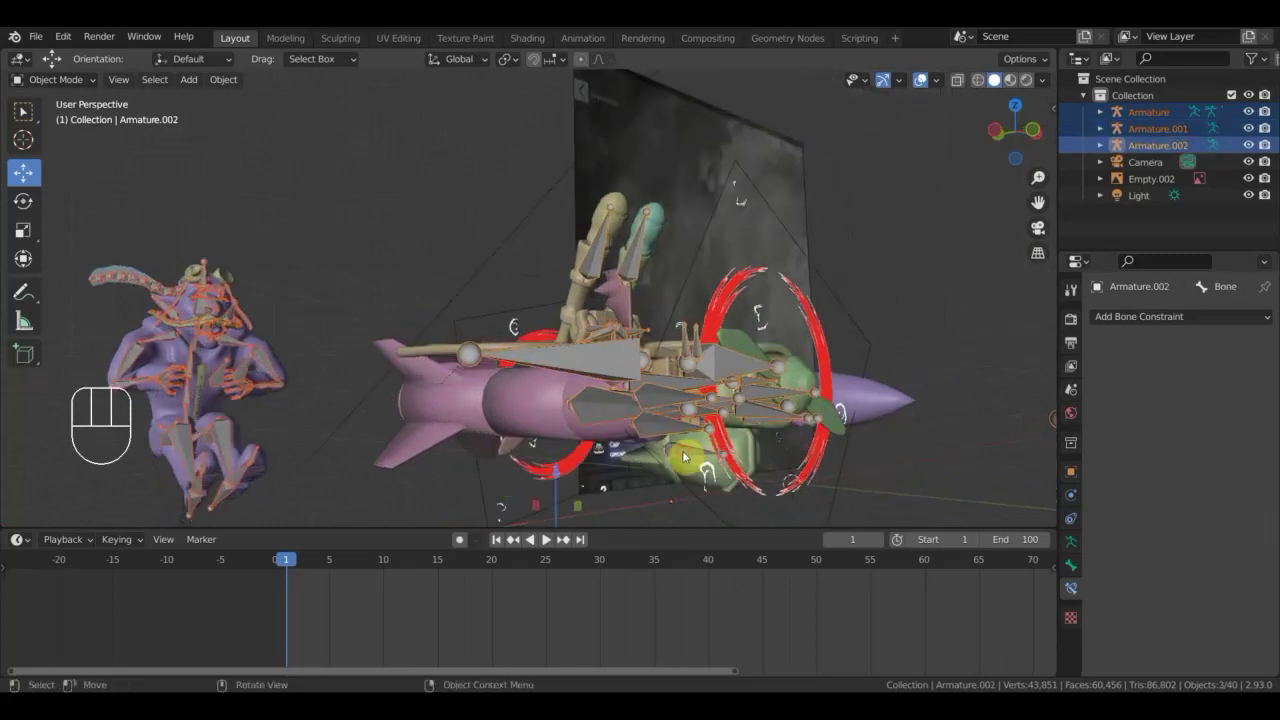
pyautogui.moveTo(689, 483); pyautogui.dragTo(645, 490)
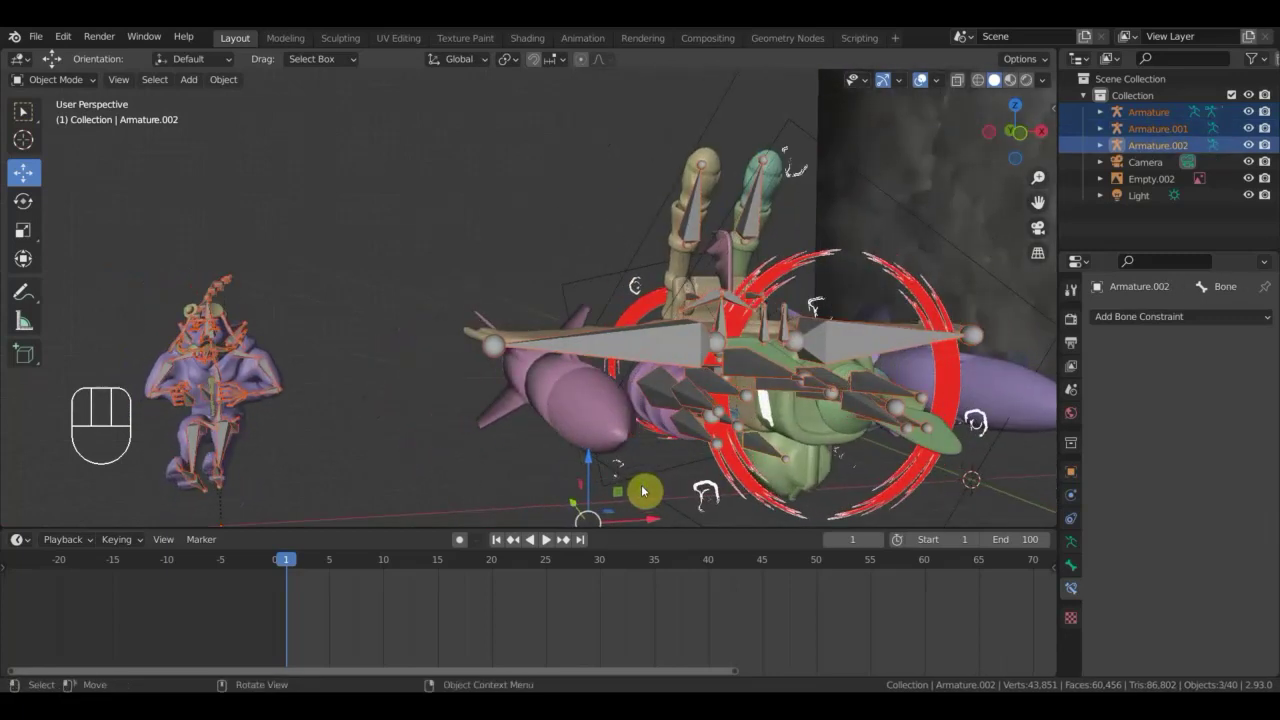
pyautogui.moveTo(76, 84); pyautogui.dragTo(71, 105)
pyautogui.moveTo(79, 84); pyautogui.dragTo(79, 145)
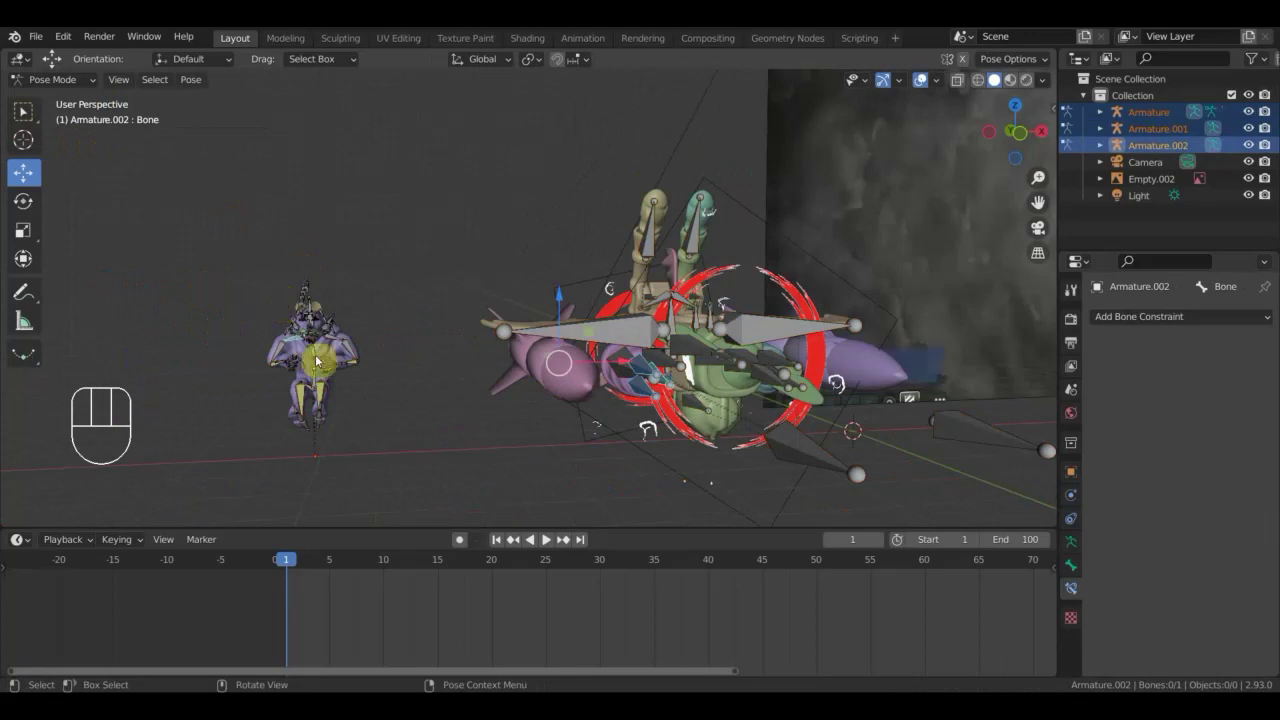
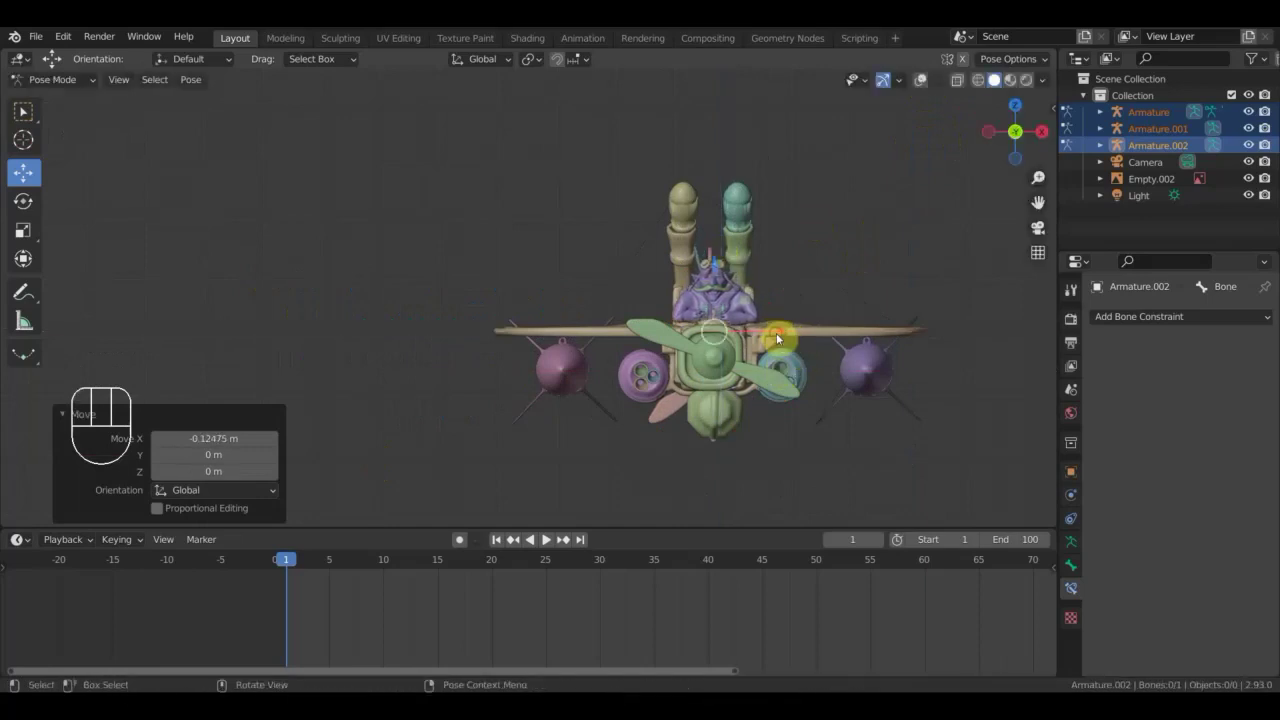
# Undo the last pose edits and bring the whole aircraft back into view.
pyautogui.middleClick(1099, 286)
pyautogui.middleClick(1099, 286)
pyautogui.moveTo(634, 321); pyautogui.dragTo(613, 319)
pyautogui.scroll(-3)
pyautogui.press('ctrl+z')
pyautogui.press('ctrl+z')
pyautogui.press('ctrl+z')
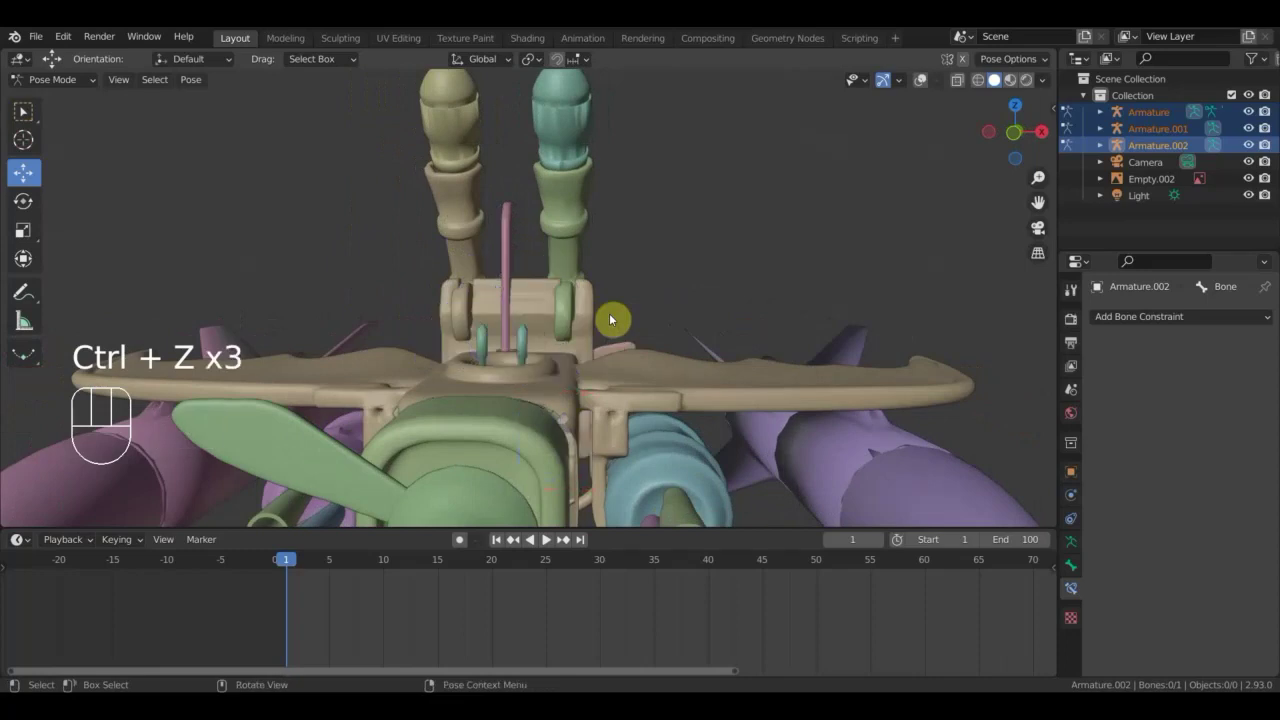
pyautogui.press('ctrl+z')
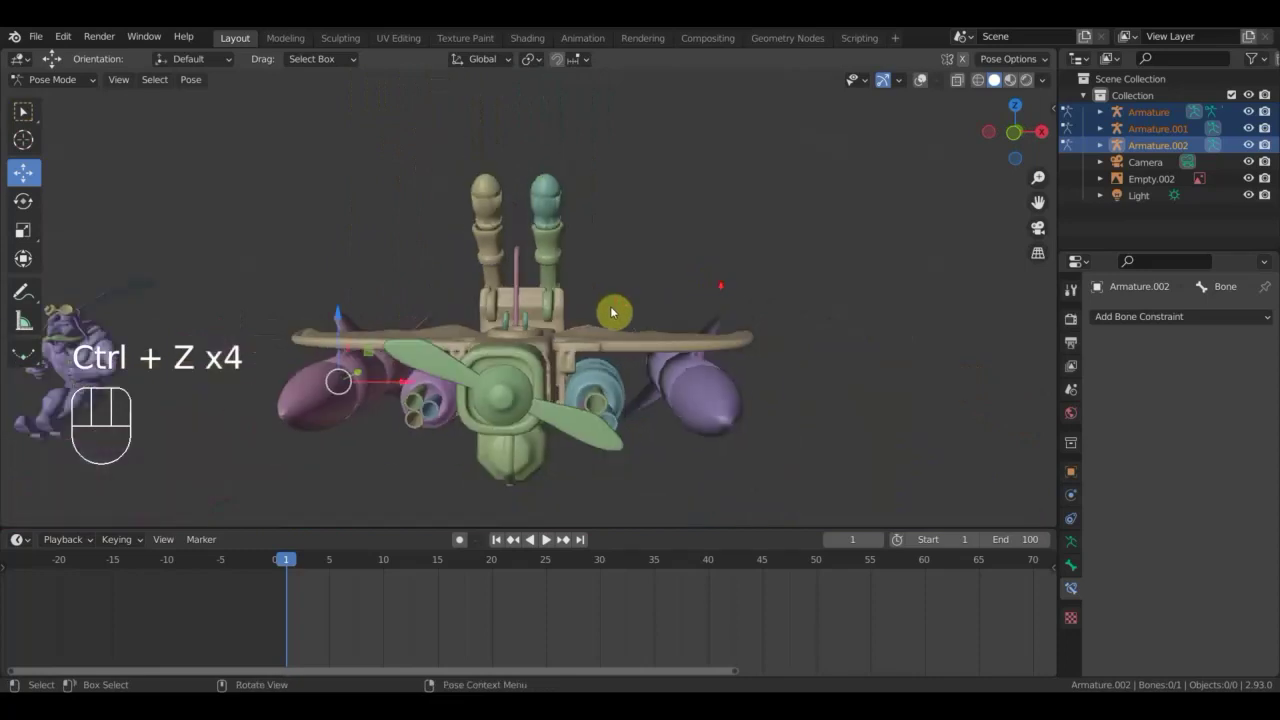
# Leave Pose Mode and make the pilot's own armature the only active object.
pyautogui.middleClick(678, 313)
pyautogui.moveTo(706, 328); pyautogui.dragTo(791, 277)
pyautogui.press('ctrl+z')
pyautogui.press('ctrl+z')
pyautogui.press('ctrl+z')
pyautogui.press('ctrl+z')
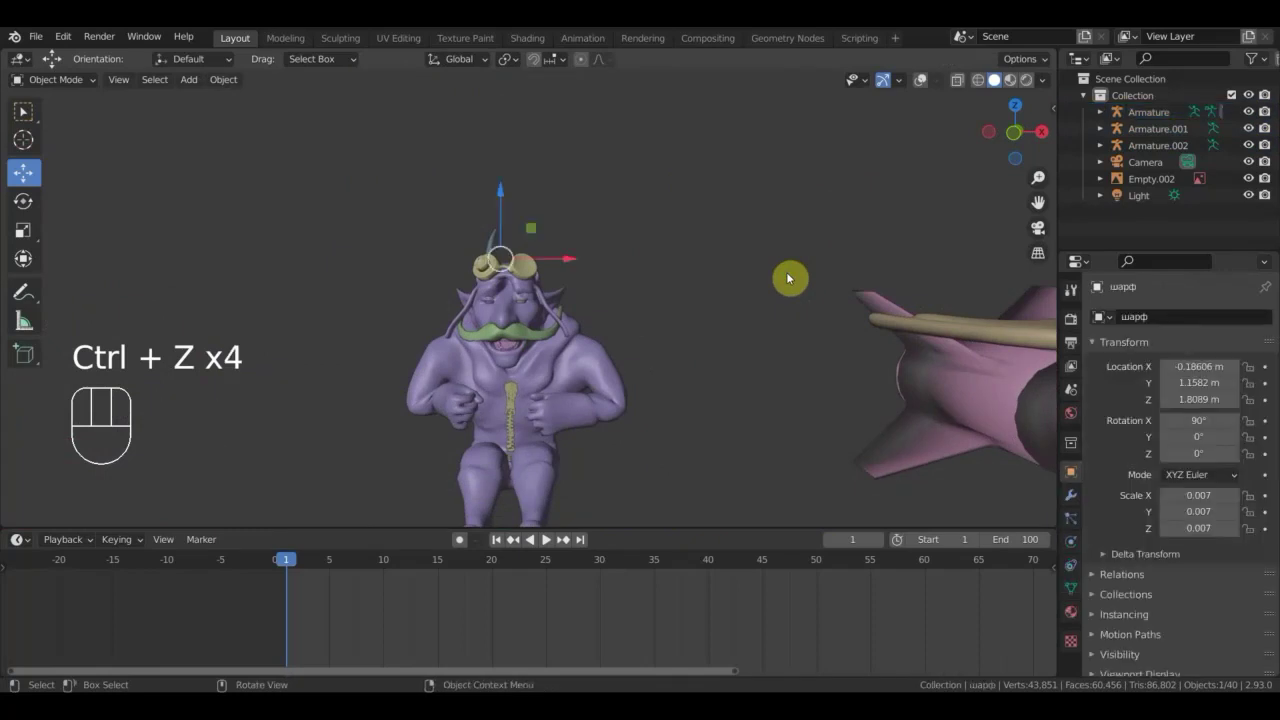
pyautogui.click(925, 88)
pyautogui.middleClick(673, 269)
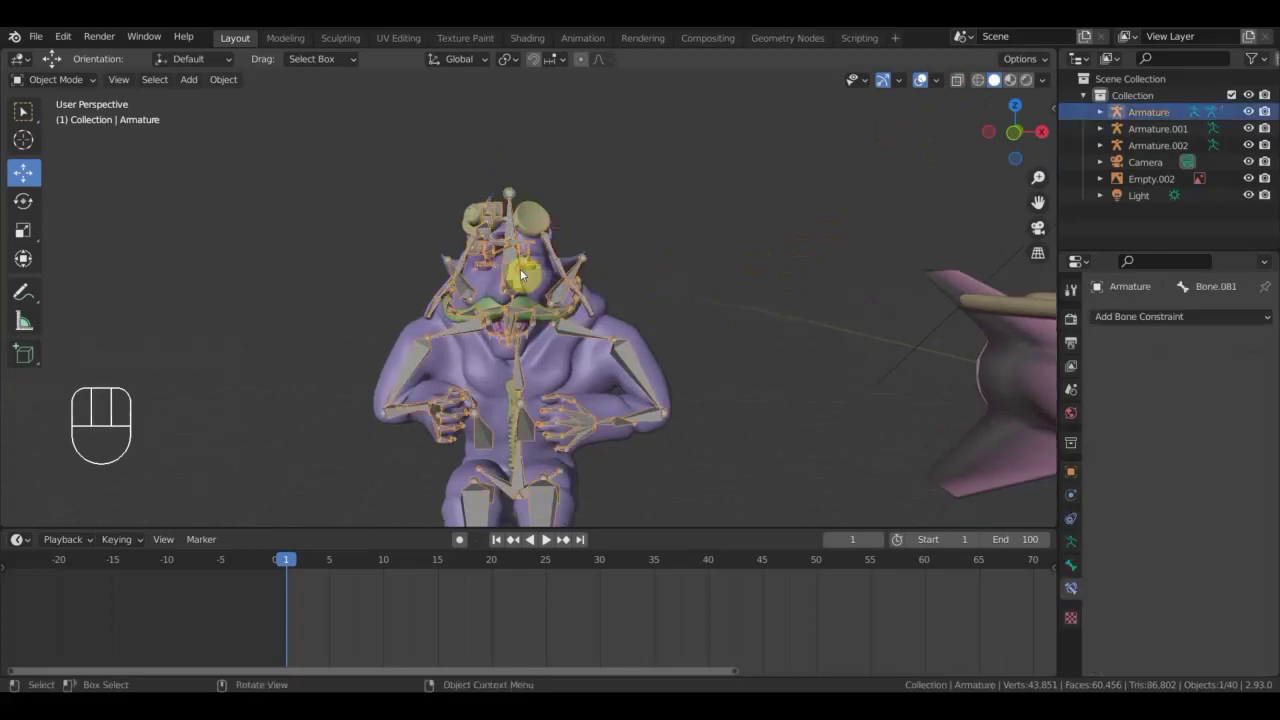
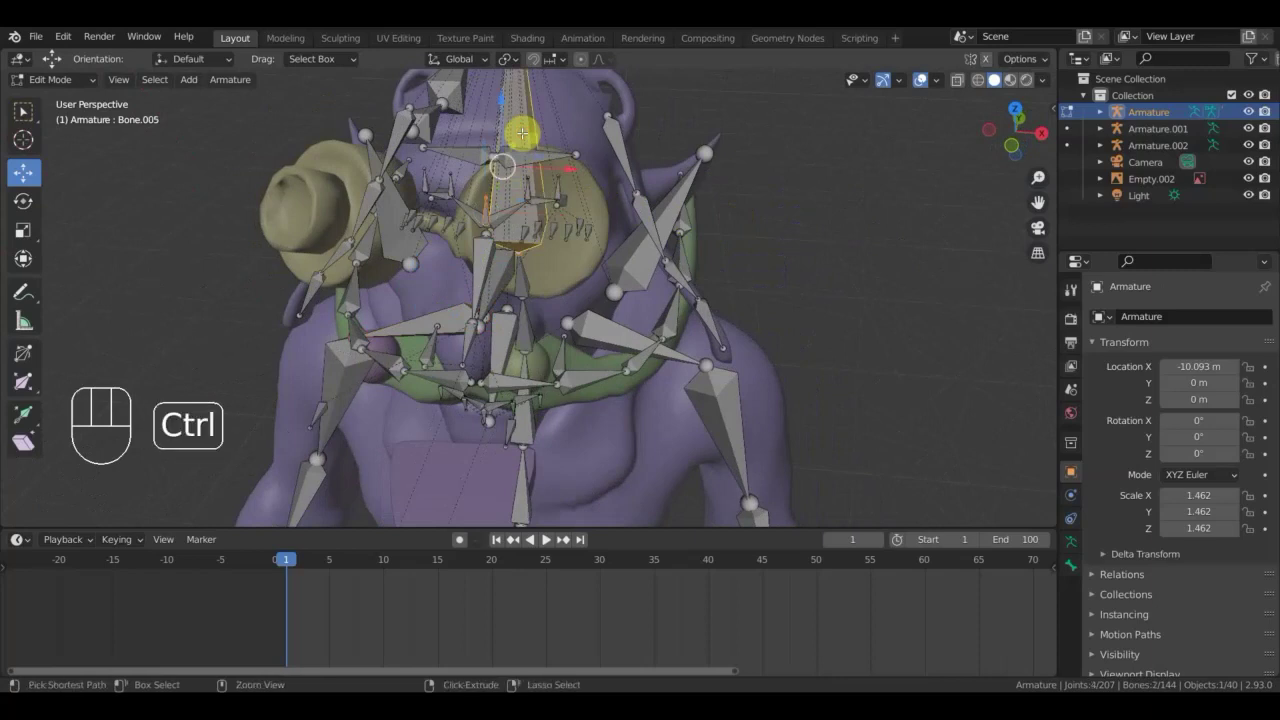
# Parent the pilot's bones with Keep Offset and frame both pilot and aircraft.
pyautogui.press('ctrl+p')
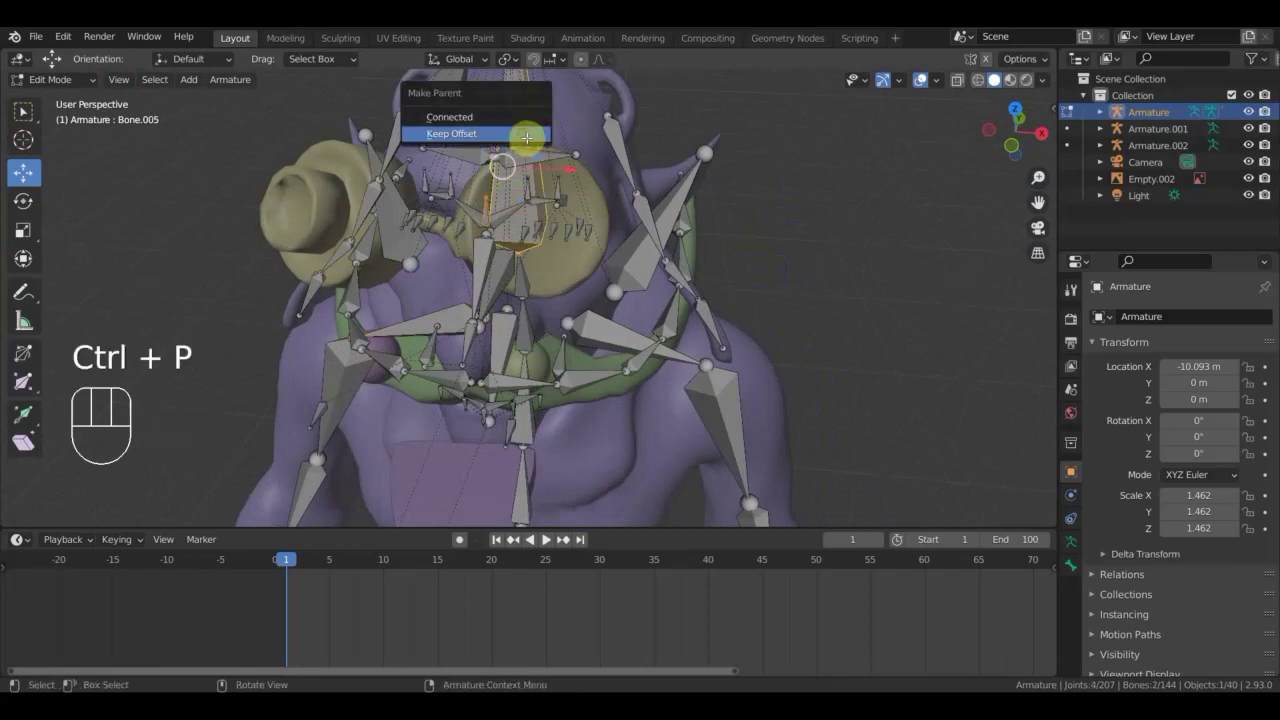
pyautogui.moveTo(72, 84); pyautogui.dragTo(85, 104)
pyautogui.moveTo(445, 219); pyautogui.dragTo(424, 167)
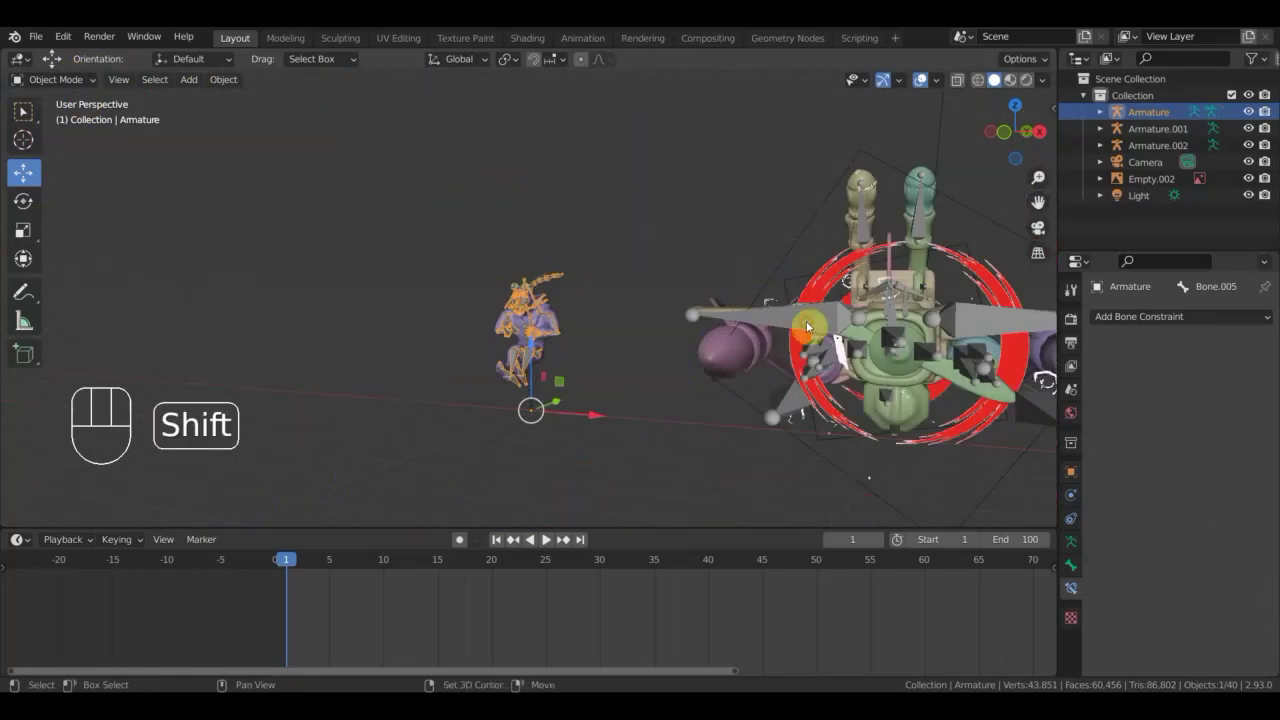
# Add Armature.001 and Armature.002 to the selection and enter Pose Mode together.
pyautogui.moveTo(964, 343); pyautogui.dragTo(1006, 339)
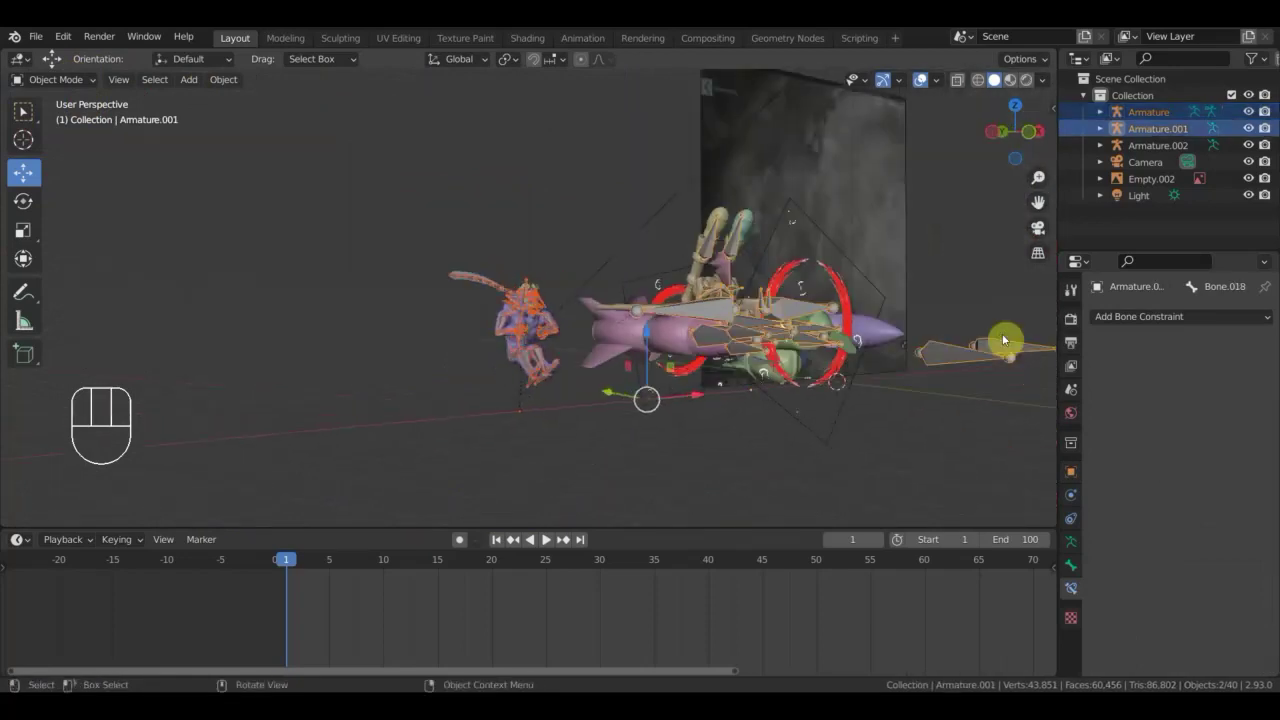
pyautogui.click(878, 402)
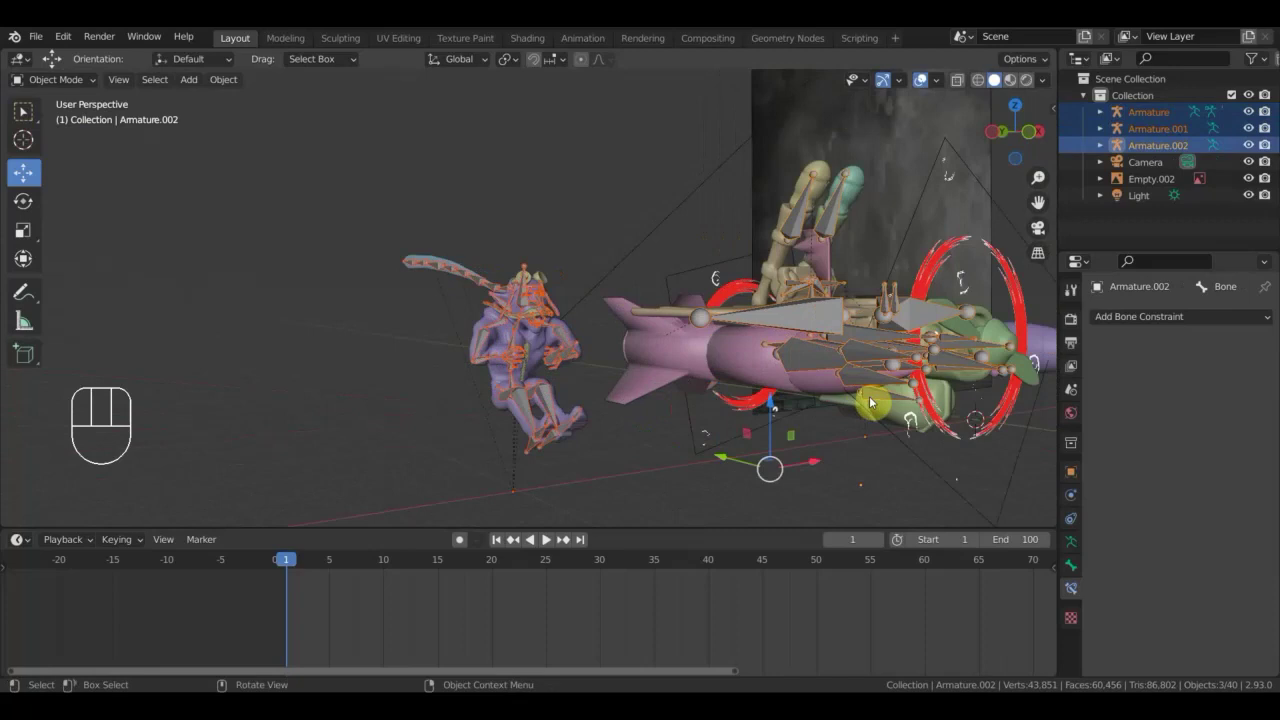
pyautogui.moveTo(64, 83); pyautogui.dragTo(134, 171)
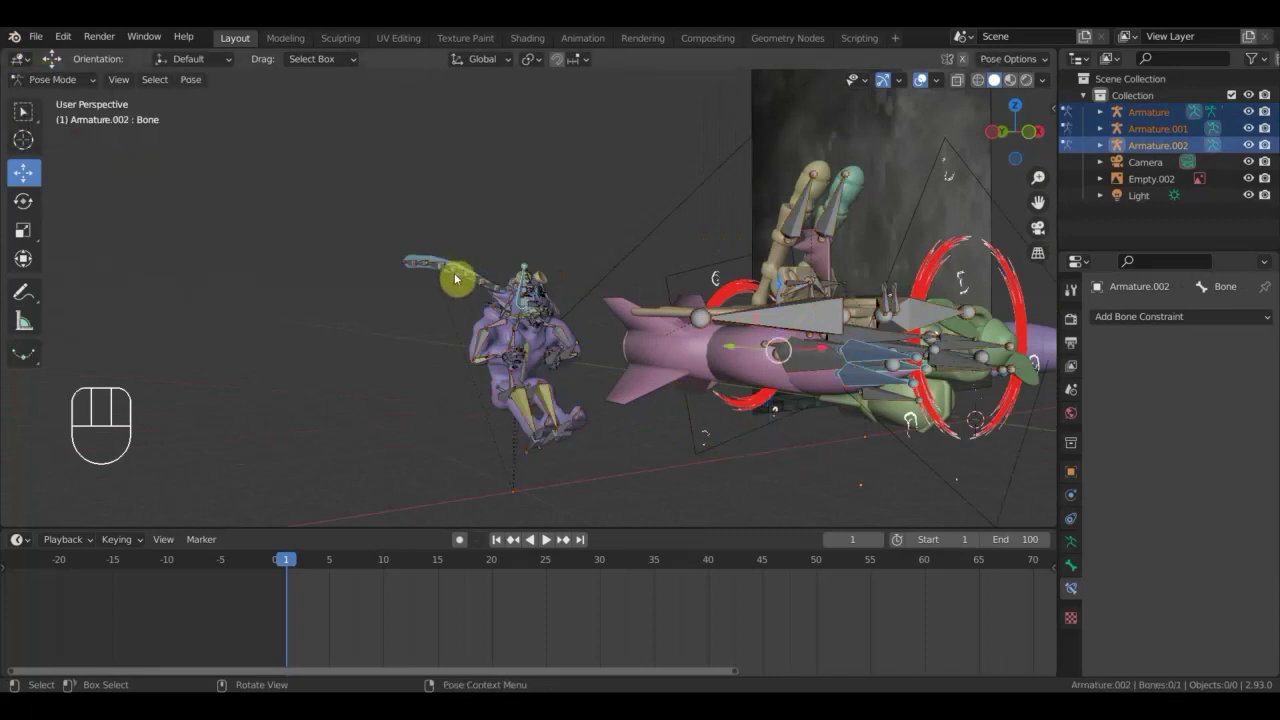
# Check the right and front orthographic views and select the pilot's root bone.
pyautogui.press('KP_3')
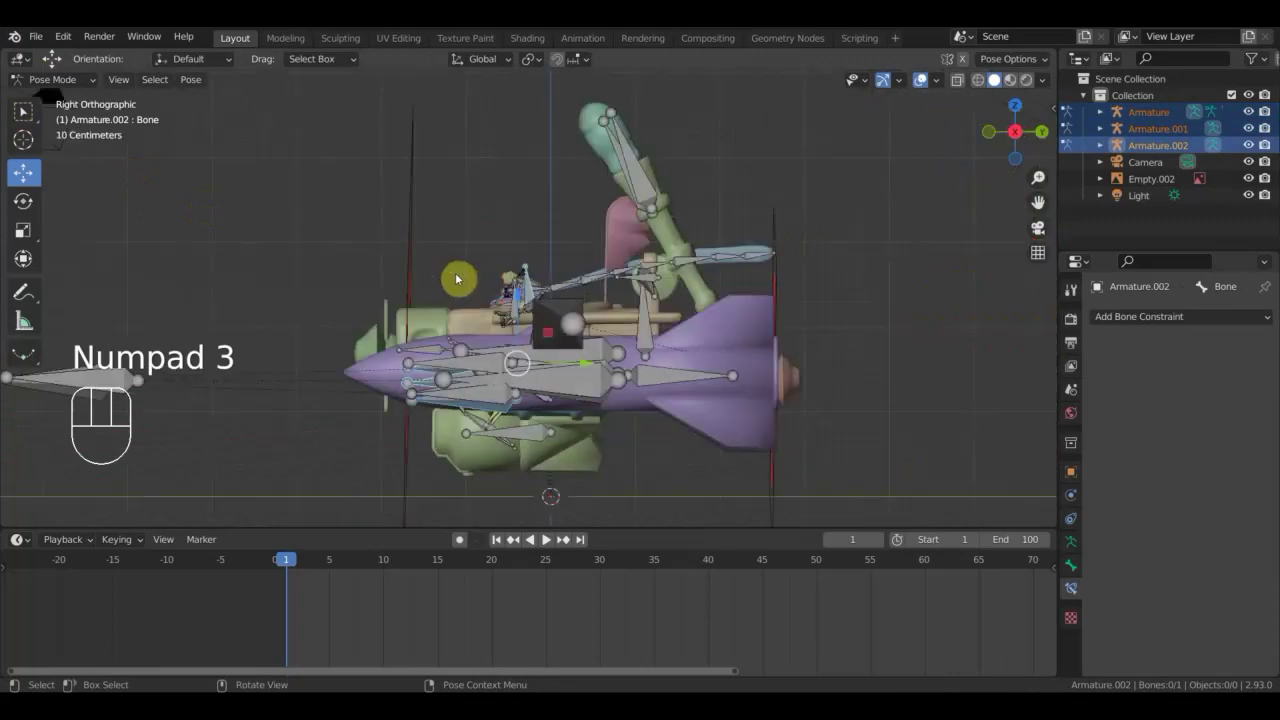
pyautogui.press('KP_1')
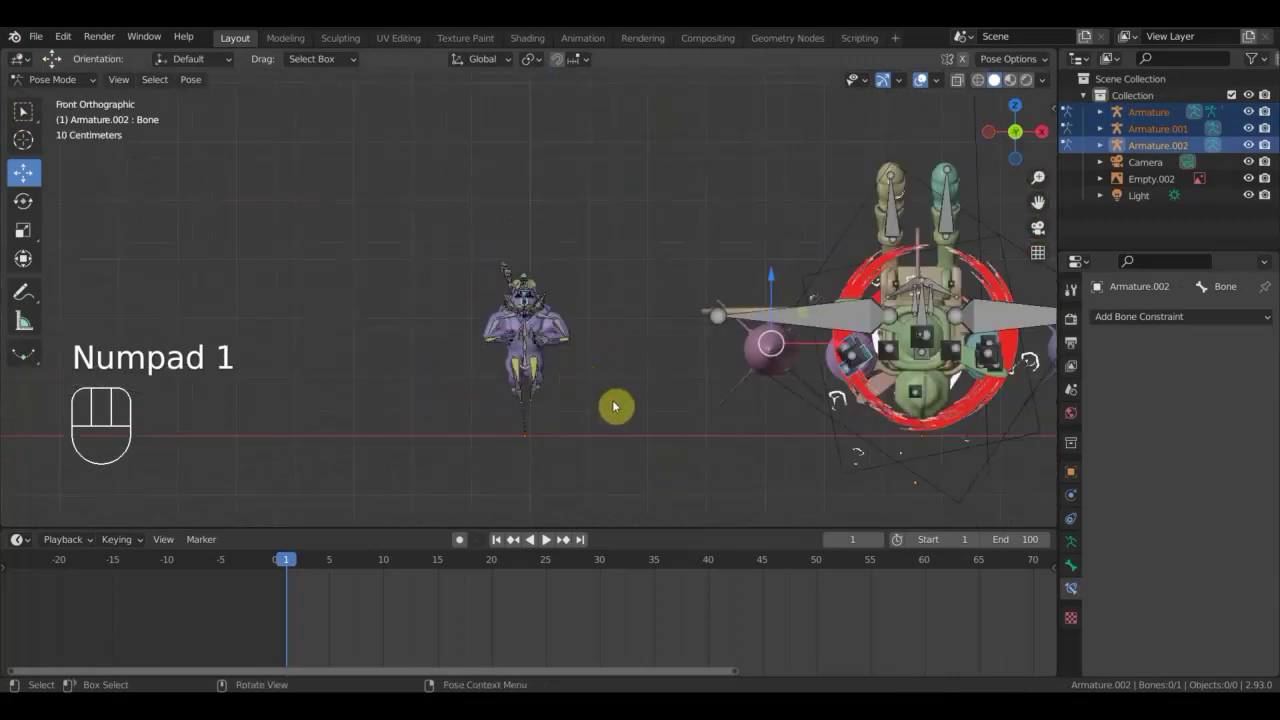
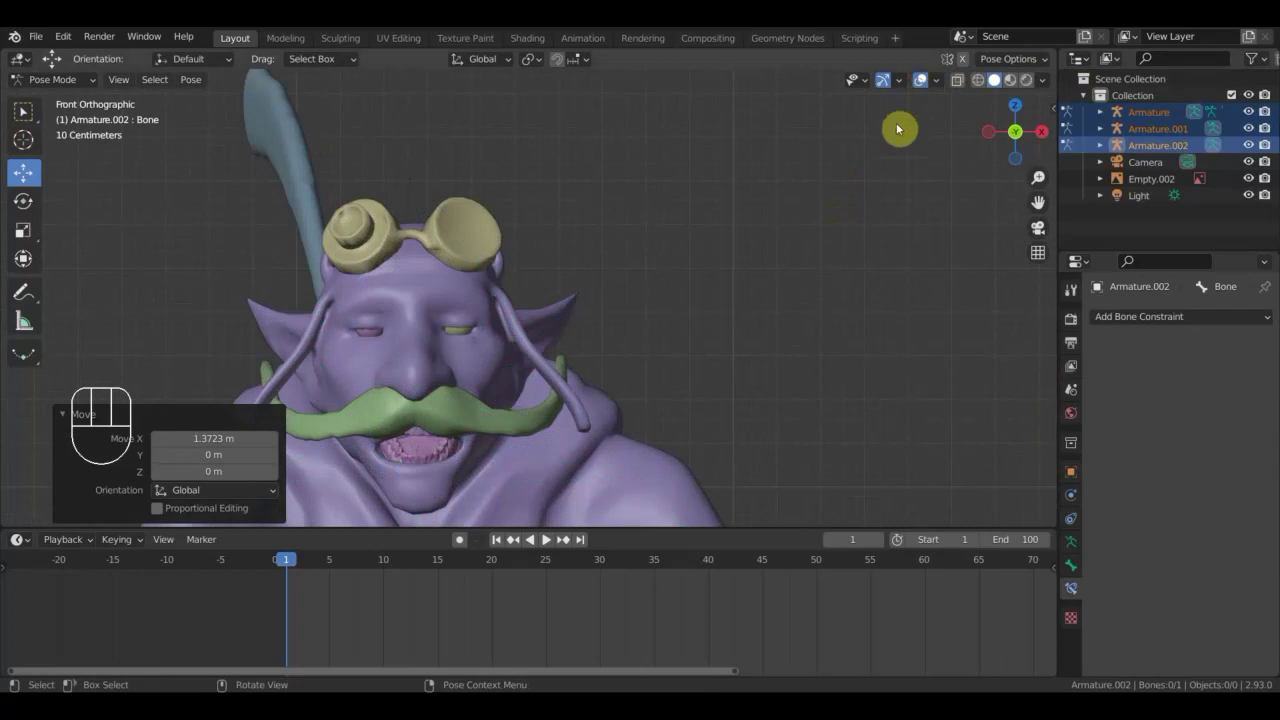
pyautogui.click(921, 85)
pyautogui.click(924, 84)
pyautogui.moveTo(814, 221); pyautogui.dragTo(809, 295)
pyautogui.middleClick(809, 295)
pyautogui.moveTo(499, 391); pyautogui.dragTo(439, 178)
pyautogui.press('KP_1')
# Move the pilot from beside the aircraft into the cockpit behind the control stick.
pyautogui.moveTo(523, 229); pyautogui.dragTo(460, 246)
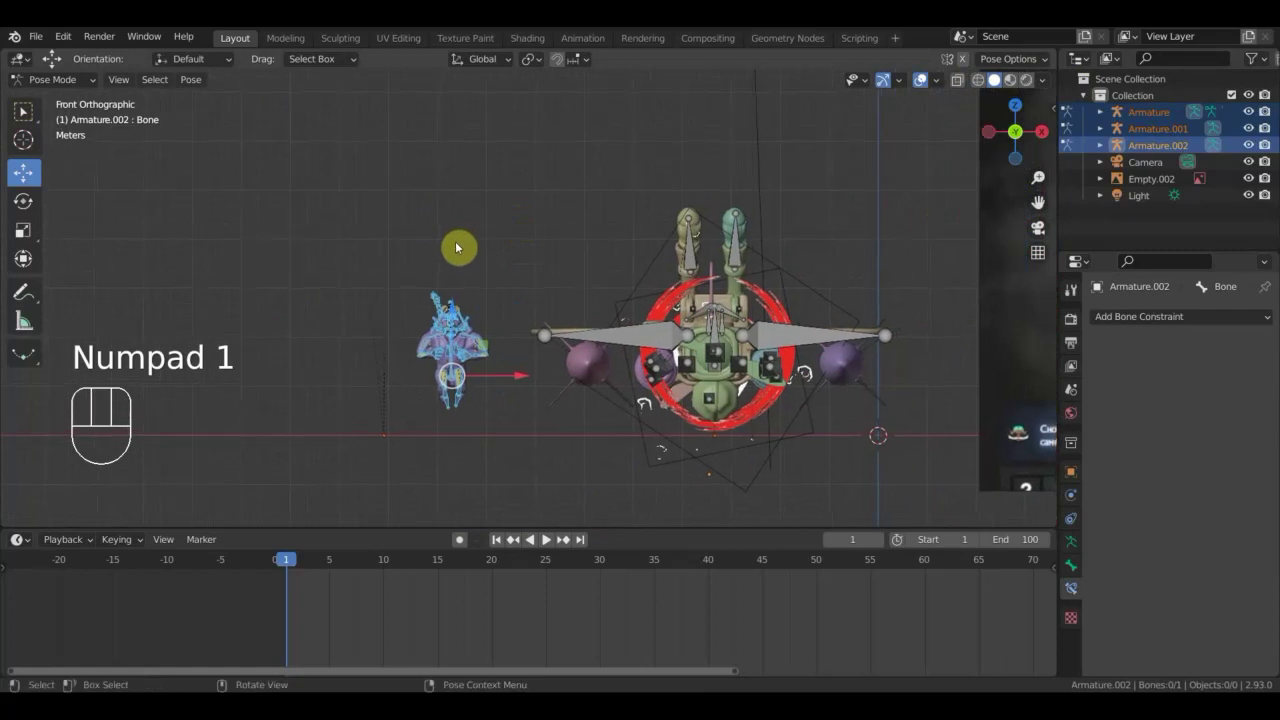
pyautogui.moveTo(526, 377); pyautogui.dragTo(797, 382)
pyautogui.moveTo(726, 314); pyautogui.dragTo(729, 267)
pyautogui.middleClick(735, 284)
pyautogui.moveTo(589, 388); pyautogui.dragTo(503, 386)
pyautogui.click(929, 87)
pyautogui.moveTo(755, 288); pyautogui.dragTo(754, 252)
# Orbit around the cockpit and nudge the pilot bone so his hands reach the stick.
pyautogui.moveTo(773, 262); pyautogui.dragTo(812, 269)
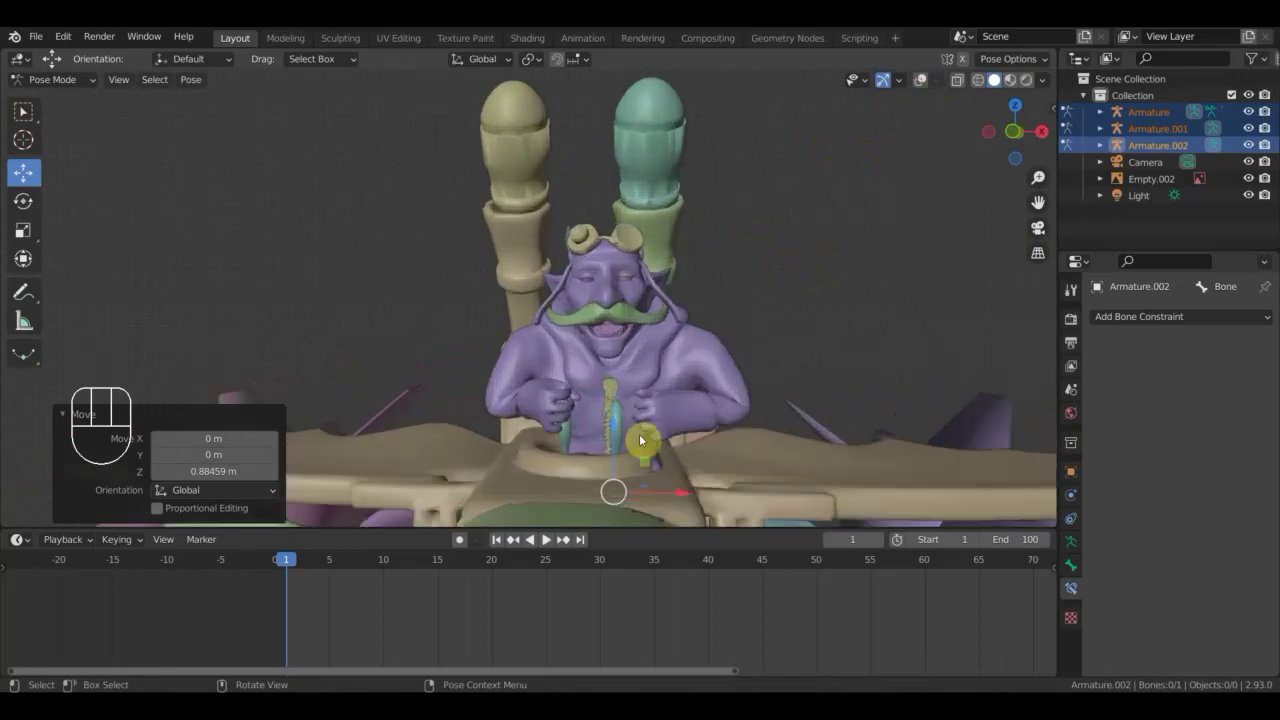
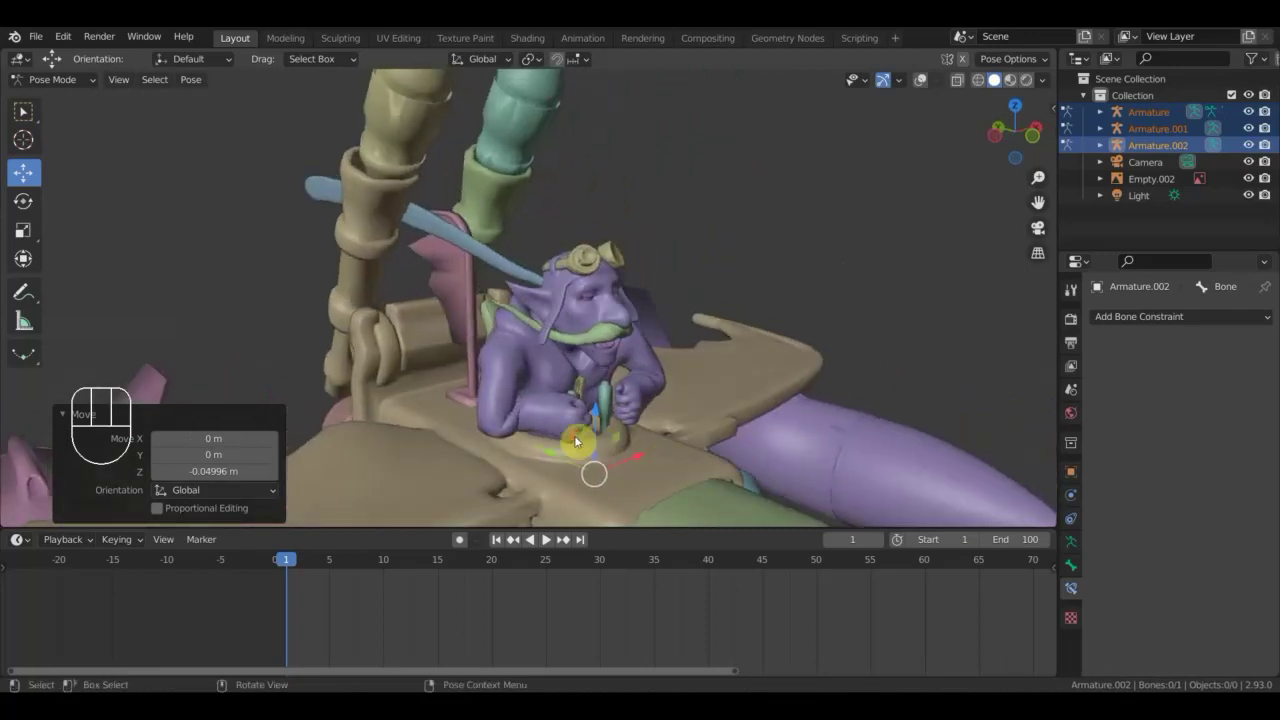
pyautogui.scroll(3)
pyautogui.moveTo(493, 462); pyautogui.dragTo(461, 421)
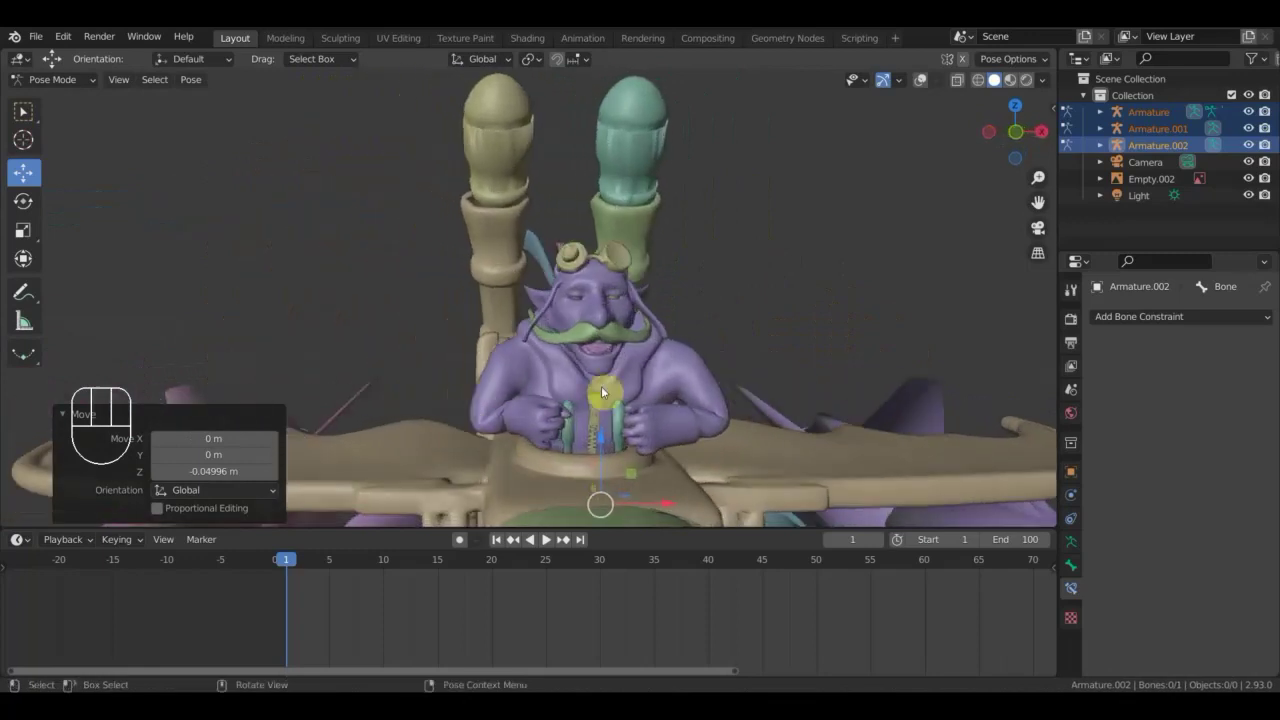
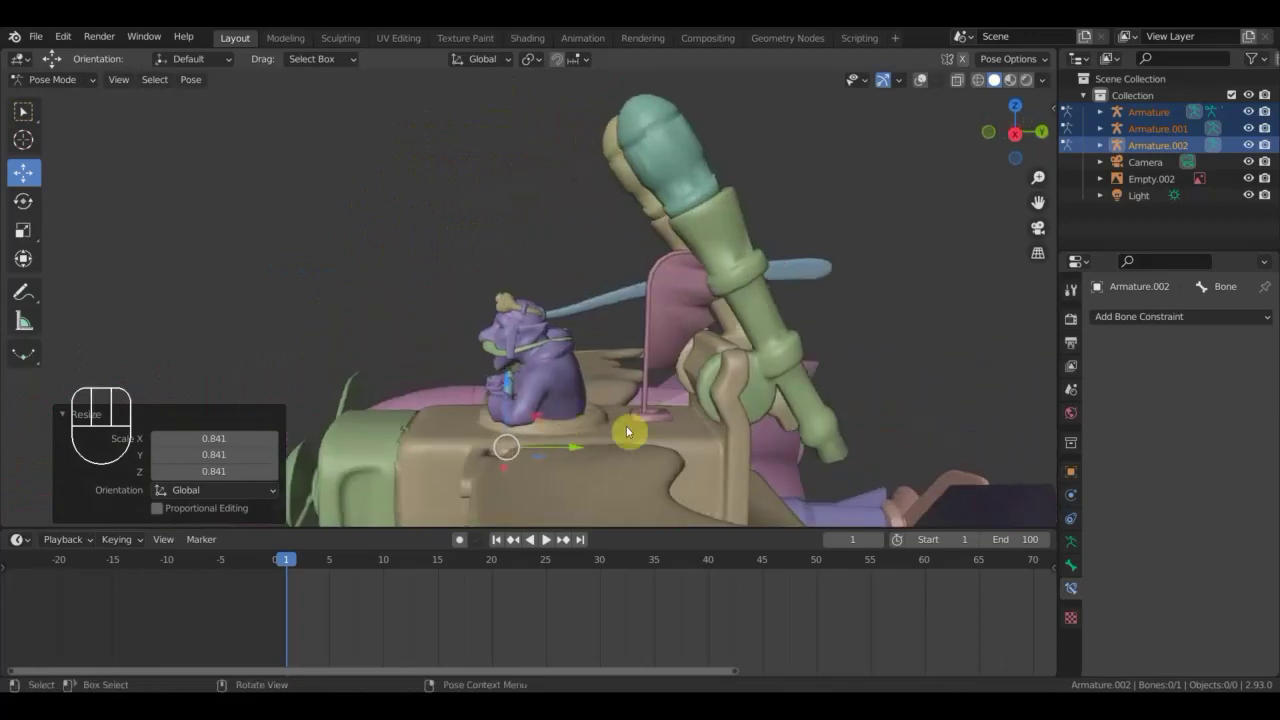
pyautogui.press('g')
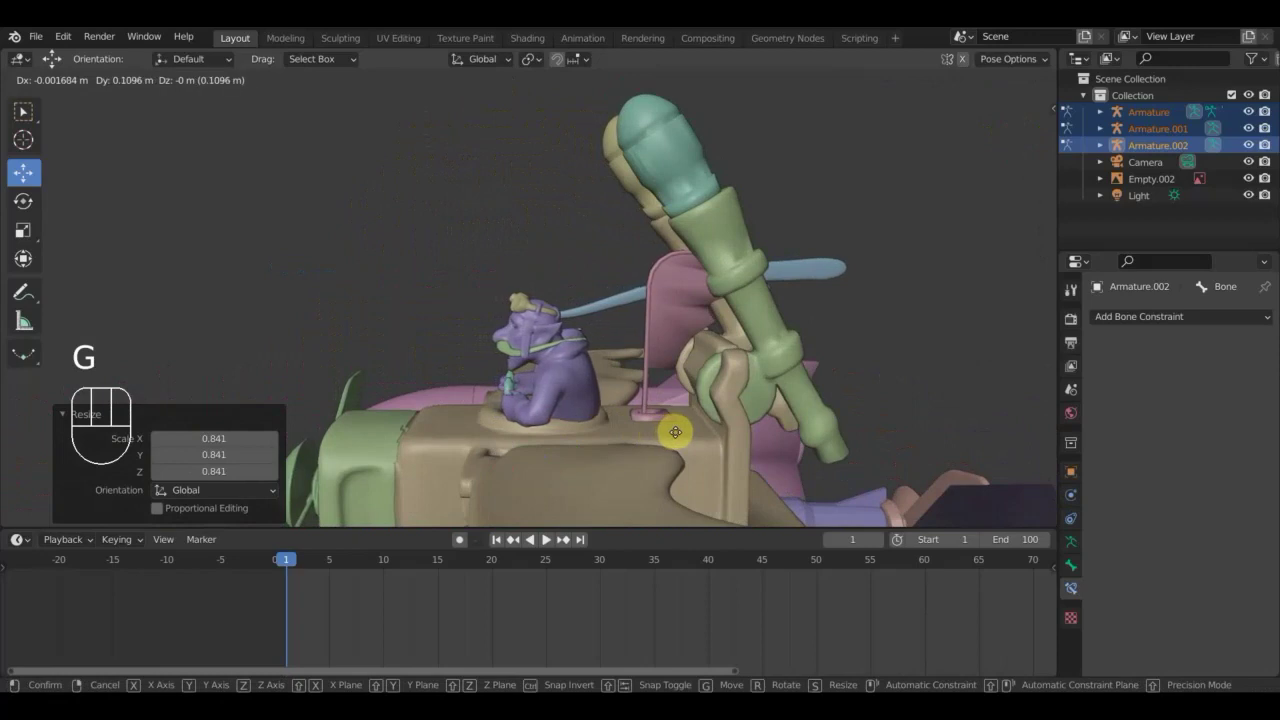
pyautogui.click(681, 437)
# Re-enable the bone overlays and return the armatures to Object Mode.
pyautogui.moveTo(669, 457); pyautogui.dragTo(546, 445)
pyautogui.moveTo(639, 440); pyautogui.dragTo(849, 375)
pyautogui.scroll(3)
pyautogui.middleClick(780, 370)
pyautogui.scroll(-3)
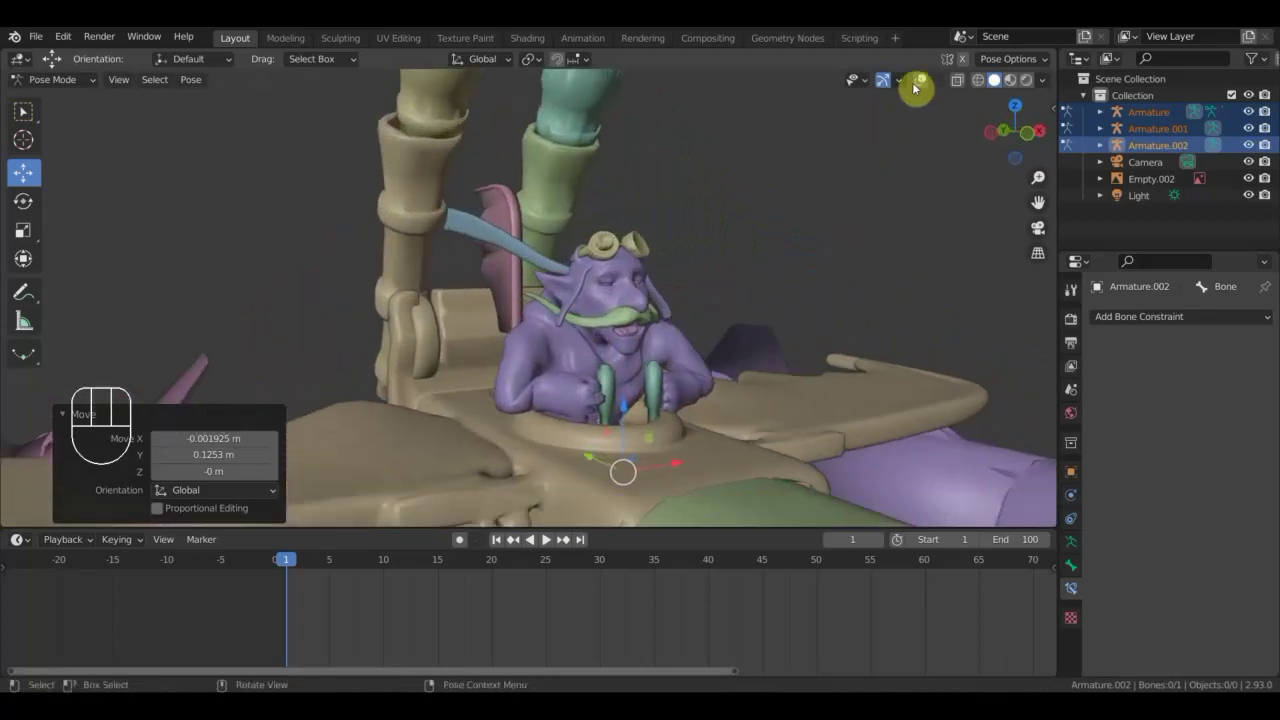
pyautogui.click(924, 82)
pyautogui.middleClick(891, 172)
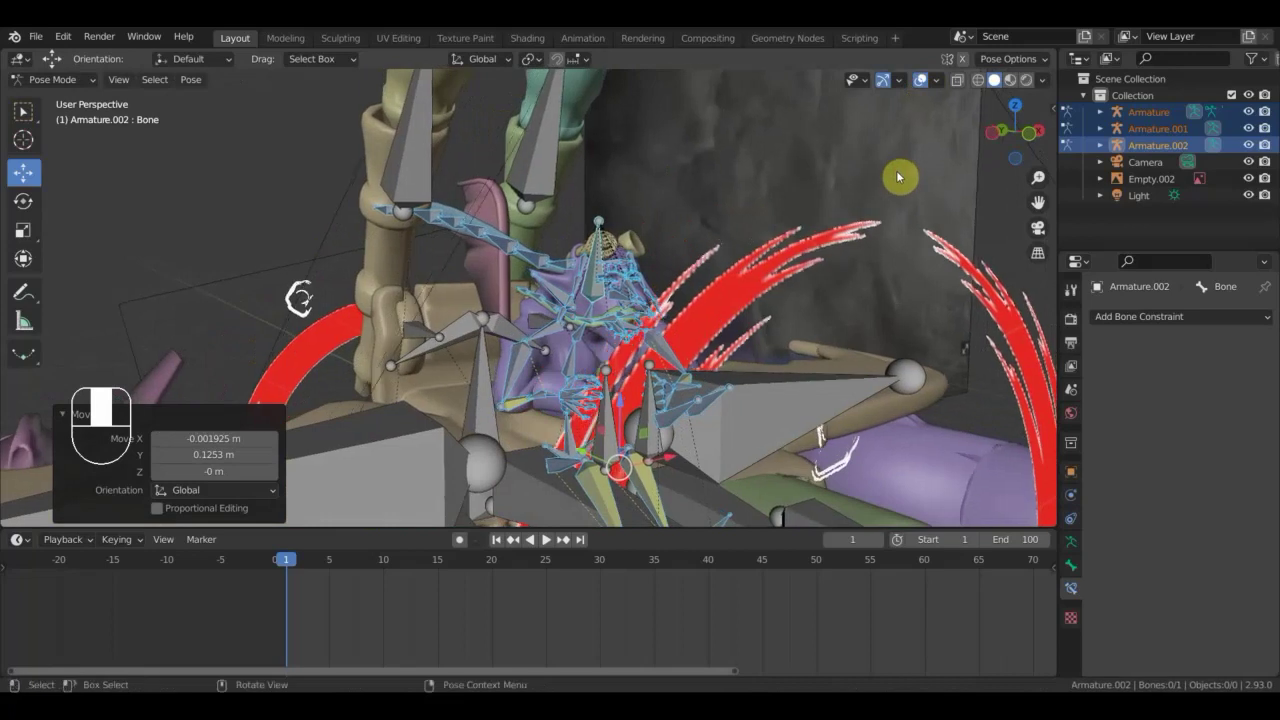
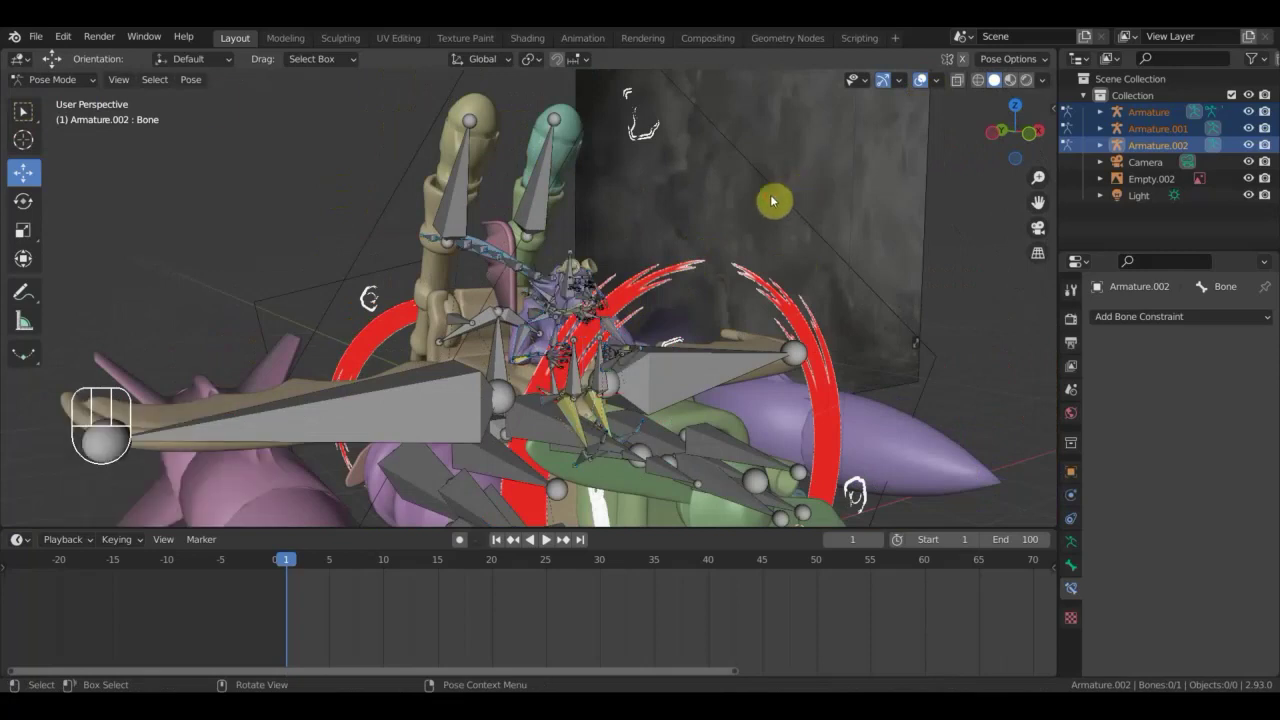
pyautogui.moveTo(59, 89); pyautogui.dragTo(173, 141)
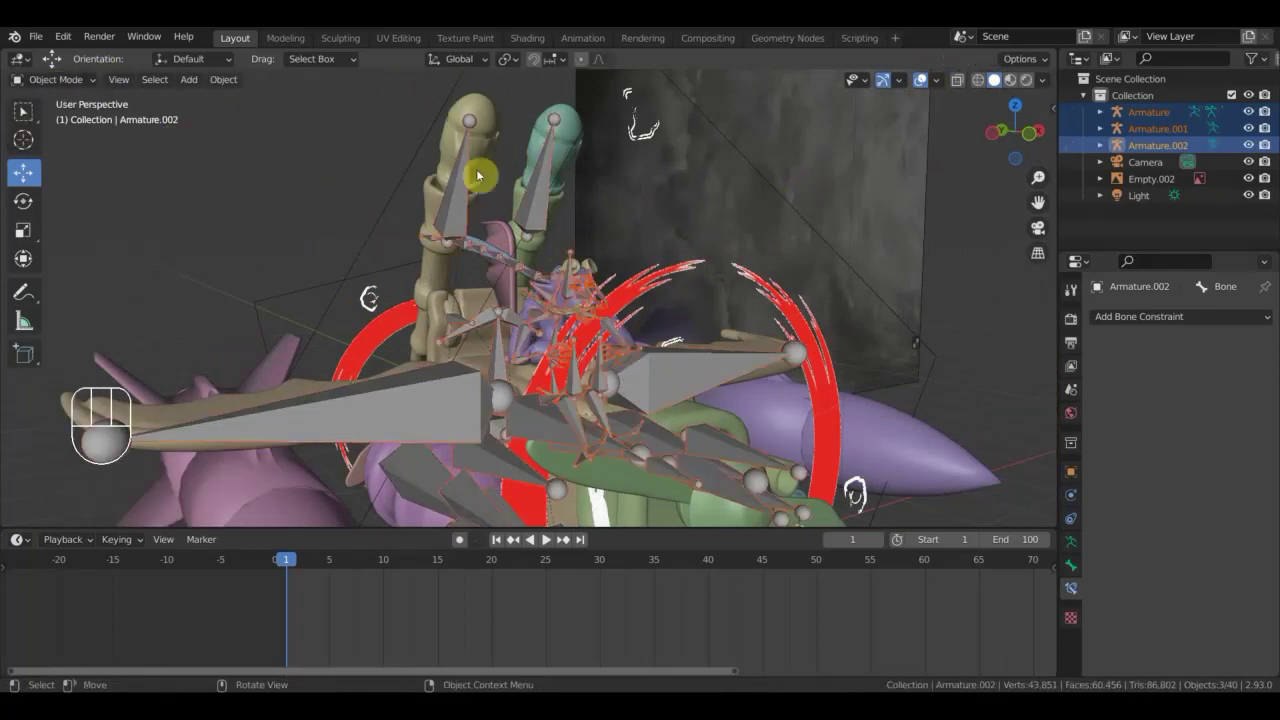
# Hide the scene light and select all three armatures together.
pyautogui.click(755, 169)
pyautogui.click(392, 214)
pyautogui.press('h')
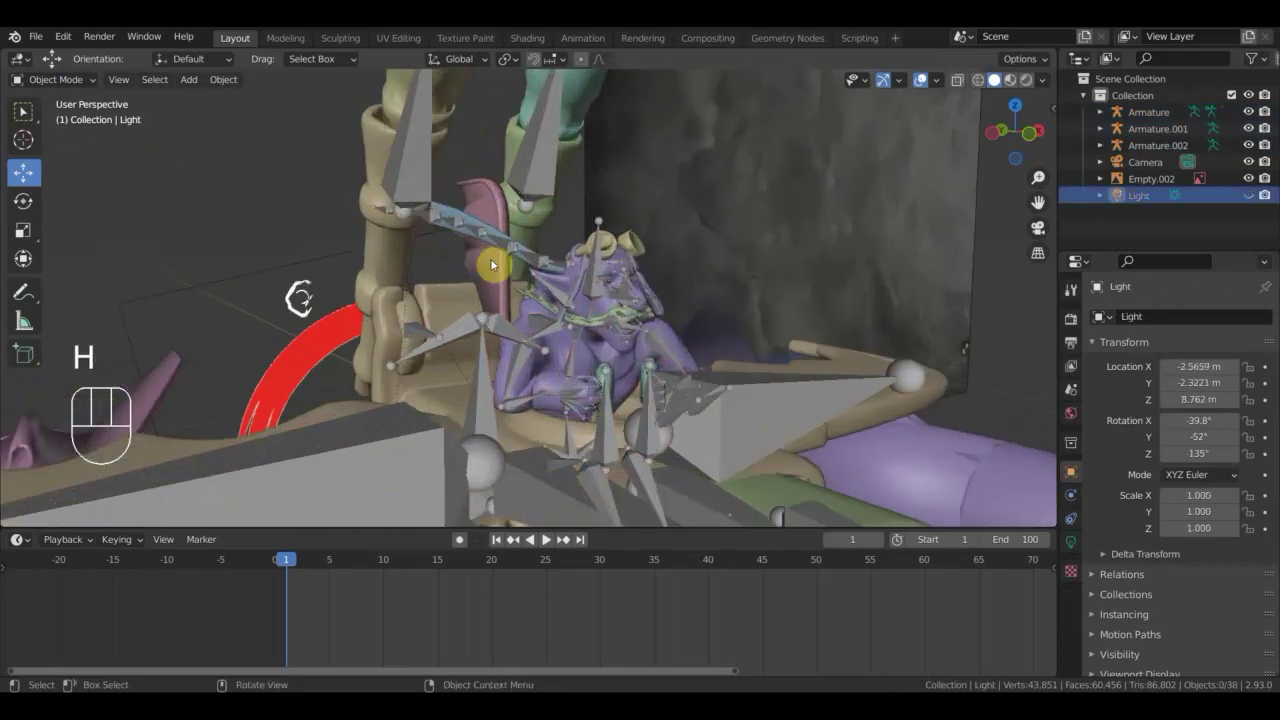
pyautogui.click(510, 246)
pyautogui.click(543, 176)
pyautogui.click(512, 250)
pyautogui.click(541, 181)
pyautogui.middleClick(609, 357)
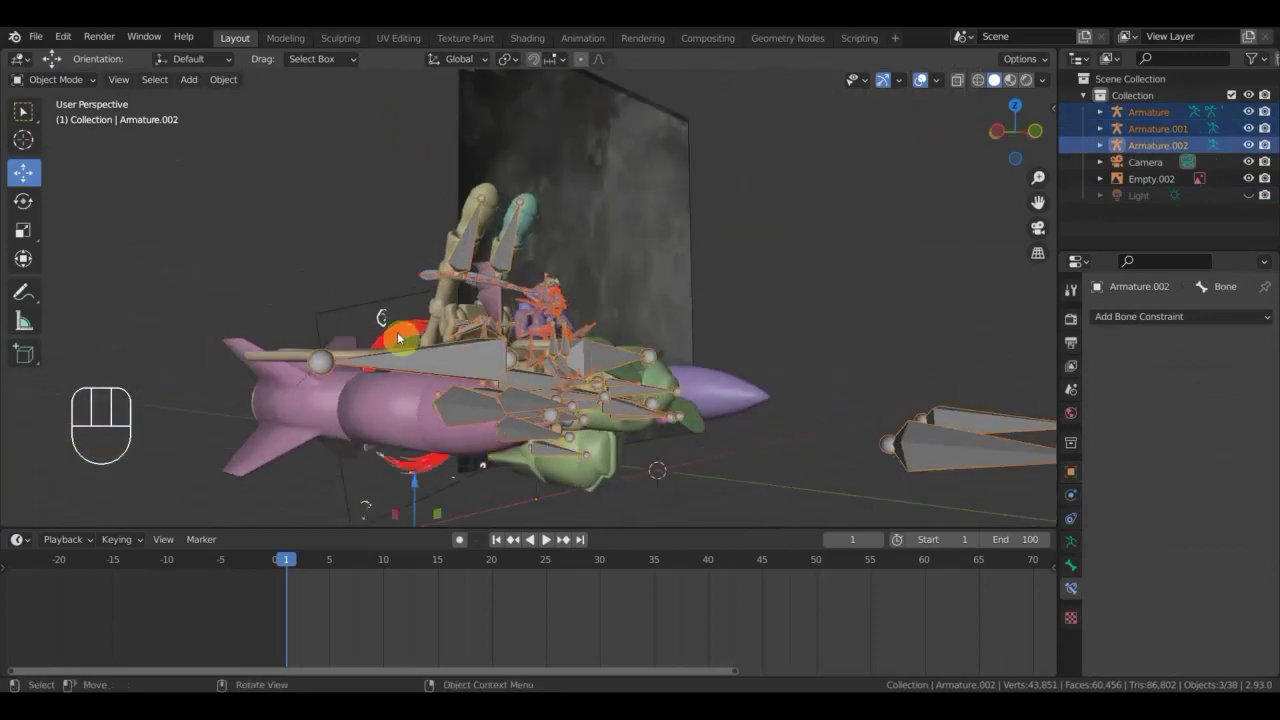
pyautogui.moveTo(85, 87); pyautogui.dragTo(143, 197)
# Switch the armatures into posing and select every bone.
pyautogui.press('a')
pyautogui.press('i')
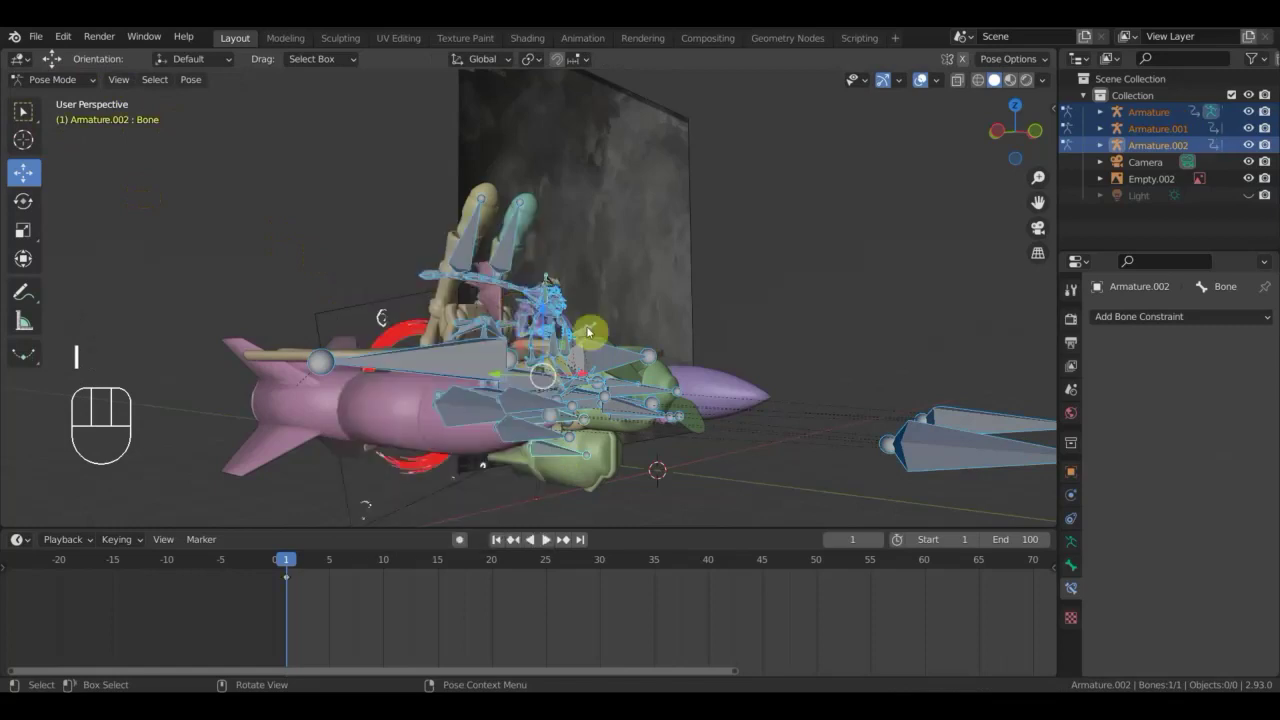
pyautogui.middleClick(574, 345)
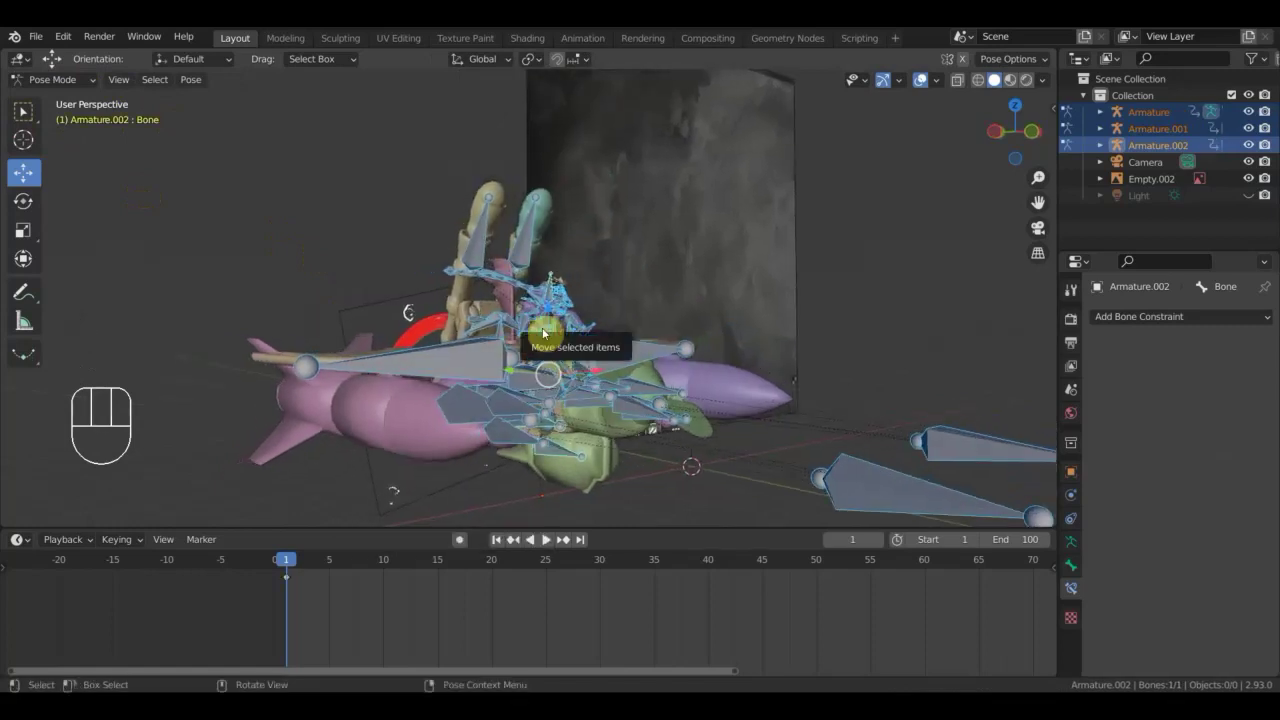
pyautogui.press('i')
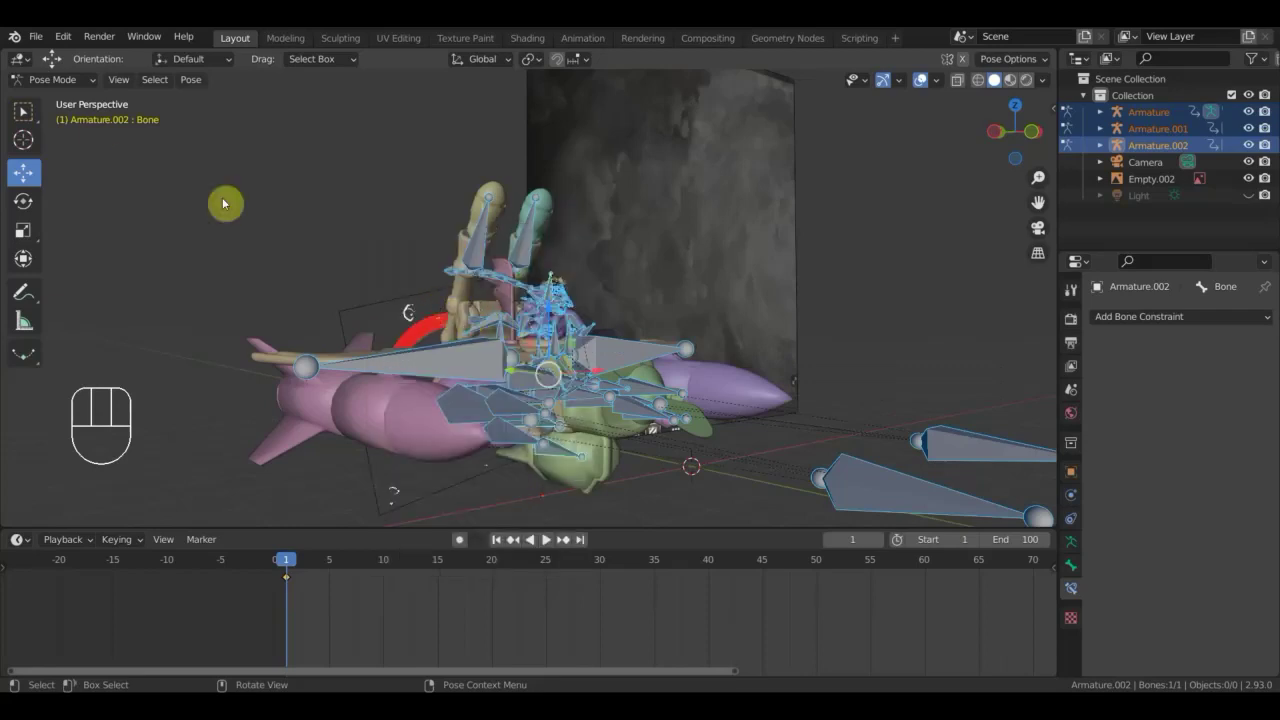
pyautogui.moveTo(75, 83); pyautogui.dragTo(82, 107)
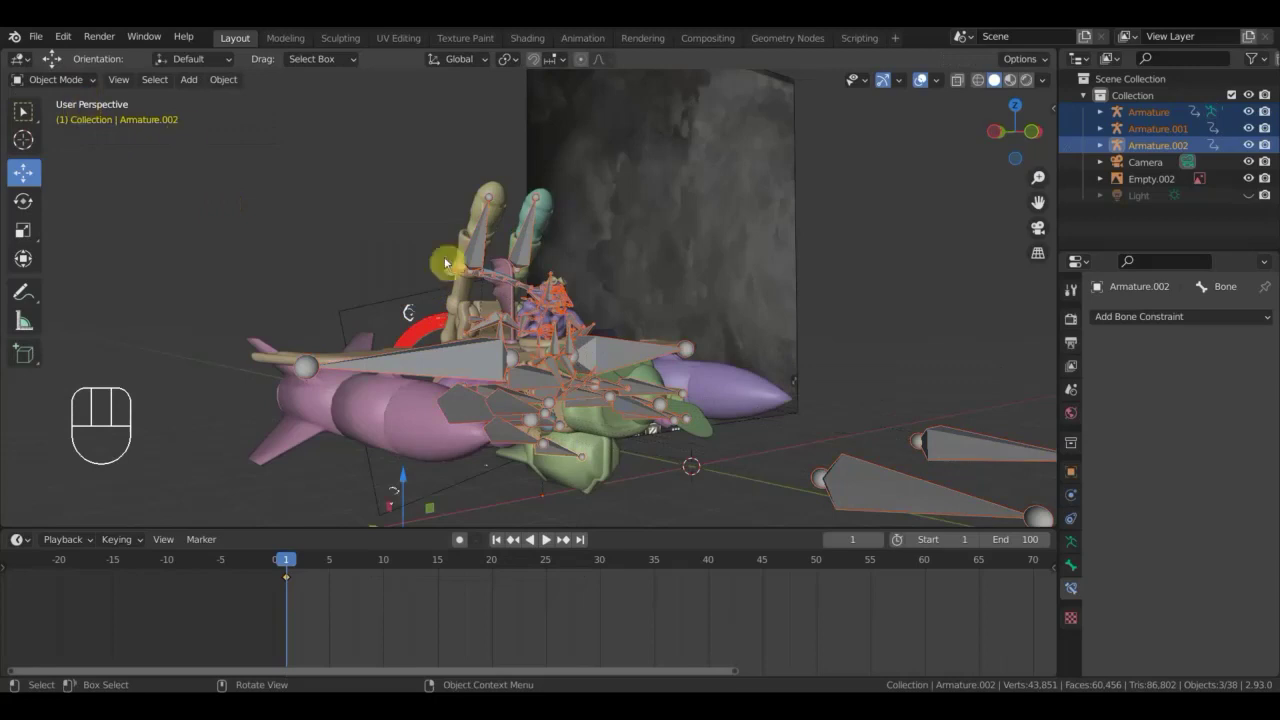
# Select only the pilot's armature and close in on his hands from above.
pyautogui.click(525, 287)
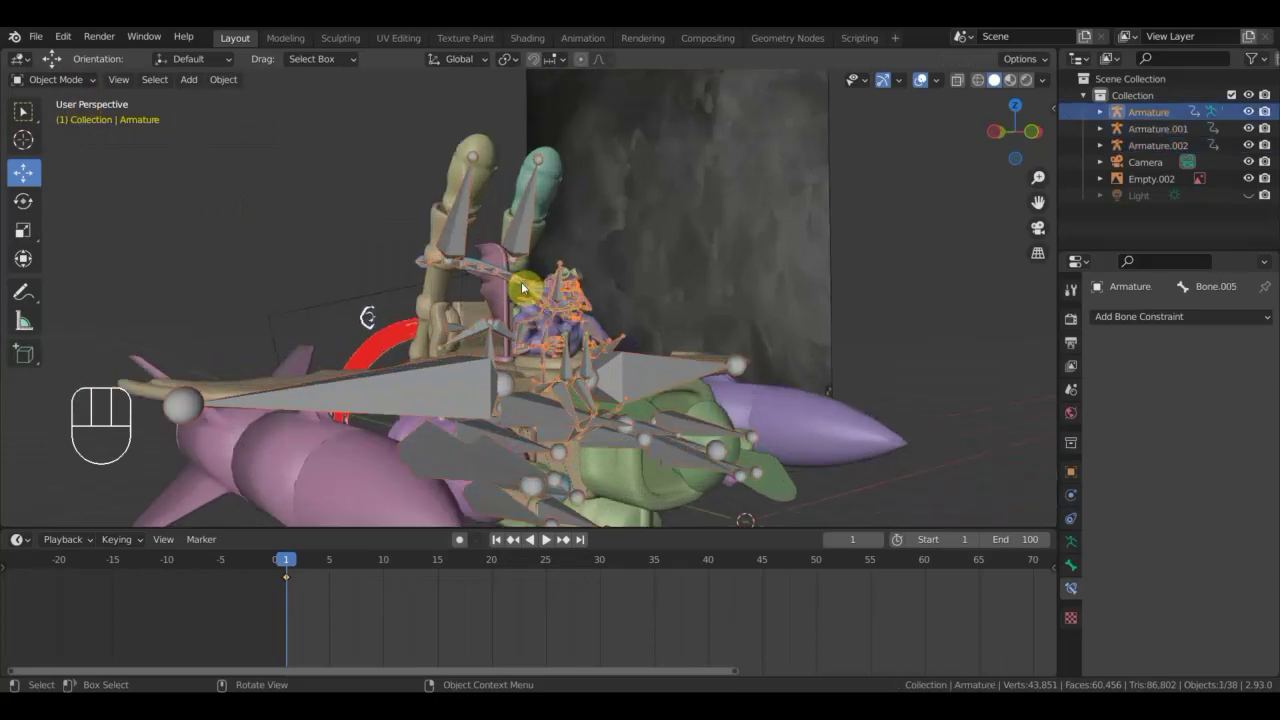
pyautogui.click(19, 79)
pyautogui.moveTo(425, 297); pyautogui.dragTo(407, 293)
pyautogui.moveTo(394, 305); pyautogui.dragTo(361, 315)
pyautogui.moveTo(529, 309); pyautogui.dragTo(580, 257)
pyautogui.moveTo(478, 269); pyautogui.dragTo(405, 247)
pyautogui.click(388, 238)
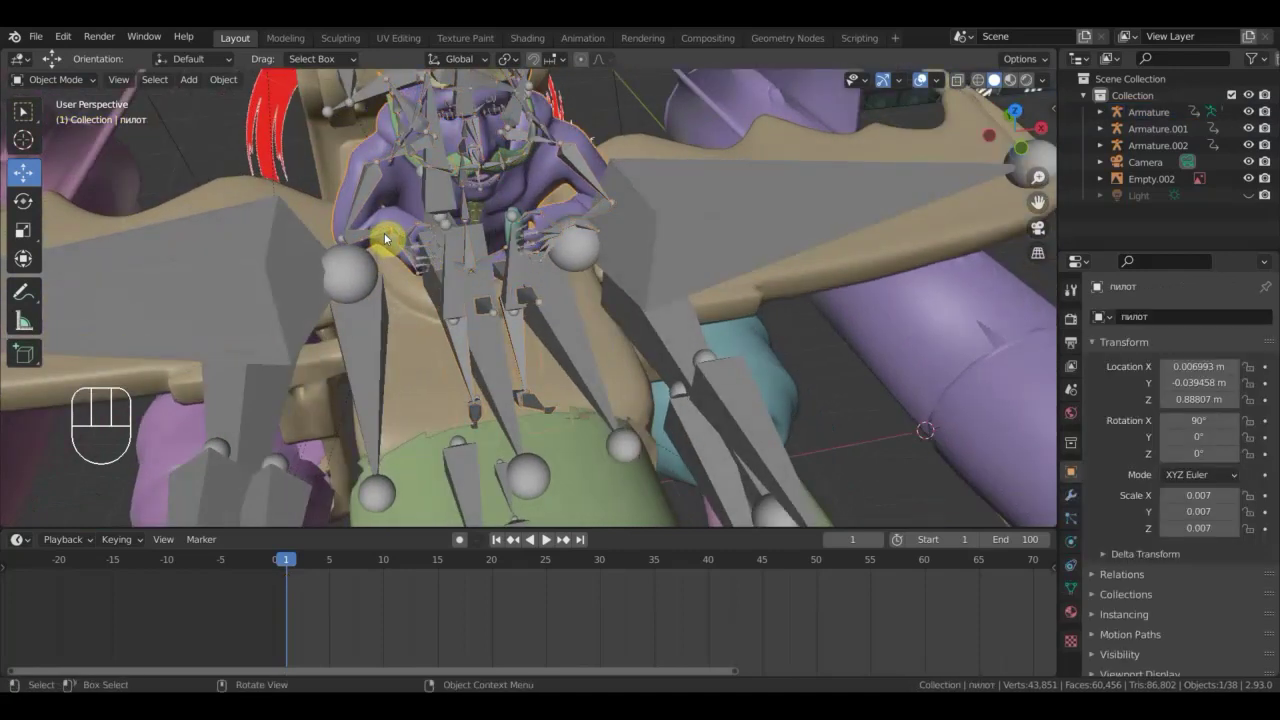
pyautogui.click(385, 236)
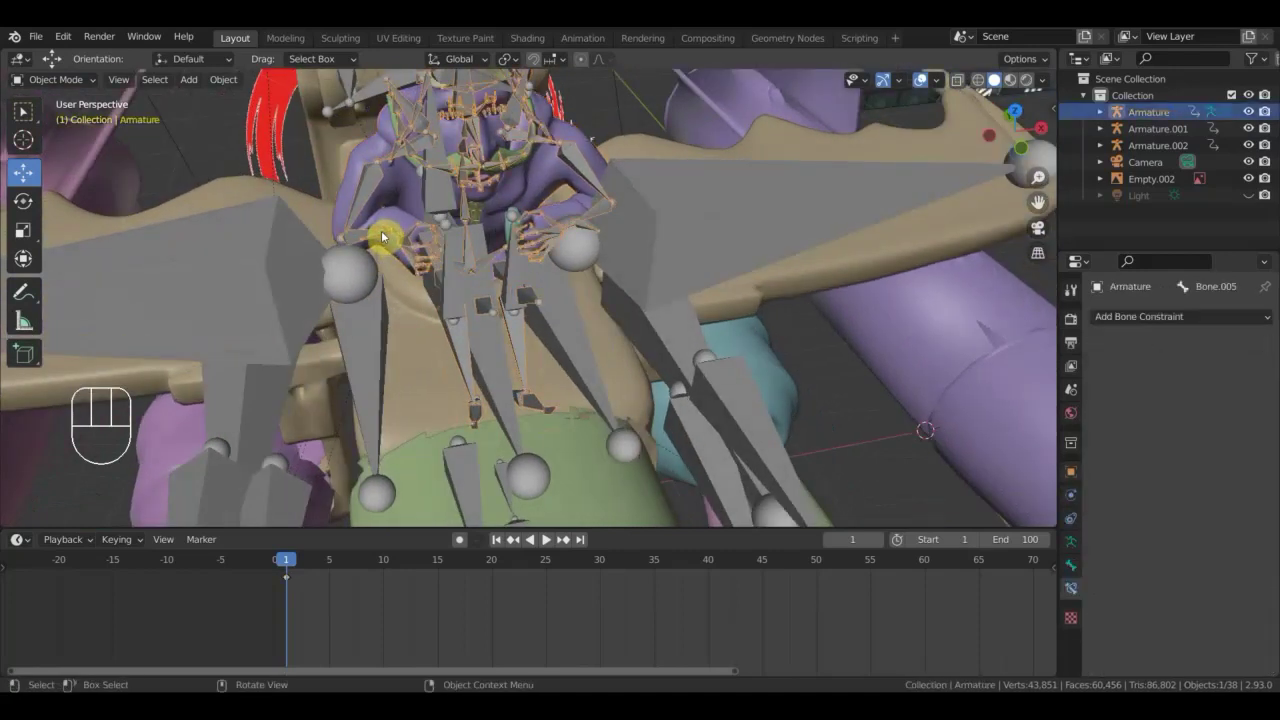
pyautogui.moveTo(59, 85); pyautogui.dragTo(89, 146)
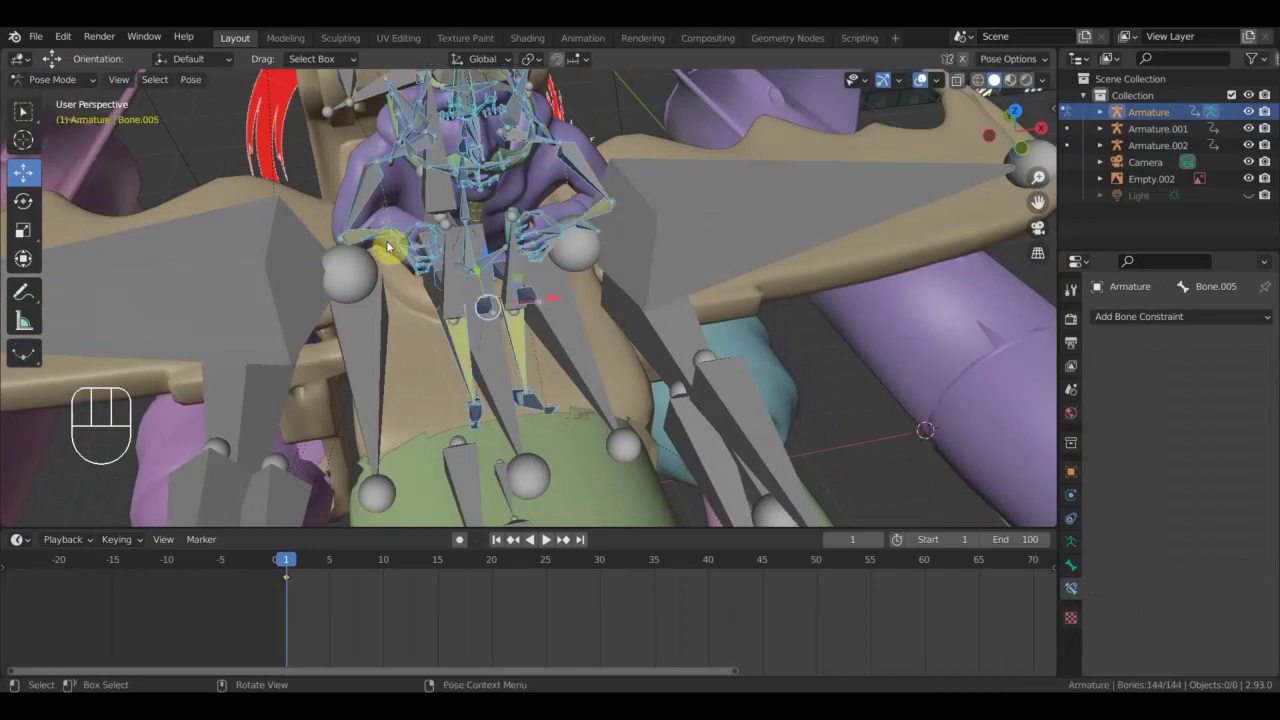
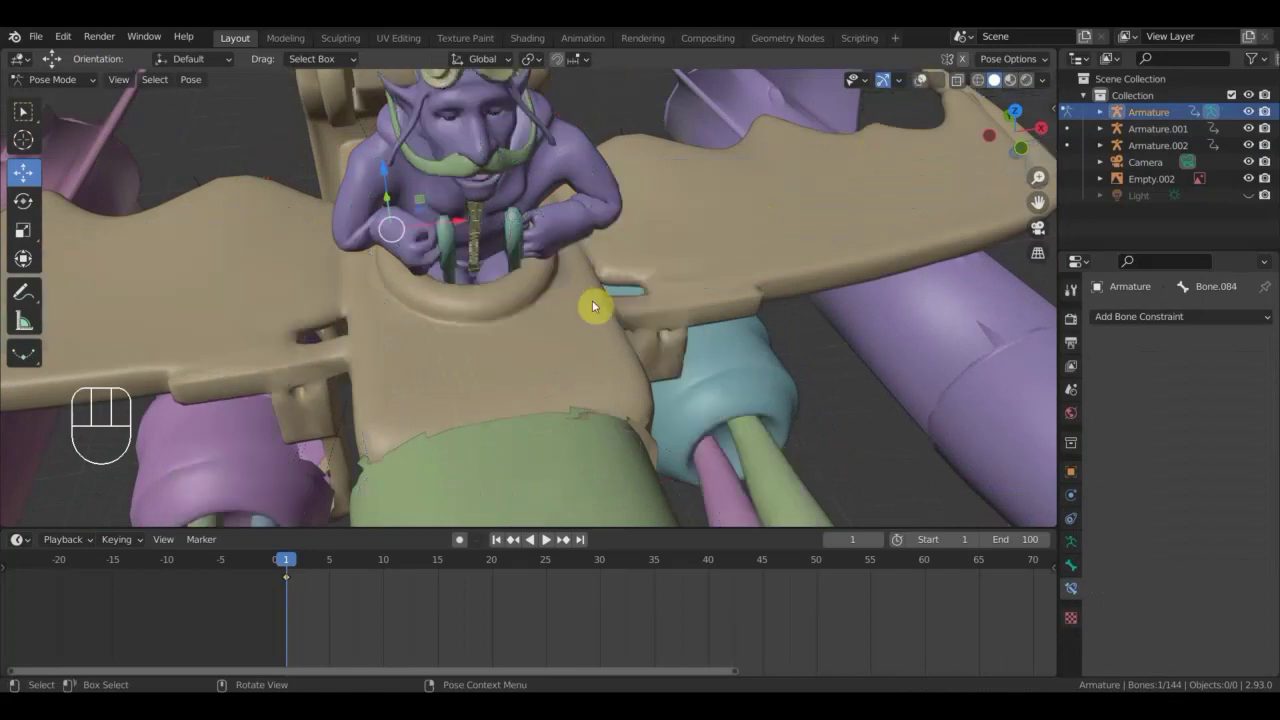
# Rotate and move the first hand bone from top view so it grips the stick.
pyautogui.press('KP_7')
pyautogui.press('r')
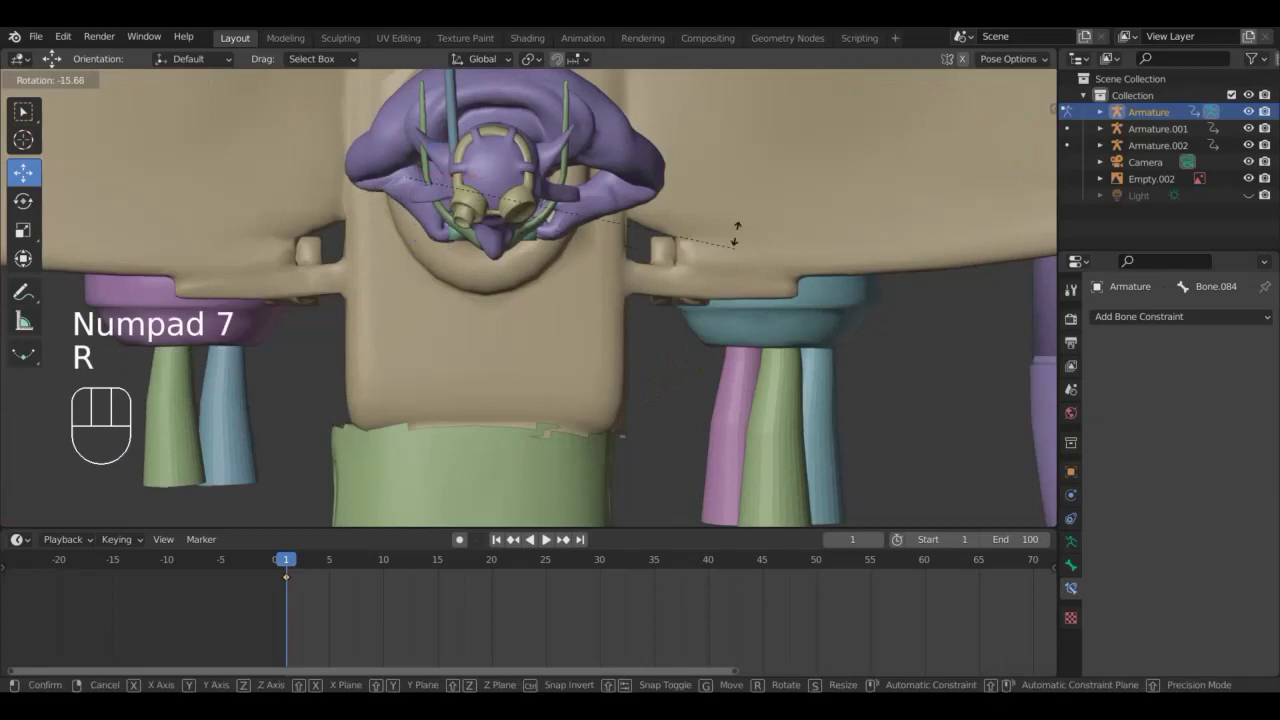
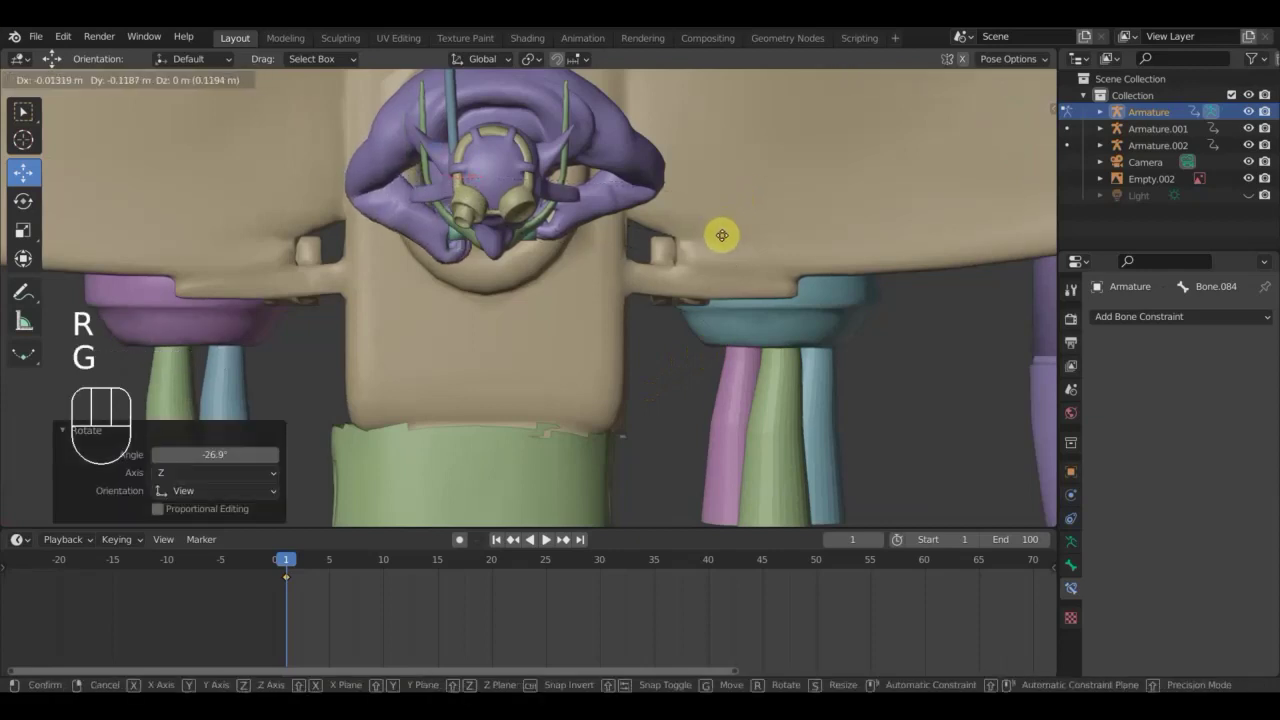
pyautogui.moveTo(727, 237); pyautogui.dragTo(709, 267)
pyautogui.moveTo(706, 197); pyautogui.dragTo(721, 187)
pyautogui.moveTo(717, 207); pyautogui.dragTo(707, 196)
pyautogui.moveTo(716, 295); pyautogui.dragTo(712, 381)
pyautogui.press('g')
pyautogui.click(691, 371)
pyautogui.moveTo(673, 339); pyautogui.dragTo(673, 203)
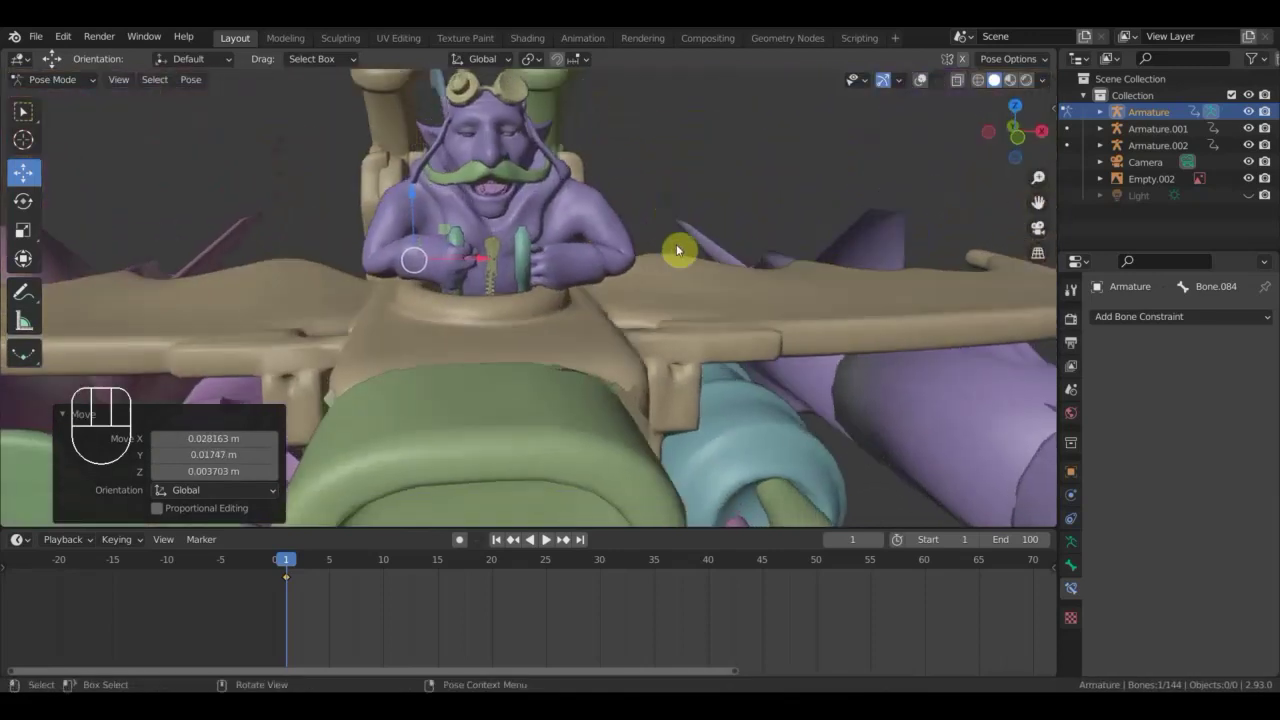
# Rotate and move the other hand bone onto its control stick, checking from the side.
pyautogui.press('r')
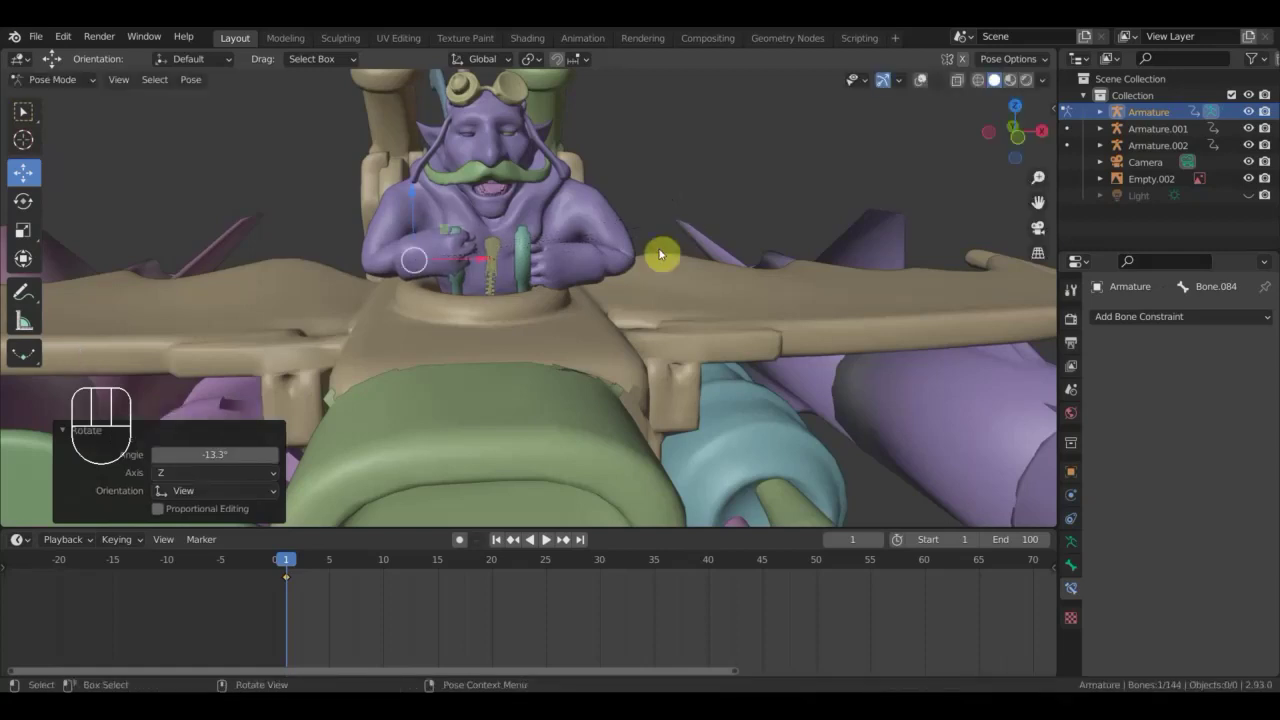
pyautogui.press('g')
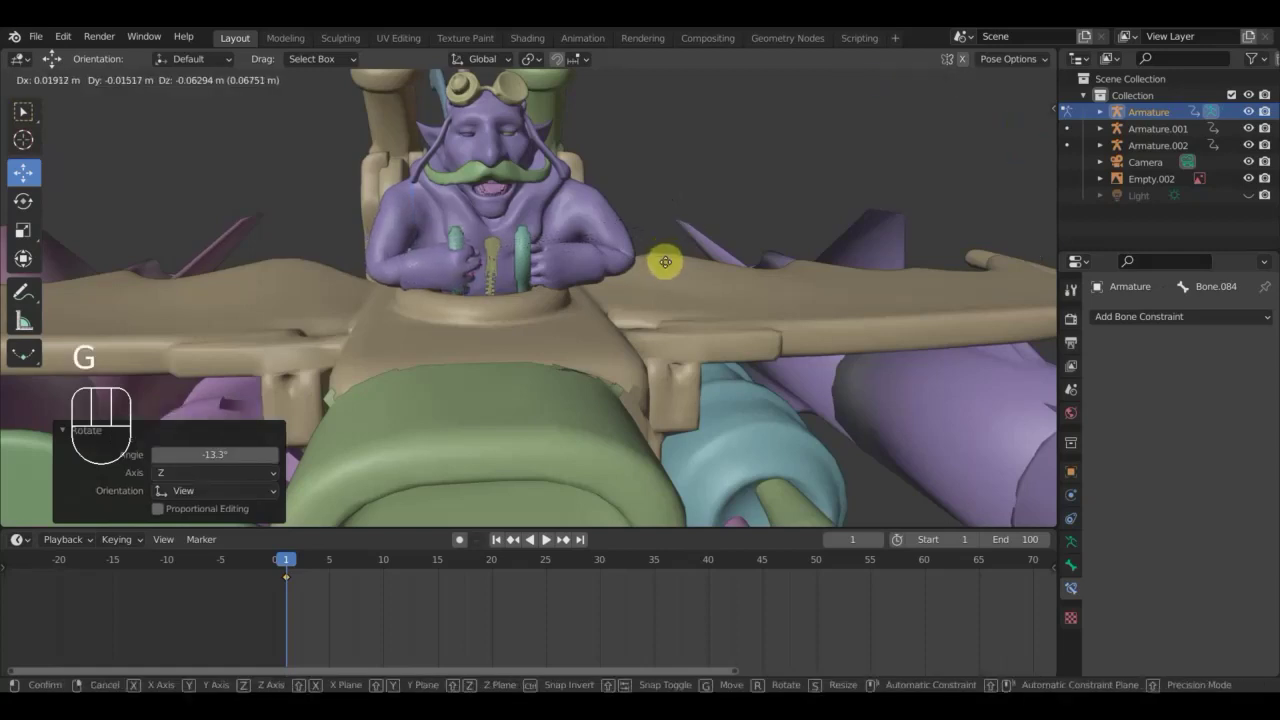
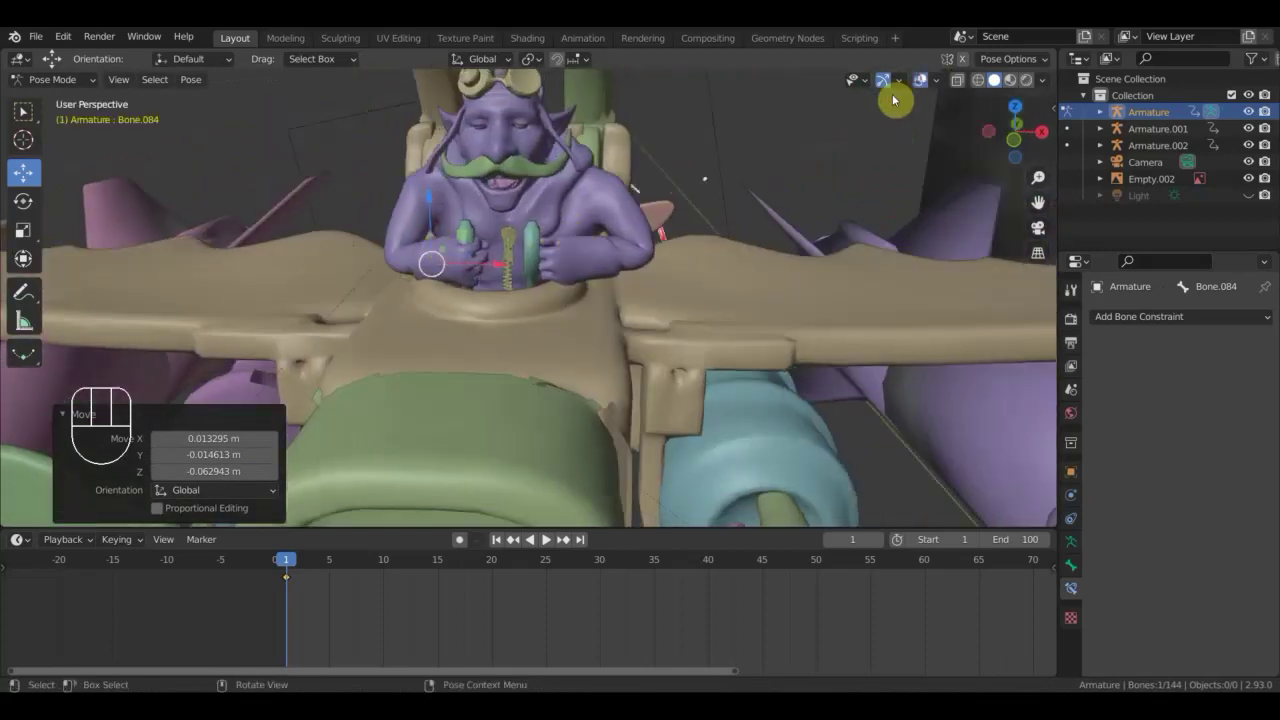
pyautogui.scroll(3)
pyautogui.middleClick(579, 278)
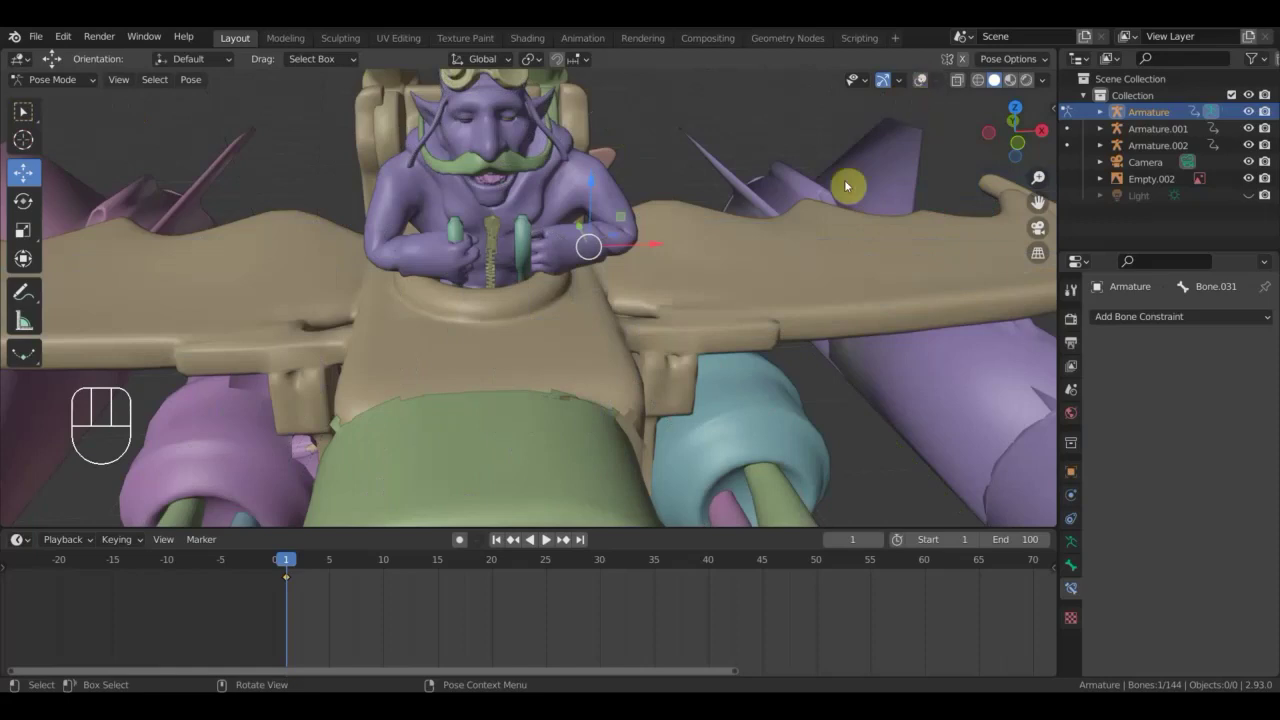
pyautogui.moveTo(752, 211); pyautogui.dragTo(615, 237)
pyautogui.press('g')
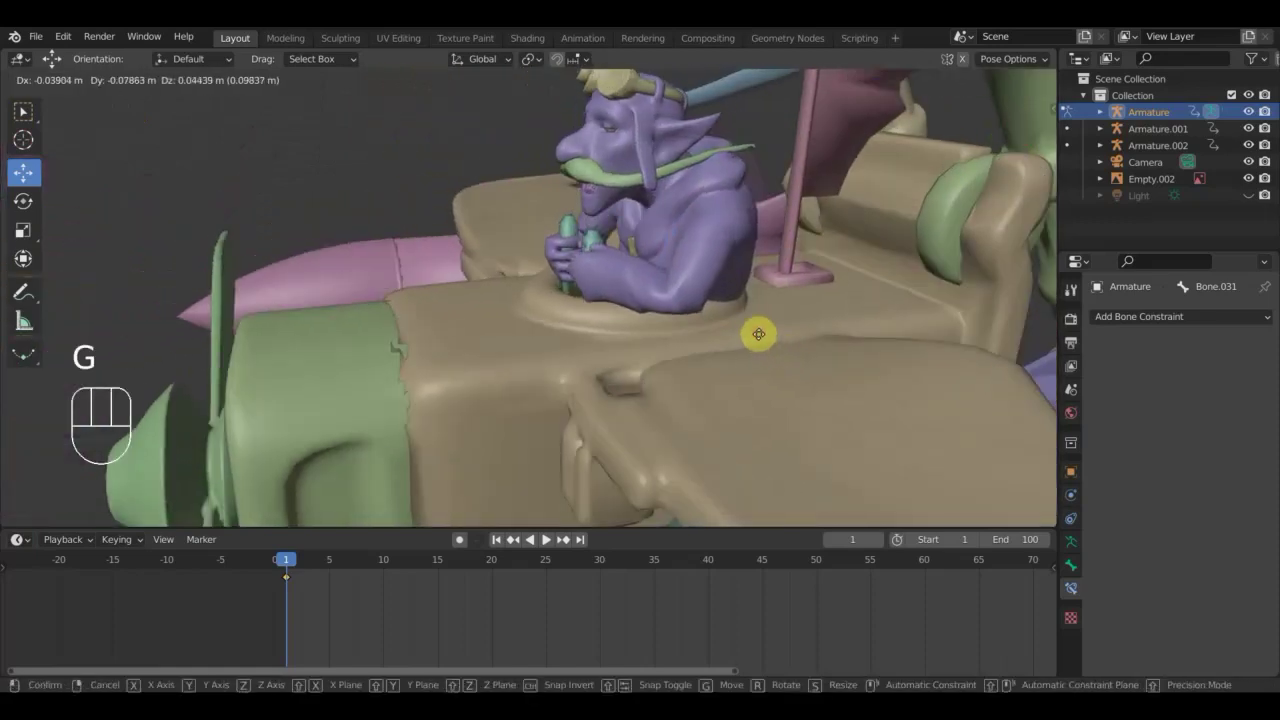
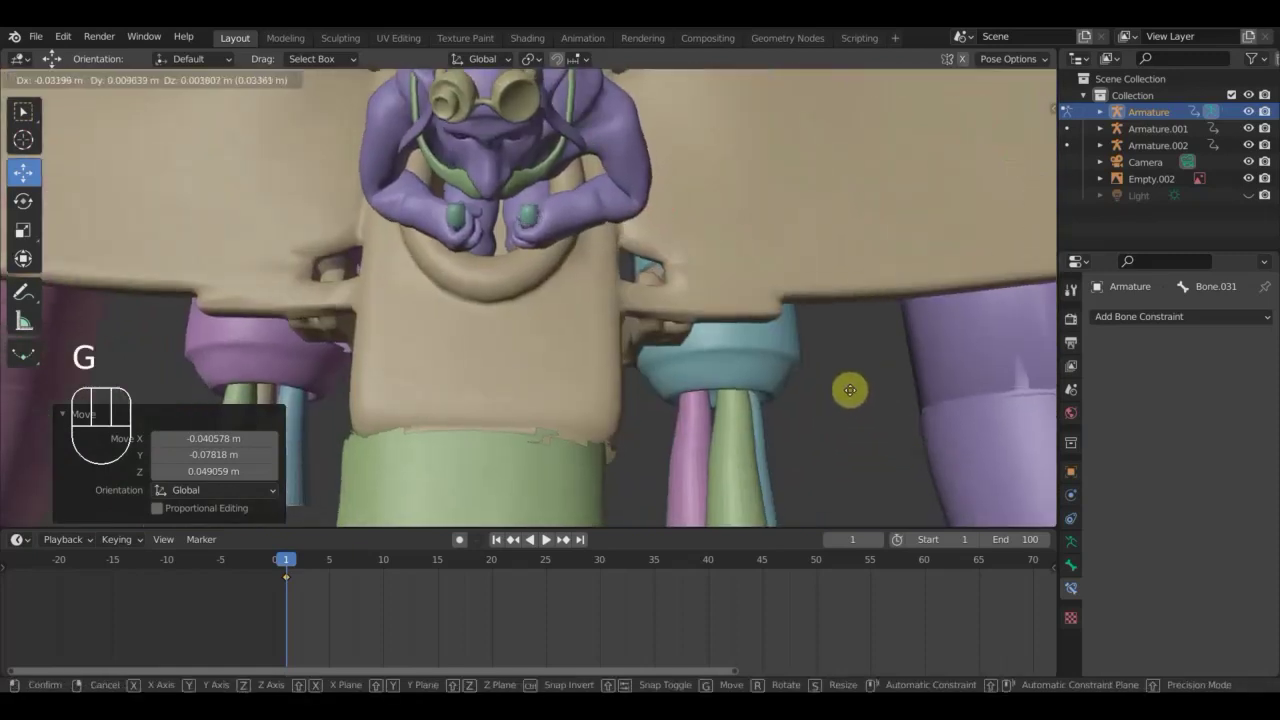
pyautogui.moveTo(853, 396); pyautogui.dragTo(836, 267)
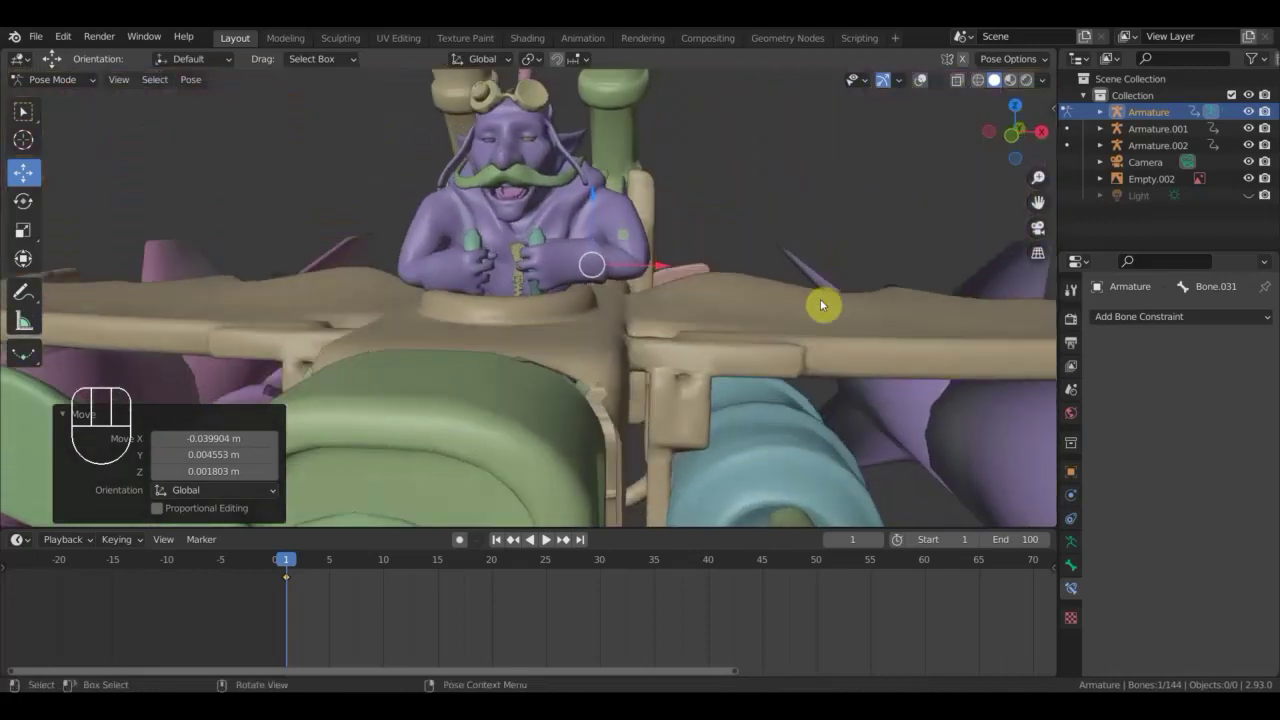
pyautogui.press('r')
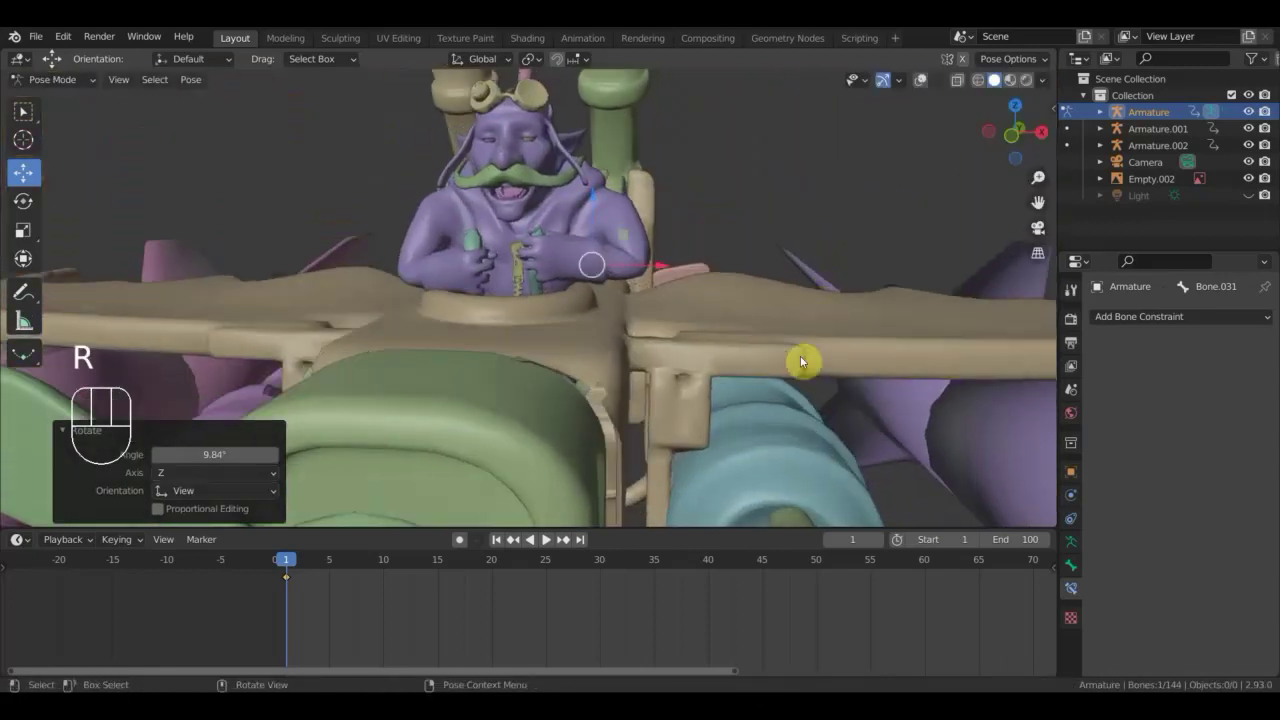
pyautogui.press('g')
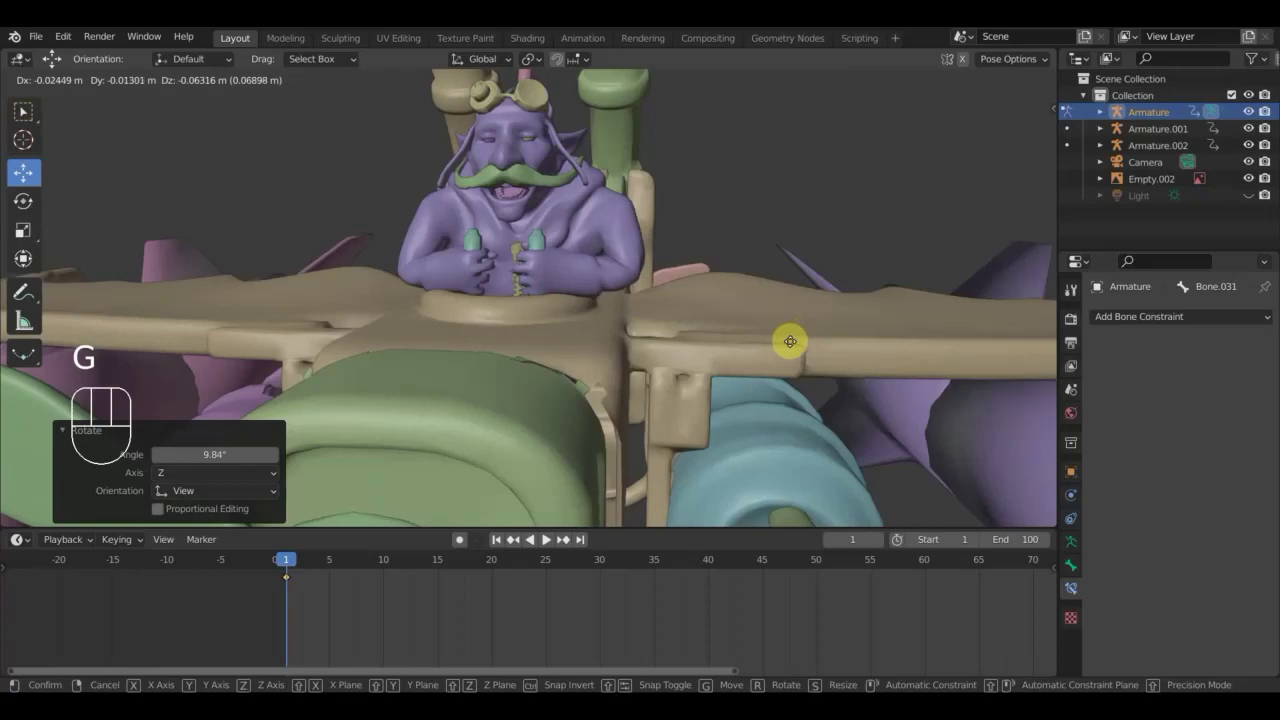
pyautogui.click(795, 346)
pyautogui.moveTo(793, 347); pyautogui.dragTo(844, 319)
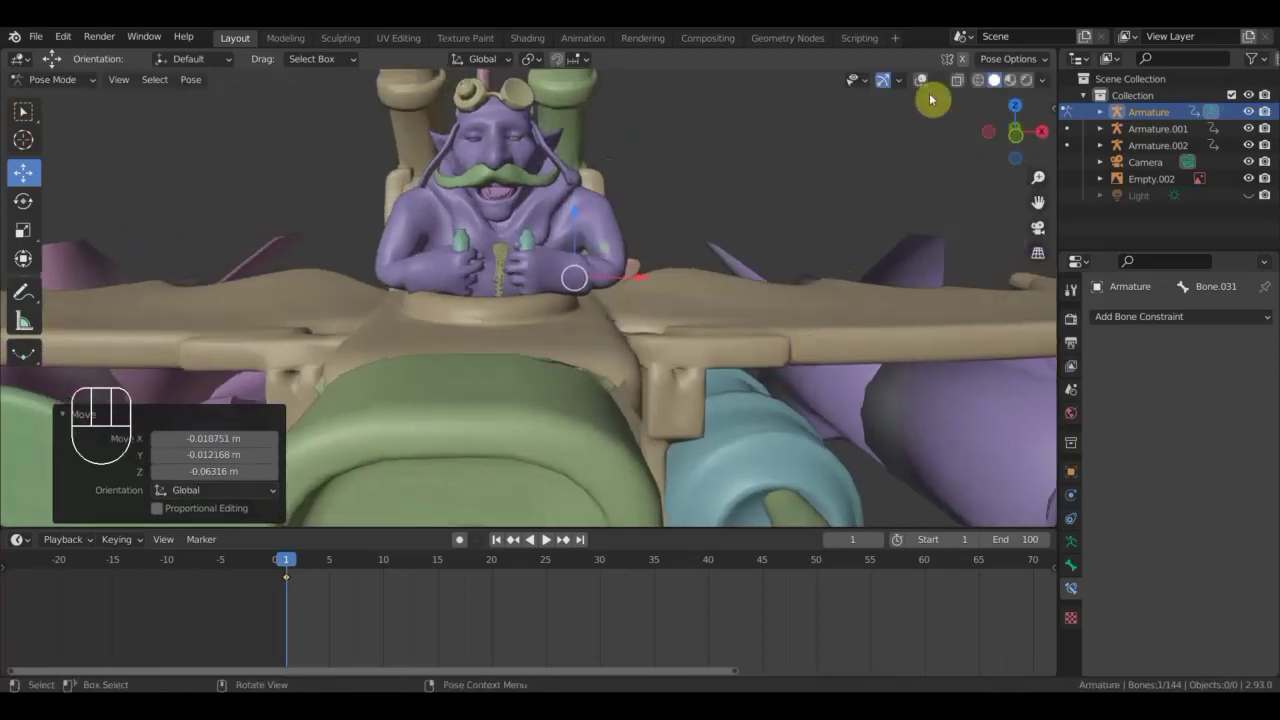
# Show the rig bones again and start moving the shoulder bone Bone.008.
pyautogui.click(928, 87)
pyautogui.scroll(3)
pyautogui.middleClick(724, 227)
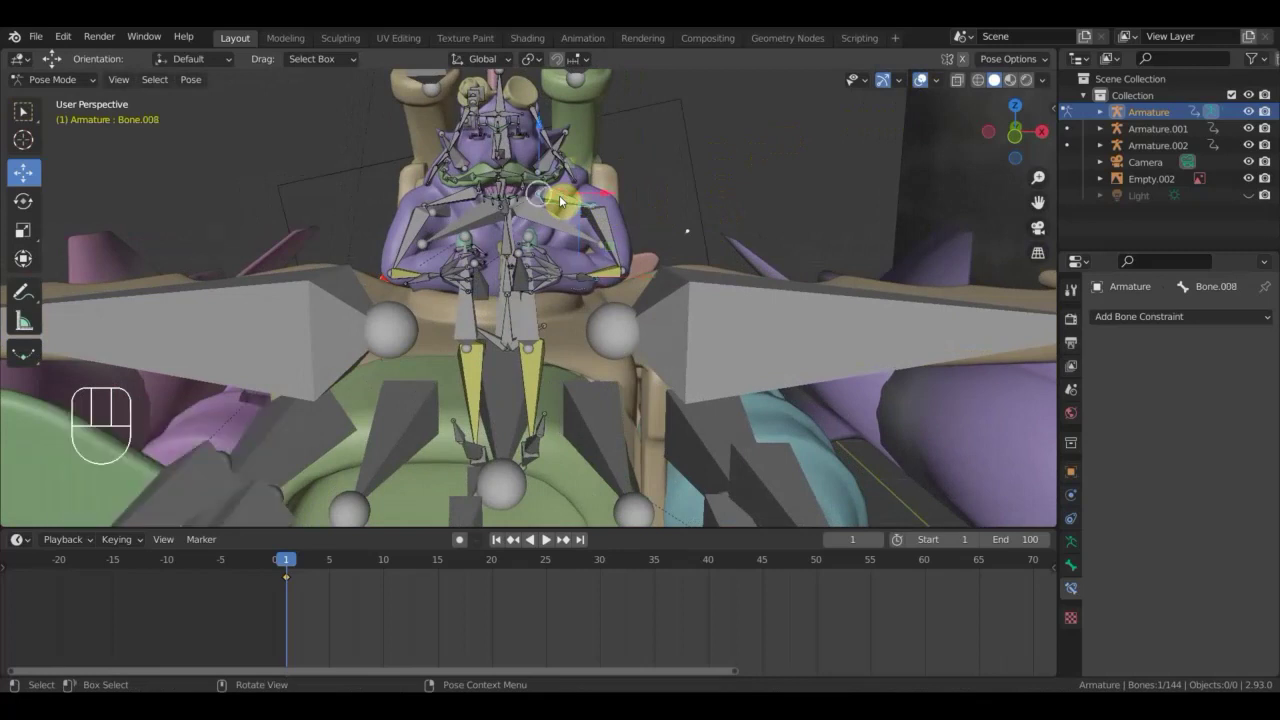
pyautogui.press('g')
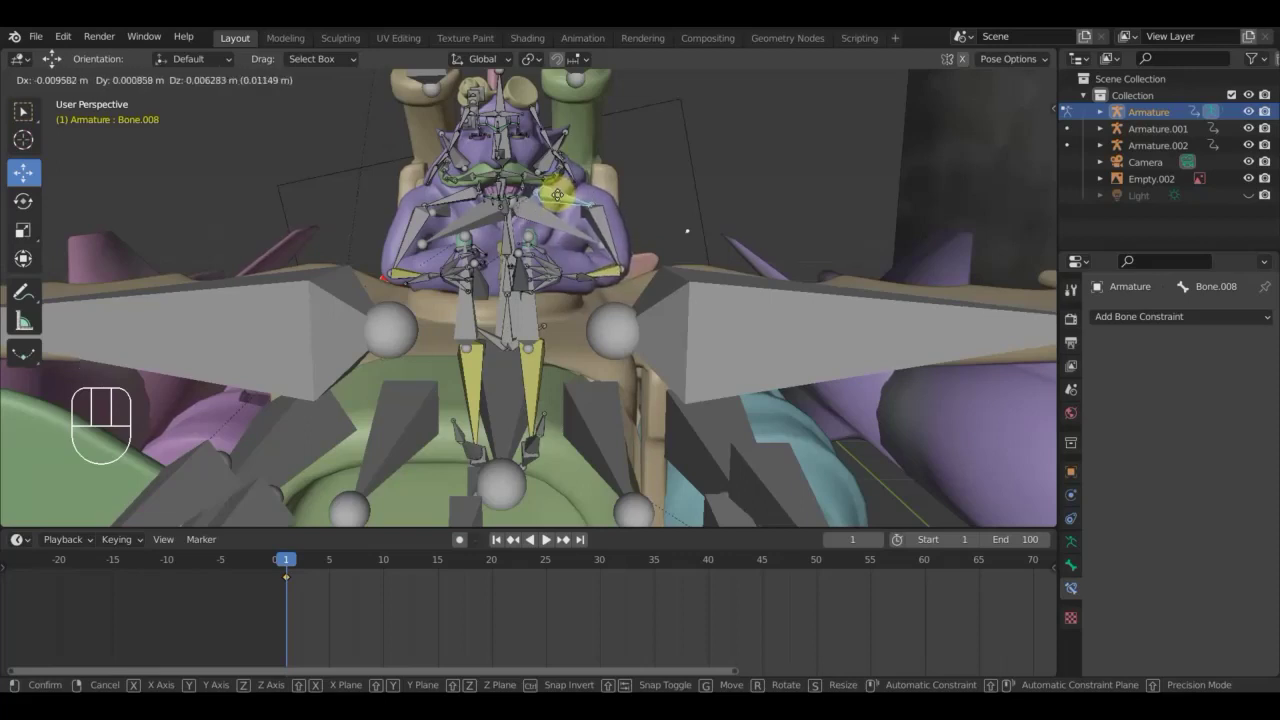
# Confirm the shoulder move and inspect the pilot in Material Preview from several angles.
pyautogui.click(561, 199)
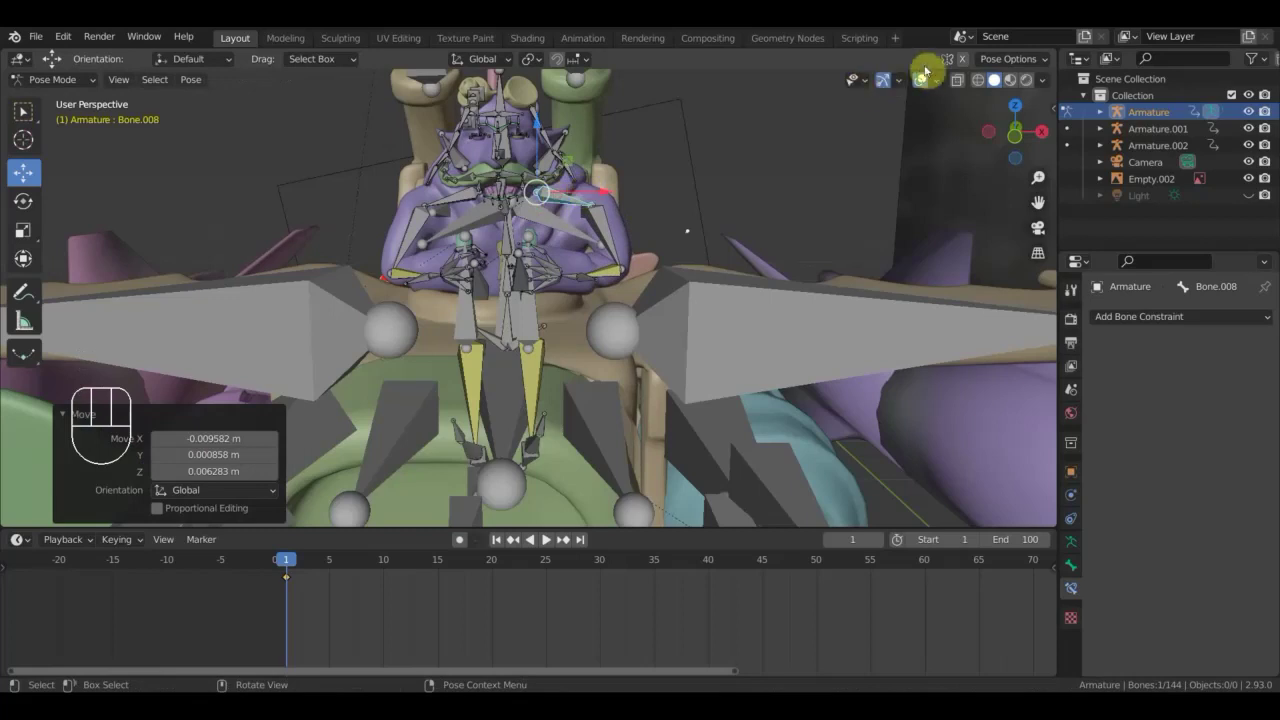
pyautogui.click(923, 82)
pyautogui.moveTo(730, 213); pyautogui.dragTo(949, 88)
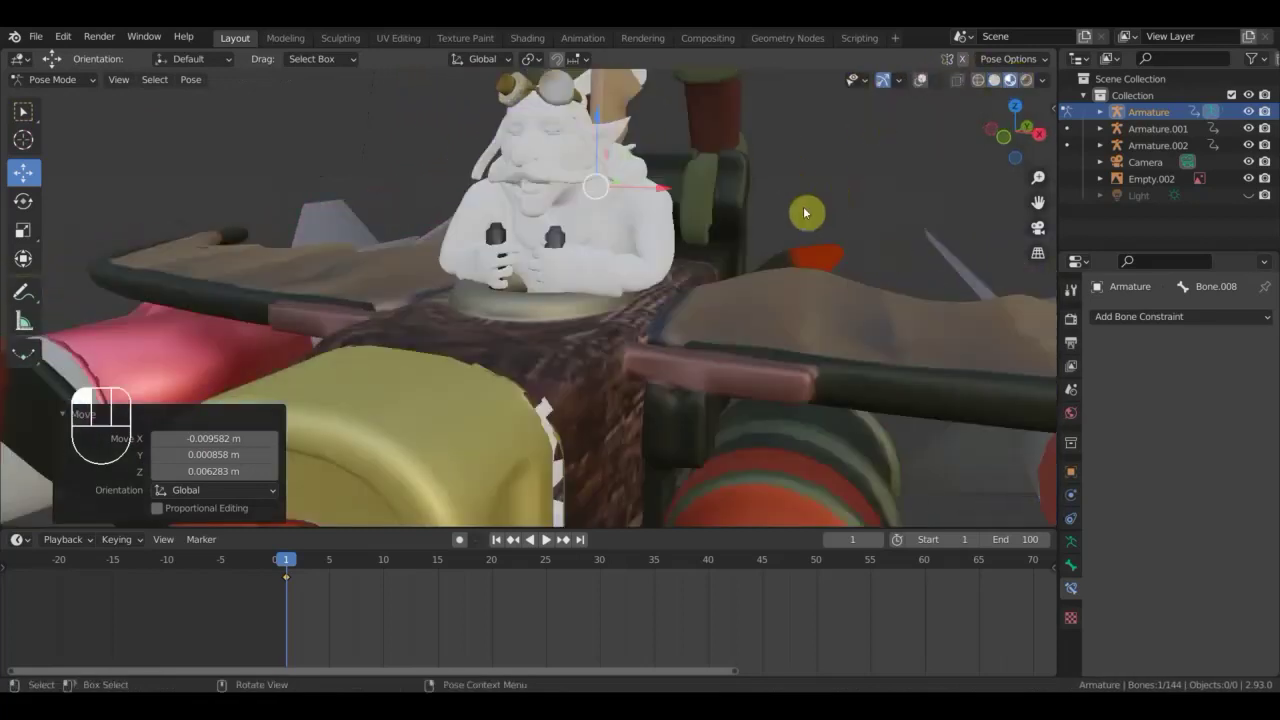
pyautogui.moveTo(773, 230); pyautogui.dragTo(617, 303)
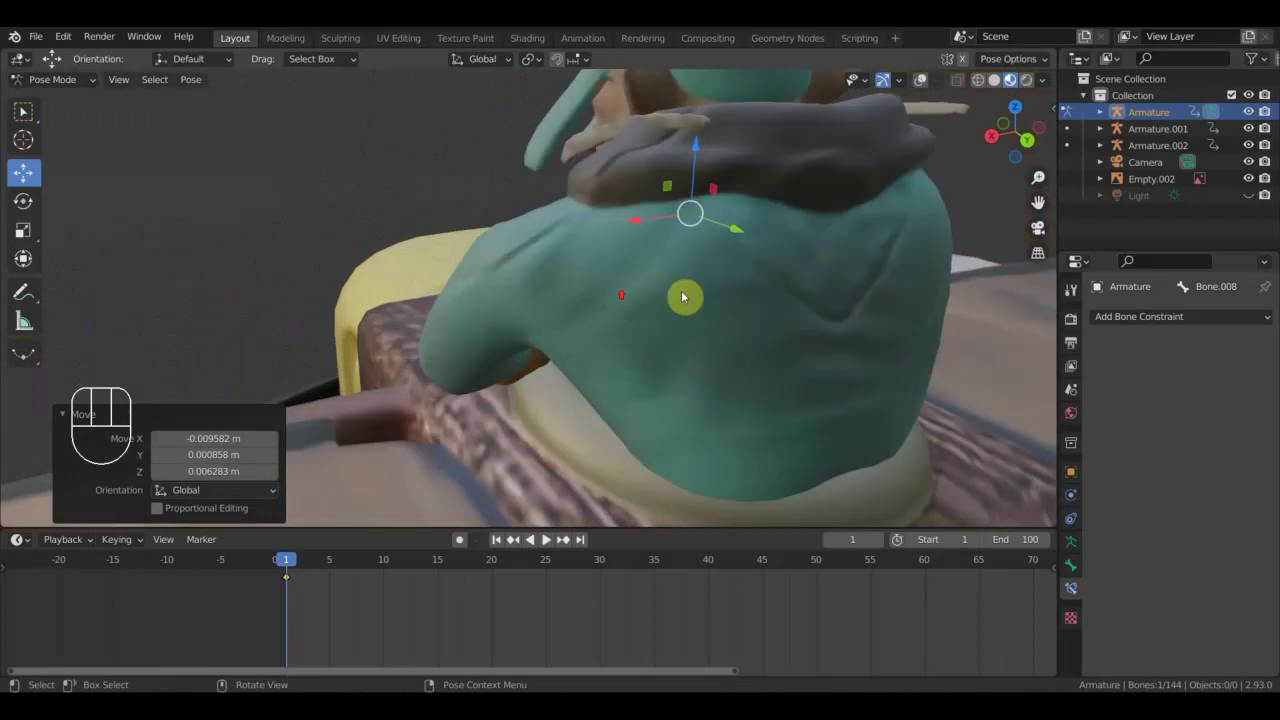
pyautogui.moveTo(929, 312); pyautogui.dragTo(127, 299)
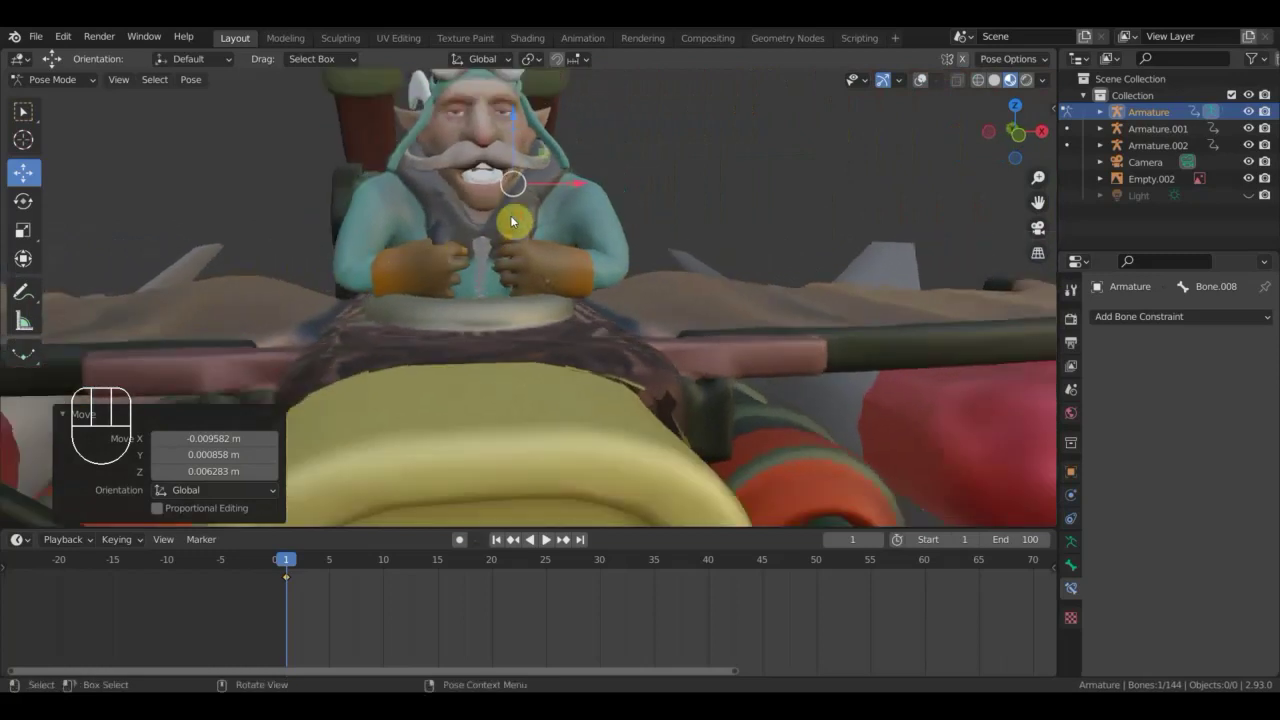
pyautogui.press('KP_1')
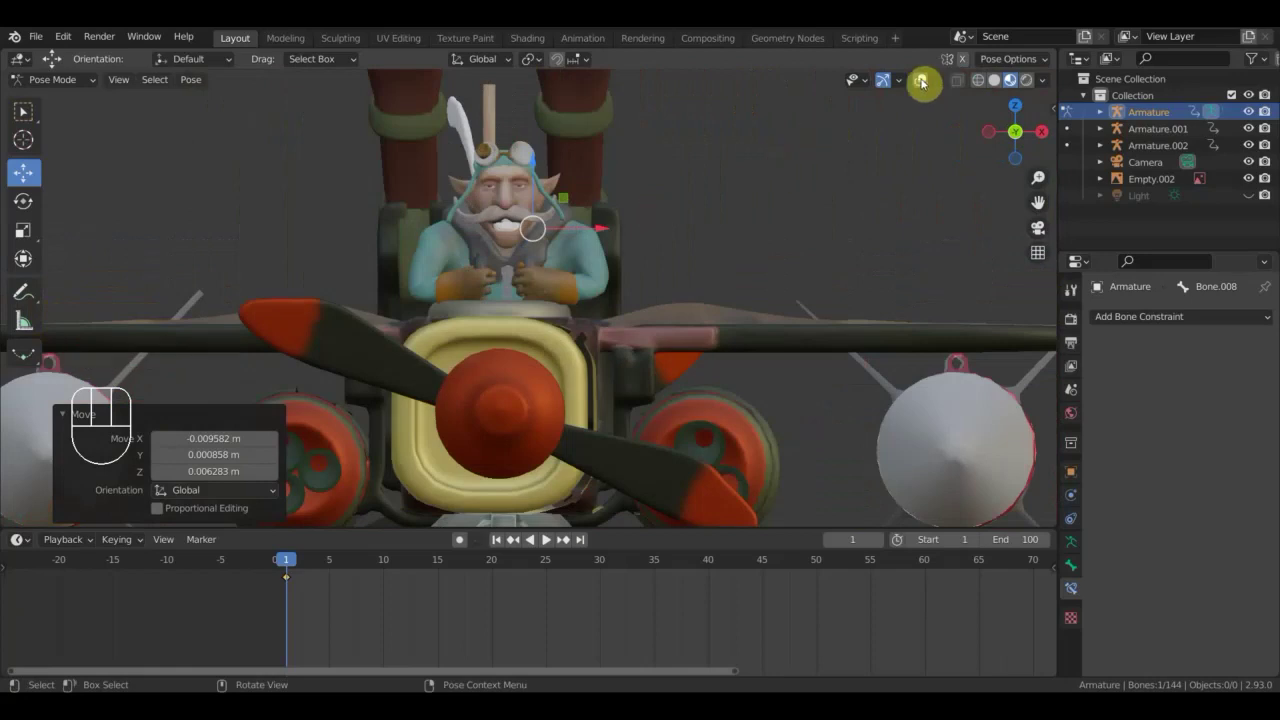
# Show the bones again and start rotating the head bone Bone.006.
pyautogui.click(925, 83)
pyautogui.moveTo(721, 188); pyautogui.dragTo(635, 198)
pyautogui.middleClick(645, 195)
pyautogui.scroll(-3)
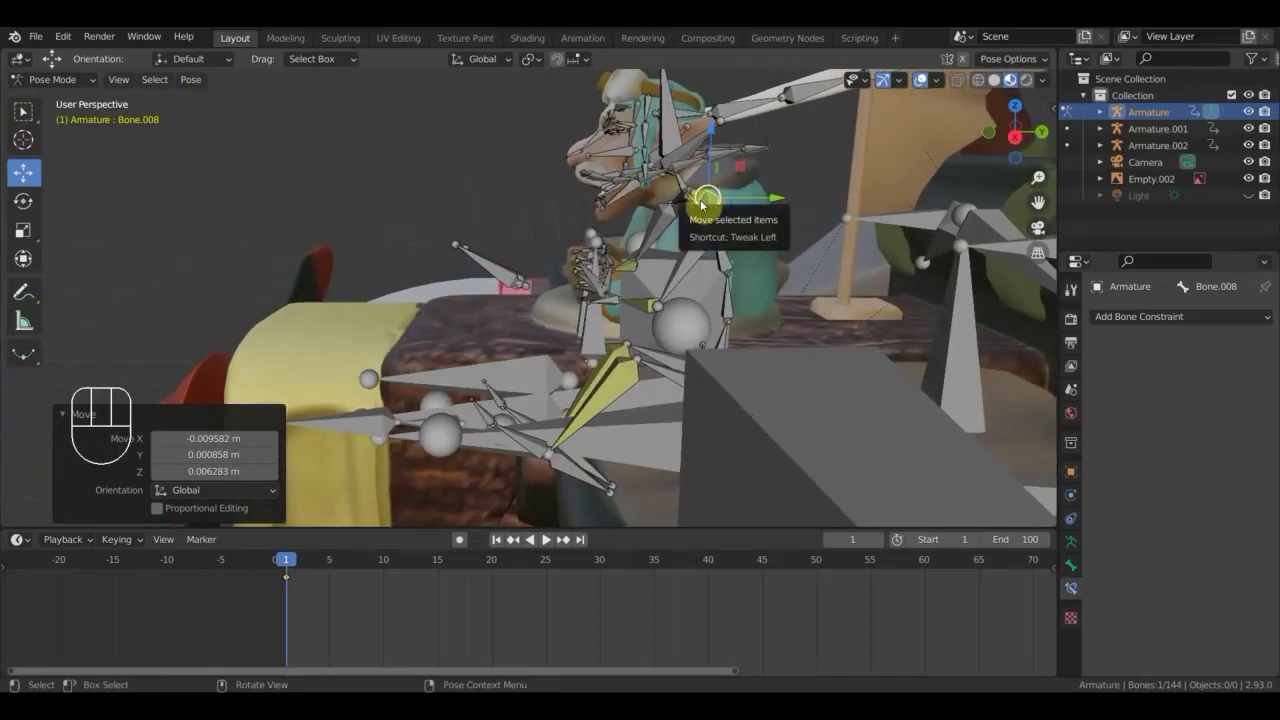
pyautogui.moveTo(629, 195); pyautogui.dragTo(691, 230)
pyautogui.press('r')
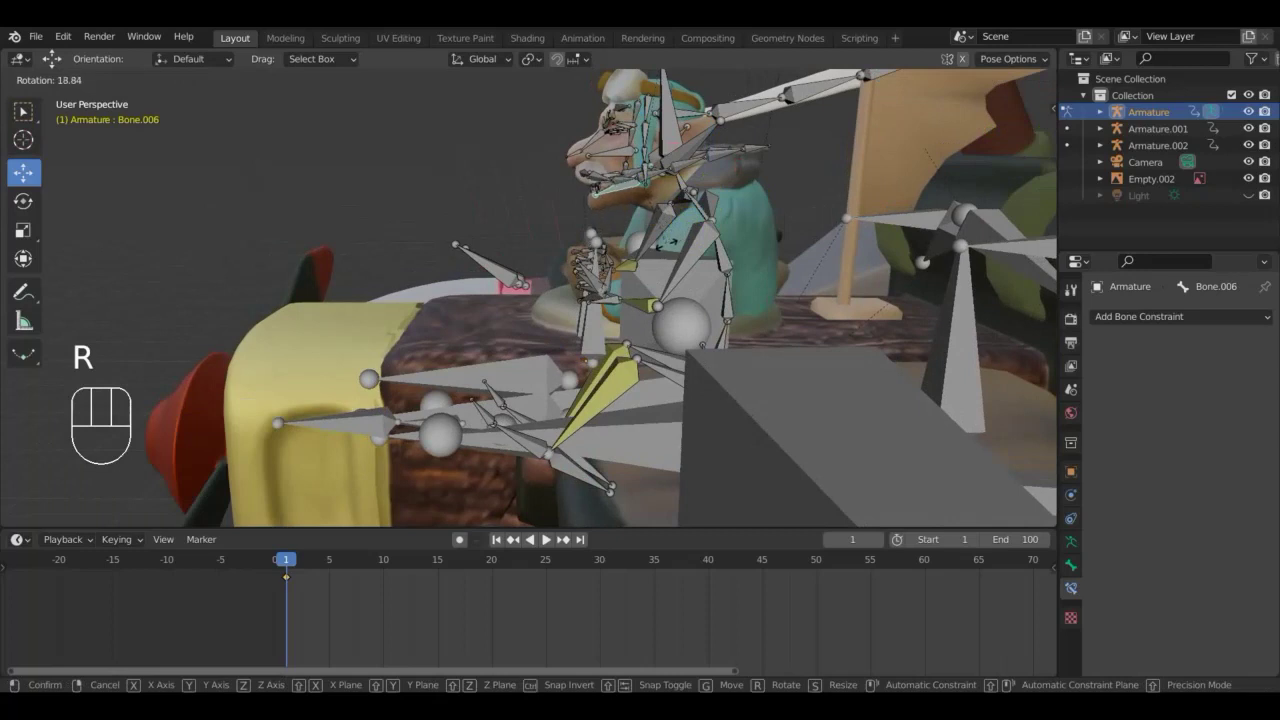
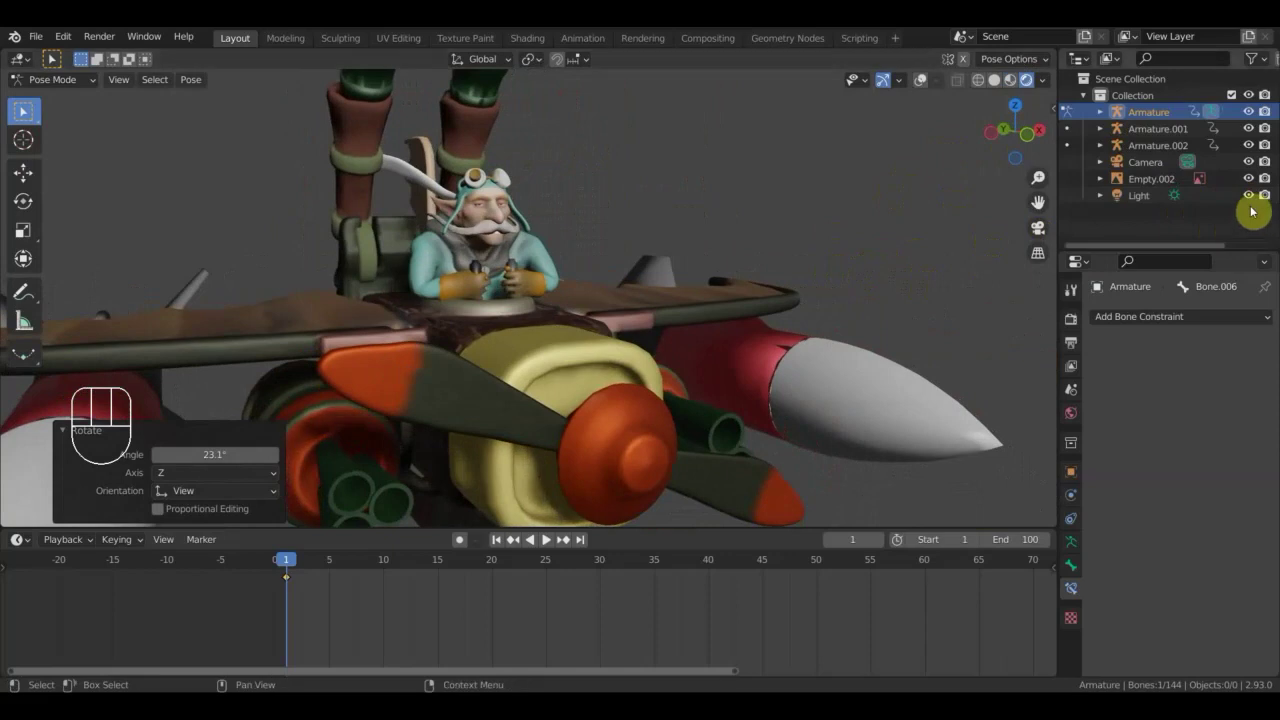
# Hide the light, return to Solid shading with overlays and select every pilot bone.
pyautogui.click(1251, 198)
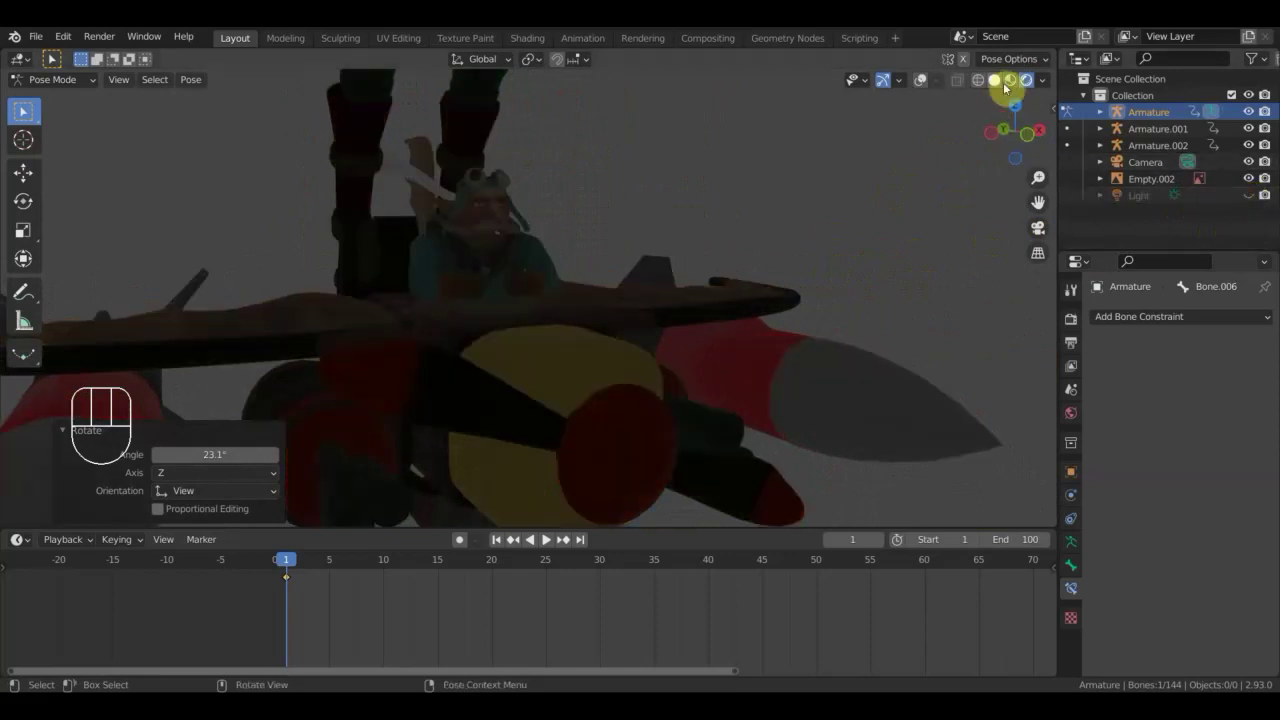
pyautogui.click(1002, 85)
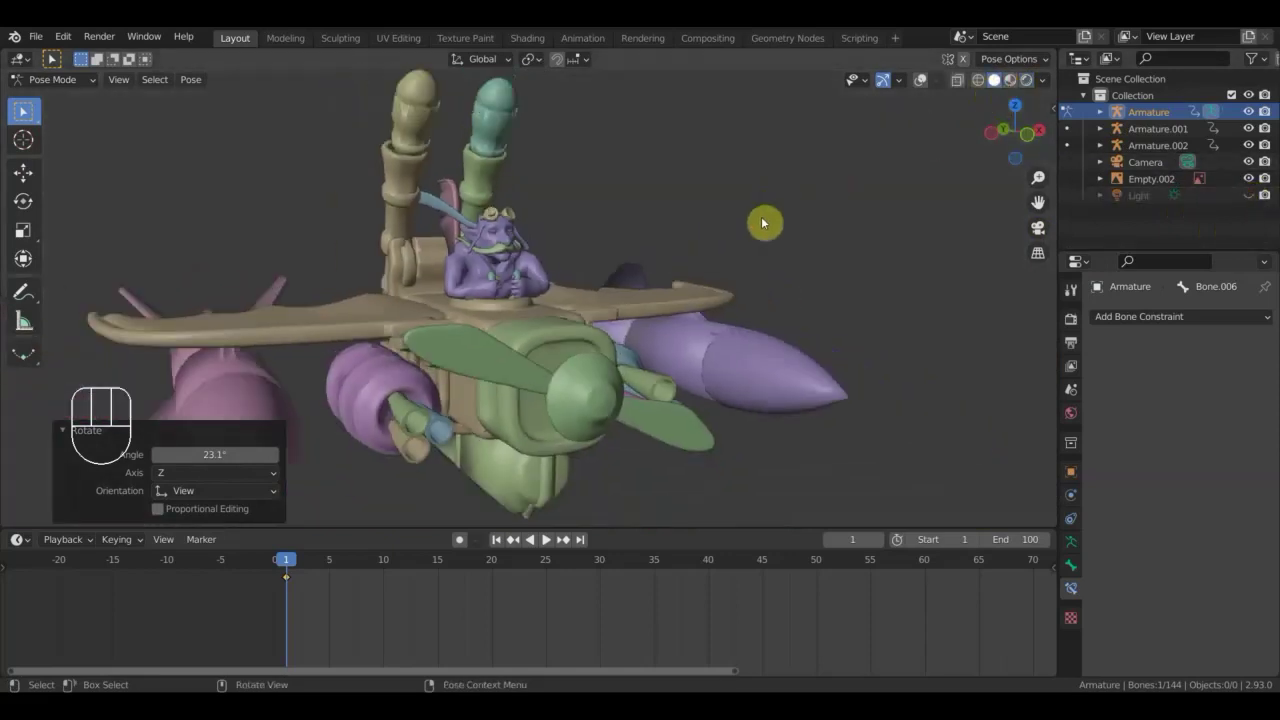
pyautogui.click(923, 88)
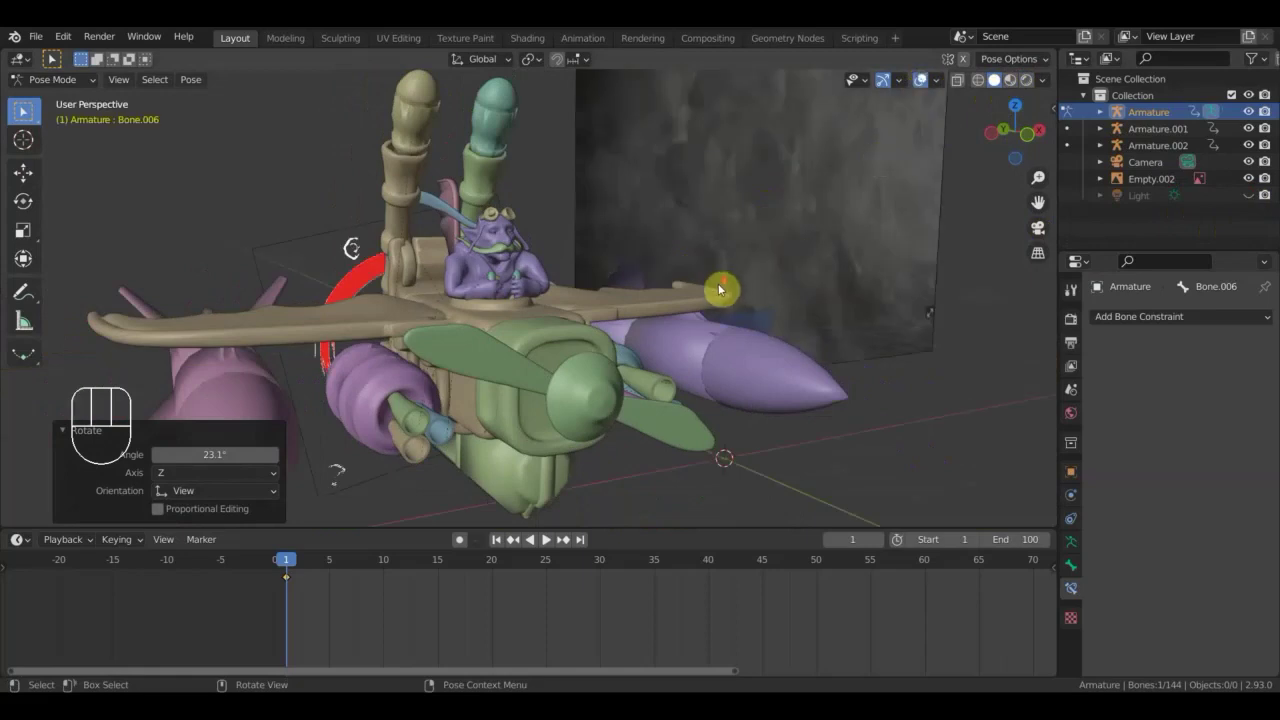
pyautogui.press('a')
pyautogui.press('i')
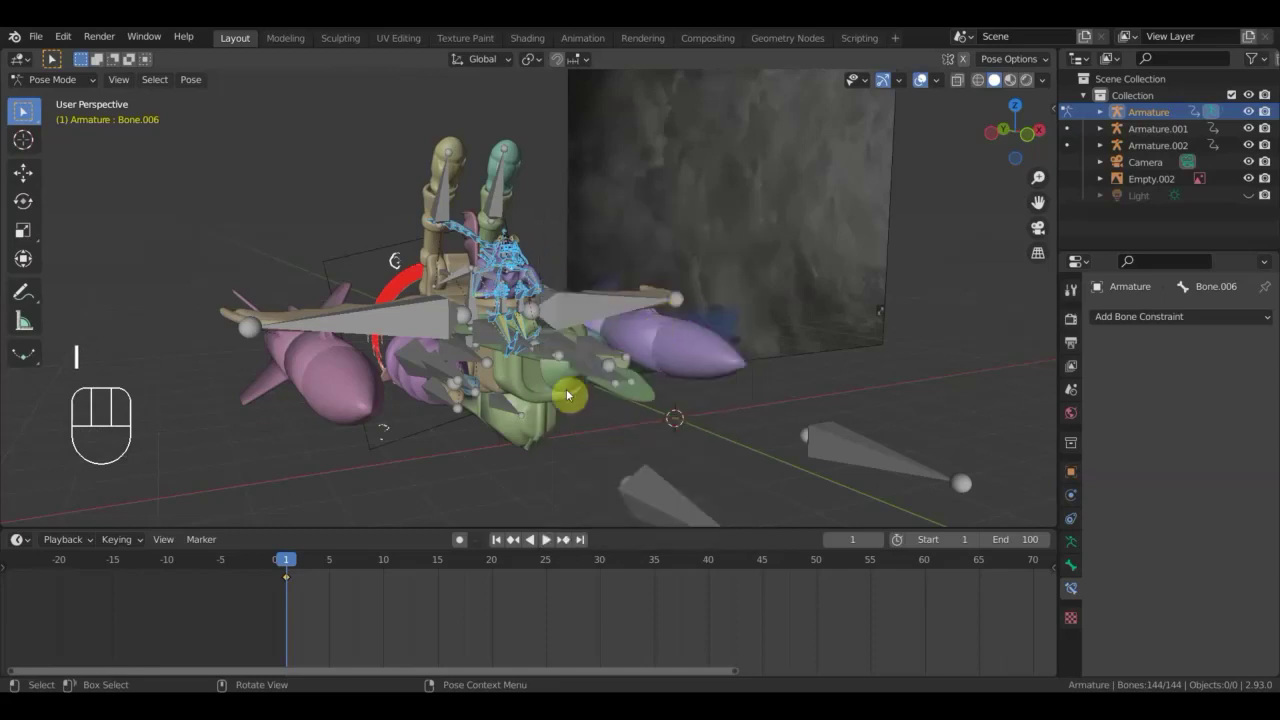
# Select the plane's rig with the others and enter Pose Mode.
pyautogui.moveTo(547, 403); pyautogui.dragTo(537, 407)
pyautogui.moveTo(563, 396); pyautogui.dragTo(500, 391)
pyautogui.moveTo(54, 89); pyautogui.dragTo(71, 103)
pyautogui.click(389, 147)
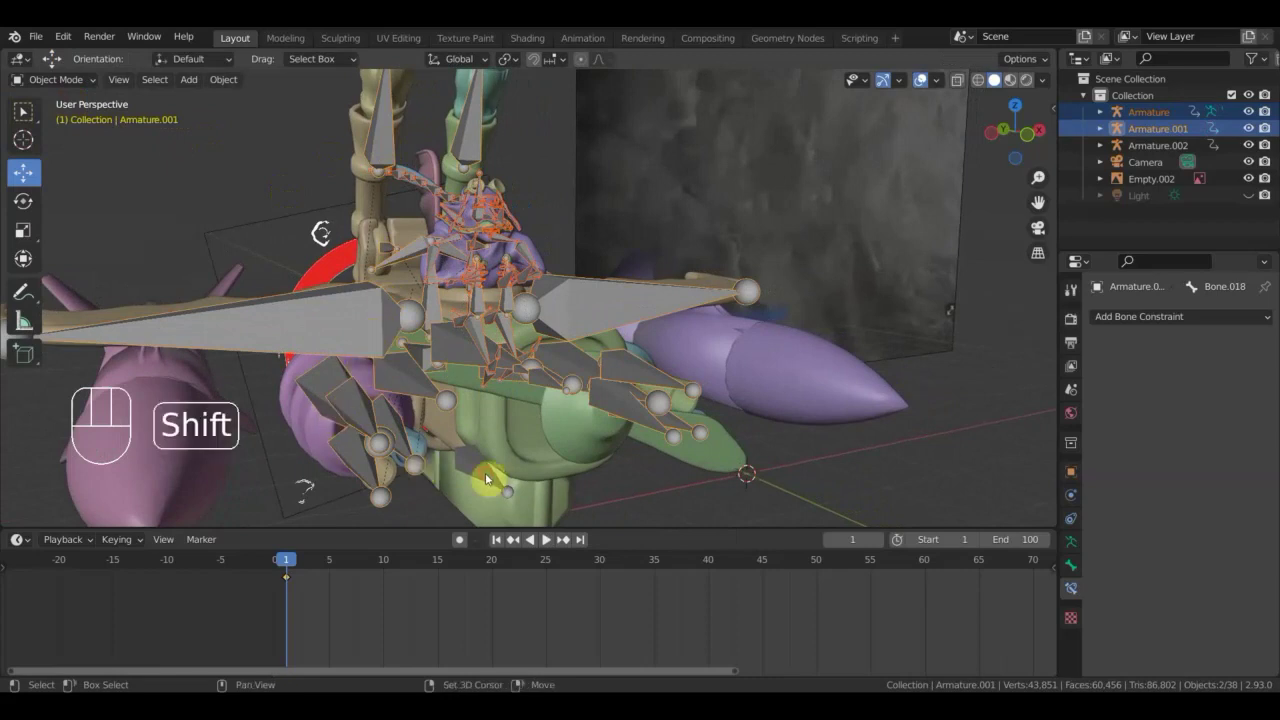
pyautogui.moveTo(75, 84); pyautogui.dragTo(83, 140)
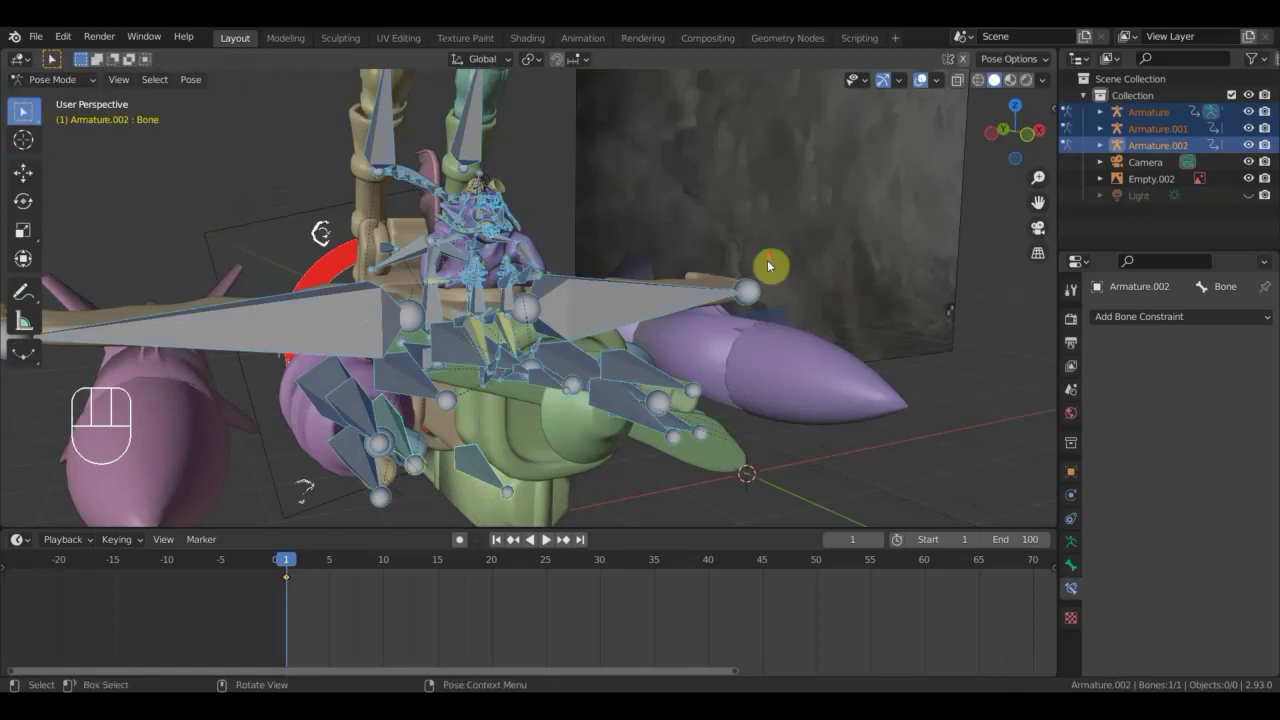
# Hide the camera and orbit to view the aircraft from the side at frame 2.
pyautogui.middleClick(648, 252)
pyautogui.moveTo(533, 267); pyautogui.dragTo(523, 268)
pyautogui.moveTo(725, 282); pyautogui.dragTo(843, 244)
pyautogui.click(1255, 163)
pyautogui.middleClick(805, 312)
pyautogui.moveTo(853, 334); pyautogui.dragTo(24, 111)
pyautogui.moveTo(291, 562); pyautogui.dragTo(24, 111)
pyautogui.moveTo(24, 111); pyautogui.dragTo(24, 111)
# Finish rotating the pilot's bone in the side view and key the pose.
pyautogui.press('a')
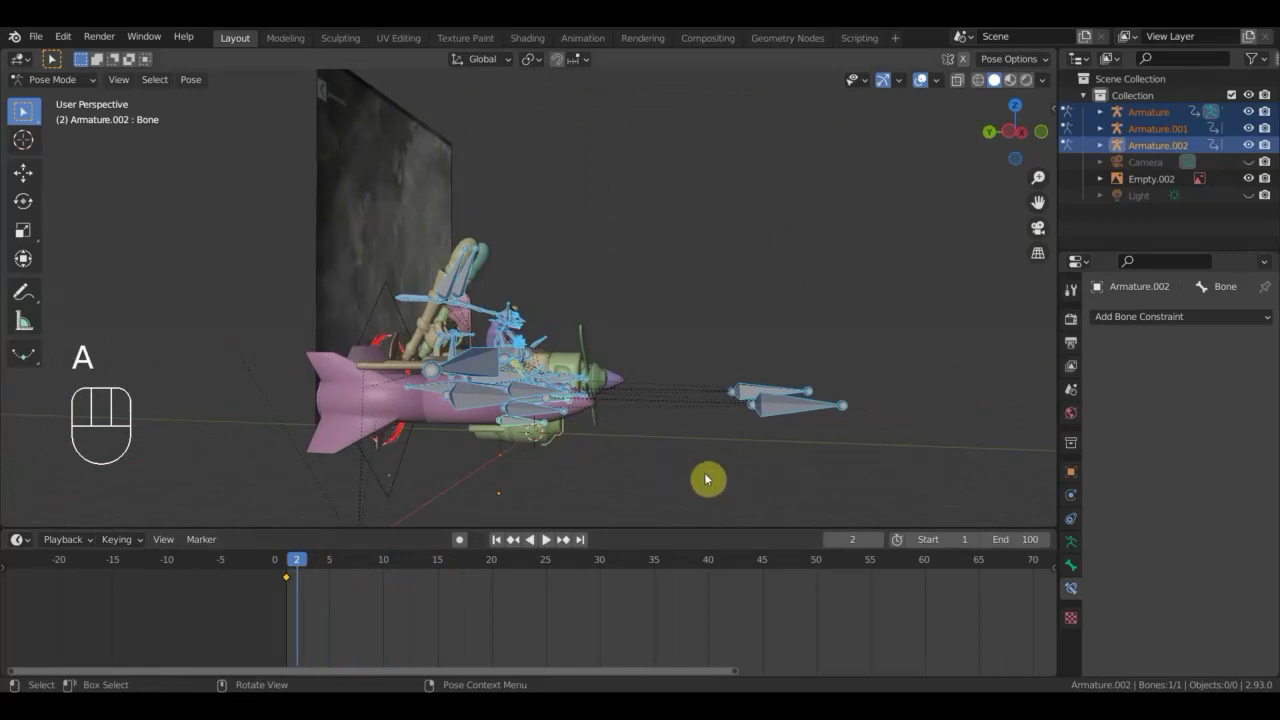
pyautogui.press('KP_3')
pyautogui.press('r')
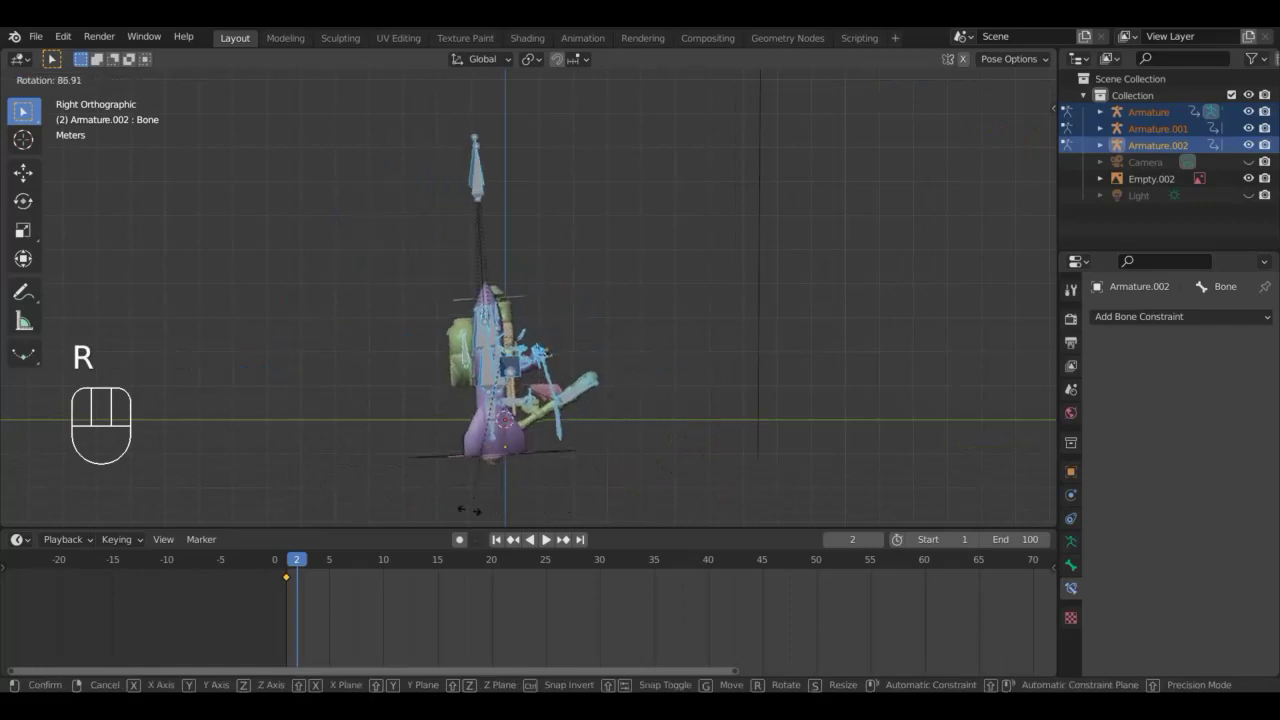
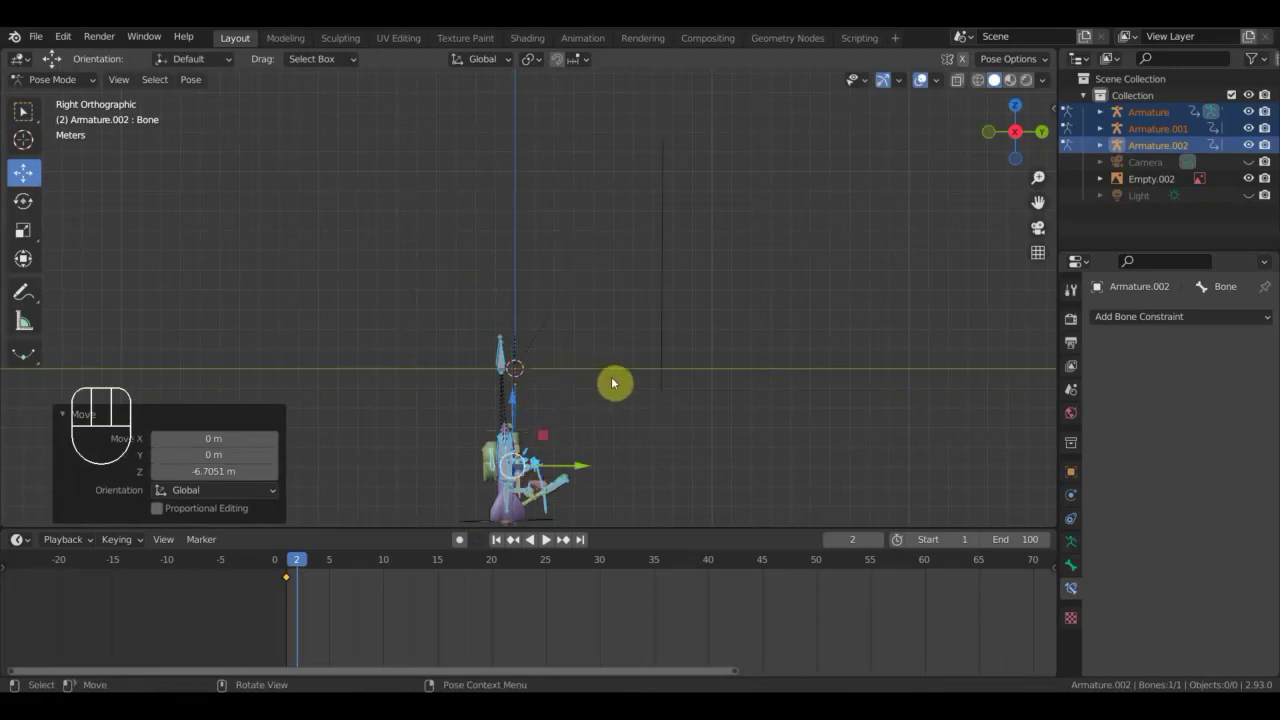
pyautogui.press('a')
pyautogui.press('i')
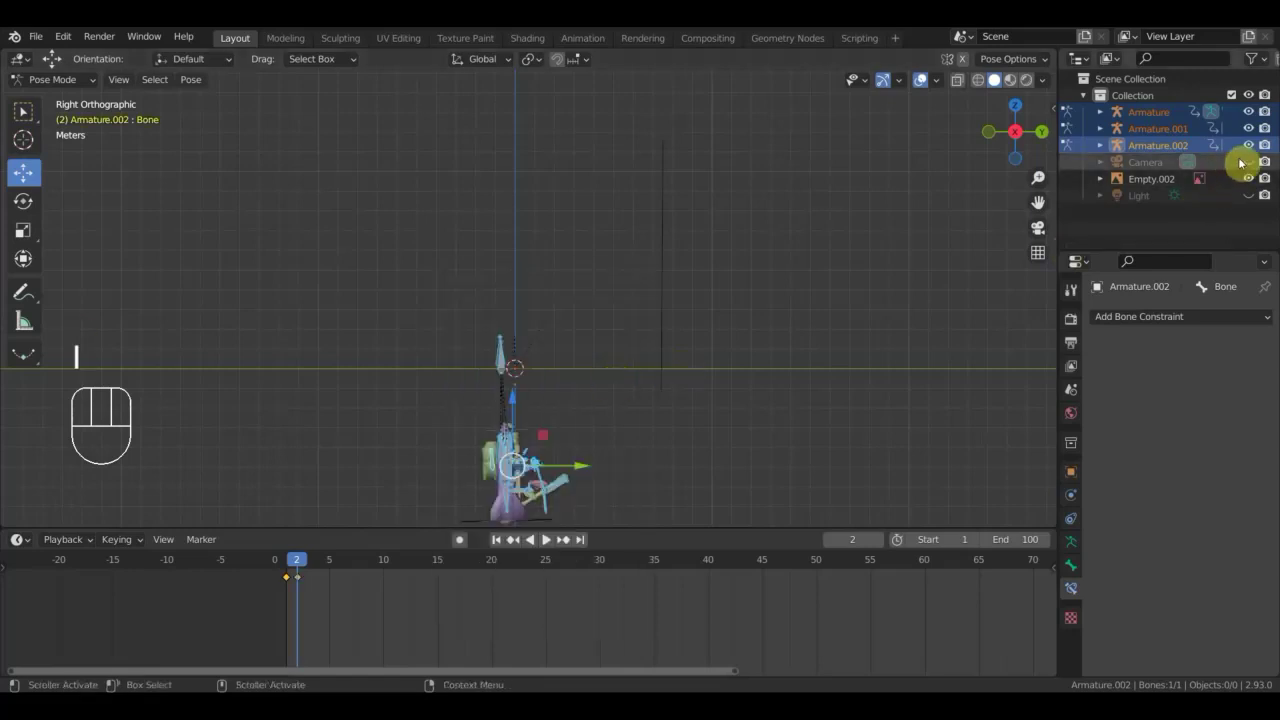
# Unhide the Camera in the Outliner and look through it with Numpad 0.
pyautogui.click(1250, 163)
pyautogui.moveTo(795, 374); pyautogui.dragTo(857, 374)
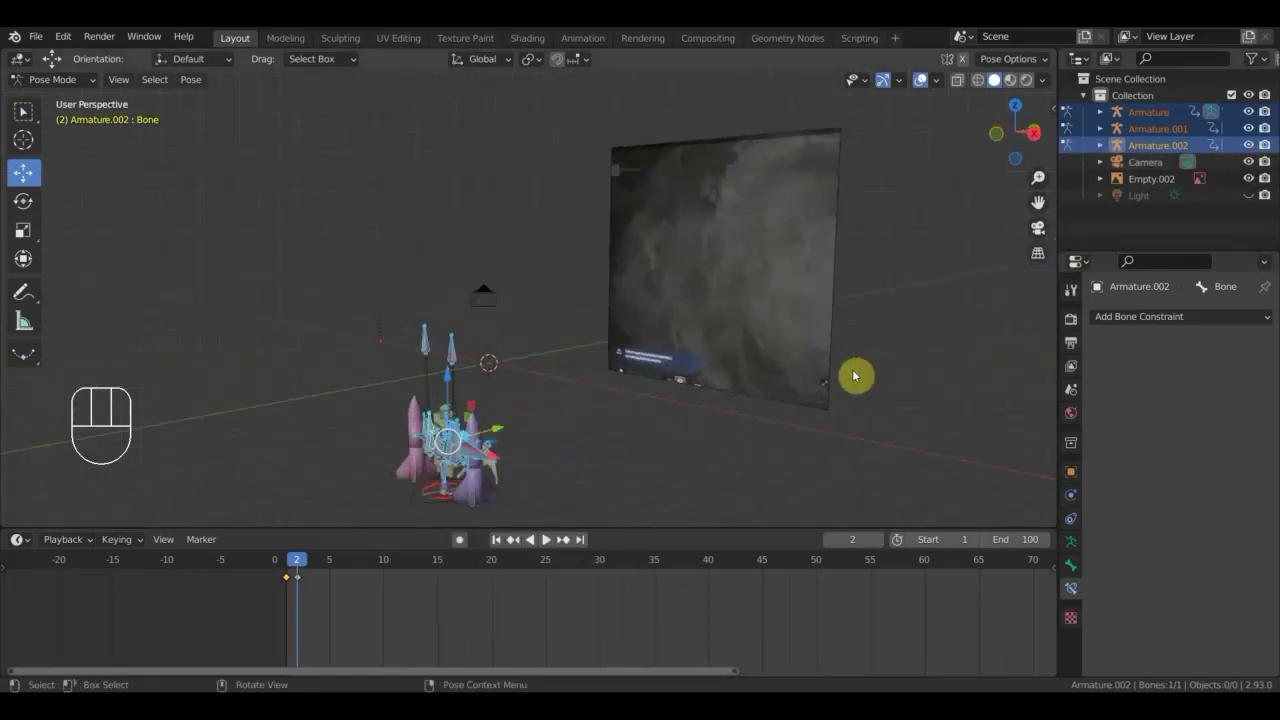
pyautogui.press('KP_0')
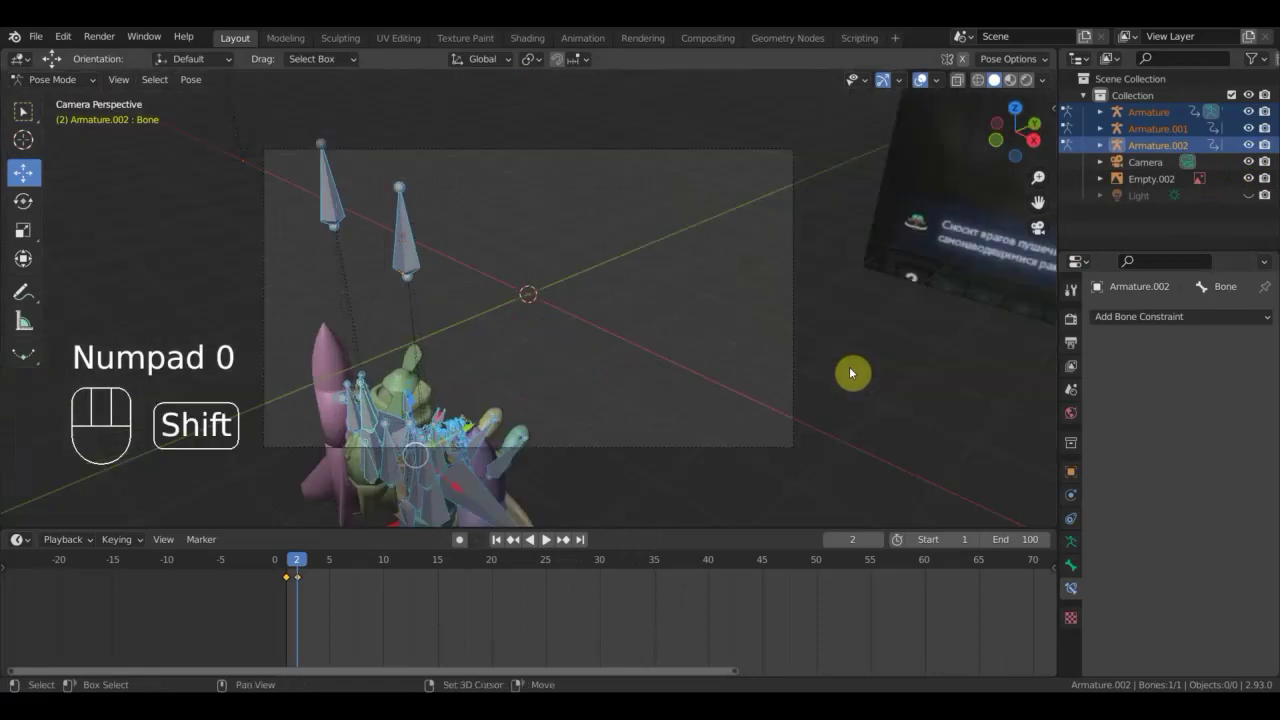
# Walk-navigate the camera to reframe the aircraft toward the reference footage.
pyautogui.press('shift+f')
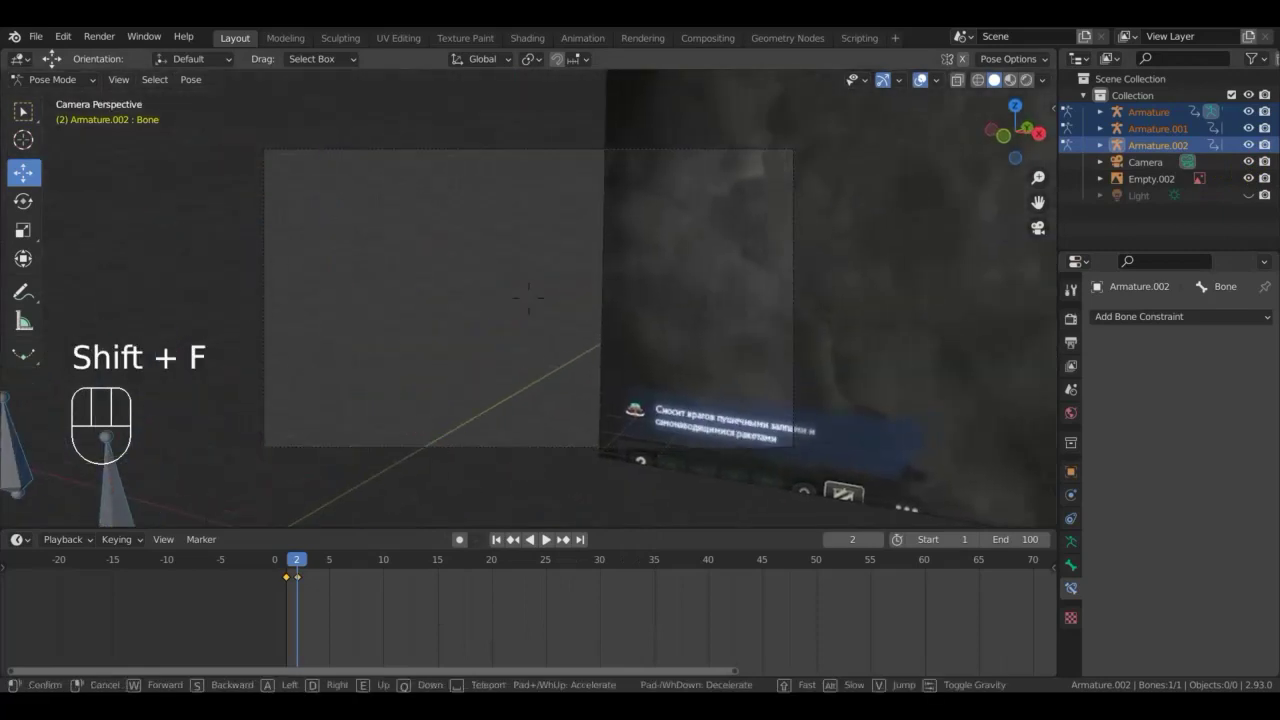
pyautogui.press('Up')
pyautogui.press('Left')
pyautogui.press('Left')
pyautogui.press('Left')
pyautogui.press('Down')
pyautogui.press('Down')
pyautogui.press('Down')
pyautogui.press('Left')
pyautogui.press('Left')
pyautogui.press('Left')
pyautogui.press('Left')
pyautogui.press('Up')
pyautogui.press('Up')
pyautogui.press('Up')
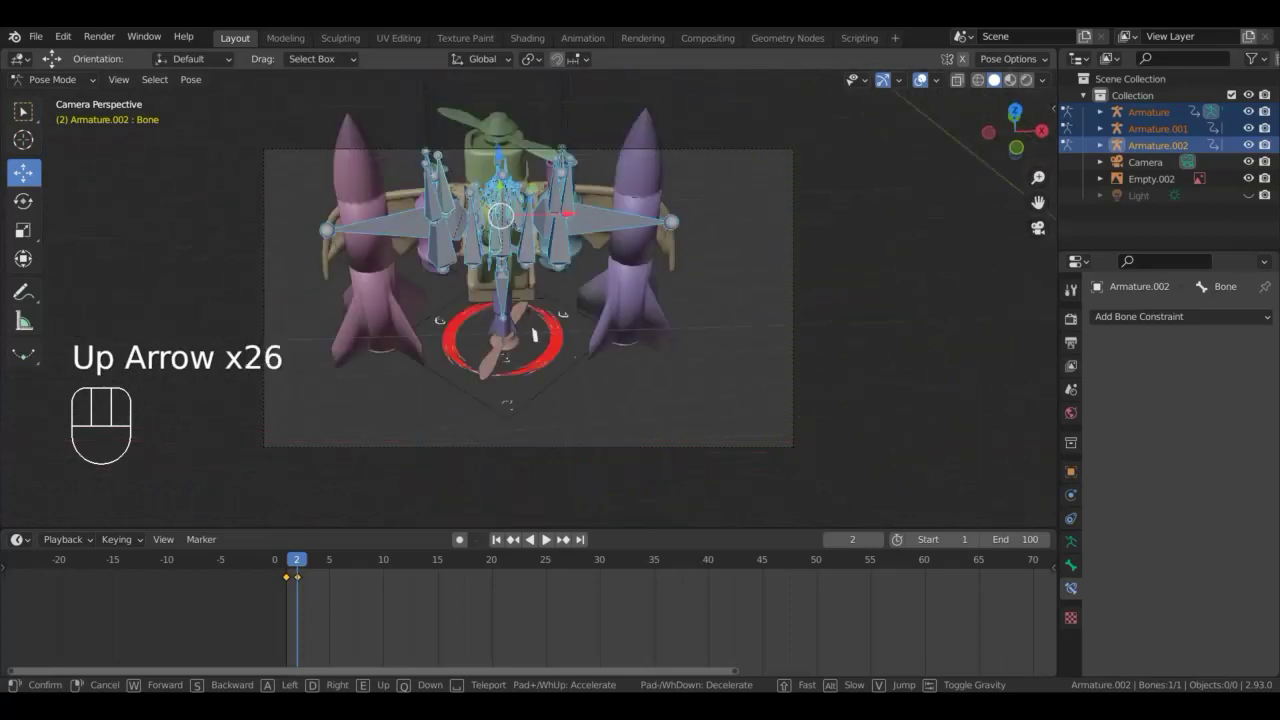
pyautogui.press('Down')
pyautogui.press('Down')
pyautogui.press('Down')
pyautogui.press('Left')
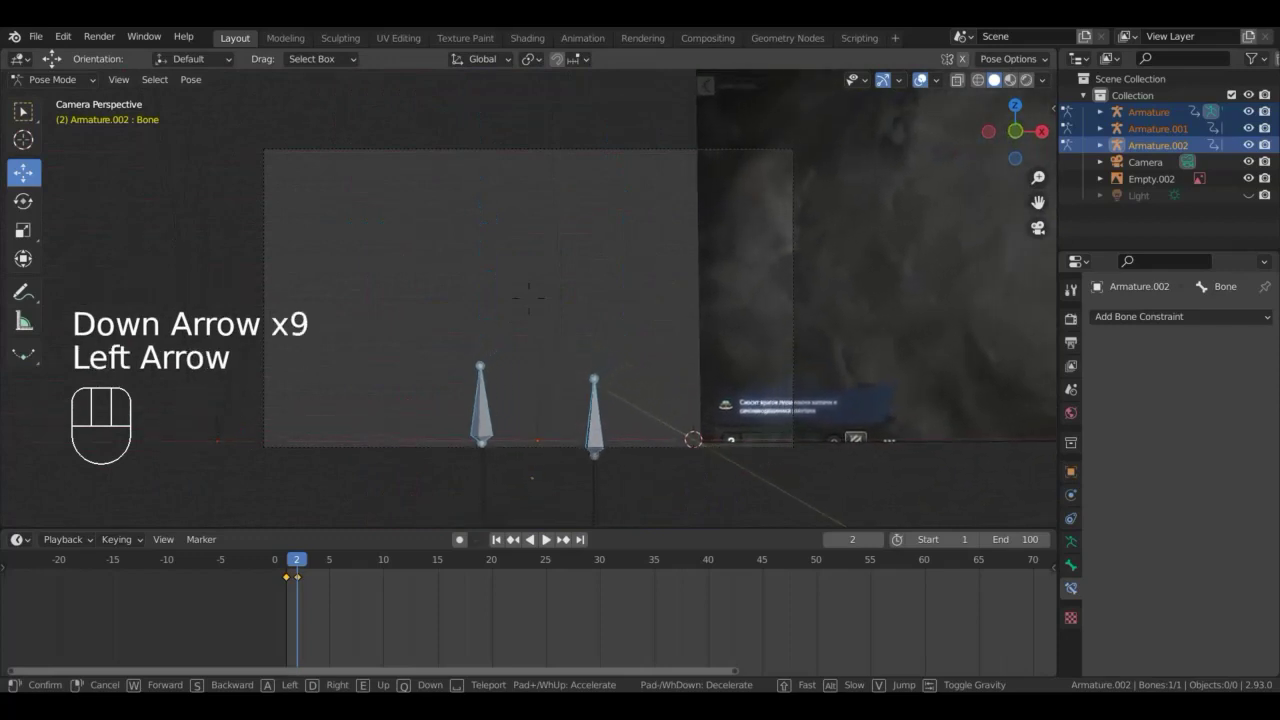
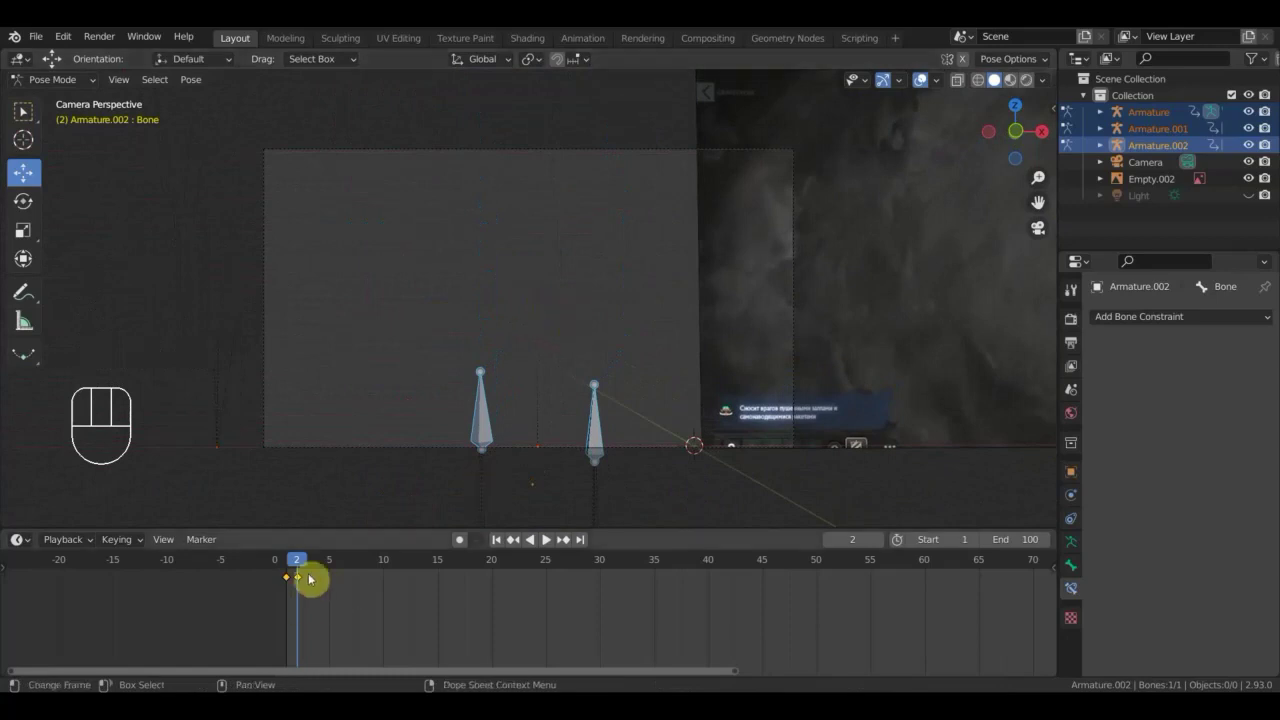
# Select the Camera and fly it back so the aircraft and reference fit its frame.
pyautogui.click(332, 565)
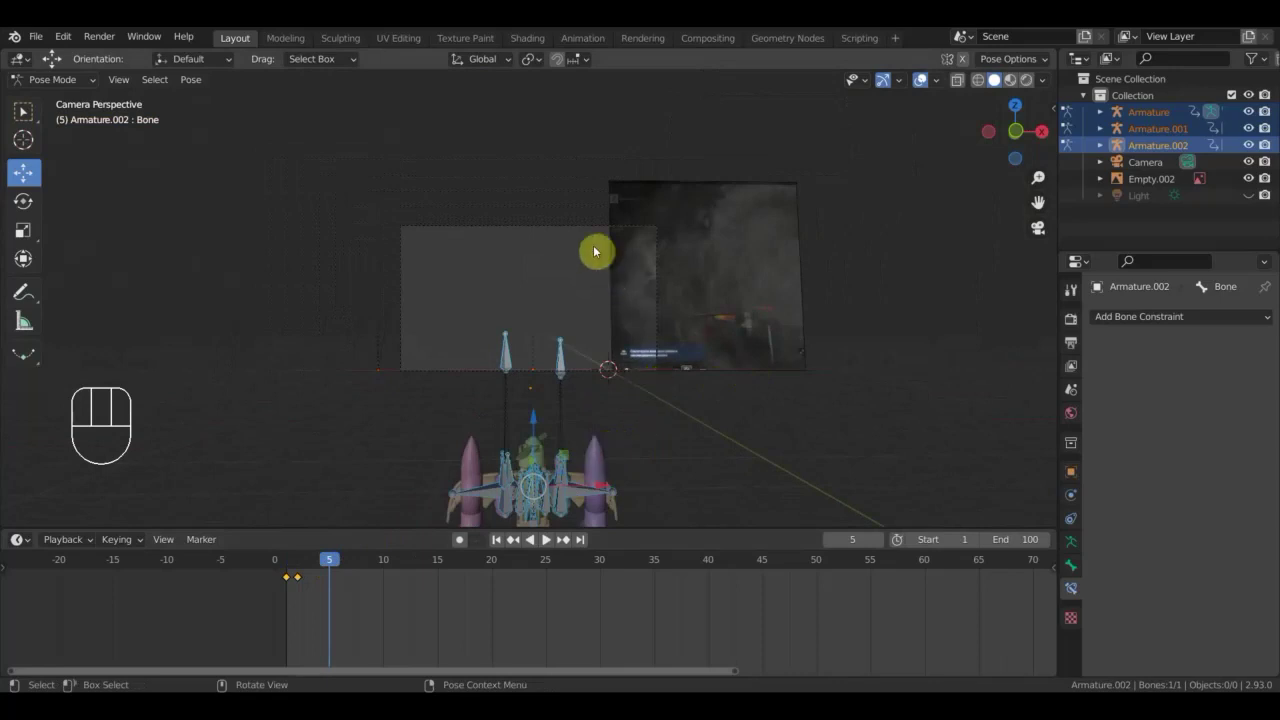
pyautogui.click(1148, 165)
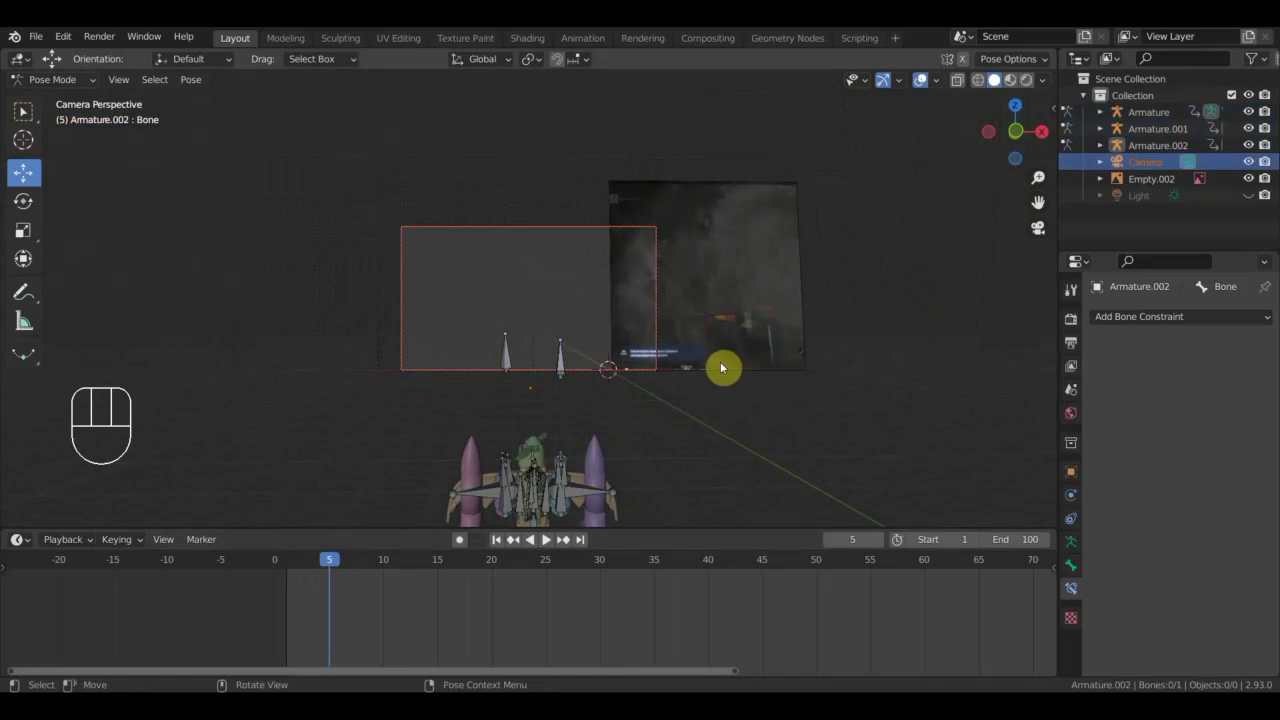
pyautogui.press('shift+f')
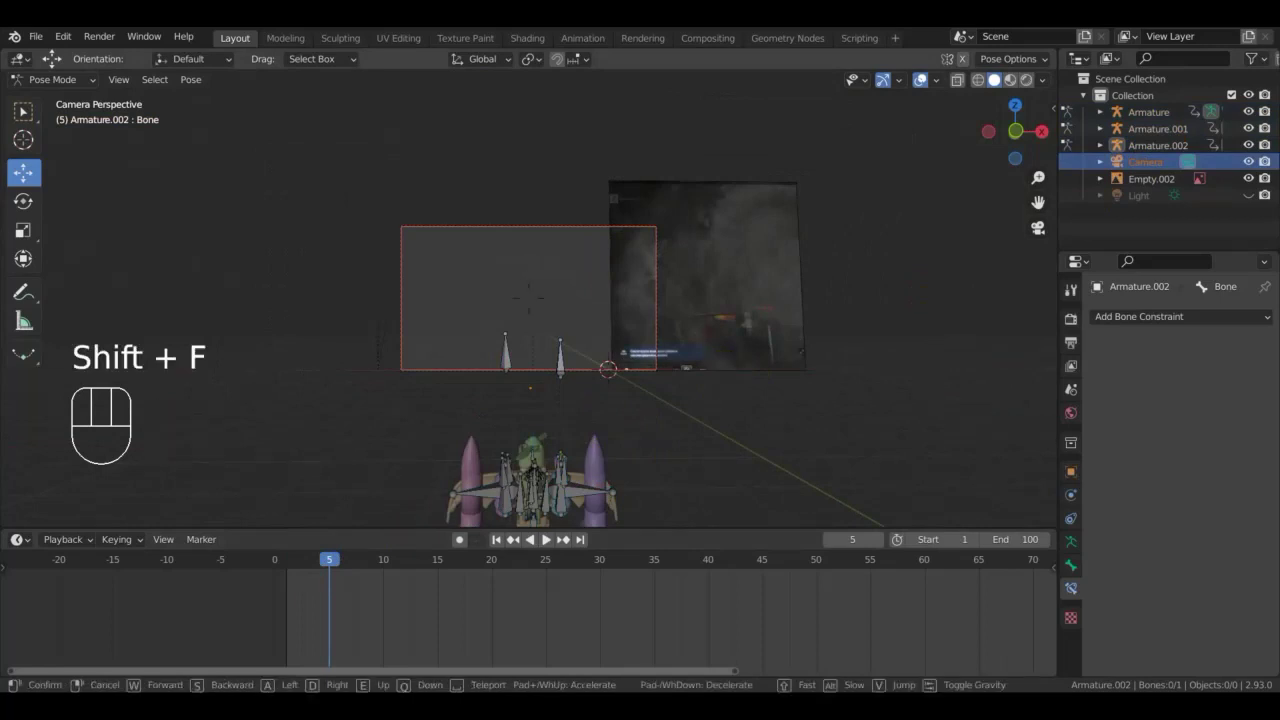
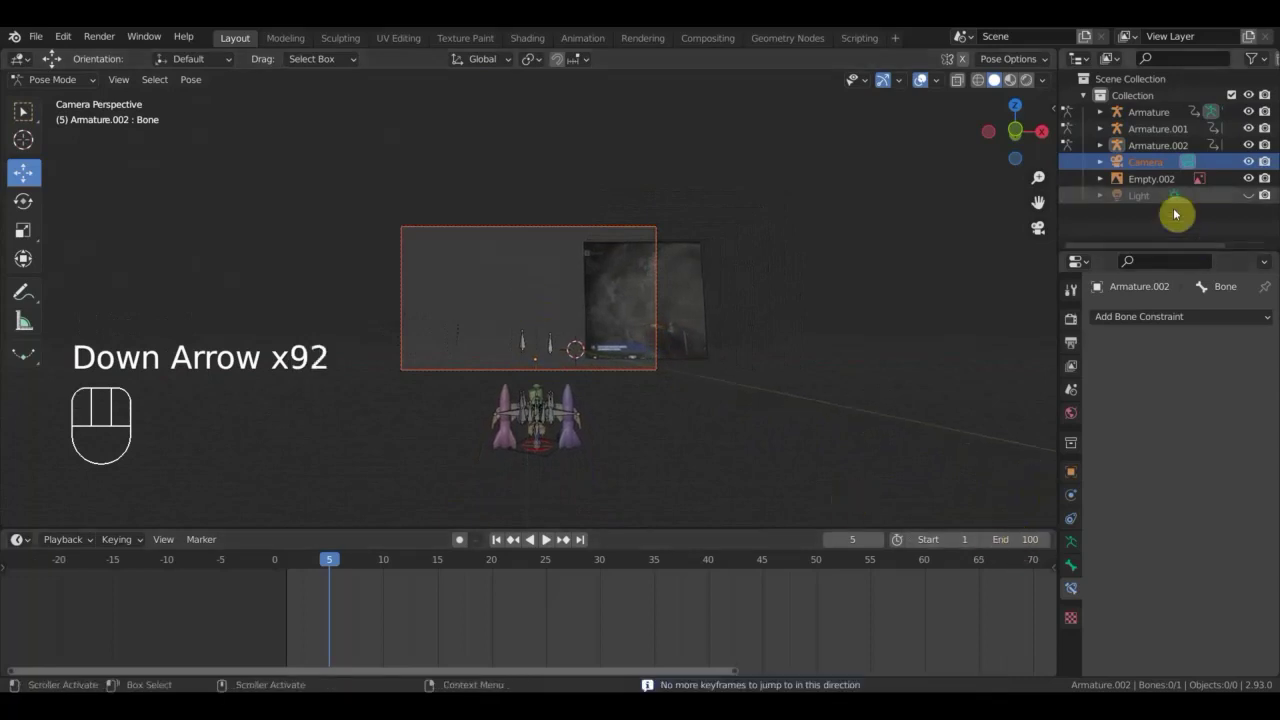
# Leave Pose Mode for Object Mode and select Armature.001, the second pilot rig.
pyautogui.click(1158, 167)
pyautogui.moveTo(69, 87); pyautogui.dragTo(139, 139)
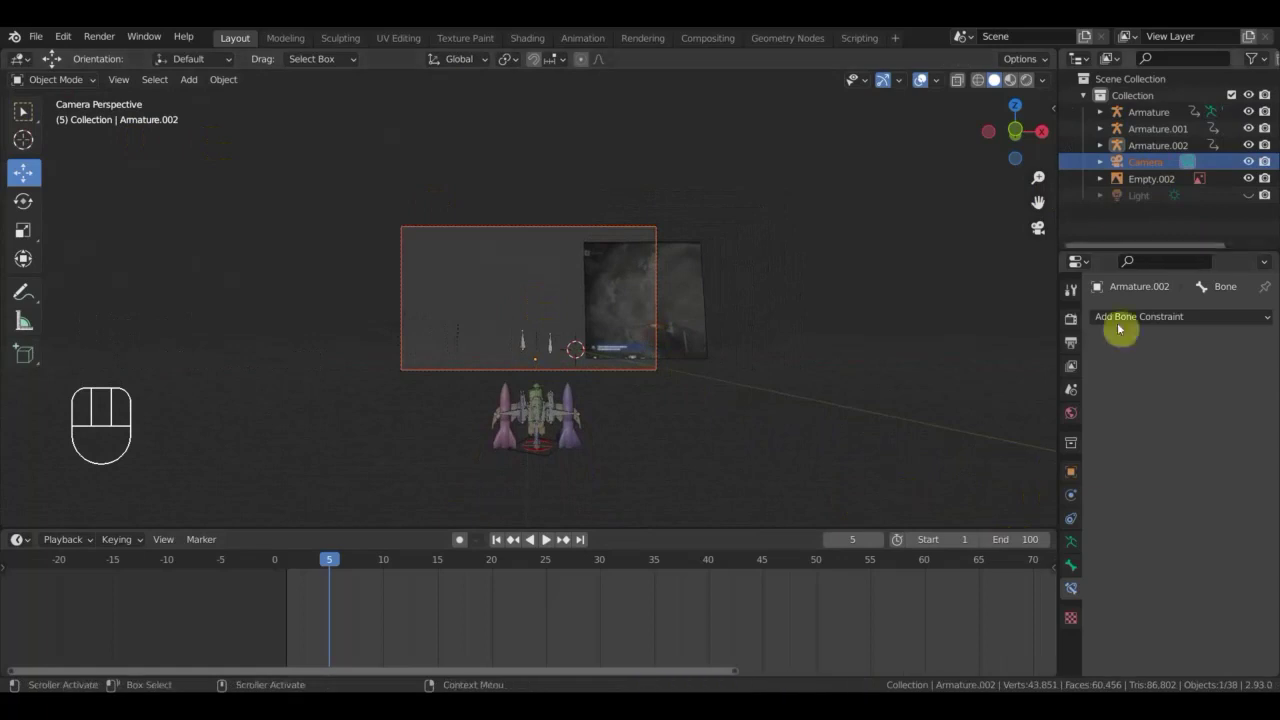
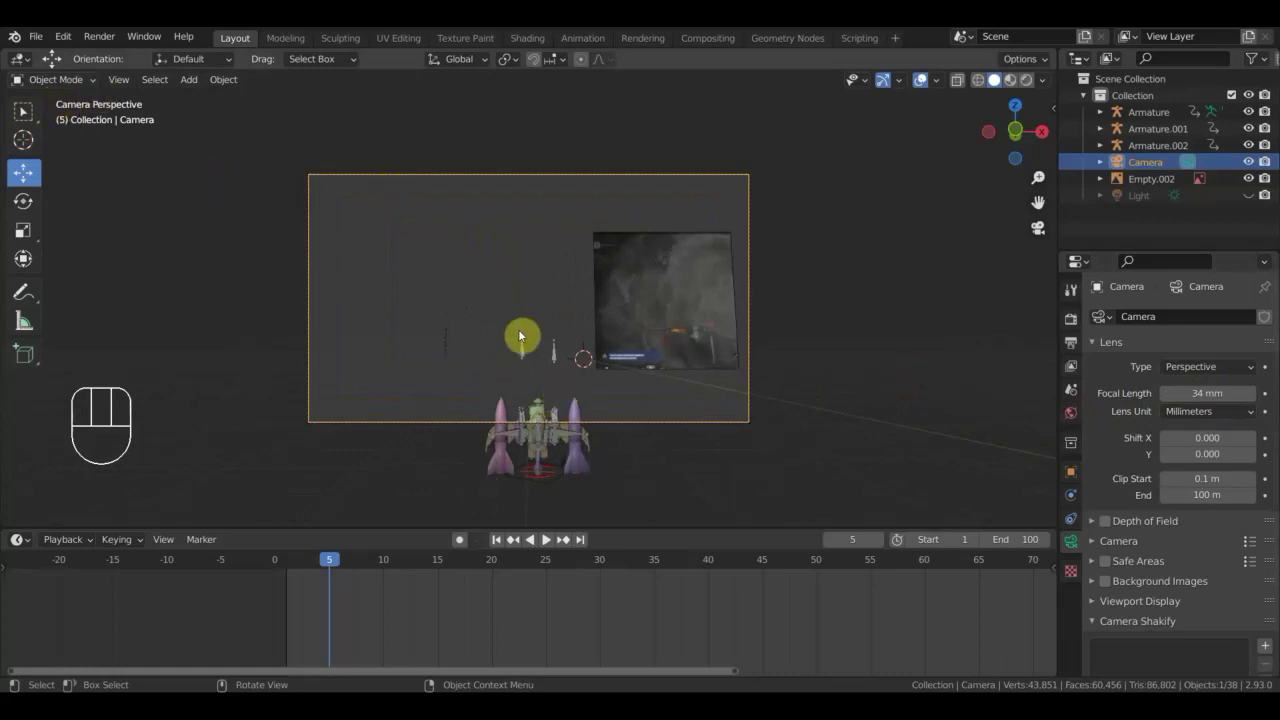
pyautogui.click(526, 348)
pyautogui.moveTo(529, 349); pyautogui.dragTo(691, 399)
pyautogui.moveTo(689, 381); pyautogui.dragTo(687, 296)
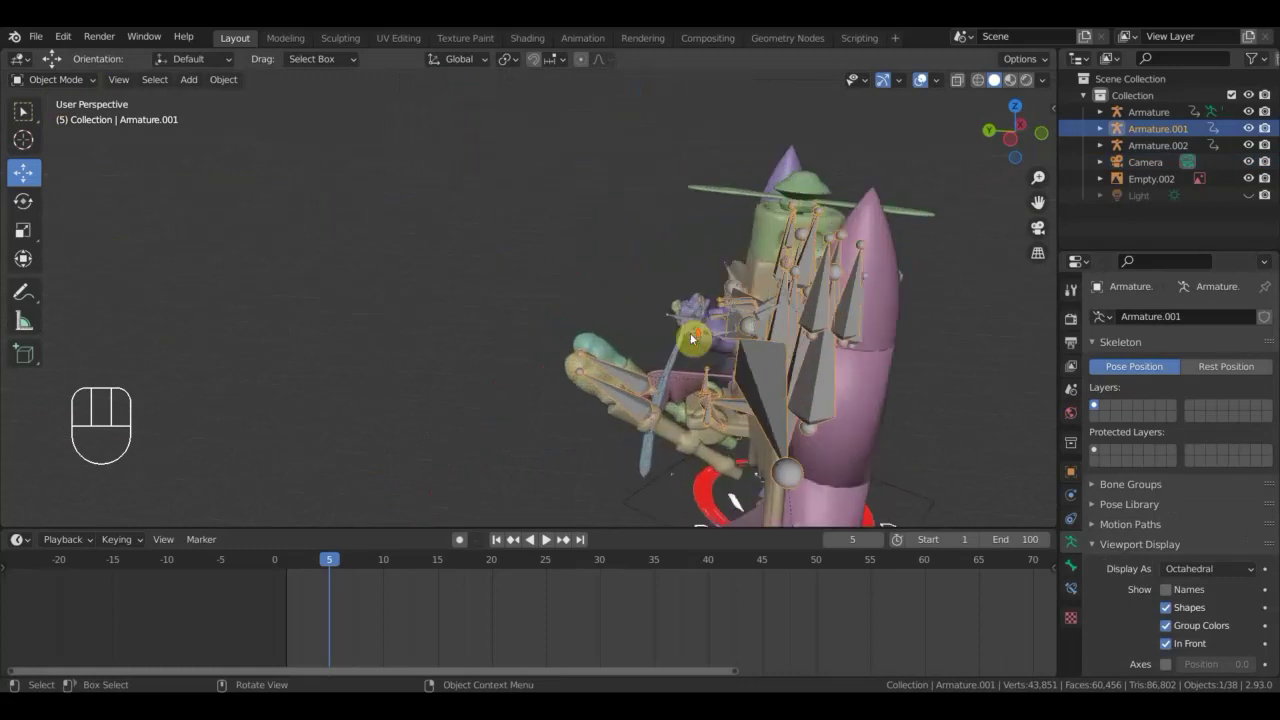
# Add Armature and Armature.002 so all three pilot armatures are selected.
pyautogui.moveTo(662, 322); pyautogui.dragTo(543, 292)
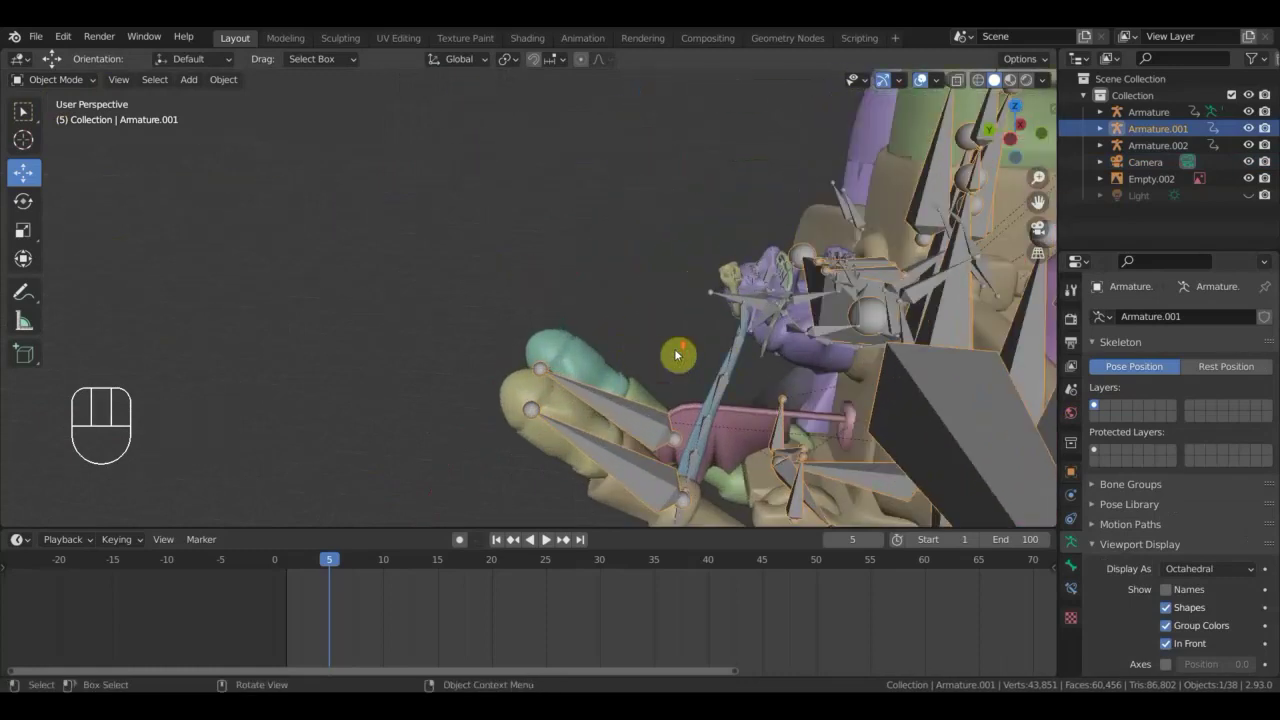
pyautogui.click(744, 349)
pyautogui.moveTo(775, 340); pyautogui.dragTo(988, 117)
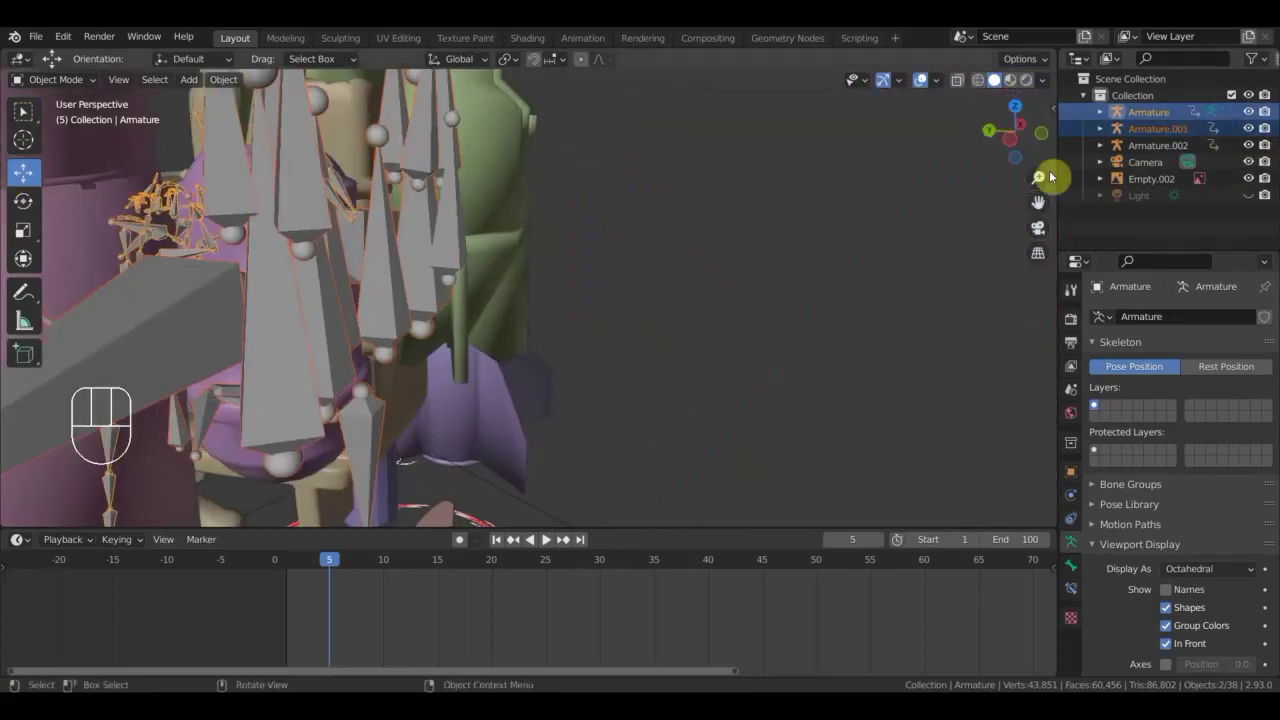
pyautogui.moveTo(683, 304); pyautogui.dragTo(699, 308)
pyautogui.click(428, 247)
# Switch to the front orthographic view, centre the aircraft and hide the Camera.
pyautogui.press('KP_3')
pyautogui.press('KP_1')
pyautogui.moveTo(716, 249); pyautogui.dragTo(675, 305)
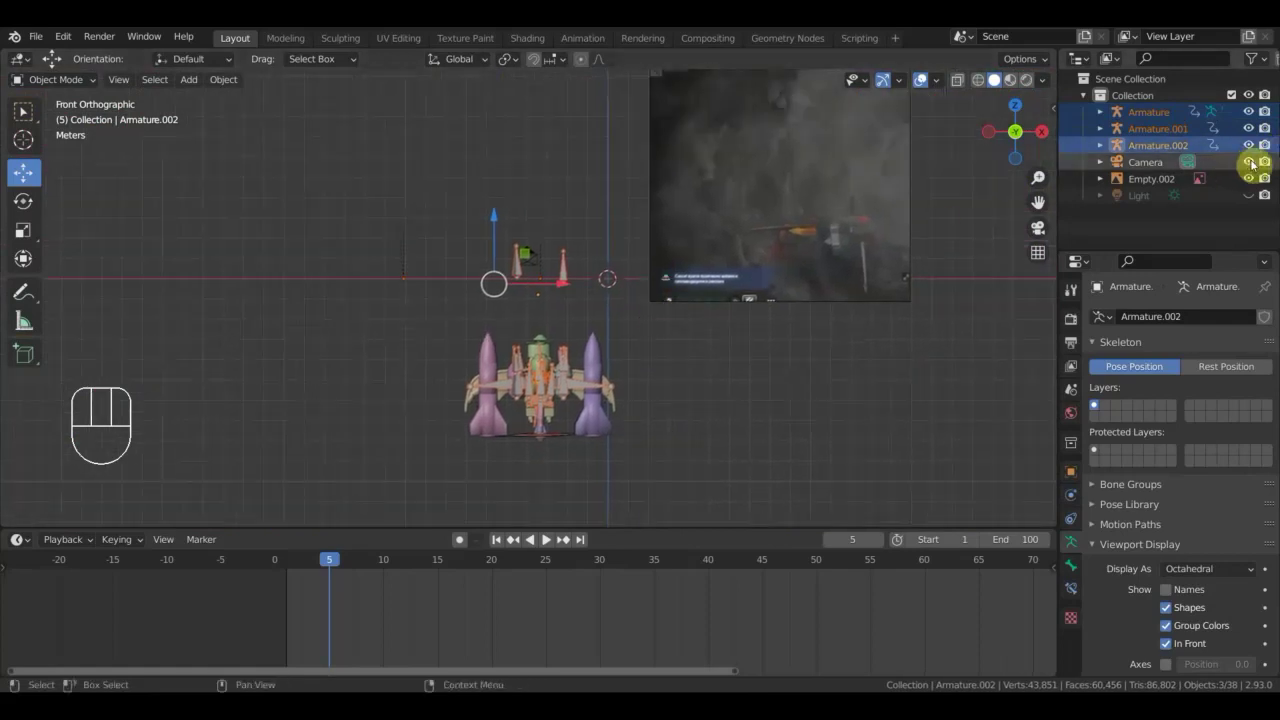
pyautogui.click(1255, 165)
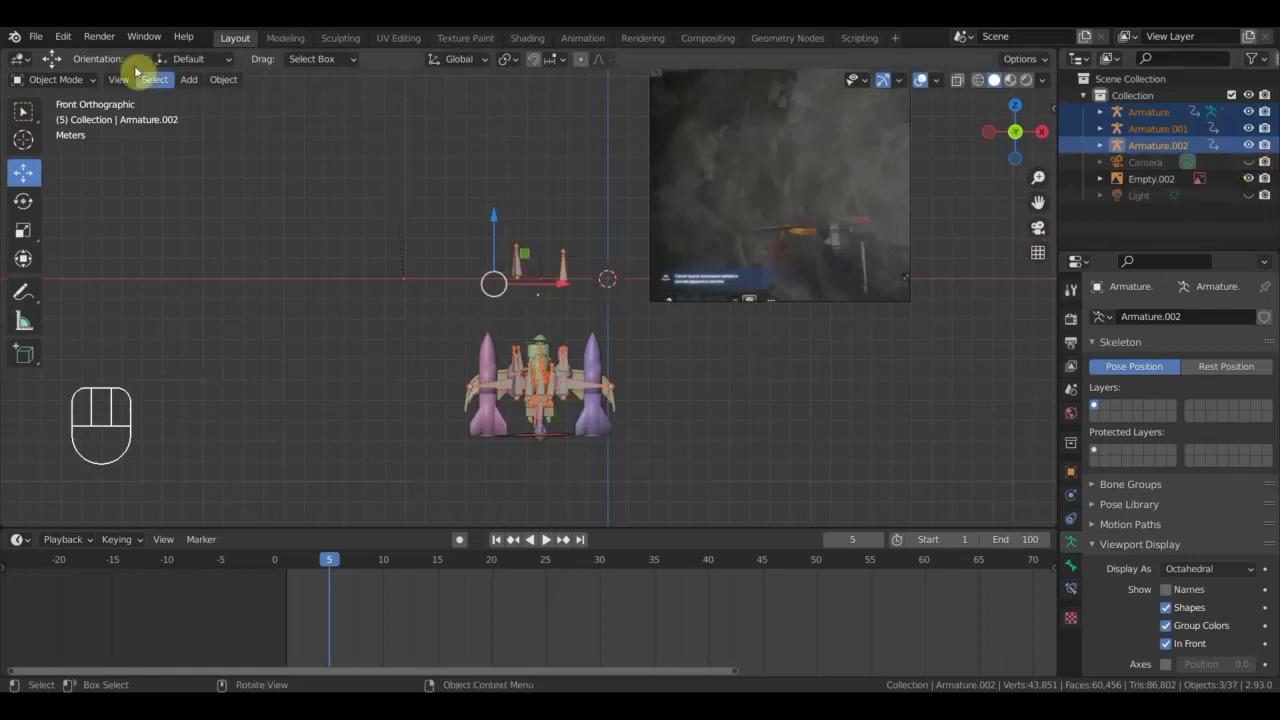
# Enter Pose Mode, box-select all the rig's bones and view them through the camera.
pyautogui.moveTo(61, 81); pyautogui.dragTo(87, 138)
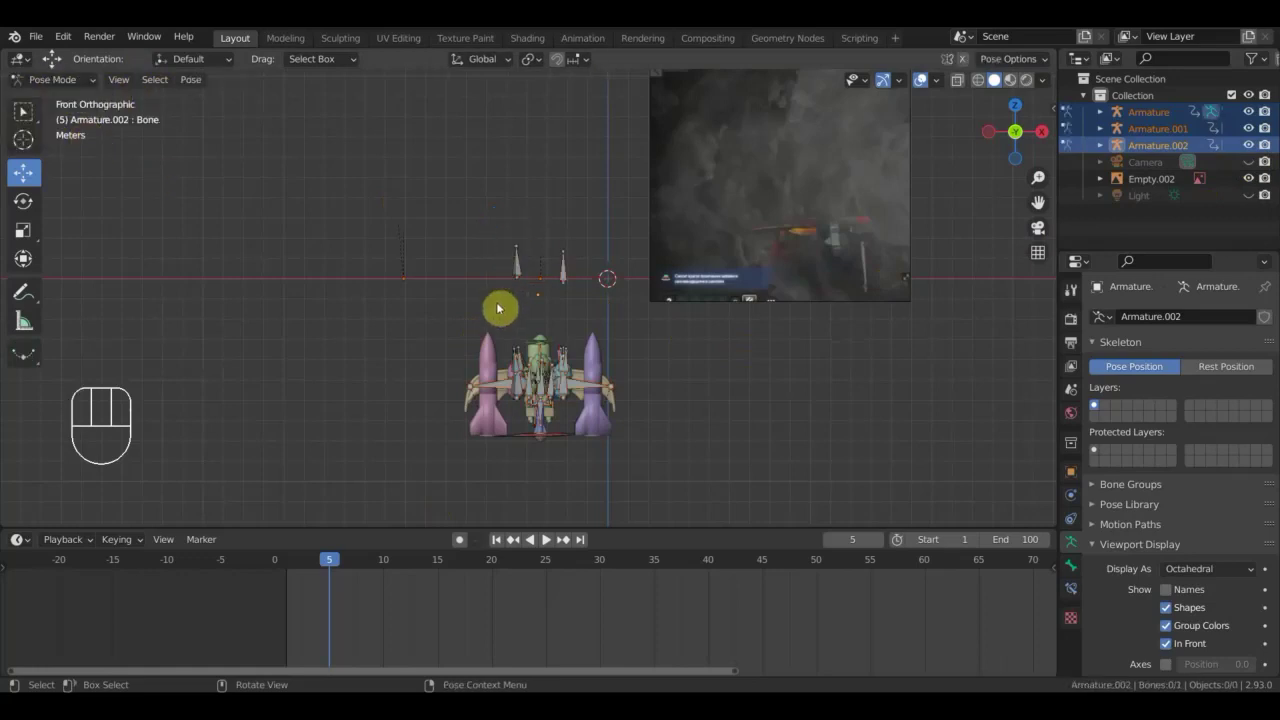
pyautogui.press('a')
pyautogui.moveTo(544, 311); pyautogui.dragTo(543, 226)
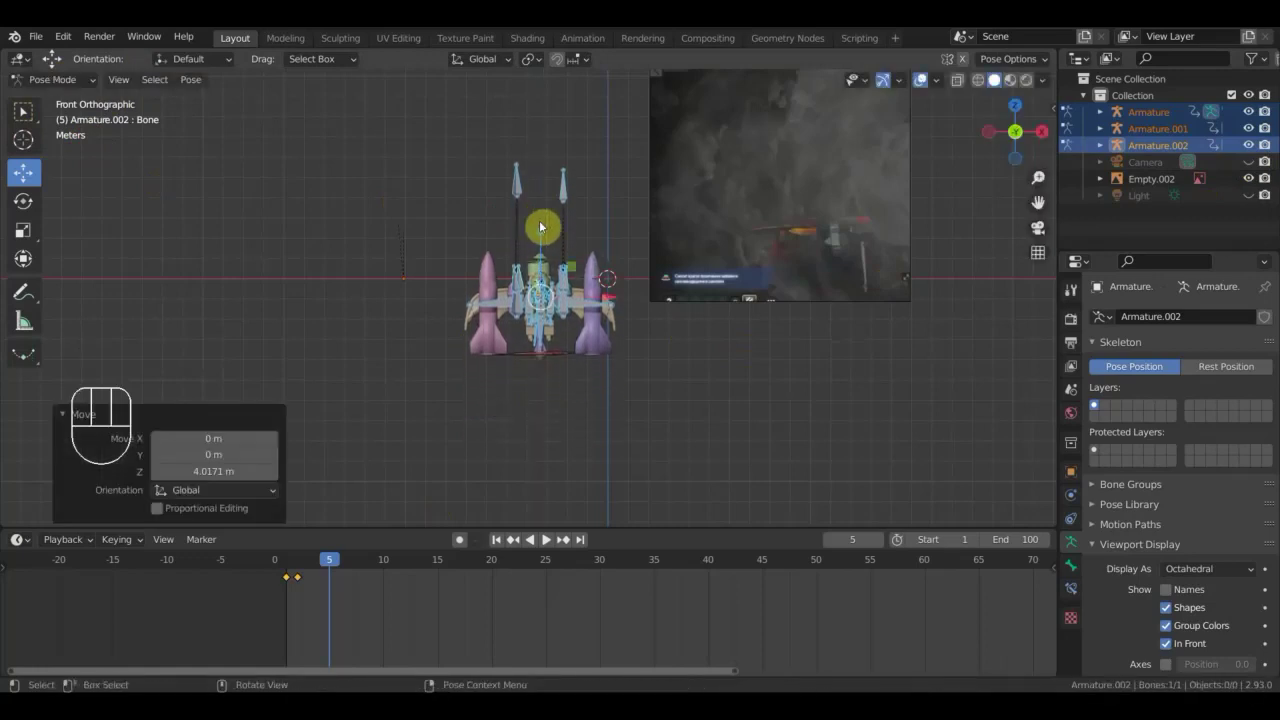
pyautogui.press('KP_0')
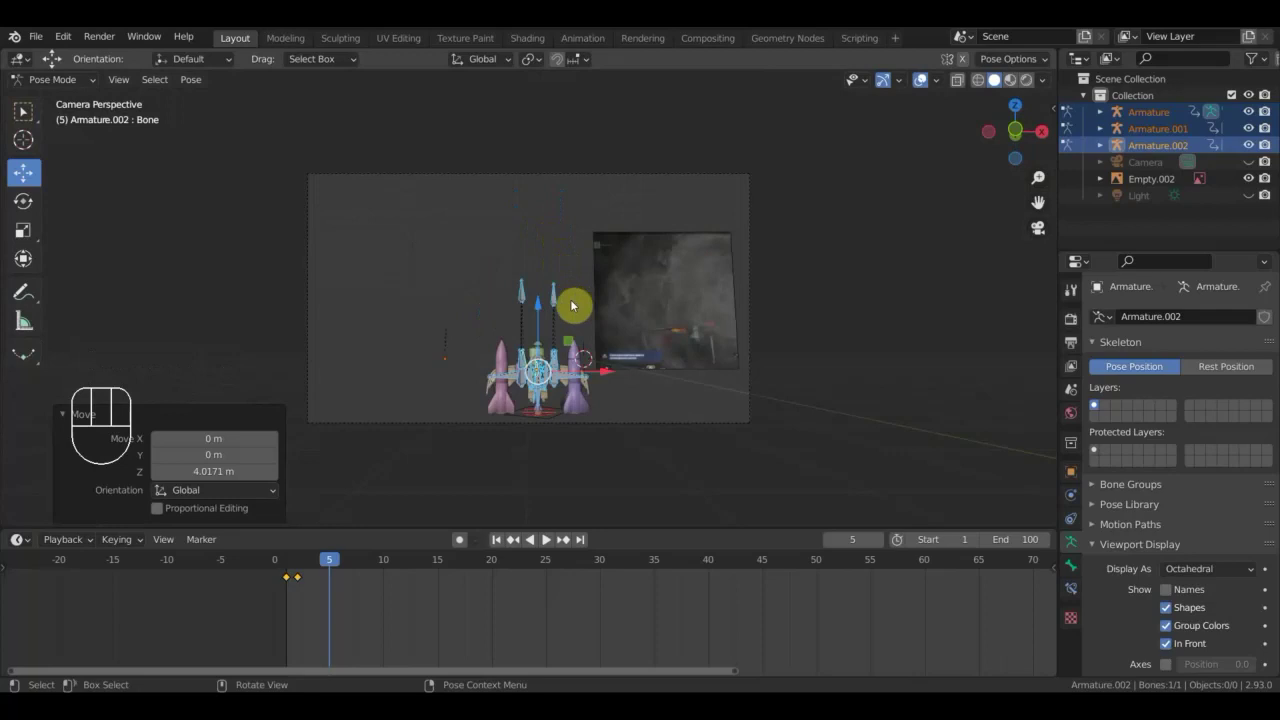
pyautogui.press('KP_0')
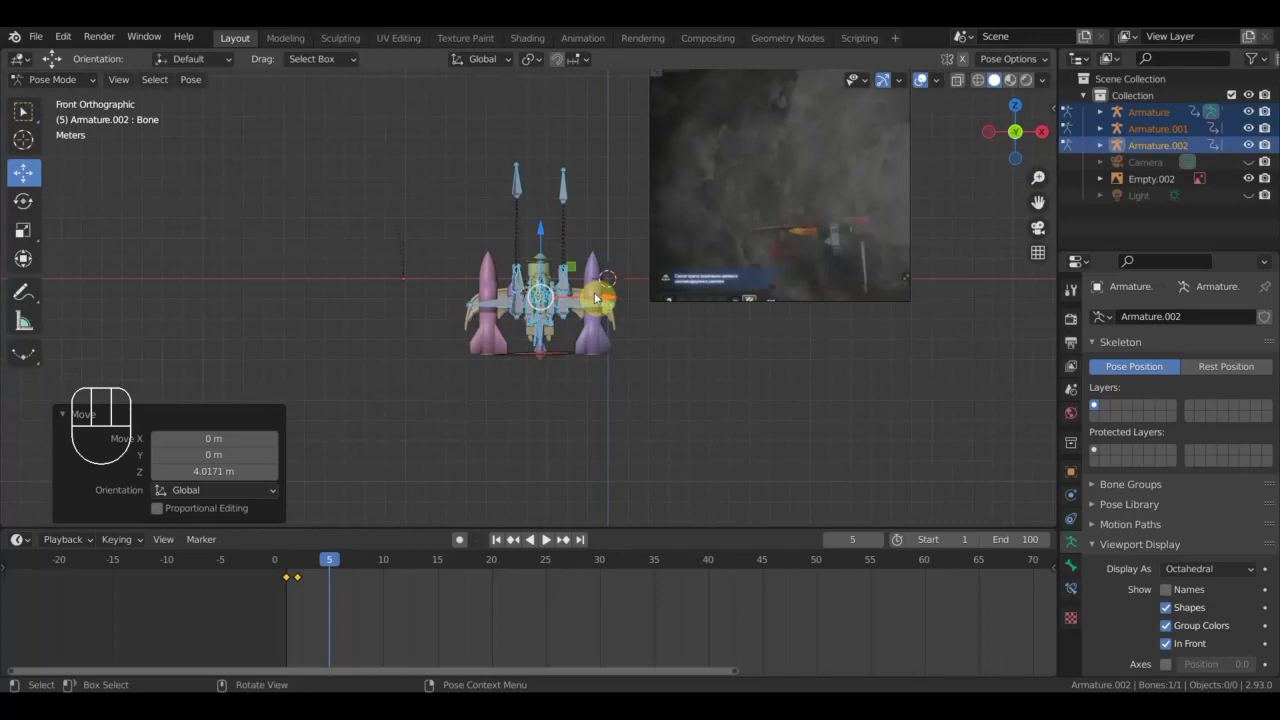
pyautogui.press('KP_0')
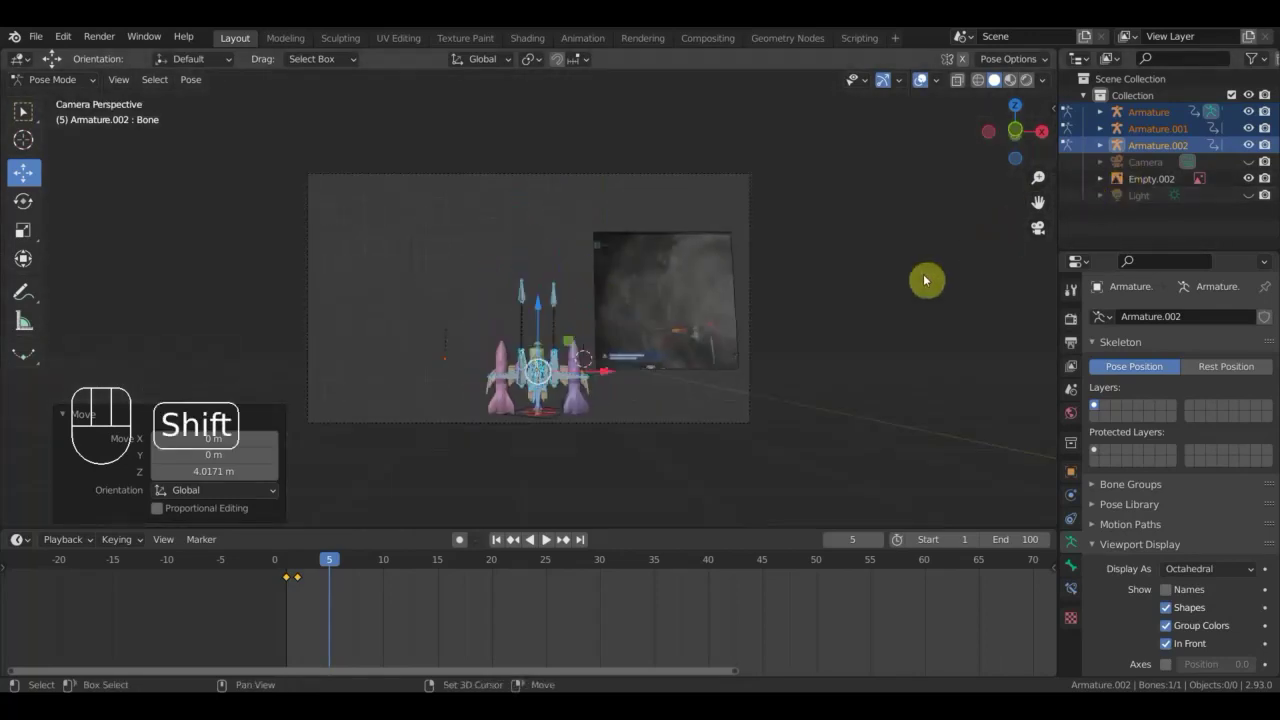
# Fly the camera closer to the aircraft, then play the animation from frame 1.
pyautogui.press('shift+f')
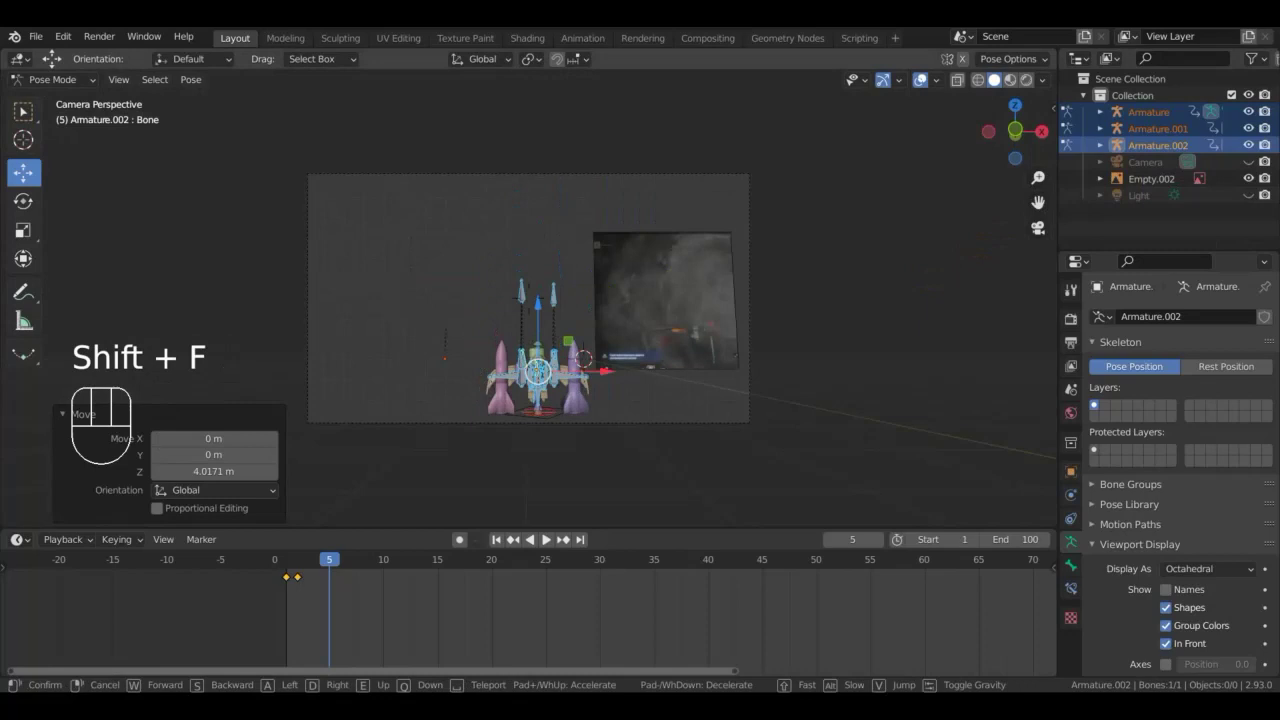
pyautogui.press('Up')
pyautogui.press('Up')
pyautogui.press('Up')
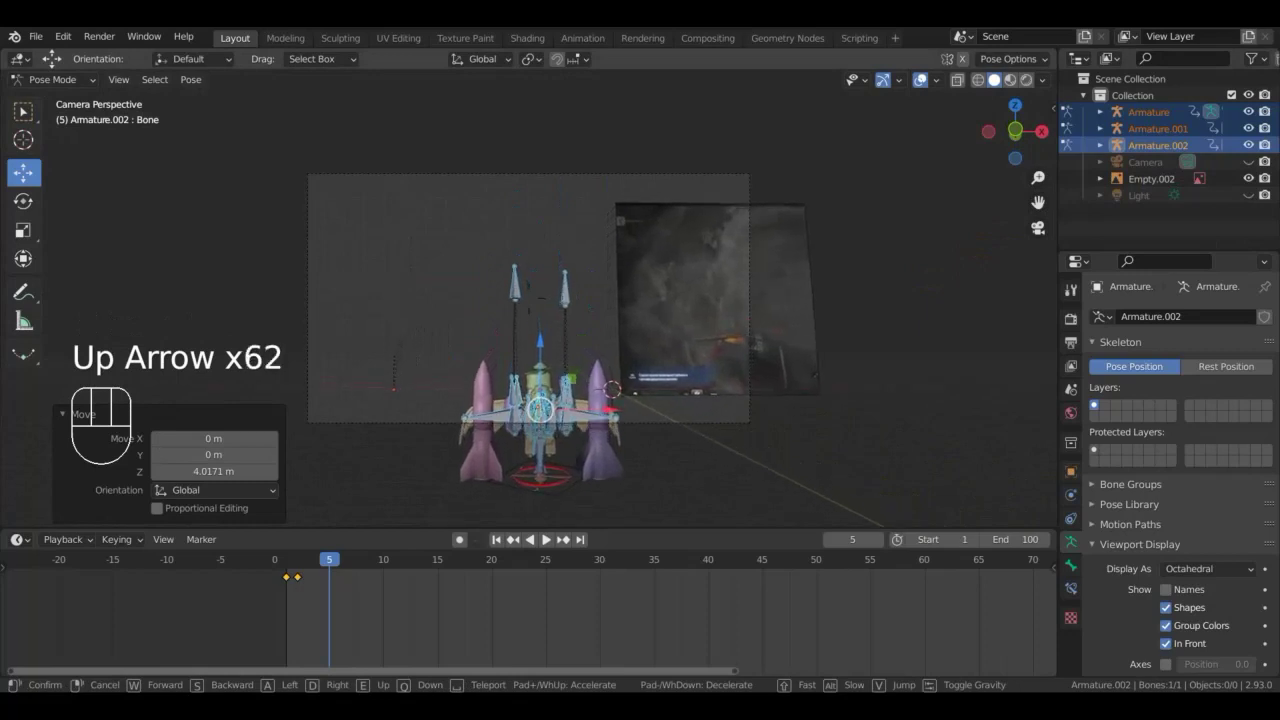
pyautogui.click(533, 303)
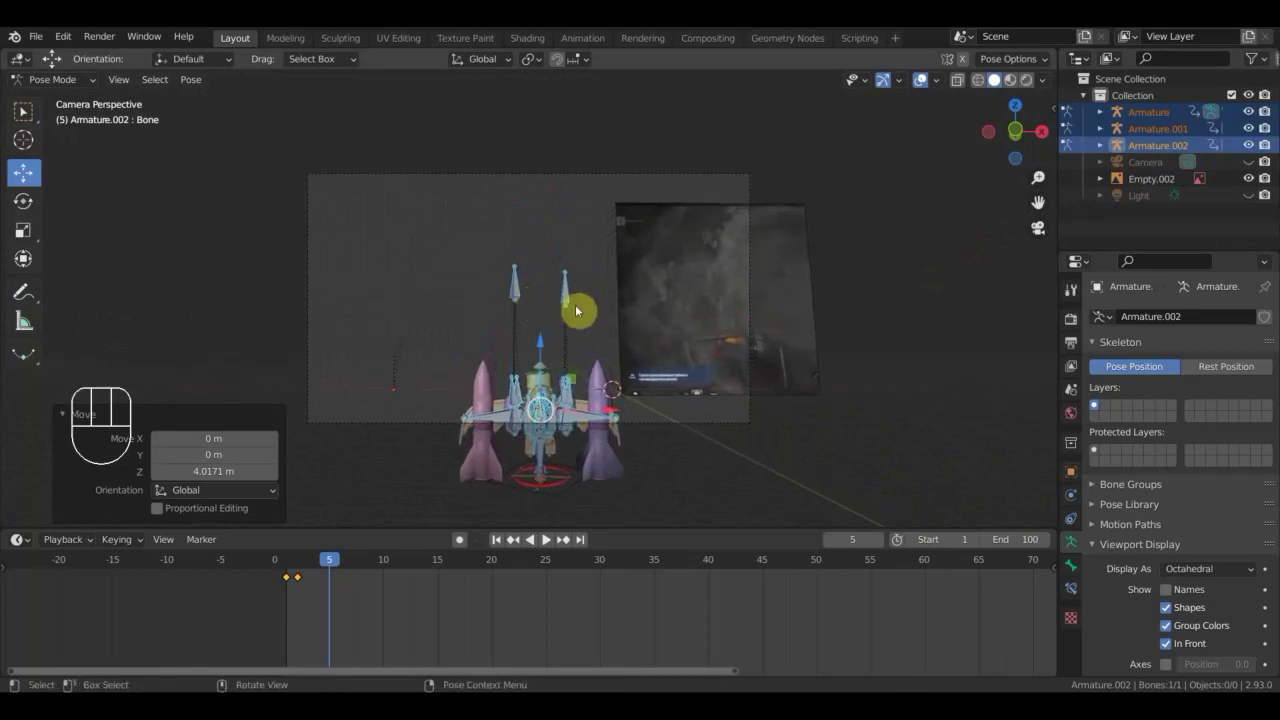
pyautogui.press('a')
pyautogui.press('i')
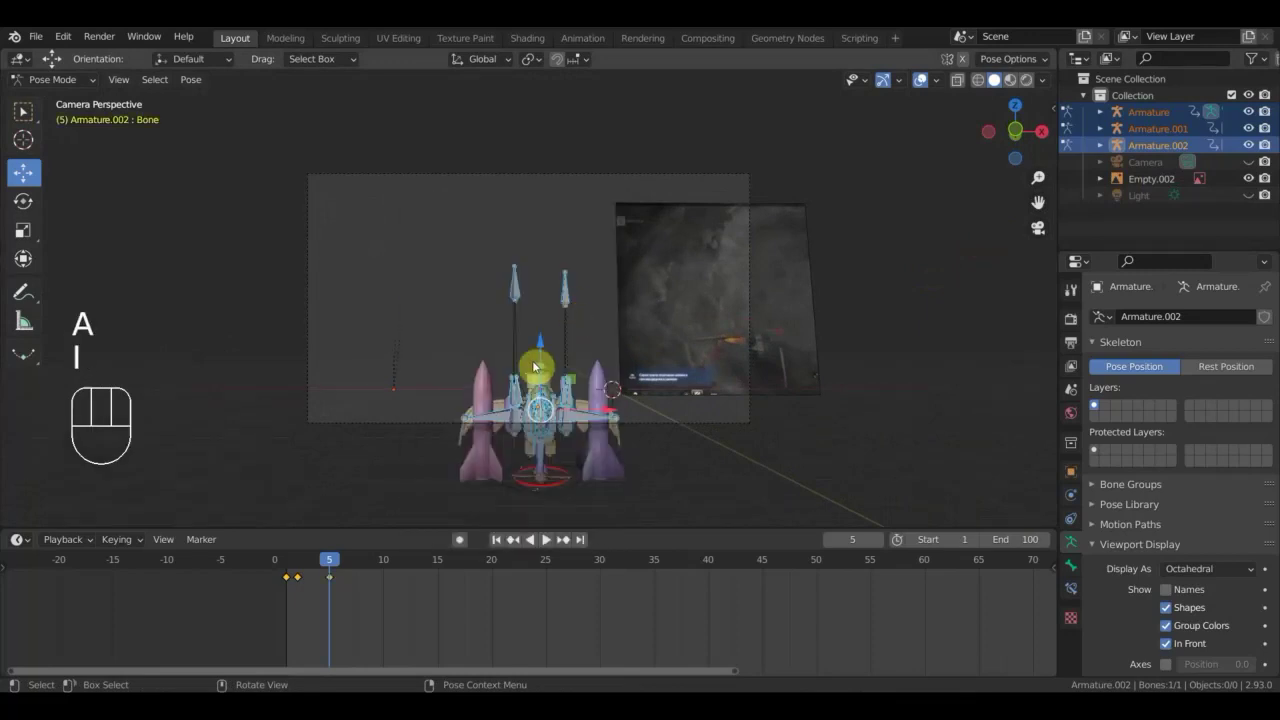
# Scrub the timeline from frame 2 to 13 and step through the animation.
pyautogui.moveTo(317, 569); pyautogui.dragTo(301, 571)
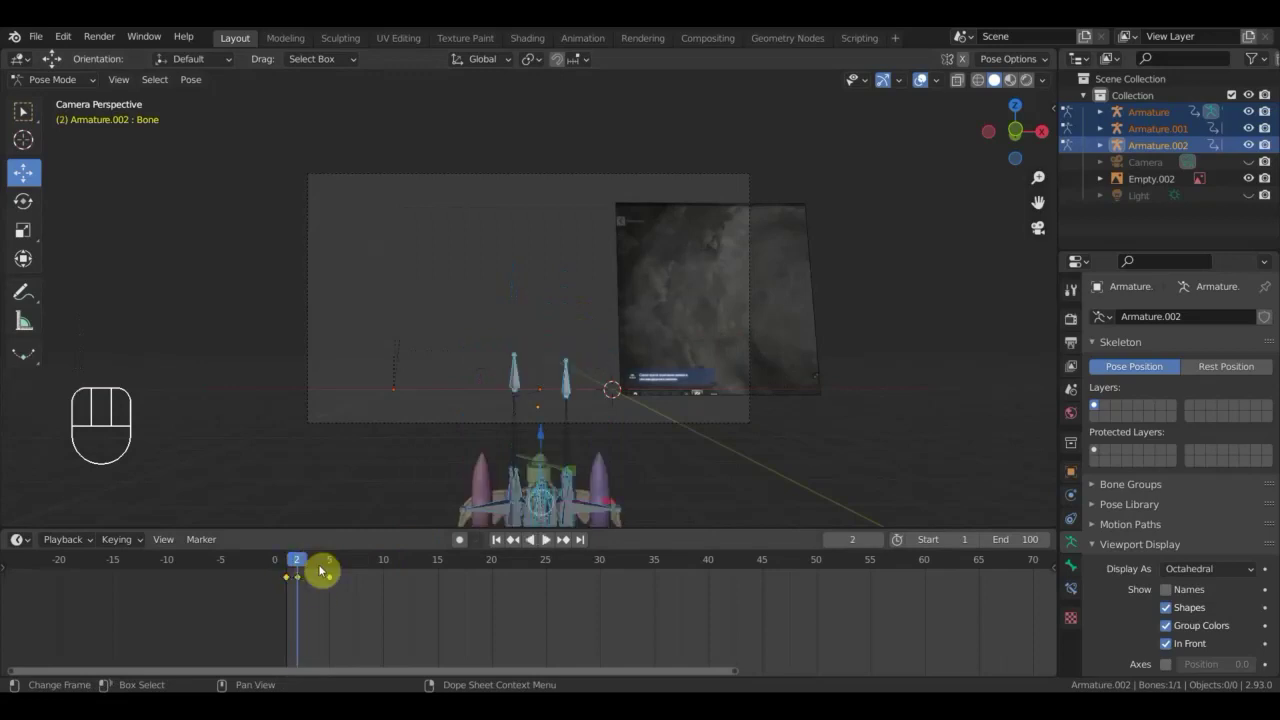
pyautogui.moveTo(302, 566); pyautogui.dragTo(419, 627)
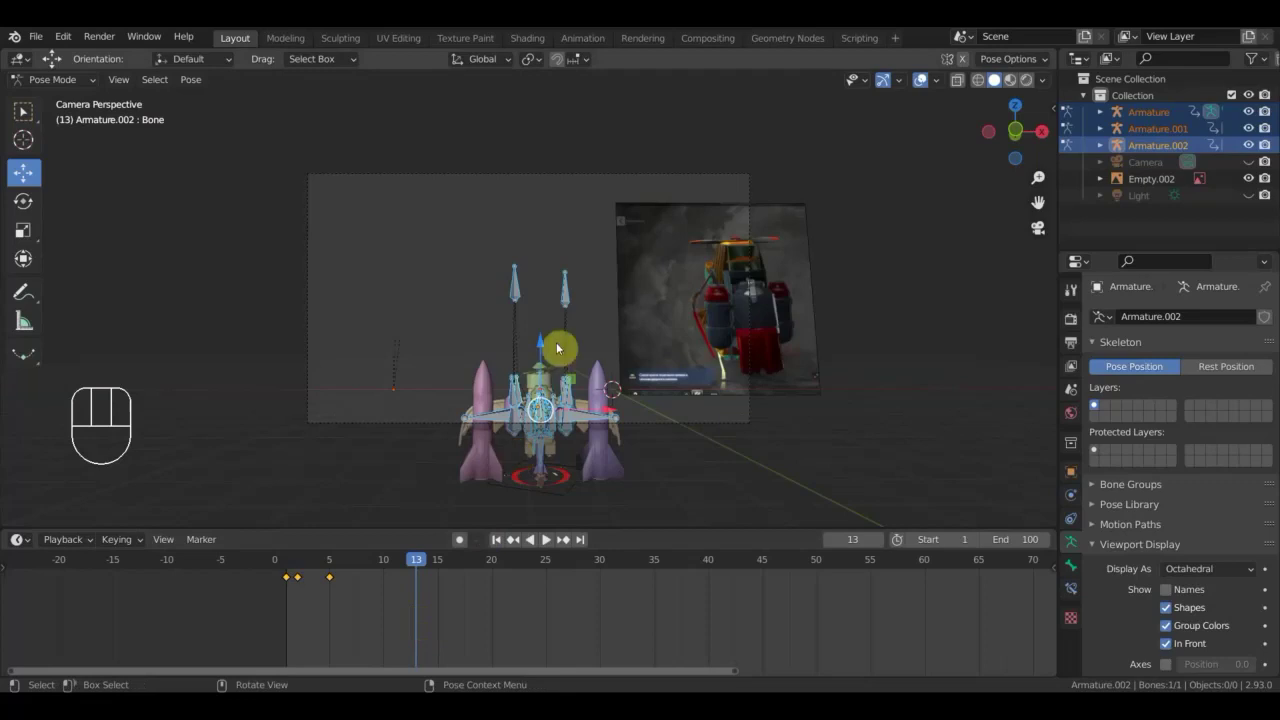
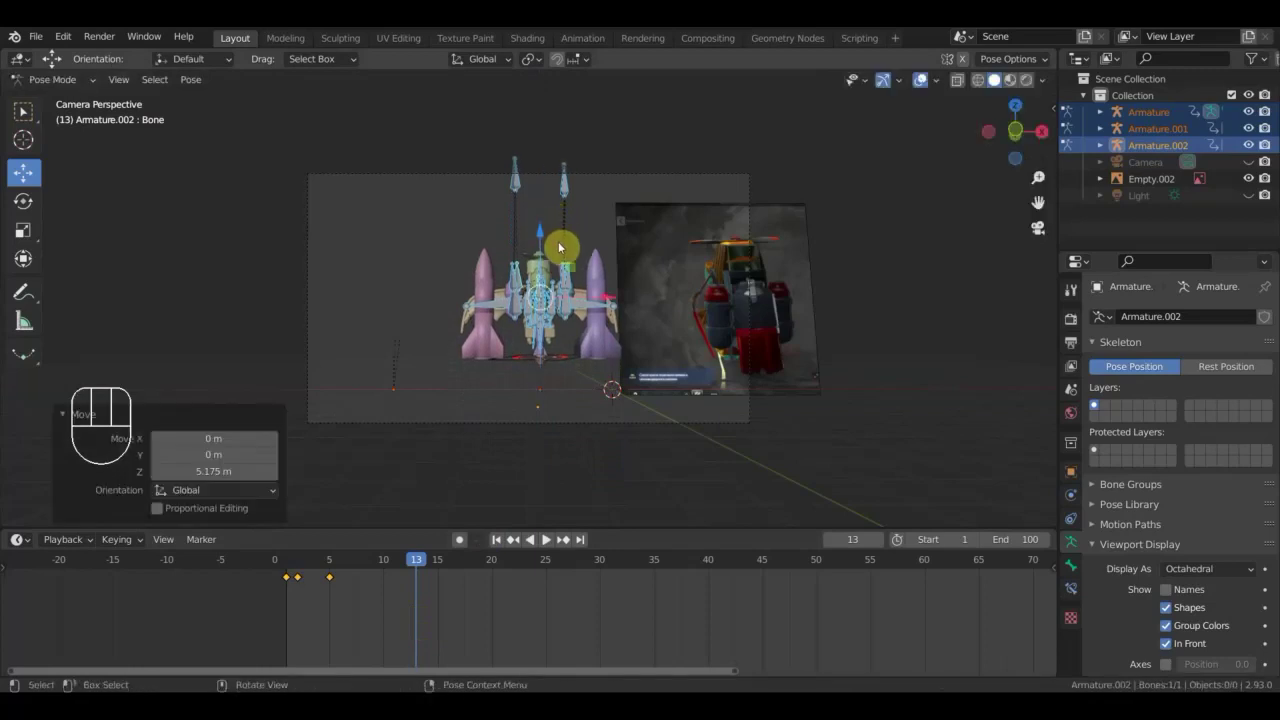
pyautogui.press('a')
pyautogui.press('i')
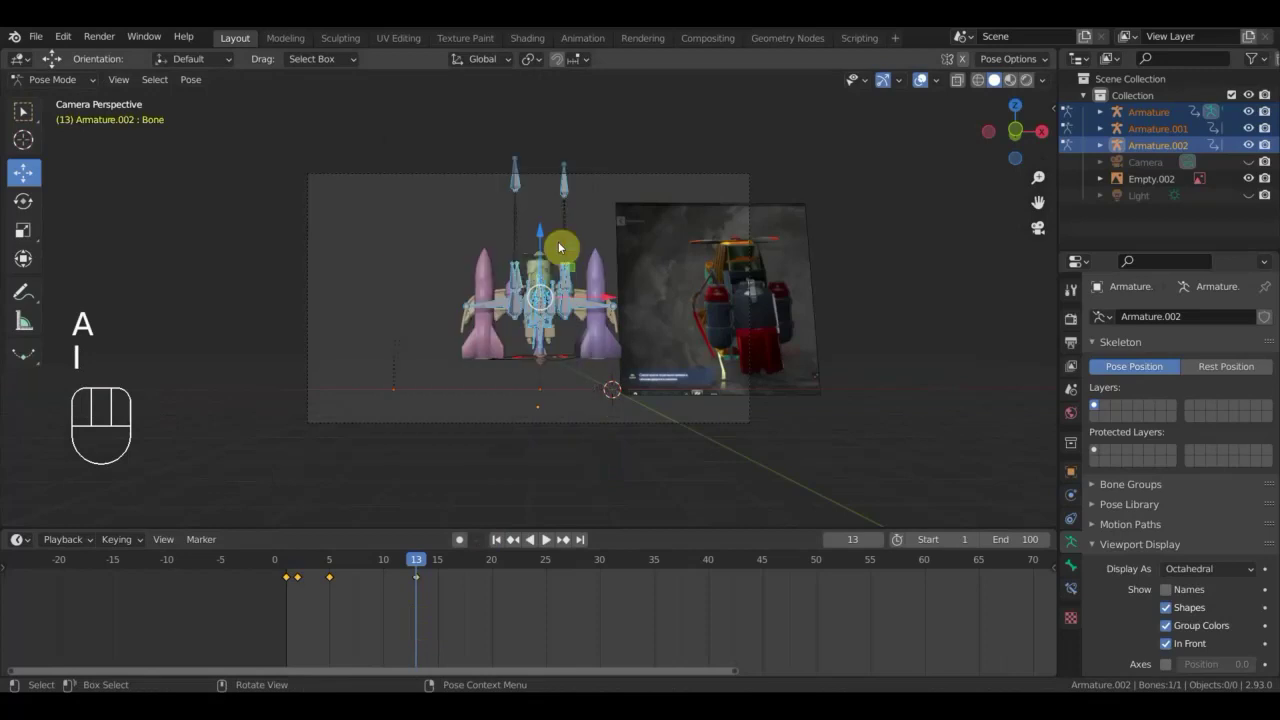
# Raise the aircraft rig, key Location & Rotation at frame 21, then go to frame 29.
pyautogui.moveTo(419, 565); pyautogui.dragTo(506, 619)
pyautogui.moveTo(545, 230); pyautogui.dragTo(560, 90)
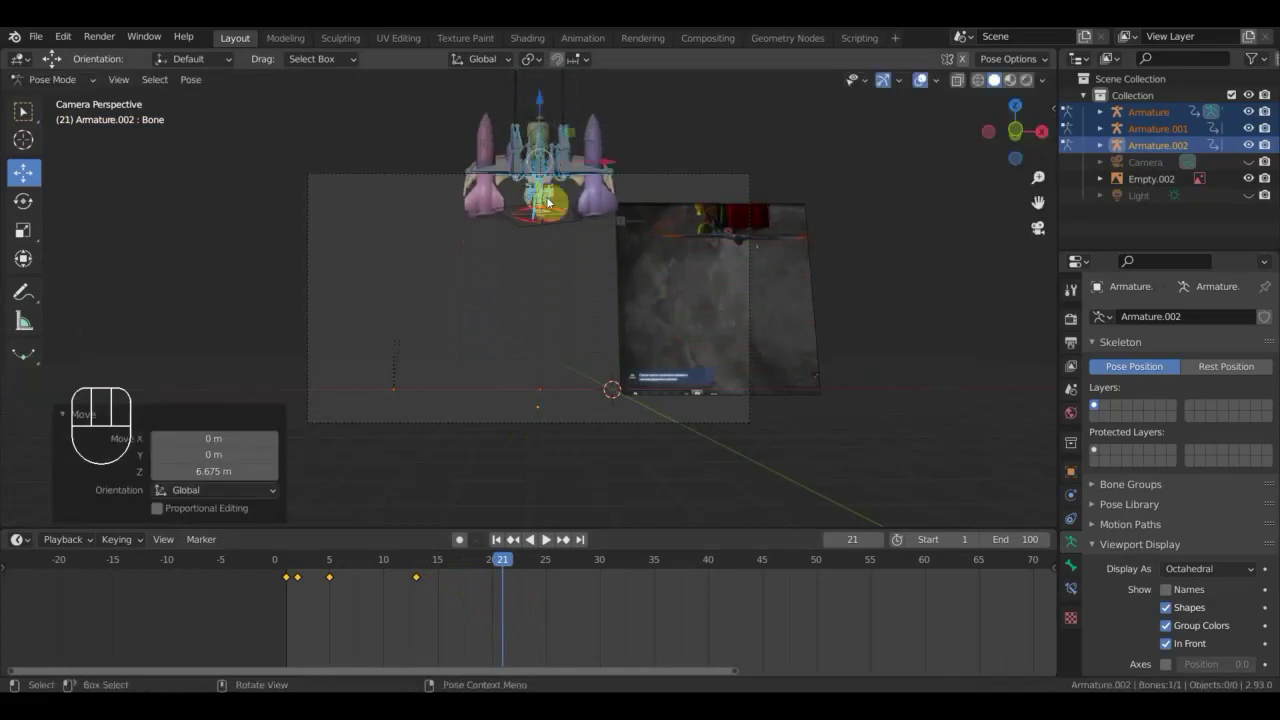
pyautogui.press('a')
pyautogui.press('i')
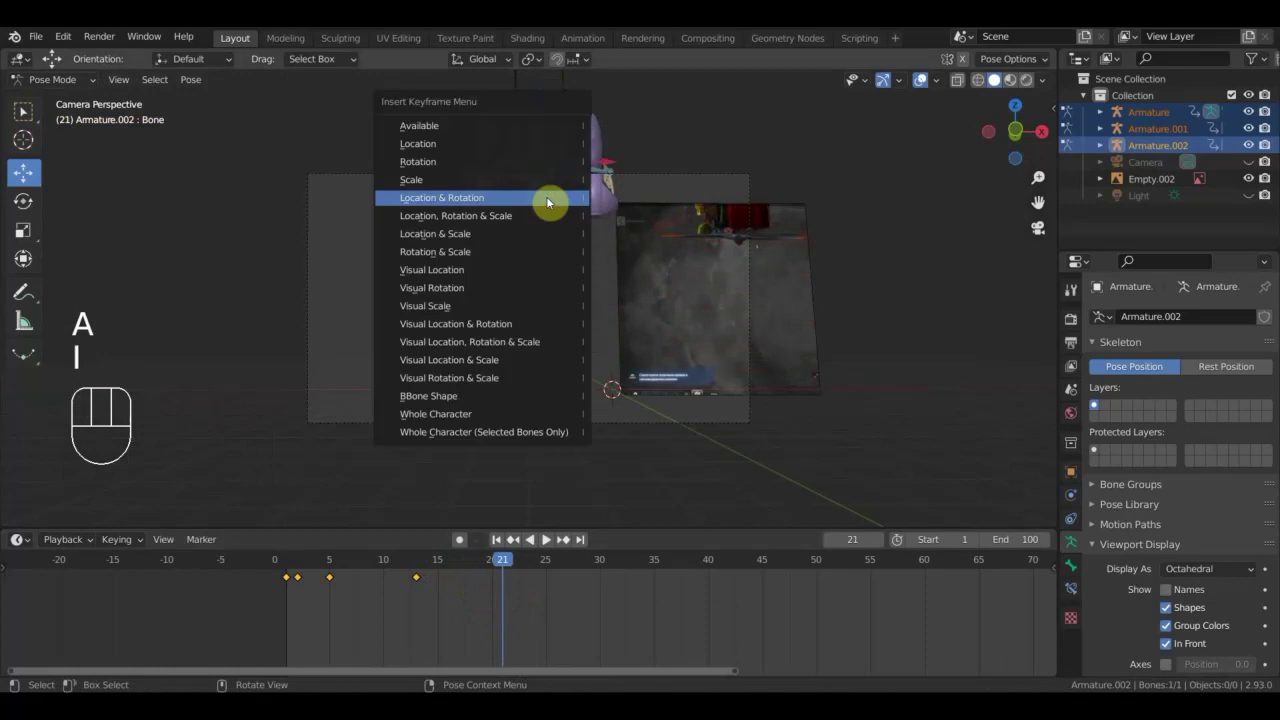
pyautogui.moveTo(509, 562); pyautogui.dragTo(593, 605)
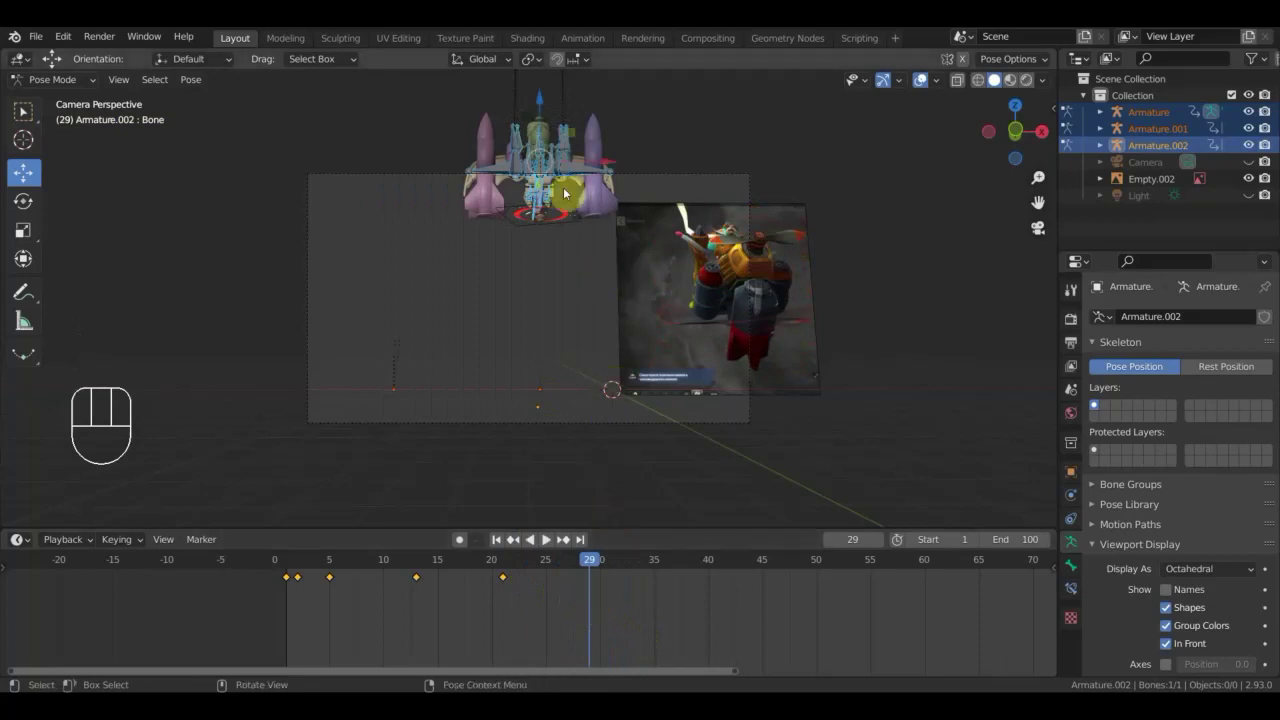
# Move the aircraft, turn it in top view and tilt its nose in side view, then check through the camera.
pyautogui.moveTo(543, 103); pyautogui.dragTo(546, 217)
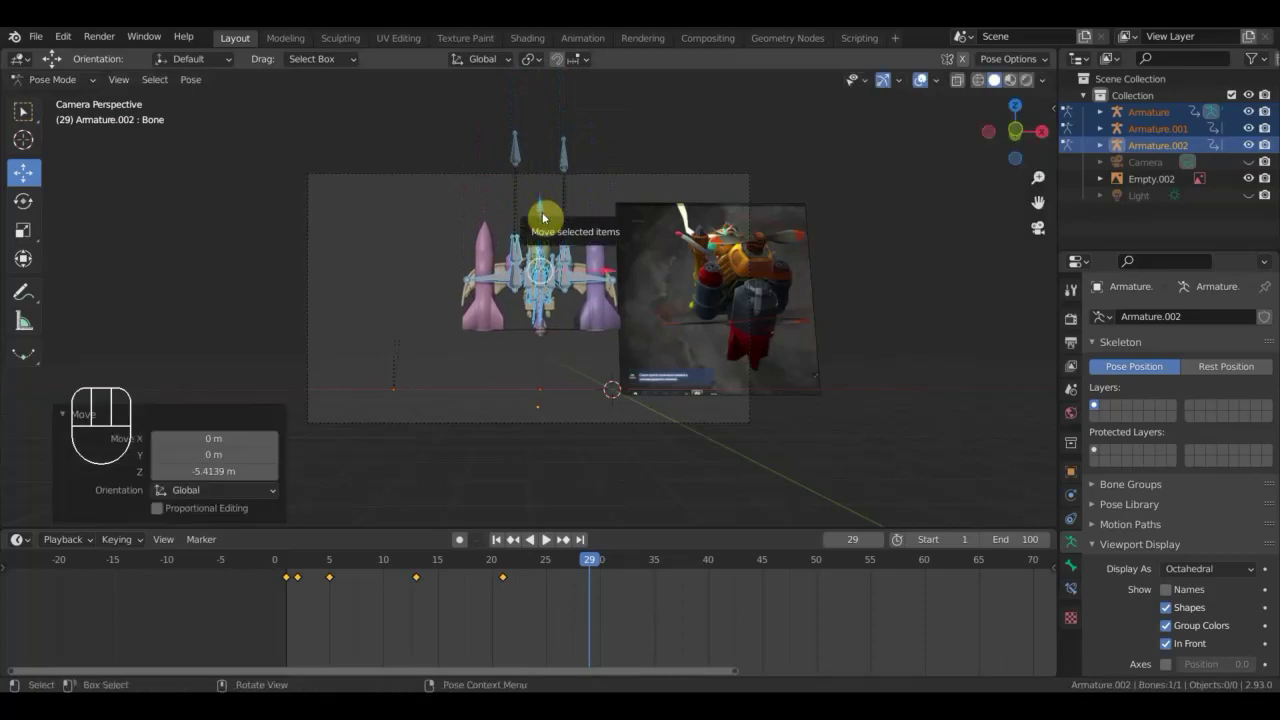
pyautogui.press('KP_3')
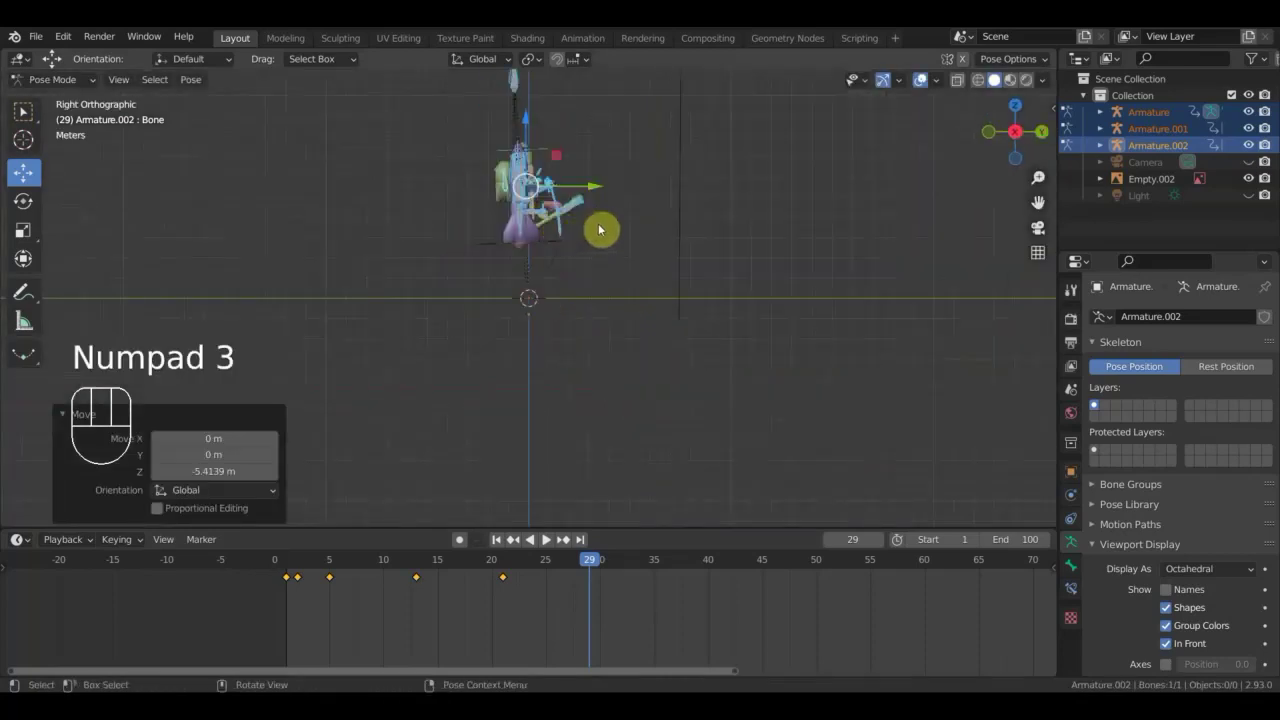
pyautogui.press('KP_7')
pyautogui.press('r')
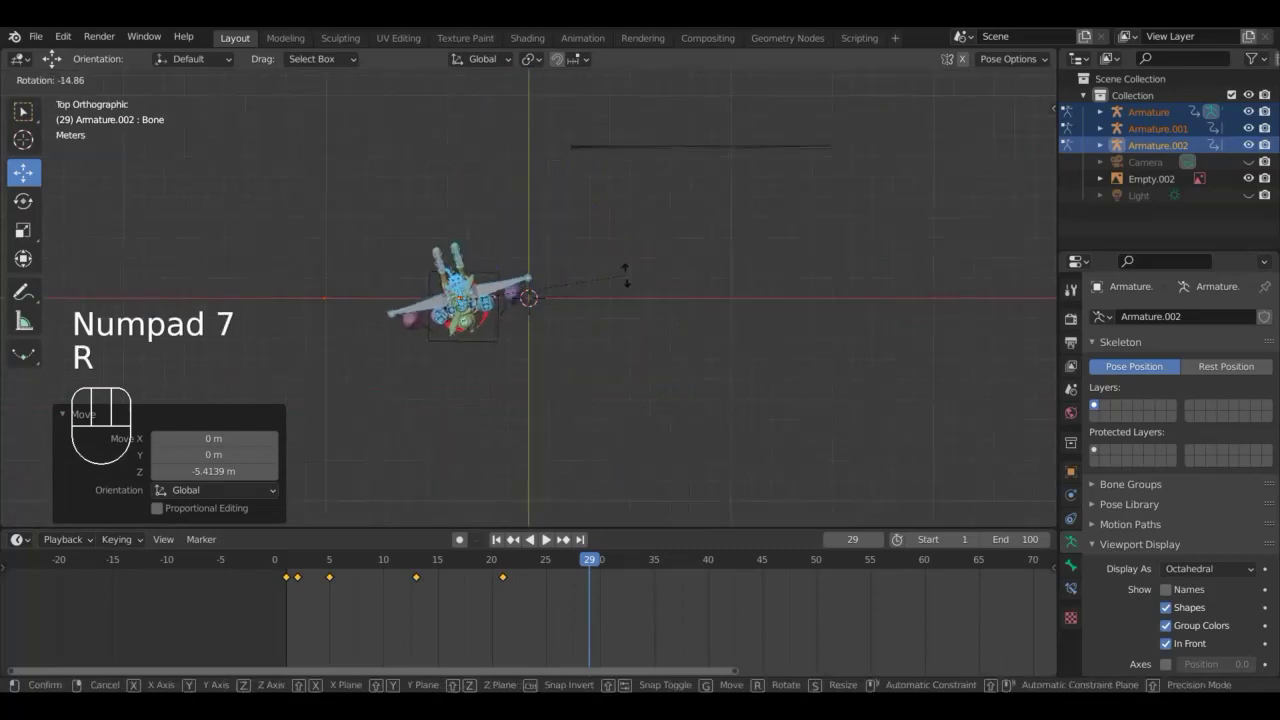
pyautogui.press('KP_3')
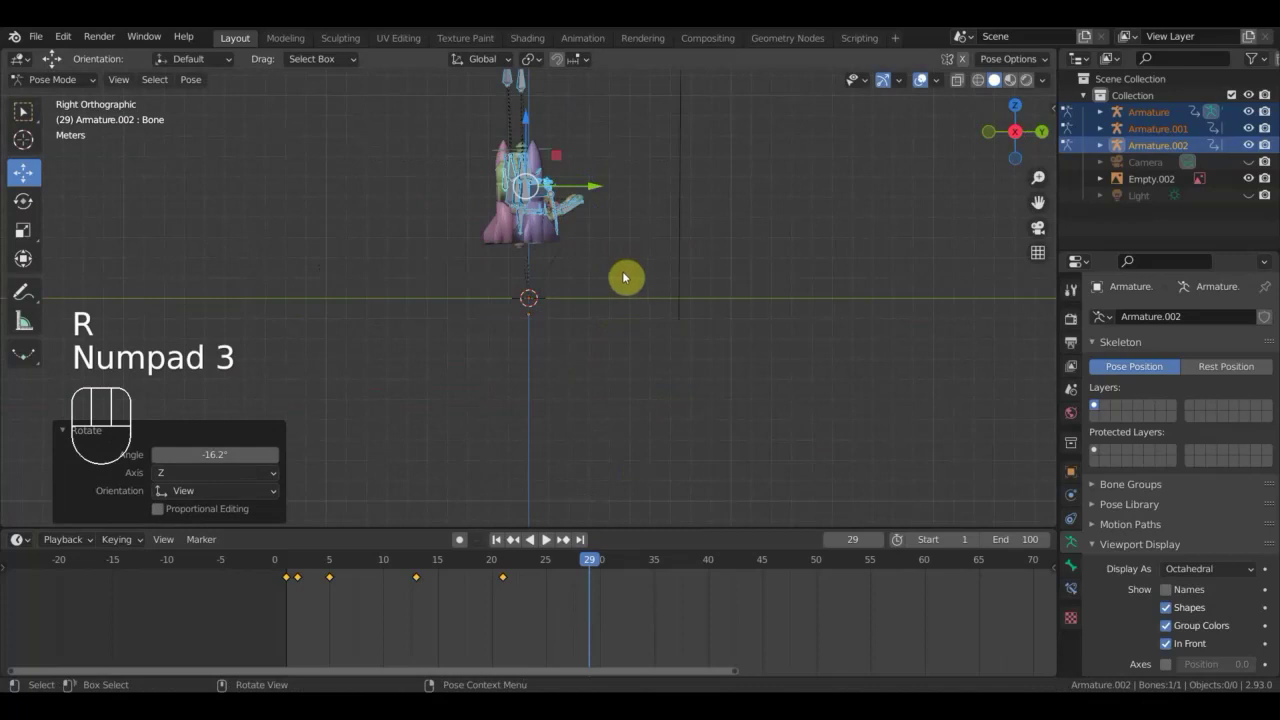
pyautogui.press('r')
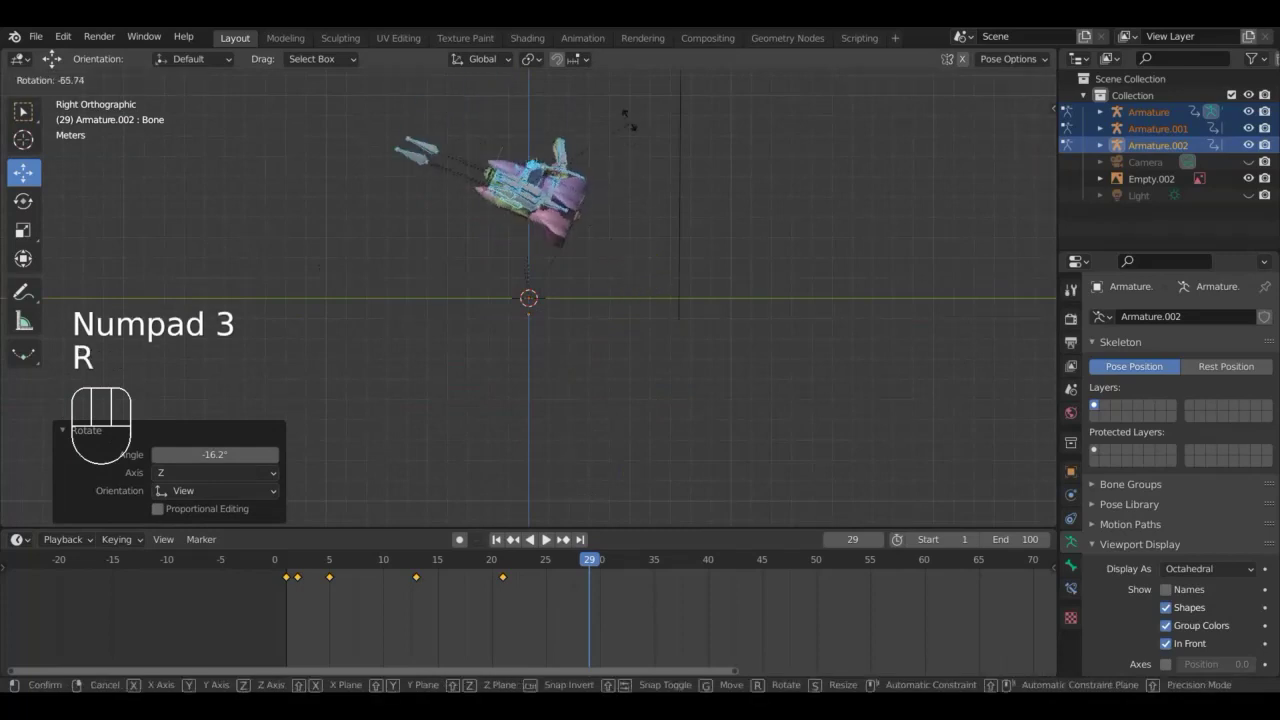
pyautogui.click(627, 103)
pyautogui.press('KP_0')
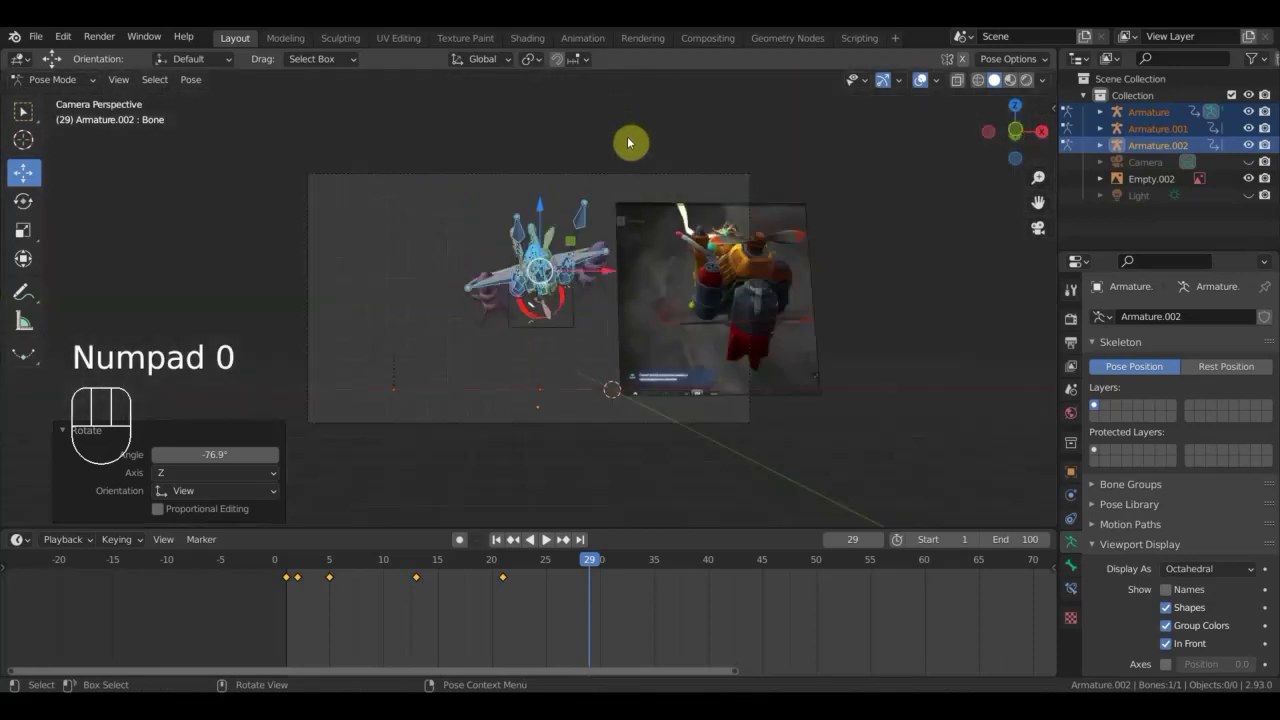
# Rotate the aircraft further and orbit around it to compare with the reference.
pyautogui.press('r')
pyautogui.click(663, 285)
pyautogui.moveTo(663, 285); pyautogui.dragTo(807, 307)
pyautogui.press('r')
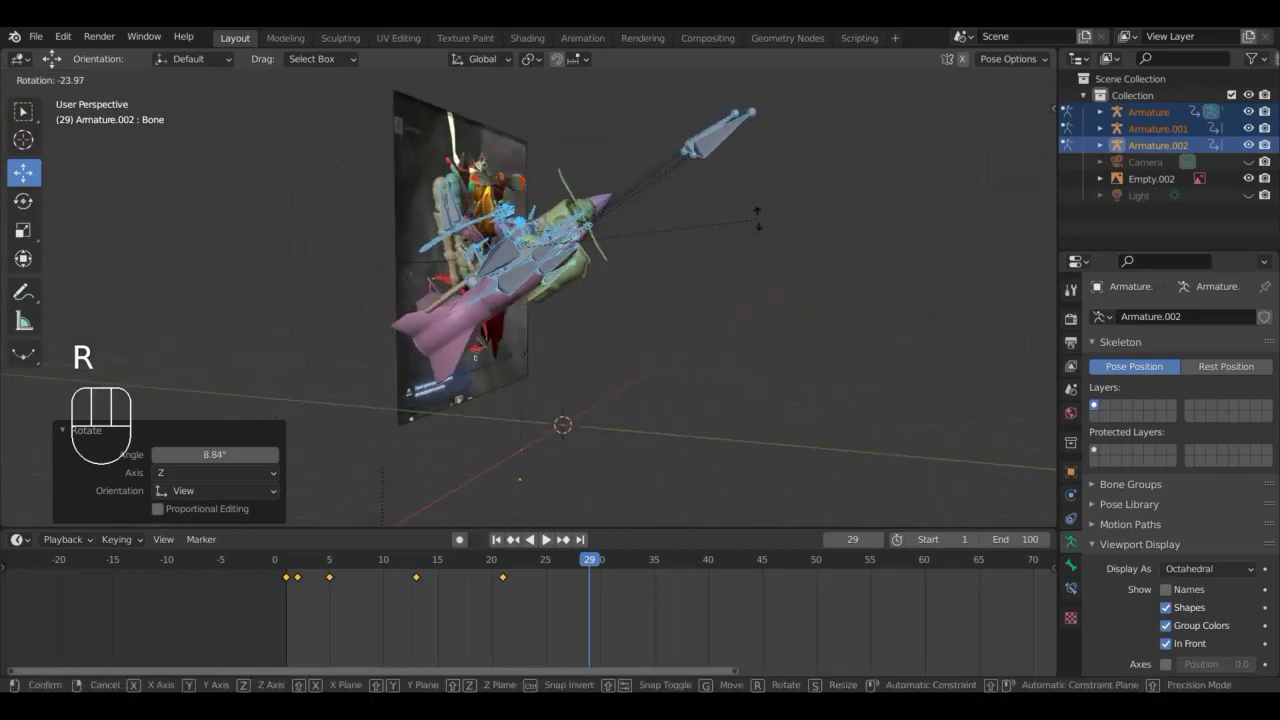
pyautogui.click(749, 218)
pyautogui.moveTo(675, 267); pyautogui.dragTo(550, 273)
pyautogui.moveTo(602, 260); pyautogui.dragTo(619, 270)
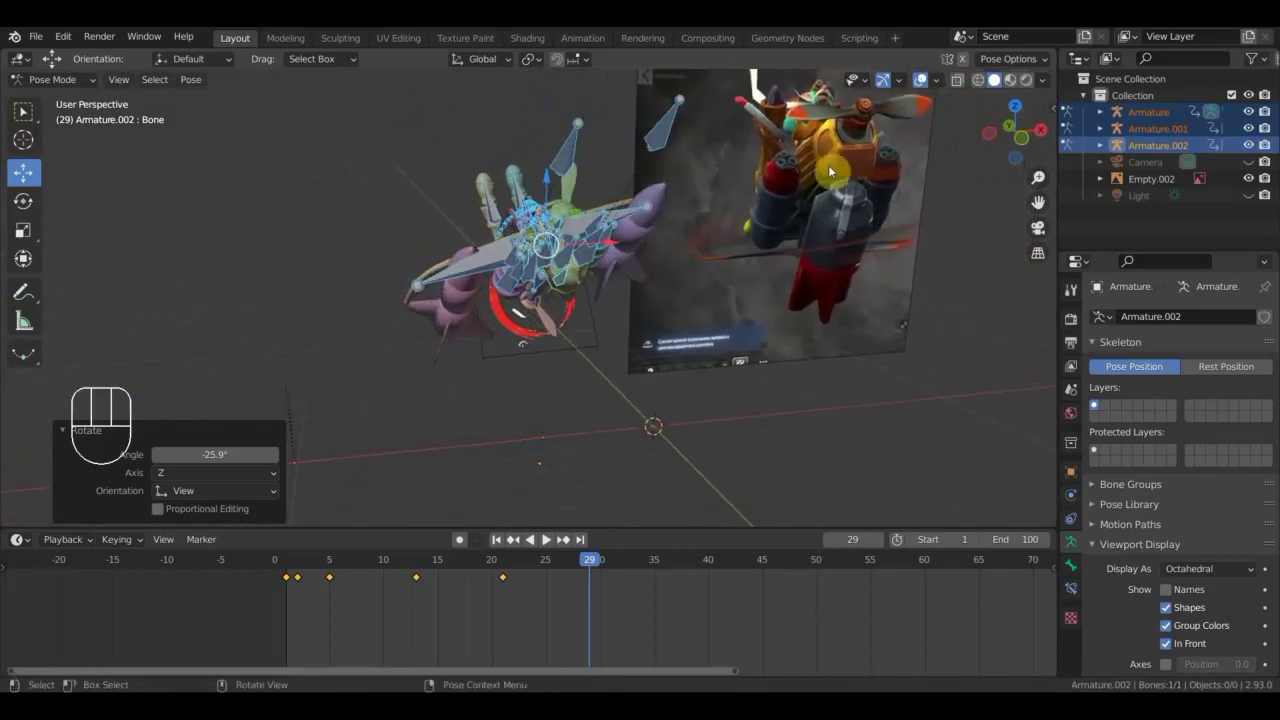
pyautogui.moveTo(774, 253); pyautogui.dragTo(741, 249)
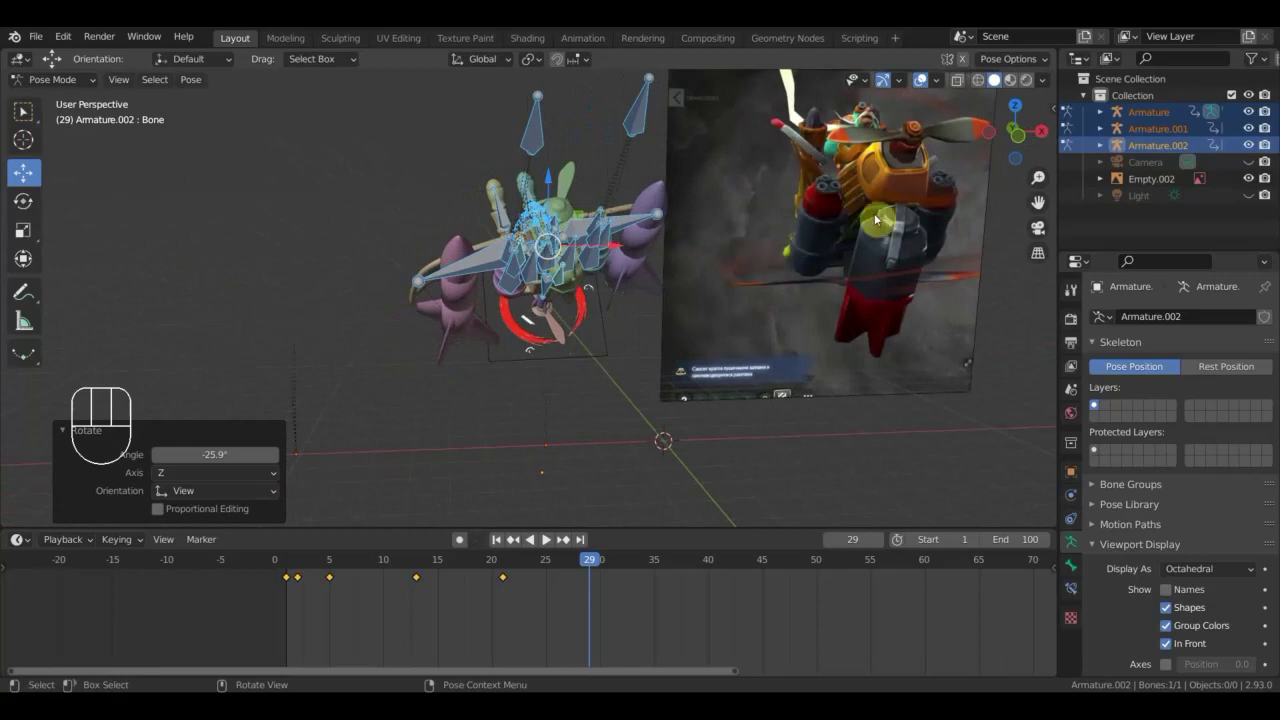
pyautogui.moveTo(844, 235); pyautogui.dragTo(505, 304)
pyautogui.moveTo(641, 296); pyautogui.dragTo(629, 323)
# From the top view adjust the heading and bank the aircraft, then return to camera view.
pyautogui.press('KP_7')
pyautogui.press('r')
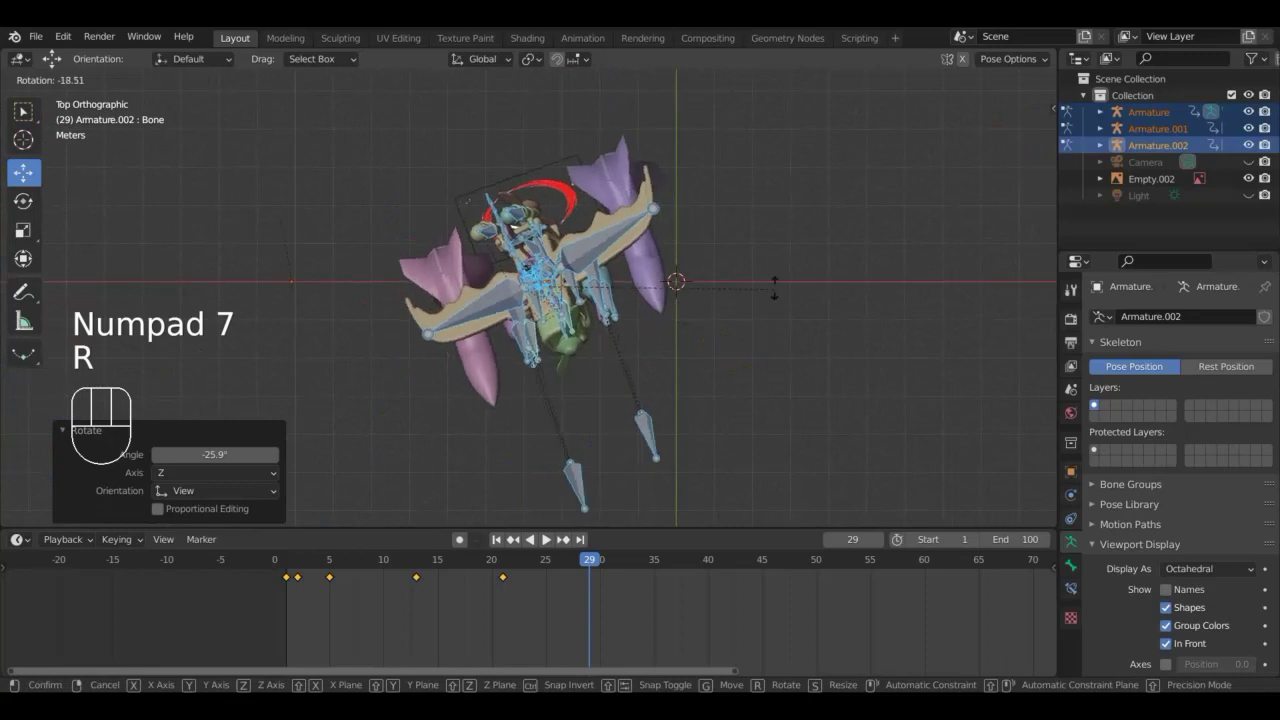
pyautogui.moveTo(755, 267); pyautogui.dragTo(741, 177)
pyautogui.press('r')
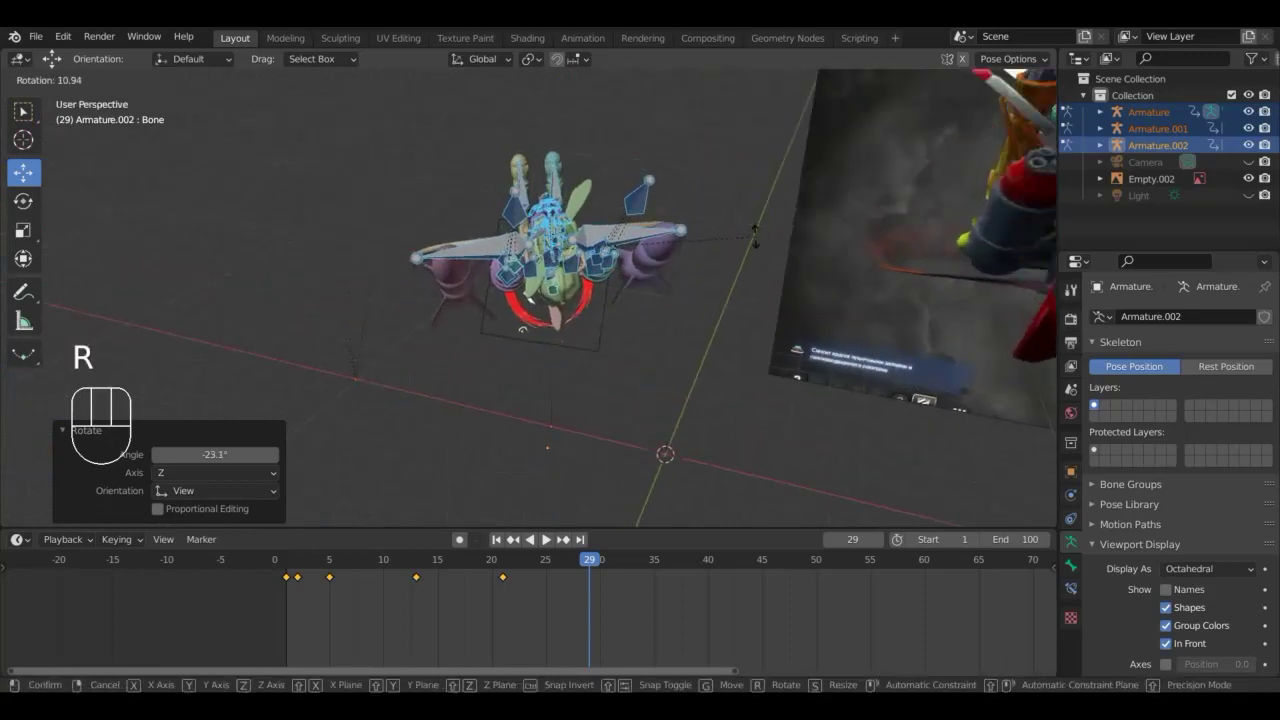
pyautogui.moveTo(795, 217); pyautogui.dragTo(941, 264)
pyautogui.press('r')
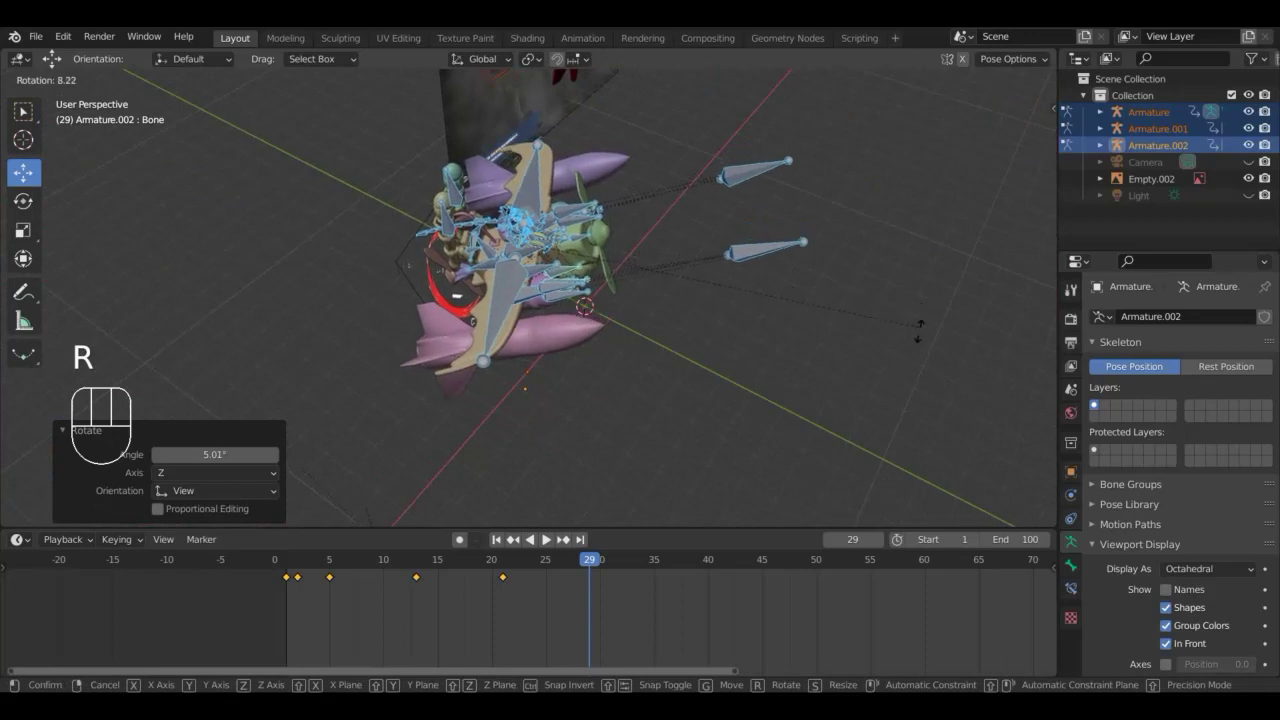
pyautogui.click(925, 351)
pyautogui.moveTo(867, 318); pyautogui.dragTo(808, 245)
pyautogui.press('KP_0')
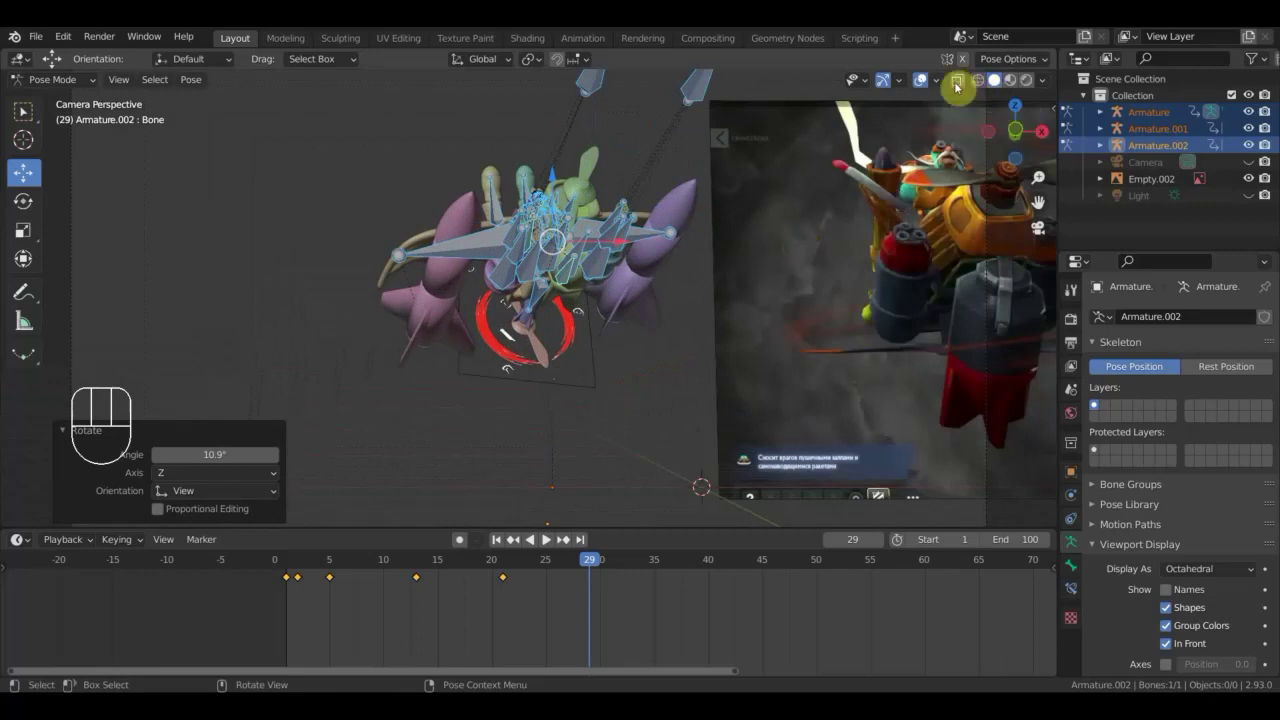
# Toggle viewport overlays and orbit and zoom into the cockpit onto the pilot's rig.
pyautogui.click(930, 85)
pyautogui.click(930, 85)
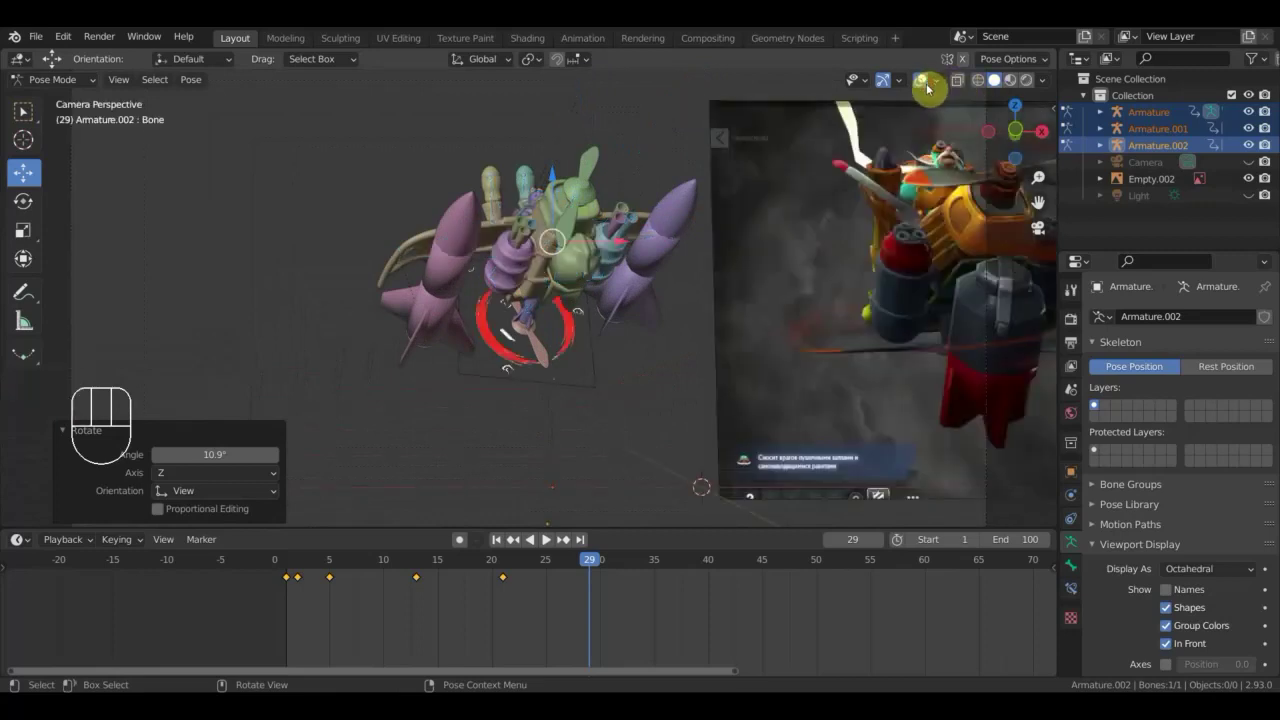
pyautogui.moveTo(696, 251); pyautogui.dragTo(704, 377)
pyautogui.moveTo(658, 367); pyautogui.dragTo(705, 369)
pyautogui.moveTo(694, 393); pyautogui.dragTo(699, 426)
pyautogui.moveTo(673, 451); pyautogui.dragTo(705, 440)
pyautogui.moveTo(777, 371); pyautogui.dragTo(796, 325)
pyautogui.moveTo(809, 349); pyautogui.dragTo(788, 373)
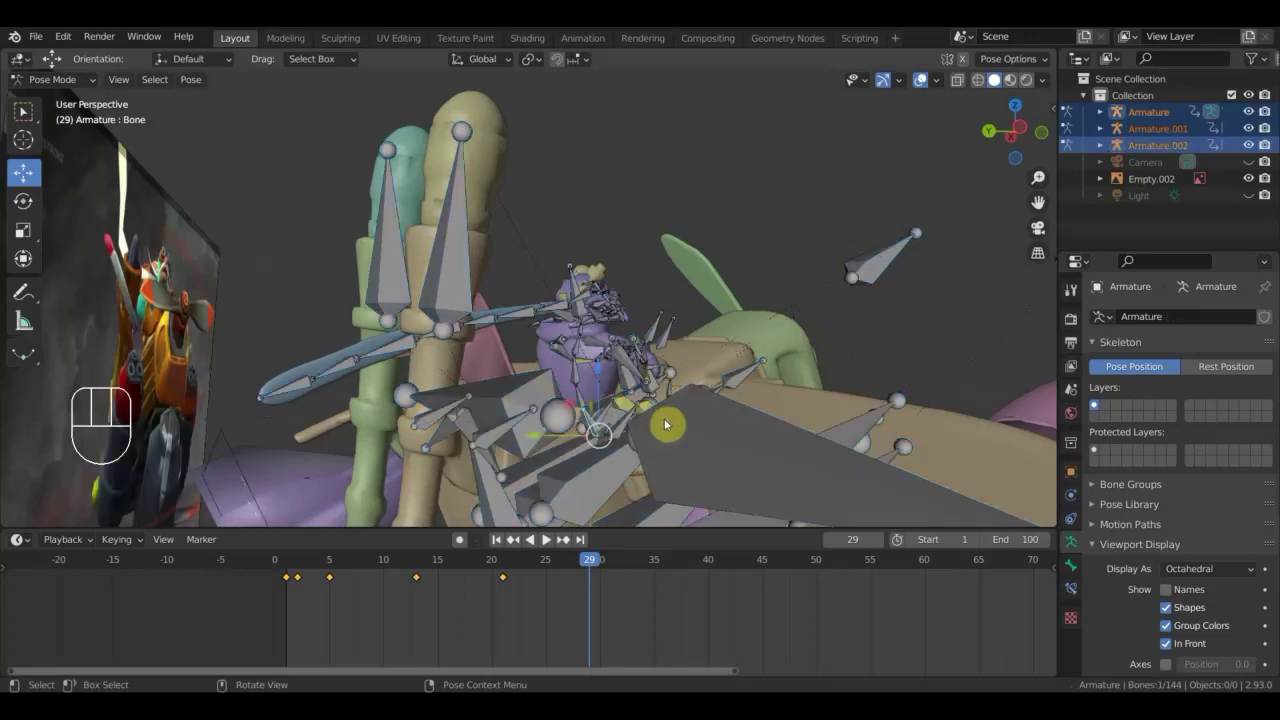
# Move and rotate a pilot body bone into its frame-29 pose.
pyautogui.moveTo(647, 422); pyautogui.dragTo(602, 428)
pyautogui.press('g')
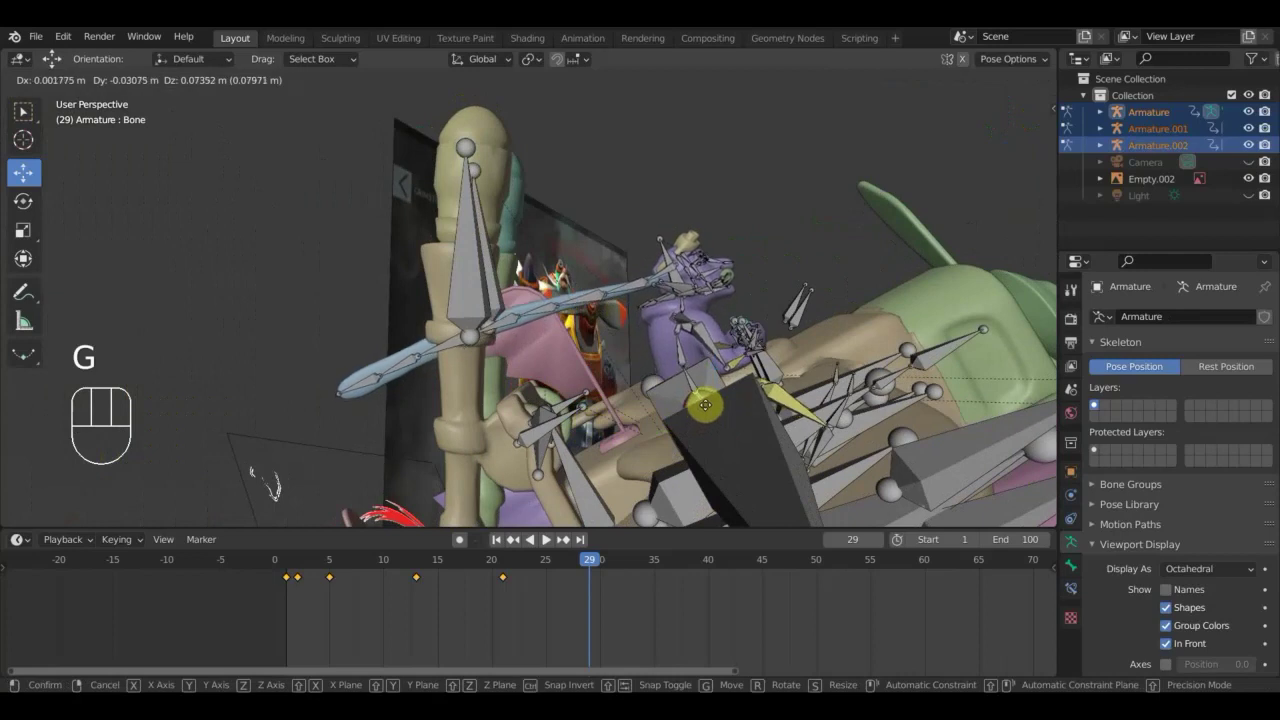
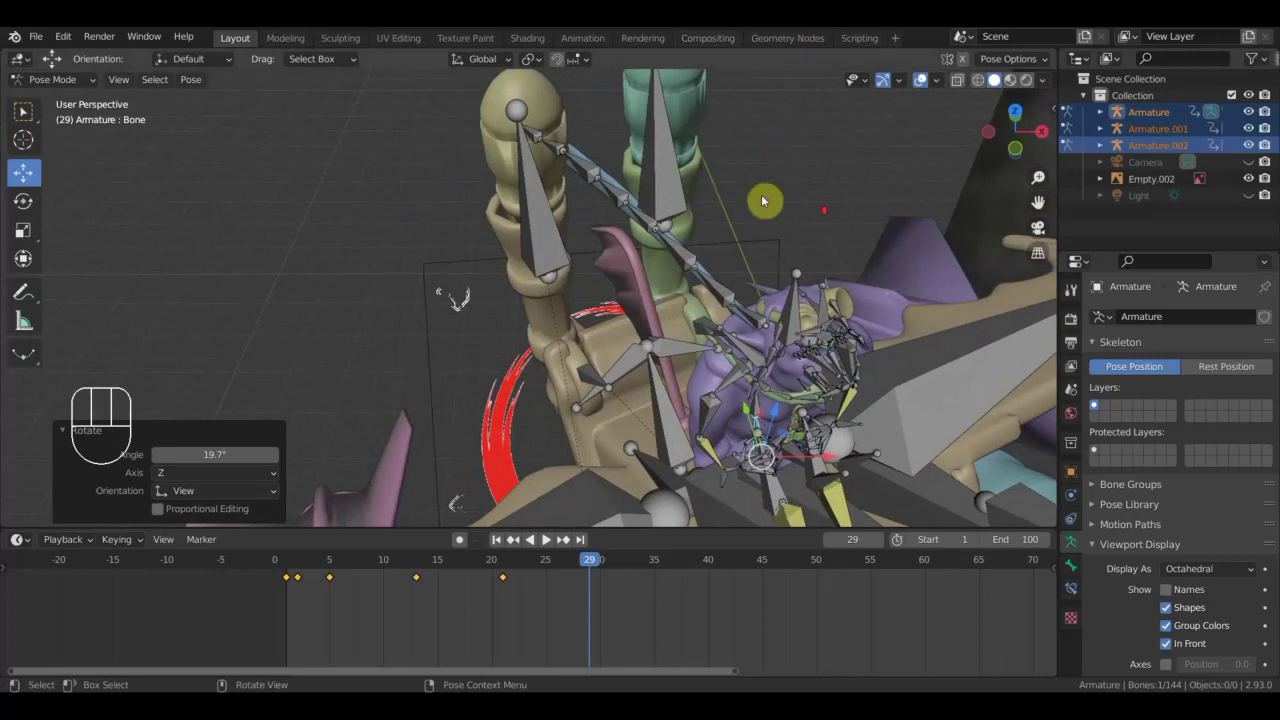
pyautogui.moveTo(797, 315); pyautogui.dragTo(789, 338)
pyautogui.press('r')
pyautogui.click(772, 357)
pyautogui.moveTo(753, 343); pyautogui.dragTo(671, 274)
pyautogui.moveTo(717, 277); pyautogui.dragTo(684, 253)
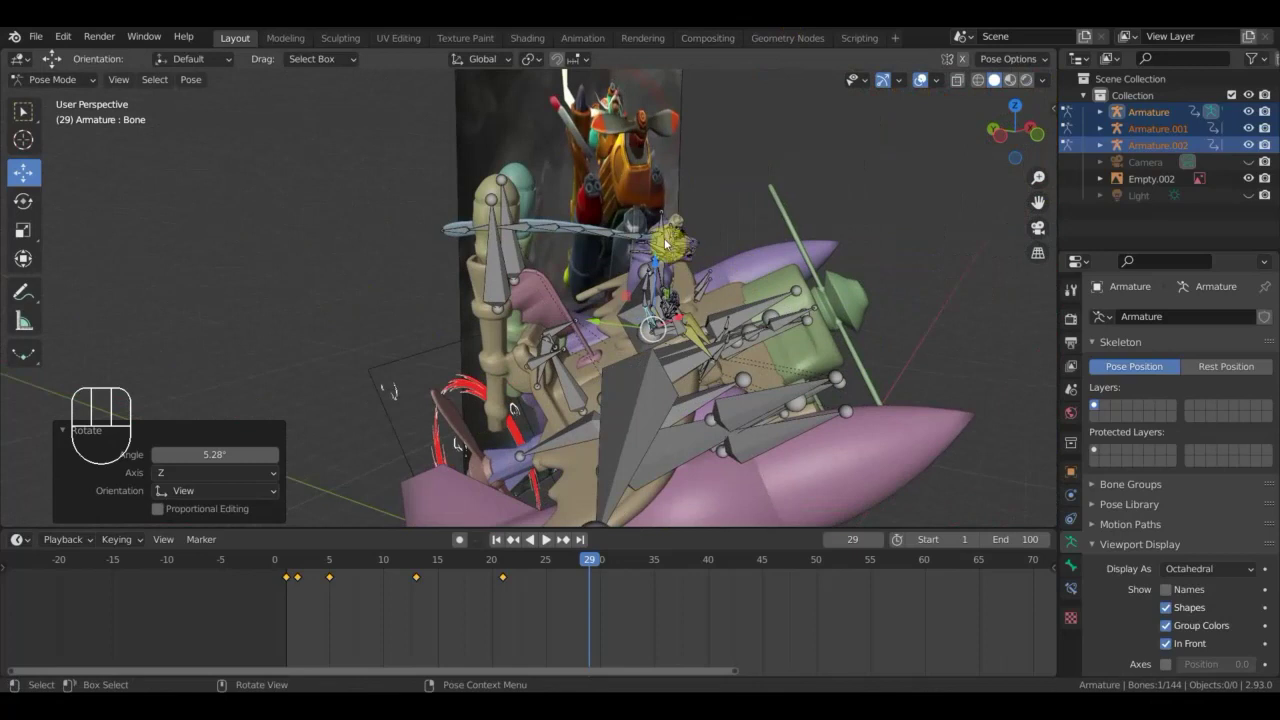
pyautogui.moveTo(664, 243); pyautogui.dragTo(775, 247)
pyautogui.moveTo(775, 247); pyautogui.dragTo(803, 228)
pyautogui.press('r')
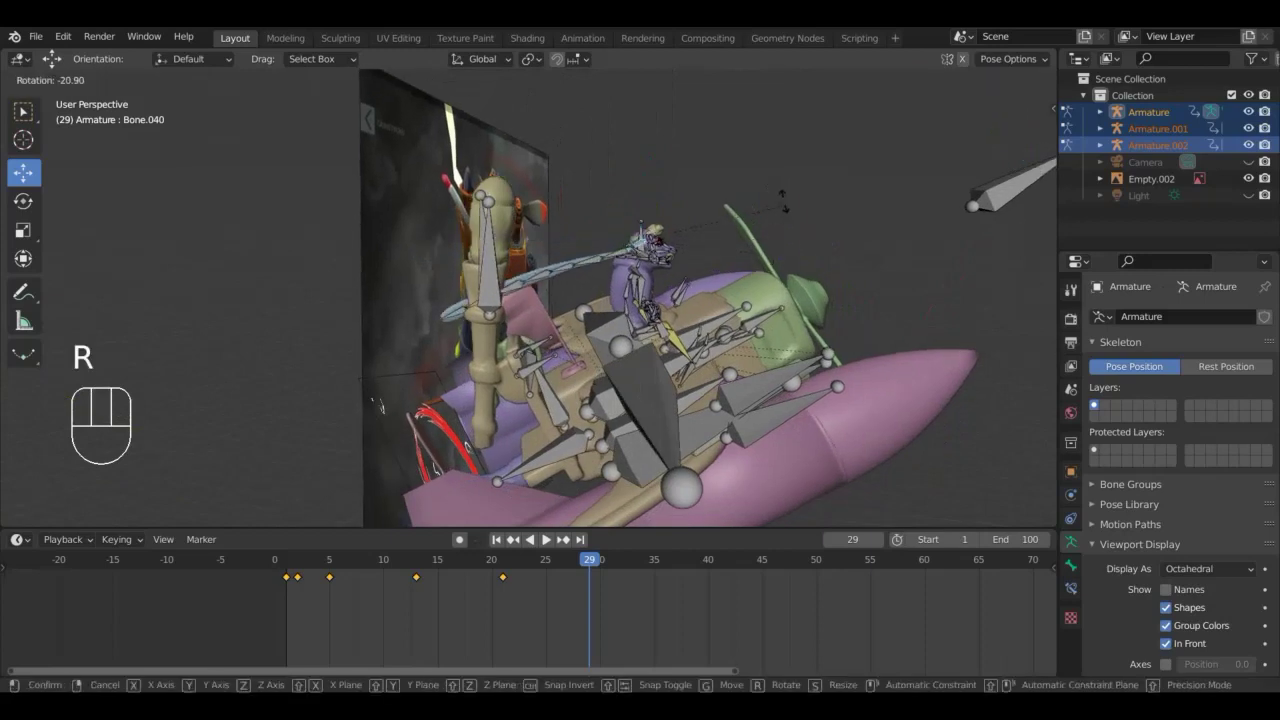
pyautogui.moveTo(645, 254); pyautogui.dragTo(773, 261)
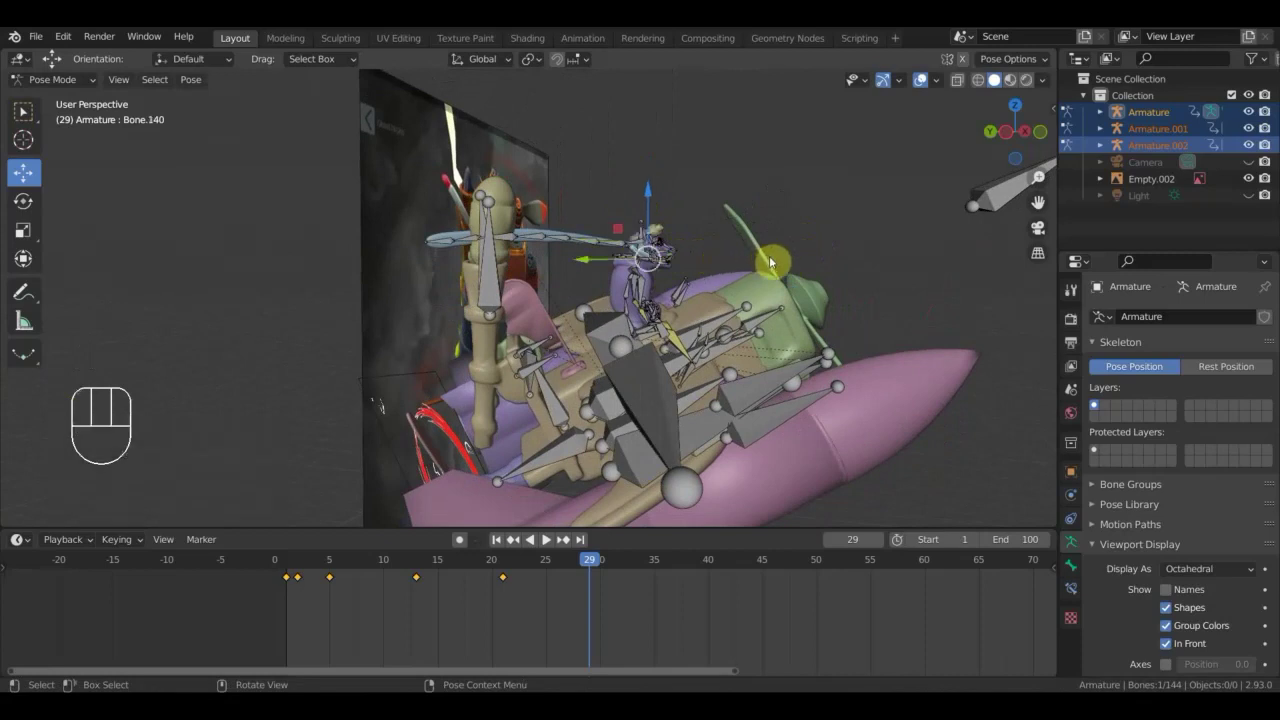
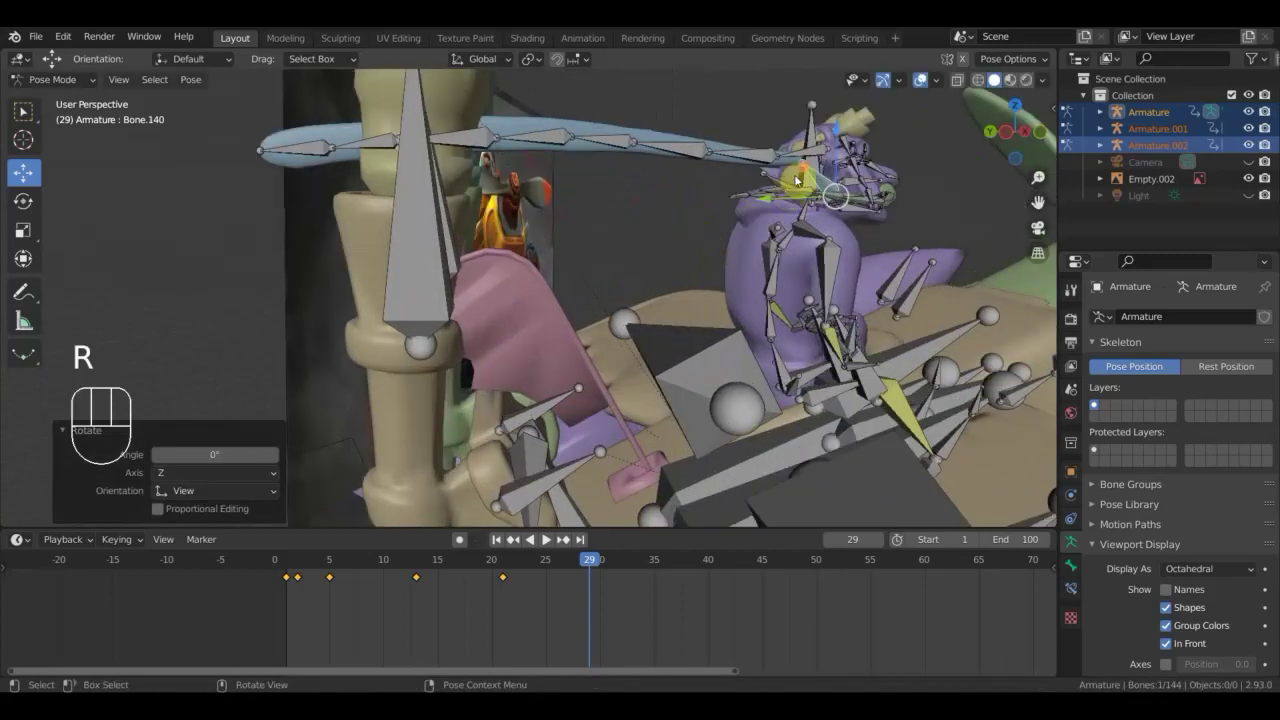
pyautogui.moveTo(815, 167); pyautogui.dragTo(814, 139)
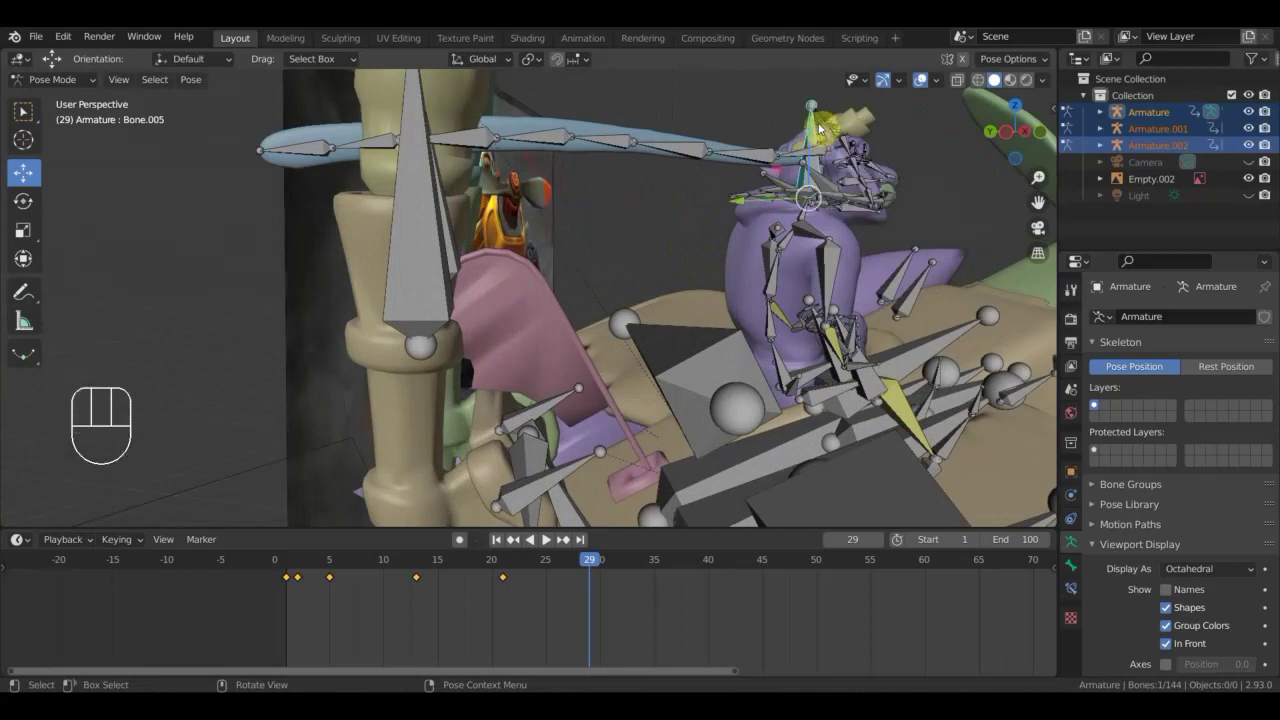
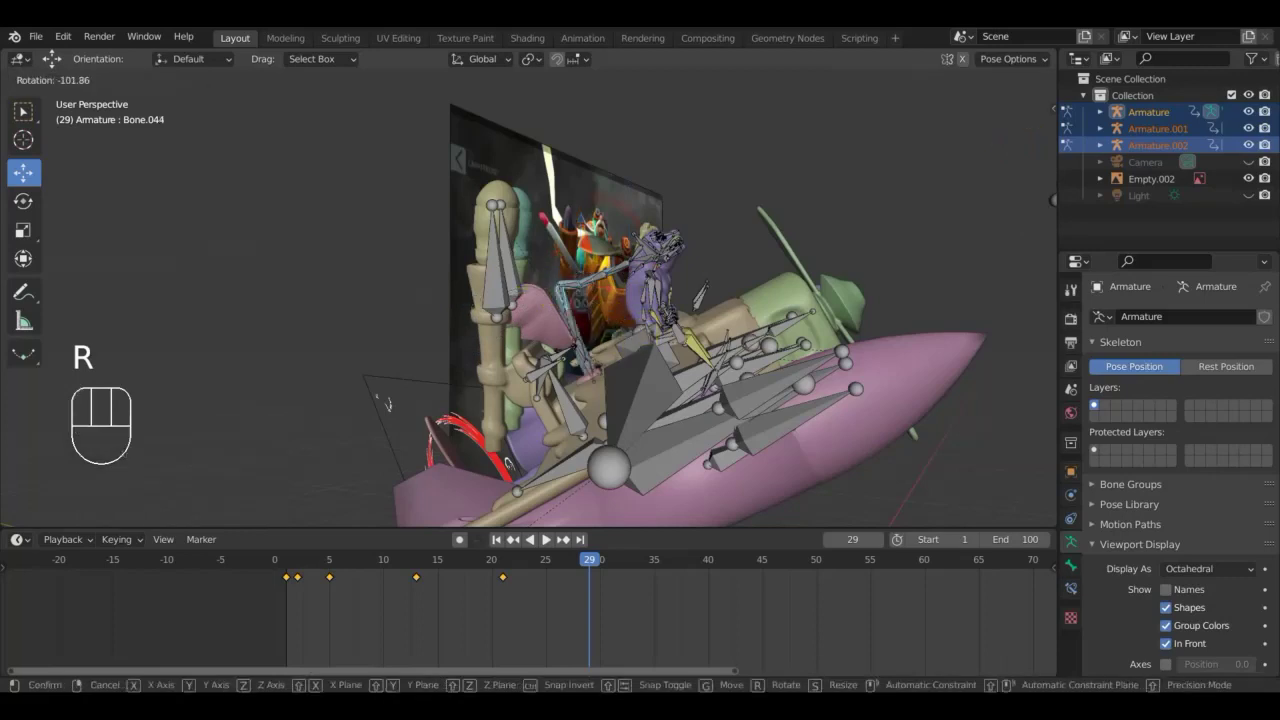
pyautogui.click(497, 259)
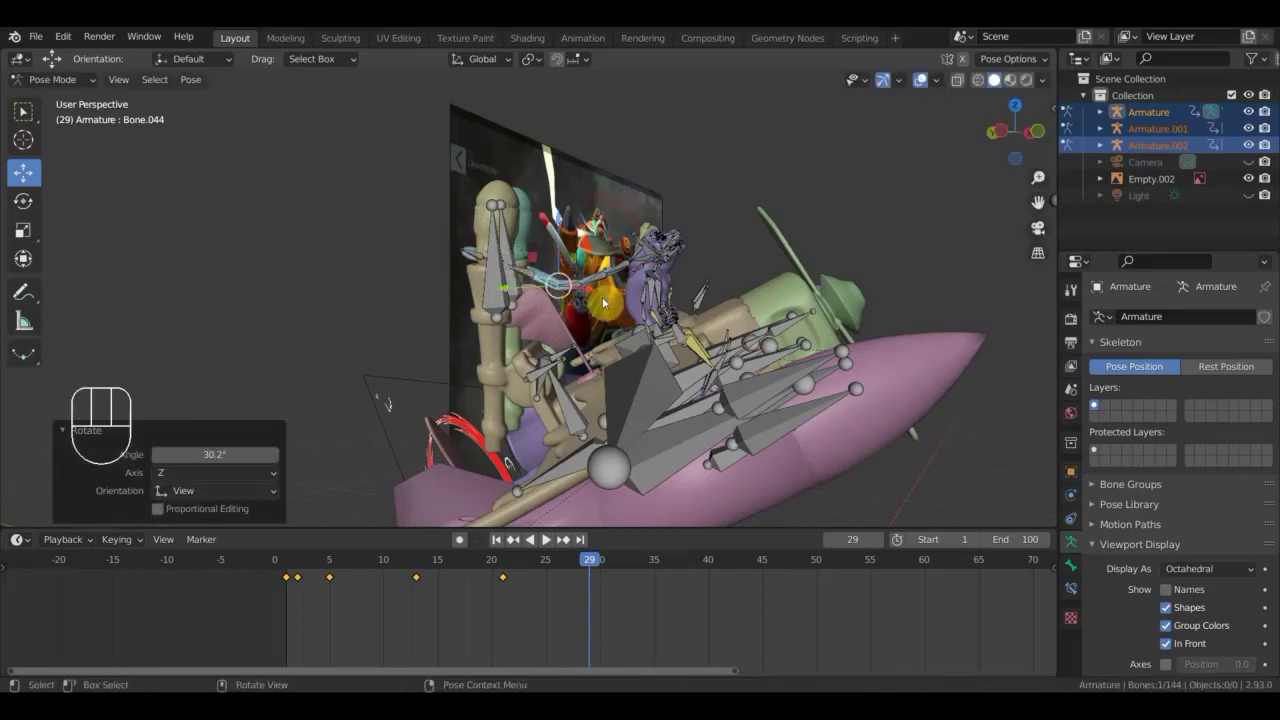
# Rotate the pilot's arm bones to raise the arm for the frame-29 pose.
pyautogui.press('r')
pyautogui.click(503, 184)
pyautogui.moveTo(525, 235); pyautogui.dragTo(637, 287)
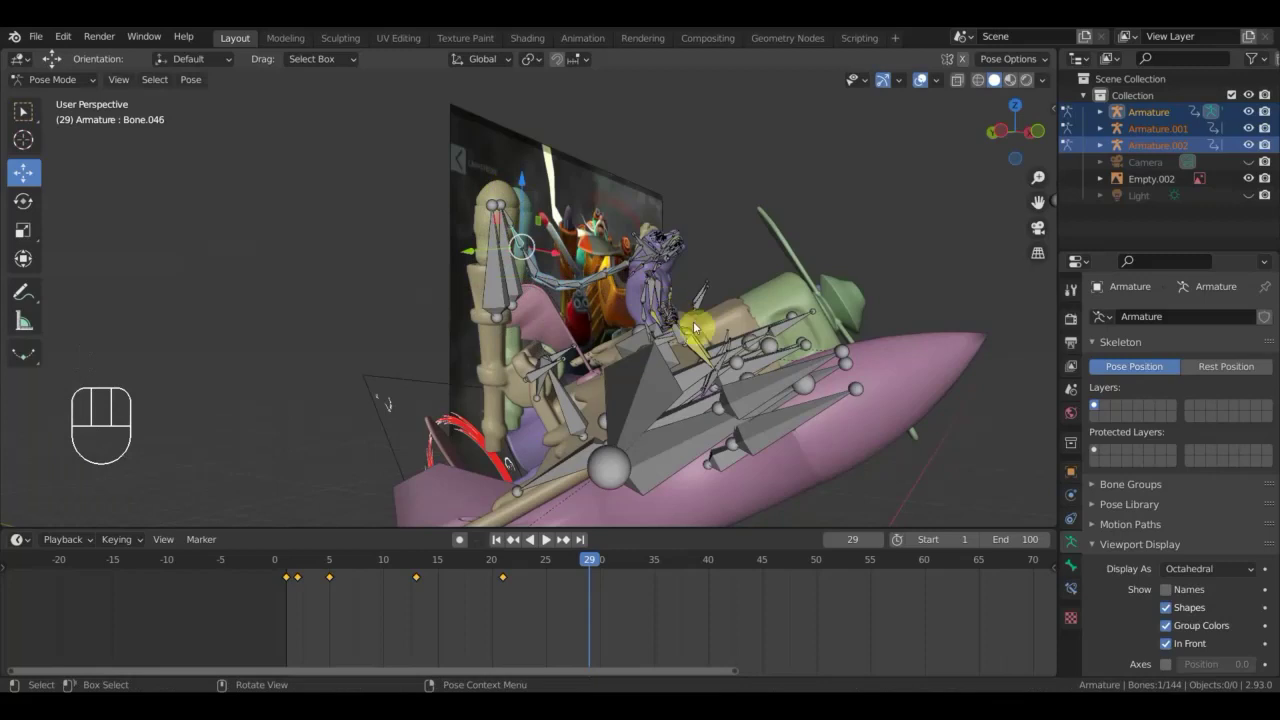
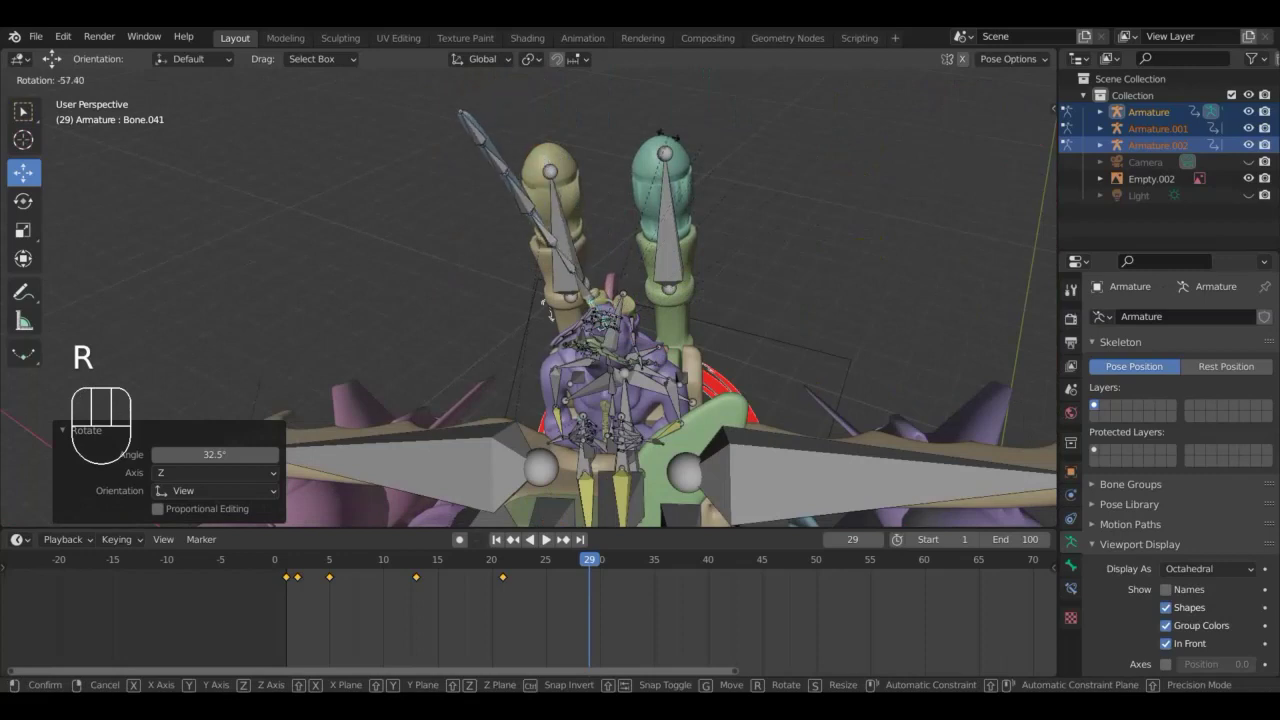
pyautogui.click(679, 145)
pyautogui.press('r')
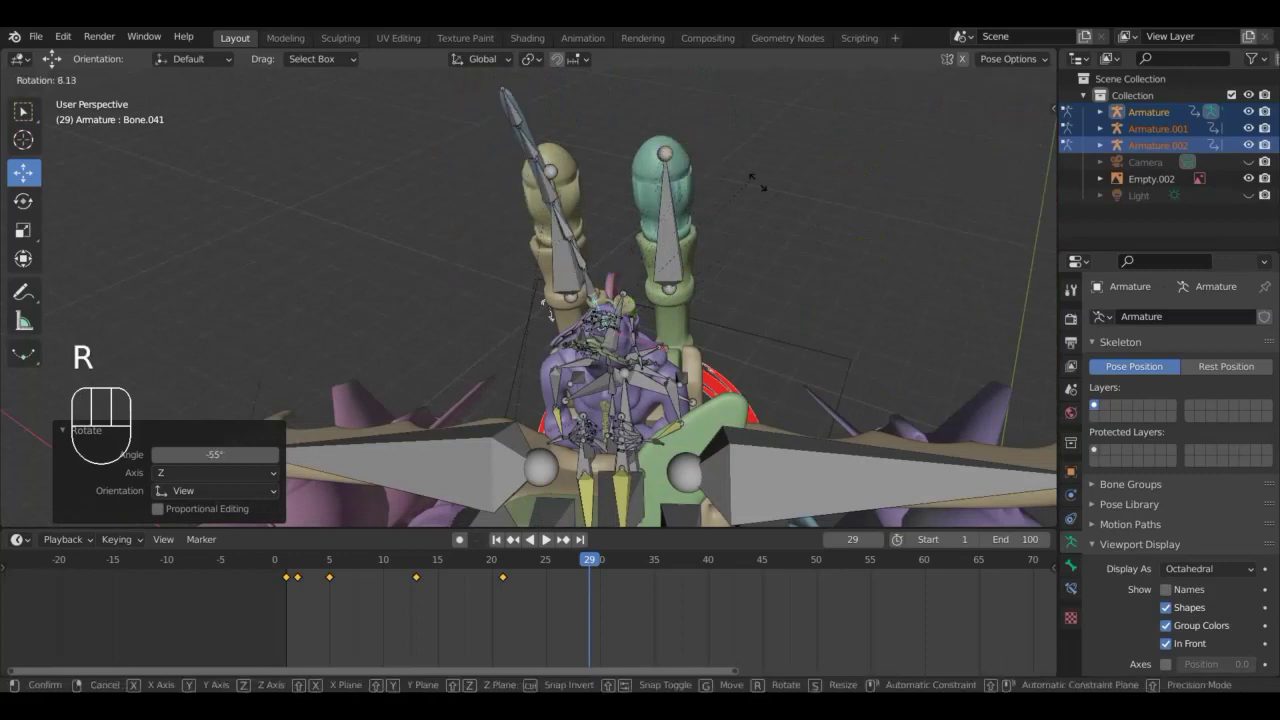
pyautogui.click(727, 242)
pyautogui.moveTo(784, 218); pyautogui.dragTo(940, 153)
pyautogui.moveTo(551, 171); pyautogui.dragTo(655, 209)
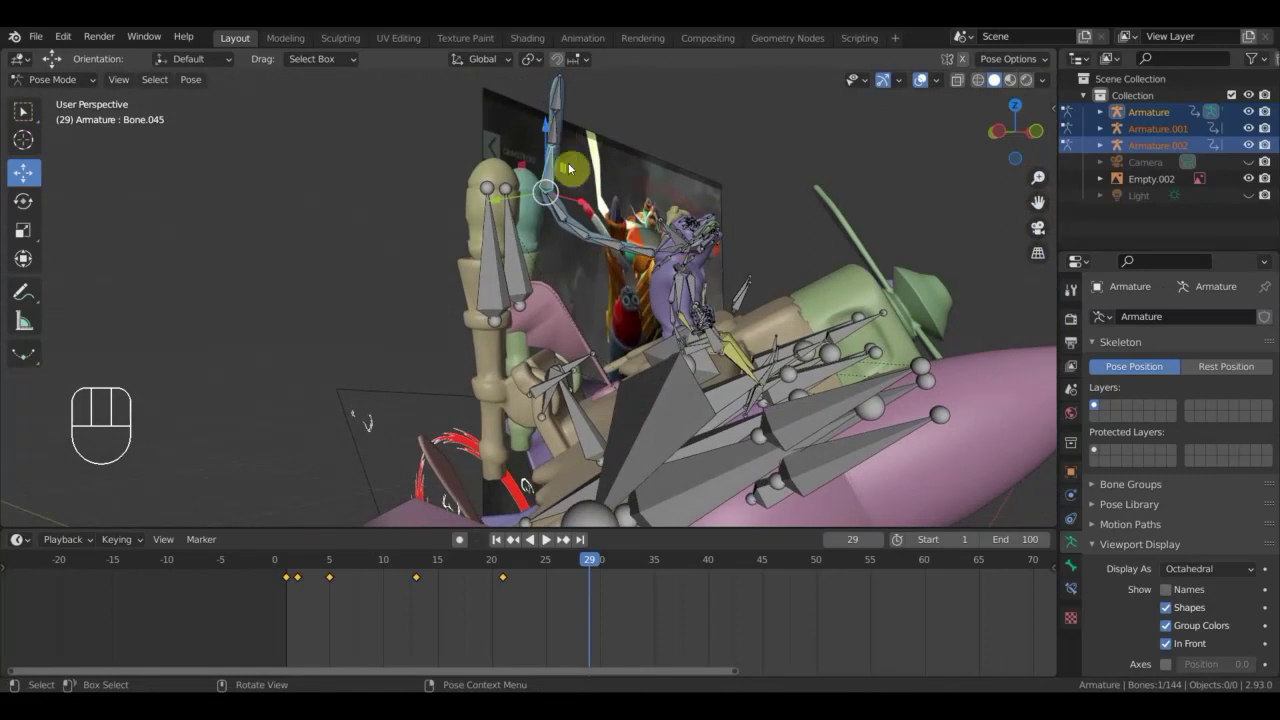
pyautogui.press('r')
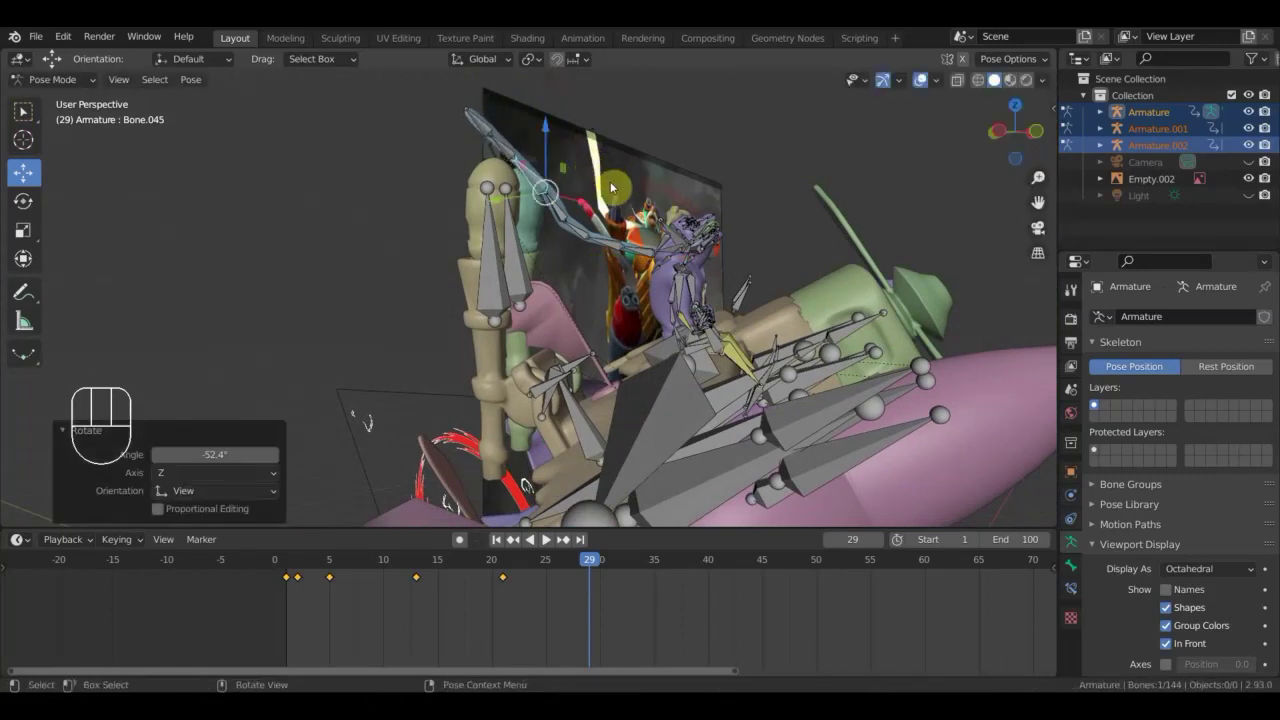
pyautogui.moveTo(633, 223); pyautogui.dragTo(592, 177)
pyautogui.press('r')
pyautogui.click(594, 152)
# Select all 144 bones, insert a keyframe at frame 29 and view through the camera.
pyautogui.press('a')
pyautogui.press('i')
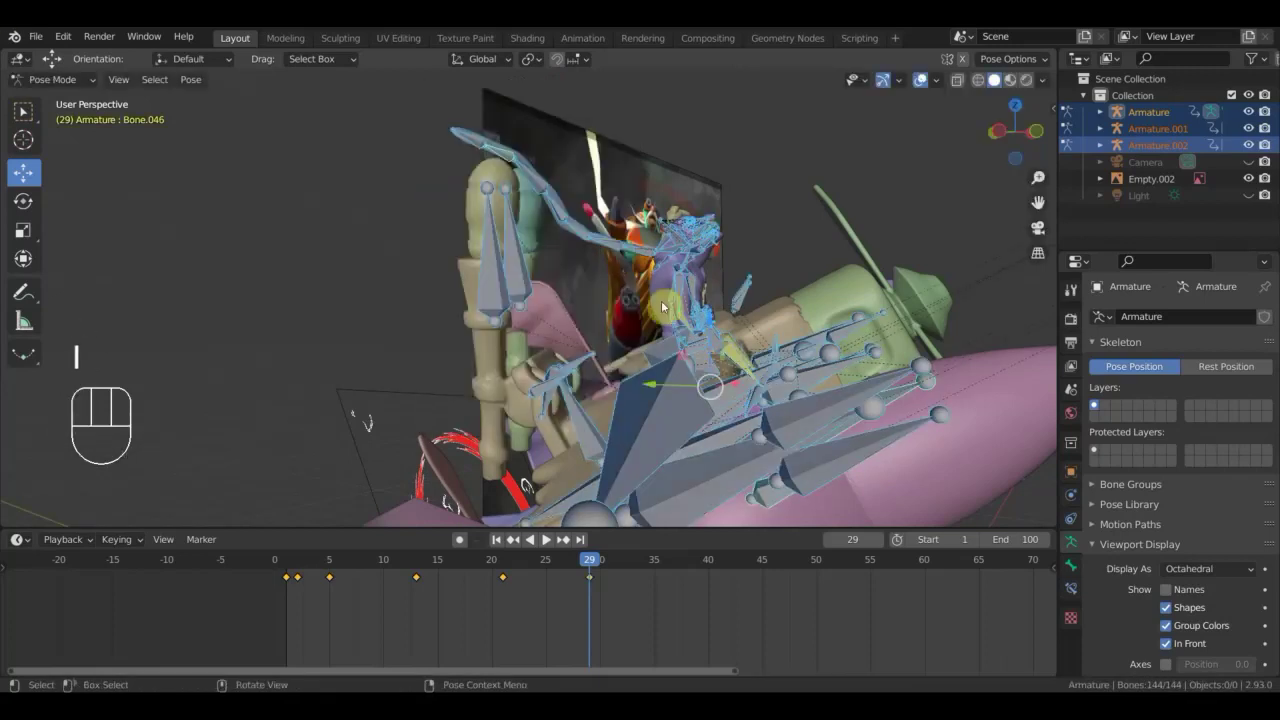
pyautogui.press('KP_0')
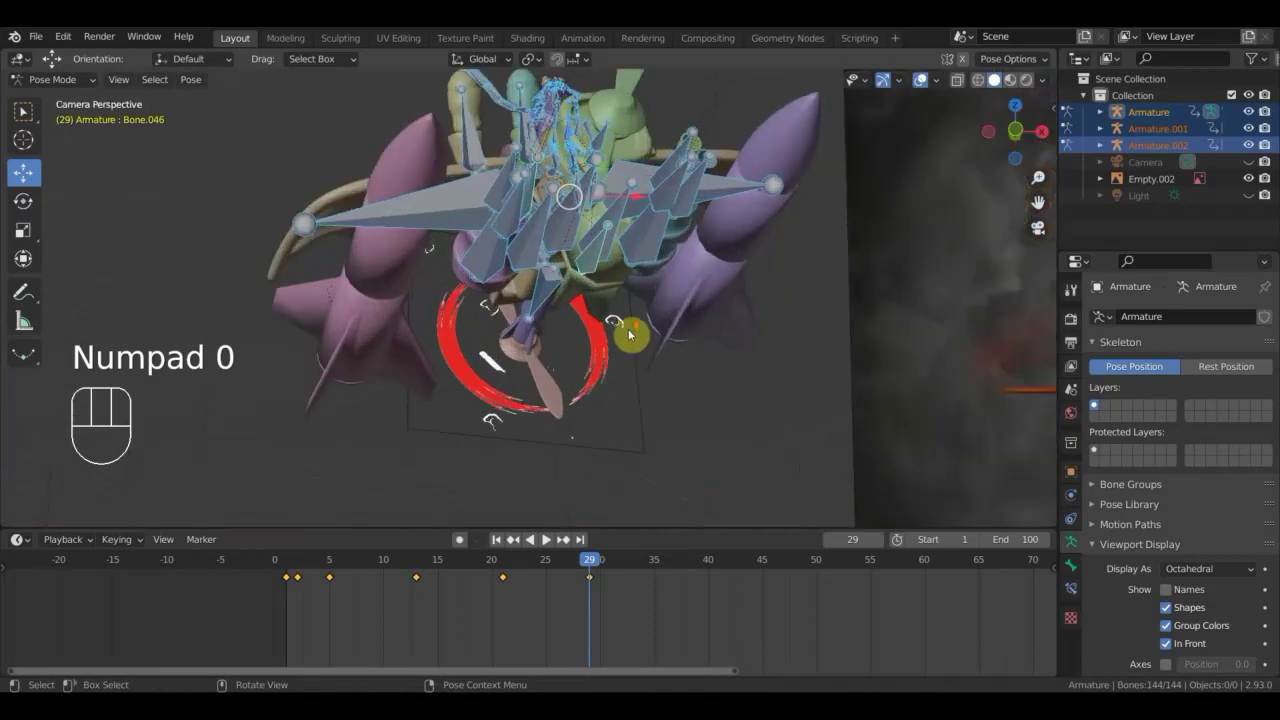
# Inspect the aircraft and pilot from several angles with overlays hidden, then restore them.
pyautogui.click(923, 81)
pyautogui.moveTo(817, 289); pyautogui.dragTo(803, 381)
pyautogui.moveTo(802, 381); pyautogui.dragTo(806, 420)
pyautogui.moveTo(805, 415); pyautogui.dragTo(812, 418)
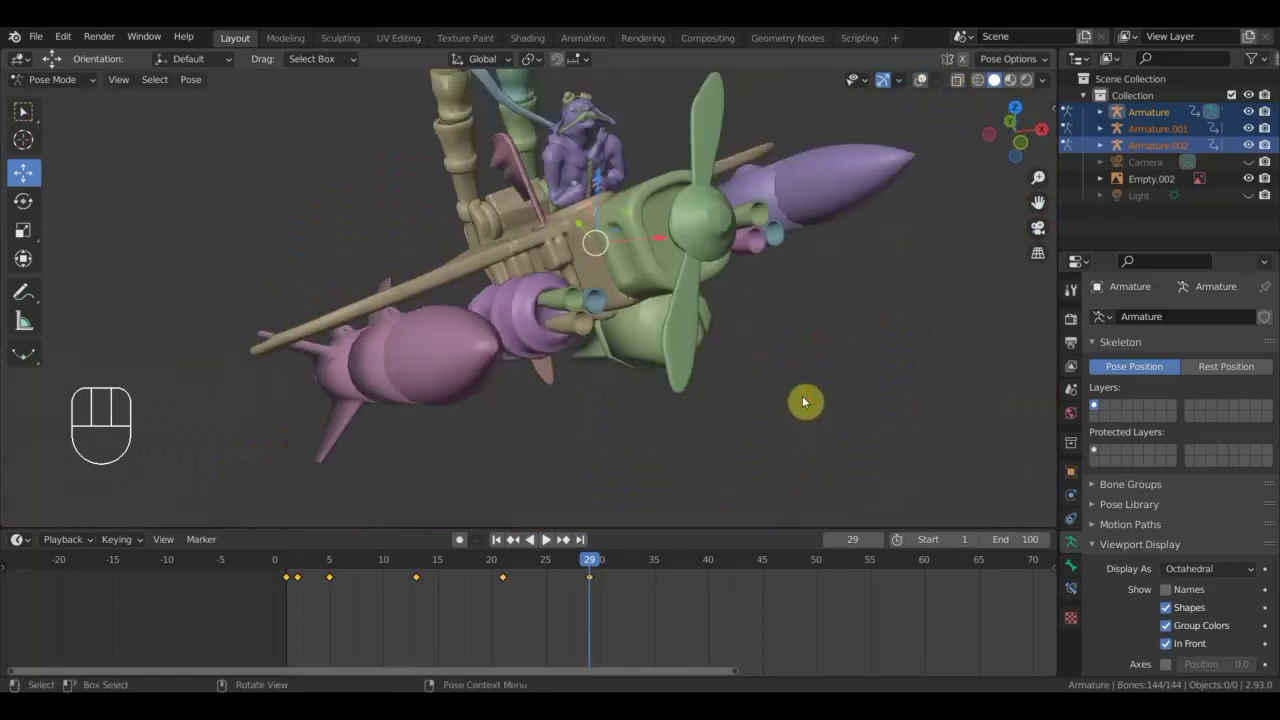
pyautogui.moveTo(805, 379); pyautogui.dragTo(788, 403)
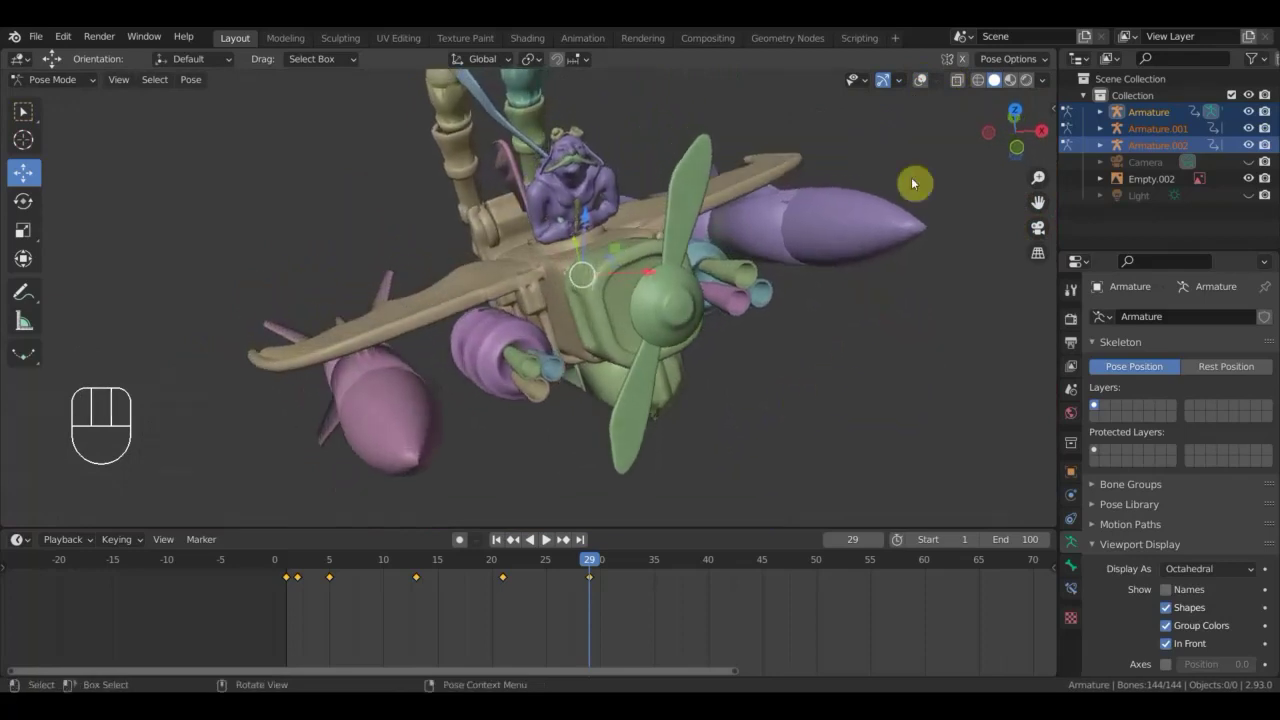
pyautogui.click(923, 84)
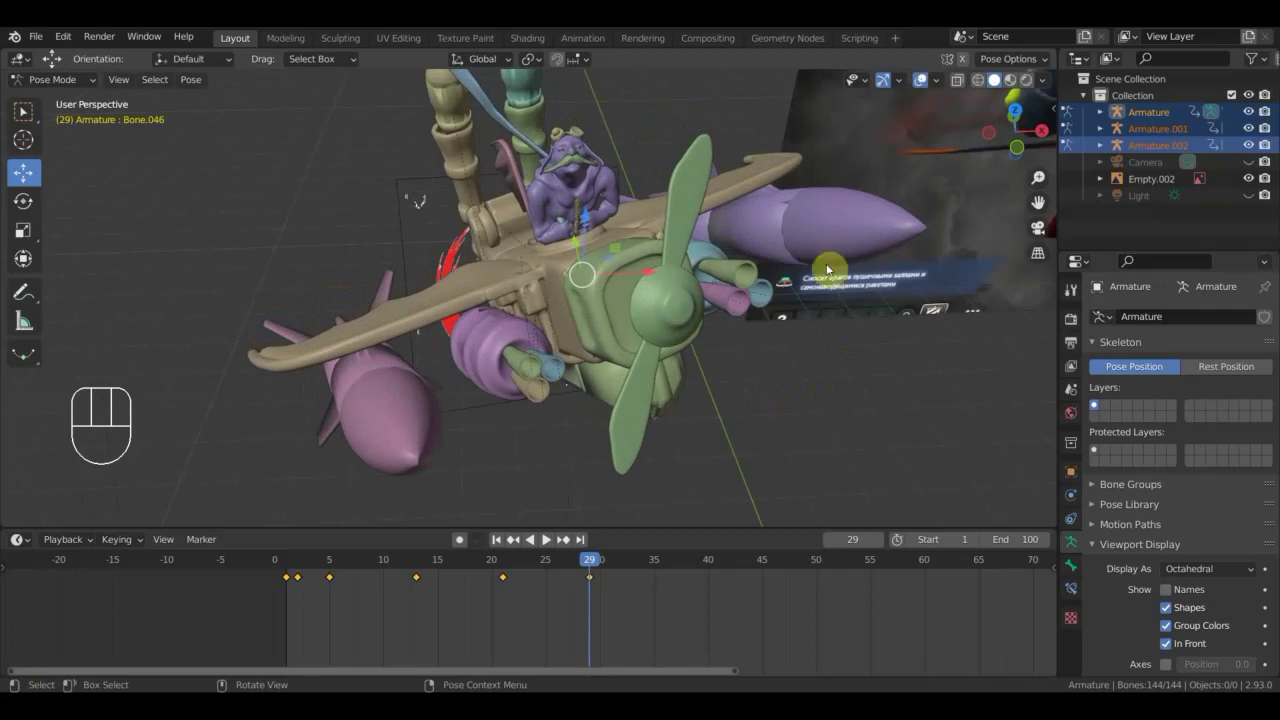
# Check the rig through the camera view, zoomed out, and scrub to frame 35 for the next pose.
pyautogui.press('KP_0')
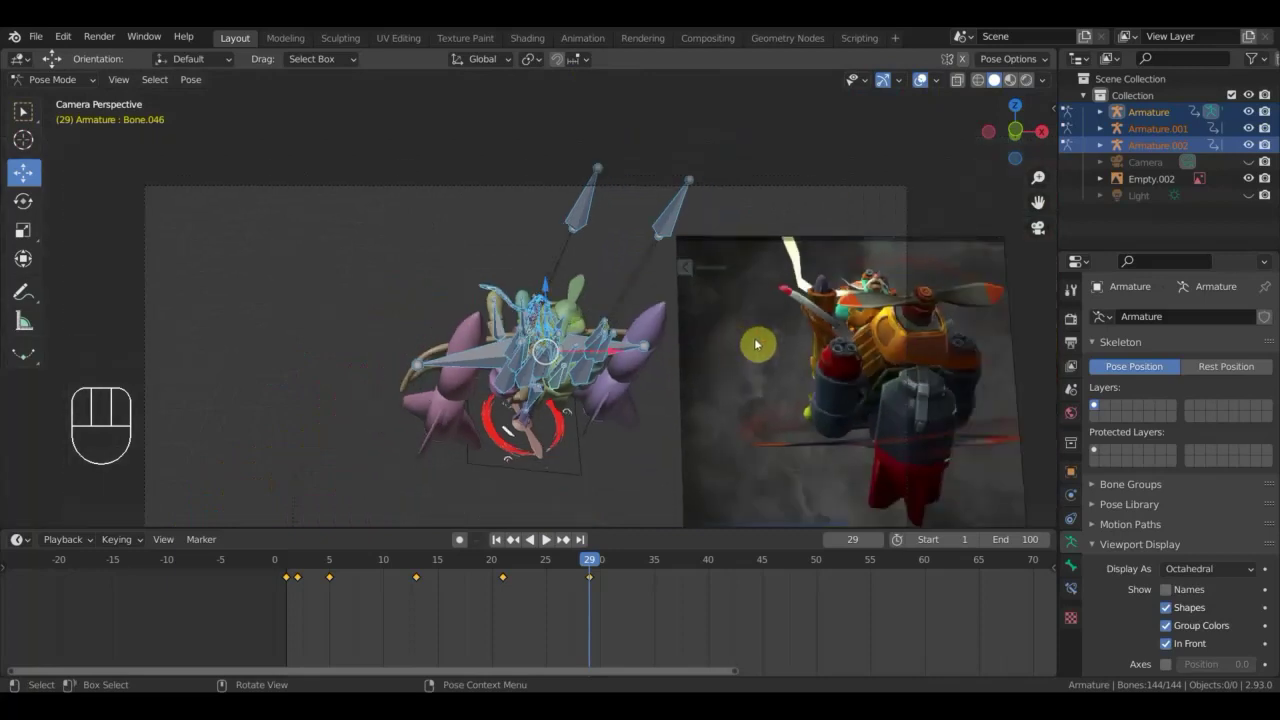
pyautogui.moveTo(772, 352); pyautogui.dragTo(531, 377)
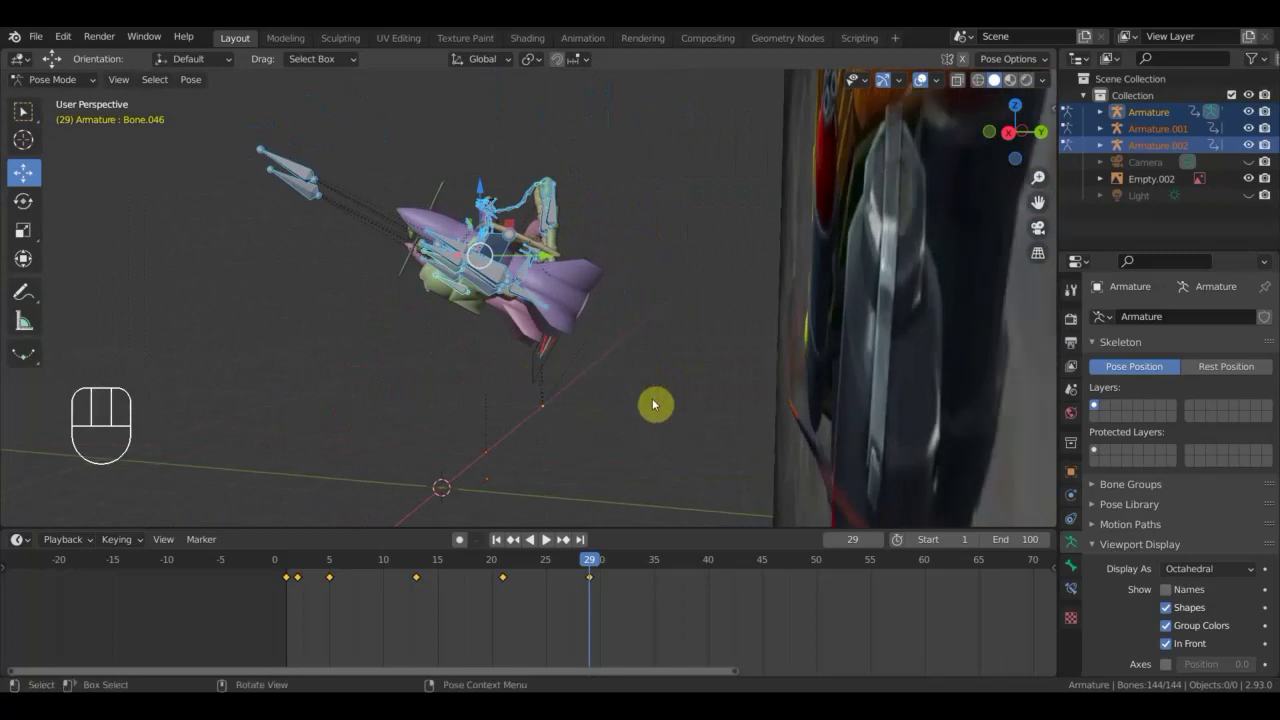
pyautogui.press('r')
pyautogui.click(776, 272)
pyautogui.press('KP_0')
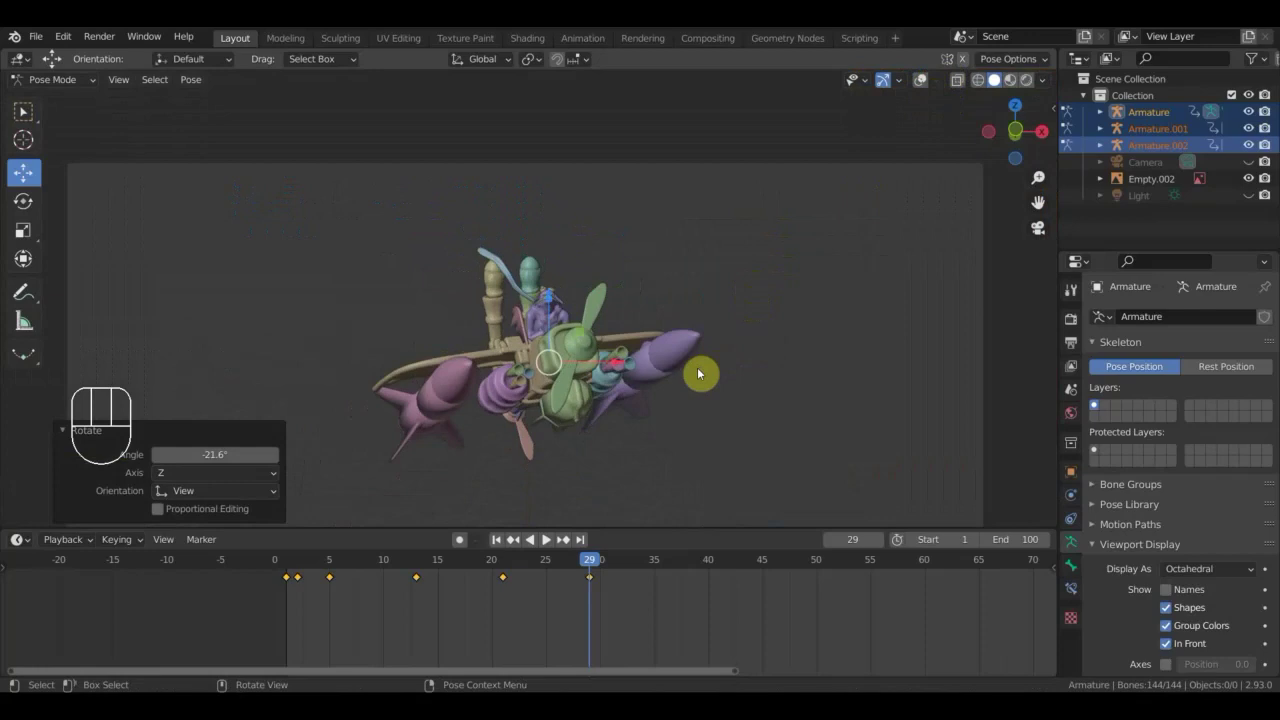
pyautogui.press('a')
pyautogui.press('i')
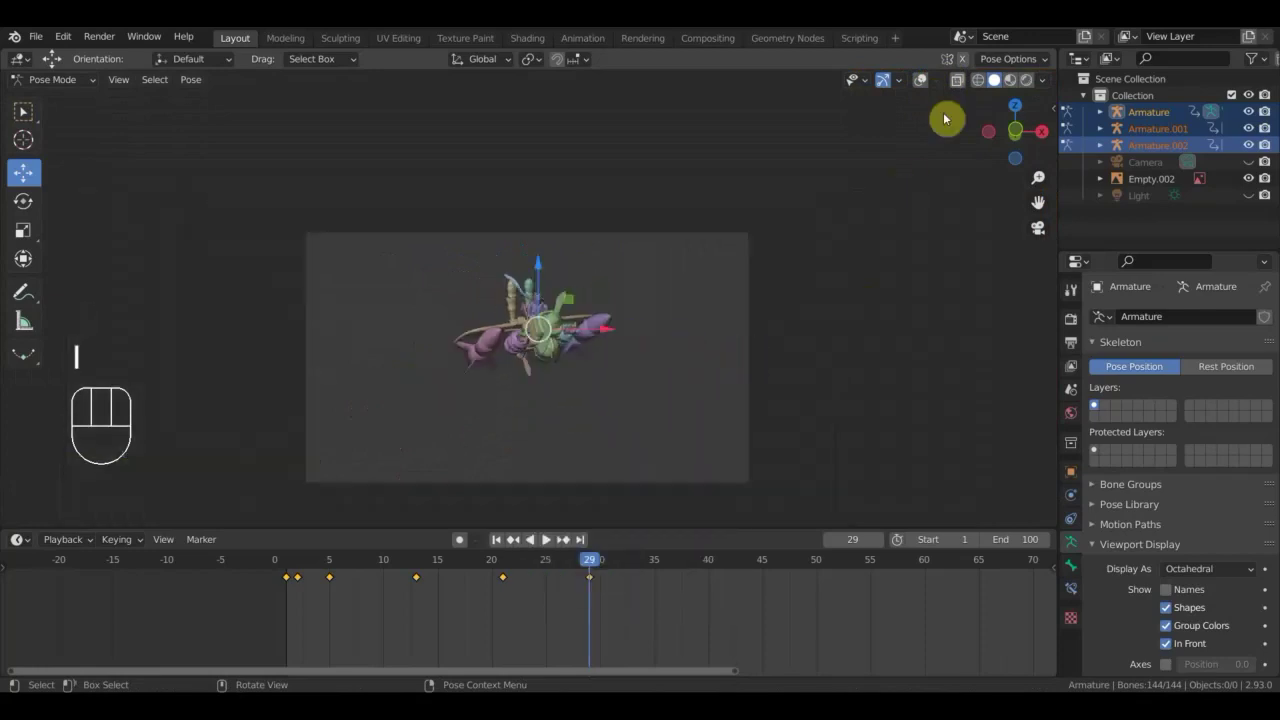
pyautogui.click(928, 81)
pyautogui.moveTo(865, 257); pyautogui.dragTo(788, 208)
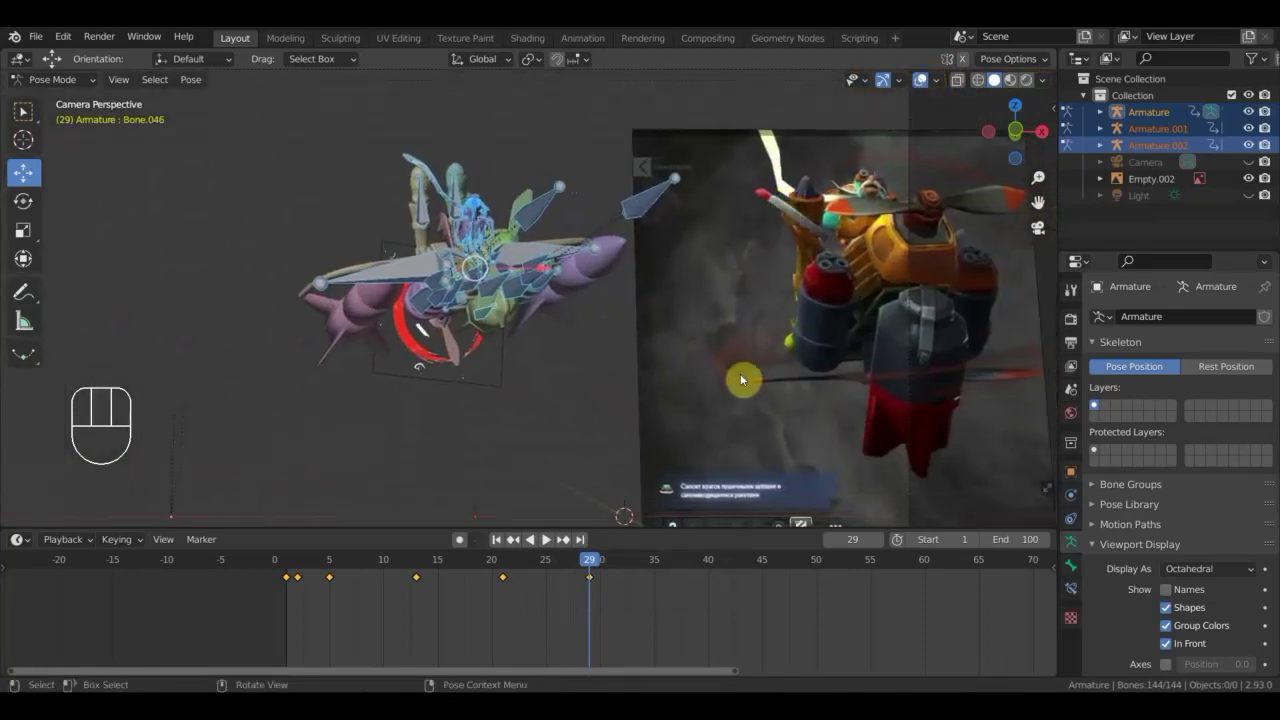
pyautogui.moveTo(596, 565); pyautogui.dragTo(662, 603)
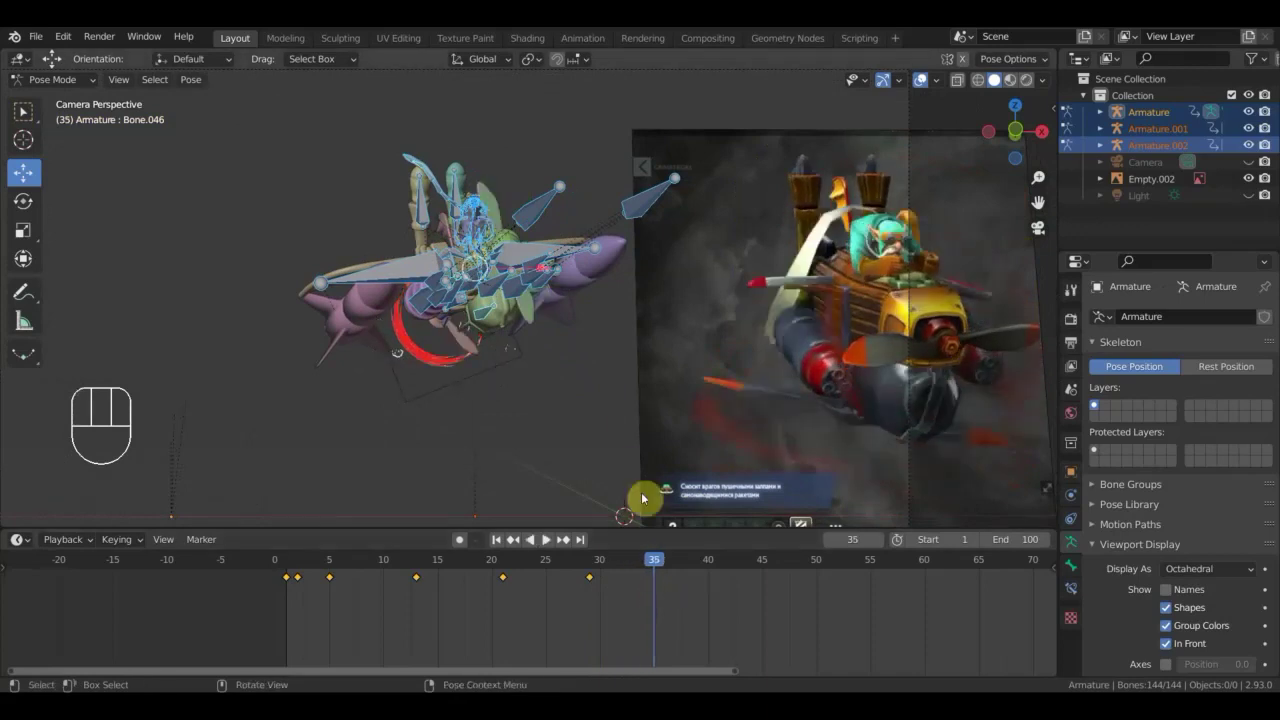
# Step between the frame 21, 29 and 35 keys to compare the rig against the reference video.
pyautogui.moveTo(693, 383); pyautogui.dragTo(471, 442)
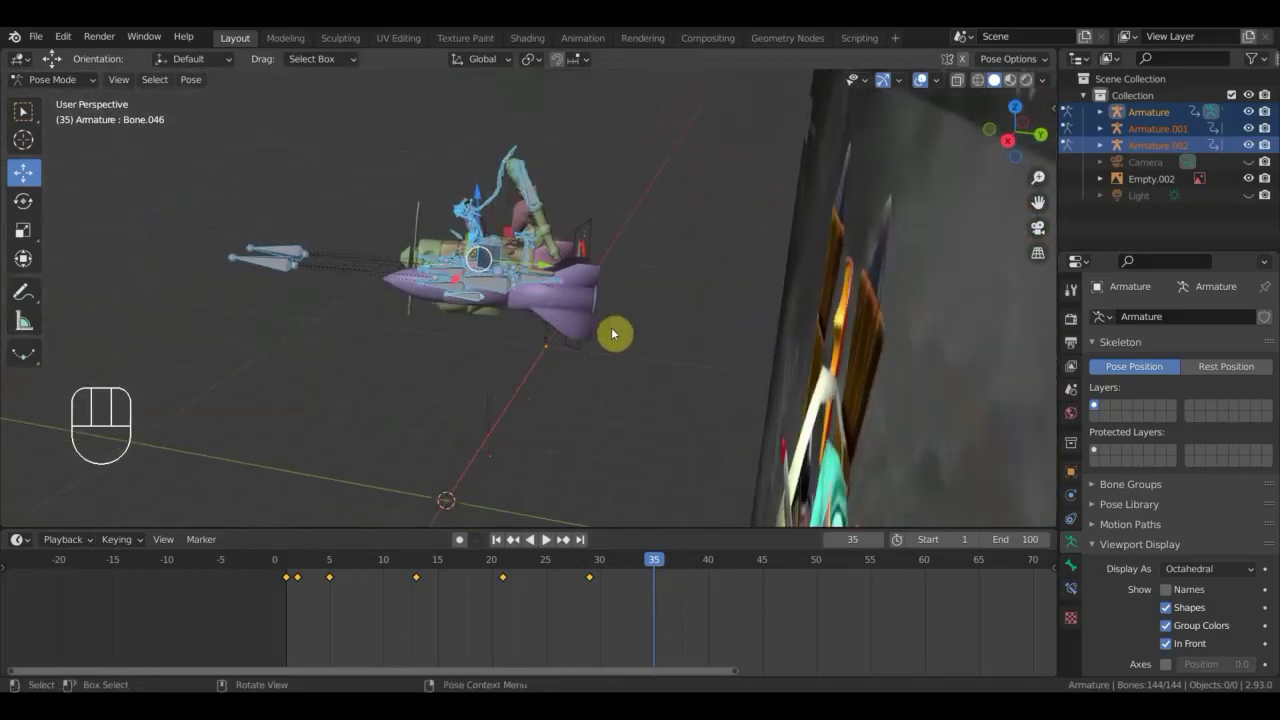
pyautogui.click(591, 565)
pyautogui.click(503, 563)
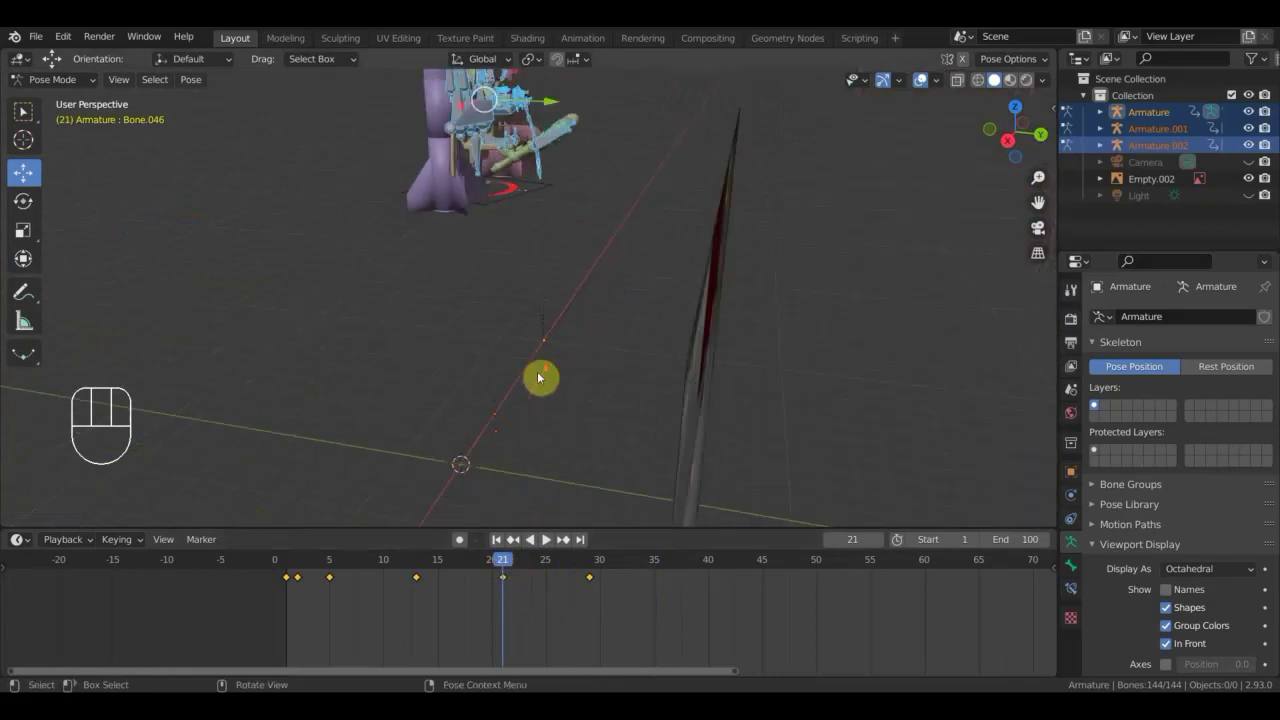
pyautogui.moveTo(537, 603); pyautogui.dragTo(486, 565)
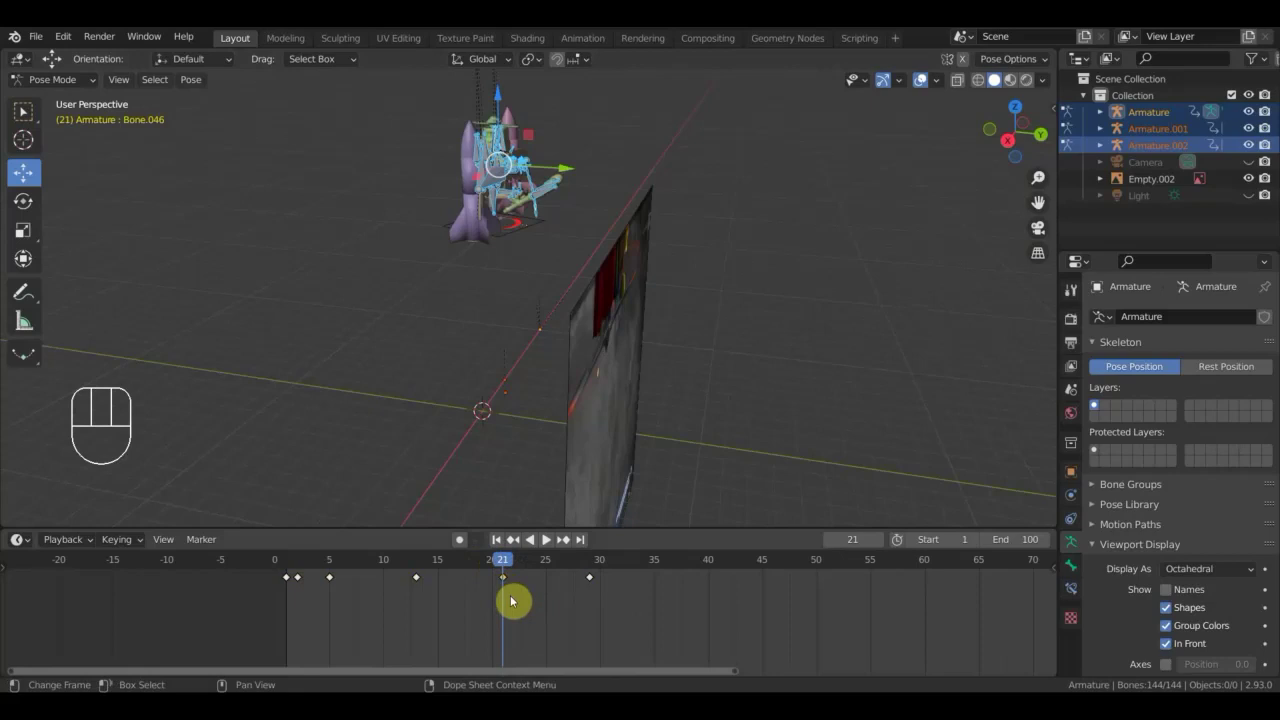
pyautogui.click(594, 565)
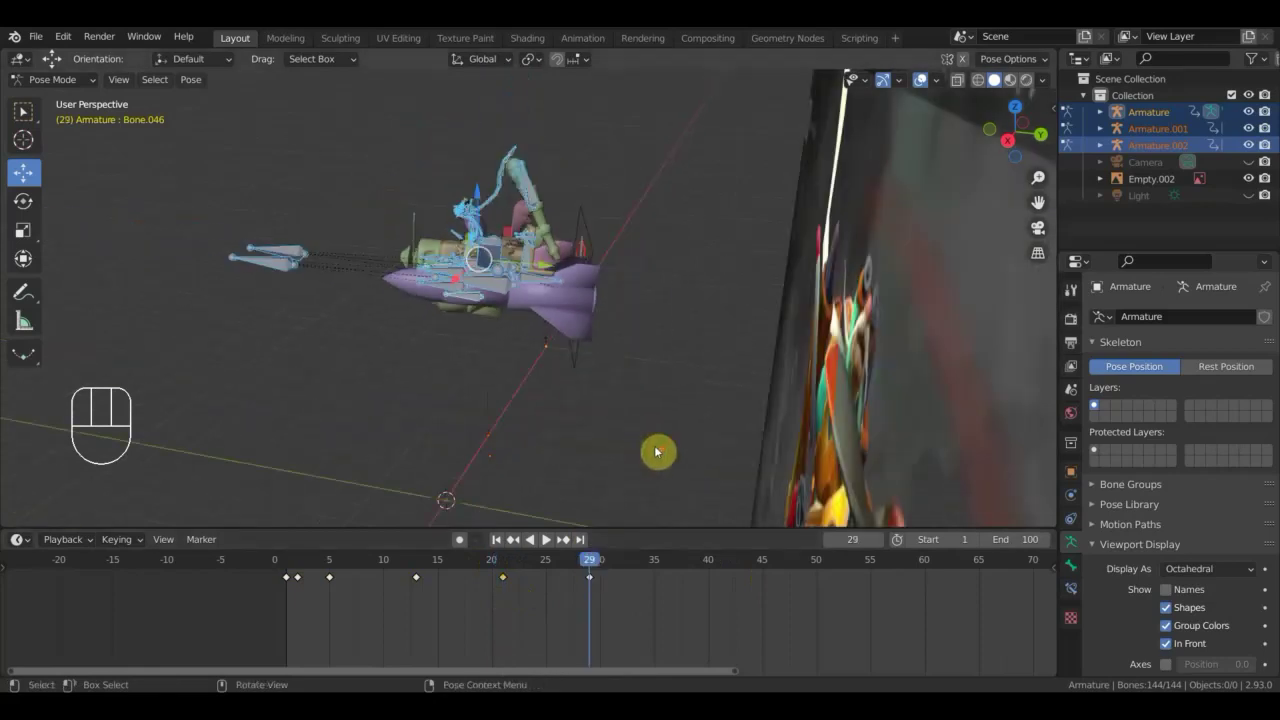
pyautogui.moveTo(783, 457); pyautogui.dragTo(867, 439)
pyautogui.click(658, 567)
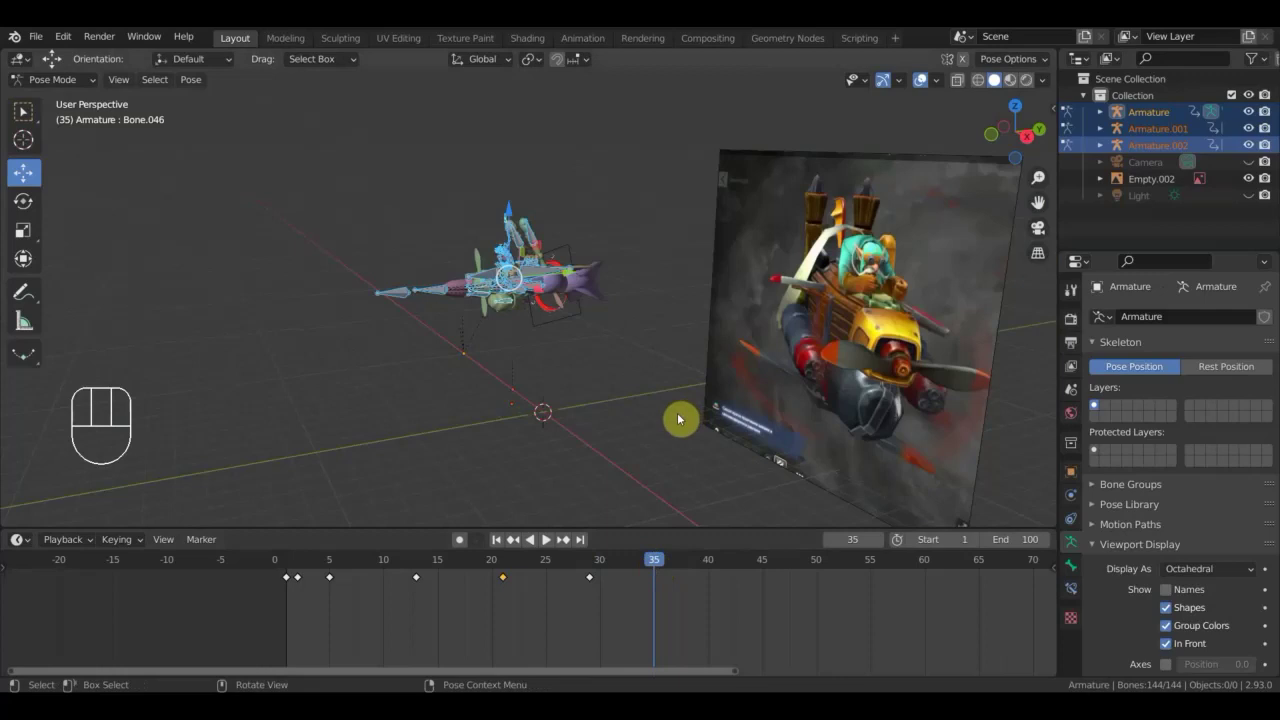
pyautogui.click(592, 563)
# Duplicate the frame 29 keyframe with Shift+D and place the copy at frame 35.
pyautogui.moveTo(532, 602); pyautogui.dragTo(494, 569)
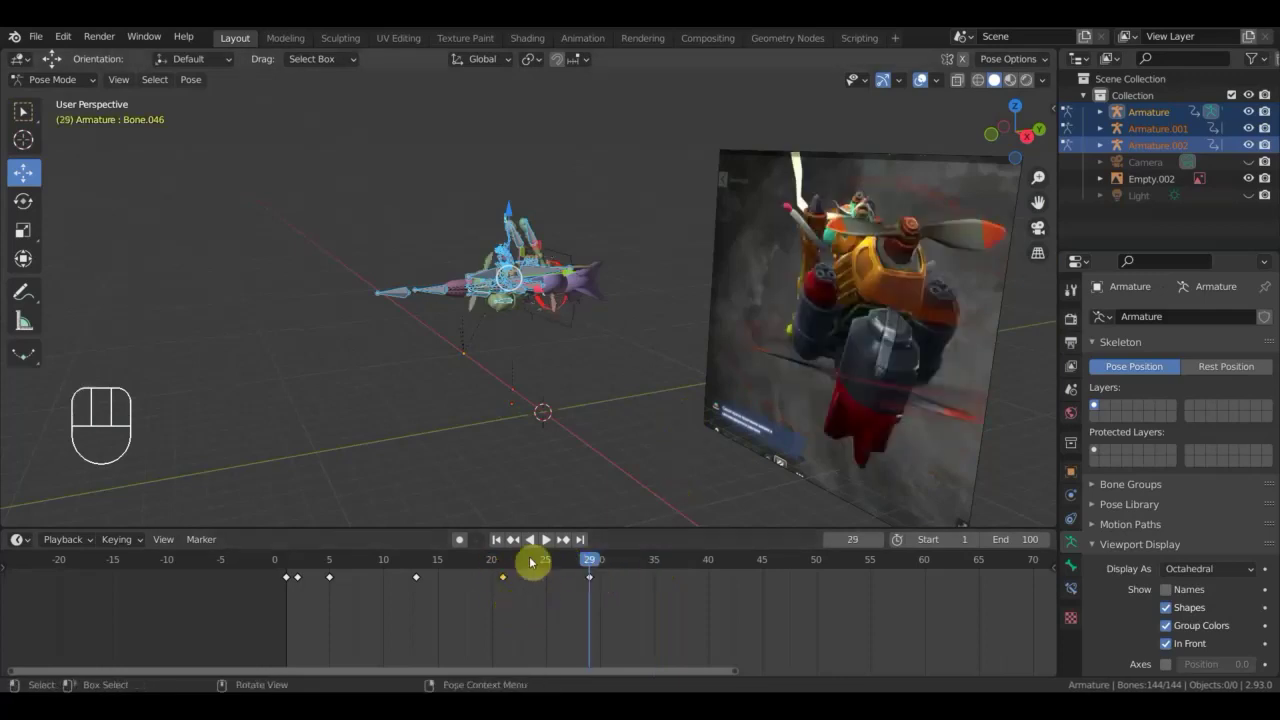
pyautogui.press('shift+d')
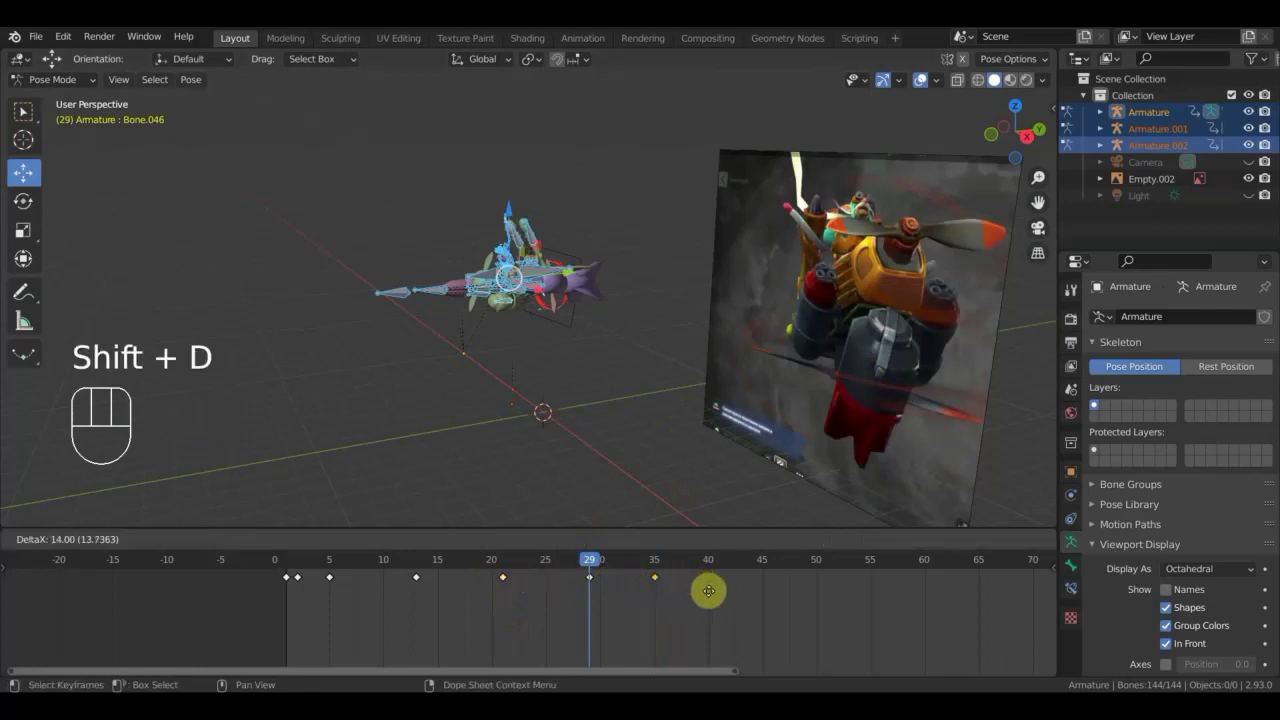
pyautogui.click(713, 595)
pyautogui.click(661, 566)
pyautogui.moveTo(611, 373); pyautogui.dragTo(564, 367)
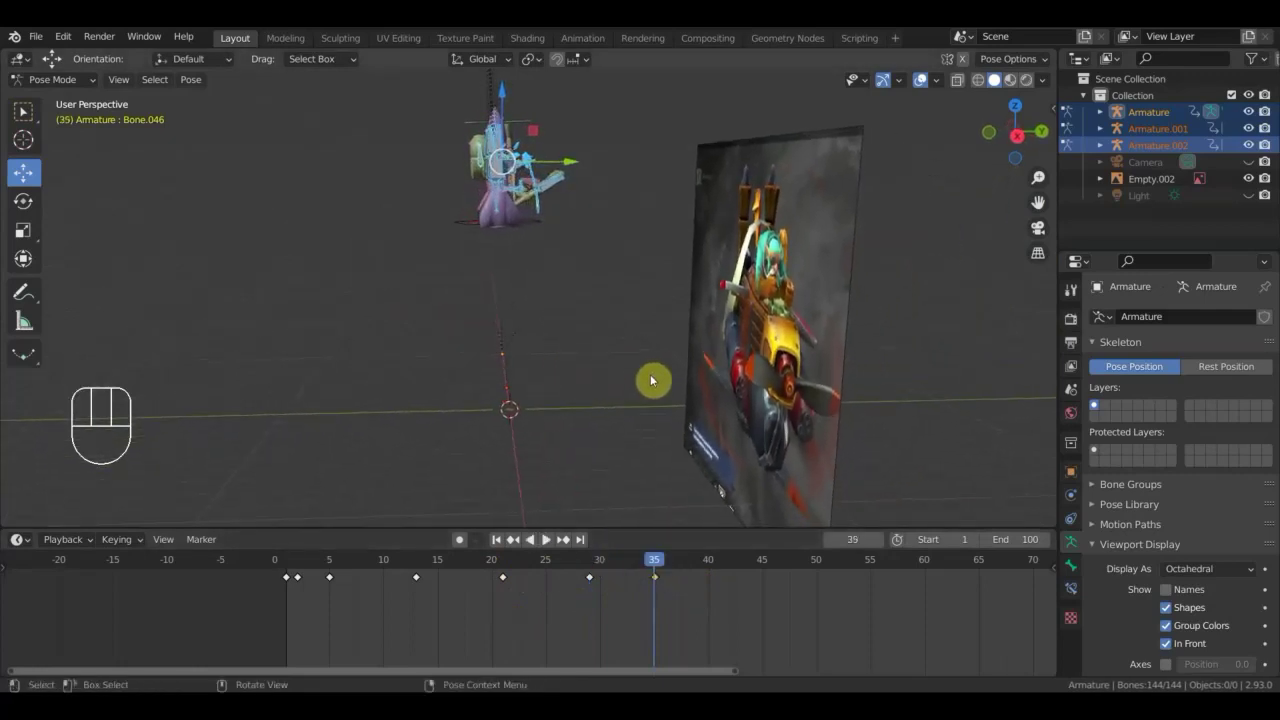
# Rotate and move the whole rig to line up with the reference in camera view and key it at frame 35.
pyautogui.press('r')
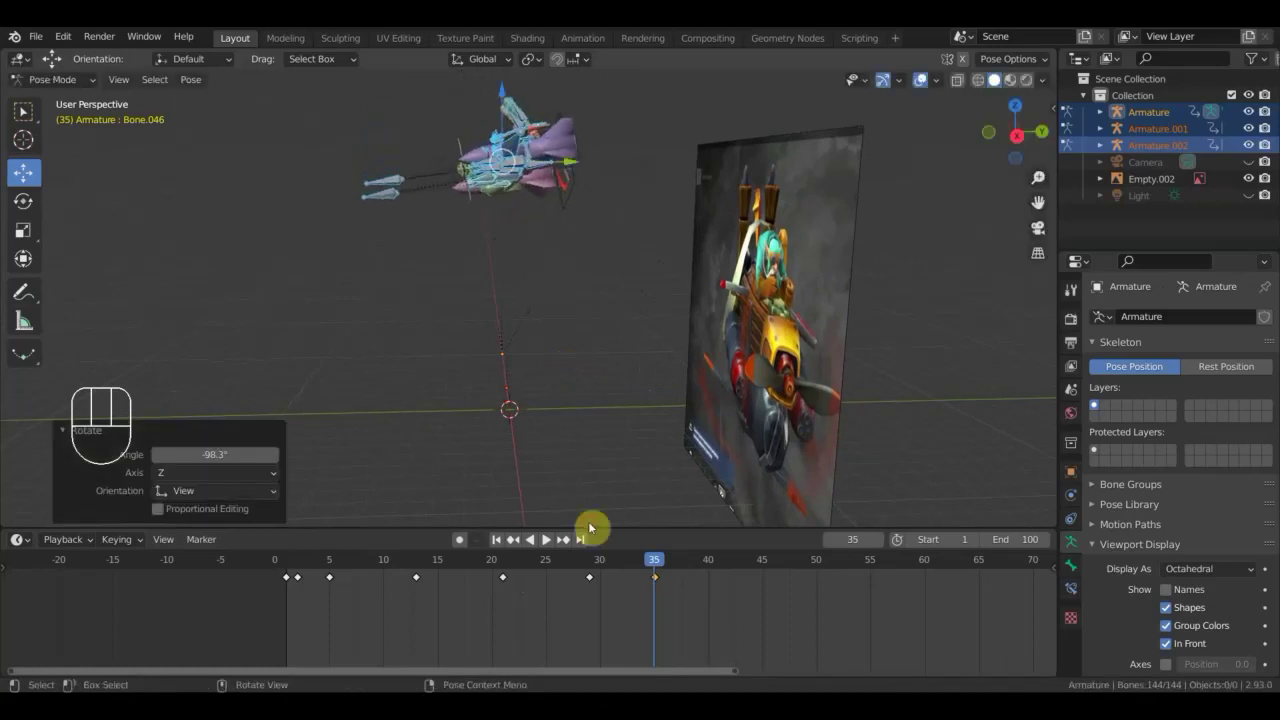
pyautogui.press('g')
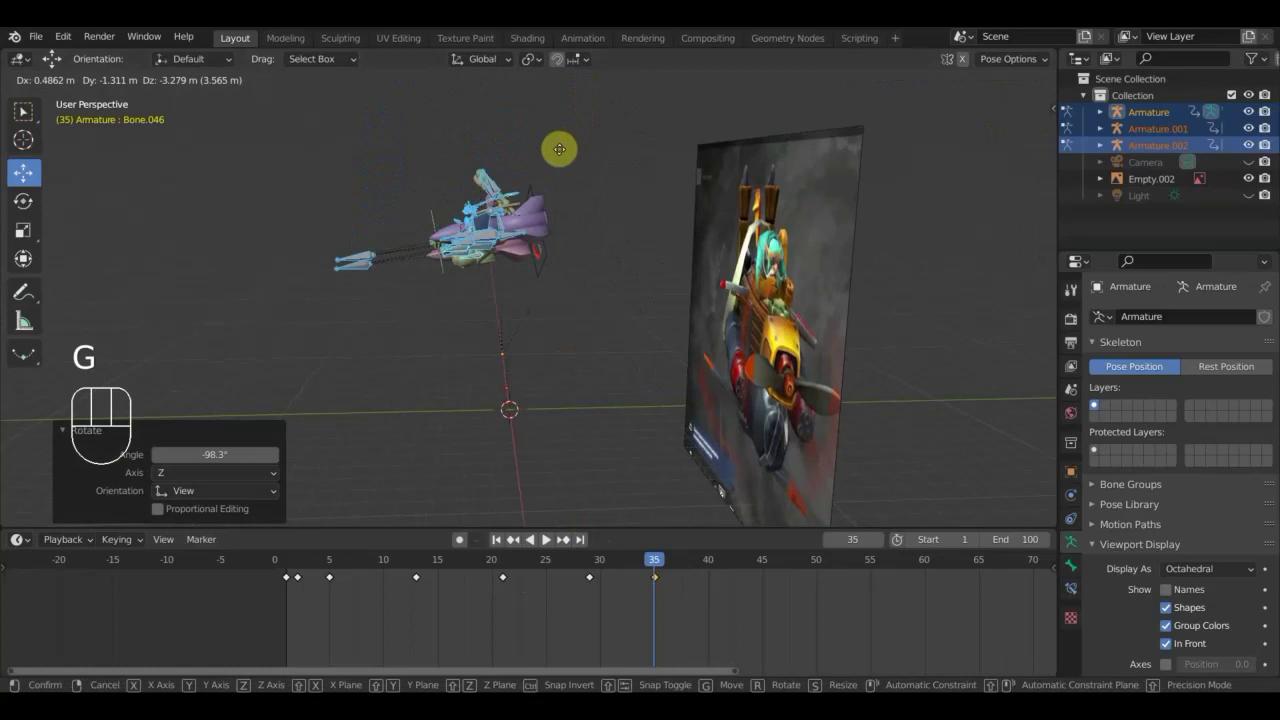
pyautogui.click(570, 175)
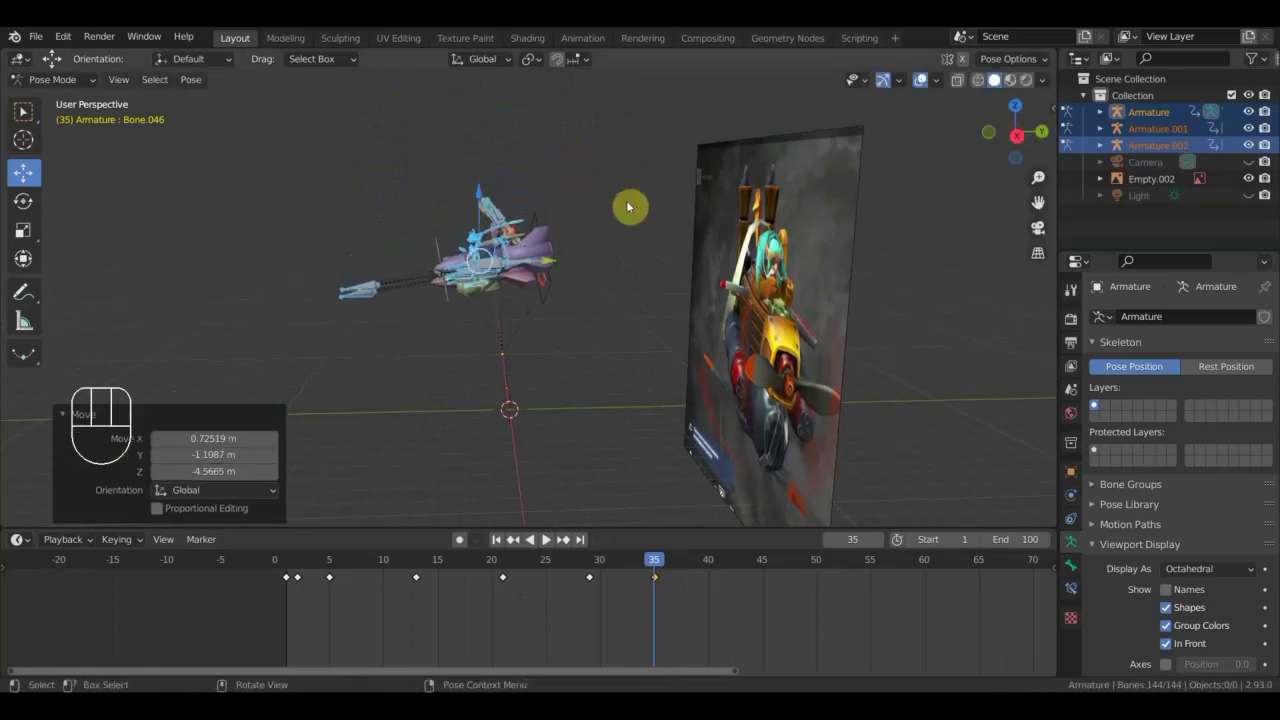
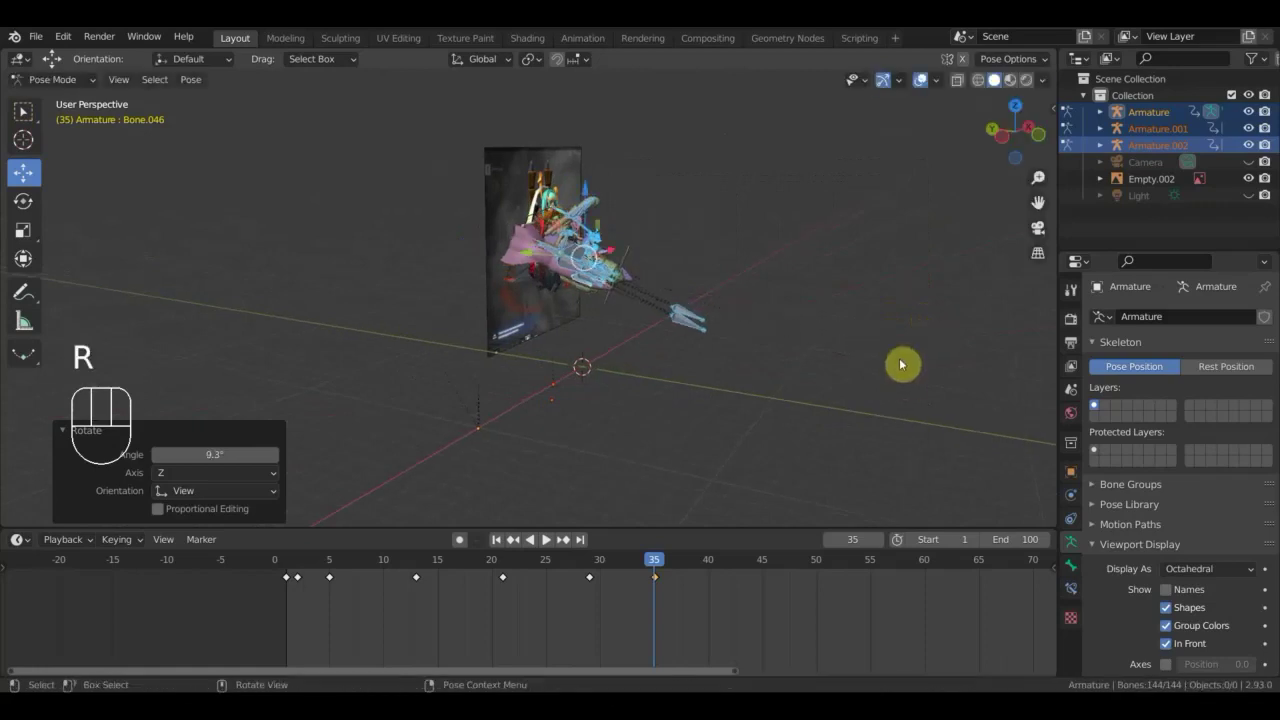
pyautogui.press('KP_0')
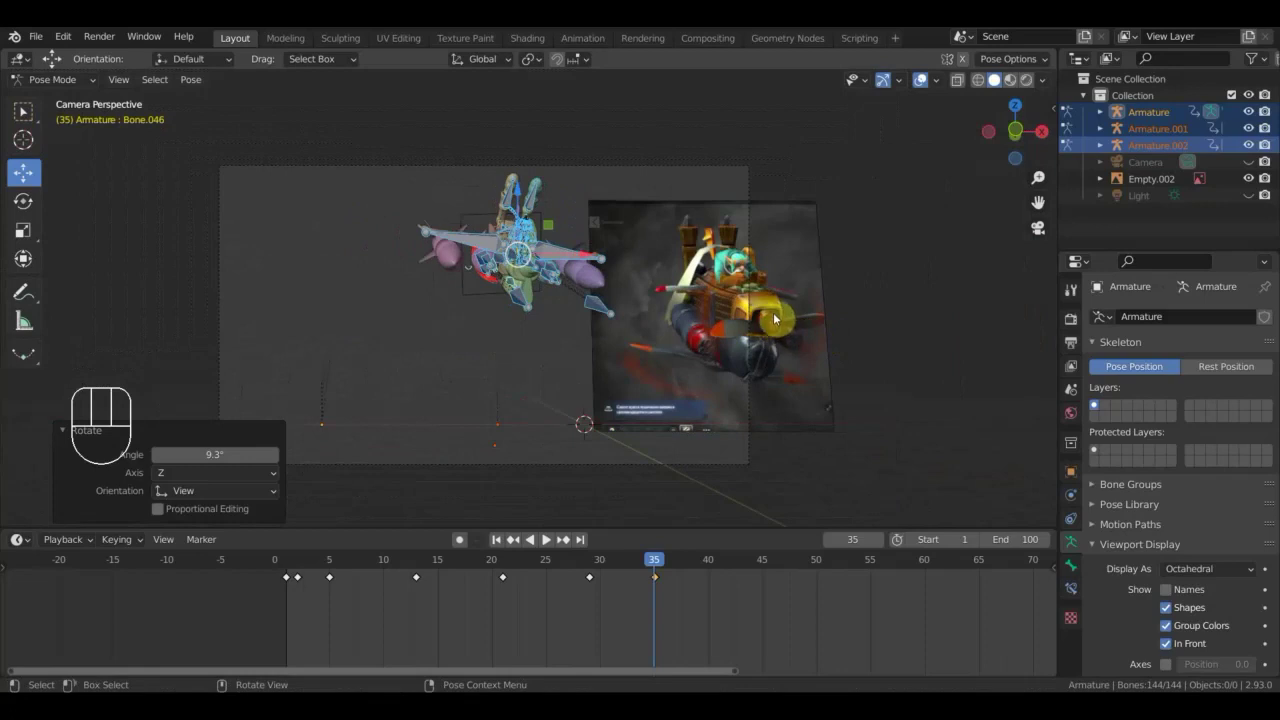
pyautogui.press('g')
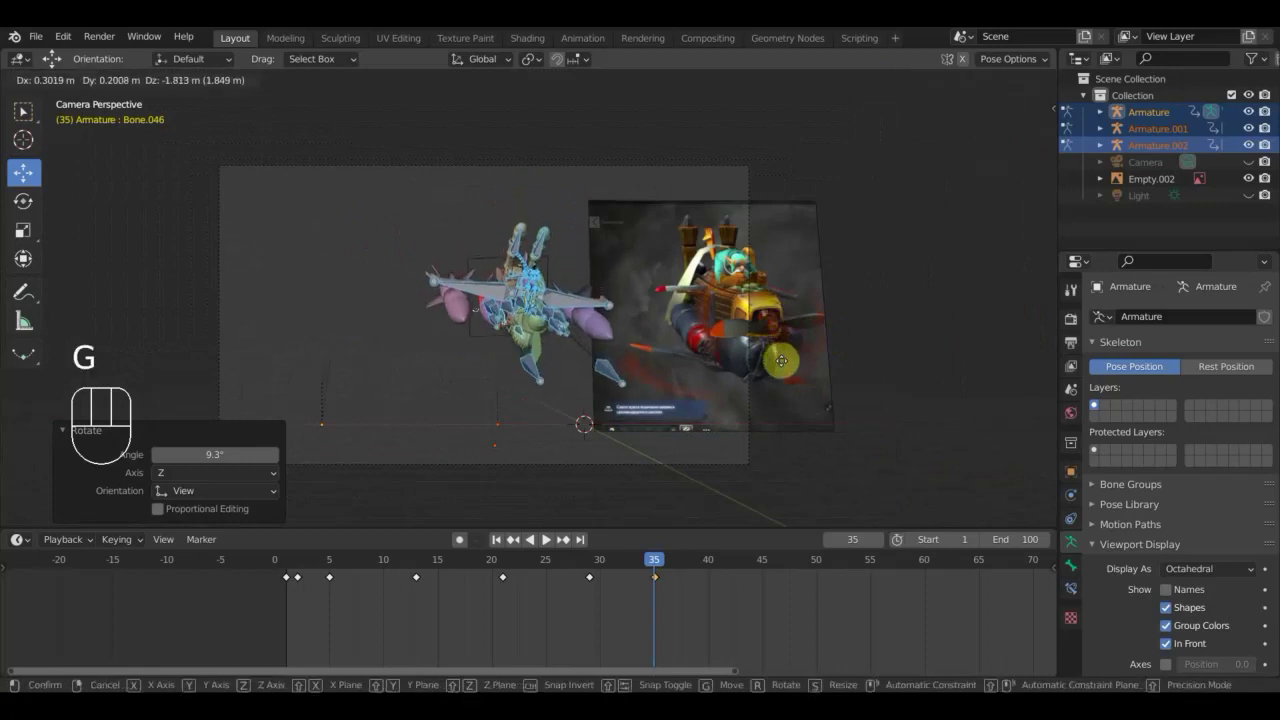
pyautogui.click(785, 368)
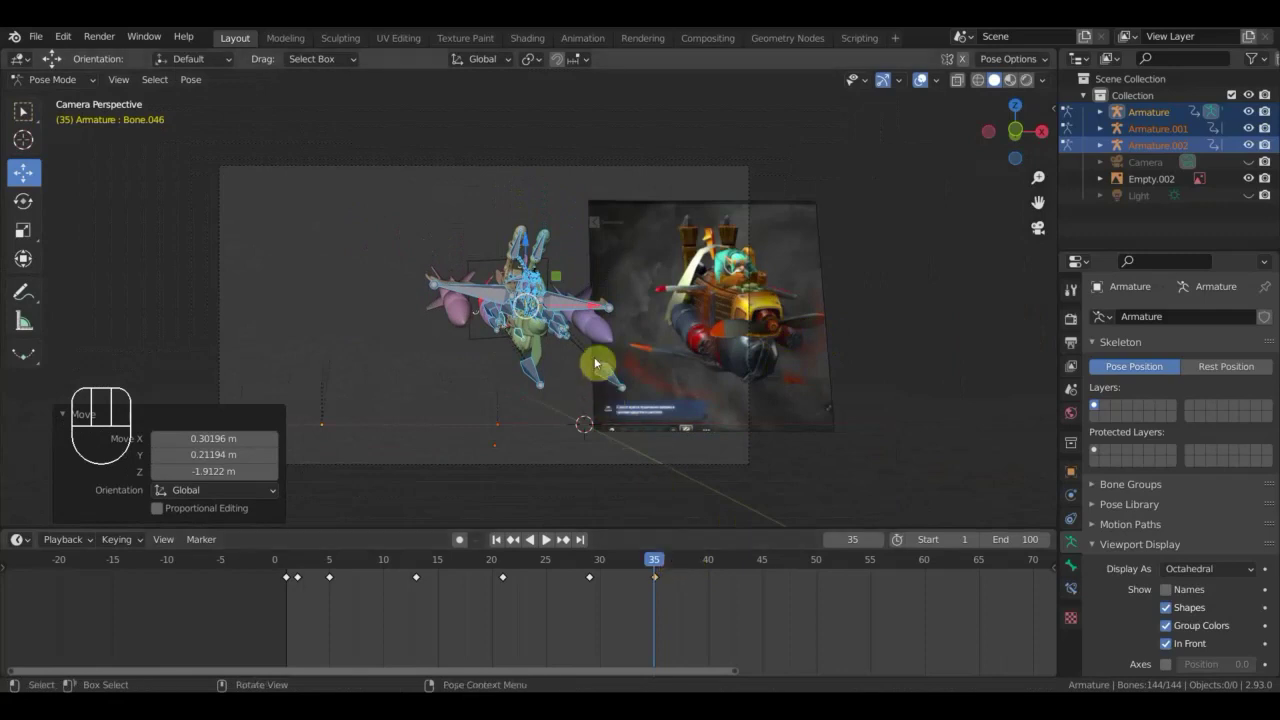
pyautogui.press('a')
pyautogui.press('i')
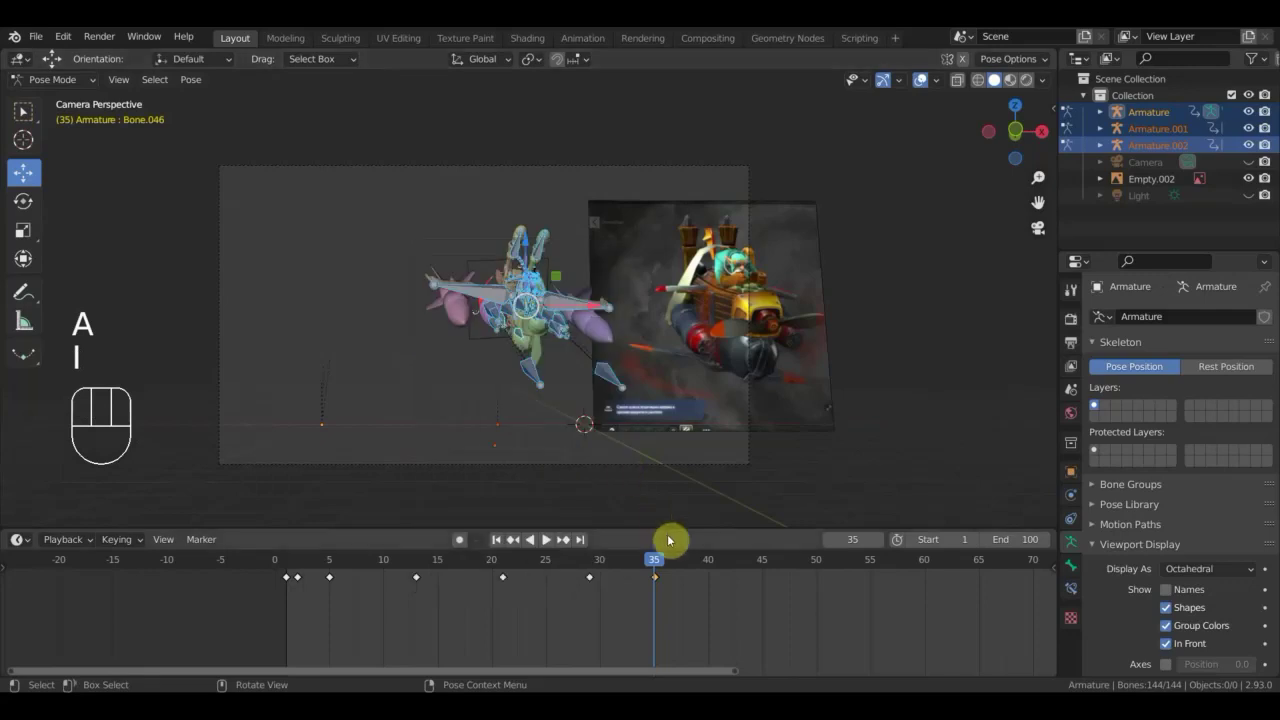
# At frame 37 rotate and reposition the rig from top and side views, key the pose and check it through the camera.
pyautogui.moveTo(661, 565); pyautogui.dragTo(684, 592)
pyautogui.middleClick(724, 427)
pyautogui.press('r')
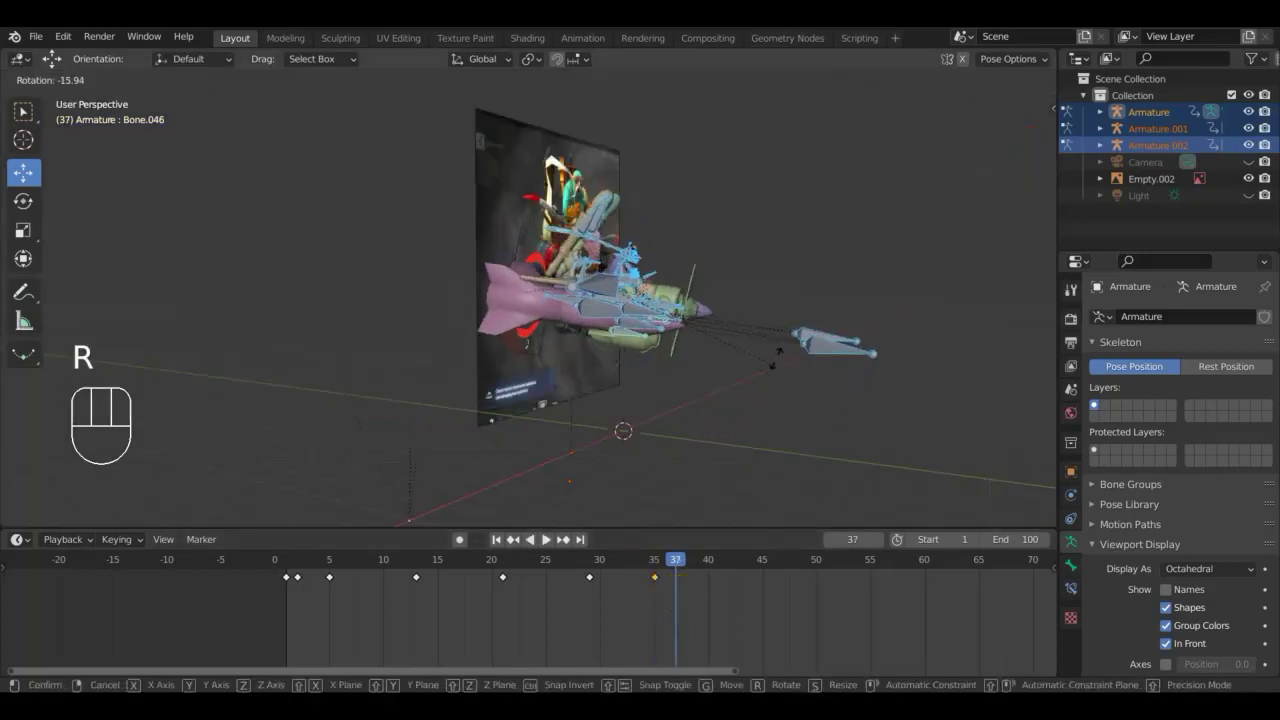
pyautogui.click(782, 353)
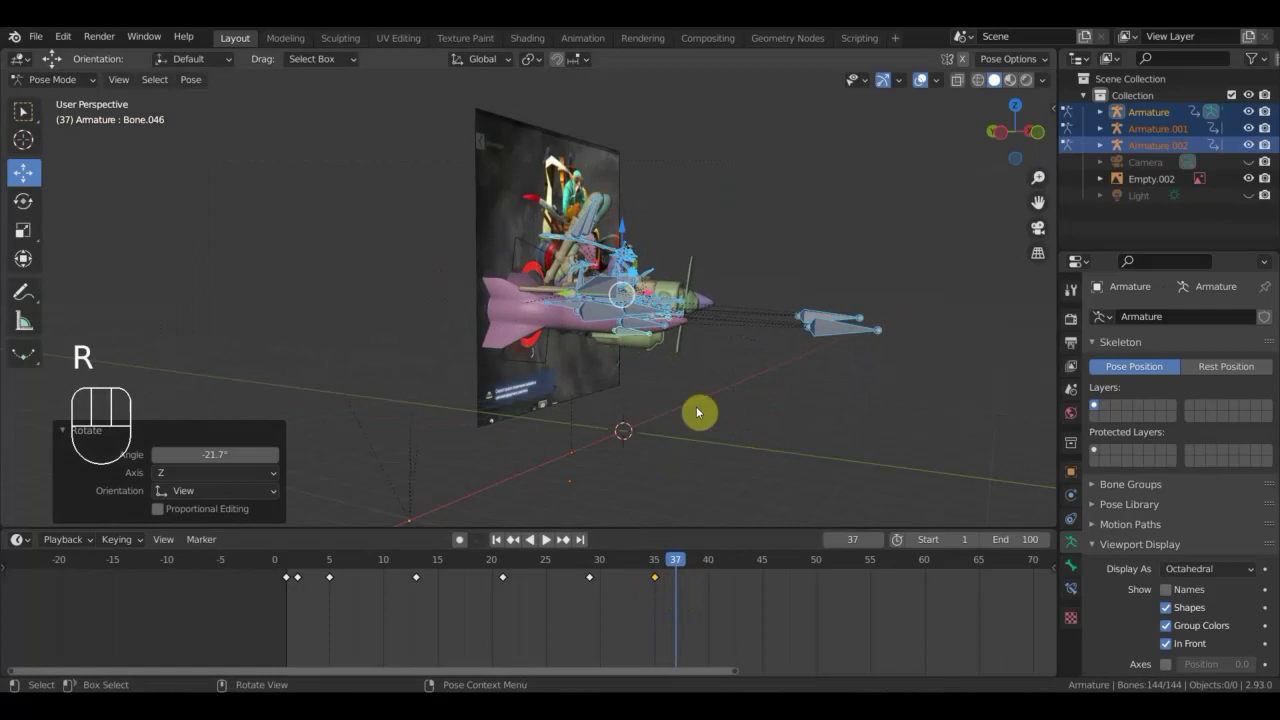
pyautogui.press('g')
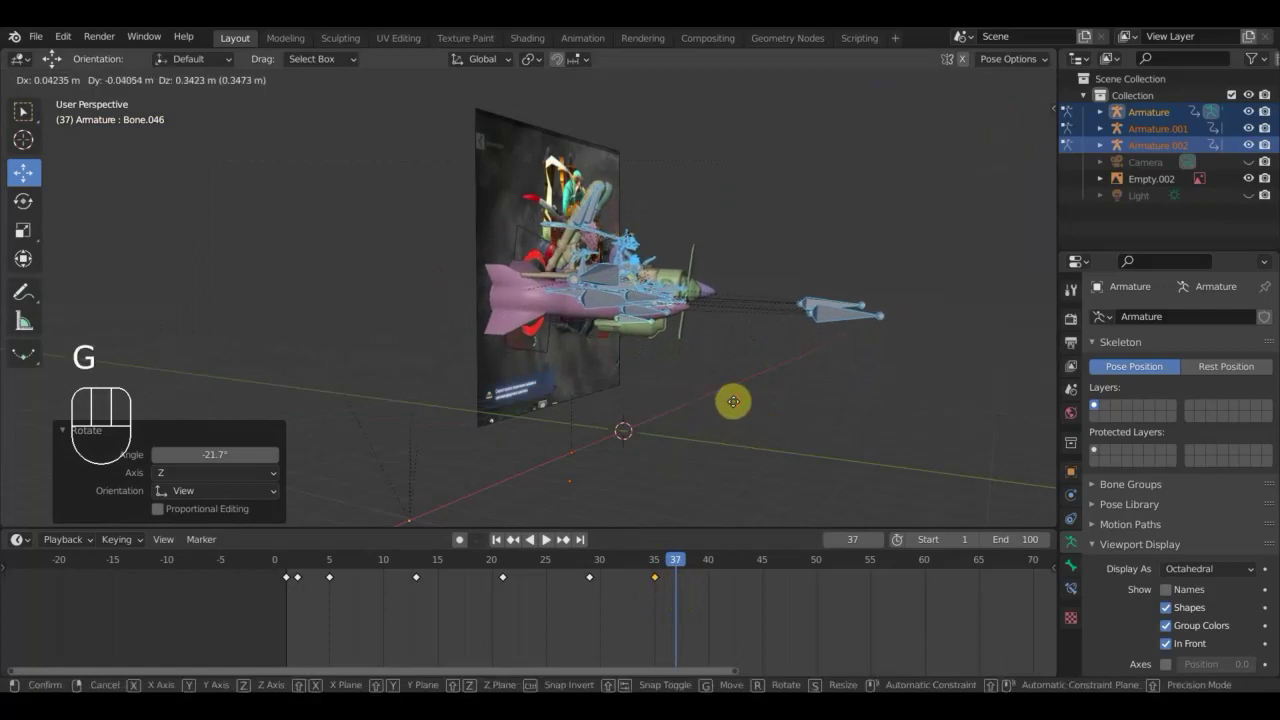
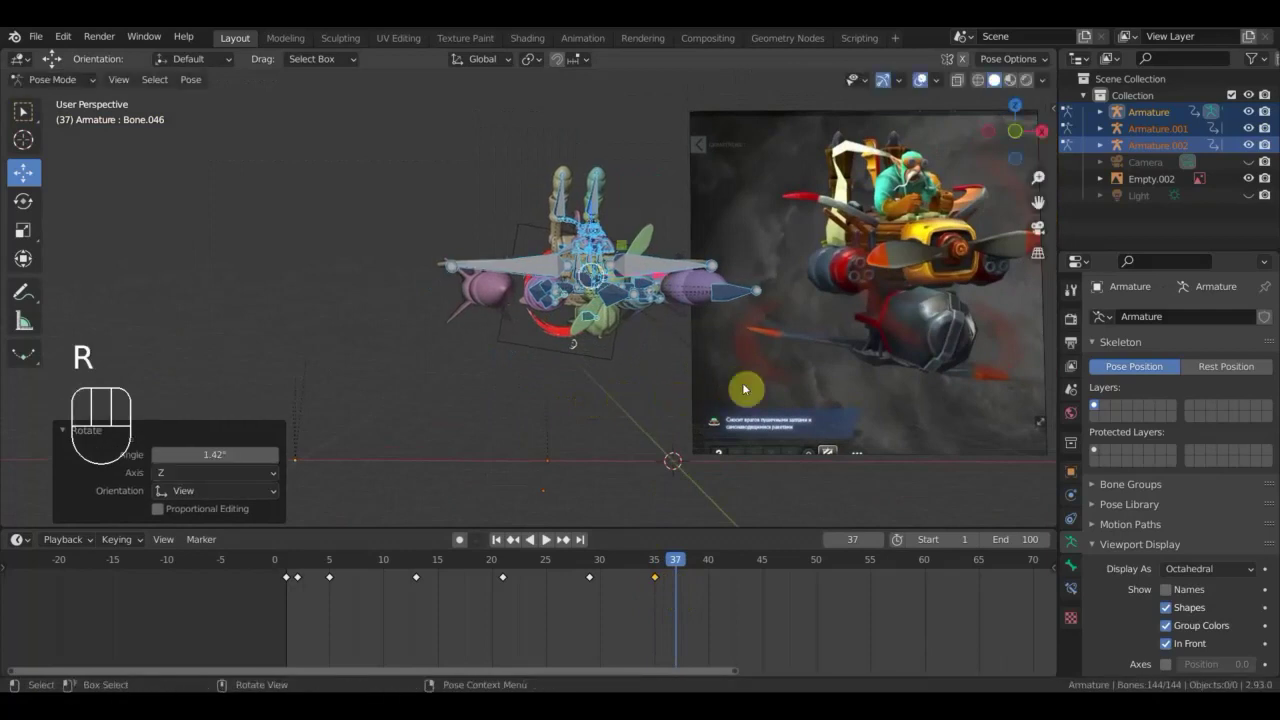
pyautogui.press('KP_7')
pyautogui.press('r')
pyautogui.click(853, 403)
pyautogui.press('KP_1')
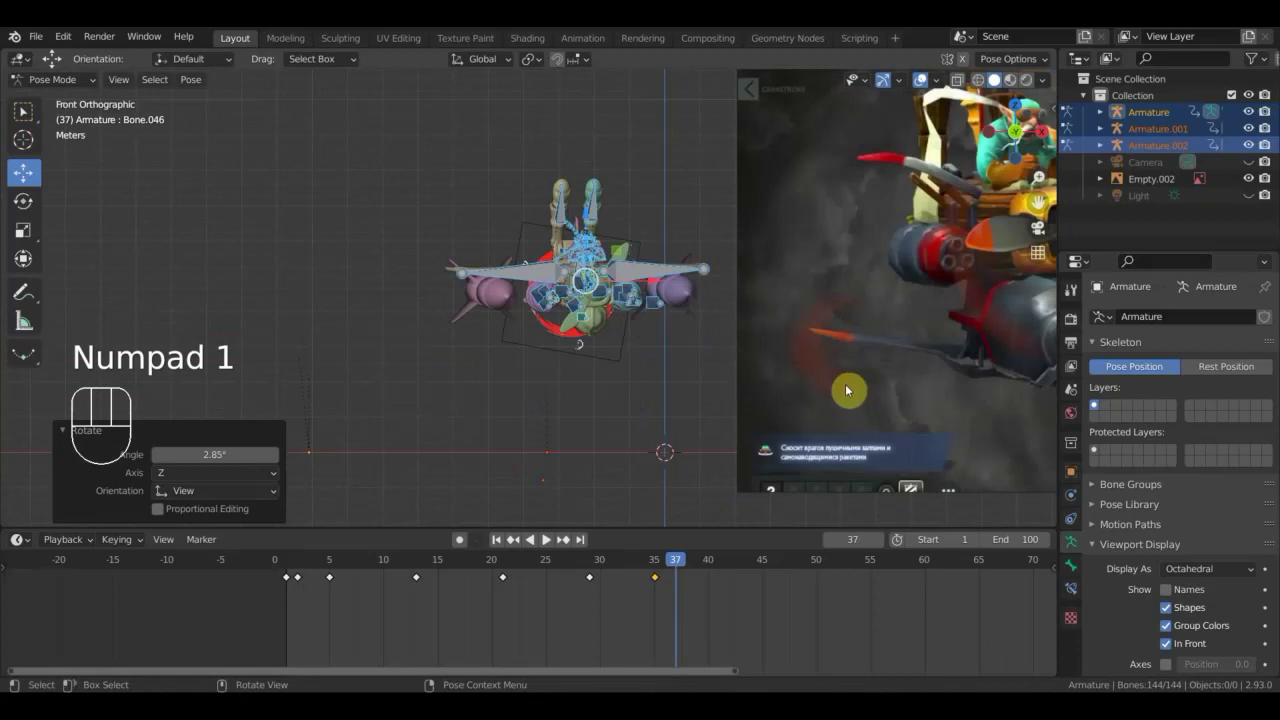
pyautogui.press('a')
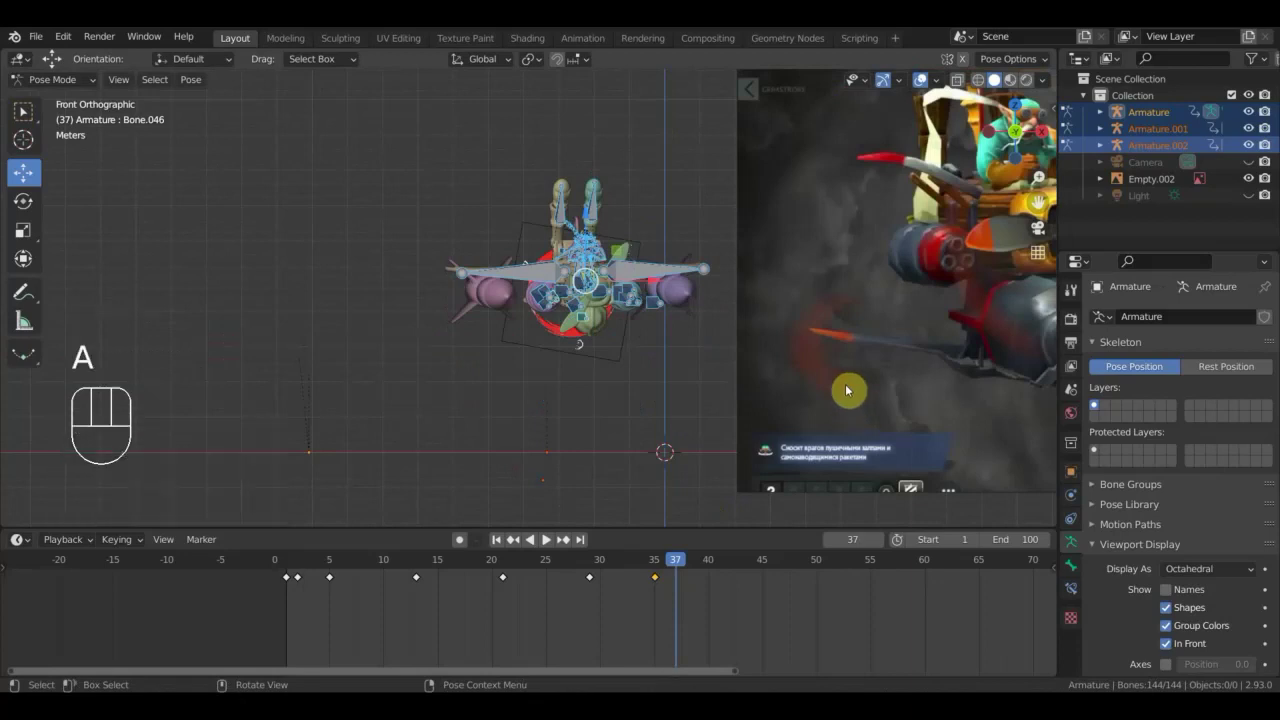
pyautogui.press('i')
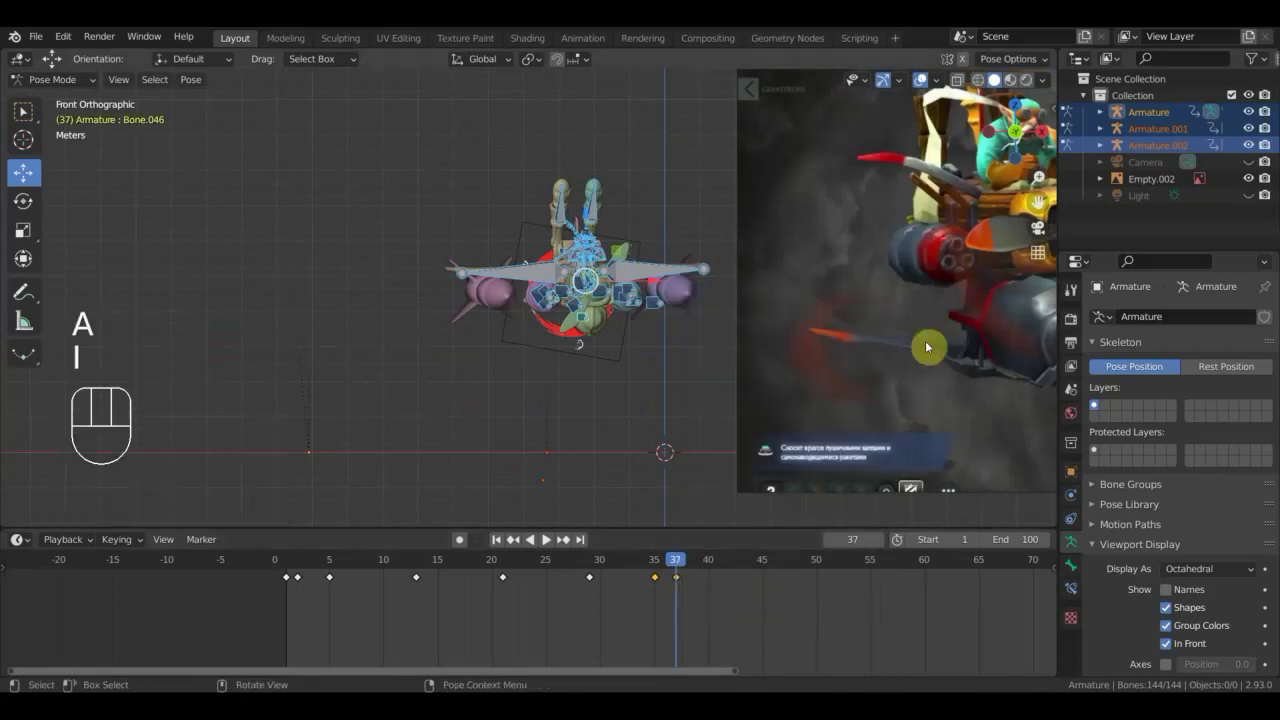
pyautogui.press('KP_0')
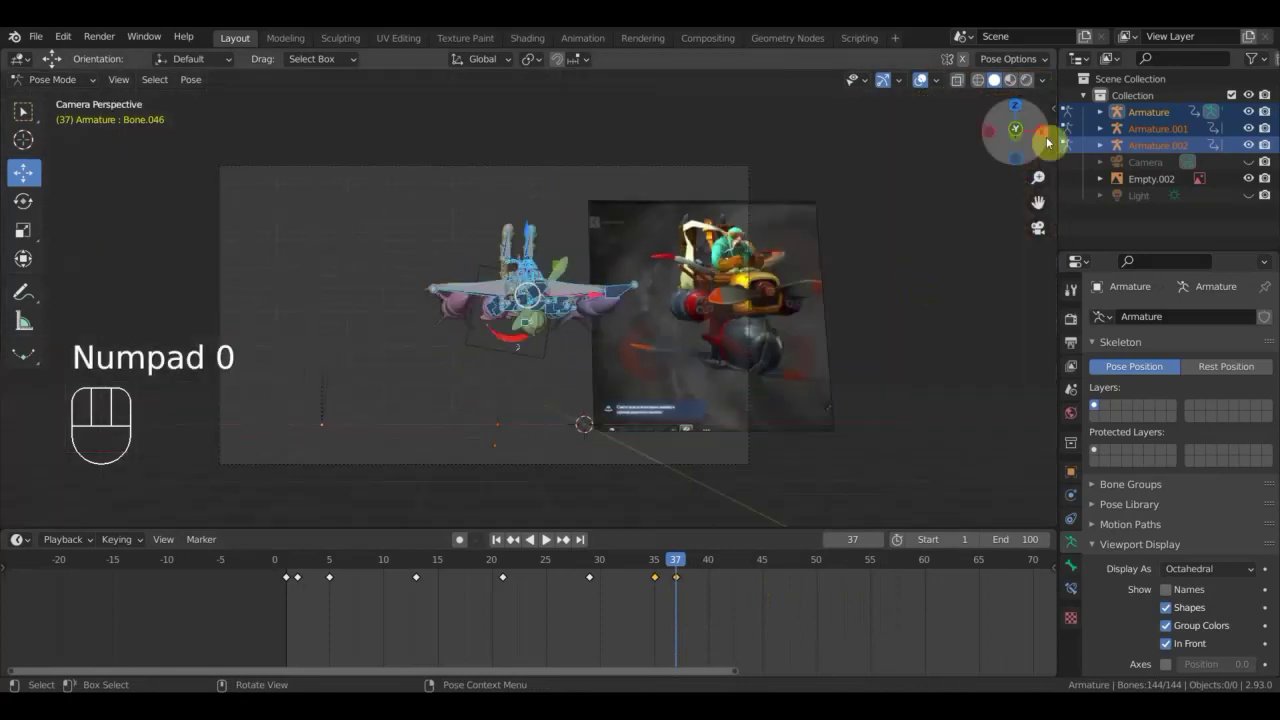
pyautogui.click(927, 81)
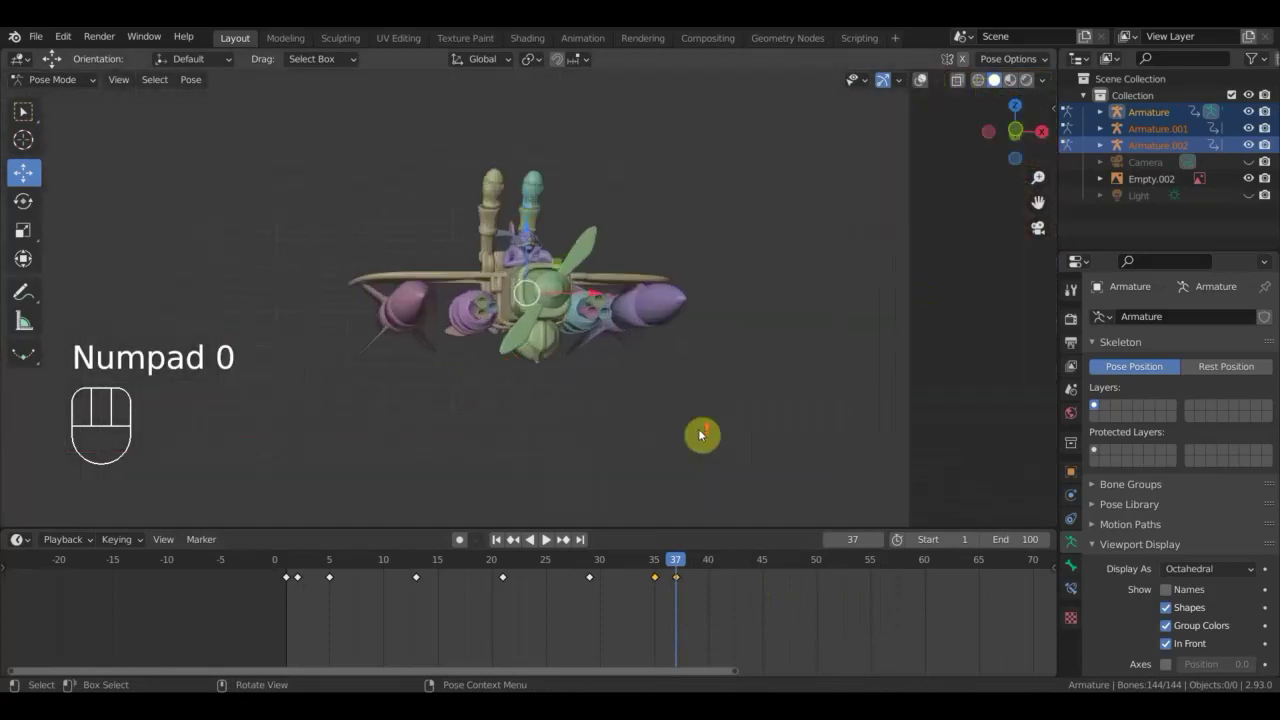
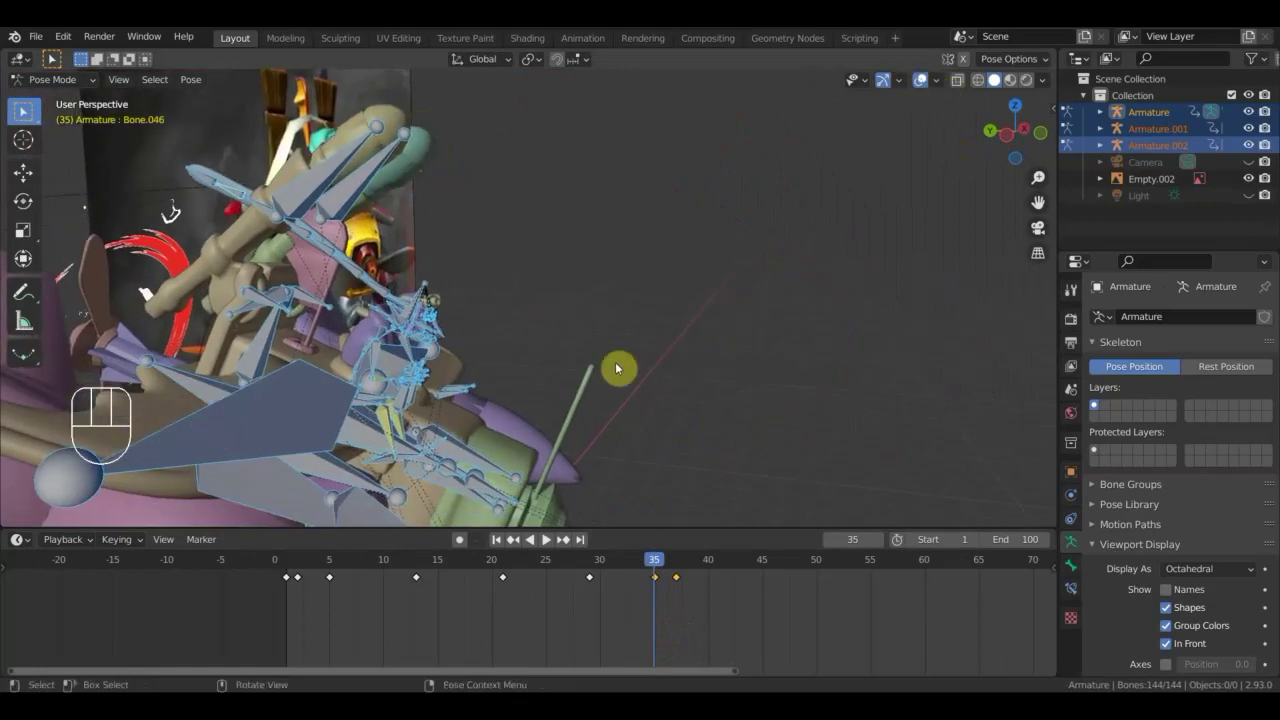
# Rotate and shift a pilot bone toward the reference pose at frame 35, inspecting it from around the figure.
pyautogui.moveTo(650, 339); pyautogui.dragTo(540, 337)
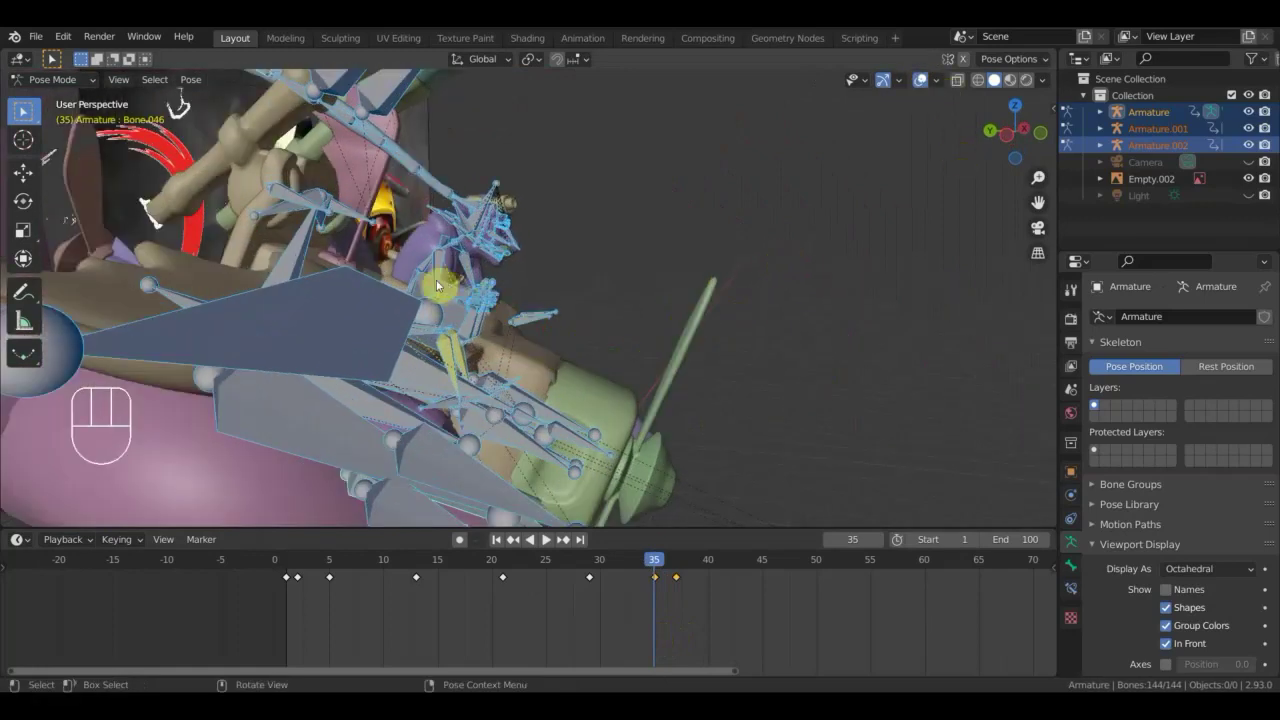
pyautogui.moveTo(432, 265); pyautogui.dragTo(460, 281)
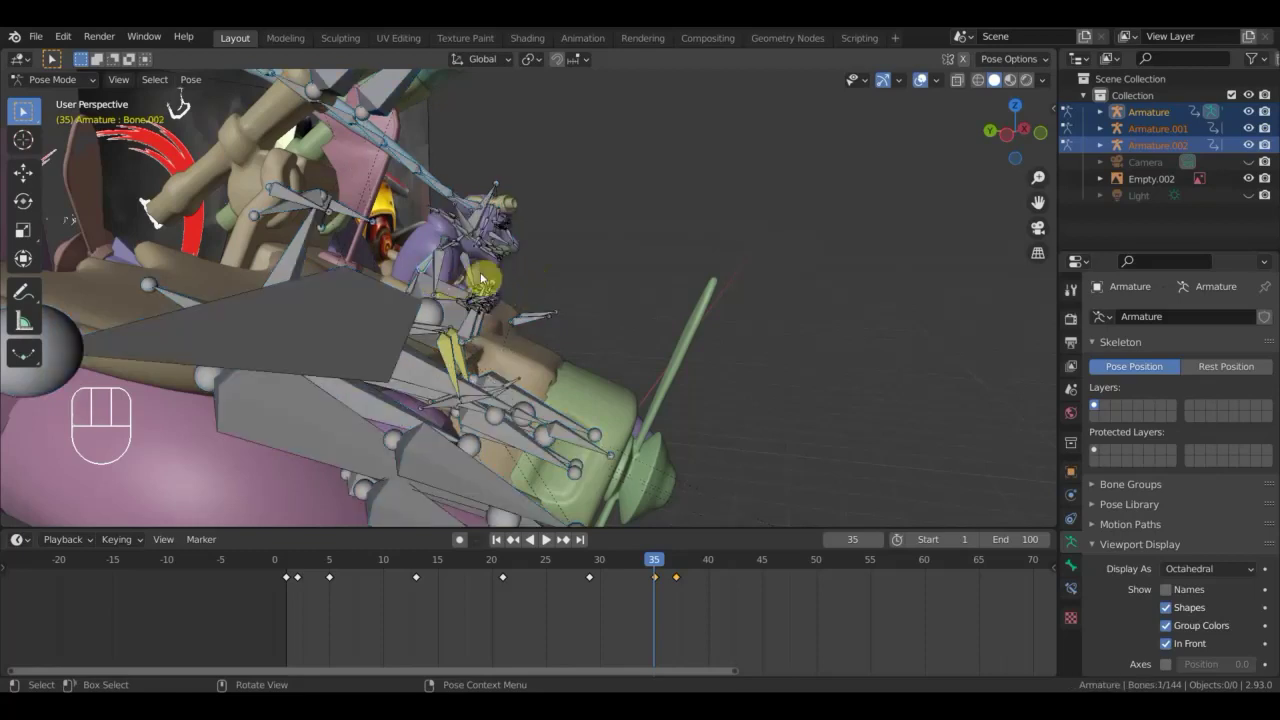
pyautogui.press('r')
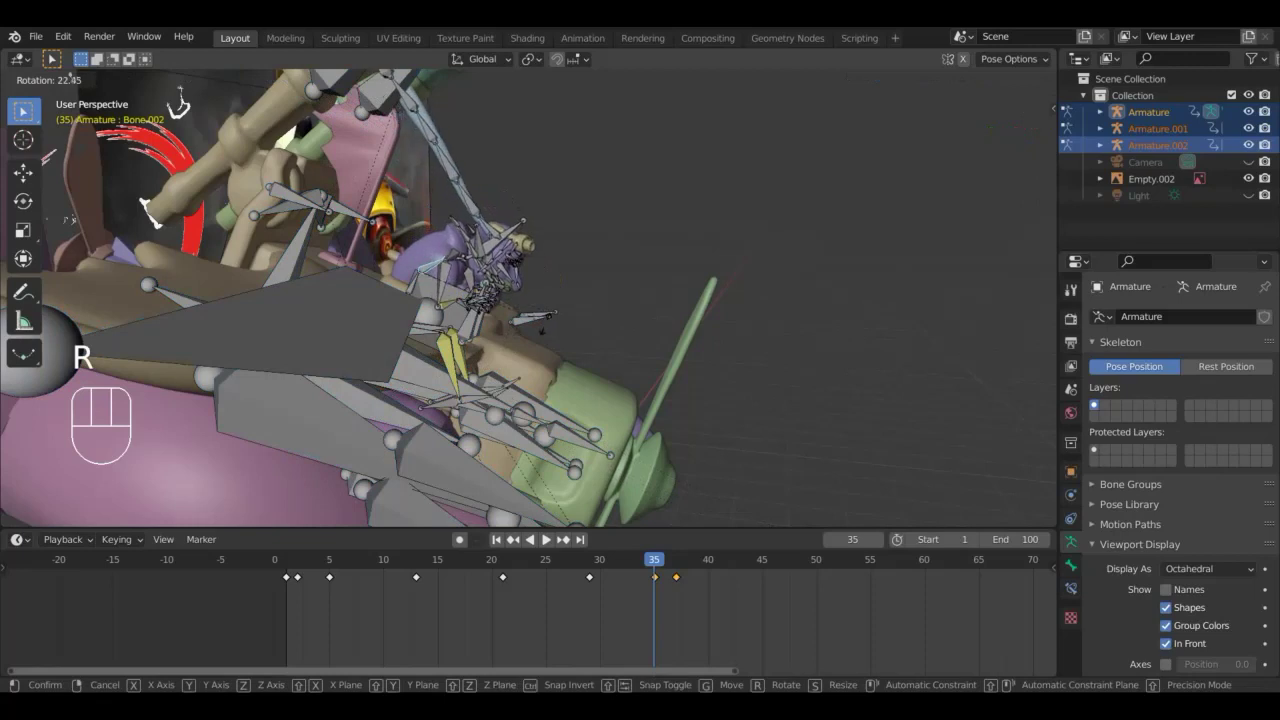
pyautogui.moveTo(489, 330); pyautogui.dragTo(504, 315)
pyautogui.middleClick(469, 291)
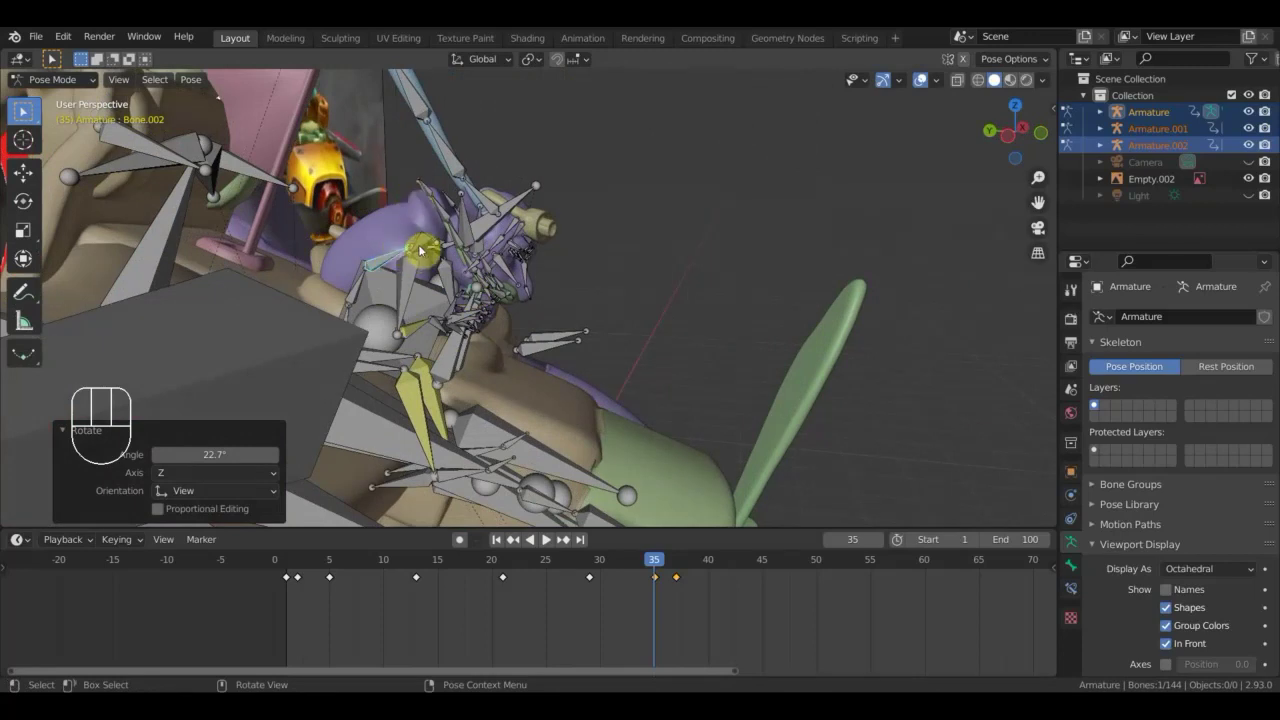
pyautogui.moveTo(441, 251); pyautogui.dragTo(392, 237)
pyautogui.moveTo(464, 234); pyautogui.dragTo(460, 251)
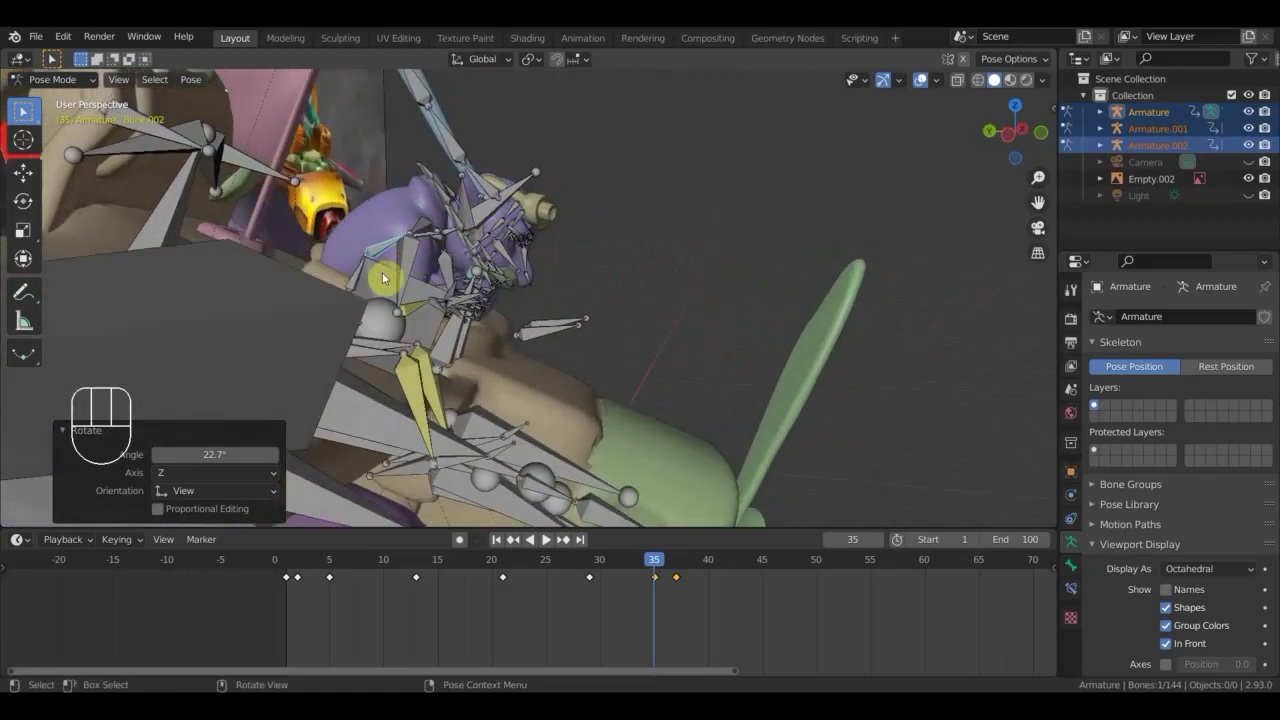
pyautogui.moveTo(347, 284); pyautogui.dragTo(376, 283)
pyautogui.moveTo(367, 290); pyautogui.dragTo(358, 297)
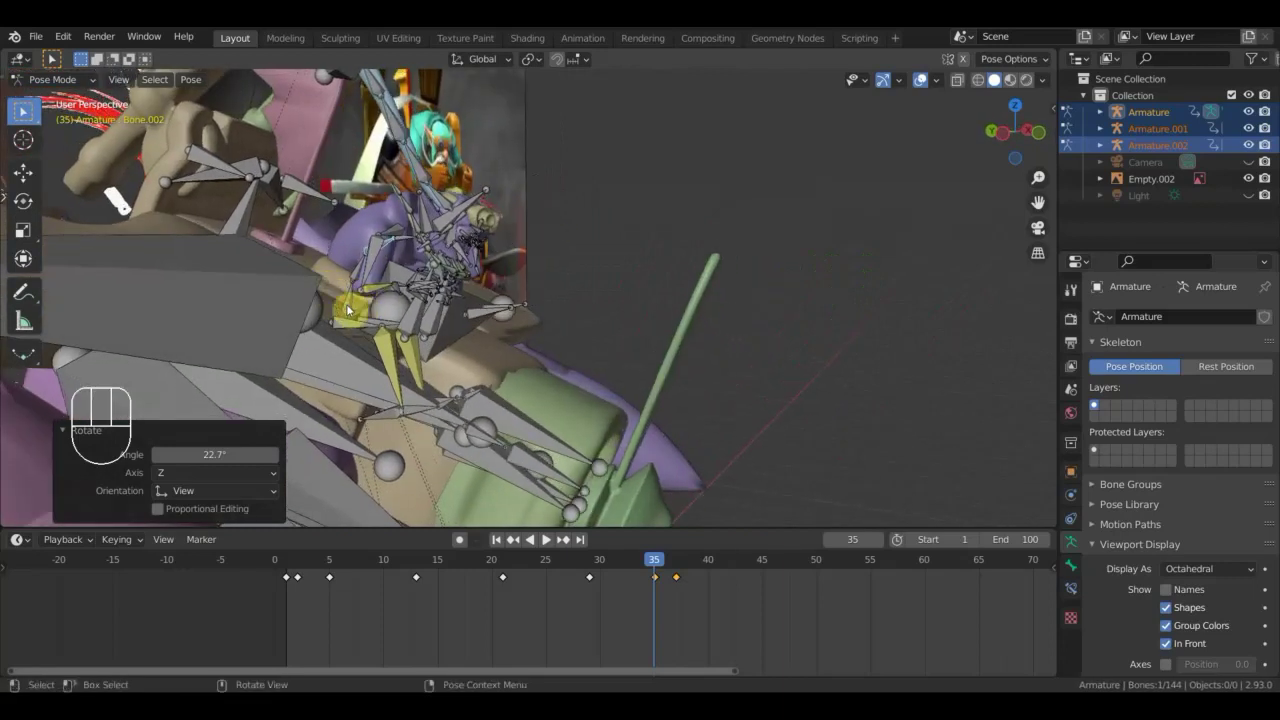
pyautogui.press('g')
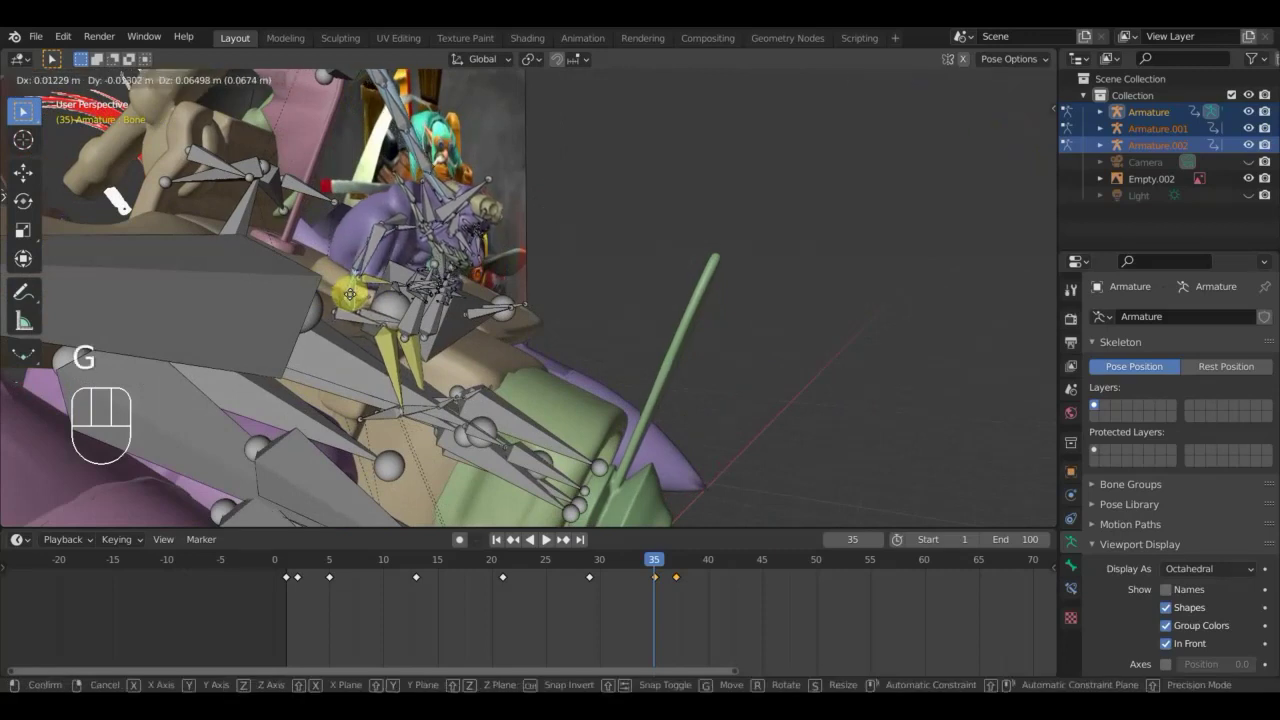
pyautogui.click(355, 297)
pyautogui.moveTo(385, 289); pyautogui.dragTo(437, 295)
pyautogui.press('r')
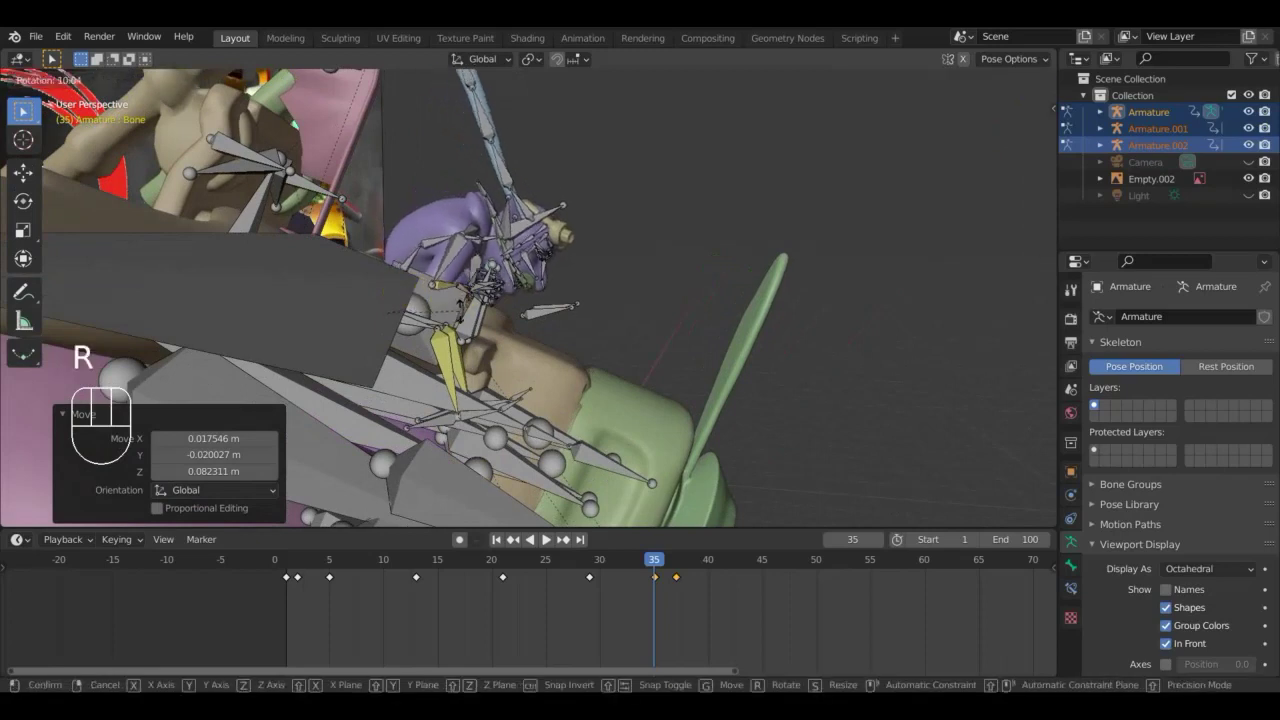
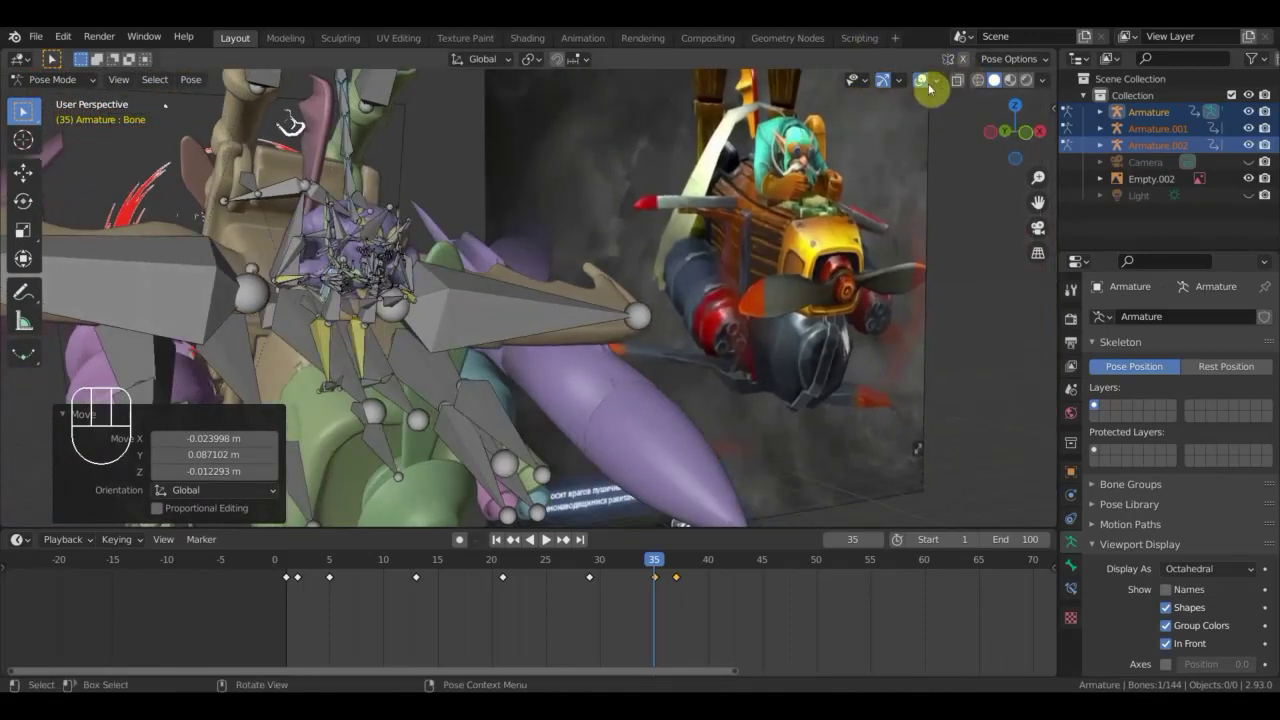
# Move the bone again while checking the bare mesh around the pilot's face and hands.
pyautogui.click(925, 84)
pyautogui.moveTo(639, 234); pyautogui.dragTo(726, 249)
pyautogui.scroll(-3)
pyautogui.middleClick(726, 249)
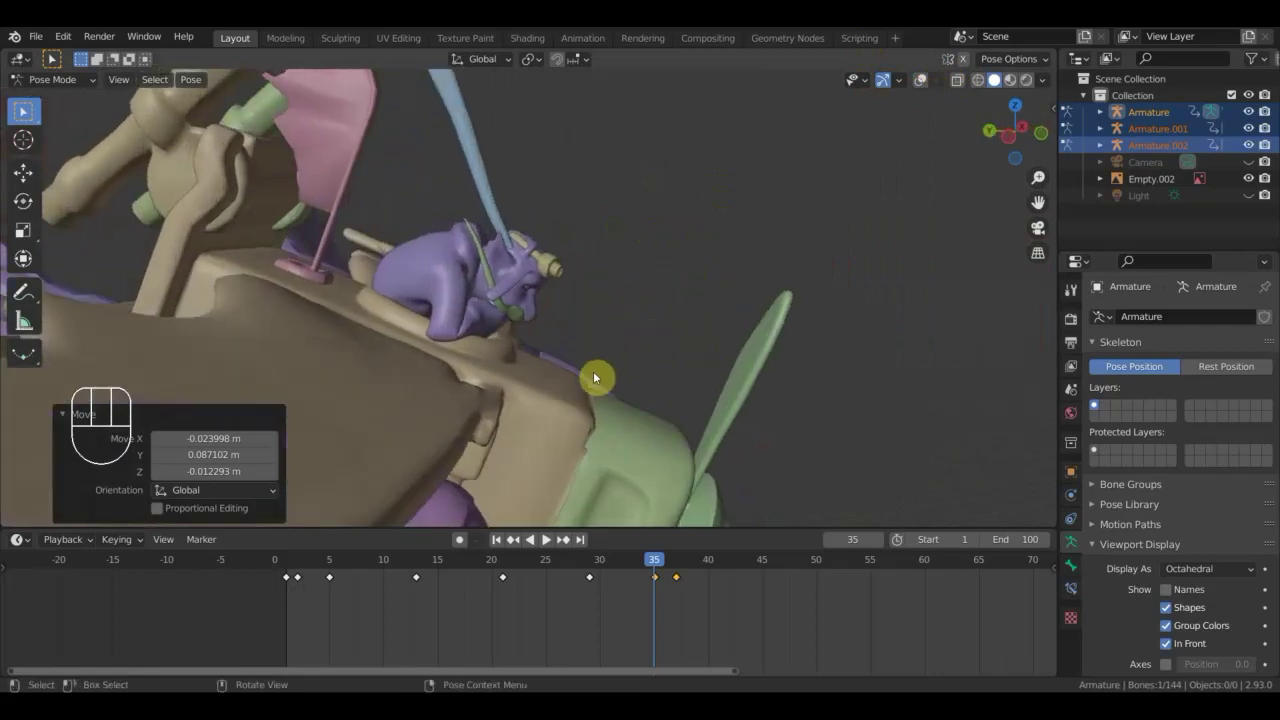
pyautogui.press('g')
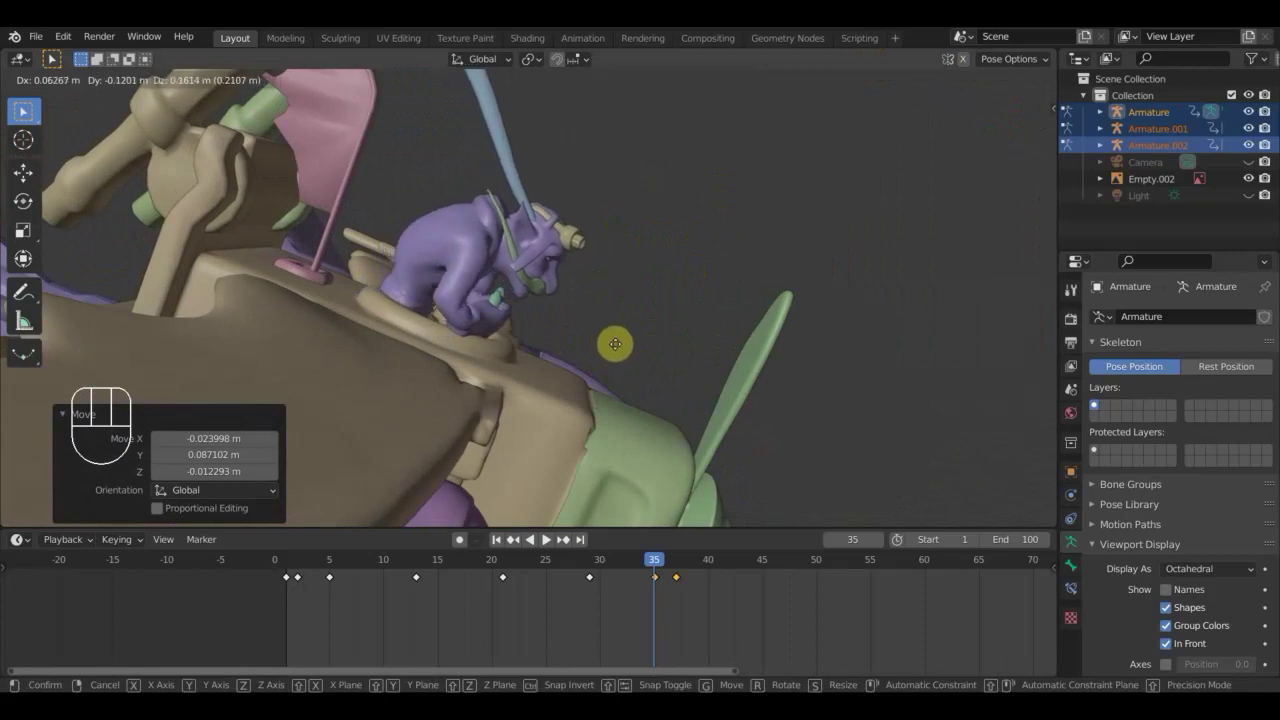
pyautogui.click(620, 348)
pyautogui.moveTo(505, 366); pyautogui.dragTo(435, 348)
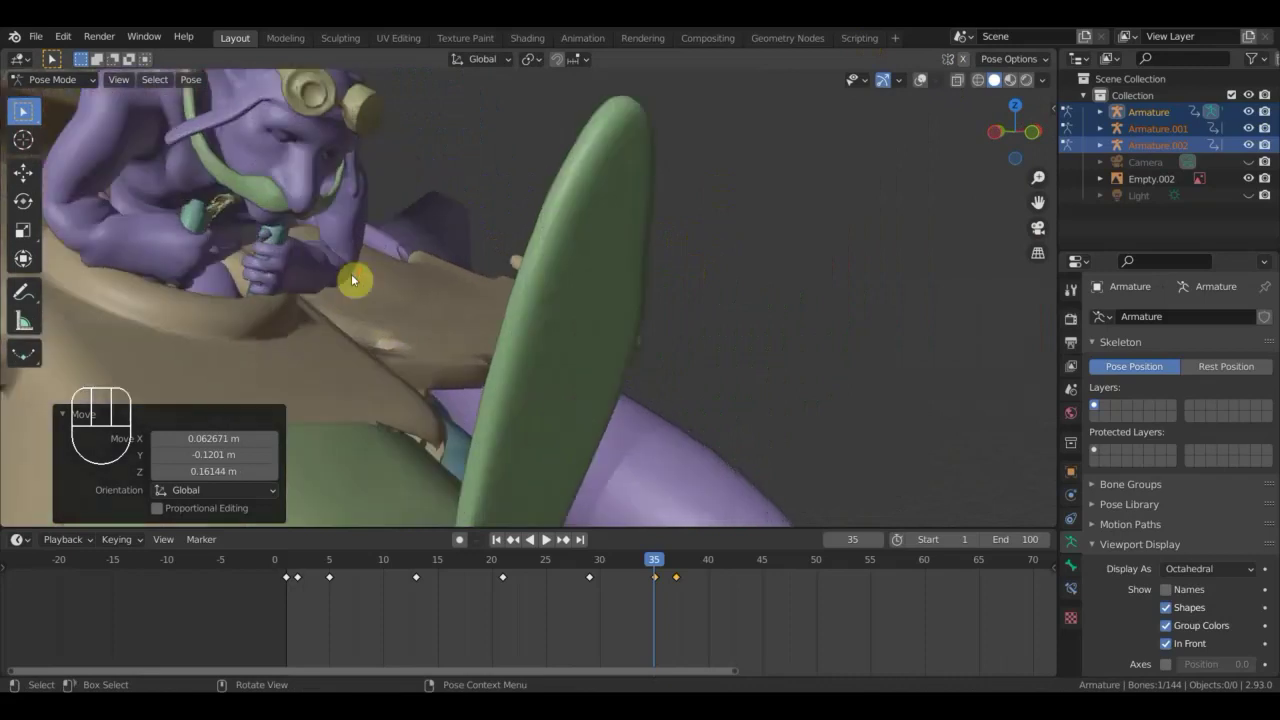
pyautogui.moveTo(262, 275); pyautogui.dragTo(285, 278)
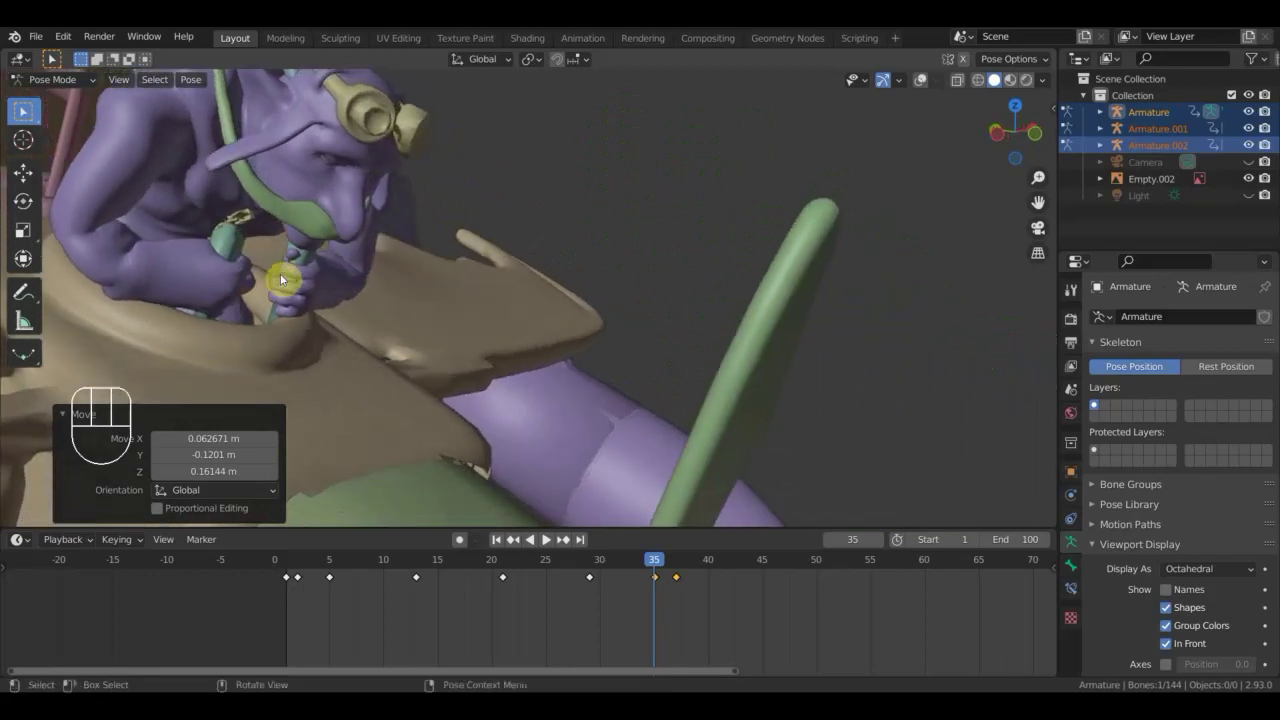
pyautogui.click(923, 88)
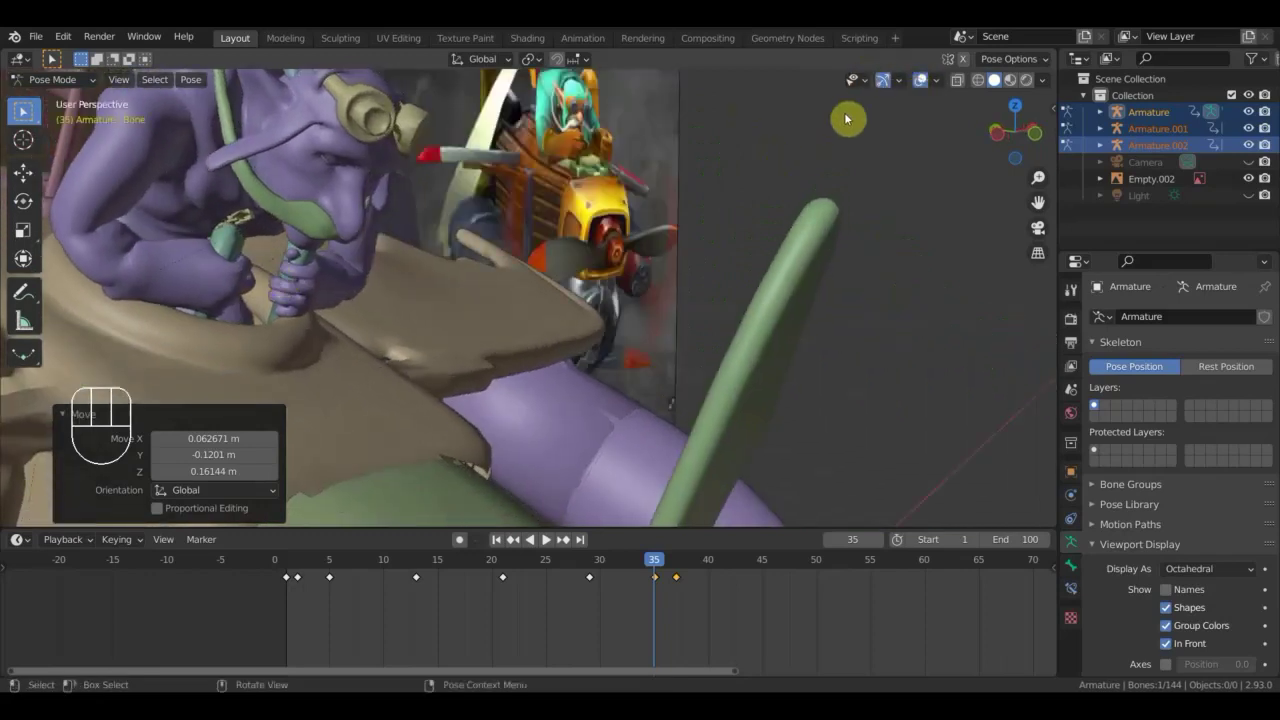
# Pick another pilot bone and rotate it, then pull back to compare with the reference.
pyautogui.middleClick(714, 231)
pyautogui.scroll(-3)
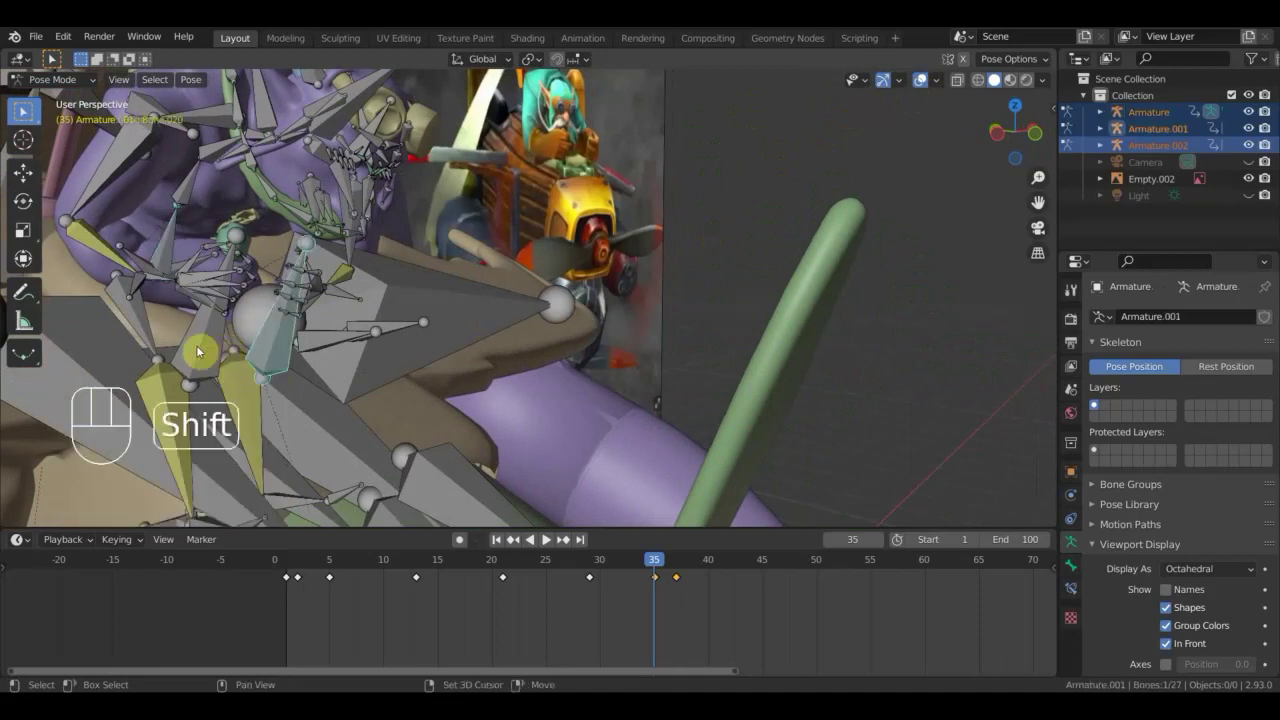
pyautogui.moveTo(208, 339); pyautogui.dragTo(215, 265)
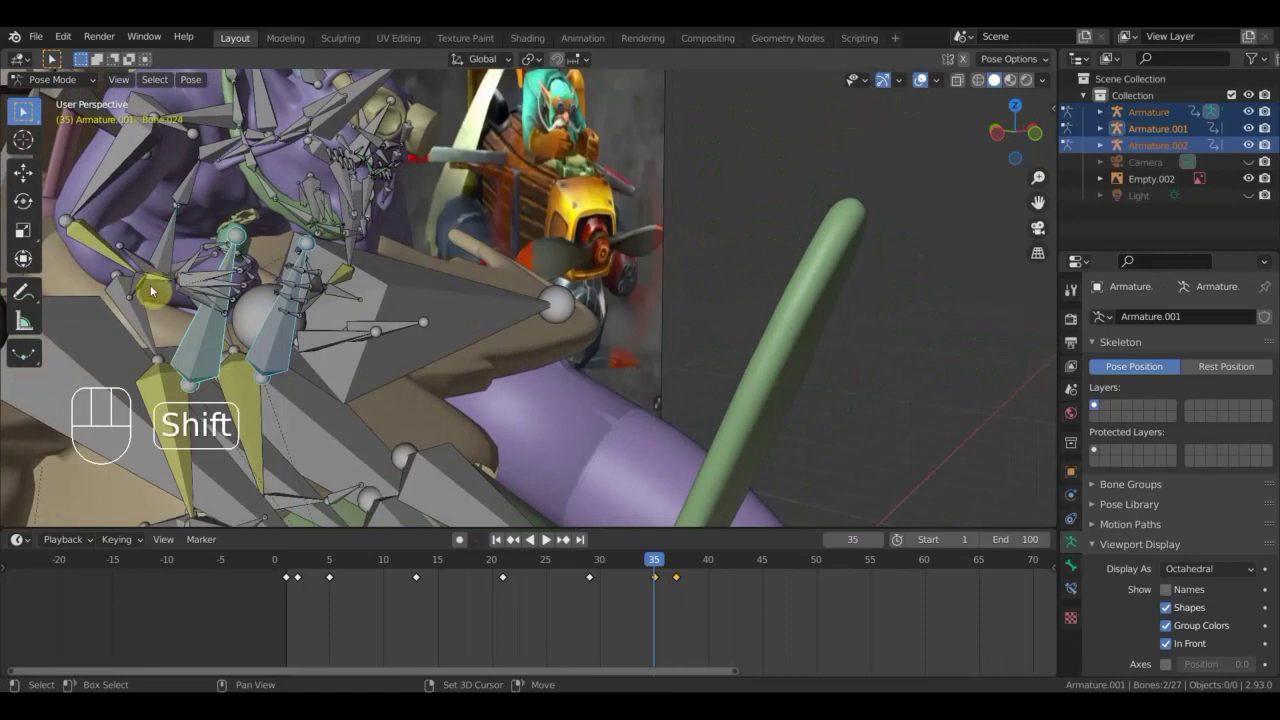
pyautogui.moveTo(270, 309); pyautogui.dragTo(227, 314)
pyautogui.click(309, 289)
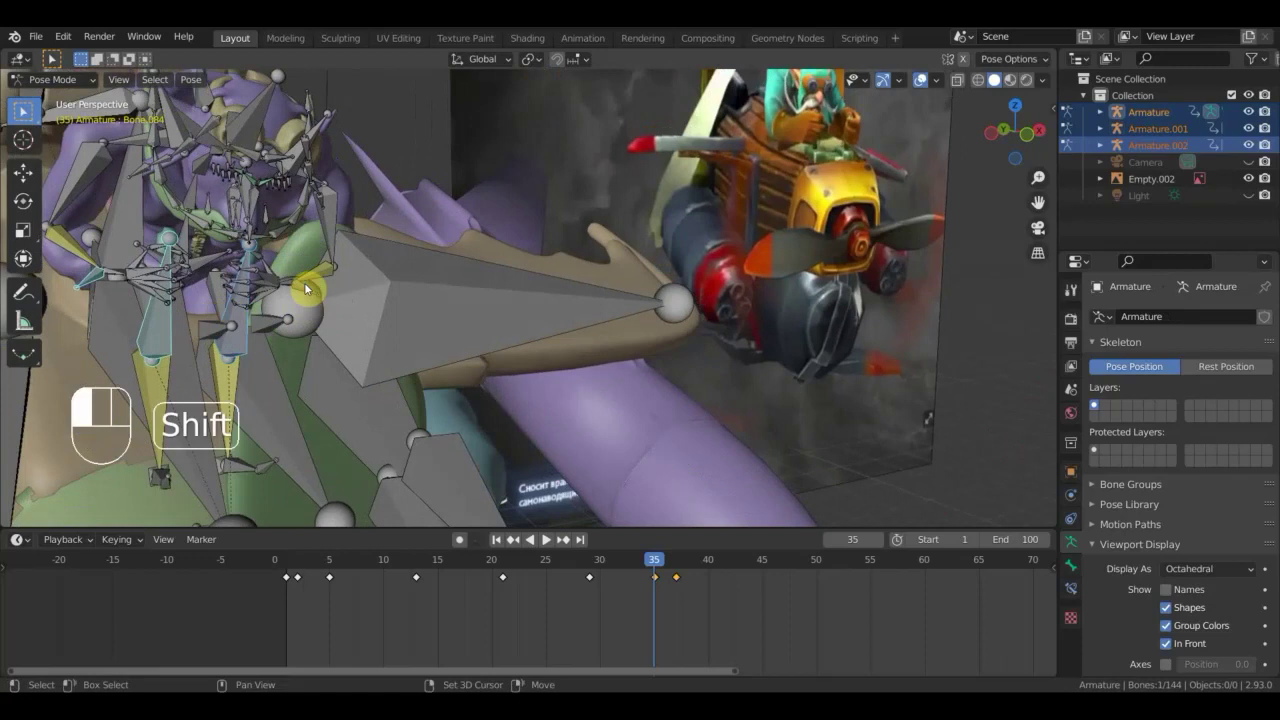
pyautogui.moveTo(351, 299); pyautogui.dragTo(474, 303)
pyautogui.middleClick(524, 329)
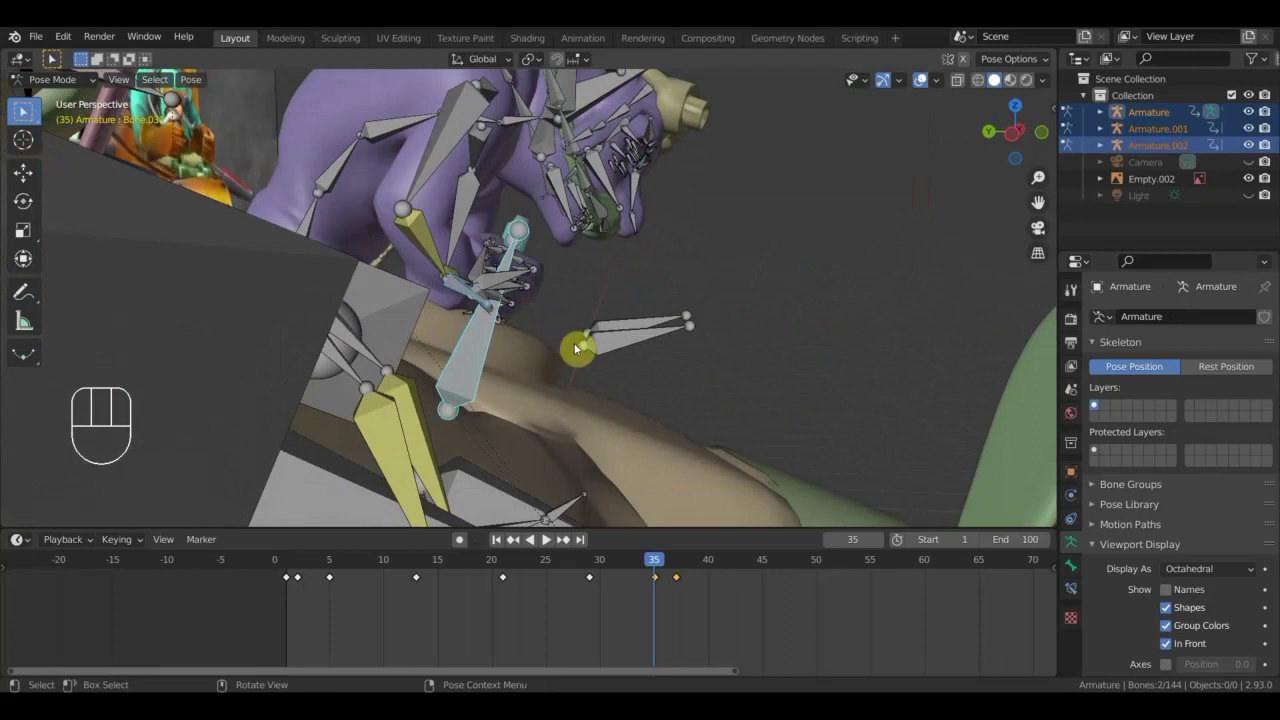
pyautogui.press('r')
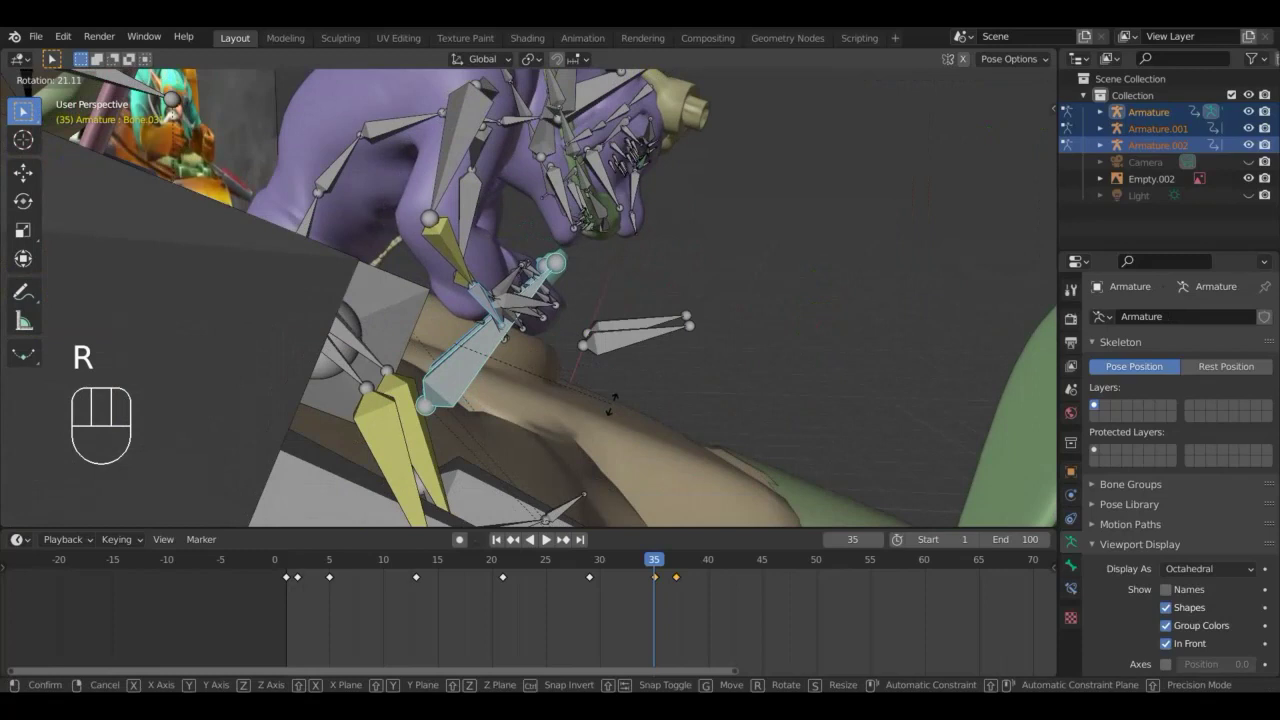
pyautogui.click(616, 409)
pyautogui.moveTo(485, 429); pyautogui.dragTo(475, 401)
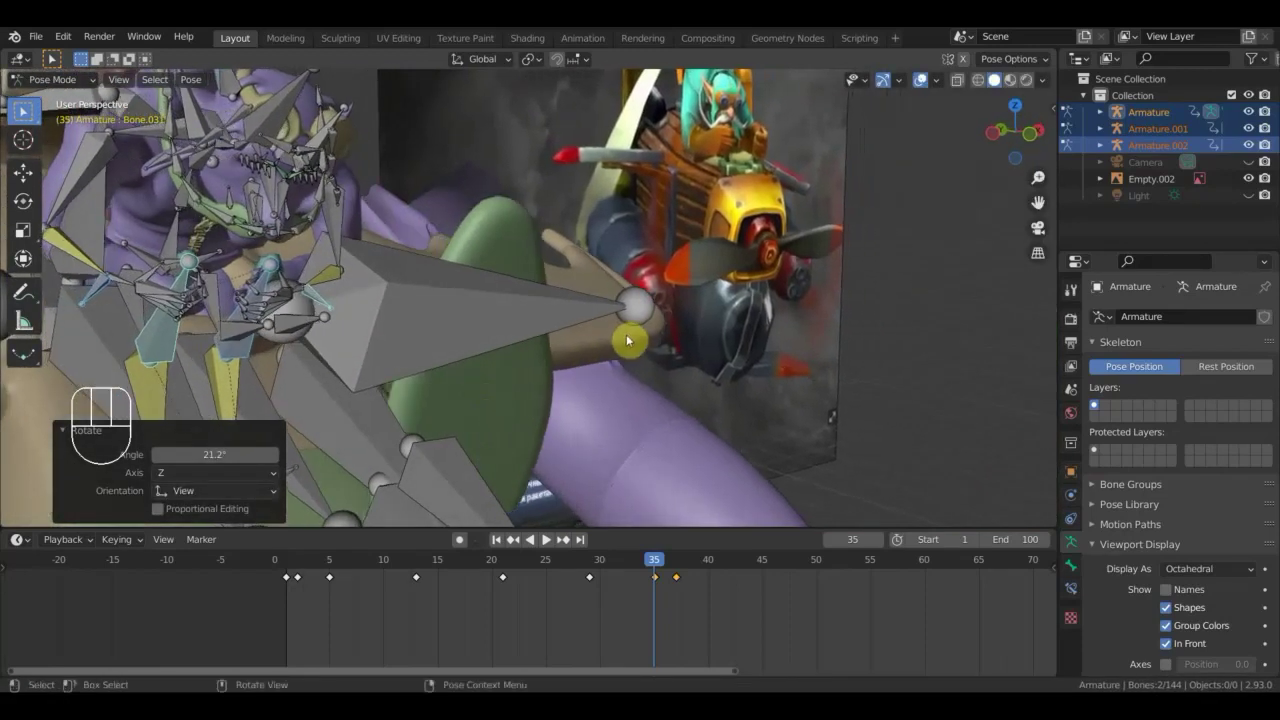
# Key location and rotation of all pilot bones at frame 35 and orbit around the aircraft to review.
pyautogui.press('a')
pyautogui.press('i')
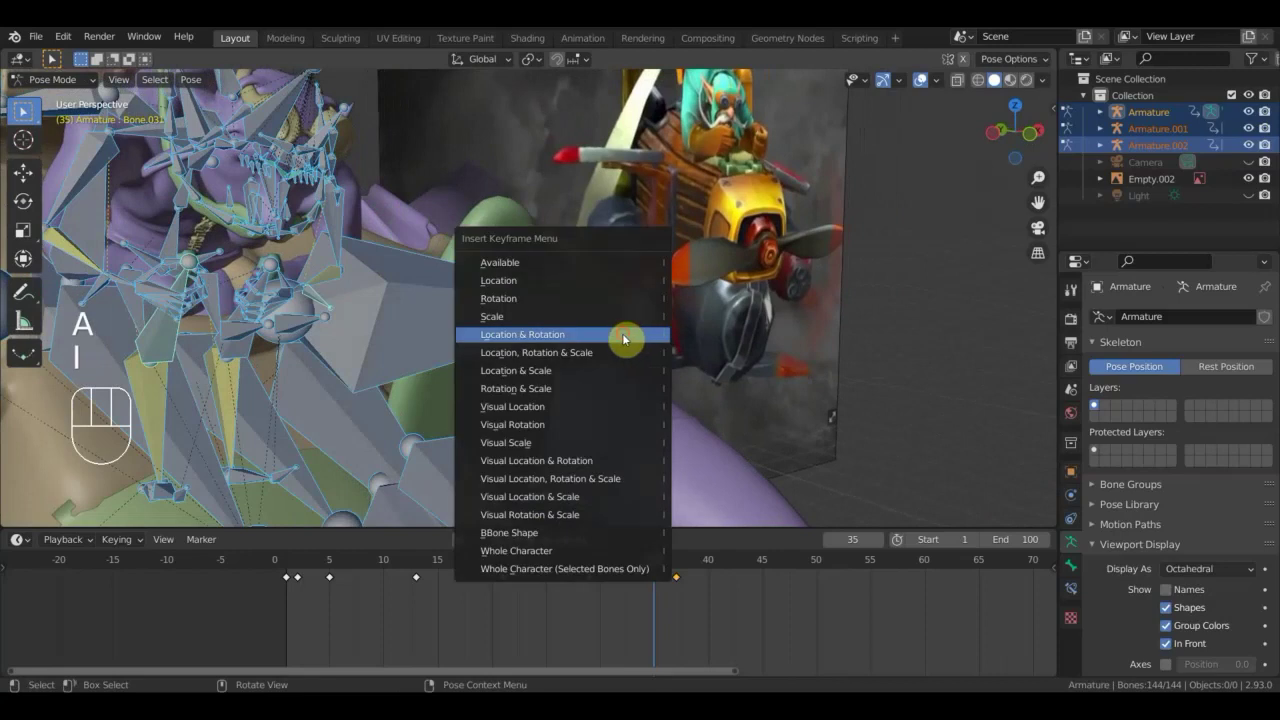
pyautogui.moveTo(661, 565); pyautogui.dragTo(642, 447)
pyautogui.middleClick(698, 449)
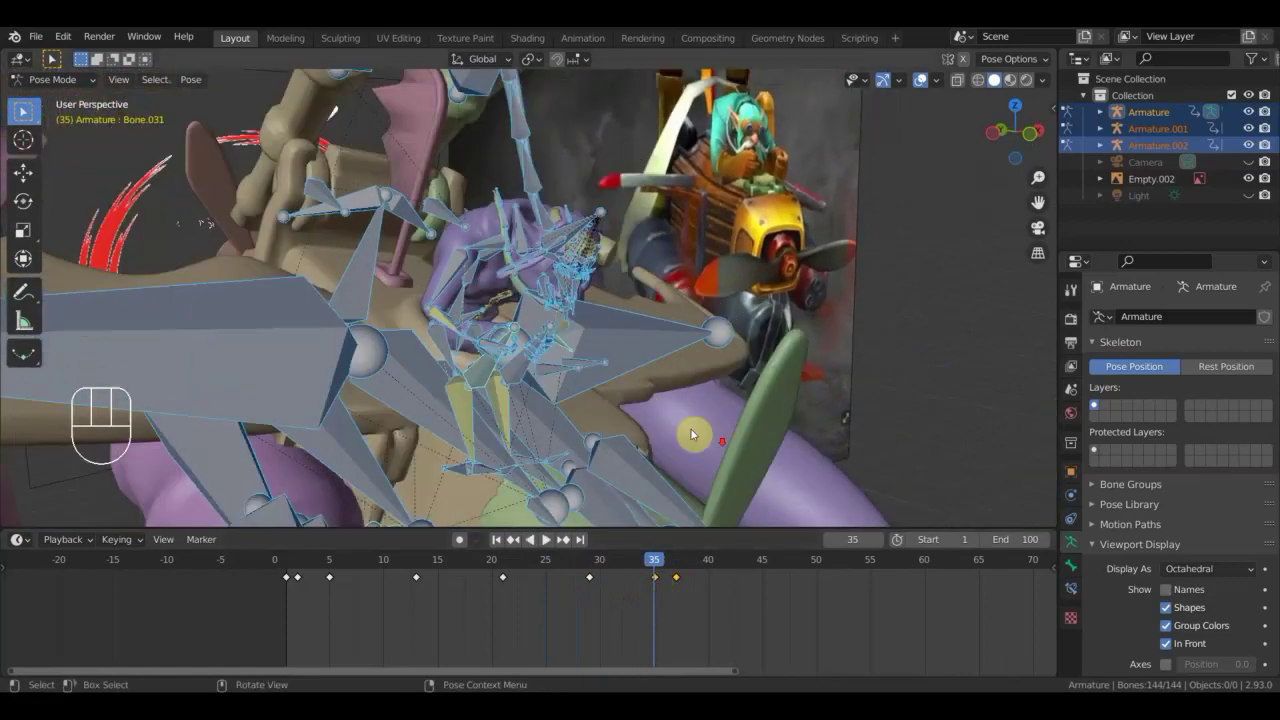
pyautogui.moveTo(677, 429); pyautogui.dragTo(583, 410)
pyautogui.middleClick(619, 449)
pyautogui.middleClick(588, 447)
pyautogui.moveTo(485, 270); pyautogui.dragTo(749, 315)
pyautogui.moveTo(686, 319); pyautogui.dragTo(694, 319)
# Rotate several arm bones in turn, including Bone.045, so the arm follows the reference.
pyautogui.press('r')
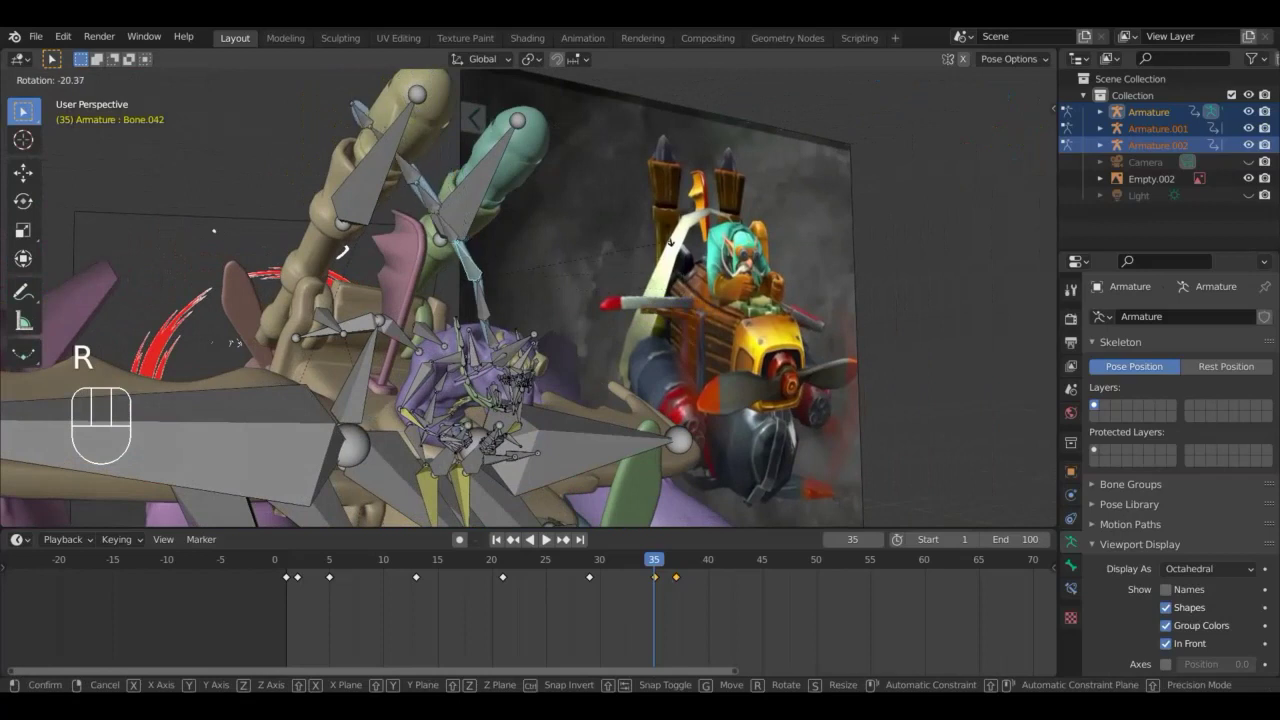
pyautogui.click(605, 226)
pyautogui.moveTo(489, 305); pyautogui.dragTo(539, 323)
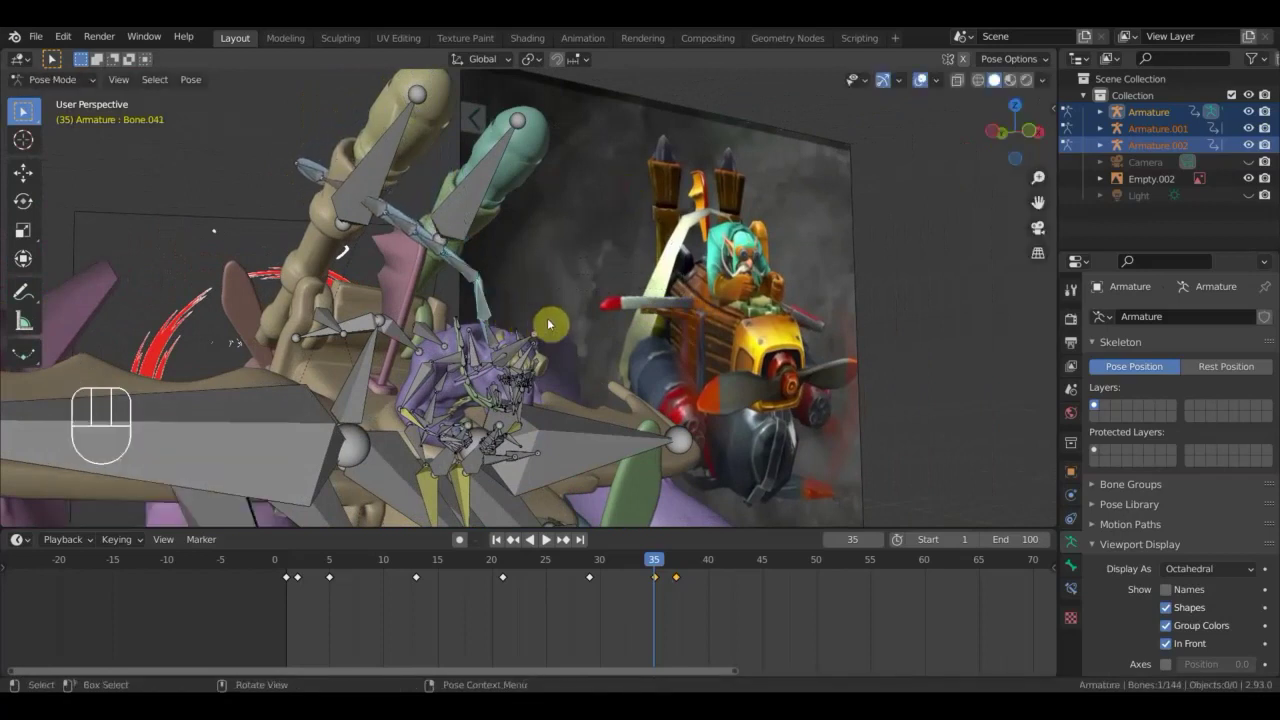
pyautogui.press('r')
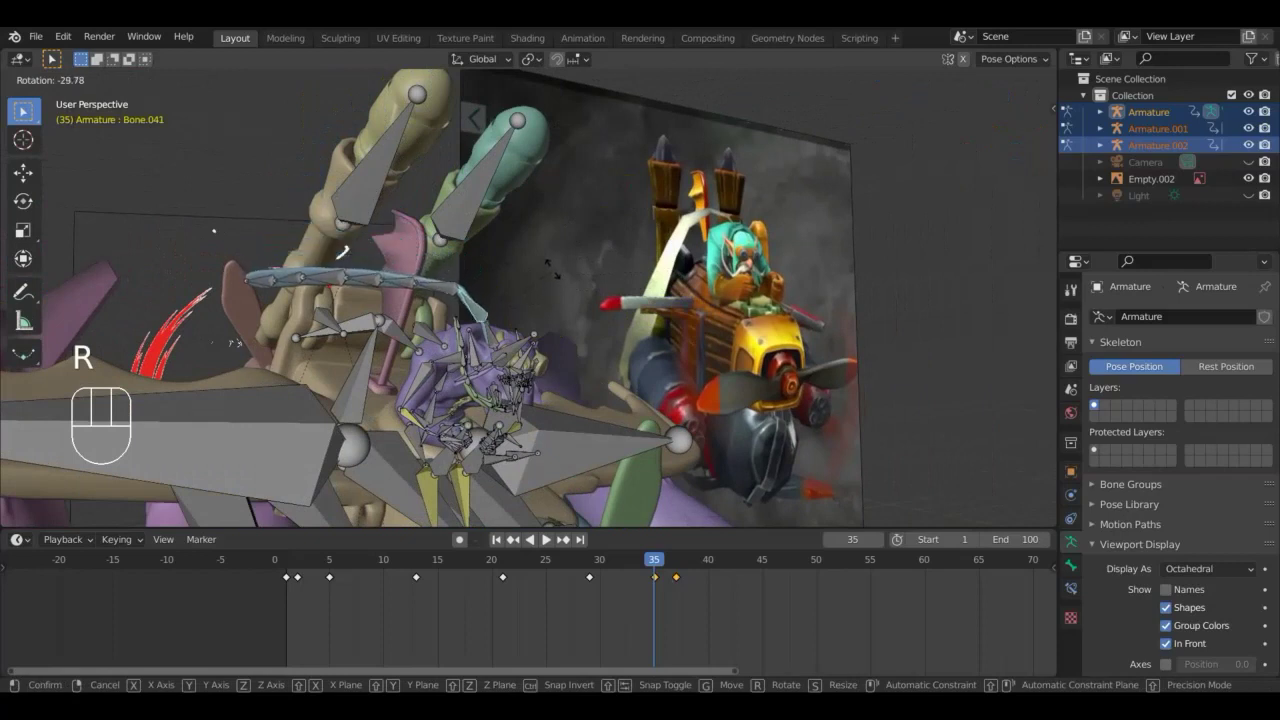
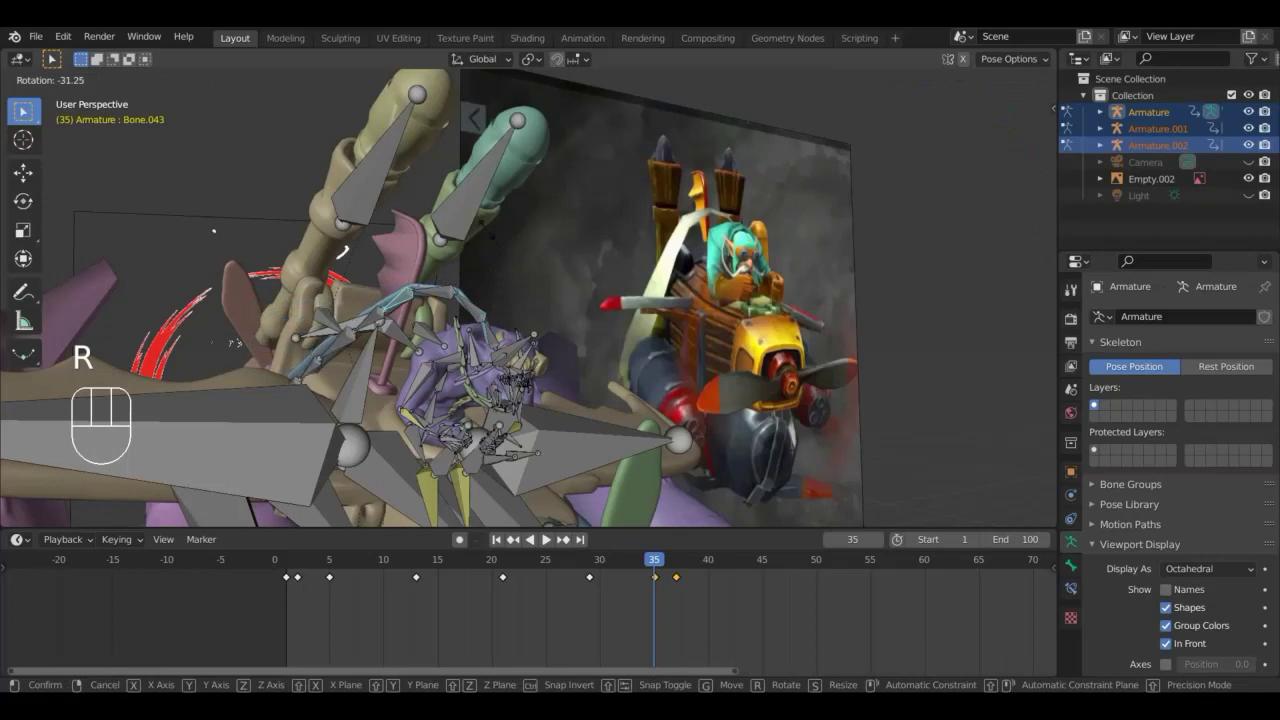
pyautogui.moveTo(373, 327); pyautogui.dragTo(475, 320)
pyautogui.press('r')
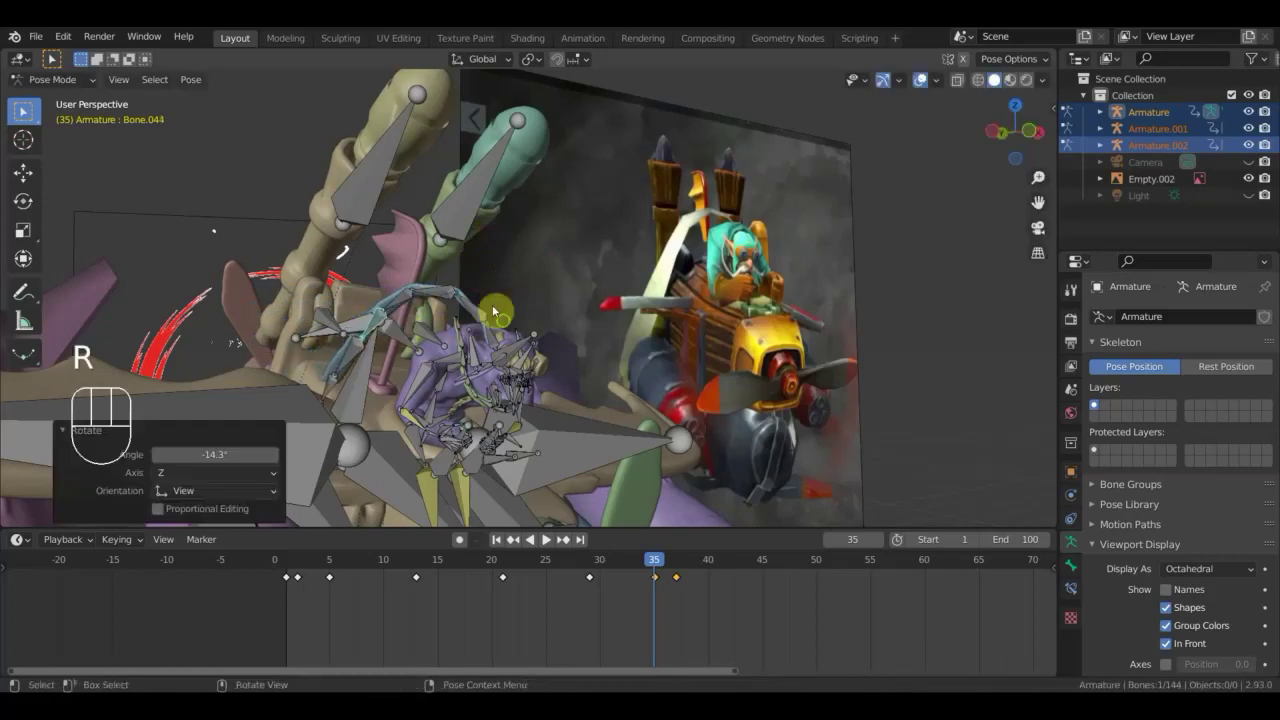
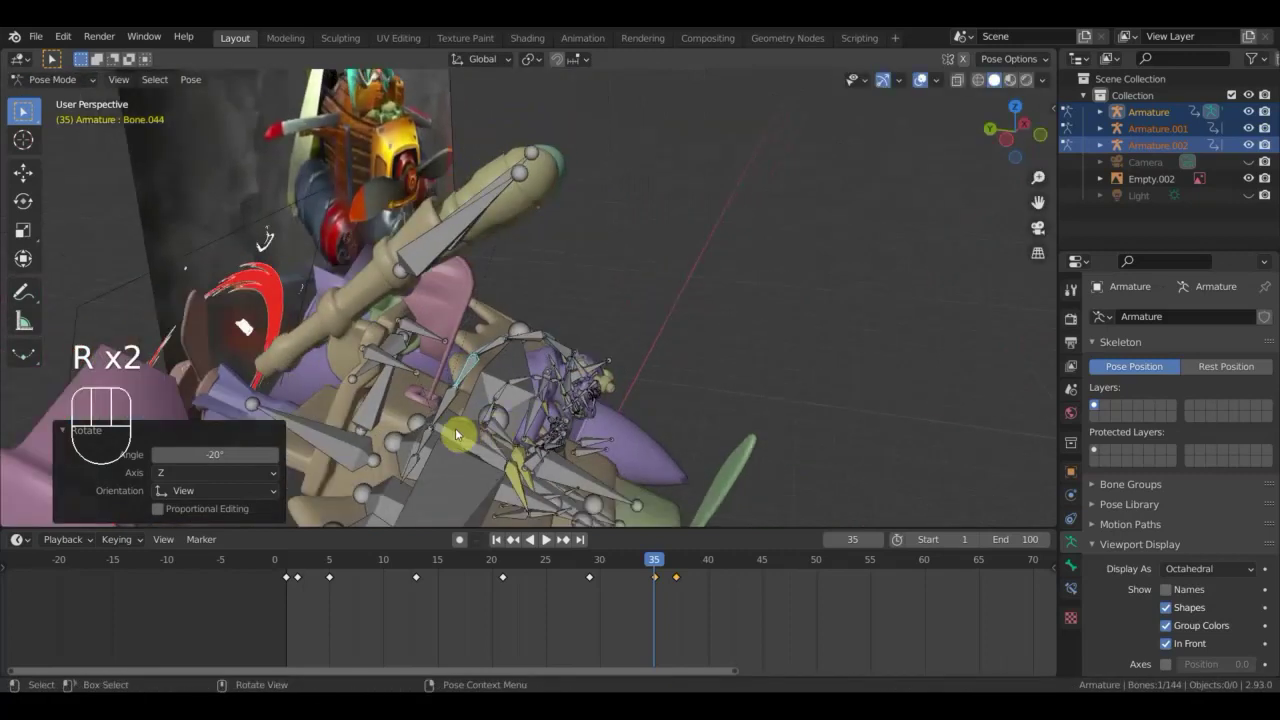
pyautogui.moveTo(454, 408); pyautogui.dragTo(489, 409)
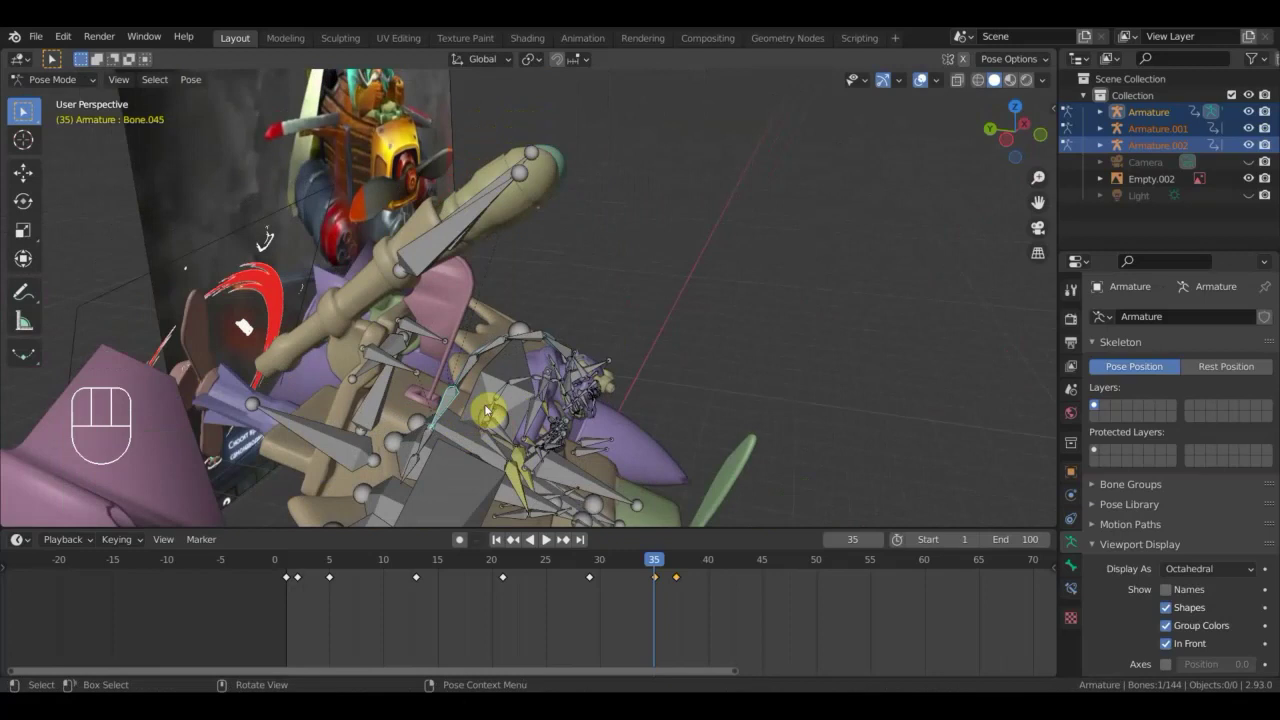
pyautogui.press('r')
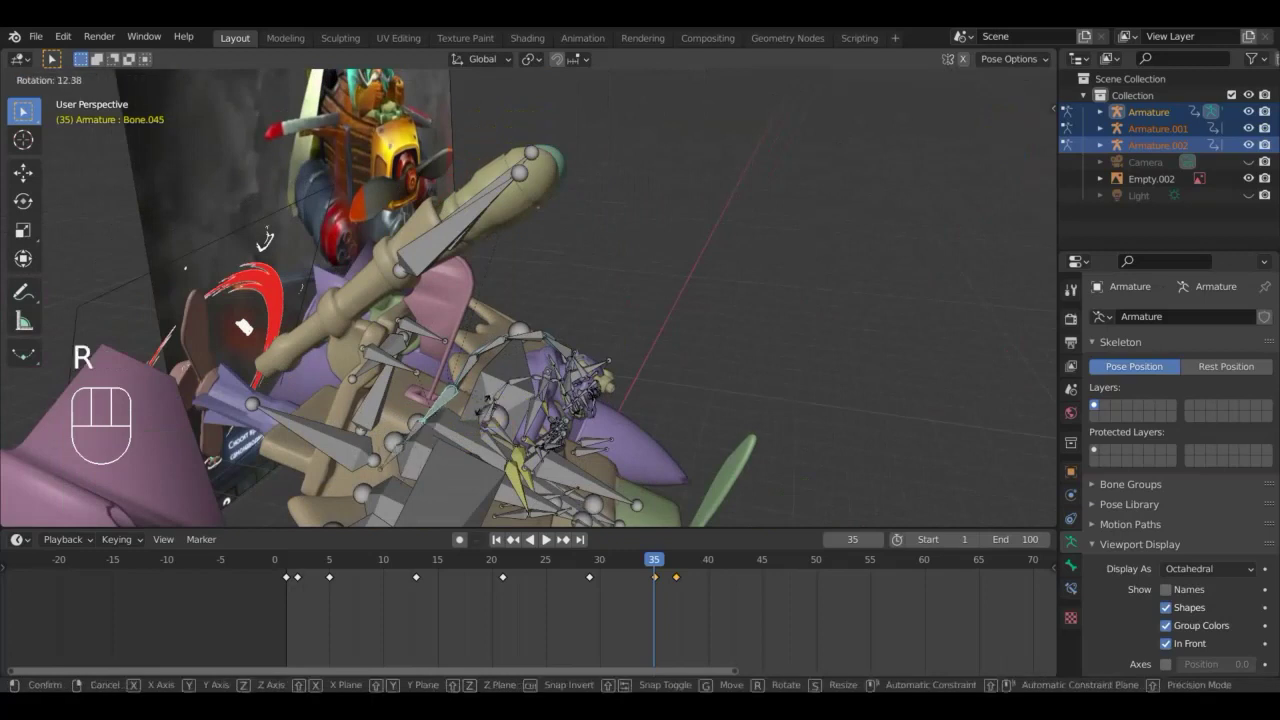
pyautogui.click(486, 409)
pyautogui.moveTo(487, 411); pyautogui.dragTo(368, 345)
# Re-key the whole pose at frame 35 and scrub between frames 31 and 35 inspecting the bare model's motion.
pyautogui.press('a')
pyautogui.press('i')
pyautogui.moveTo(656, 564); pyautogui.dragTo(612, 551)
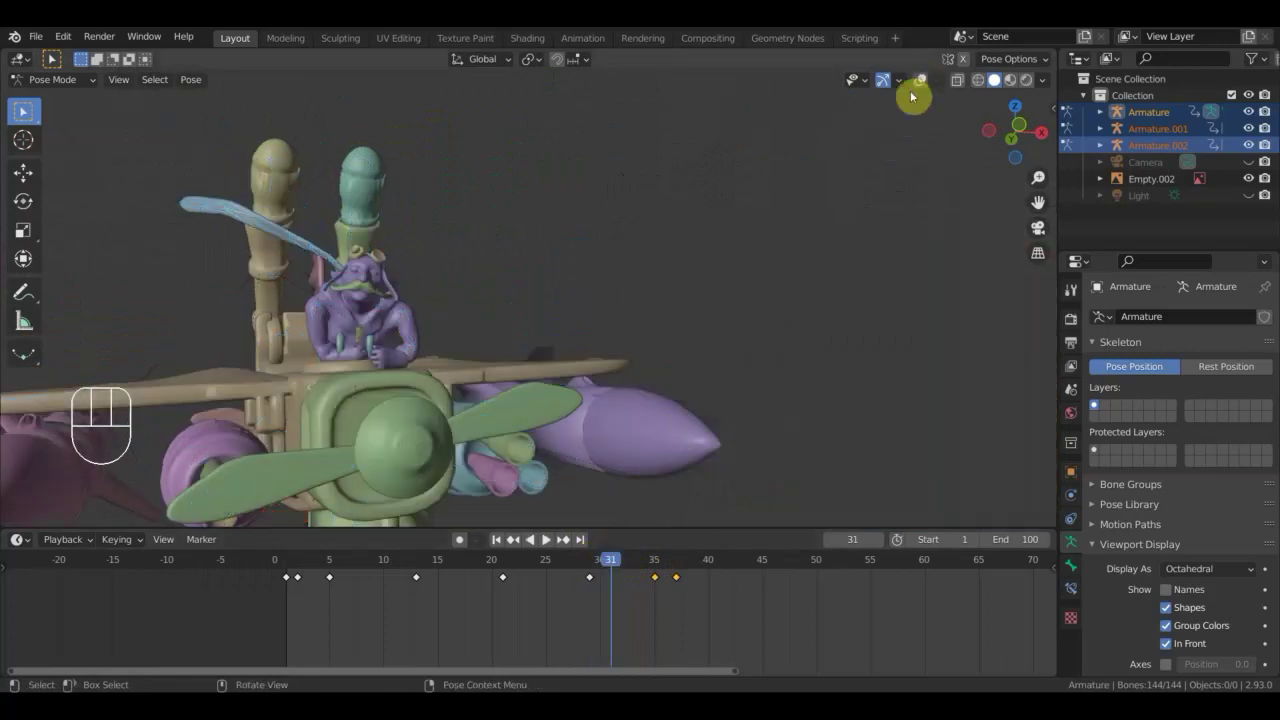
pyautogui.moveTo(615, 563); pyautogui.dragTo(627, 580)
pyautogui.moveTo(617, 480); pyautogui.dragTo(703, 408)
pyautogui.moveTo(663, 405); pyautogui.dragTo(701, 427)
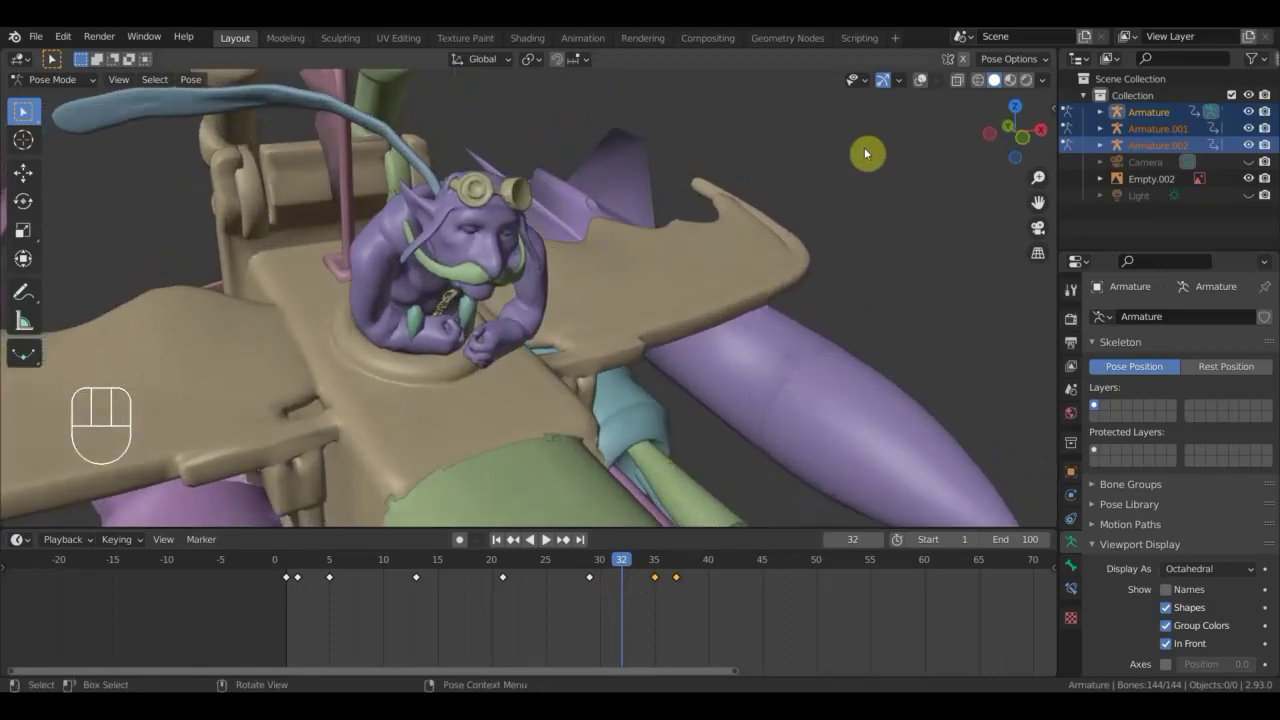
pyautogui.click(921, 85)
pyautogui.moveTo(723, 307); pyautogui.dragTo(769, 288)
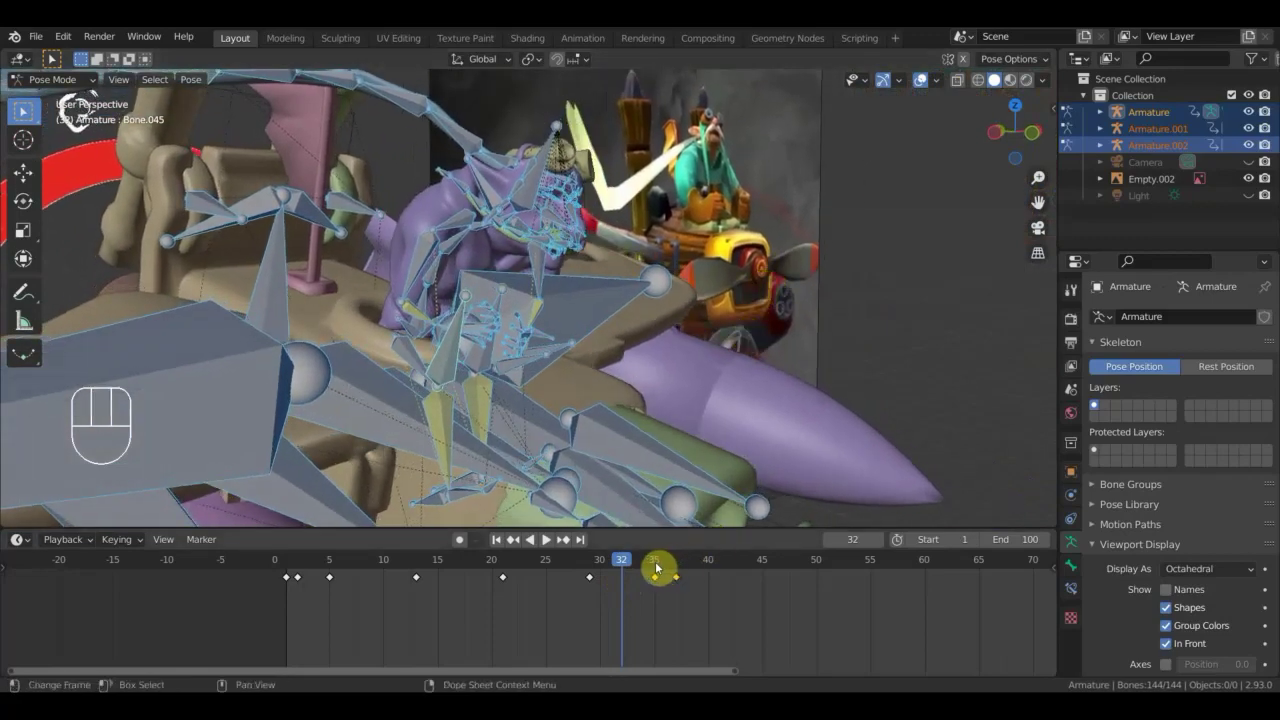
pyautogui.click(656, 567)
pyautogui.moveTo(687, 420); pyautogui.dragTo(567, 365)
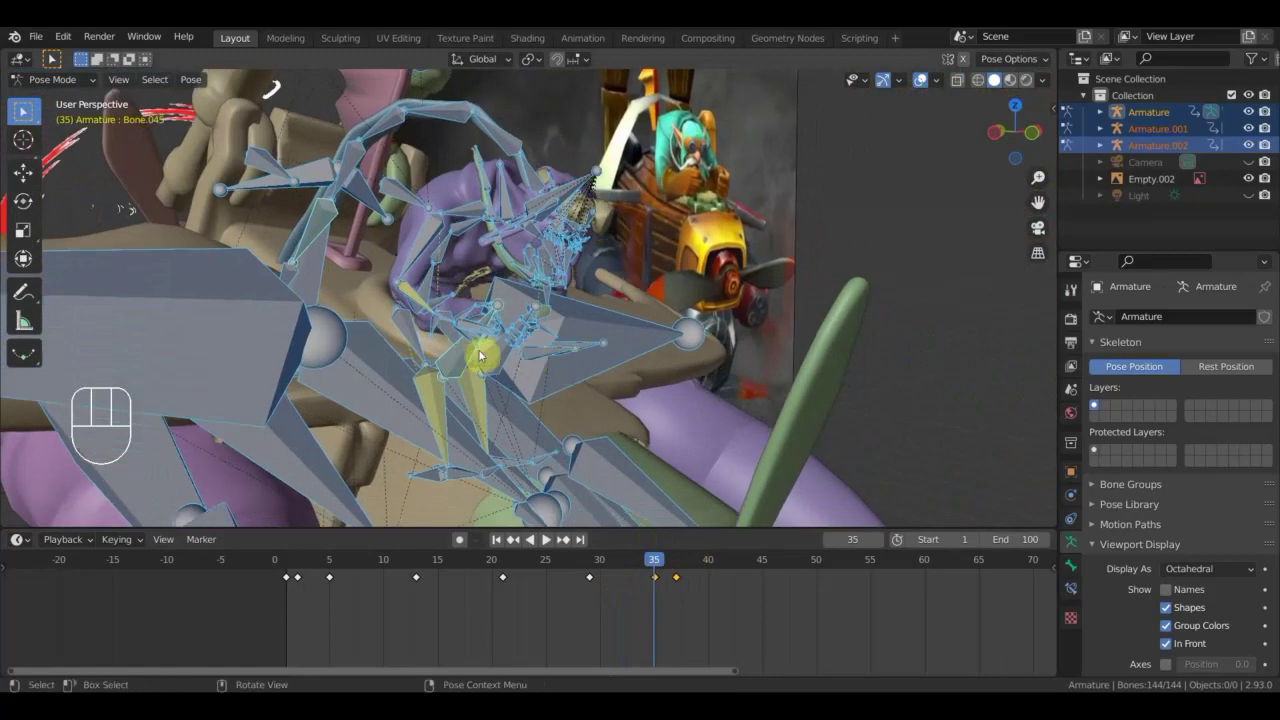
pyautogui.moveTo(469, 363); pyautogui.dragTo(385, 378)
pyautogui.moveTo(504, 349); pyautogui.dragTo(839, 191)
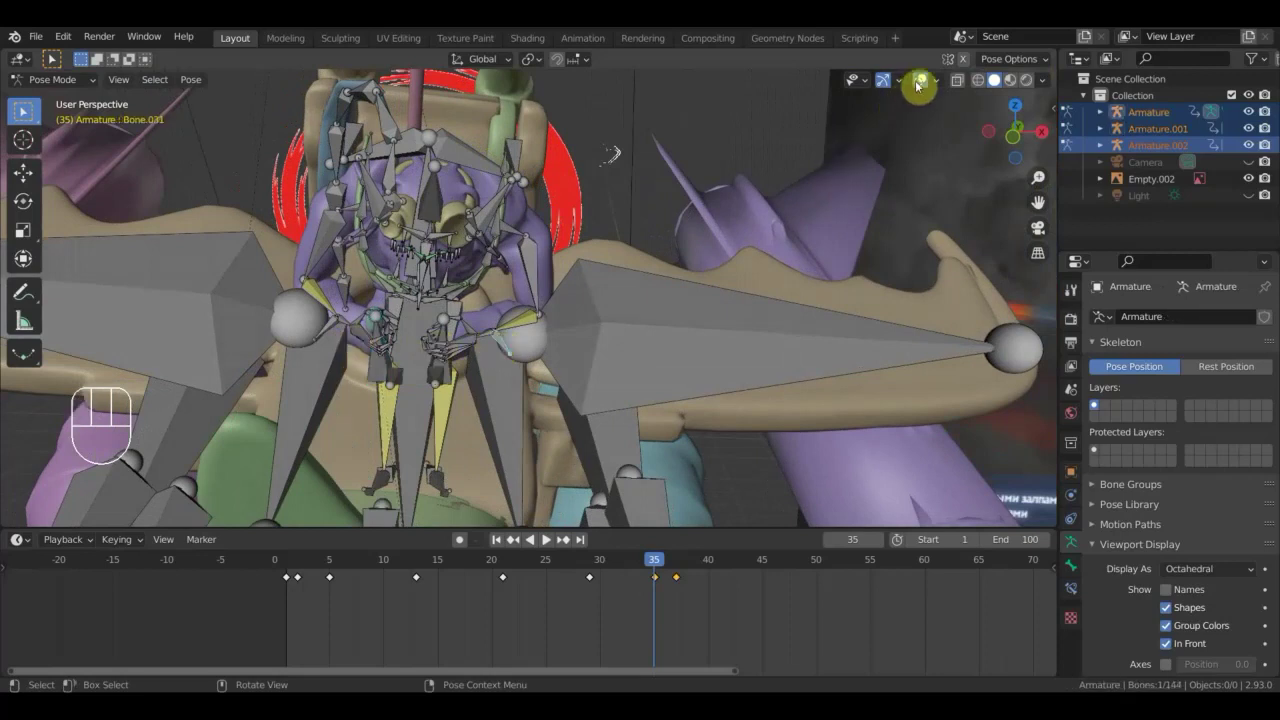
# Scrub from frame 29 to frame 32 and nudge the selected arm bone into place there.
pyautogui.click(919, 86)
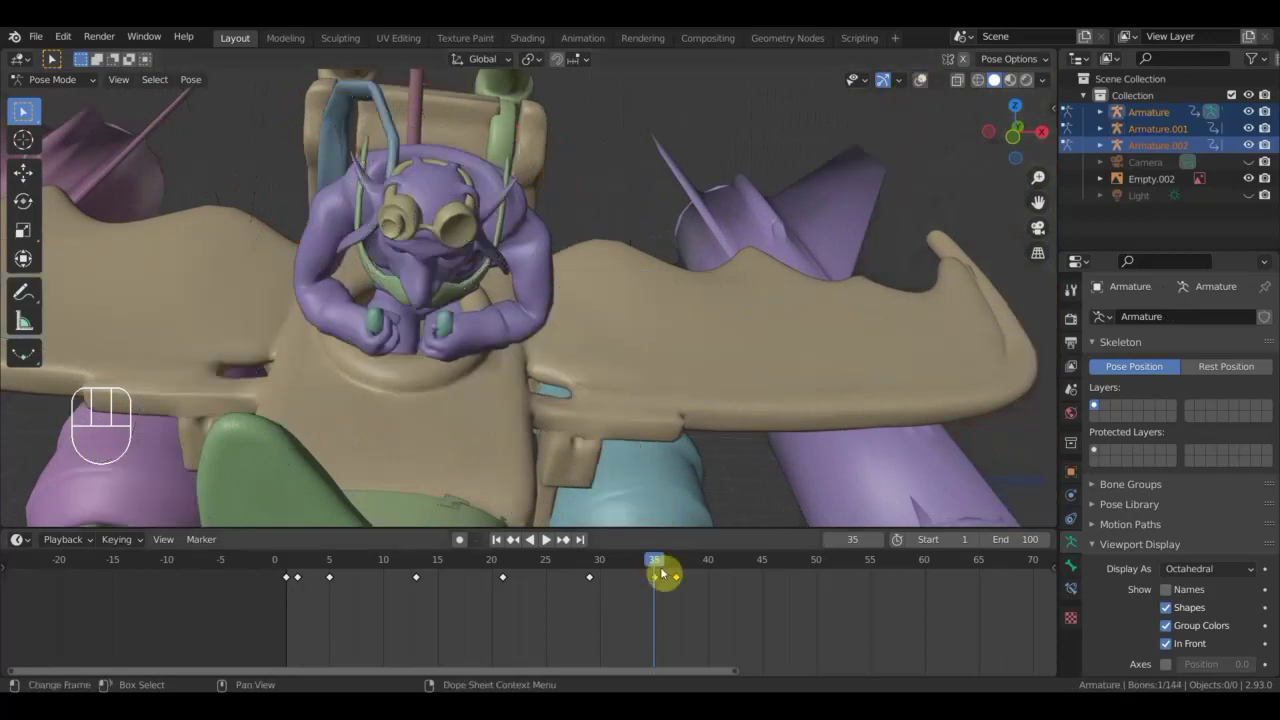
pyautogui.moveTo(657, 567); pyautogui.dragTo(597, 571)
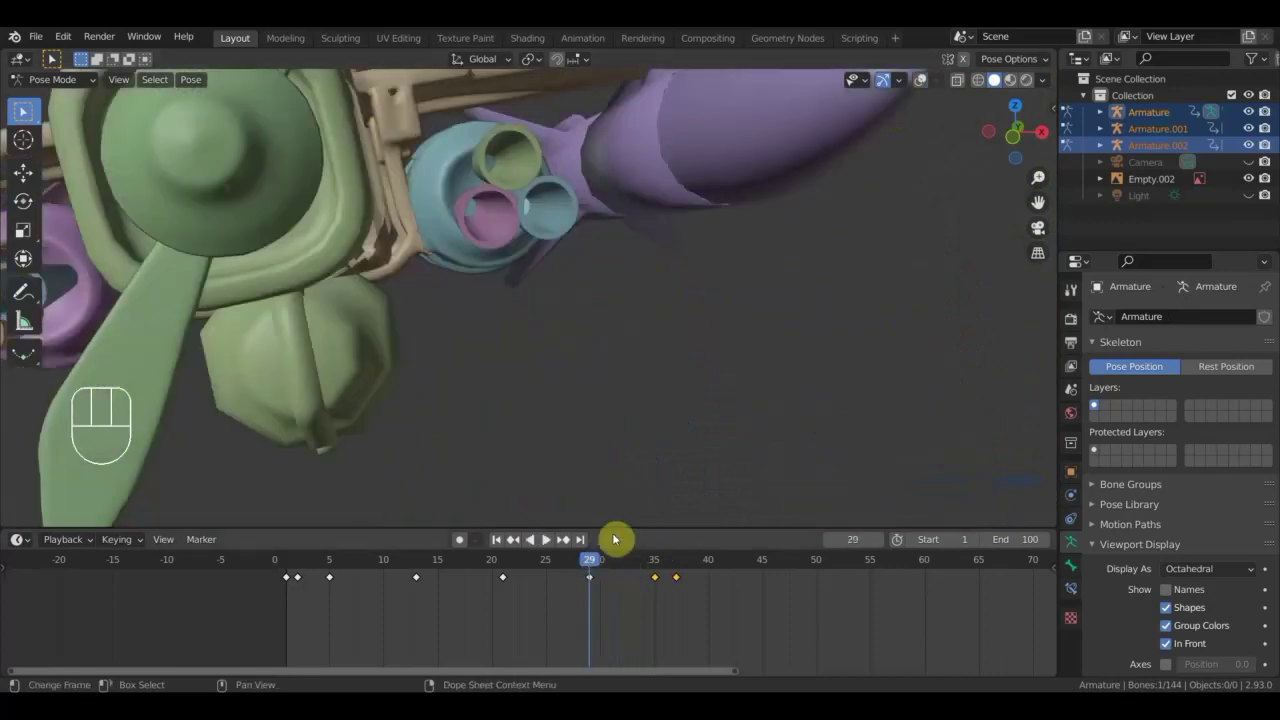
pyautogui.moveTo(600, 563); pyautogui.dragTo(621, 573)
pyautogui.moveTo(523, 389); pyautogui.dragTo(545, 420)
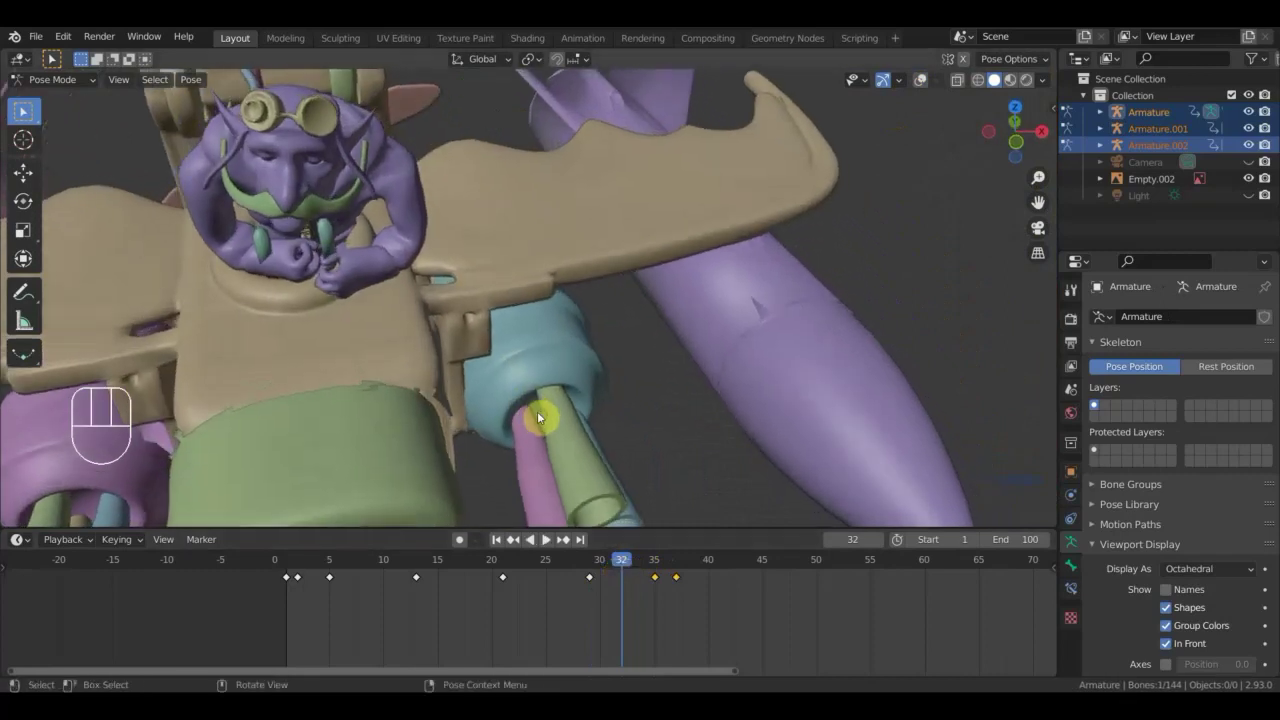
pyautogui.press('g')
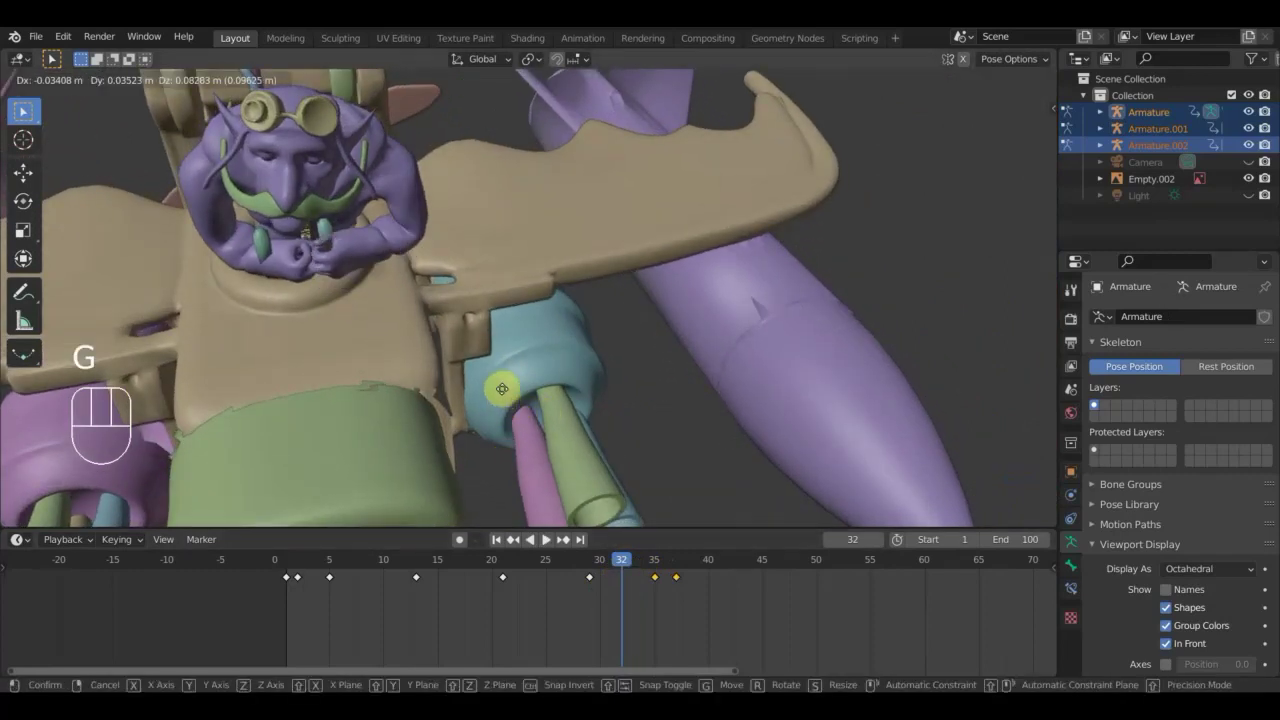
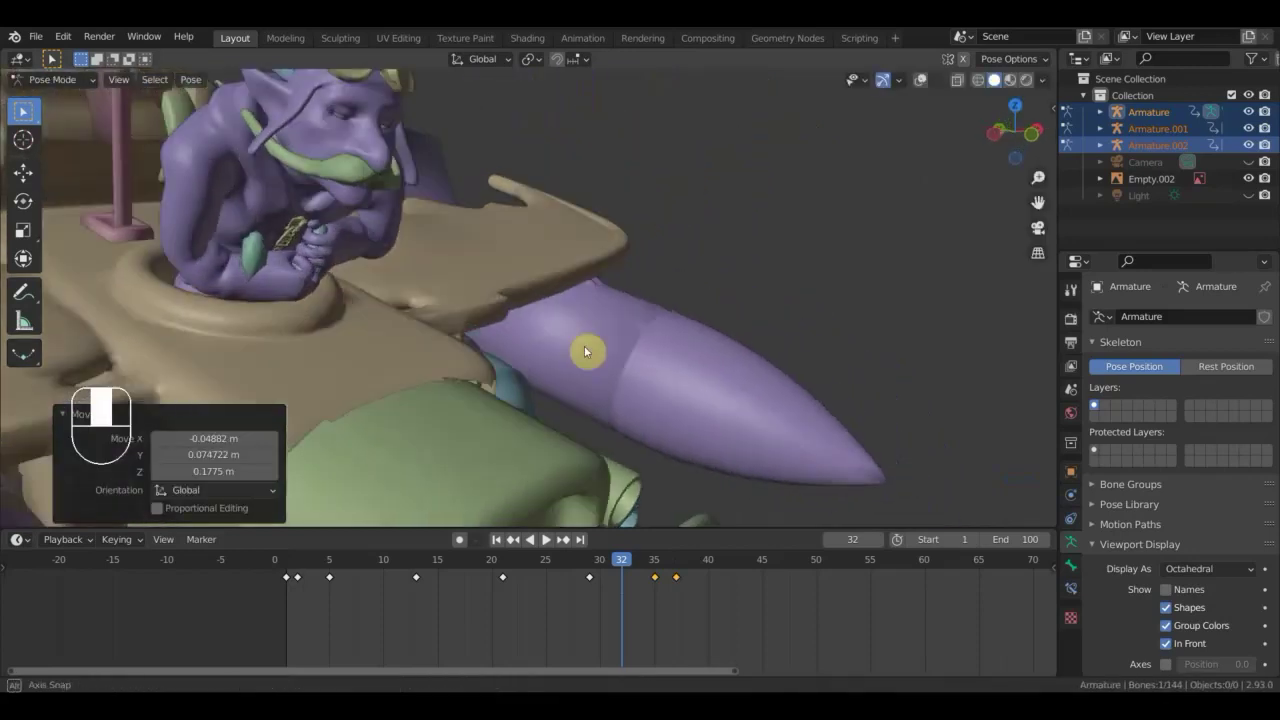
pyautogui.press('g')
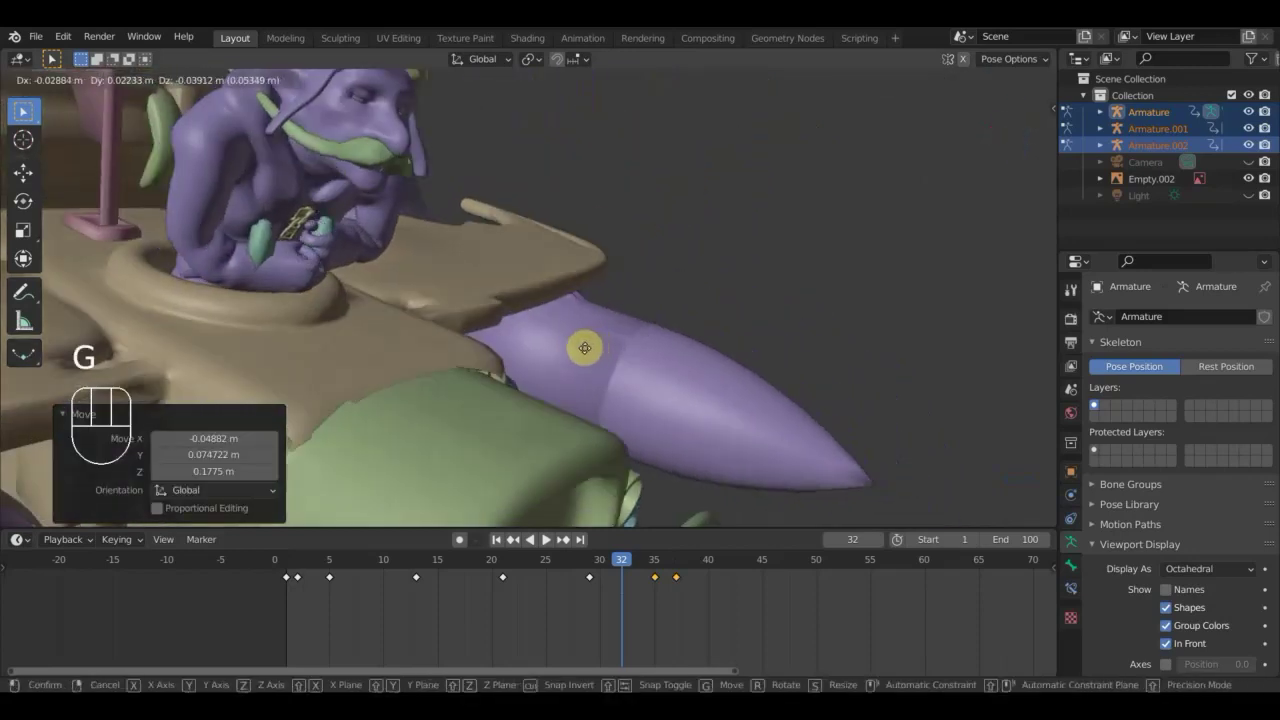
pyautogui.click(589, 353)
pyautogui.click(925, 80)
pyautogui.scroll(3)
# Select a body bone and shift the pilot's body slightly into place against the reference.
pyautogui.moveTo(353, 252); pyautogui.dragTo(238, 293)
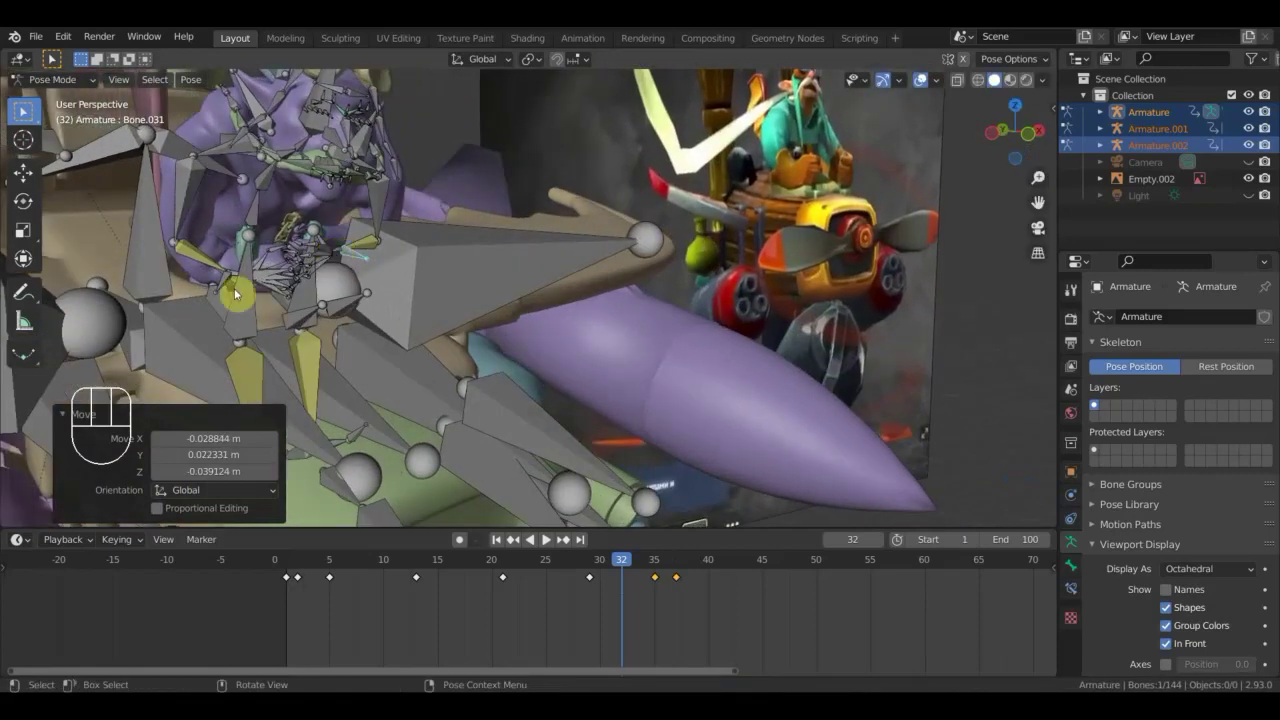
pyautogui.click(229, 287)
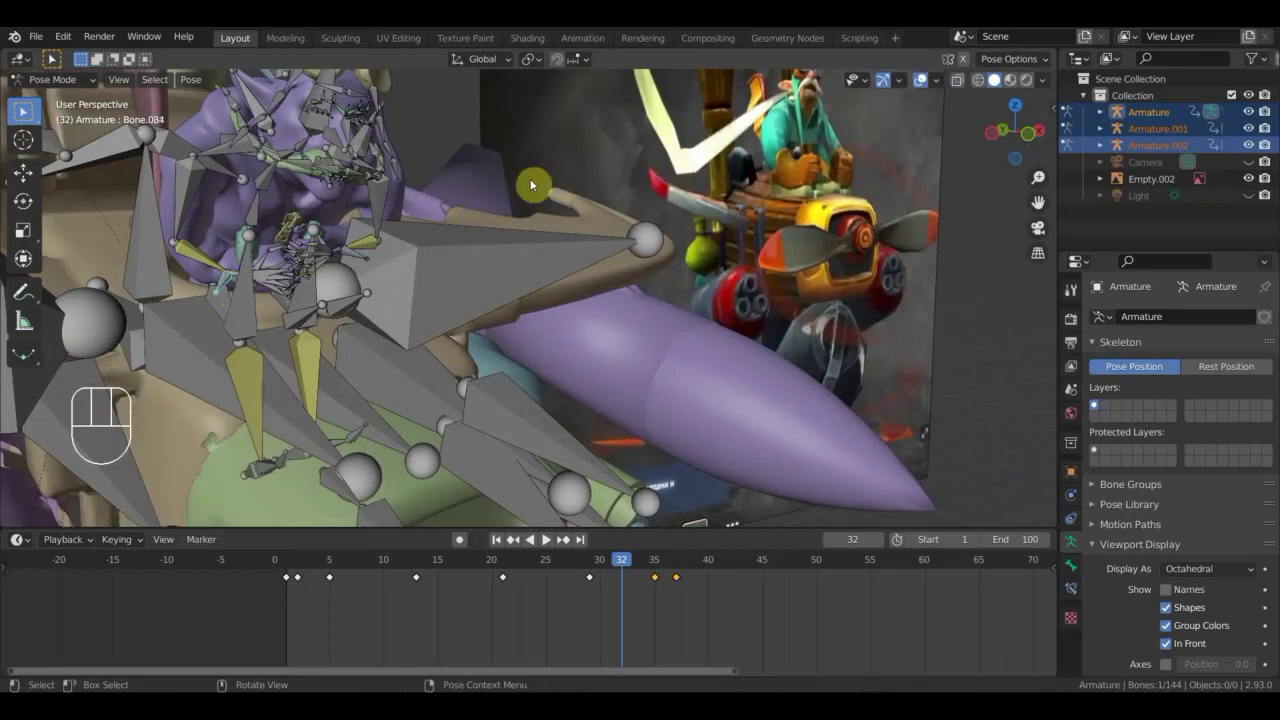
pyautogui.click(921, 87)
pyautogui.moveTo(523, 279); pyautogui.dragTo(483, 290)
pyautogui.press('g')
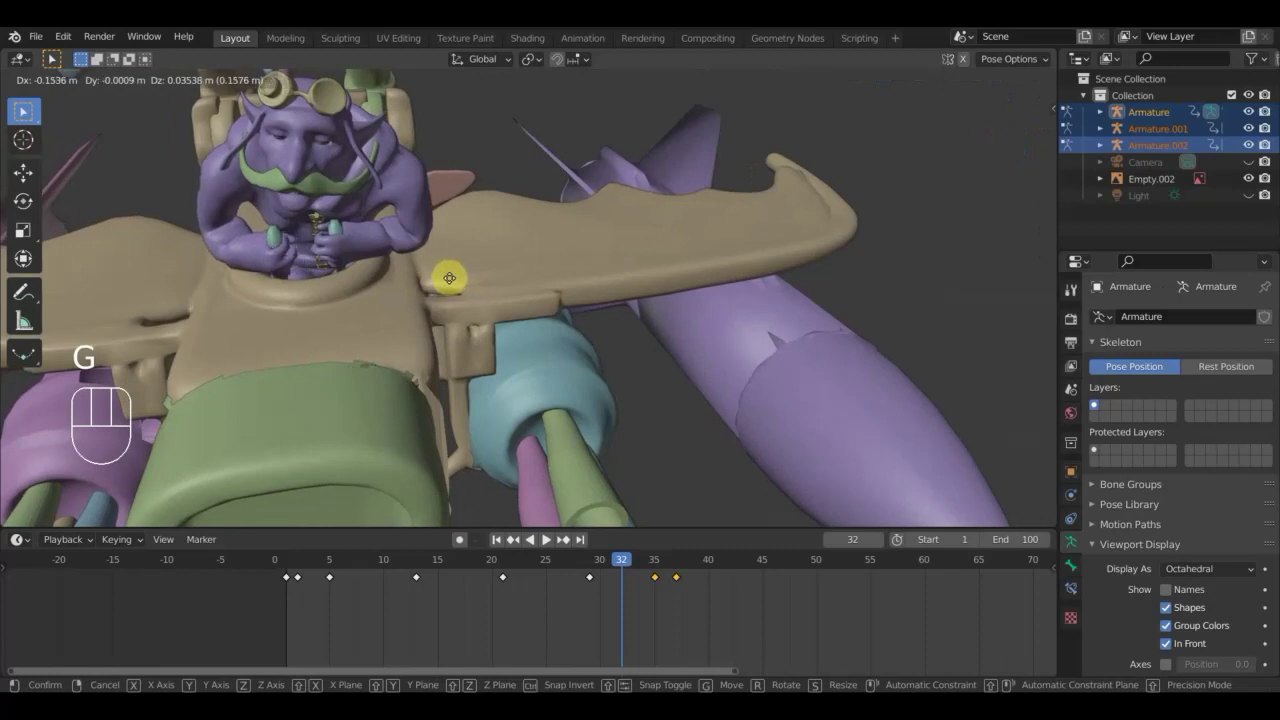
pyautogui.moveTo(646, 423); pyautogui.dragTo(891, 209)
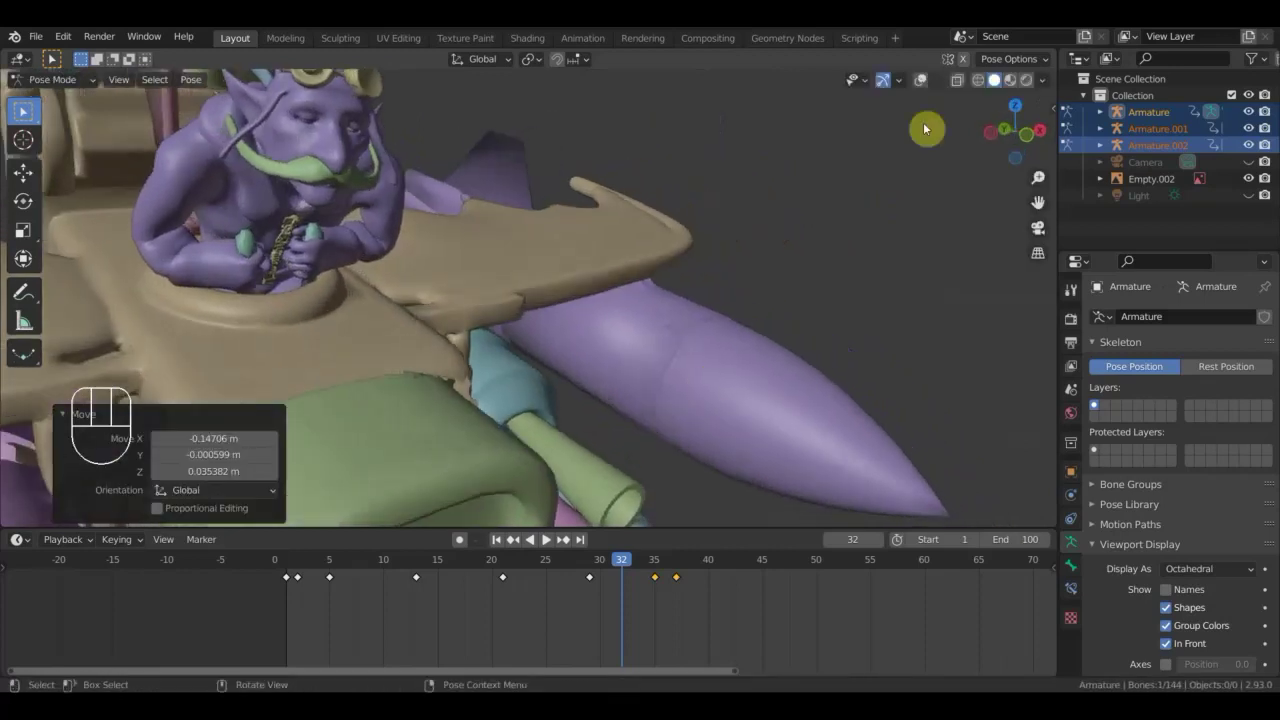
# Turn the pilot's root body bone at frame 32 while viewing the spine in profile.
pyautogui.click(919, 83)
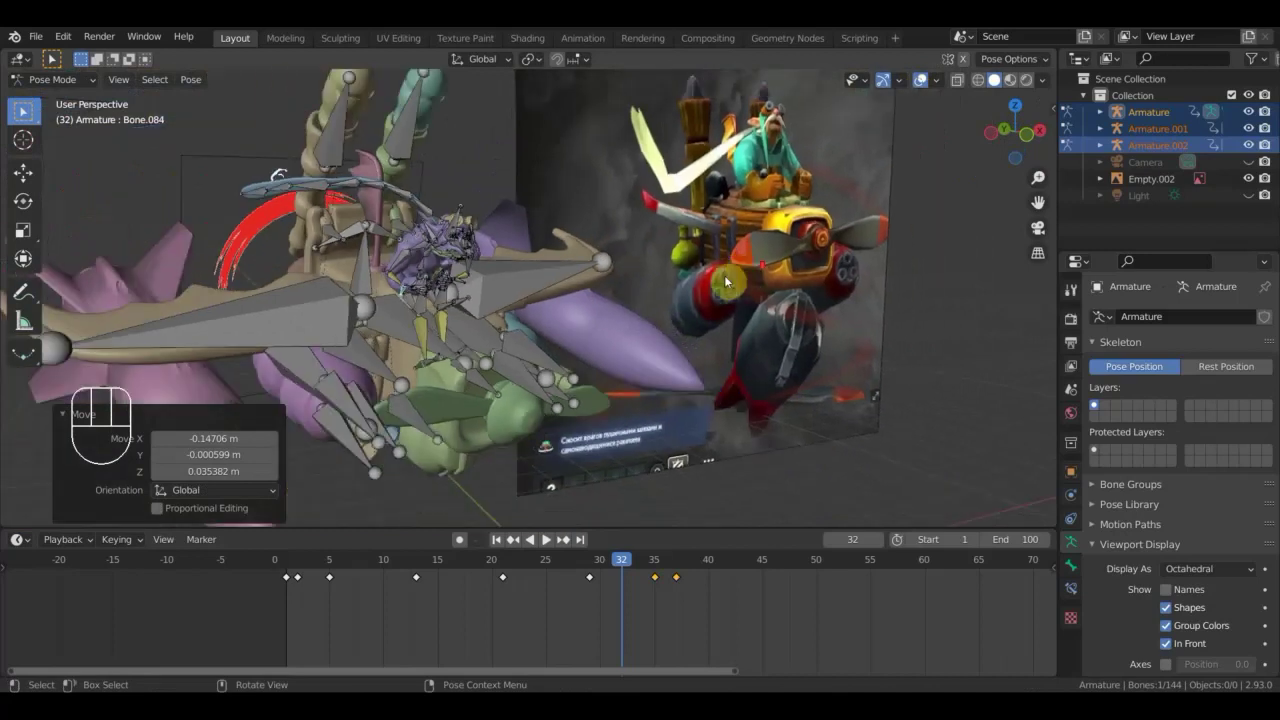
pyautogui.scroll(3)
pyautogui.moveTo(779, 291); pyautogui.dragTo(789, 285)
pyautogui.moveTo(564, 303); pyautogui.dragTo(441, 247)
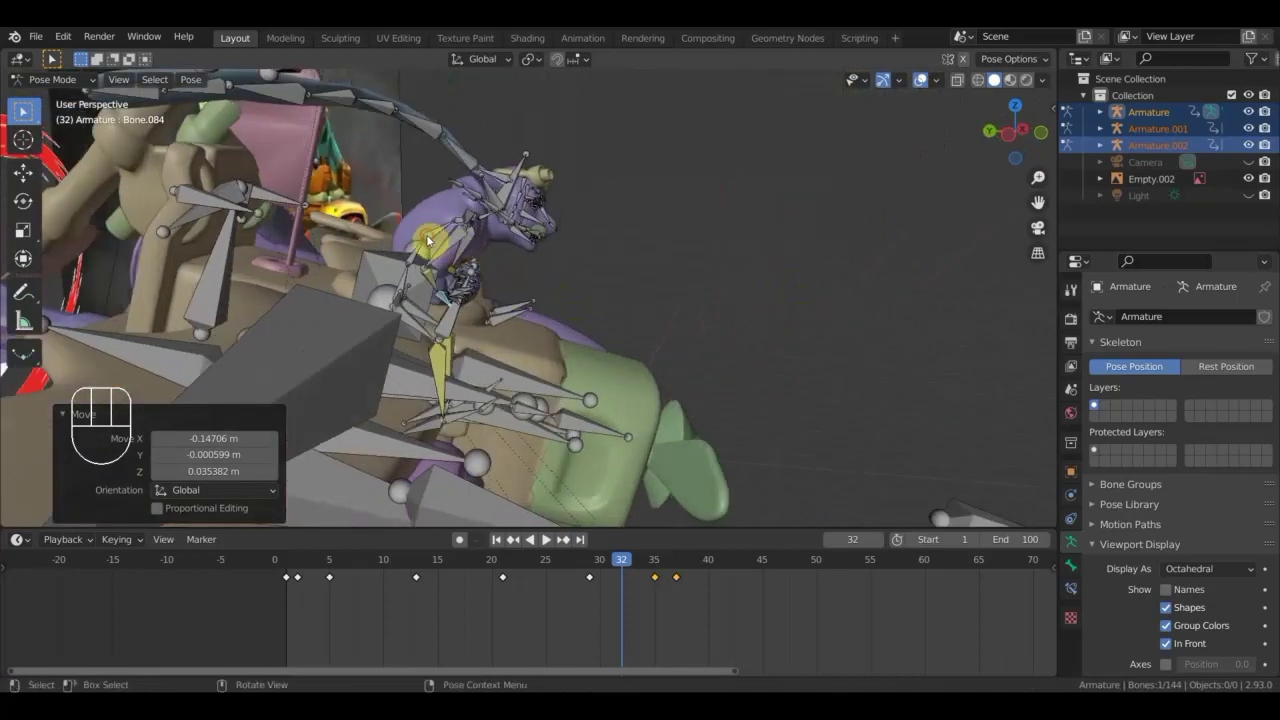
pyautogui.press('r')
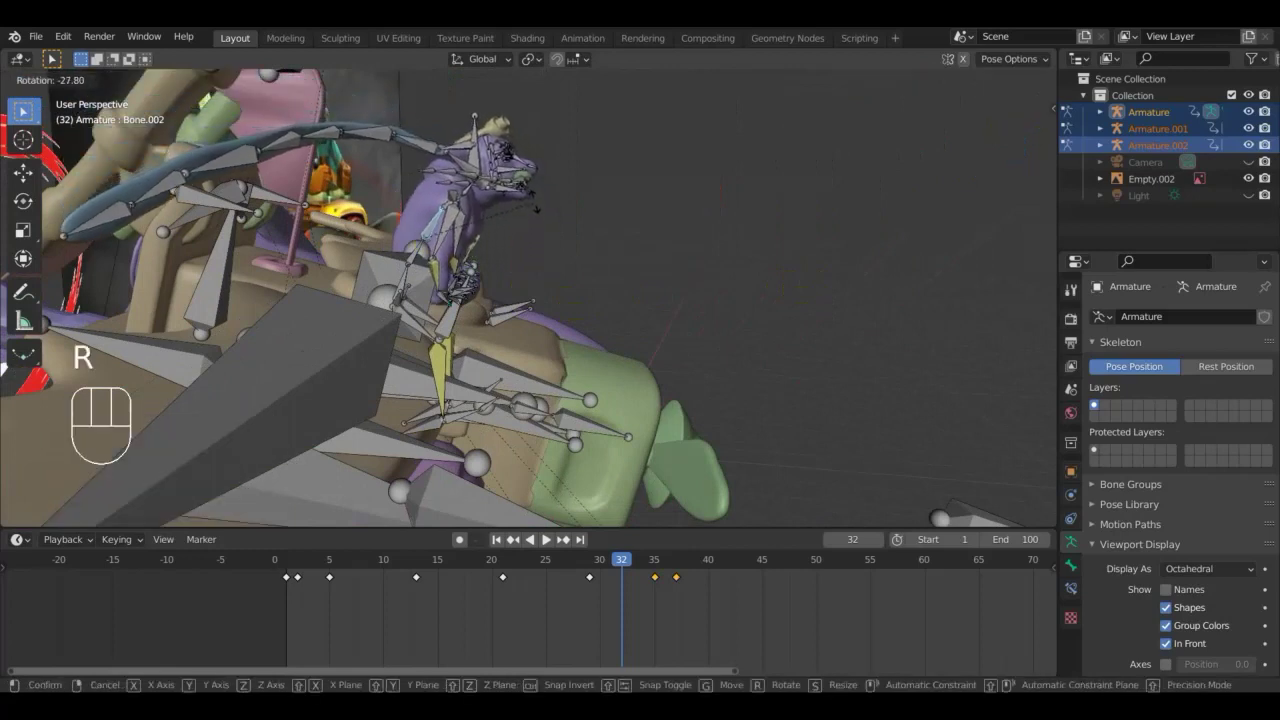
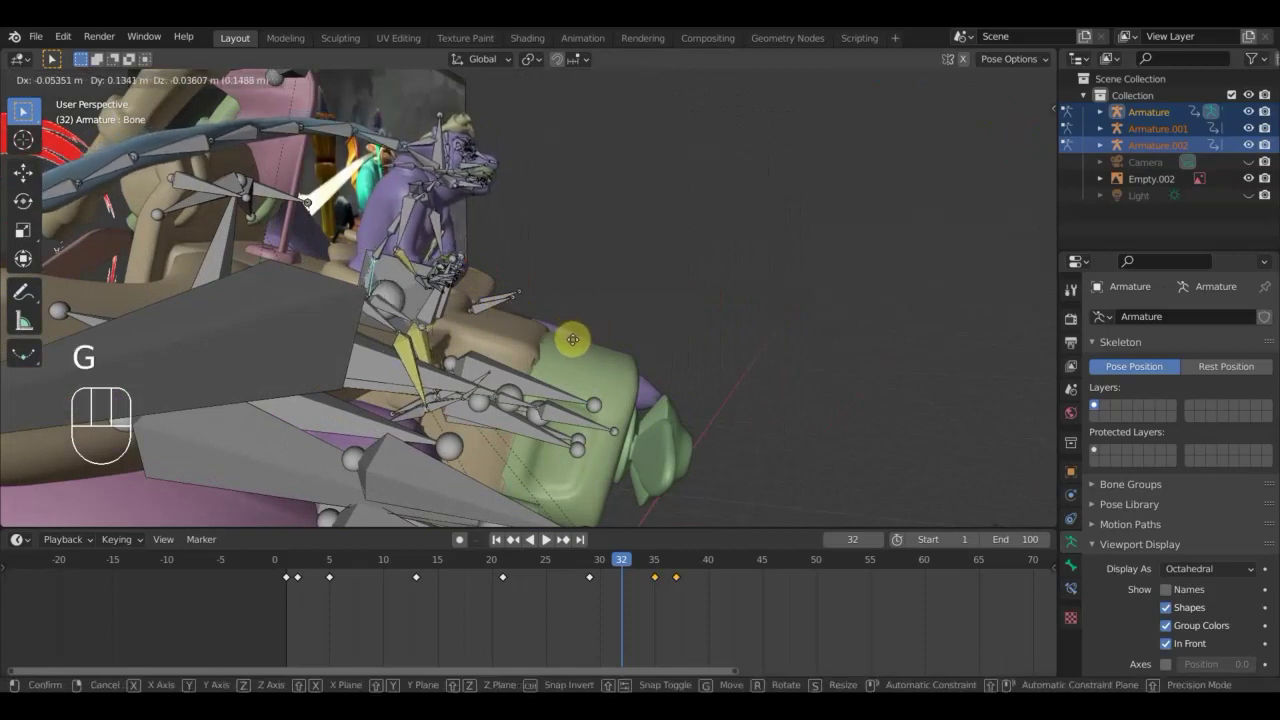
pyautogui.click(574, 347)
# Rotate Bone.041 and begin turning Bone.044 so the arms match the reference.
pyautogui.moveTo(569, 347); pyautogui.dragTo(467, 355)
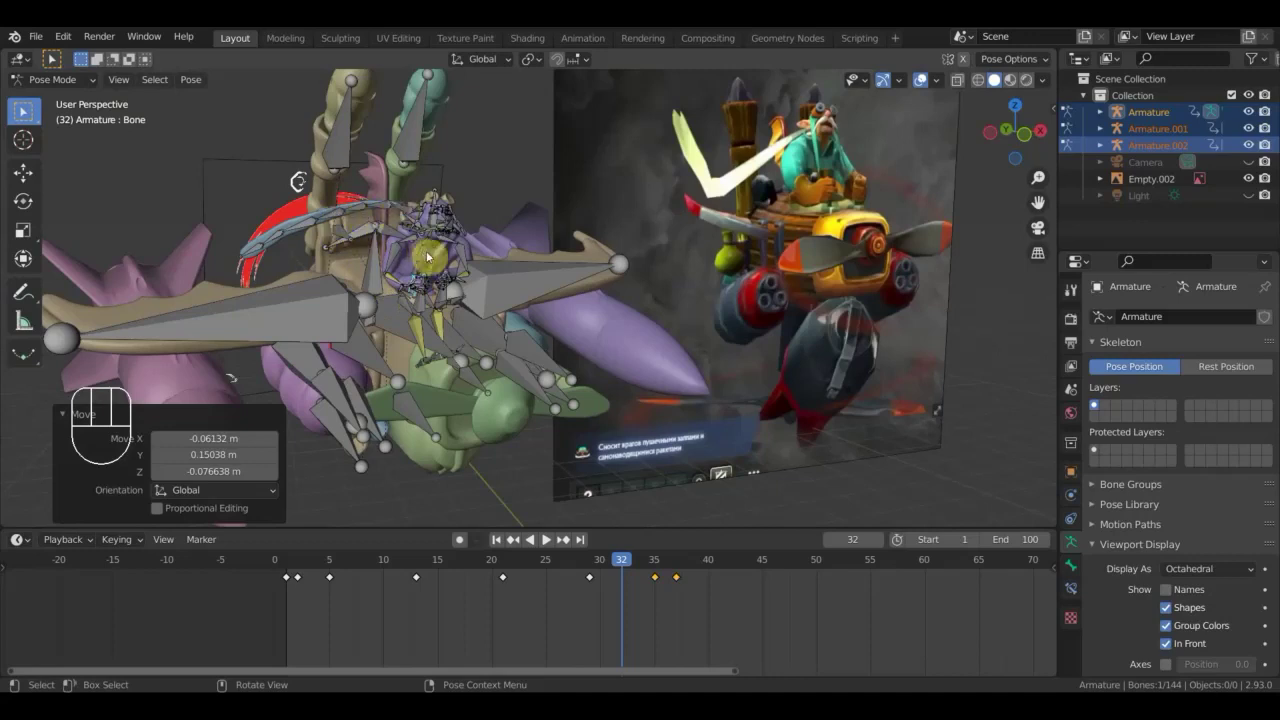
pyautogui.press('r')
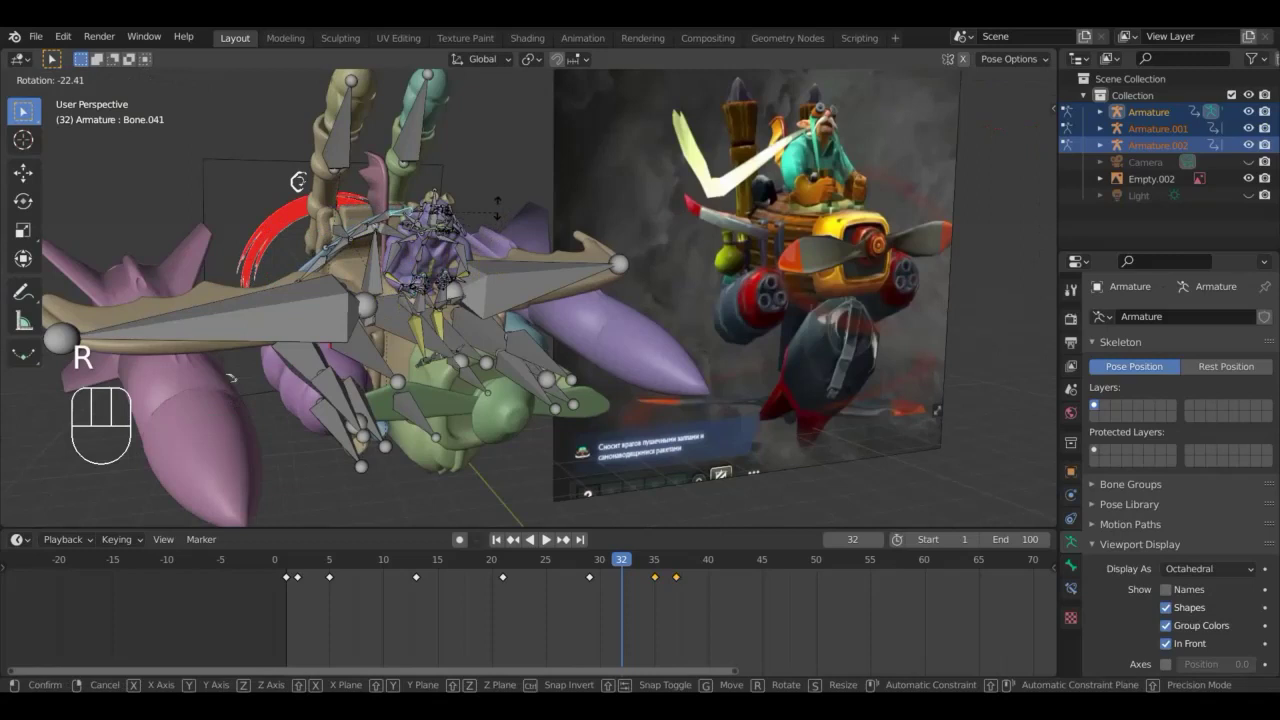
pyautogui.click(481, 204)
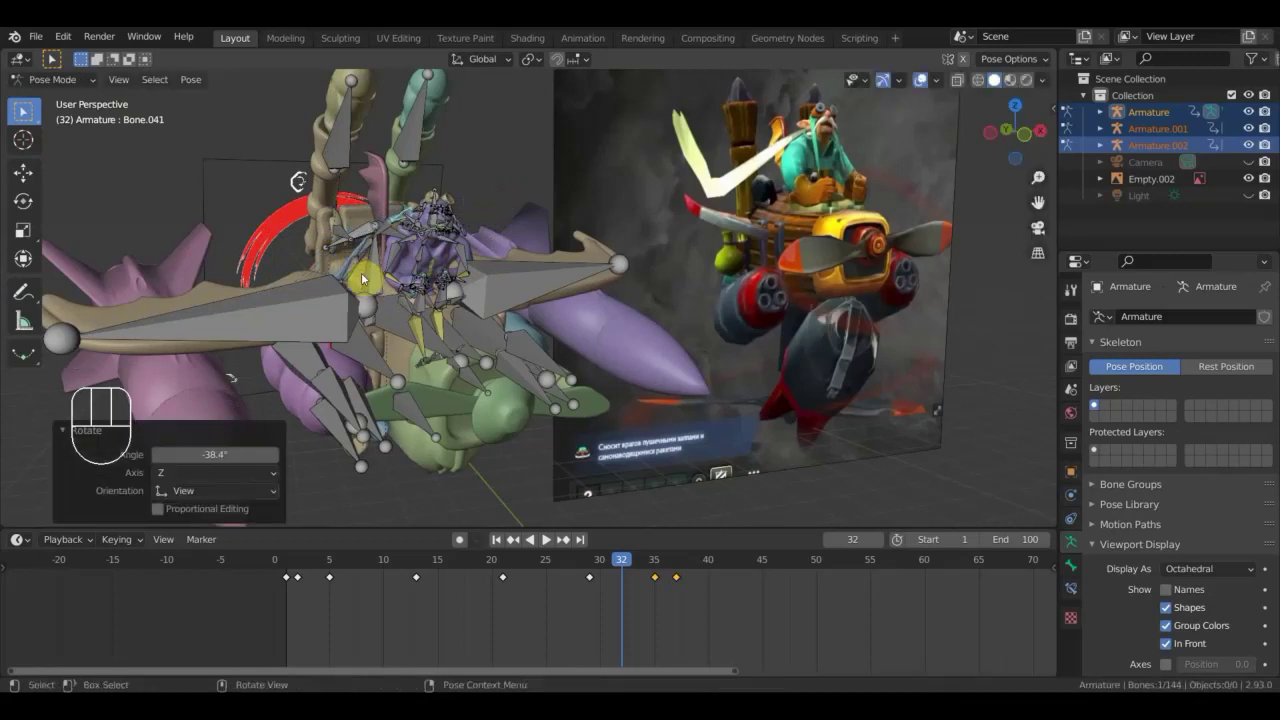
pyautogui.press('r')
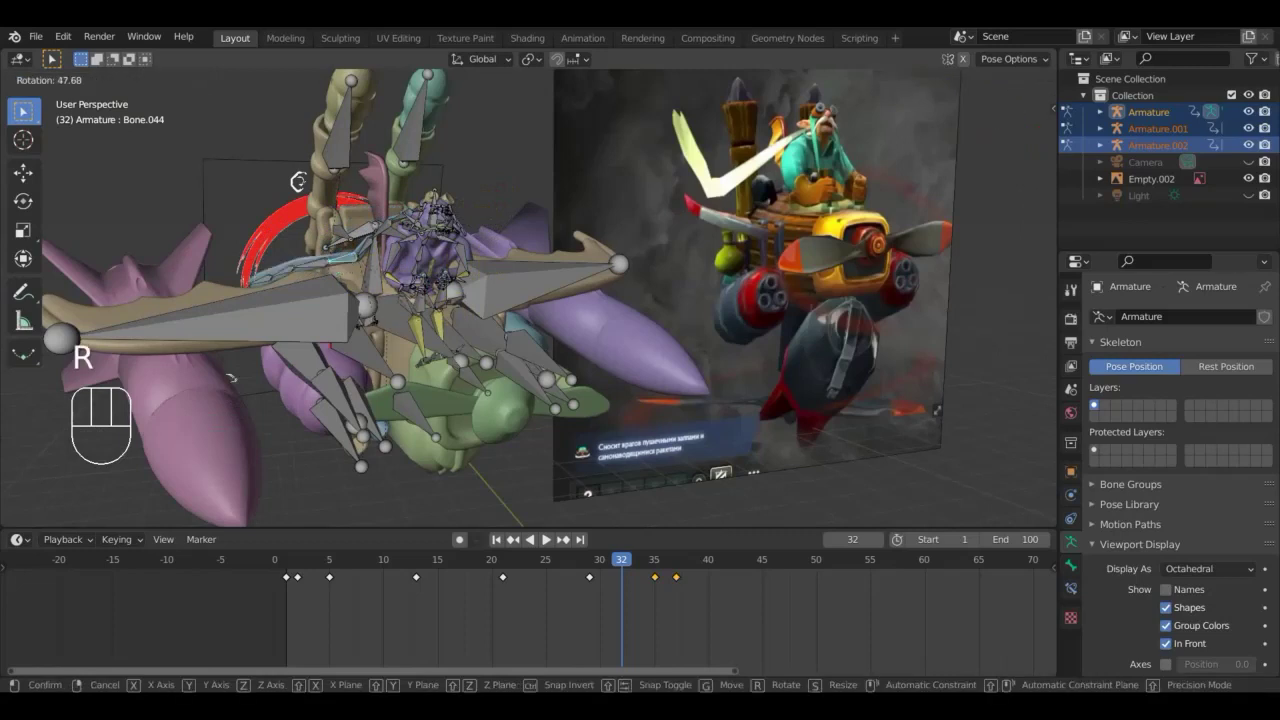
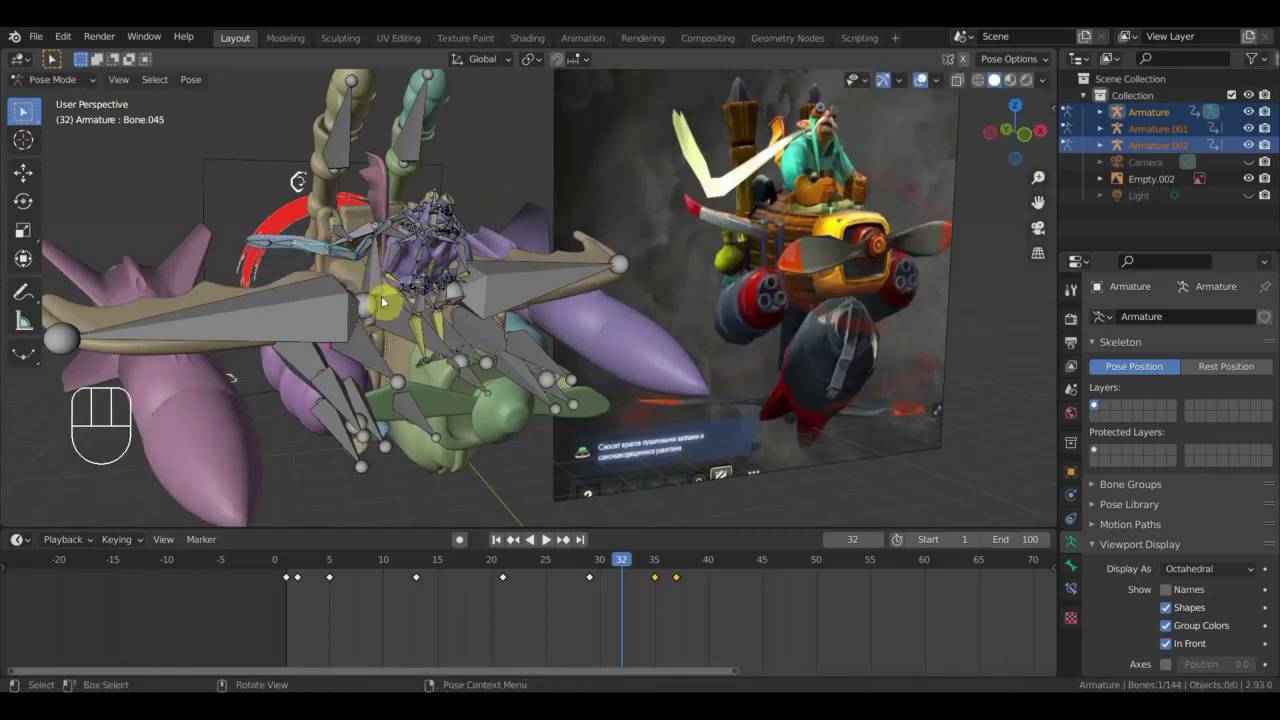
# Key the whole pilot pose, then scrub the playhead between frames 32 and 35.
pyautogui.press('r')
pyautogui.click(353, 321)
pyautogui.press('a')
pyautogui.press('i')
pyautogui.moveTo(613, 561); pyautogui.dragTo(655, 594)
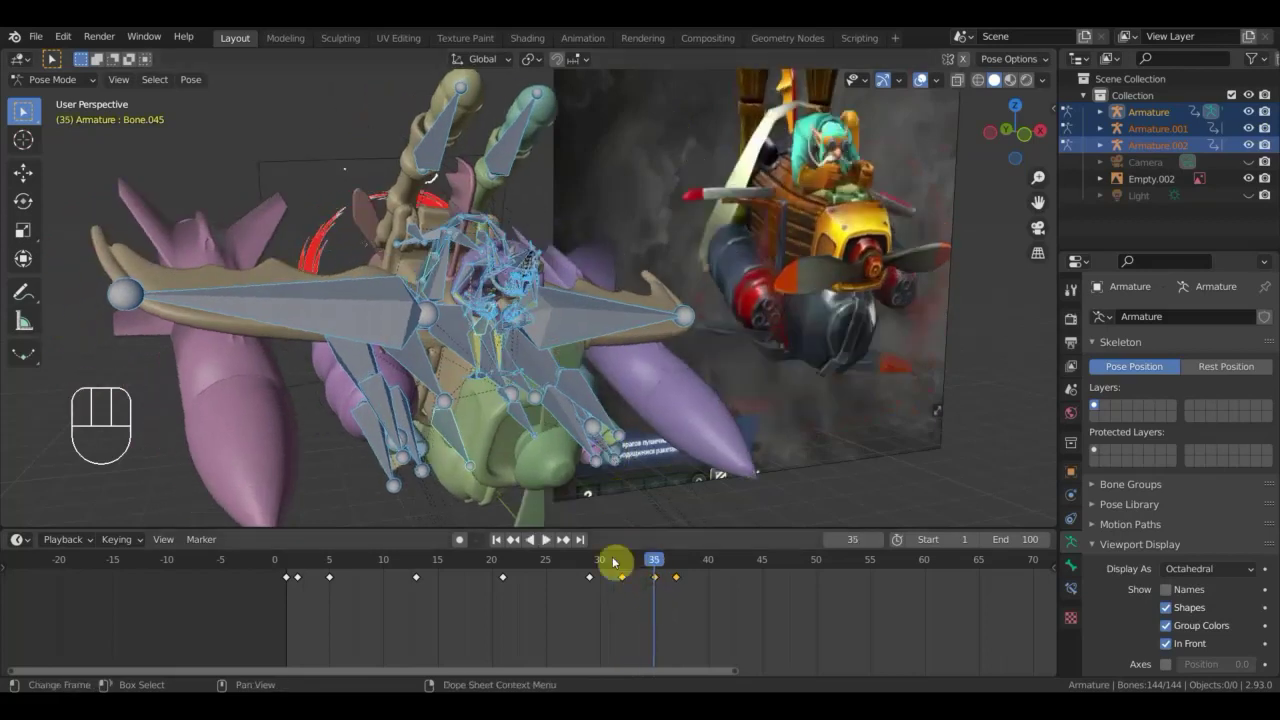
pyautogui.click(625, 566)
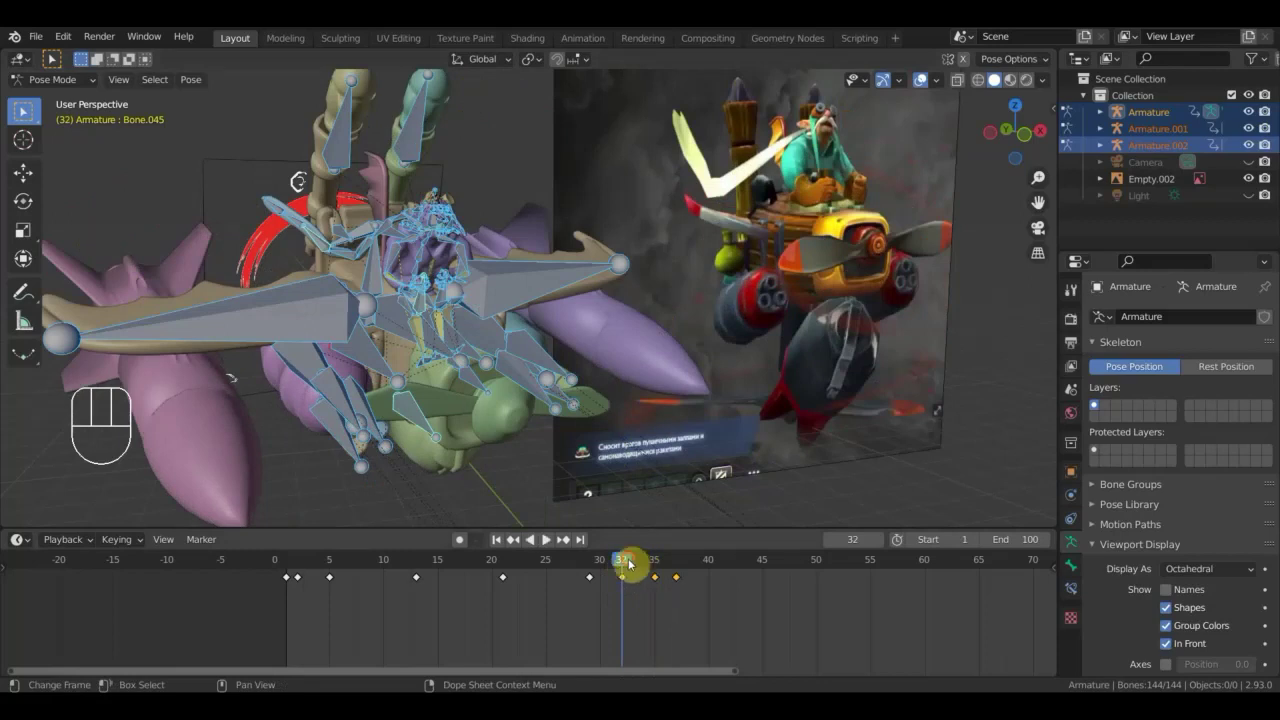
# Reposition the stray bone and key Location & Rotation for all bones at frame 35.
pyautogui.moveTo(645, 565); pyautogui.dragTo(645, 557)
pyautogui.moveTo(589, 463); pyautogui.dragTo(535, 429)
pyautogui.press('r')
pyautogui.click(694, 403)
pyautogui.moveTo(731, 433); pyautogui.dragTo(850, 433)
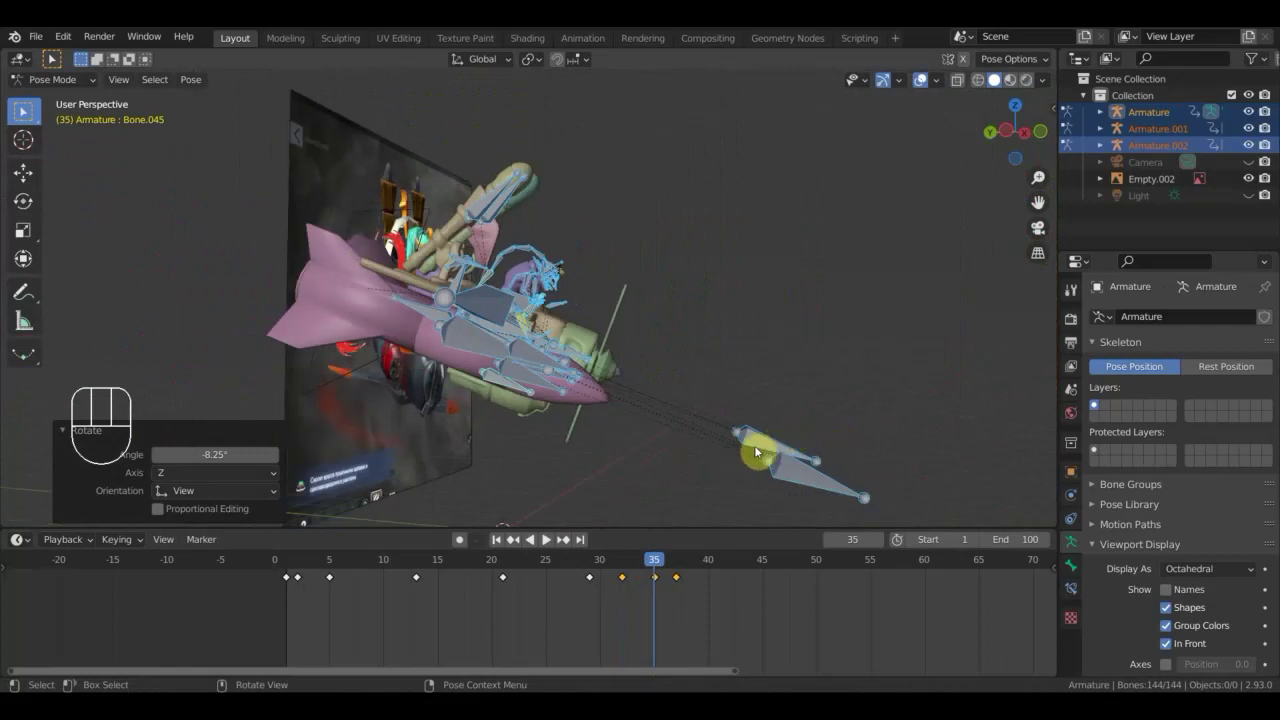
pyautogui.press('g')
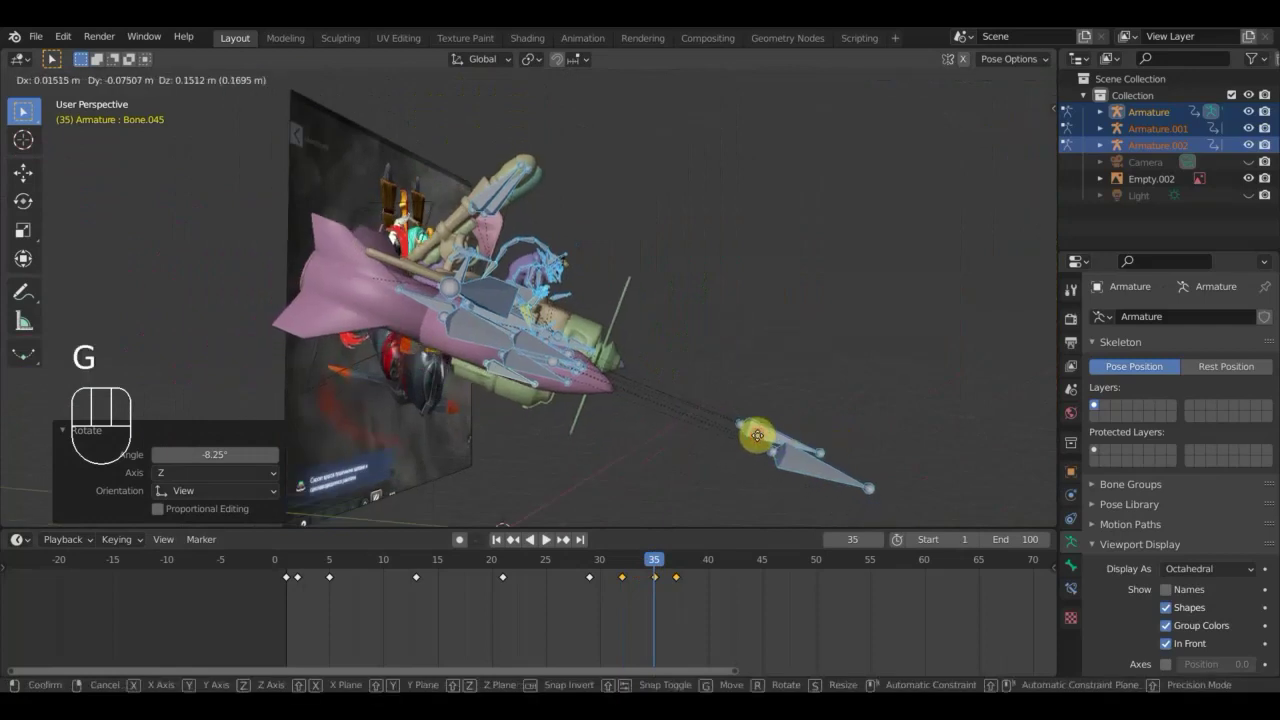
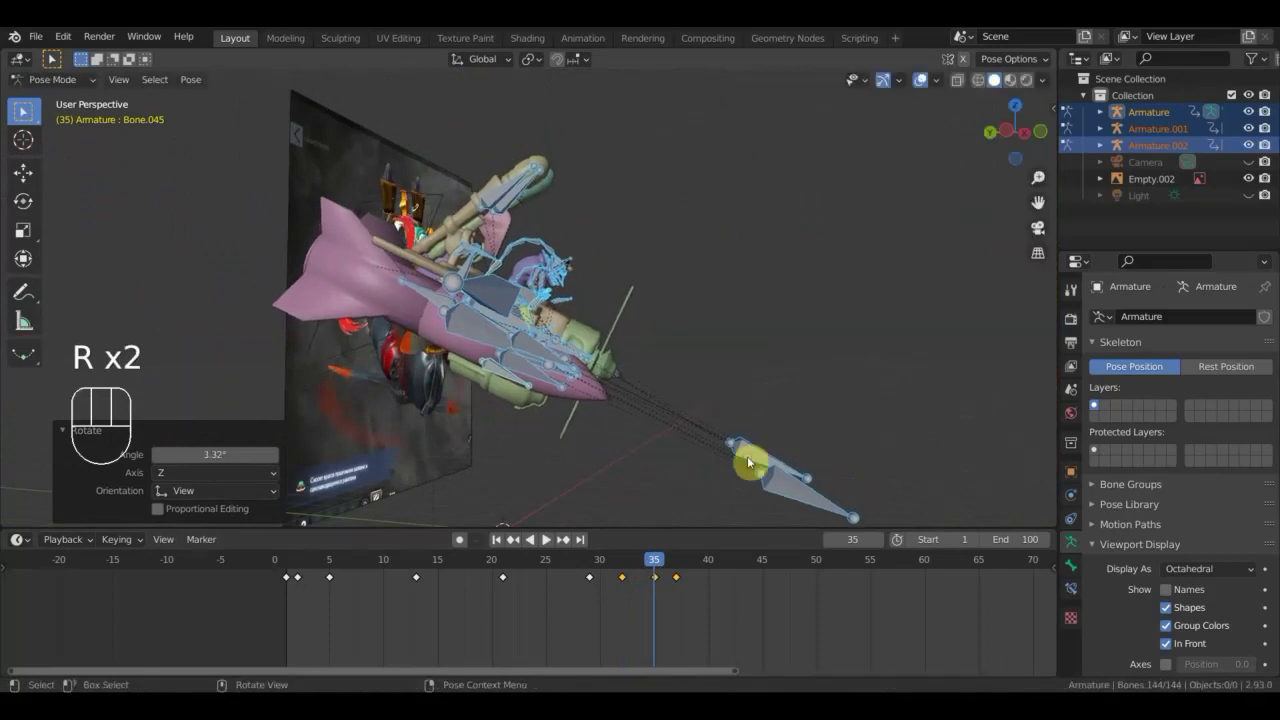
pyautogui.press('a')
pyautogui.press('i')
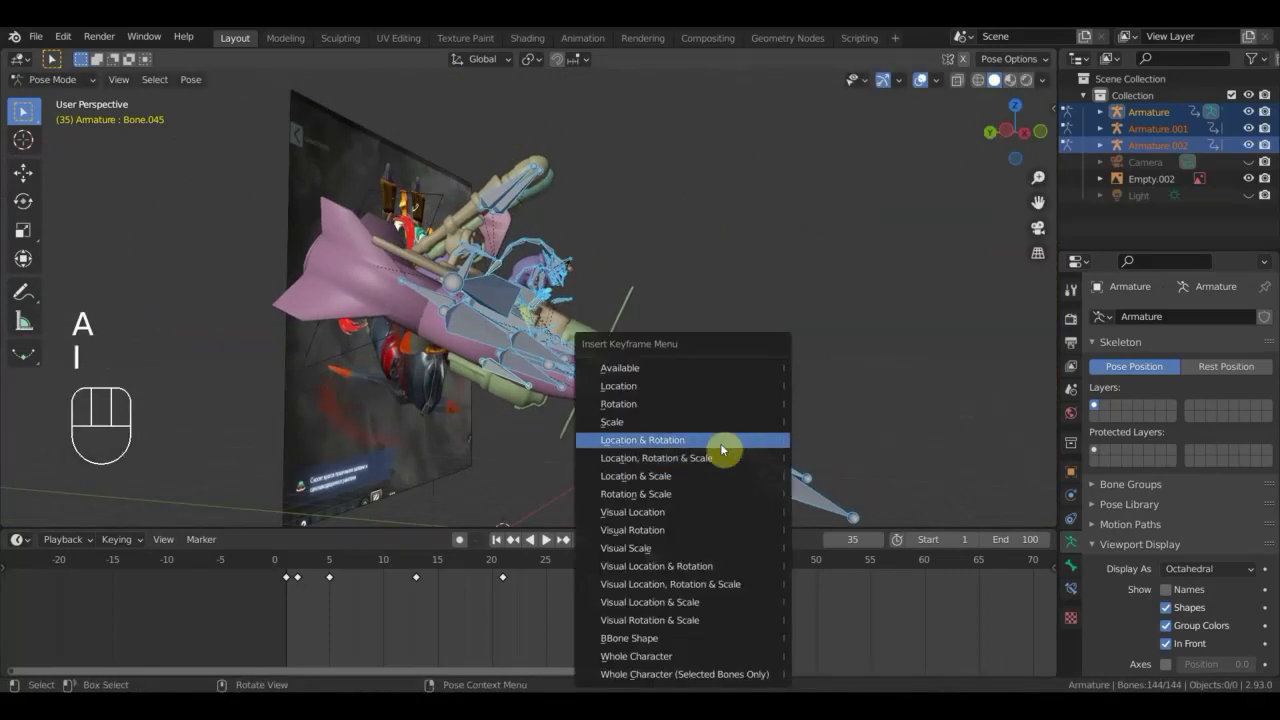
# Advance to frame 37 and compare the aircraft with the reference video.
pyautogui.moveTo(665, 566); pyautogui.dragTo(724, 469)
pyautogui.moveTo(724, 454); pyautogui.dragTo(628, 459)
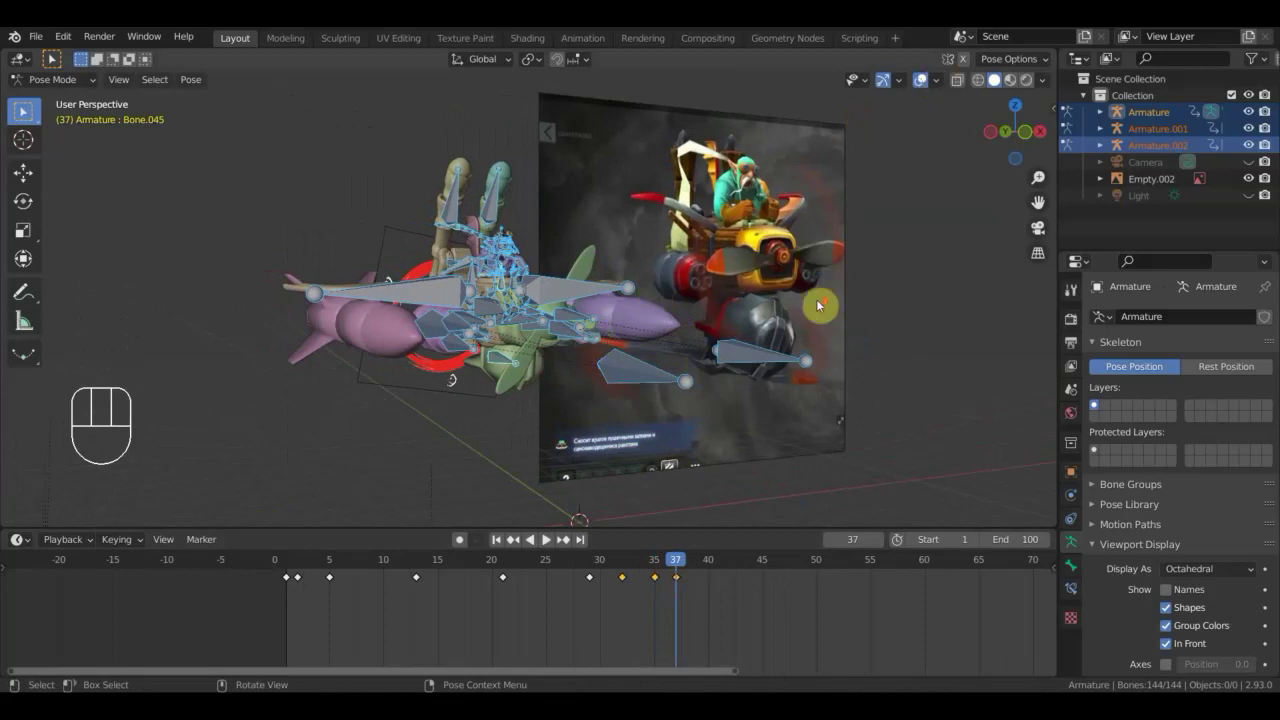
pyautogui.moveTo(801, 307); pyautogui.dragTo(812, 330)
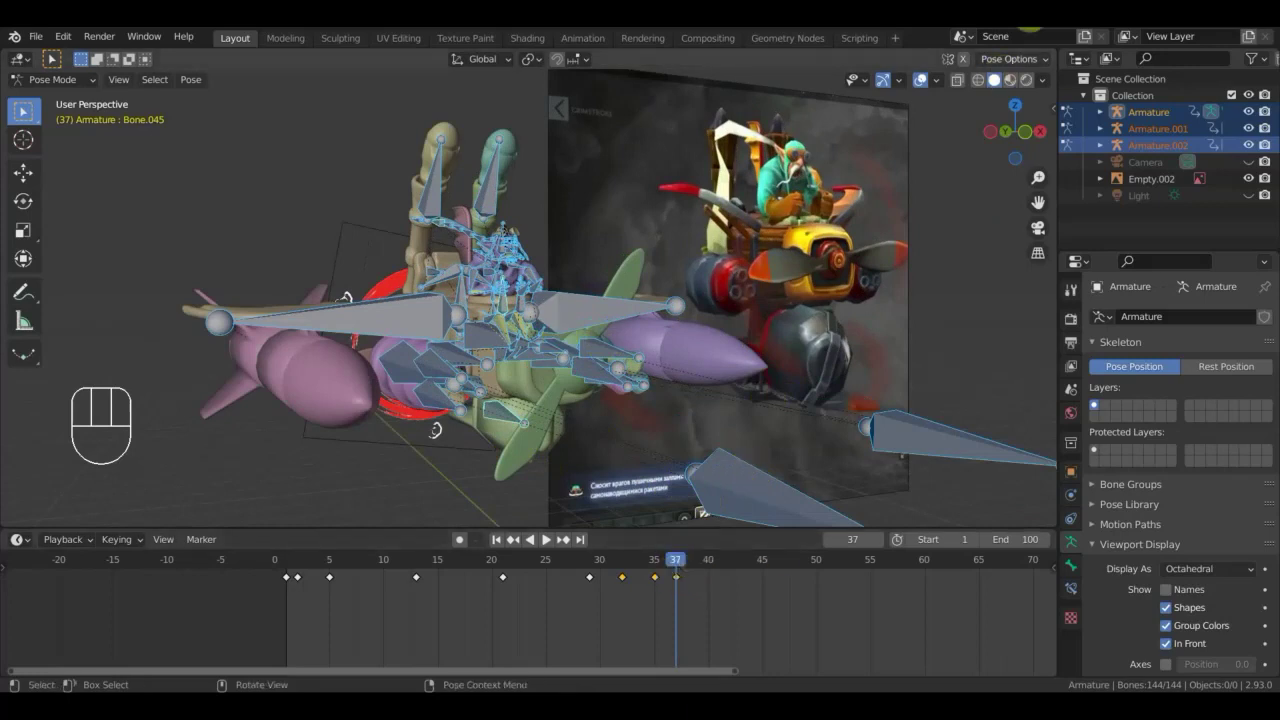
# Scrub the timeline forward to frame 42, toggling the overlay display along the way.
pyautogui.click(923, 85)
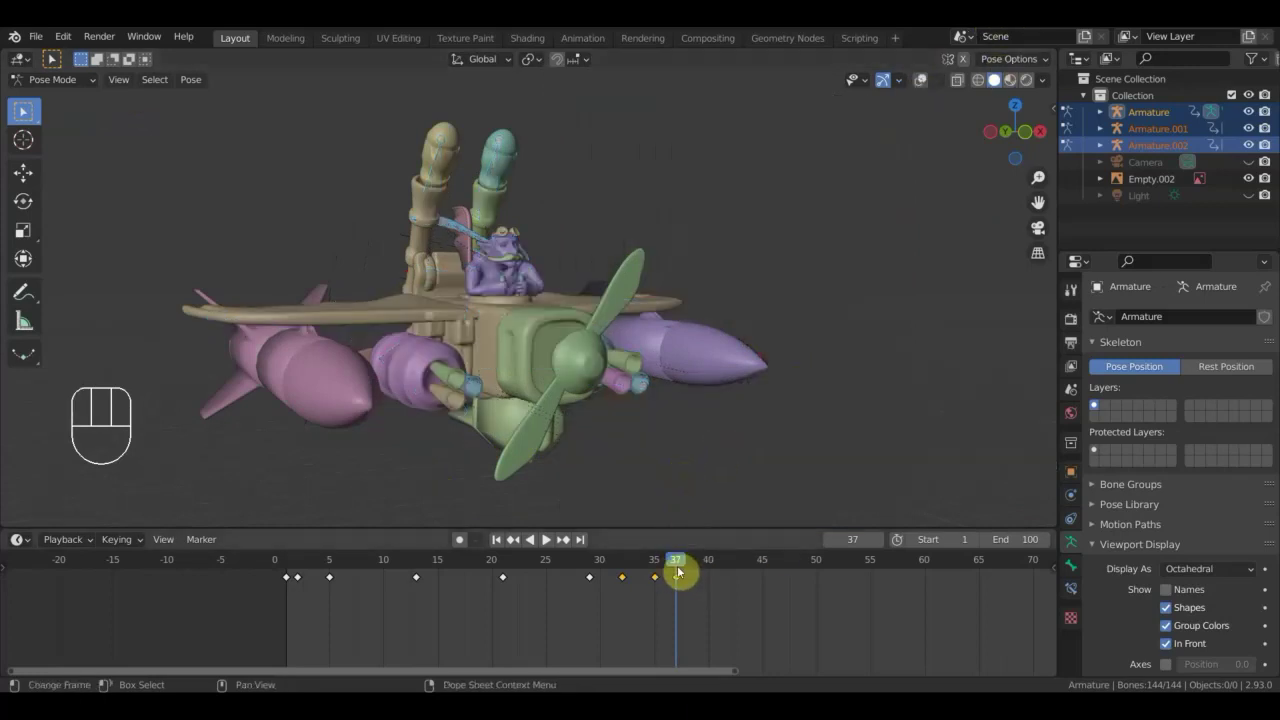
pyautogui.moveTo(664, 566); pyautogui.dragTo(715, 594)
pyautogui.click(927, 82)
pyautogui.middleClick(492, 383)
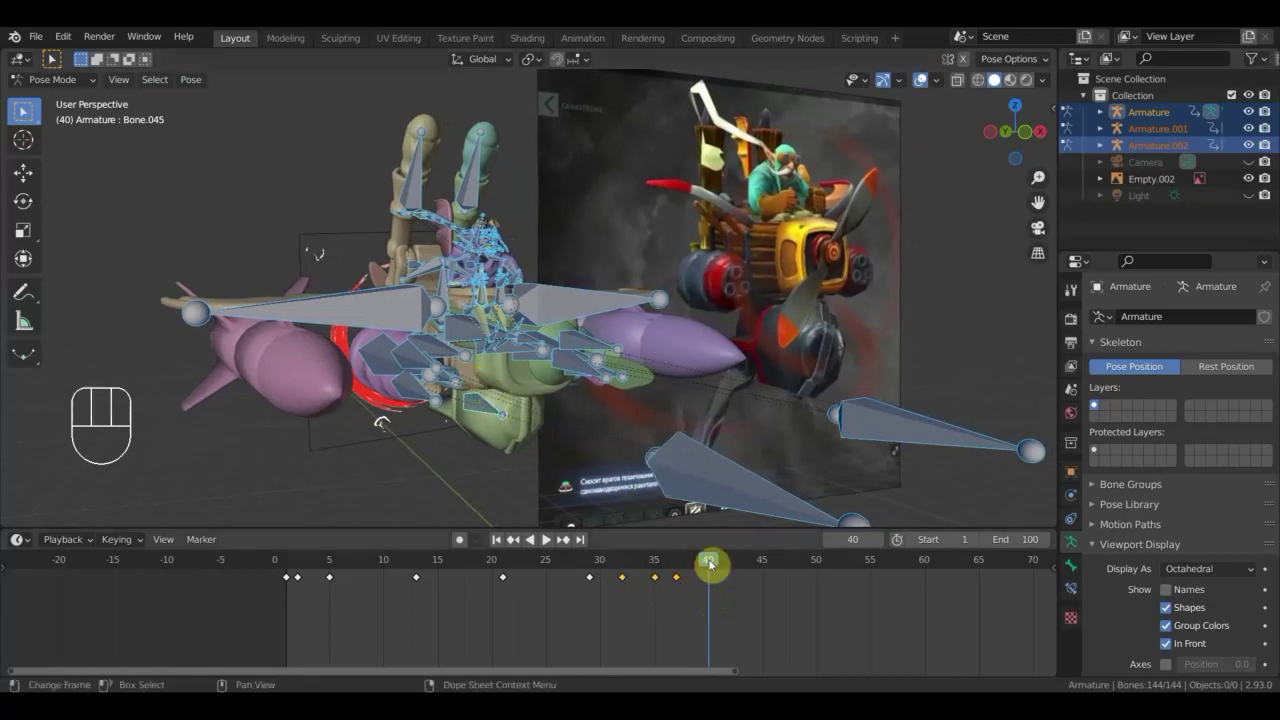
pyautogui.moveTo(697, 565); pyautogui.dragTo(724, 538)
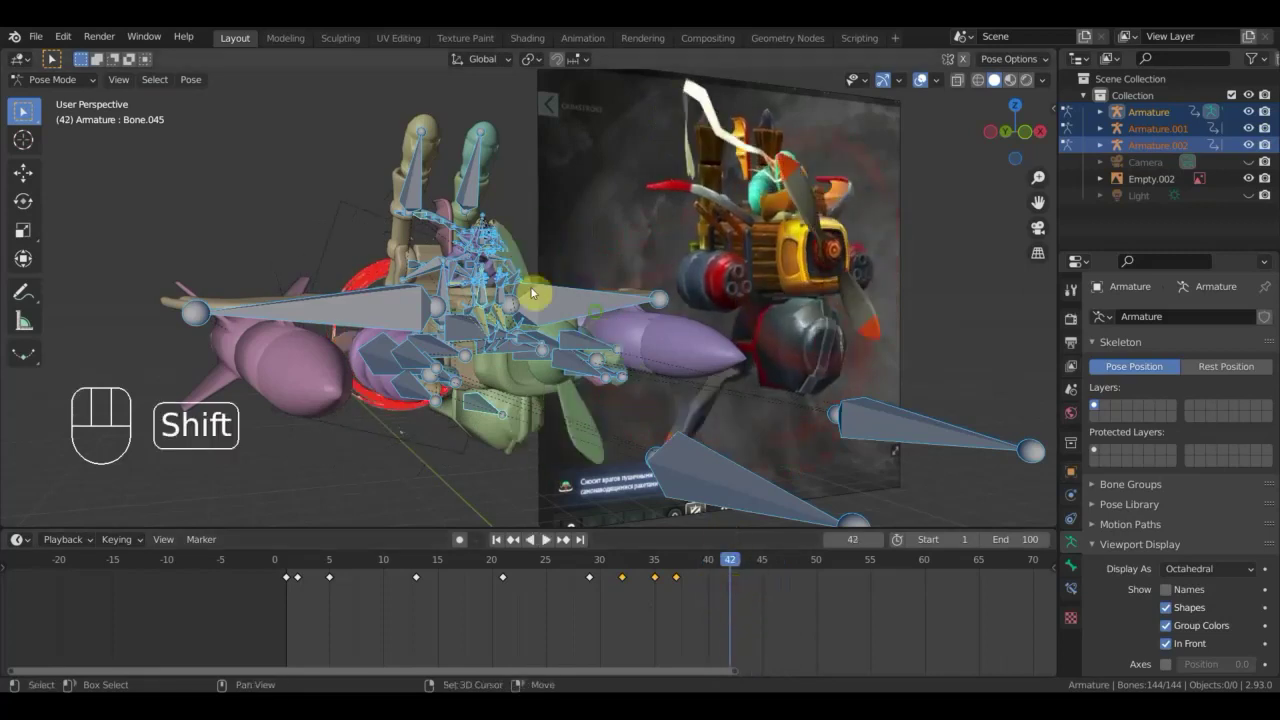
# Select a bone of the pilot's own rig and bring the view round to face the pilot.
pyautogui.moveTo(615, 322); pyautogui.dragTo(656, 331)
pyautogui.moveTo(711, 340); pyautogui.dragTo(785, 341)
pyautogui.moveTo(470, 282); pyautogui.dragTo(485, 278)
pyautogui.click(485, 278)
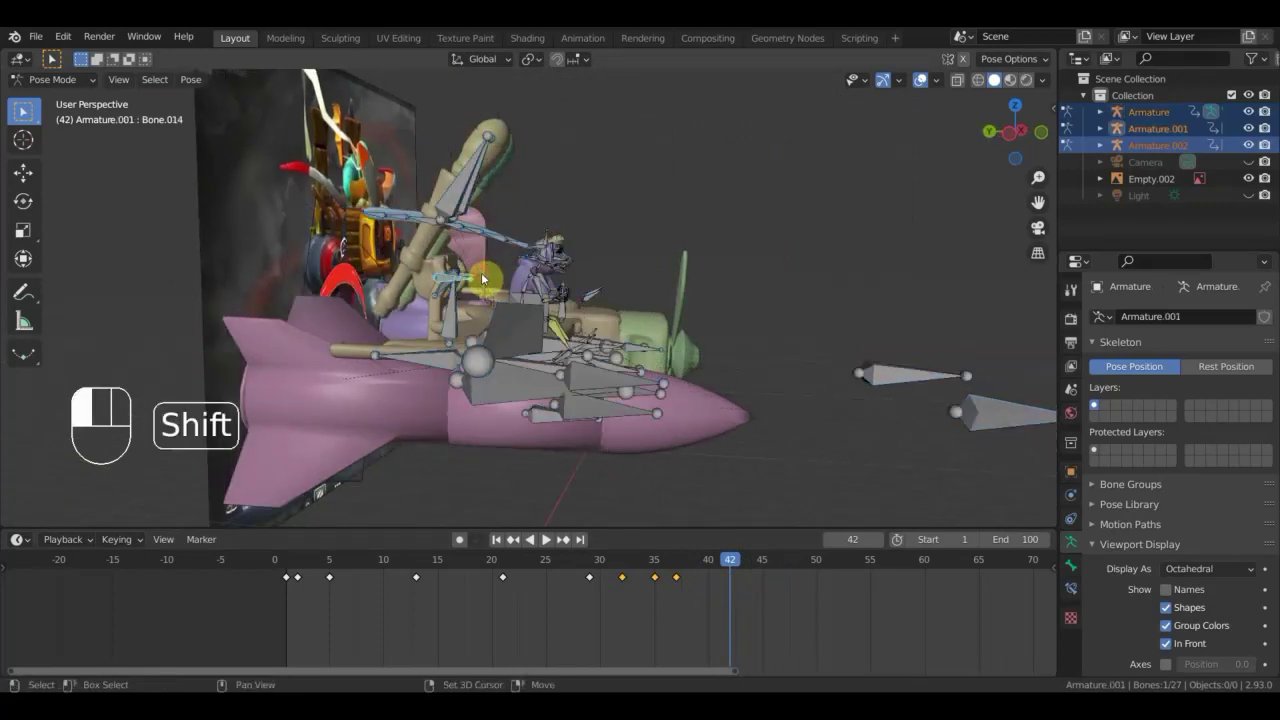
pyautogui.press('KP_7')
pyautogui.moveTo(505, 266); pyautogui.dragTo(323, 111)
pyautogui.middleClick(293, 112)
pyautogui.moveTo(468, 185); pyautogui.dragTo(445, 178)
# Test-rotate and pick through pilot bones until Bone.015 of Armature.001 is active.
pyautogui.press('r')
pyautogui.click(802, 296)
pyautogui.moveTo(732, 288); pyautogui.dragTo(936, 308)
pyautogui.press('r')
pyautogui.click(852, 338)
# Show the Transform sidebar and lock two rotation channels of the pilot bone.
pyautogui.press('n')
pyautogui.click(1053, 116)
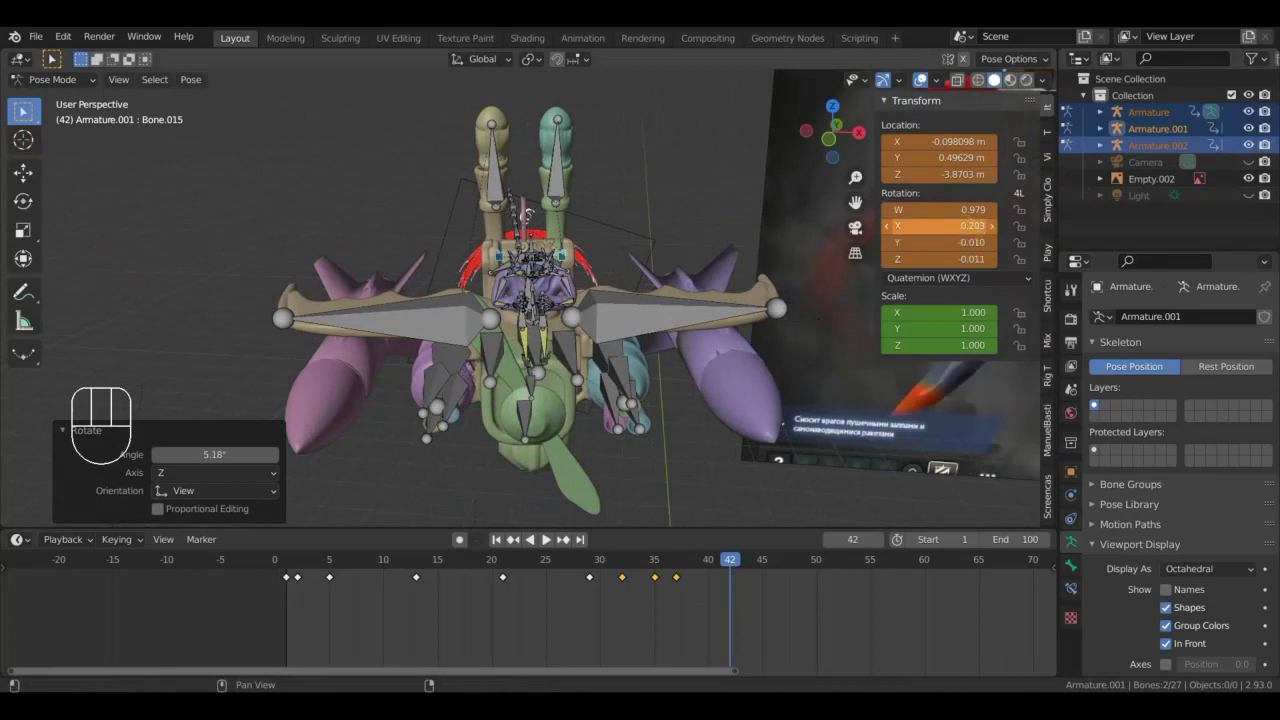
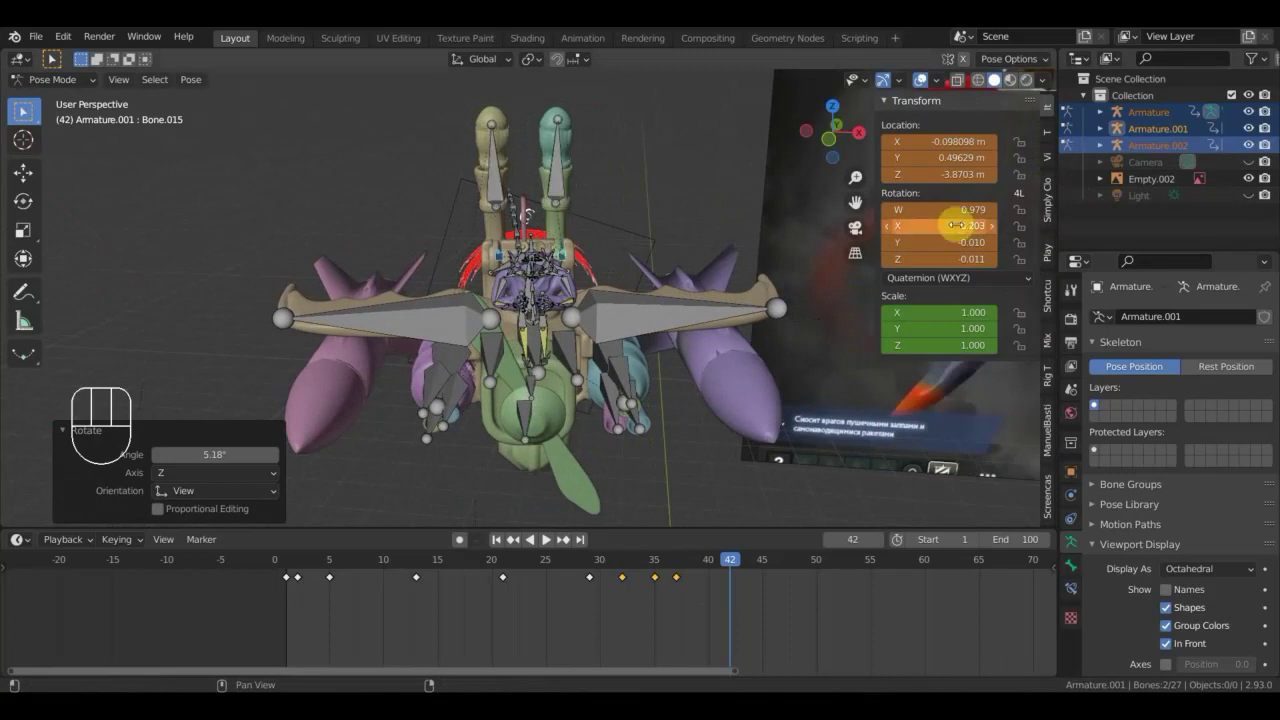
pyautogui.press('ctrl+z')
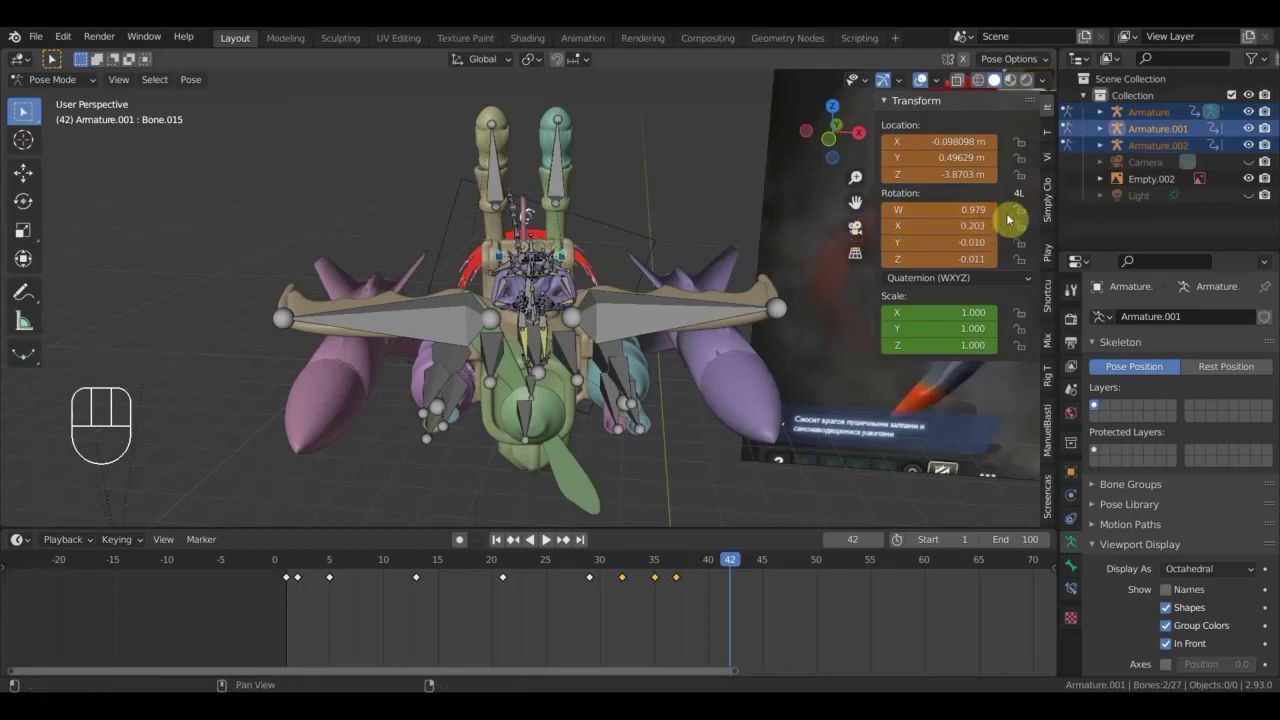
pyautogui.click(1020, 214)
pyautogui.click(1029, 248)
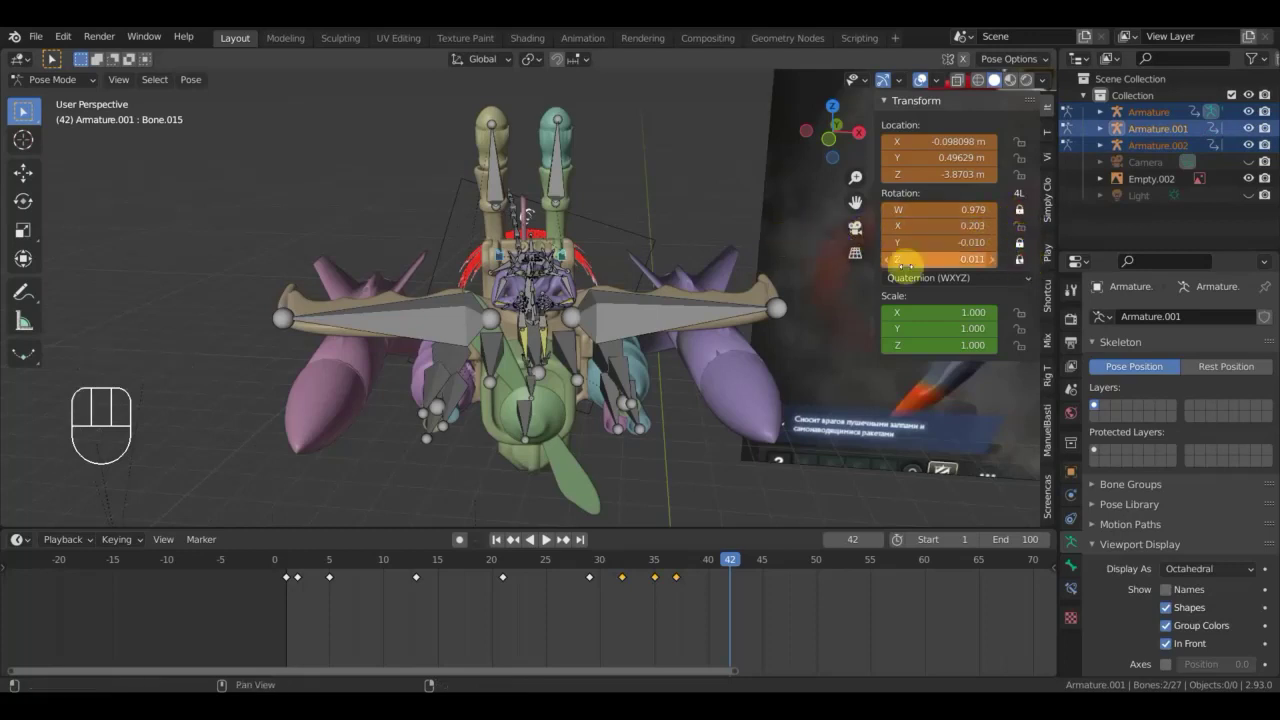
# Select Bone.014, parent it with Keep Offset in Edit Mode, and inspect the bone roll.
pyautogui.click(499, 191)
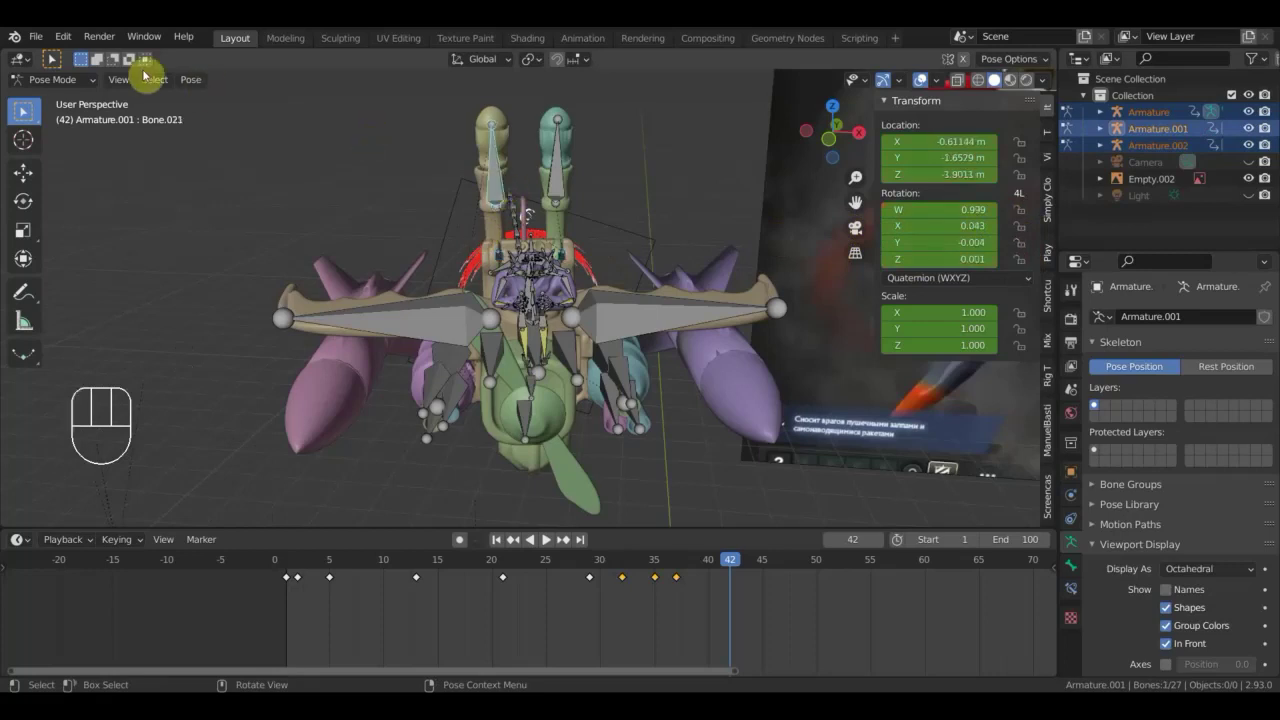
pyautogui.moveTo(68, 89); pyautogui.dragTo(76, 119)
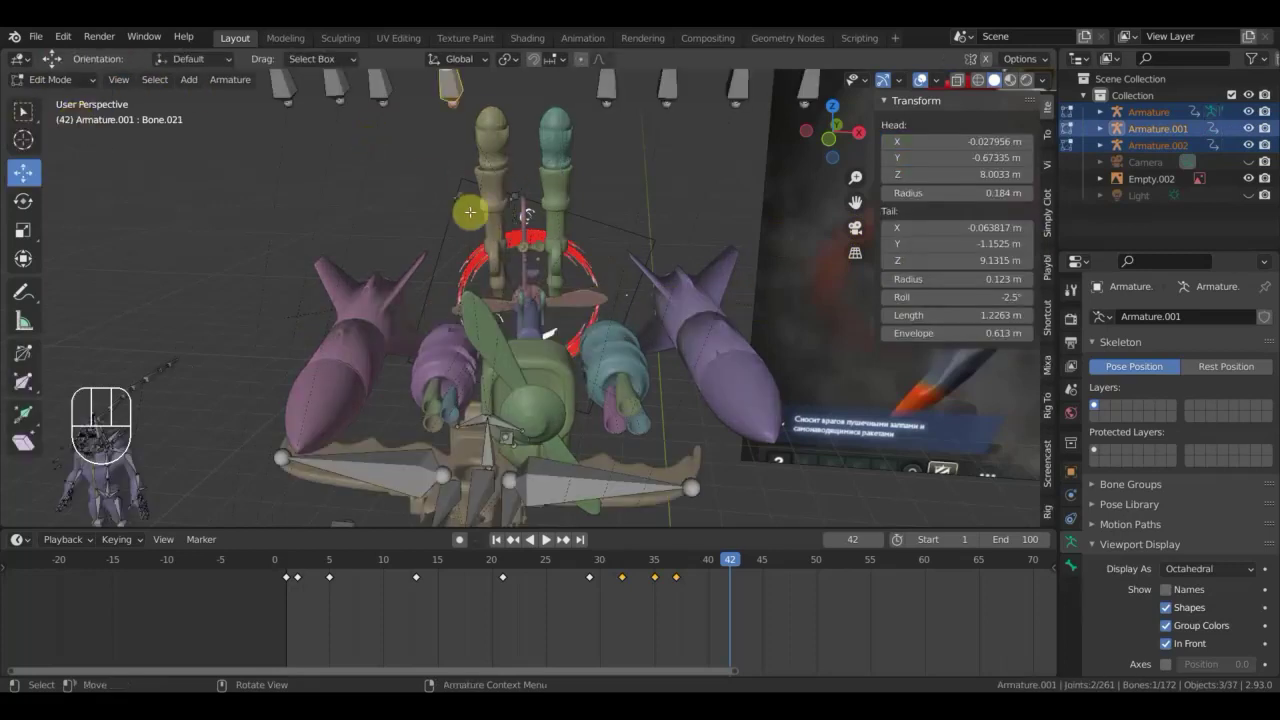
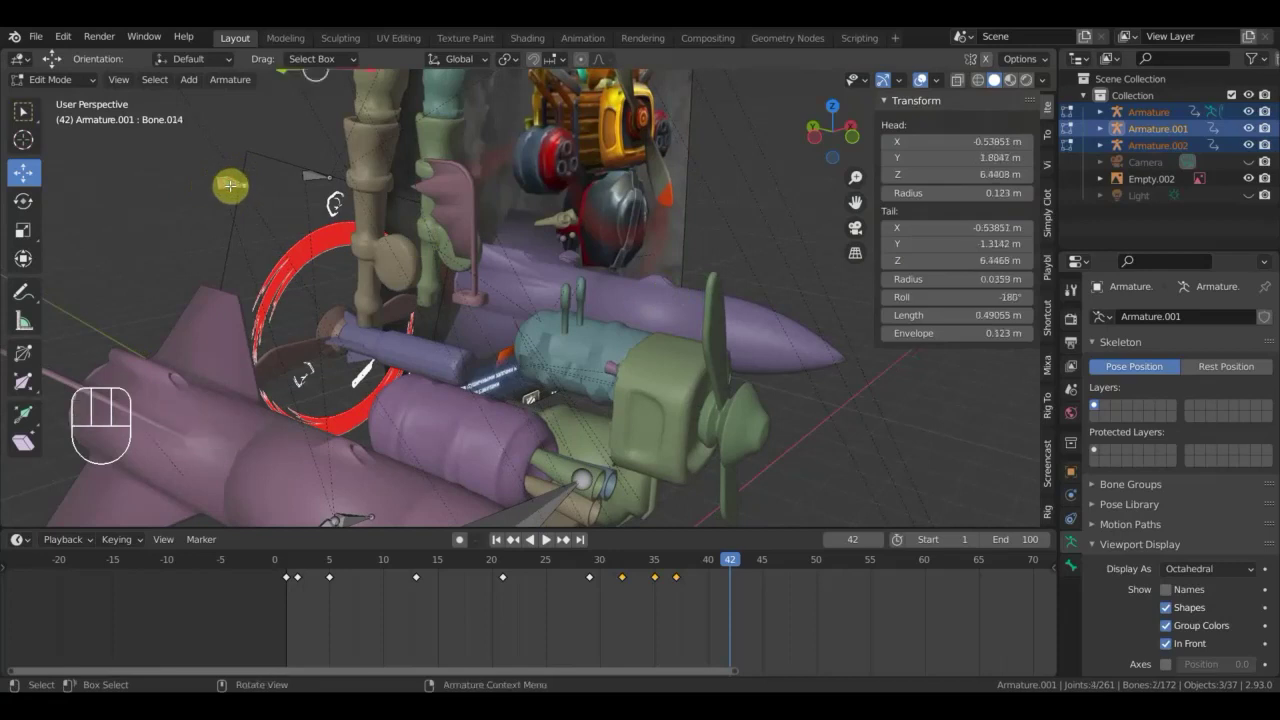
pyautogui.press('ctrl+p')
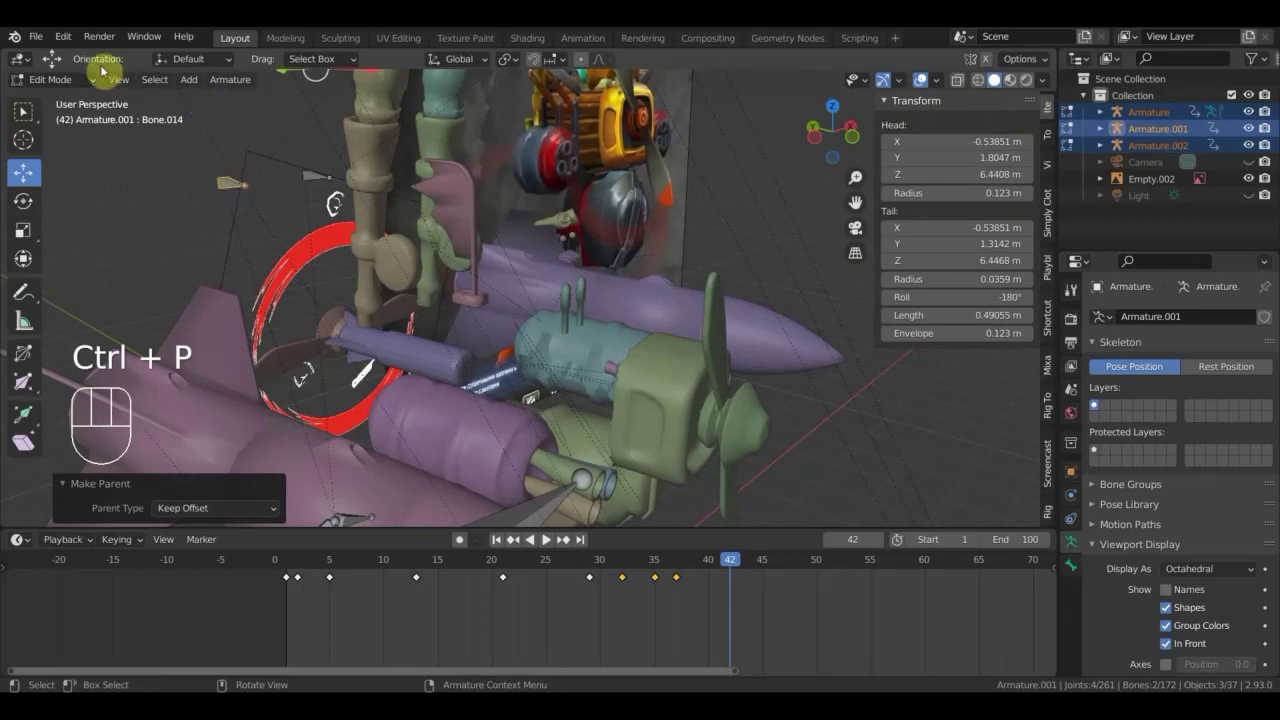
pyautogui.moveTo(67, 79); pyautogui.dragTo(87, 140)
pyautogui.moveTo(403, 210); pyautogui.dragTo(253, 184)
pyautogui.middleClick(369, 183)
pyautogui.moveTo(469, 278); pyautogui.dragTo(467, 271)
pyautogui.moveTo(430, 273); pyautogui.dragTo(461, 281)
# Test the bone's swing with a rotation, then undo back to zero and return to Pose Mode.
pyautogui.moveTo(483, 279); pyautogui.dragTo(560, 271)
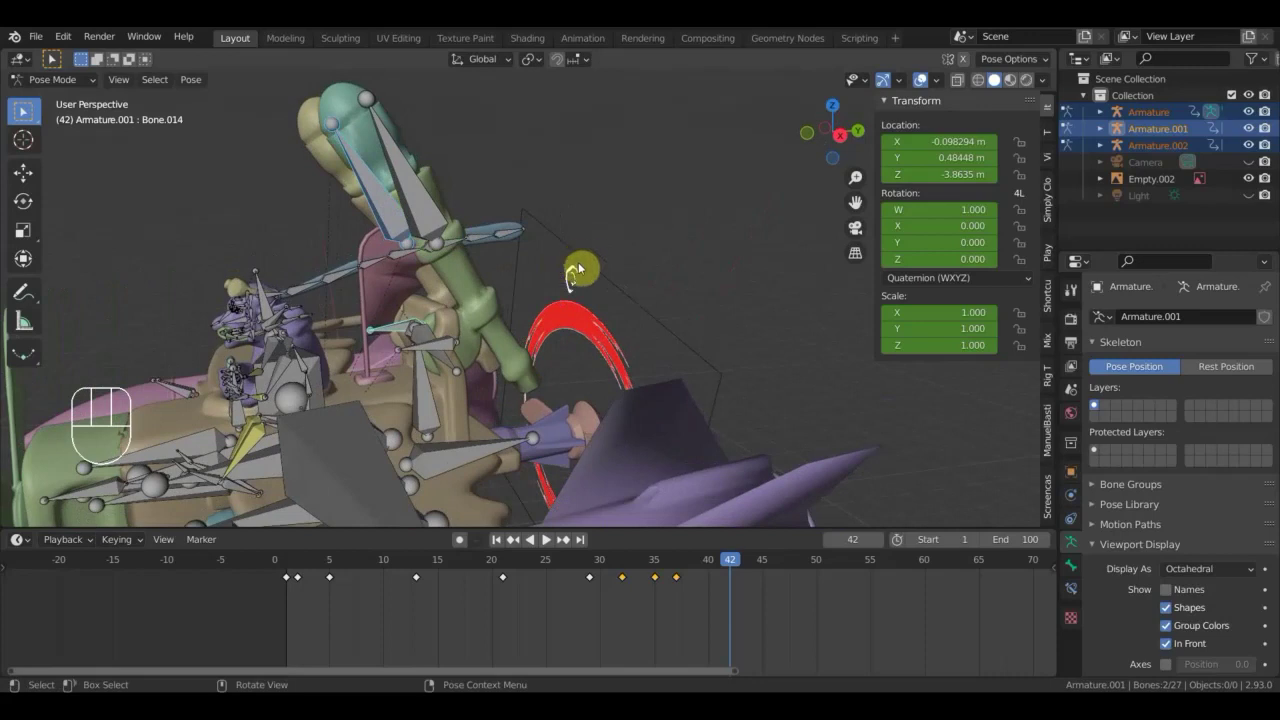
pyautogui.press('r')
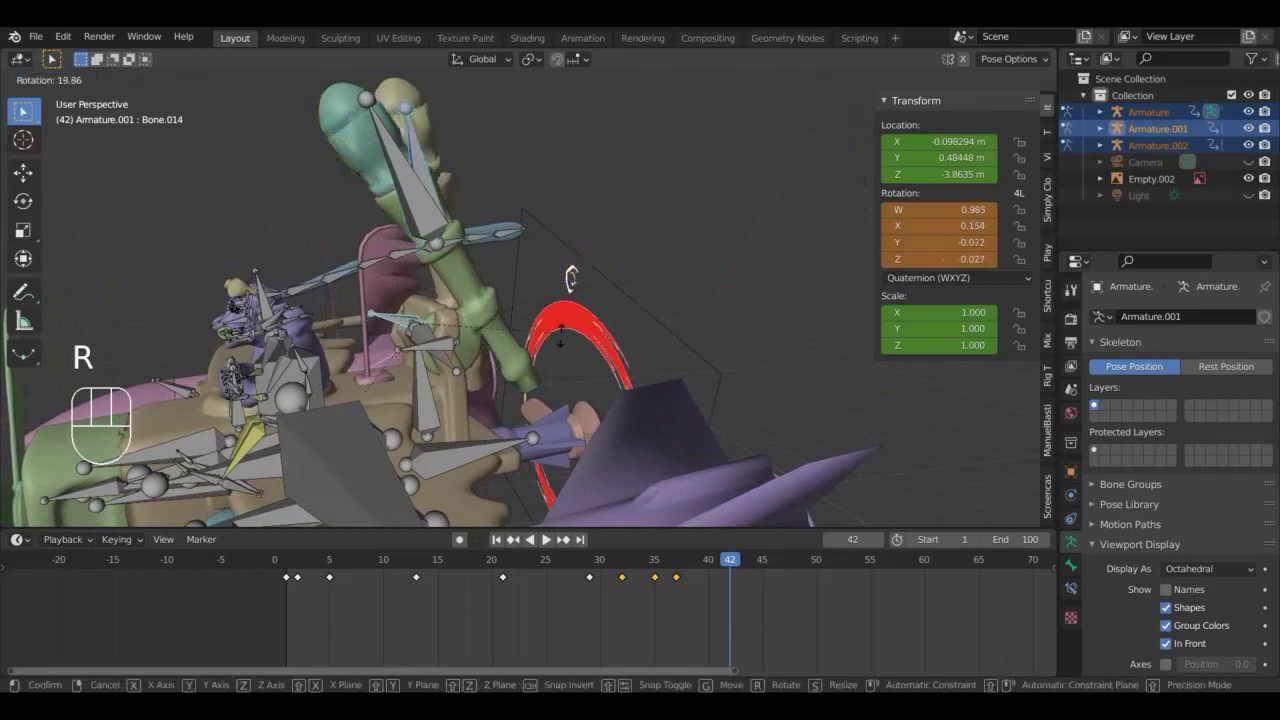
pyautogui.moveTo(657, 334); pyautogui.dragTo(700, 331)
pyautogui.moveTo(704, 331); pyautogui.dragTo(720, 334)
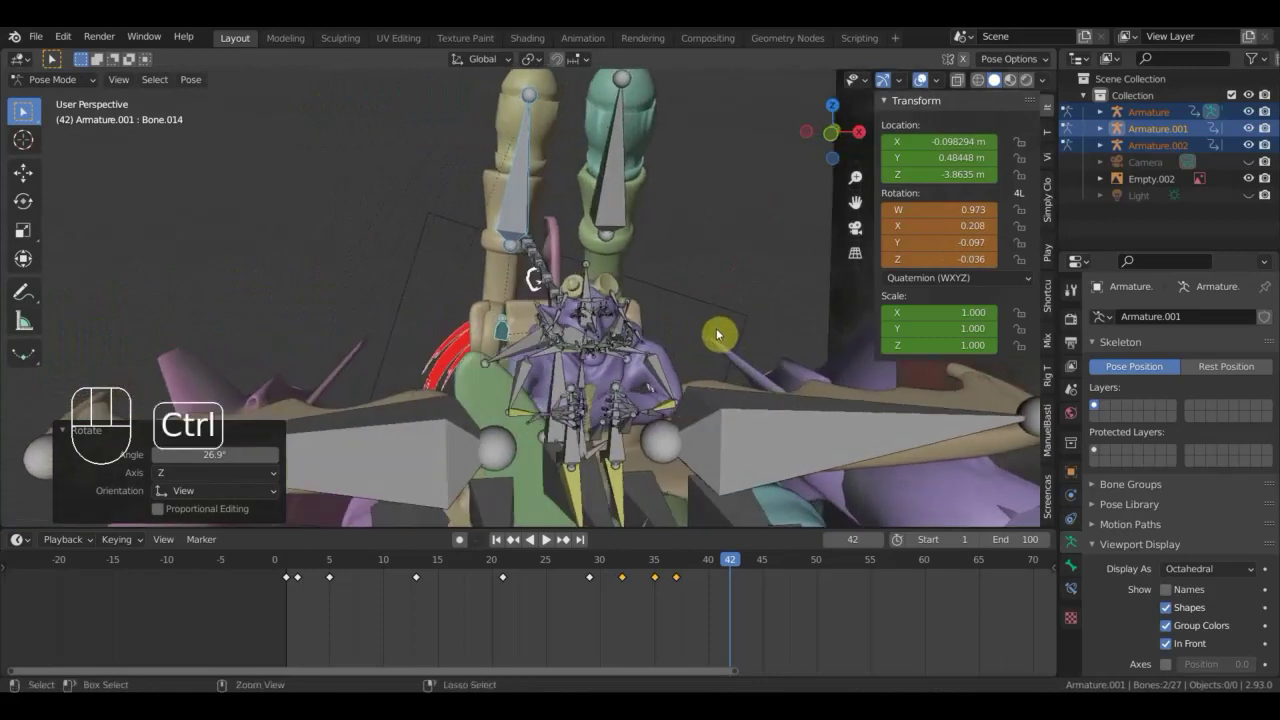
pyautogui.press('ctrl+z')
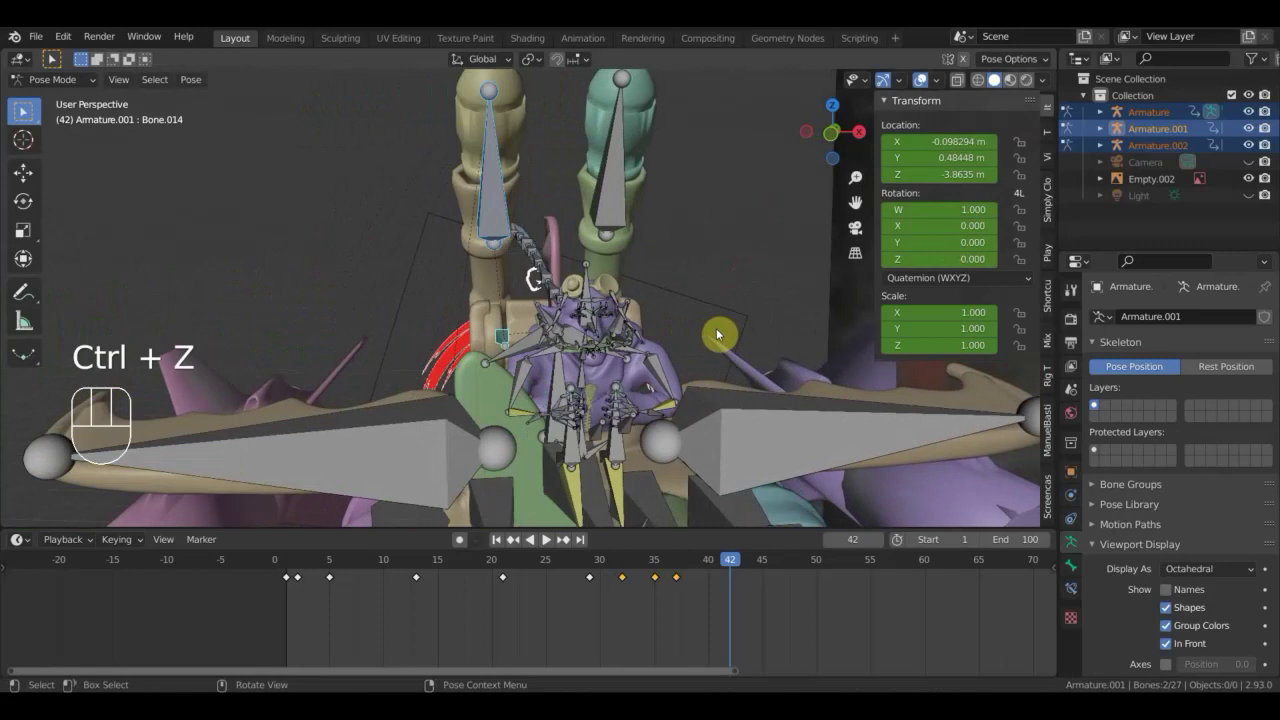
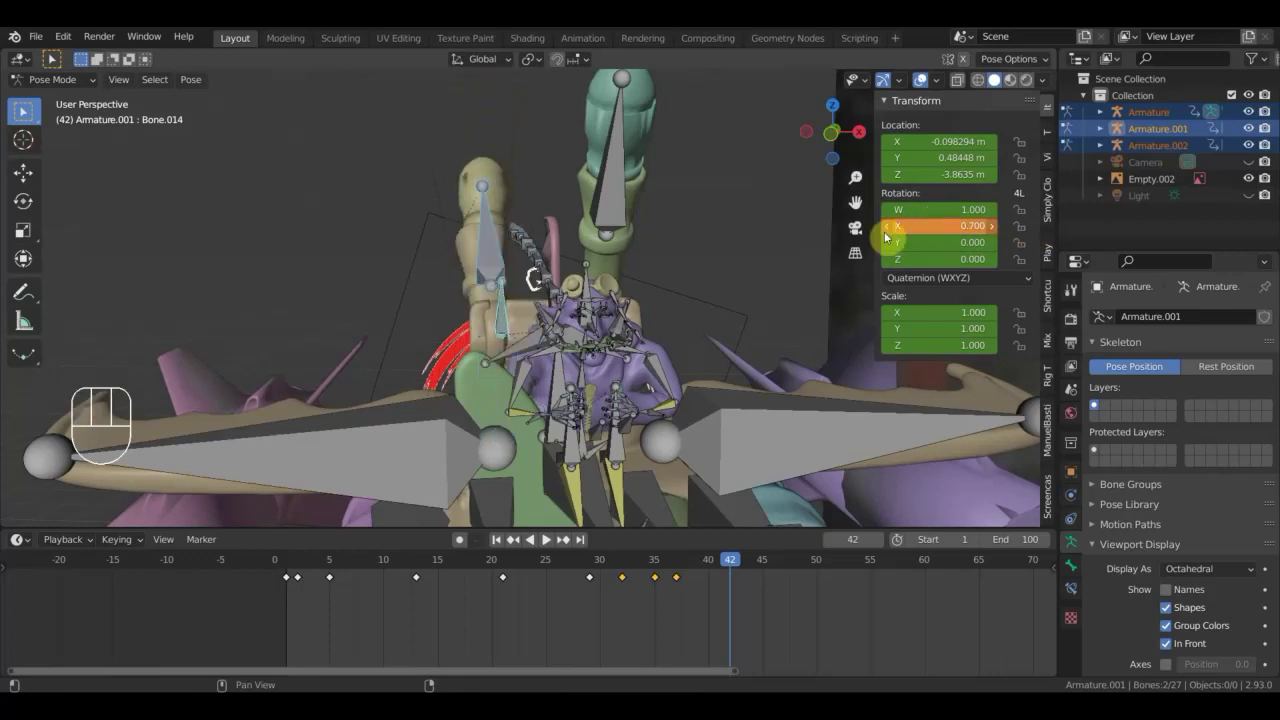
pyautogui.press('ctrl+z')
pyautogui.press('ctrl+z')
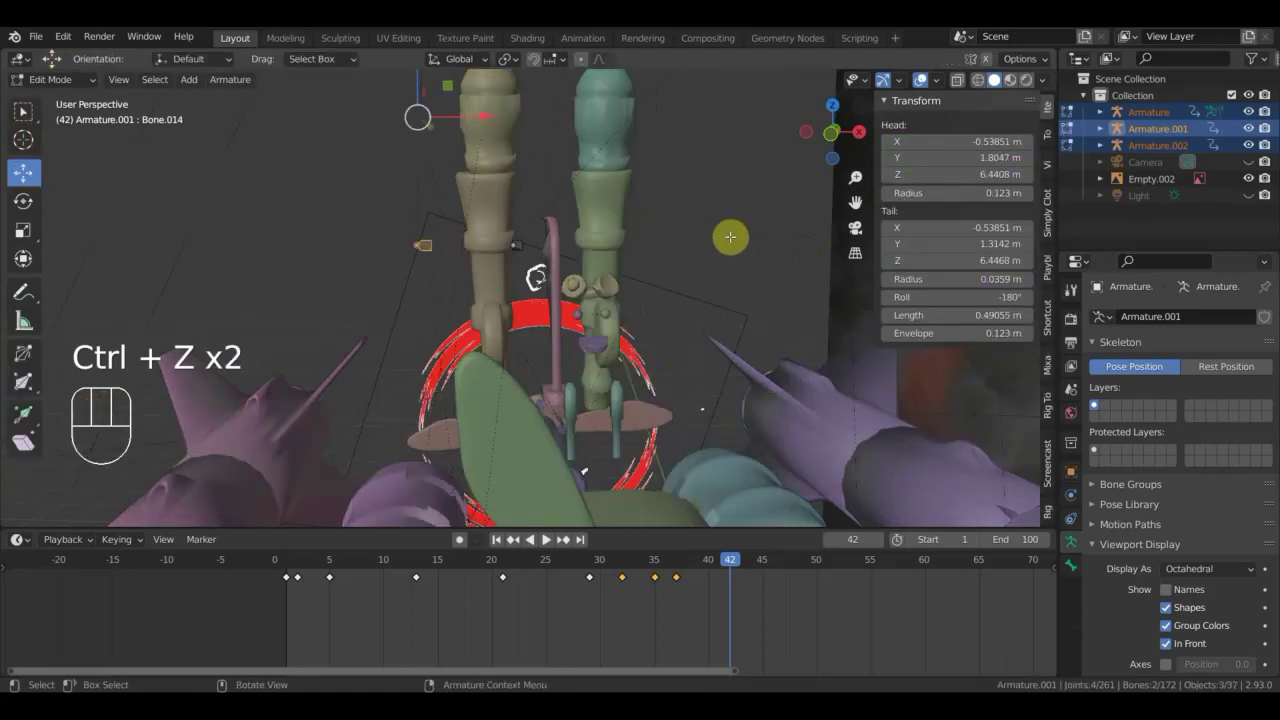
pyautogui.press('ctrl+shift+z')
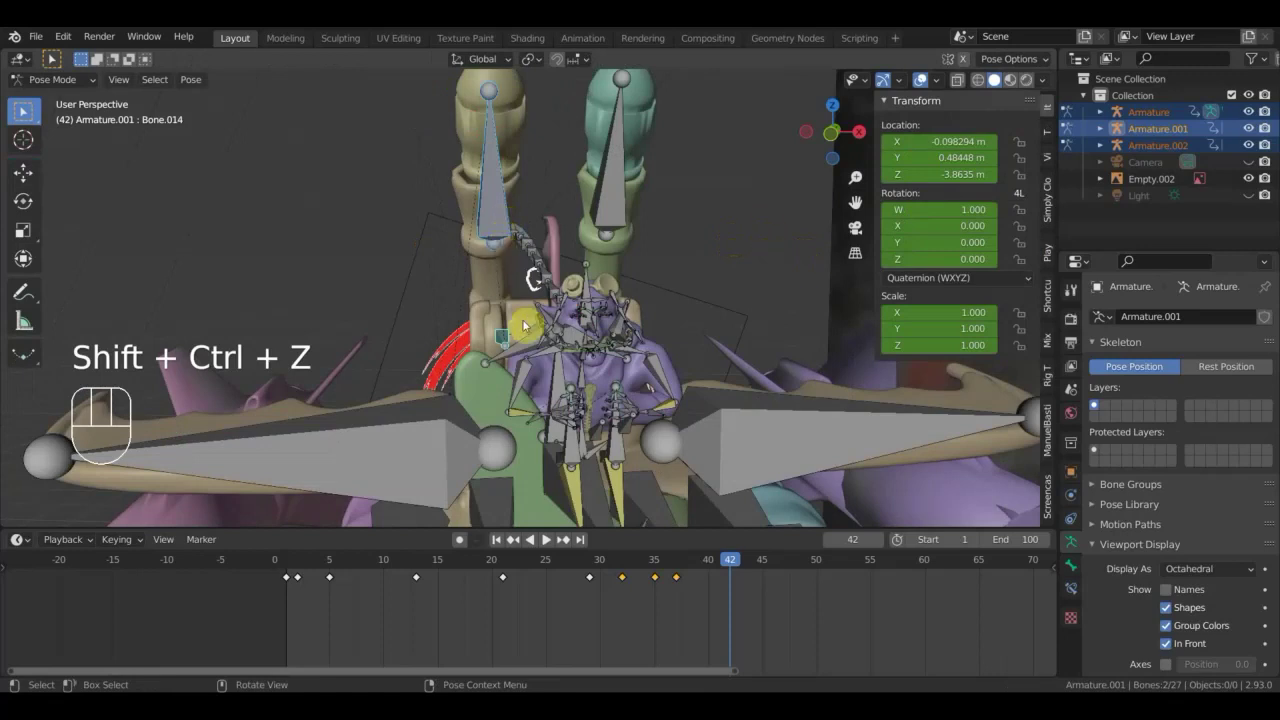
pyautogui.moveTo(506, 339); pyautogui.dragTo(510, 339)
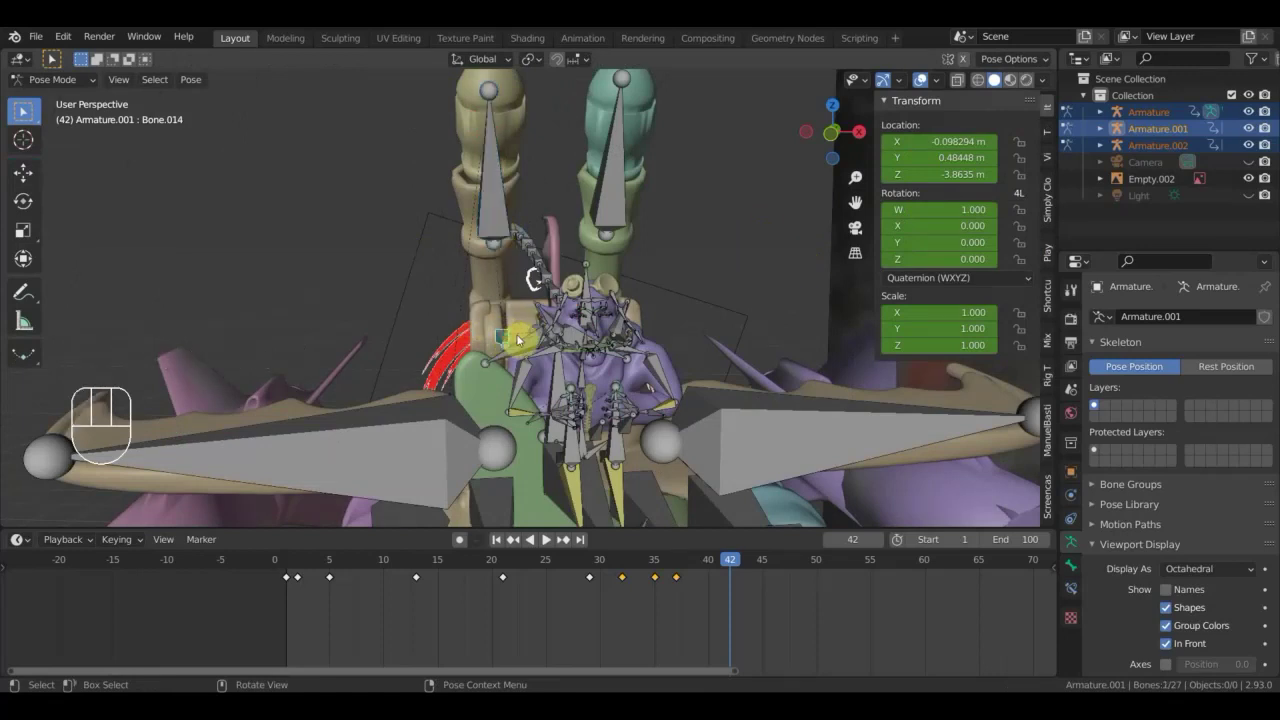
# Lock Bone.014's W, Y and Z rotation so it turns only around X.
pyautogui.click(1025, 211)
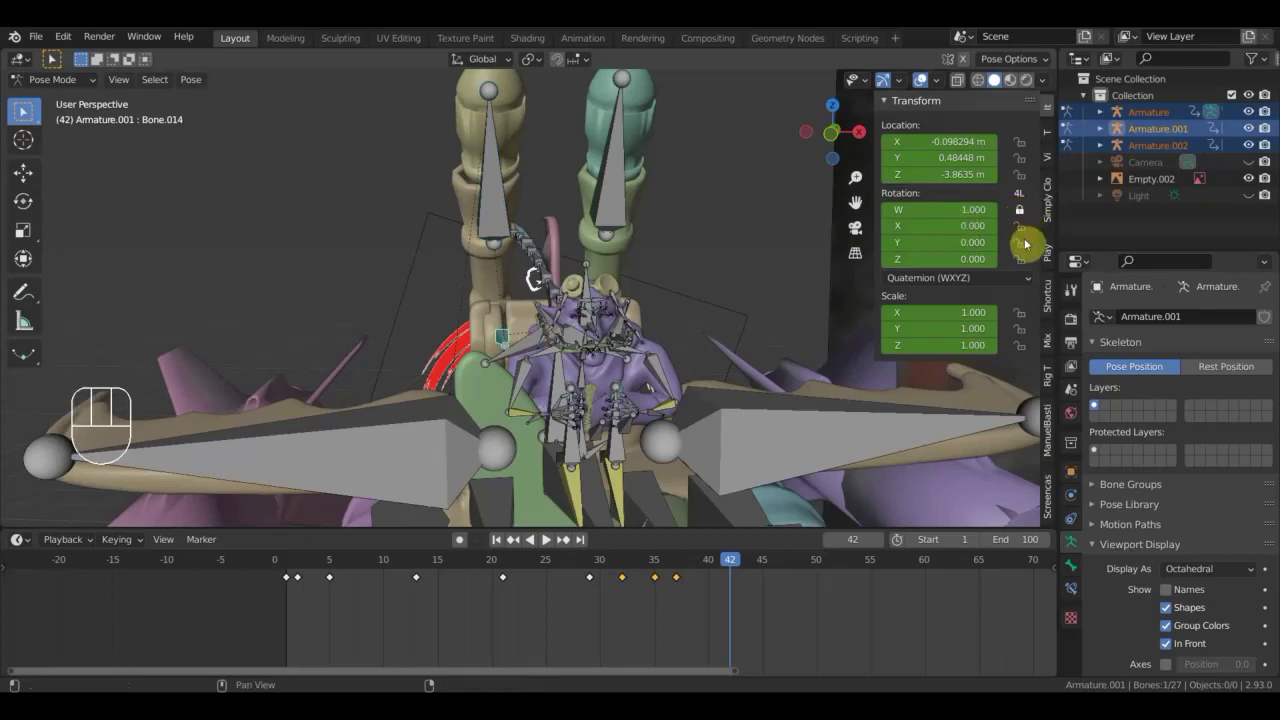
pyautogui.click(1024, 248)
pyautogui.click(1027, 266)
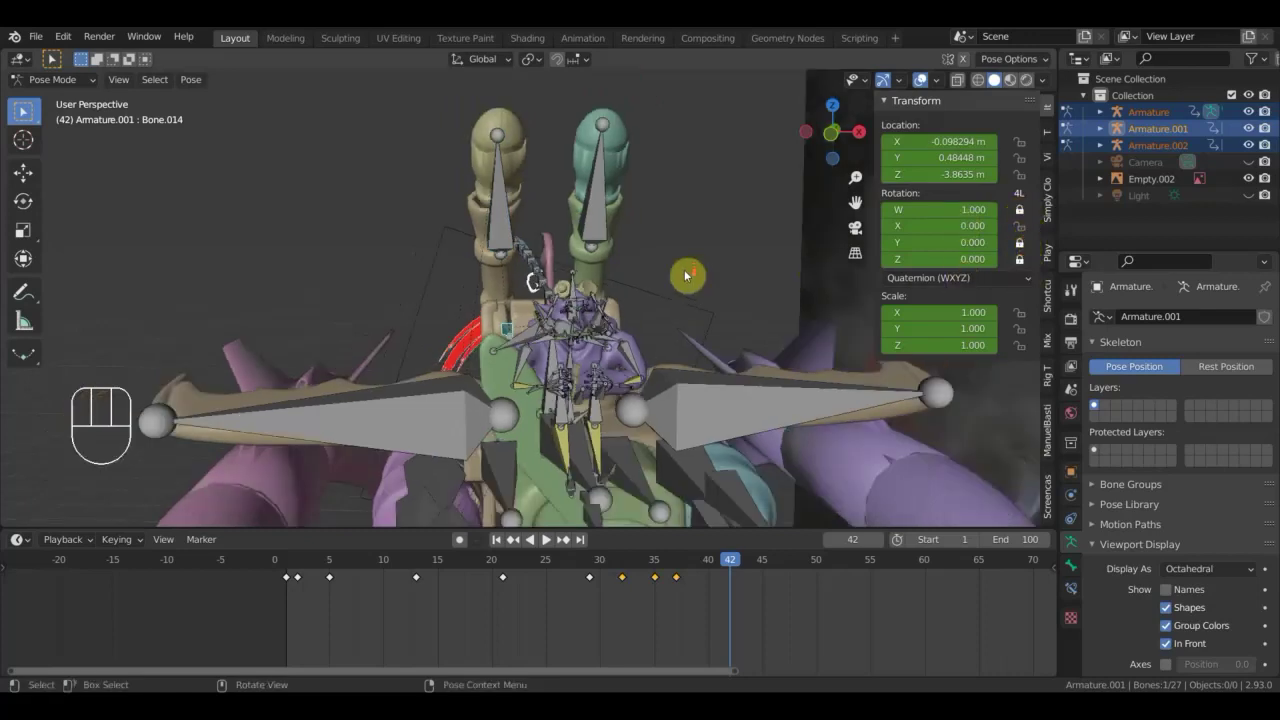
# Rotate the pilot's upper body bone around X to about 0.190 and start moving Bone.015.
pyautogui.moveTo(605, 281); pyautogui.dragTo(481, 302)
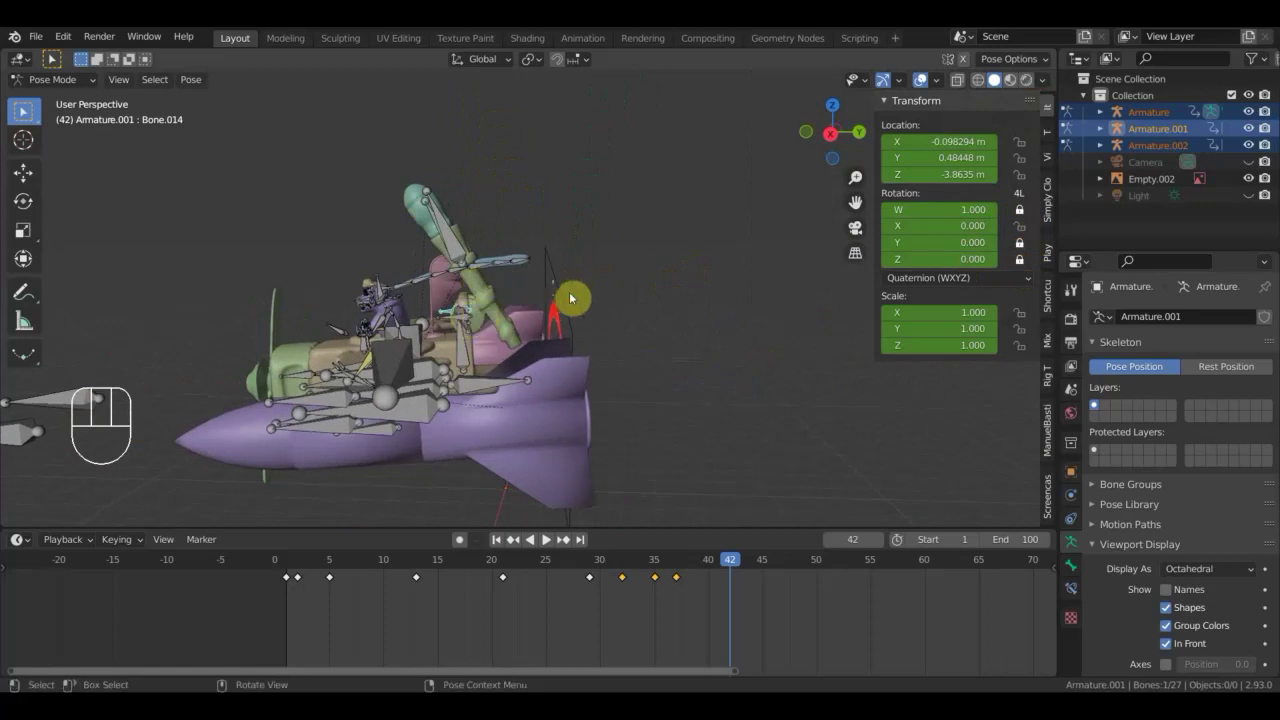
pyautogui.press('r')
pyautogui.click(621, 373)
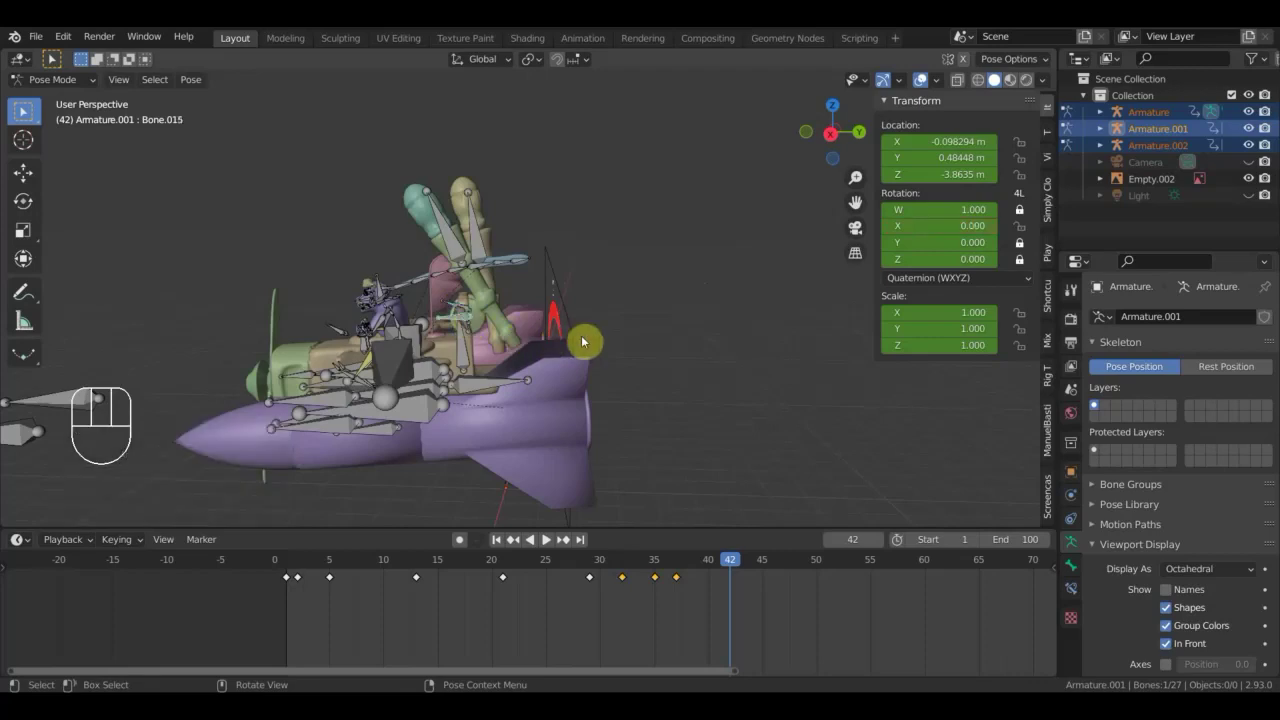
pyautogui.press('r')
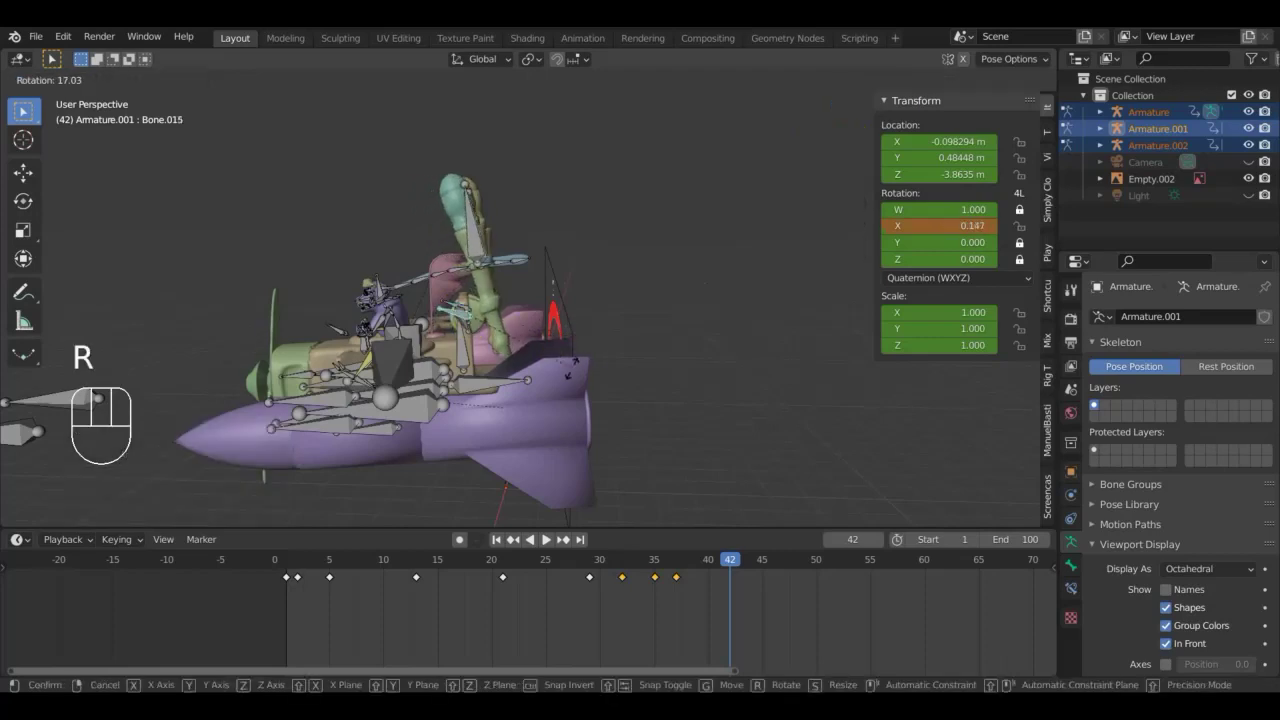
pyautogui.click(571, 375)
pyautogui.press('g')
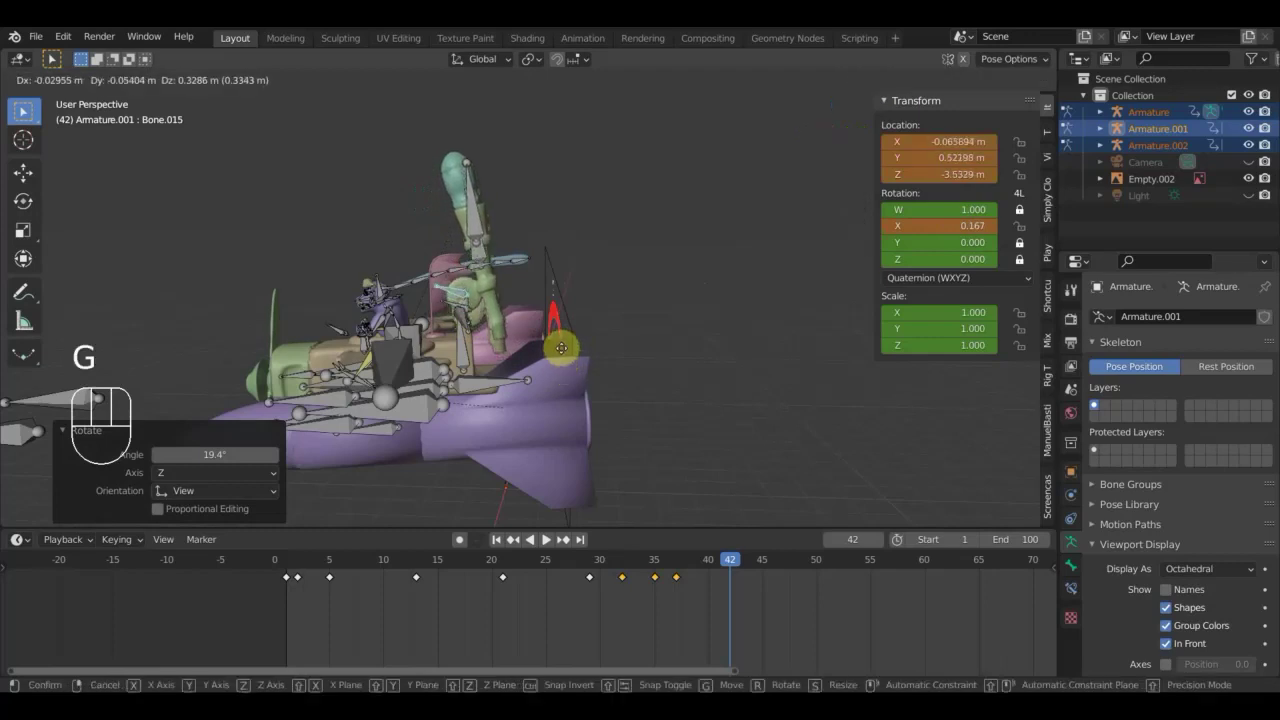
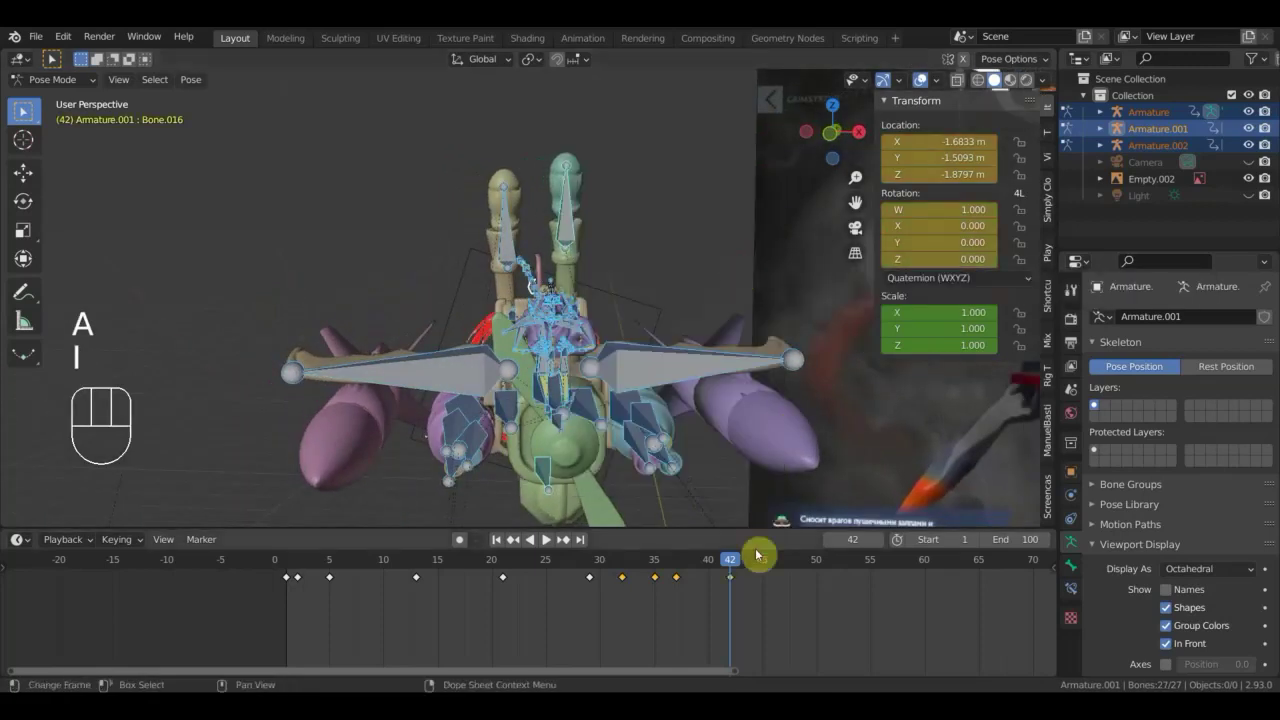
# Hide the sidebar and overlays, orbit to line the models up with the reference, and scrub to frame 37.
pyautogui.moveTo(729, 565); pyautogui.dragTo(715, 561)
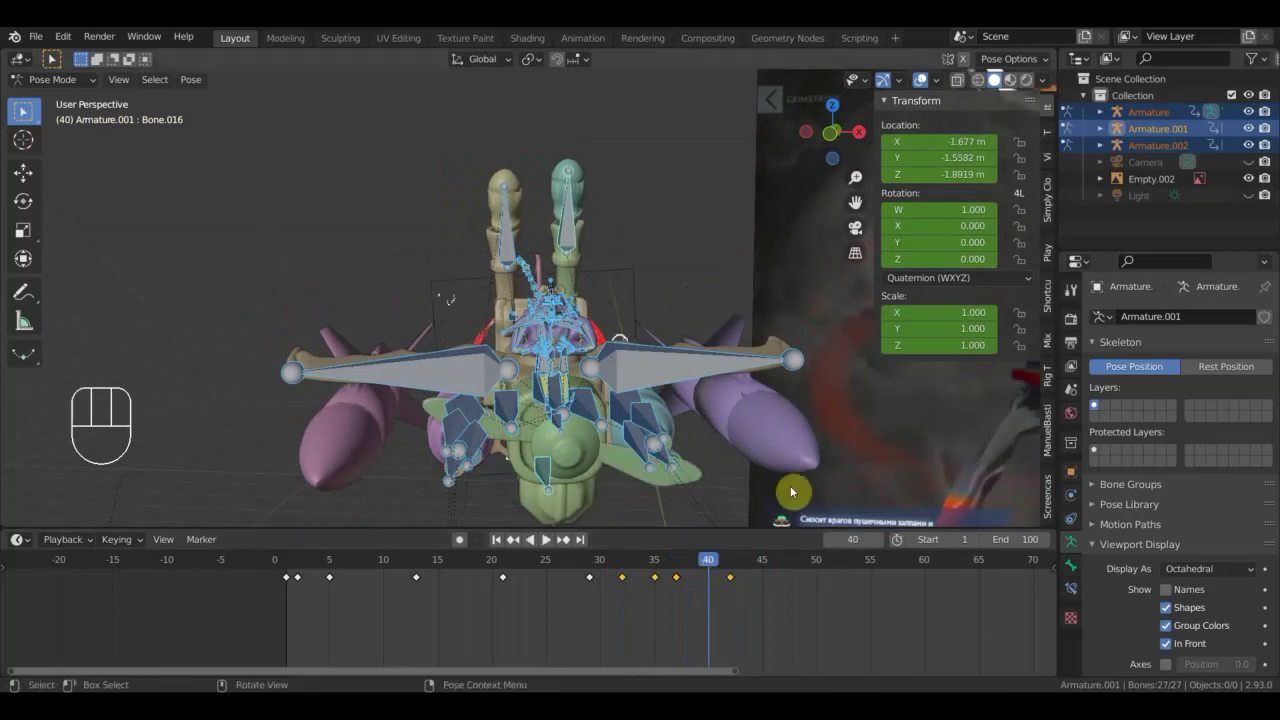
pyautogui.press('n')
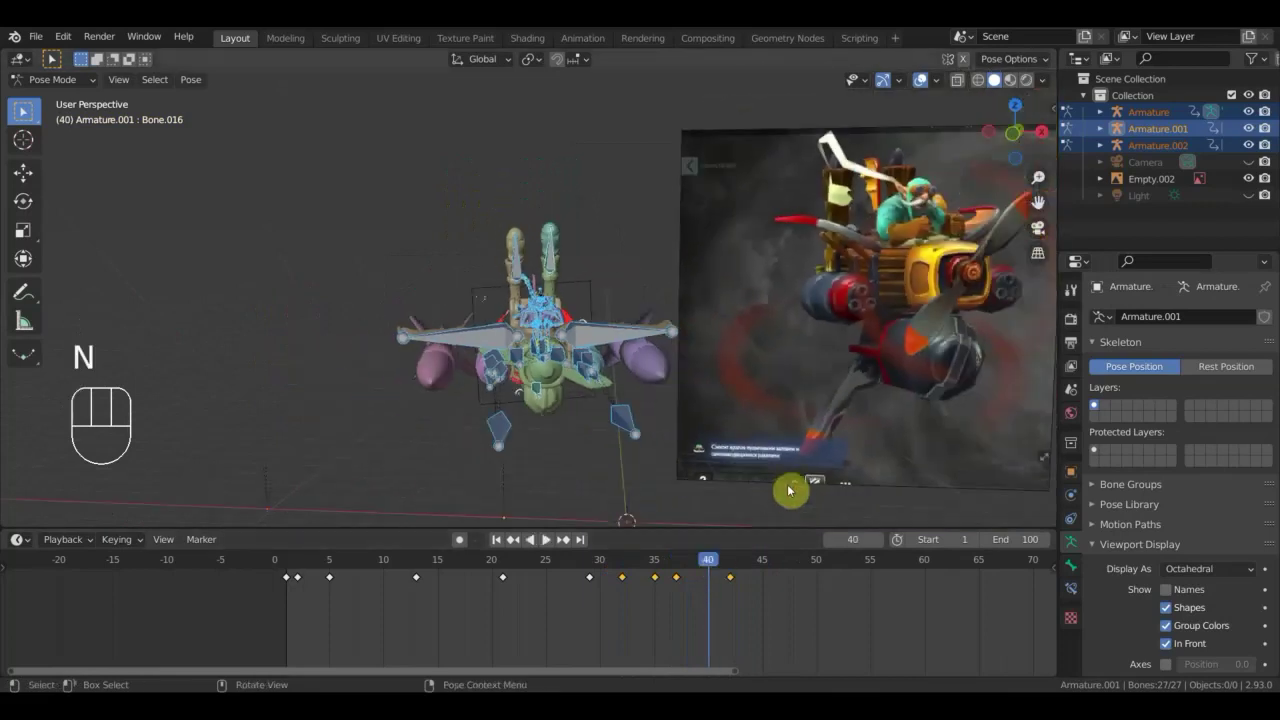
pyautogui.moveTo(703, 563); pyautogui.dragTo(715, 587)
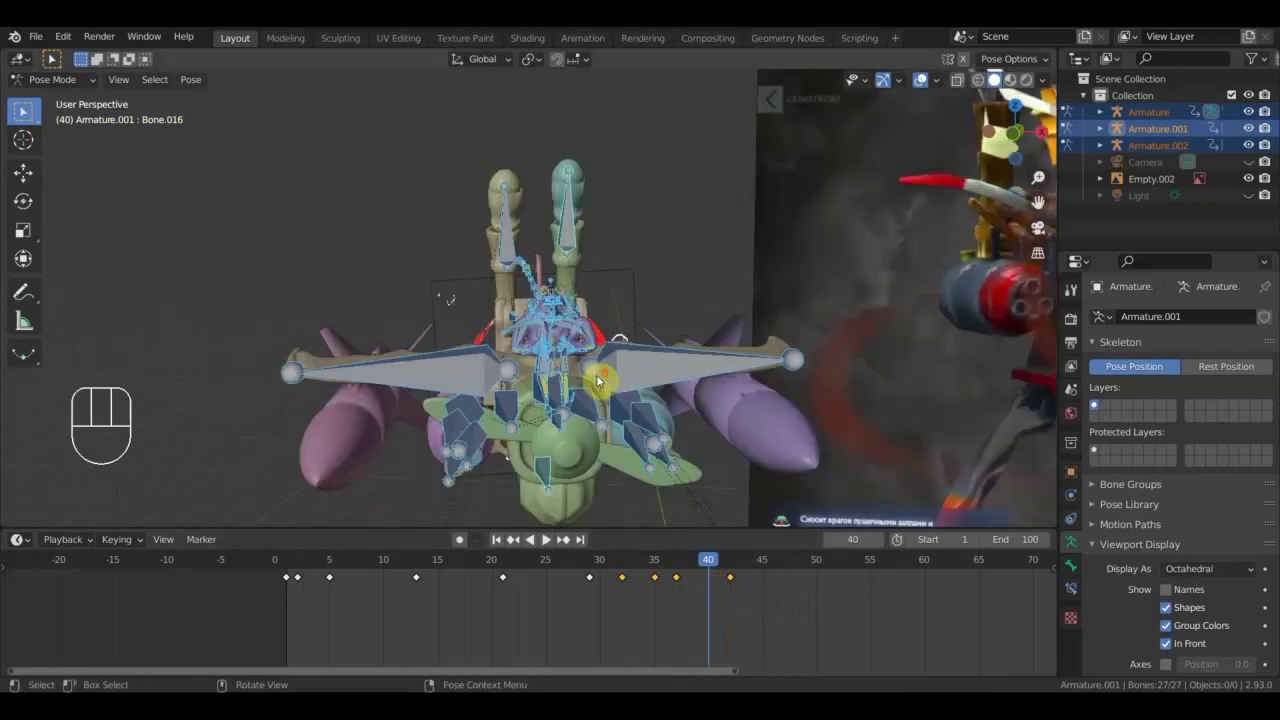
pyautogui.moveTo(610, 392); pyautogui.dragTo(667, 368)
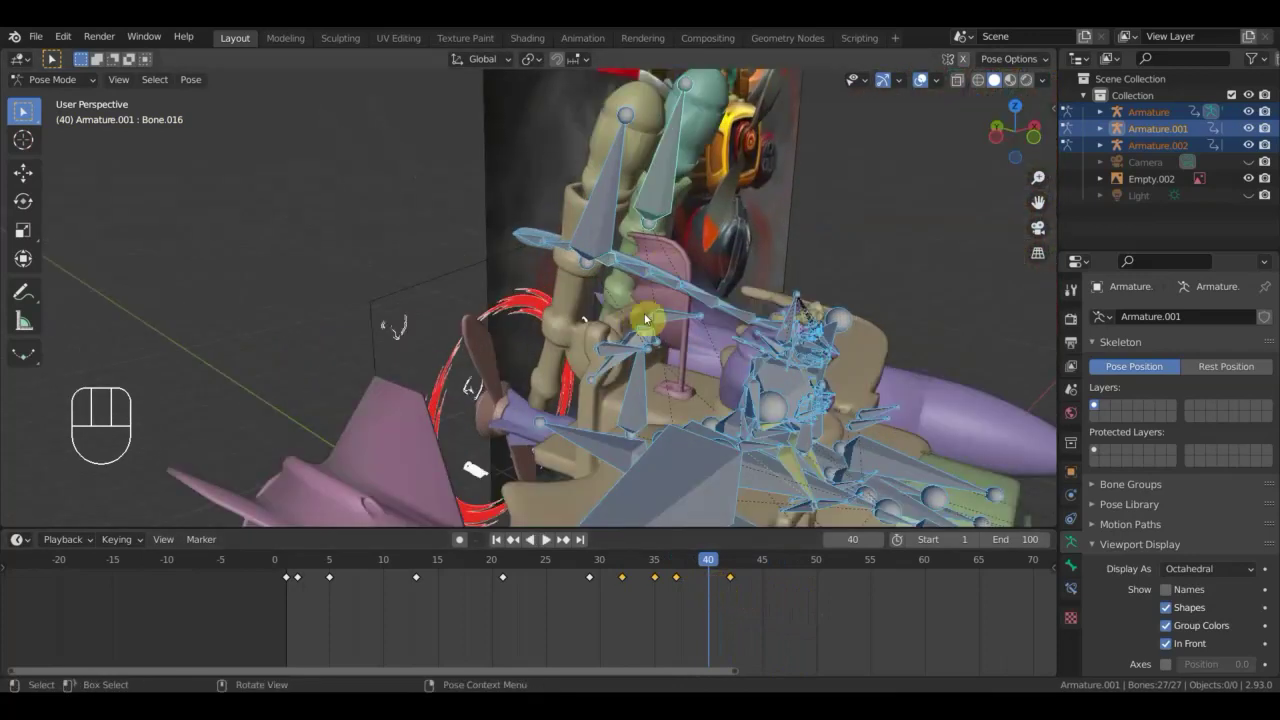
pyautogui.moveTo(674, 291); pyautogui.dragTo(631, 299)
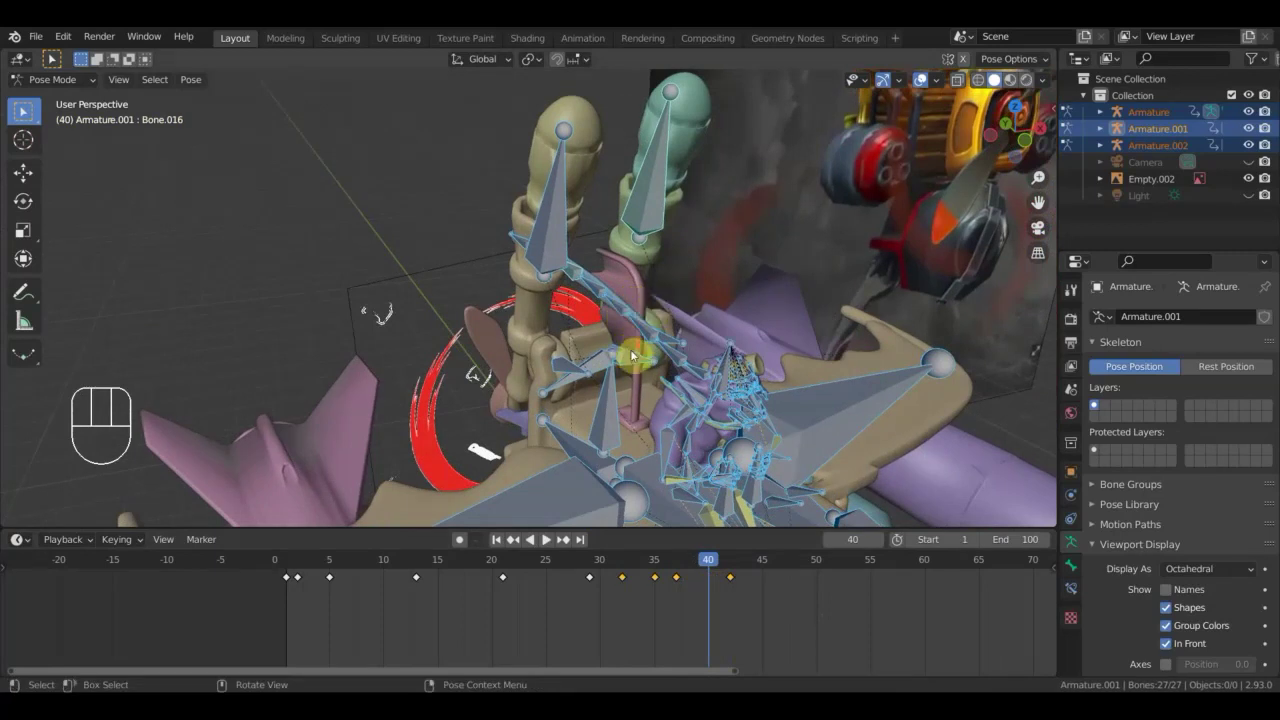
pyautogui.moveTo(636, 353); pyautogui.dragTo(648, 332)
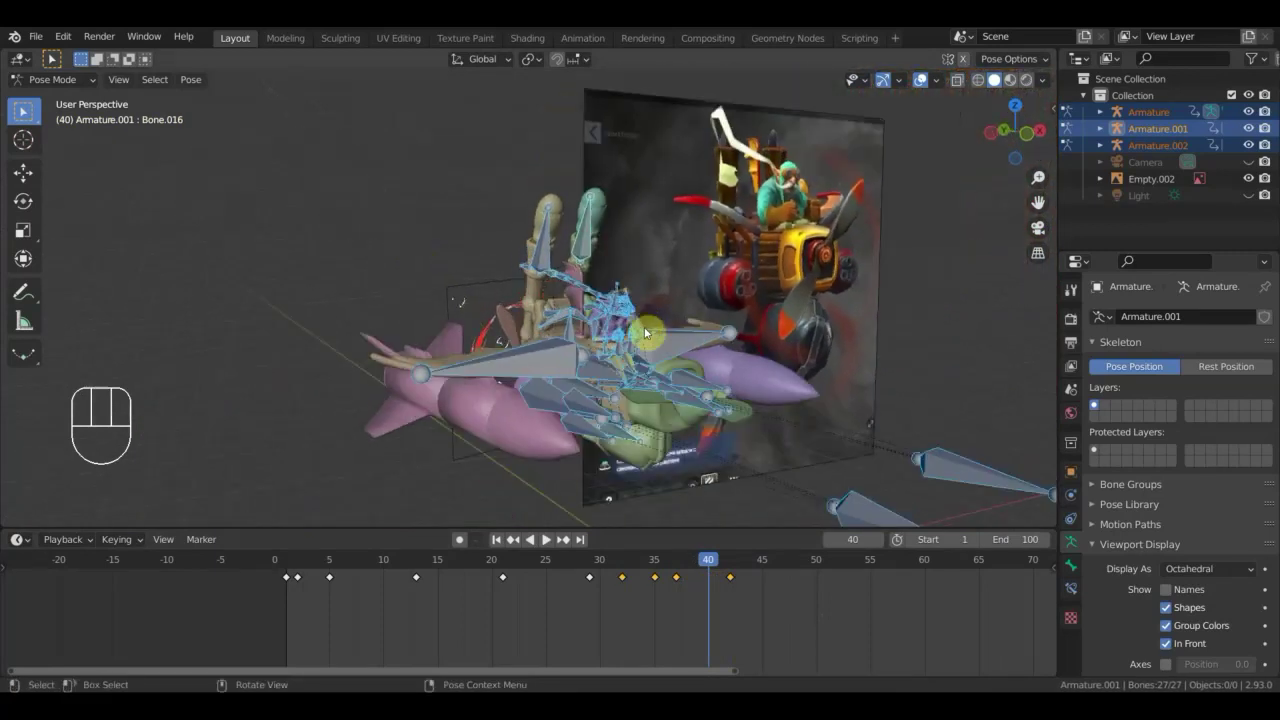
pyautogui.moveTo(652, 359); pyautogui.dragTo(533, 314)
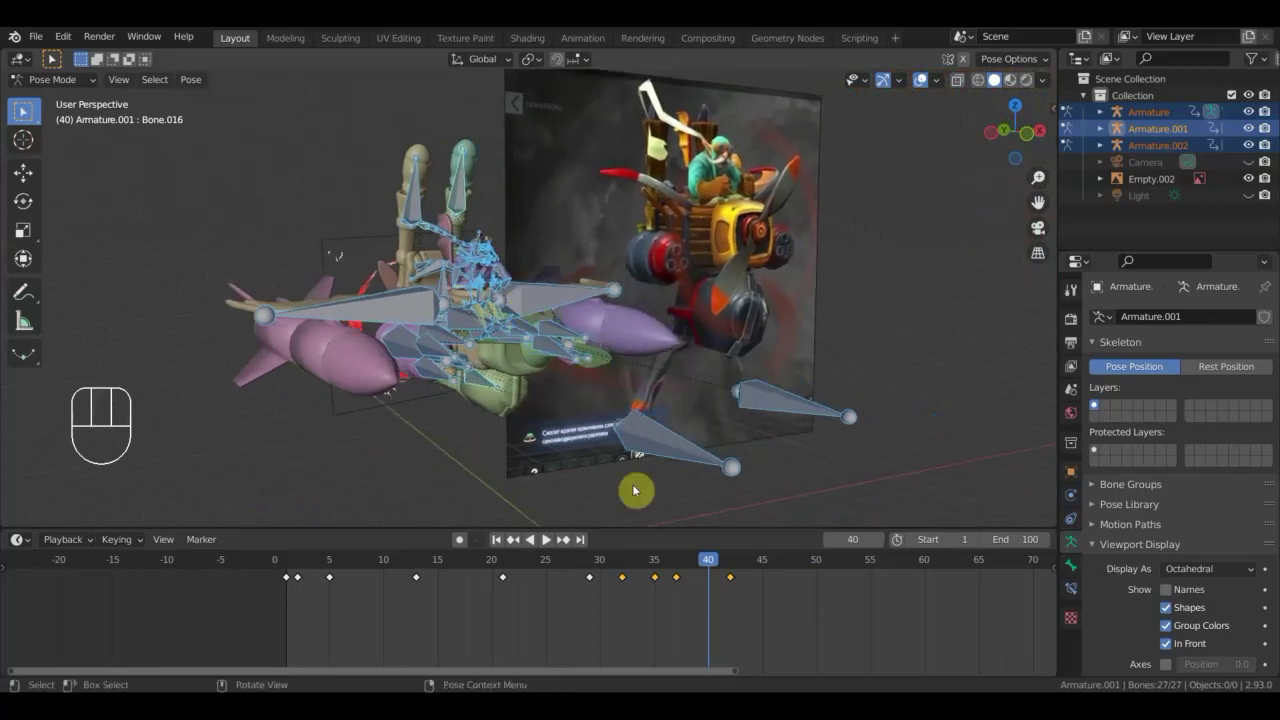
pyautogui.moveTo(702, 563); pyautogui.dragTo(680, 593)
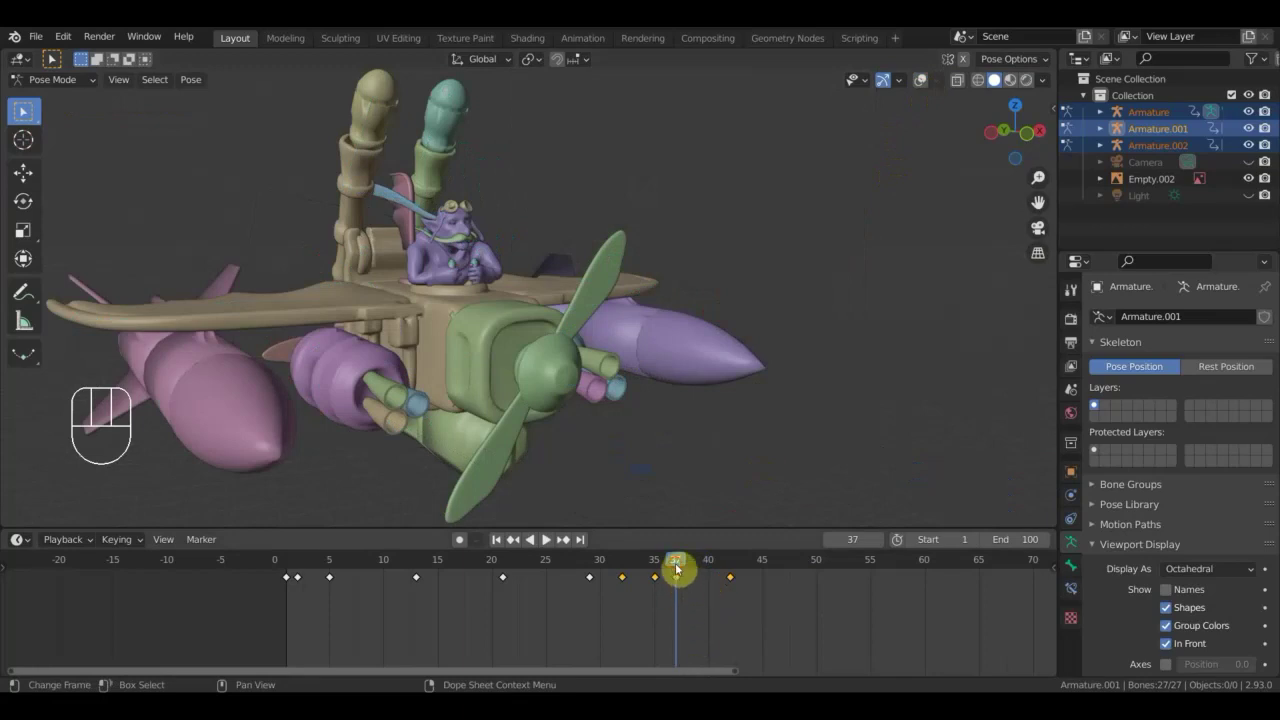
# At frame 37 restore the bone display and shift one pilot bone with a move.
pyautogui.moveTo(679, 568); pyautogui.dragTo(687, 579)
pyautogui.click(926, 88)
pyautogui.middleClick(735, 251)
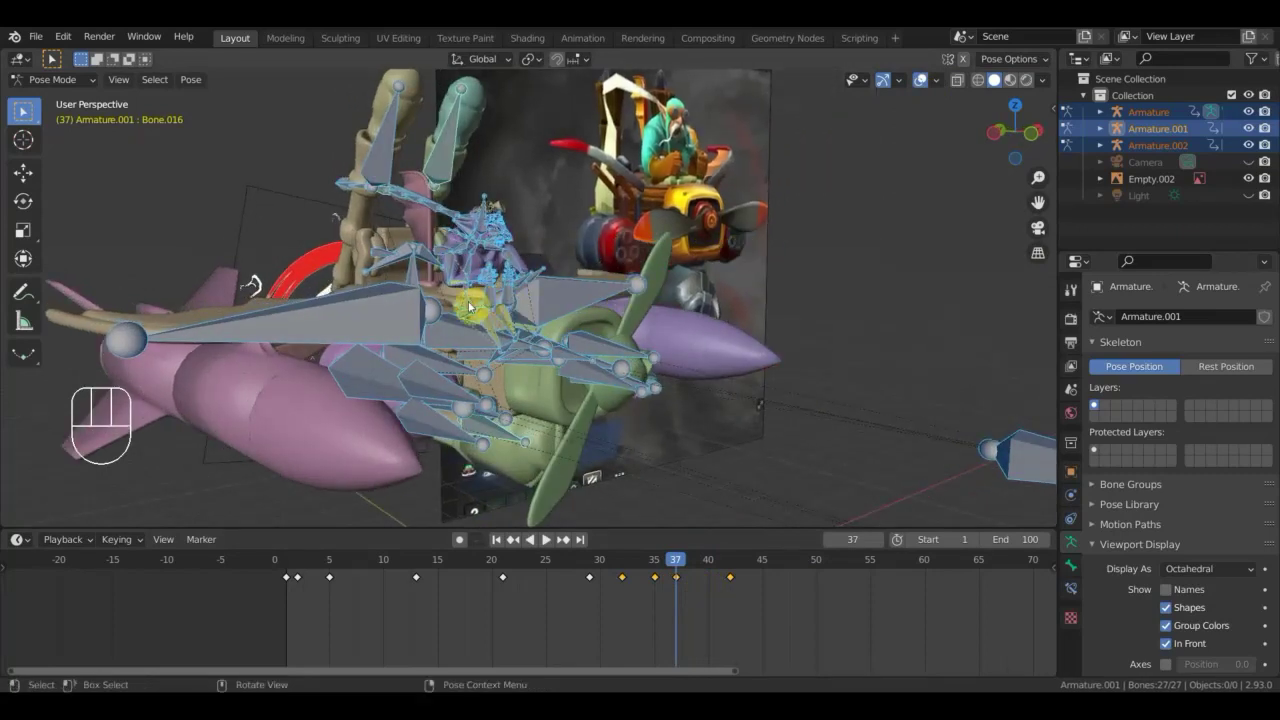
pyautogui.click(468, 304)
pyautogui.moveTo(567, 307); pyautogui.dragTo(589, 312)
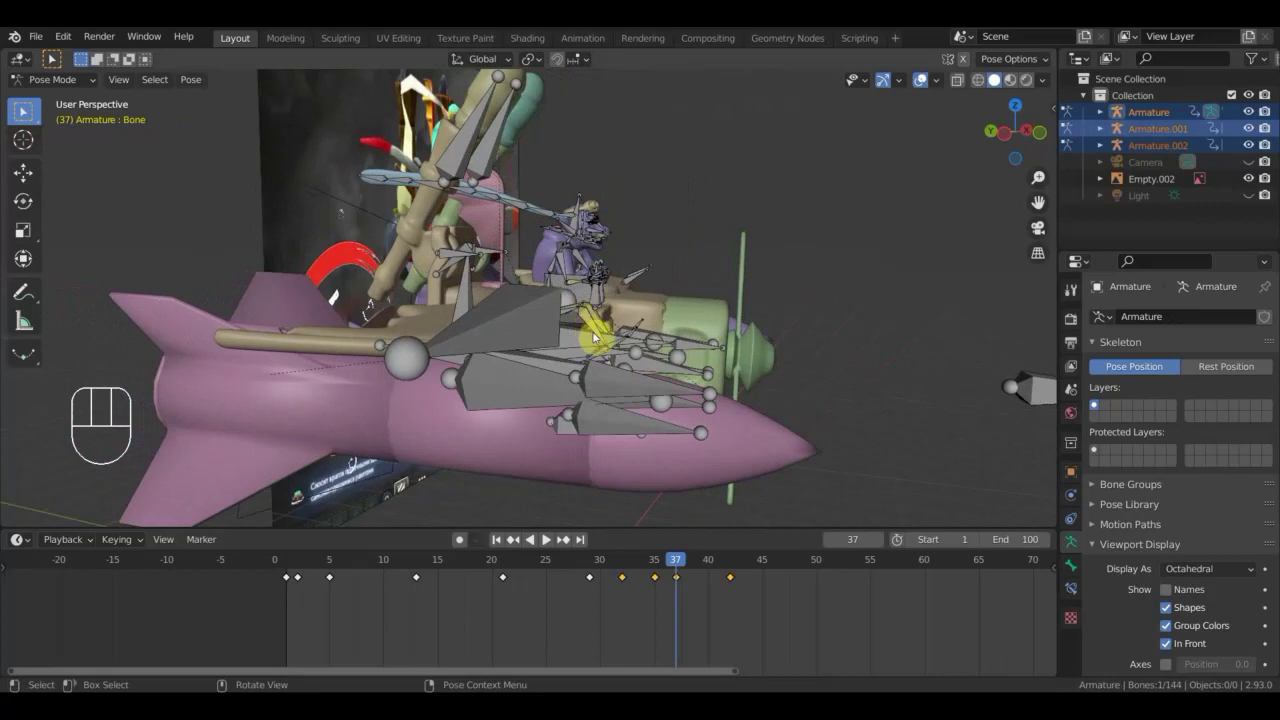
pyautogui.press('g')
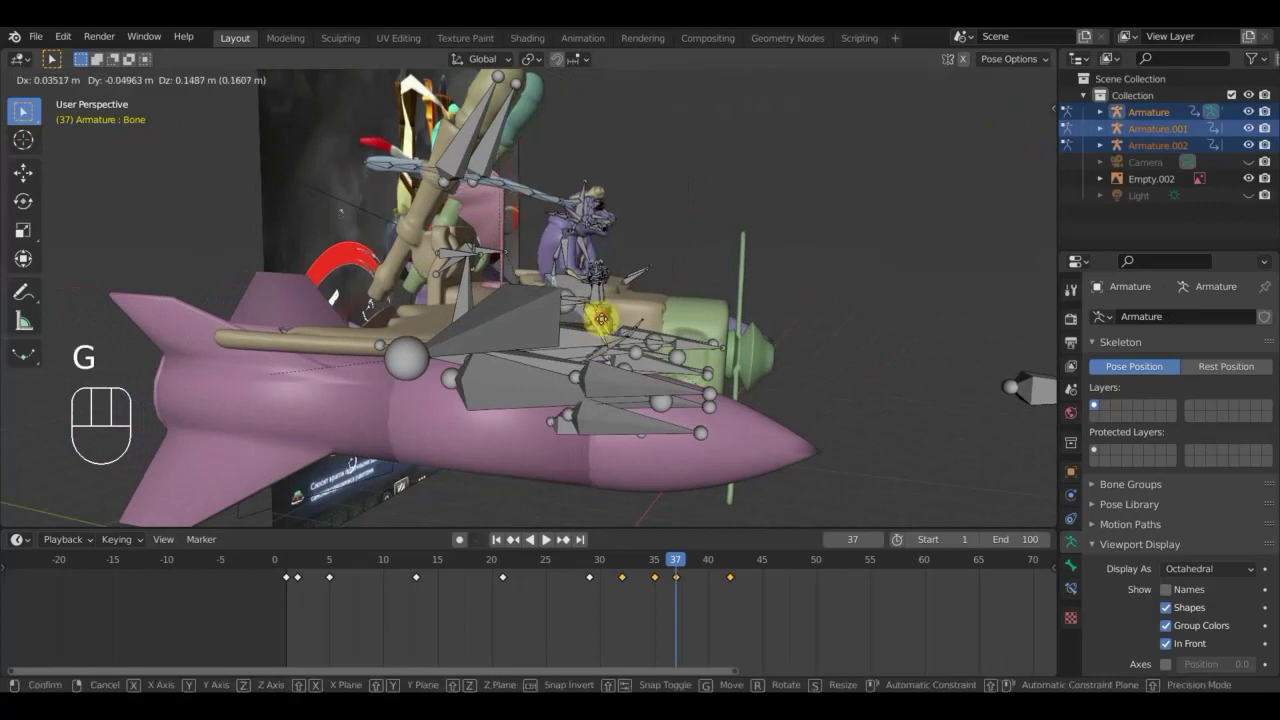
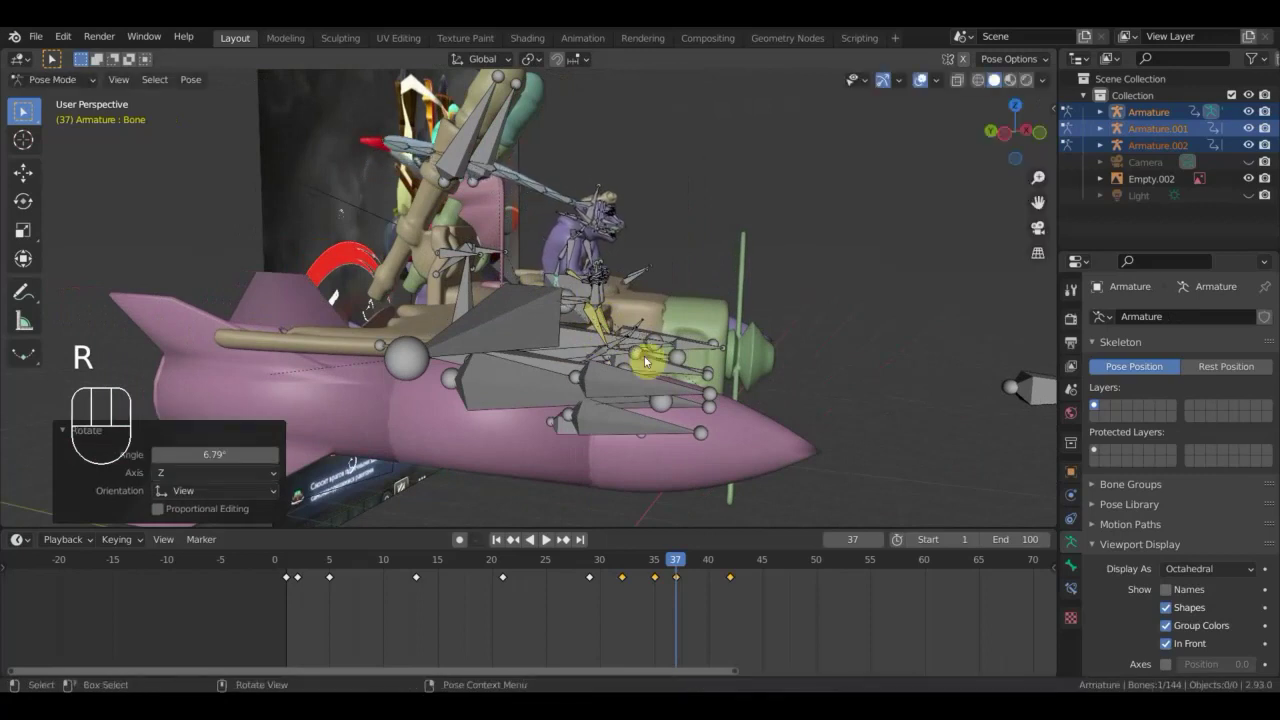
pyautogui.press('g')
# Rotate the pilot's arm bones Bone.054 and Bone.006 toward the reference pose.
pyautogui.click(645, 343)
pyautogui.moveTo(637, 347); pyautogui.dragTo(544, 333)
pyautogui.moveTo(574, 268); pyautogui.dragTo(597, 274)
pyautogui.scroll(3)
pyautogui.moveTo(510, 231); pyautogui.dragTo(354, 209)
pyautogui.moveTo(354, 209); pyautogui.dragTo(480, 299)
pyautogui.moveTo(424, 272); pyautogui.dragTo(473, 311)
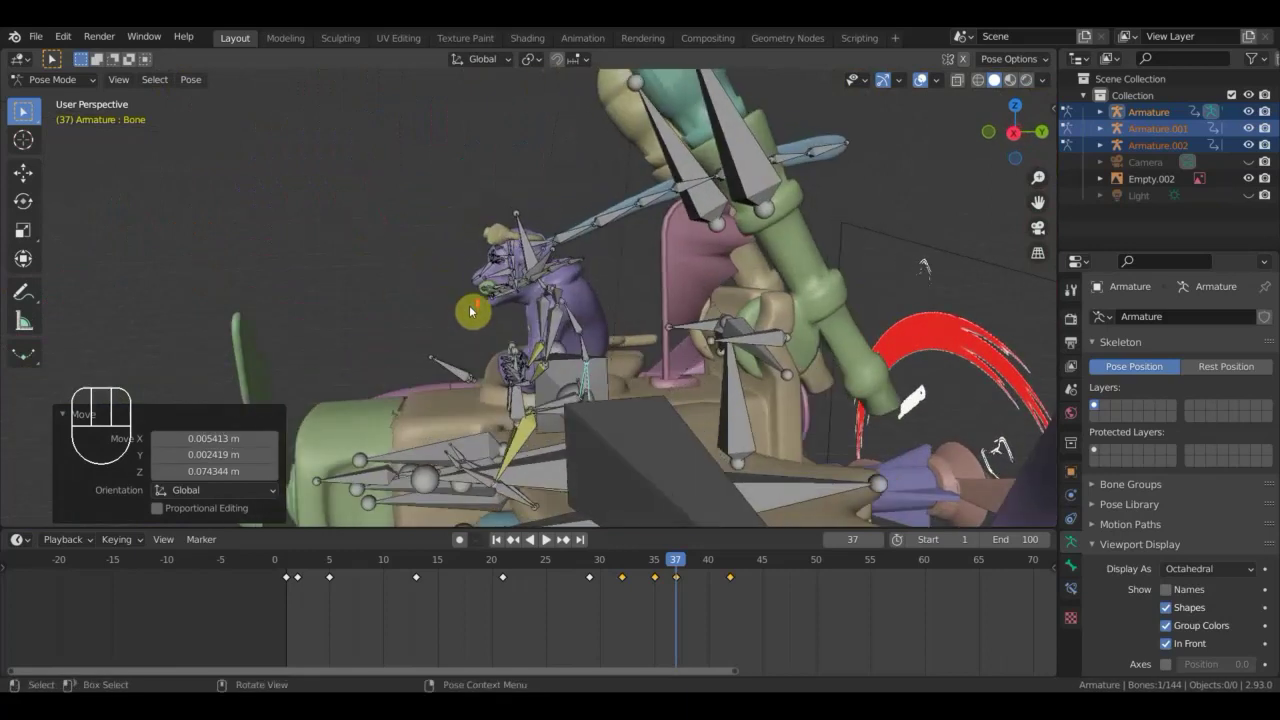
pyautogui.click(489, 290)
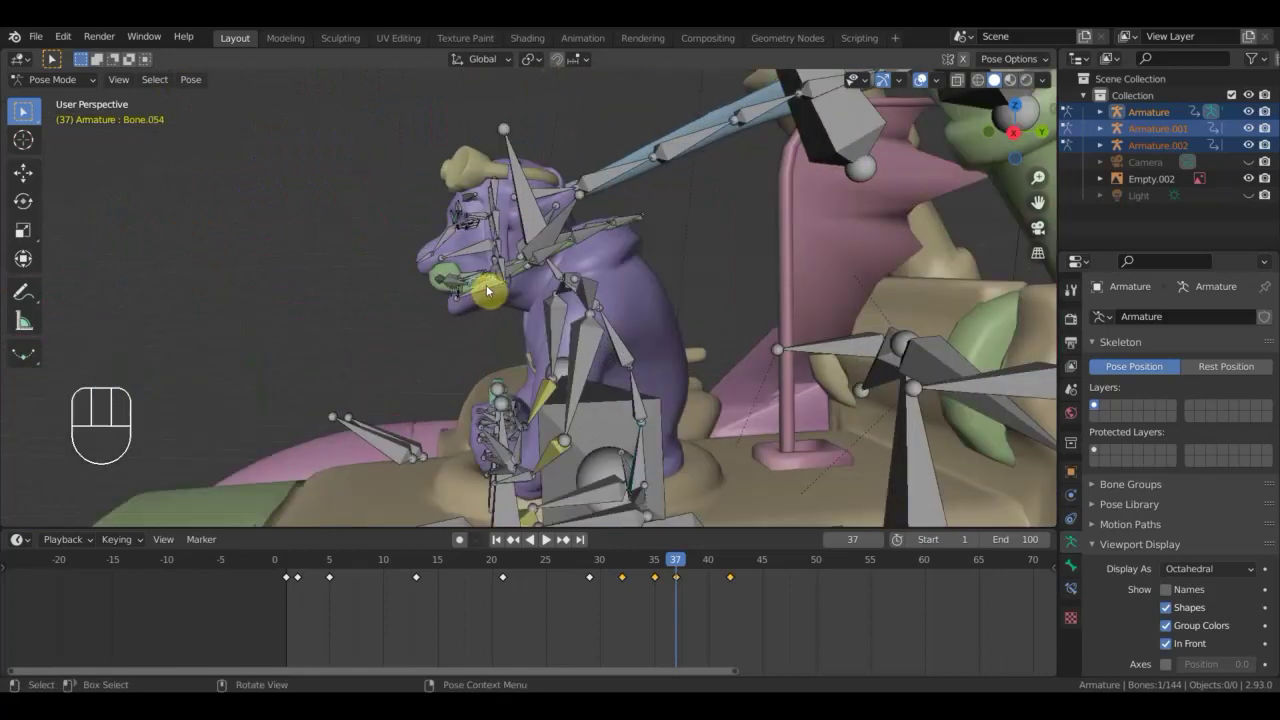
pyautogui.press('r')
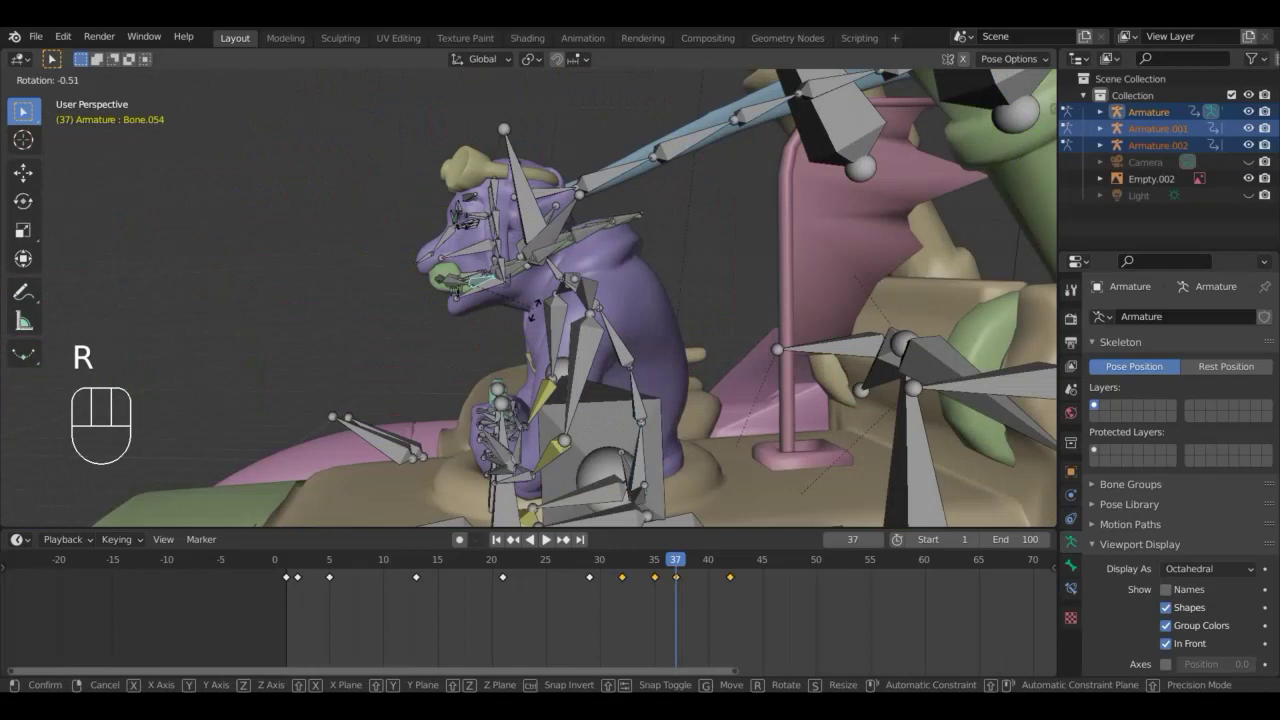
pyautogui.moveTo(491, 290); pyautogui.dragTo(529, 305)
pyautogui.press('r')
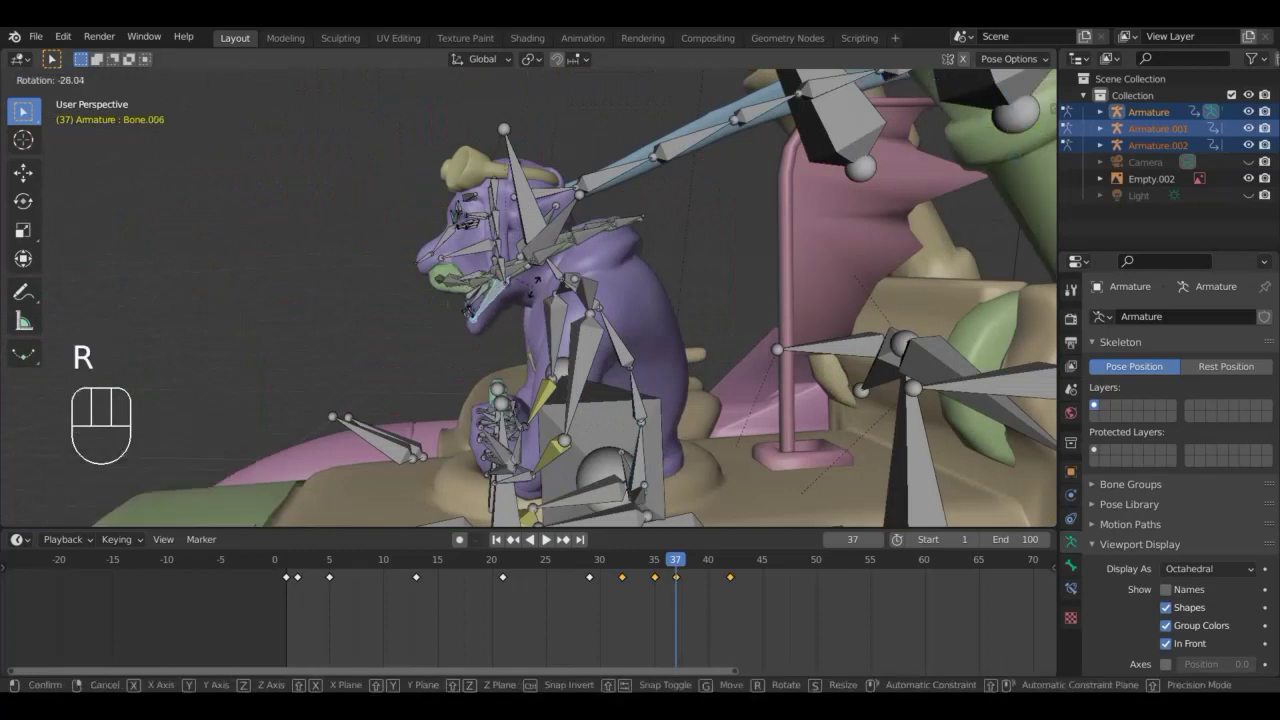
pyautogui.click(539, 297)
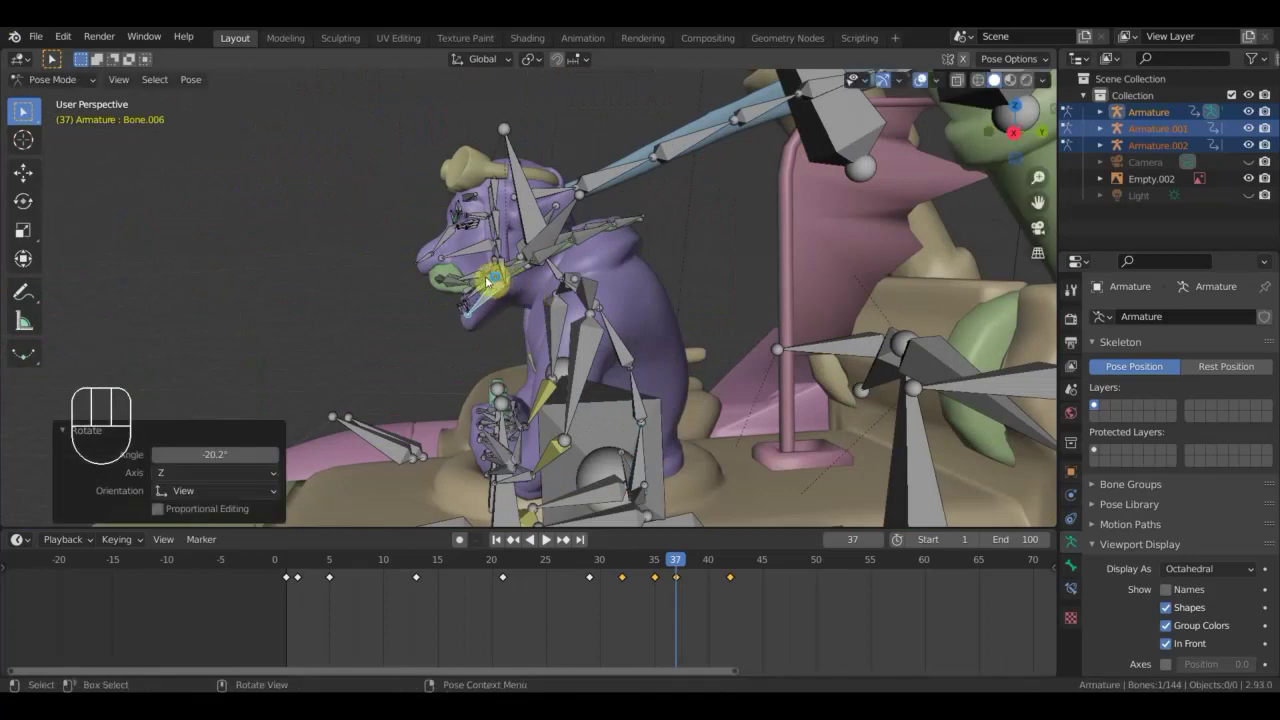
pyautogui.moveTo(488, 285); pyautogui.dragTo(514, 285)
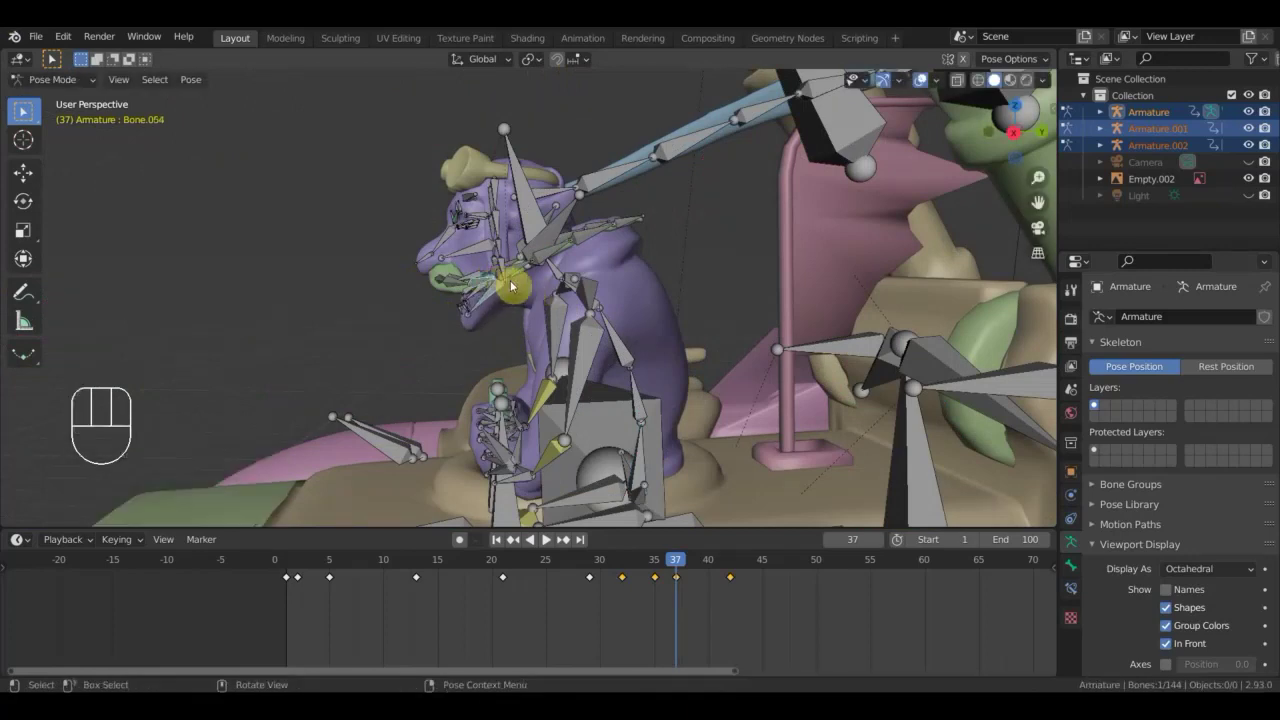
pyautogui.press('r')
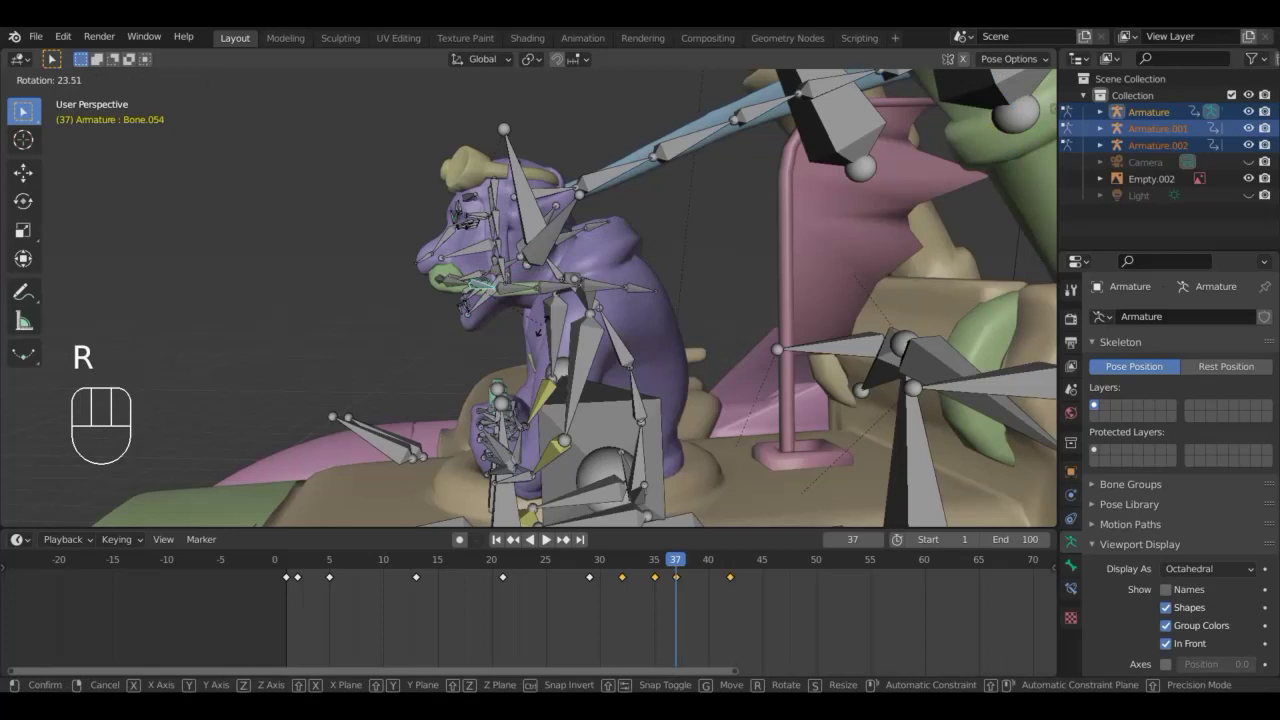
pyautogui.click(546, 333)
# Rotate the pilot's head bone Bone.115 to match the reference.
pyautogui.moveTo(625, 344); pyautogui.dragTo(541, 337)
pyautogui.moveTo(539, 348); pyautogui.dragTo(548, 351)
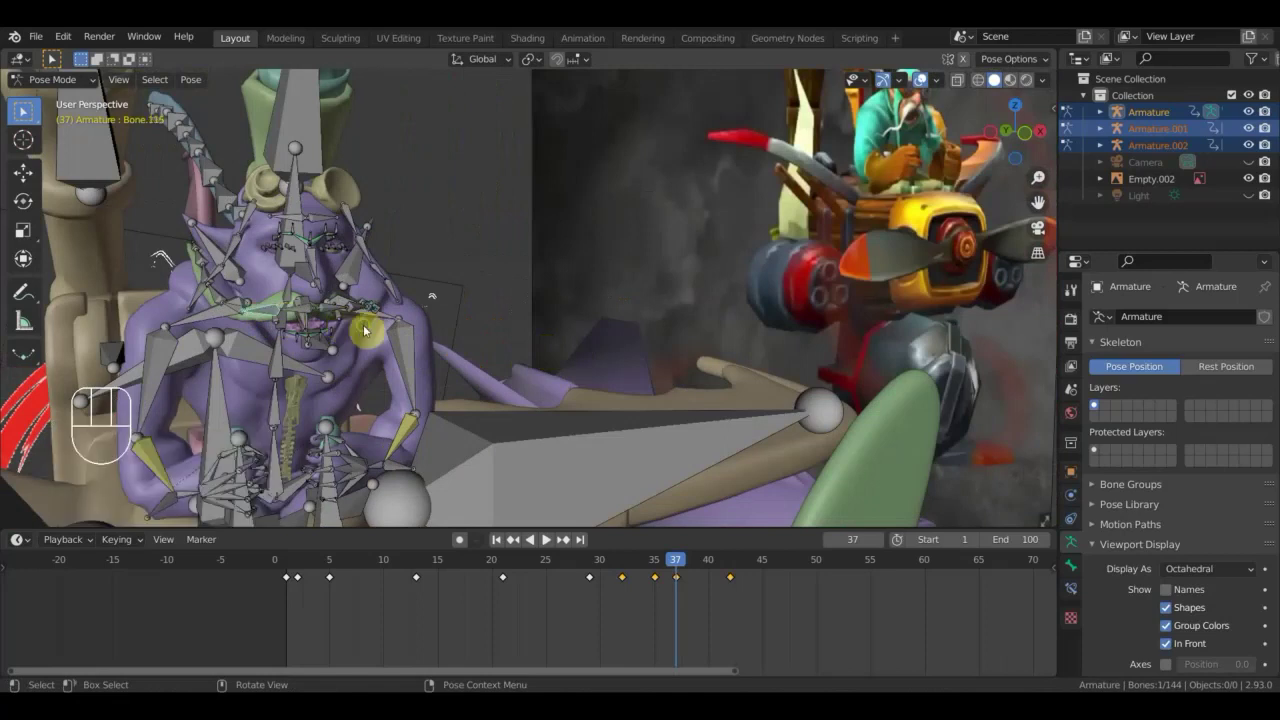
pyautogui.moveTo(367, 330); pyautogui.dragTo(351, 330)
pyautogui.press('r')
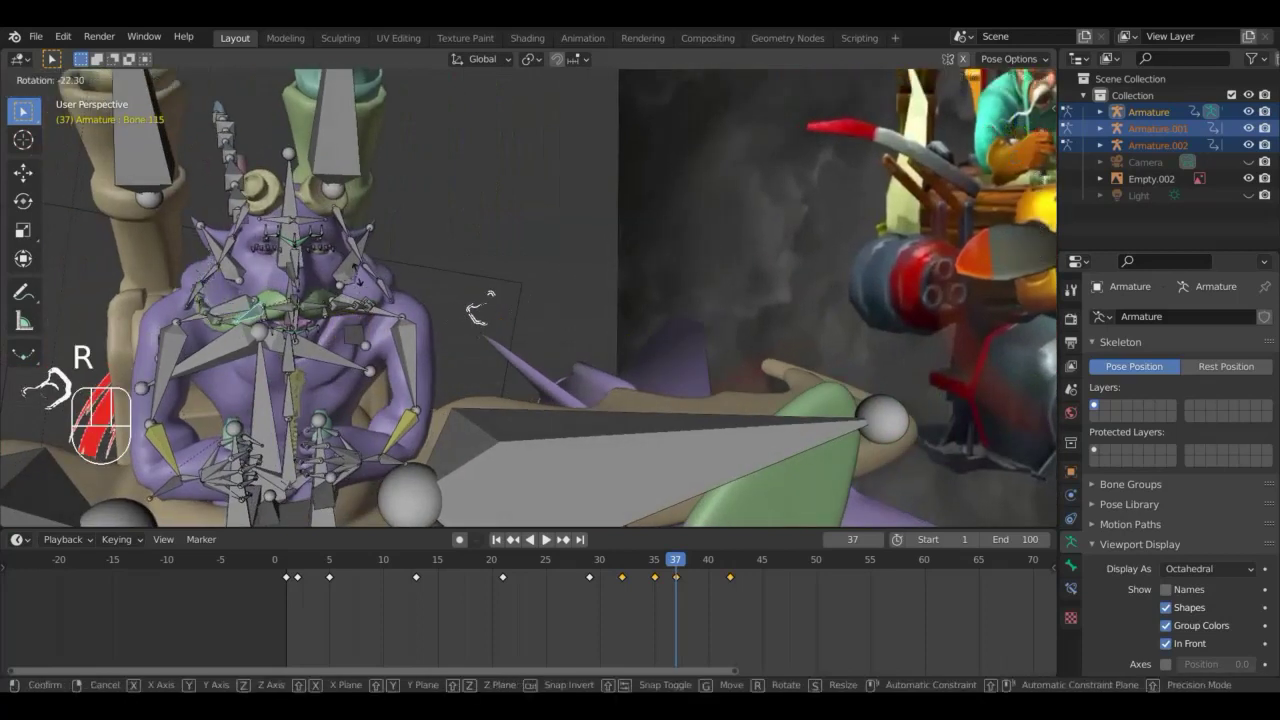
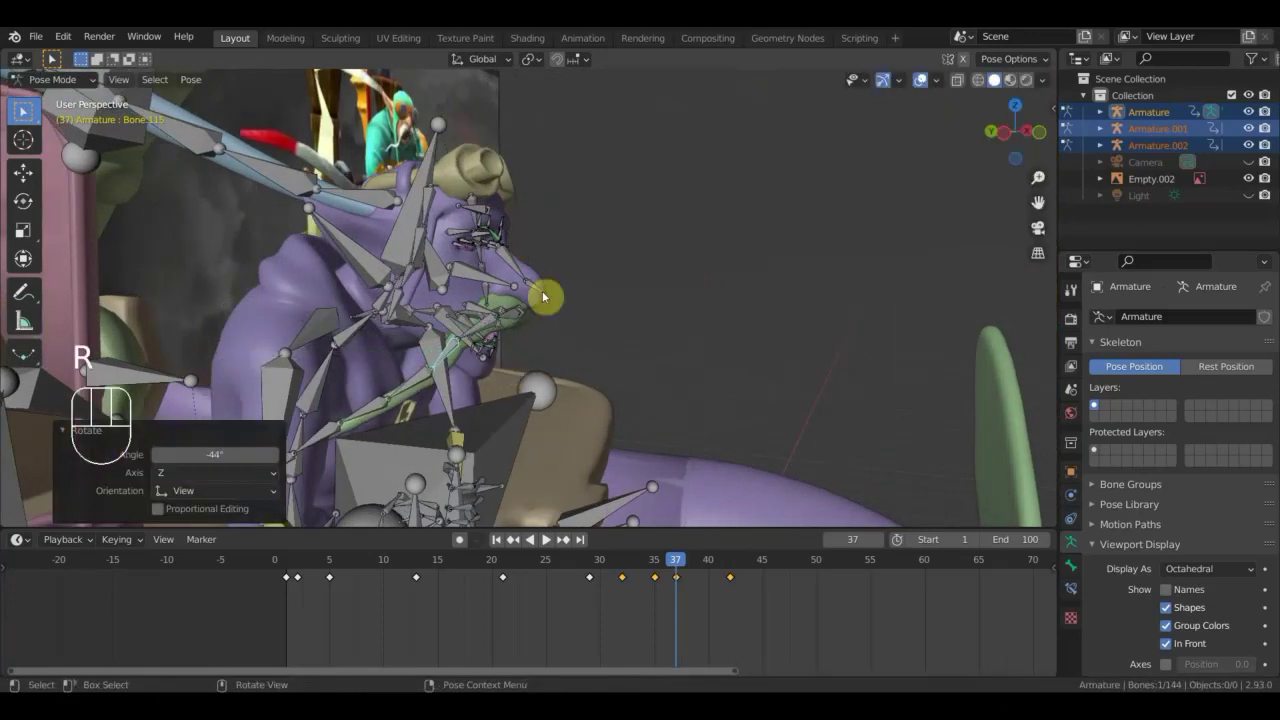
pyautogui.moveTo(417, 380); pyautogui.dragTo(434, 395)
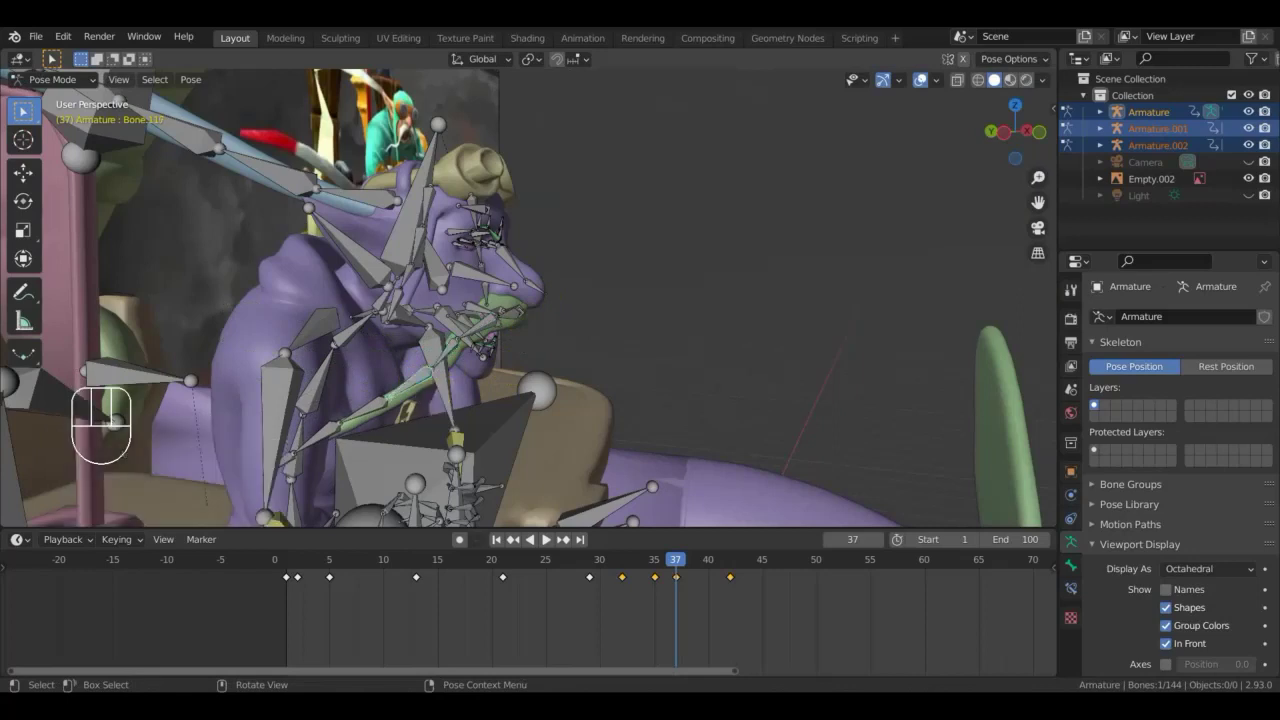
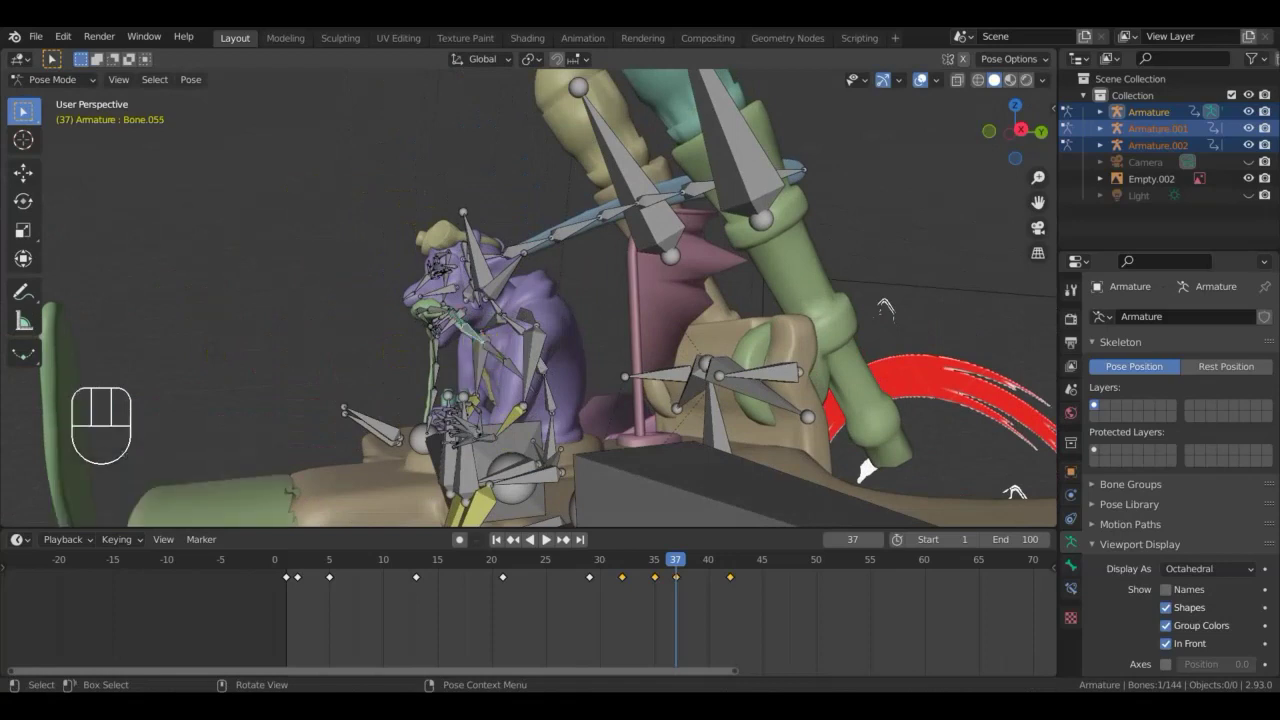
# Rotate another bone on the pilot's arm and check the pose from above against the reference.
pyautogui.press('r')
pyautogui.click(464, 388)
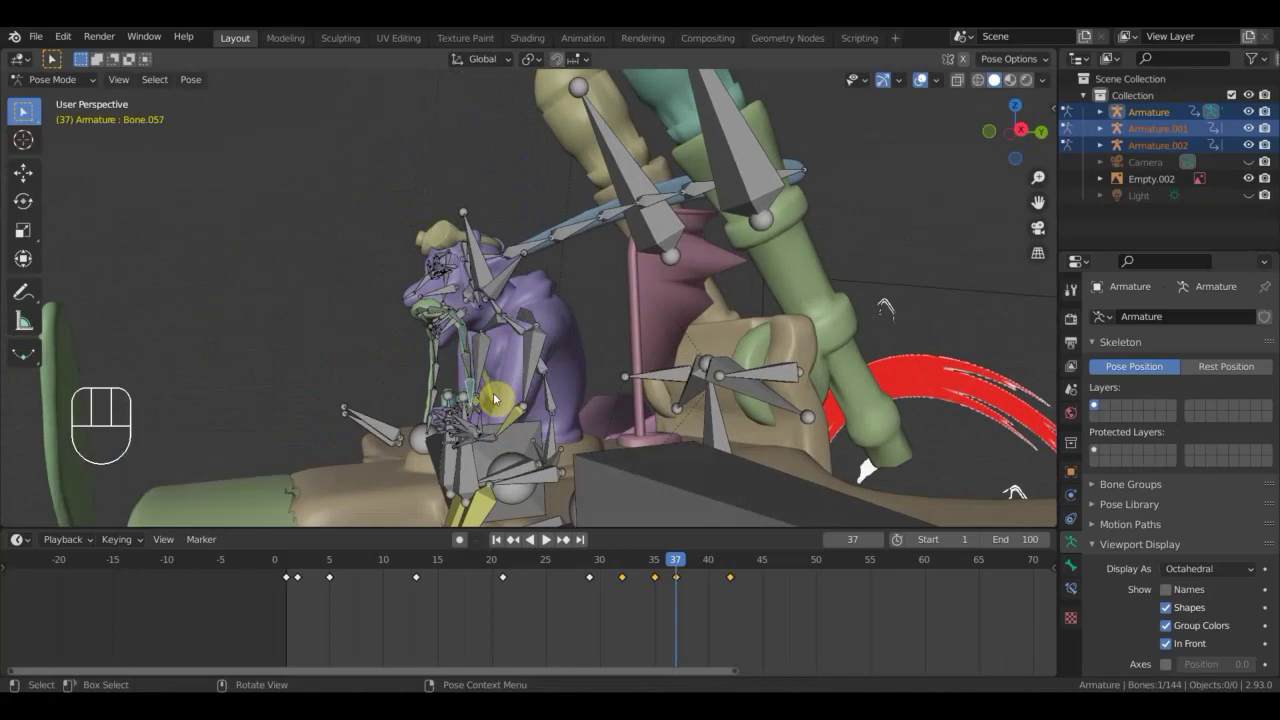
pyautogui.press('r')
pyautogui.click(499, 409)
pyautogui.moveTo(541, 409); pyautogui.dragTo(639, 401)
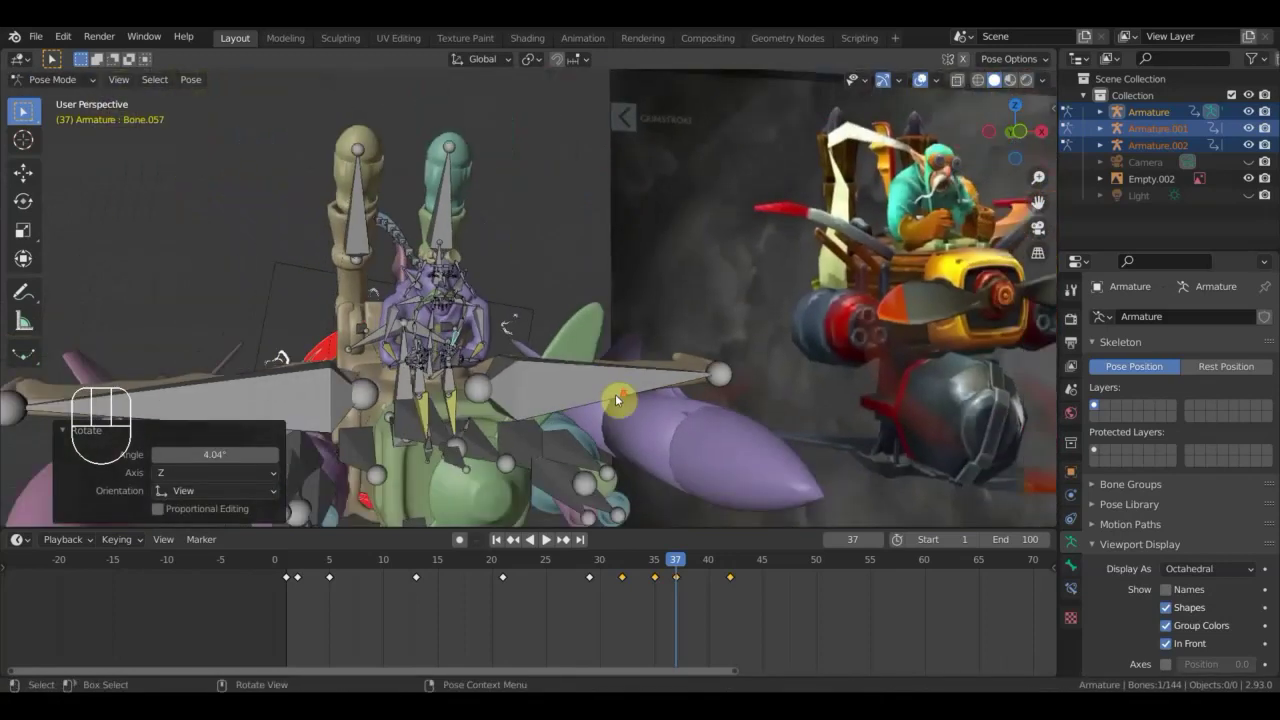
pyautogui.moveTo(612, 392); pyautogui.dragTo(593, 364)
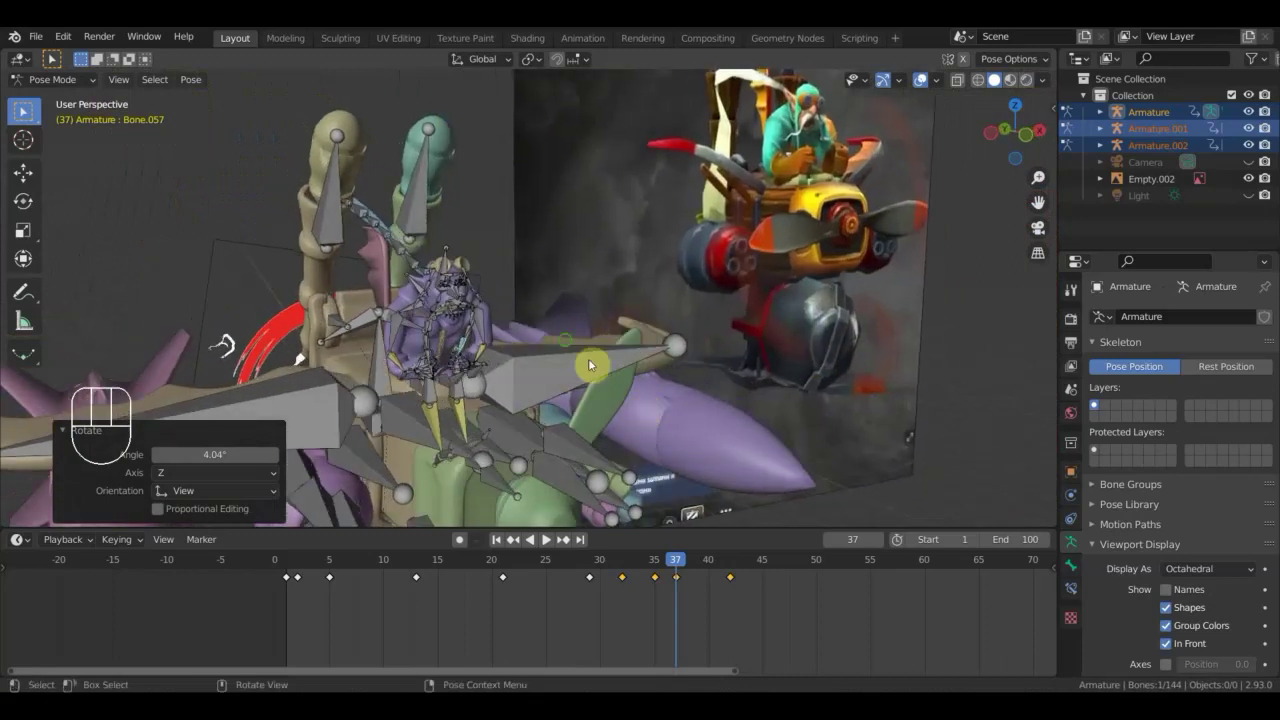
pyautogui.moveTo(567, 361); pyautogui.dragTo(567, 423)
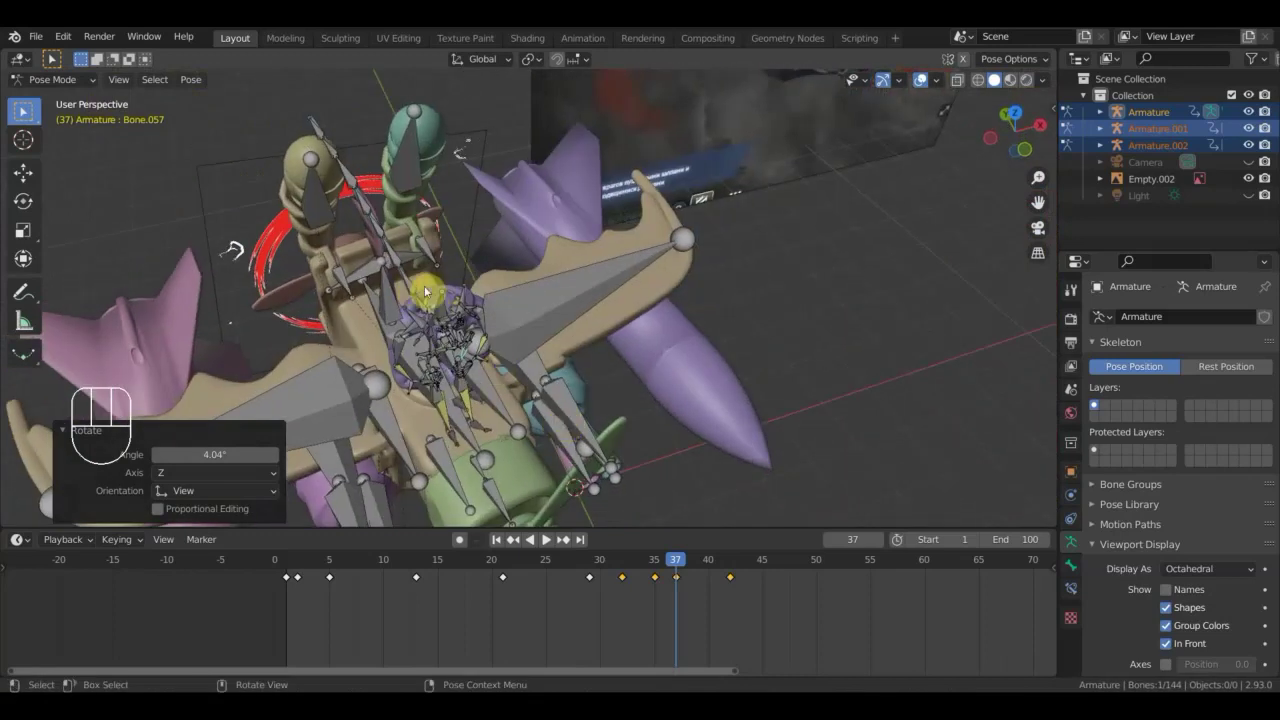
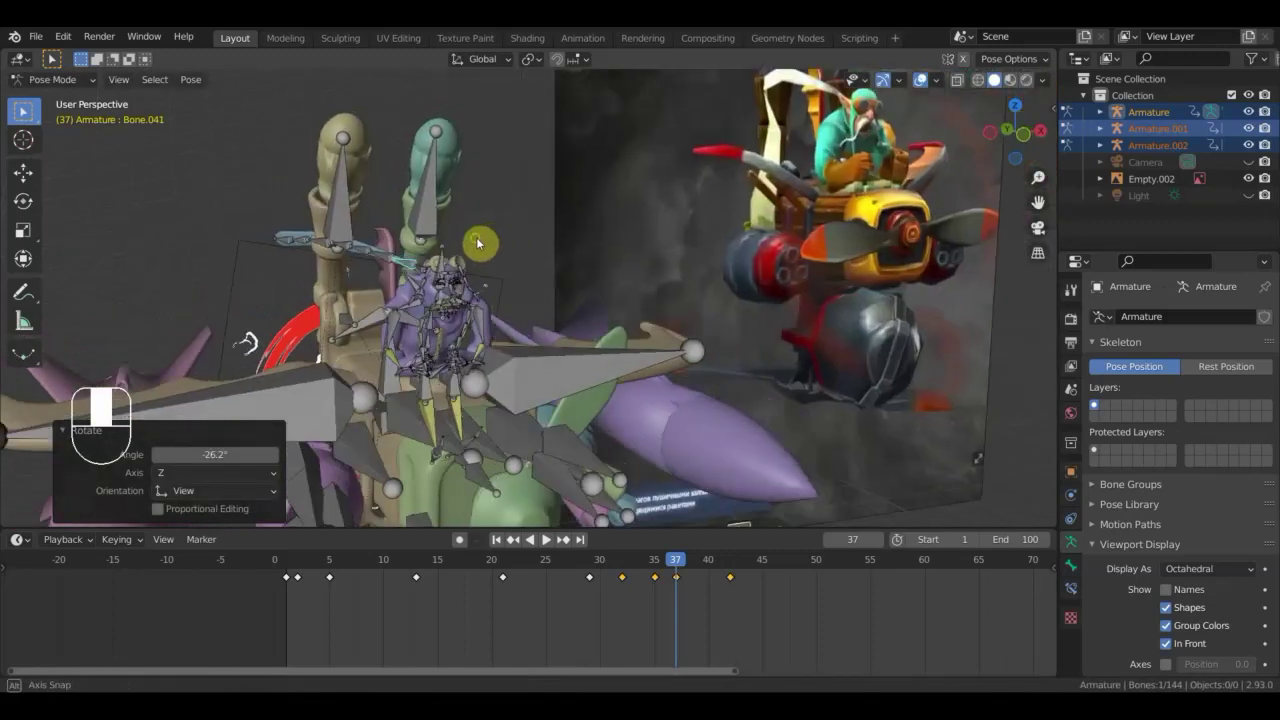
pyautogui.middleClick(440, 259)
# Rotate the selected arm bone again while viewing the pilot from the front.
pyautogui.press('r')
pyautogui.moveTo(505, 278); pyautogui.dragTo(443, 258)
pyautogui.moveTo(369, 215); pyautogui.dragTo(495, 227)
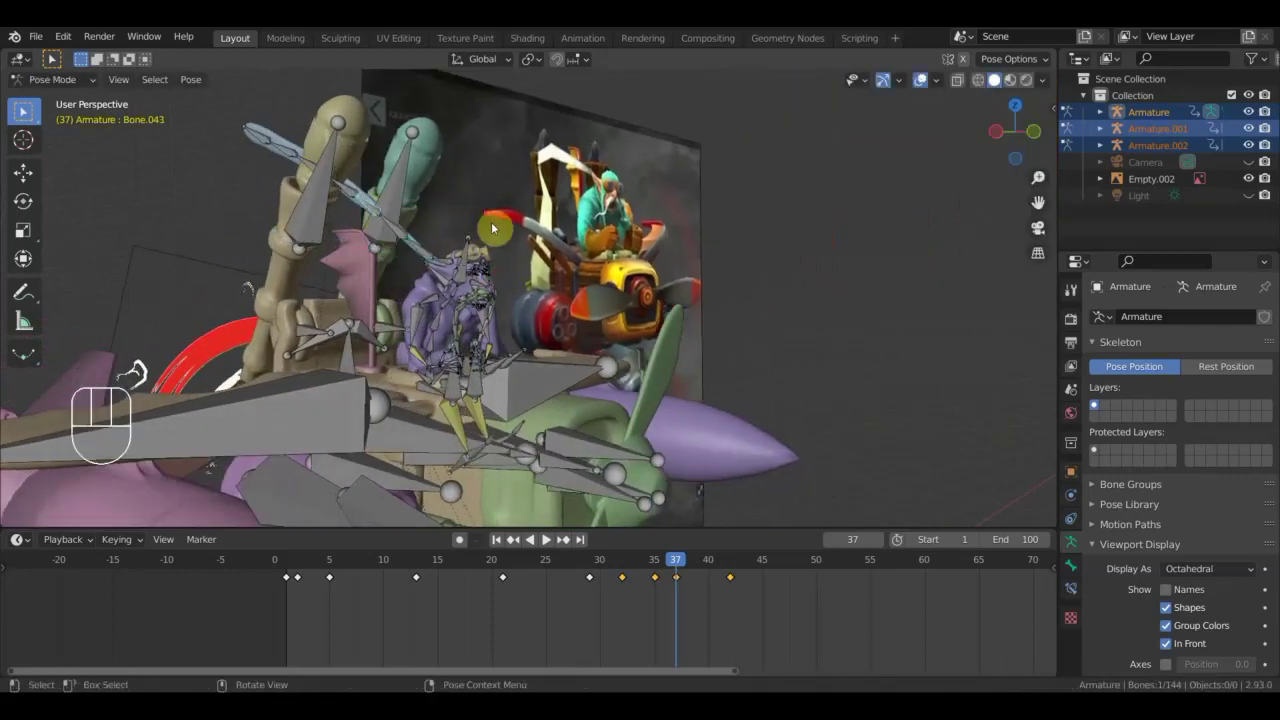
pyautogui.moveTo(491, 233); pyautogui.dragTo(382, 215)
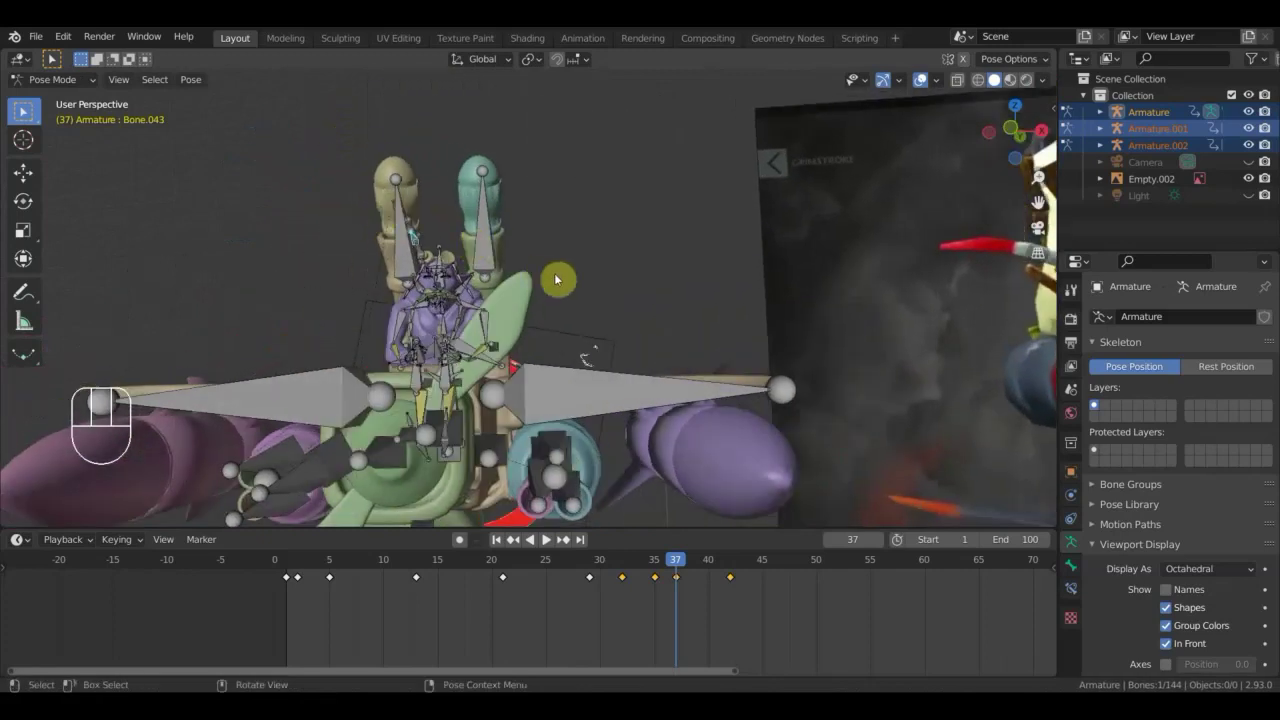
pyautogui.press('r')
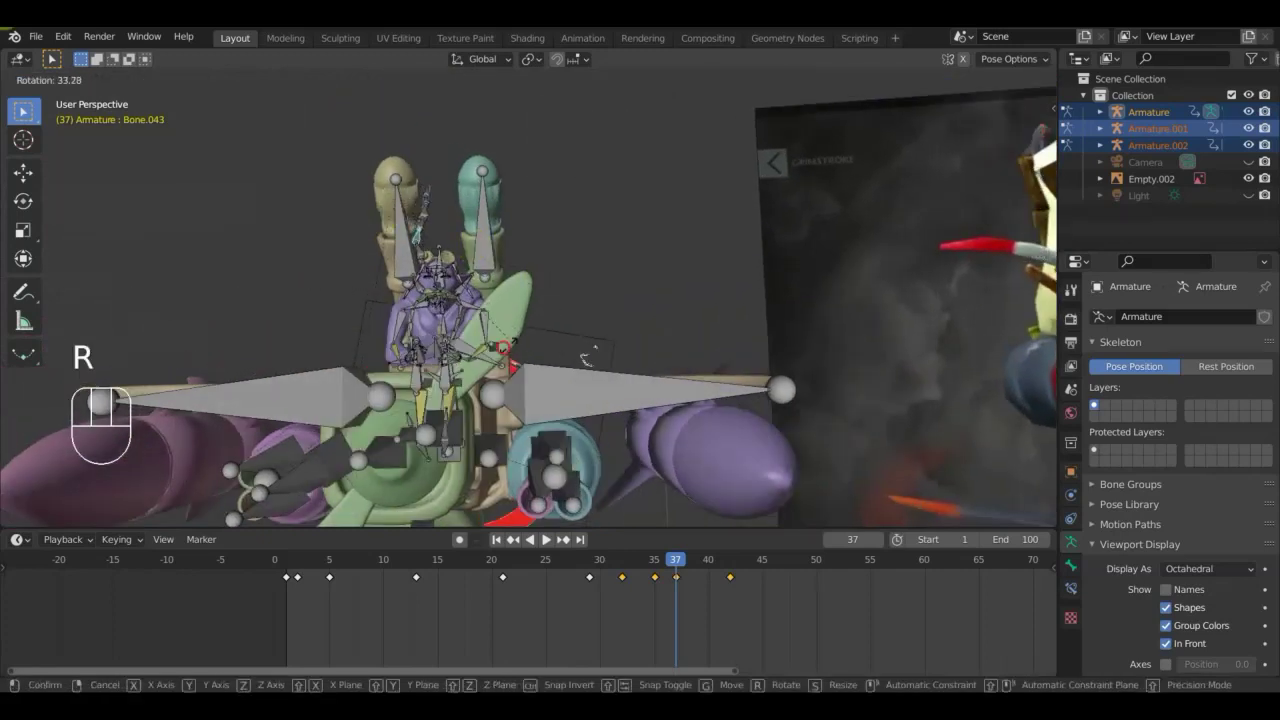
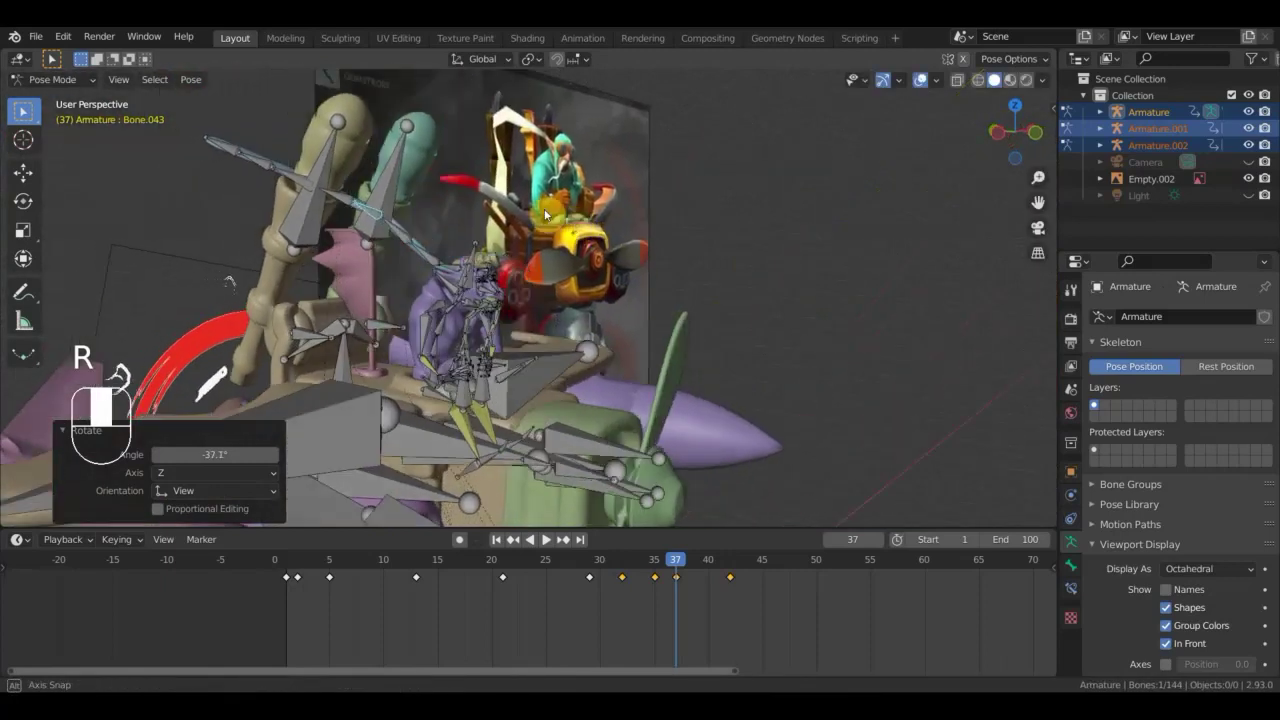
pyautogui.moveTo(331, 201); pyautogui.dragTo(381, 210)
# Rotate the tall exhaust-pipe bones Bone.043 and Bone.042 toward the reference pose.
pyautogui.press('r')
pyautogui.click(386, 186)
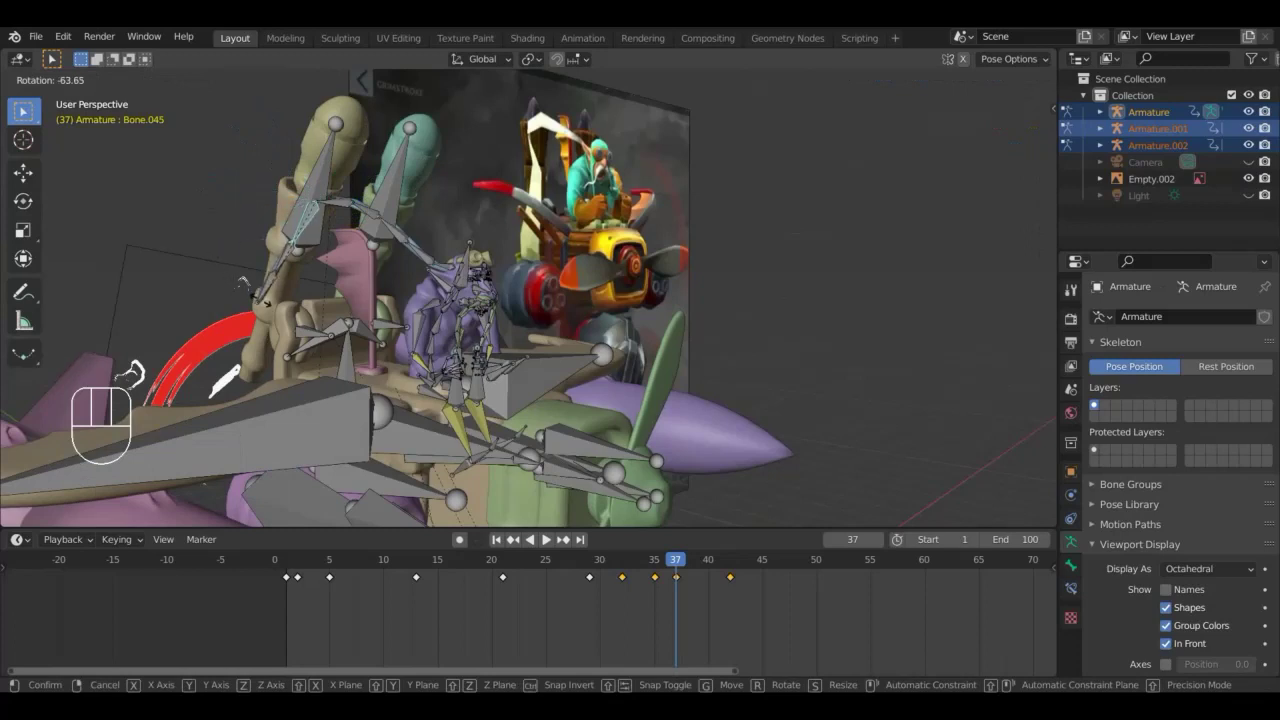
pyautogui.moveTo(292, 255); pyautogui.dragTo(325, 283)
pyautogui.press('r')
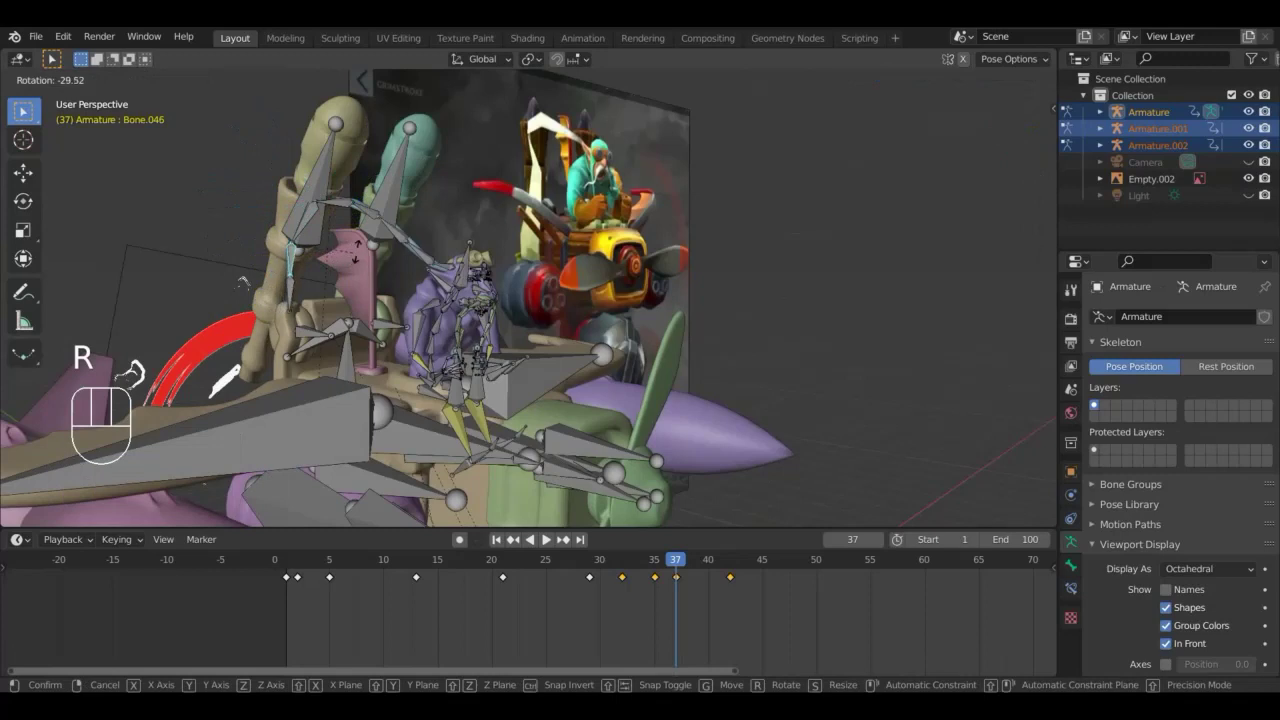
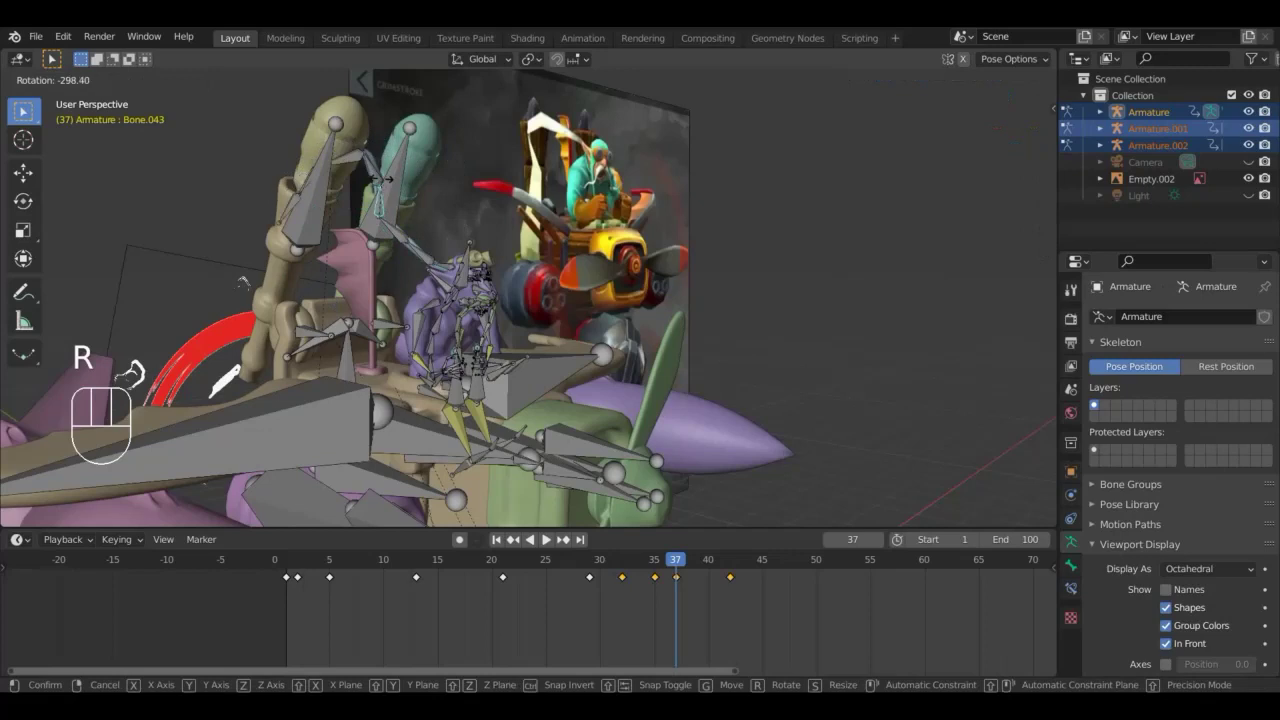
pyautogui.click(381, 186)
pyautogui.middleClick(350, 223)
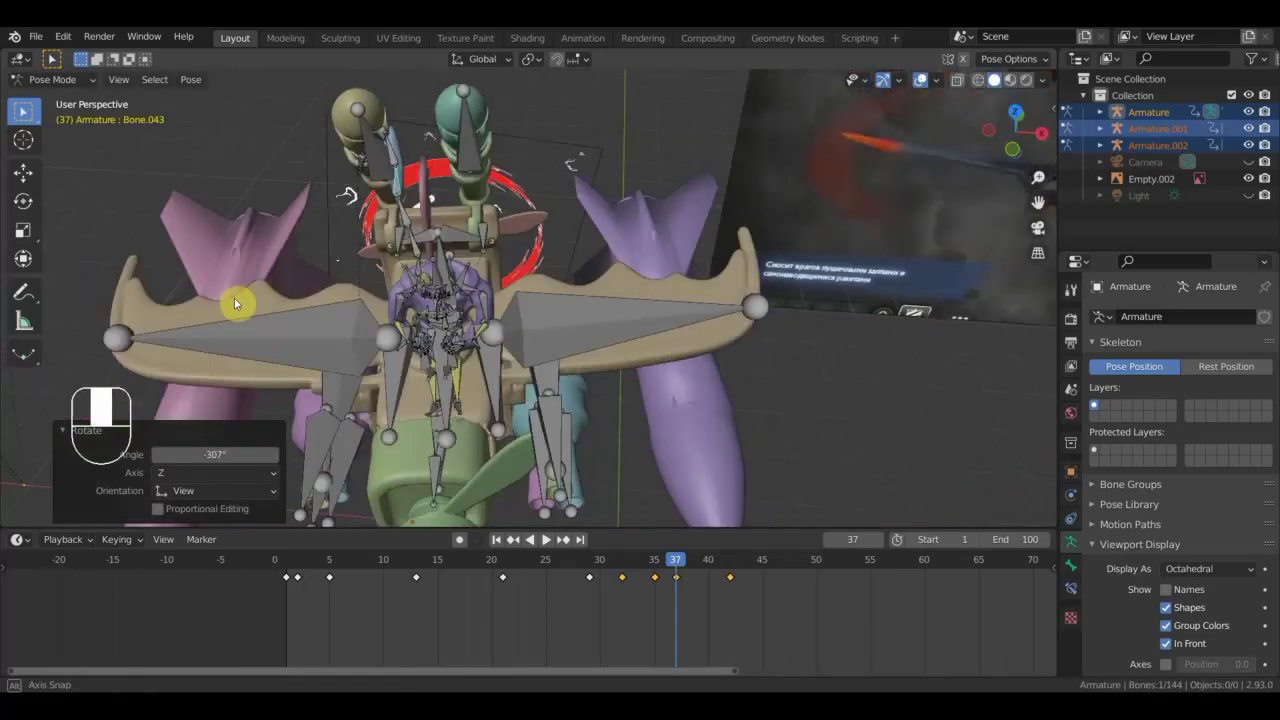
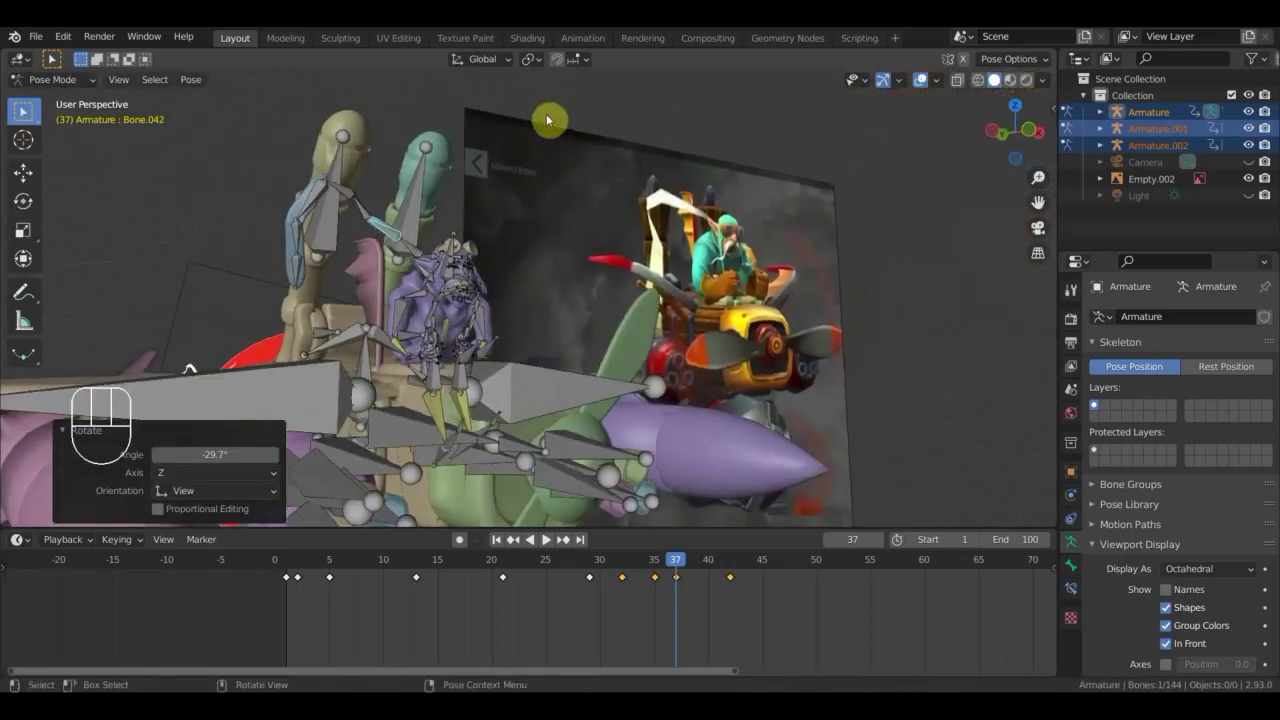
# Key Location & Rotation for all 144 rig bones at frame 37.
pyautogui.press('a')
pyautogui.press('i')
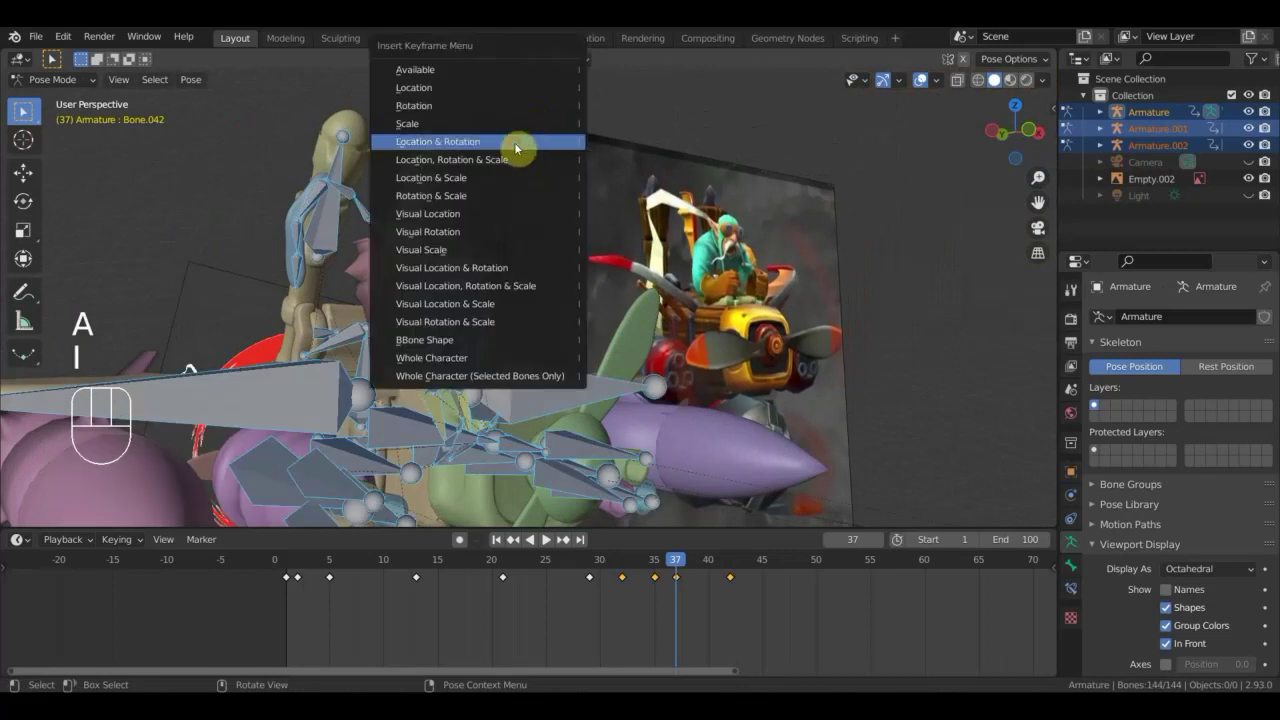
pyautogui.moveTo(683, 566); pyautogui.dragTo(667, 562)
# Hide the overlays, orbit in close on the bare models, and scrub back to frame 35.
pyautogui.moveTo(691, 433); pyautogui.dragTo(769, 369)
pyautogui.click(925, 85)
pyautogui.moveTo(759, 373); pyautogui.dragTo(754, 317)
pyautogui.moveTo(588, 334); pyautogui.dragTo(593, 340)
pyautogui.moveTo(595, 343); pyautogui.dragTo(560, 335)
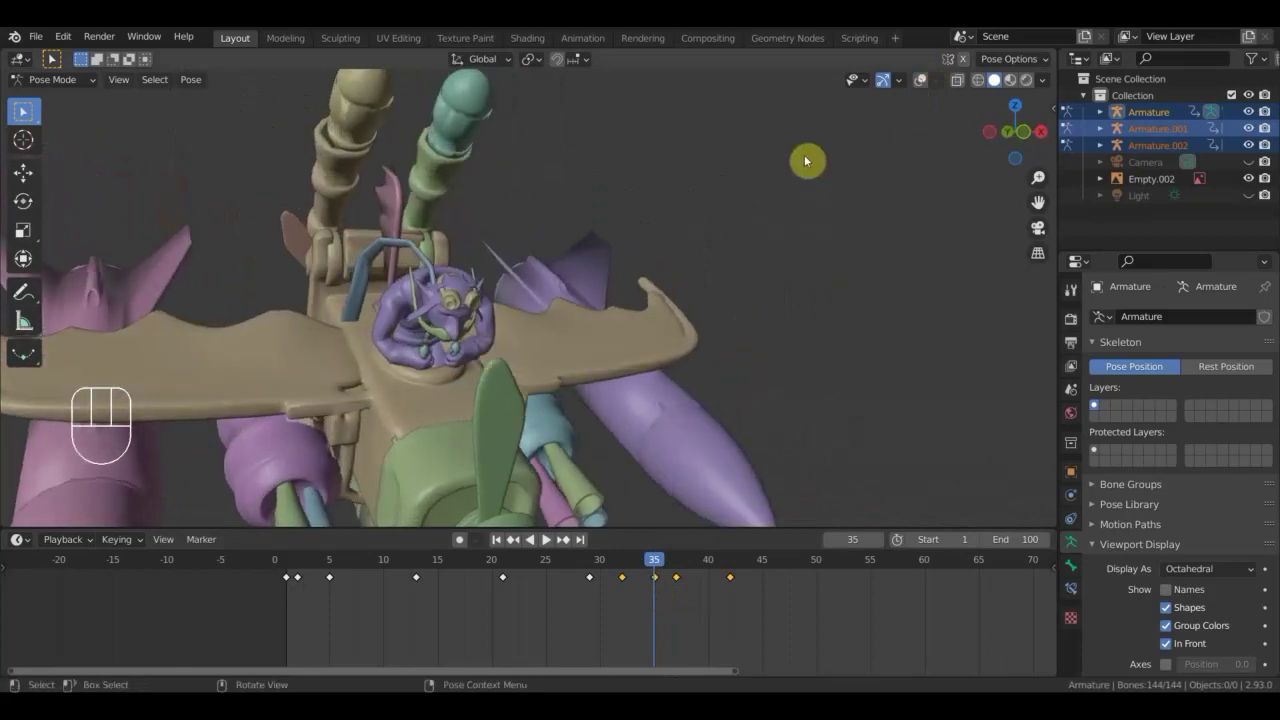
# Turn viewport overlays back on so the rig's bones show over the pilot.
pyautogui.click(925, 85)
pyautogui.click(925, 85)
pyautogui.moveTo(719, 286); pyautogui.dragTo(661, 344)
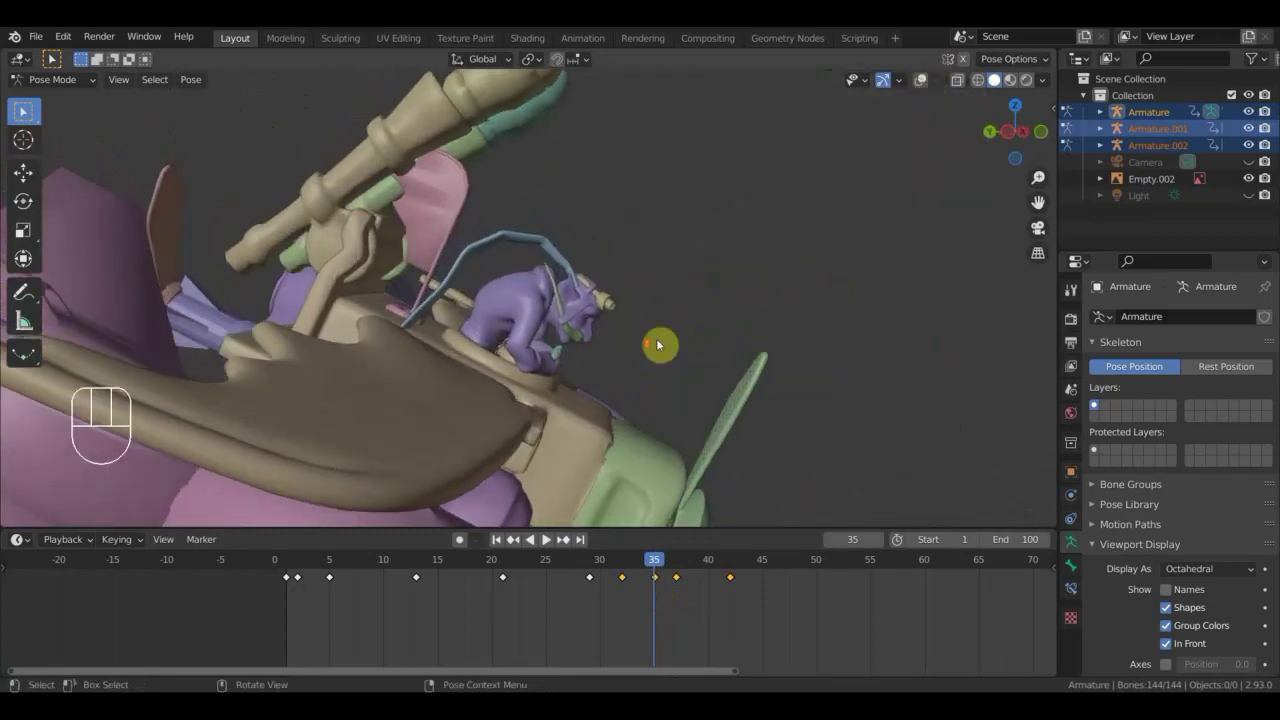
pyautogui.click(918, 89)
pyautogui.middleClick(784, 242)
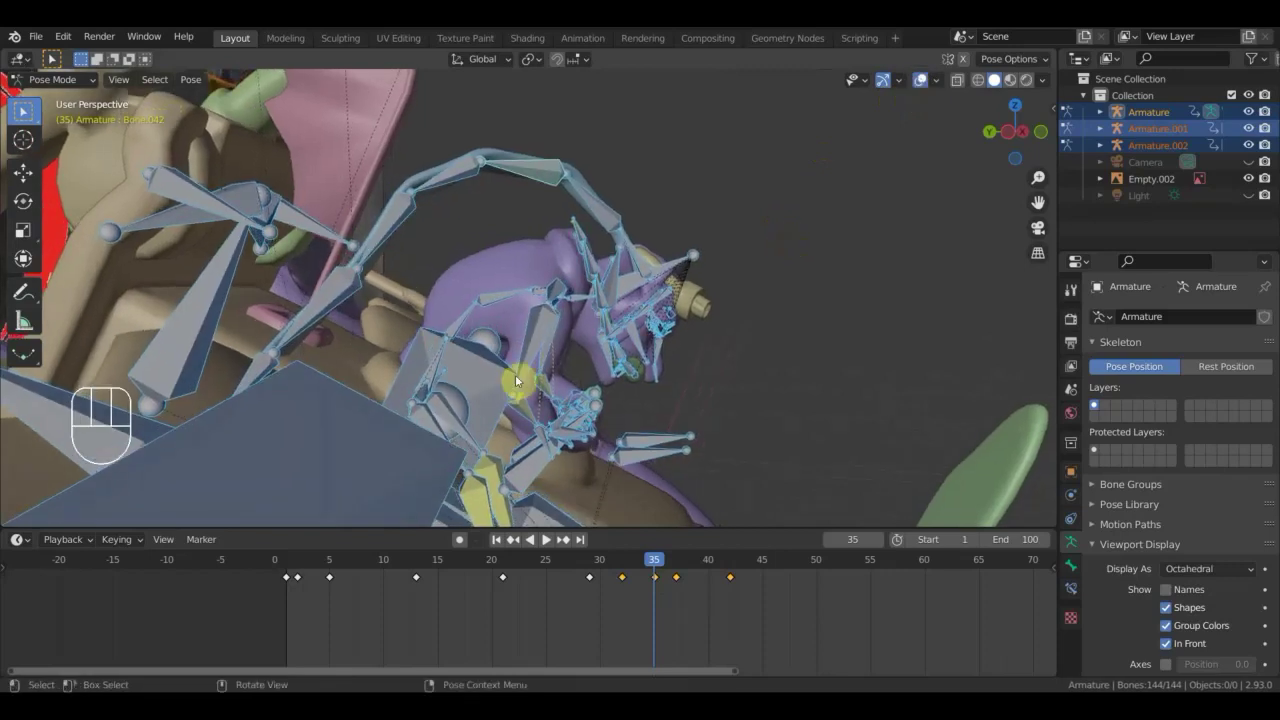
# Select a bone of the pilot's head and move it with G to adjust the posture.
pyautogui.click(438, 367)
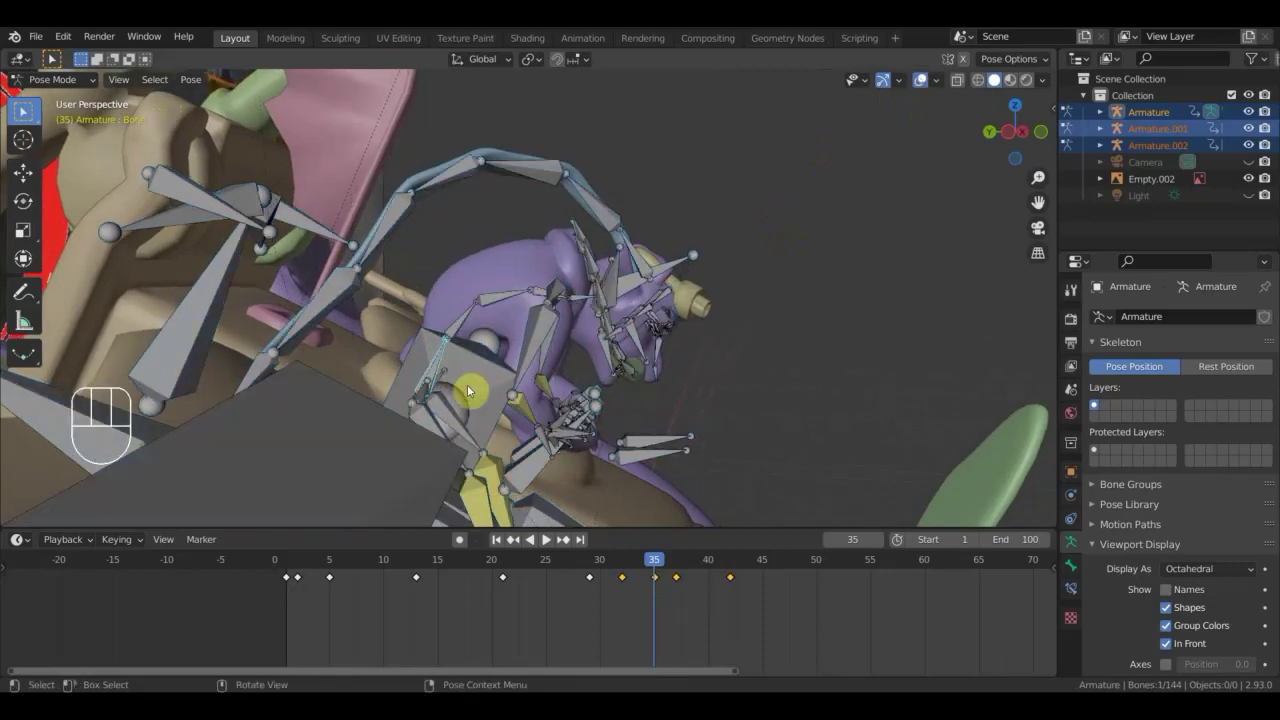
pyautogui.press('g')
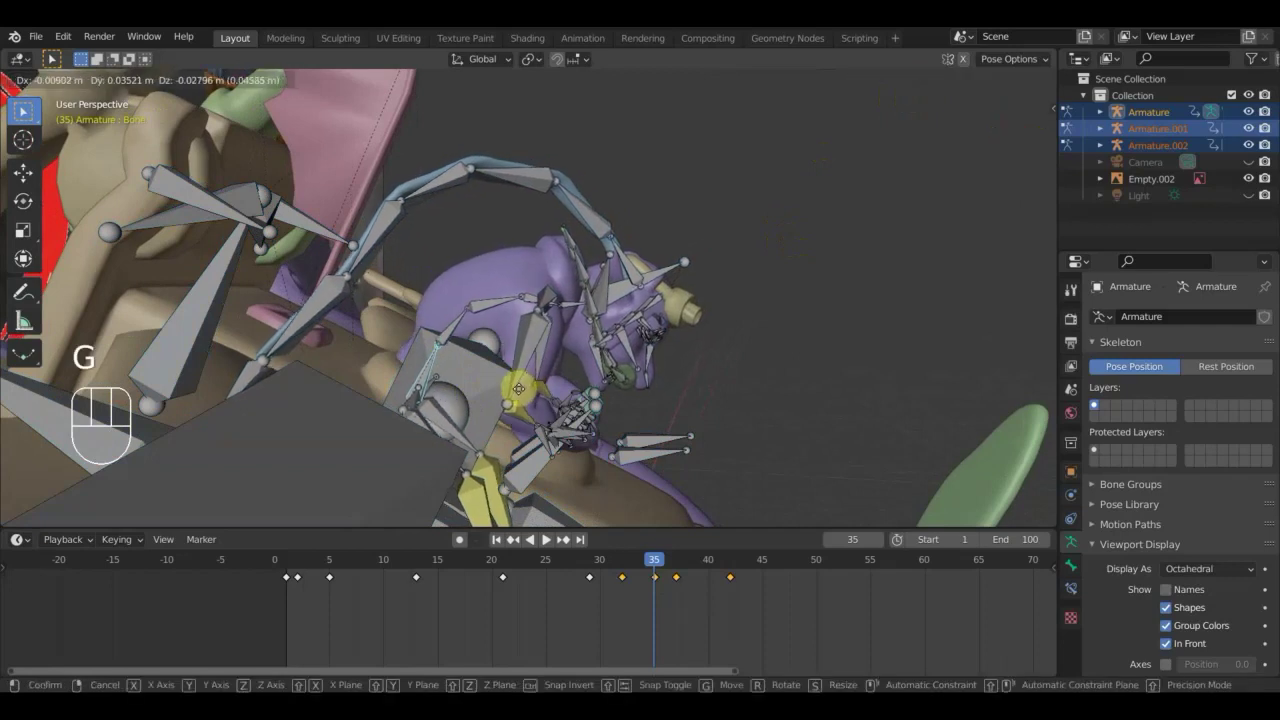
pyautogui.moveTo(481, 391); pyautogui.dragTo(531, 320)
pyautogui.scroll(3)
pyautogui.middleClick(542, 320)
pyautogui.scroll(-3)
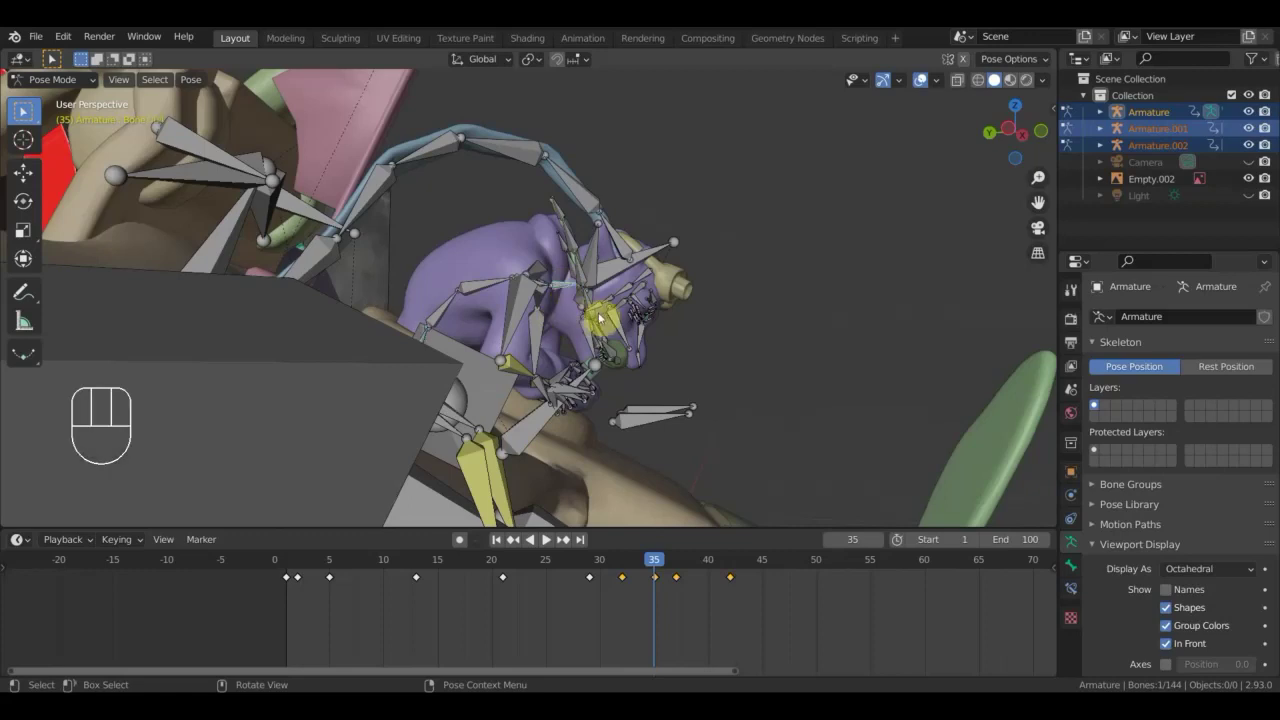
# Rotate the bone to refine the pose, then keyframe all 144 bones at frame 35.
pyautogui.press('r')
pyautogui.moveTo(622, 305); pyautogui.dragTo(539, 323)
pyautogui.moveTo(548, 329); pyautogui.dragTo(579, 311)
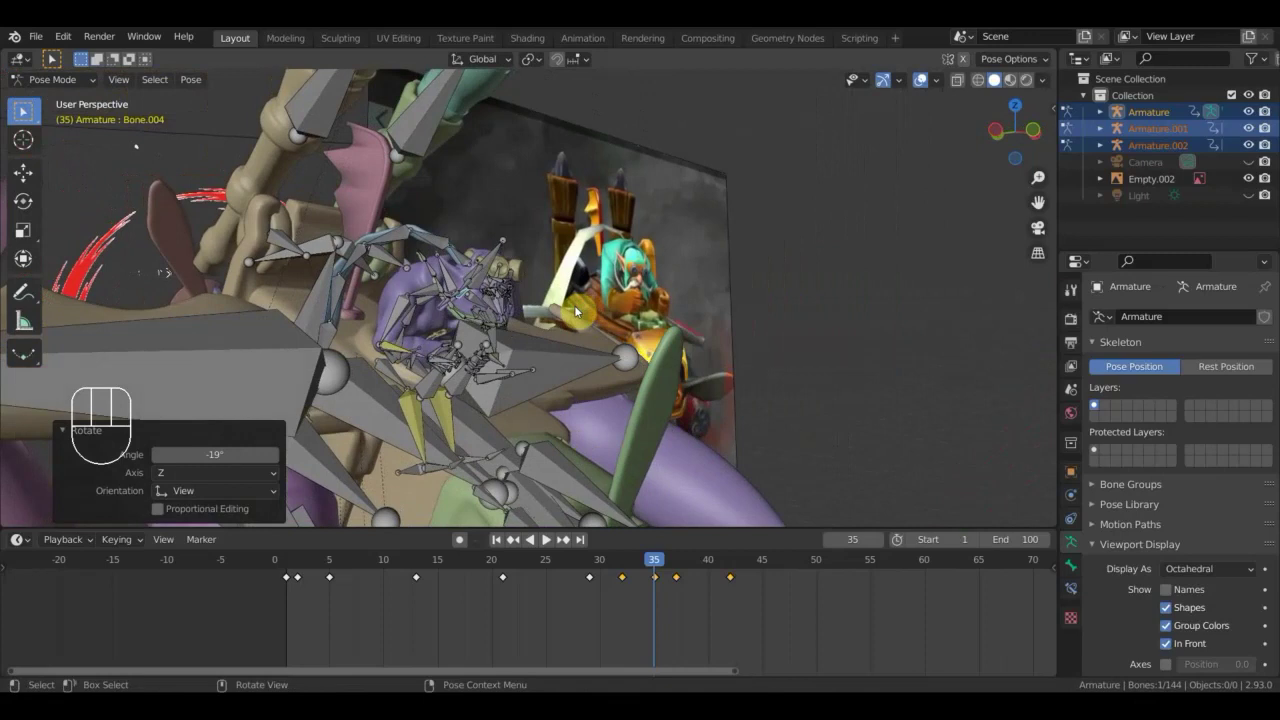
pyautogui.press('a')
pyautogui.press('i')
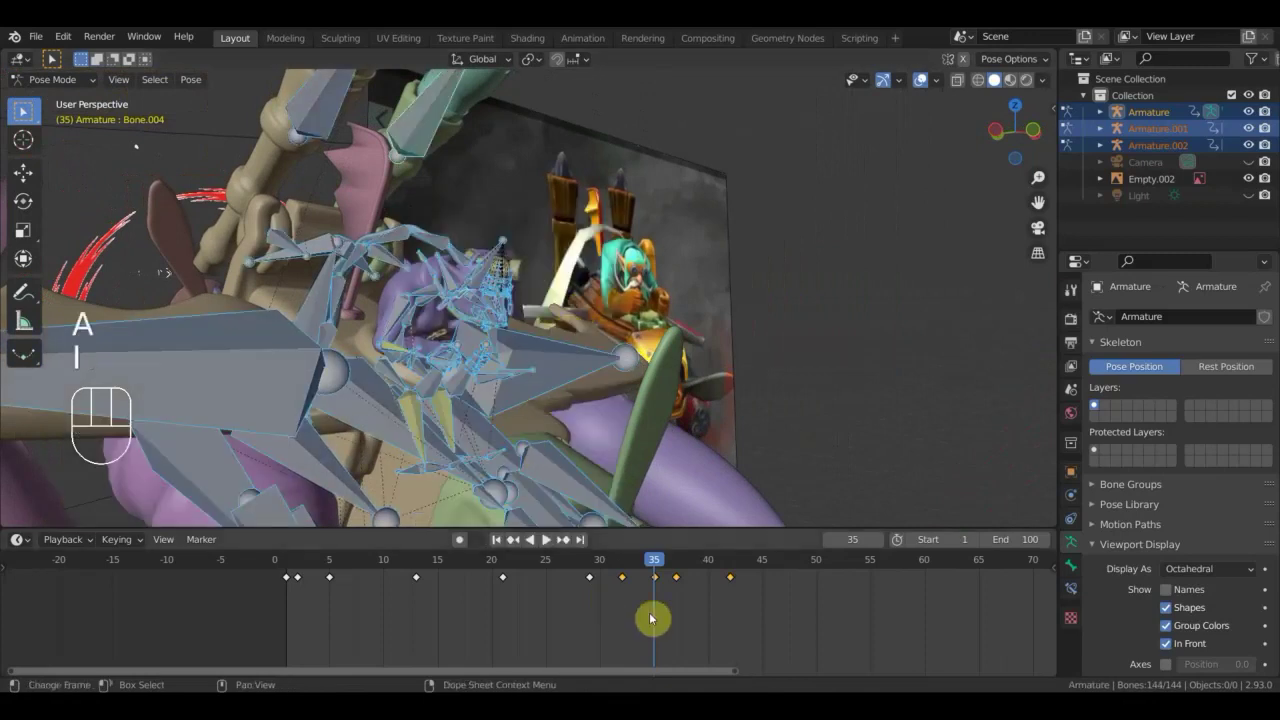
# Scrub the Dope Sheet playhead forward to frame 45, toggling overlays to compare.
pyautogui.moveTo(639, 563); pyautogui.dragTo(722, 630)
pyautogui.moveTo(709, 429); pyautogui.dragTo(720, 391)
pyautogui.moveTo(706, 415); pyautogui.dragTo(695, 440)
pyautogui.moveTo(685, 437); pyautogui.dragTo(643, 419)
pyautogui.click(924, 86)
pyautogui.click(924, 85)
# Orbit to face the aircraft's nose against the reference, with Bone.013 active.
pyautogui.middleClick(721, 366)
pyautogui.moveTo(739, 566); pyautogui.dragTo(768, 573)
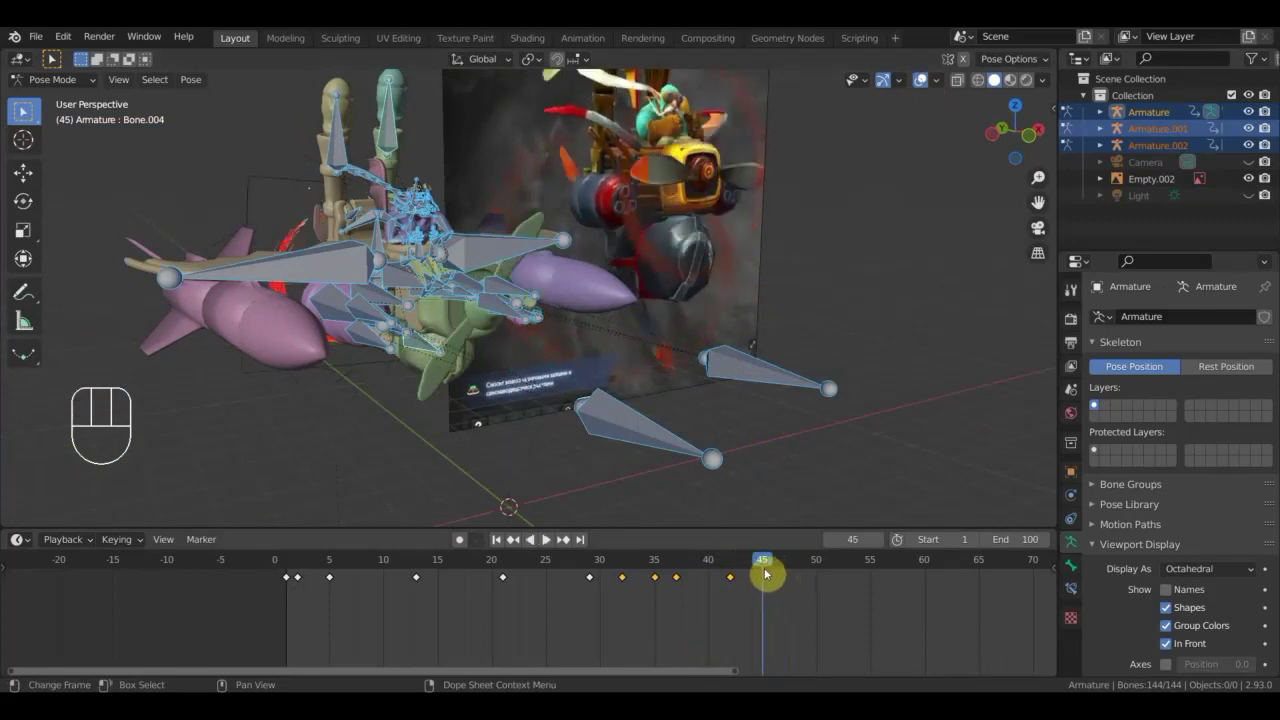
pyautogui.middleClick(616, 387)
pyautogui.moveTo(563, 358); pyautogui.dragTo(553, 409)
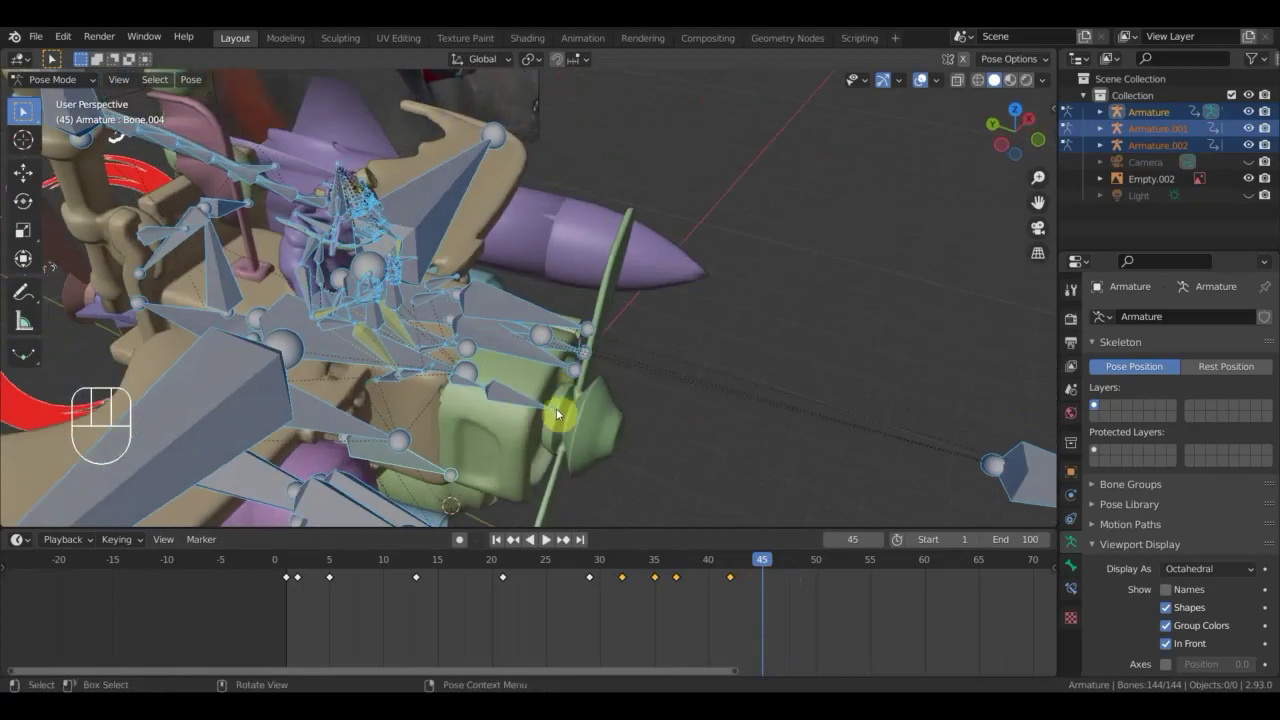
pyautogui.moveTo(643, 439); pyautogui.dragTo(543, 377)
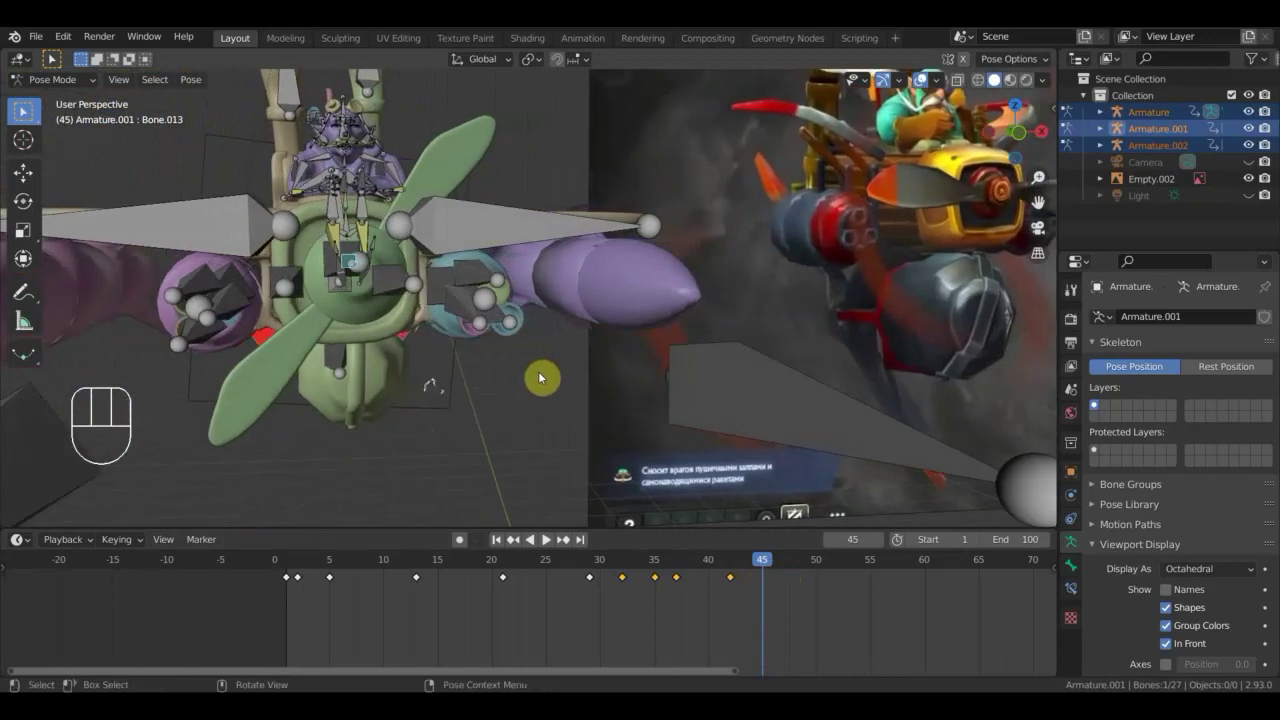
# Key Location & Rotation for all 27 Armature.001 bones at frame 45, then move to frame 42.
pyautogui.press('r')
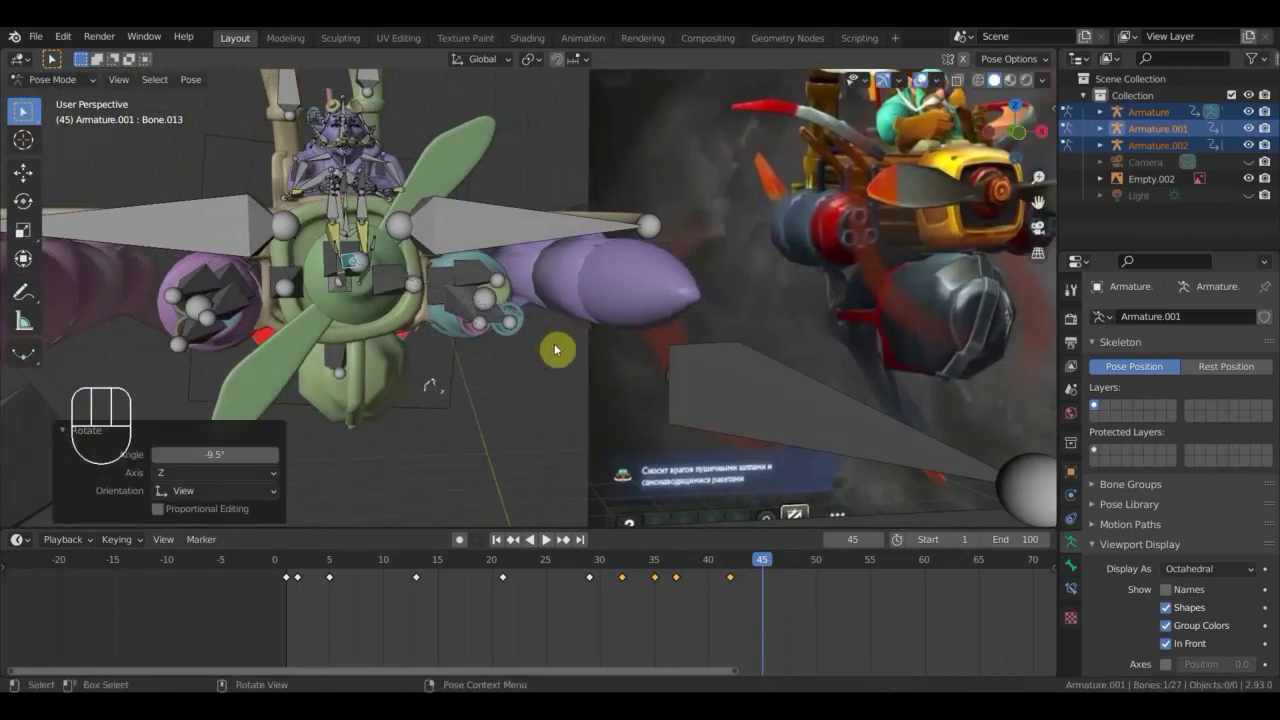
pyautogui.press('a')
pyautogui.press('i')
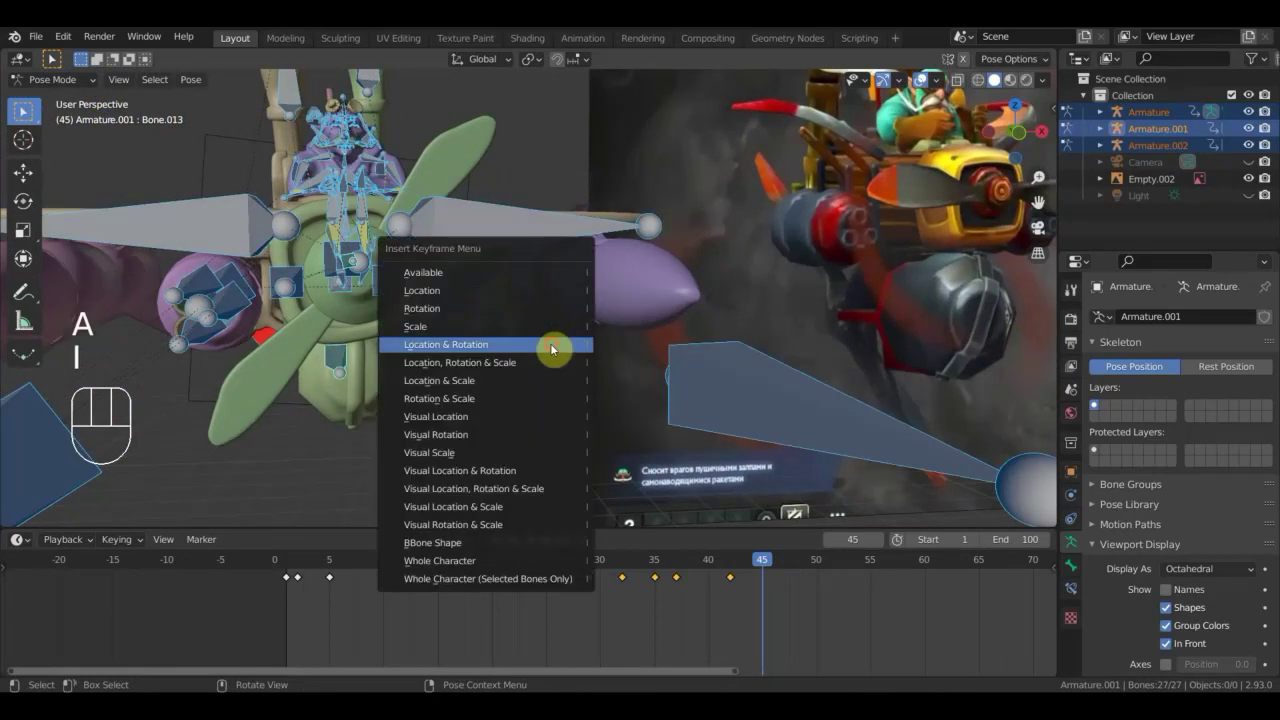
pyautogui.moveTo(751, 567); pyautogui.dragTo(650, 449)
pyautogui.moveTo(517, 344); pyautogui.dragTo(537, 386)
pyautogui.middleClick(455, 380)
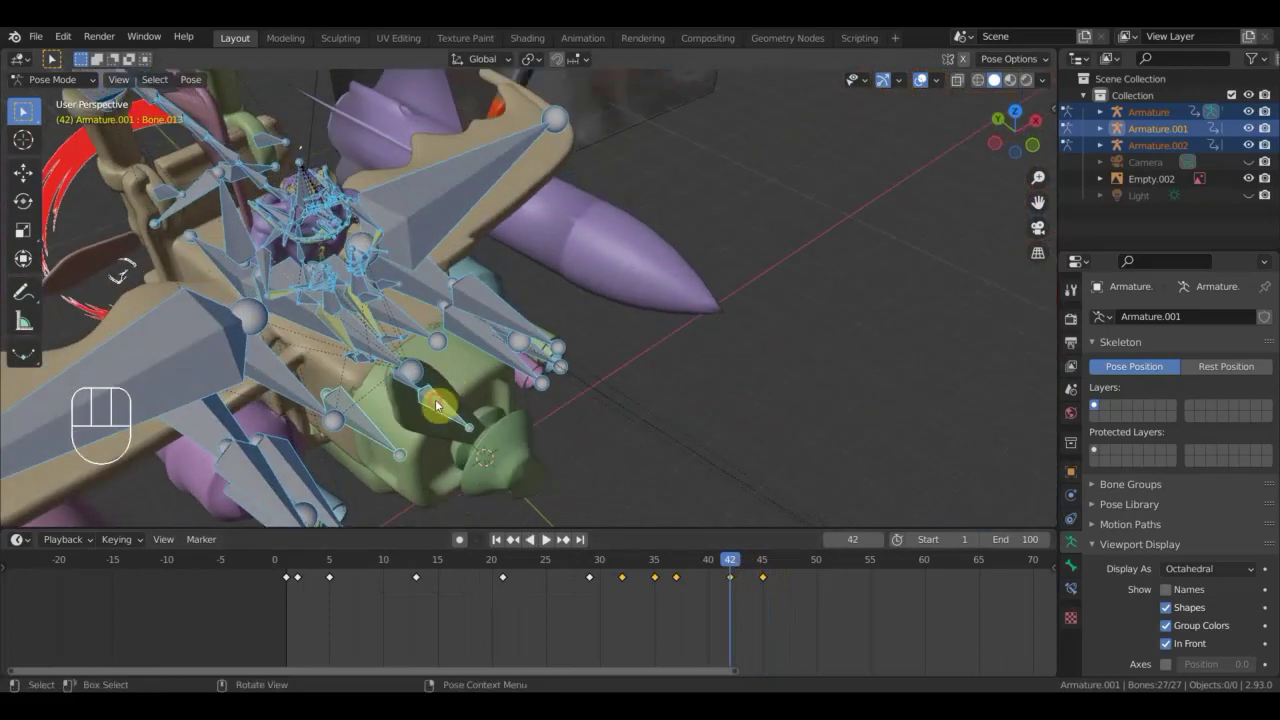
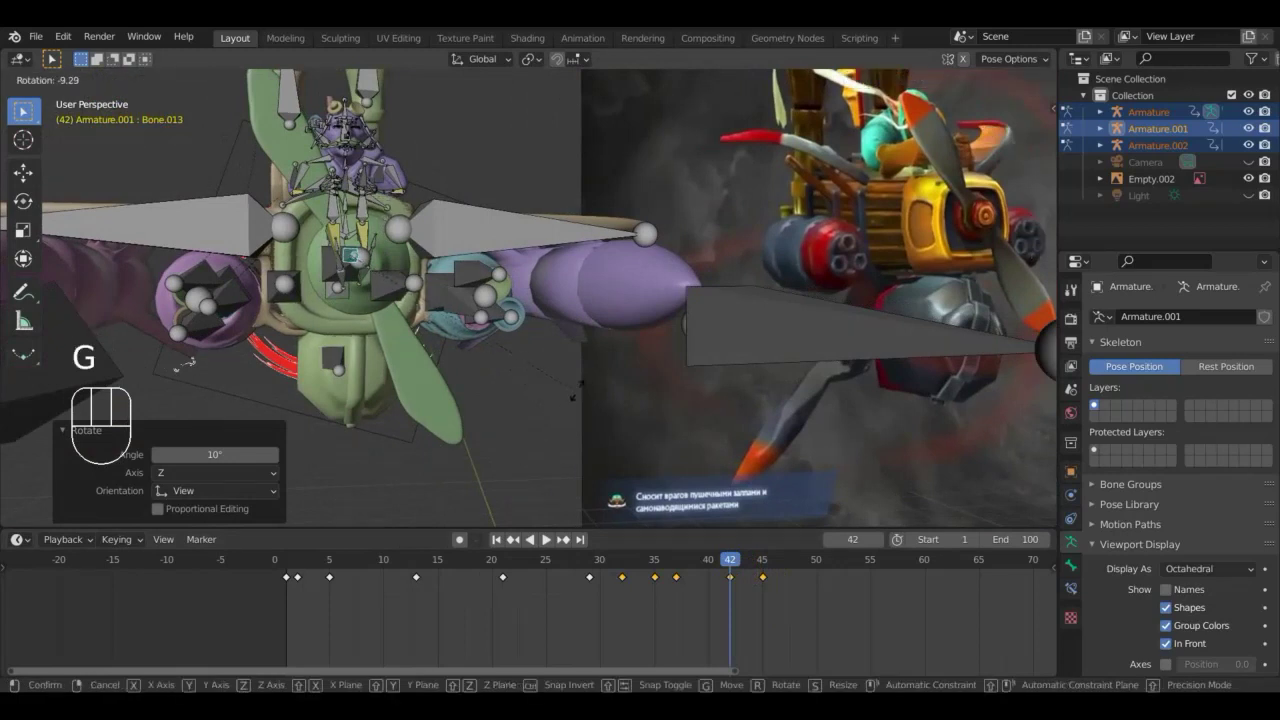
# Confirm the aircraft's new tilt and check its silhouette with the bones hidden, then shown again.
pyautogui.click(556, 420)
pyautogui.middleClick(603, 426)
pyautogui.press('a')
pyautogui.press('i')
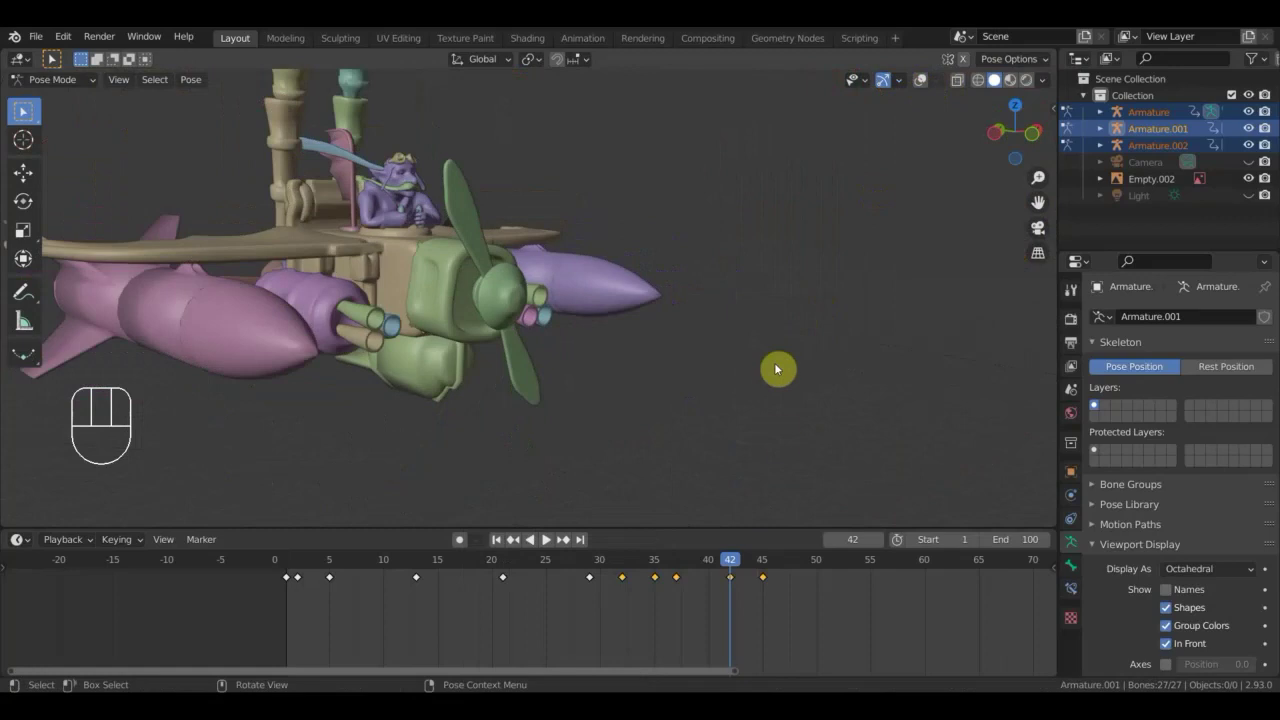
pyautogui.moveTo(735, 567); pyautogui.dragTo(691, 531)
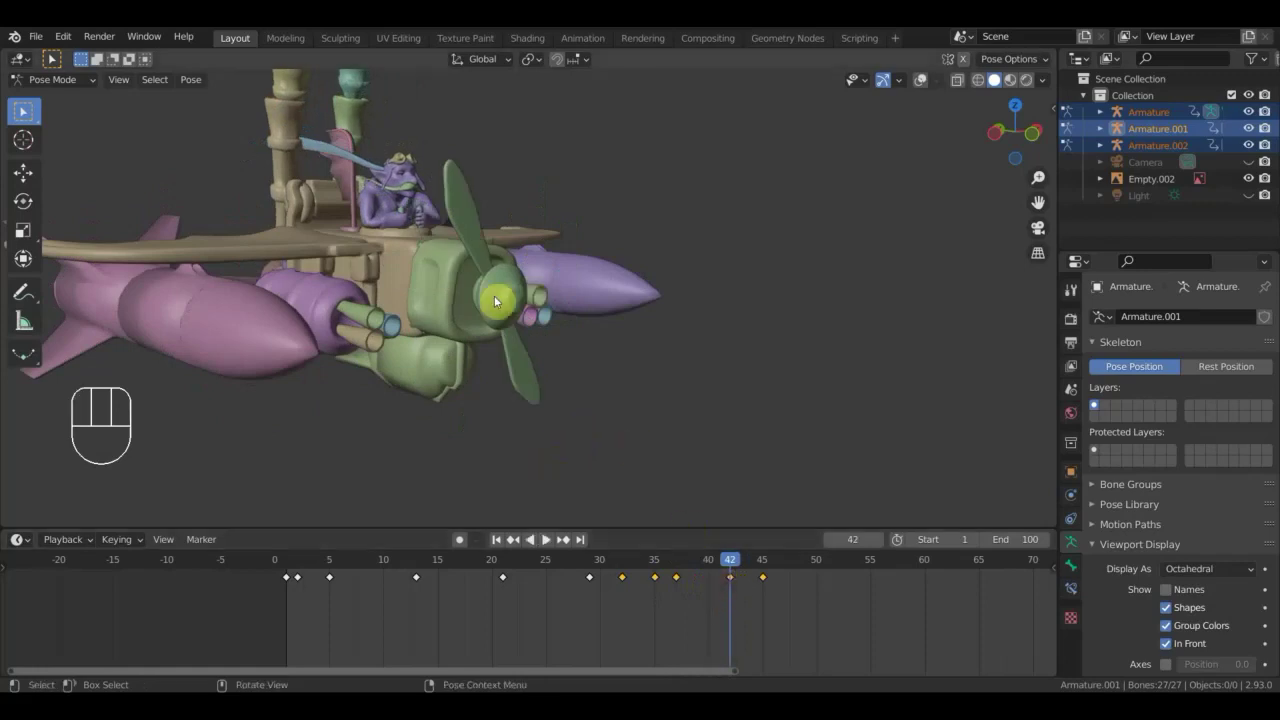
pyautogui.click(926, 85)
# Nudge the propeller Bone.004 with G, then select all bones and bring up Insert Keyframe.
pyautogui.moveTo(547, 276); pyautogui.dragTo(549, 335)
pyautogui.moveTo(563, 377); pyautogui.dragTo(526, 407)
pyautogui.moveTo(508, 419); pyautogui.dragTo(529, 417)
pyautogui.moveTo(518, 389); pyautogui.dragTo(497, 343)
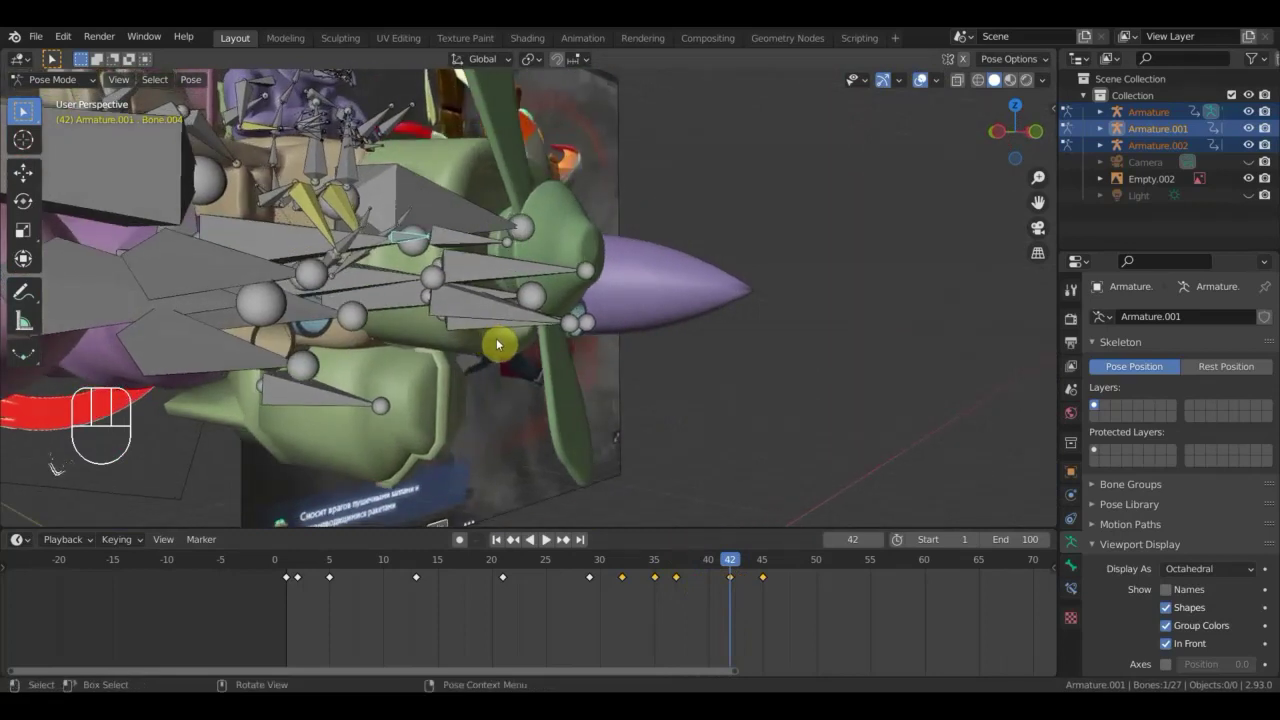
pyautogui.press('g')
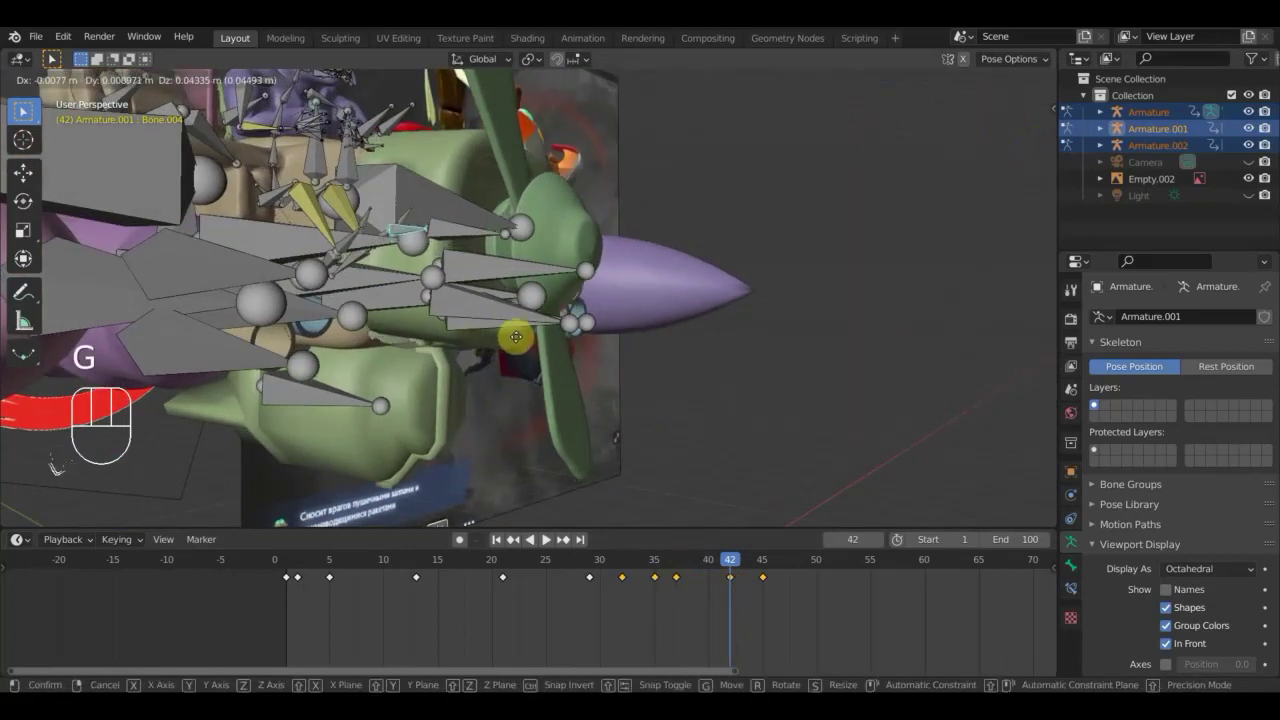
pyautogui.moveTo(524, 341); pyautogui.dragTo(545, 281)
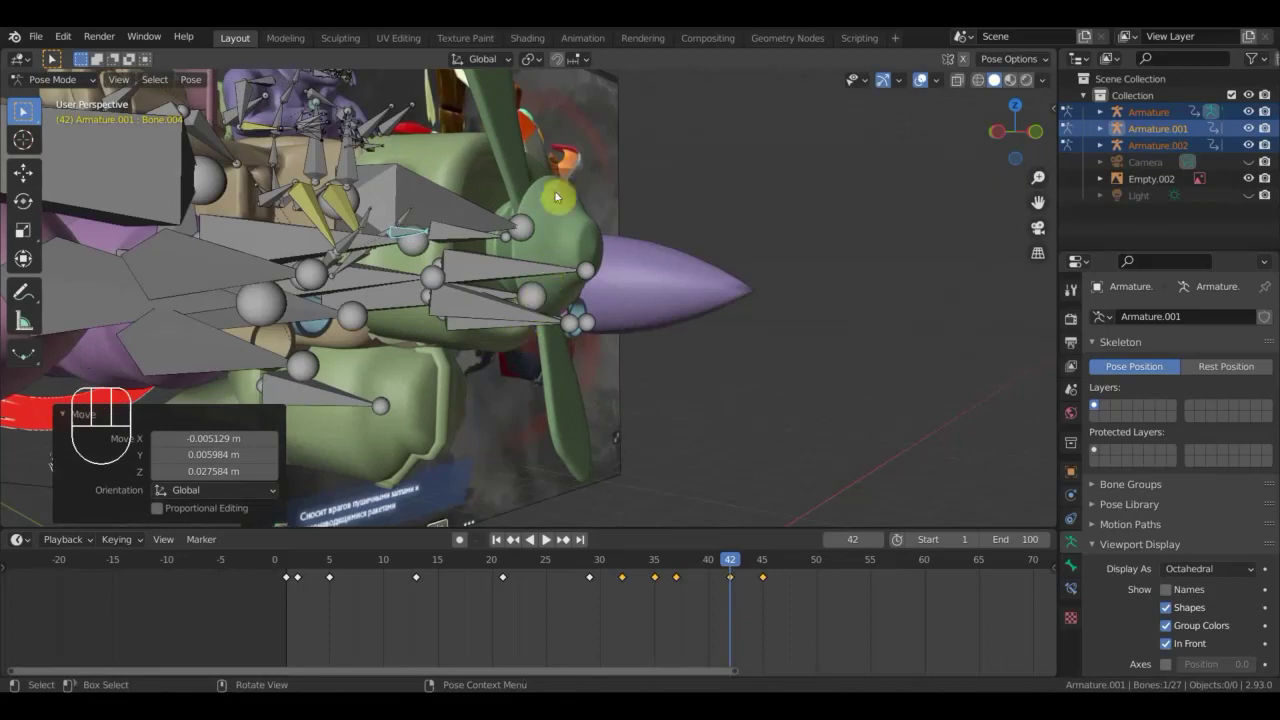
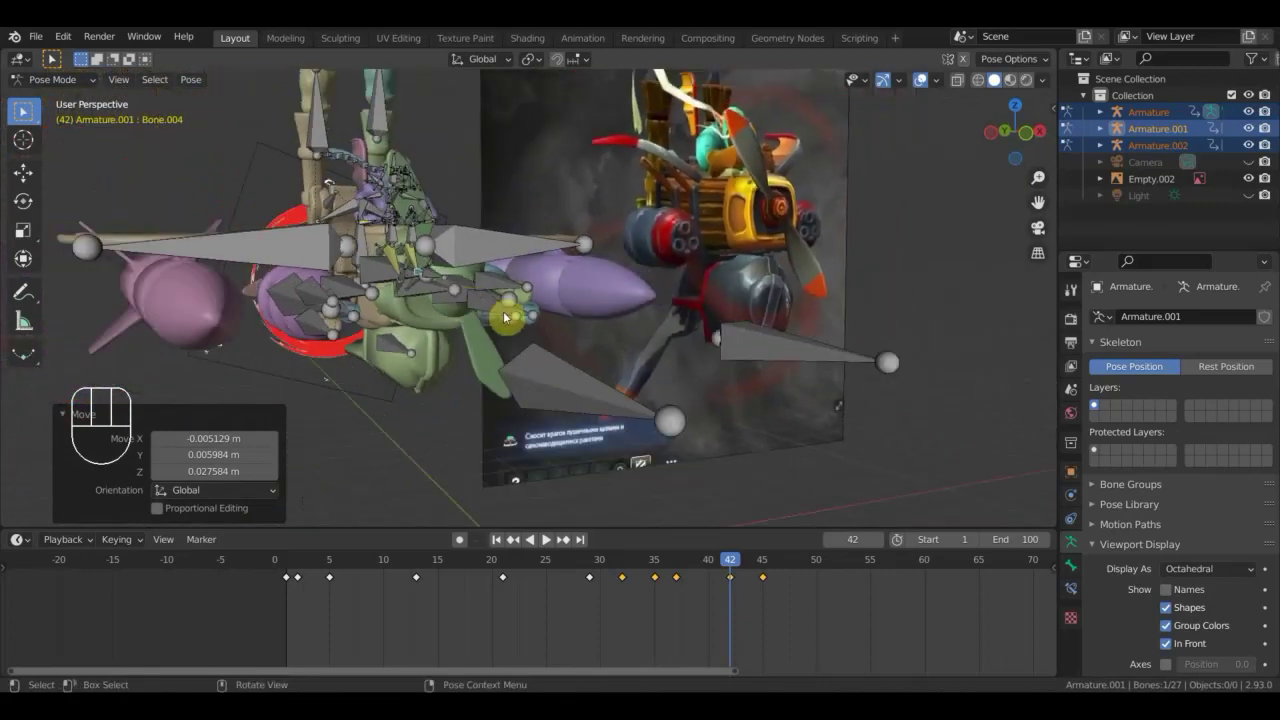
pyautogui.press('a')
pyautogui.press('i')
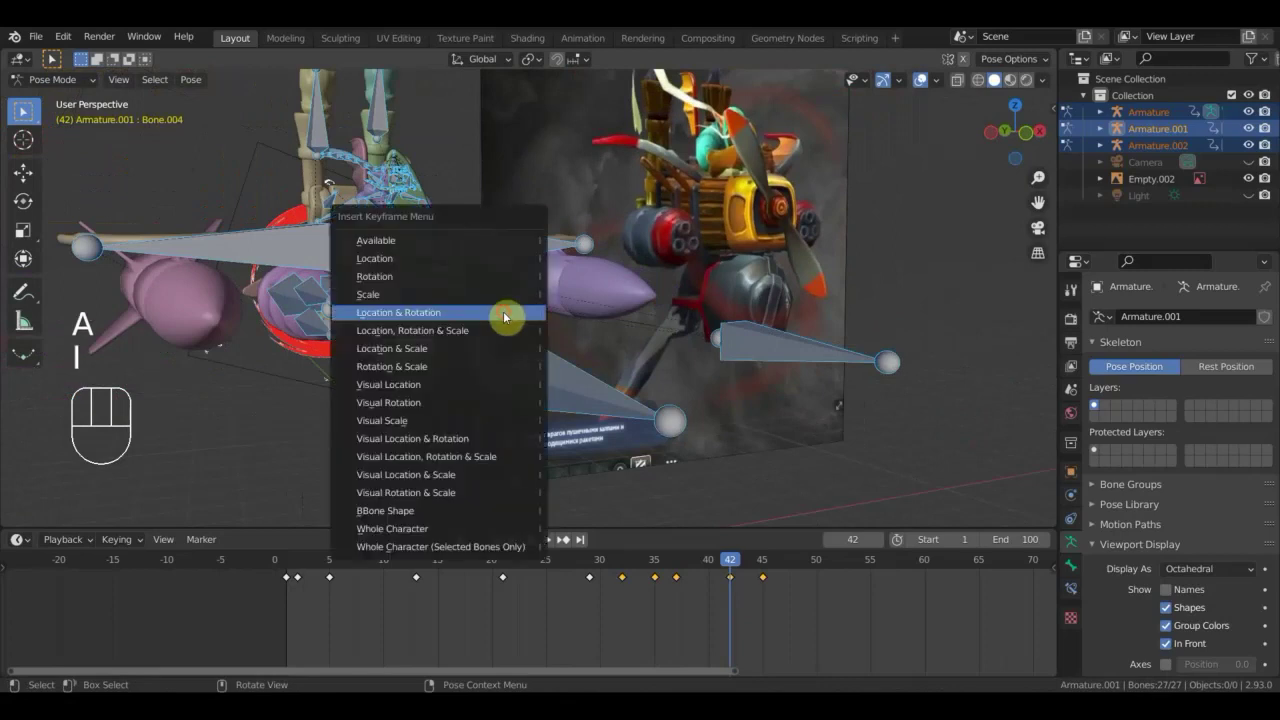
# Return the playhead to frame 35, step to 36 and view the aircraft side-on.
pyautogui.moveTo(745, 564); pyautogui.dragTo(763, 448)
pyautogui.click(927, 88)
pyautogui.moveTo(894, 324); pyautogui.dragTo(948, 311)
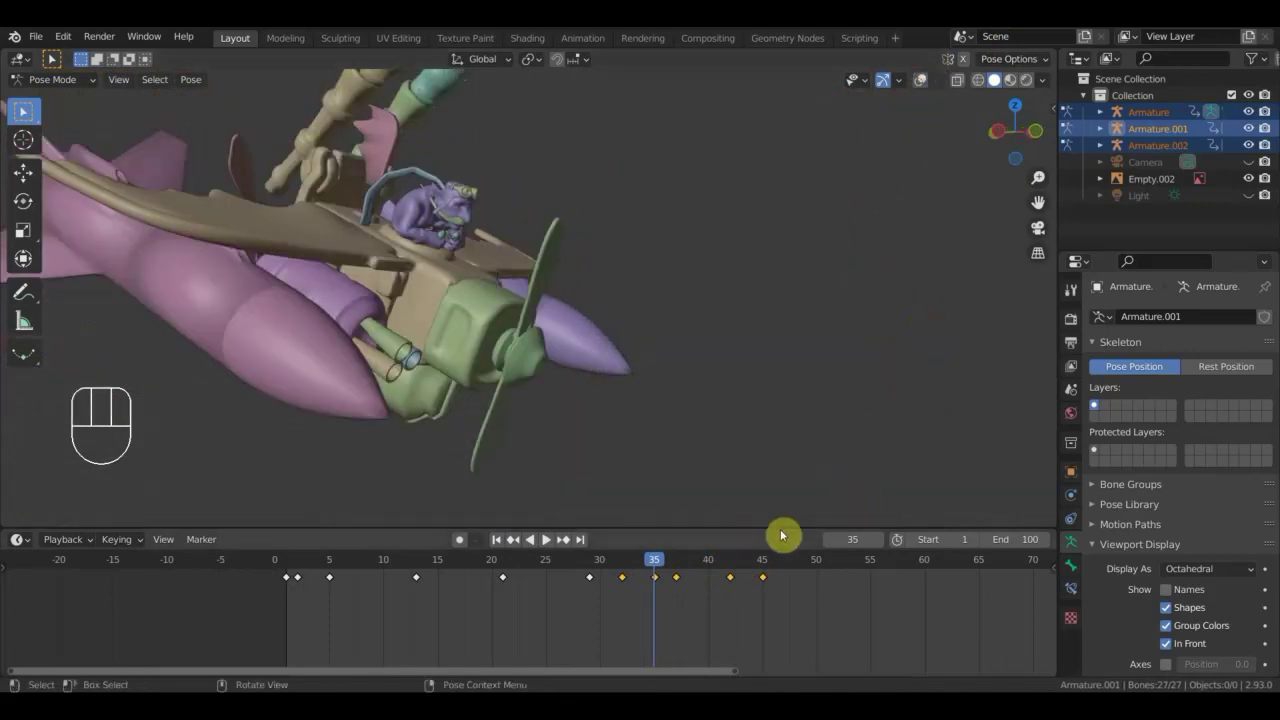
pyautogui.moveTo(615, 574); pyautogui.dragTo(674, 597)
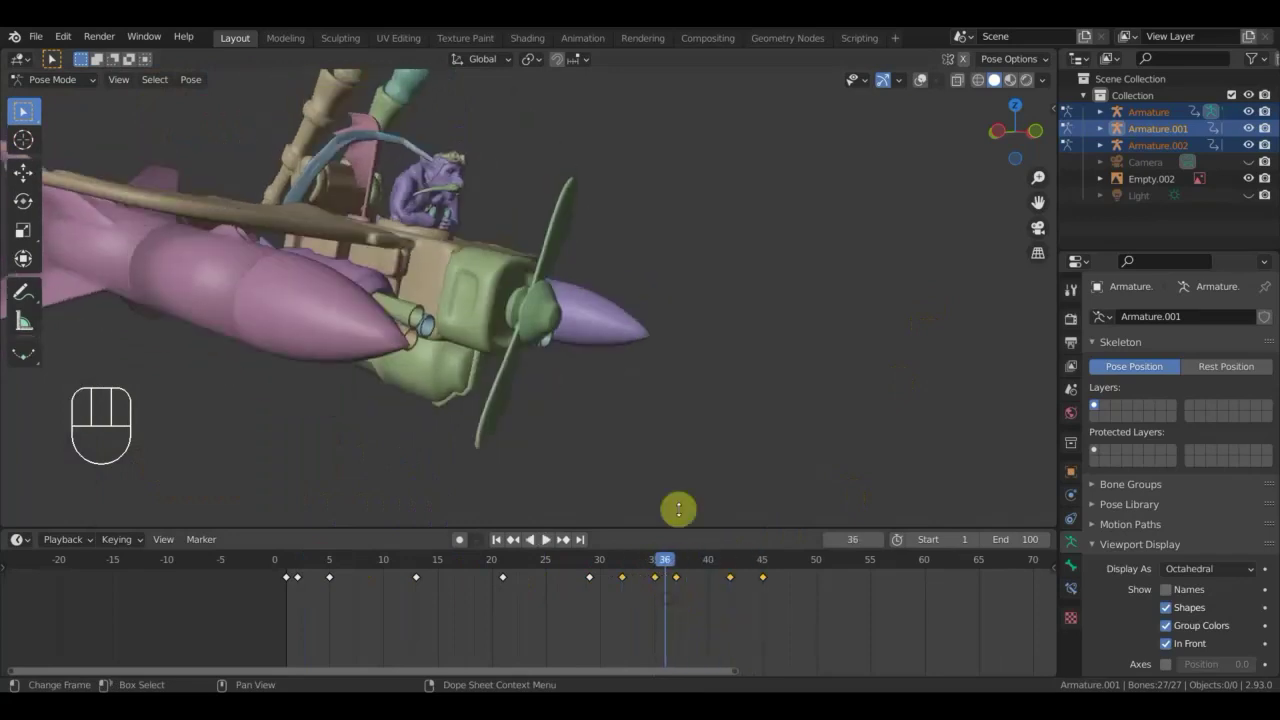
pyautogui.moveTo(755, 481); pyautogui.dragTo(785, 511)
pyautogui.middleClick(717, 505)
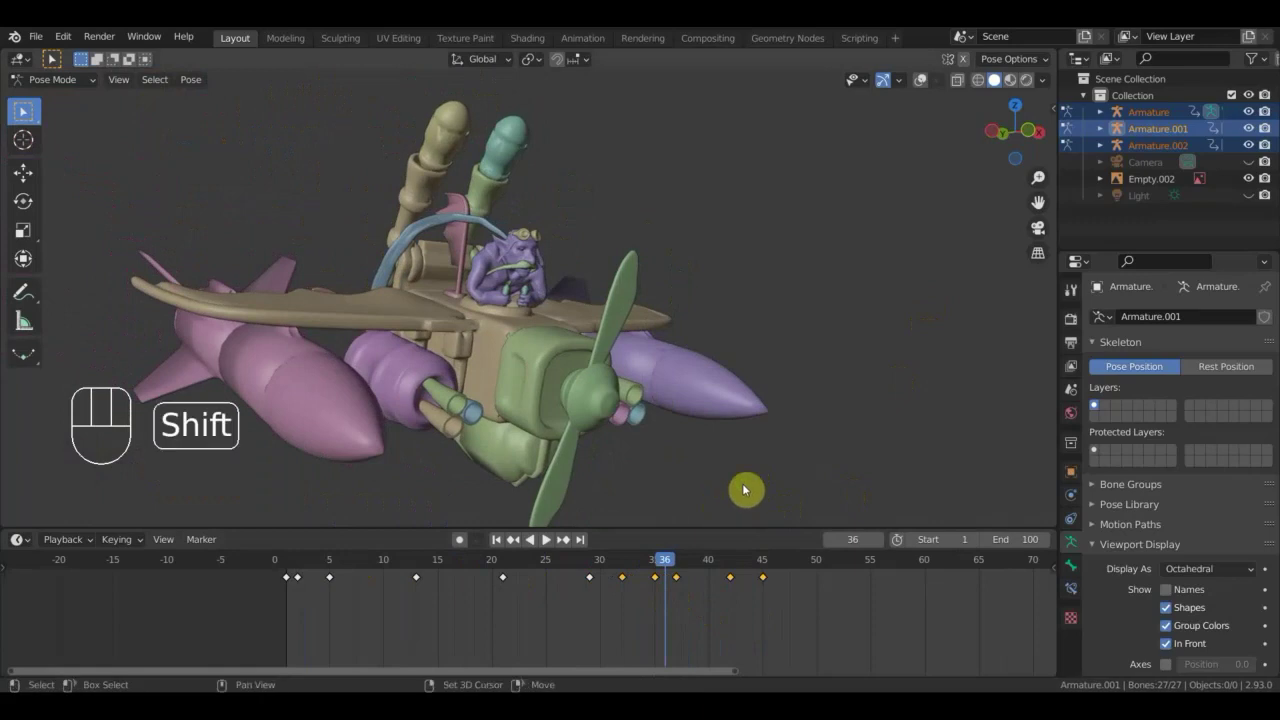
pyautogui.moveTo(746, 470); pyautogui.dragTo(746, 455)
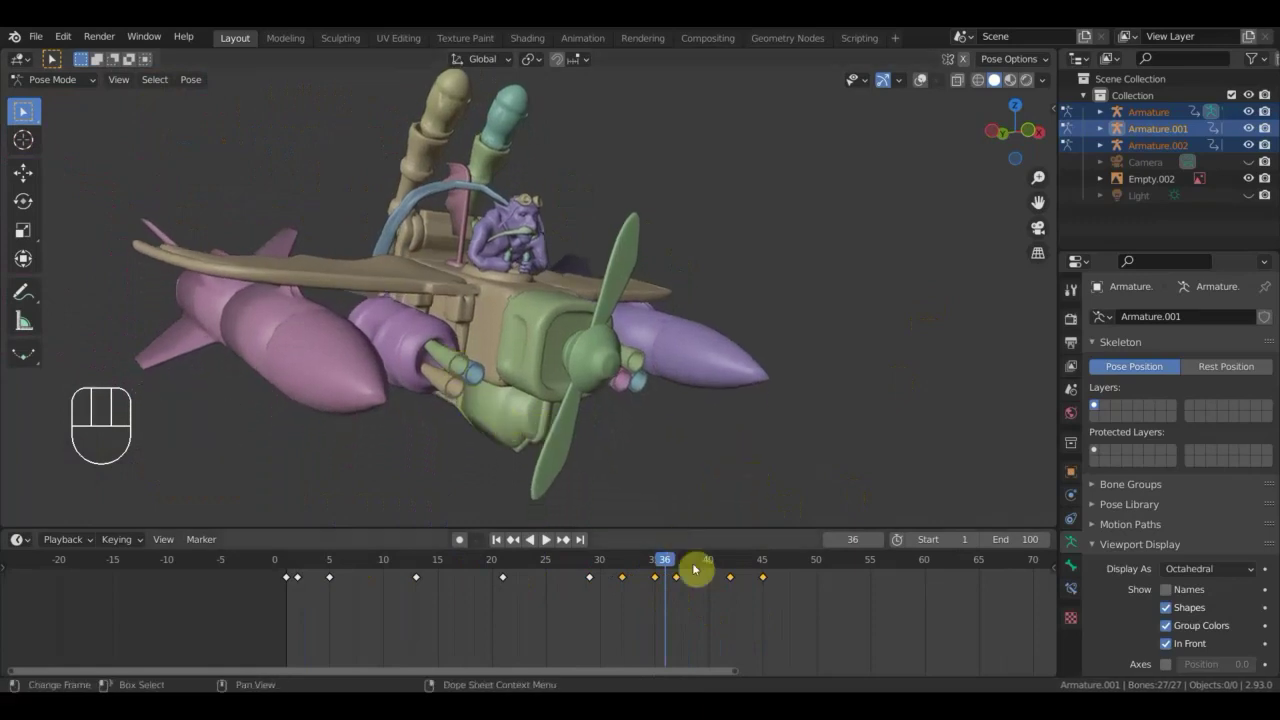
# Scrub on to frame 39 and select one bone of the rig, viewed from the side.
pyautogui.moveTo(709, 567); pyautogui.dragTo(735, 609)
pyautogui.click(925, 88)
pyautogui.moveTo(726, 569); pyautogui.dragTo(695, 587)
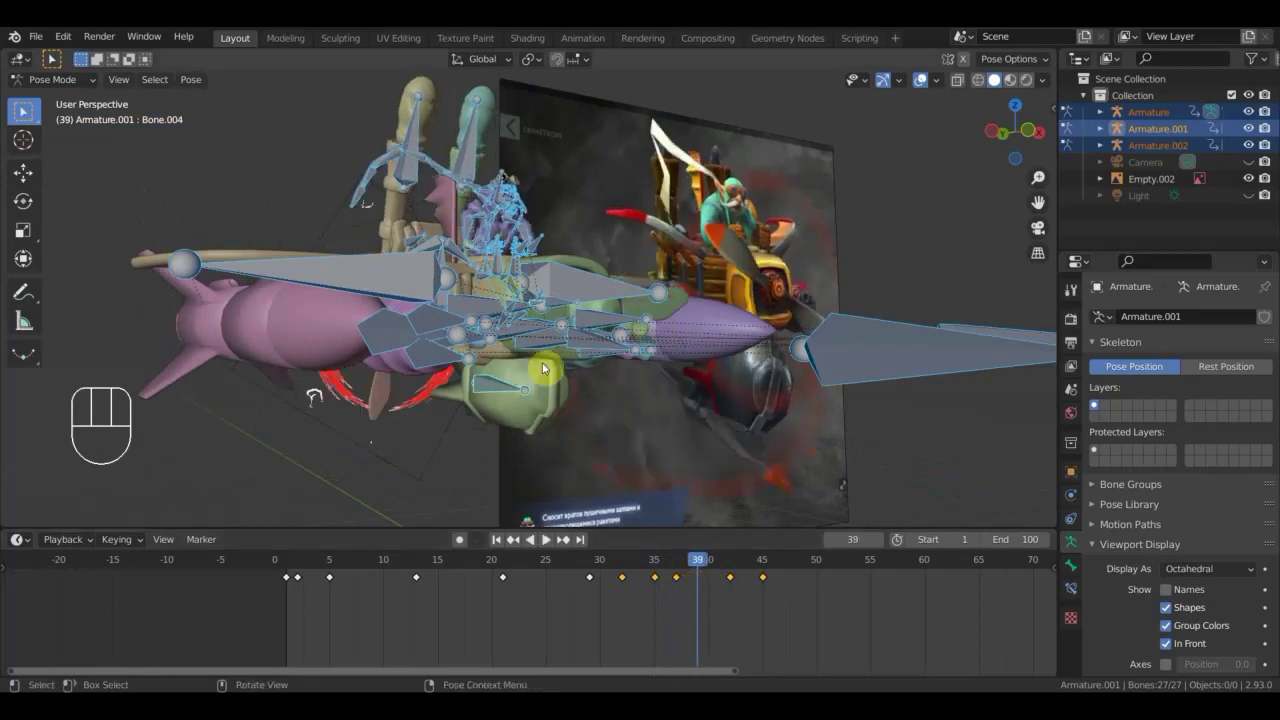
pyautogui.moveTo(531, 387); pyautogui.dragTo(472, 363)
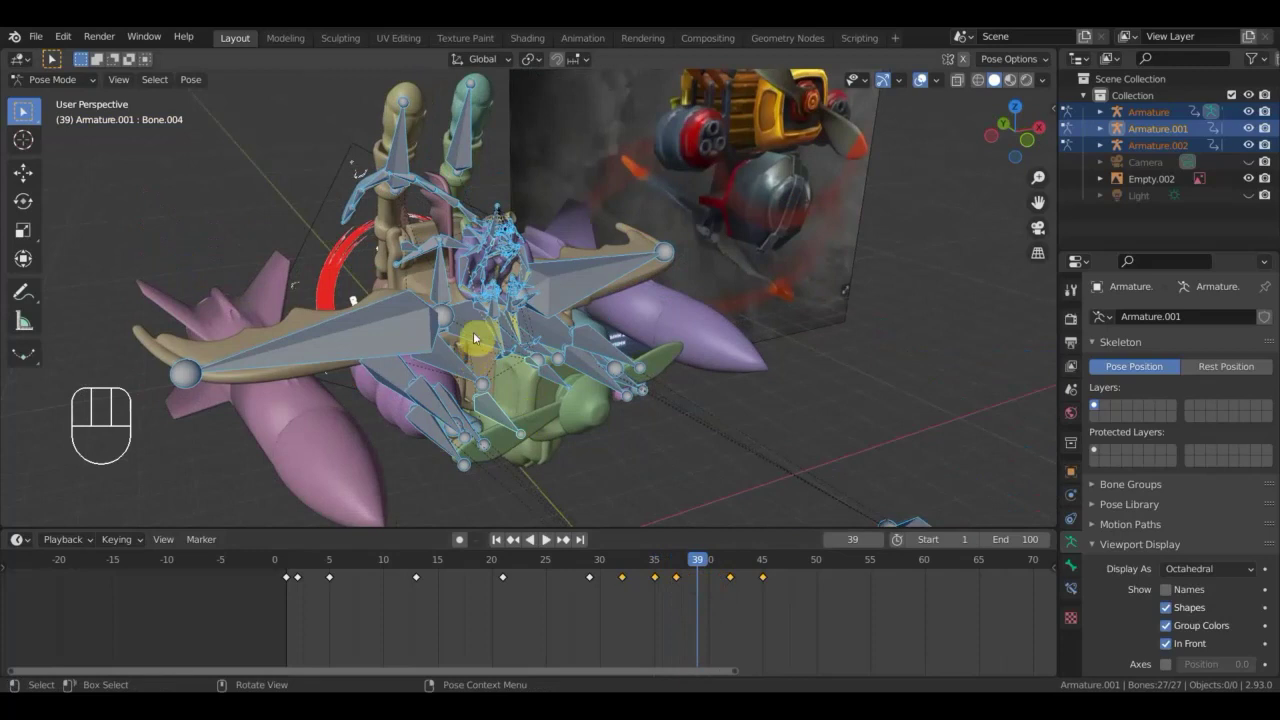
pyautogui.click(477, 337)
pyautogui.moveTo(509, 347); pyautogui.dragTo(577, 412)
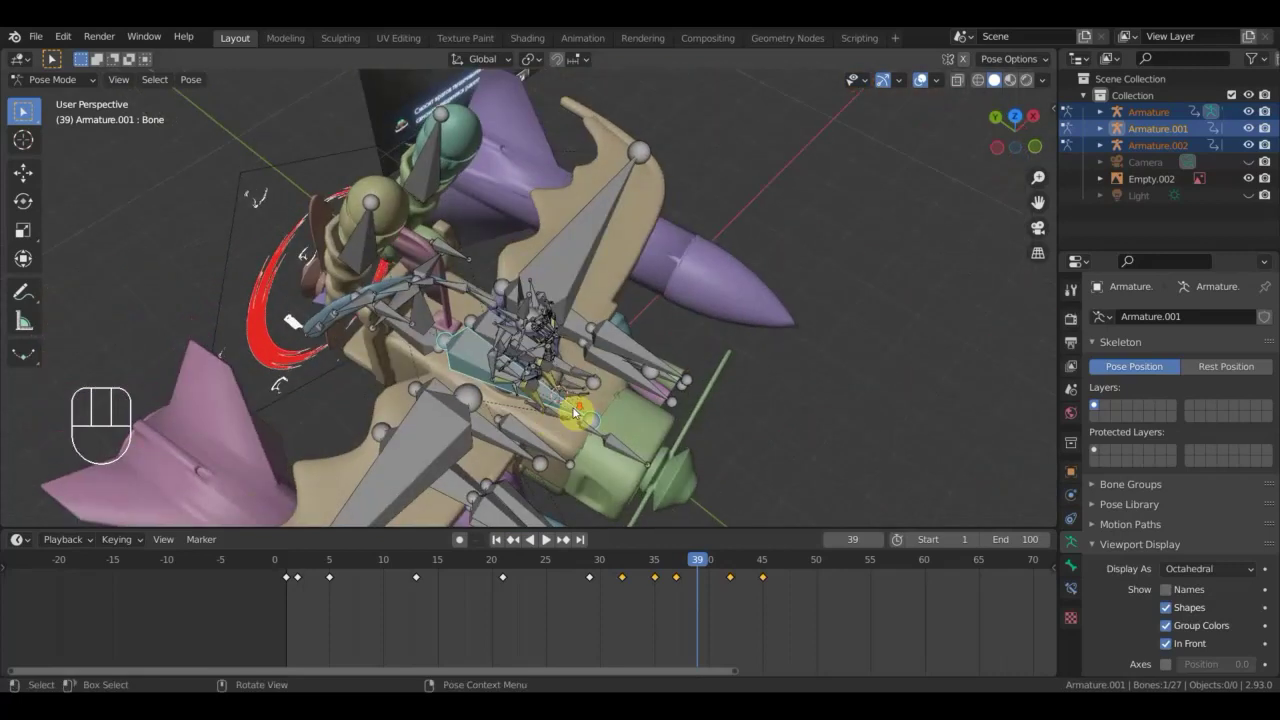
pyautogui.moveTo(667, 373); pyautogui.dragTo(718, 270)
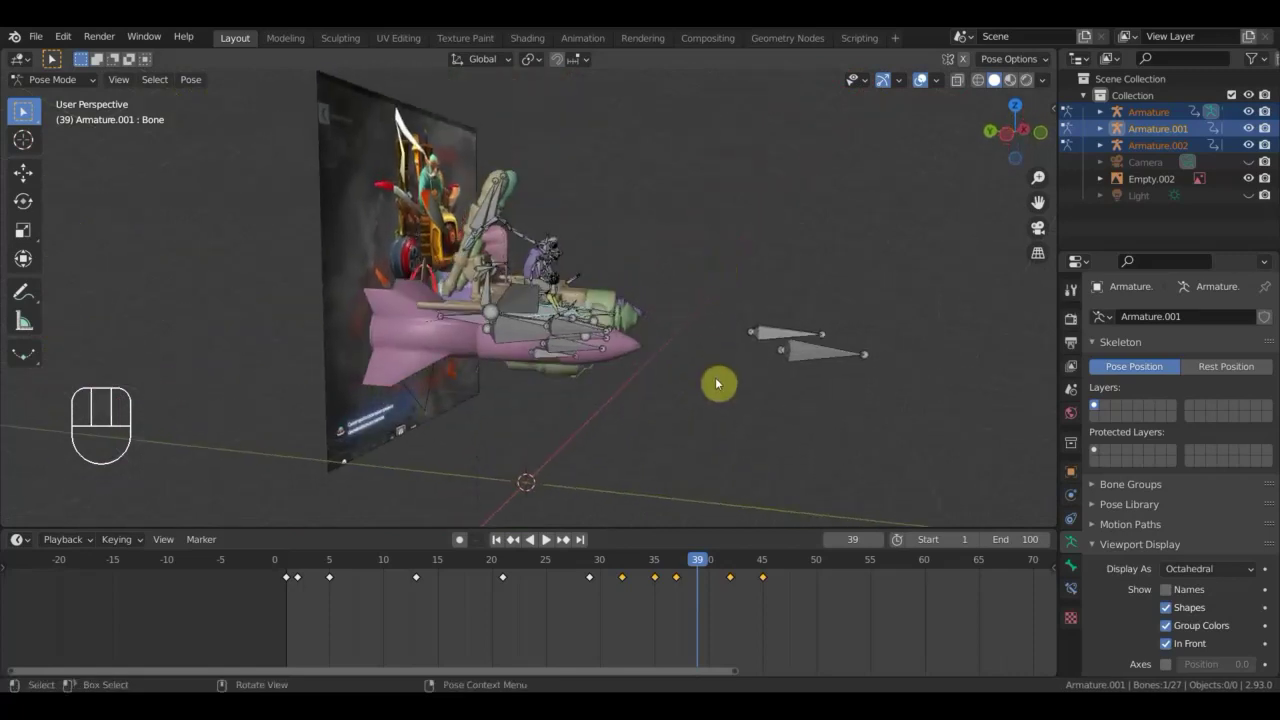
# Rotate the bone and key Location & Rotation for every bone at frame 39.
pyautogui.press('r')
pyautogui.click(719, 391)
pyautogui.press('a')
pyautogui.press('i')
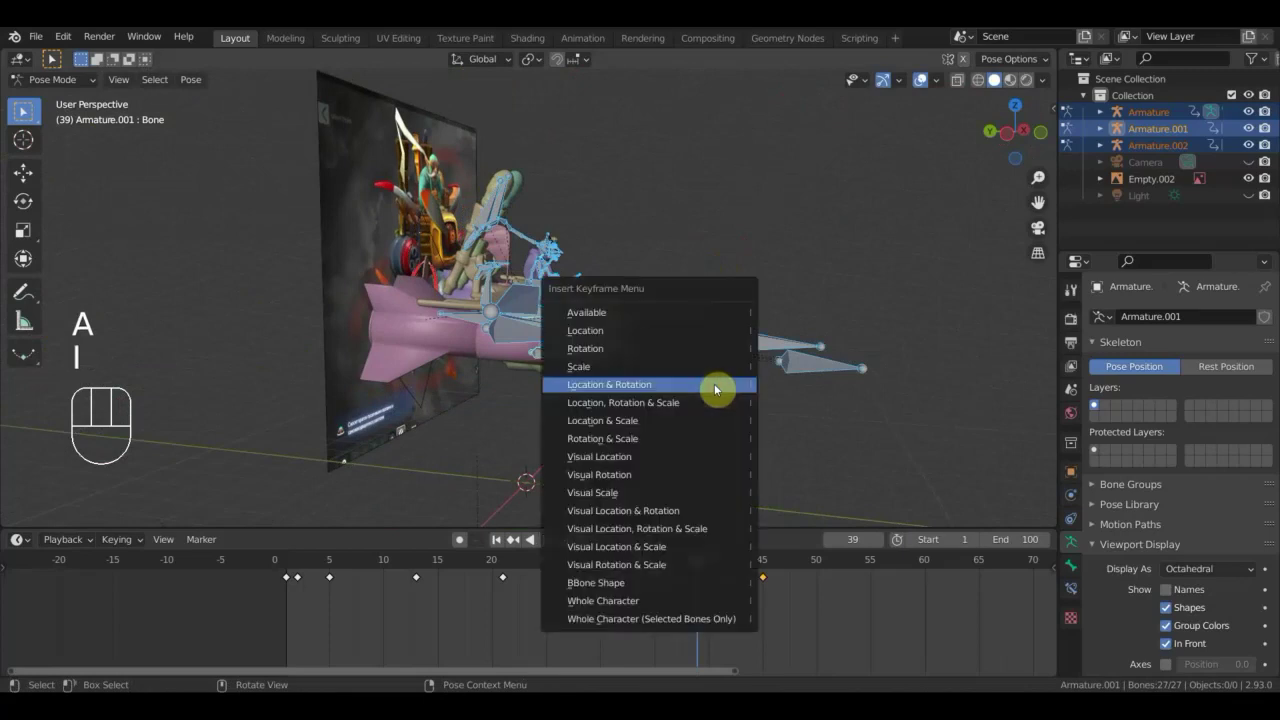
pyautogui.click(713, 570)
# Advance to frame 40, rotate the bone again and keyframe the whole rig.
pyautogui.moveTo(717, 414); pyautogui.dragTo(677, 461)
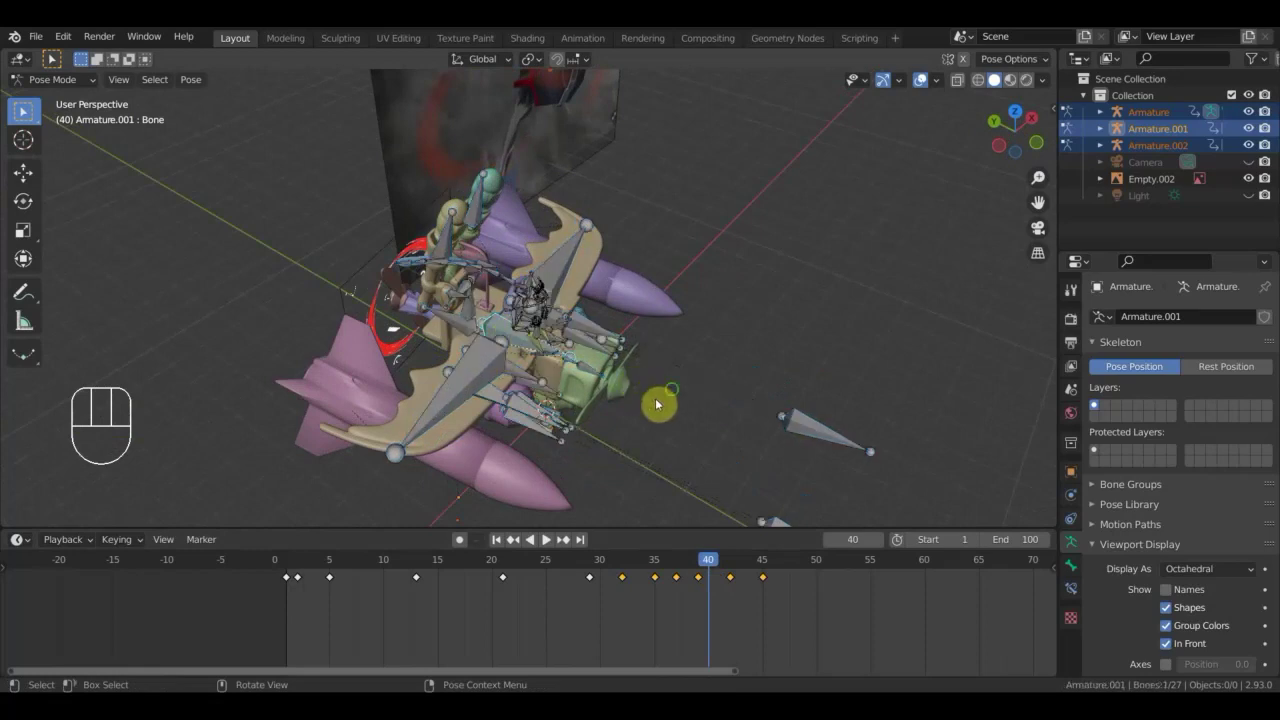
pyautogui.moveTo(693, 378); pyautogui.dragTo(719, 316)
pyautogui.press('r')
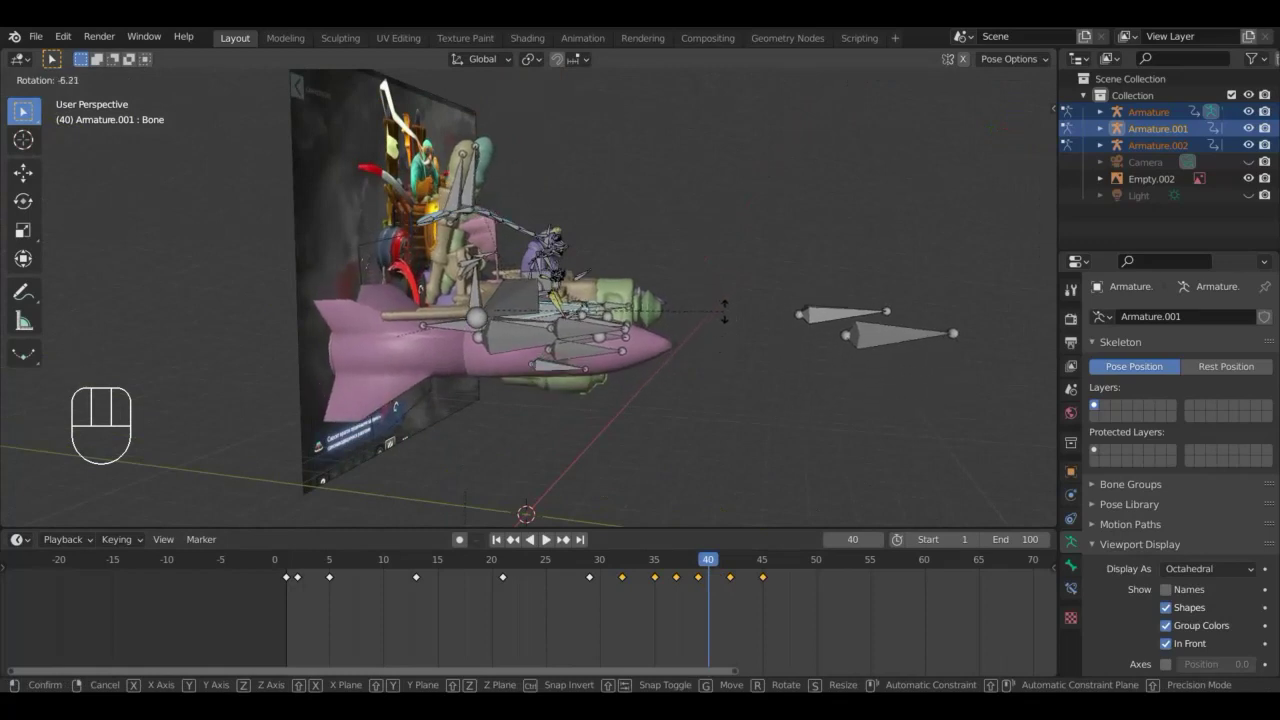
pyautogui.click(729, 316)
pyautogui.press('a')
pyautogui.press('i')
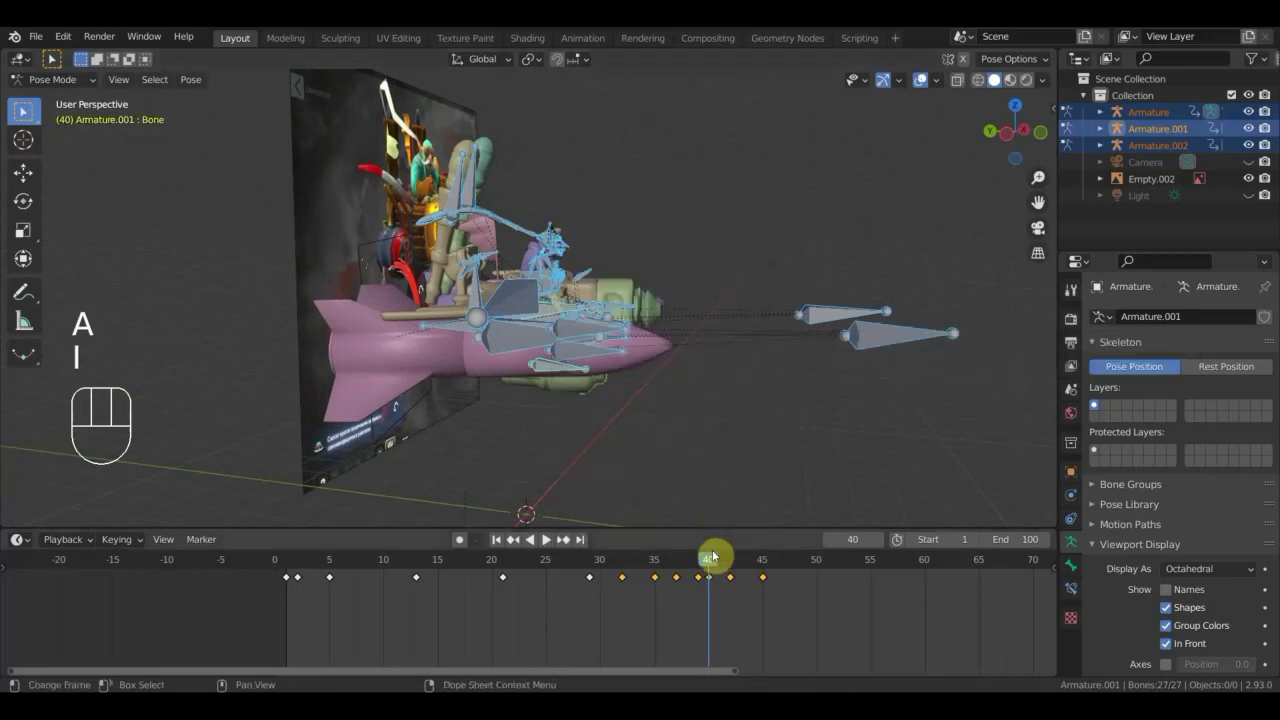
# Review the keyed poses stepping back through frames 38, 30 and 29.
pyautogui.moveTo(713, 565); pyautogui.dragTo(709, 577)
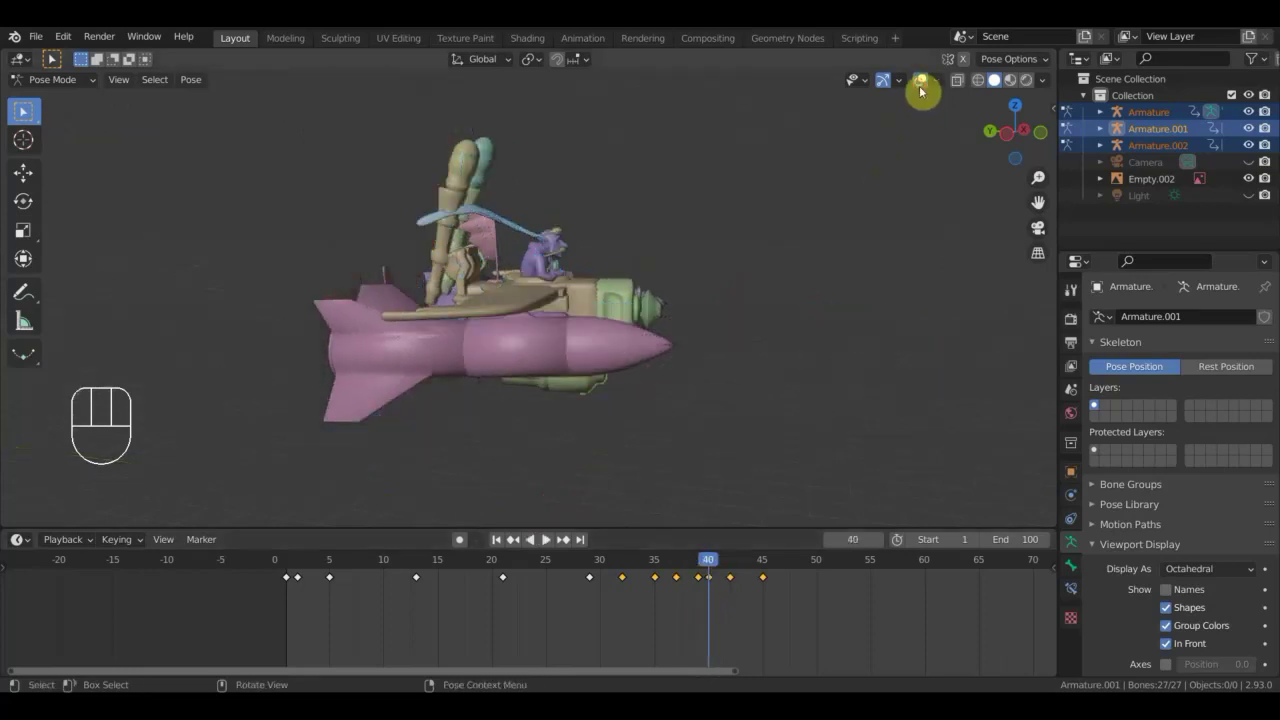
pyautogui.moveTo(800, 327); pyautogui.dragTo(764, 349)
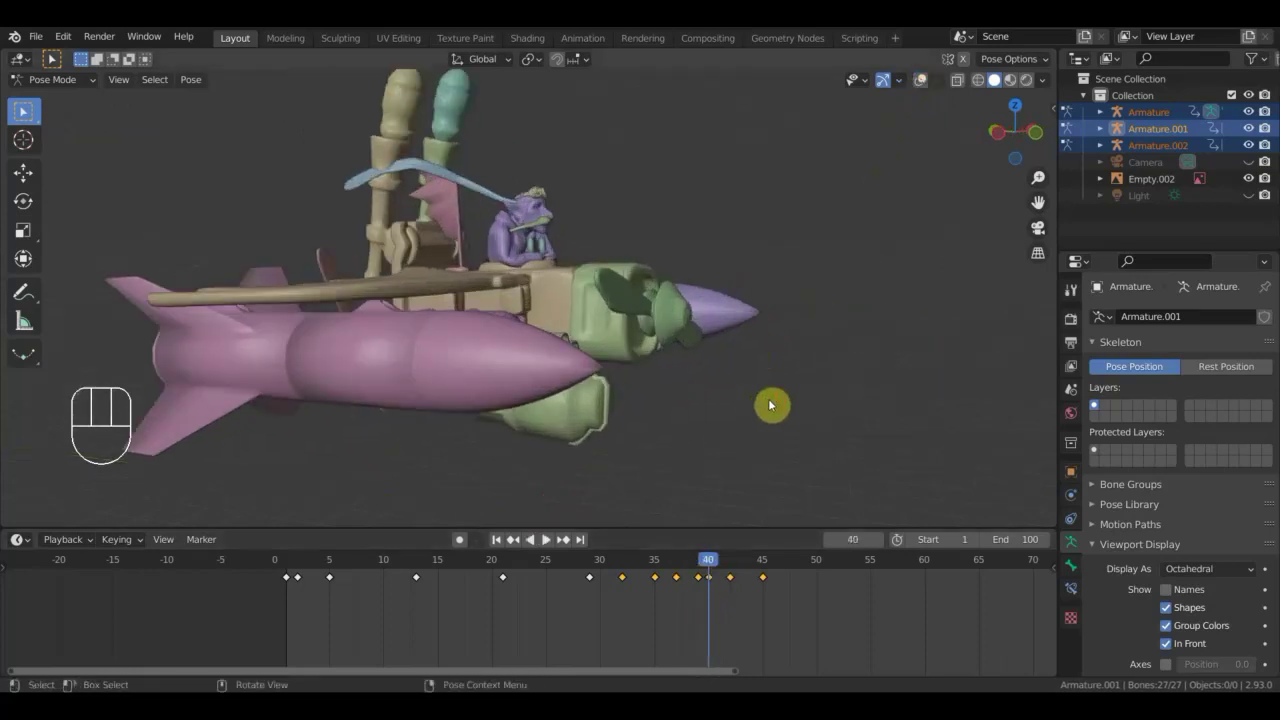
pyautogui.moveTo(707, 569); pyautogui.dragTo(684, 612)
pyautogui.moveTo(653, 405); pyautogui.dragTo(588, 404)
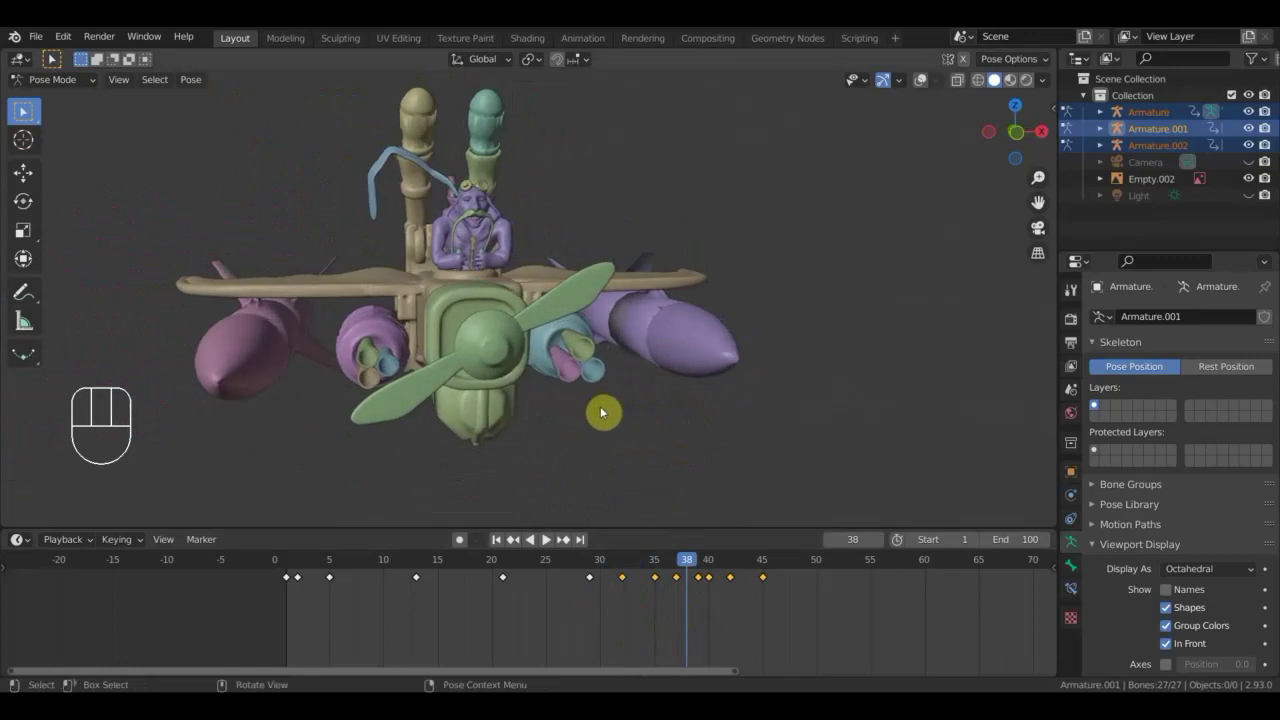
pyautogui.click(922, 81)
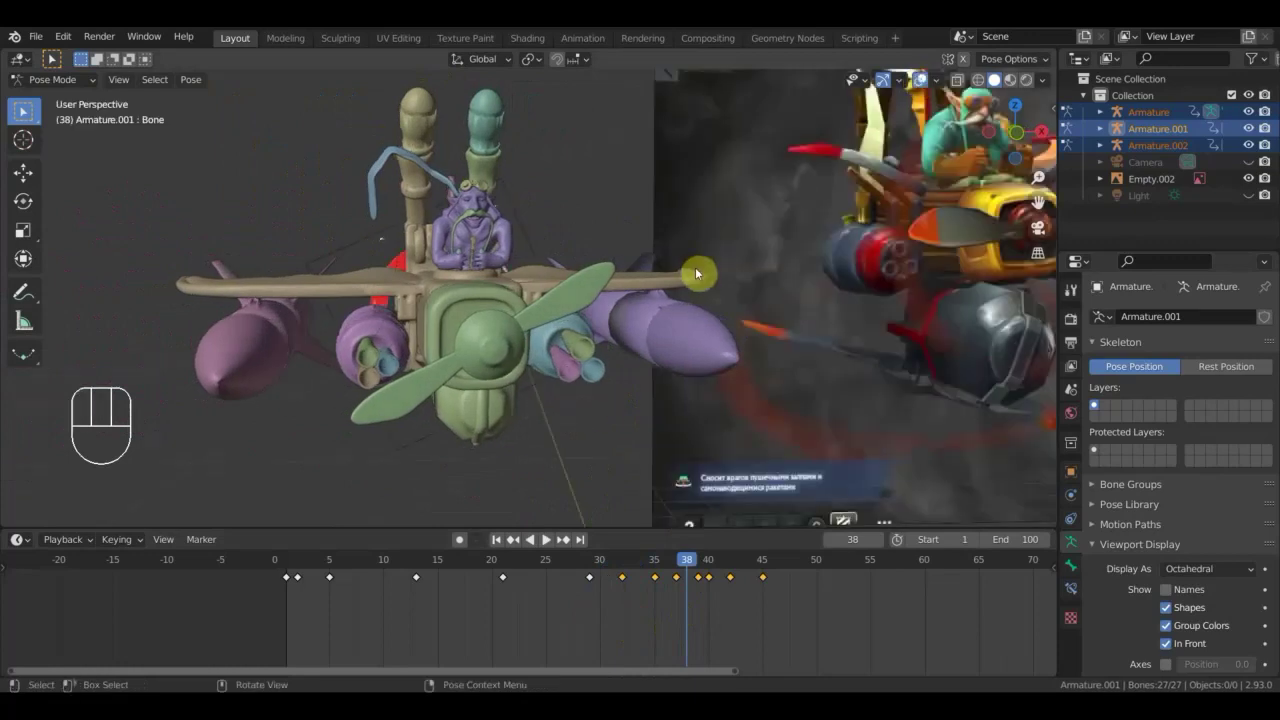
pyautogui.moveTo(645, 567); pyautogui.dragTo(605, 585)
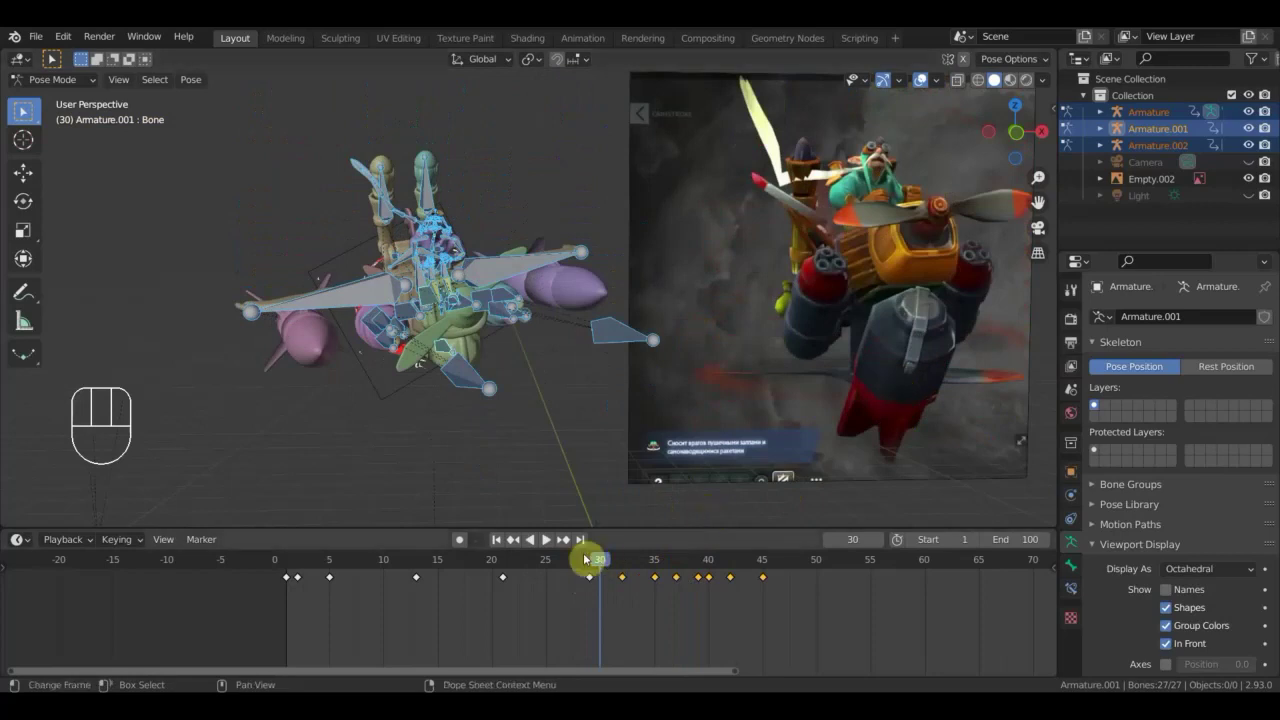
pyautogui.click(607, 567)
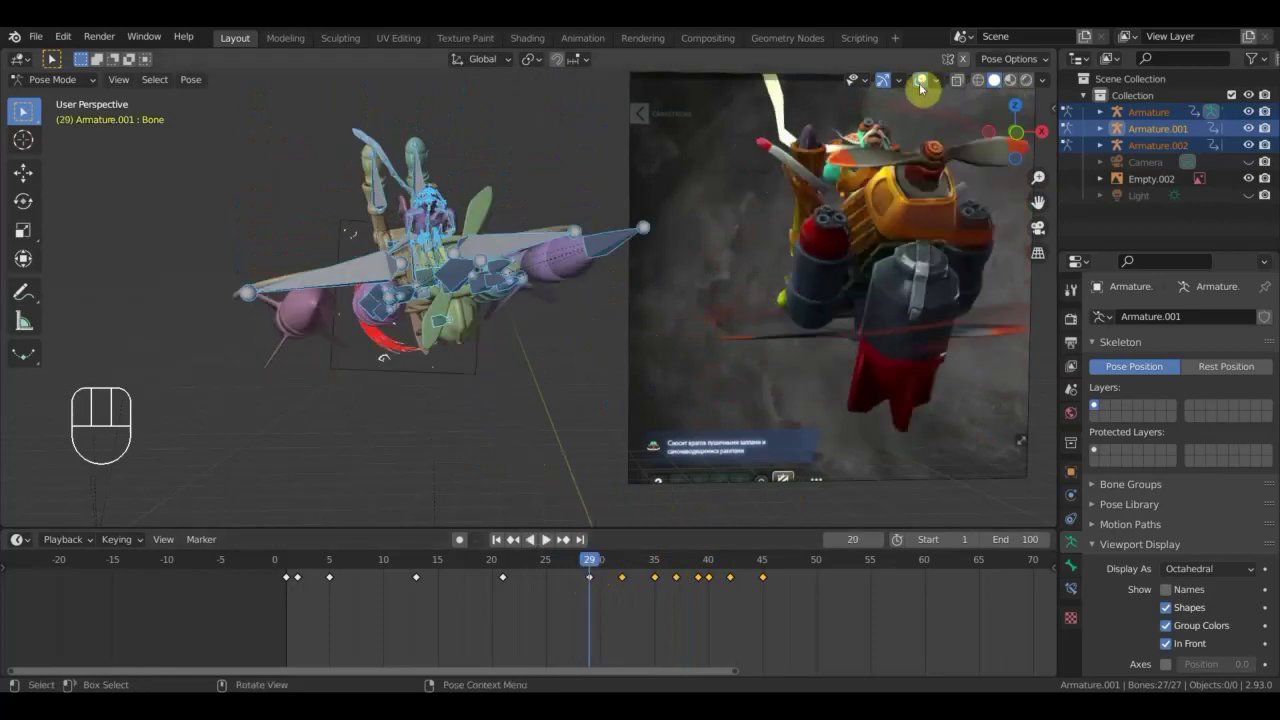
# Hide the reference and rig overlays, inspect the nose from below, and return to the start.
pyautogui.click(921, 87)
pyautogui.moveTo(747, 334); pyautogui.dragTo(847, 327)
pyautogui.moveTo(782, 347); pyautogui.dragTo(802, 344)
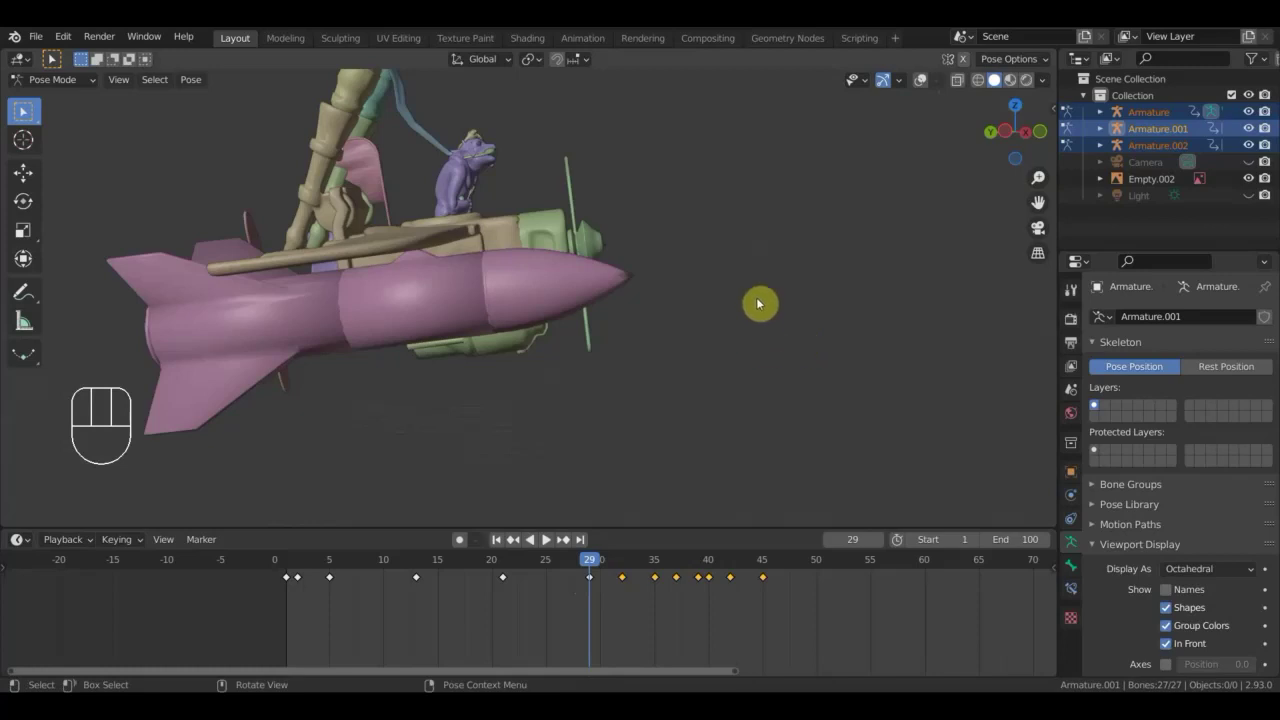
pyautogui.press('a')
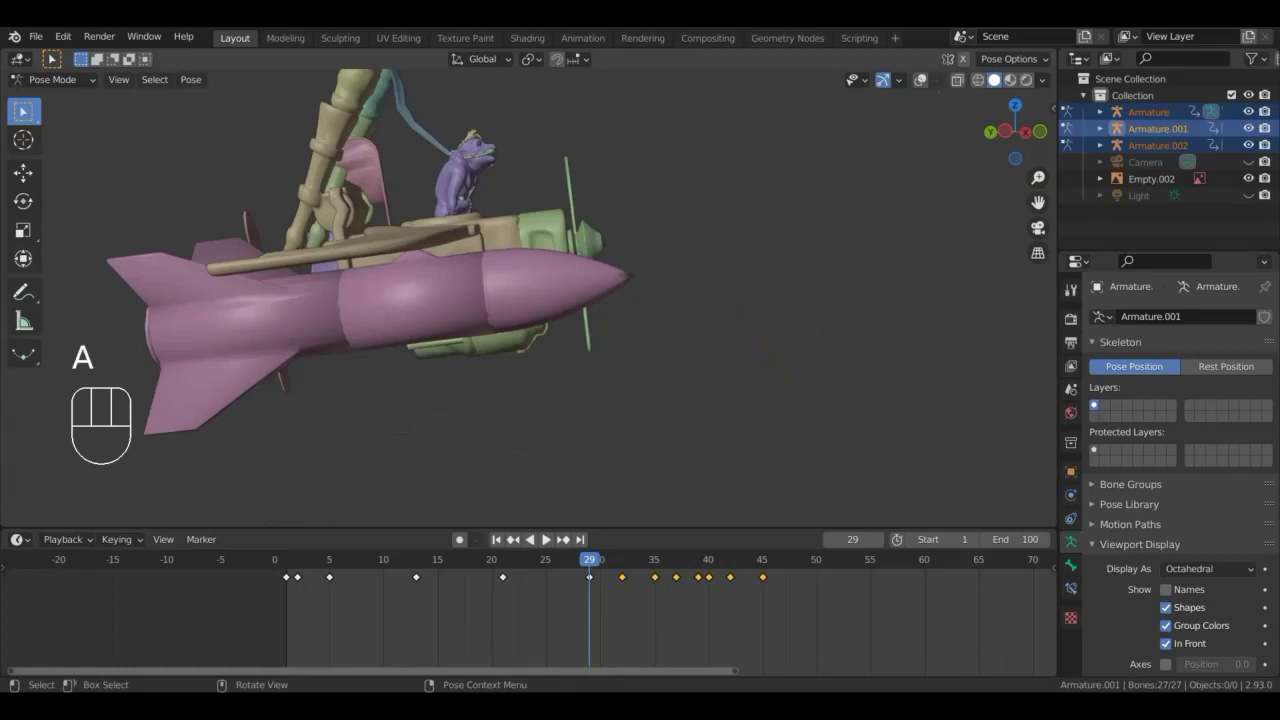
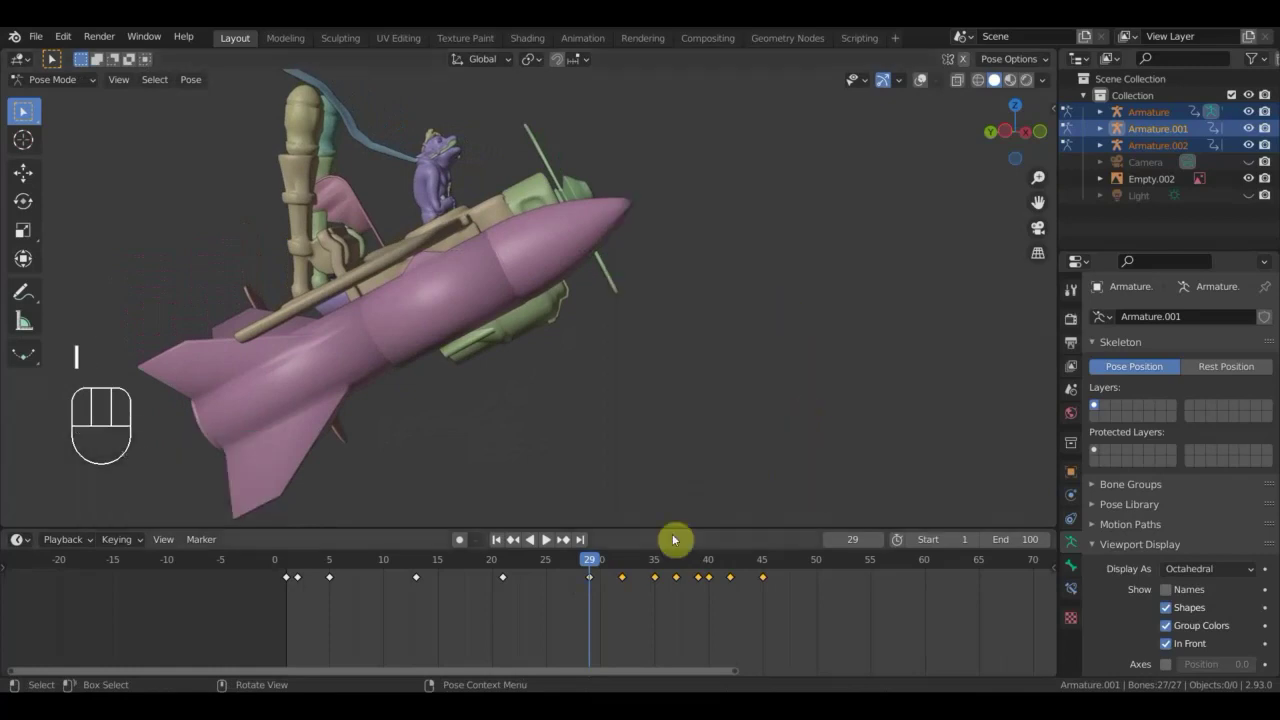
pyautogui.moveTo(601, 564); pyautogui.dragTo(753, 594)
pyautogui.moveTo(722, 567); pyautogui.dragTo(359, 542)
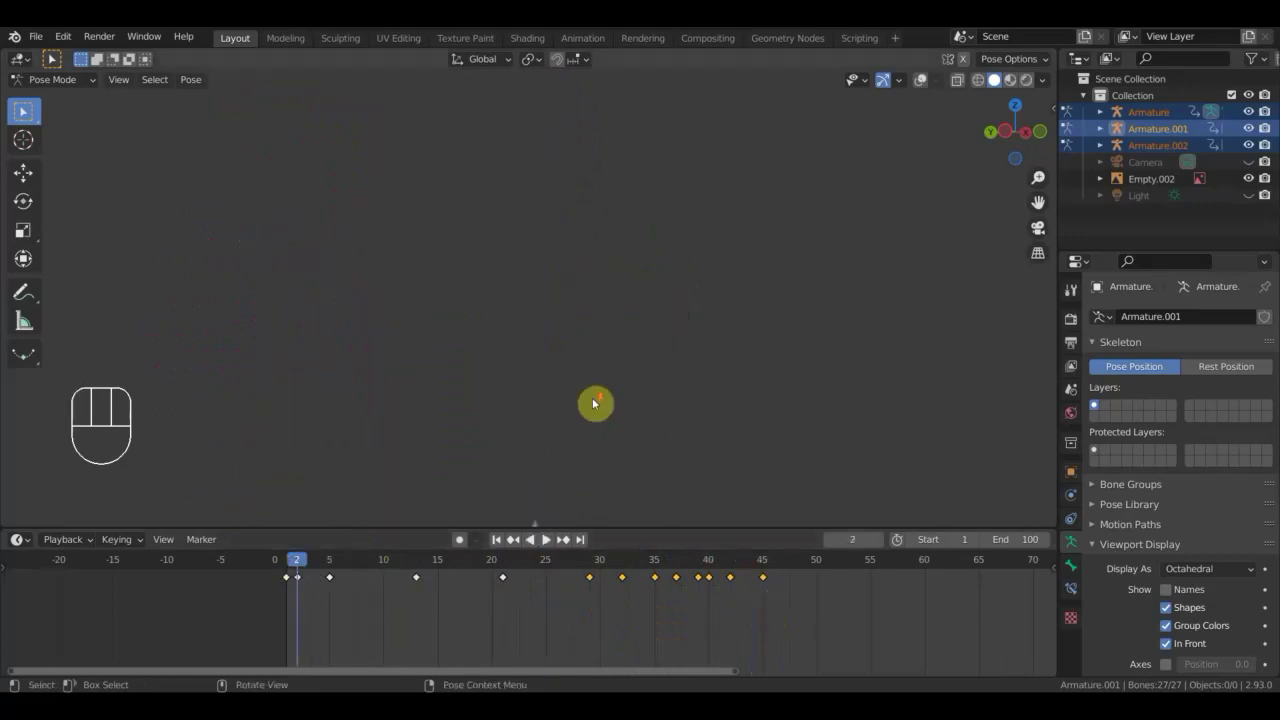
# Look through the scene camera (Numpad 0) and play the animation, then stop it.
pyautogui.press('KP_0')
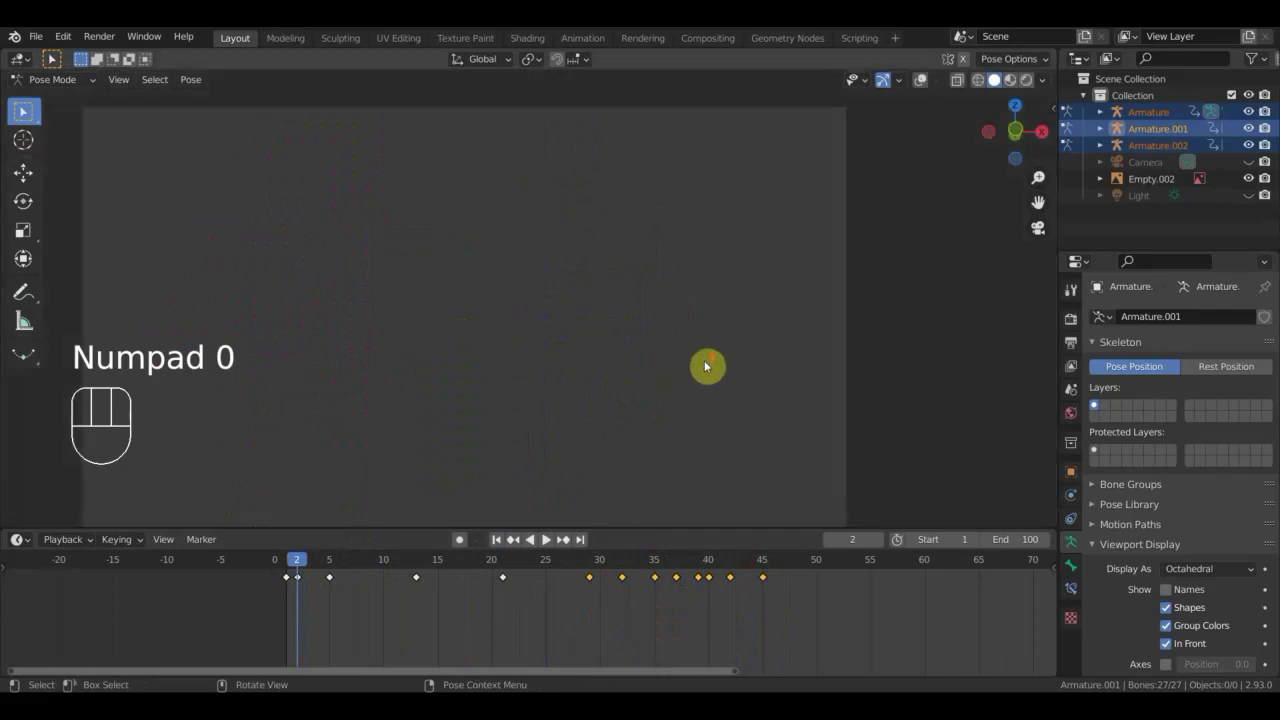
pyautogui.press('space')
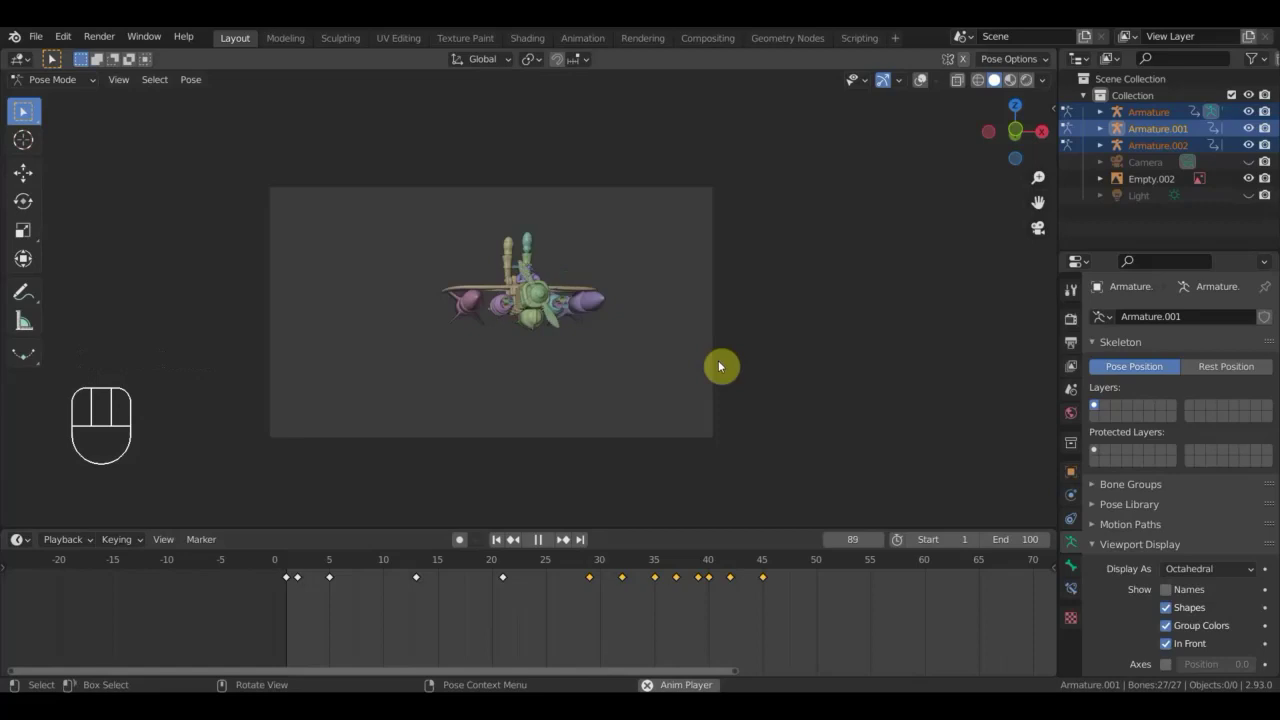
pyautogui.press('space')
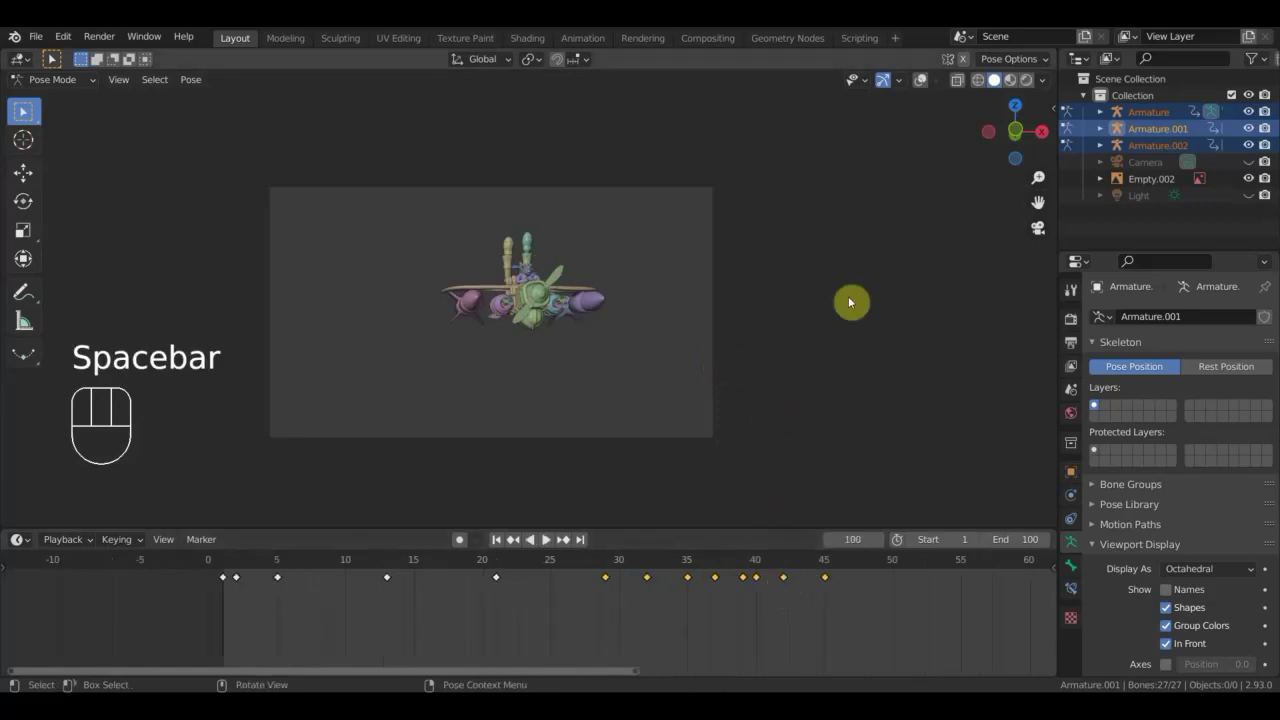
# Zoom and orbit to see the reference footage beside the aircraft during playback.
pyautogui.moveTo(681, 357); pyautogui.dragTo(693, 393)
pyautogui.moveTo(751, 349); pyautogui.dragTo(673, 404)
pyautogui.middleClick(747, 347)
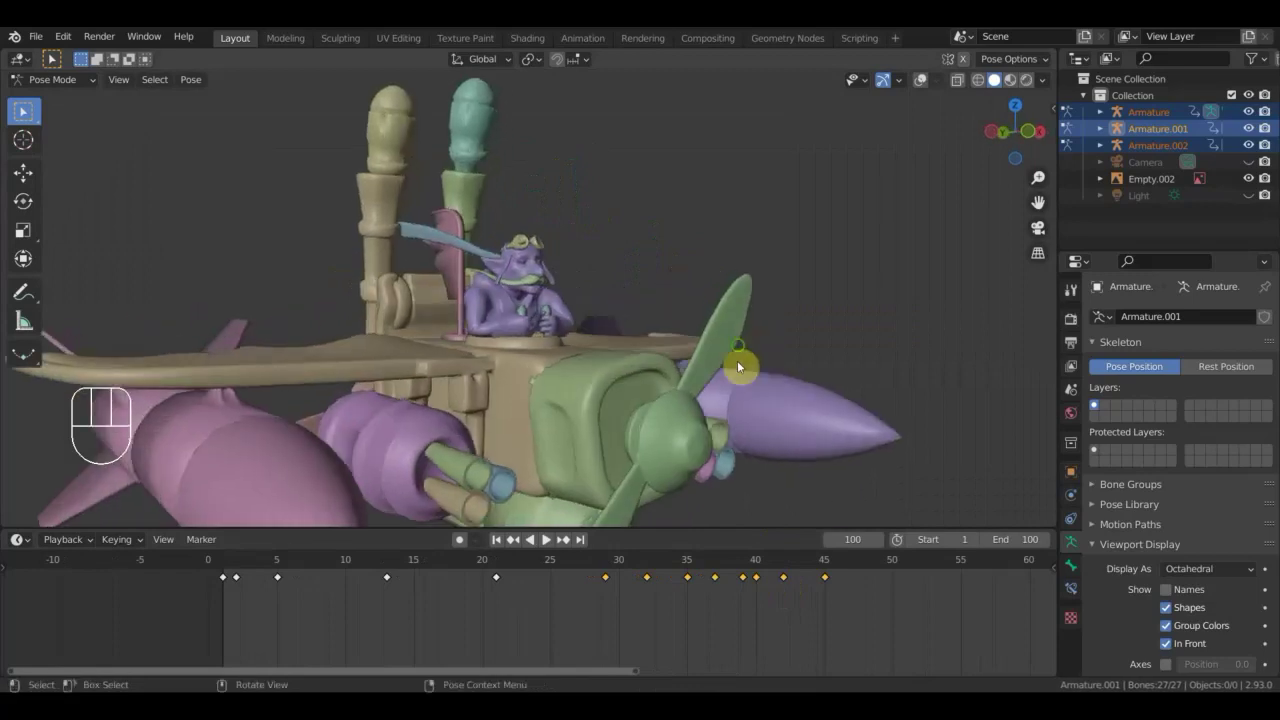
pyautogui.moveTo(763, 313); pyautogui.dragTo(742, 269)
pyautogui.middleClick(728, 273)
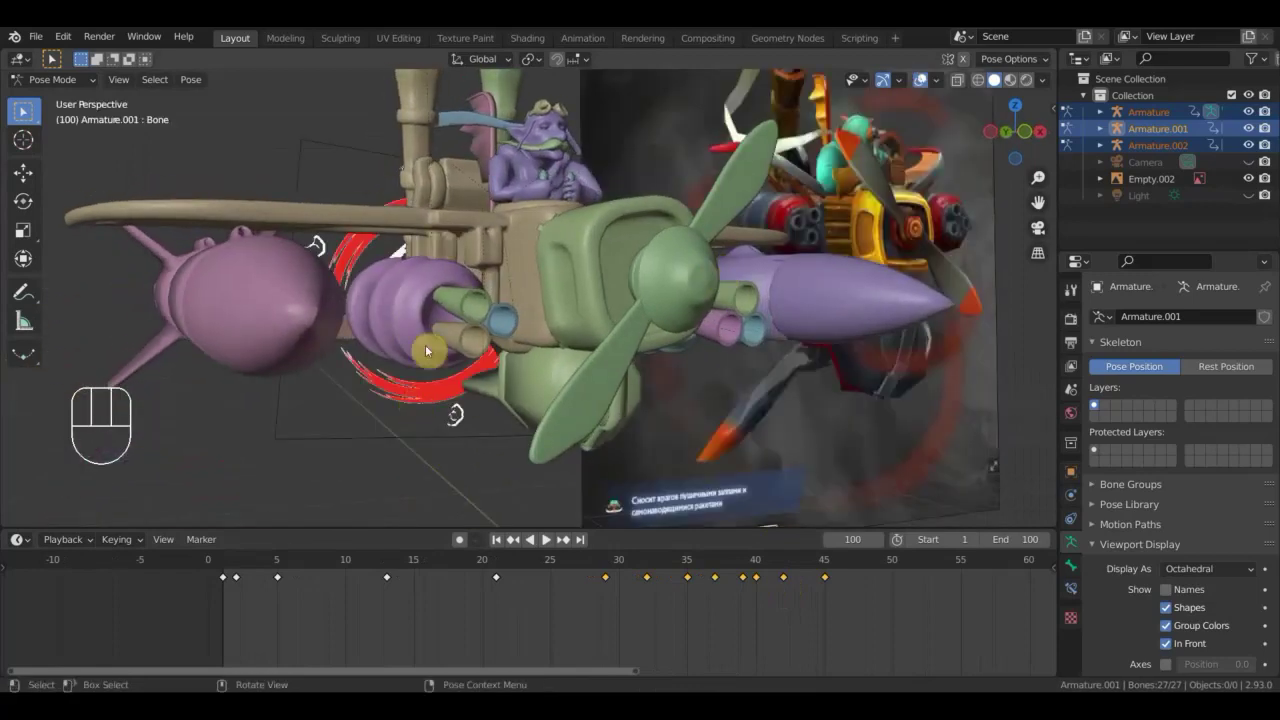
# Scrub through the frames against the reference and set the current frame to 50.
pyautogui.click(721, 571)
pyautogui.moveTo(744, 570); pyautogui.dragTo(803, 553)
pyautogui.moveTo(805, 451); pyautogui.dragTo(799, 464)
pyautogui.moveTo(805, 559); pyautogui.dragTo(863, 600)
pyautogui.moveTo(570, 452); pyautogui.dragTo(609, 466)
pyautogui.moveTo(850, 568); pyautogui.dragTo(718, 594)
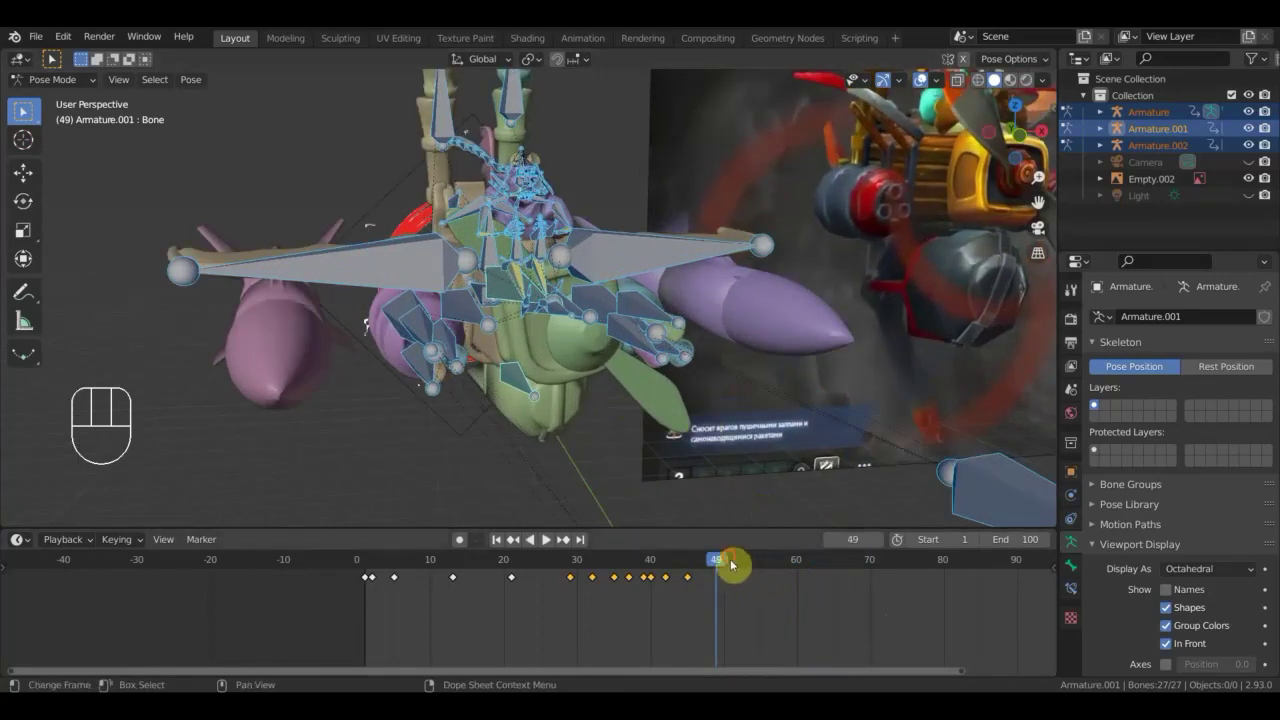
pyautogui.click(737, 559)
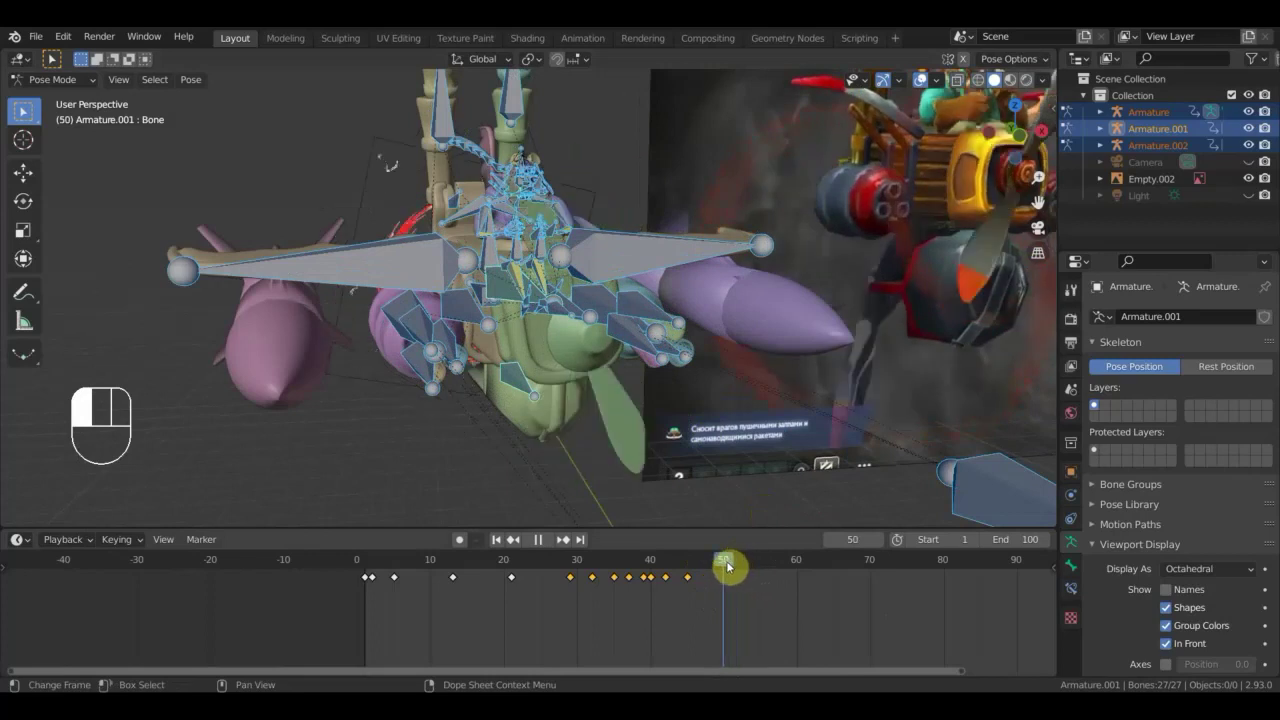
# Rotate a propeller bone and compare the pose with the reference.
pyautogui.moveTo(581, 397); pyautogui.dragTo(624, 425)
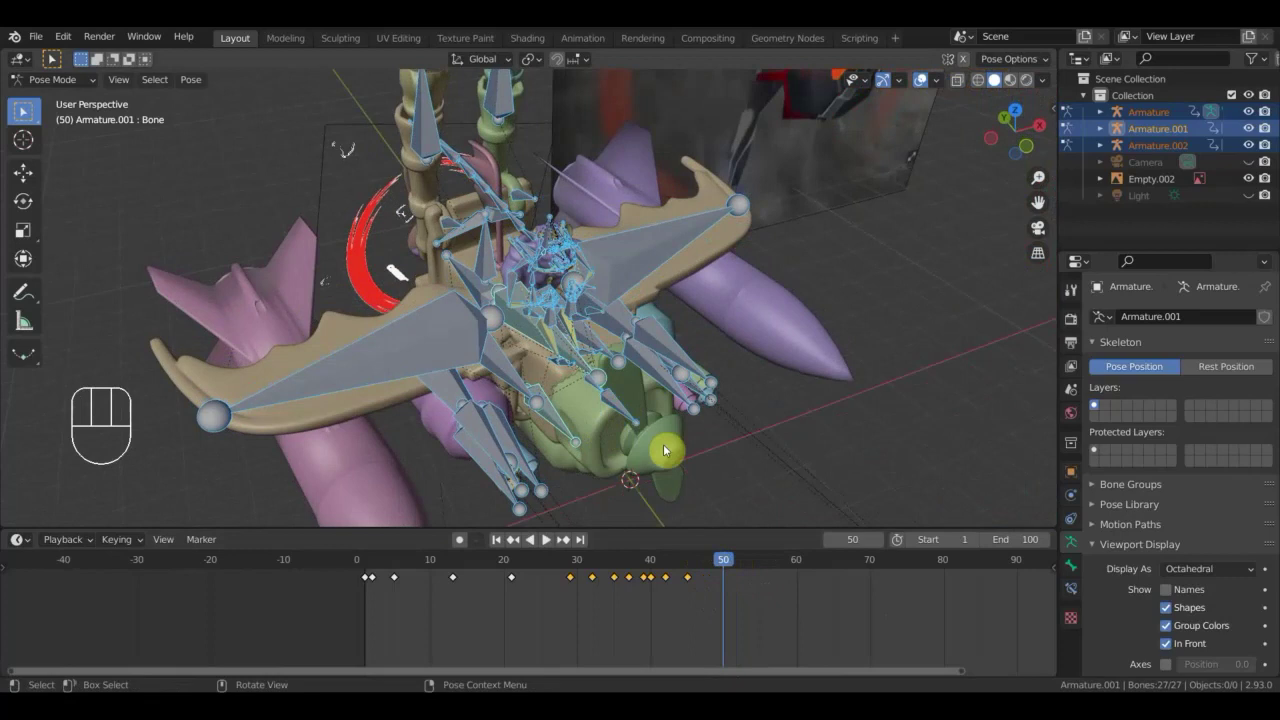
pyautogui.moveTo(664, 427); pyautogui.dragTo(645, 378)
pyautogui.press('r')
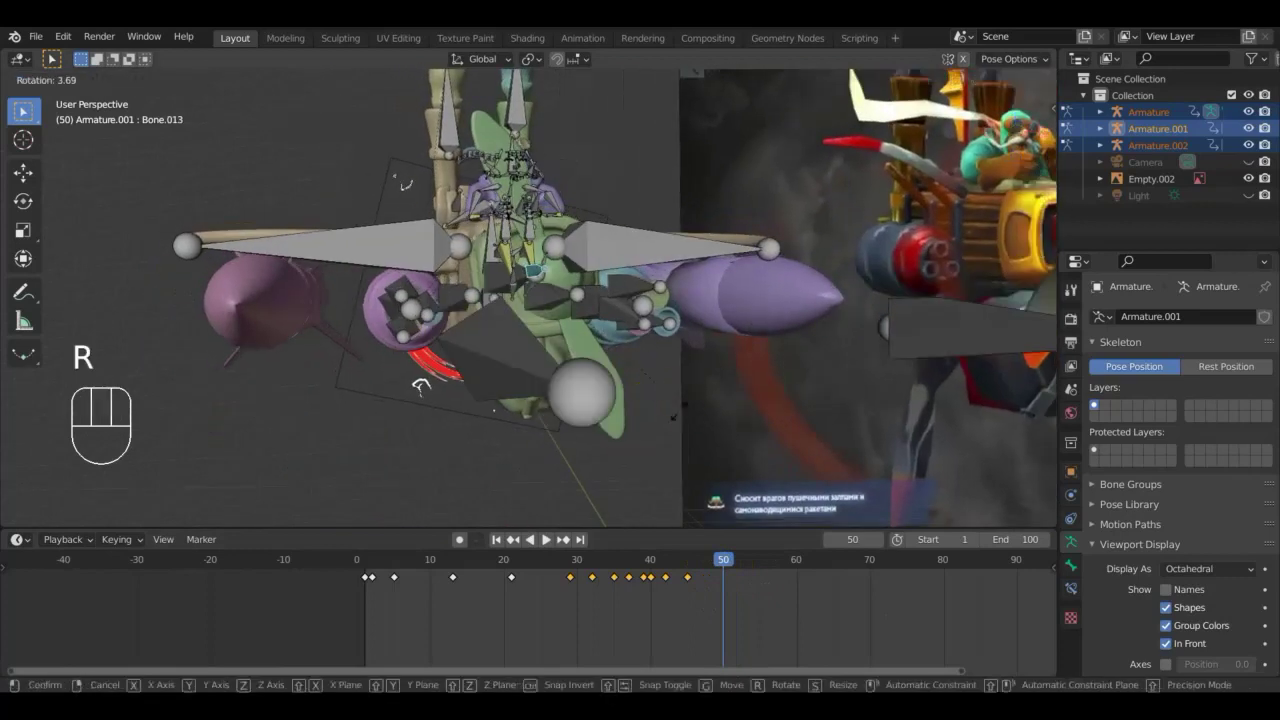
pyautogui.click(652, 440)
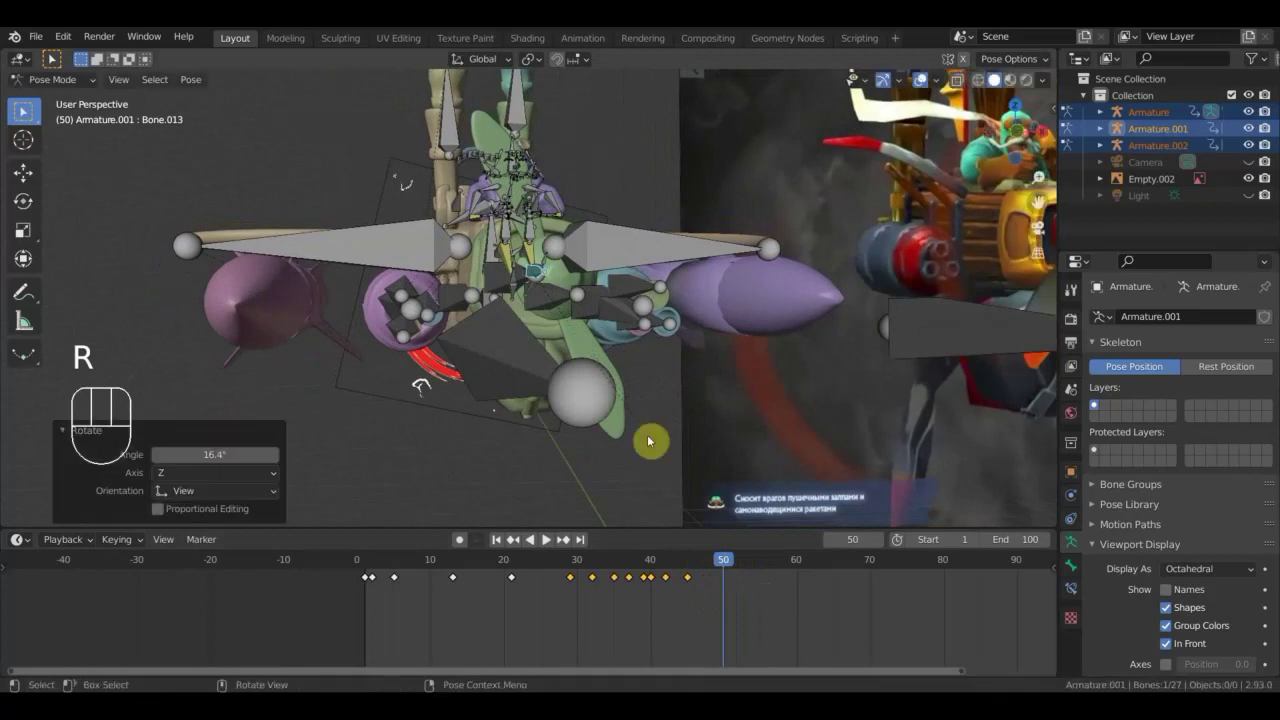
pyautogui.moveTo(654, 440); pyautogui.dragTo(642, 391)
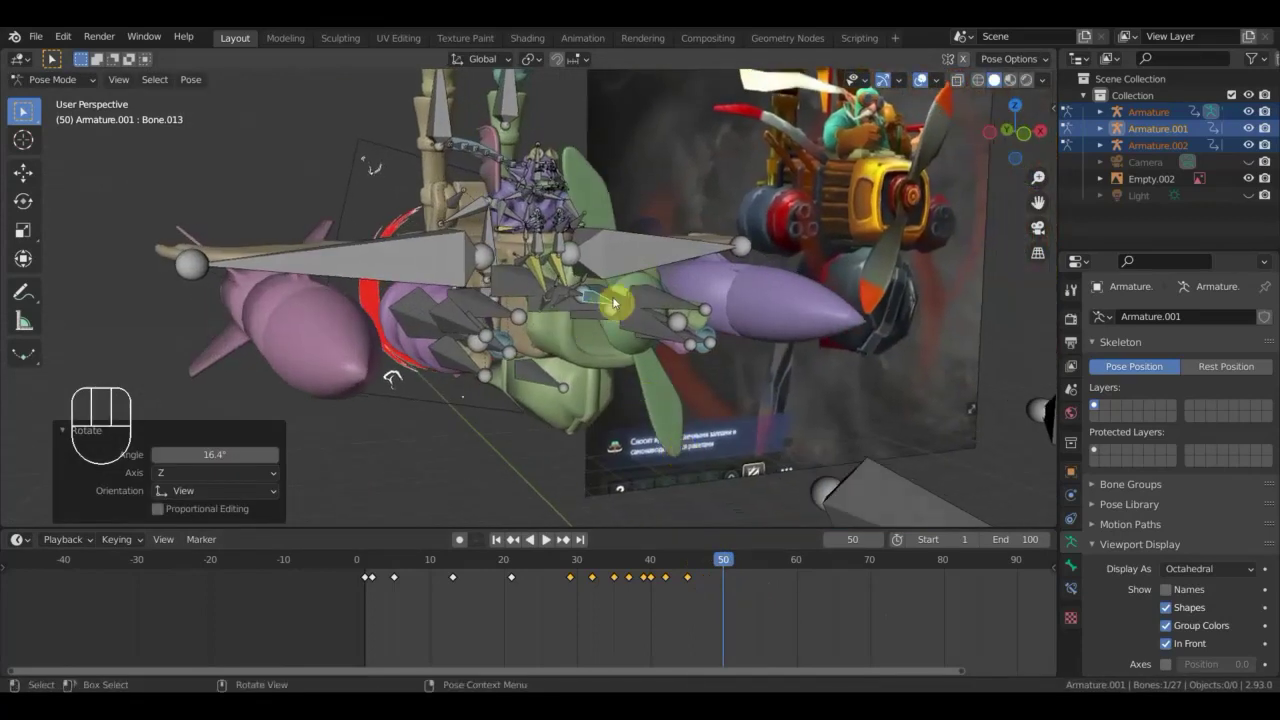
pyautogui.moveTo(551, 329); pyautogui.dragTo(547, 331)
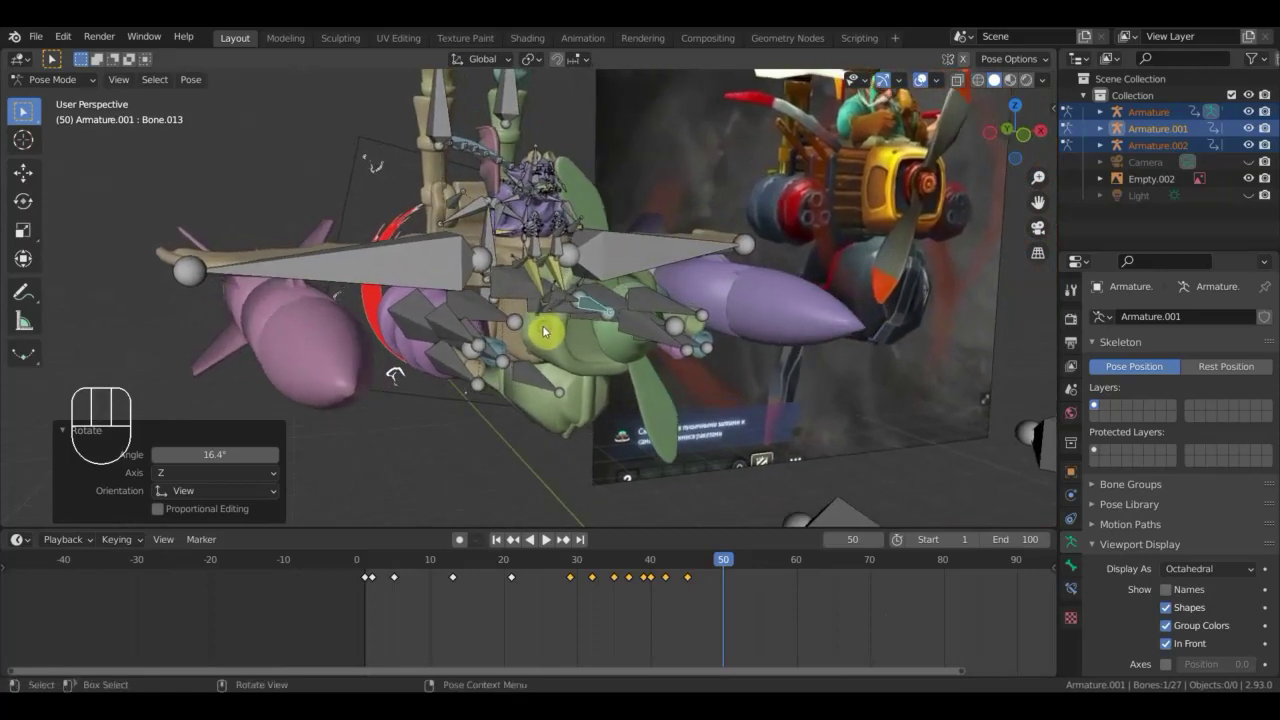
# Key Location & Rotation for all the pilot's bones at frame 50, then advance to frame 53.
pyautogui.press('a')
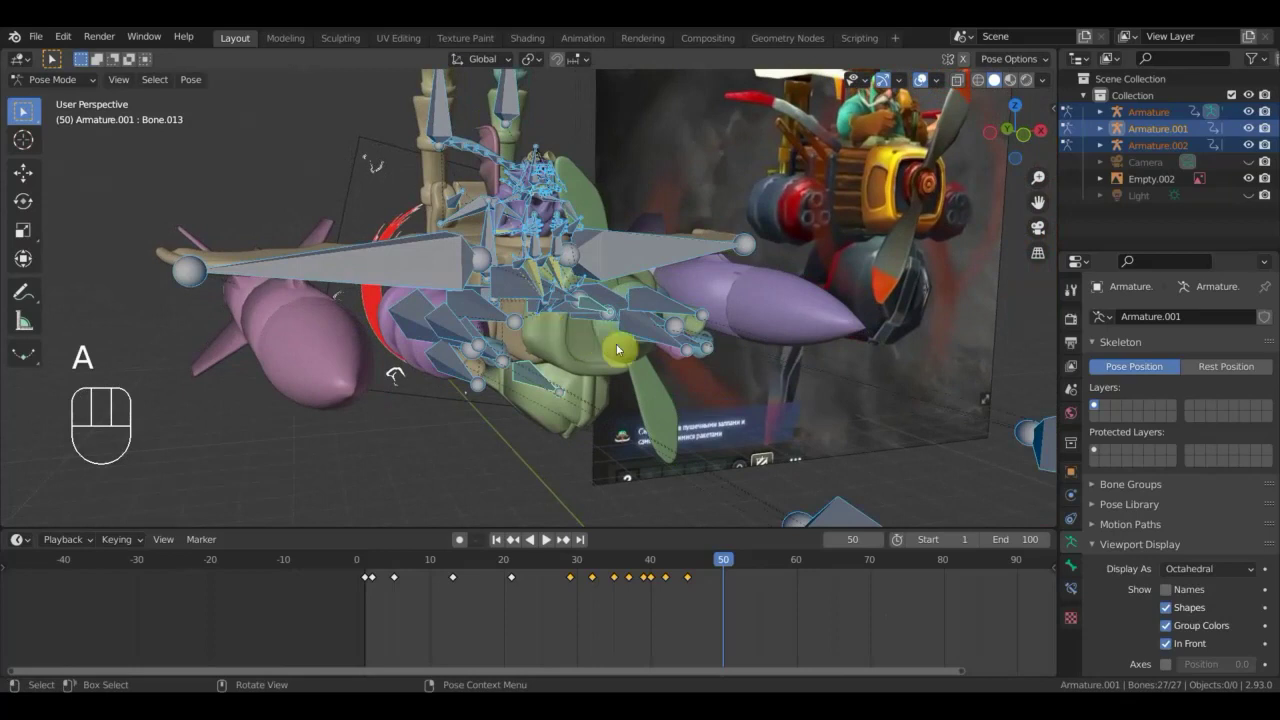
pyautogui.moveTo(623, 354); pyautogui.dragTo(606, 351)
pyautogui.press('r')
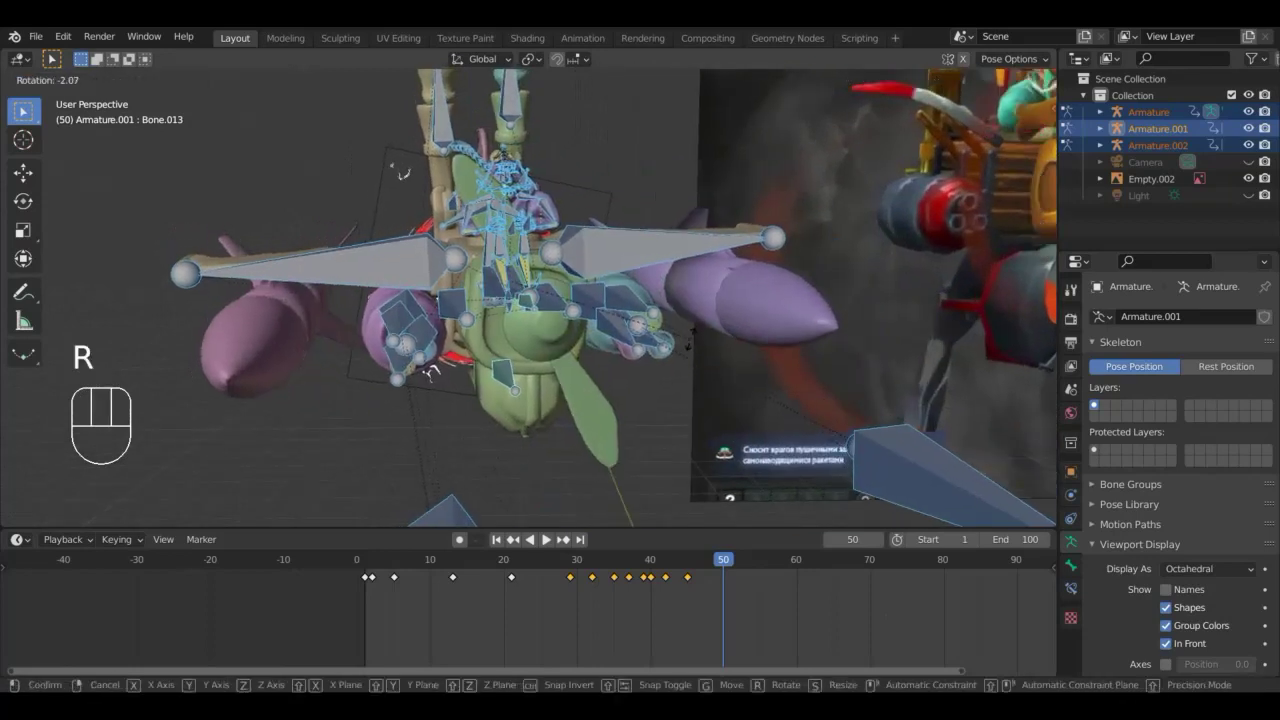
pyautogui.click(693, 335)
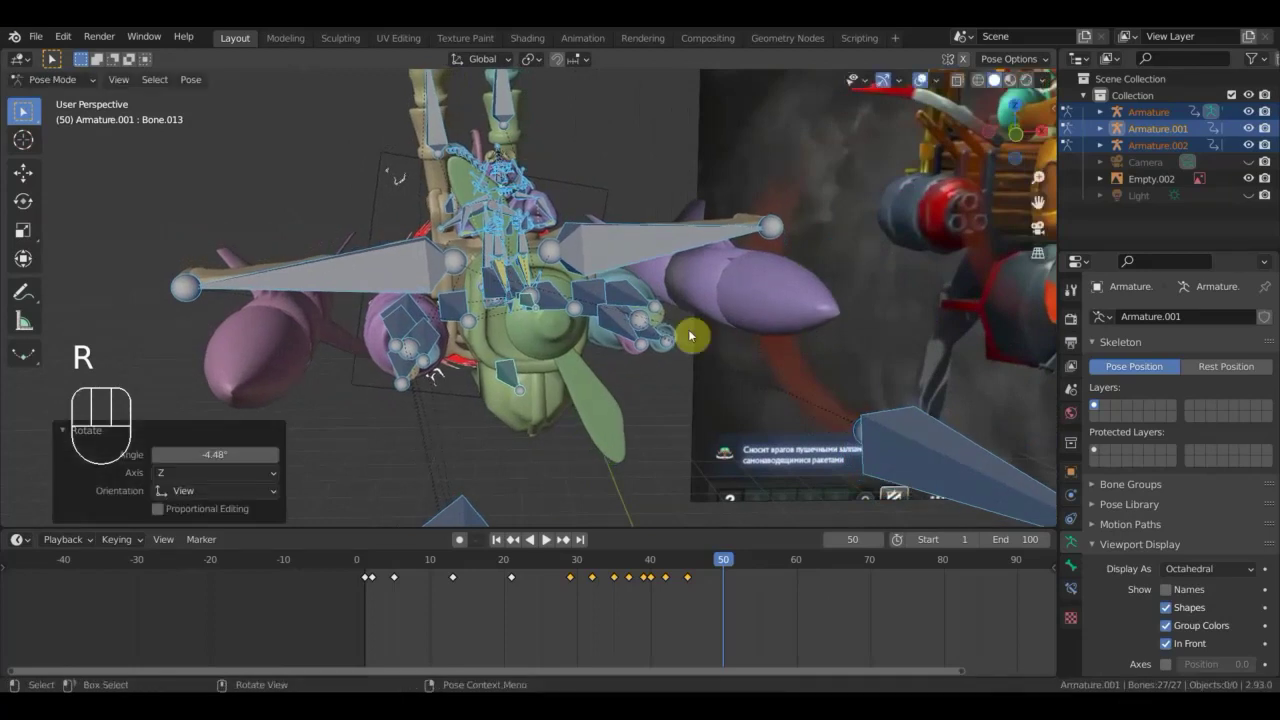
pyautogui.press('a')
pyautogui.press('i')
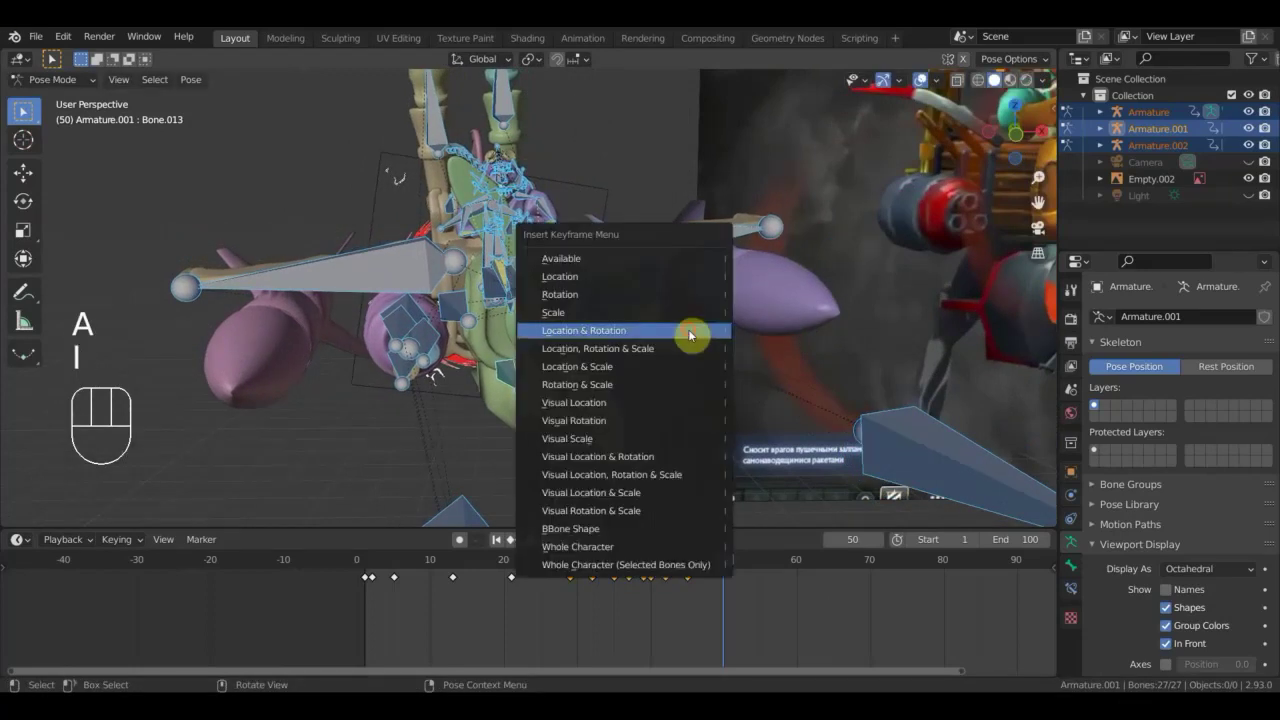
pyautogui.moveTo(740, 569); pyautogui.dragTo(649, 437)
pyautogui.moveTo(608, 398); pyautogui.dragTo(603, 417)
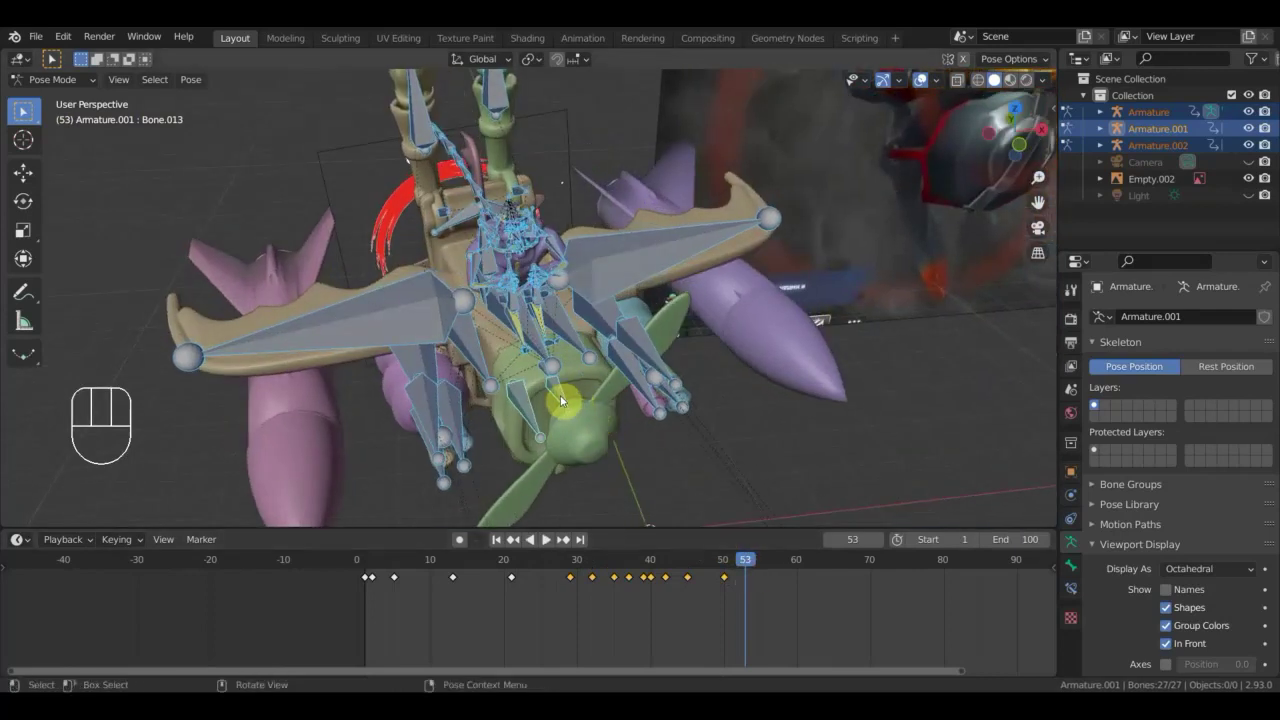
# Move to frame 57, adjust the pilot's pose and keyframe all bones.
pyautogui.moveTo(581, 394); pyautogui.dragTo(602, 376)
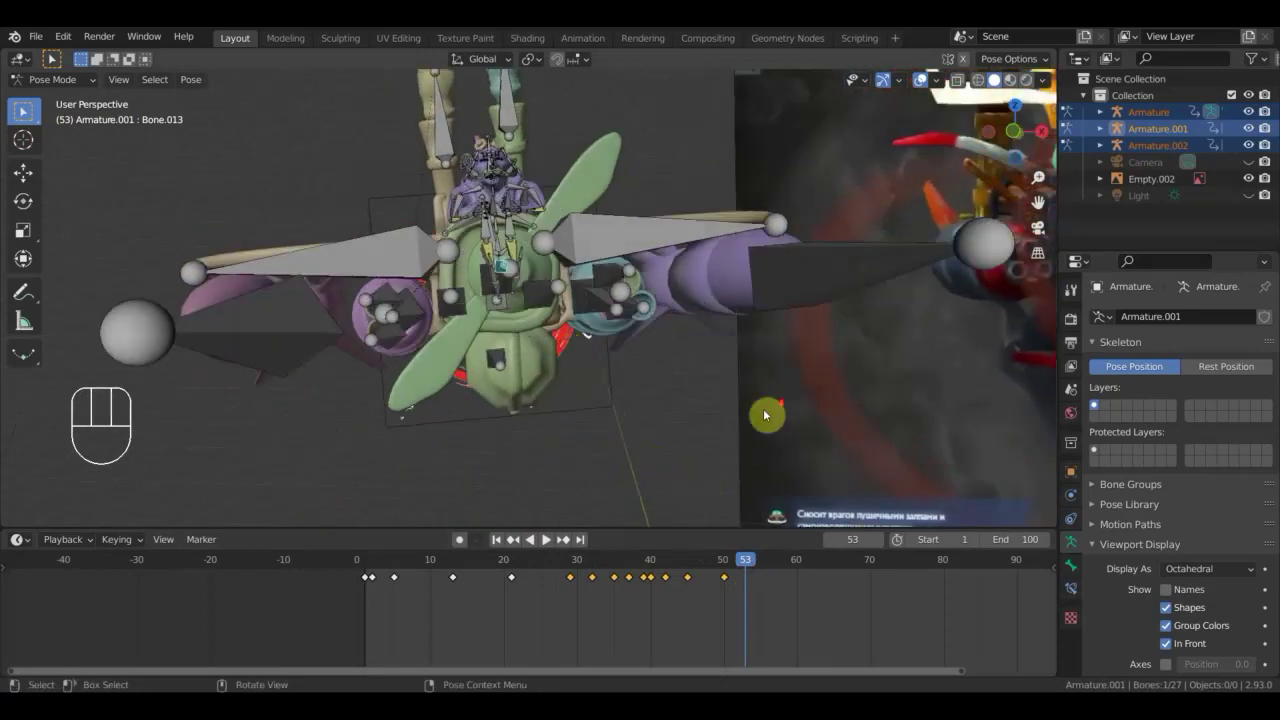
pyautogui.moveTo(746, 567); pyautogui.dragTo(779, 604)
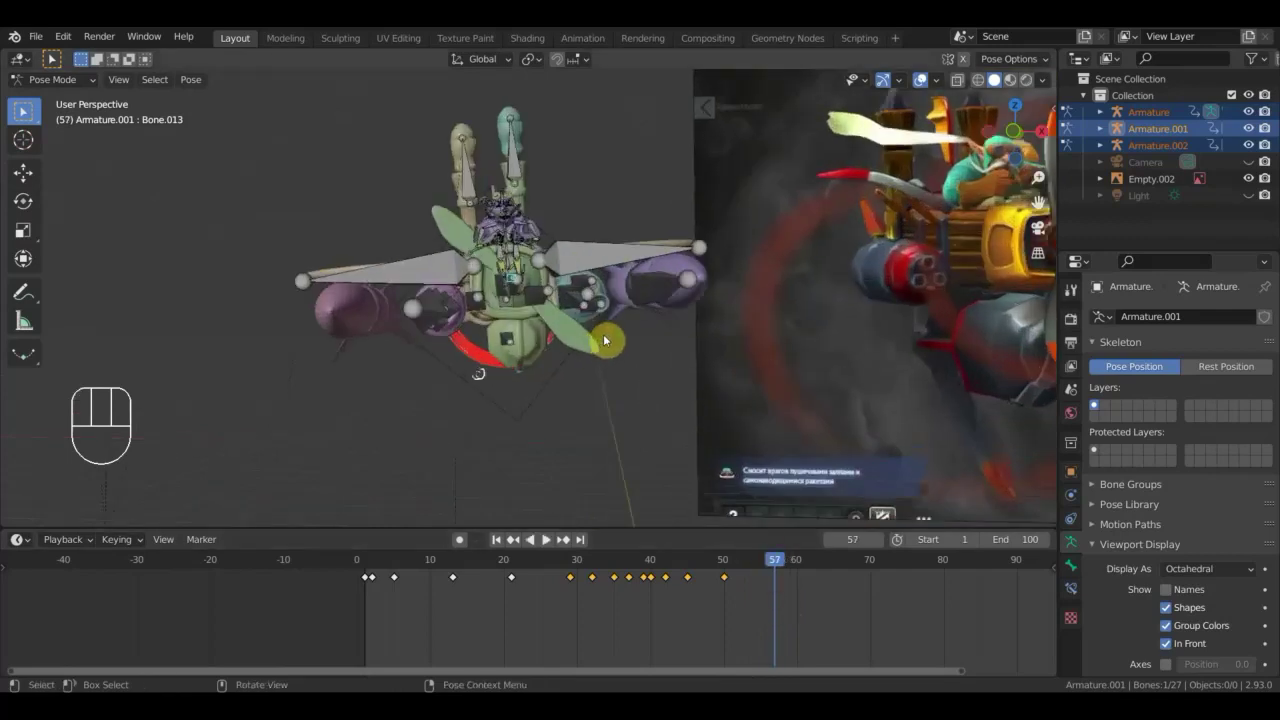
pyautogui.press('a')
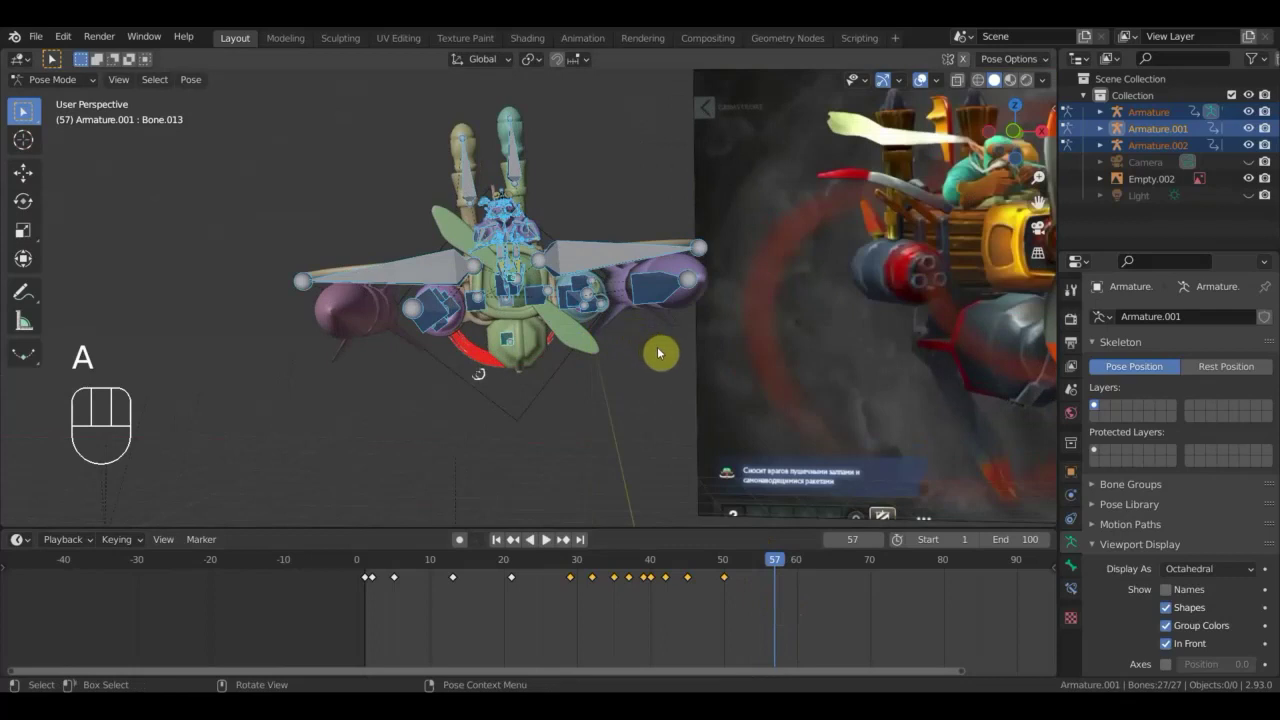
pyautogui.press('r')
pyautogui.click(663, 375)
pyautogui.press('a')
pyautogui.press('i')
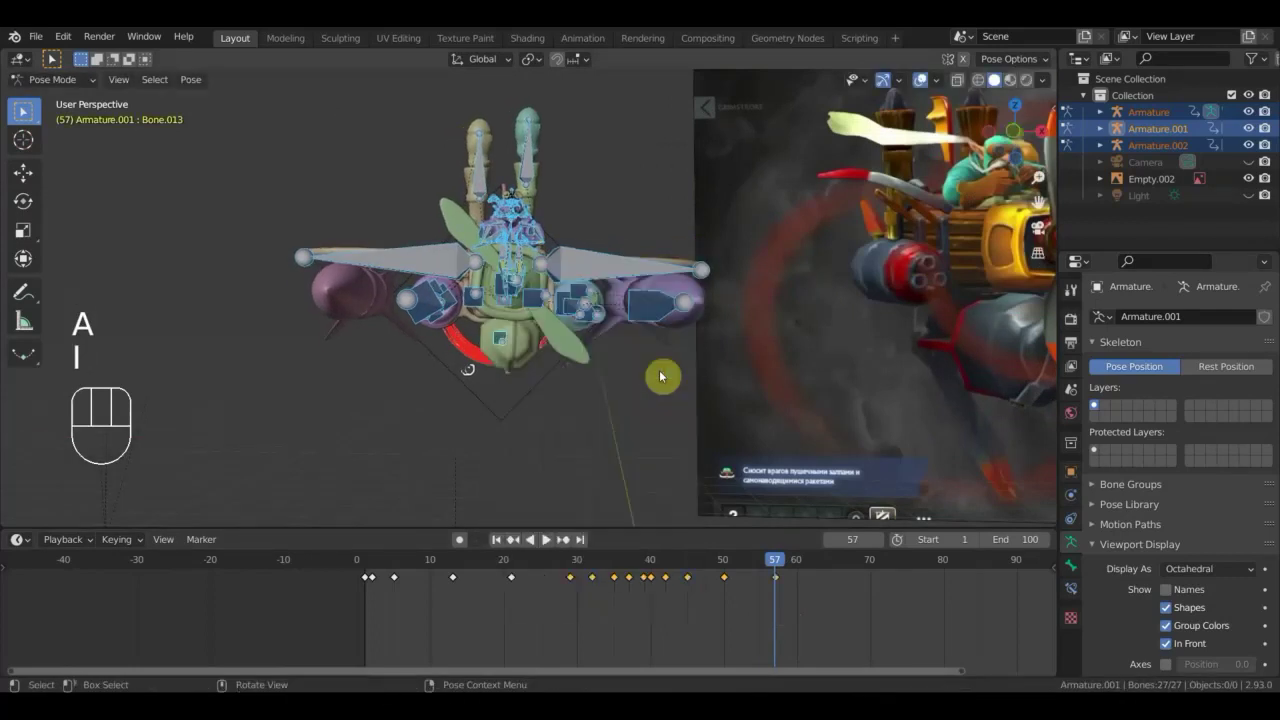
# Move to frame 59, rotate a pilot bone and keyframe the pose.
pyautogui.moveTo(787, 567); pyautogui.dragTo(795, 583)
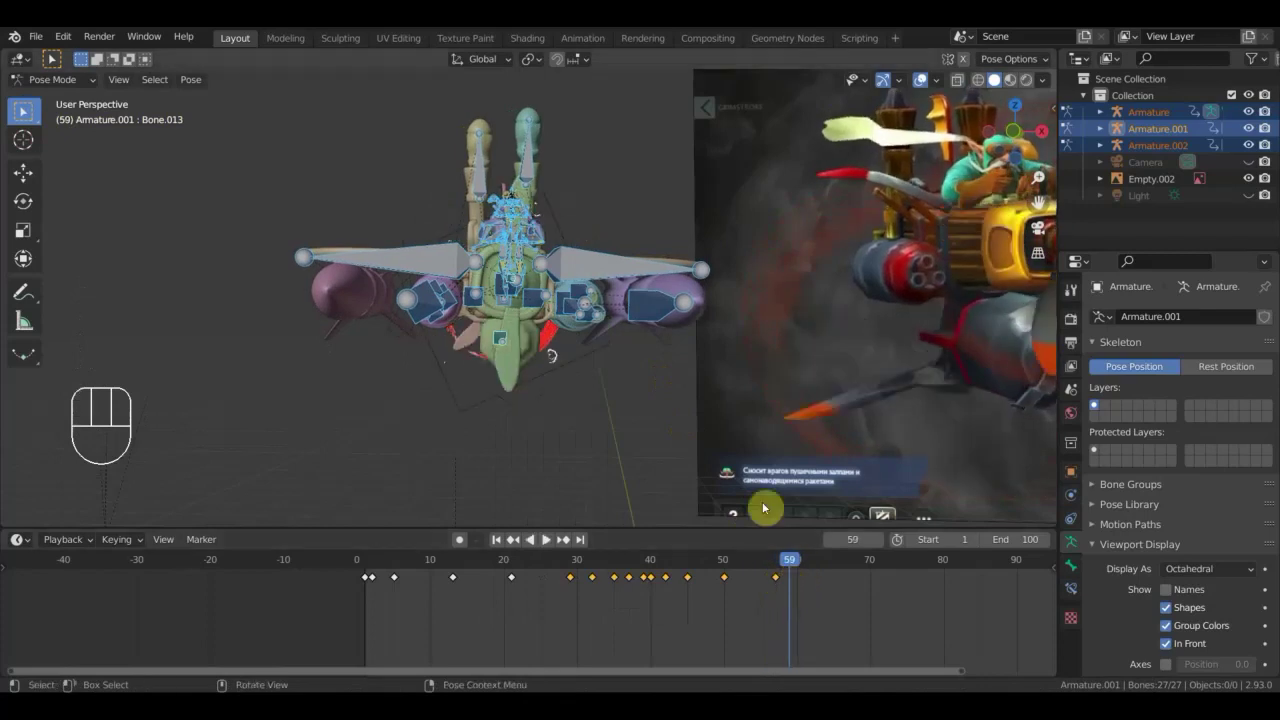
pyautogui.press('r')
pyautogui.click(683, 367)
pyautogui.press('a')
pyautogui.press('i')
# Reshape the pose with a G move to match the reference and key it again.
pyautogui.moveTo(658, 421); pyautogui.dragTo(715, 419)
pyautogui.moveTo(558, 345); pyautogui.dragTo(565, 361)
pyautogui.press('g')
pyautogui.click(566, 366)
pyautogui.press('a')
pyautogui.press('i')
# Return the playhead to frame 50, zoomed in close on the aircraft rig.
pyautogui.moveTo(779, 569); pyautogui.dragTo(727, 595)
pyautogui.write('i')
pyautogui.moveTo(551, 385); pyautogui.dragTo(604, 327)
pyautogui.moveTo(611, 375); pyautogui.dragTo(716, 231)
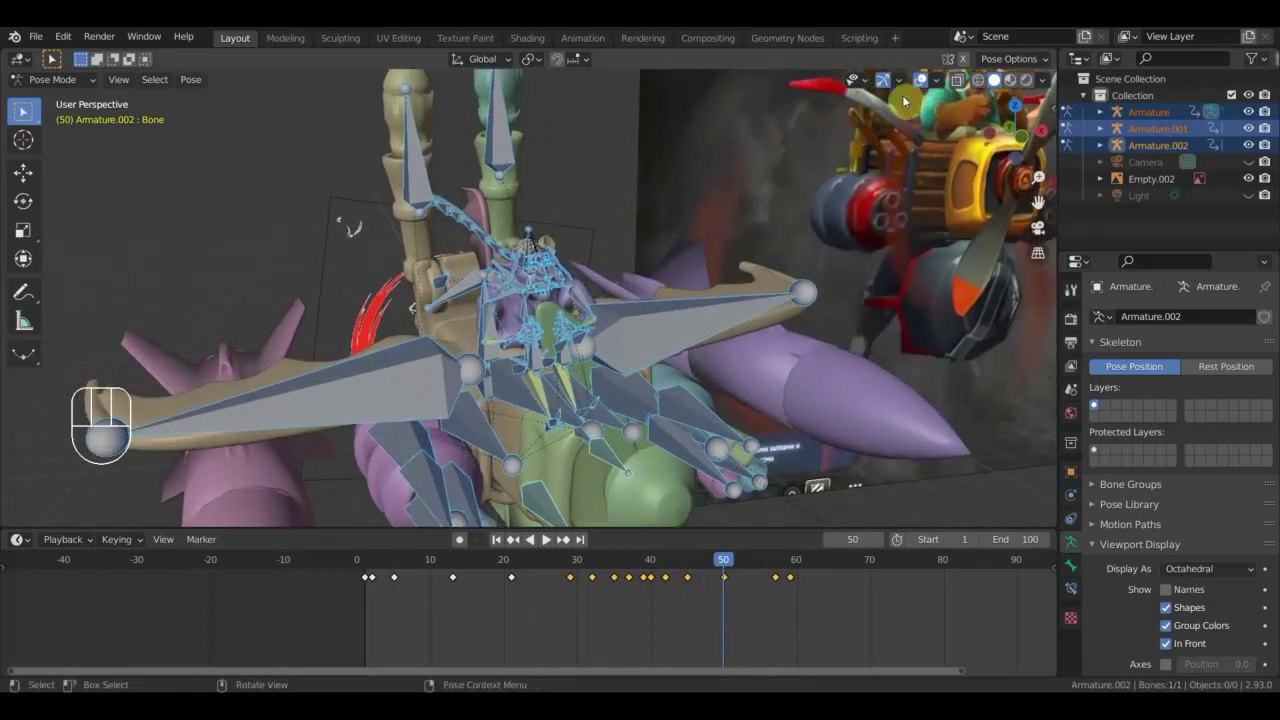
# Rotate the pilot's head bones at frame 50 to match the reference pose.
pyautogui.click(920, 89)
pyautogui.middleClick(619, 314)
pyautogui.click(894, 111)
pyautogui.middleClick(807, 212)
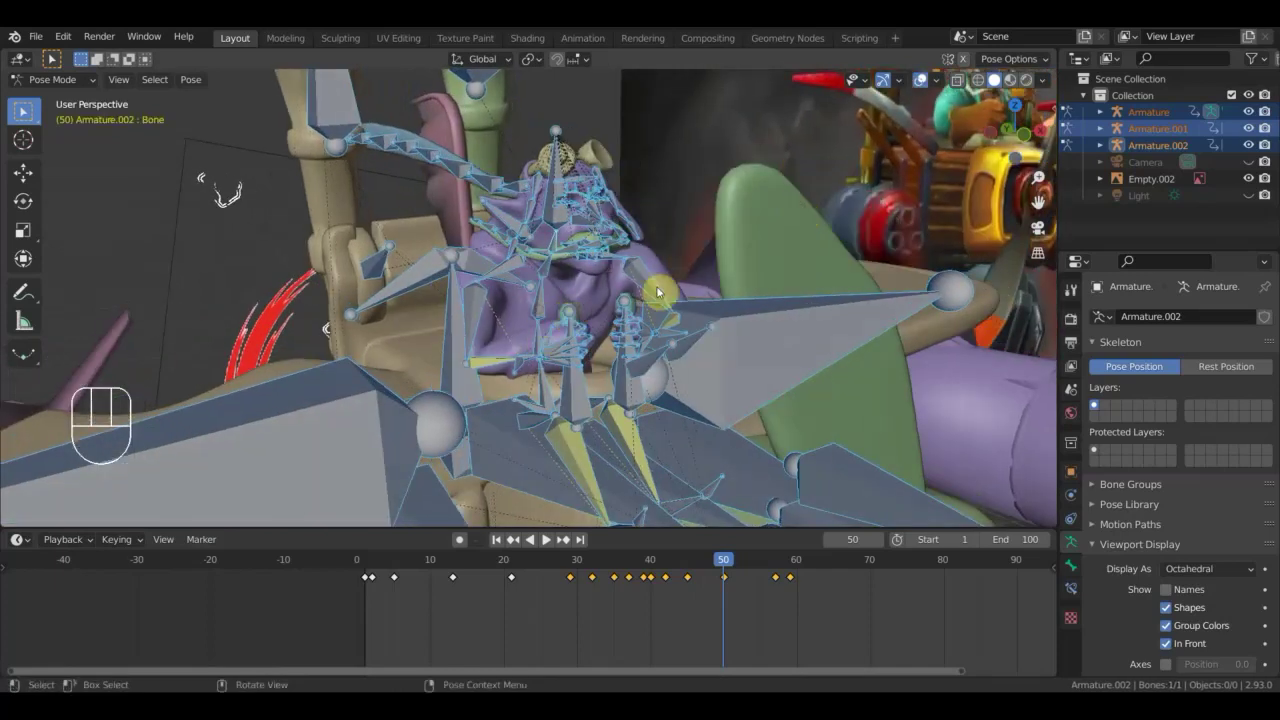
pyautogui.moveTo(655, 299); pyautogui.dragTo(641, 293)
pyautogui.press('r')
pyautogui.click(682, 250)
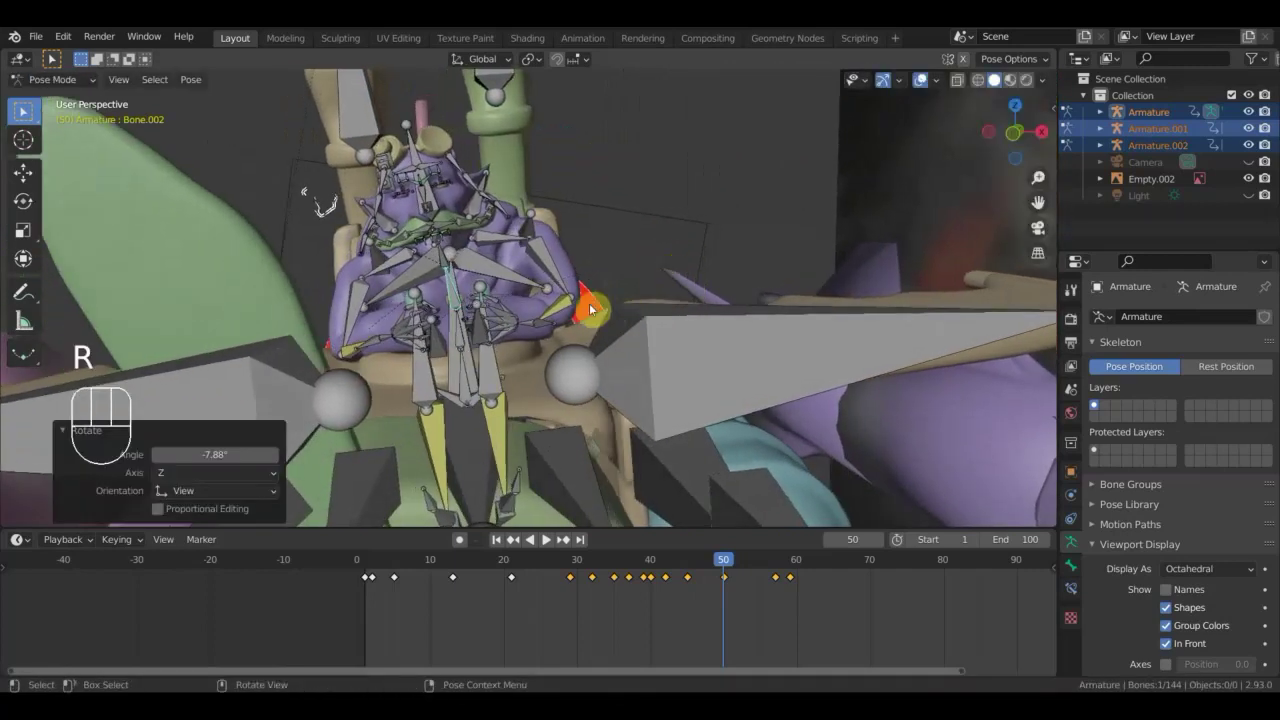
pyautogui.moveTo(469, 387); pyautogui.dragTo(613, 360)
pyautogui.press('g')
pyautogui.moveTo(607, 347); pyautogui.dragTo(536, 269)
pyautogui.moveTo(434, 199); pyautogui.dragTo(514, 226)
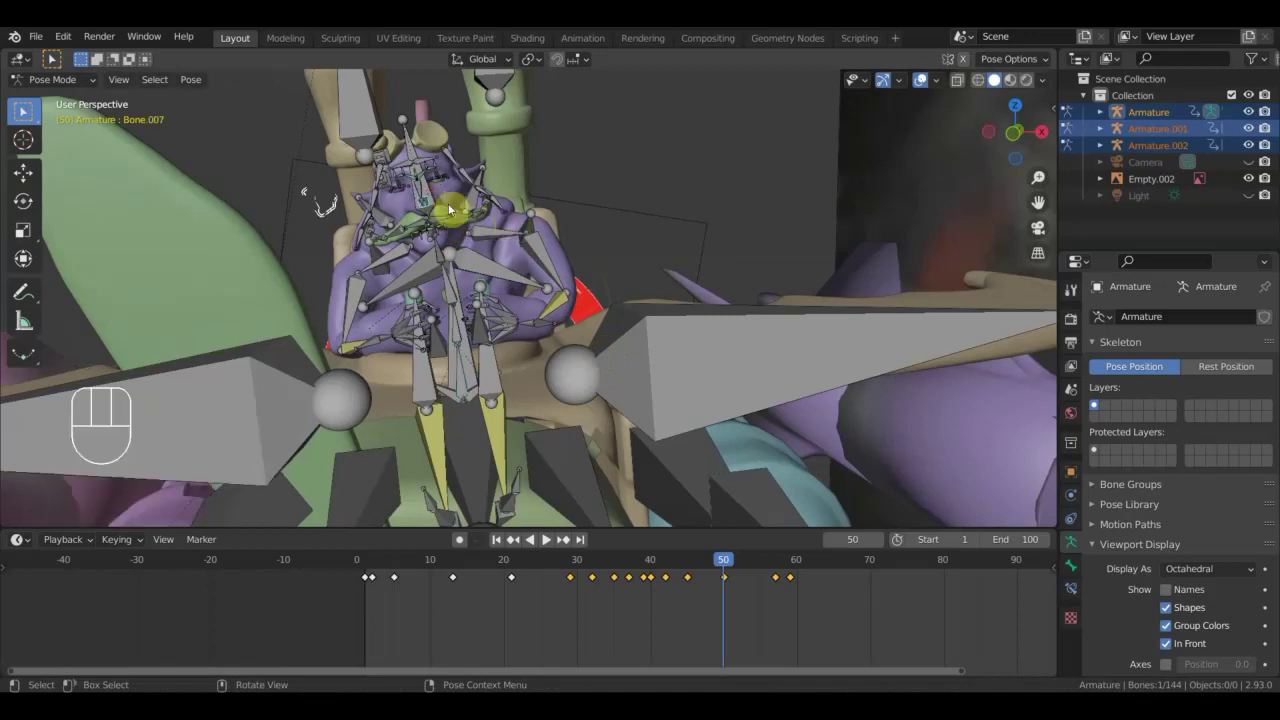
pyautogui.moveTo(409, 128); pyautogui.dragTo(485, 179)
pyautogui.press('r')
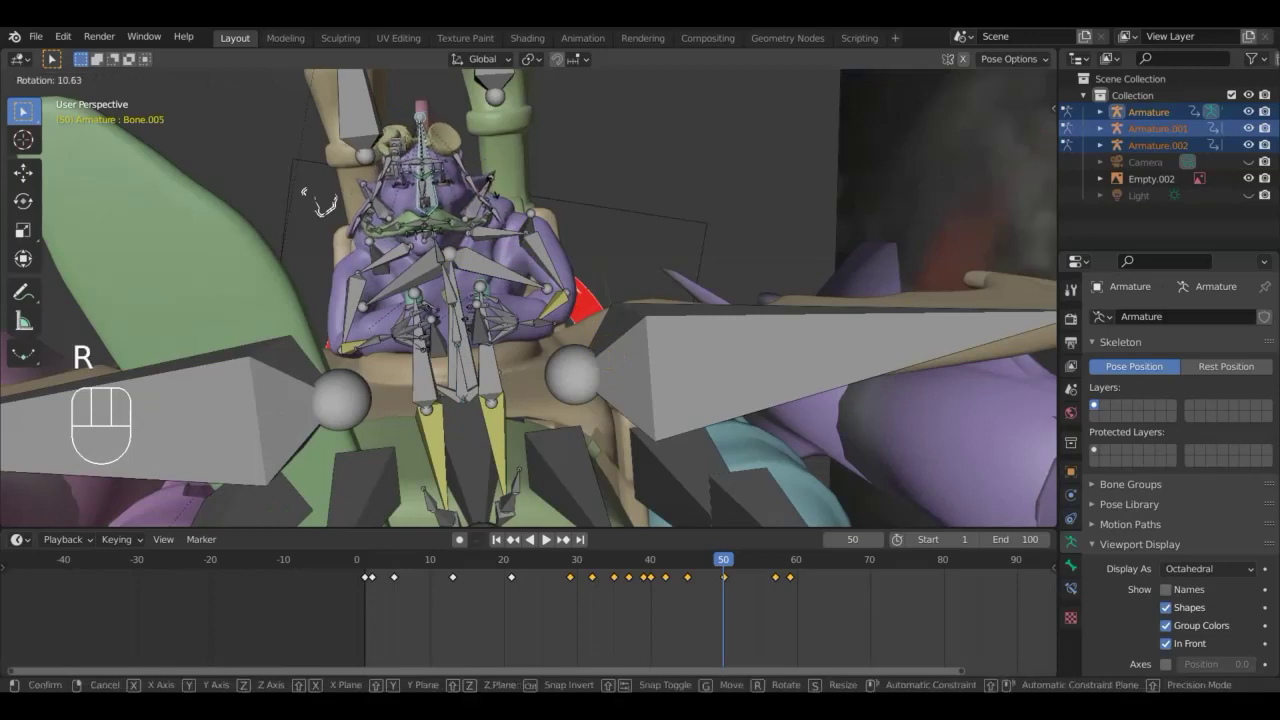
pyautogui.click(496, 194)
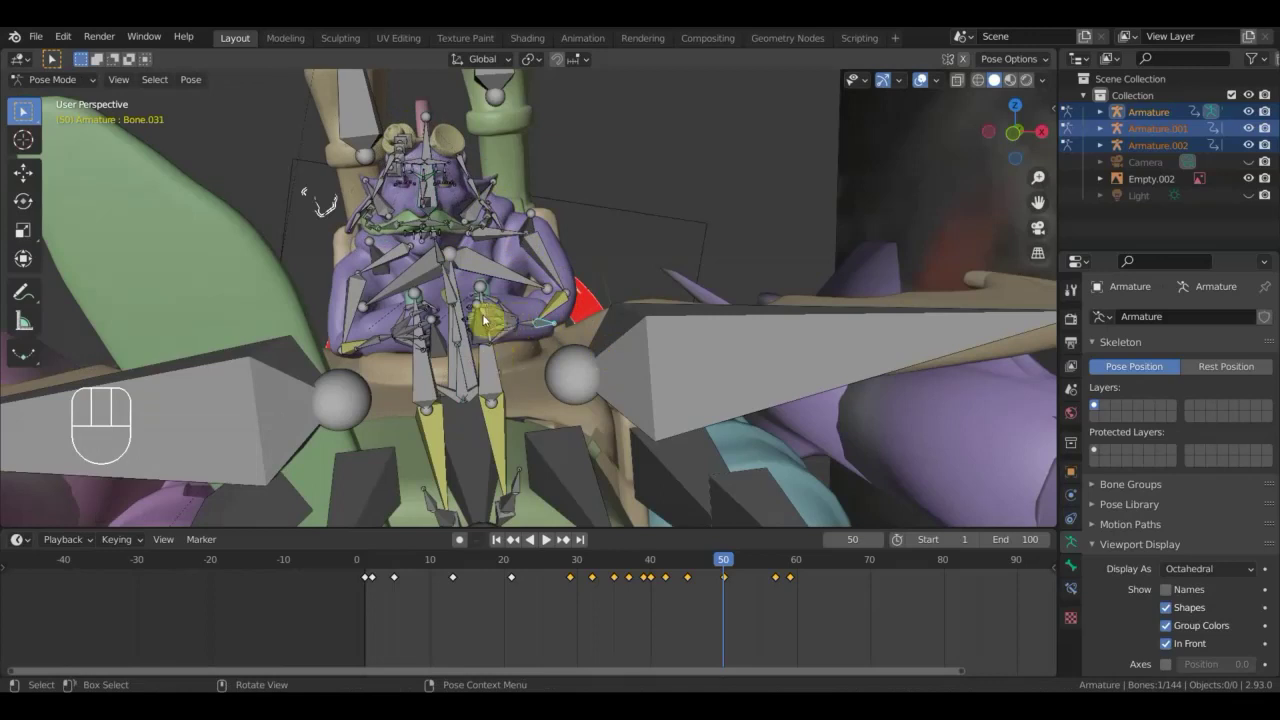
# Move the pilot's arm bones into the new frame 50 pose.
pyautogui.moveTo(485, 292); pyautogui.dragTo(495, 302)
pyautogui.press('g')
pyautogui.click(498, 303)
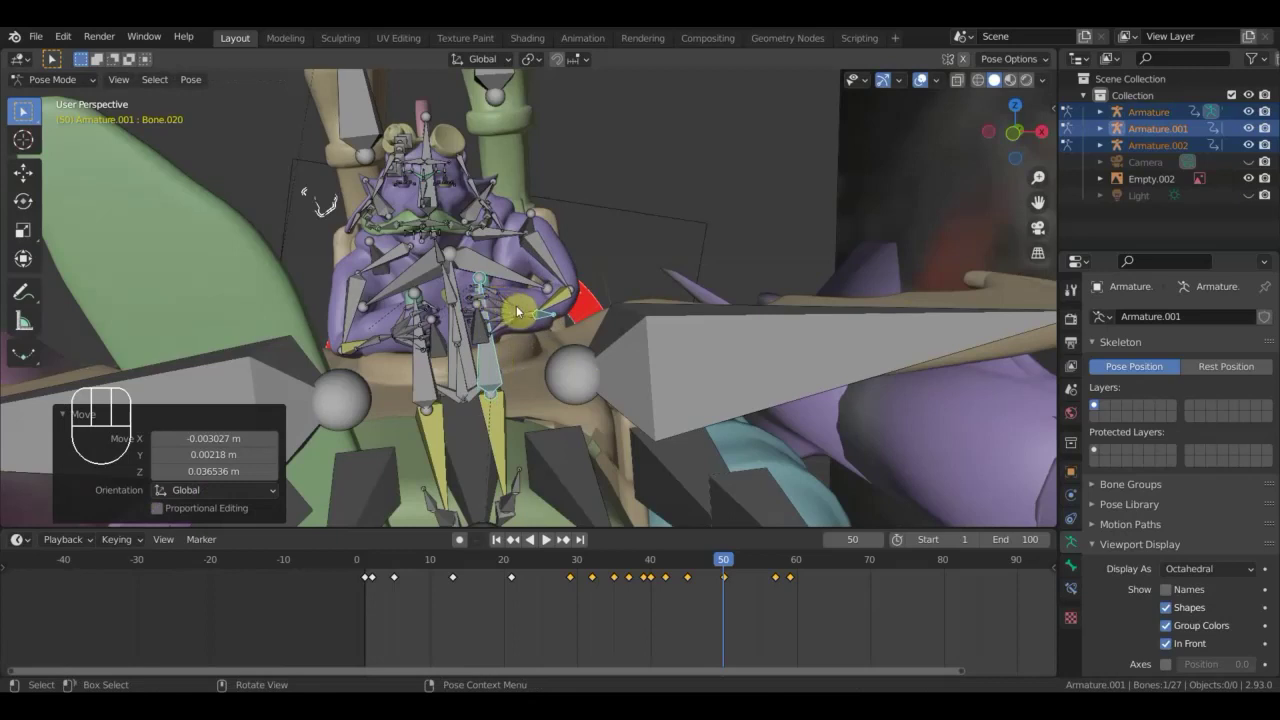
pyautogui.press('g')
pyautogui.click(528, 307)
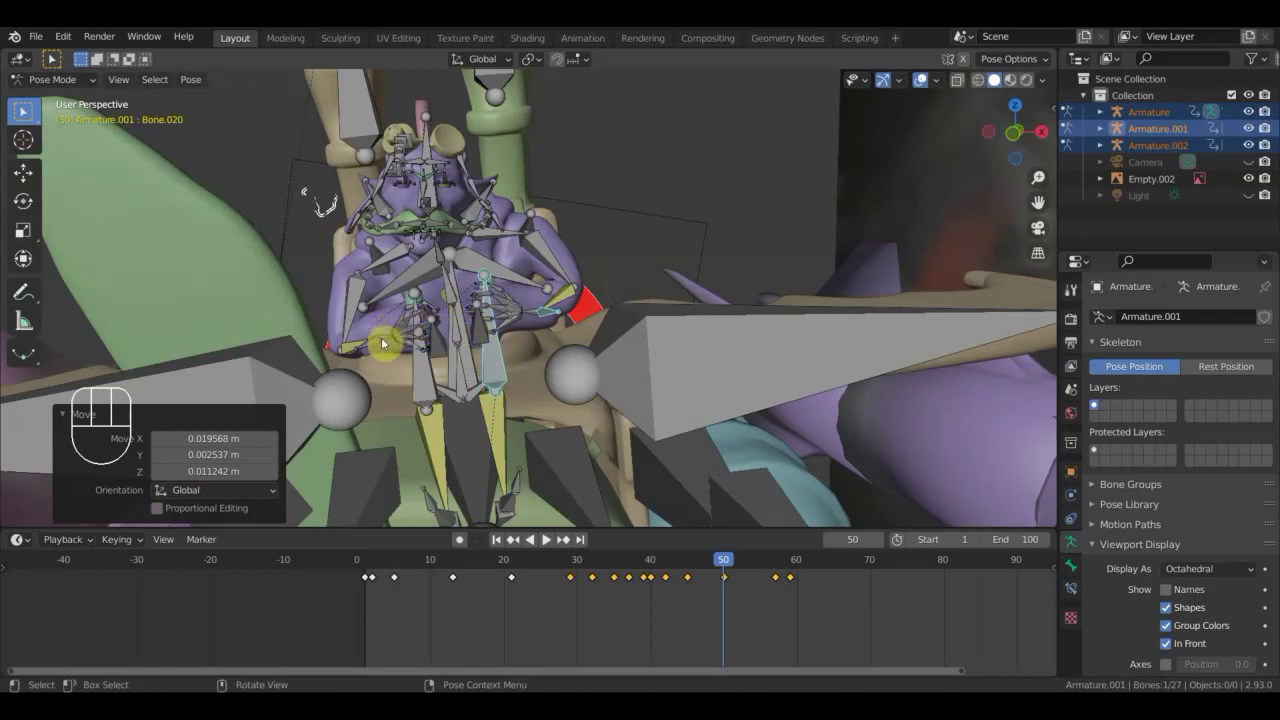
pyautogui.moveTo(377, 345); pyautogui.dragTo(427, 362)
pyautogui.moveTo(426, 363); pyautogui.dragTo(484, 336)
pyautogui.press('g')
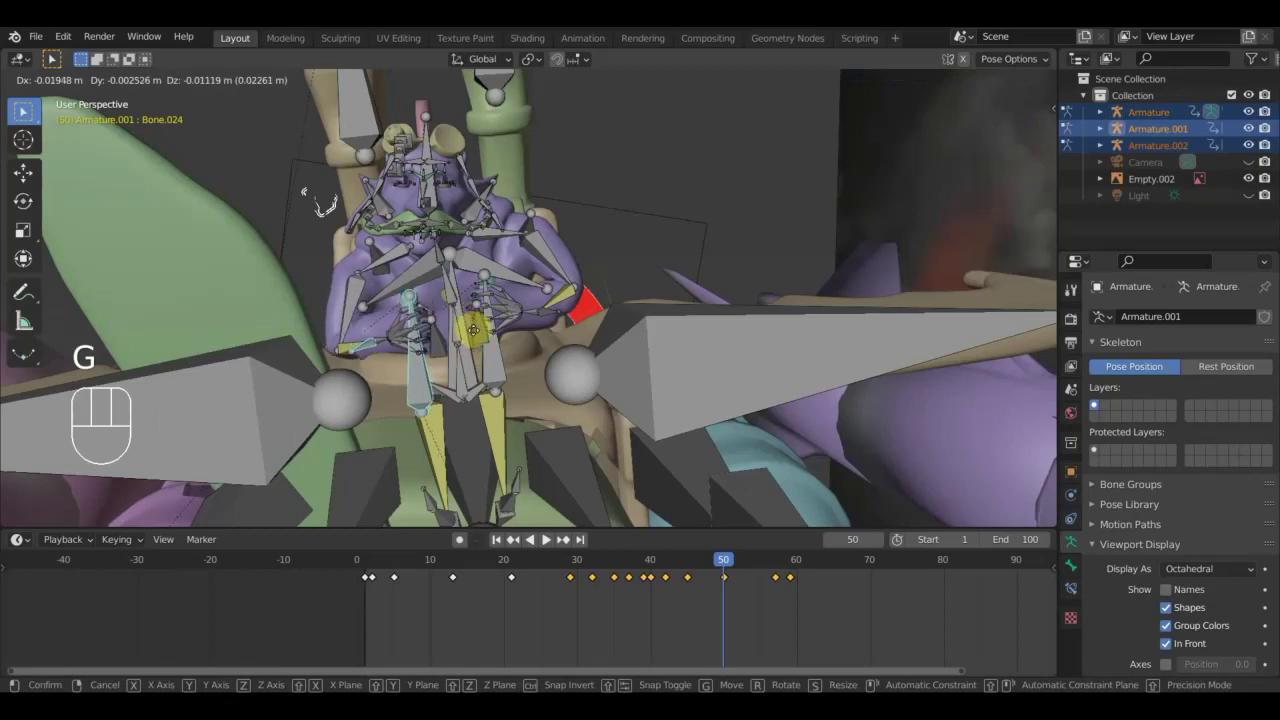
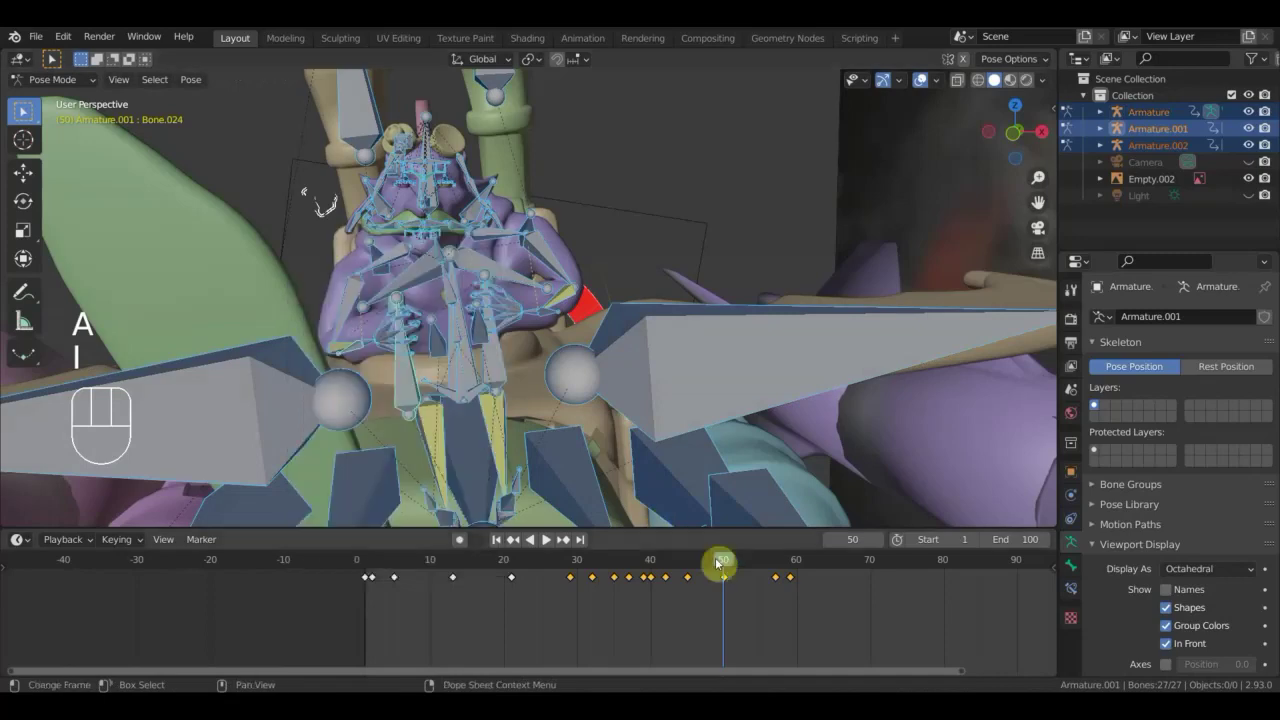
pyautogui.moveTo(709, 567); pyautogui.dragTo(768, 516)
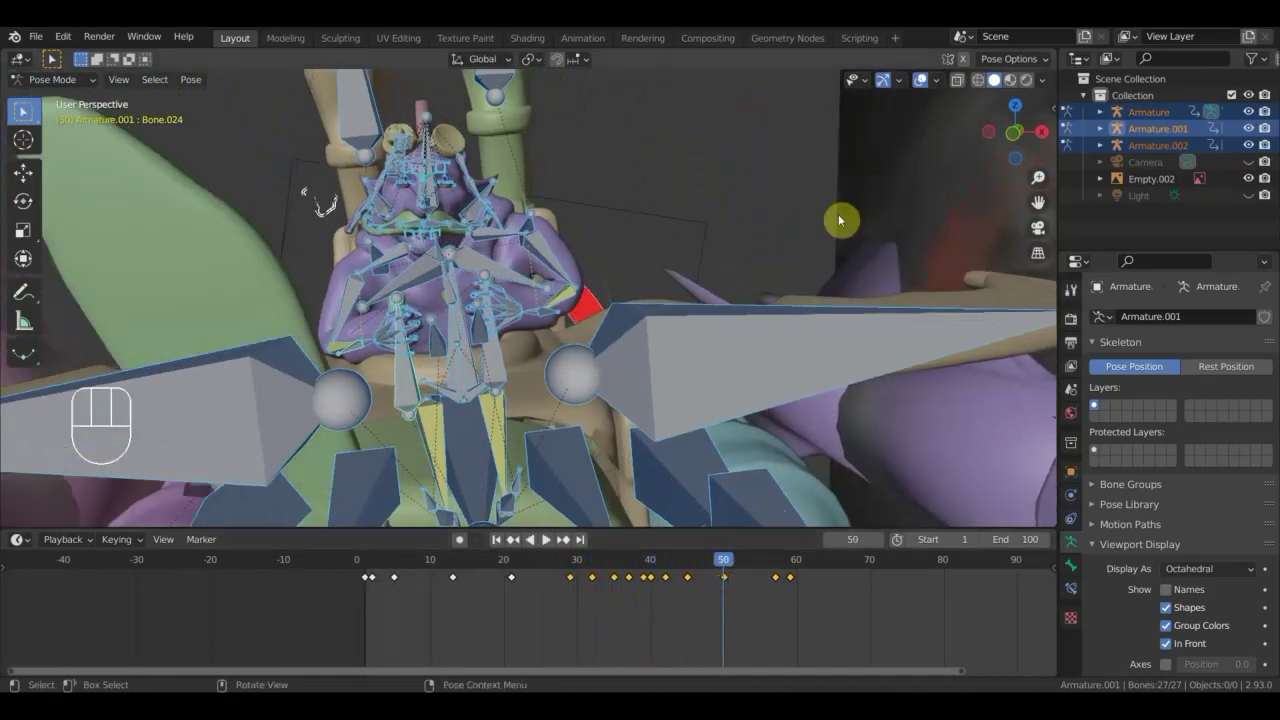
# Hide the bones, zoom out to the whole aircraft and scrub to frame 52.
pyautogui.click(927, 85)
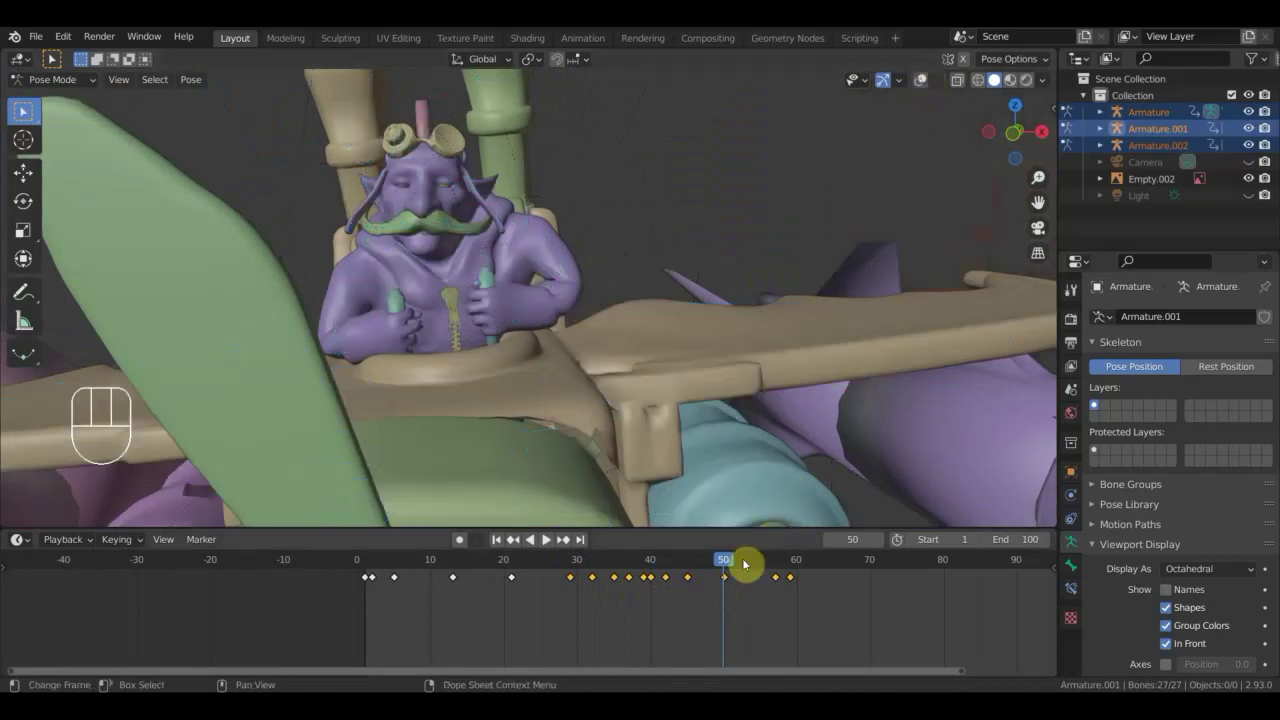
pyautogui.moveTo(728, 566); pyautogui.dragTo(681, 540)
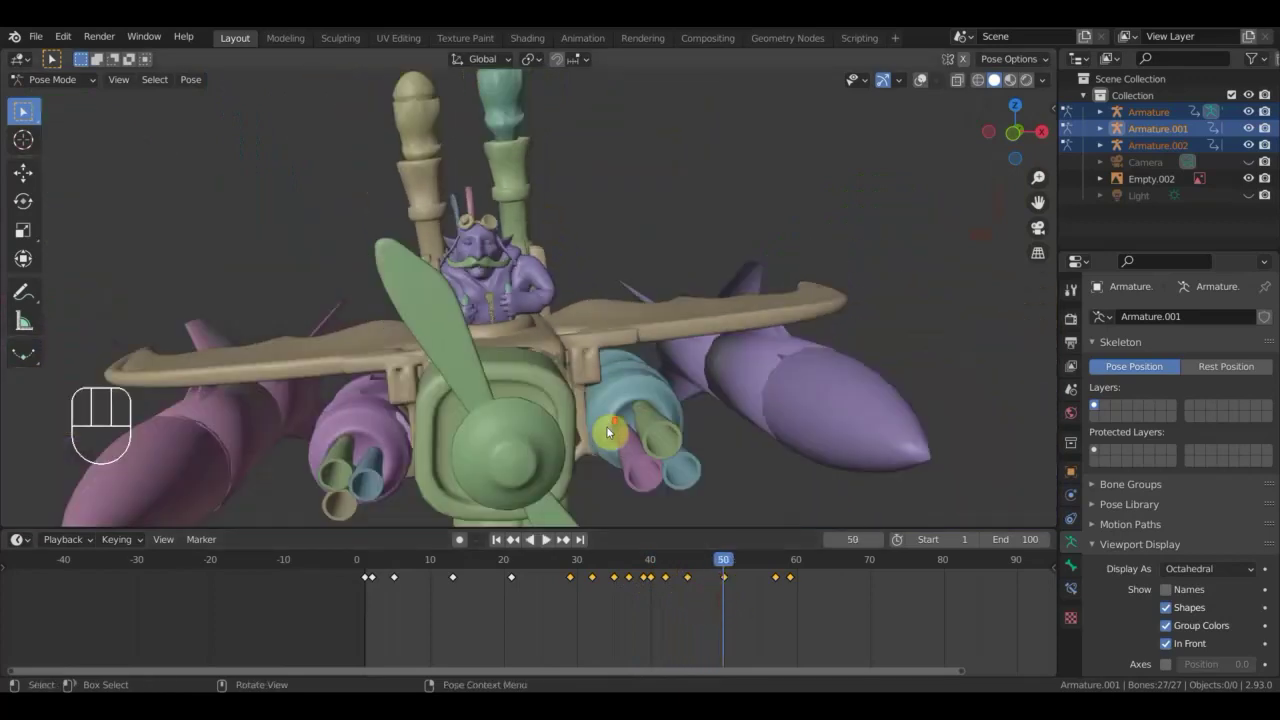
pyautogui.moveTo(737, 566); pyautogui.dragTo(685, 526)
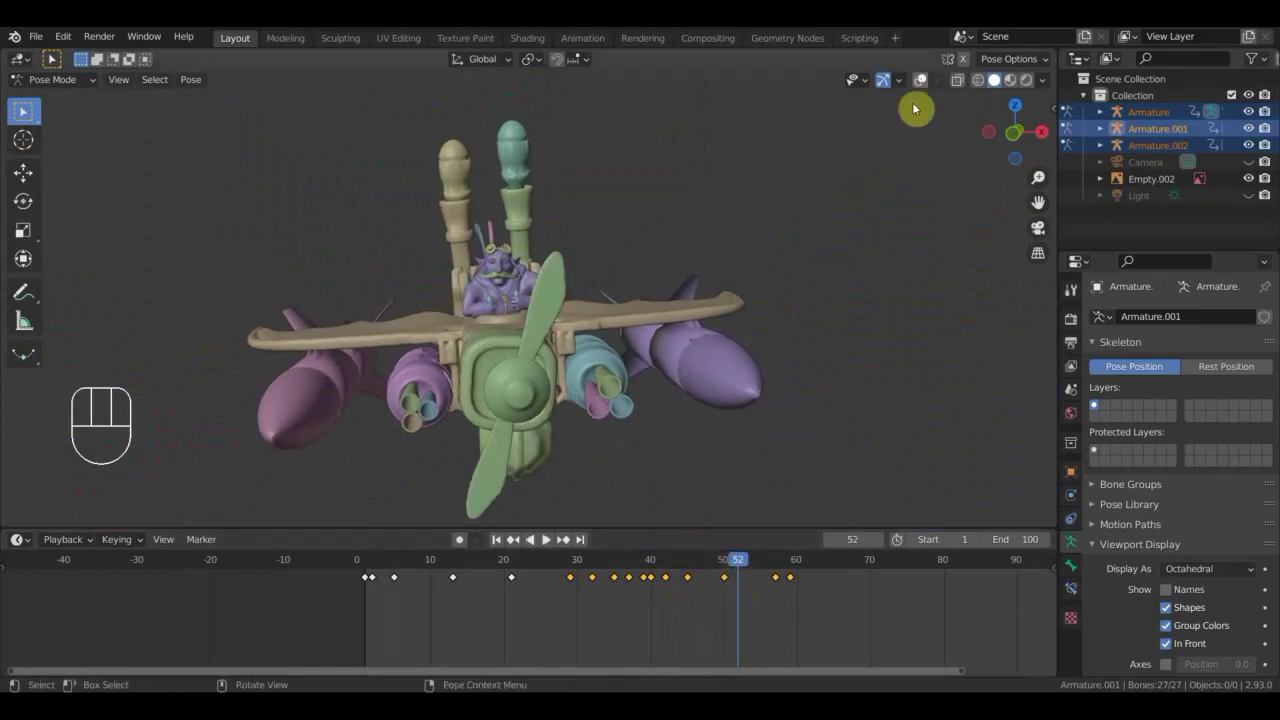
# Key all of the pilot's bones at frame 52.
pyautogui.moveTo(534, 389); pyautogui.dragTo(566, 431)
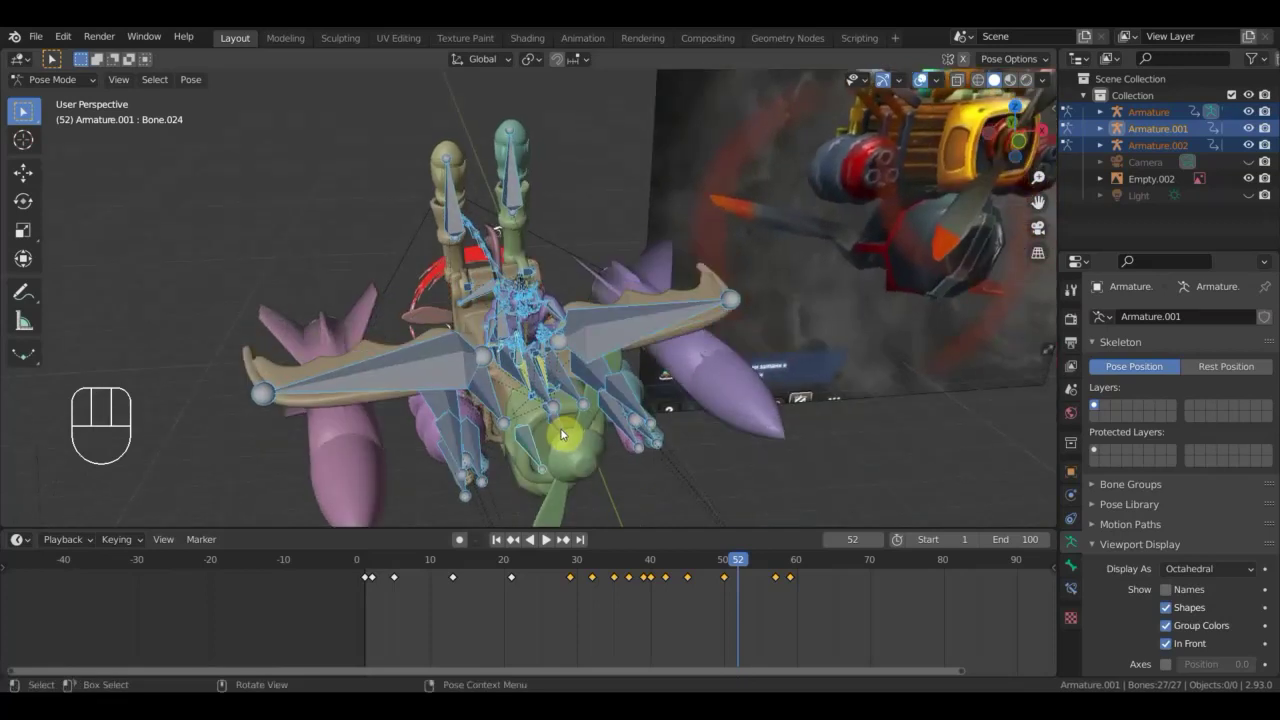
pyautogui.moveTo(561, 429); pyautogui.dragTo(925, 77)
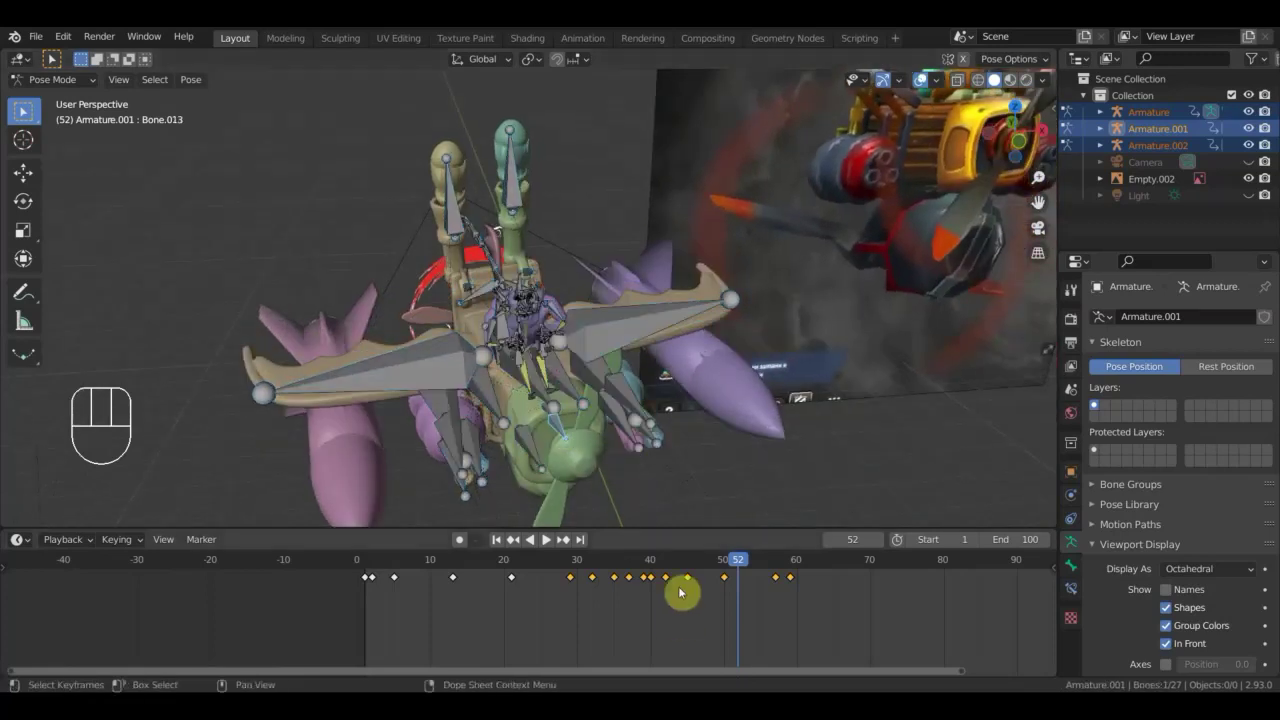
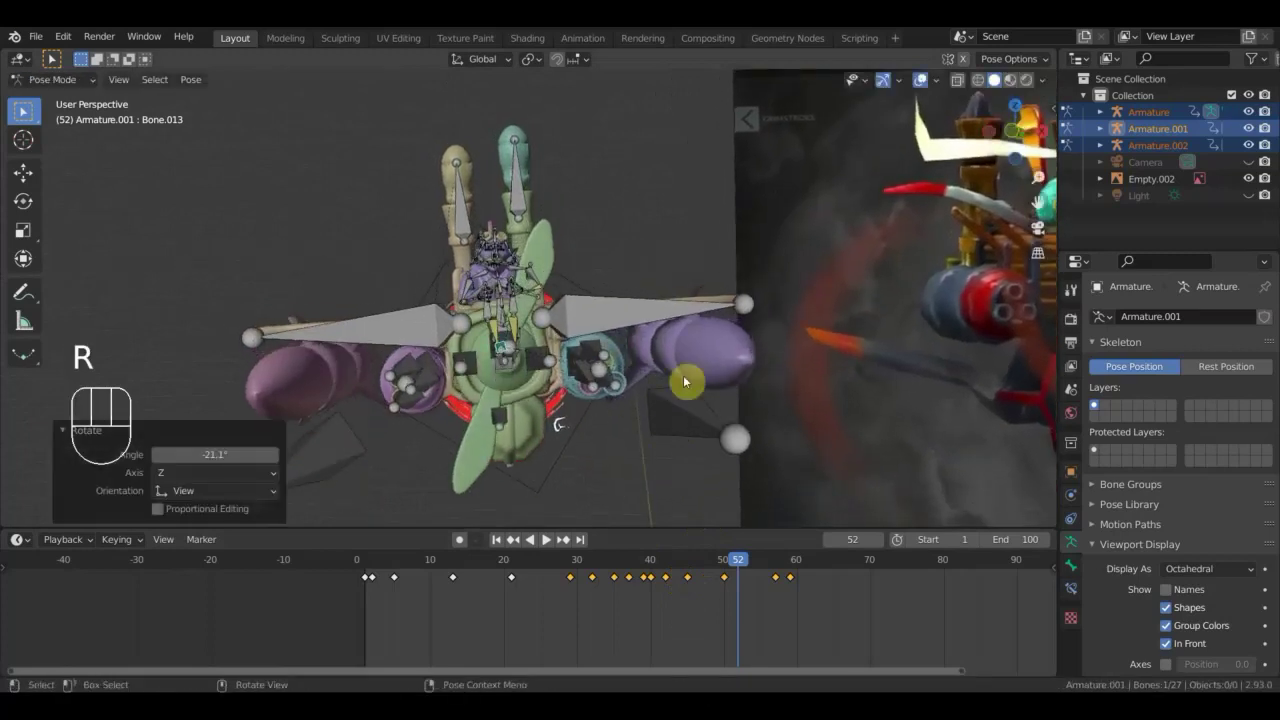
pyautogui.press('a')
pyautogui.press('i')
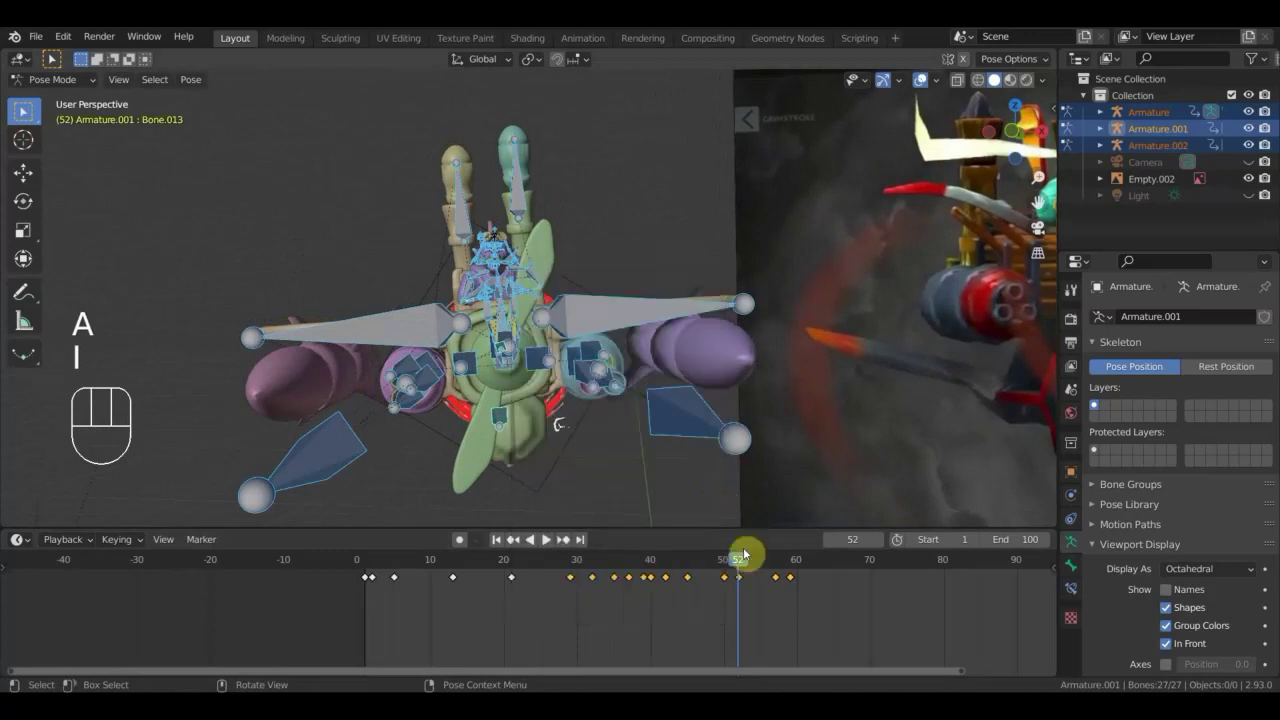
# Preview the pose between frames 46 and 62 with bones hidden, then advance to frame 69.
pyautogui.moveTo(720, 565); pyautogui.dragTo(753, 328)
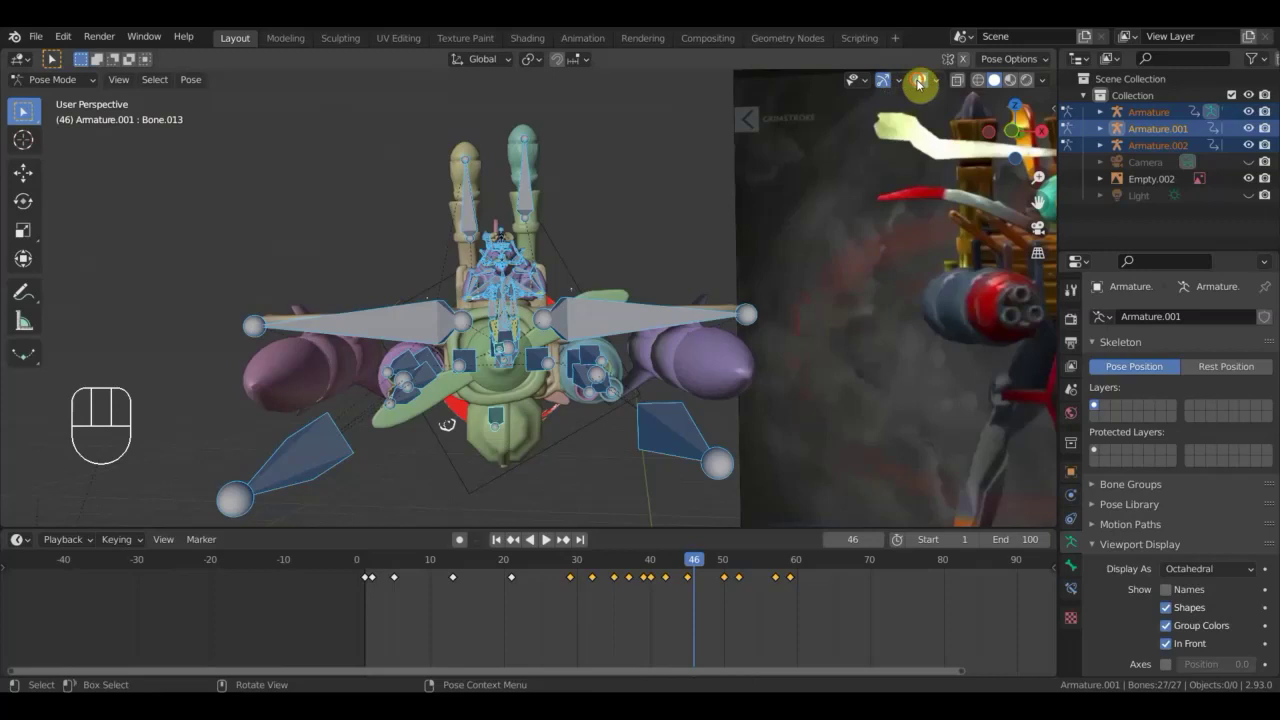
pyautogui.moveTo(684, 570); pyautogui.dragTo(815, 608)
pyautogui.moveTo(673, 465); pyautogui.dragTo(743, 471)
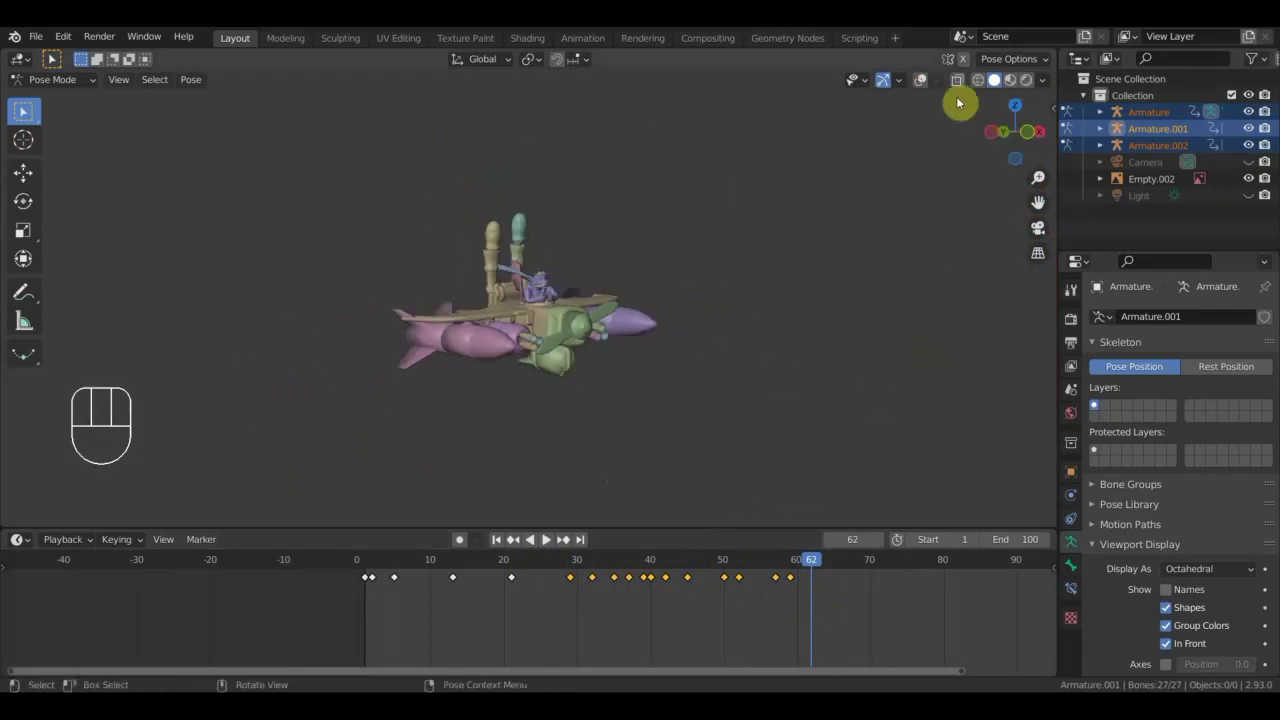
pyautogui.click(925, 89)
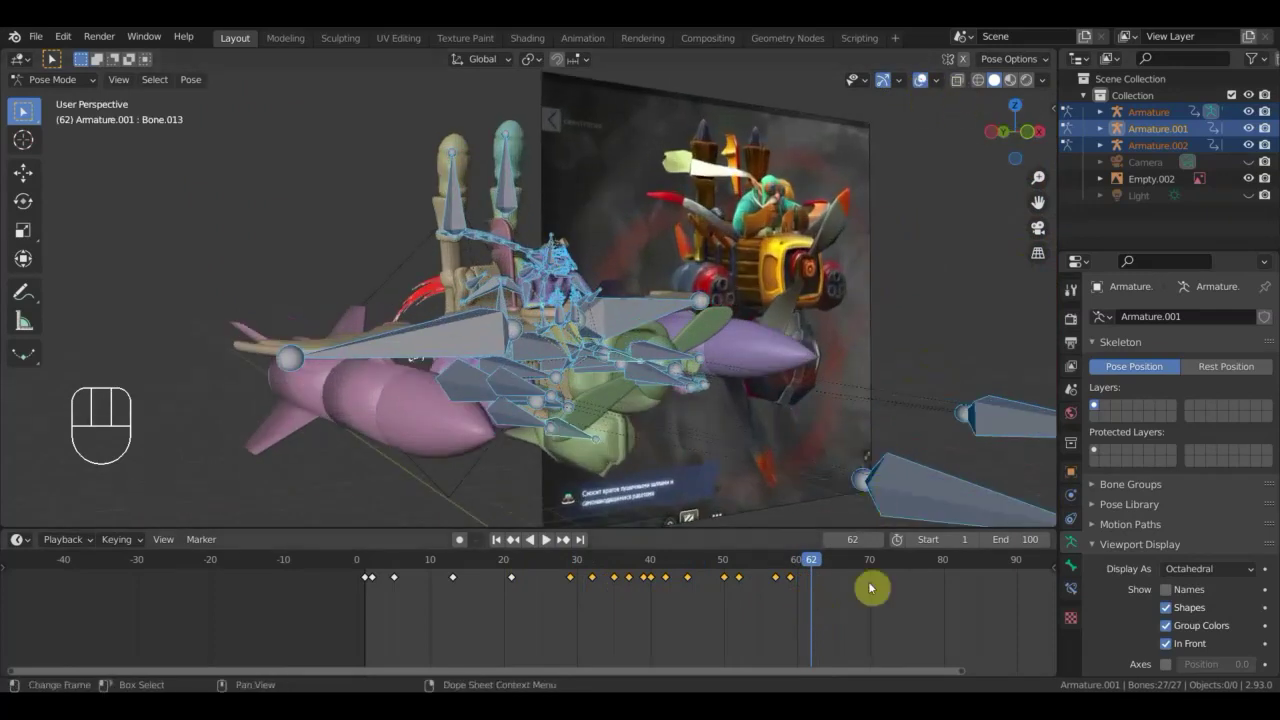
pyautogui.moveTo(823, 568); pyautogui.dragTo(869, 601)
pyautogui.moveTo(721, 497); pyautogui.dragTo(699, 487)
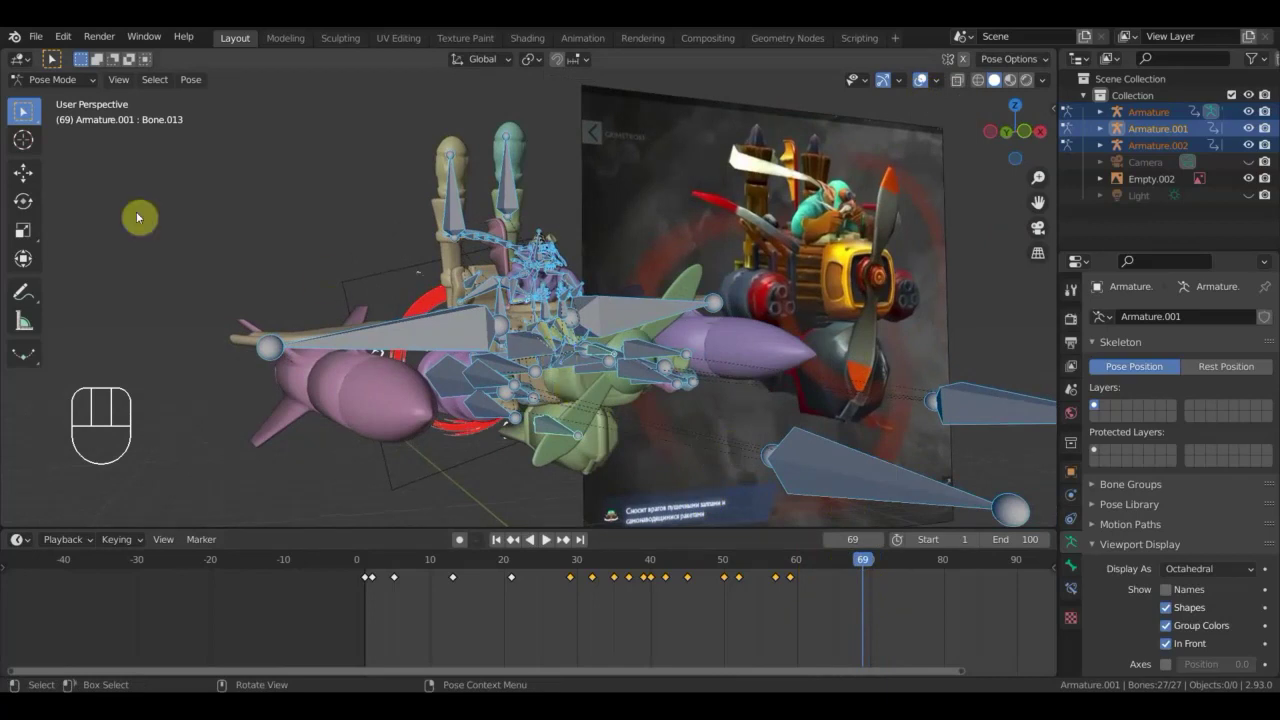
# Reposition a pilot bone at frame 69 to match the reference.
pyautogui.moveTo(548, 279); pyautogui.dragTo(548, 263)
pyautogui.moveTo(454, 383); pyautogui.dragTo(446, 373)
pyautogui.moveTo(446, 302); pyautogui.dragTo(447, 281)
pyautogui.click(924, 84)
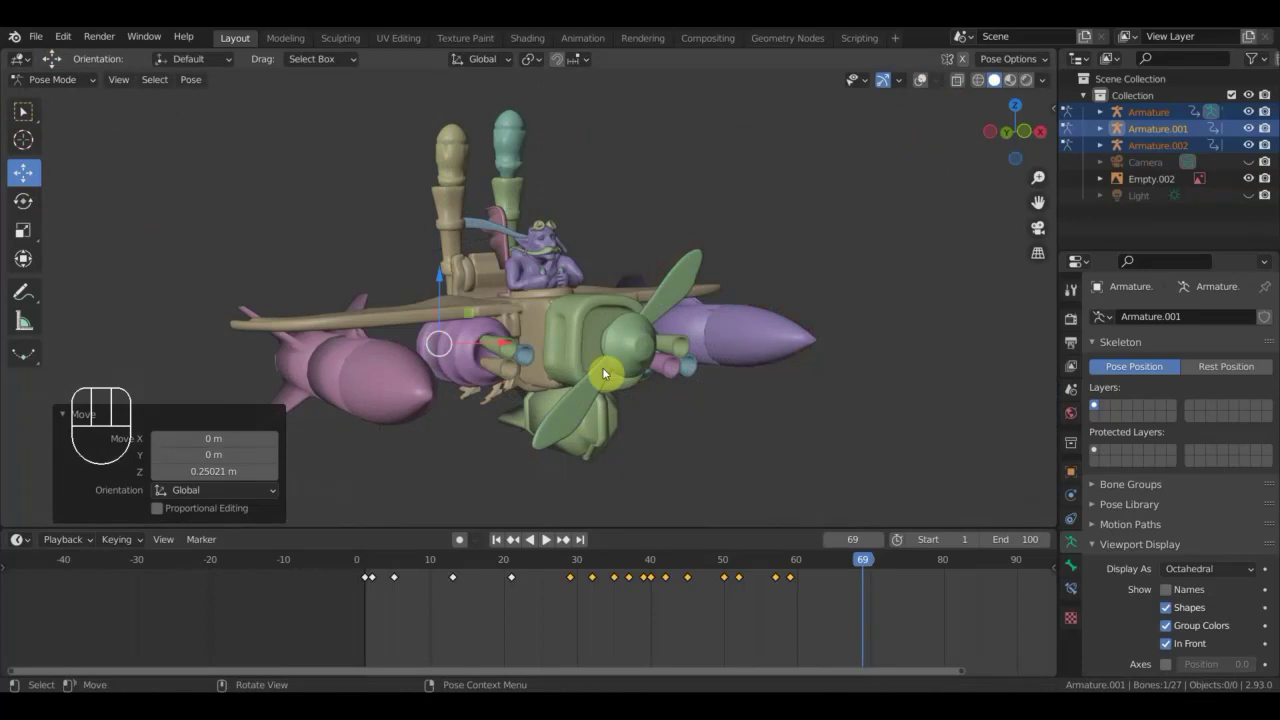
# Key the pilot pose at frame 69, then move that pose key to frame 78 in the Dope Sheet.
pyautogui.press('a')
pyautogui.press('i')
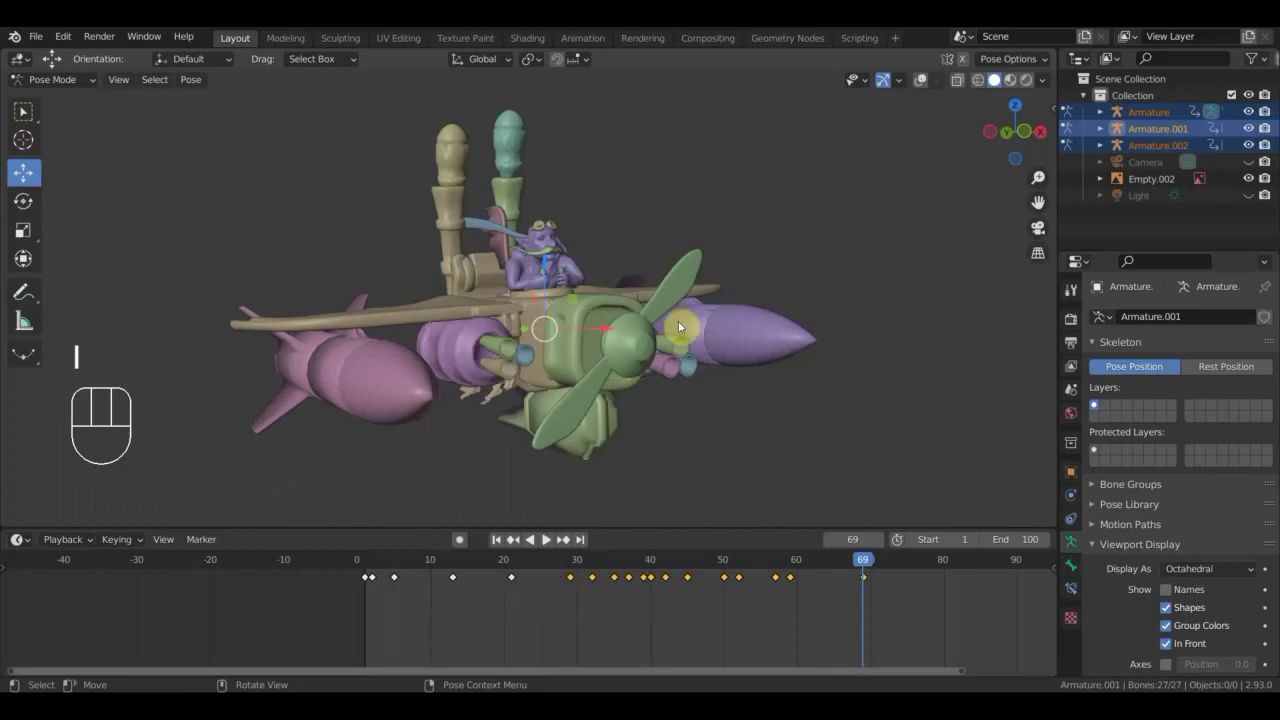
pyautogui.click(924, 84)
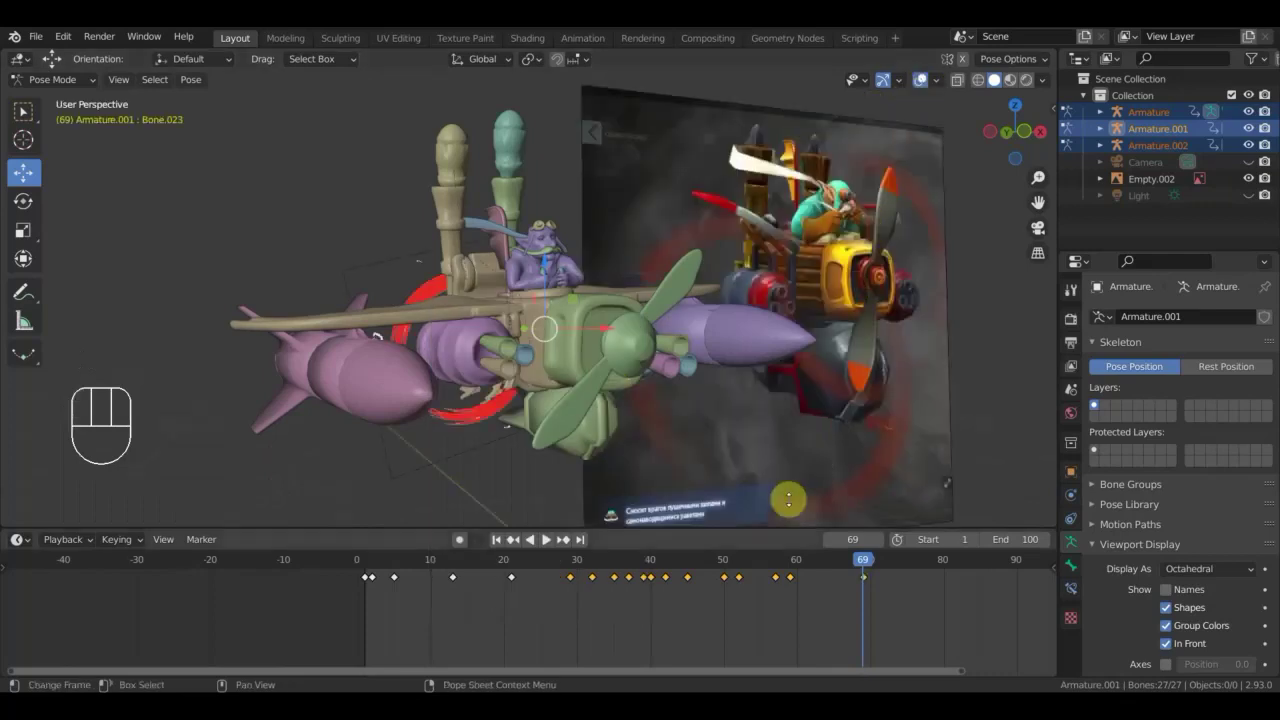
pyautogui.moveTo(867, 571); pyautogui.dragTo(936, 597)
pyautogui.moveTo(901, 610); pyautogui.dragTo(857, 575)
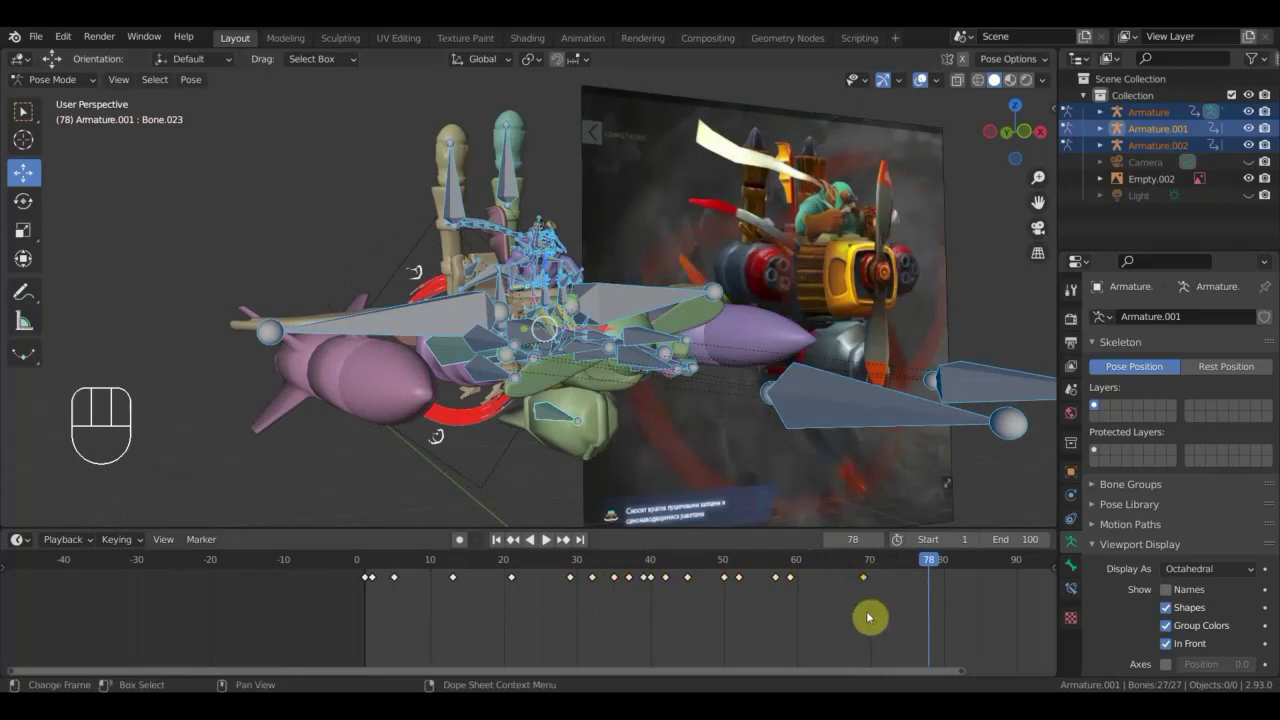
pyautogui.press('g')
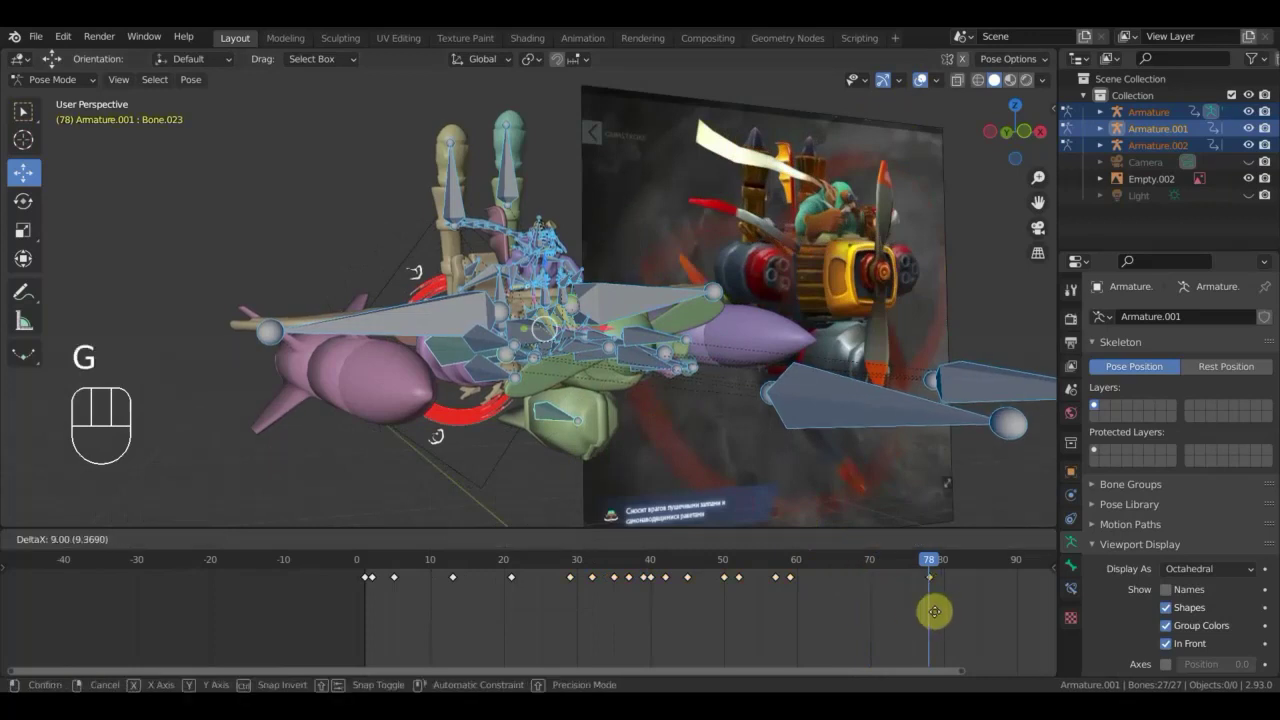
pyautogui.click(937, 615)
# Key Location & Rotation for all plane-rig bones at frame 70, then select a single bone at frame 71.
pyautogui.moveTo(898, 573); pyautogui.dragTo(875, 610)
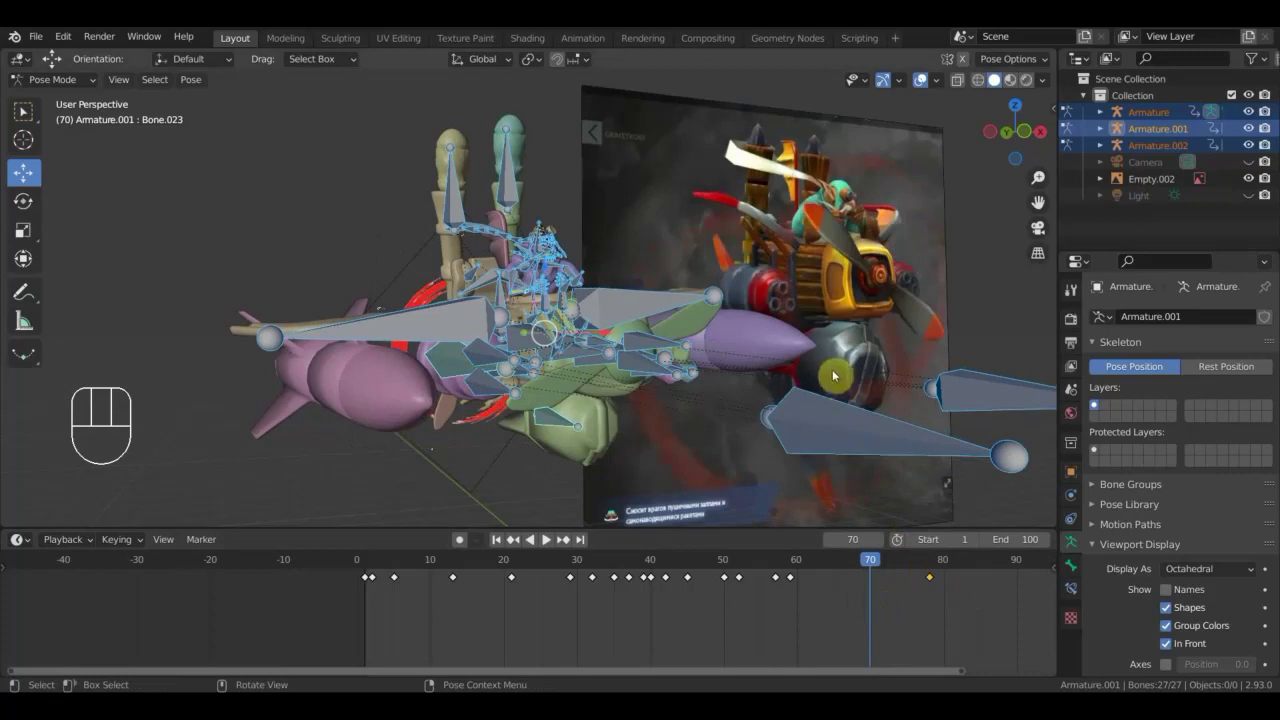
pyautogui.press('a')
pyautogui.press('i')
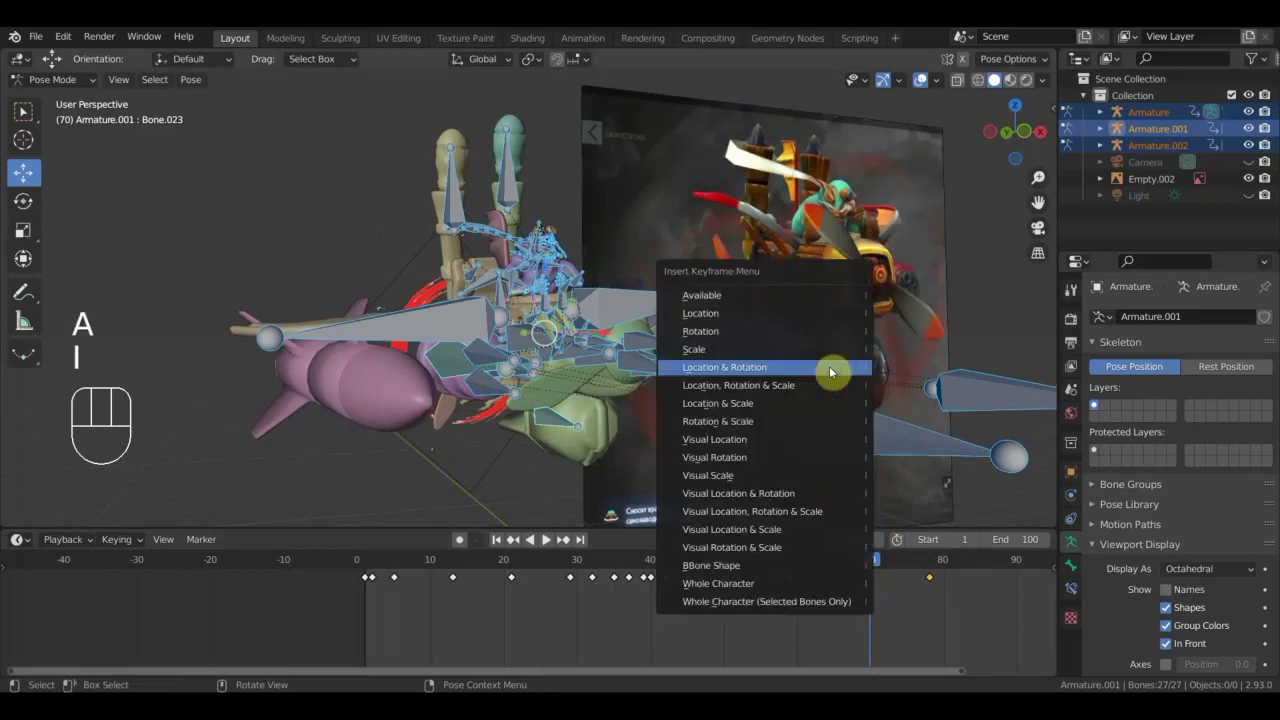
pyautogui.click(879, 565)
pyautogui.moveTo(450, 370); pyautogui.dragTo(932, 91)
pyautogui.click(923, 89)
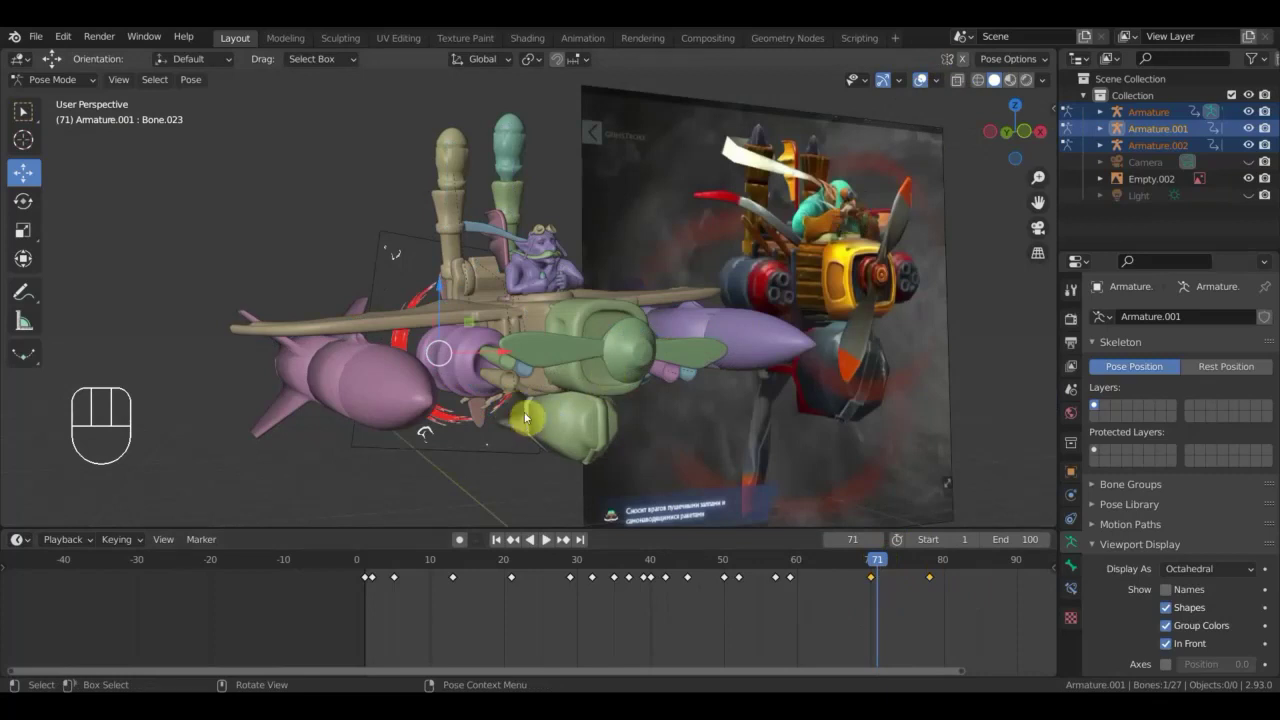
pyautogui.moveTo(529, 418); pyautogui.dragTo(854, 557)
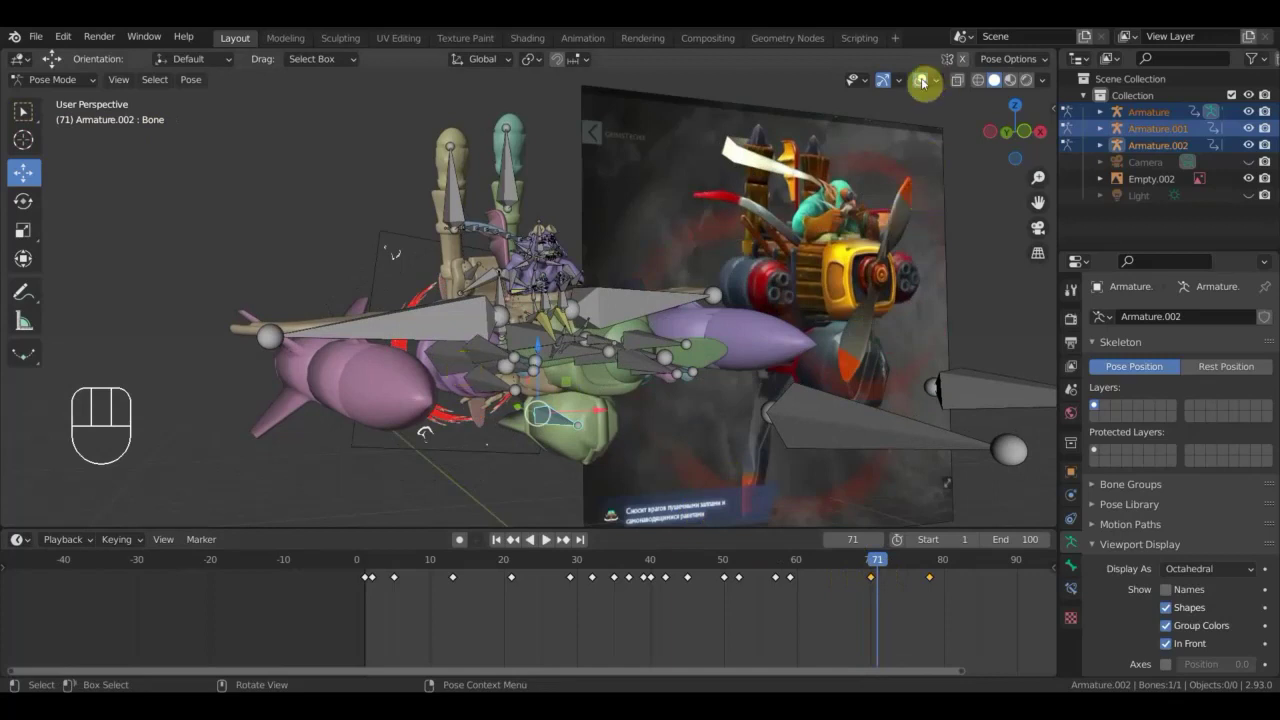
# Nudge the plane's position slightly and key Location & Rotation for all bones at frame 71.
pyautogui.press('g')
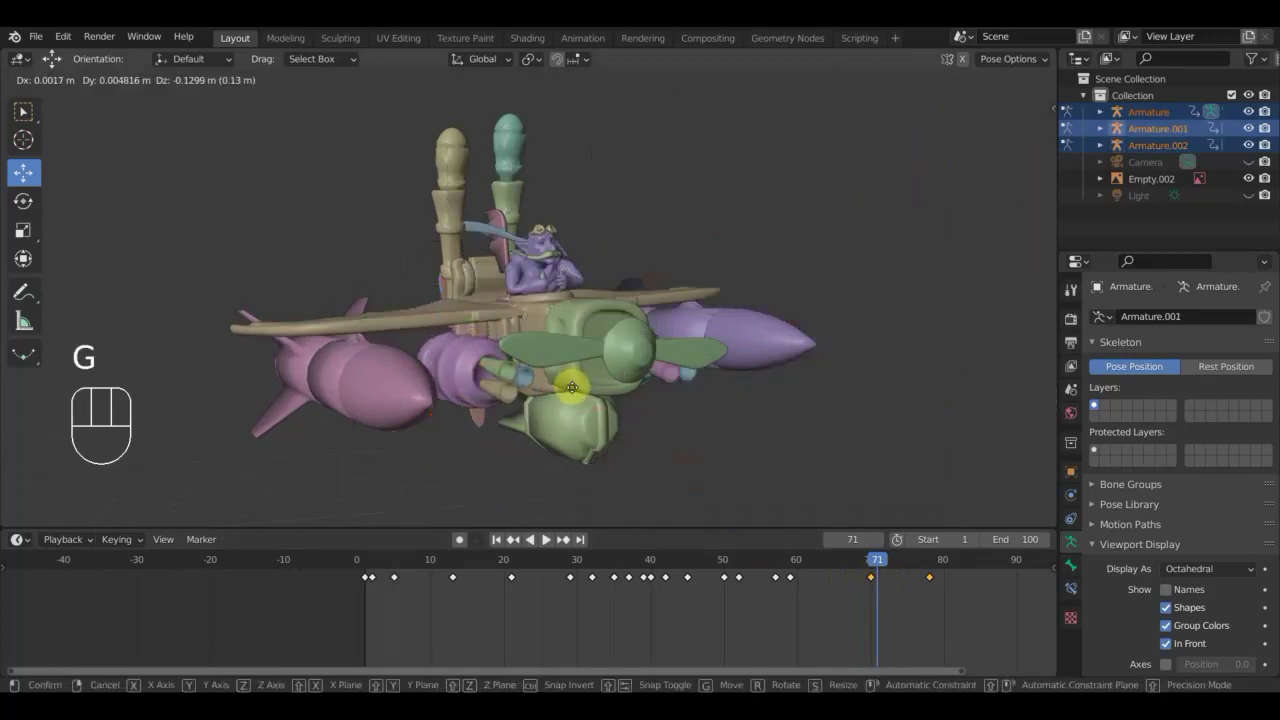
pyautogui.click(577, 390)
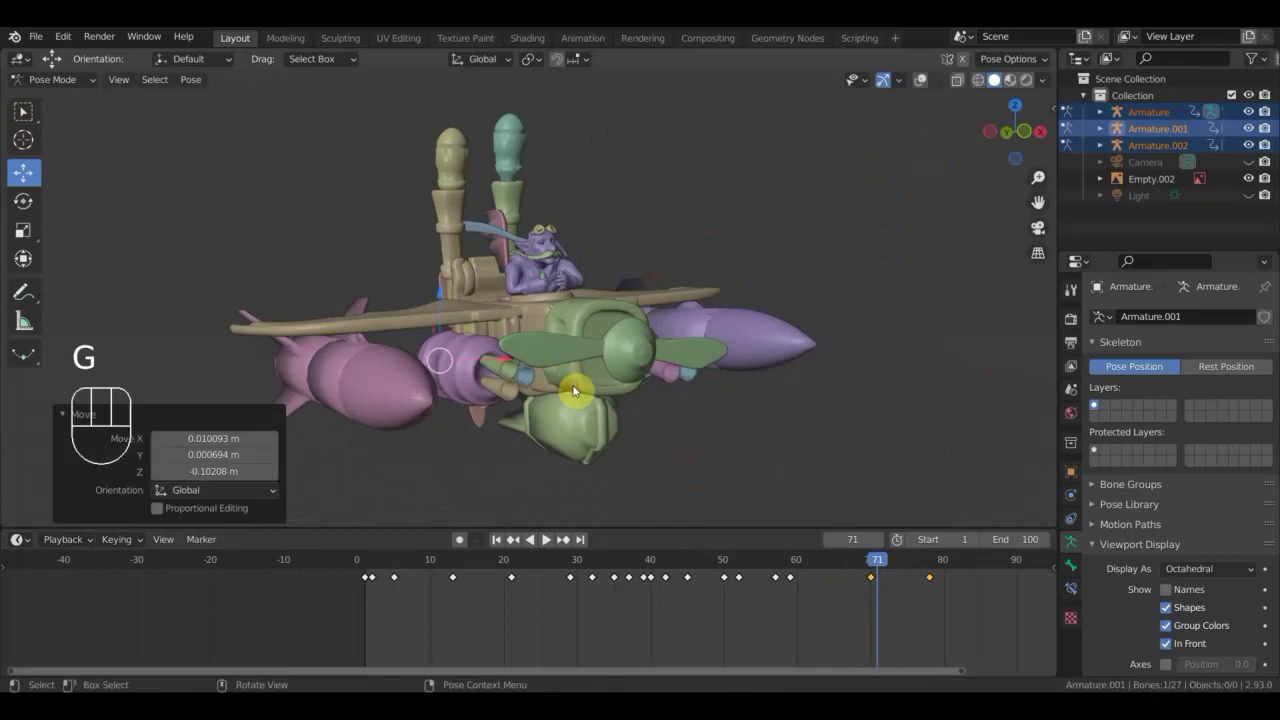
pyautogui.press('a')
pyautogui.press('i')
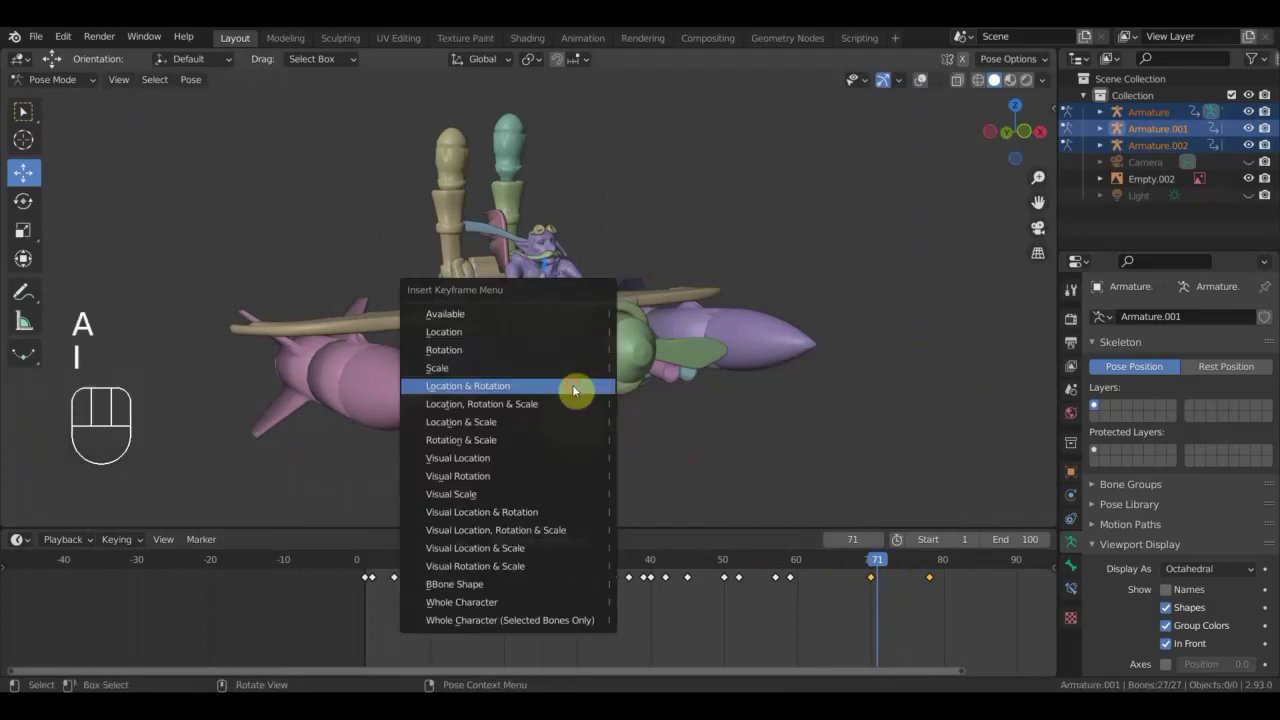
pyautogui.press('space')
pyautogui.press('space')
pyautogui.press('space')
pyautogui.press('space')
# Play the animation back to check the motion, then go to frame 78.
pyautogui.press('space')
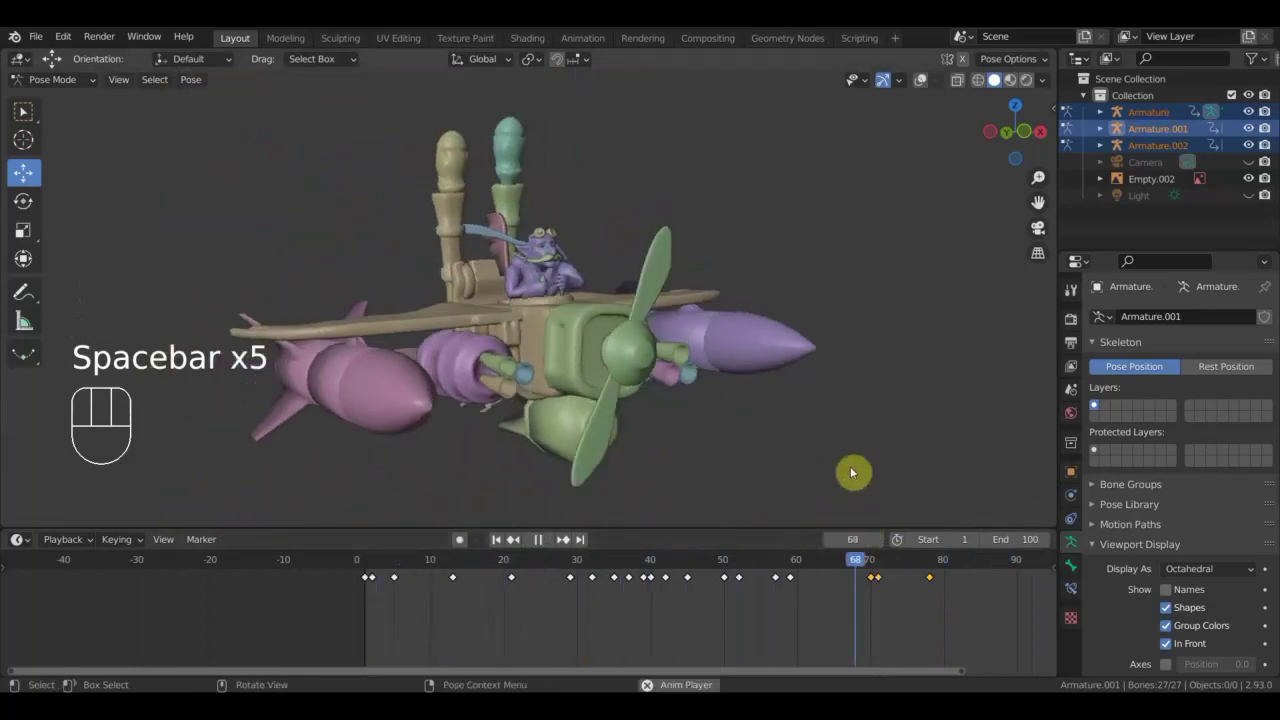
pyautogui.press('space')
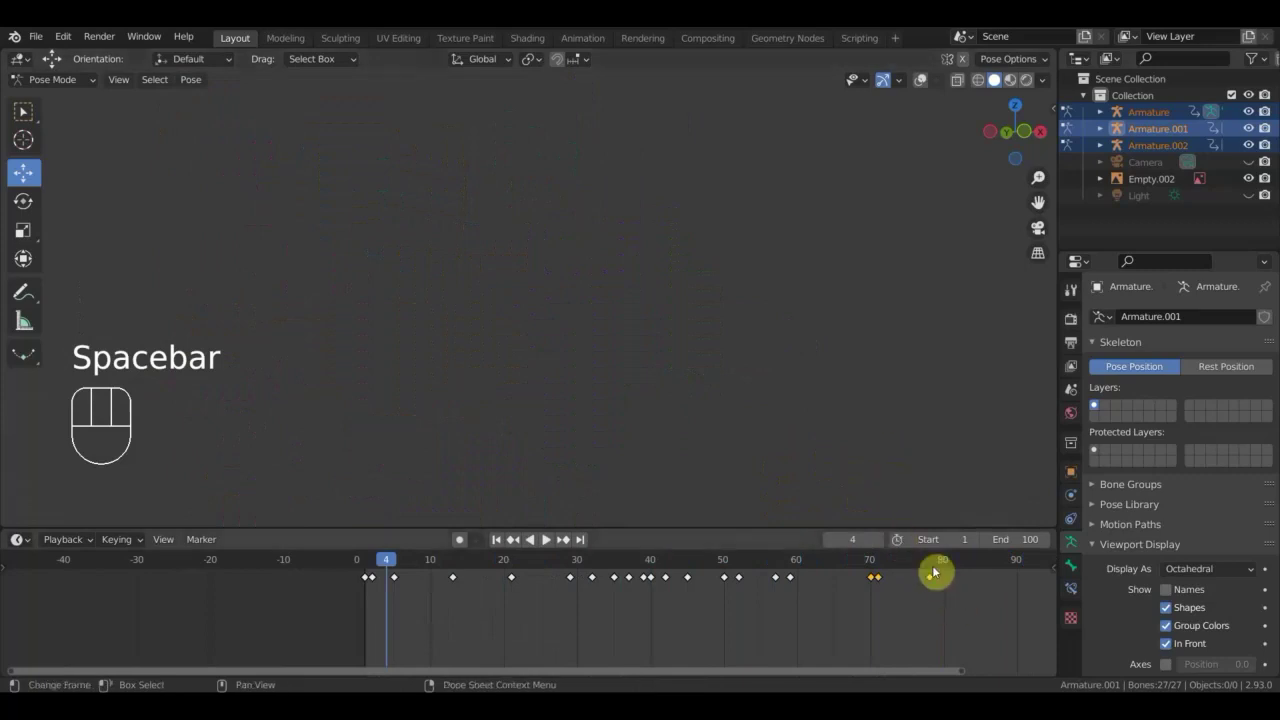
pyautogui.click(939, 565)
pyautogui.moveTo(931, 566); pyautogui.dragTo(881, 455)
pyautogui.click(925, 89)
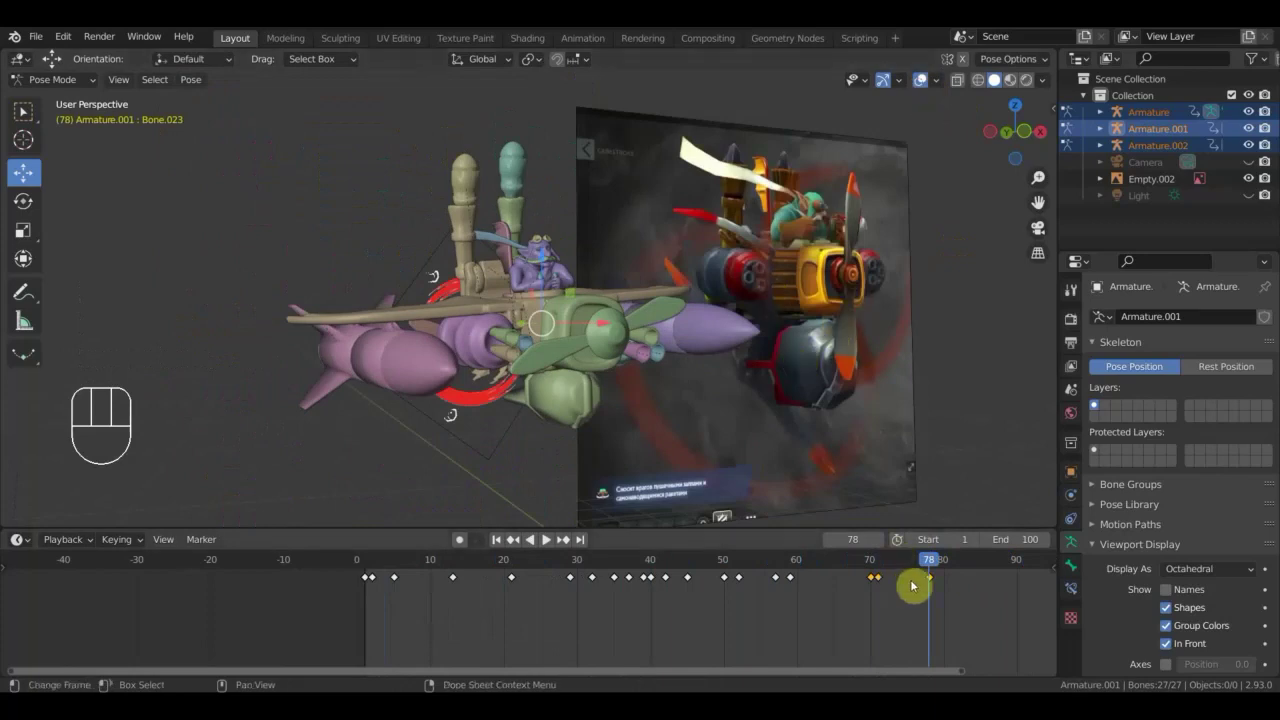
# Rotate a bone to match the reference at frame 82 and key the whole plane rig.
pyautogui.moveTo(939, 560); pyautogui.dragTo(893, 539)
pyautogui.moveTo(607, 369); pyautogui.dragTo(593, 370)
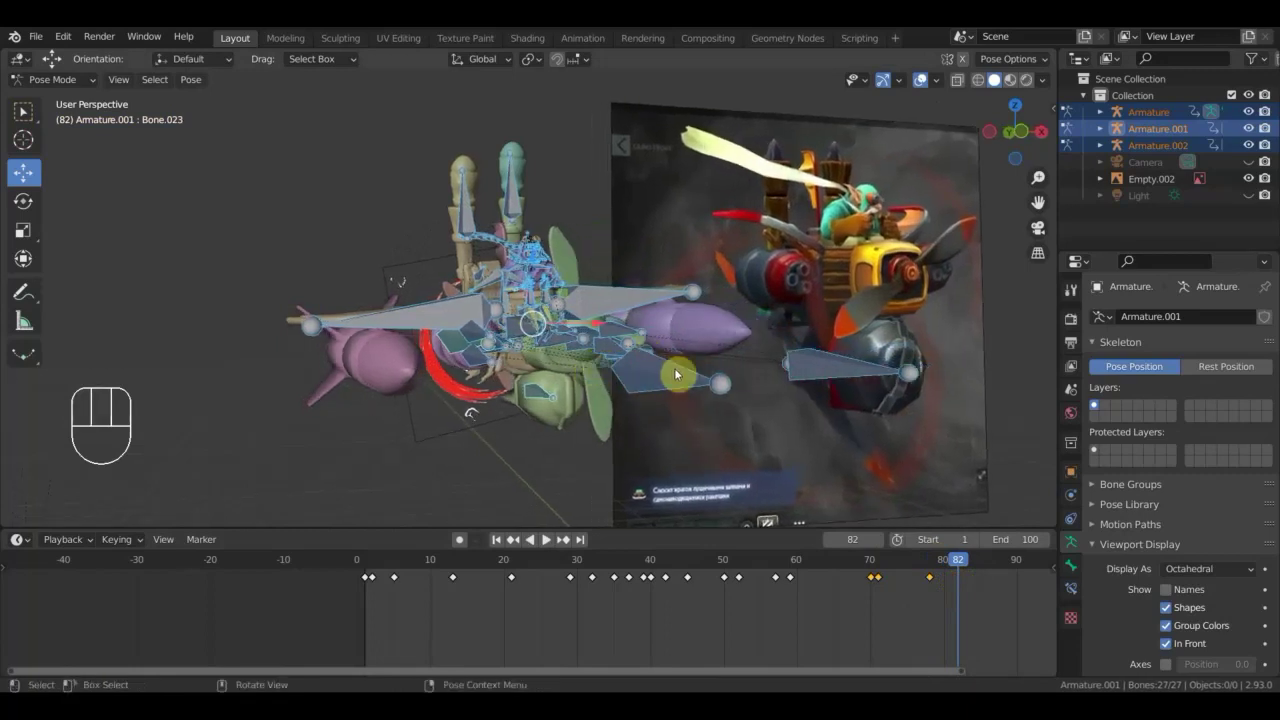
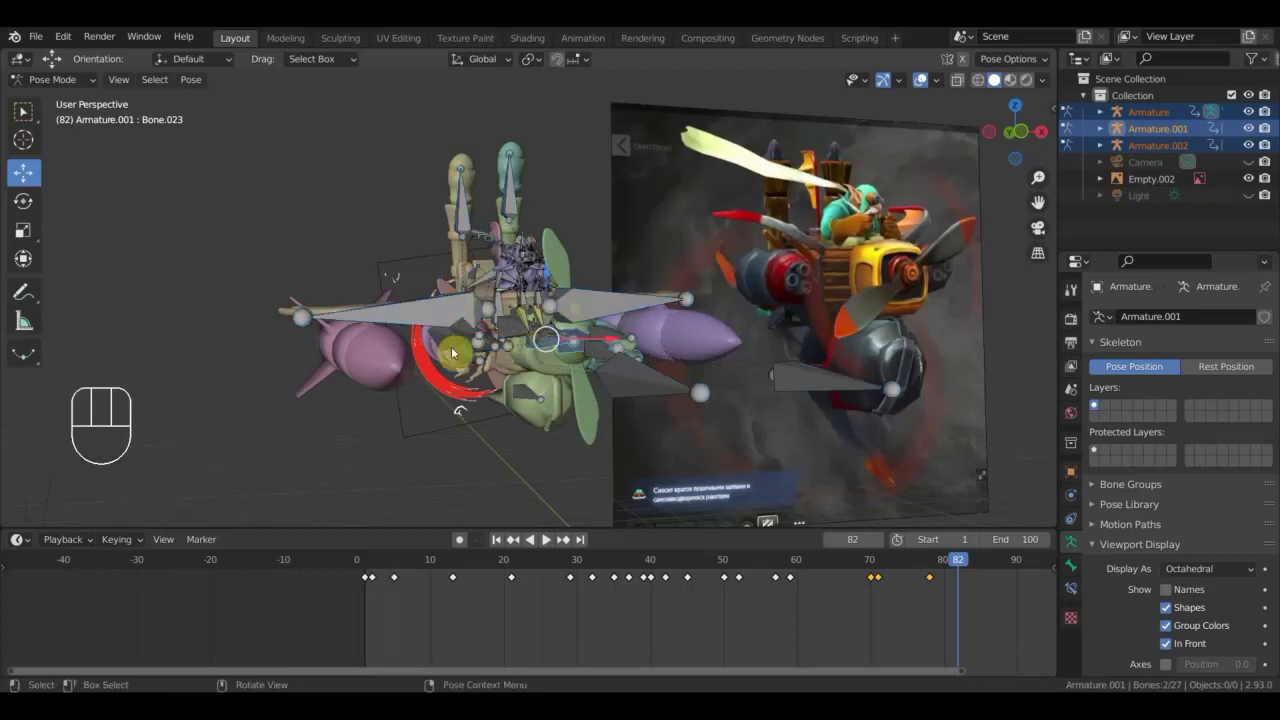
pyautogui.moveTo(453, 345); pyautogui.dragTo(595, 346)
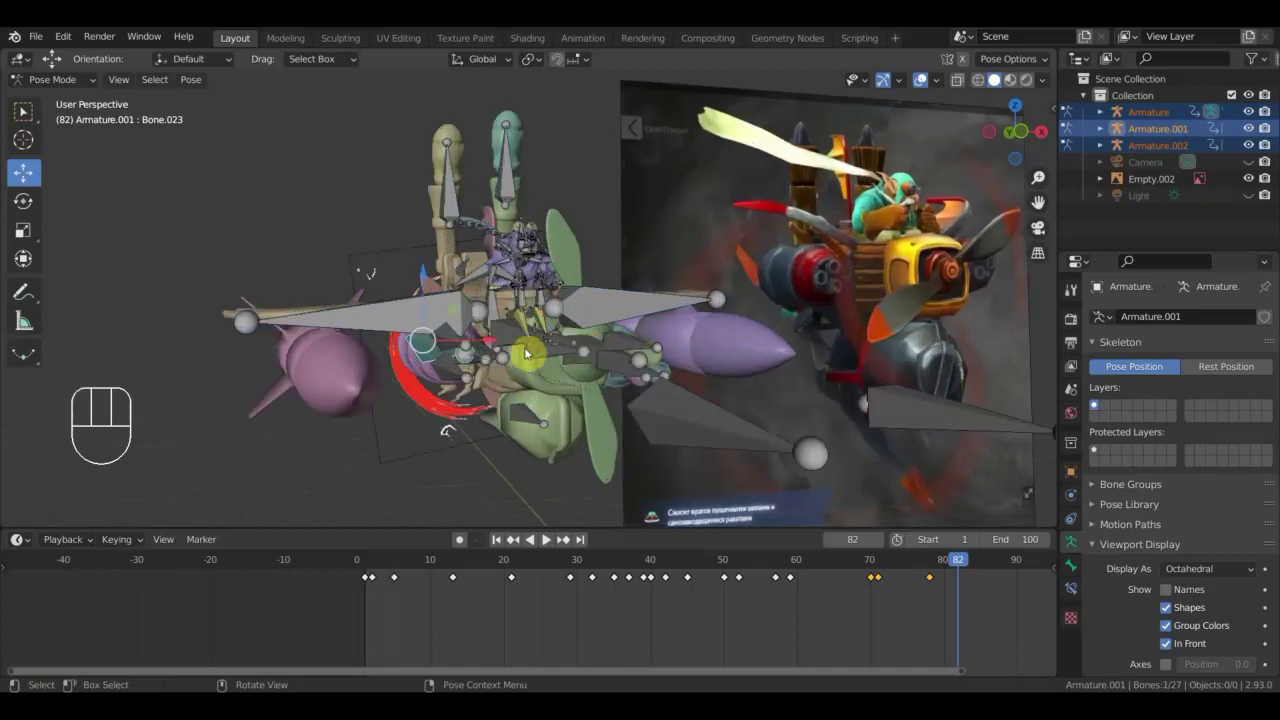
pyautogui.moveTo(493, 347); pyautogui.dragTo(487, 351)
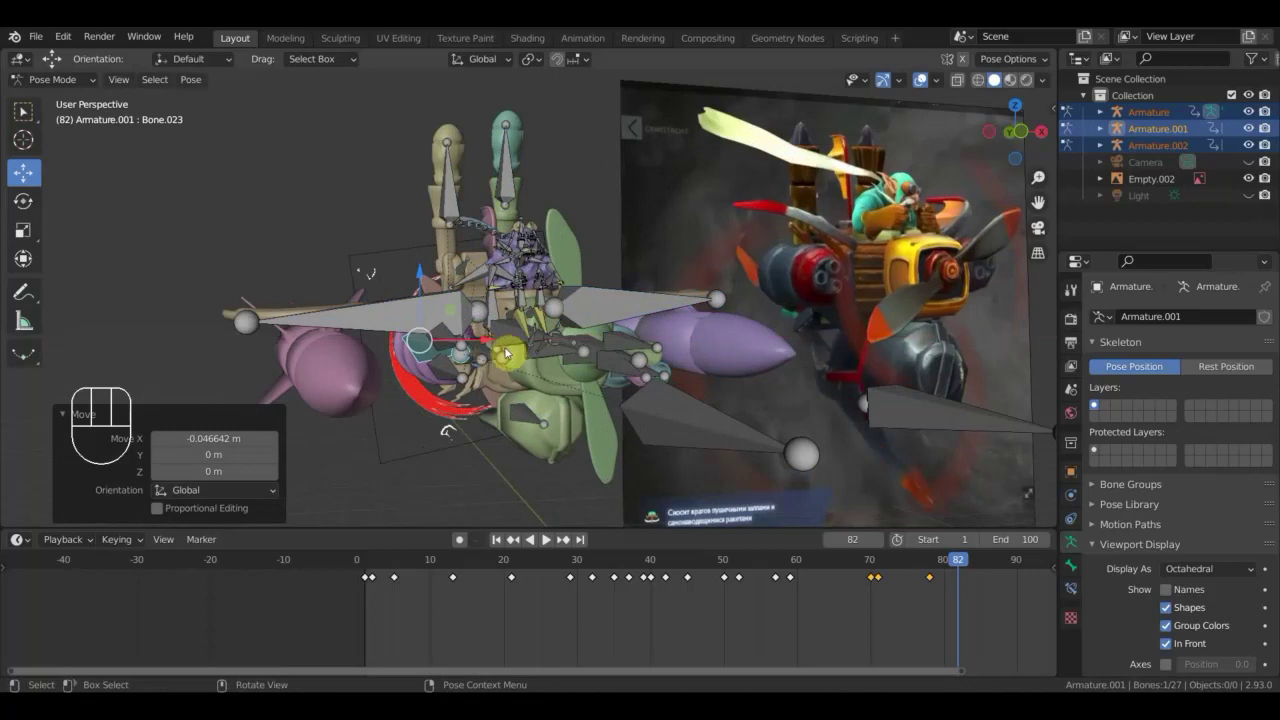
pyautogui.moveTo(491, 343); pyautogui.dragTo(484, 349)
pyautogui.press('a')
pyautogui.press('i')
# Step through frame 84 to frame 88 and orbit to view the plane from the front.
pyautogui.moveTo(961, 568); pyautogui.dragTo(813, 506)
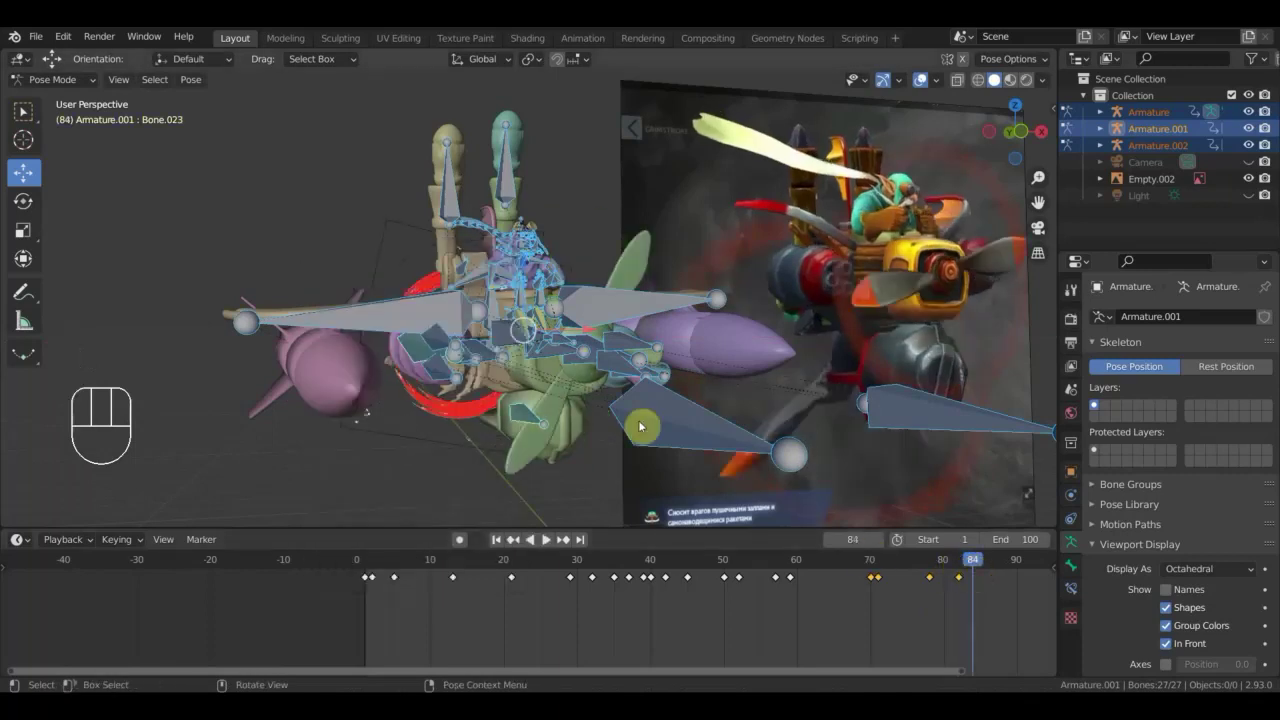
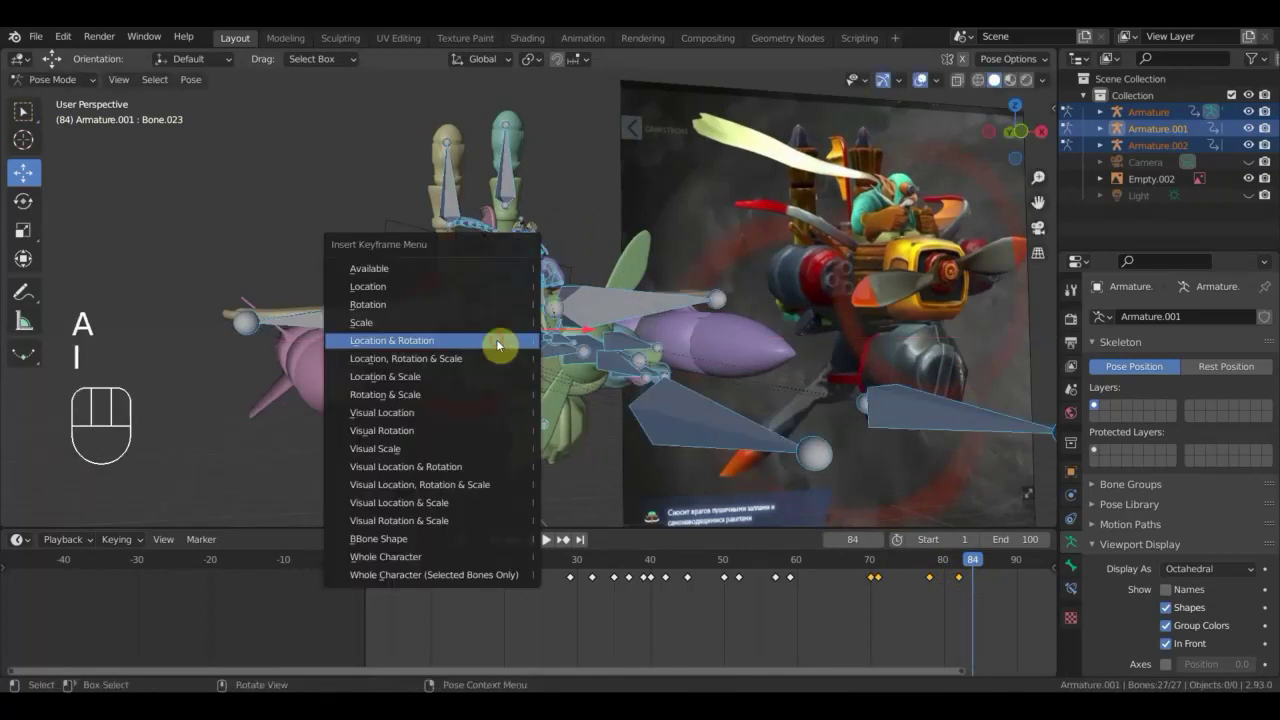
pyautogui.moveTo(977, 563); pyautogui.dragTo(951, 577)
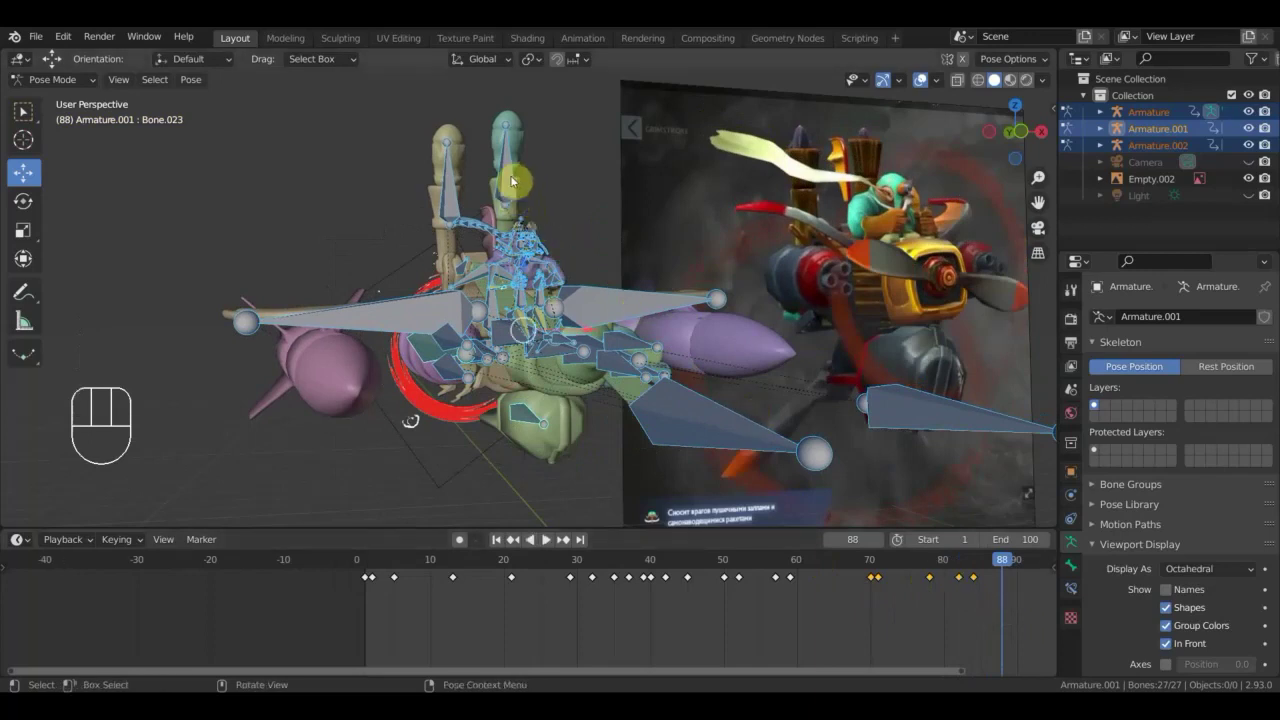
pyautogui.moveTo(511, 170); pyautogui.dragTo(509, 219)
pyautogui.moveTo(565, 228); pyautogui.dragTo(361, 255)
pyautogui.moveTo(539, 265); pyautogui.dragTo(604, 289)
# Lift the tall upright parts' bones into a new position at frame 88.
pyautogui.moveTo(612, 289); pyautogui.dragTo(559, 242)
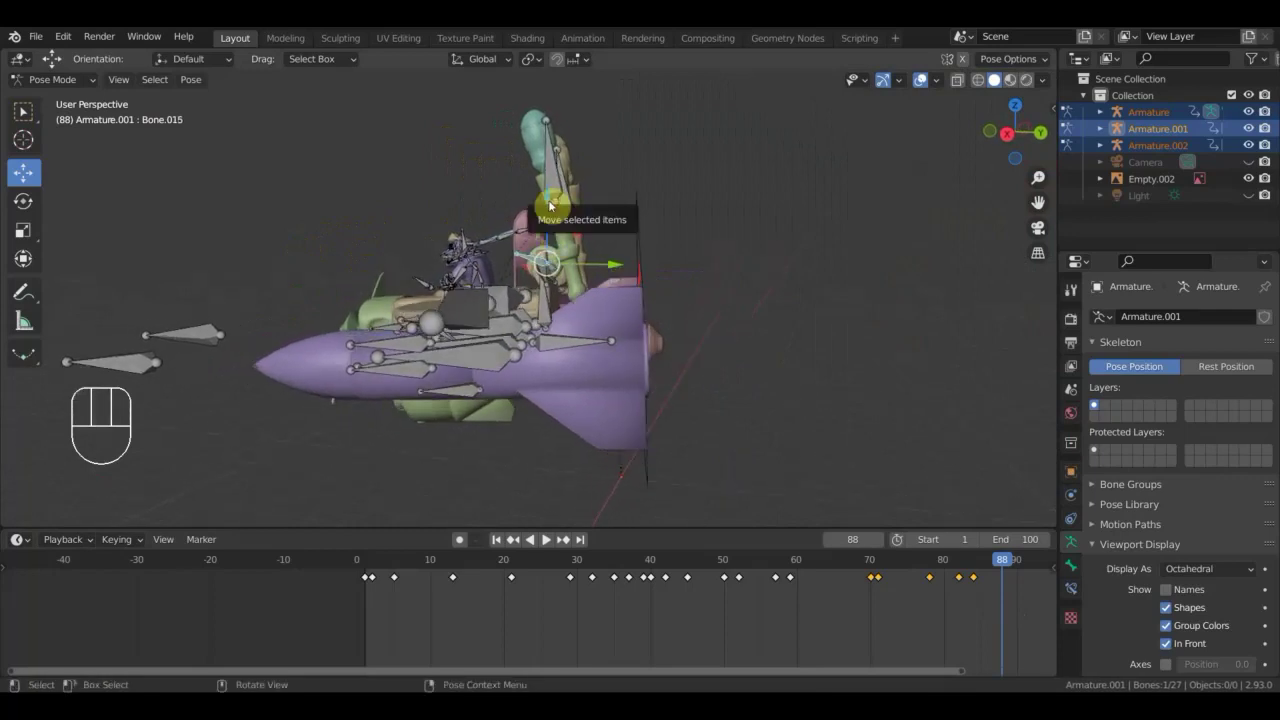
pyautogui.moveTo(553, 204); pyautogui.dragTo(551, 186)
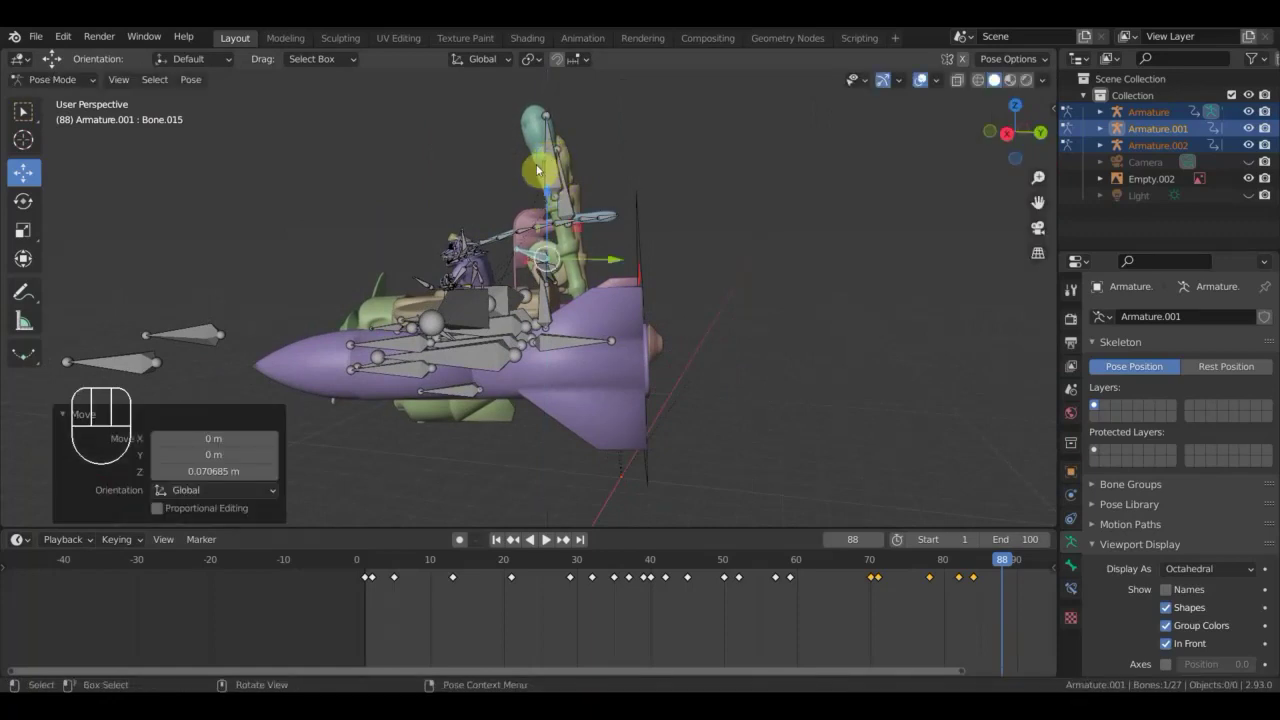
pyautogui.press('g')
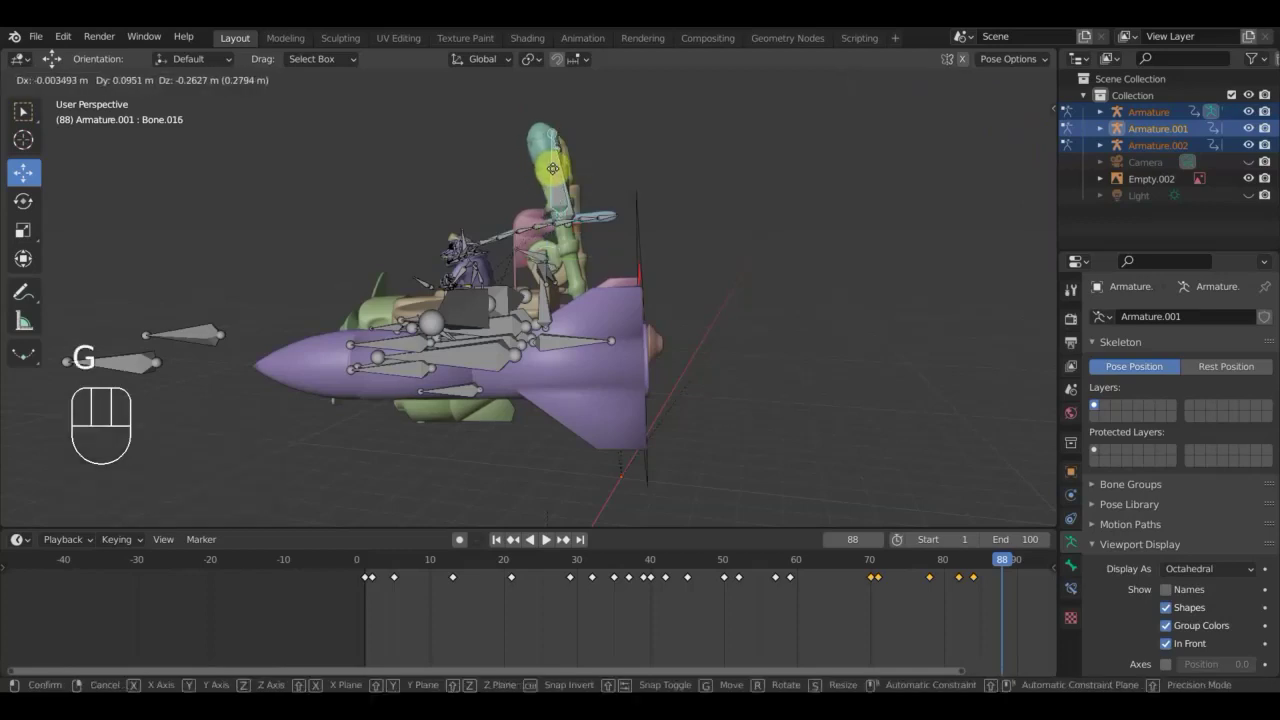
pyautogui.click(557, 173)
pyautogui.moveTo(529, 183); pyautogui.dragTo(527, 201)
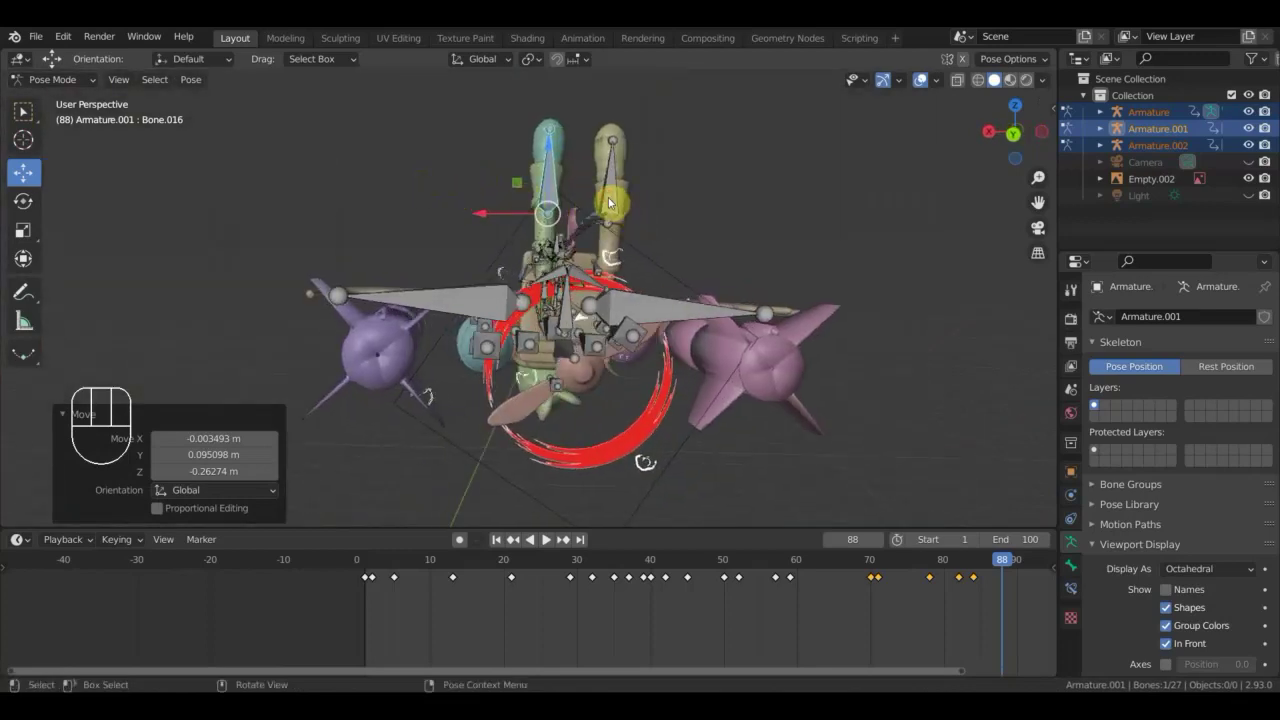
pyautogui.press('g')
pyautogui.click(616, 187)
# Tilt the plane's body bone from a side view and key all bones at frame 88.
pyautogui.moveTo(594, 211); pyautogui.dragTo(284, 223)
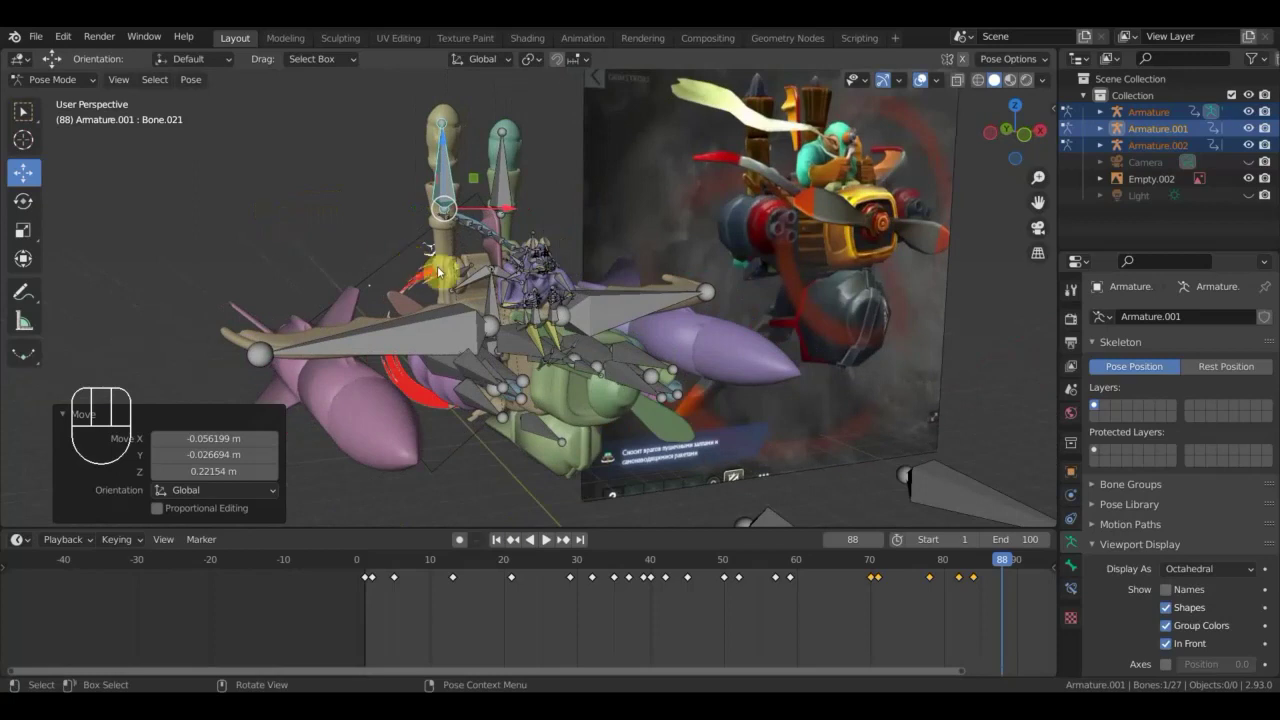
pyautogui.moveTo(467, 274); pyautogui.dragTo(501, 293)
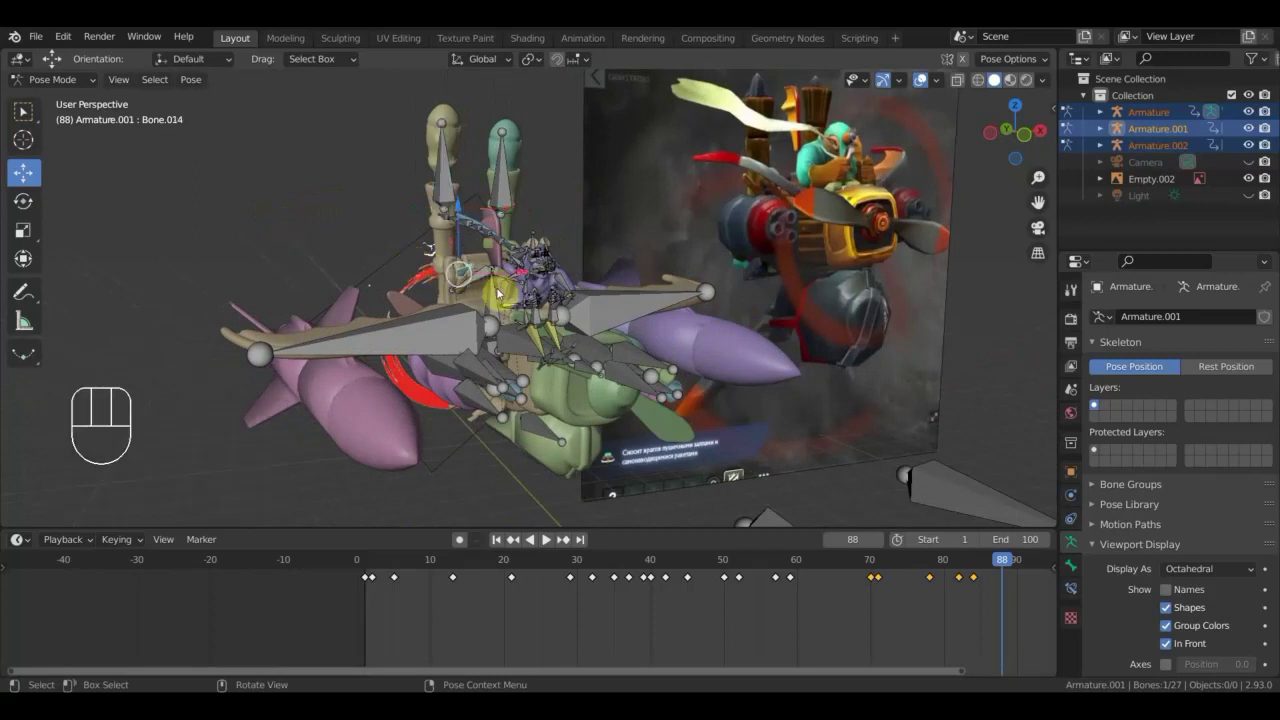
pyautogui.moveTo(535, 298); pyautogui.dragTo(640, 286)
pyautogui.press('r')
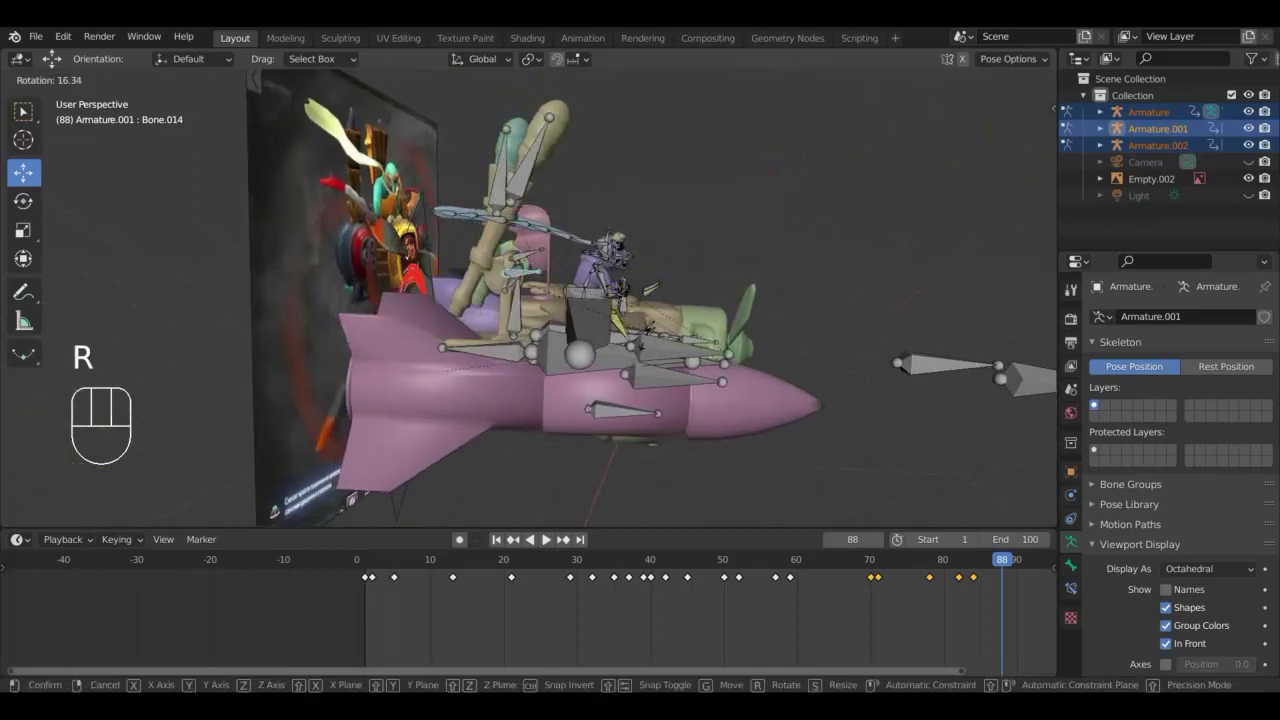
pyautogui.click(650, 349)
pyautogui.press('a')
pyautogui.press('i')
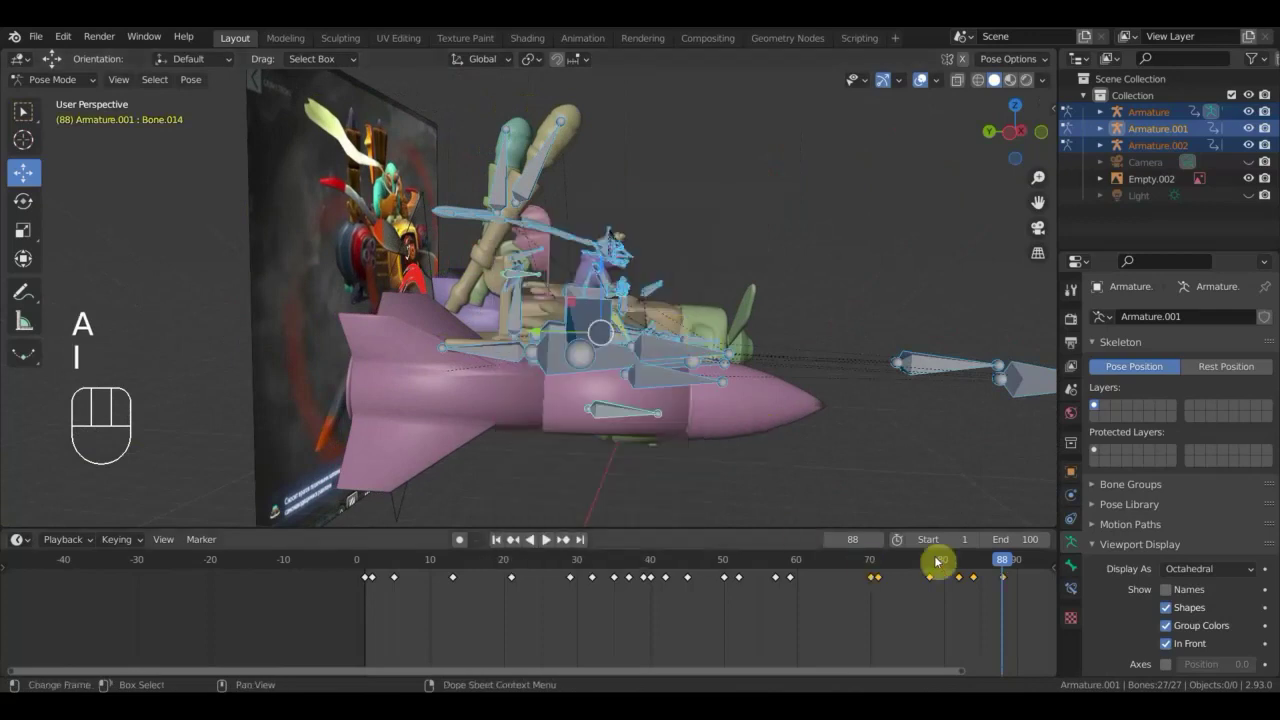
# Scrub back to frame 71, hide overlays and orbit to bring the whole plane into view.
pyautogui.moveTo(1003, 568); pyautogui.dragTo(877, 591)
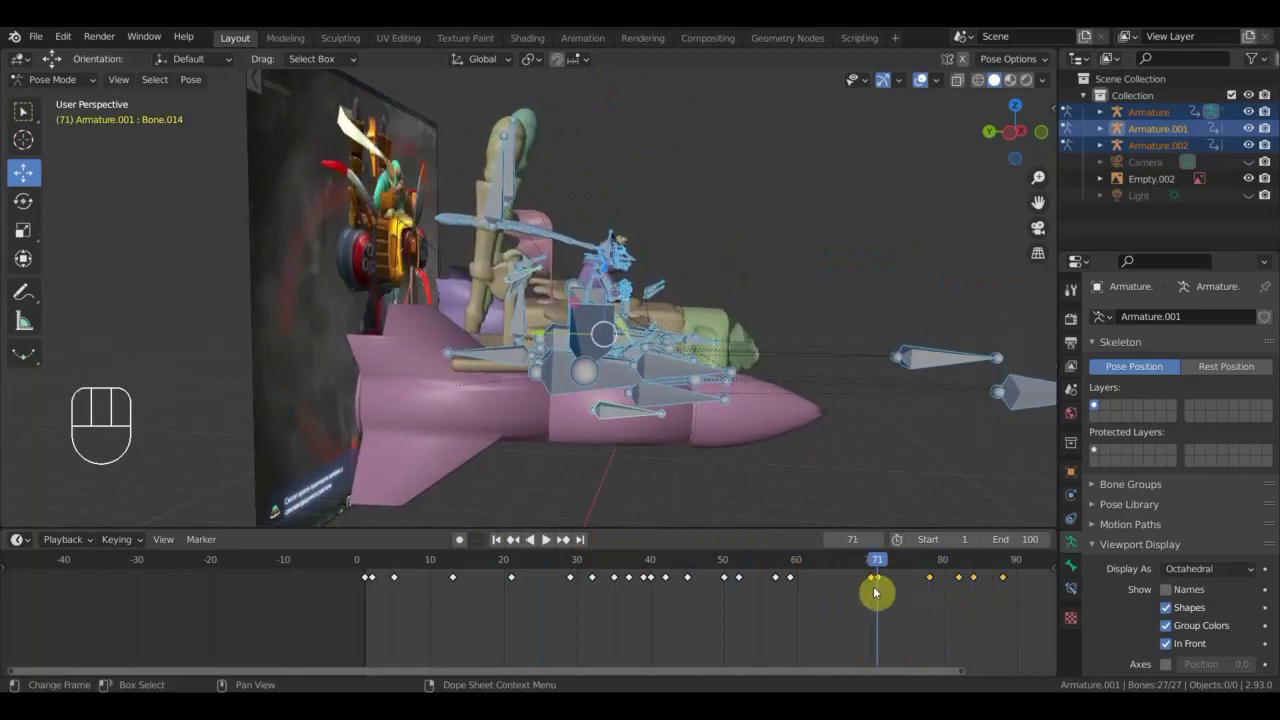
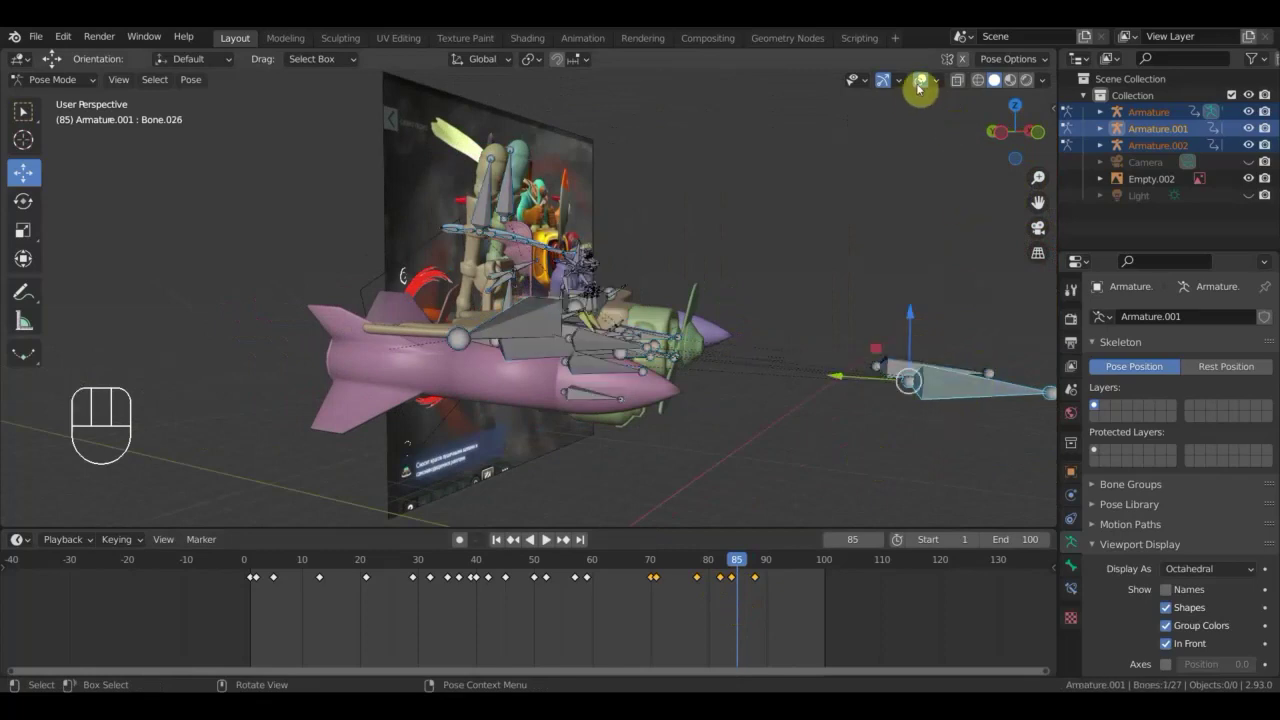
pyautogui.click(923, 86)
pyautogui.moveTo(918, 321); pyautogui.dragTo(924, 222)
pyautogui.moveTo(855, 338); pyautogui.dragTo(731, 361)
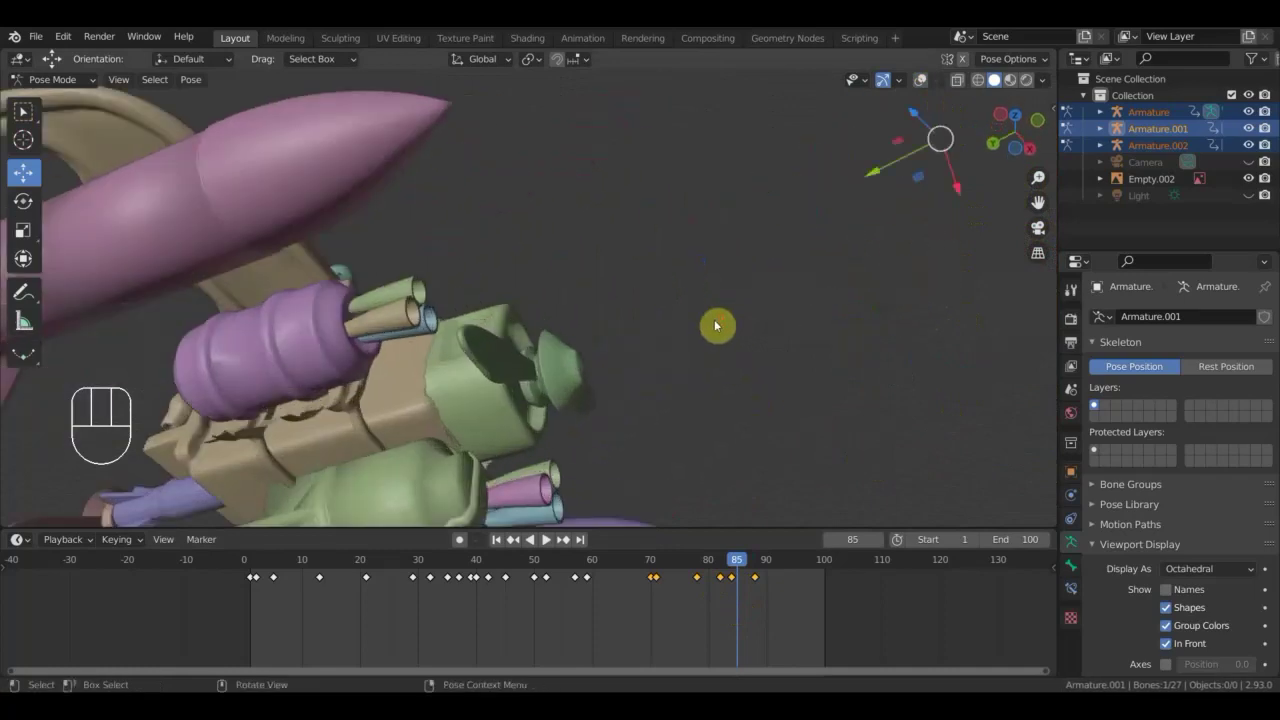
pyautogui.moveTo(877, 177); pyautogui.dragTo(919, 192)
pyautogui.moveTo(833, 320); pyautogui.dragTo(878, 397)
pyautogui.moveTo(872, 417); pyautogui.dragTo(881, 417)
pyautogui.moveTo(876, 419); pyautogui.dragTo(793, 395)
pyautogui.scroll(-3)
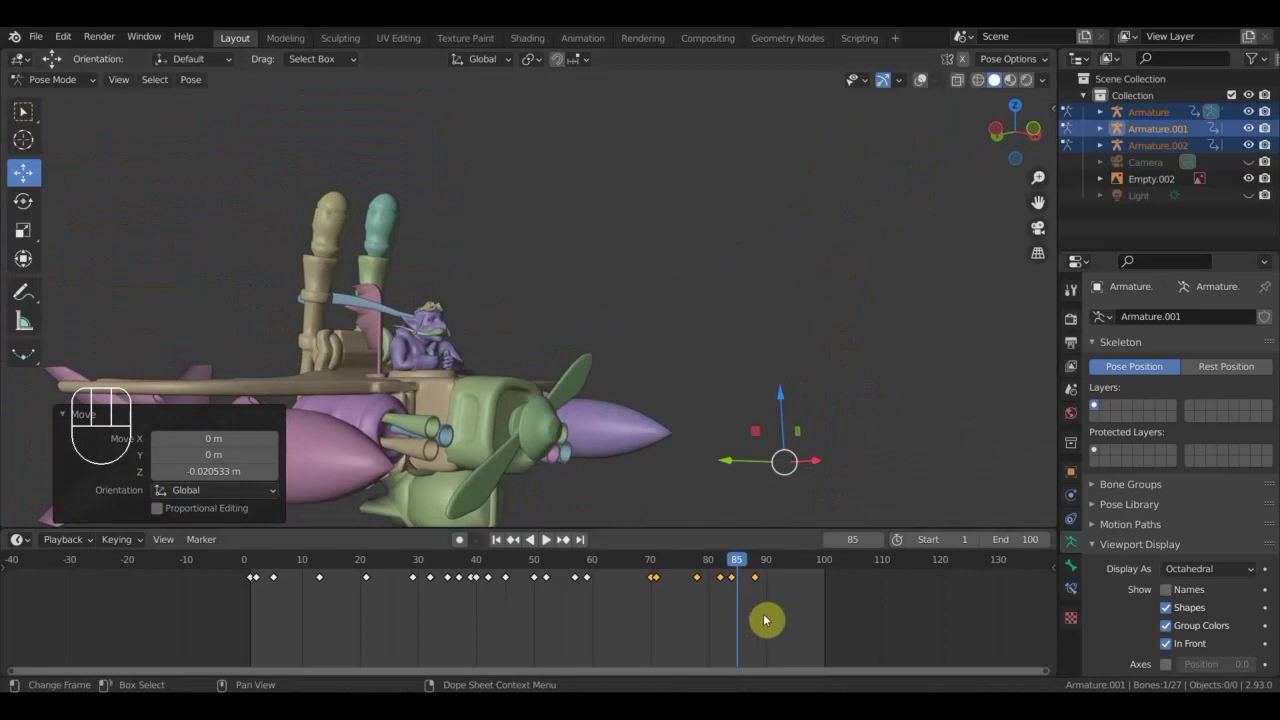
# Key every bone of the rig at frame 85.
pyautogui.press('a')
pyautogui.press('i')
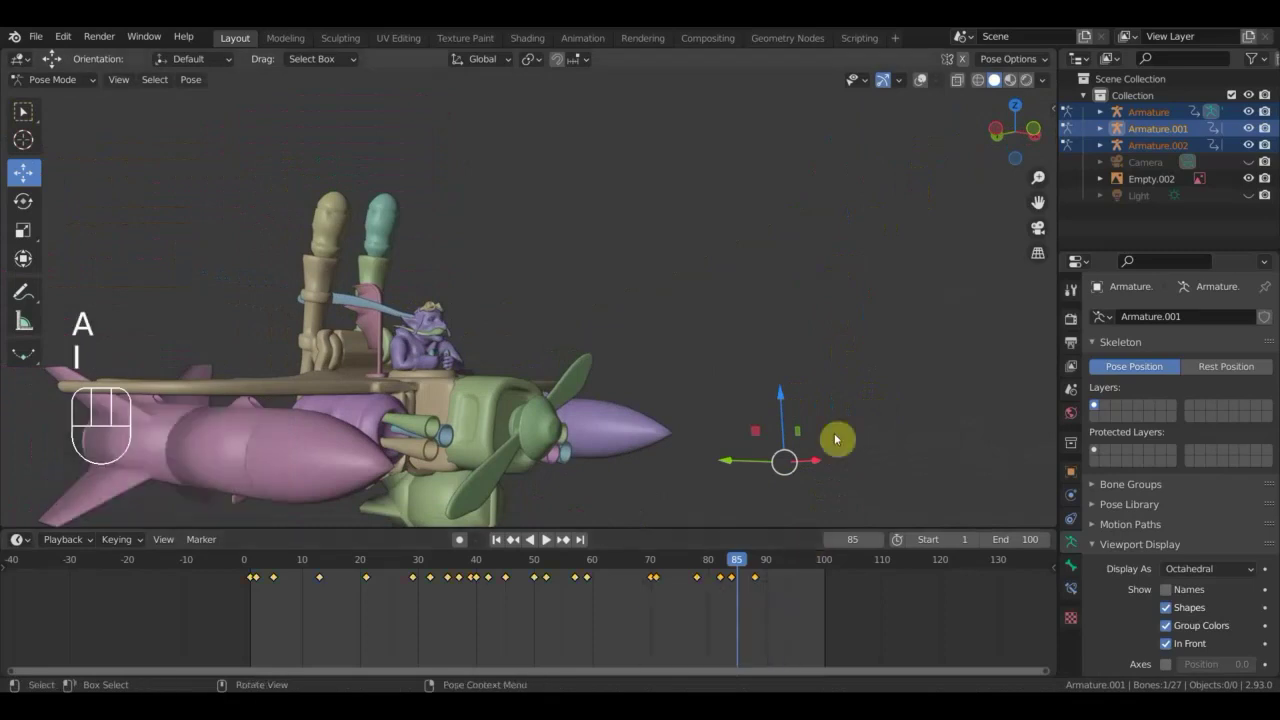
pyautogui.press('a')
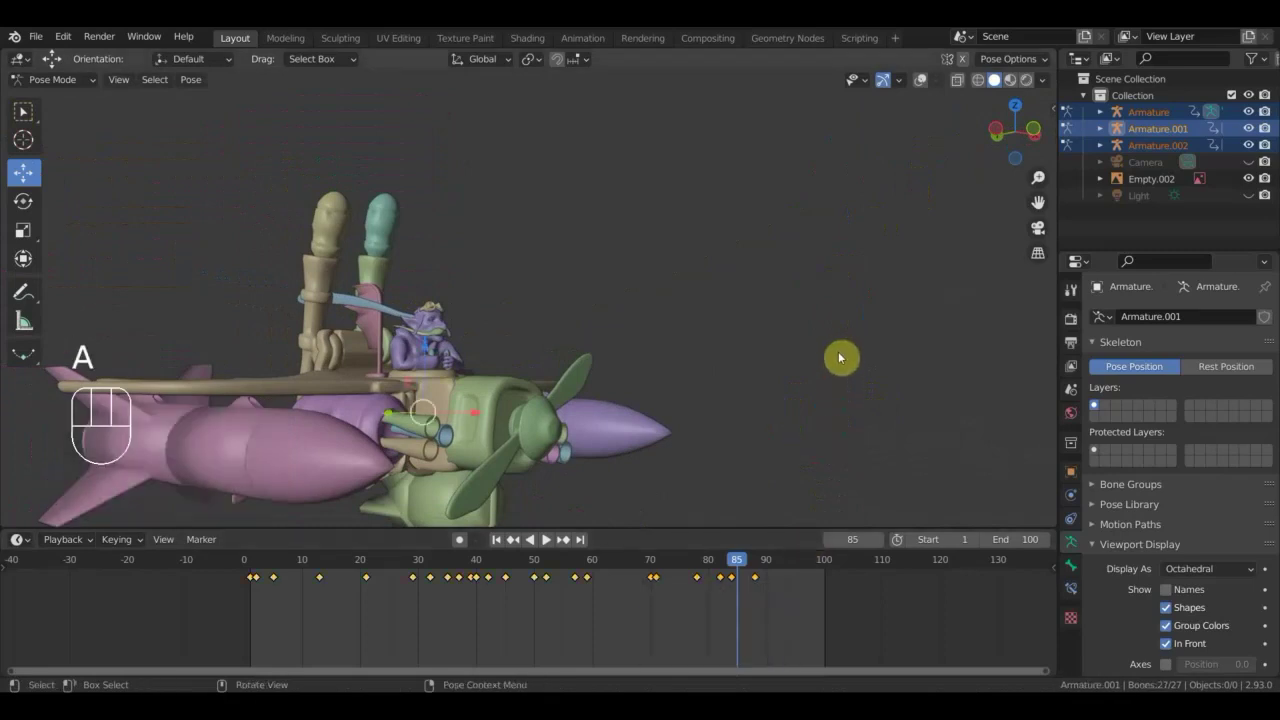
pyautogui.press('i')
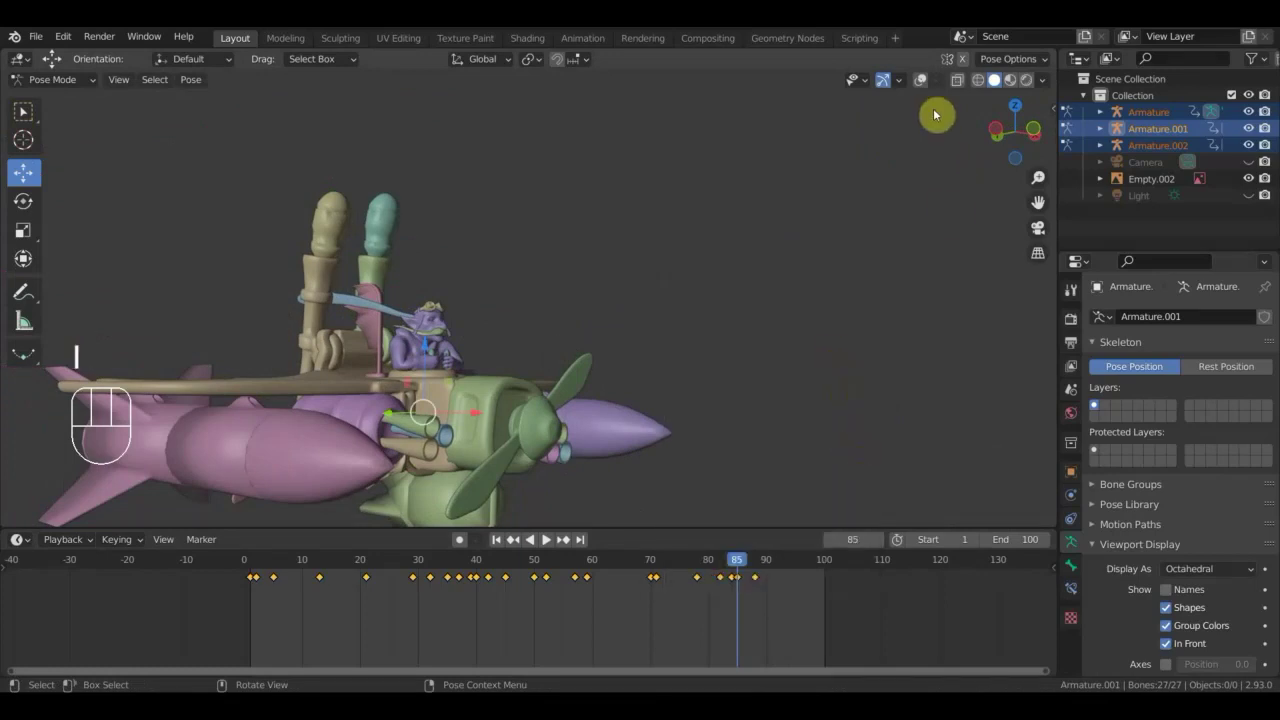
# At frame 88, tilt the aircraft's root bone into a new pose.
pyautogui.moveTo(925, 77); pyautogui.dragTo(840, 316)
pyautogui.click(923, 85)
pyautogui.moveTo(723, 574); pyautogui.dragTo(743, 578)
pyautogui.moveTo(729, 558); pyautogui.dragTo(759, 579)
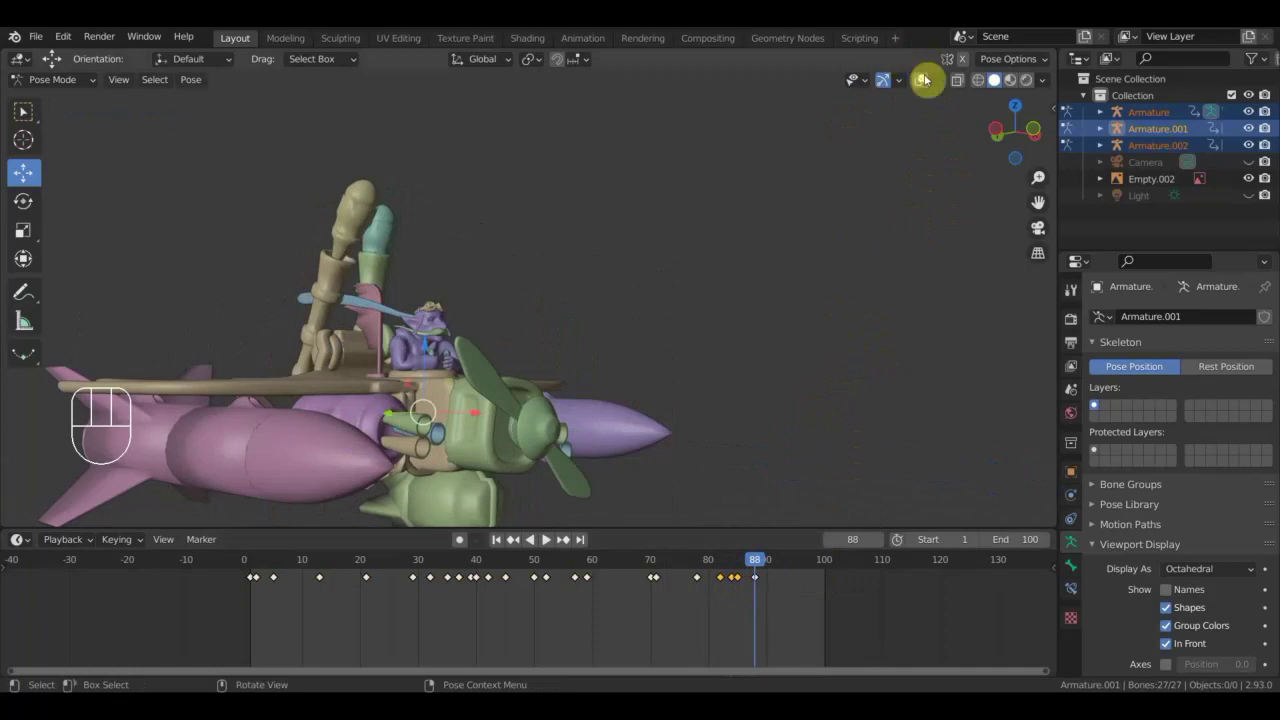
# Show the reference video and scrub forward to frame 100 to compare poses.
pyautogui.click(926, 89)
pyautogui.moveTo(849, 277); pyautogui.dragTo(792, 282)
pyautogui.moveTo(781, 296); pyautogui.dragTo(685, 227)
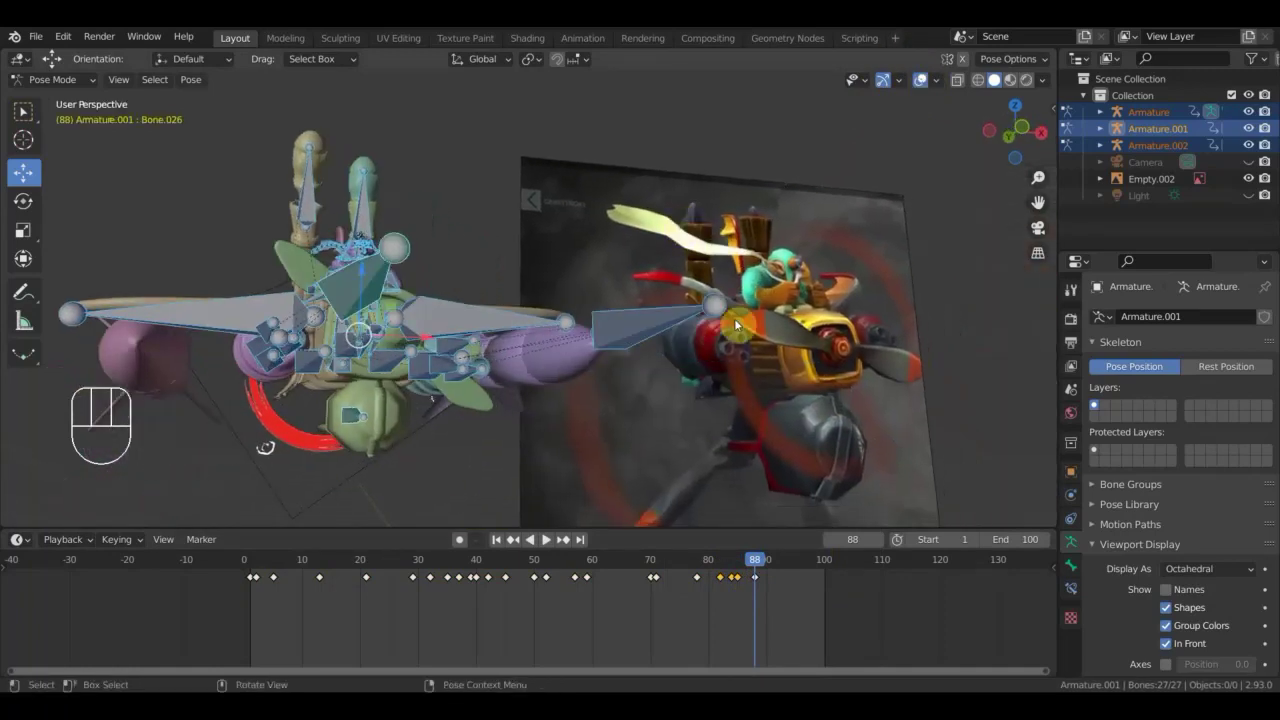
pyautogui.moveTo(754, 563); pyautogui.dragTo(748, 488)
pyautogui.moveTo(619, 408); pyautogui.dragTo(507, 428)
pyautogui.moveTo(347, 425); pyautogui.dragTo(681, 319)
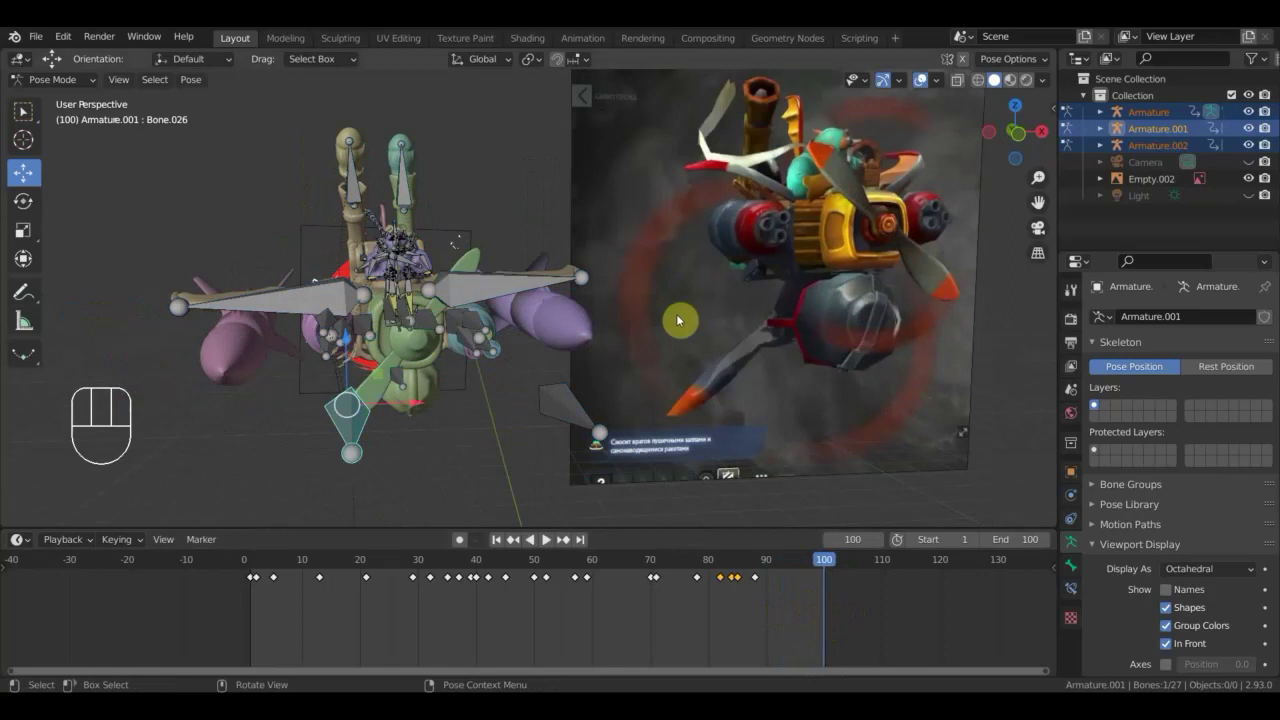
# Hide the reference, view the aircraft and start adjusting the bone's Z rotation in the Transform sidebar.
pyautogui.press('KP_1')
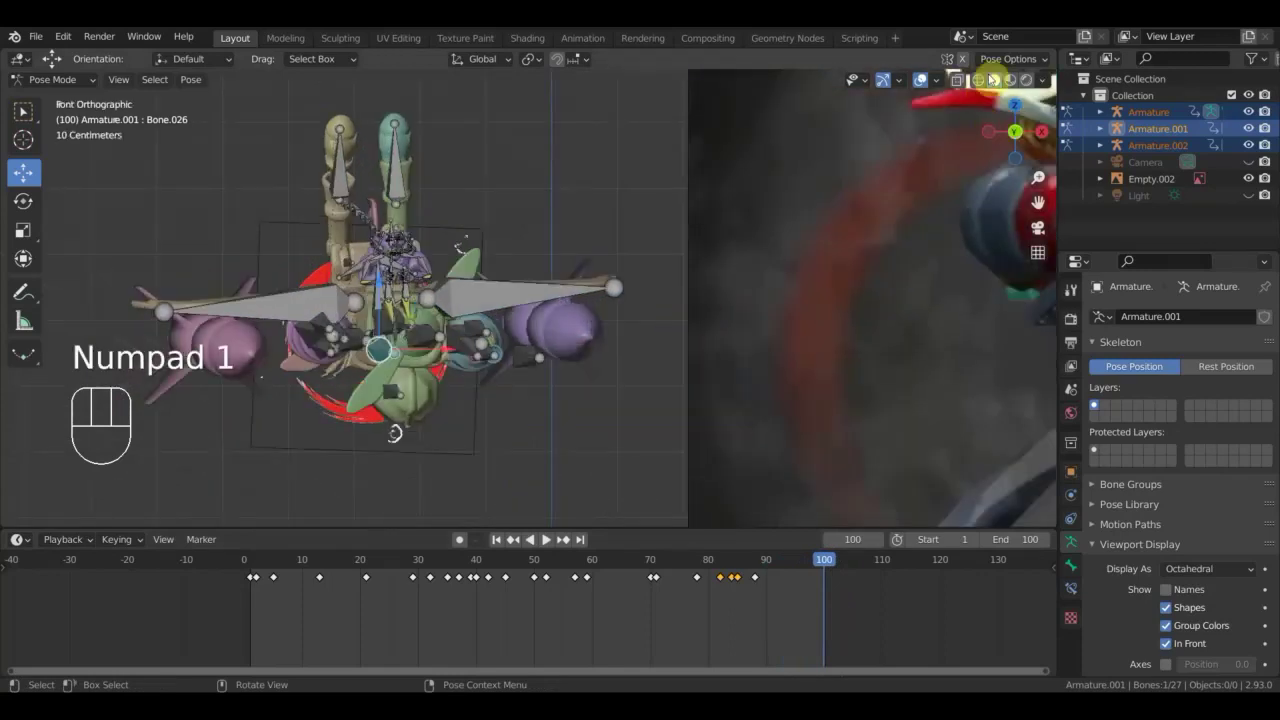
pyautogui.click(922, 85)
pyautogui.moveTo(740, 278); pyautogui.dragTo(738, 288)
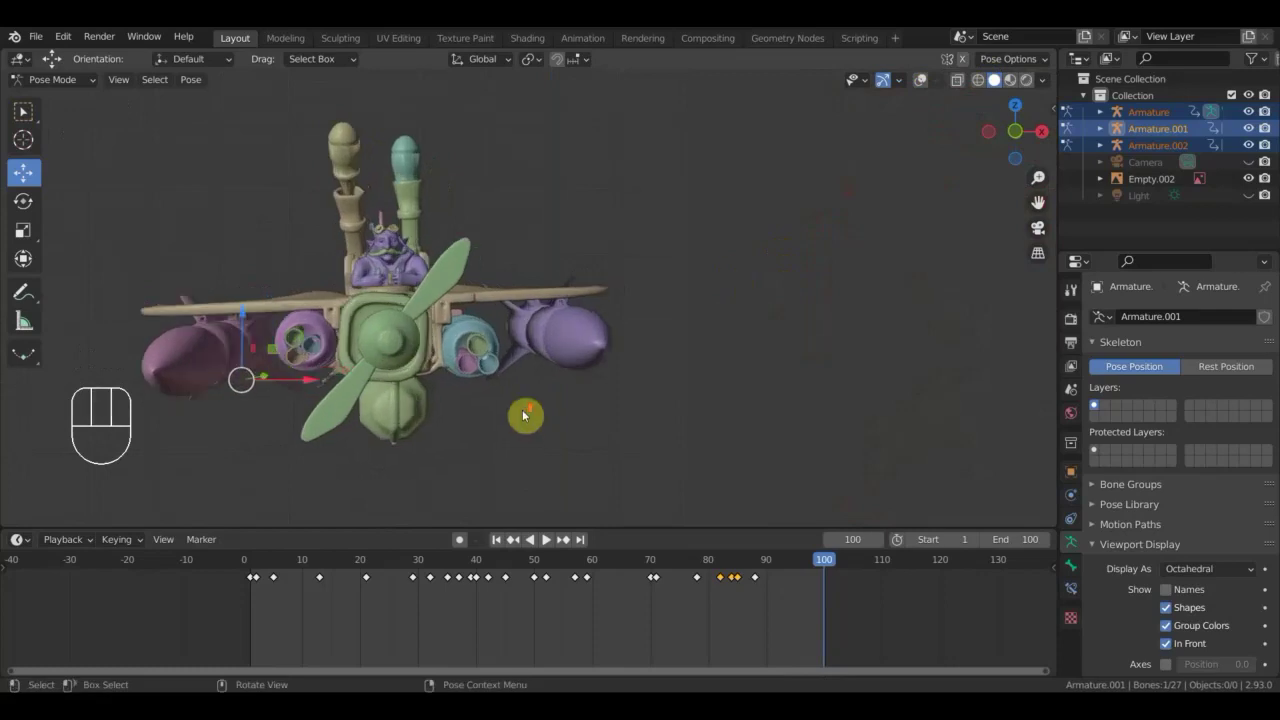
pyautogui.moveTo(591, 401); pyautogui.dragTo(666, 377)
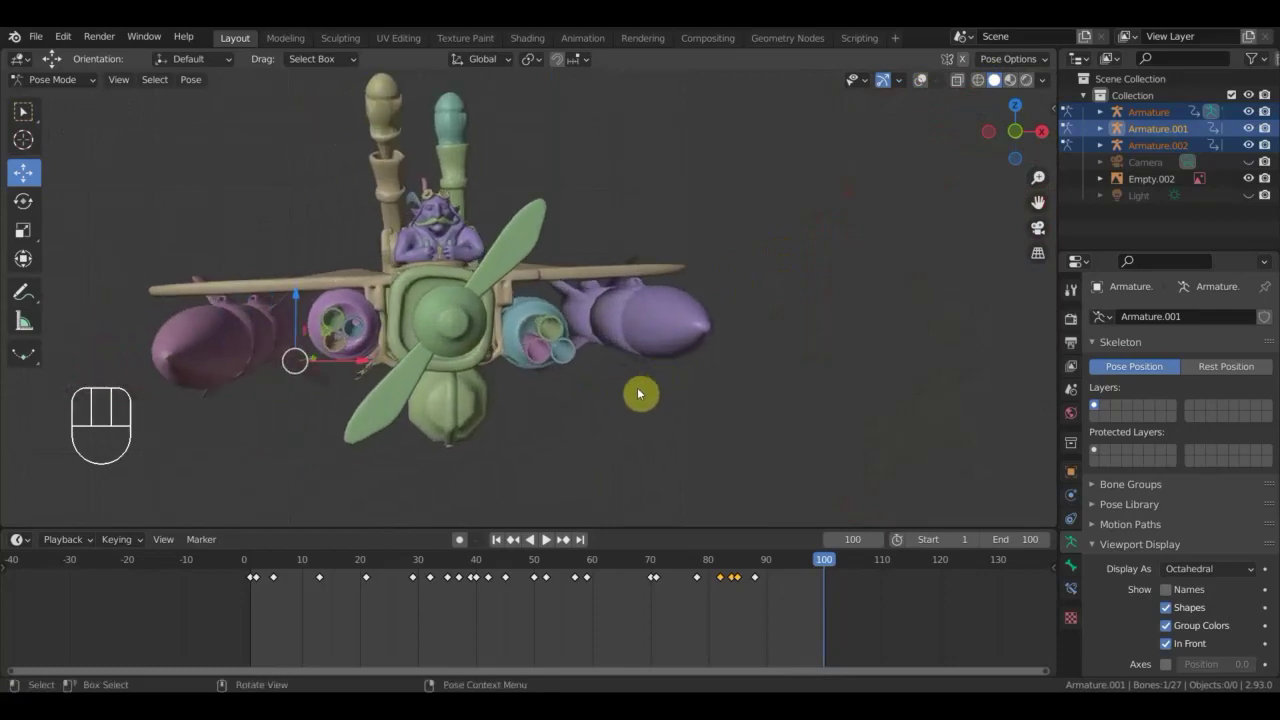
pyautogui.press('r')
pyautogui.click(671, 416)
pyautogui.moveTo(646, 404); pyautogui.dragTo(638, 410)
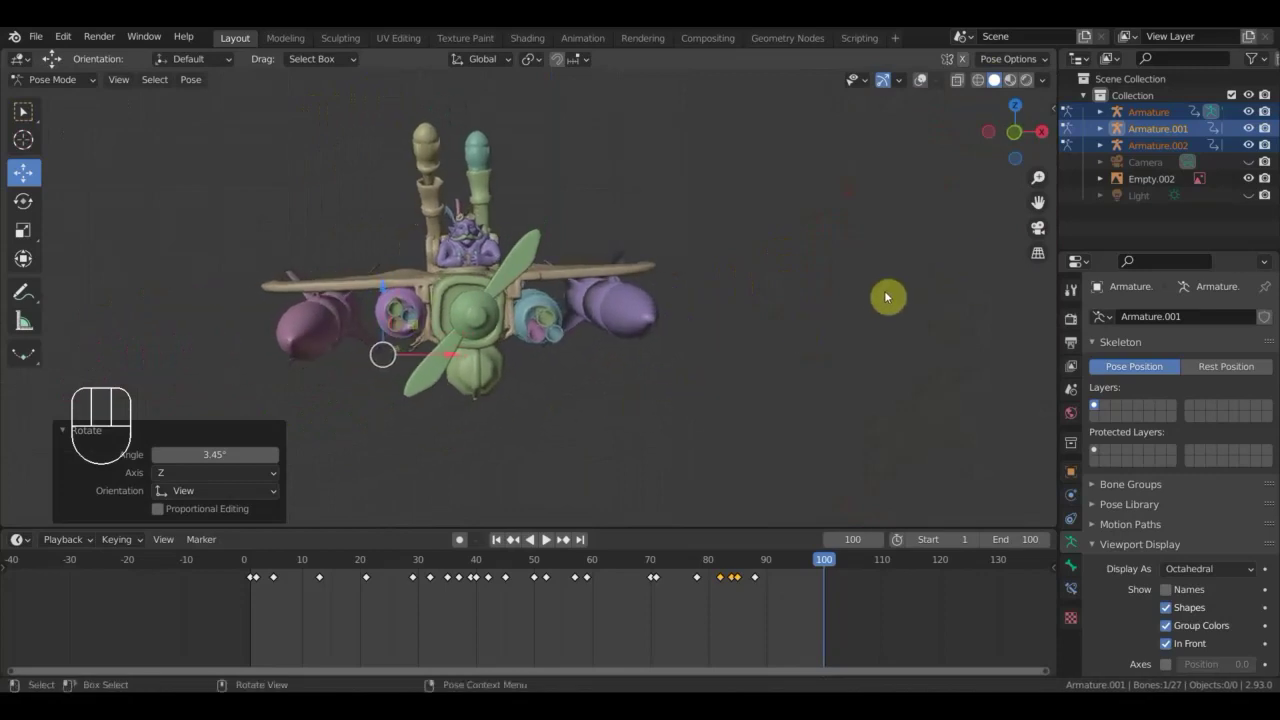
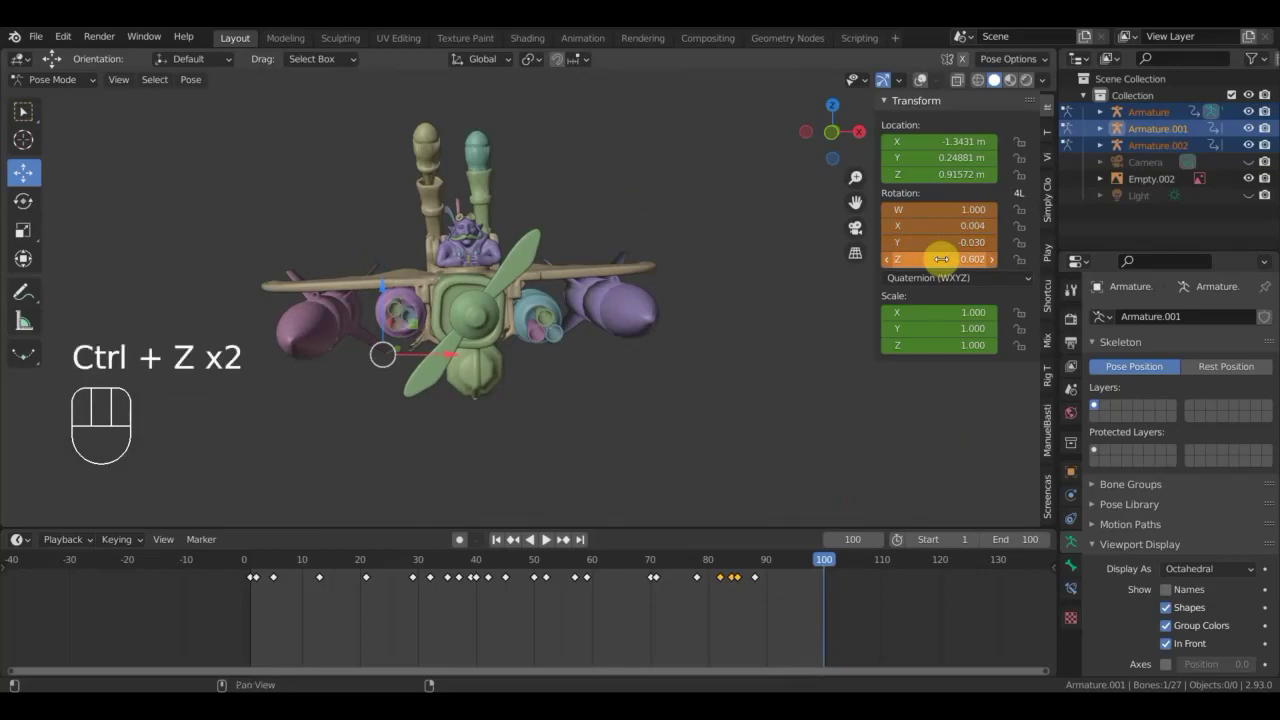
# Zero the bone's X, Y and Z rotation fields and go to frame 93.
pyautogui.click(1023, 256)
pyautogui.click(1028, 233)
pyautogui.click(1025, 223)
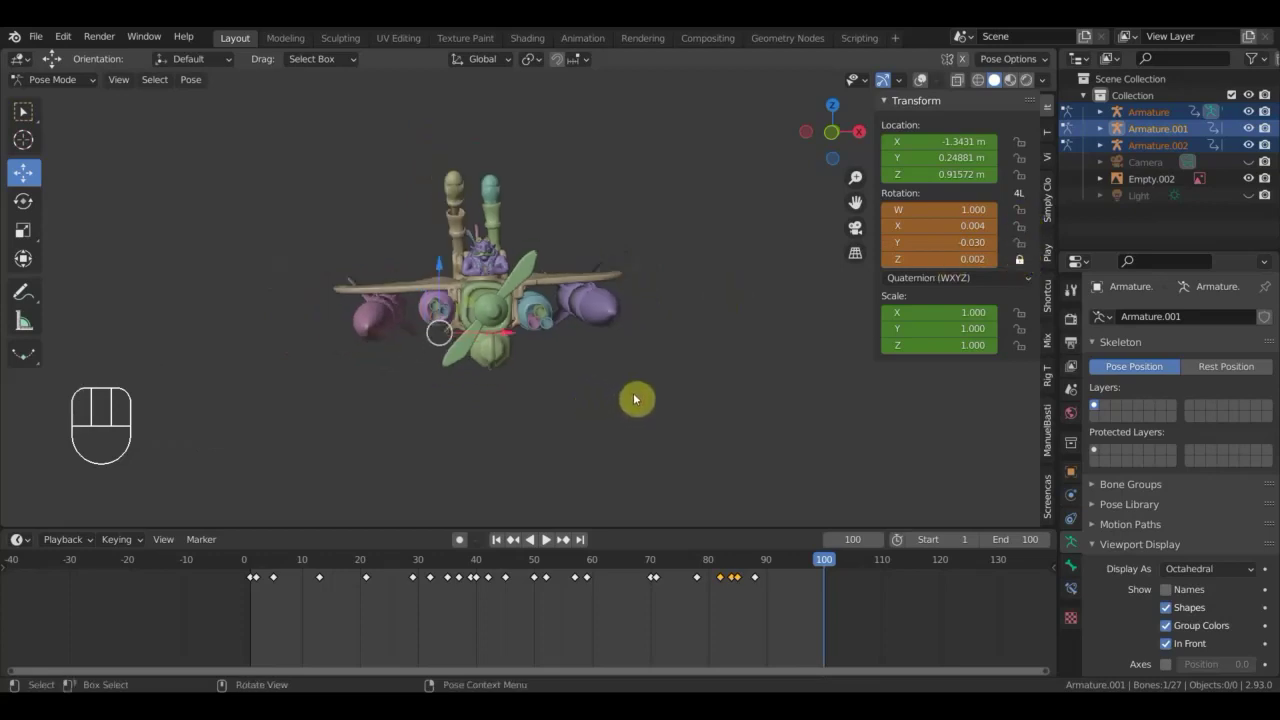
pyautogui.click(790, 569)
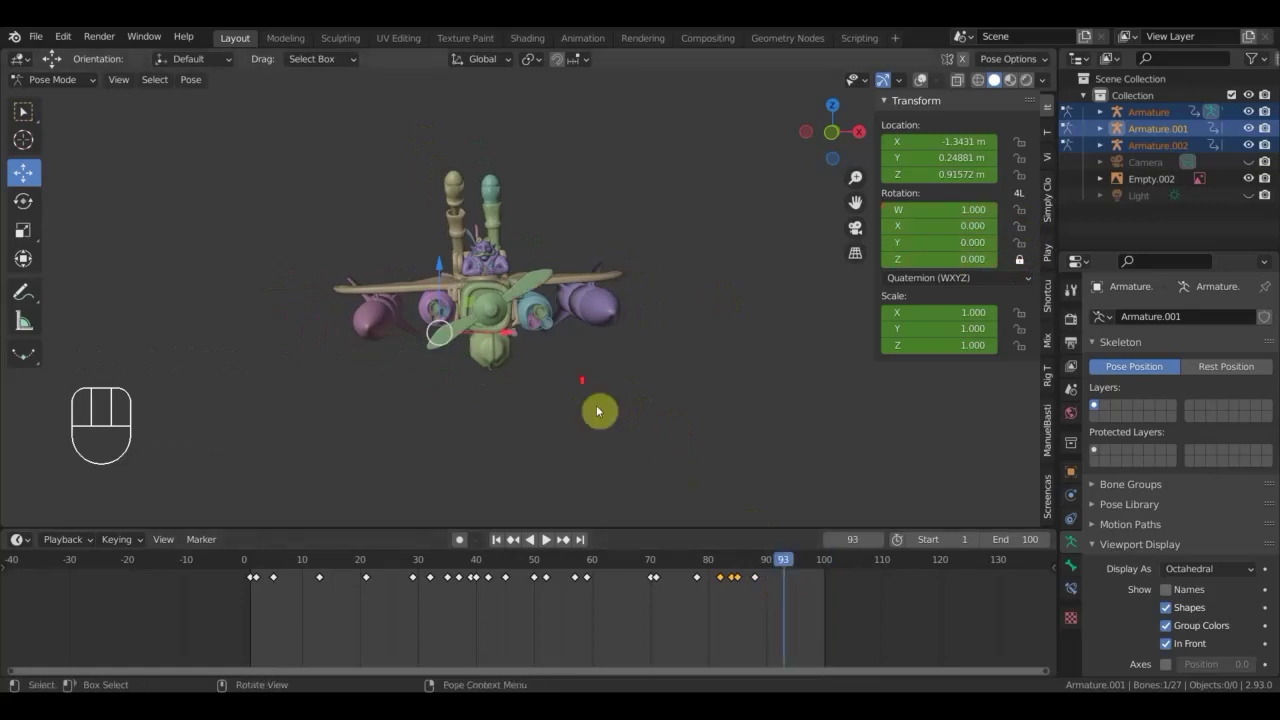
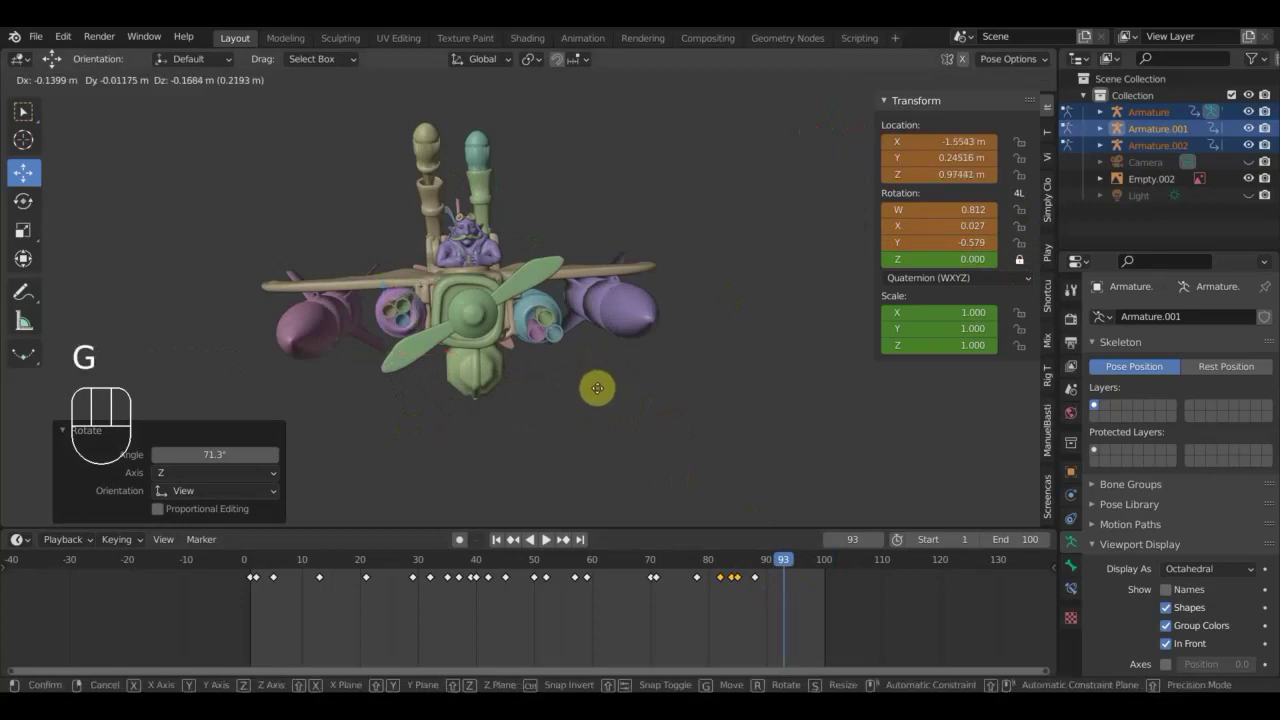
pyautogui.click(599, 403)
# From the top view, move the aircraft into position and lock the bone's Z rotation.
pyautogui.press('KP_7')
pyautogui.press('r')
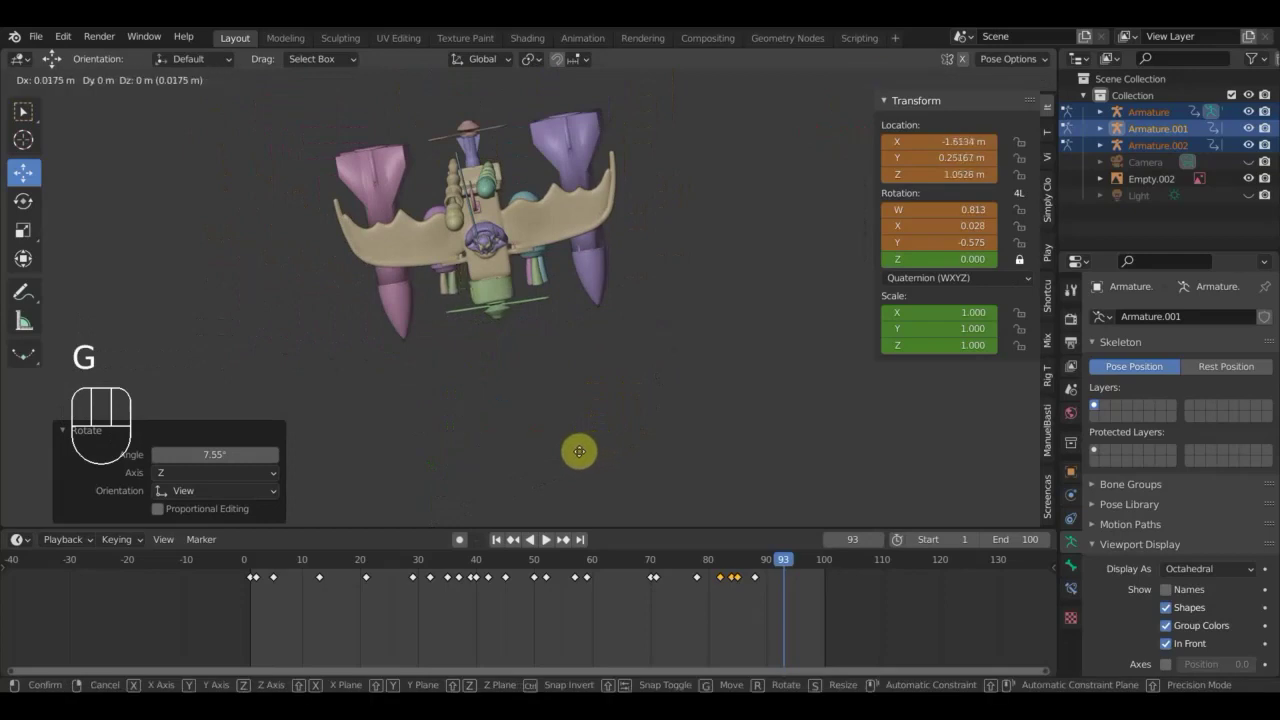
pyautogui.press('g')
pyautogui.click(584, 456)
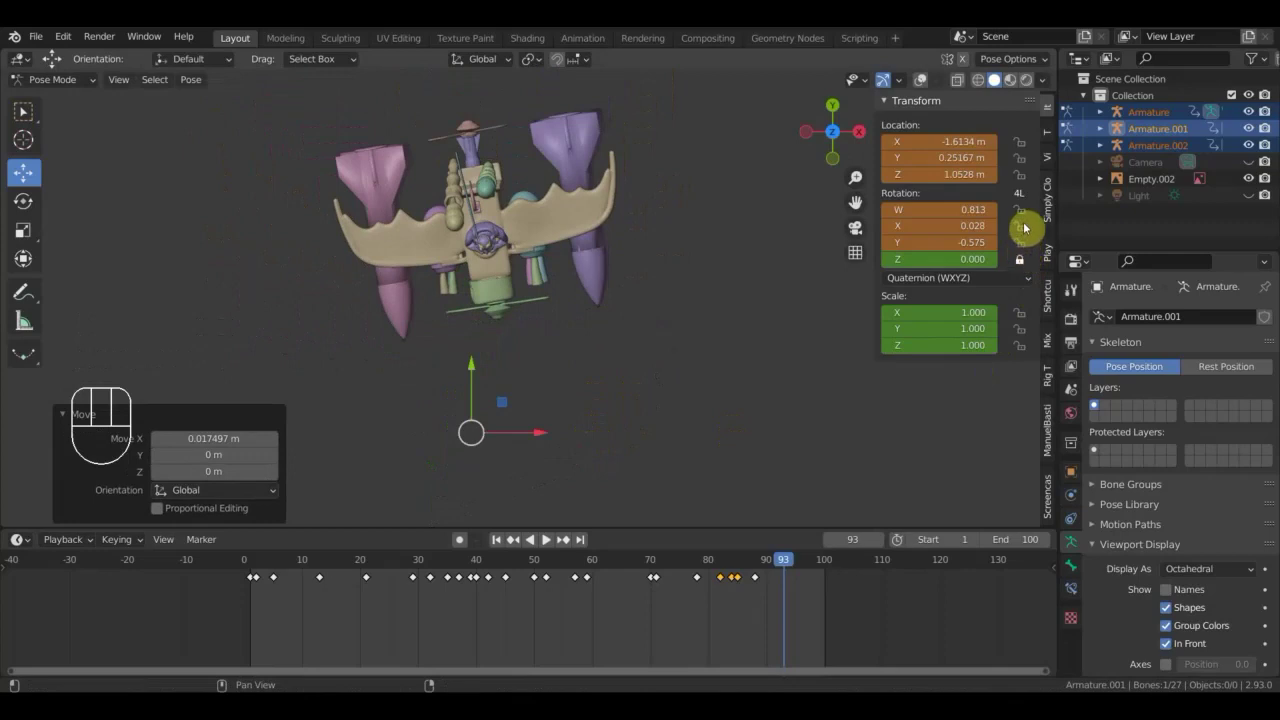
pyautogui.click(1025, 245)
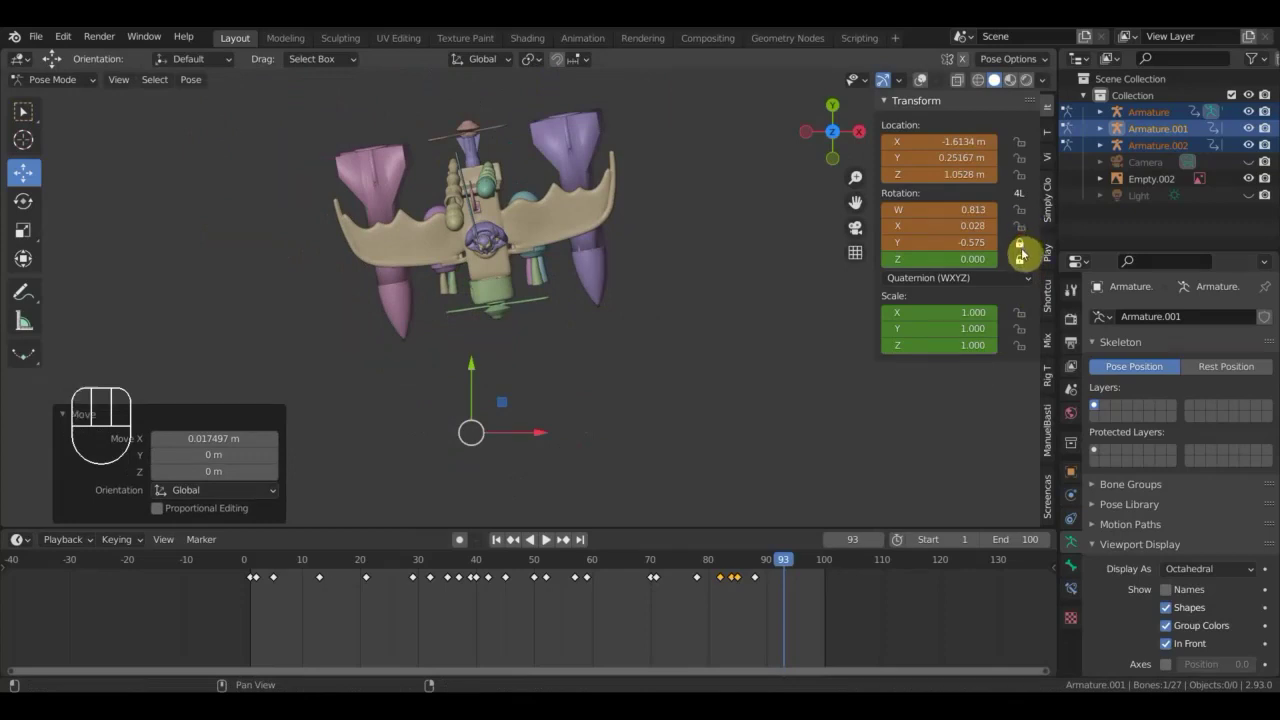
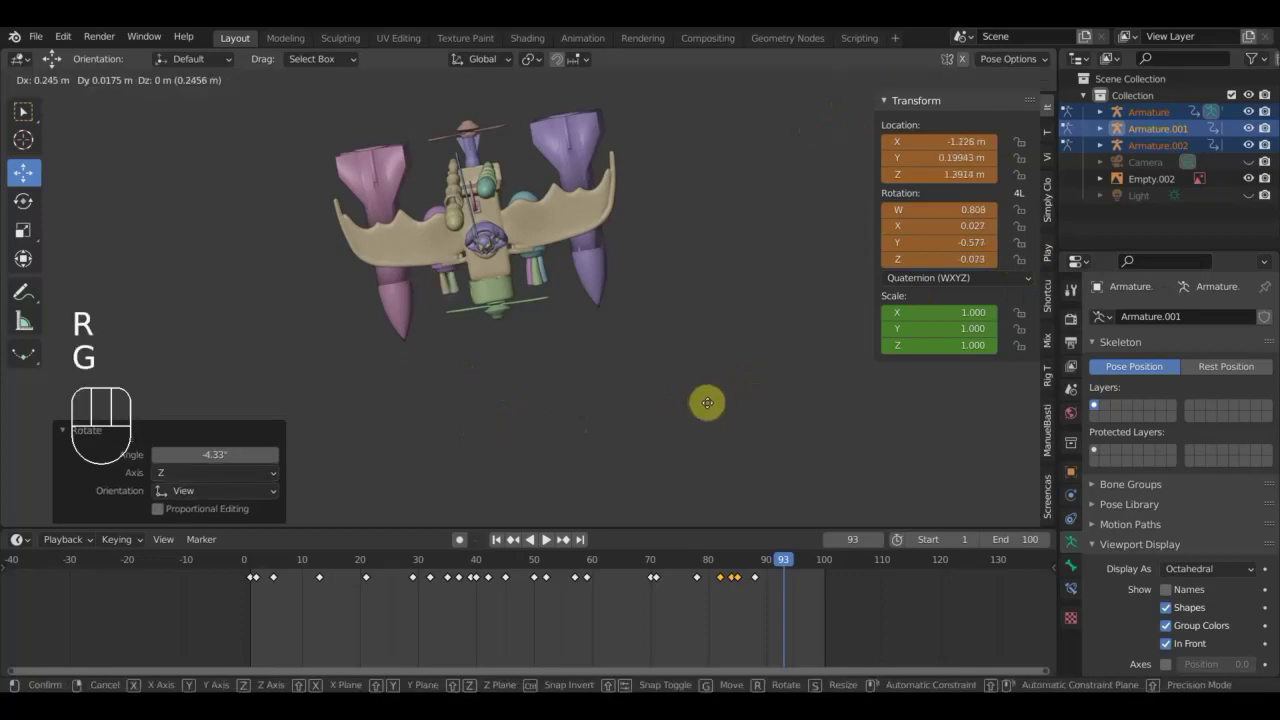
# Turn the aircraft slightly into its frame 93 pose and return to a side view.
pyautogui.click(713, 405)
pyautogui.moveTo(709, 405); pyautogui.dragTo(860, 231)
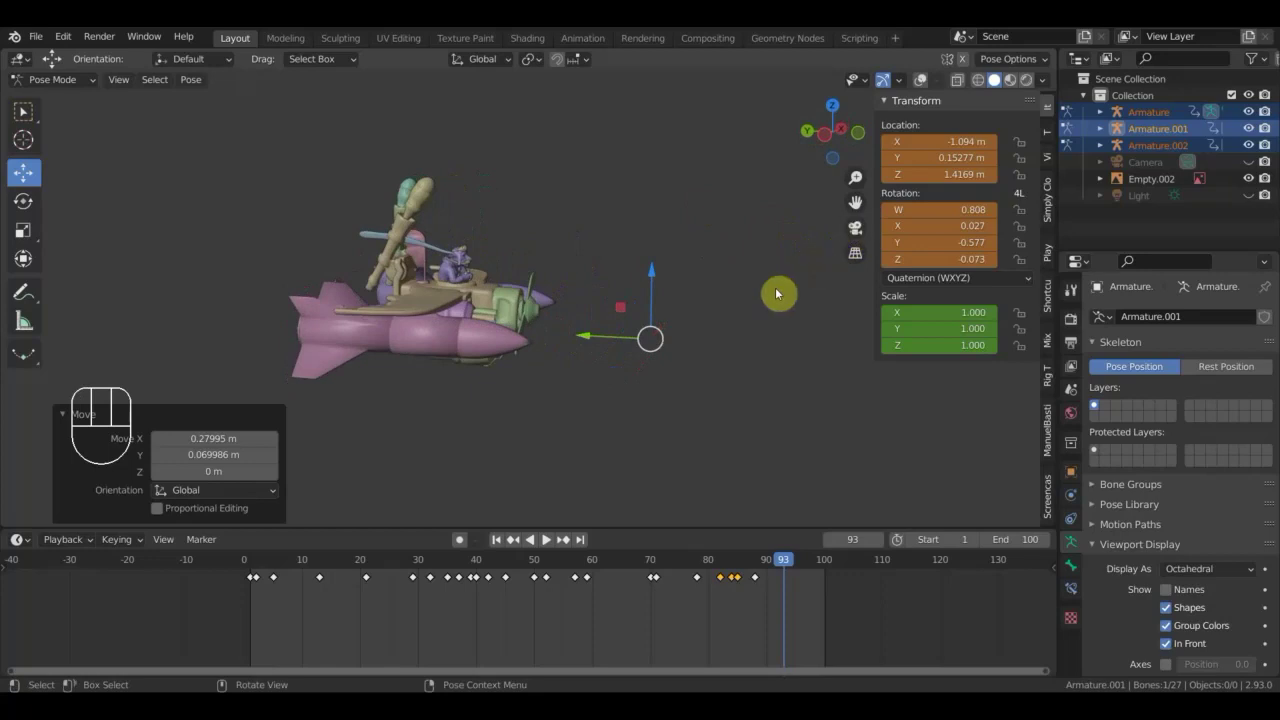
pyautogui.press('r')
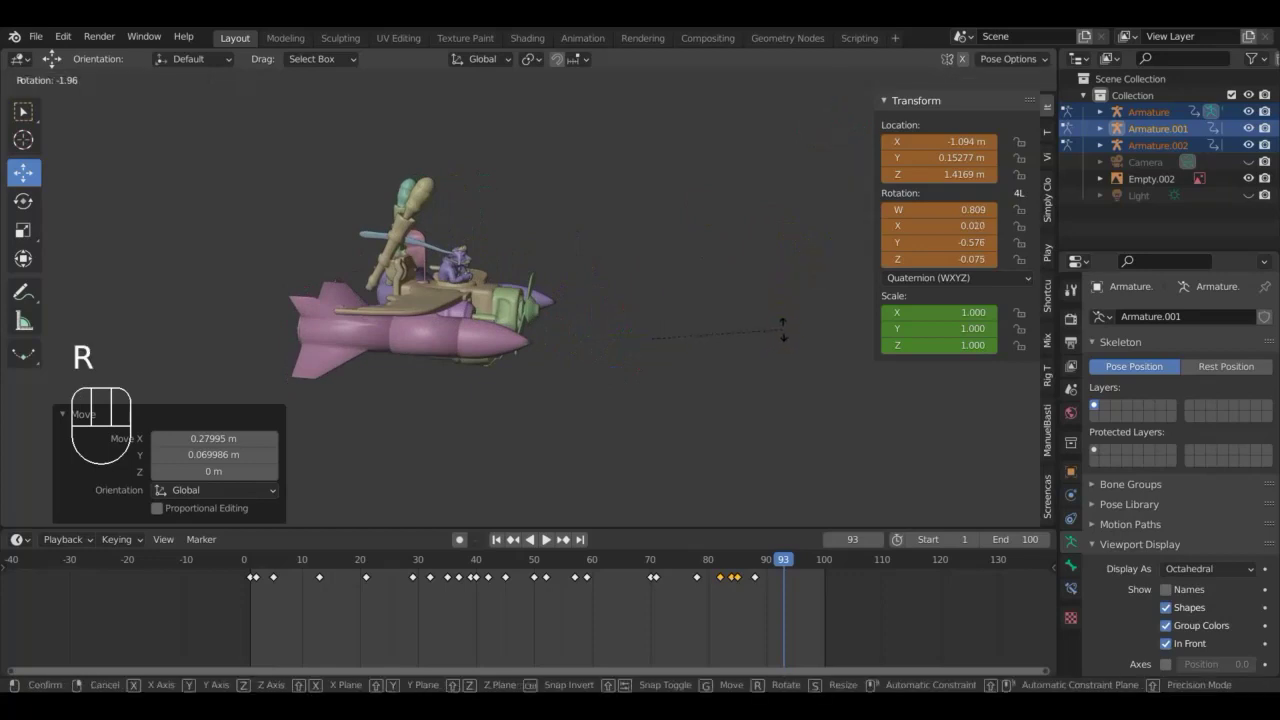
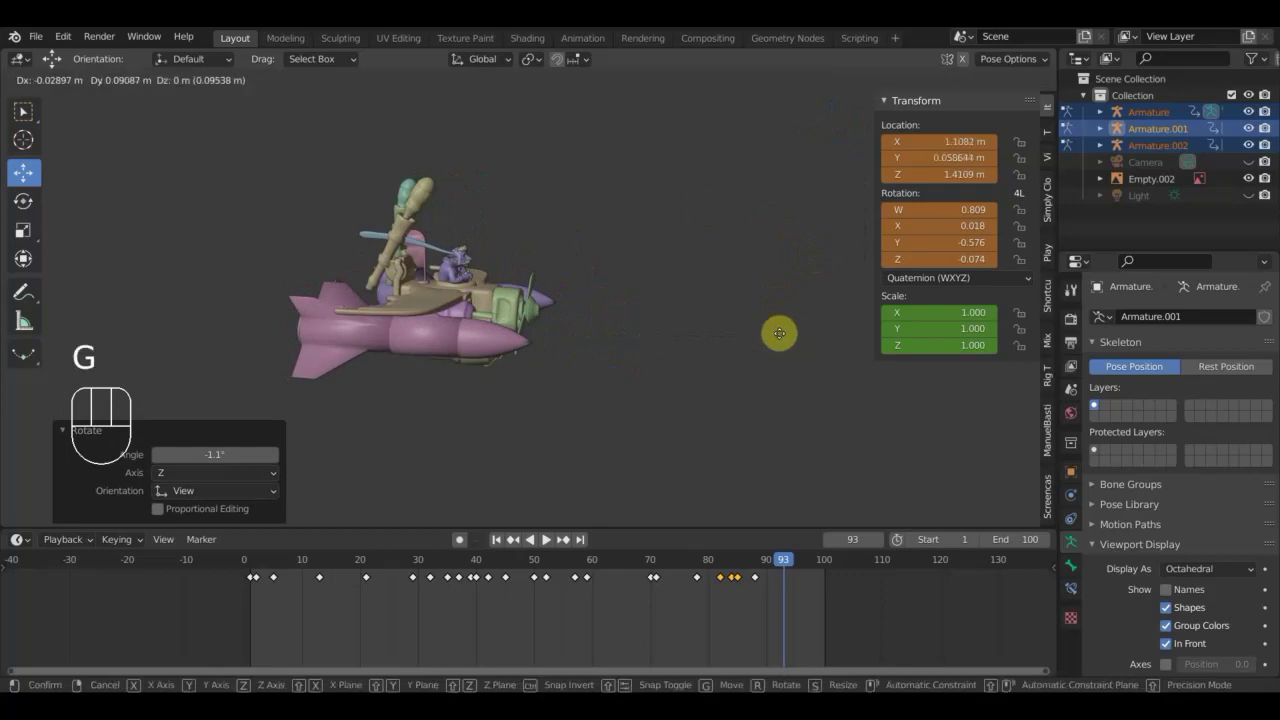
pyautogui.click(778, 338)
pyautogui.scroll(3)
pyautogui.moveTo(769, 339); pyautogui.dragTo(597, 329)
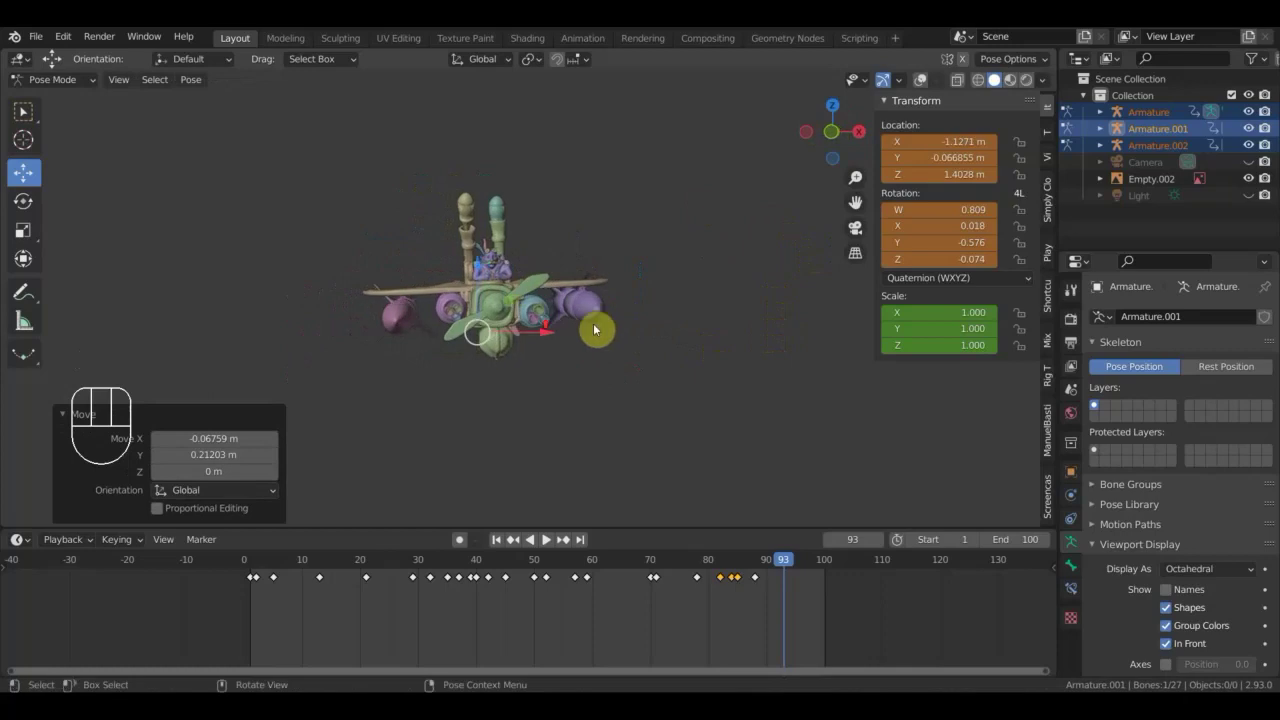
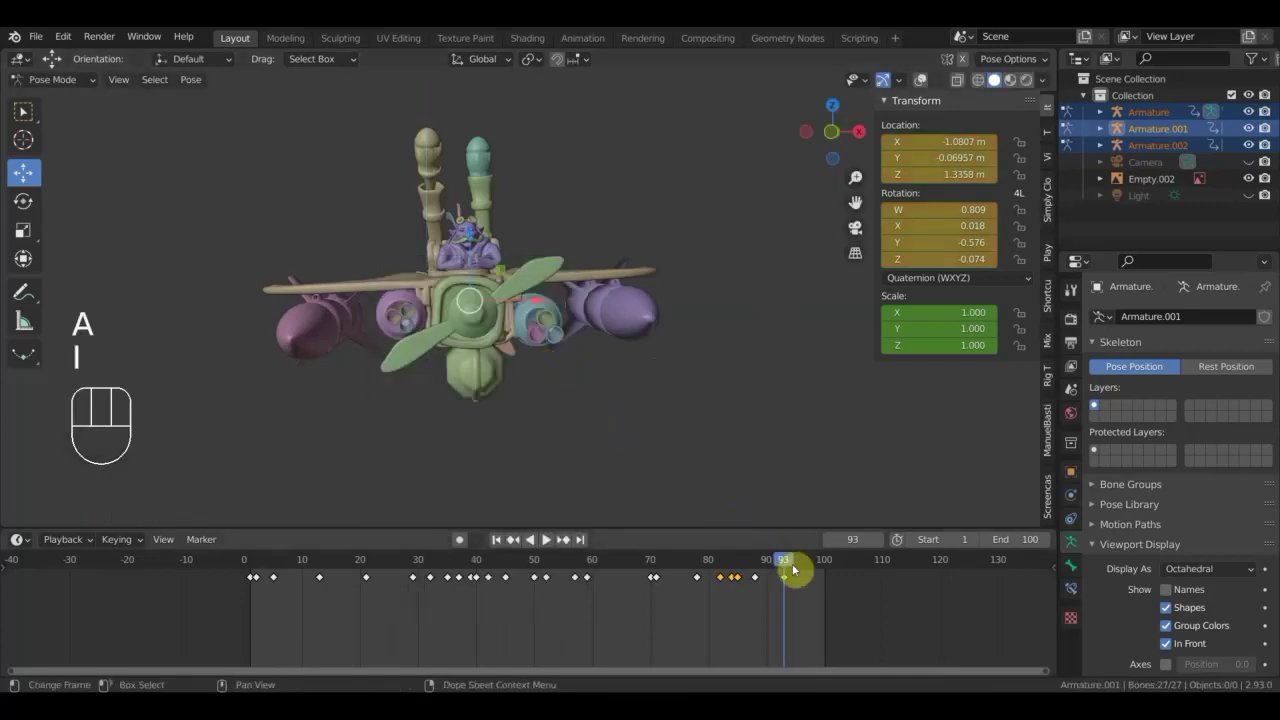
# Scrub from frame 90 back up to frame 99 to review the motion and close the sidebar.
pyautogui.moveTo(784, 573); pyautogui.dragTo(769, 585)
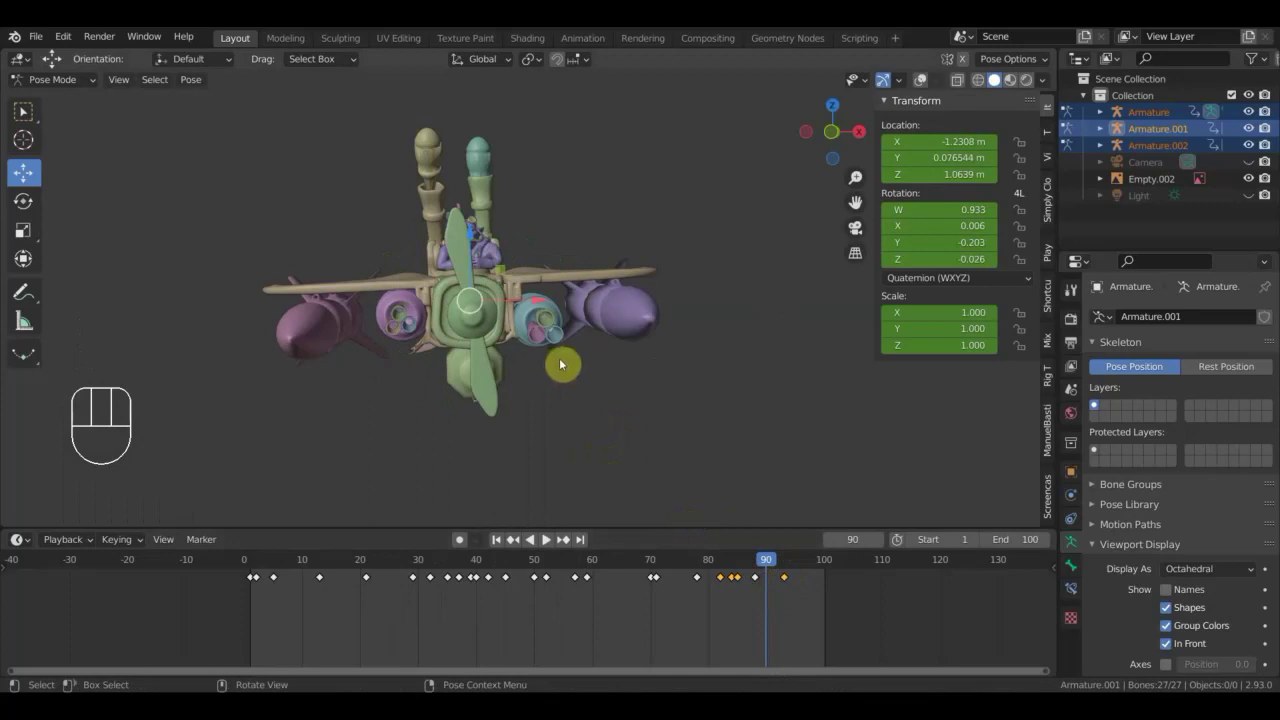
pyautogui.moveTo(781, 566); pyautogui.dragTo(820, 584)
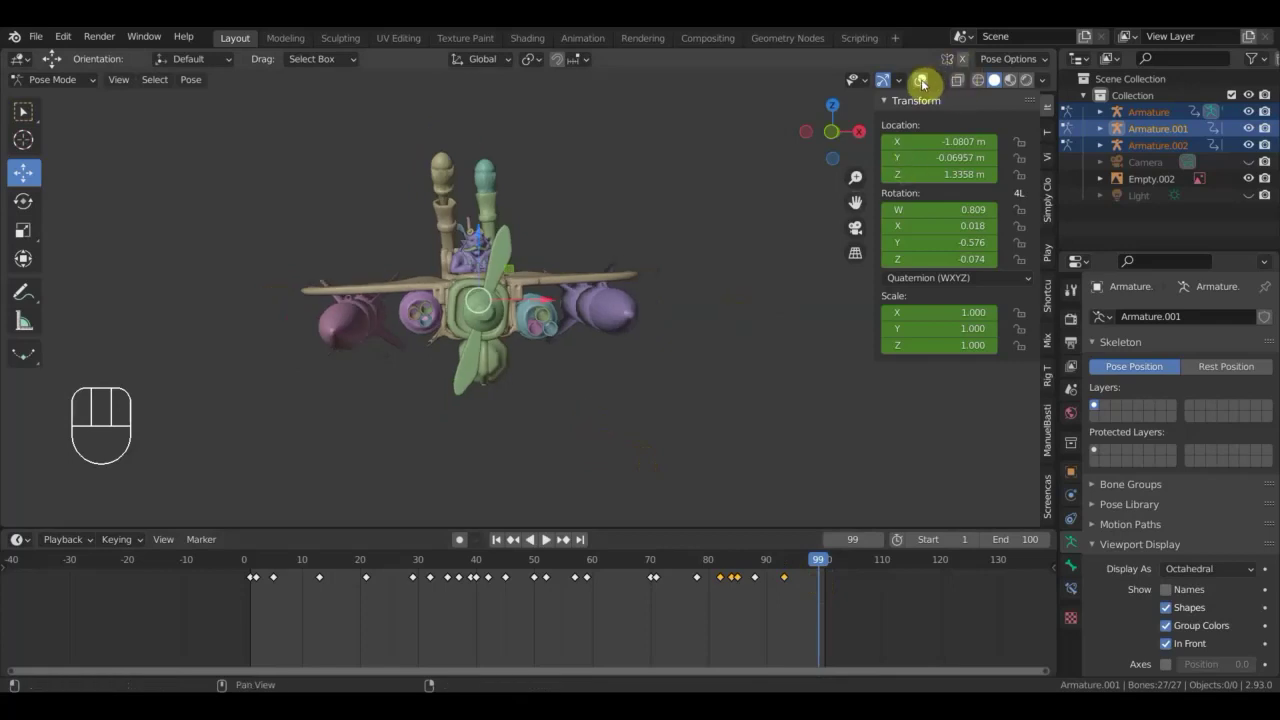
pyautogui.press('n')
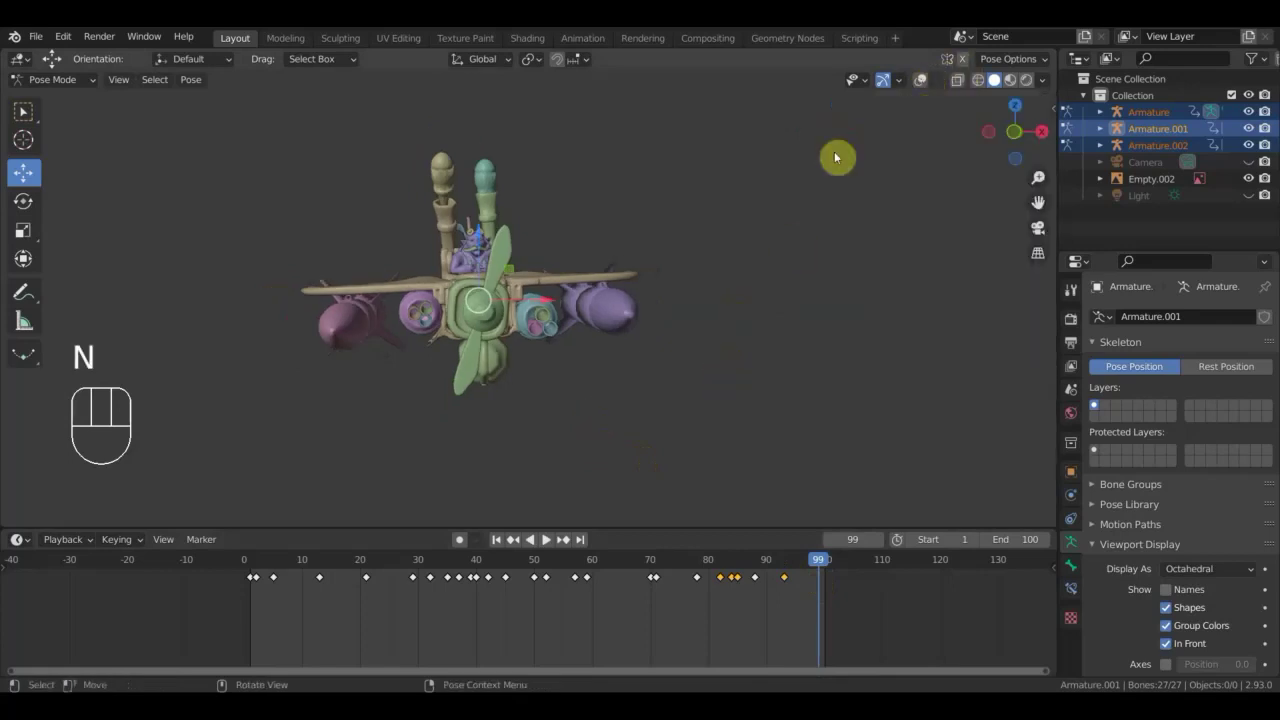
# Orbit the view toward the reference video at frame 99.
pyautogui.moveTo(548, 413); pyautogui.dragTo(530, 413)
pyautogui.moveTo(497, 347); pyautogui.dragTo(521, 389)
pyautogui.moveTo(522, 389); pyautogui.dragTo(508, 444)
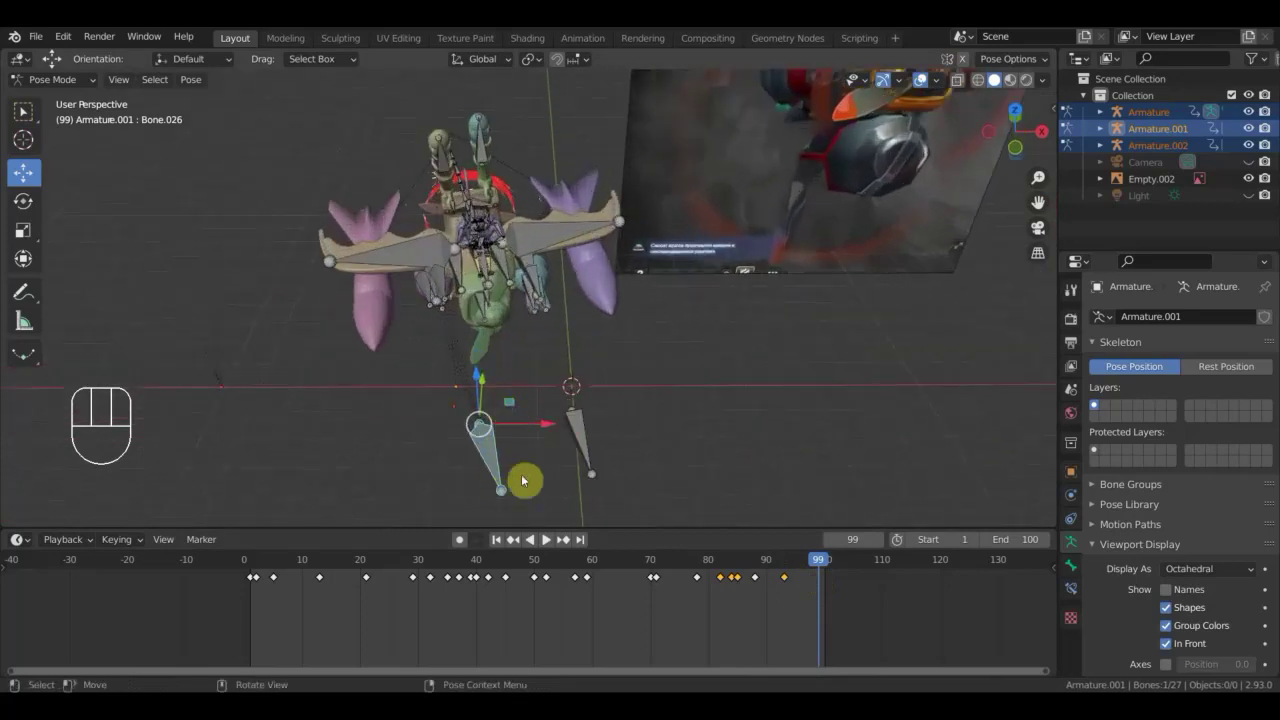
# Hide the reference and reposition the aircraft rig at frame 99.
pyautogui.moveTo(537, 447); pyautogui.dragTo(510, 369)
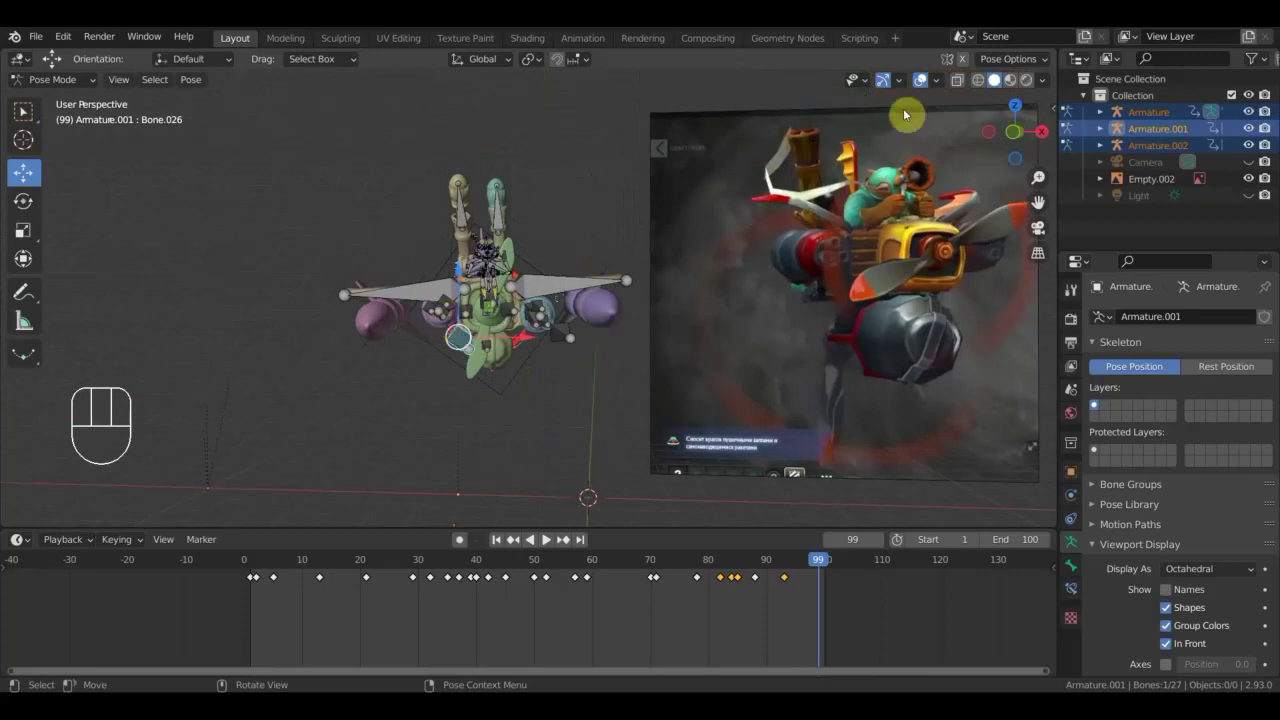
pyautogui.click(923, 89)
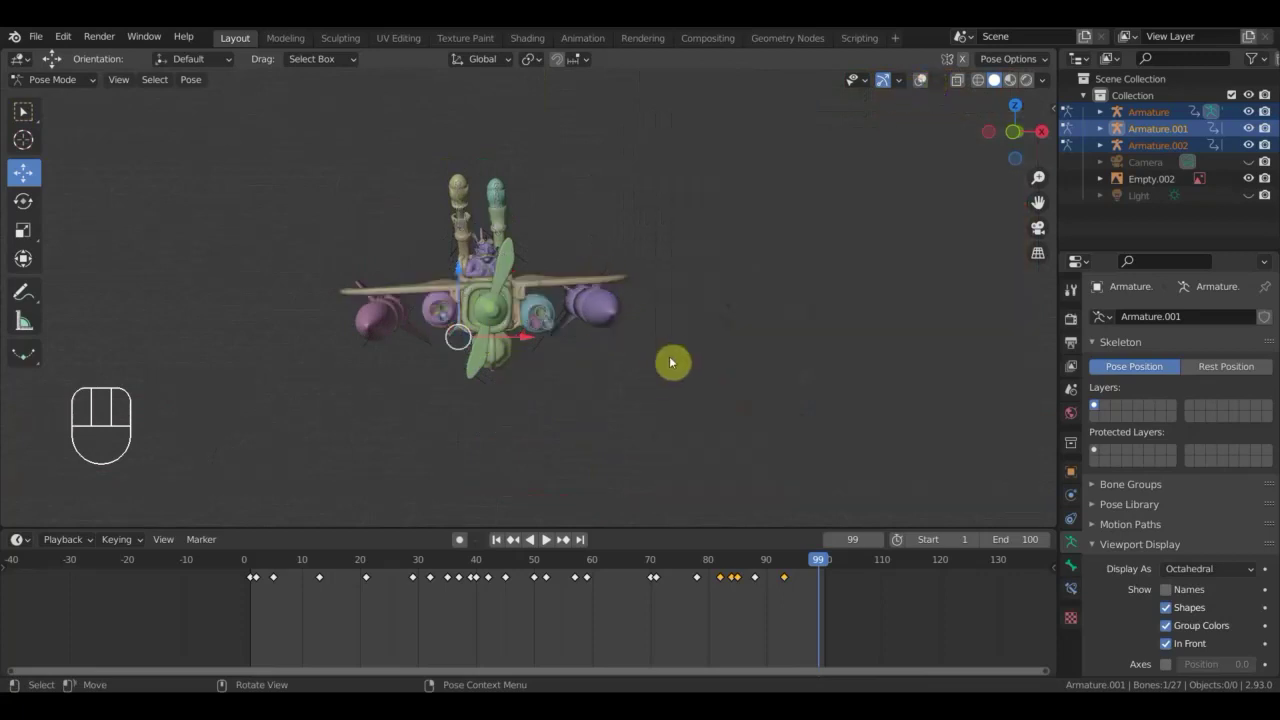
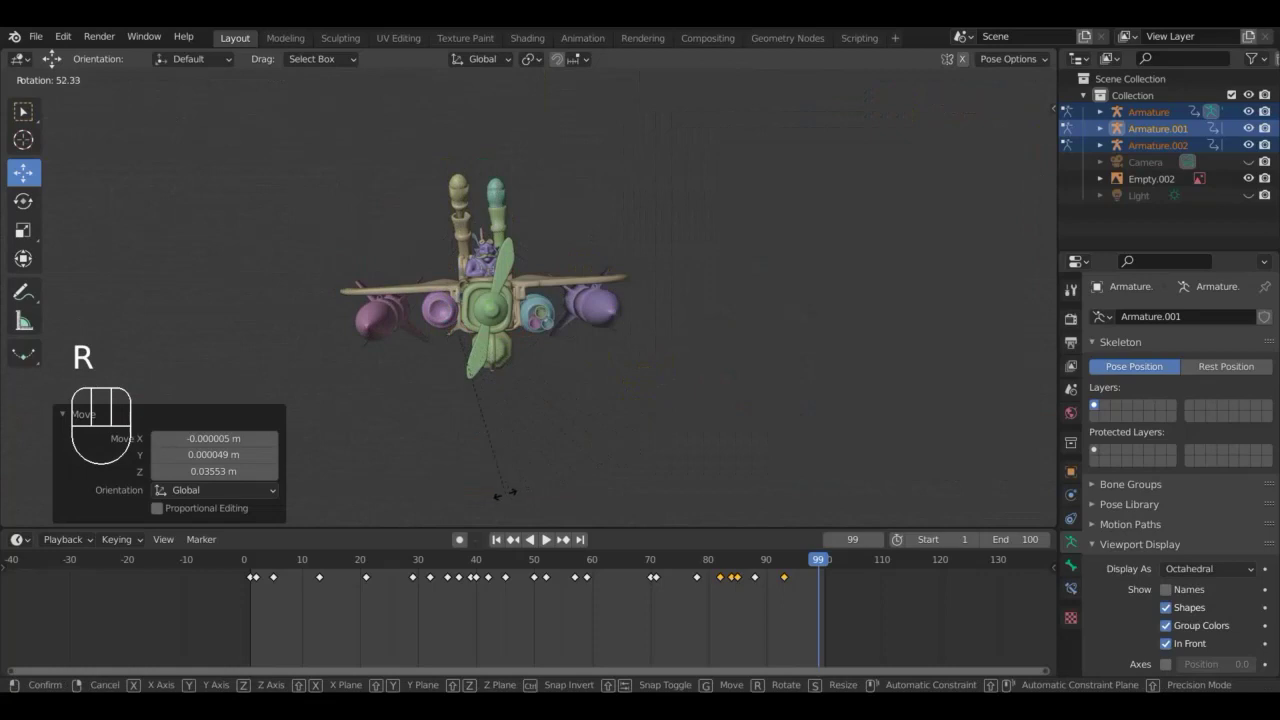
pyautogui.click(492, 497)
pyautogui.press('g')
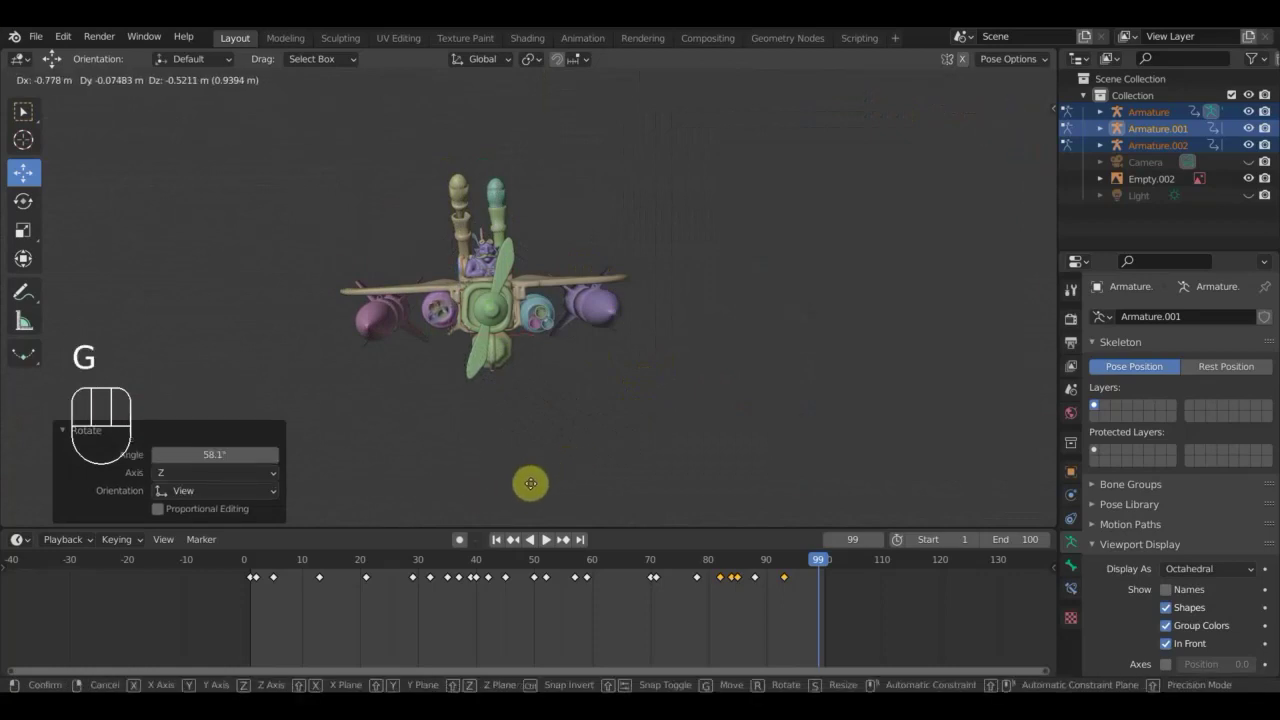
pyautogui.click(536, 488)
pyautogui.moveTo(573, 503); pyautogui.dragTo(573, 540)
pyautogui.moveTo(580, 462); pyautogui.dragTo(649, 147)
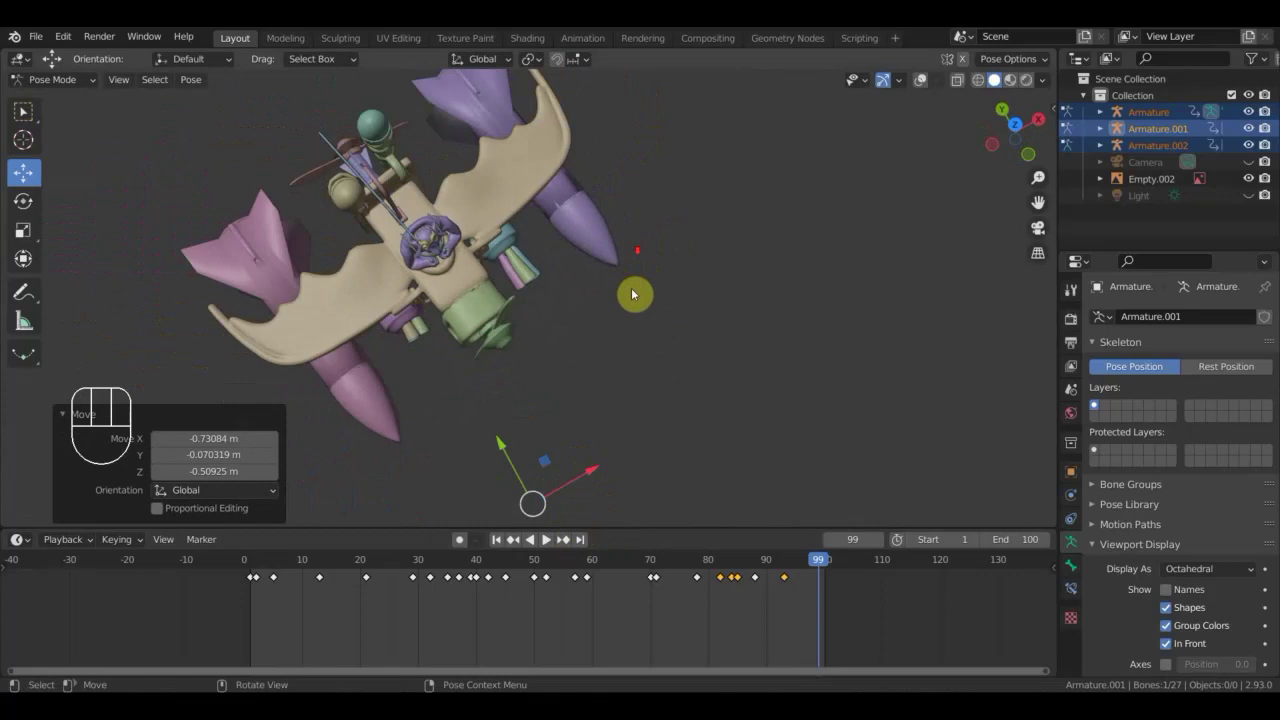
# Move a selected rig bone into place, checking it from the side.
pyautogui.press('r')
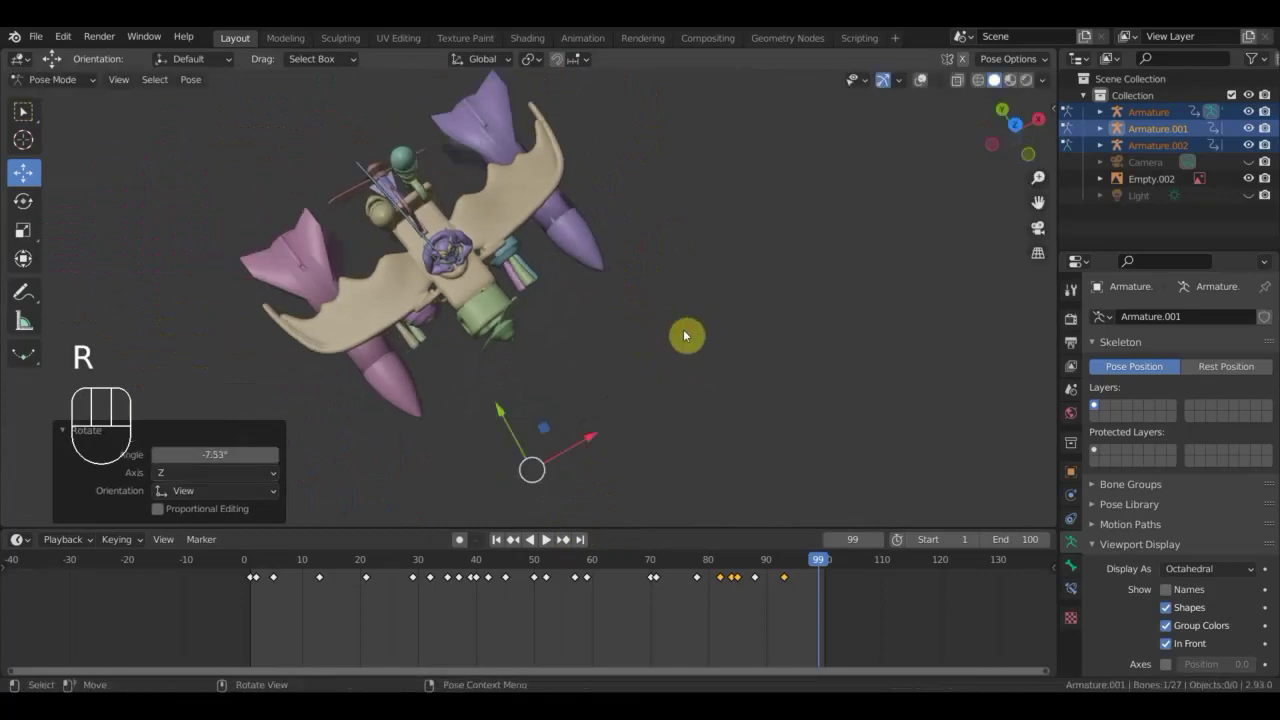
pyautogui.press('g')
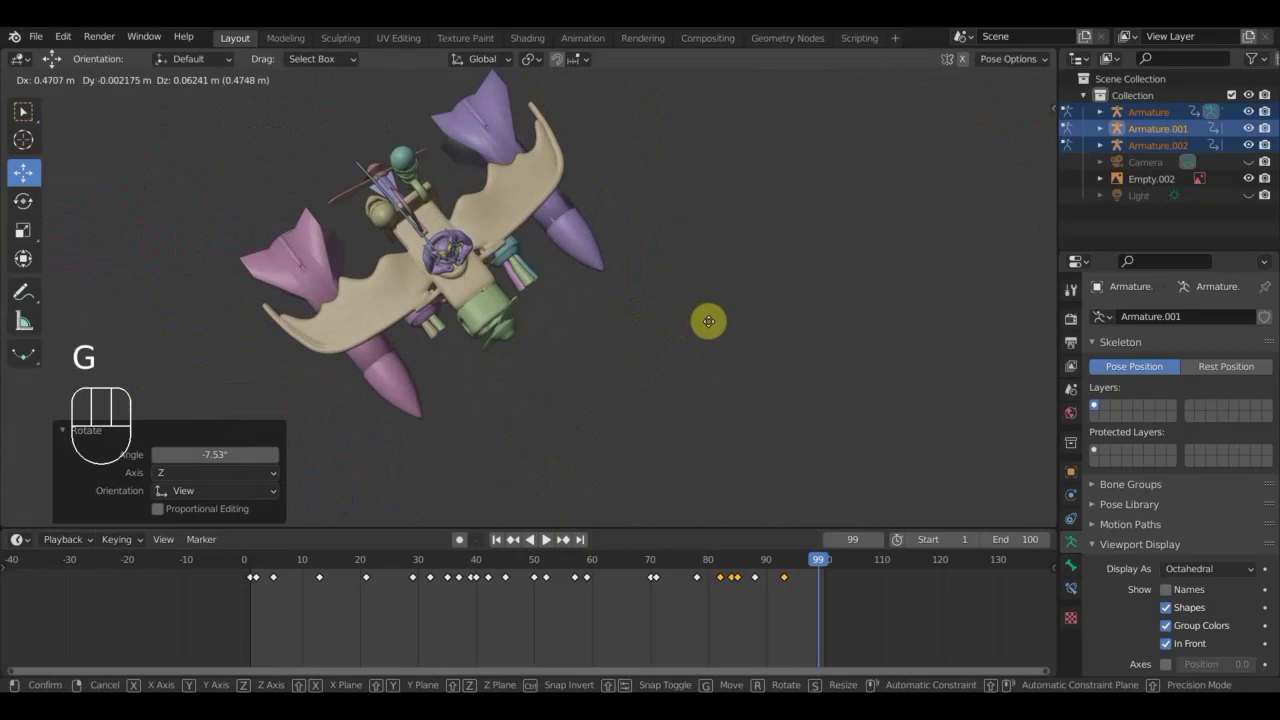
pyautogui.click(713, 326)
pyautogui.moveTo(706, 324); pyautogui.dragTo(650, 186)
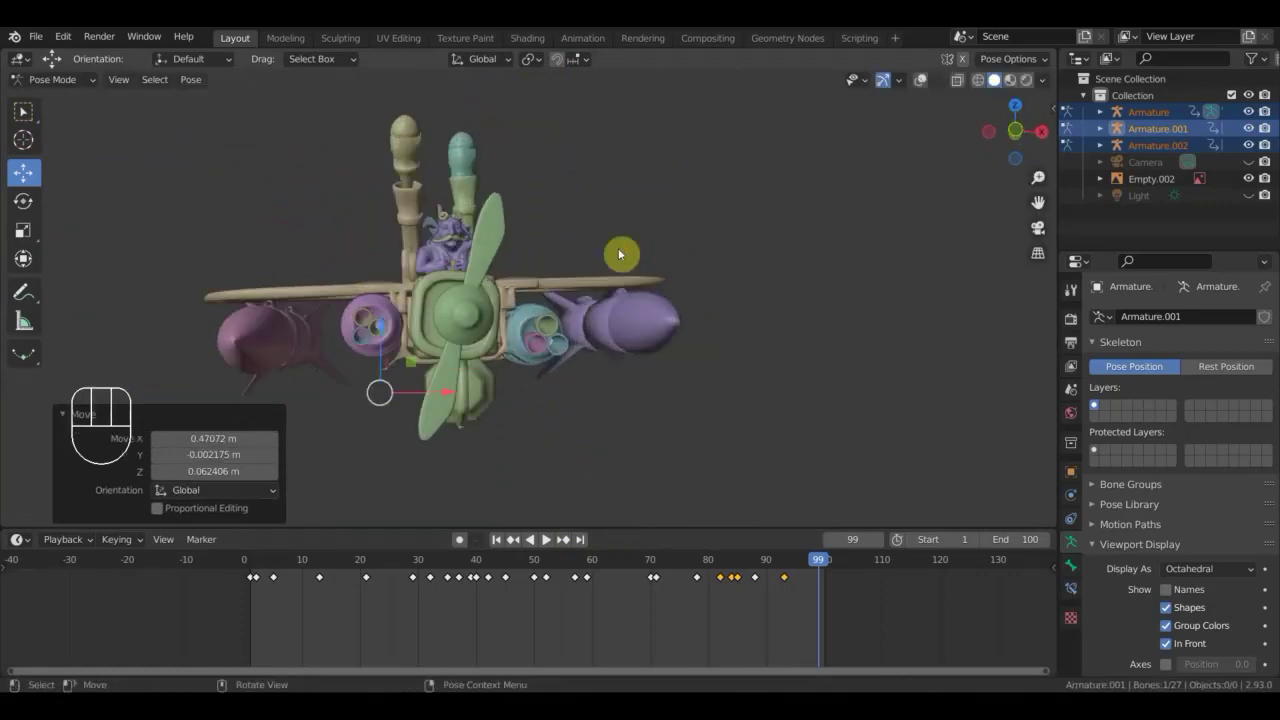
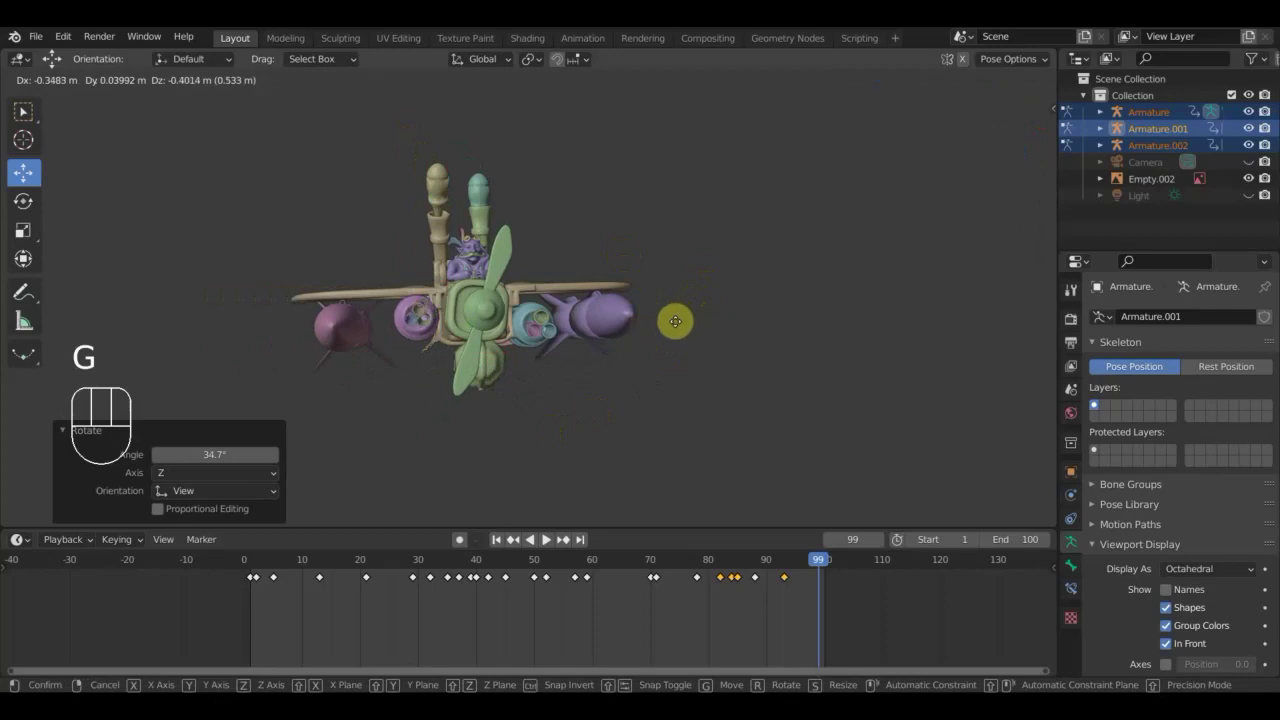
pyautogui.click(679, 331)
pyautogui.moveTo(679, 331); pyautogui.dragTo(801, 356)
pyautogui.moveTo(521, 318); pyautogui.dragTo(395, 327)
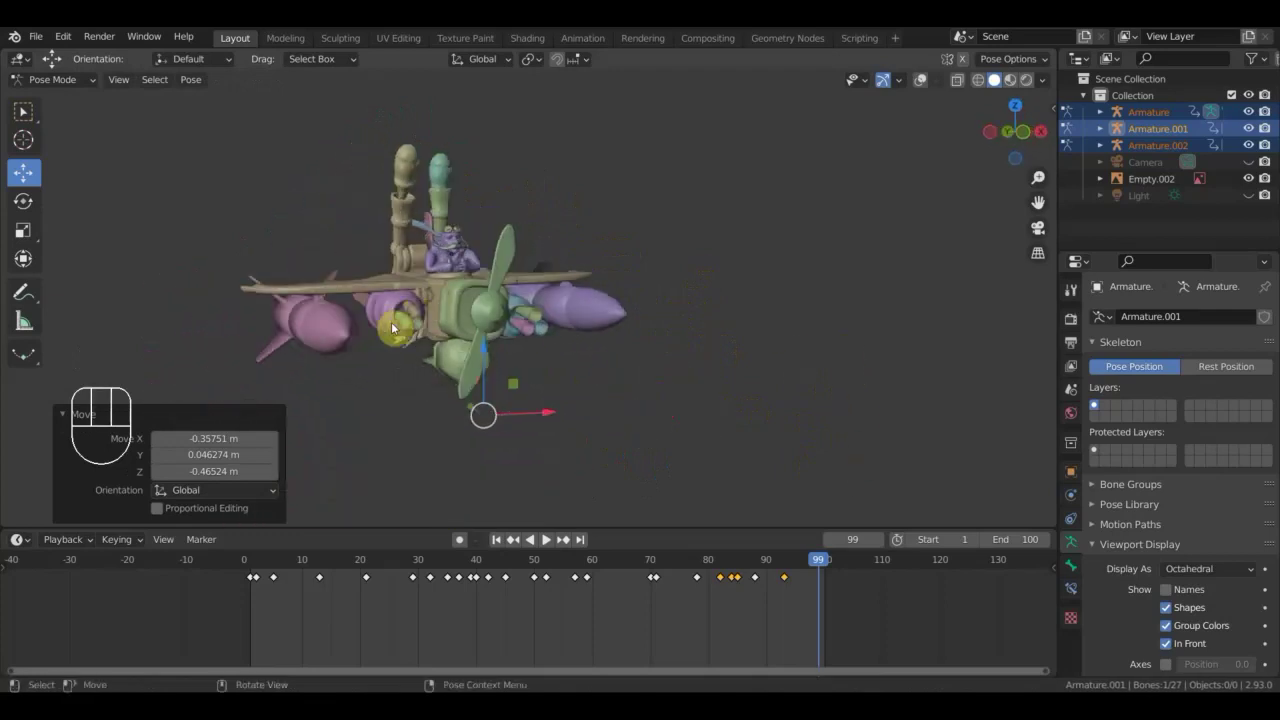
pyautogui.moveTo(413, 329); pyautogui.dragTo(233, 321)
pyautogui.middleClick(496, 384)
# Rotate a pilot bone toward the reference pose.
pyautogui.press('r')
pyautogui.click(575, 389)
pyautogui.moveTo(637, 394); pyautogui.dragTo(934, 392)
pyautogui.press('r')
pyautogui.click(901, 394)
pyautogui.moveTo(848, 381); pyautogui.dragTo(819, 385)
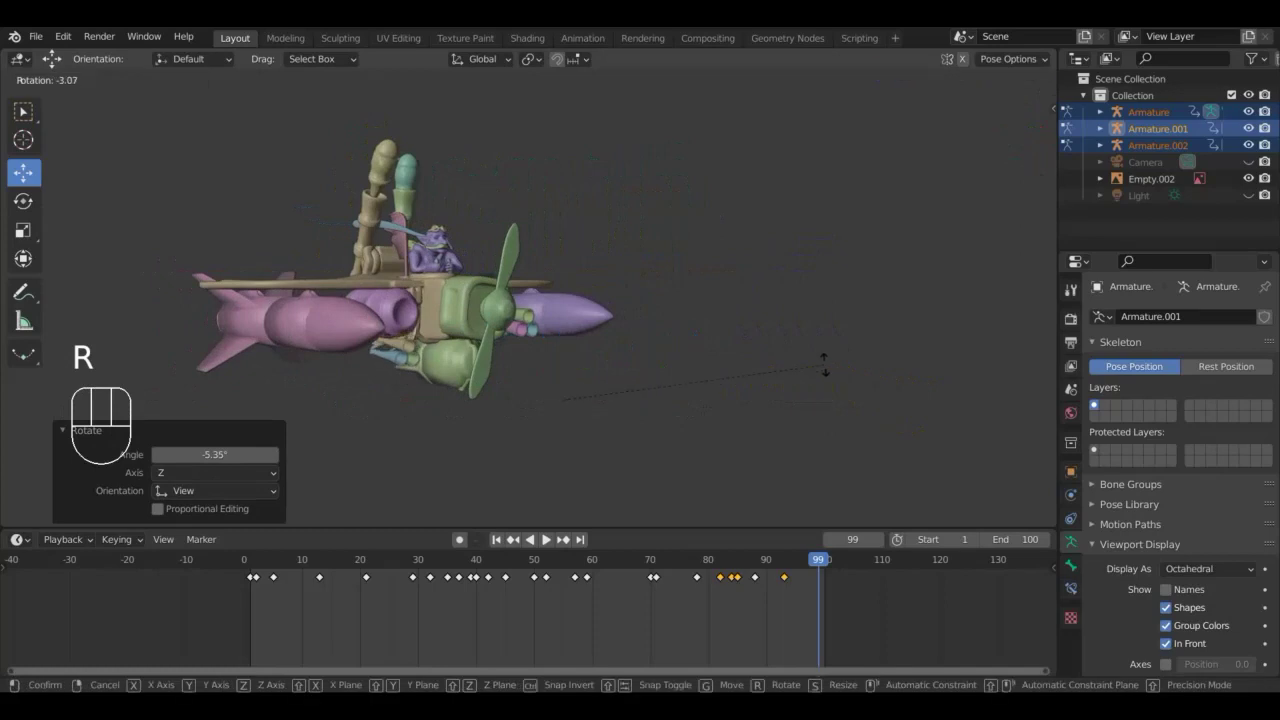
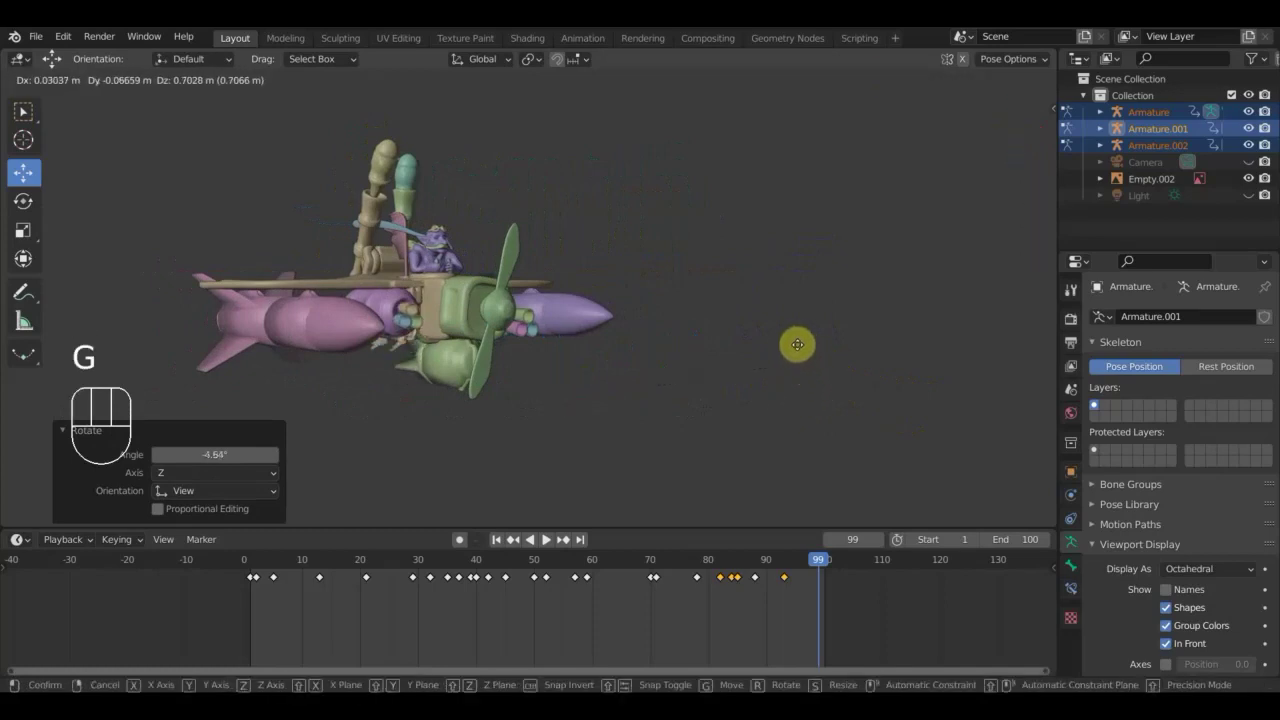
pyautogui.click(801, 349)
pyautogui.scroll(3)
pyautogui.moveTo(755, 375); pyautogui.dragTo(722, 364)
# Adjust one more bone, then keyframe all 27 bones at frame 99.
pyautogui.press('g')
pyautogui.click(998, 81)
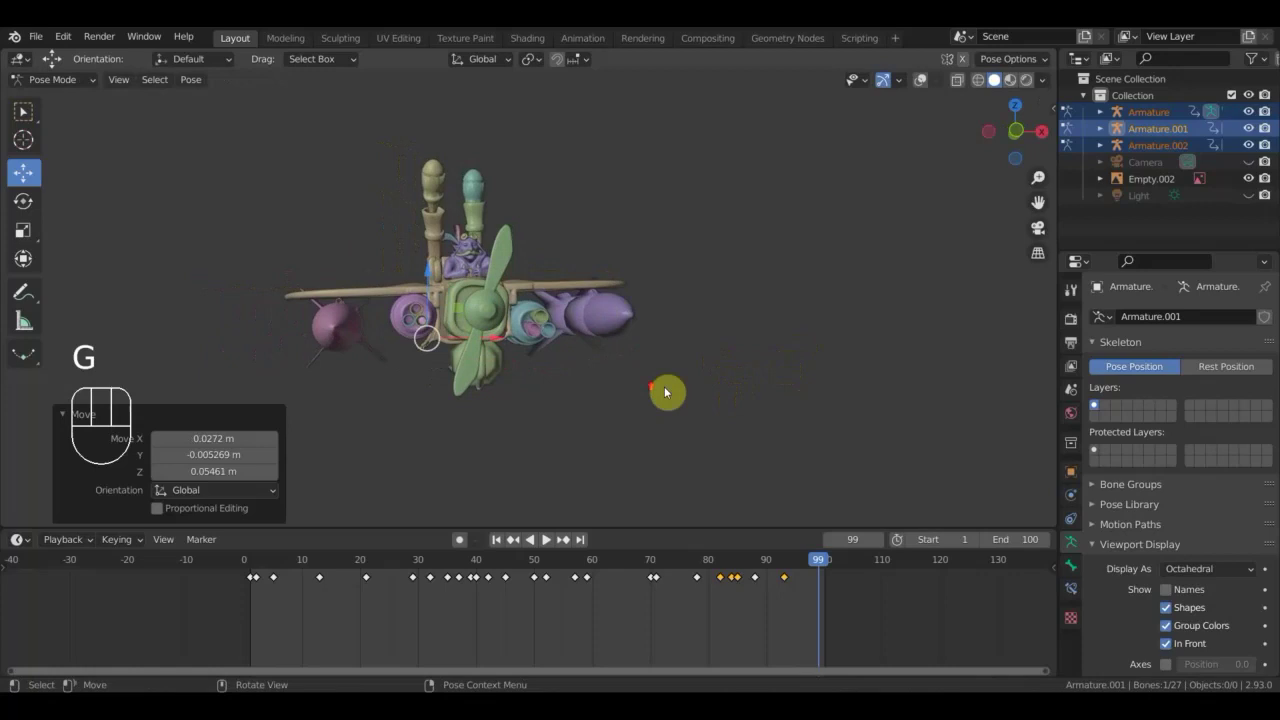
pyautogui.moveTo(665, 393); pyautogui.dragTo(684, 391)
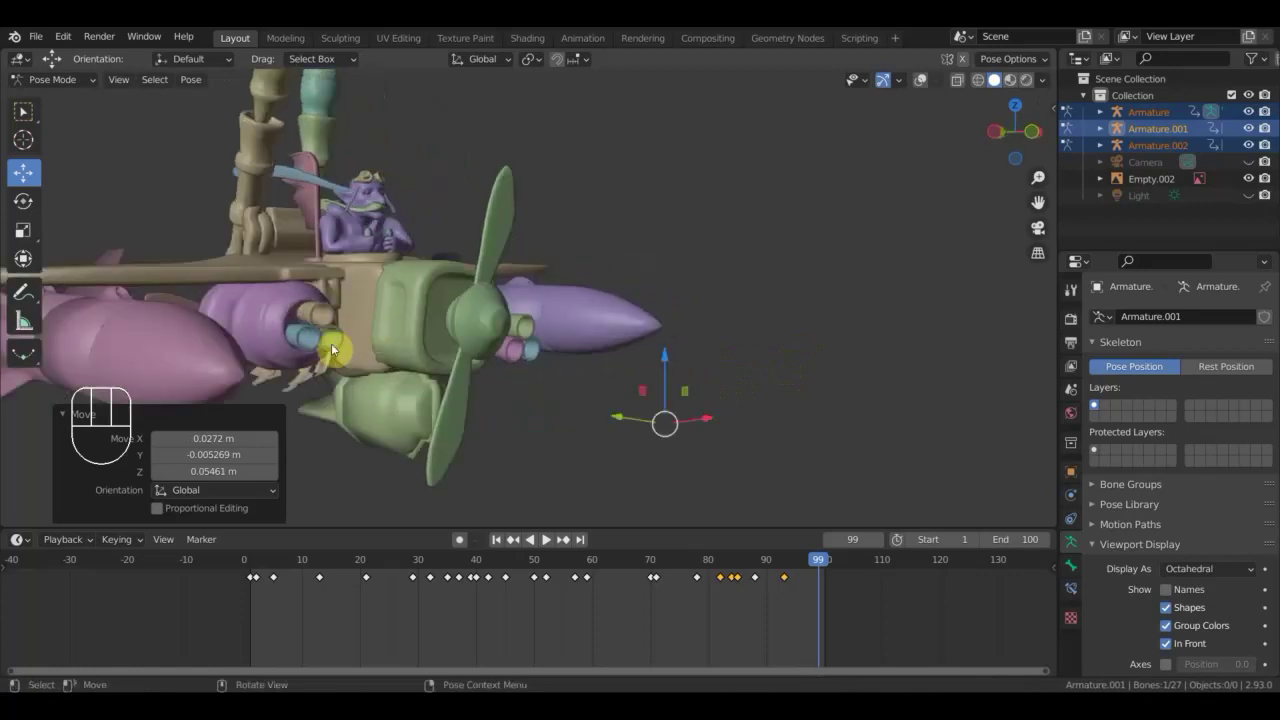
pyautogui.moveTo(391, 358); pyautogui.dragTo(329, 355)
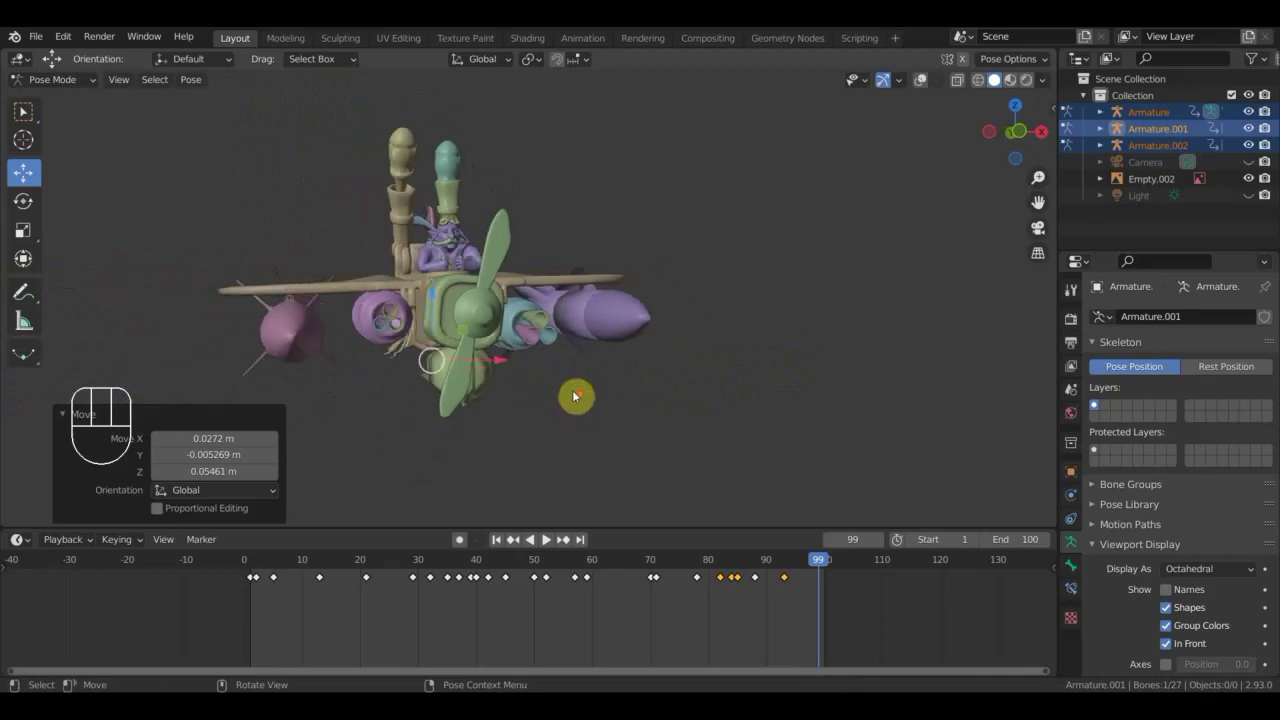
pyautogui.press('a')
pyautogui.press('i')
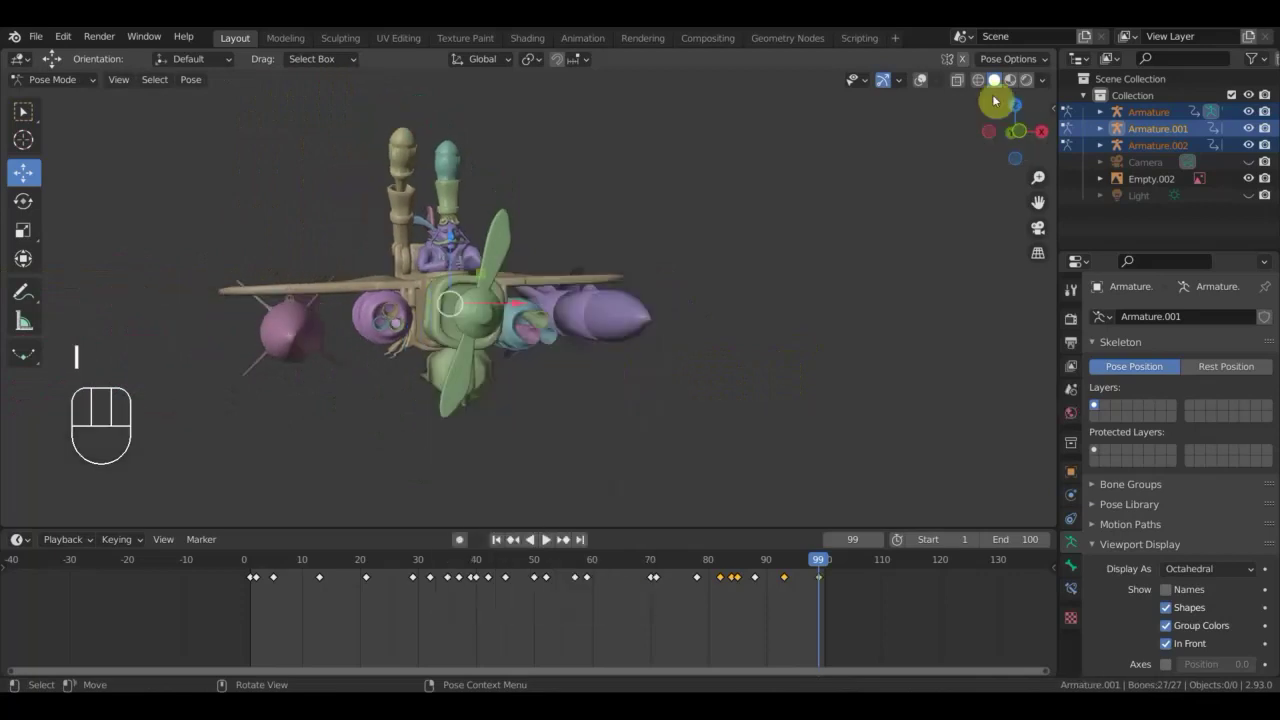
# Toggle the reference overlay and move to frame 95, orbiting to compare.
pyautogui.click(926, 86)
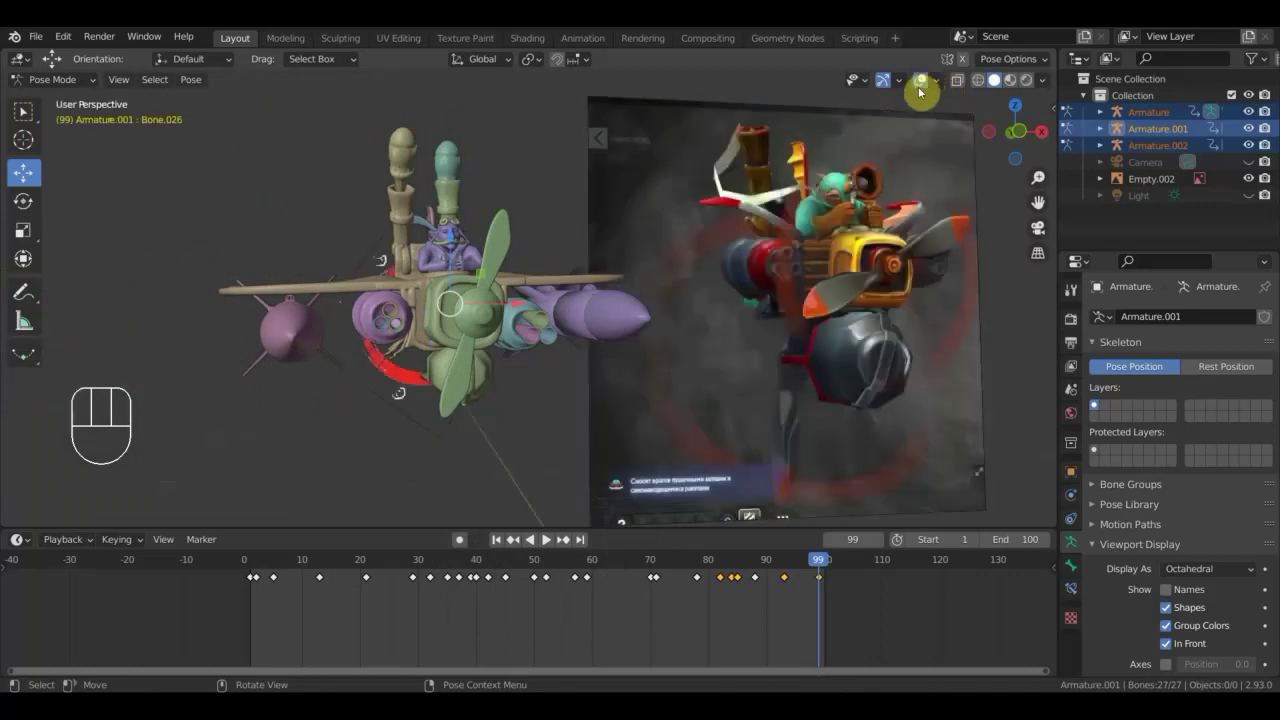
pyautogui.click(930, 83)
pyautogui.moveTo(821, 564); pyautogui.dragTo(799, 573)
pyautogui.click(929, 81)
pyautogui.middleClick(517, 419)
pyautogui.middleClick(537, 426)
pyautogui.moveTo(533, 343); pyautogui.dragTo(925, 90)
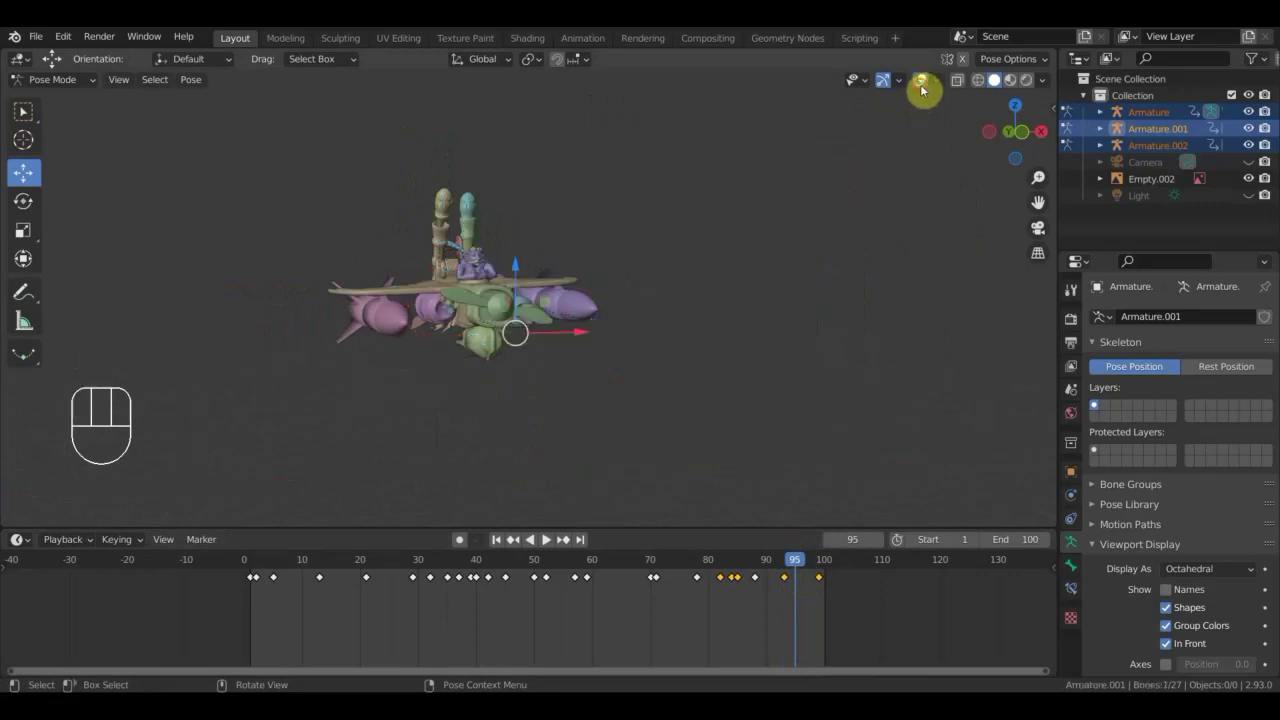
# Nudge a bone into position and keyframe the whole rig at frame 95.
pyautogui.click(921, 83)
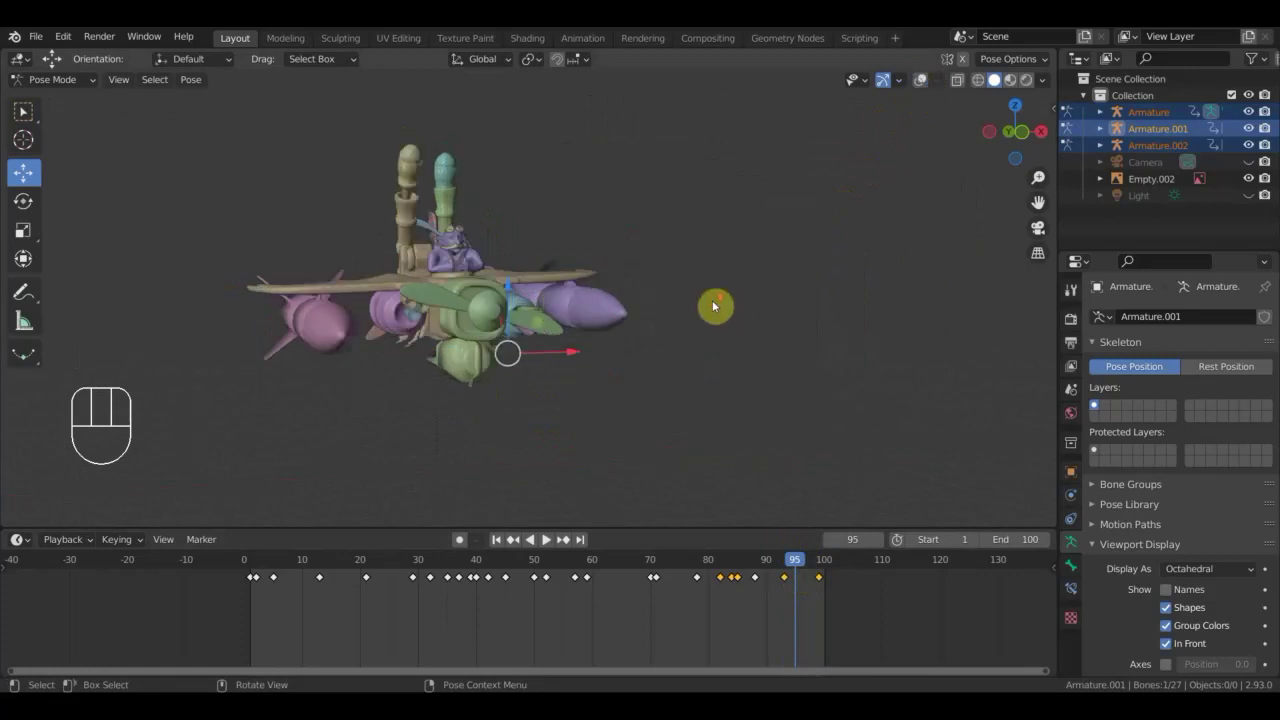
pyautogui.moveTo(744, 299); pyautogui.dragTo(752, 286)
pyautogui.press('g')
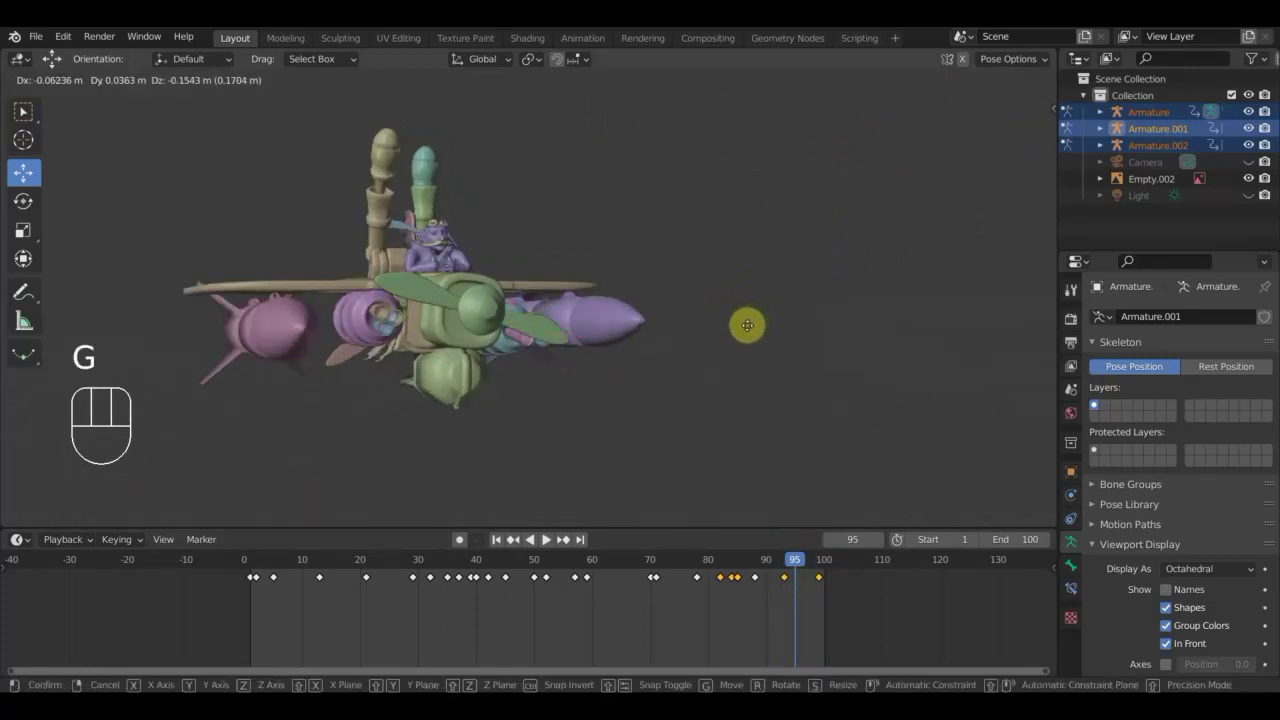
pyautogui.click(751, 330)
pyautogui.moveTo(748, 331); pyautogui.dragTo(709, 334)
pyautogui.press('g')
pyautogui.click(711, 332)
pyautogui.press('a')
pyautogui.press('i')
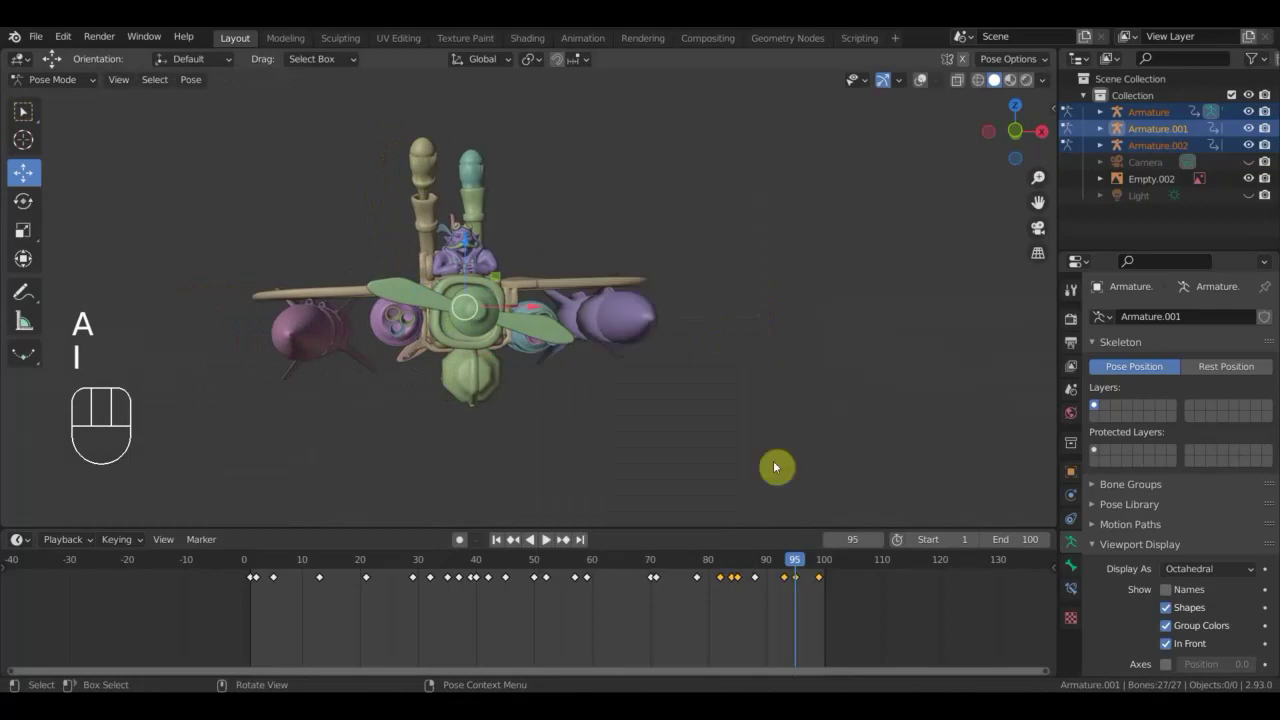
# At frame 65 with the reference shown, rotate the rig to match and keyframe all bones.
pyautogui.moveTo(801, 571); pyautogui.dragTo(626, 605)
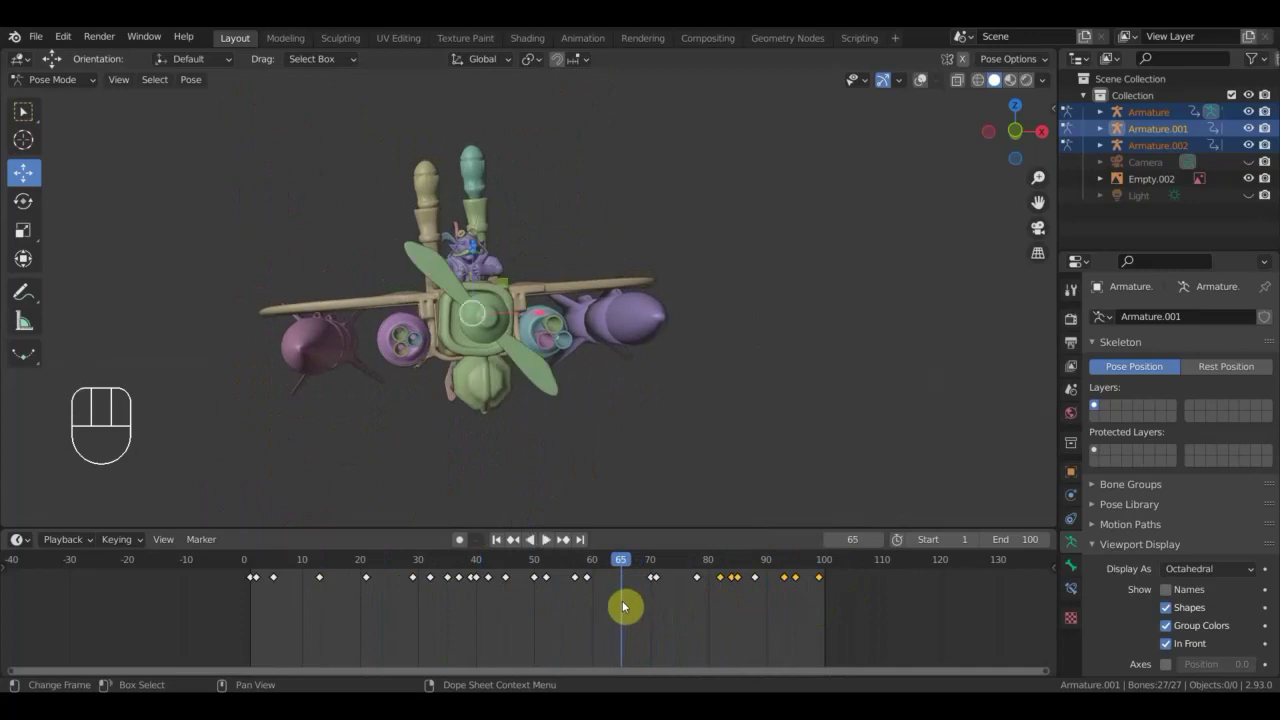
pyautogui.click(925, 84)
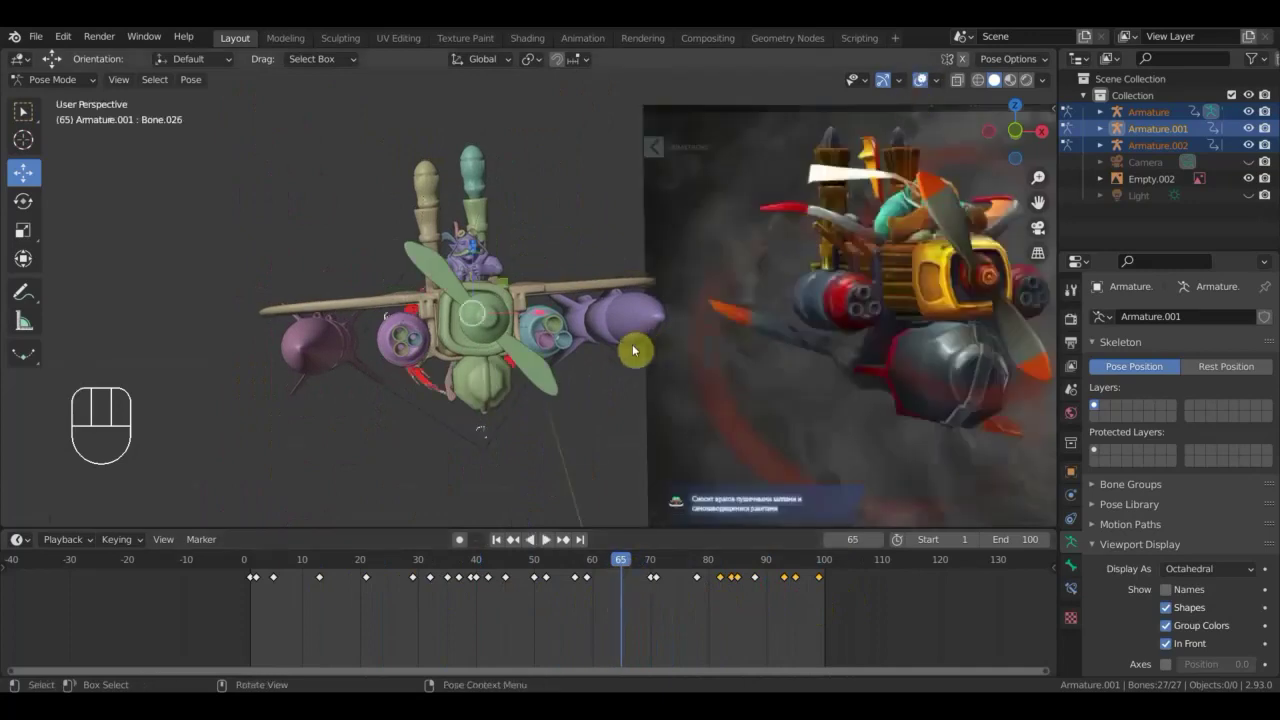
pyautogui.press('a')
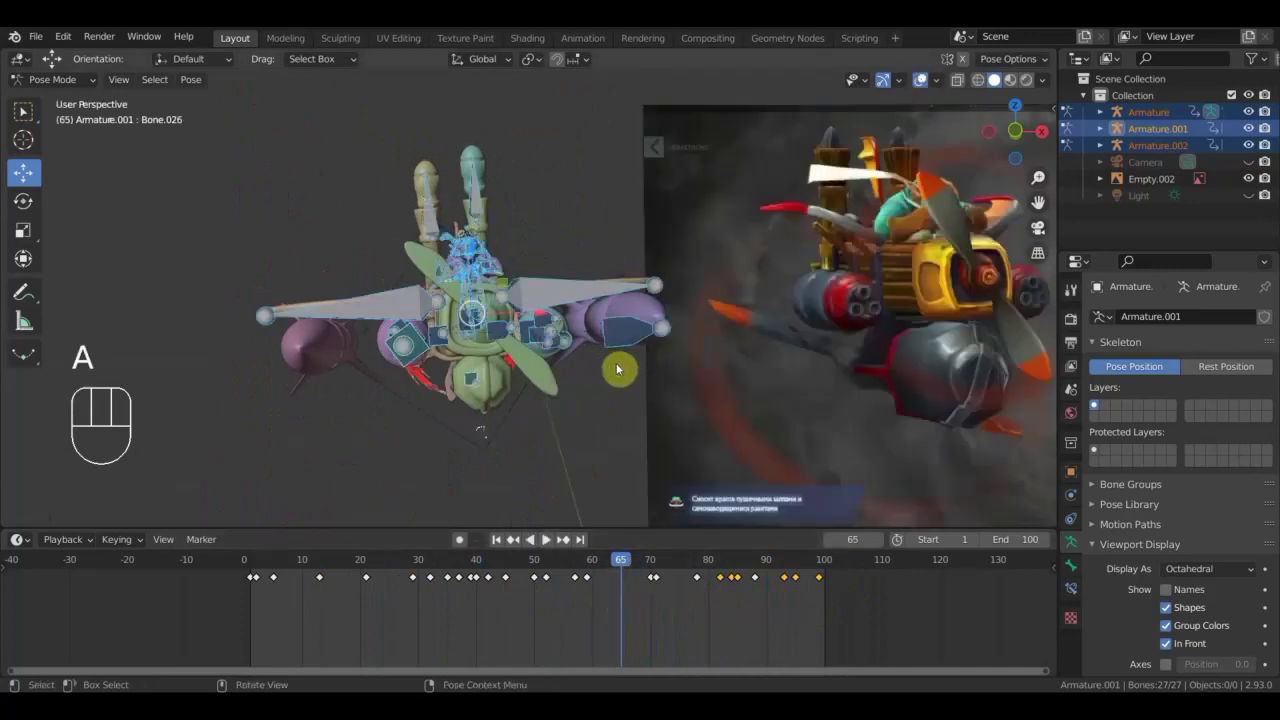
pyautogui.press('r')
pyautogui.click(613, 383)
pyautogui.moveTo(616, 384); pyautogui.dragTo(795, 403)
pyautogui.press('r')
pyautogui.click(787, 432)
pyautogui.press('a')
pyautogui.press('i')
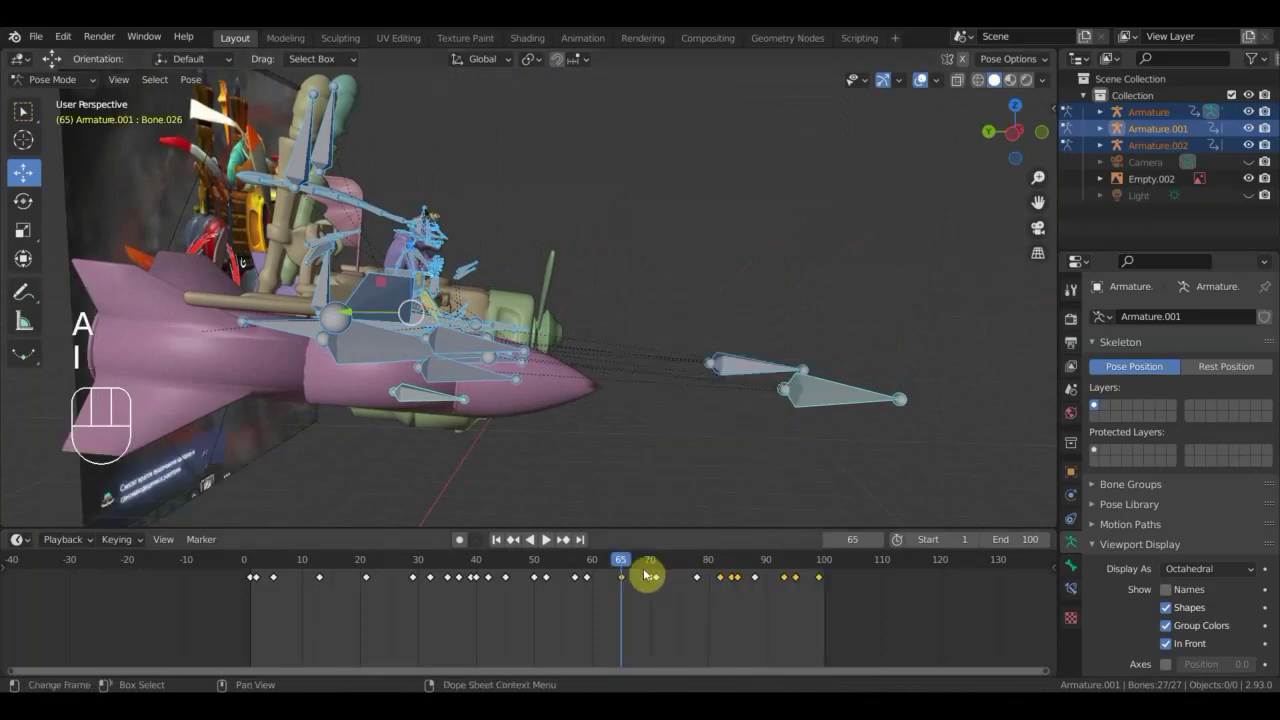
# At frame 67, rotate the bones toward the reference and keyframe the whole rig.
pyautogui.click(637, 570)
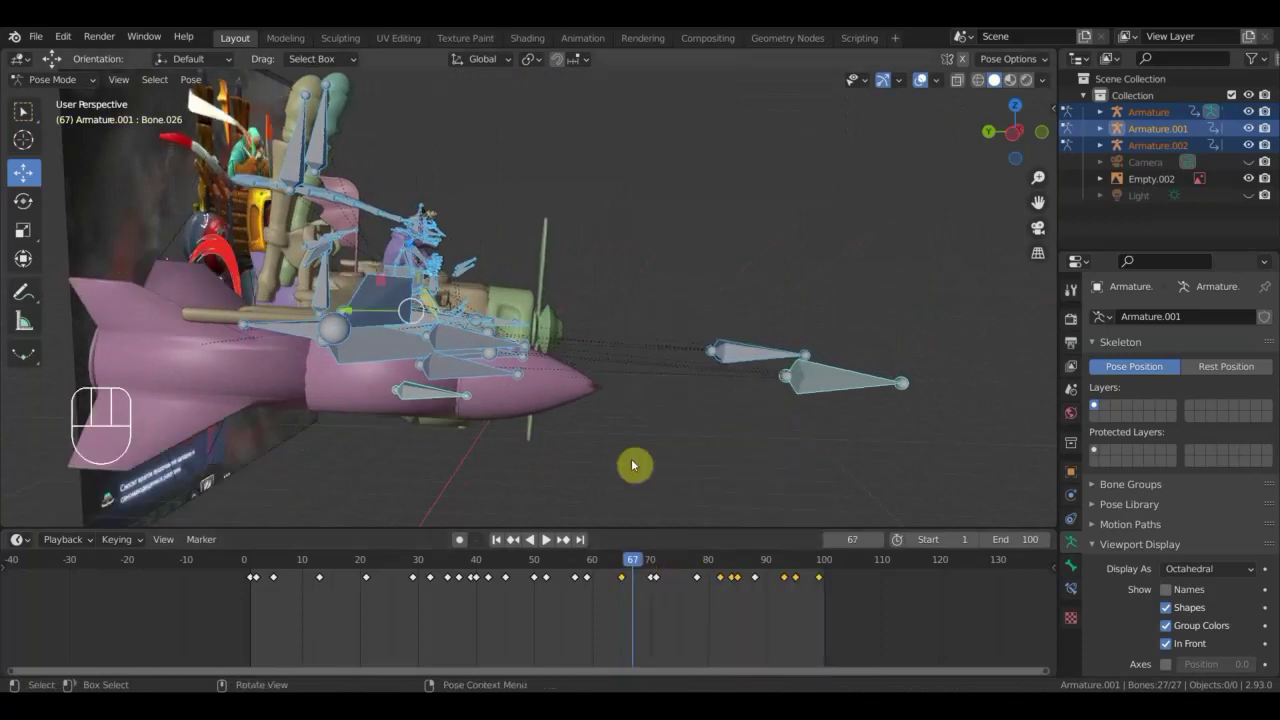
pyautogui.press('r')
pyautogui.click(686, 418)
pyautogui.moveTo(720, 405); pyautogui.dragTo(522, 405)
pyautogui.press('r')
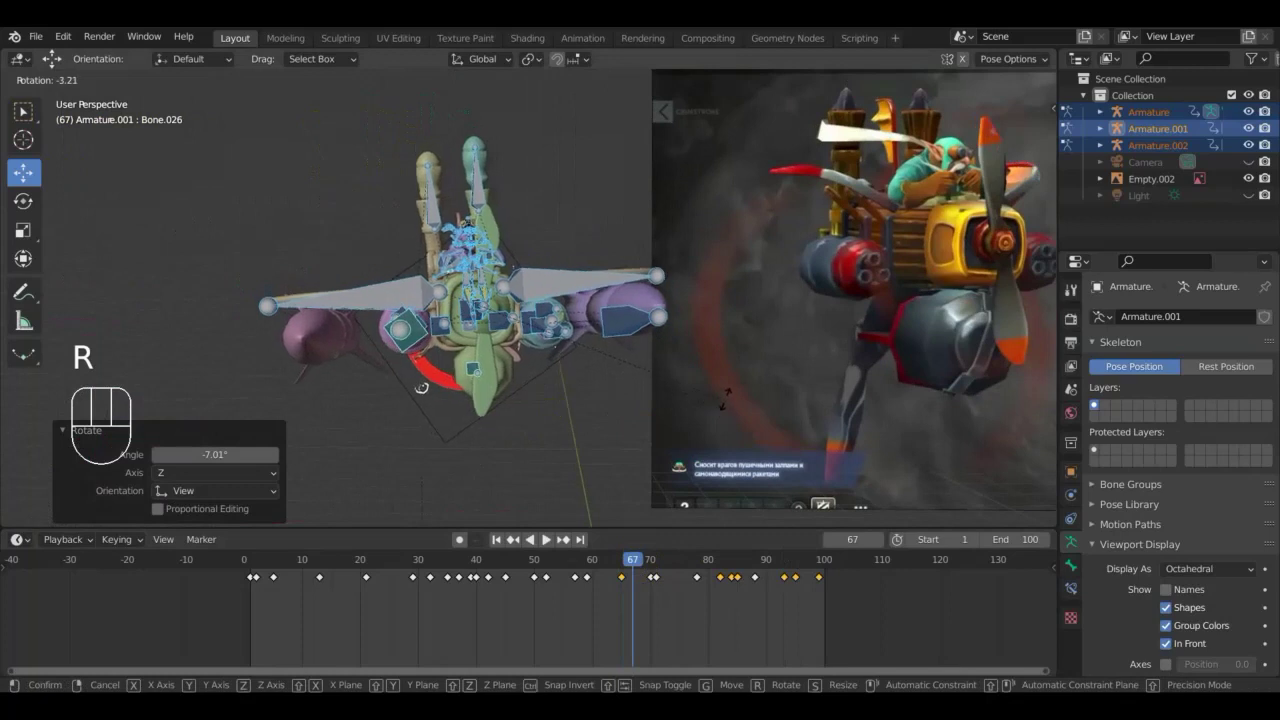
pyautogui.click(729, 398)
pyautogui.press('a')
pyautogui.press('i')
# Orbit around the aircraft and play the animation back.
pyautogui.moveTo(631, 569); pyautogui.dragTo(586, 529)
pyautogui.moveTo(507, 474); pyautogui.dragTo(655, 461)
pyautogui.middleClick(612, 468)
pyautogui.moveTo(567, 492); pyautogui.dragTo(528, 496)
pyautogui.moveTo(362, 365); pyautogui.dragTo(408, 371)
pyautogui.moveTo(461, 301); pyautogui.dragTo(490, 362)
pyautogui.moveTo(478, 346); pyautogui.dragTo(492, 493)
pyautogui.click(547, 570)
# Orbit and zoom around the aircraft to inspect the pose against the reference.
pyautogui.moveTo(535, 568); pyautogui.dragTo(427, 544)
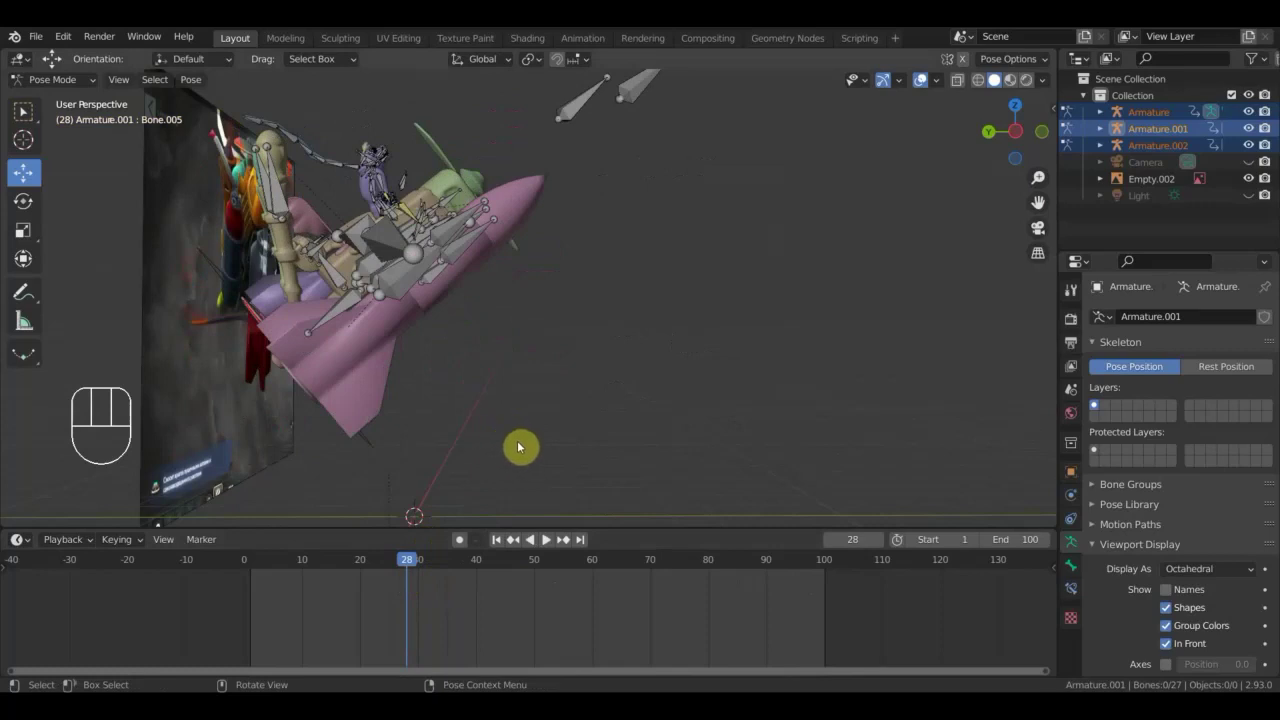
pyautogui.press('r')
pyautogui.moveTo(603, 379); pyautogui.dragTo(598, 427)
pyautogui.moveTo(583, 434); pyautogui.dragTo(643, 459)
pyautogui.moveTo(439, 352); pyautogui.dragTo(723, 413)
pyautogui.moveTo(684, 404); pyautogui.dragTo(460, 556)
pyautogui.moveTo(418, 564); pyautogui.dragTo(516, 502)
# Rotate a pilot bone, keyframe all bones, then scrub and play back.
pyautogui.press('r')
pyautogui.click(717, 180)
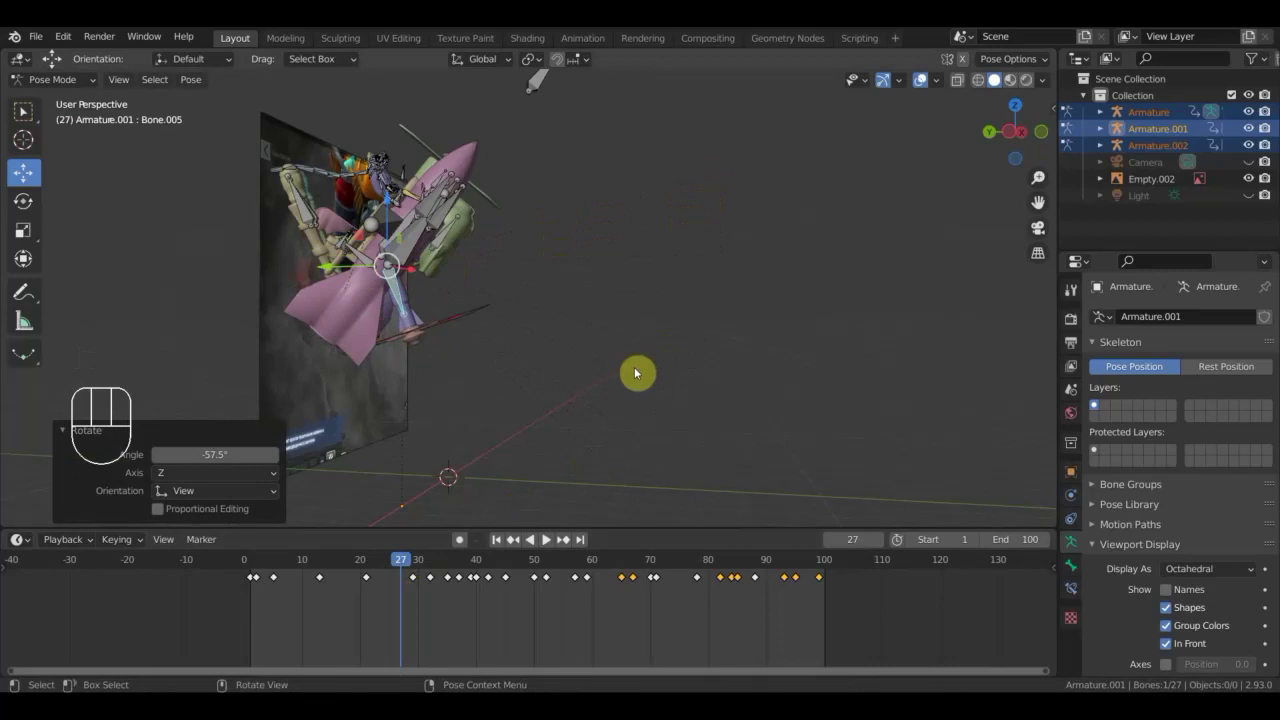
pyautogui.press('a')
pyautogui.press('i')
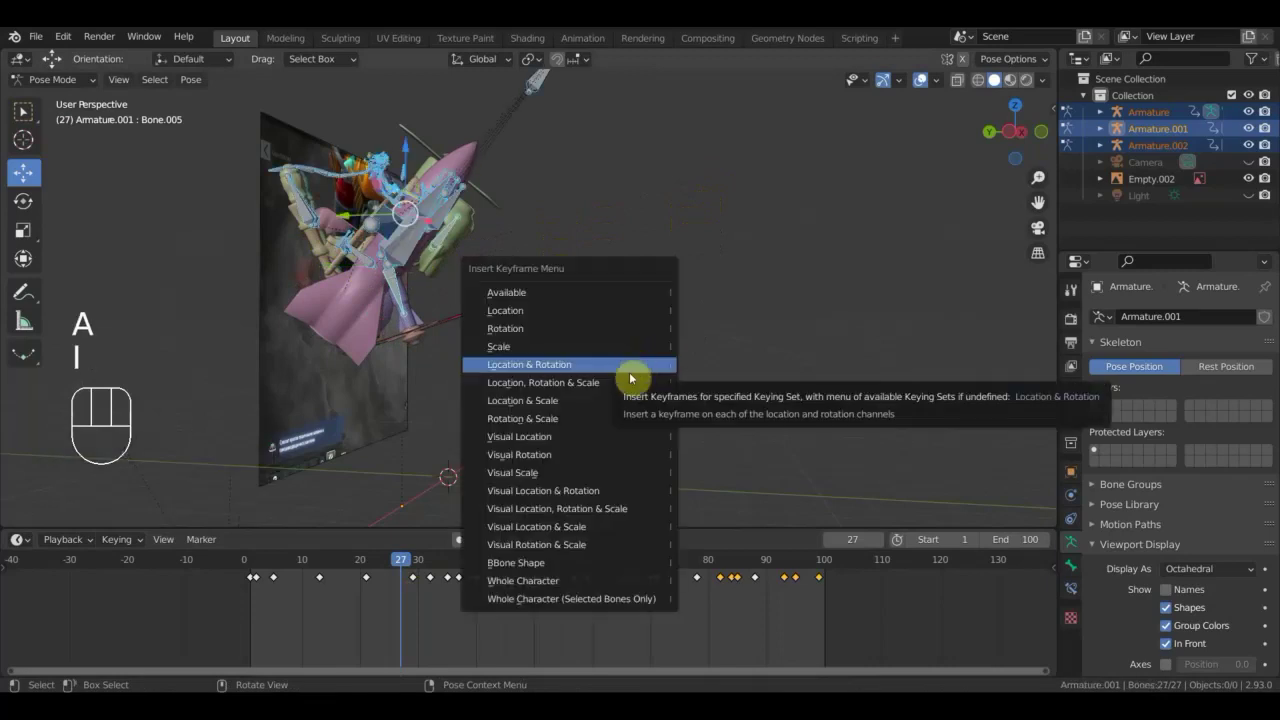
pyautogui.moveTo(397, 569); pyautogui.dragTo(433, 607)
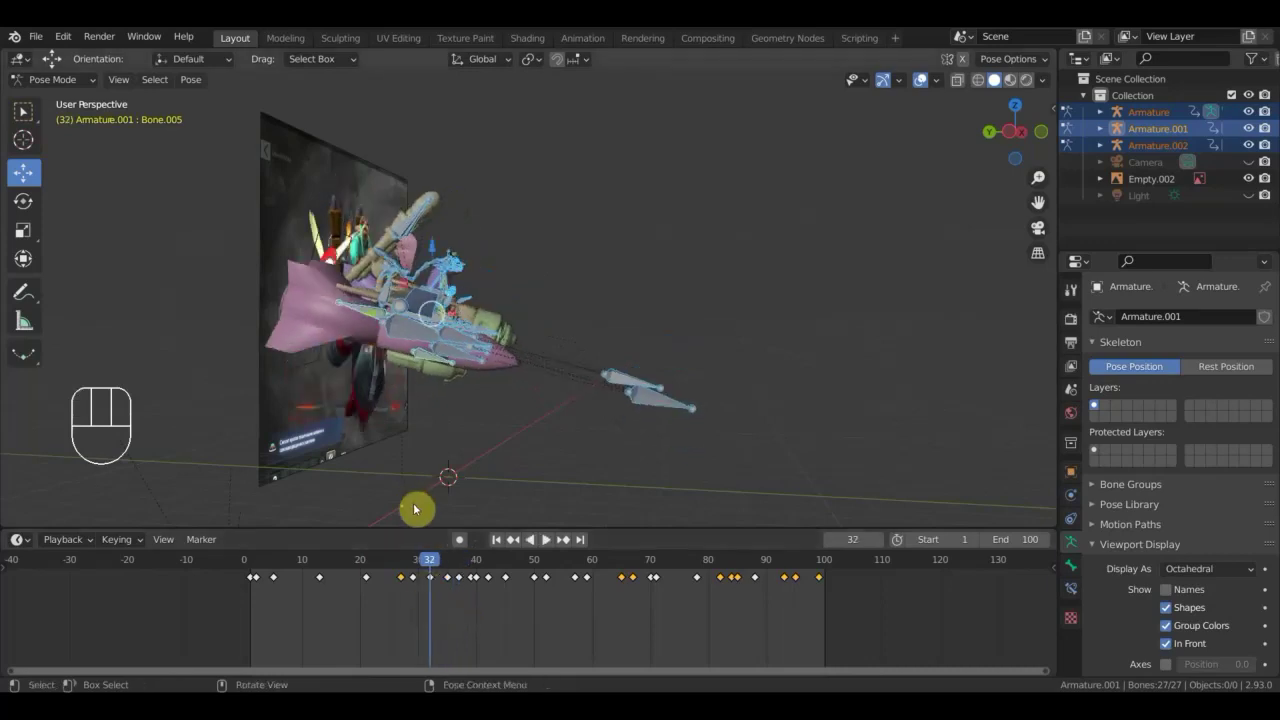
pyautogui.moveTo(458, 461); pyautogui.dragTo(460, 461)
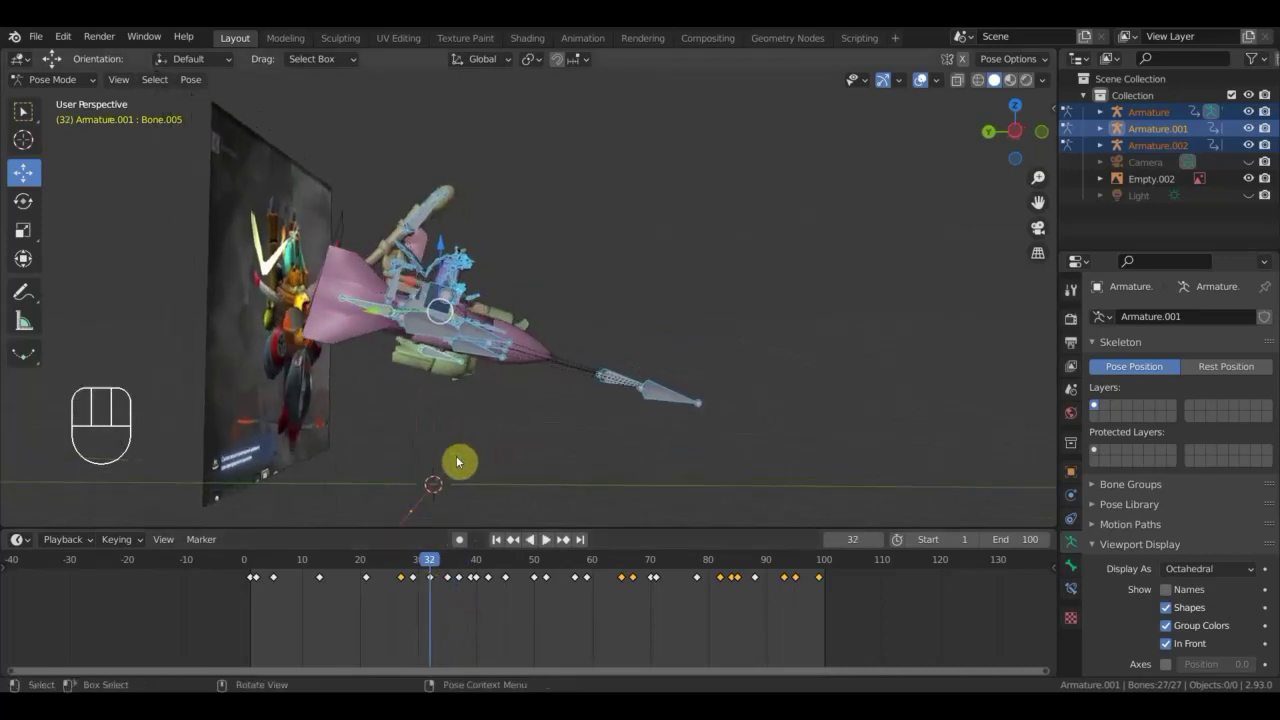
pyautogui.click(425, 570)
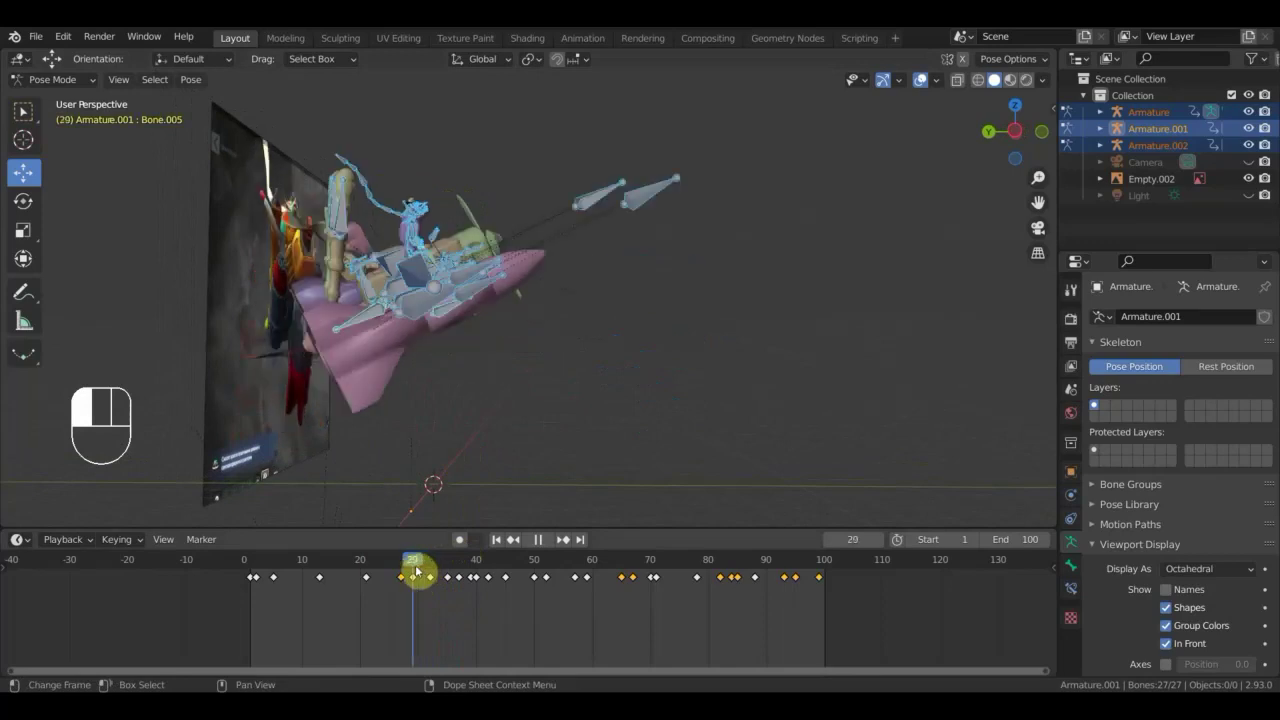
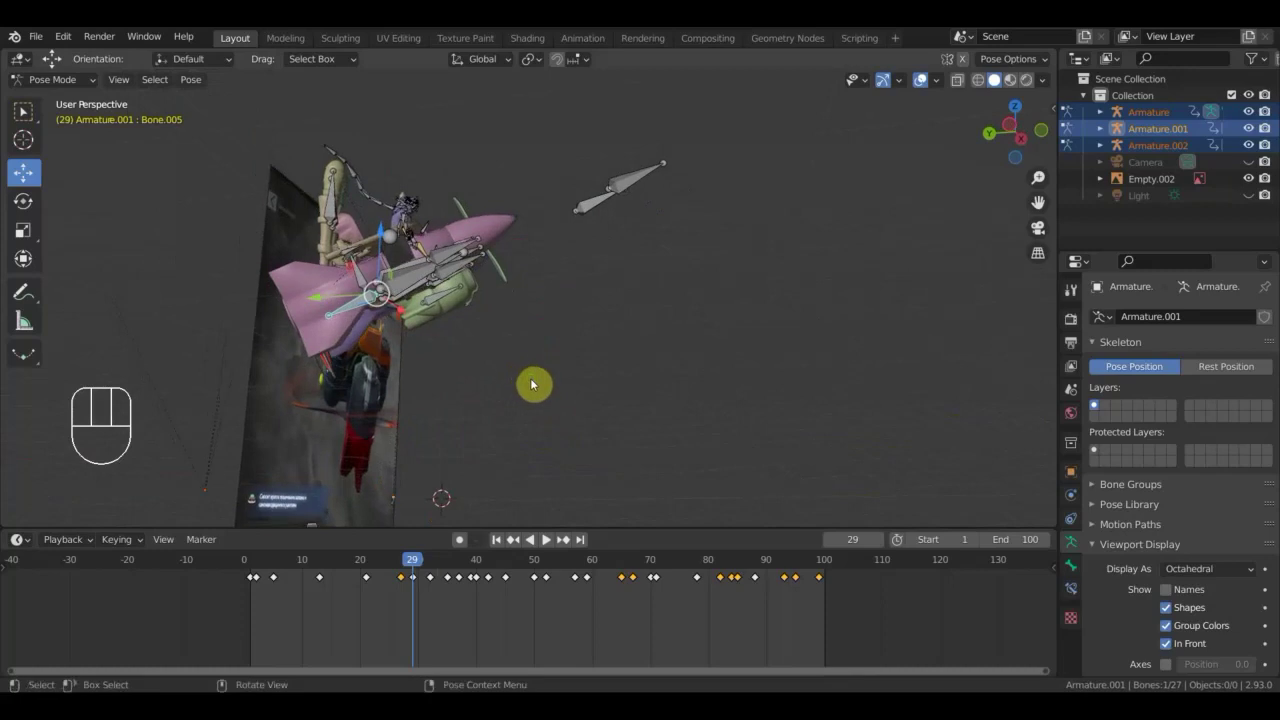
# Rotate the selected bone again and keyframe the rig at frame 29.
pyautogui.press('r')
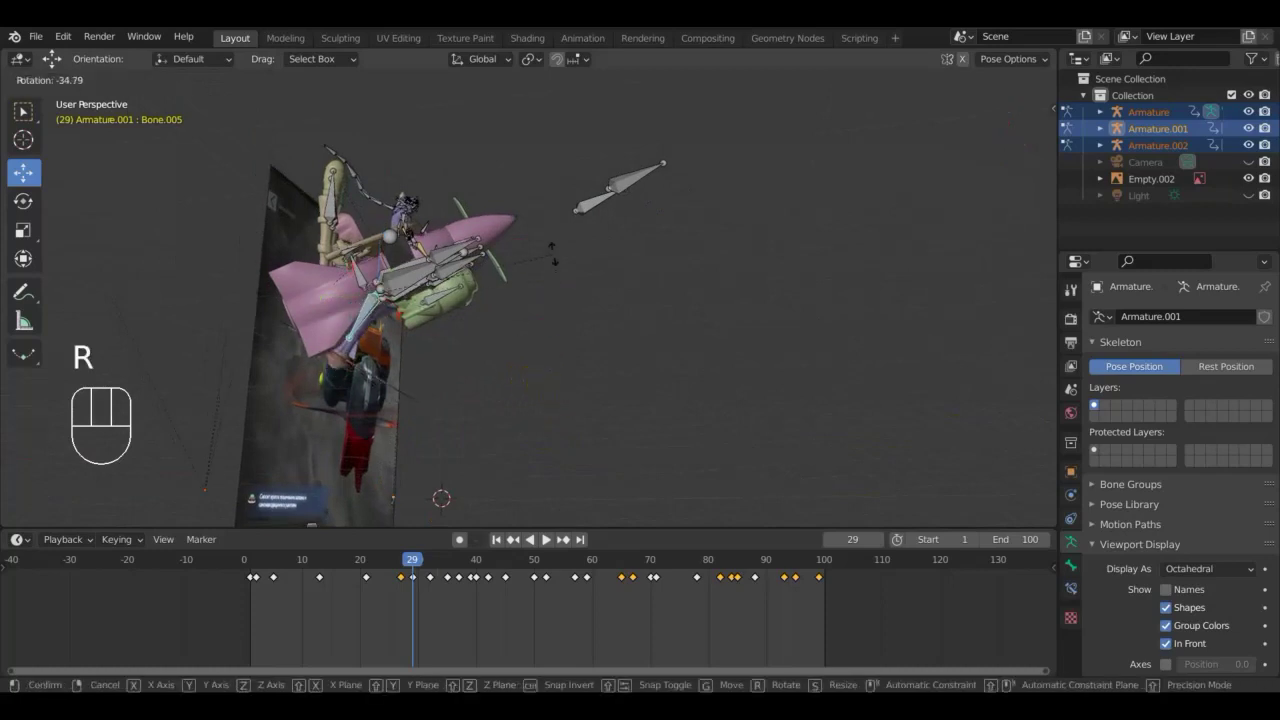
pyautogui.click(557, 259)
pyautogui.press('a')
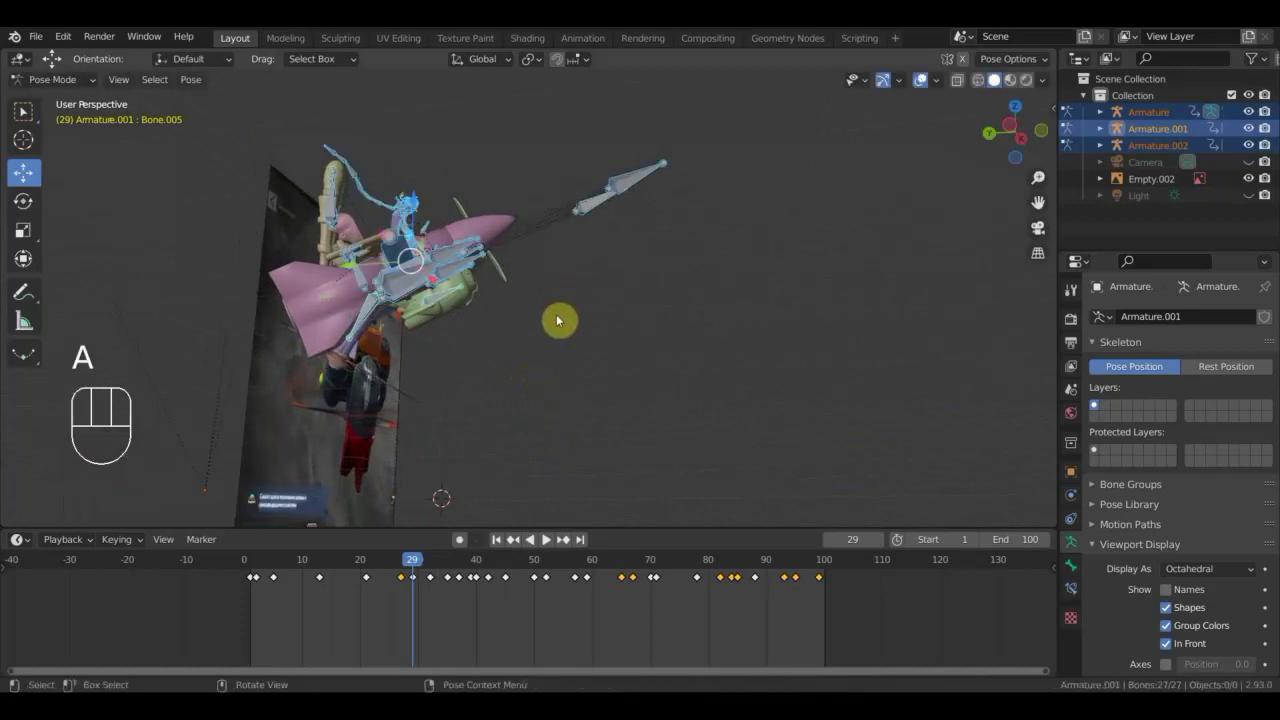
pyautogui.press('i')
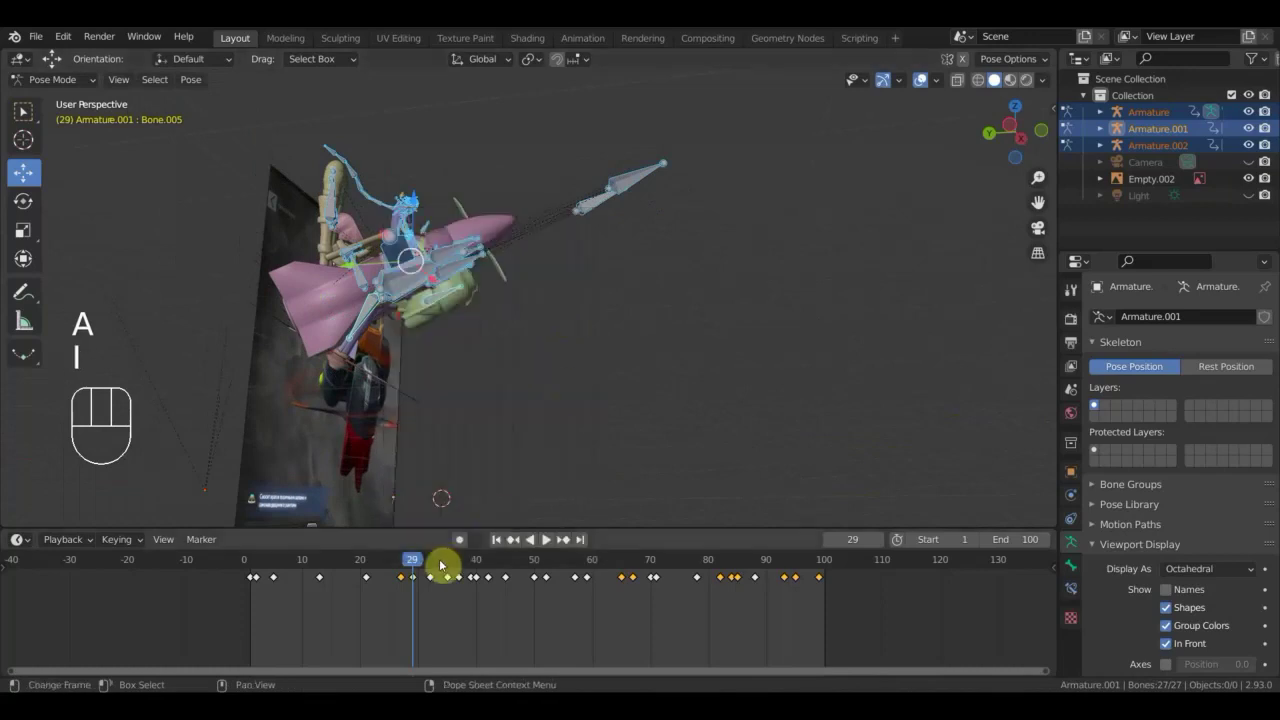
# Rotate Bone.005 toward the reference at frame 32 and keyframe the pose.
pyautogui.click(434, 567)
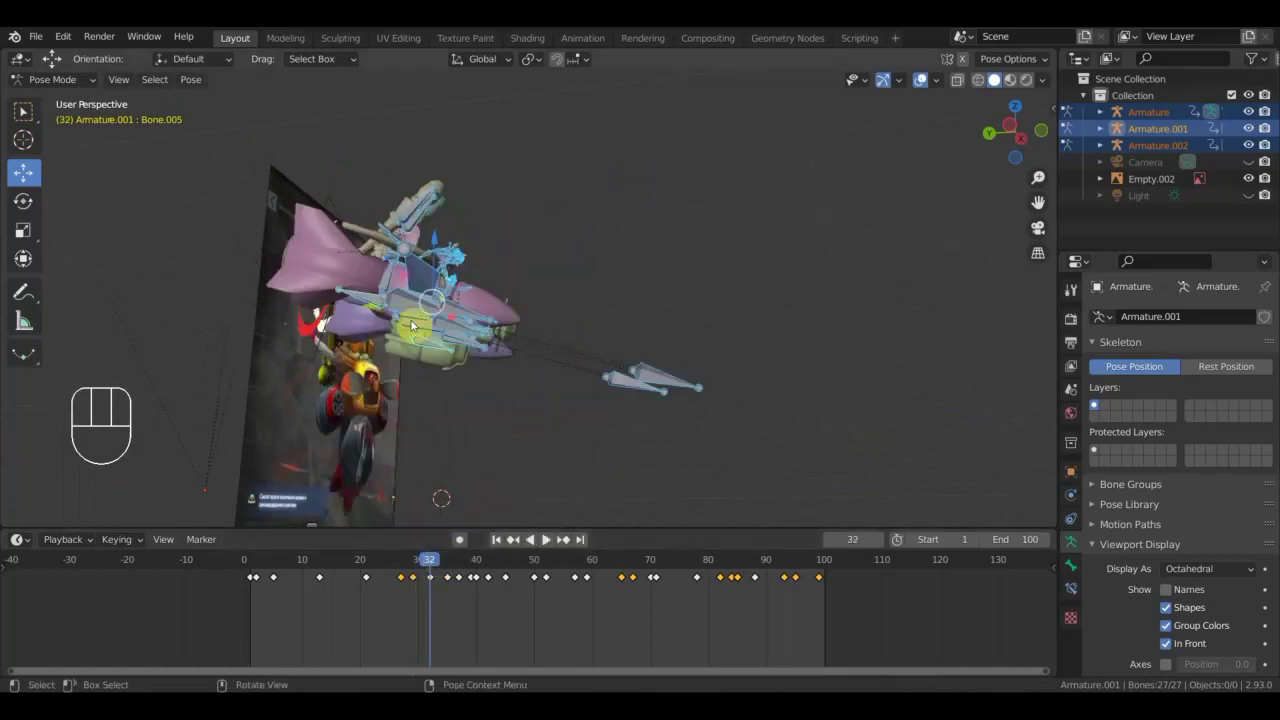
pyautogui.moveTo(363, 304); pyautogui.dragTo(672, 470)
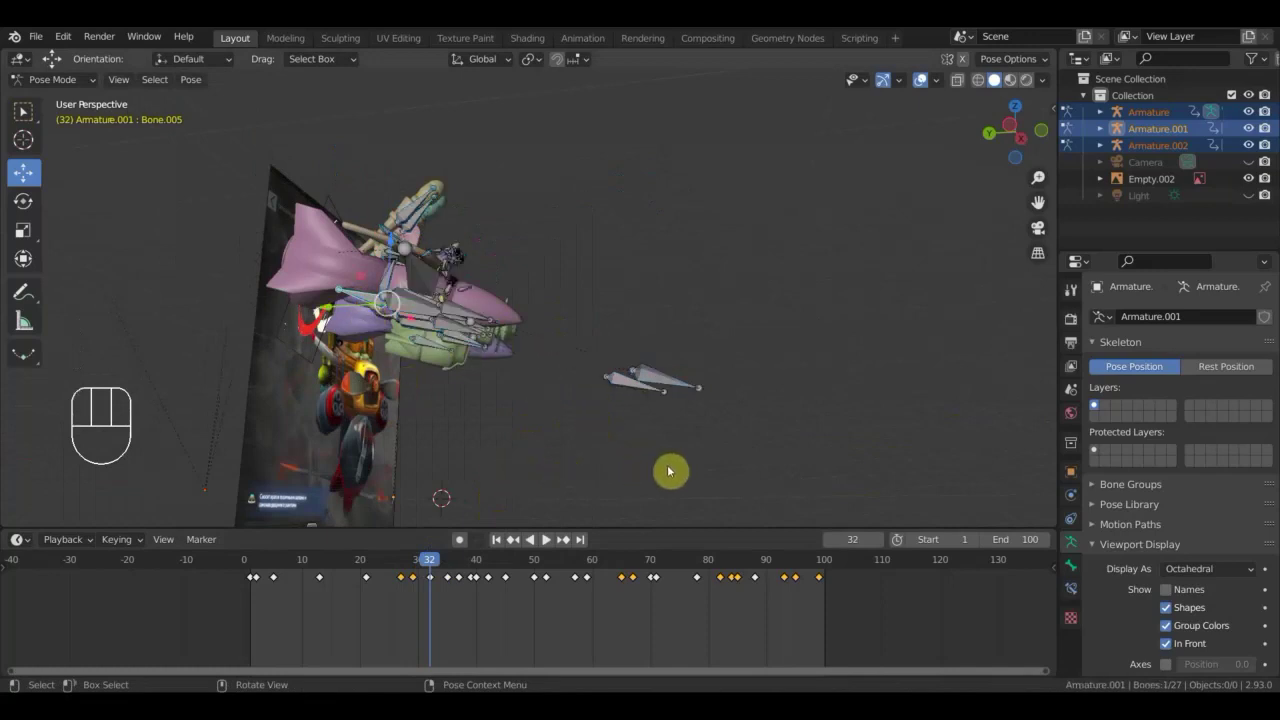
pyautogui.press('r')
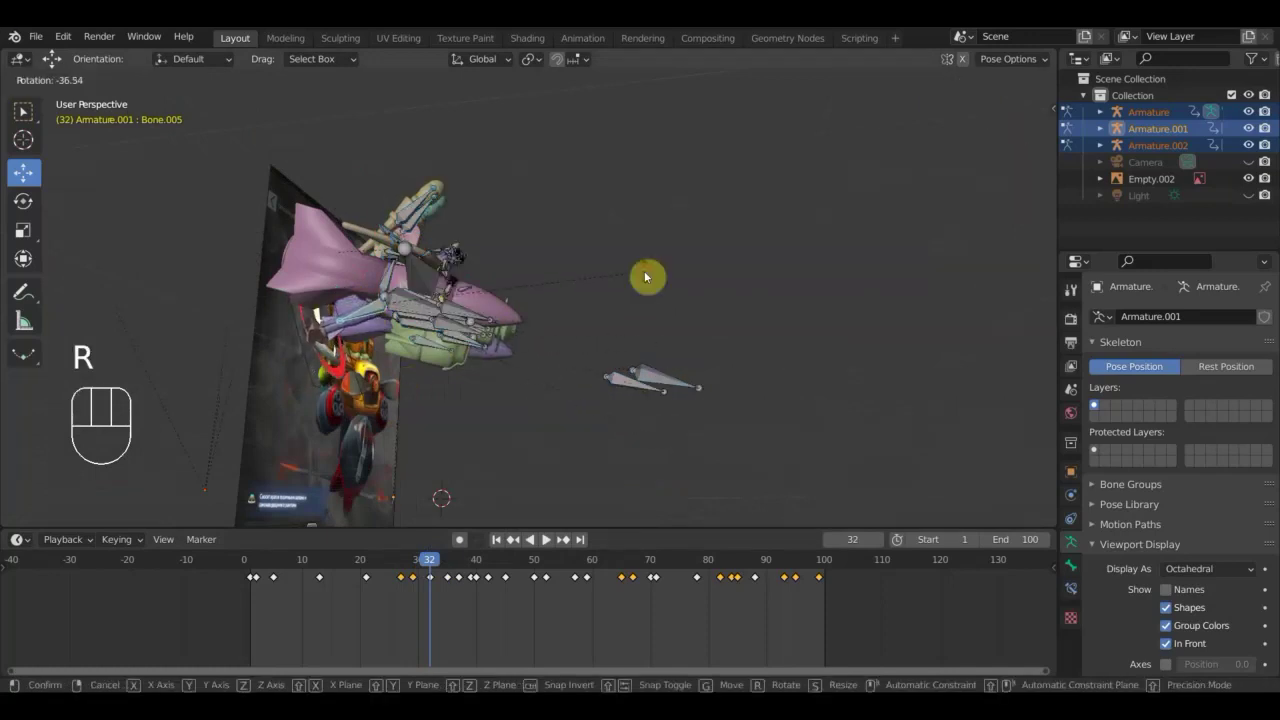
pyautogui.moveTo(659, 324); pyautogui.dragTo(679, 329)
pyautogui.press('a')
pyautogui.press('i')
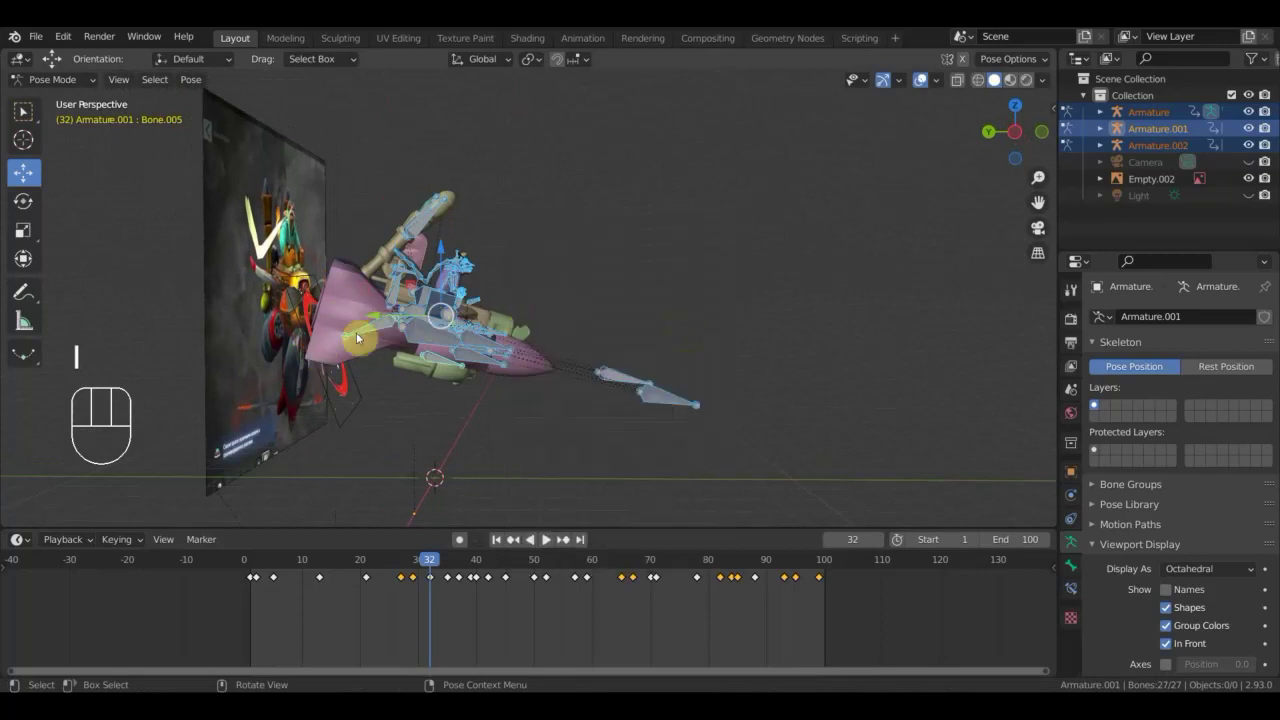
pyautogui.moveTo(433, 561); pyautogui.dragTo(755, 177)
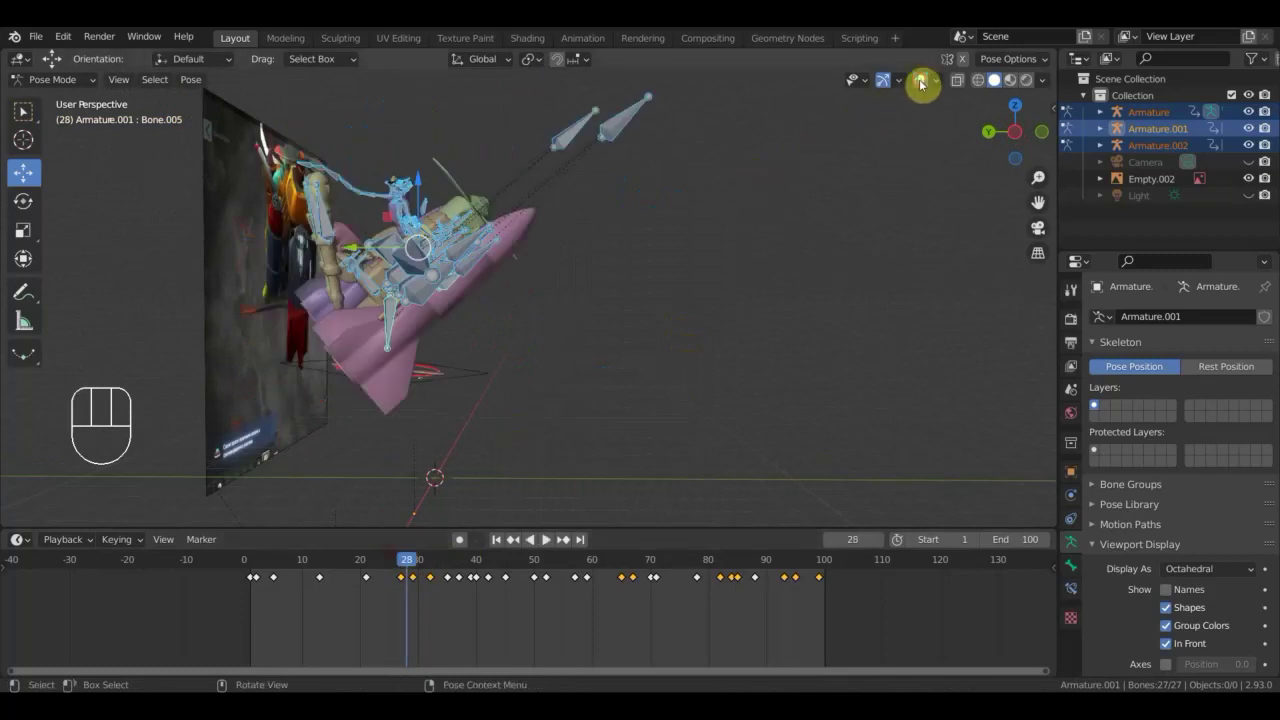
# Play the animation with overlays hidden, orbiting the aircraft, and stop at frame 96.
pyautogui.moveTo(712, 314); pyautogui.dragTo(640, 318)
pyautogui.press('space')
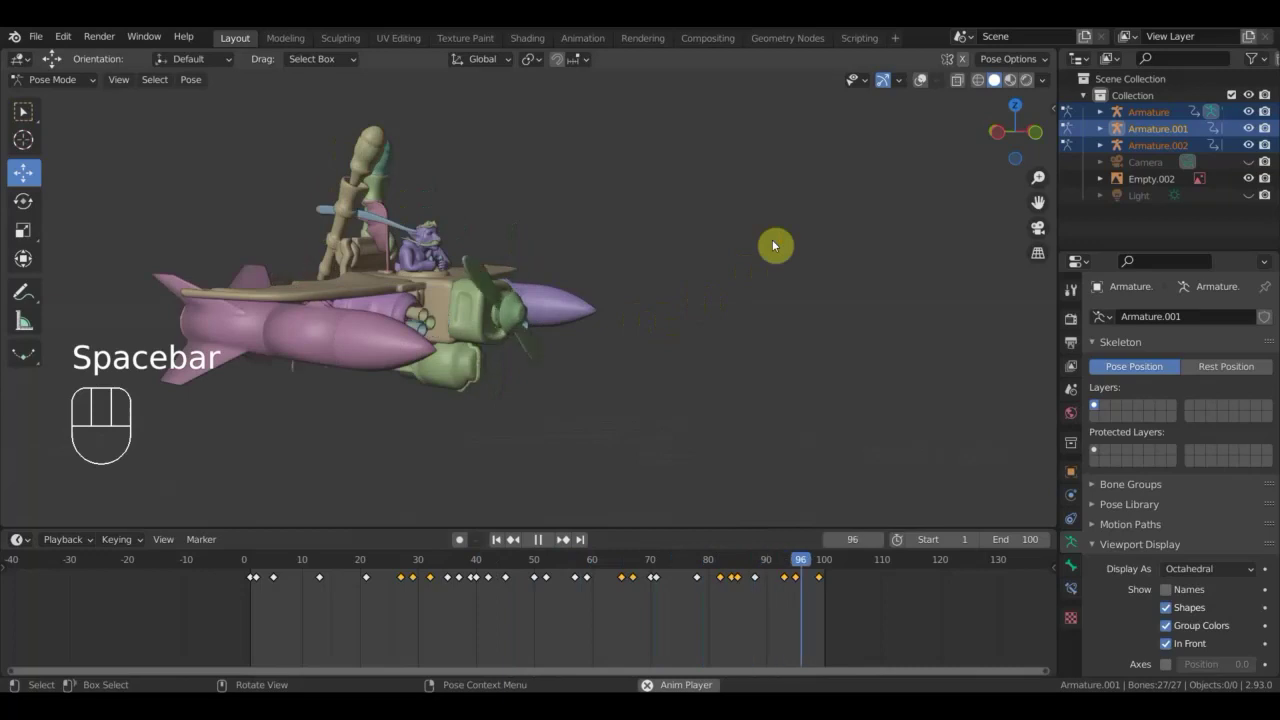
pyautogui.moveTo(724, 268); pyautogui.dragTo(779, 234)
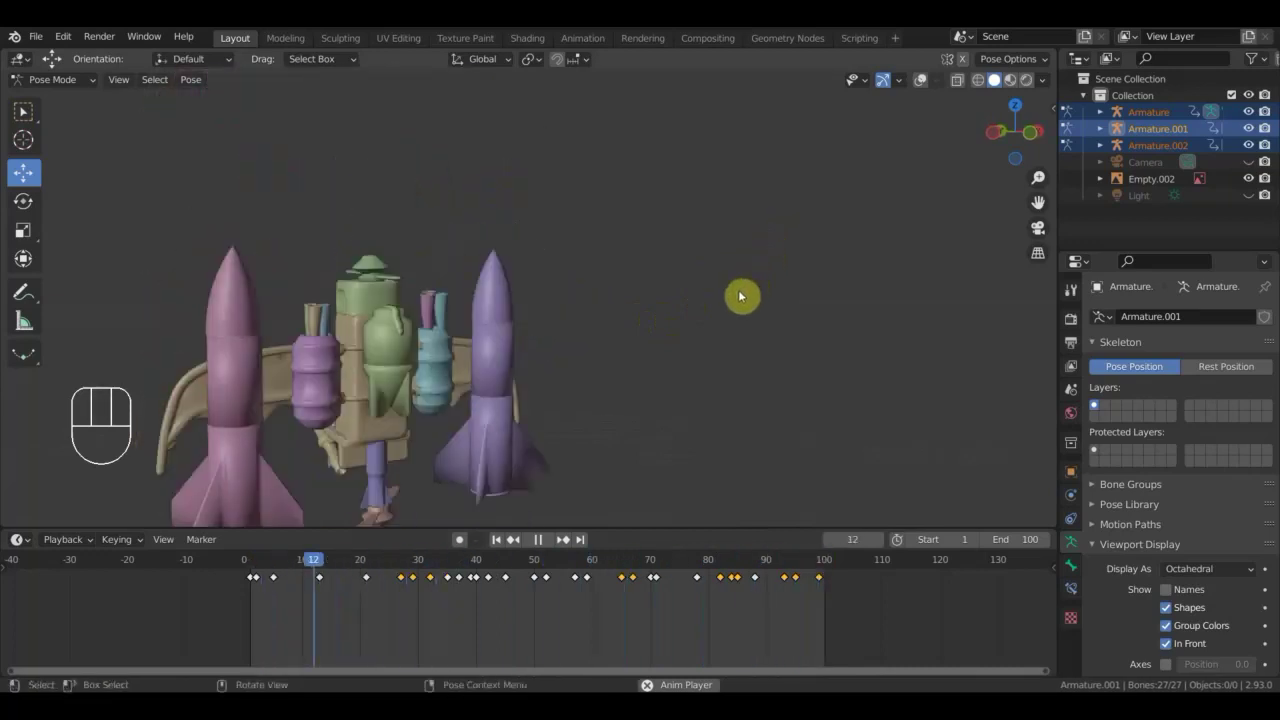
pyautogui.press('space')
pyautogui.press('space')
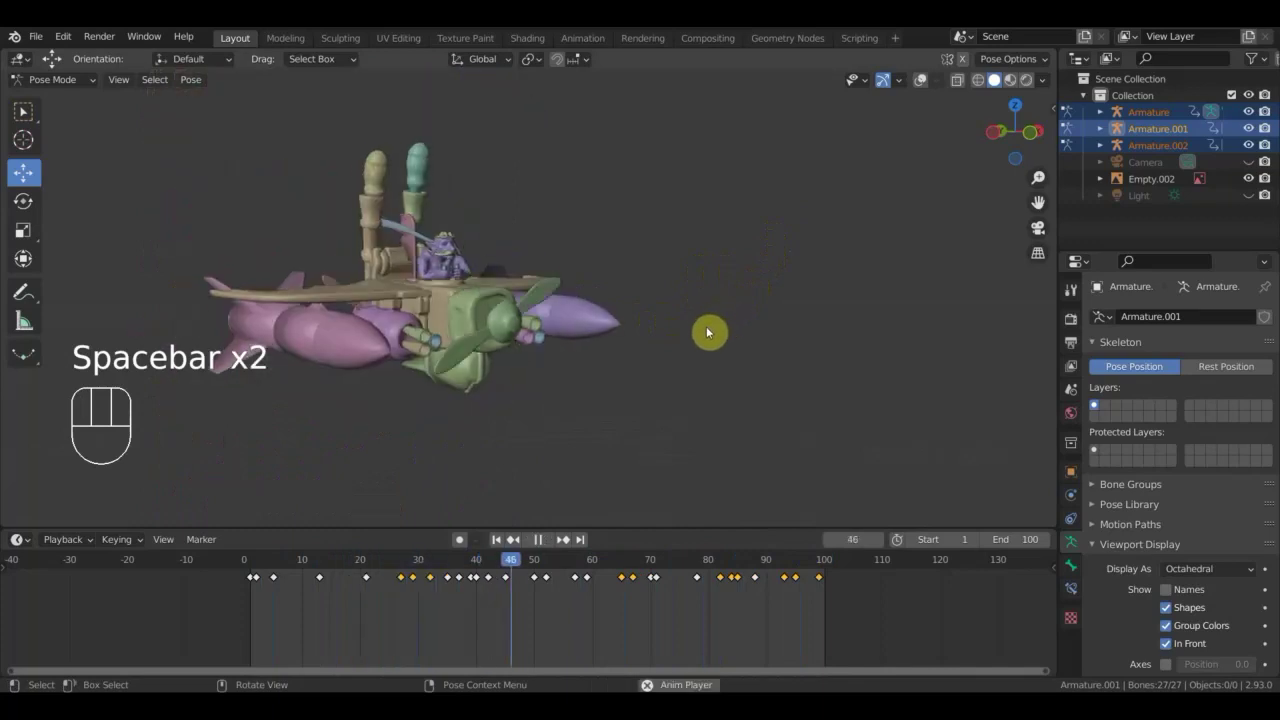
pyautogui.moveTo(721, 335); pyautogui.dragTo(792, 345)
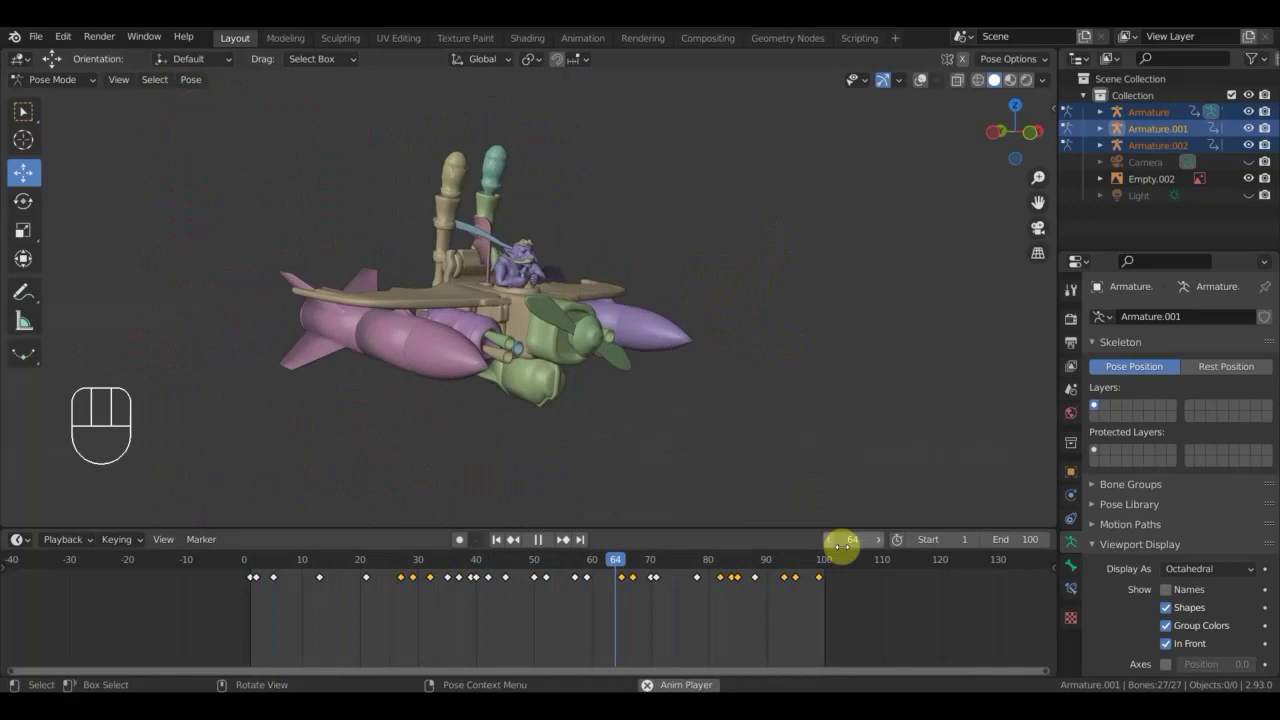
pyautogui.press('space')
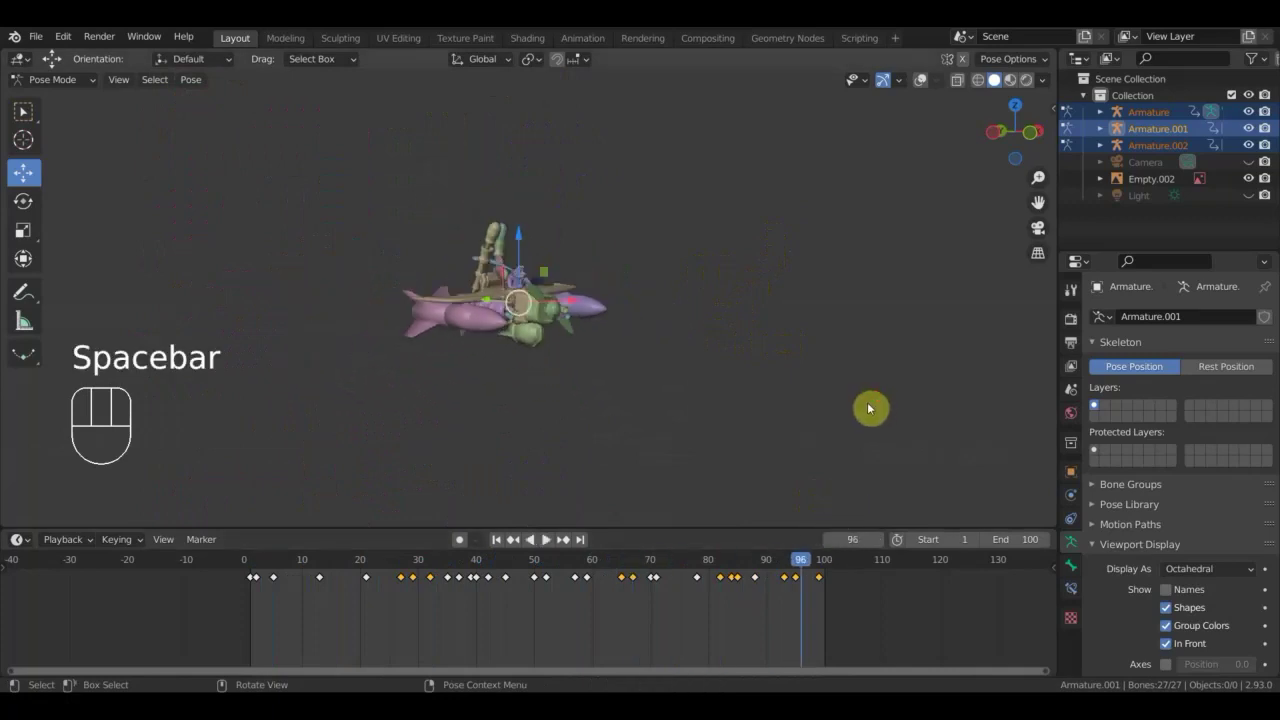
# Re-enable overlays and bring the reference video image Empty.002 into view.
pyautogui.click(923, 85)
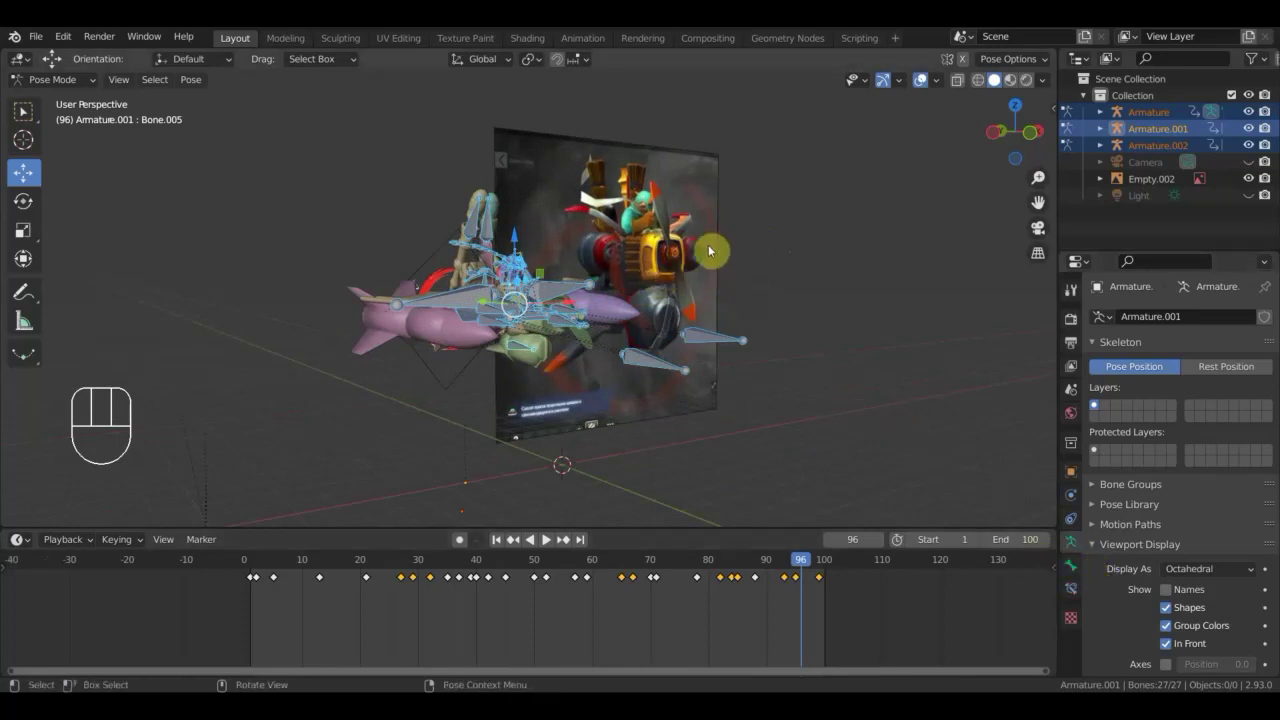
pyautogui.moveTo(69, 88); pyautogui.dragTo(220, 131)
# Select the reference image and set its Image Frames to 200.
pyautogui.click(705, 199)
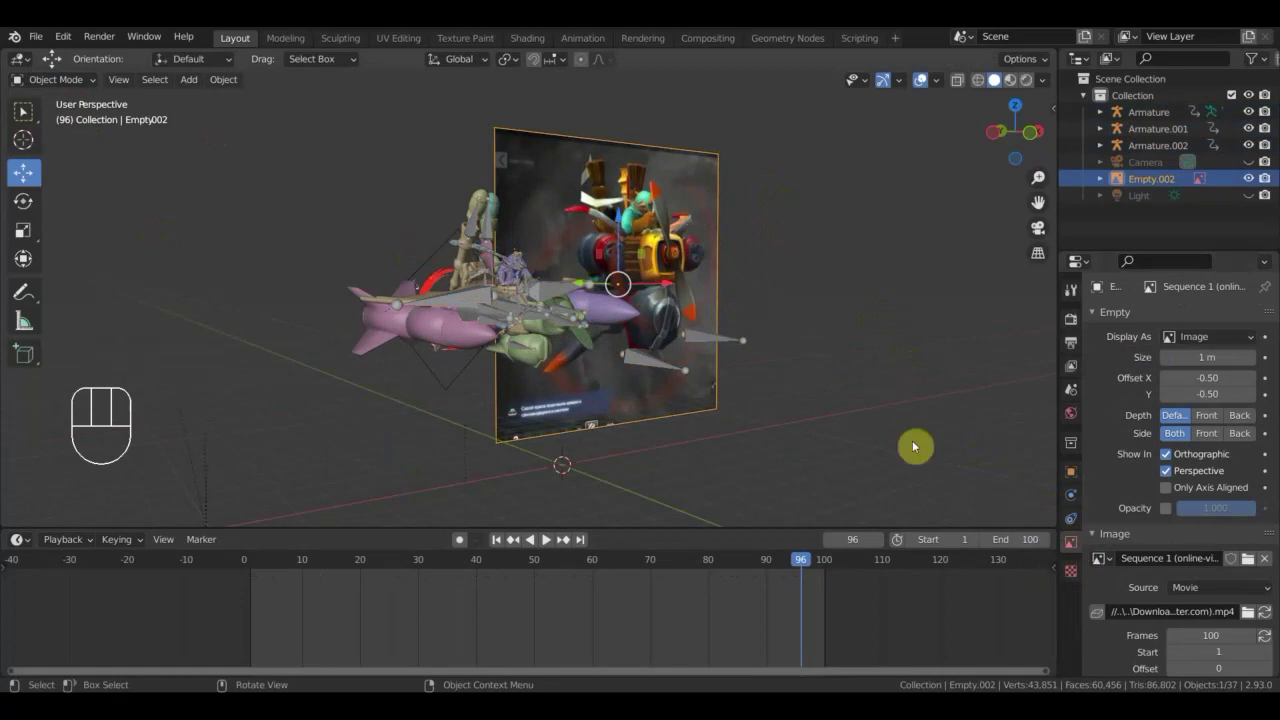
pyautogui.click(695, 234)
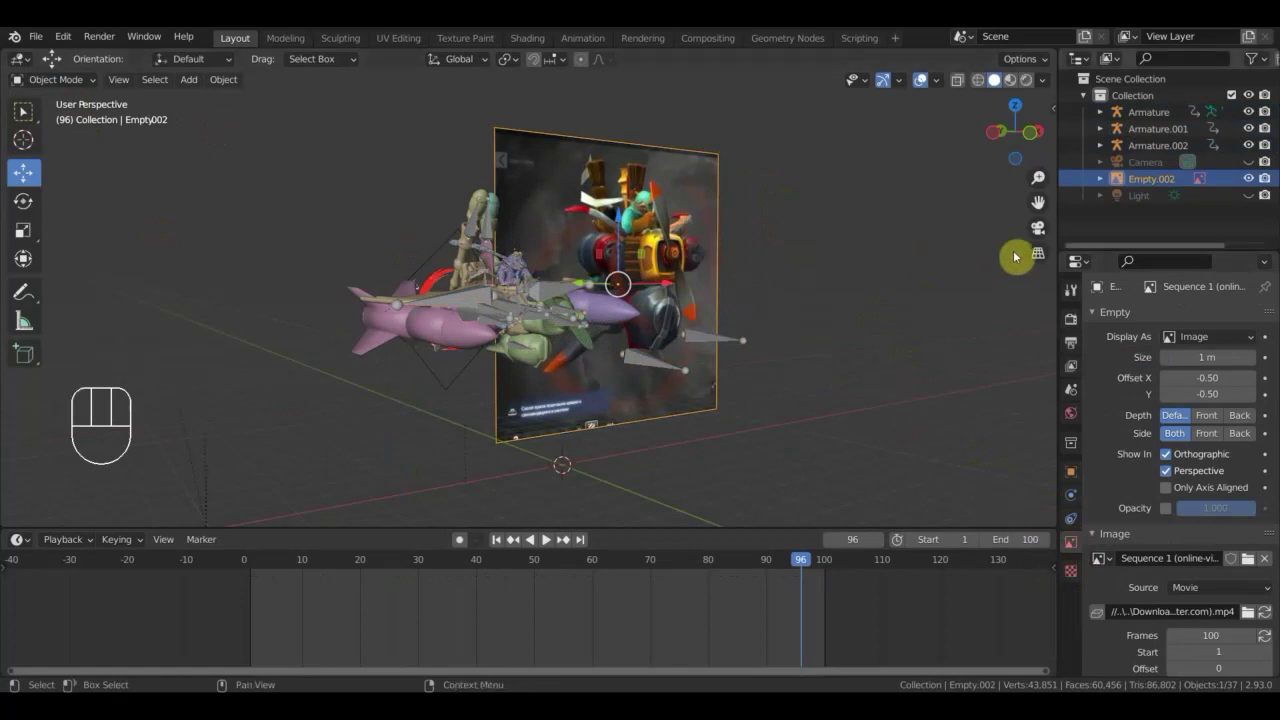
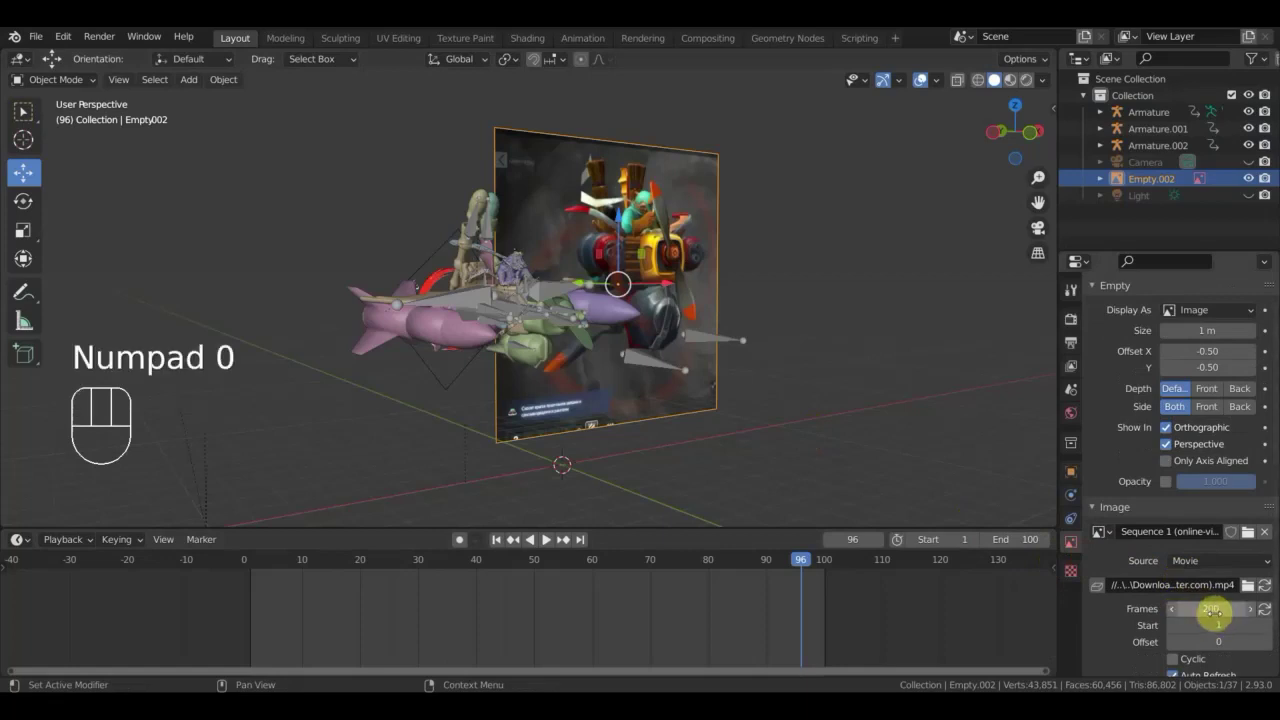
pyautogui.moveTo(829, 565); pyautogui.dragTo(851, 597)
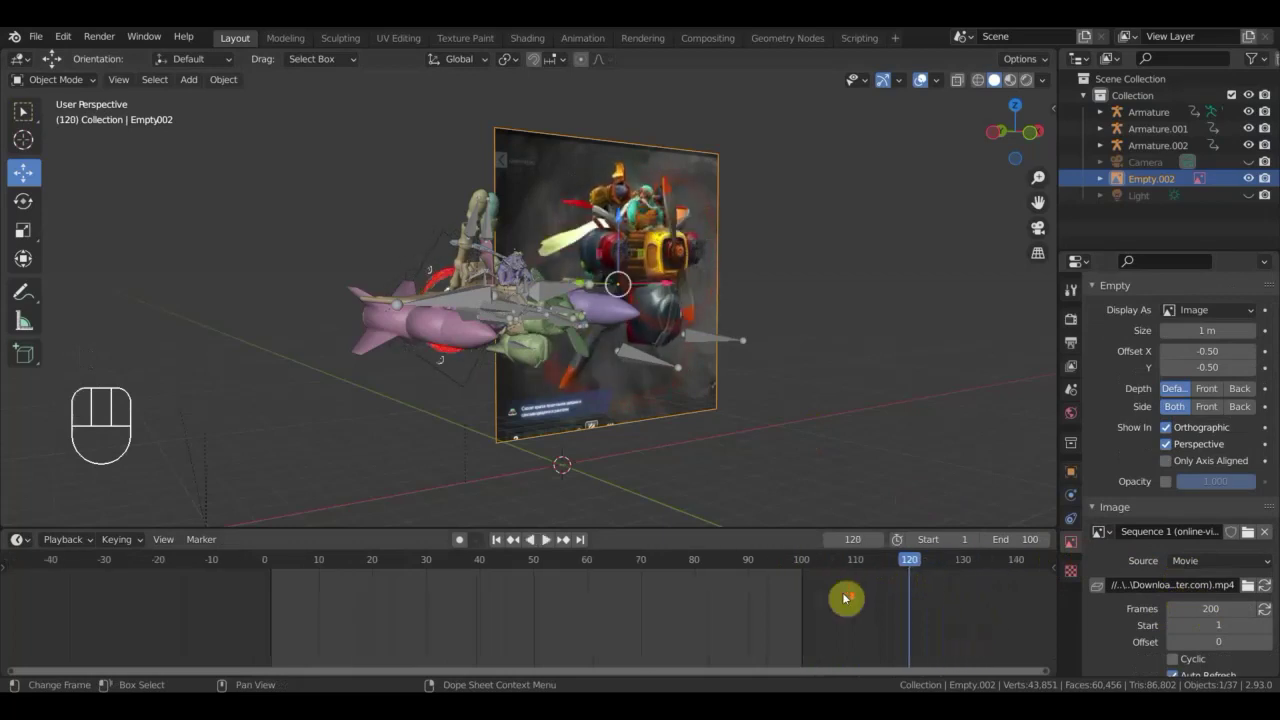
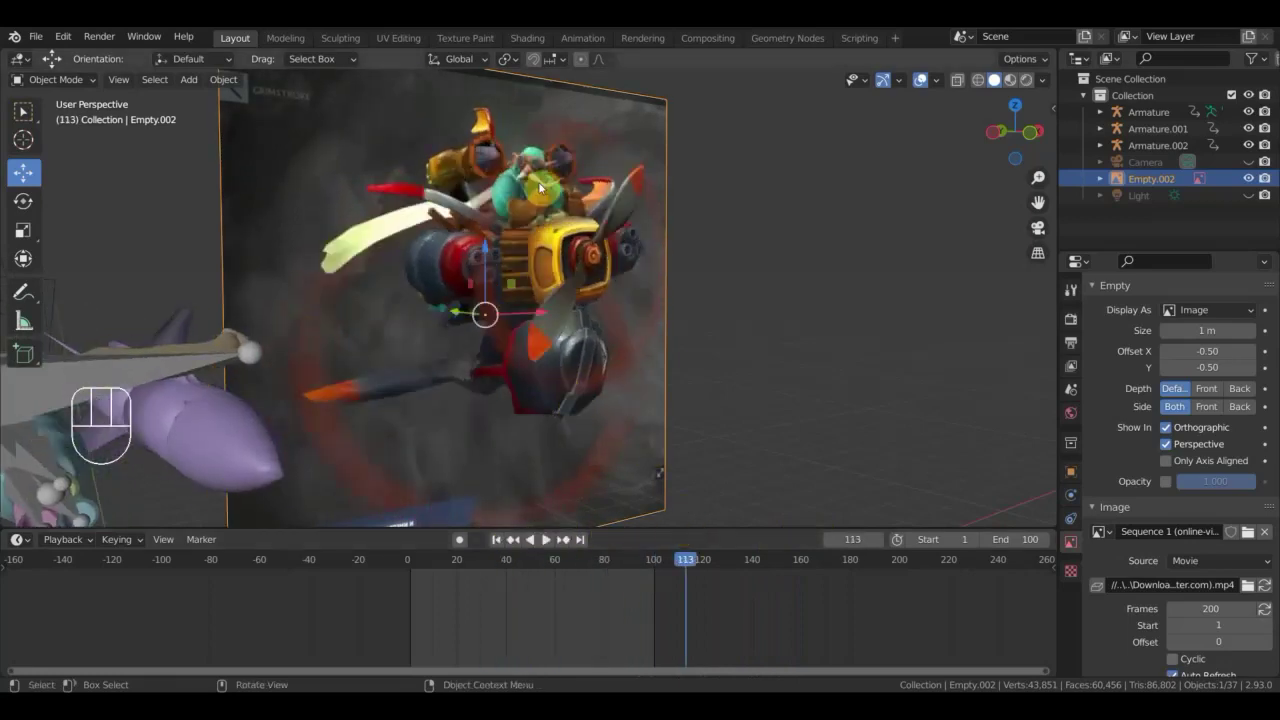
# Scrub to the end to verify the clip plays through, then return to frame 1.
pyautogui.moveTo(694, 561); pyautogui.dragTo(911, 572)
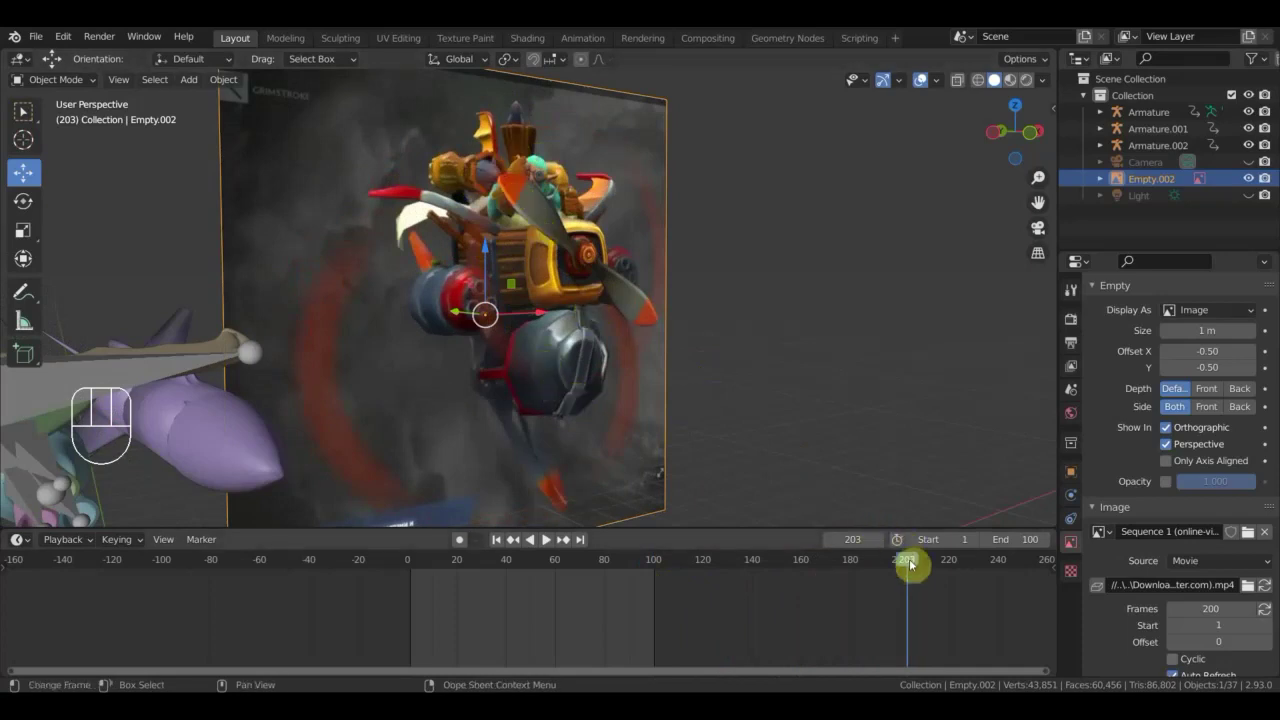
pyautogui.moveTo(913, 565); pyautogui.dragTo(418, 579)
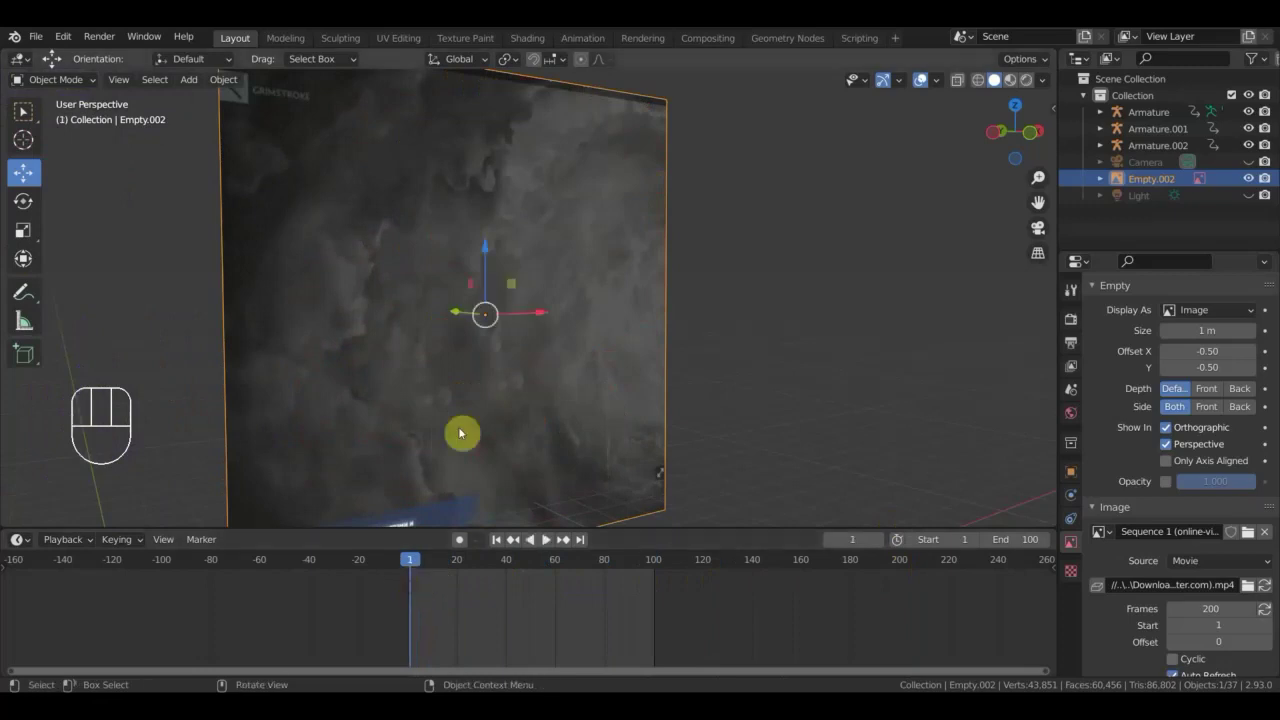
pyautogui.moveTo(567, 369); pyautogui.dragTo(633, 329)
pyautogui.moveTo(621, 346); pyautogui.dragTo(664, 319)
# Enter camera view, hide Empty.002 in the Outliner, and play the animation.
pyautogui.click(924, 83)
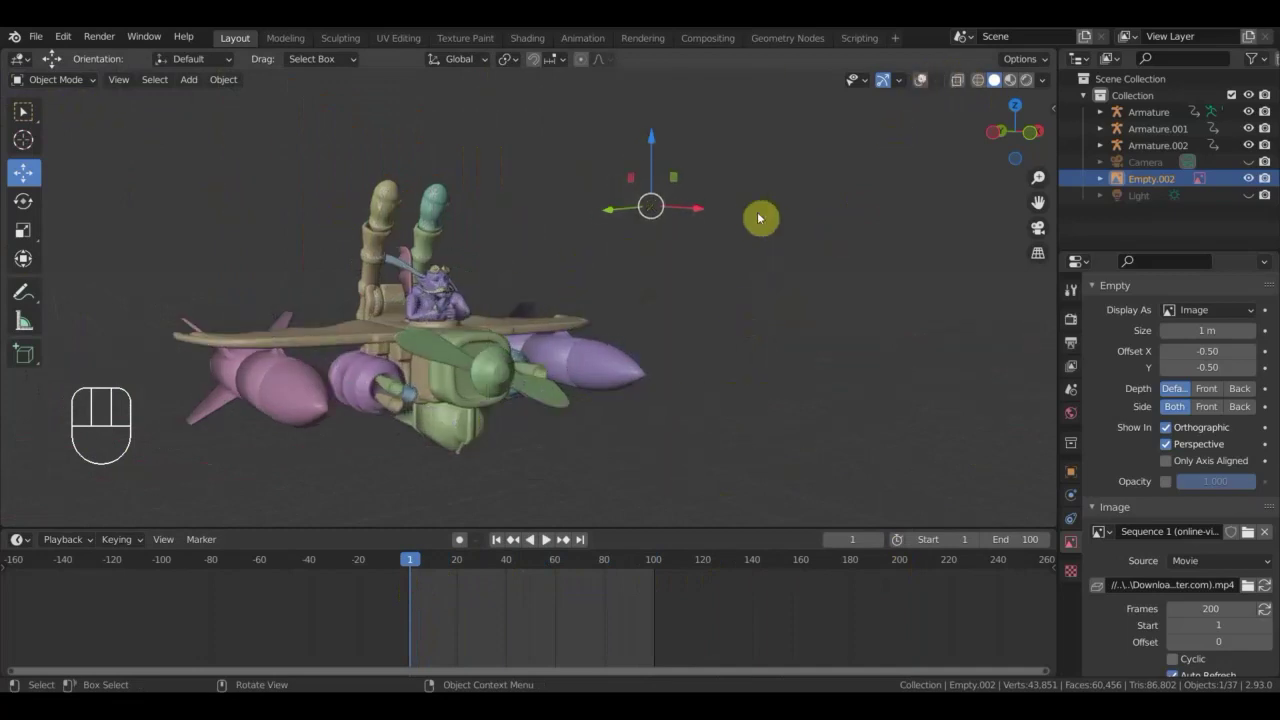
pyautogui.press('KP_0')
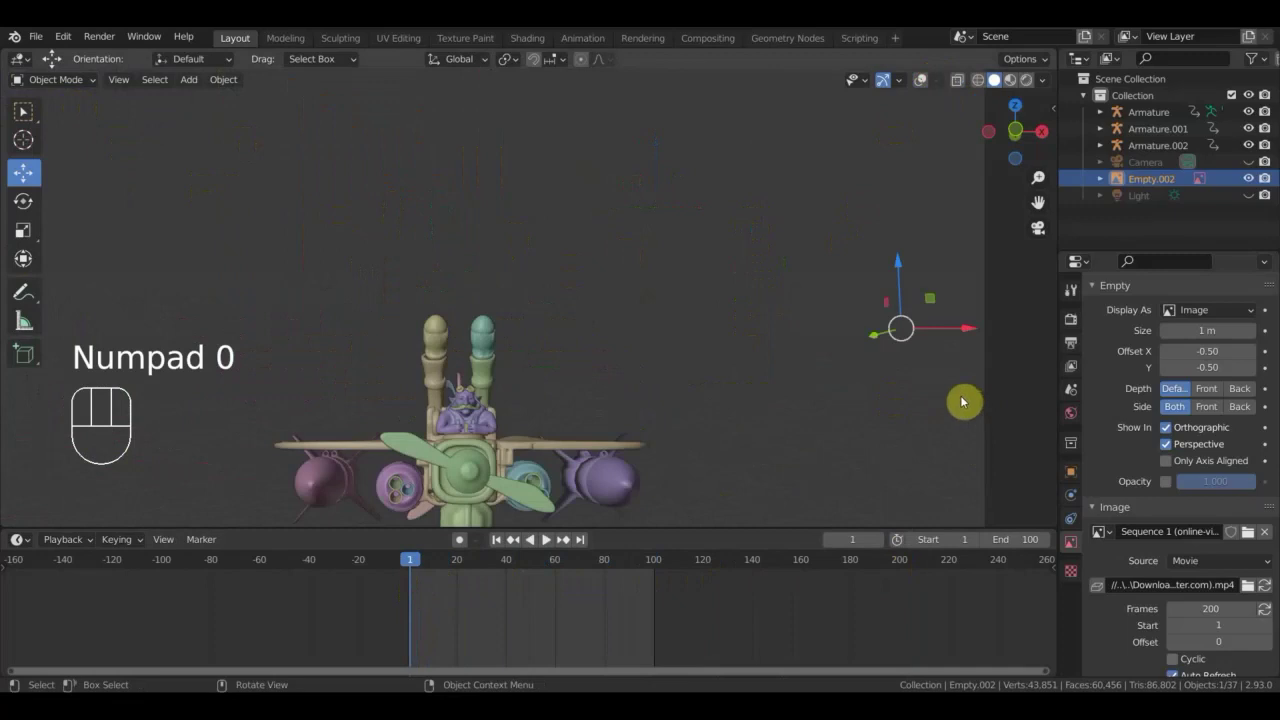
pyautogui.middleClick(881, 420)
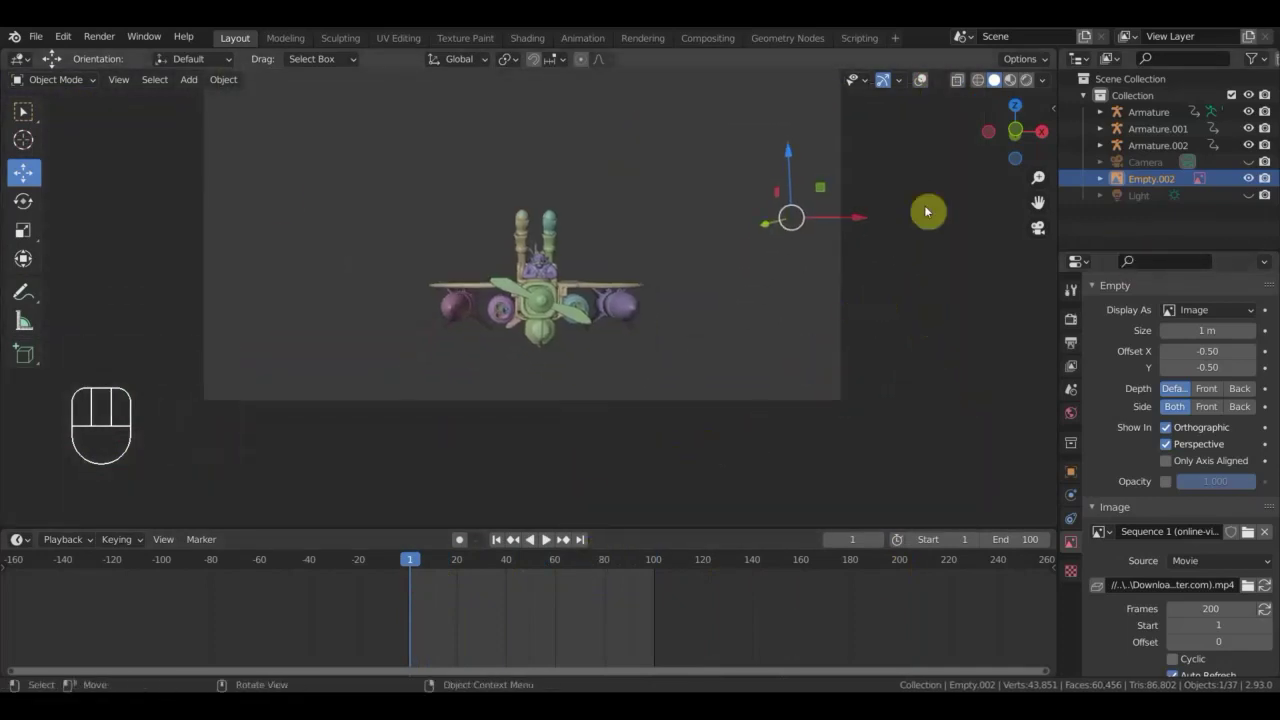
pyautogui.click(1252, 184)
pyautogui.press('space')
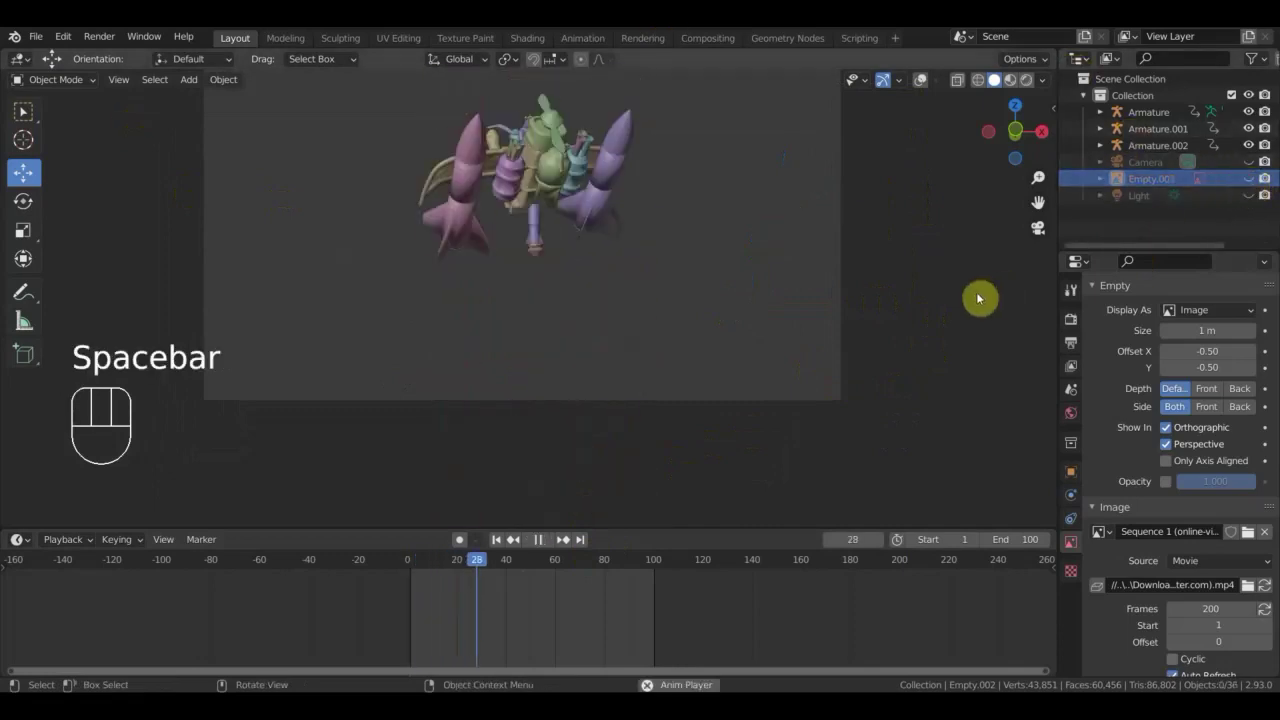
pyautogui.moveTo(946, 332); pyautogui.dragTo(943, 370)
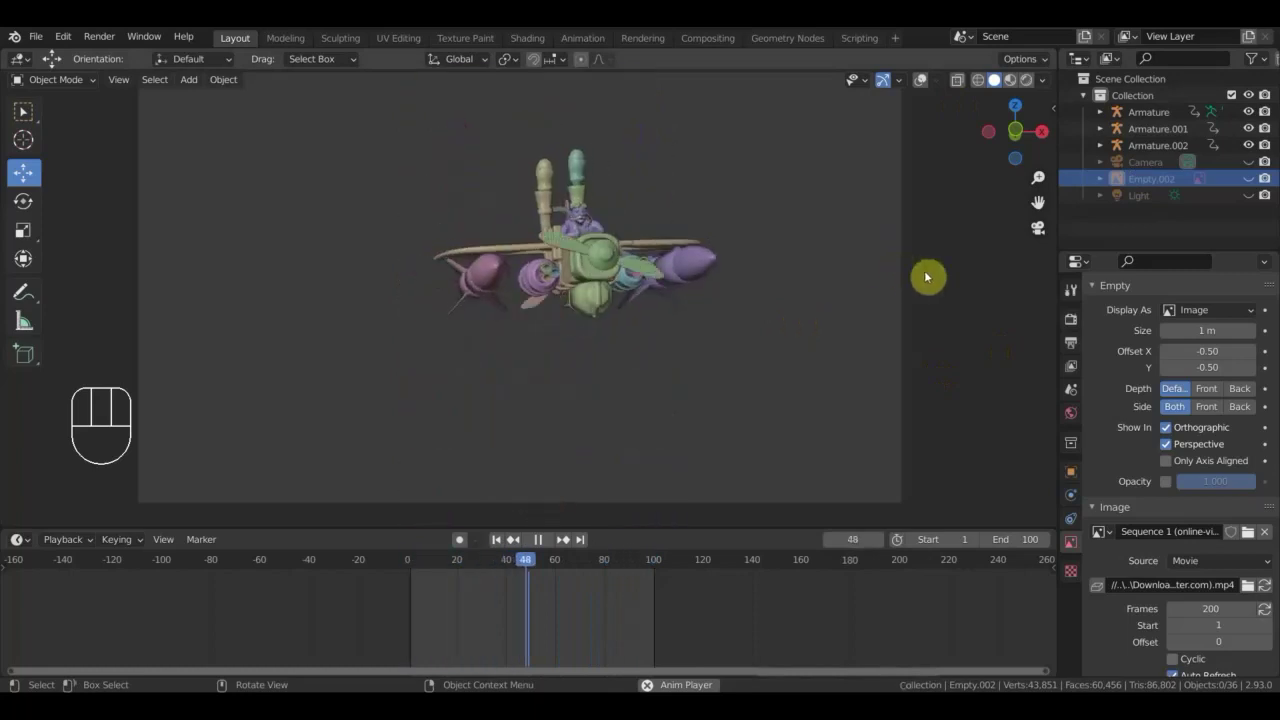
pyautogui.press('space')
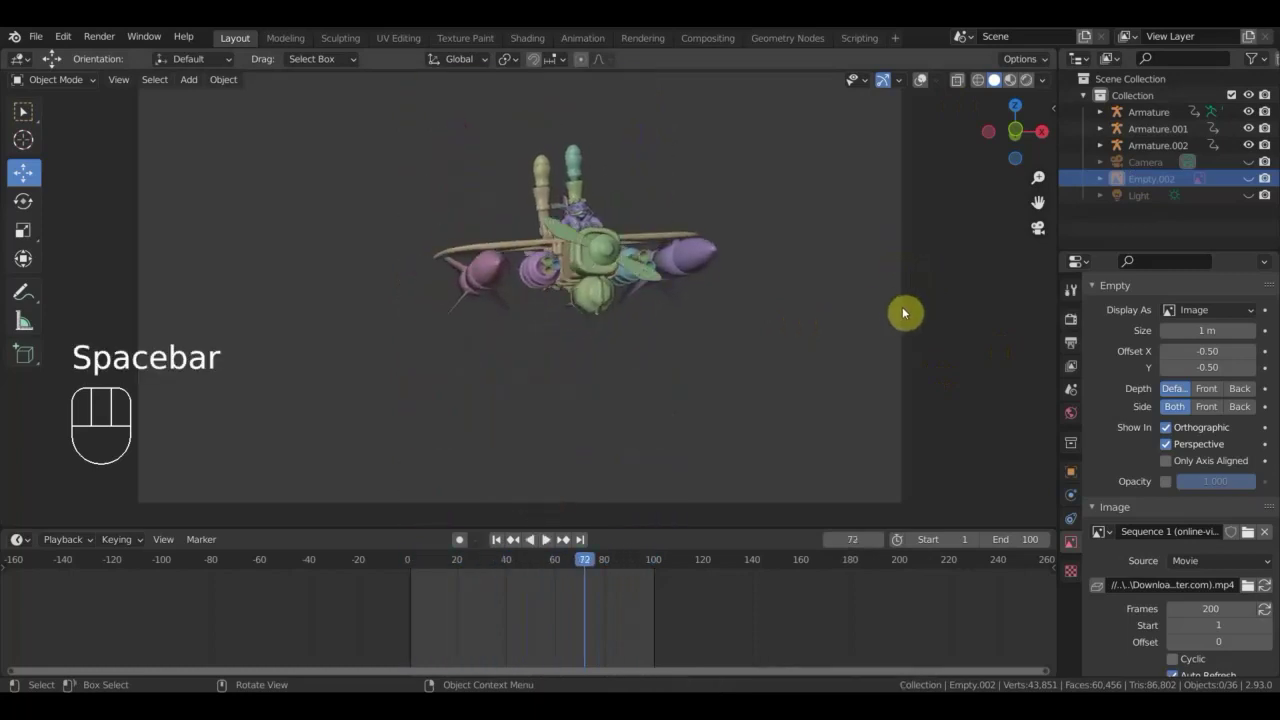
# Fly the camera forward to reframe the aircraft, then replay through the camera.
pyautogui.press('shift+f')
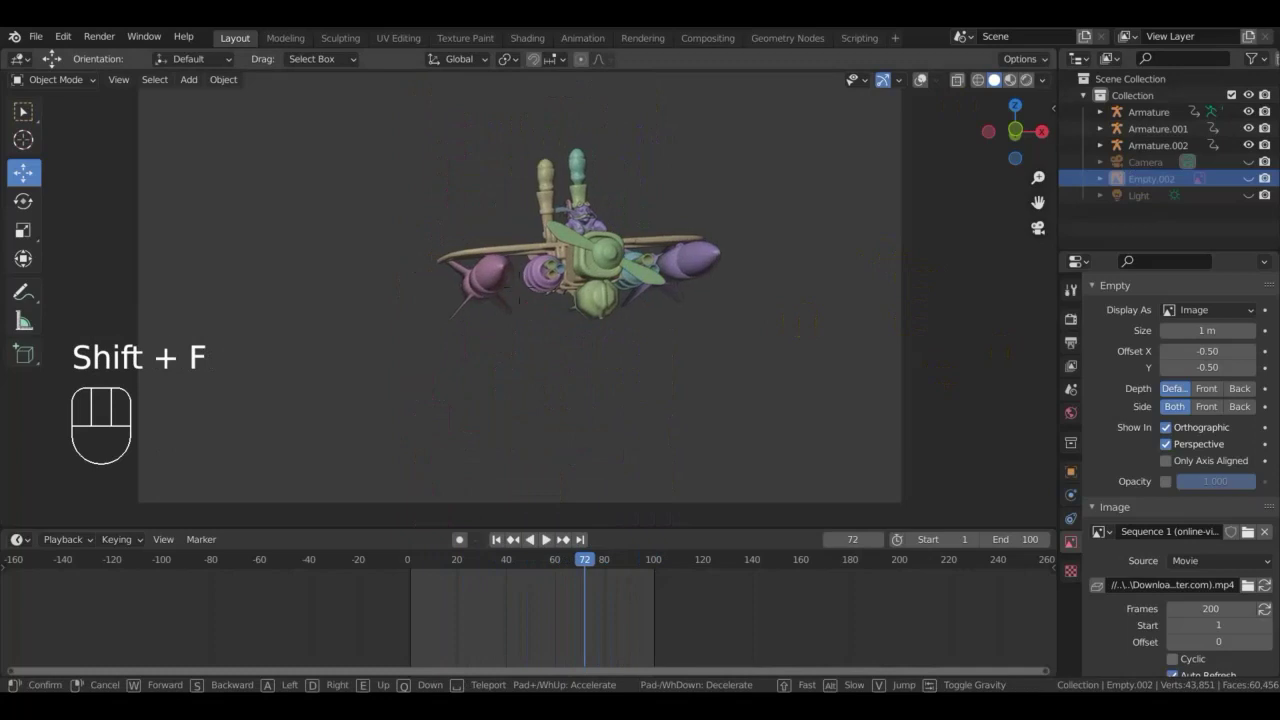
pyautogui.press('Up')
pyautogui.press('Up')
pyautogui.press('Up')
pyautogui.press('Up')
pyautogui.press('Up')
pyautogui.click(533, 303)
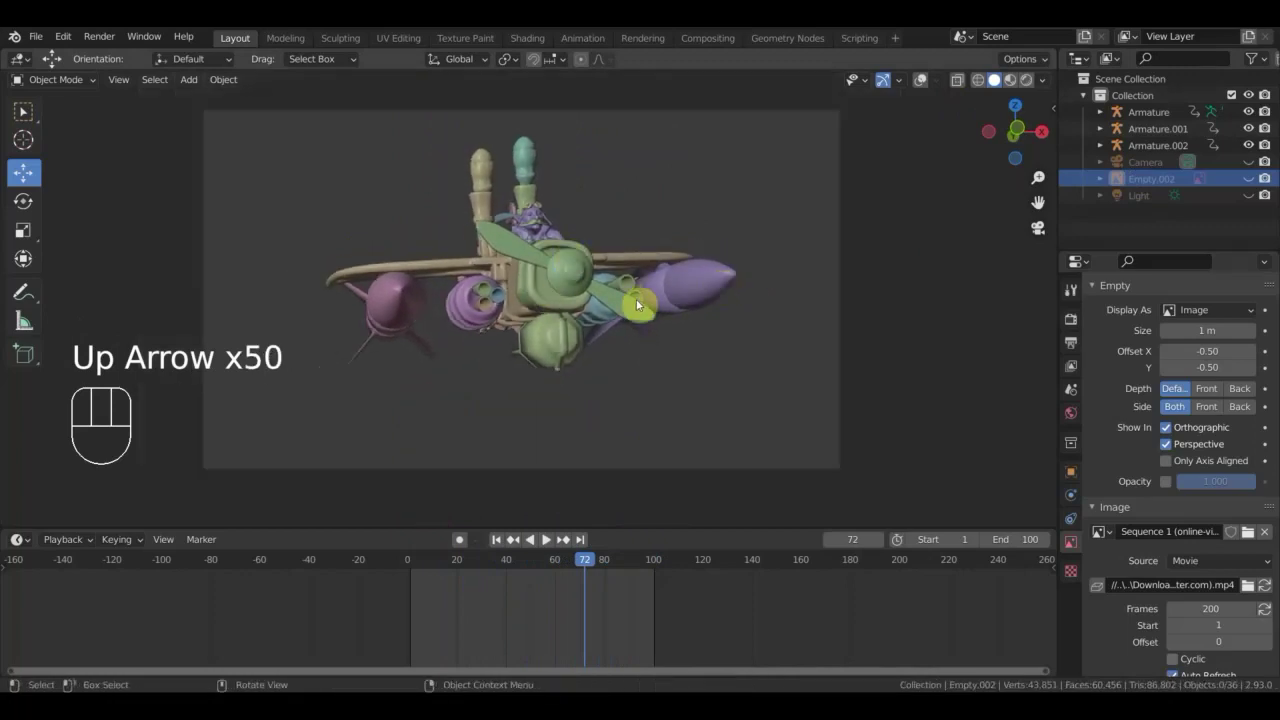
pyautogui.press('space')
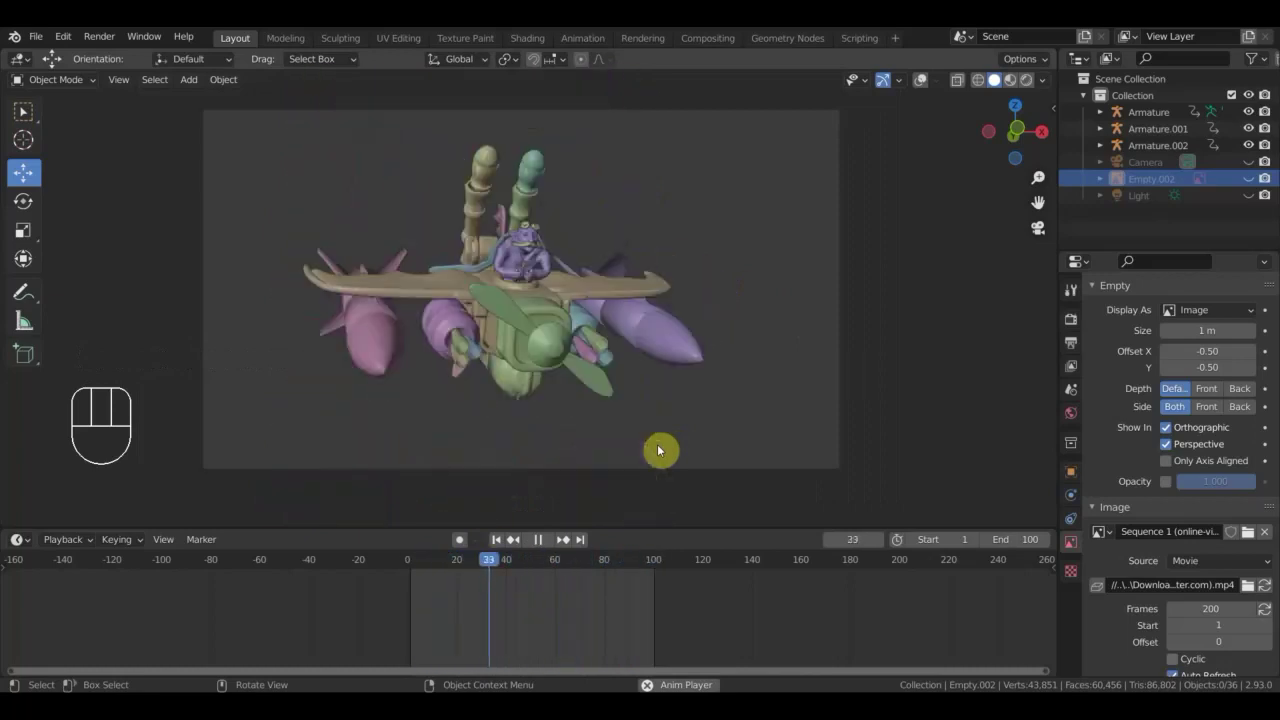
pyautogui.press('space')
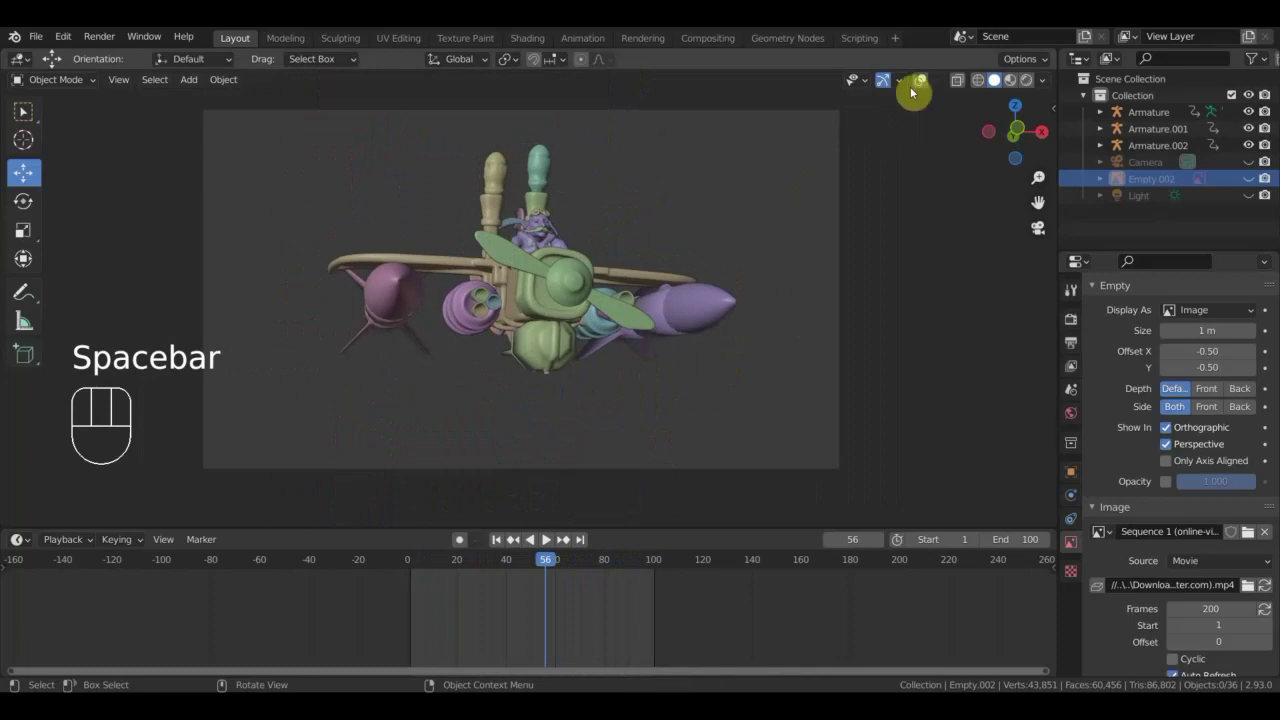